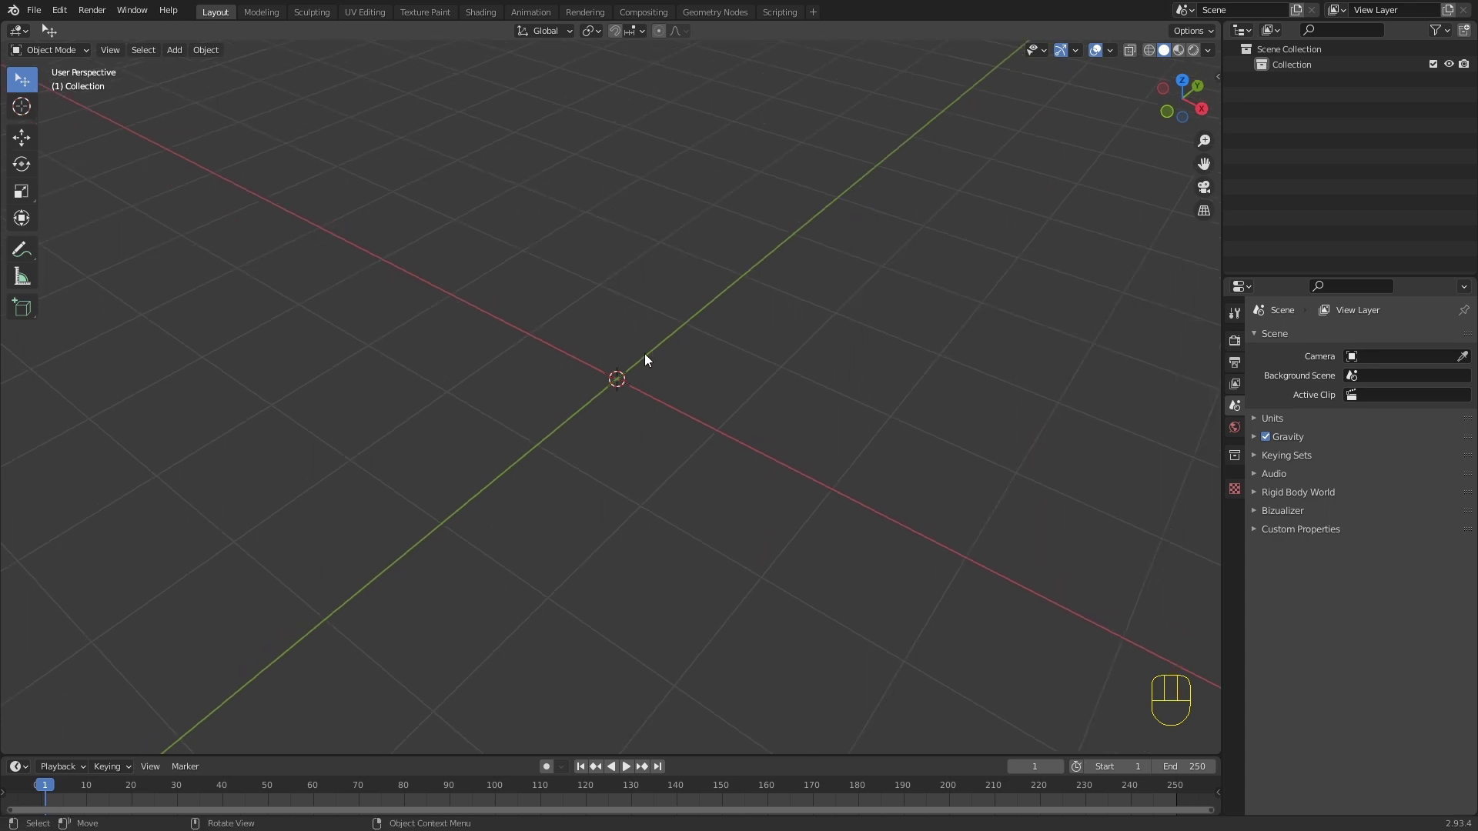
Step: Add a mesh plane to the scene and view it from straight above
key(shift+a)
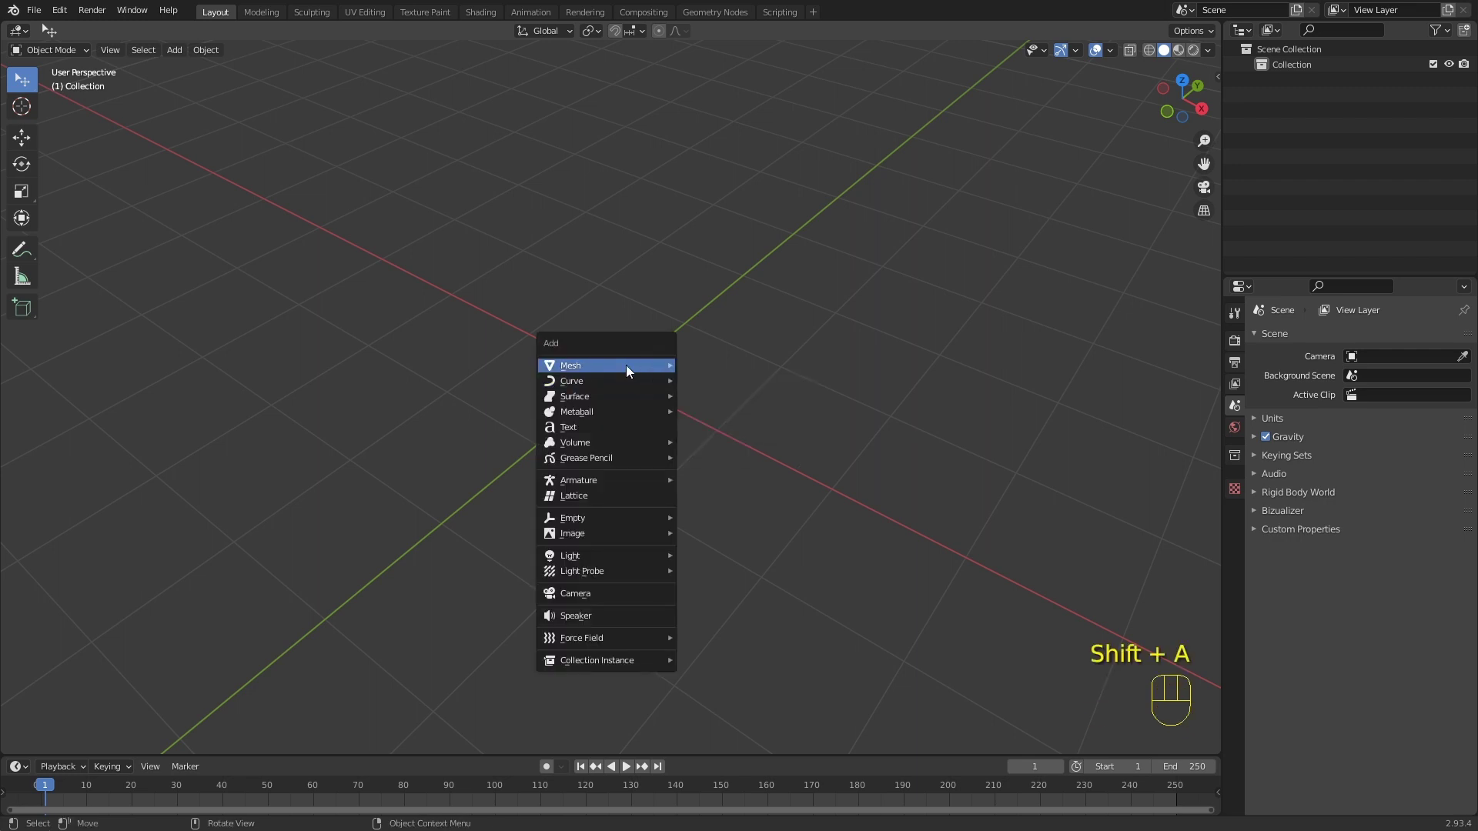
drag(695, 339, 711, 351)
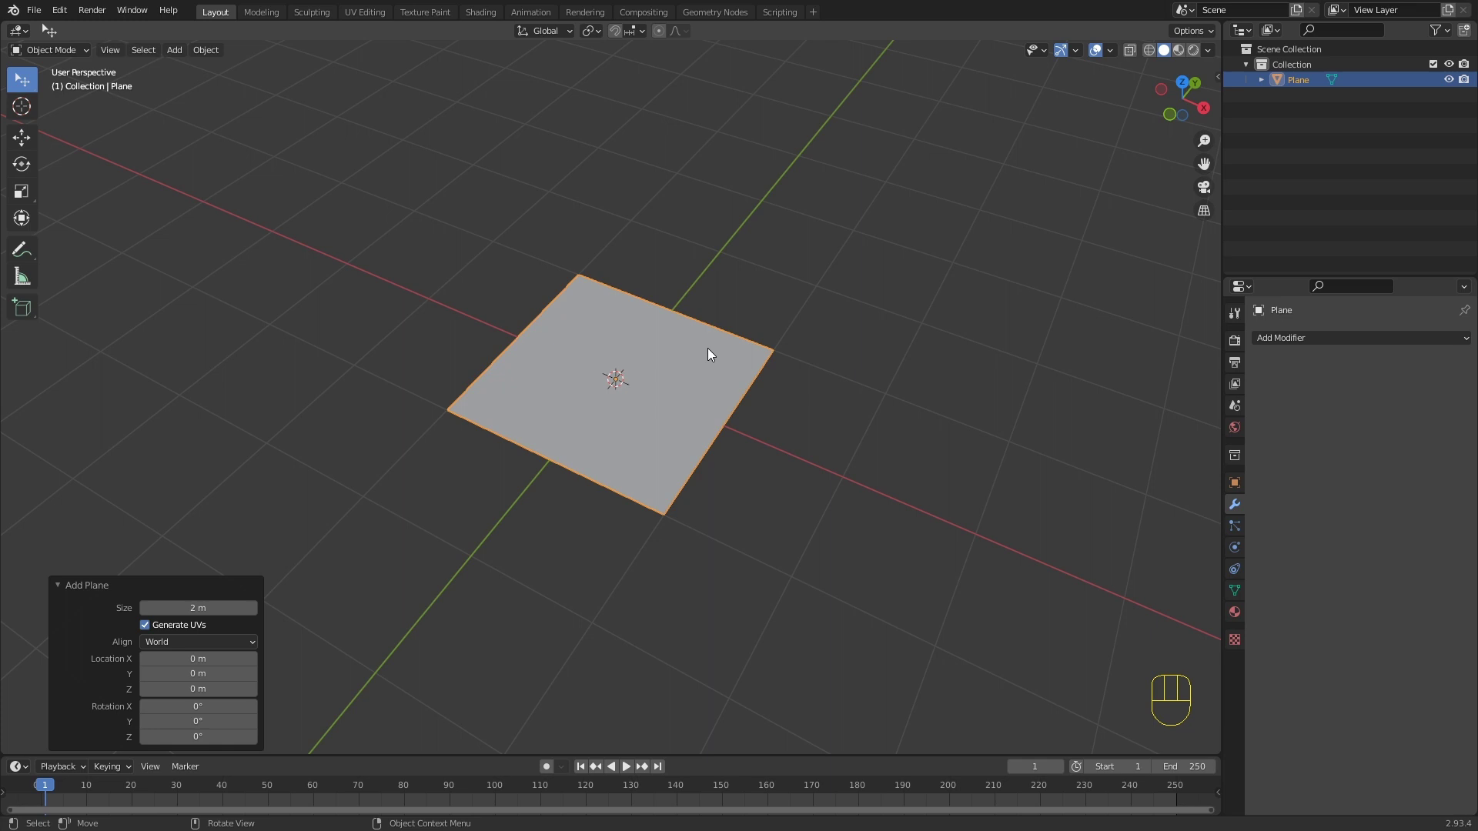
key(KP_7)
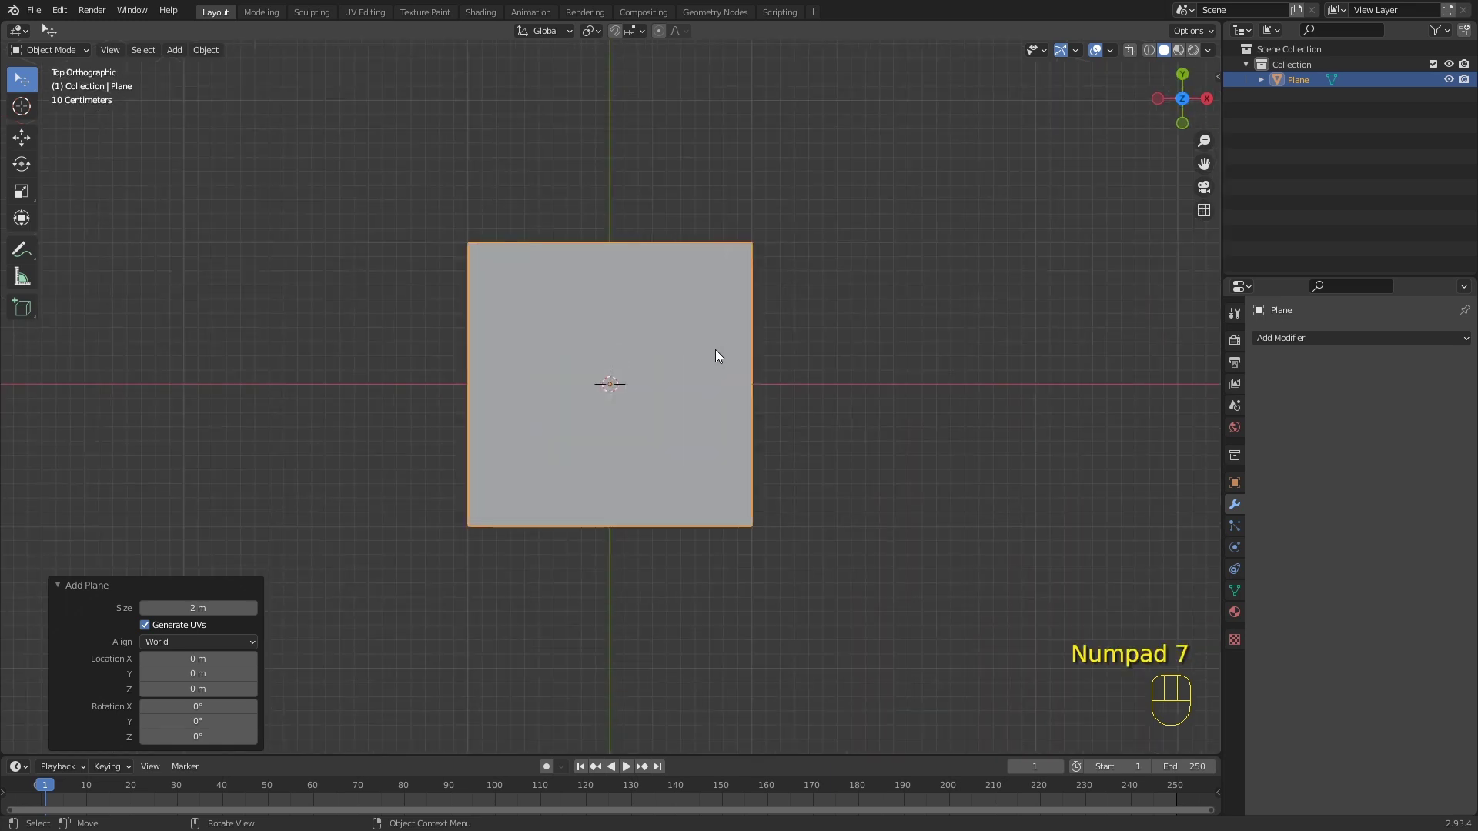
Step: Loop-cut the plane in half and extrude the left top edge straight up along Y into a tooth
key(Tab)
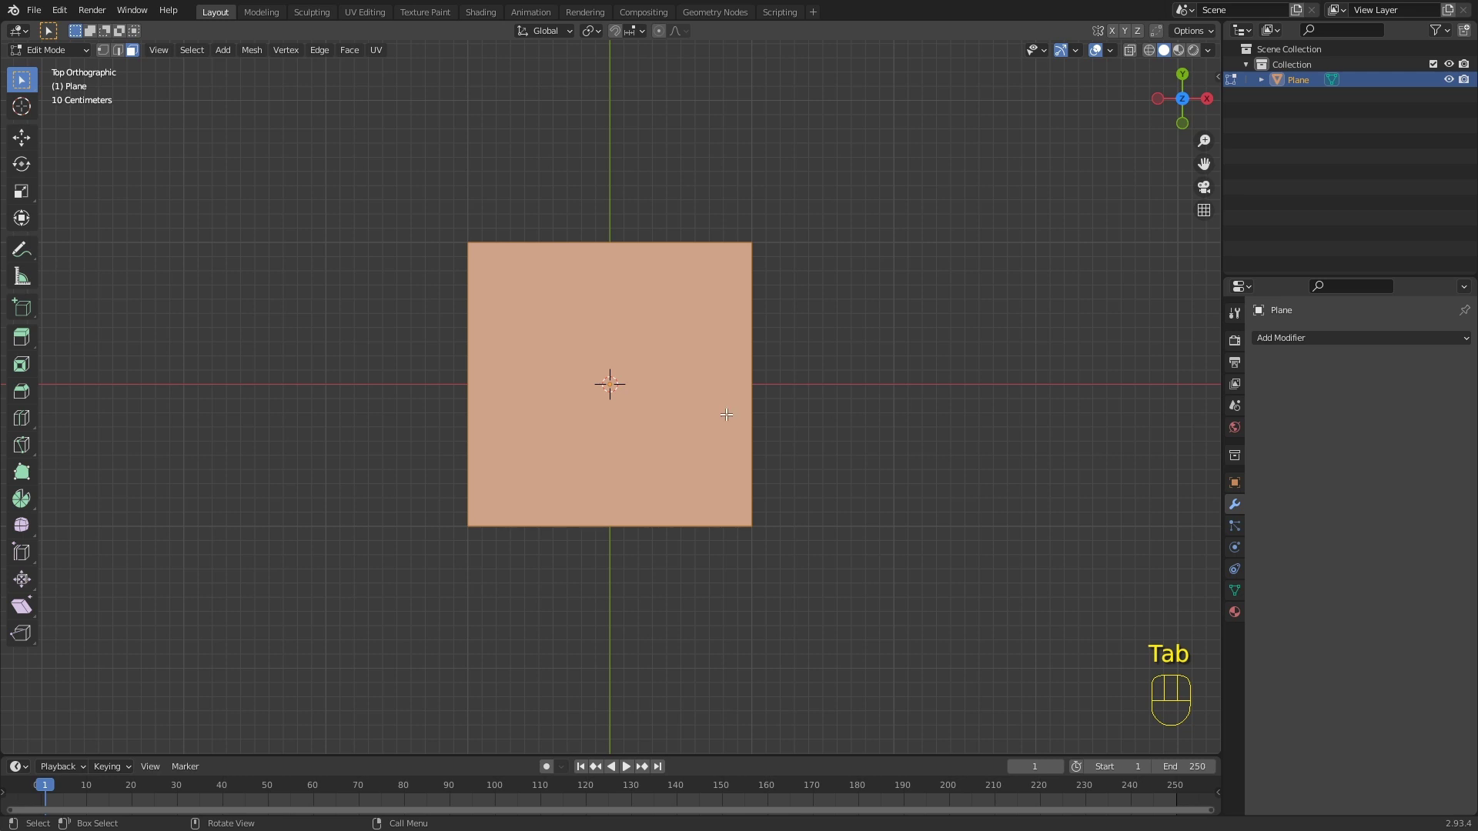
key(ctrl+r)
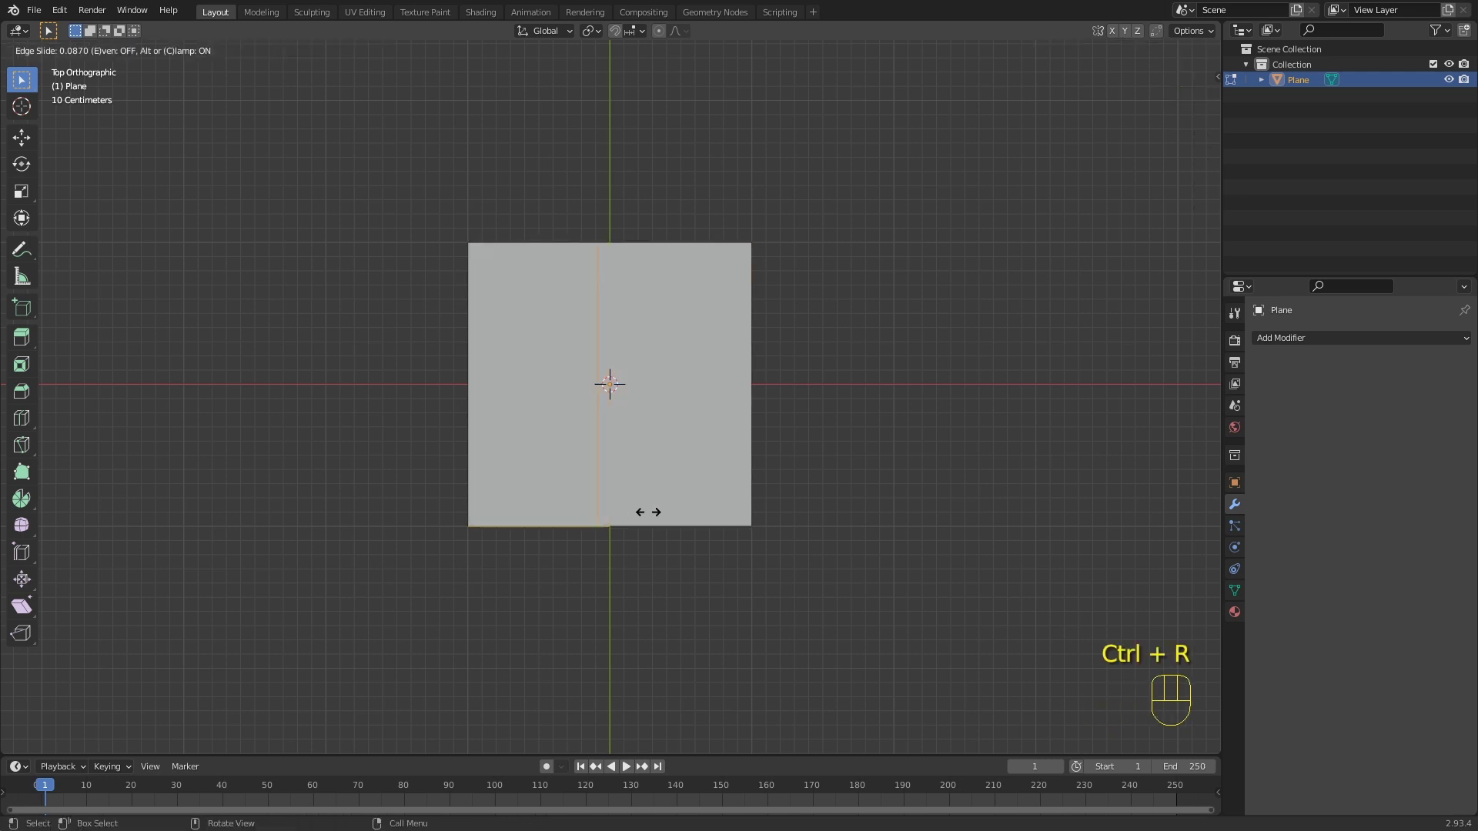
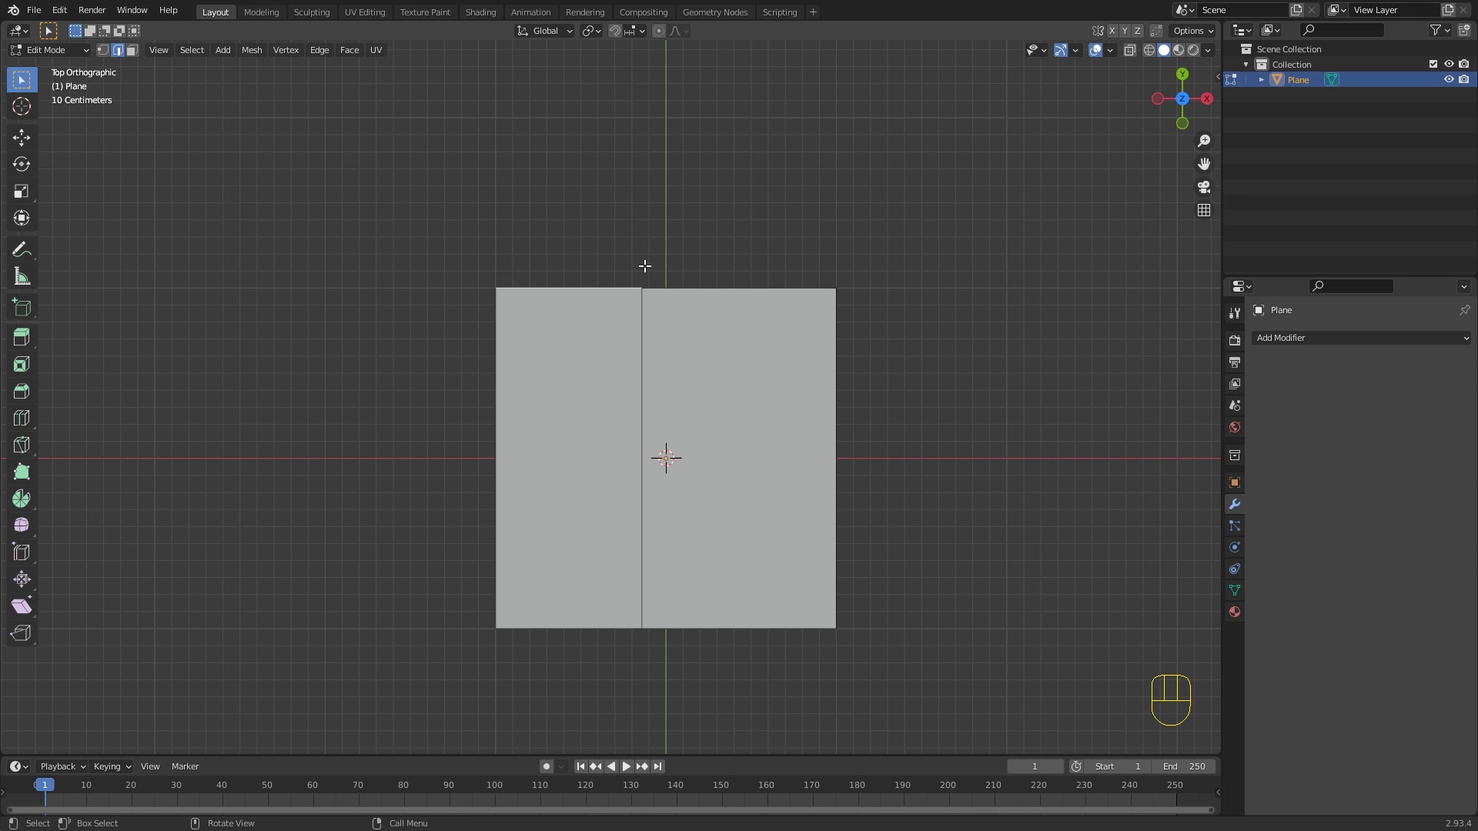
key(e)
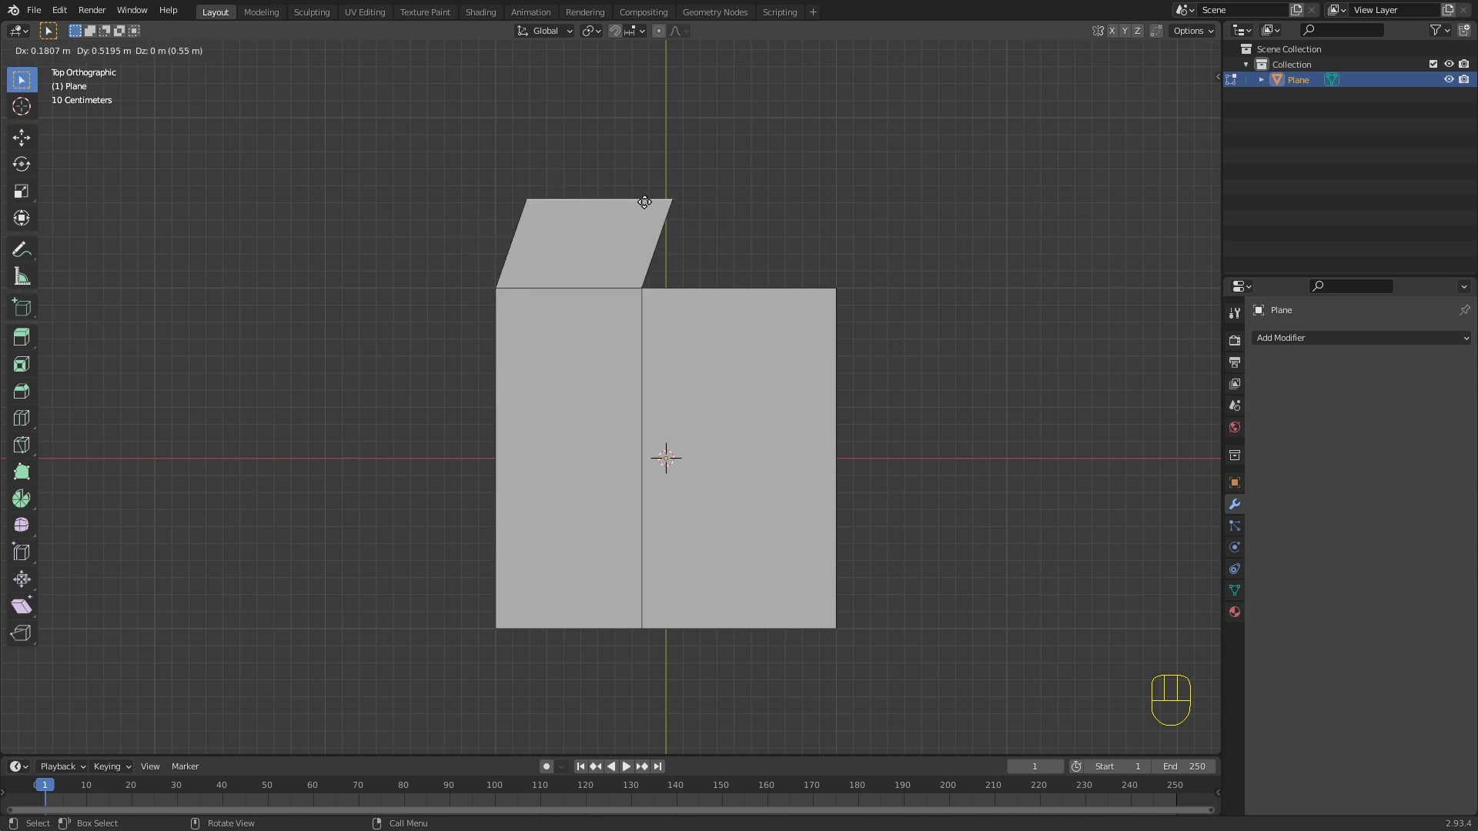
key(y)
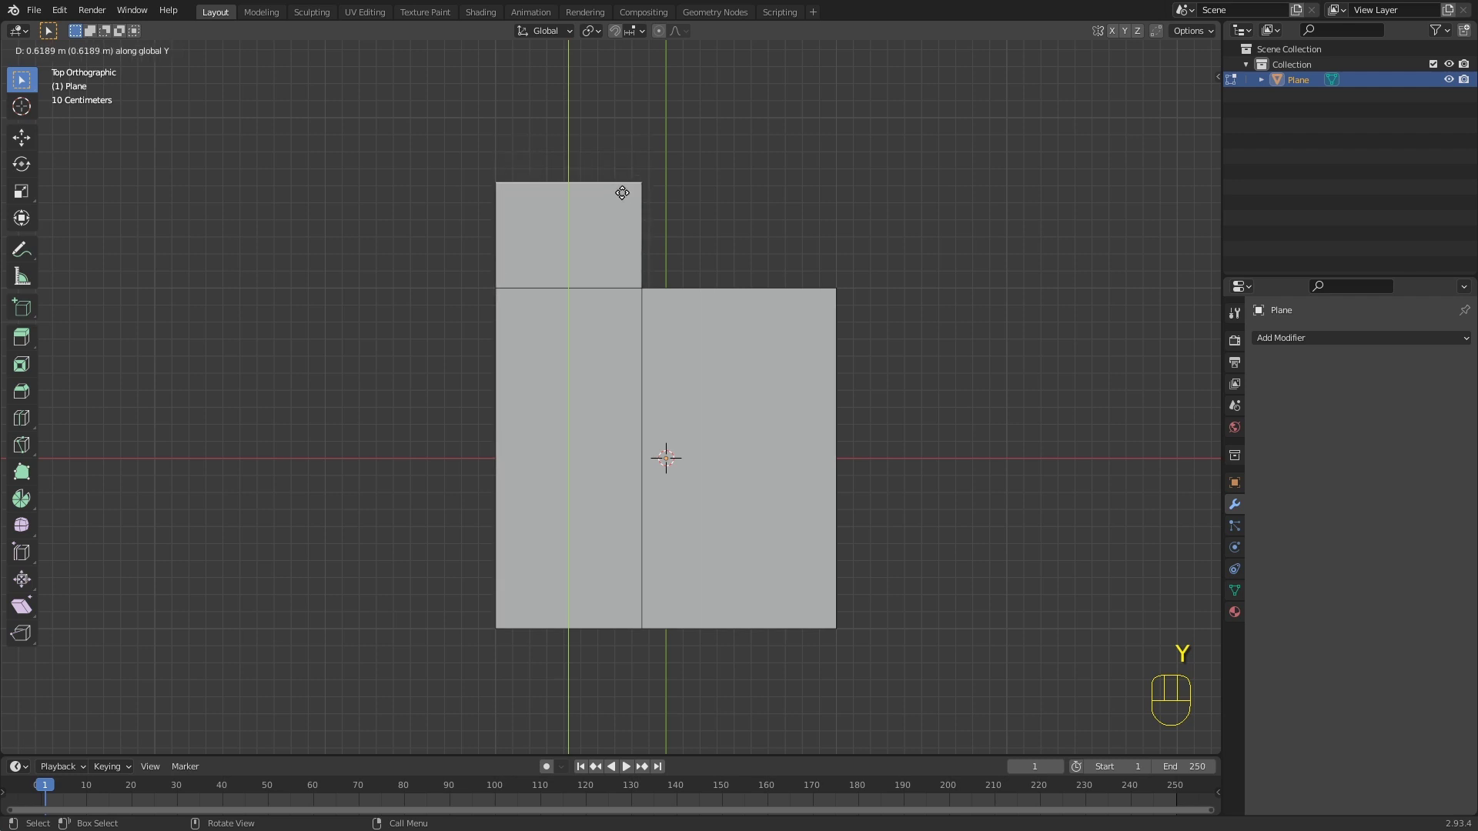
click(622, 190)
Step: Taper the tooth by narrowing its top edge, then leave Edit Mode
key(s)
key(s)
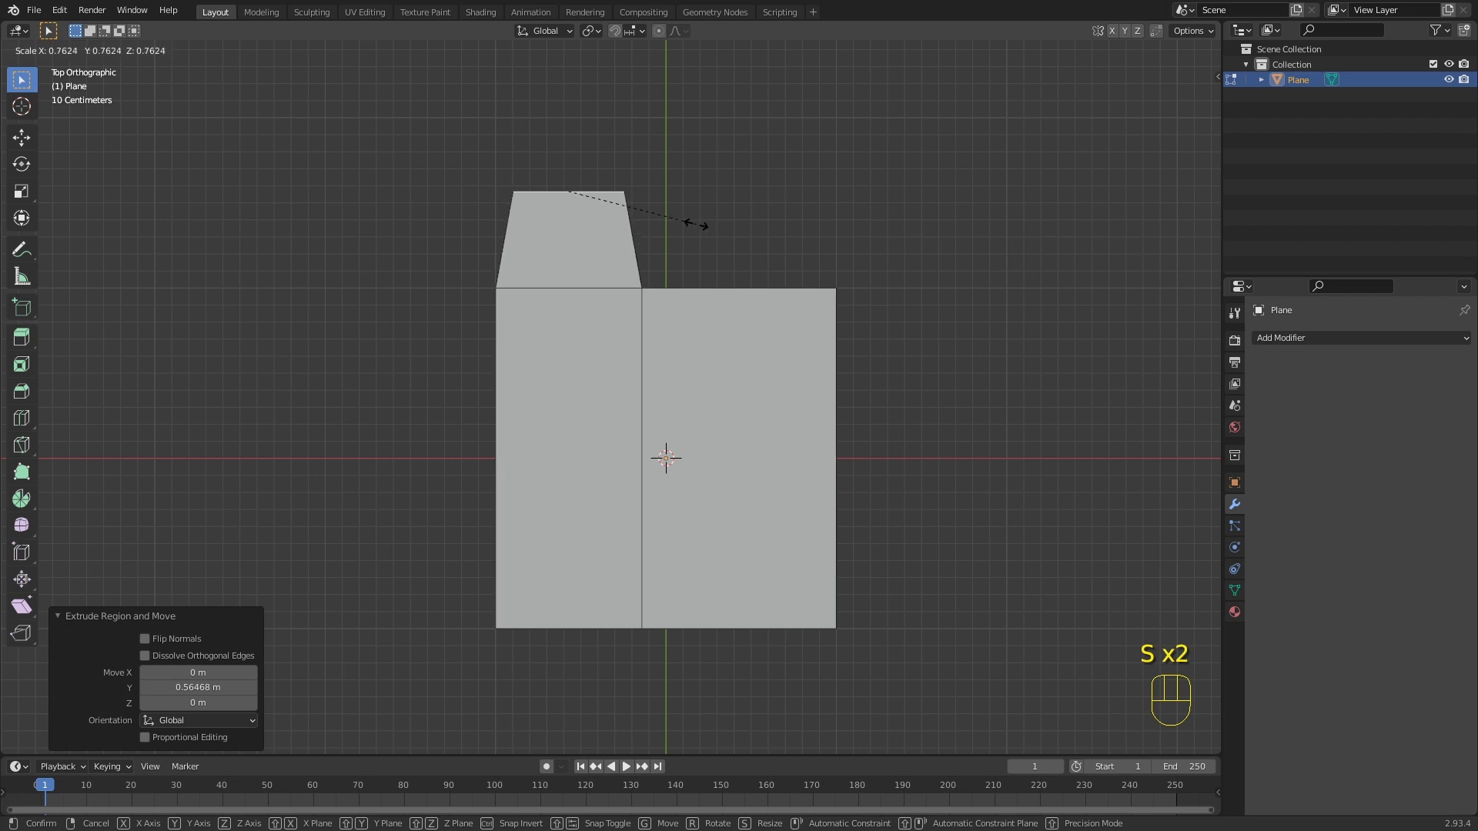
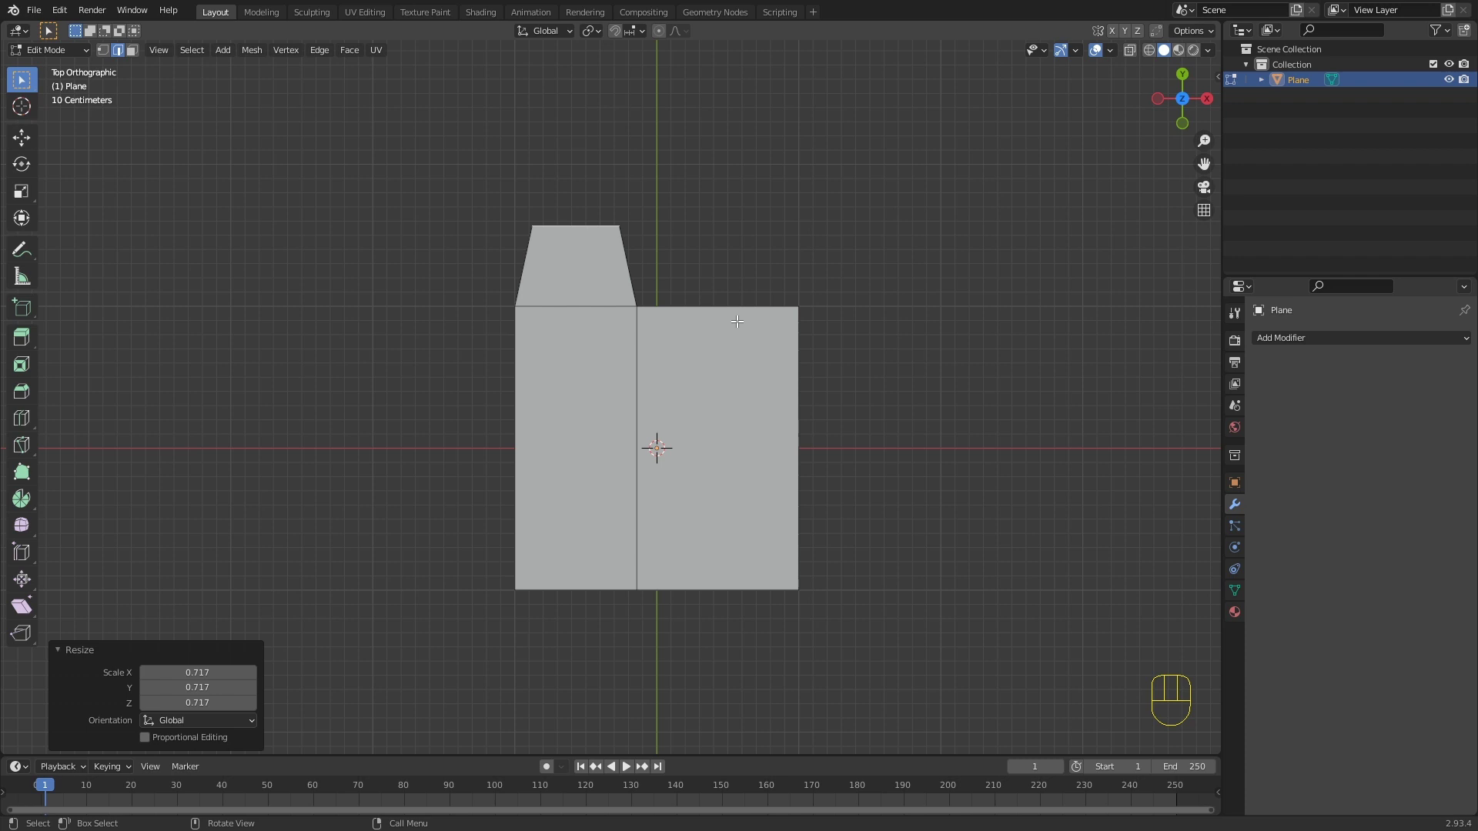
key(Tab)
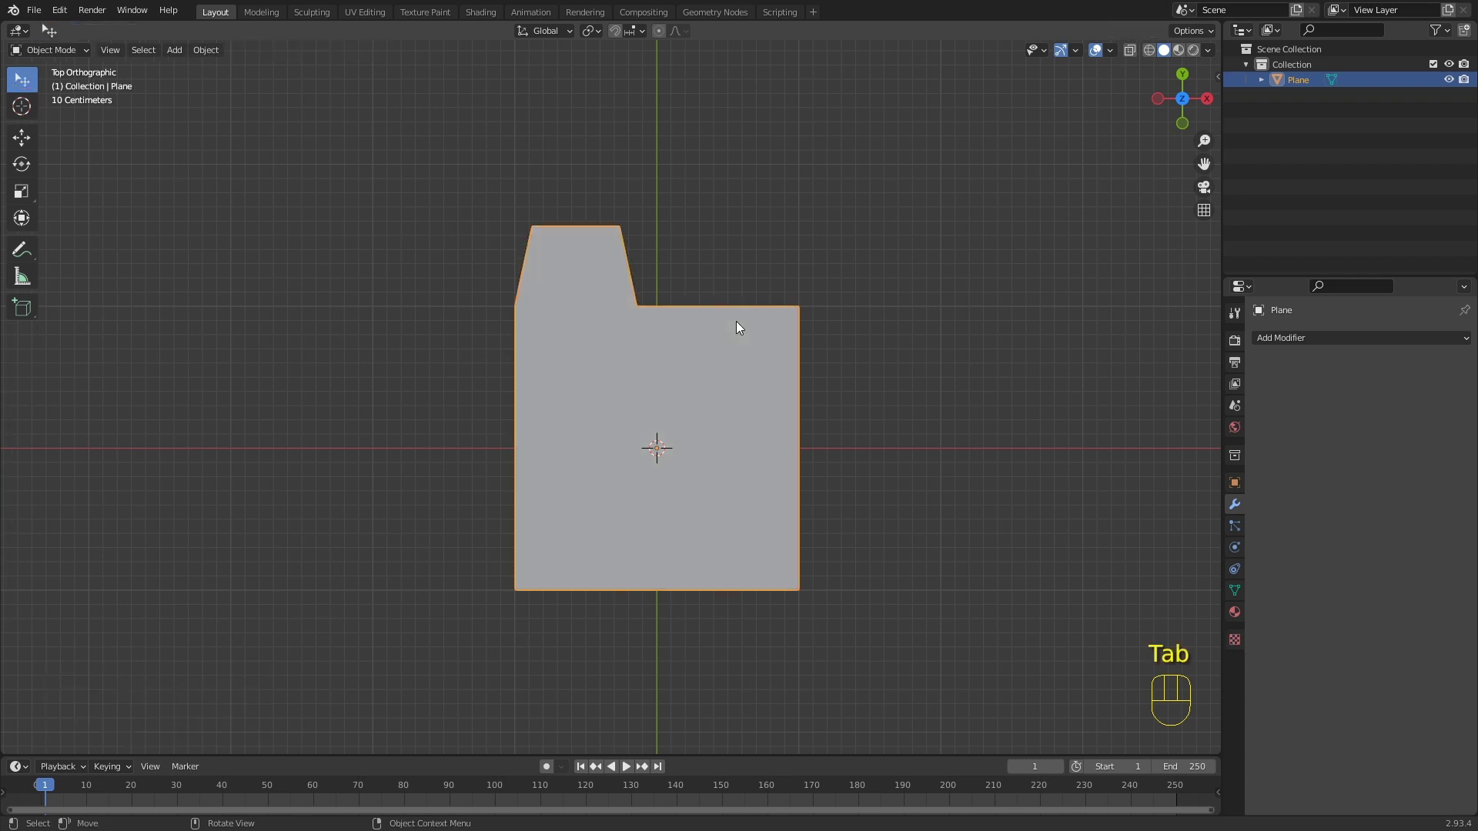
Step: Scale the whole tooth shape down uniformly to about 0.161
key(s)
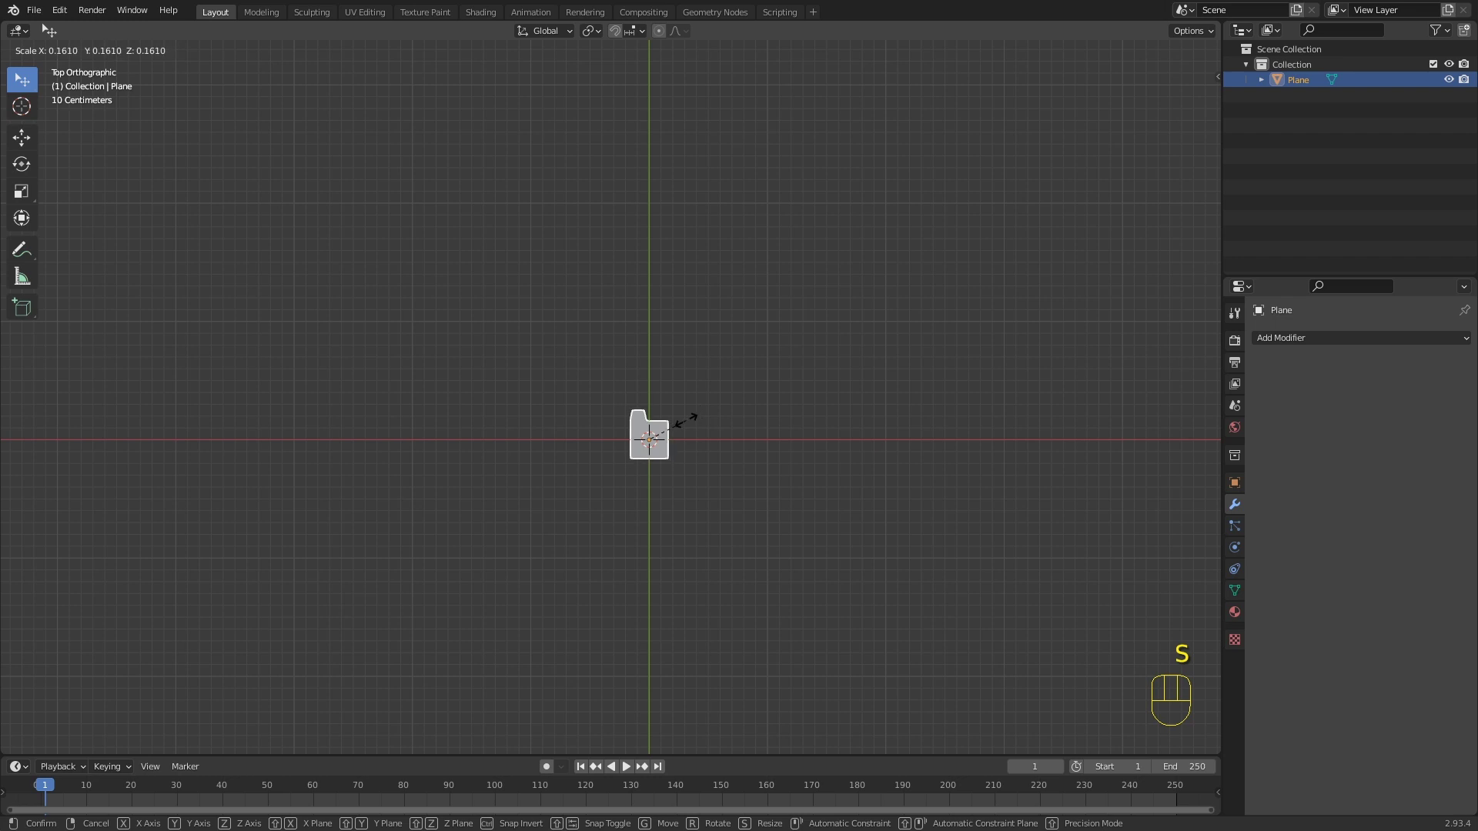
click(692, 429)
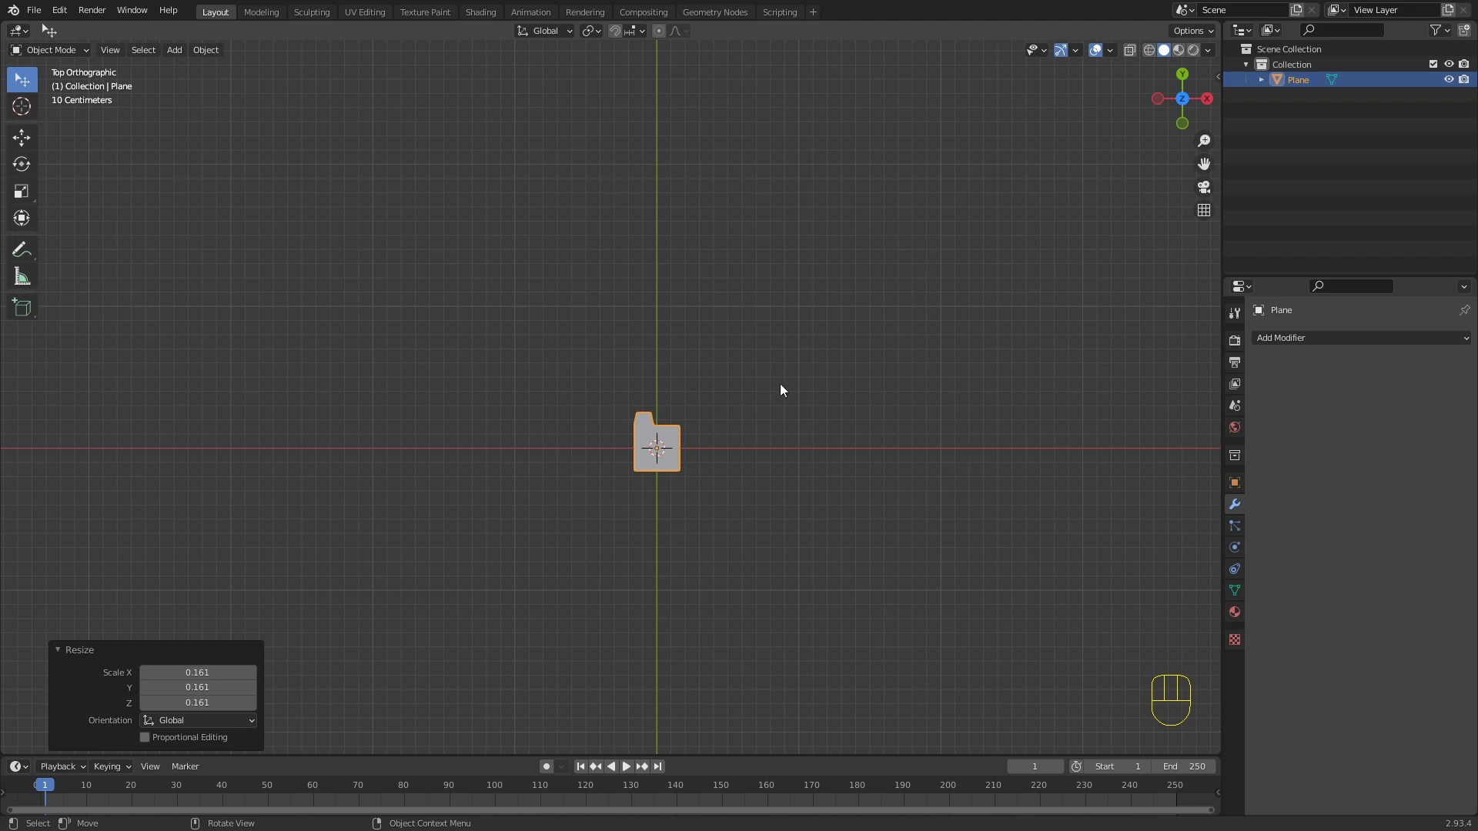
Step: Add a Bezier circle curve and reselect the tooth plane
key(shift+a)
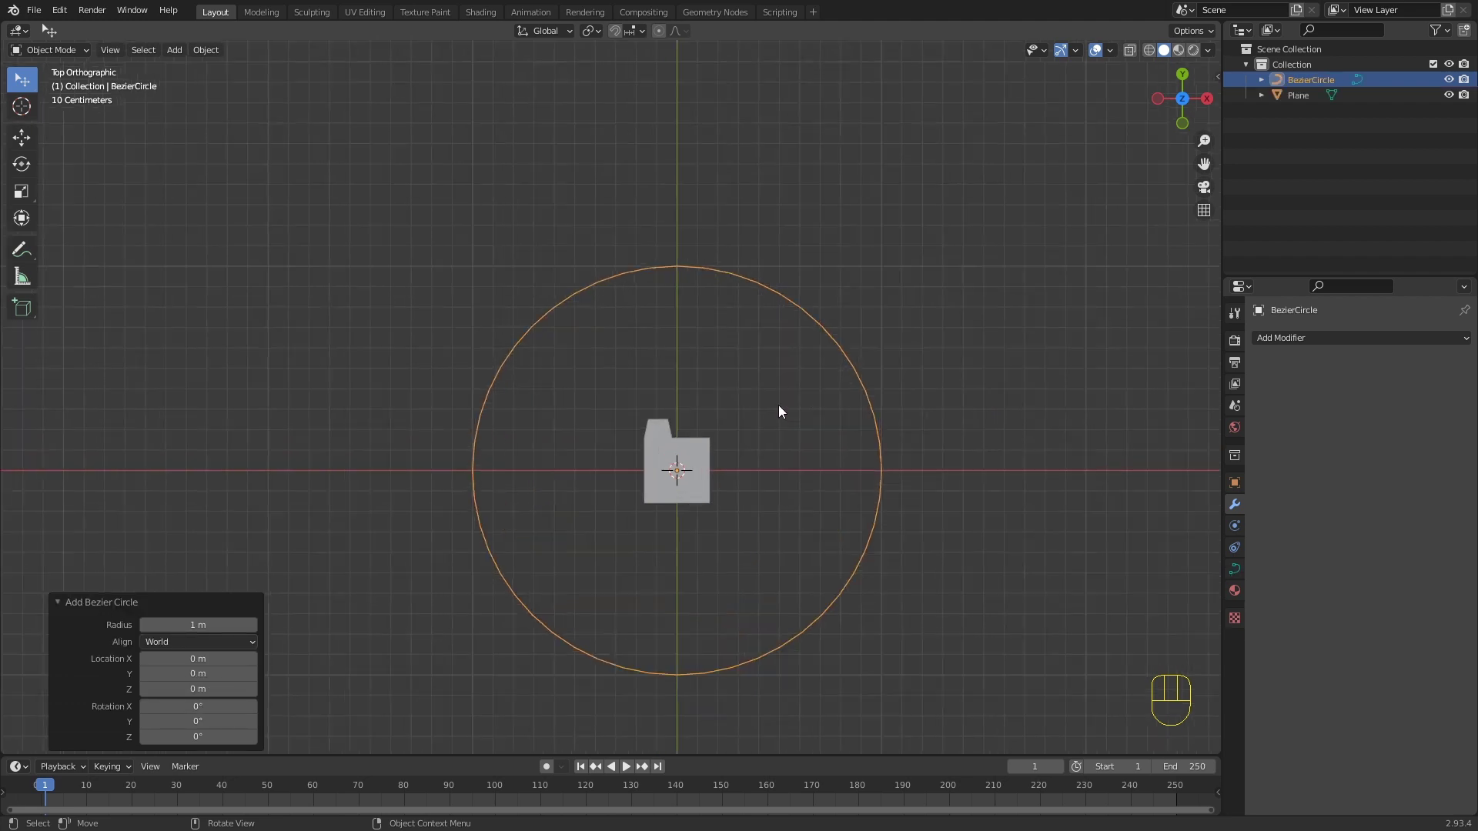
drag(800, 438, 701, 369)
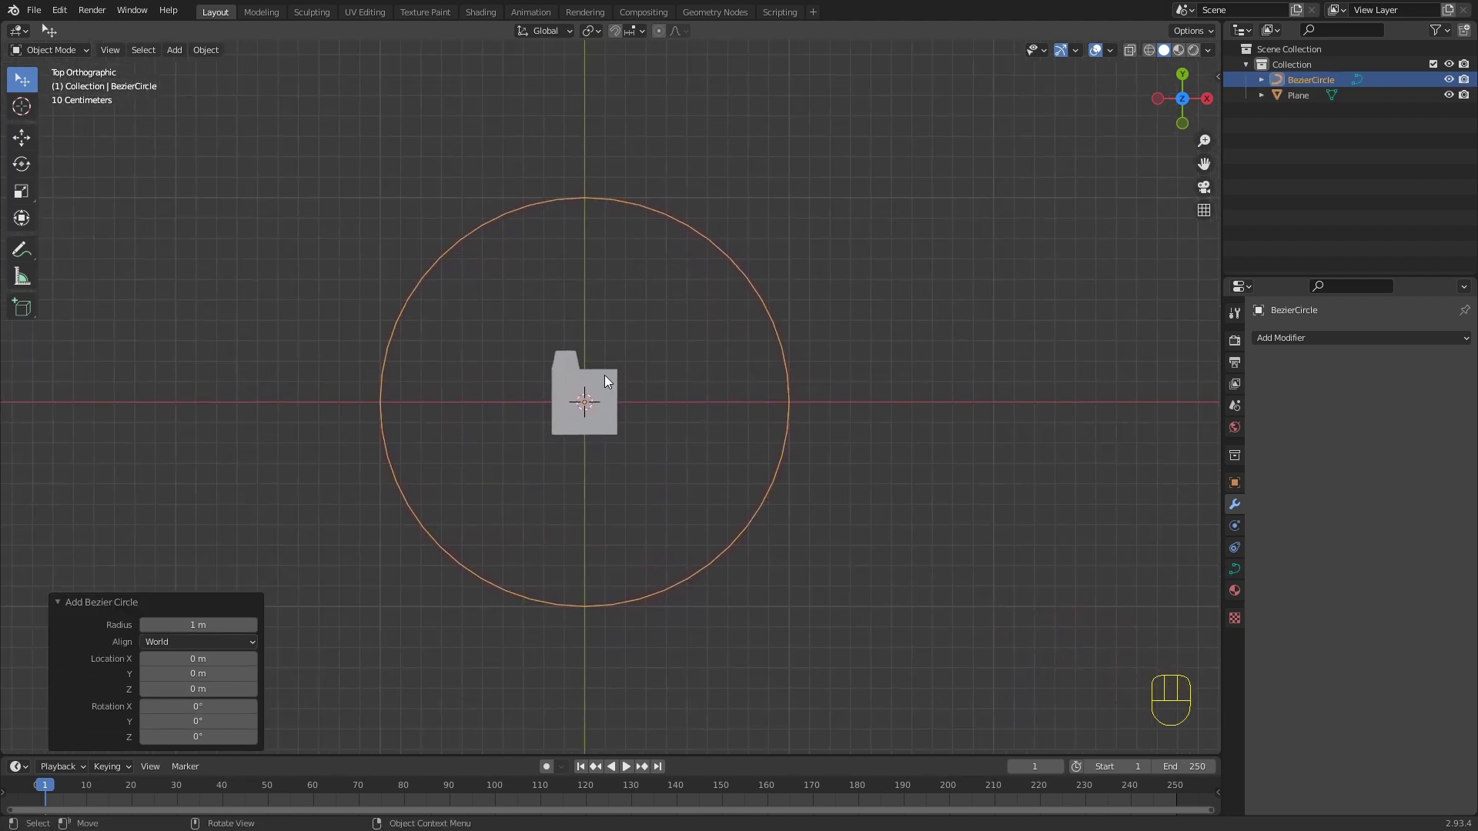
click(606, 380)
Step: Give the tooth an Array modifier whose length fits the BezierCircle curve
drag(1314, 343, 1189, 386)
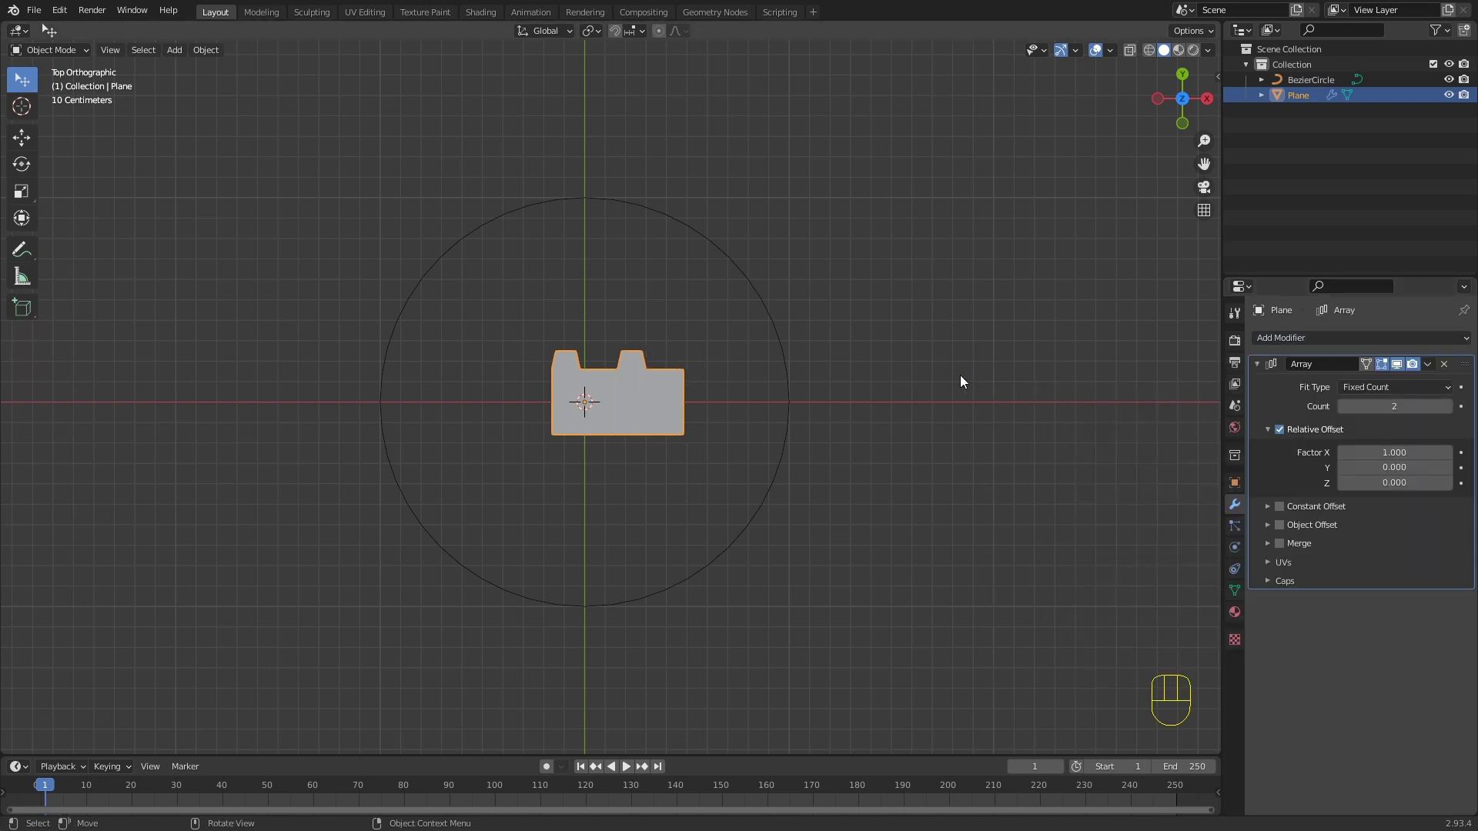
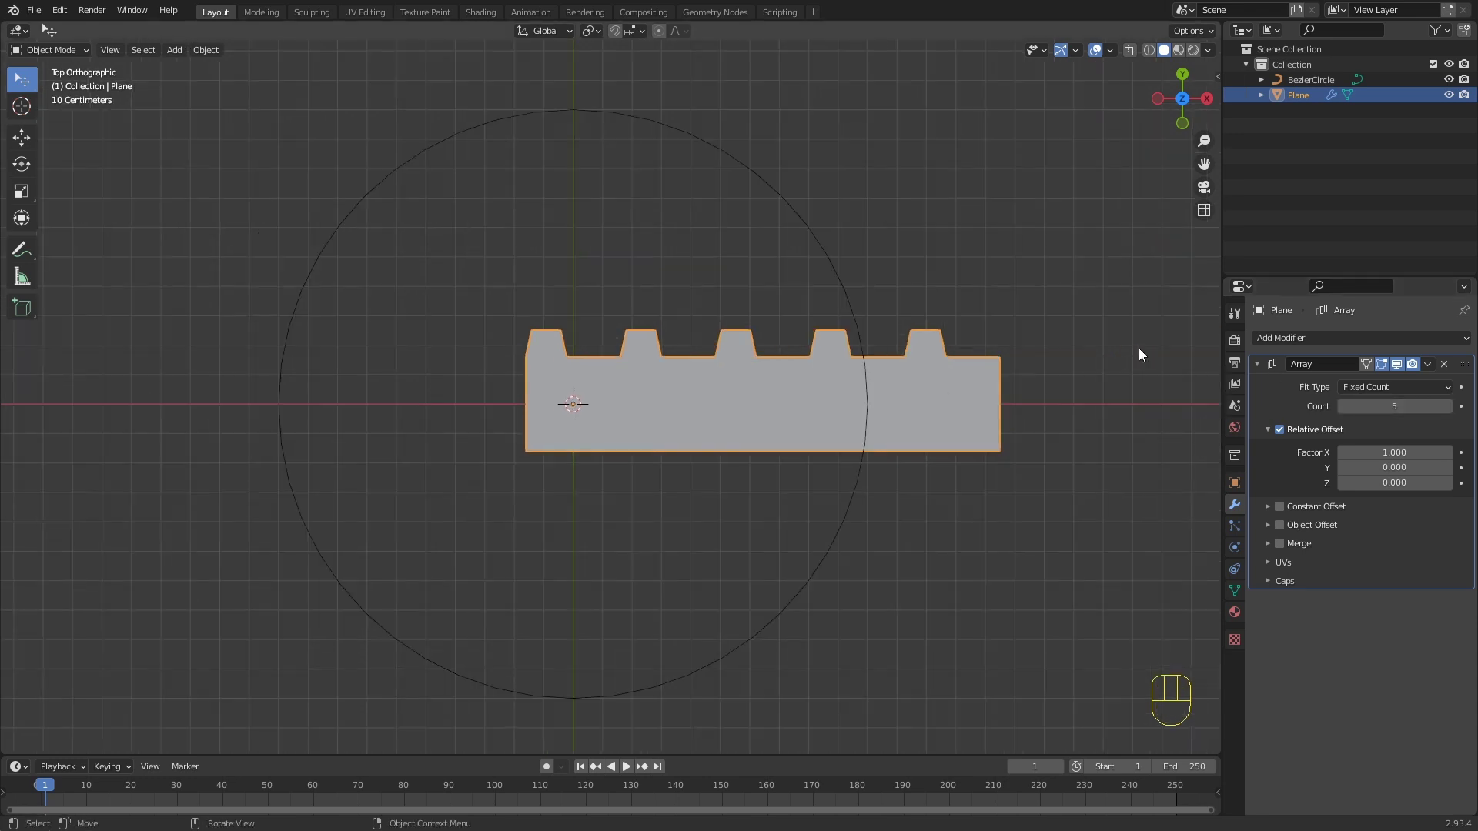
drag(1370, 392, 1381, 438)
click(1444, 412)
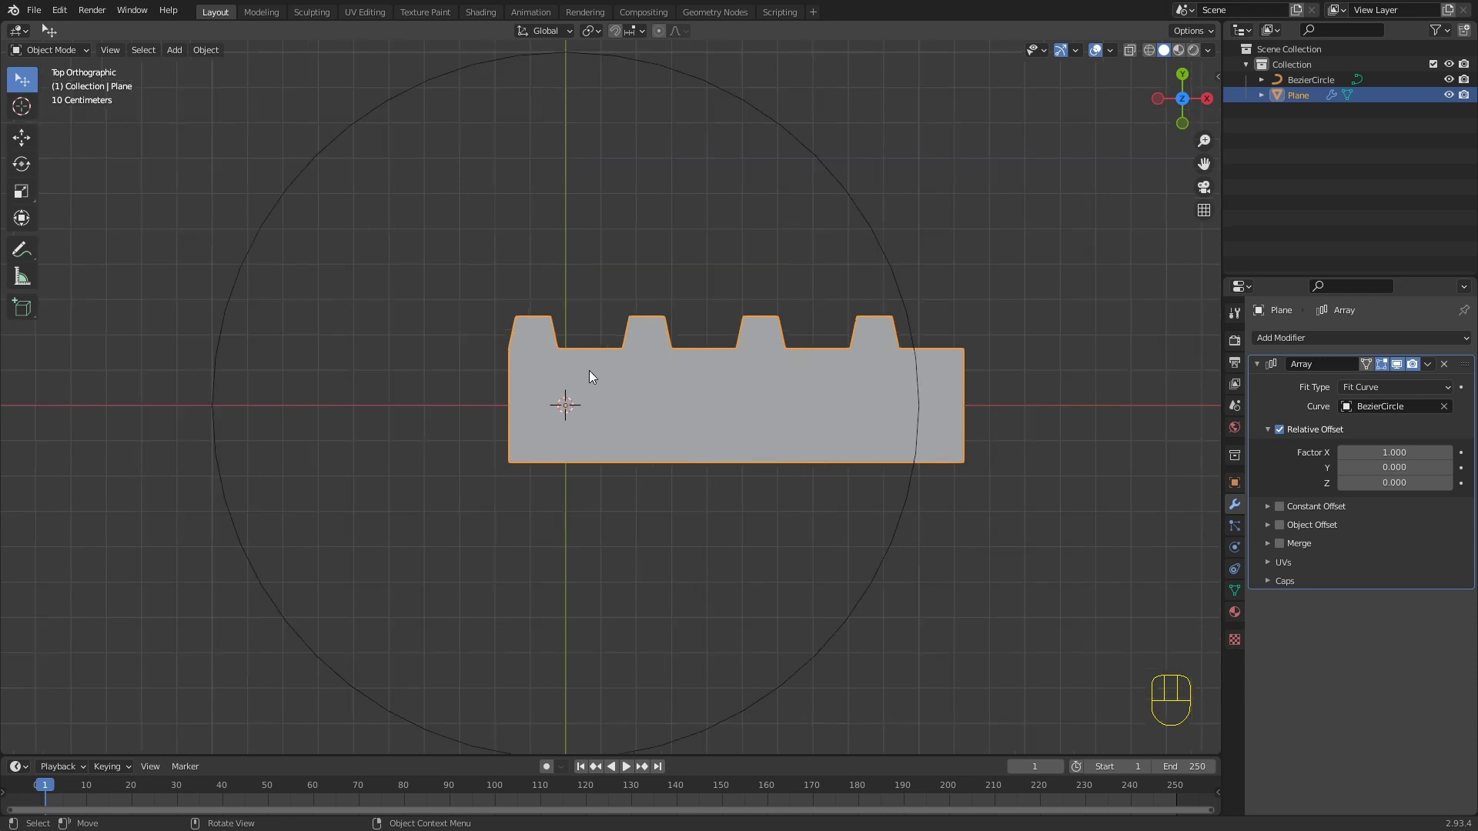
Step: Apply the tooth's scale and bend the row along the BezierCircle with a Curve modifier
key(ctrl+a)
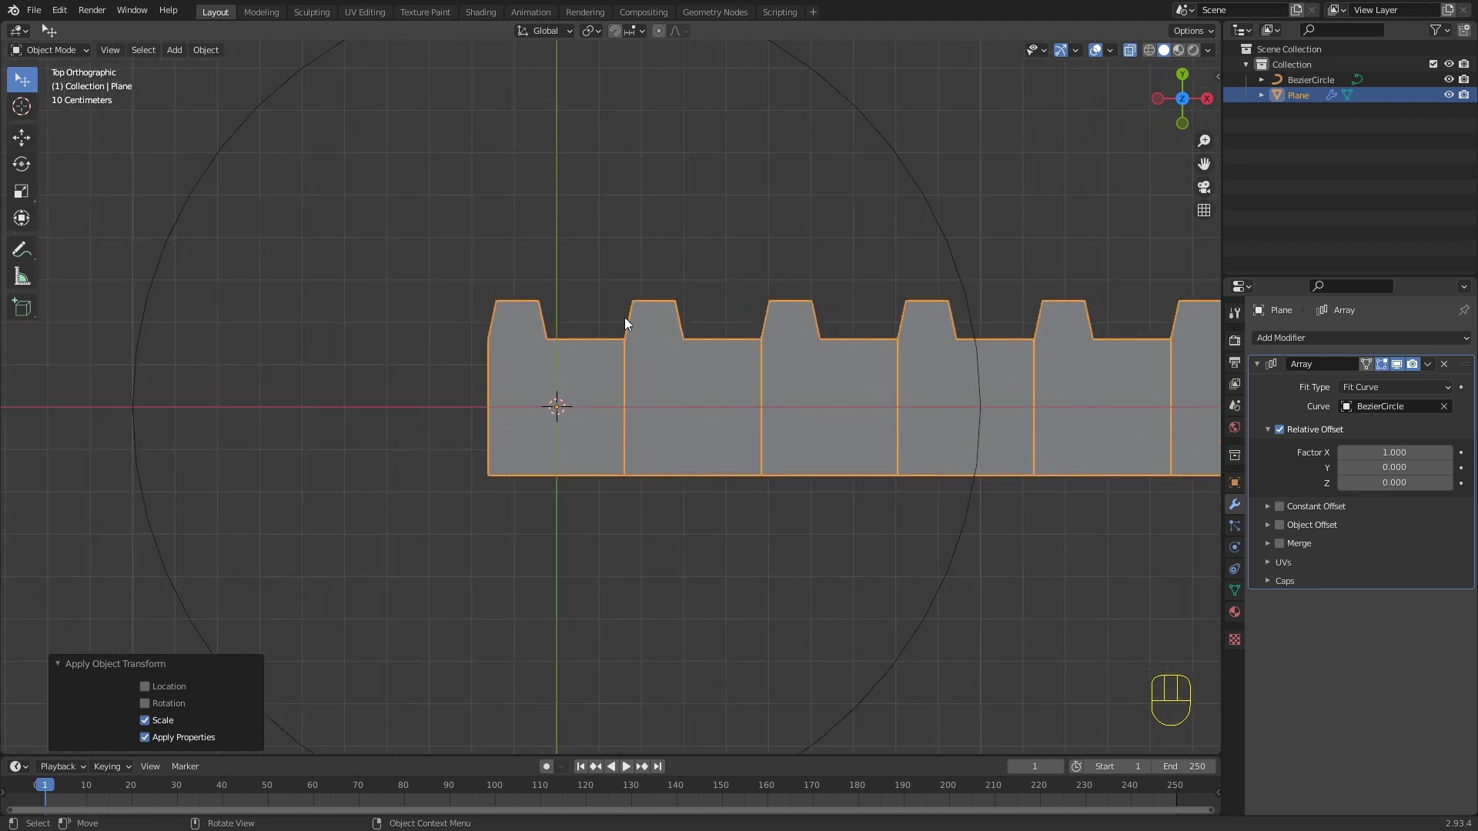
drag(950, 359, 806, 347)
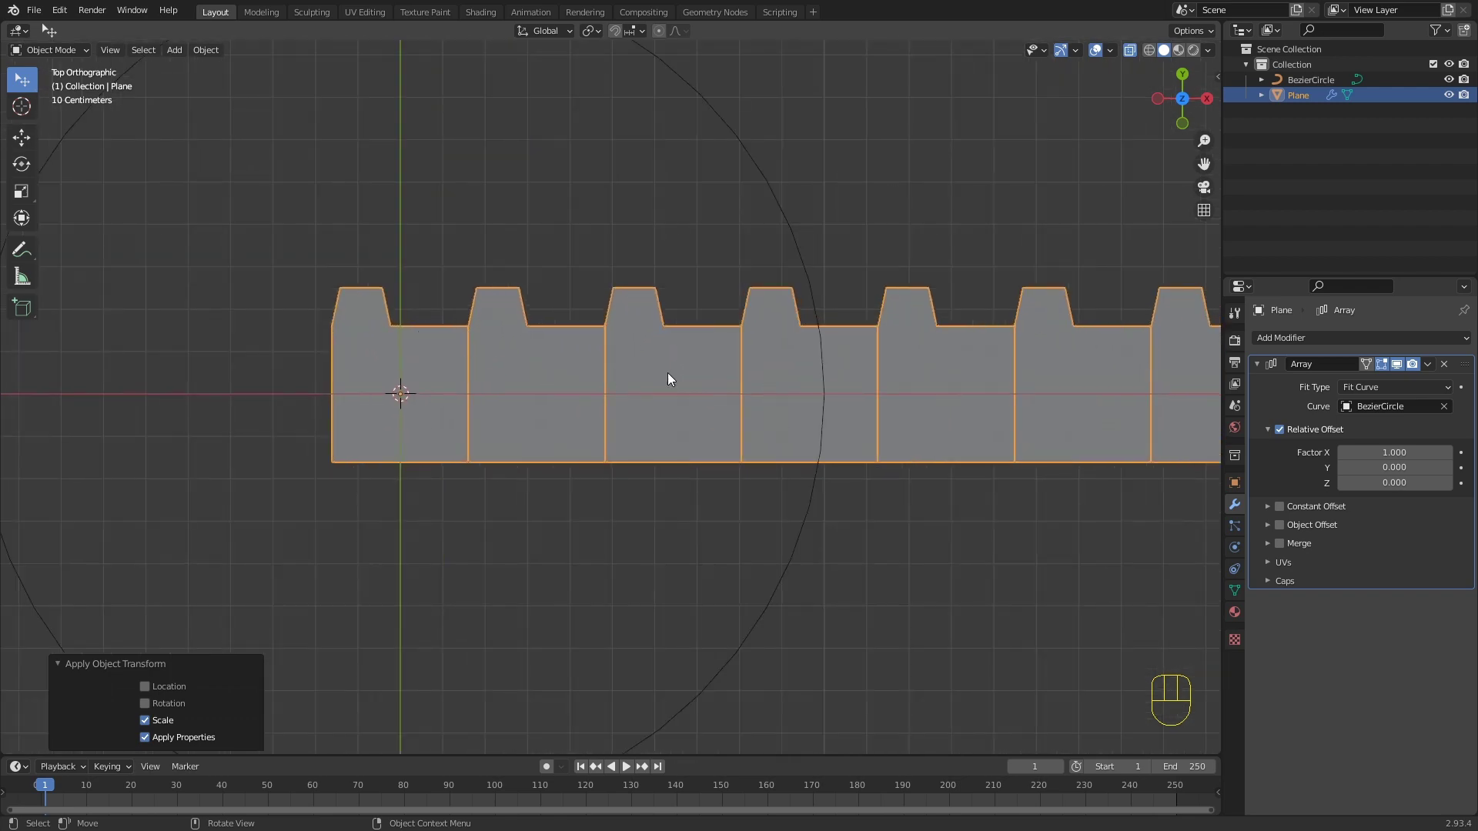
click(1289, 556)
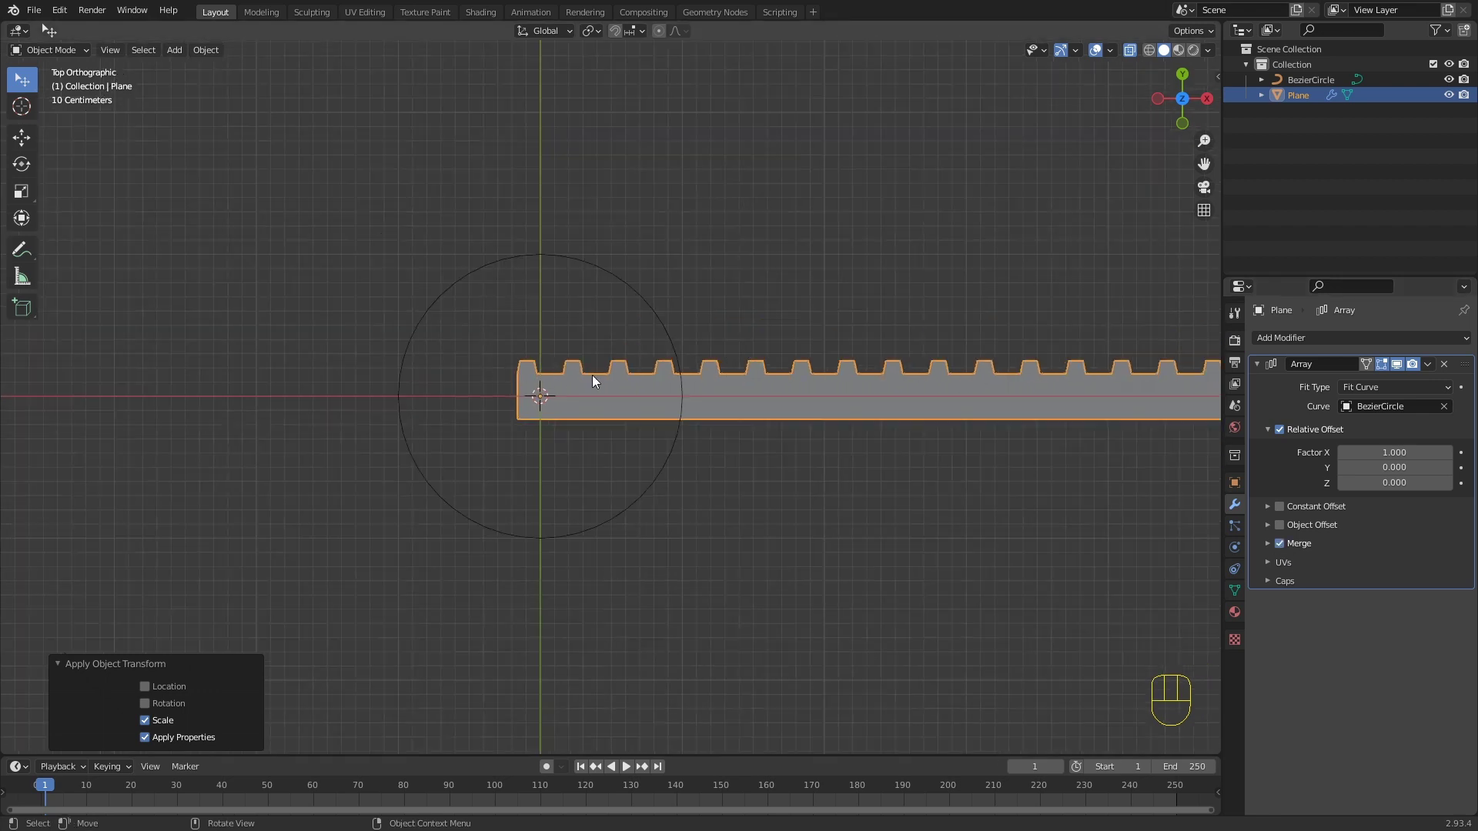
drag(1328, 350, 1303, 419)
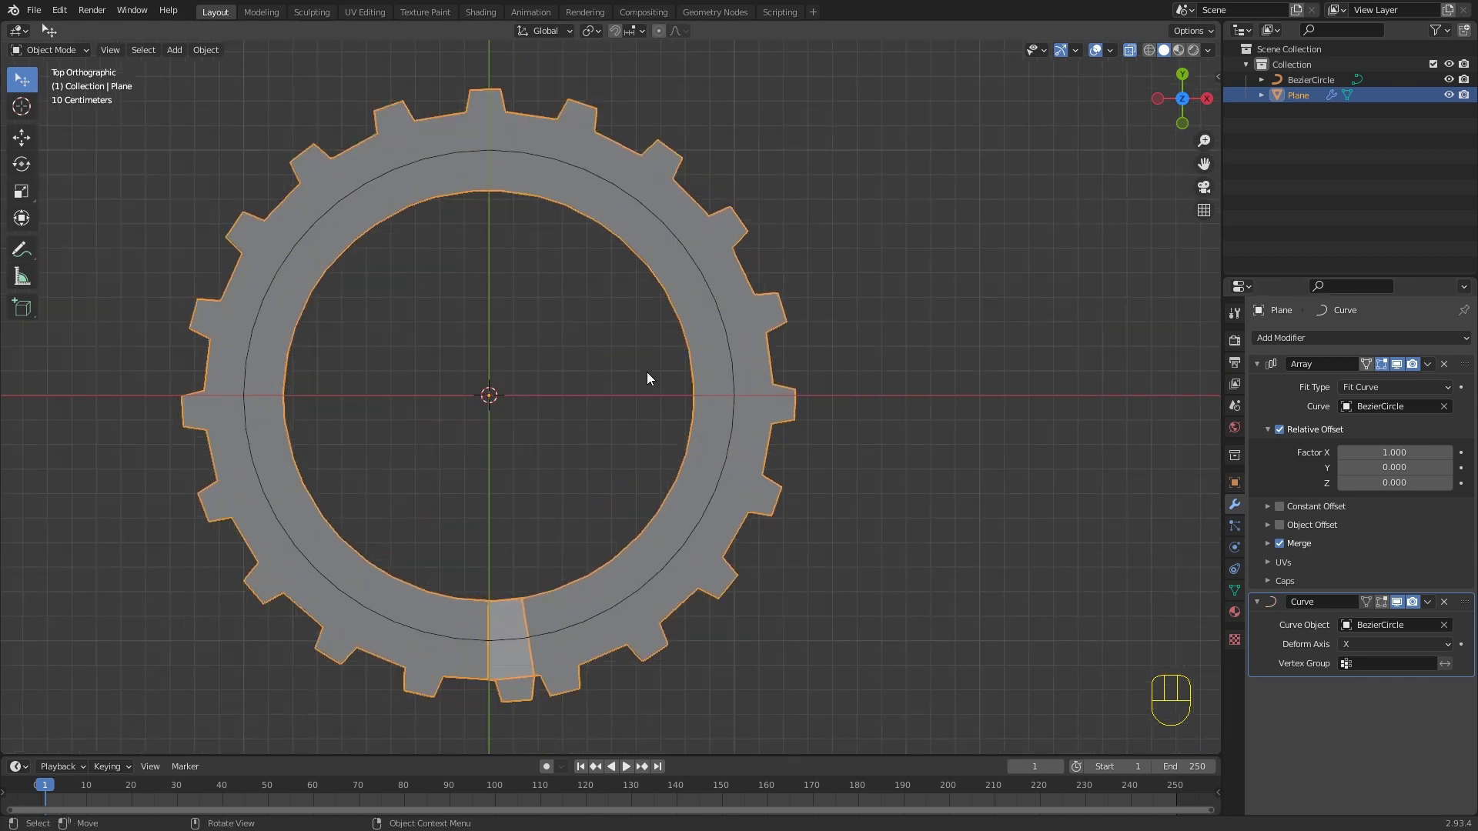
Step: Scale the toothed ring down to 0.975 and apply both modifiers into the mesh
drag(592, 452, 659, 347)
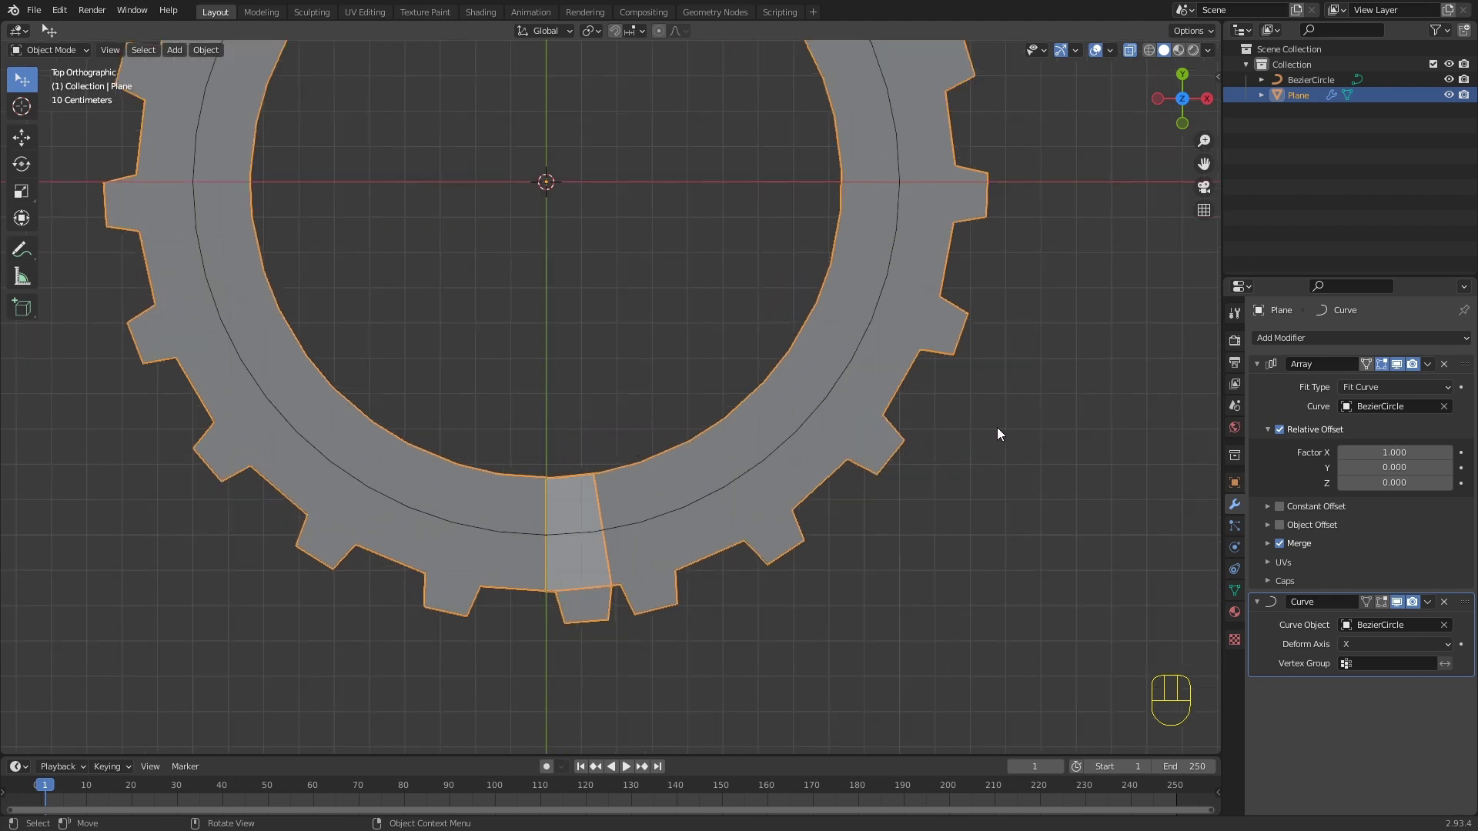
key(s)
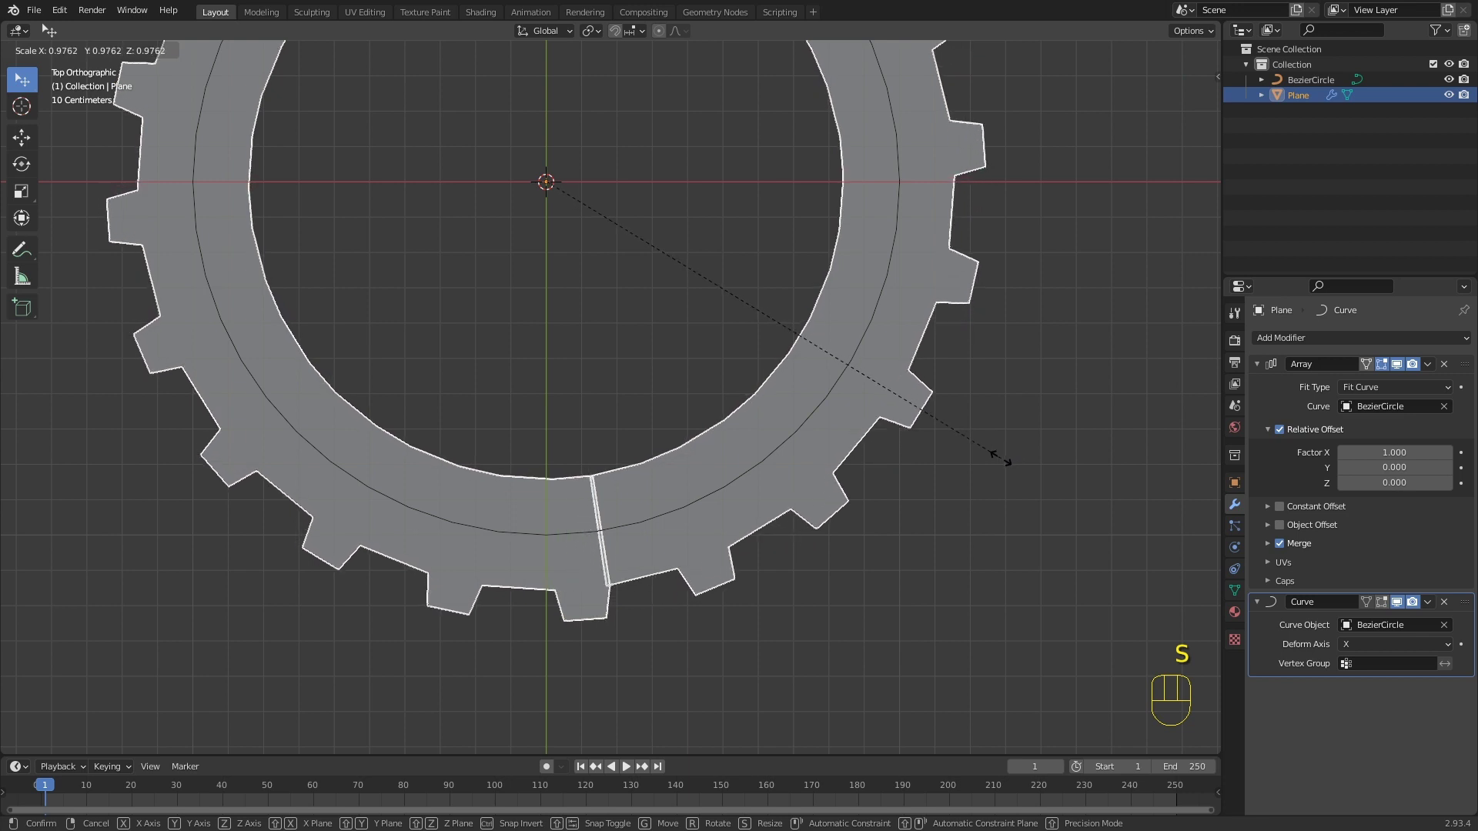
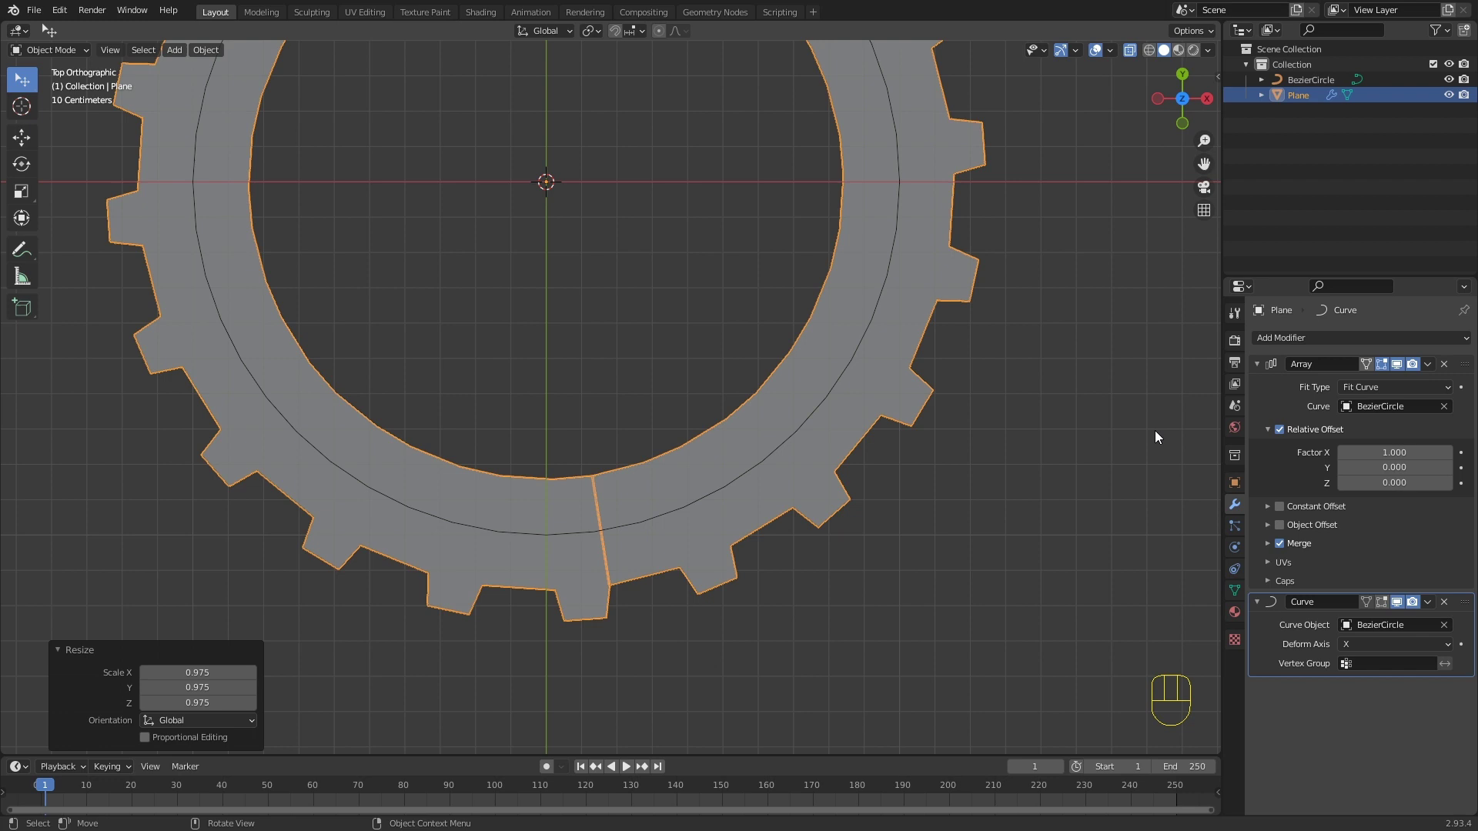
drag(1434, 363, 1431, 368)
click(1431, 367)
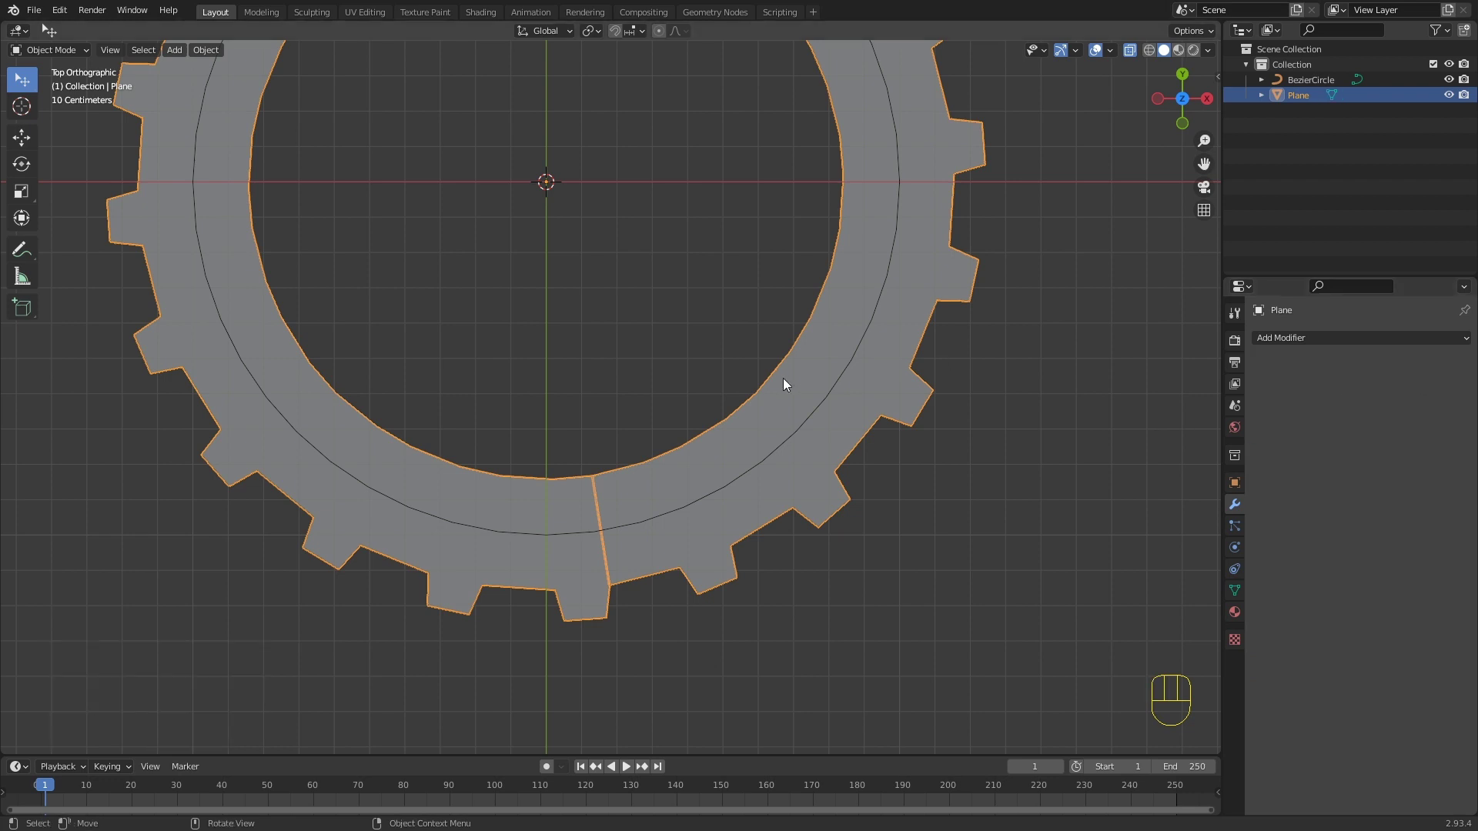
Step: Merge the ring's seam vertices at center and add a loop cut around the ring
key(Tab)
drag(642, 513, 663, 441)
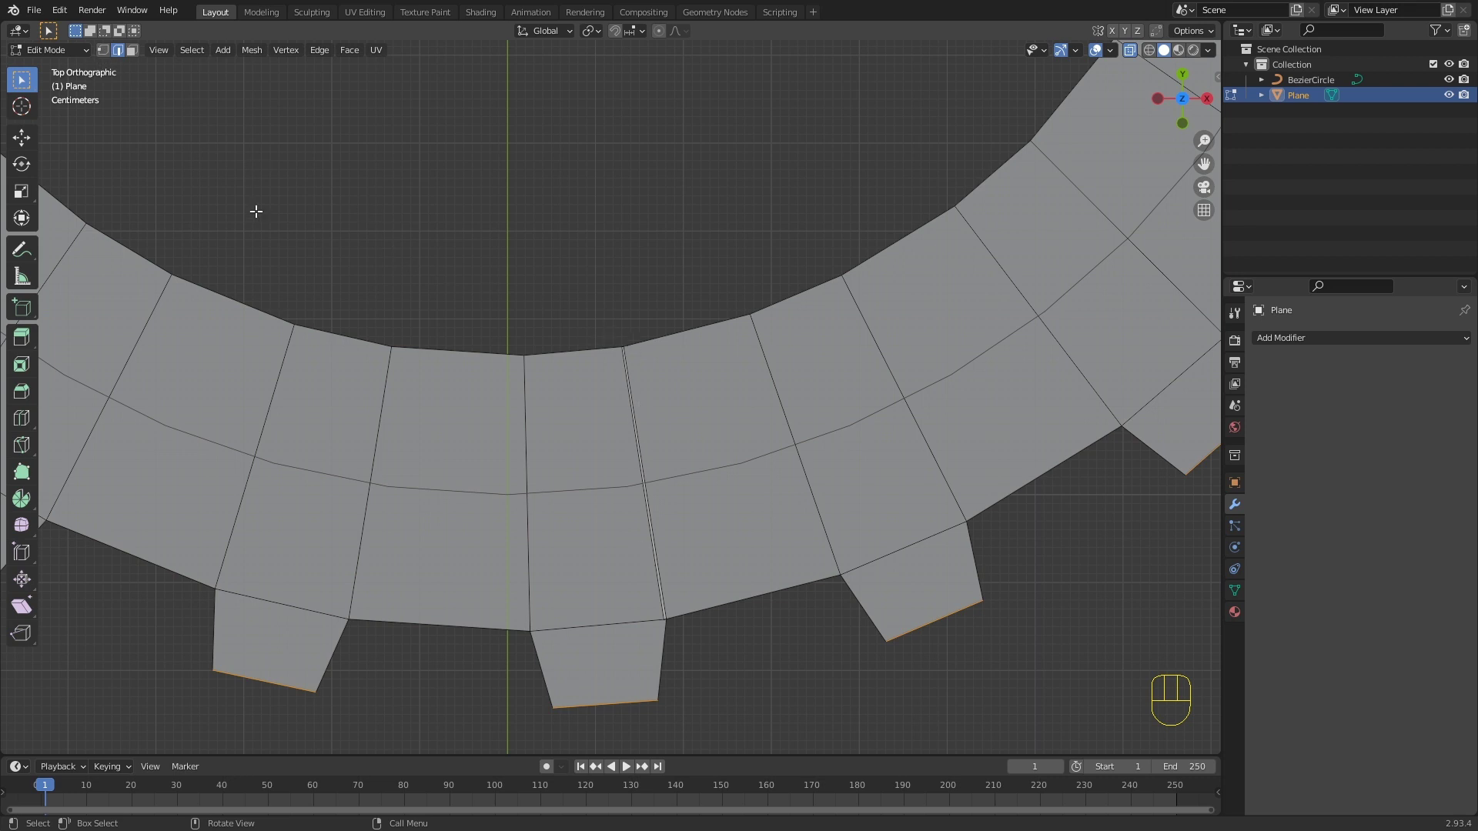
key(1)
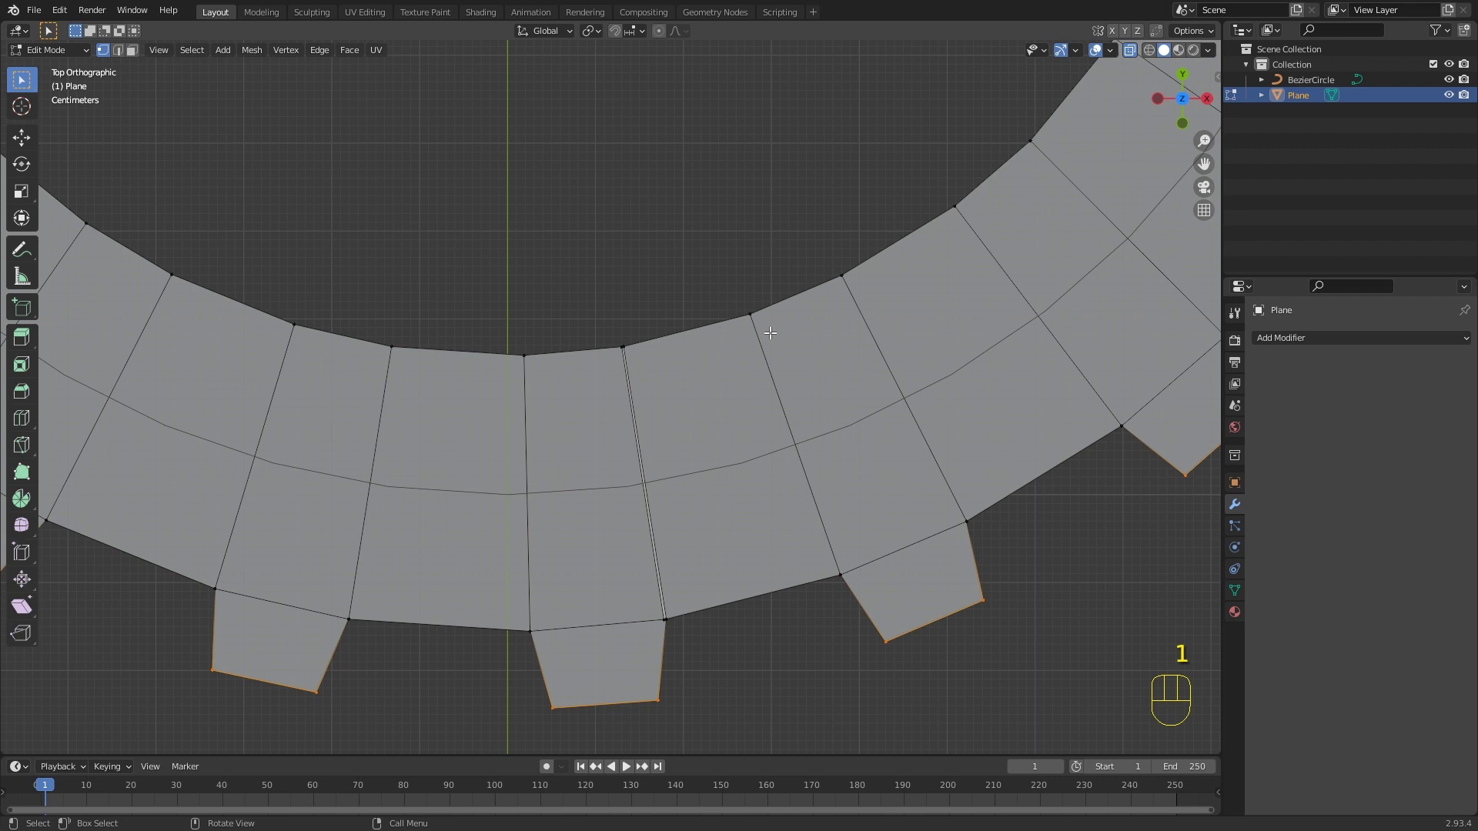
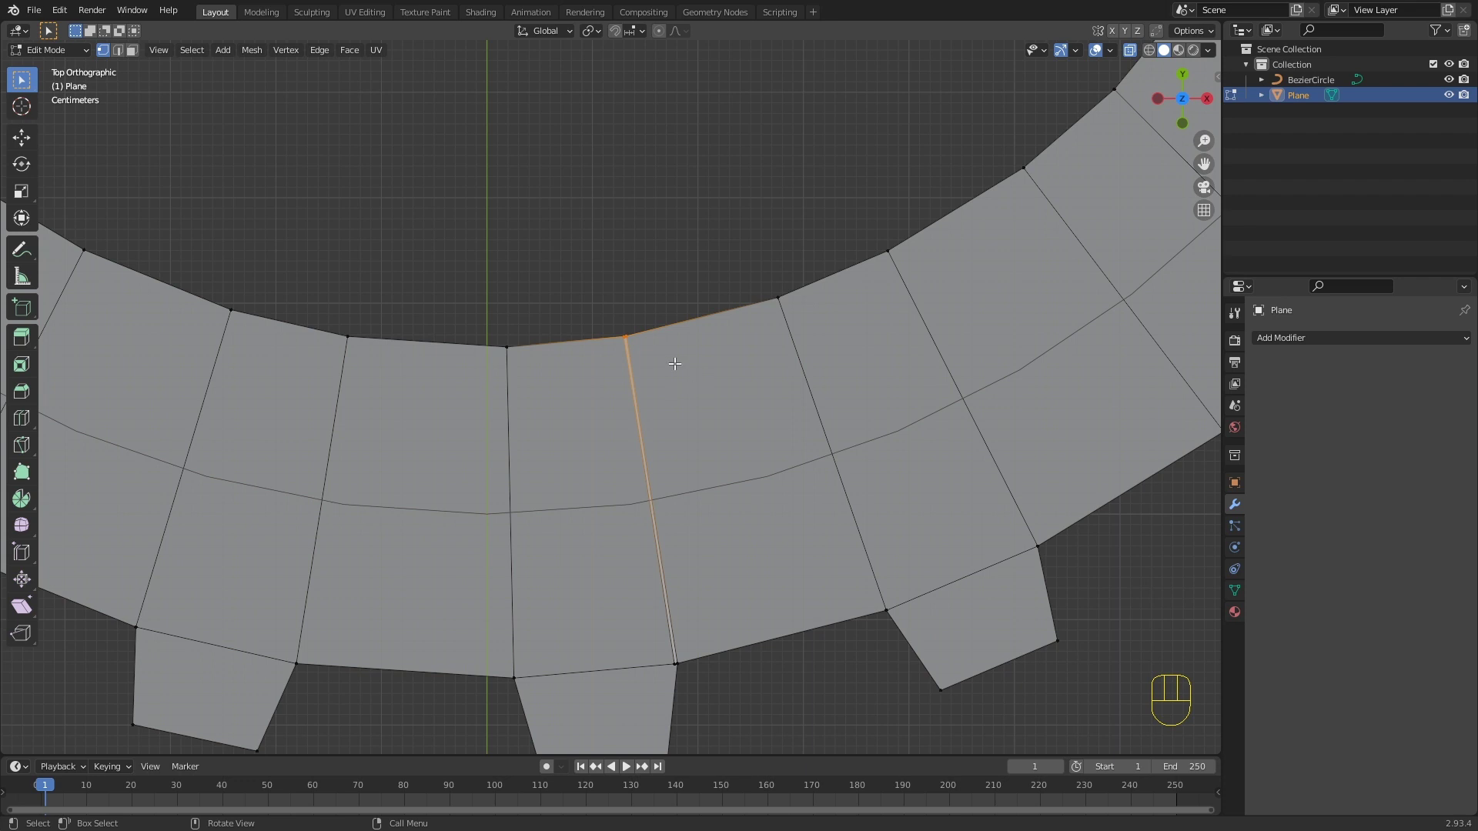
key(m)
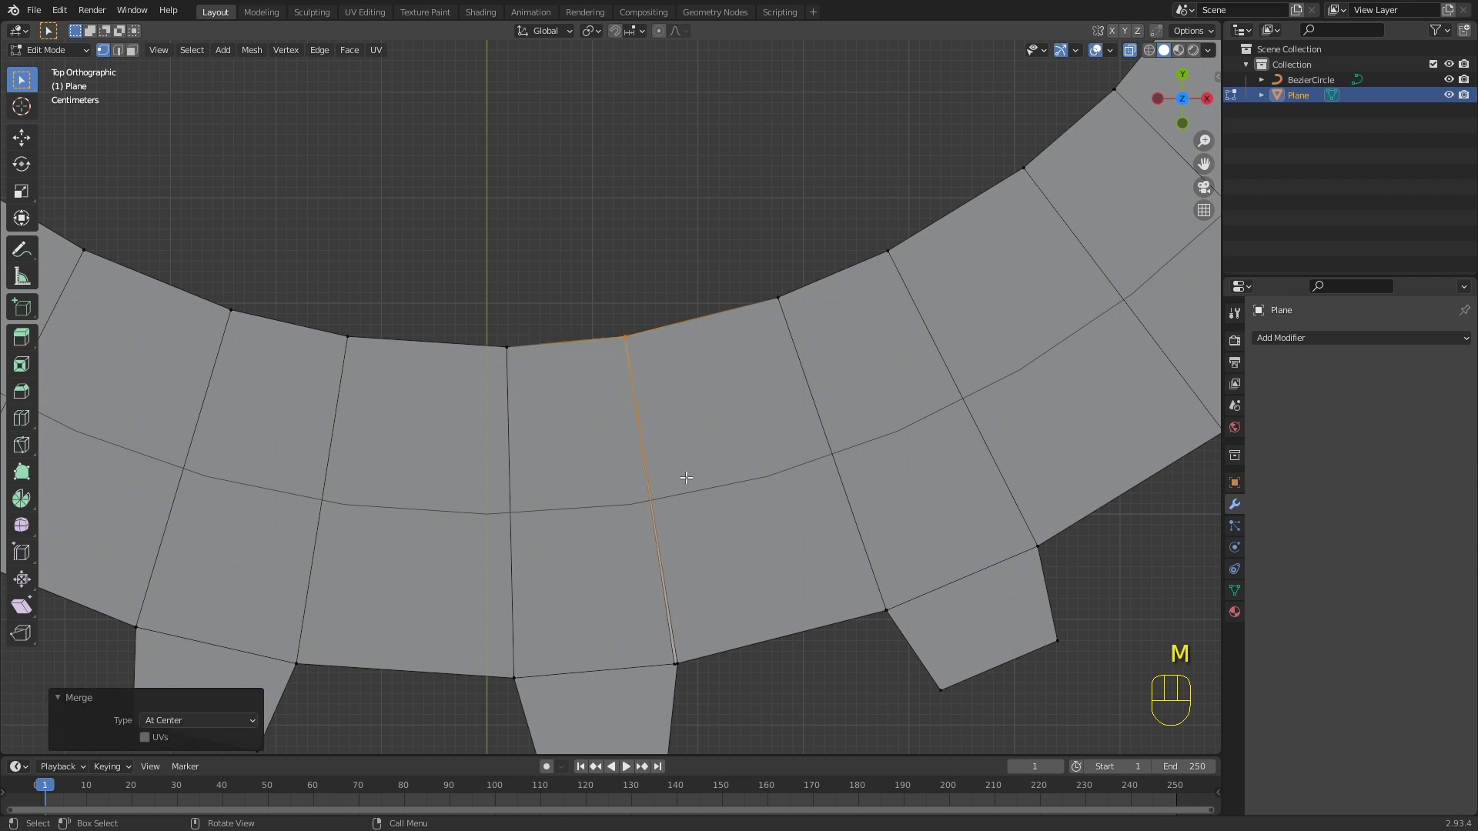
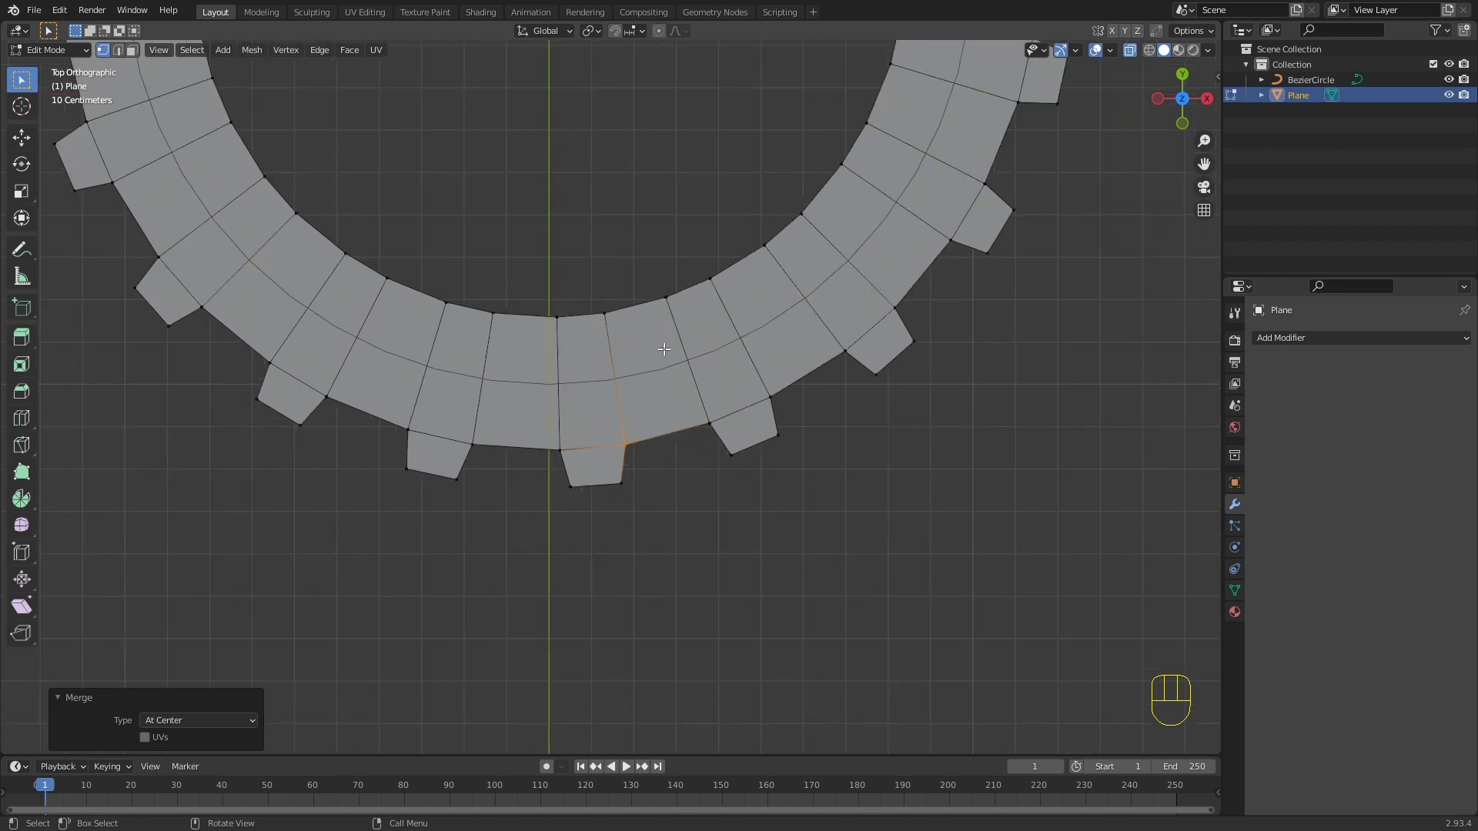
key(ctrl+r)
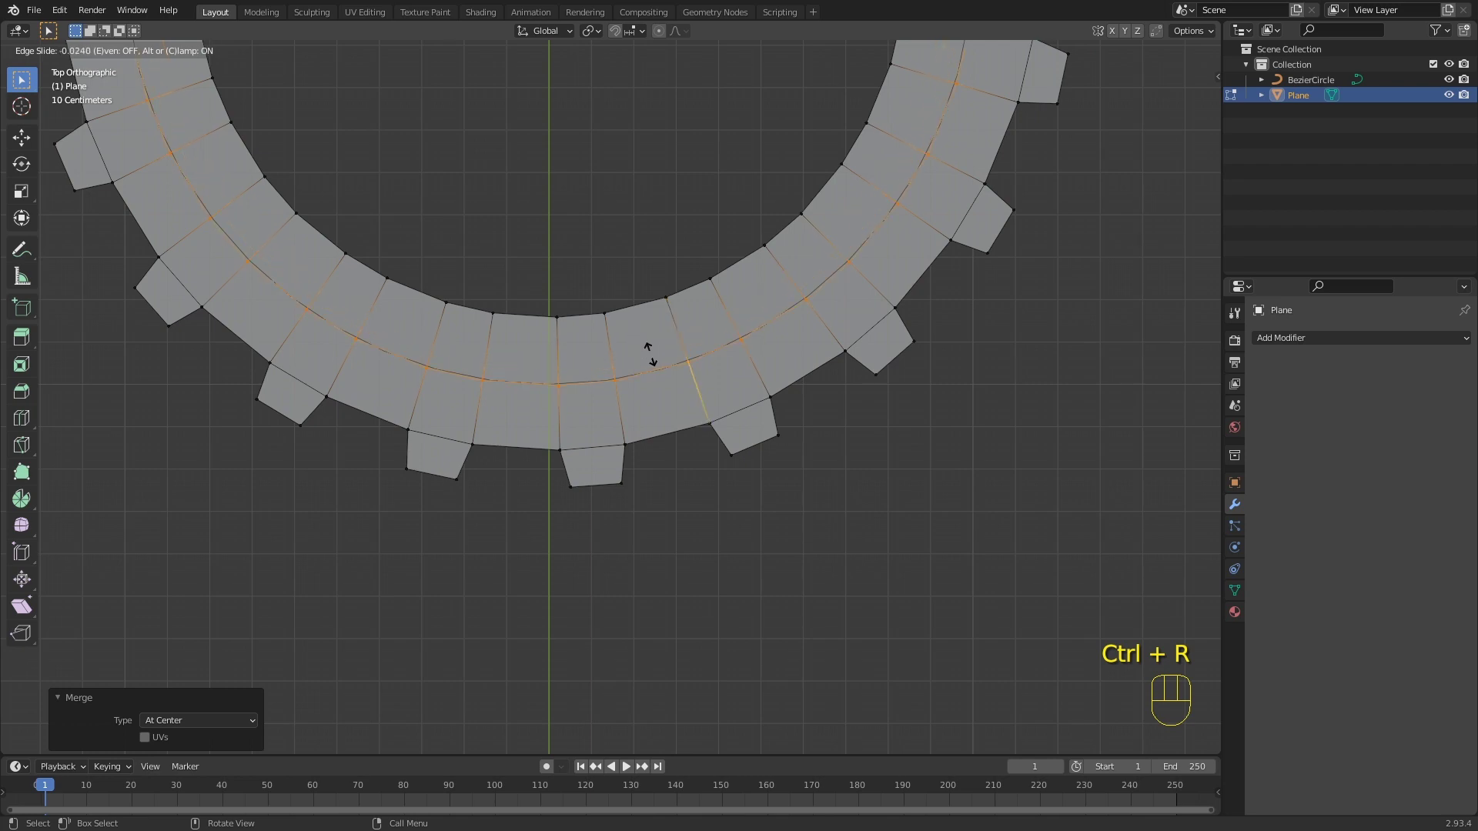
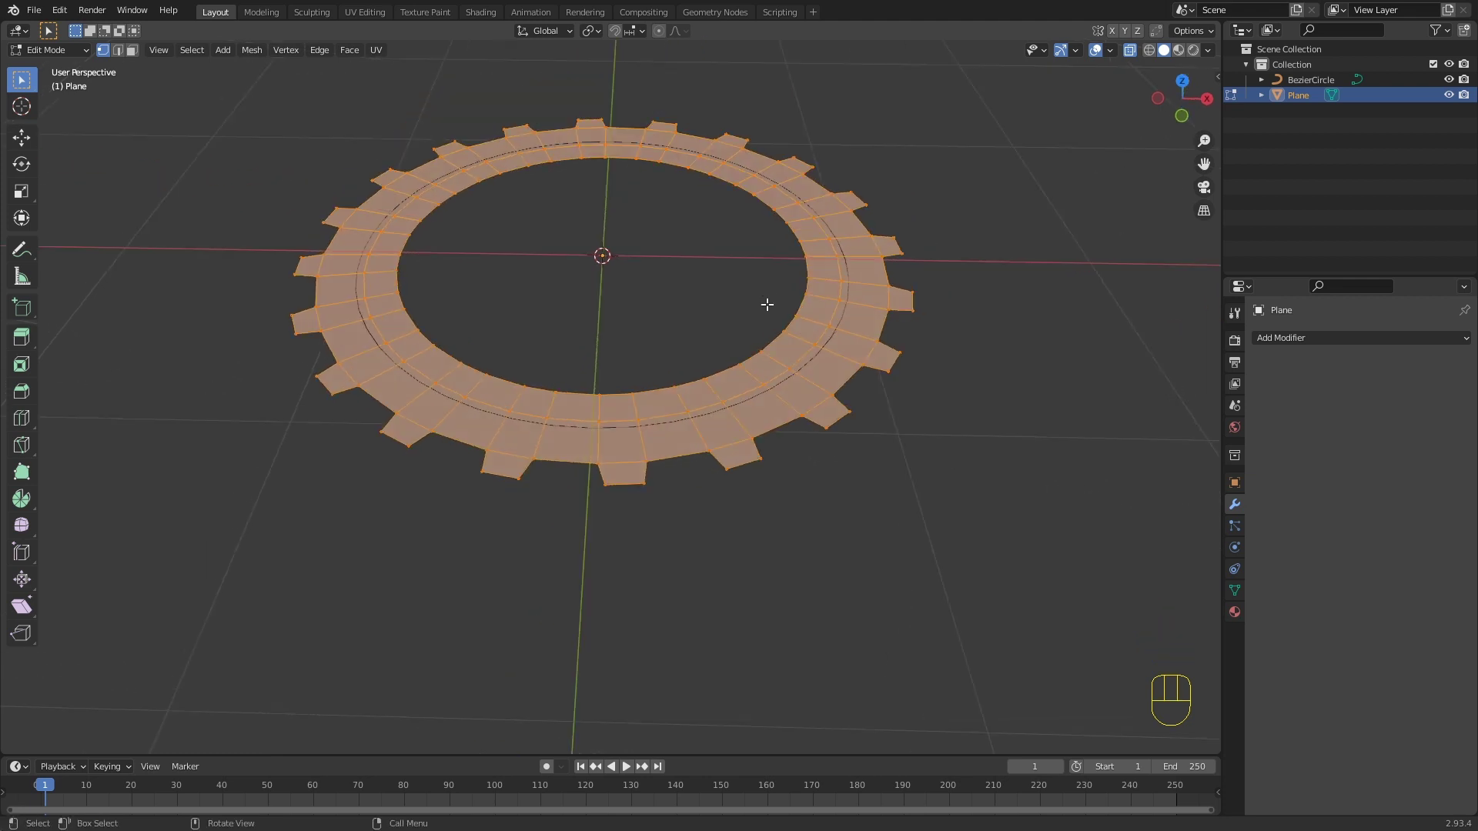
Step: Extrude the whole ring upward along Z into a thick toothed band, then clear the selection
key(e)
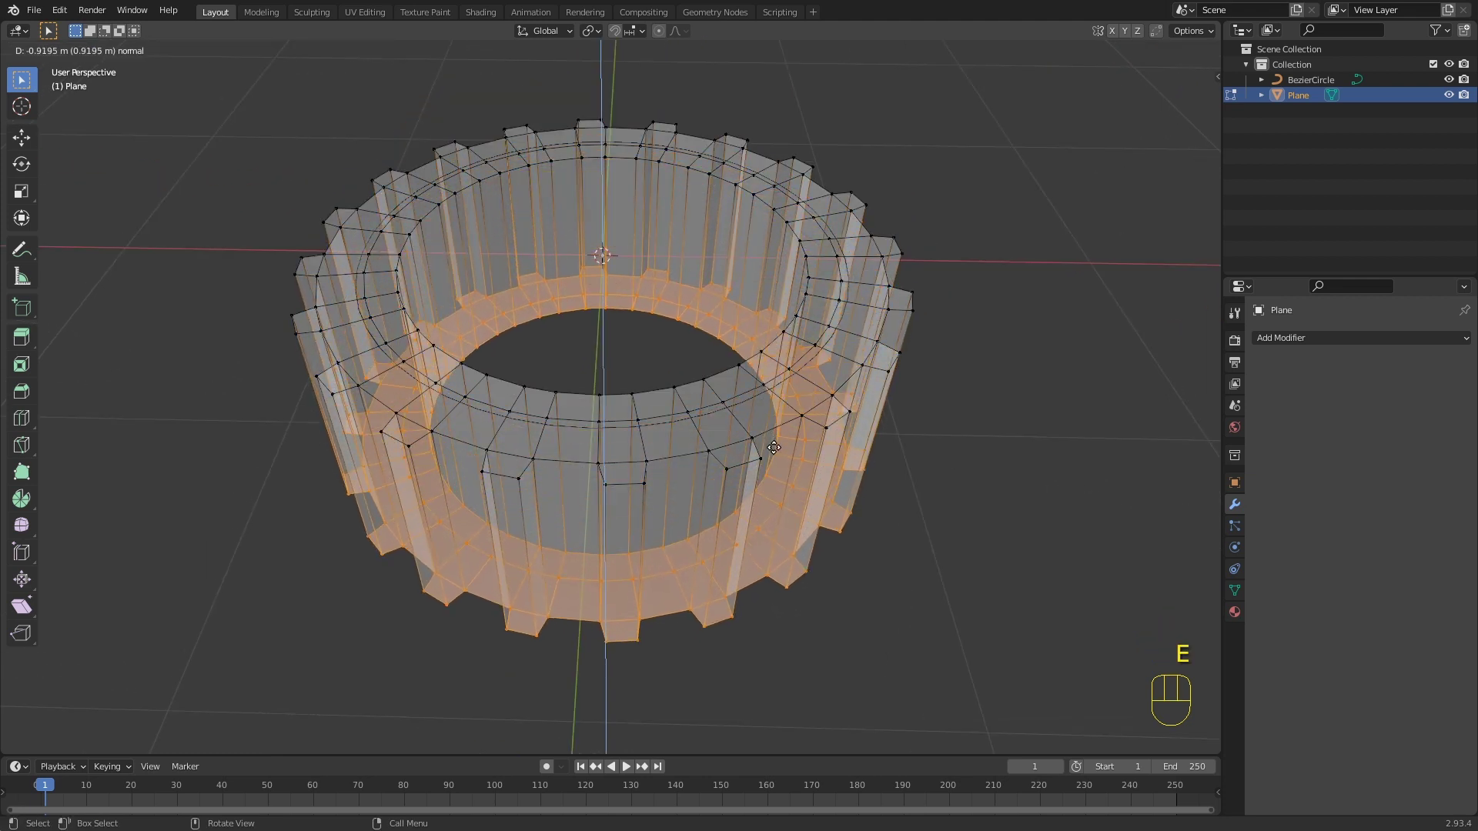
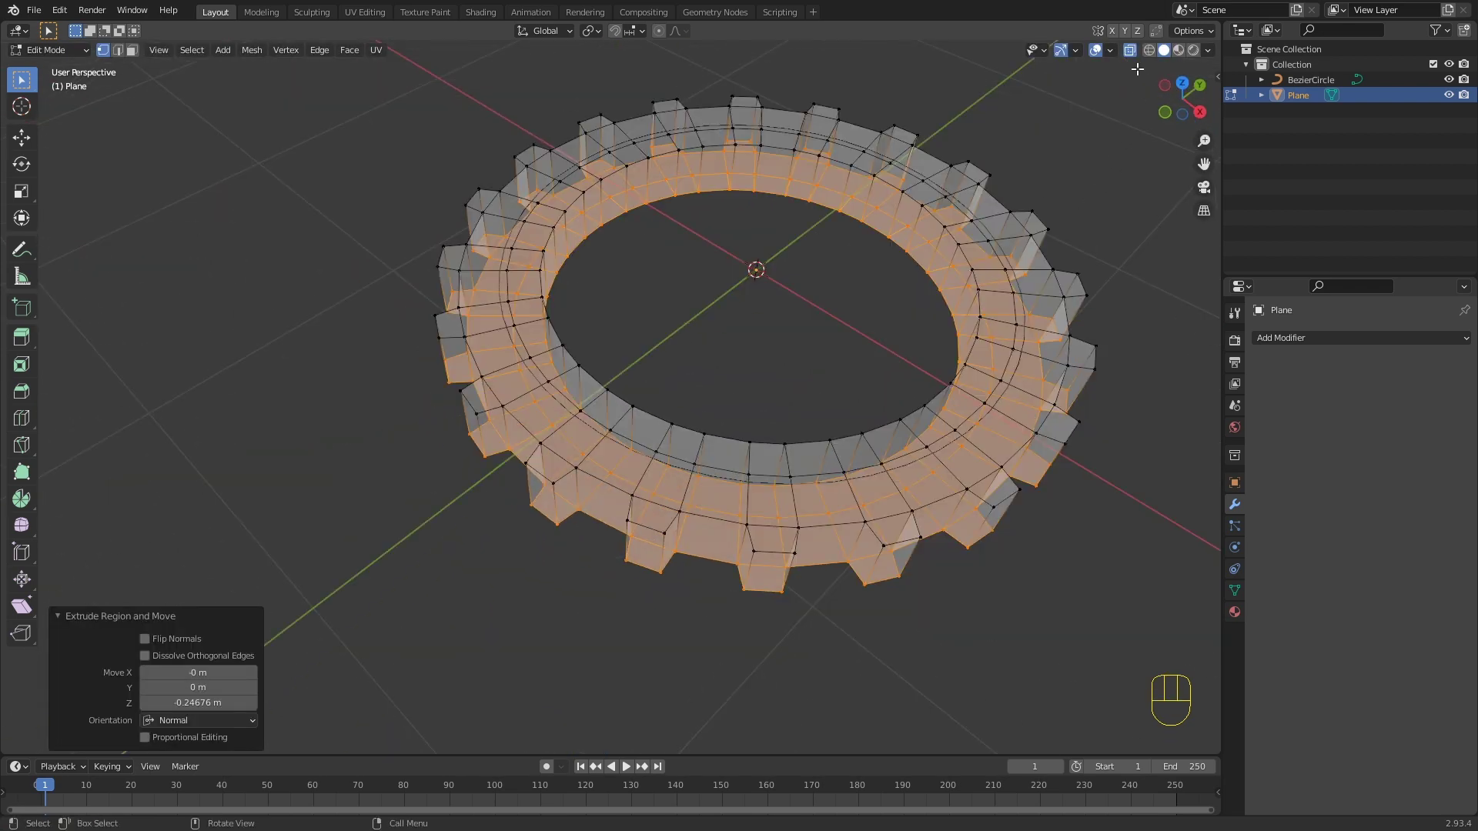
click(1138, 59)
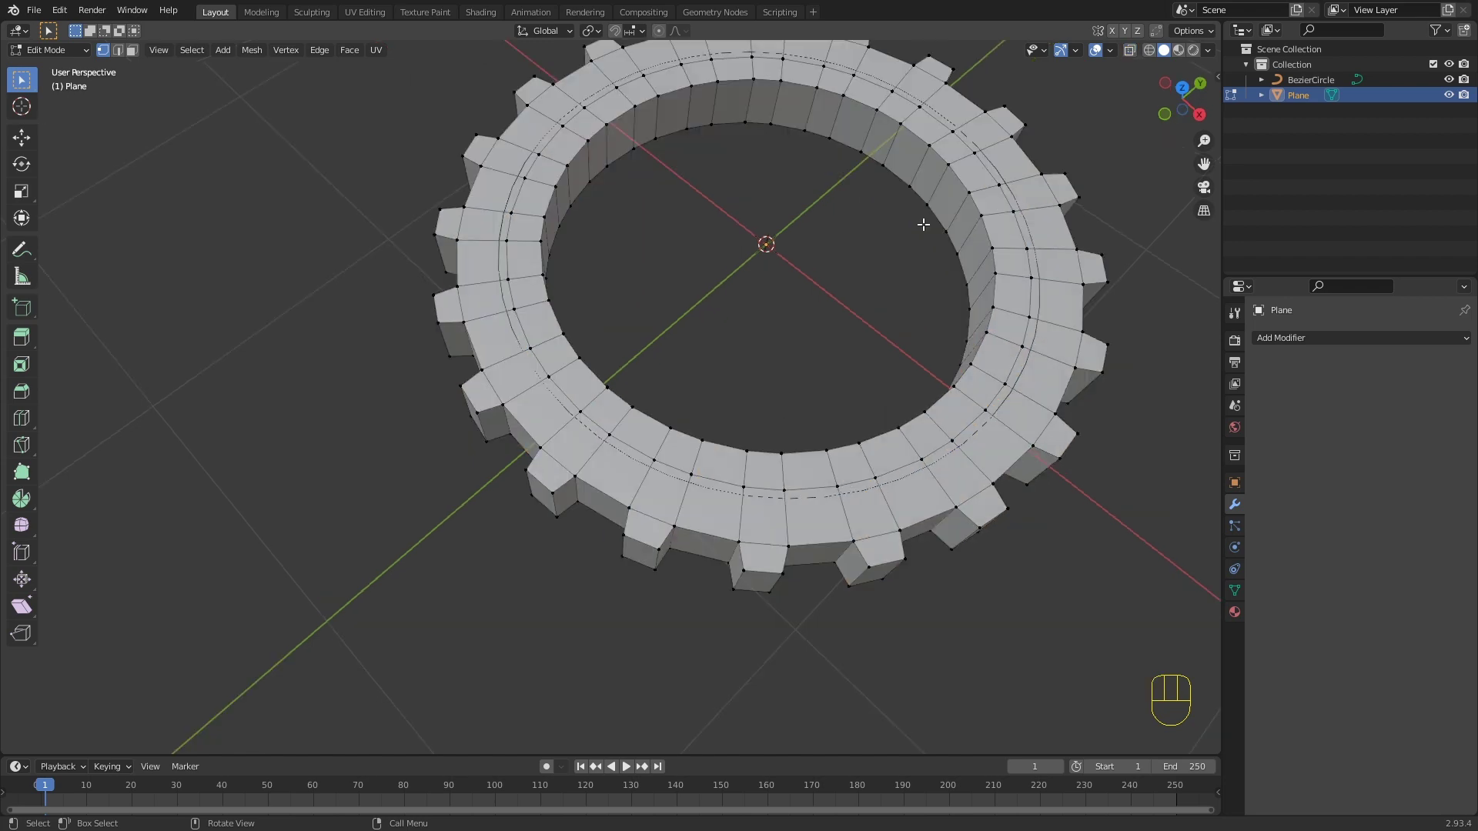
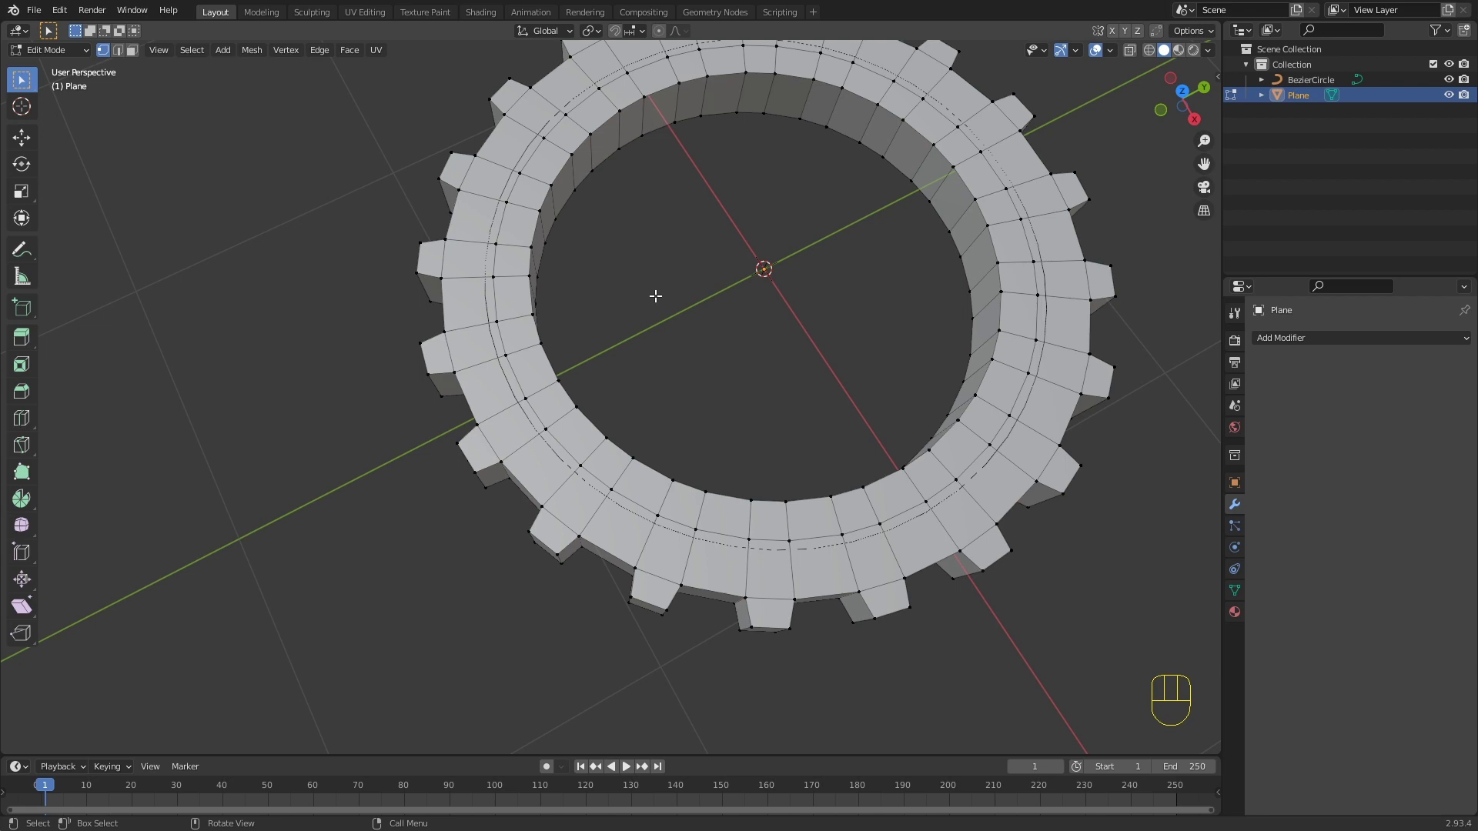
Step: Circle-select the inner ring faces from top view, extrude them up into a raised rim, and pick its outer top edge loop
key(KP_7)
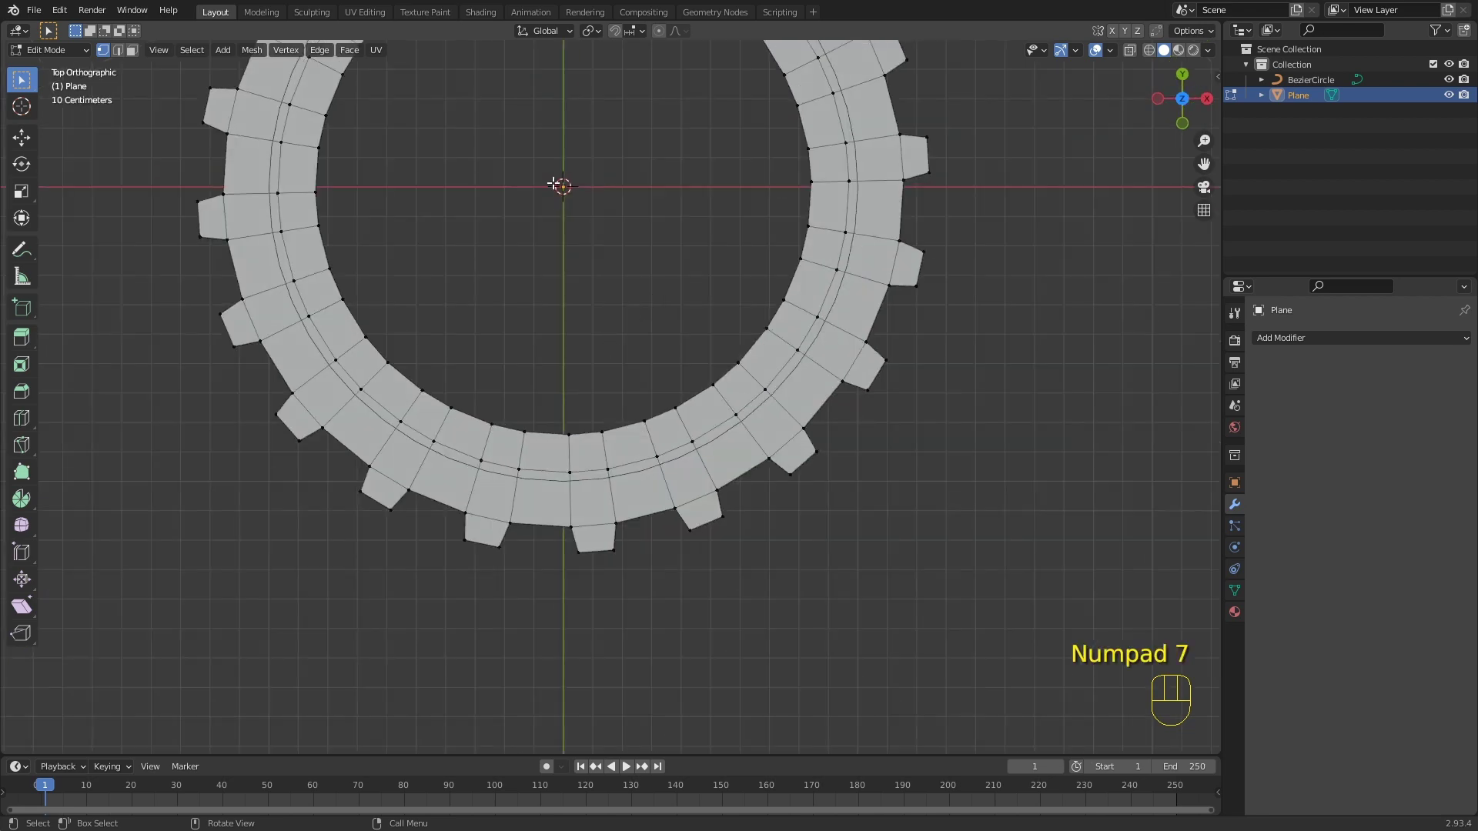
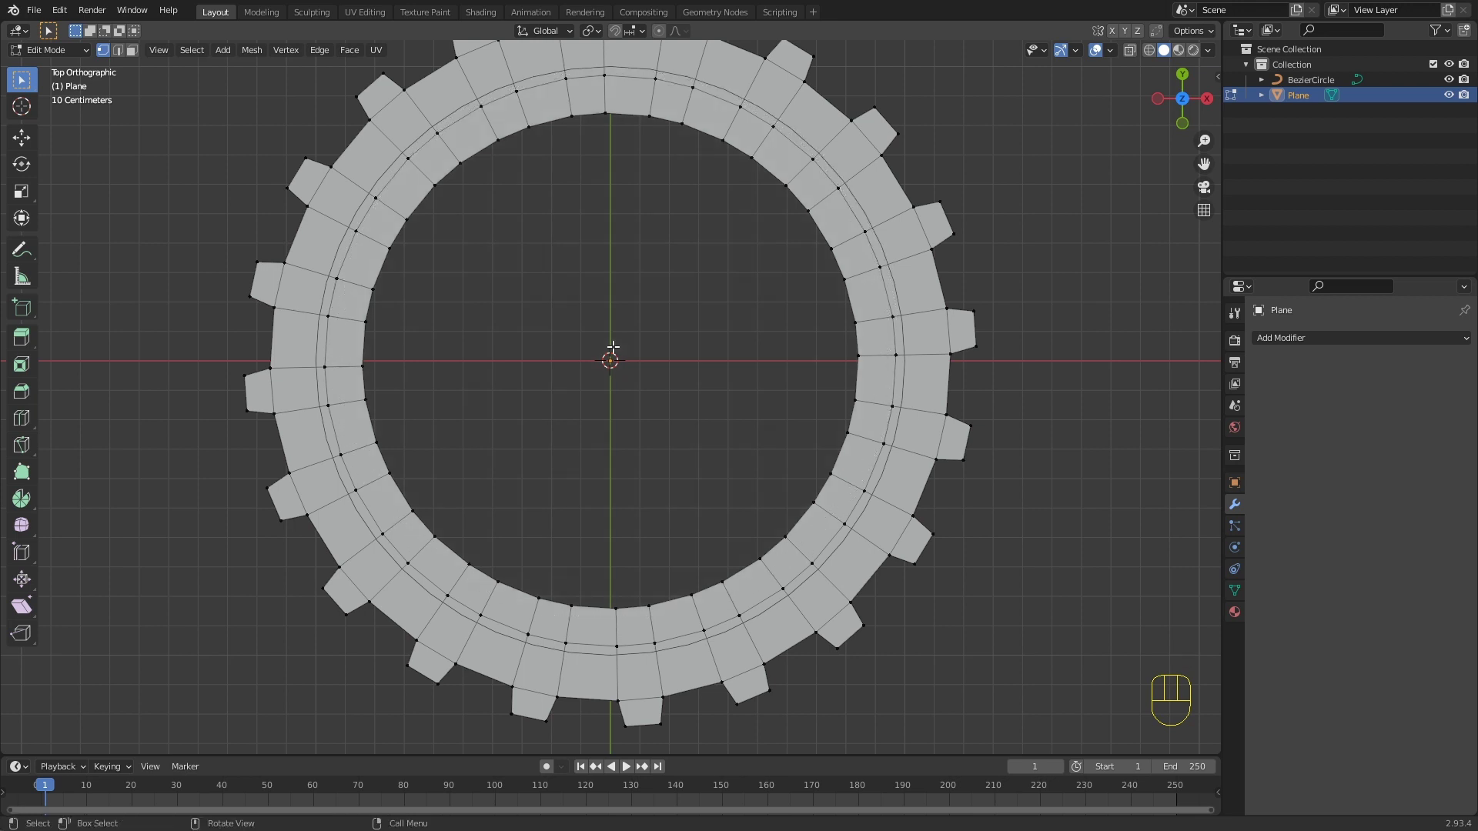
key(3)
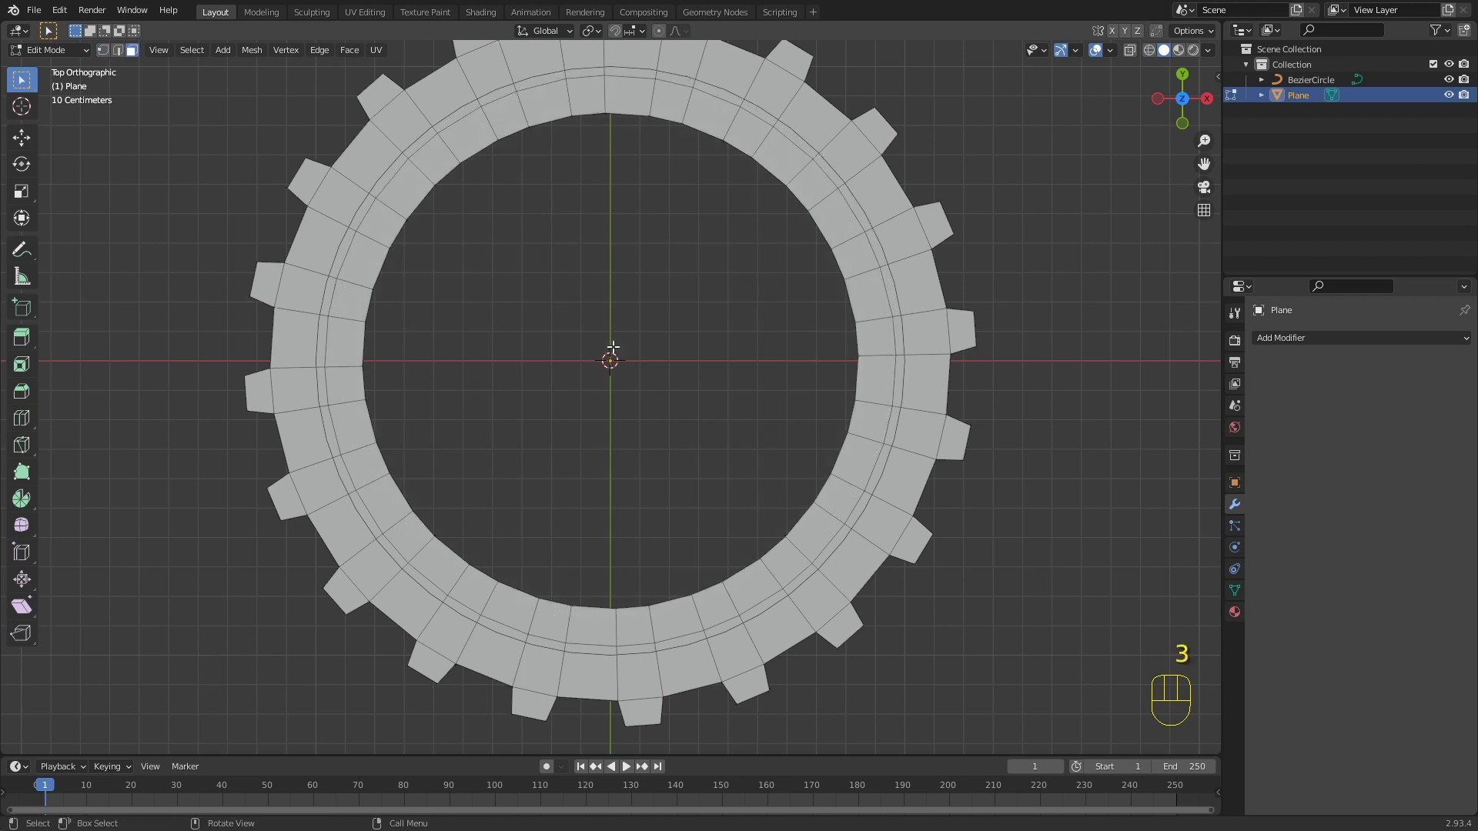
key(c)
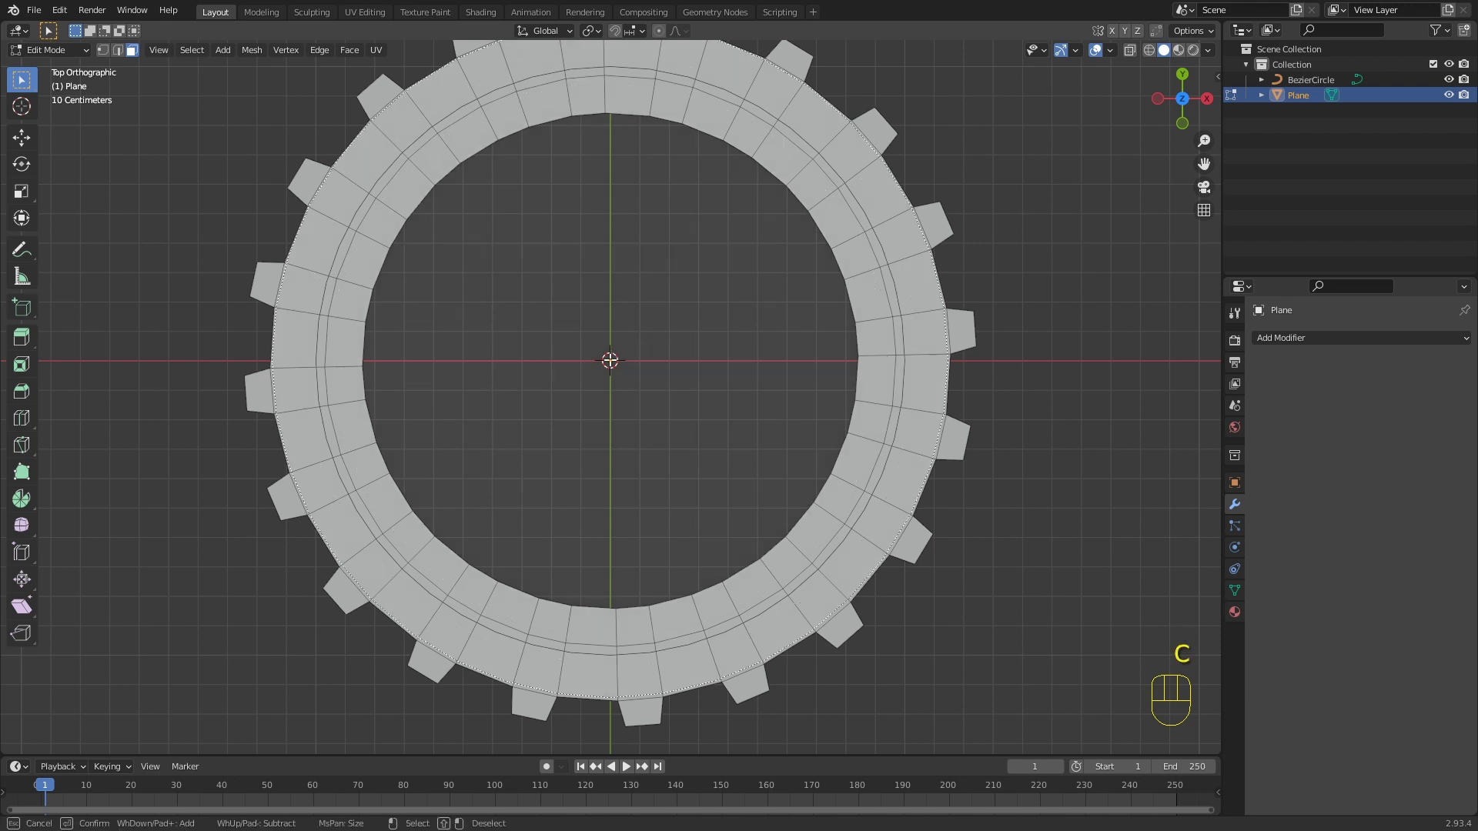
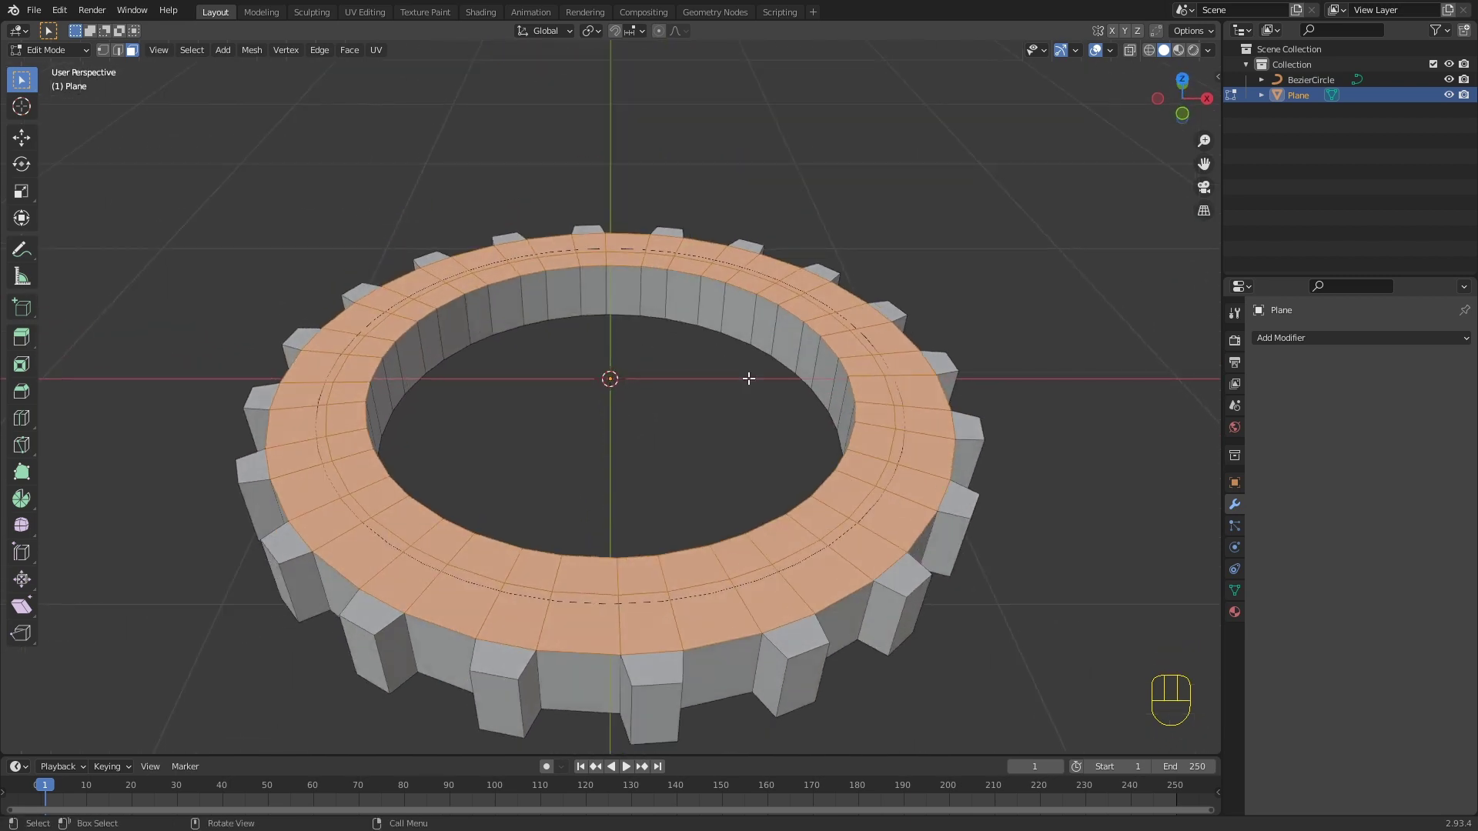
key(e)
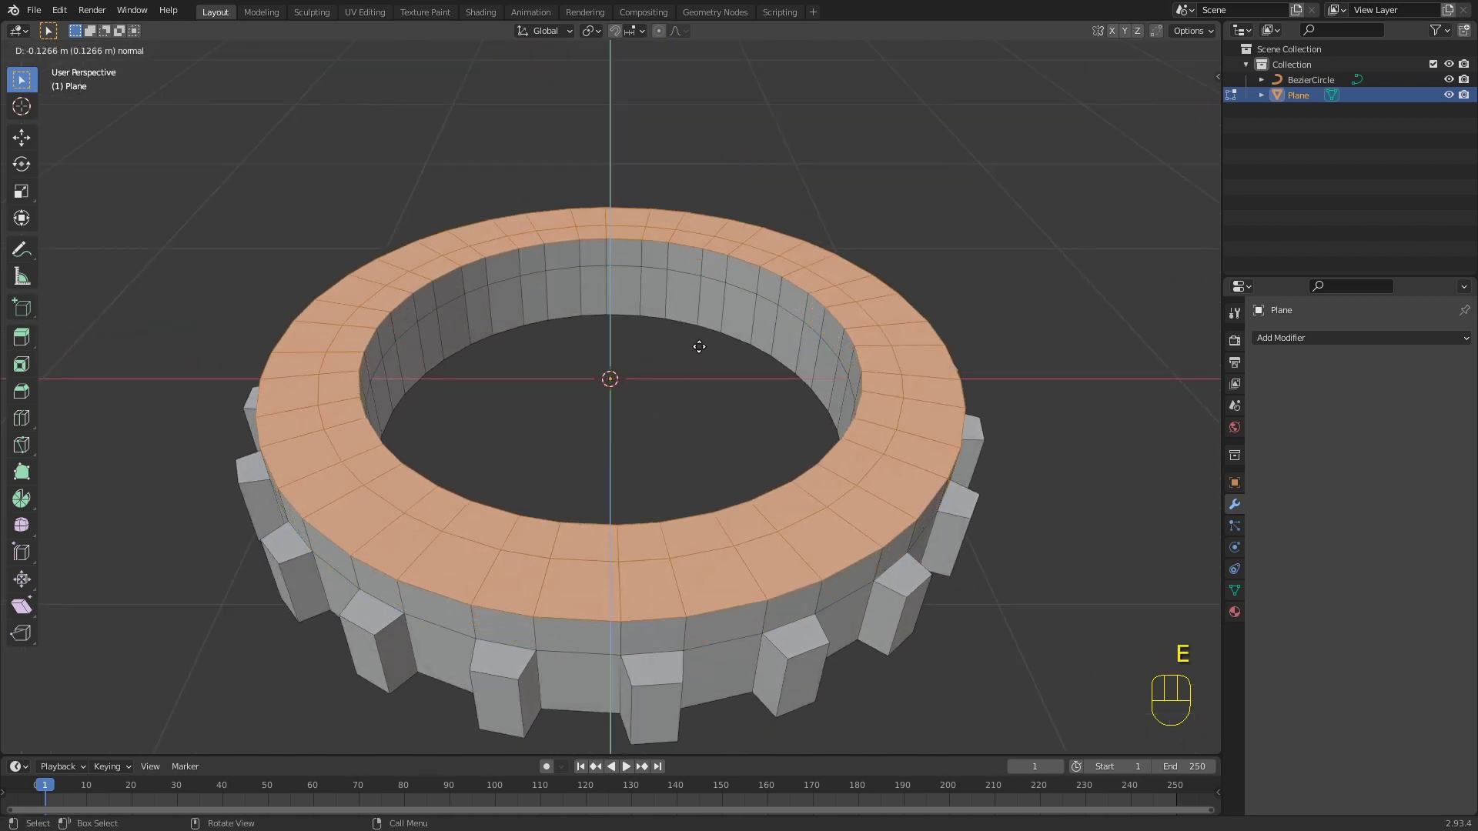
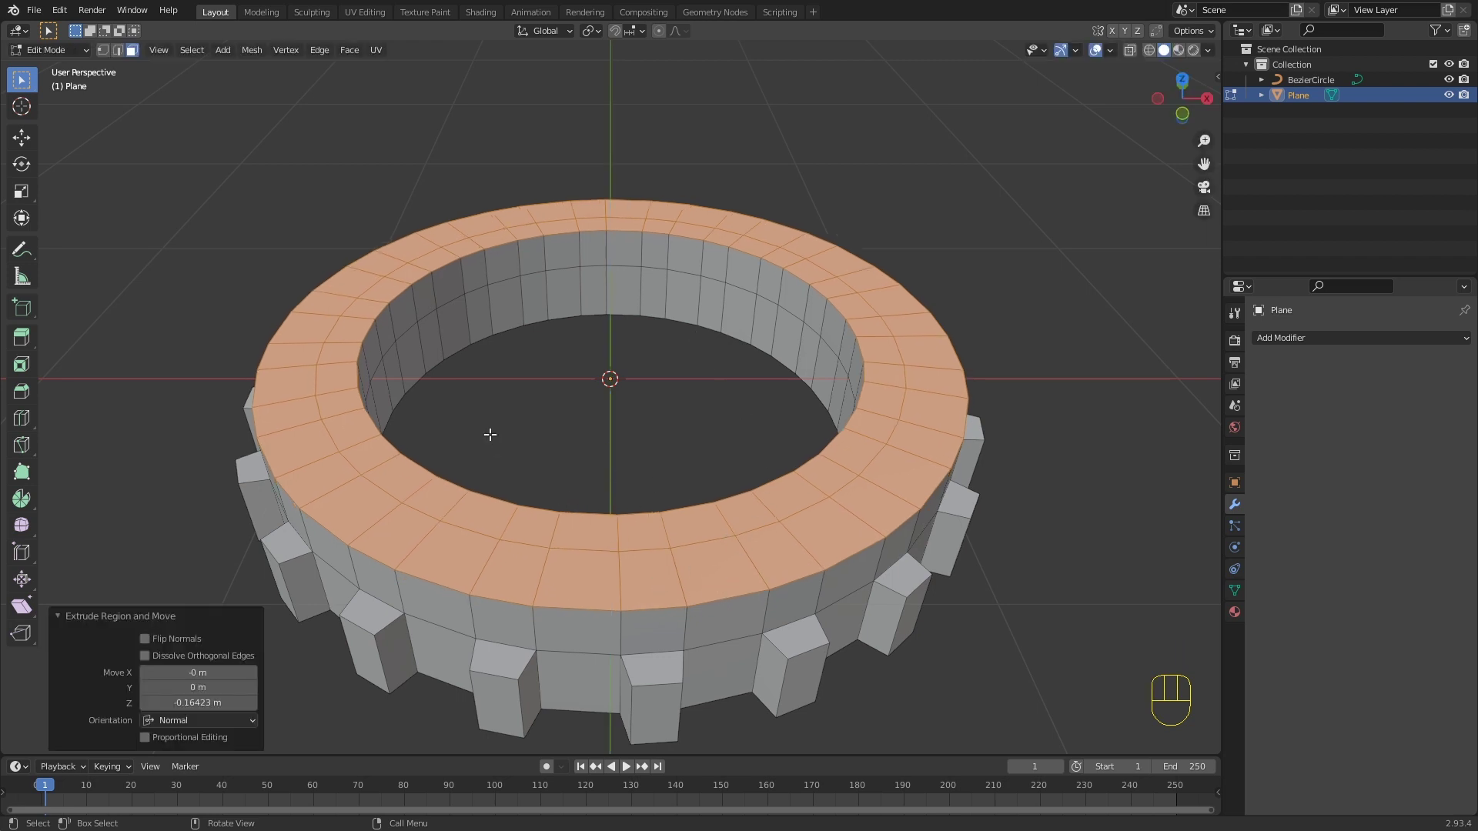
key(2)
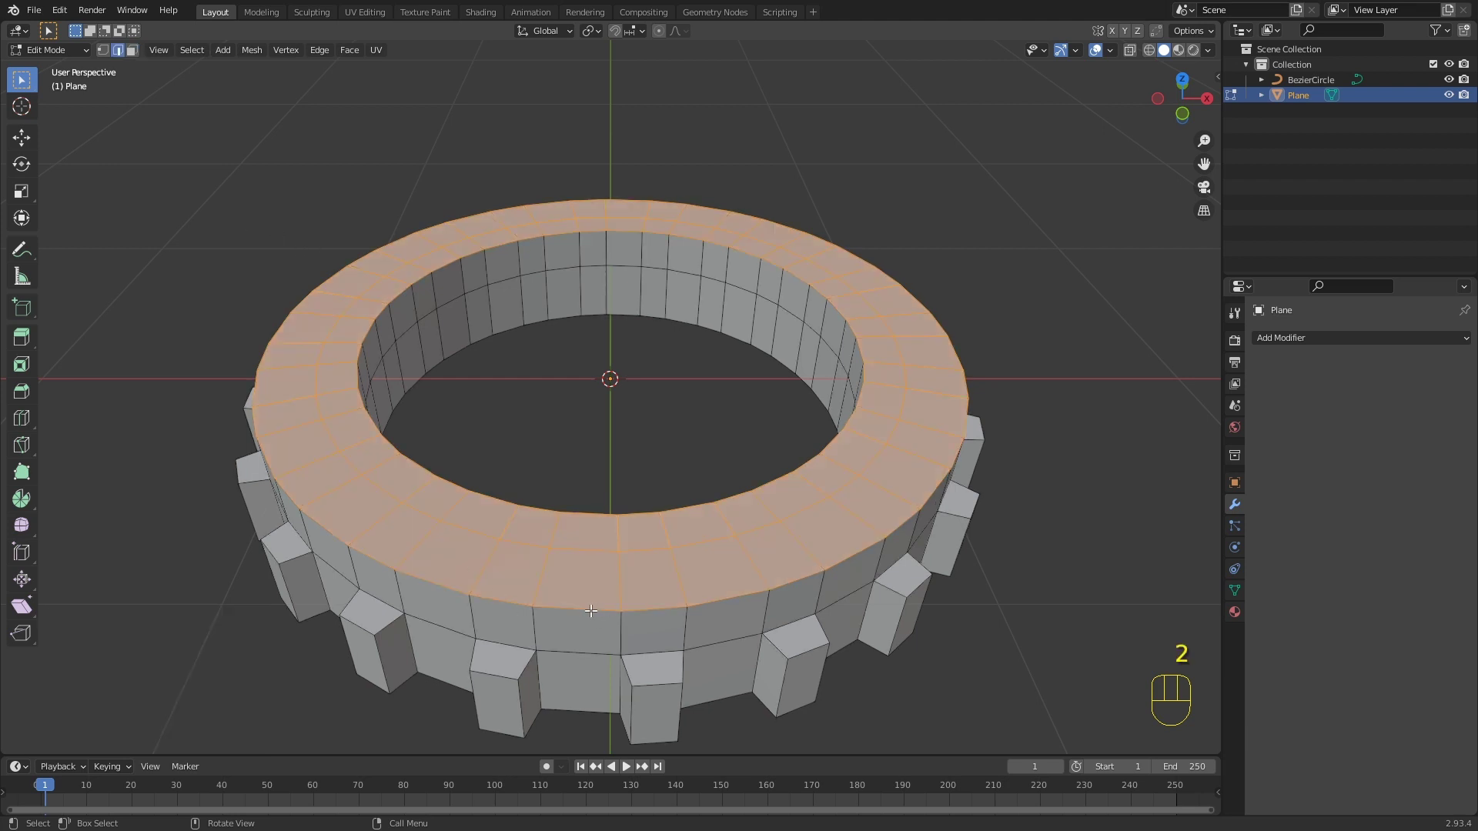
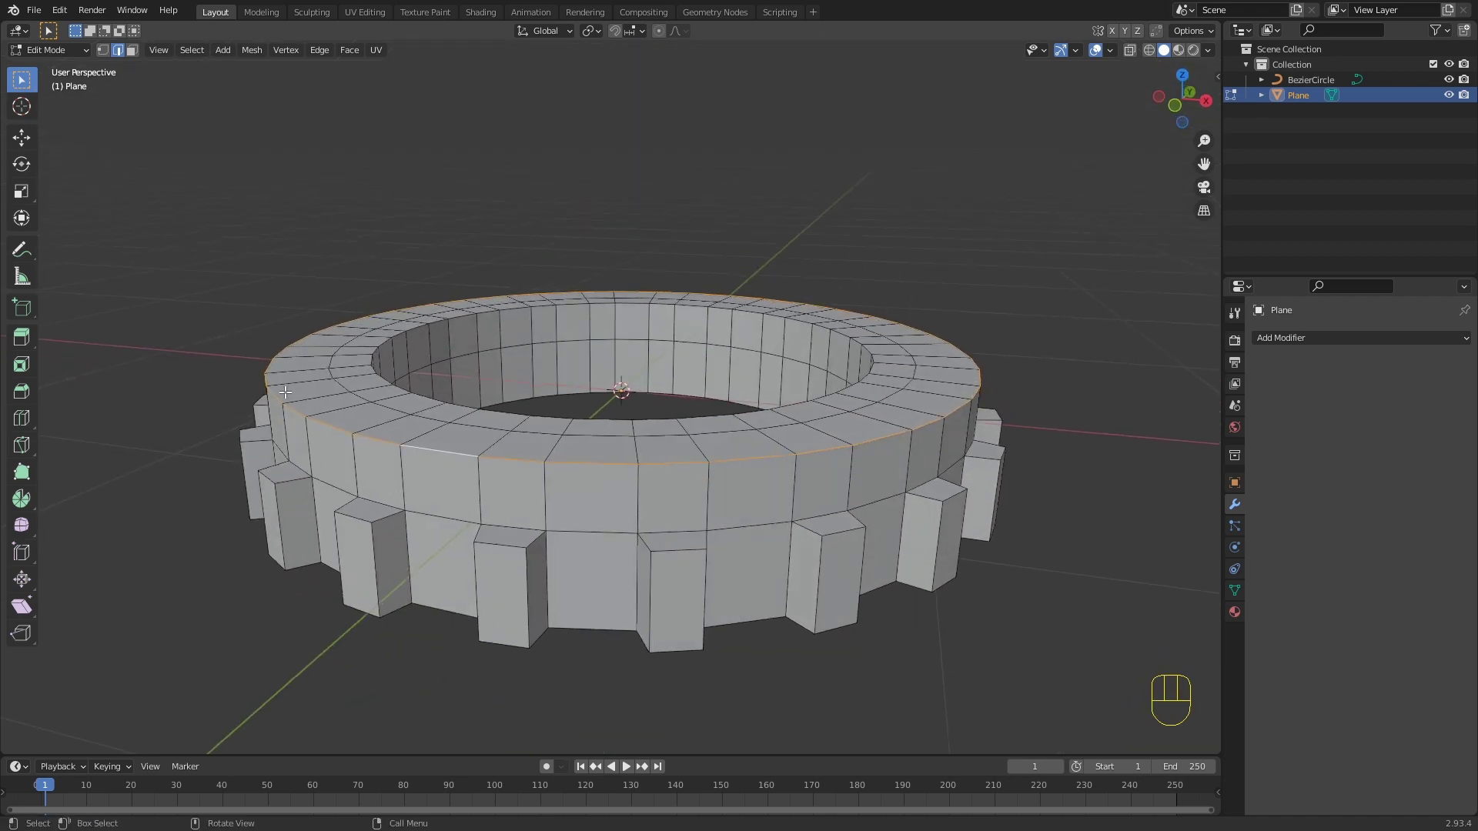
middle_click(856, 348)
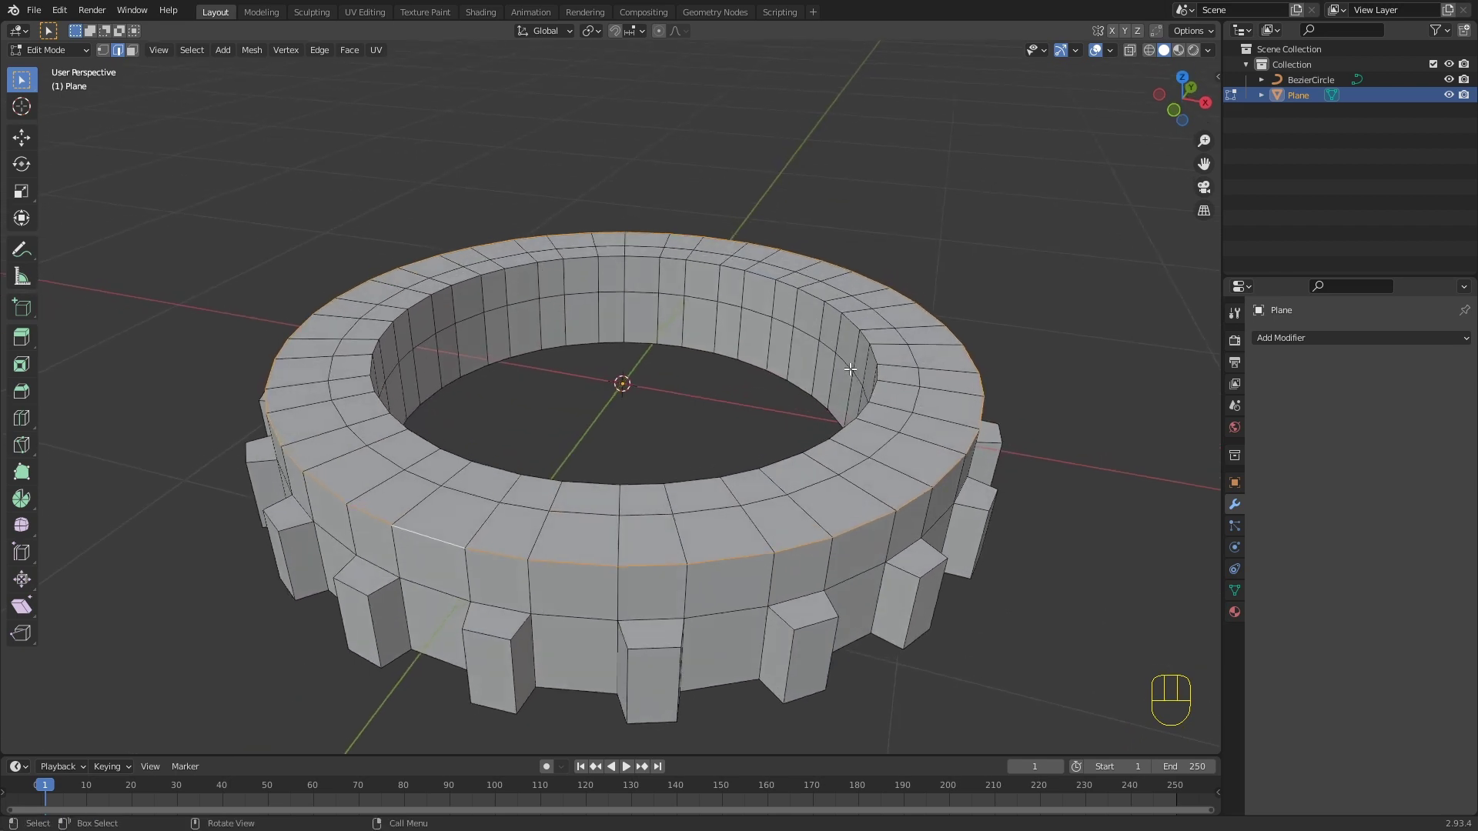
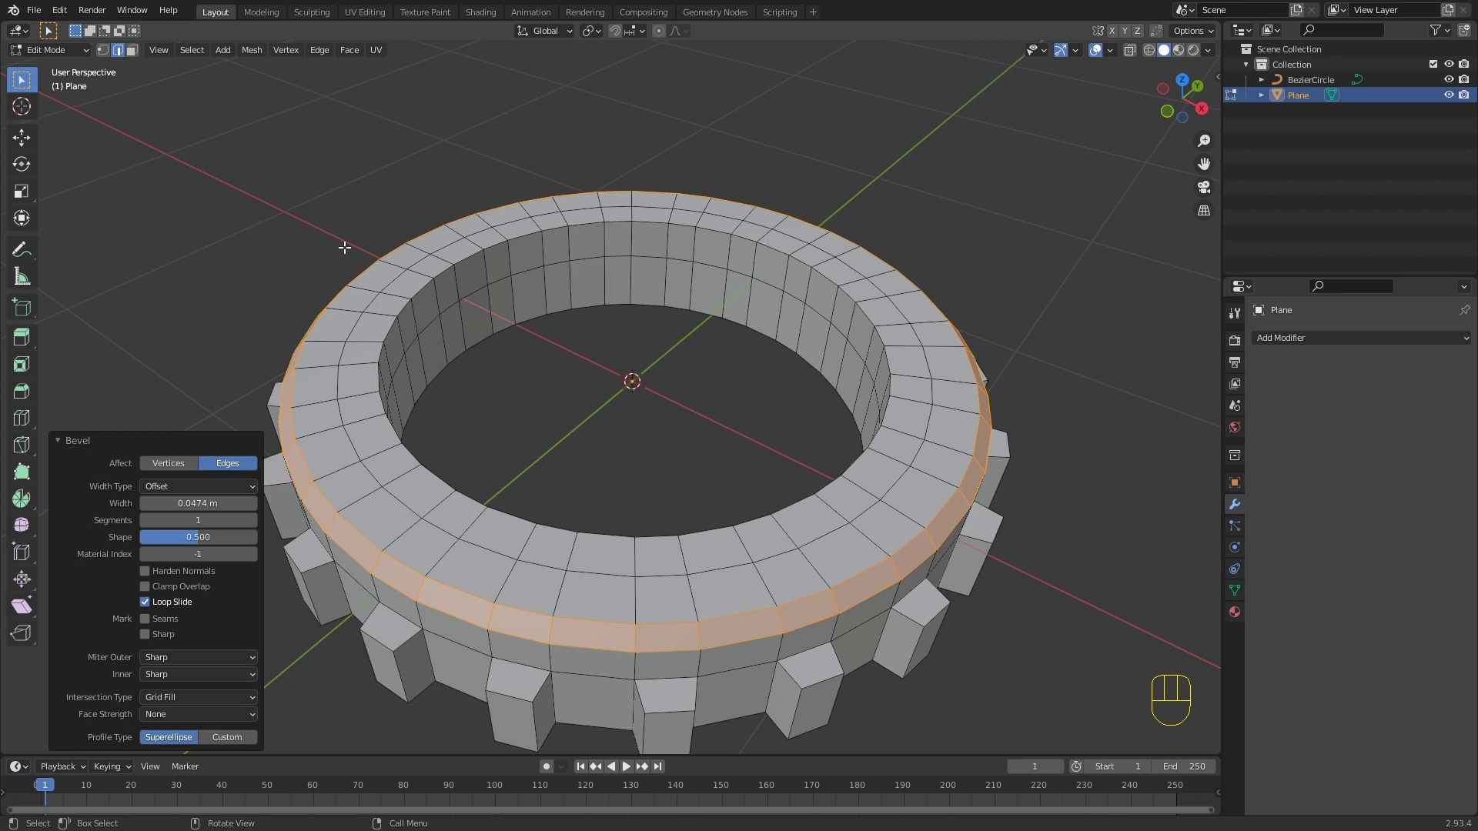
Step: Select the inner loop of top rim faces and extrude it along its normals
key(3)
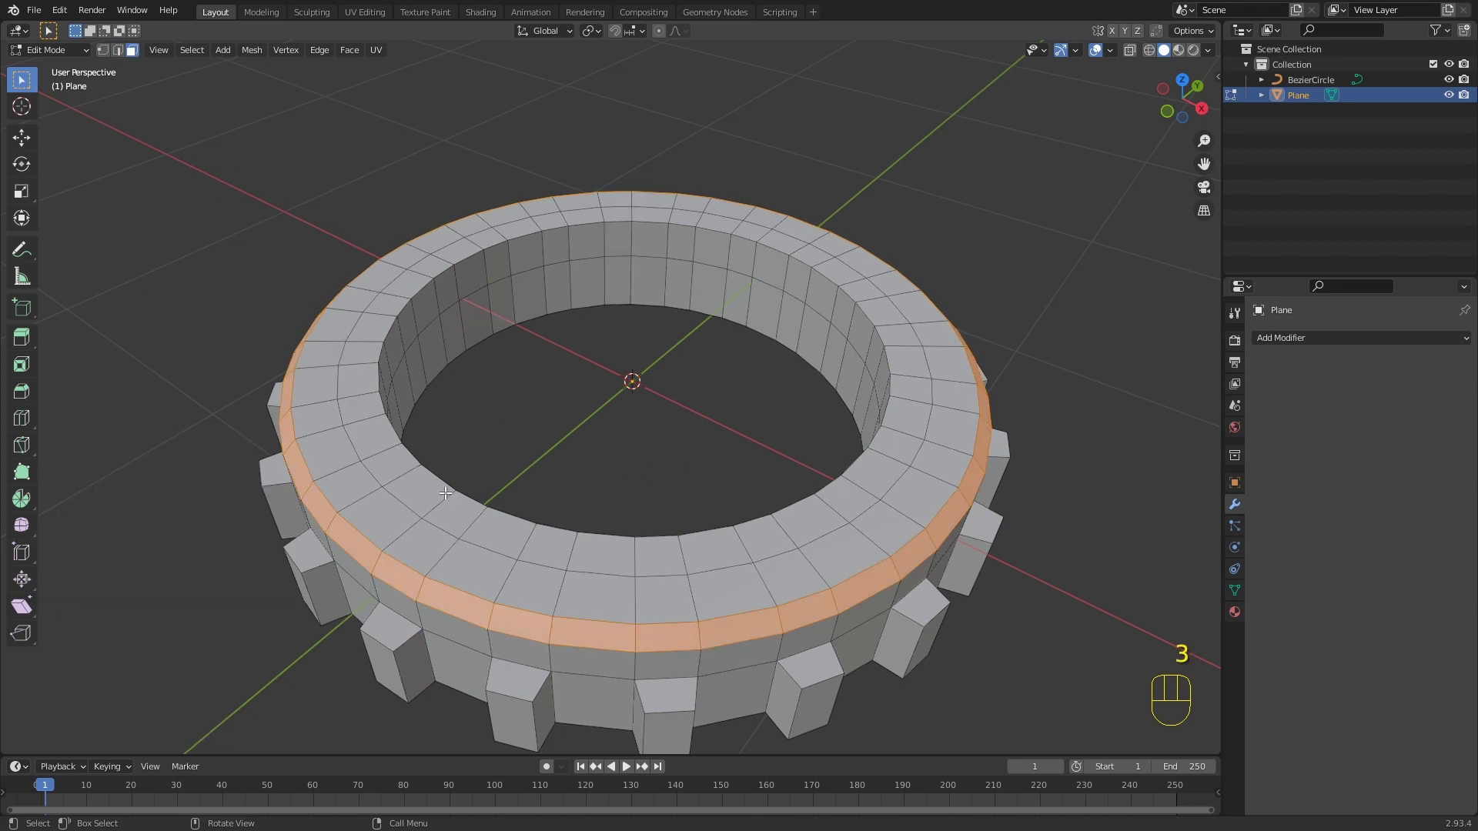
click(423, 479)
drag(424, 478, 418, 470)
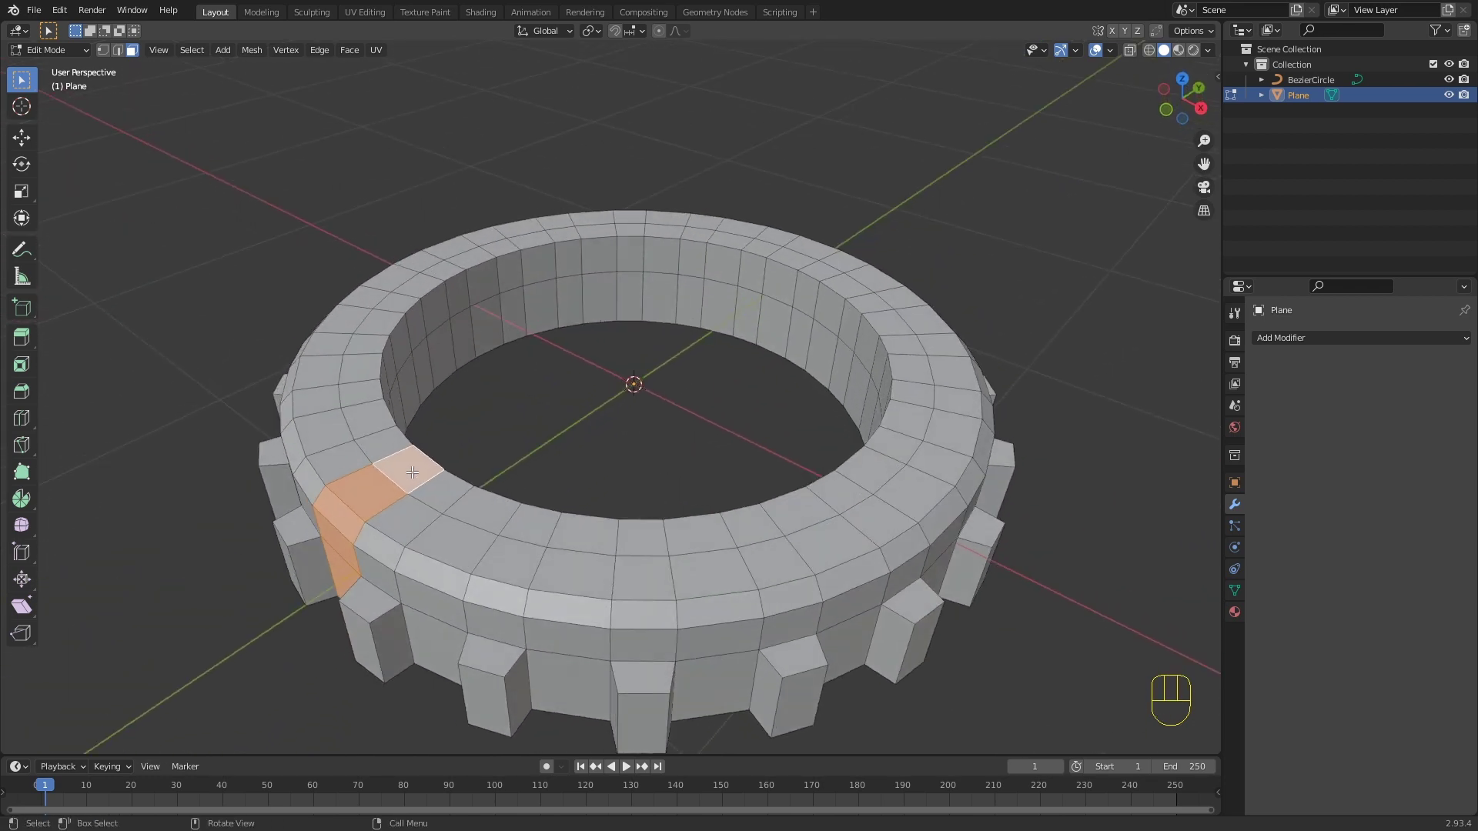
click(414, 468)
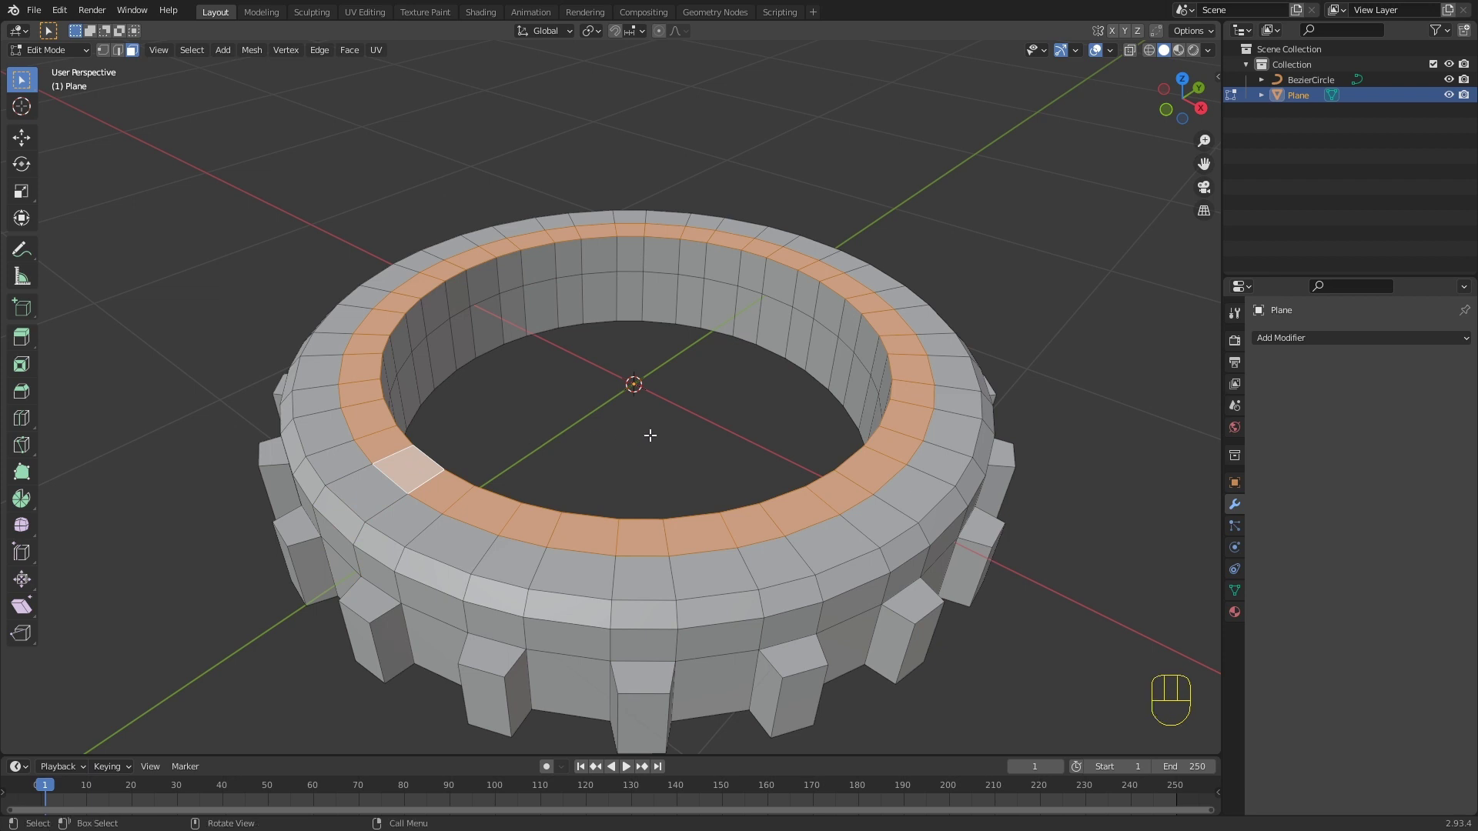
key(e)
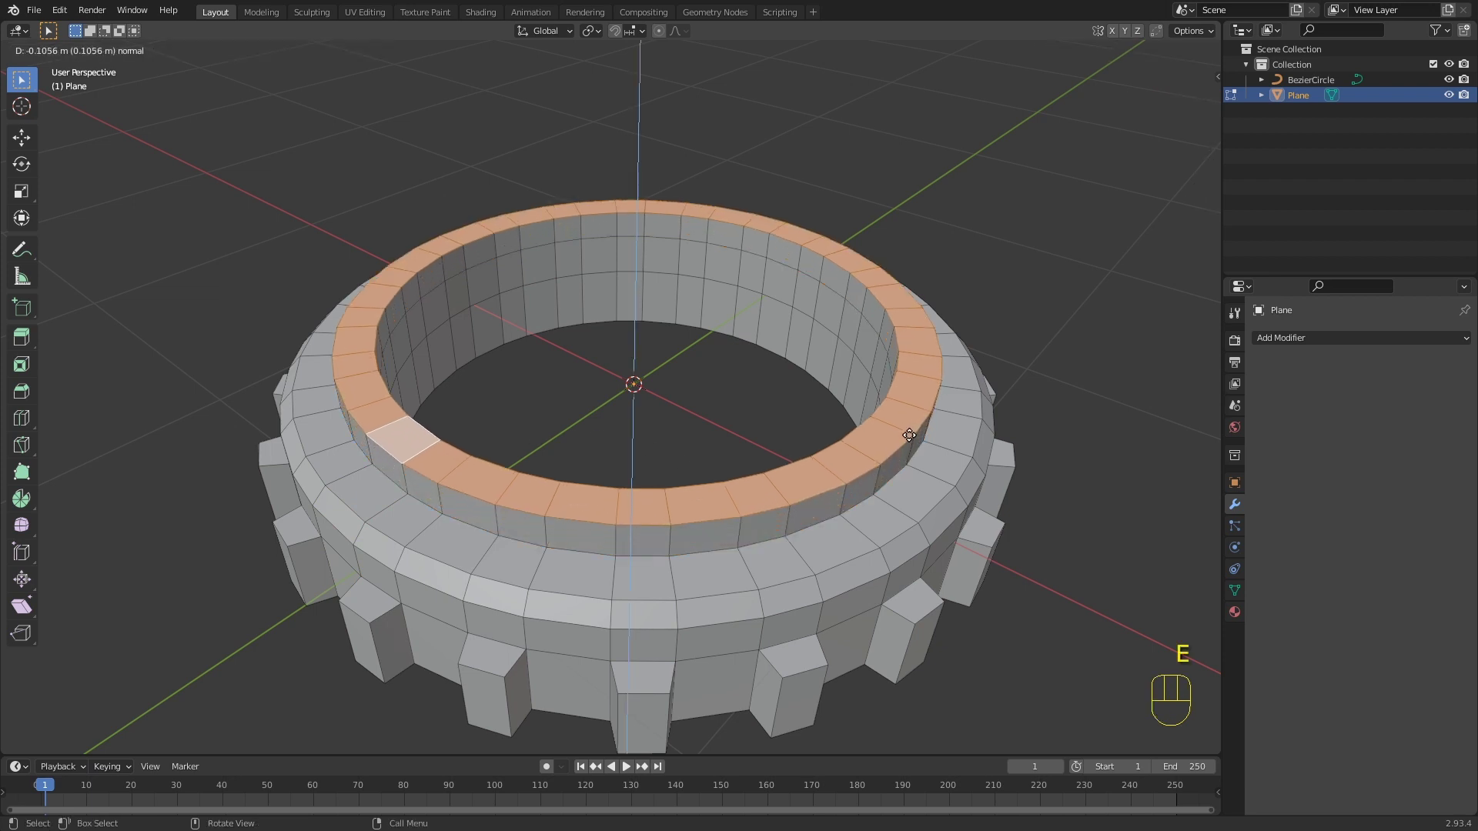
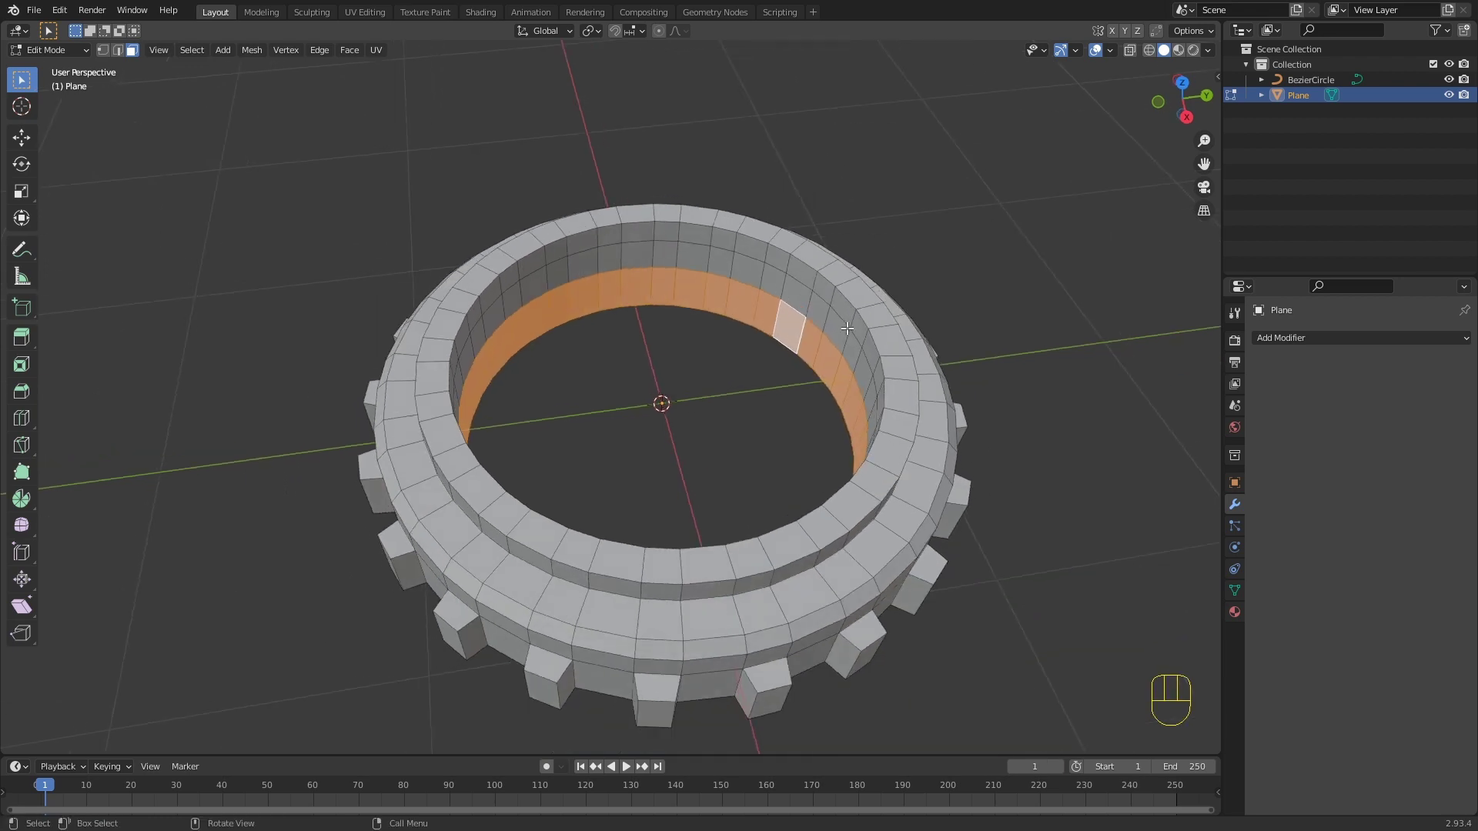
Step: Delete the selected inner wall face loop to open the band's bottom for capping
key(x)
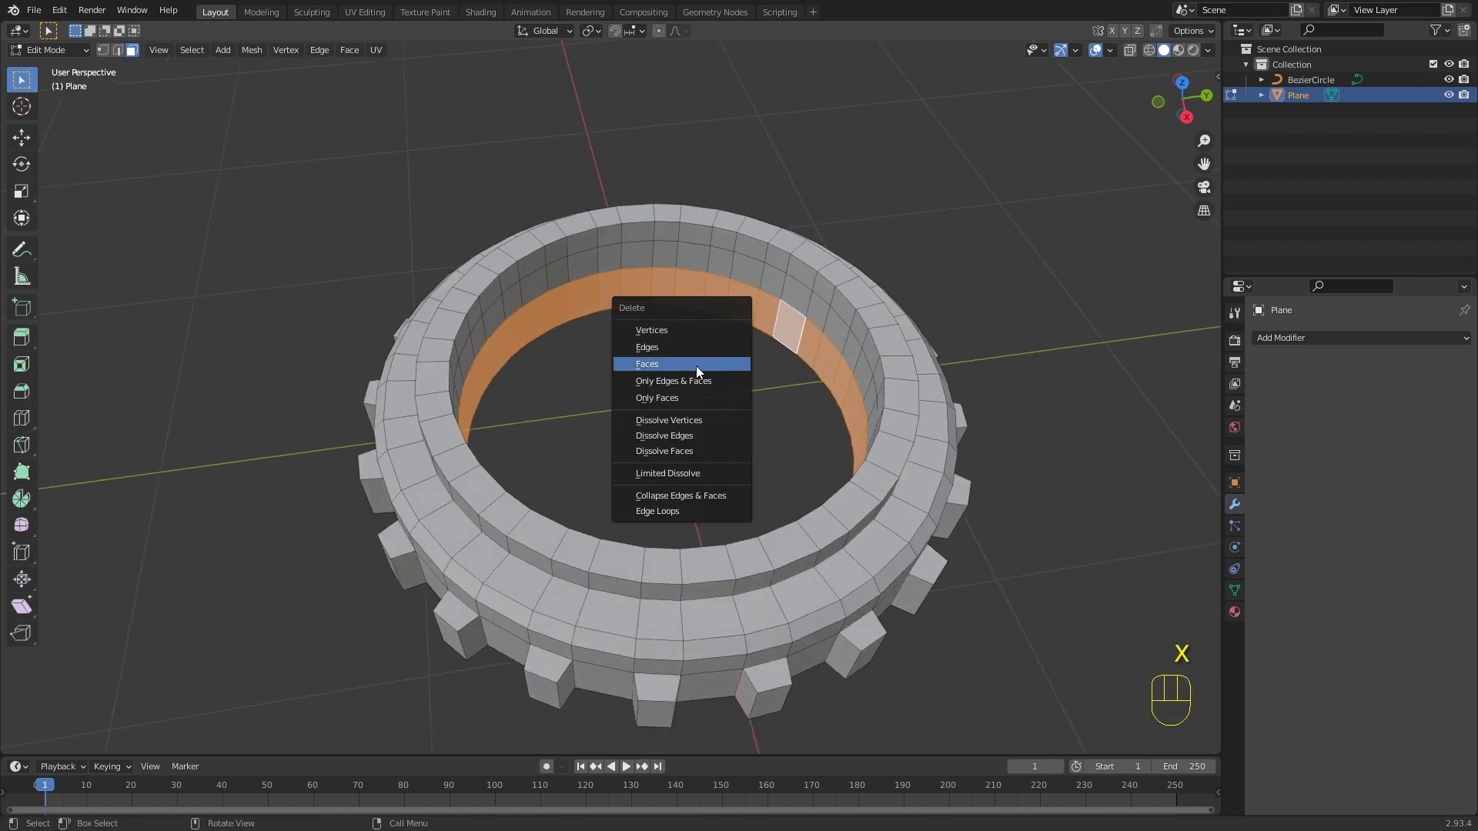
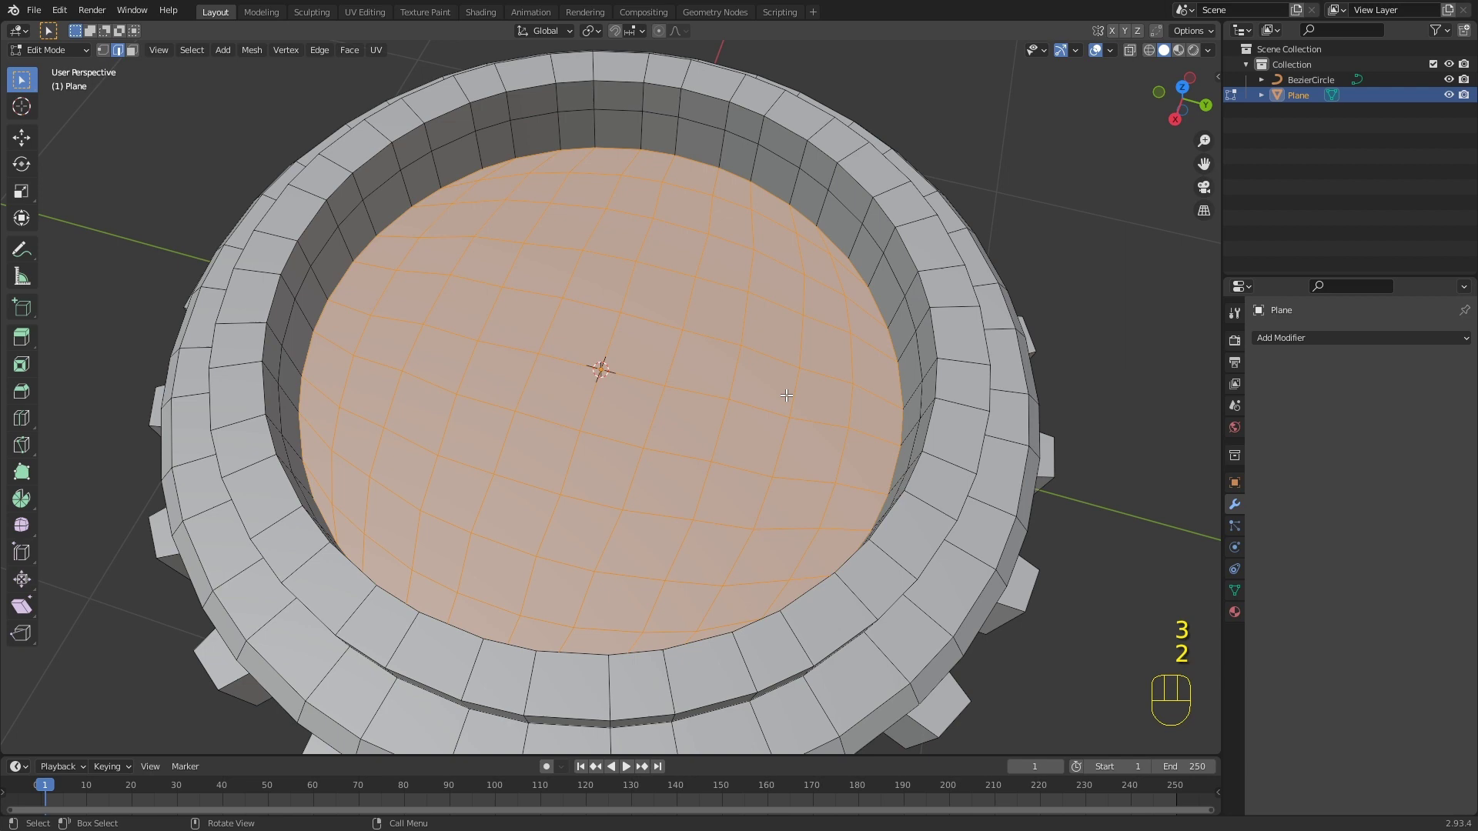
Step: Raise the cap's centre vertex along Z with proportional editing to form a gentle dome
key(1)
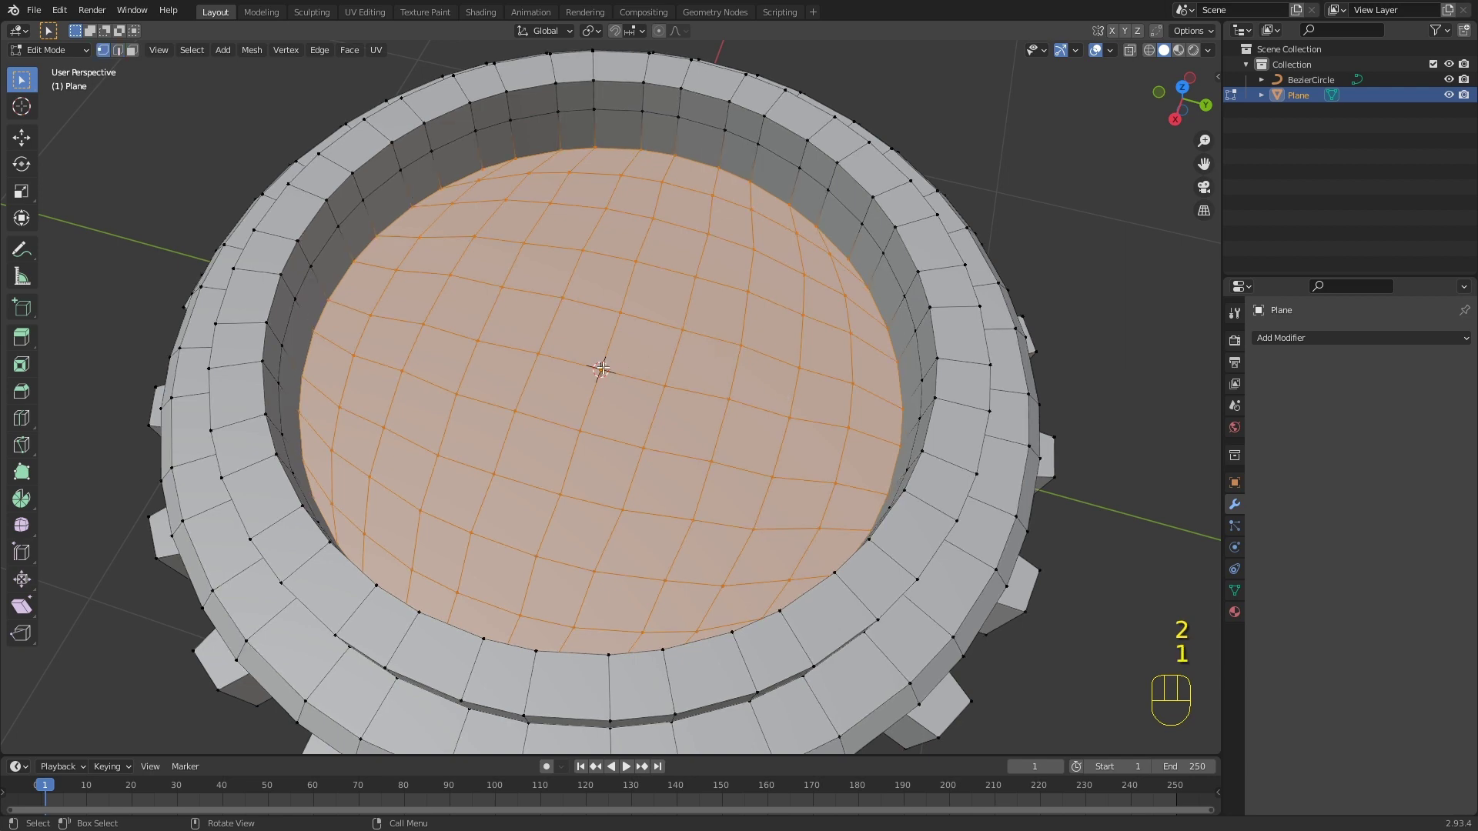
click(600, 364)
drag(687, 398, 678, 359)
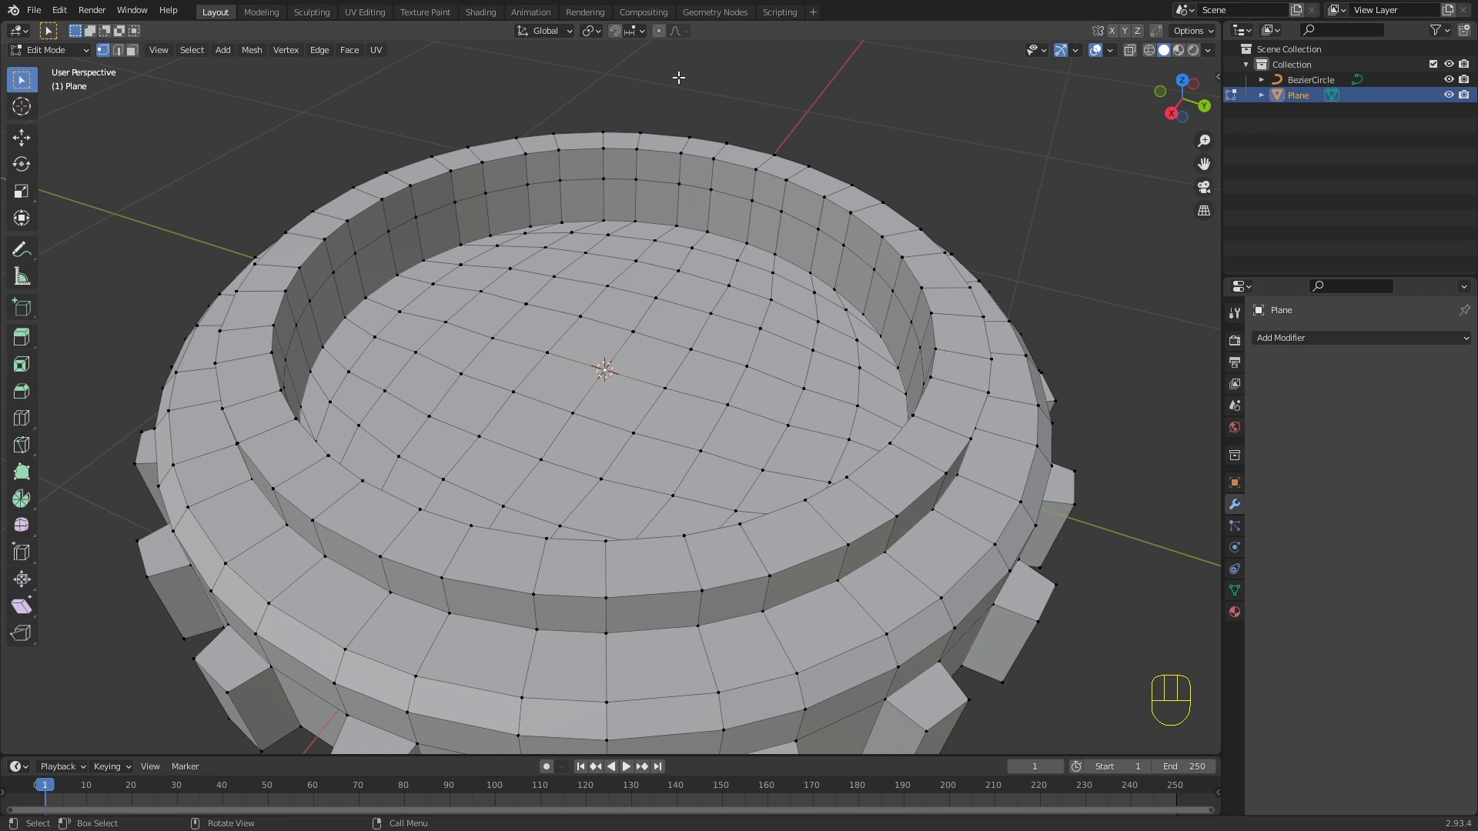
click(661, 31)
drag(679, 36, 518, 121)
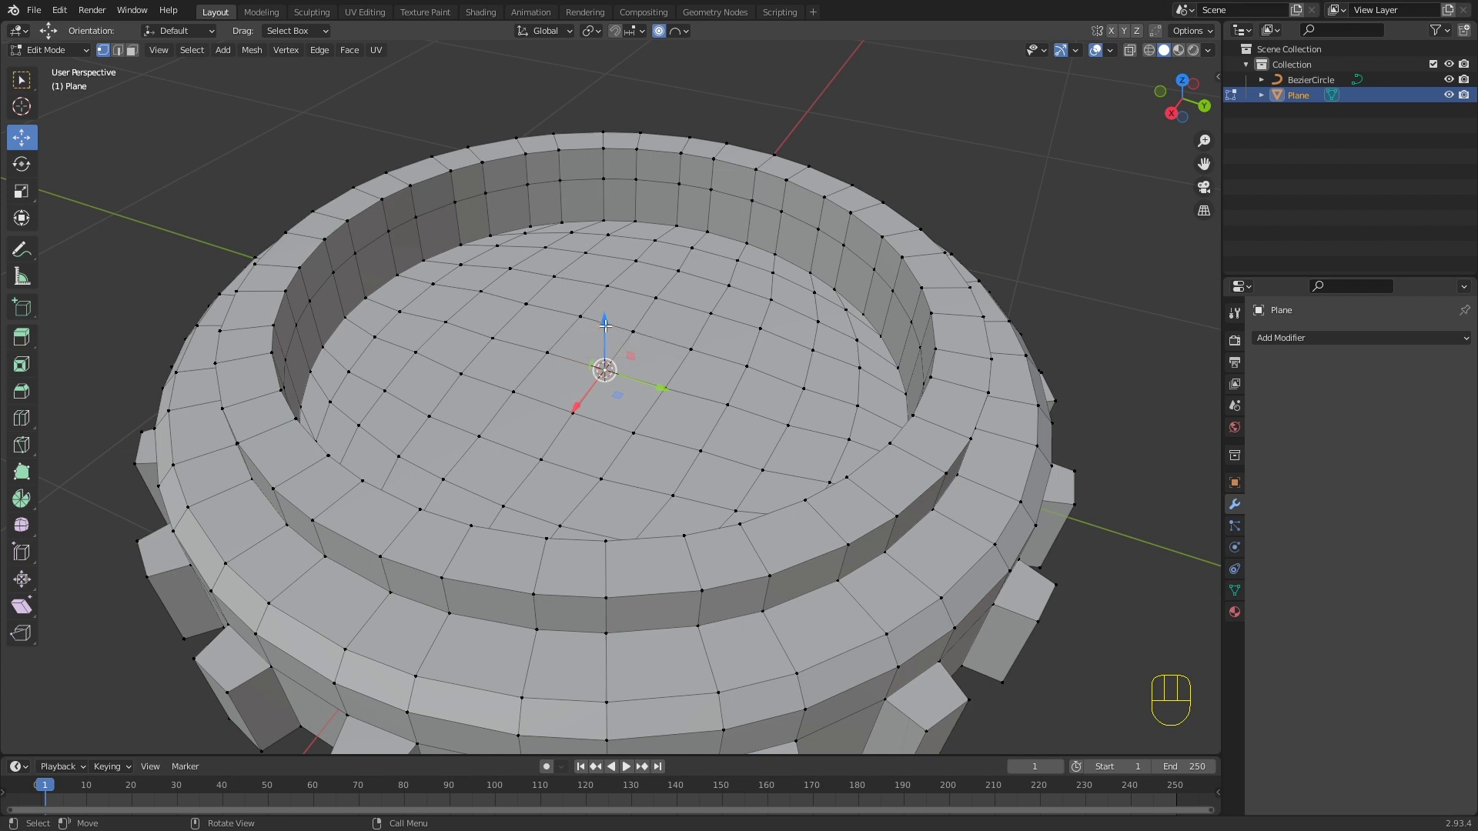
drag(609, 321, 599, 259)
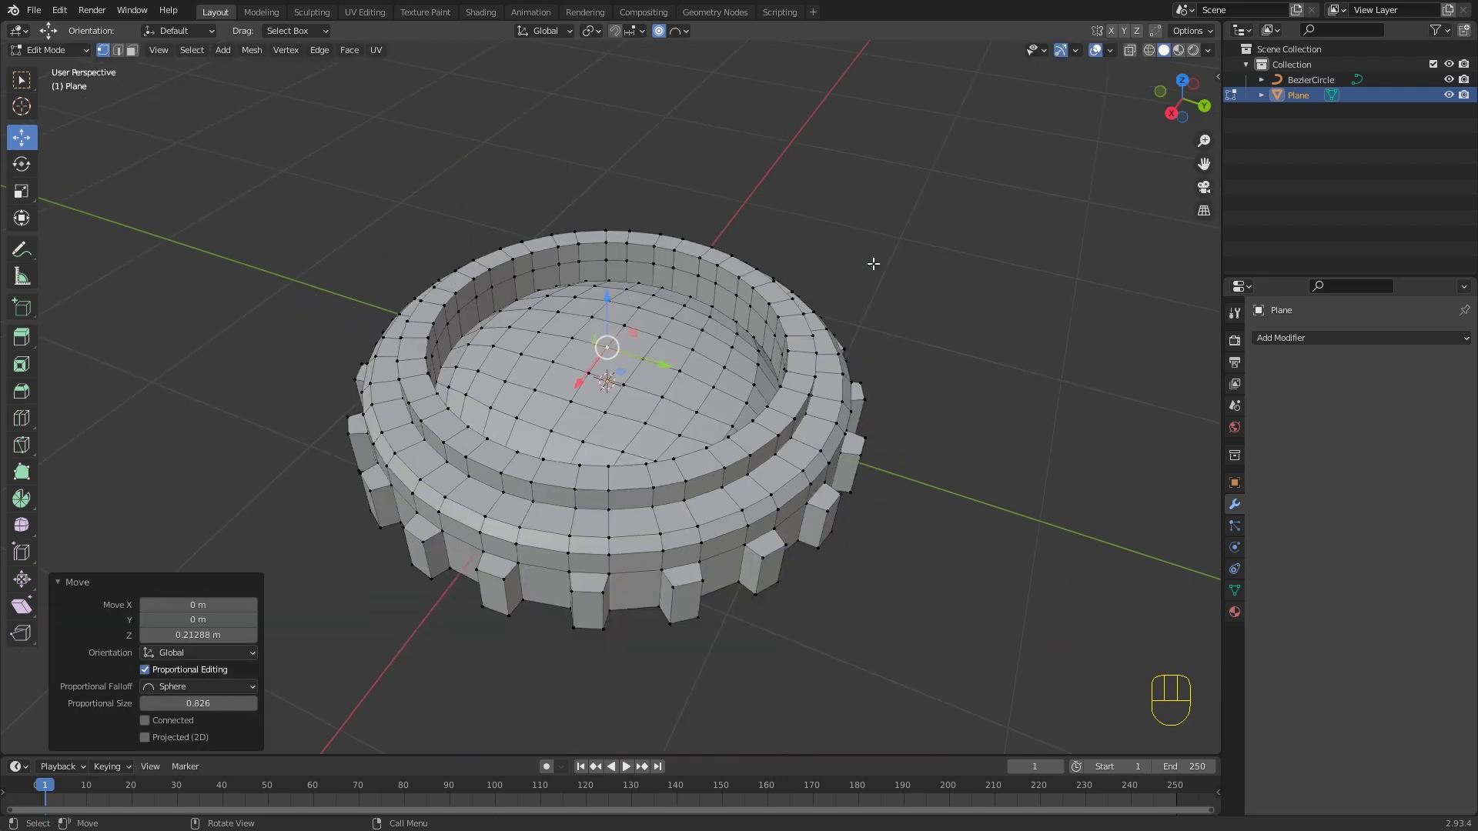
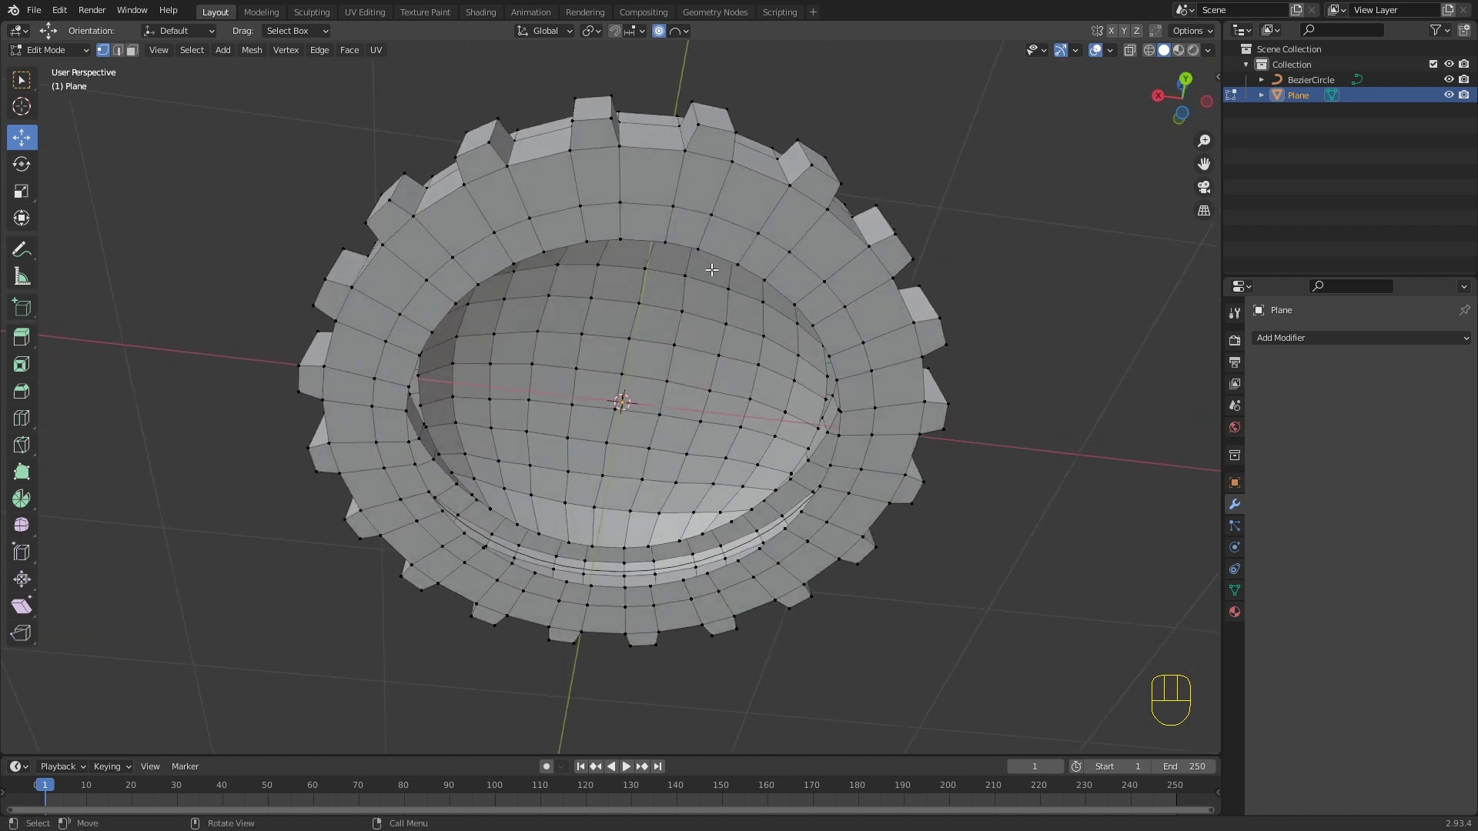
Step: View the band's underside and grid-fill its inner edge loop to close the opening
key(KP_7)
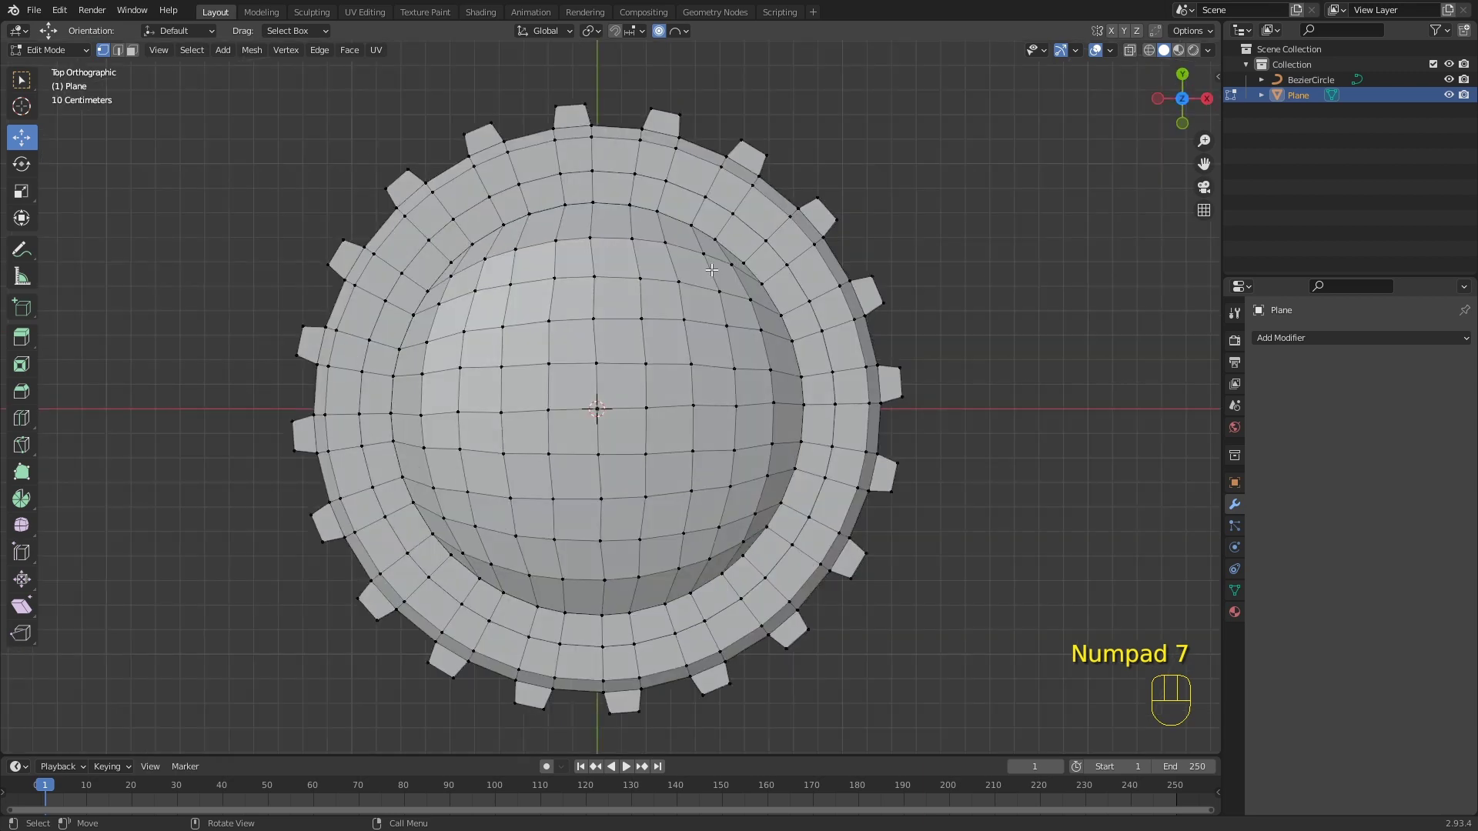
key(KP_9)
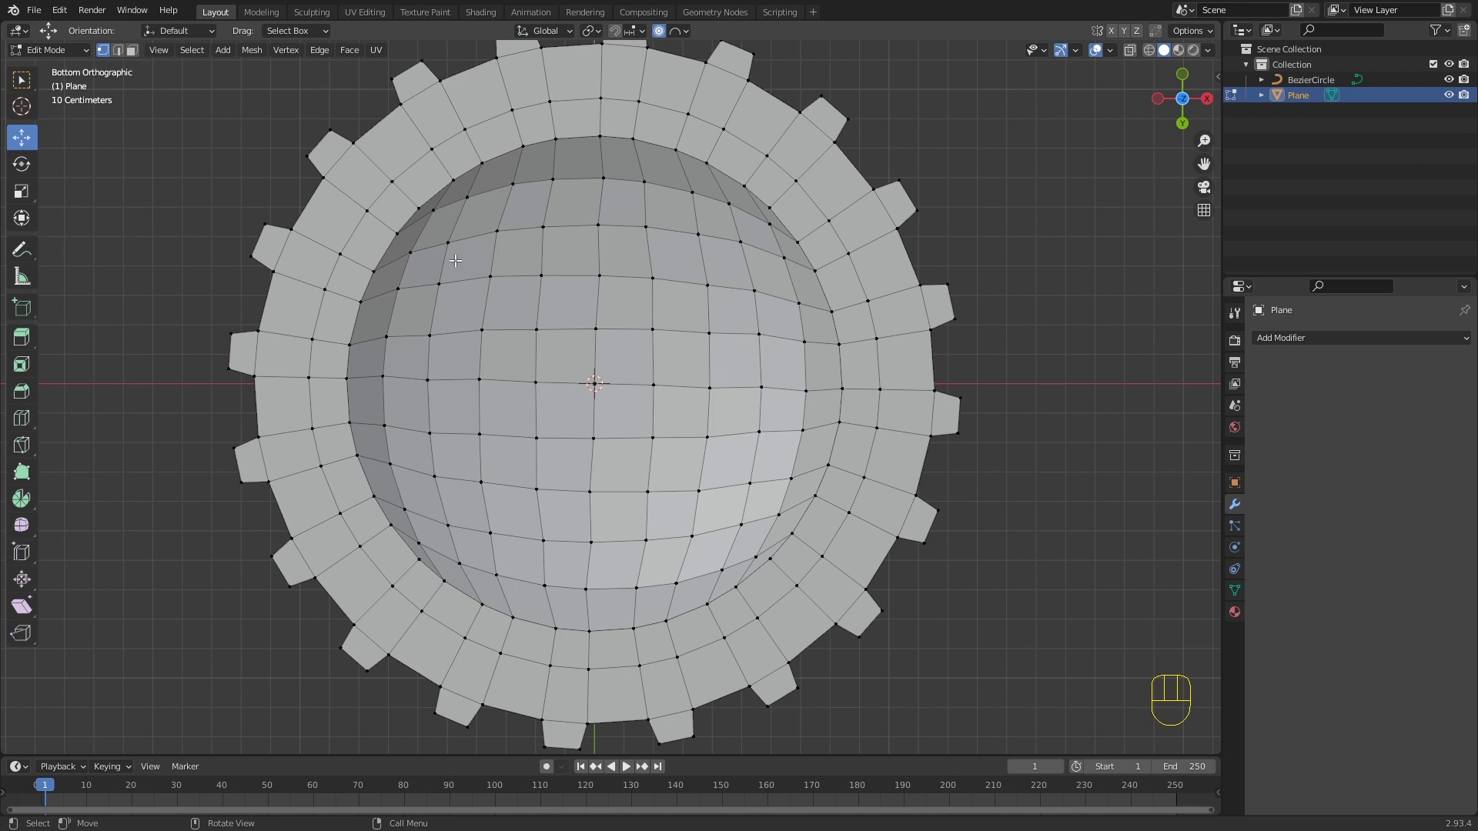
click(396, 229)
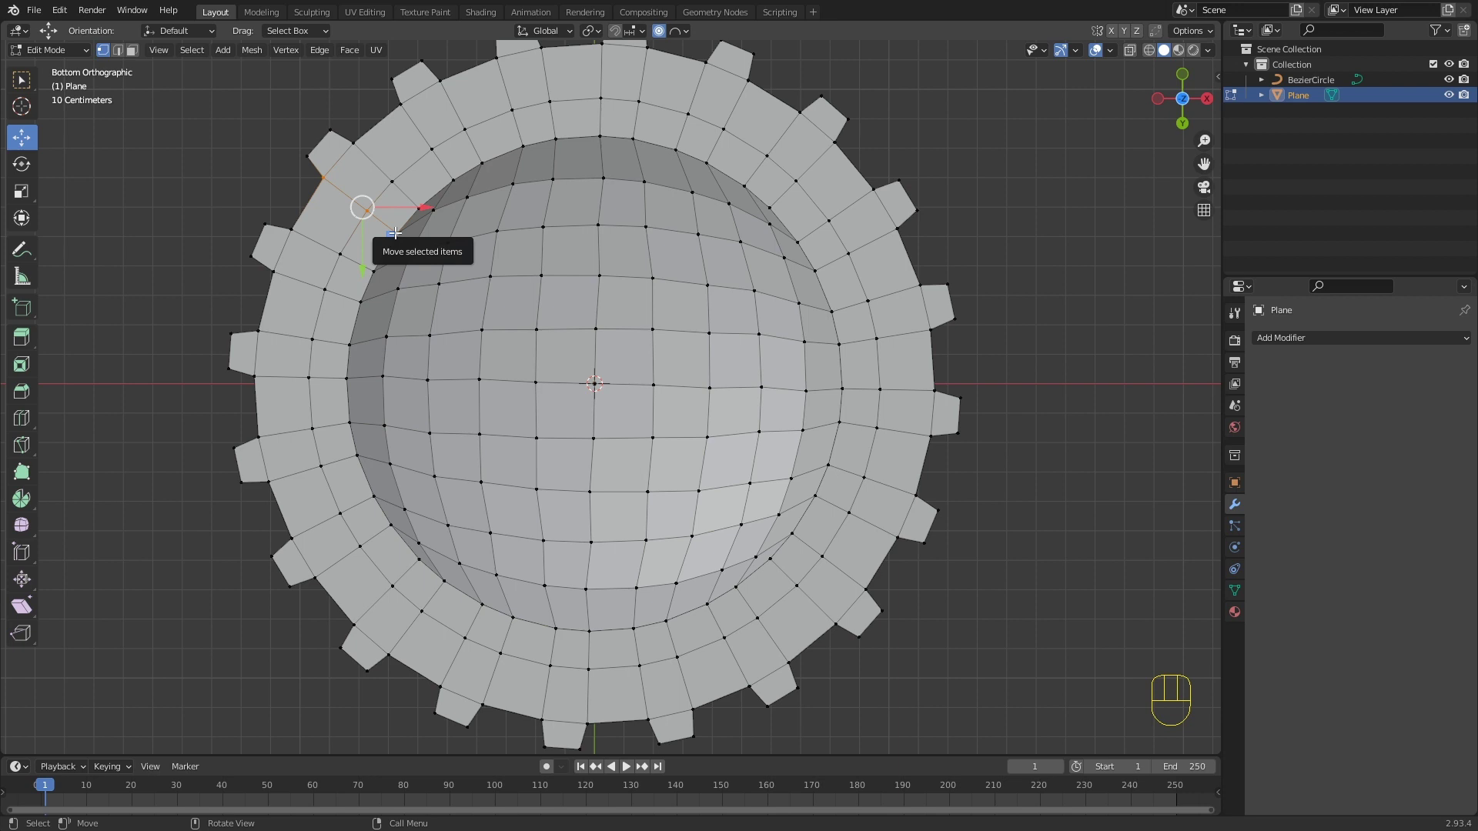
click(397, 229)
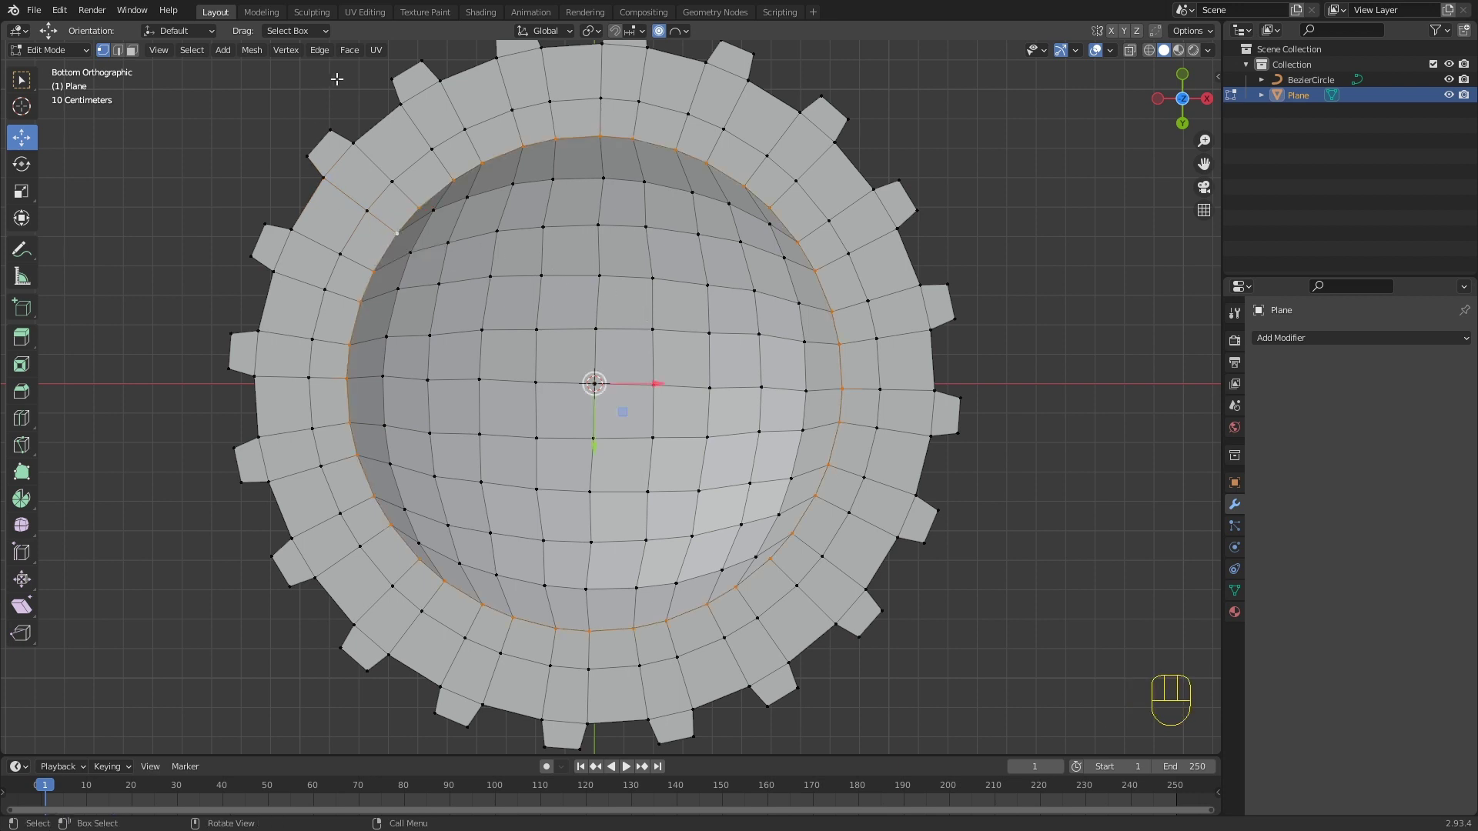
drag(354, 59, 399, 230)
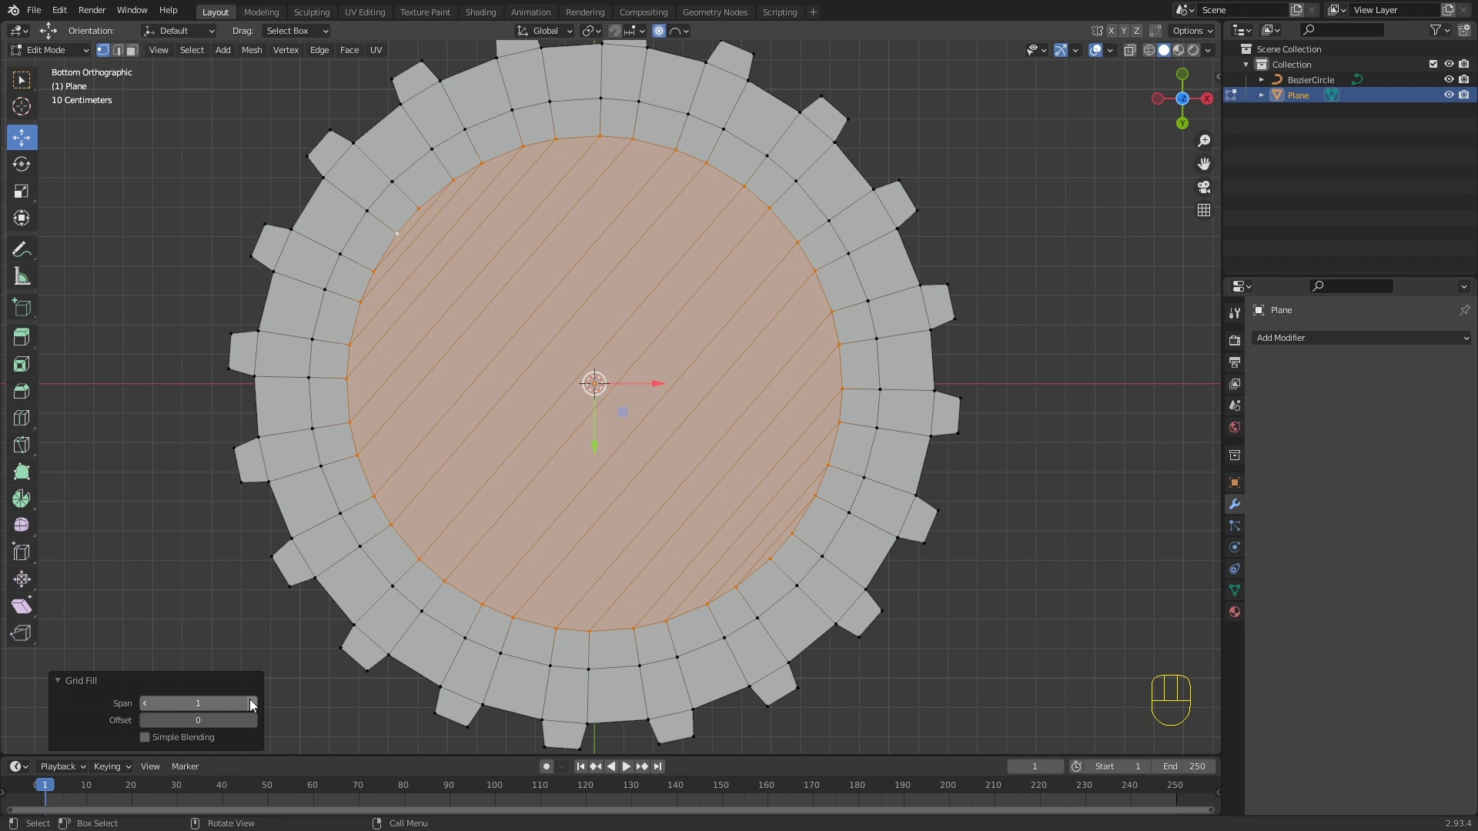
Step: Raise the grid fill's Span to 3 in the operator panel
click(256, 708)
drag(257, 708, 152, 709)
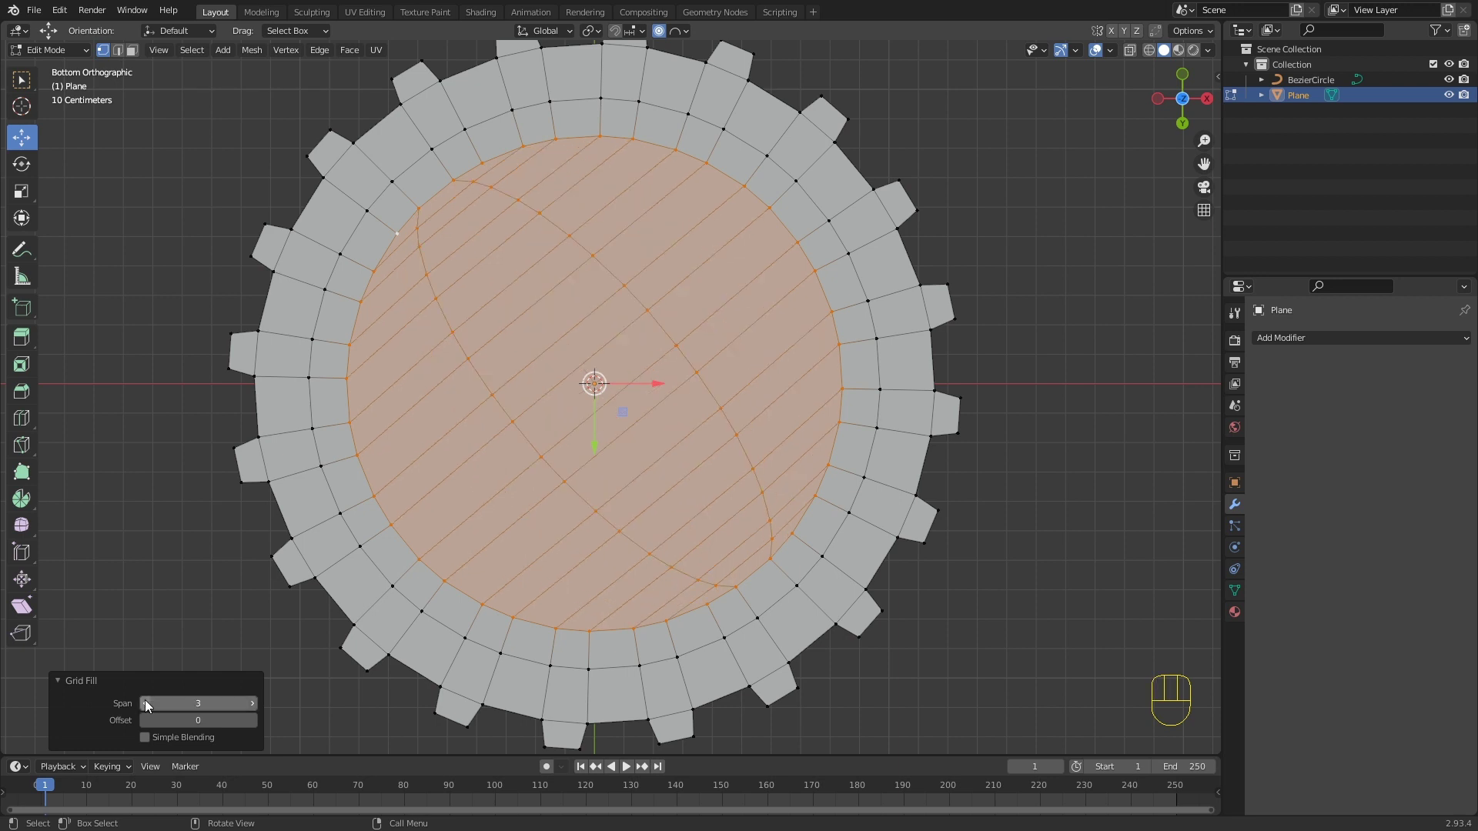
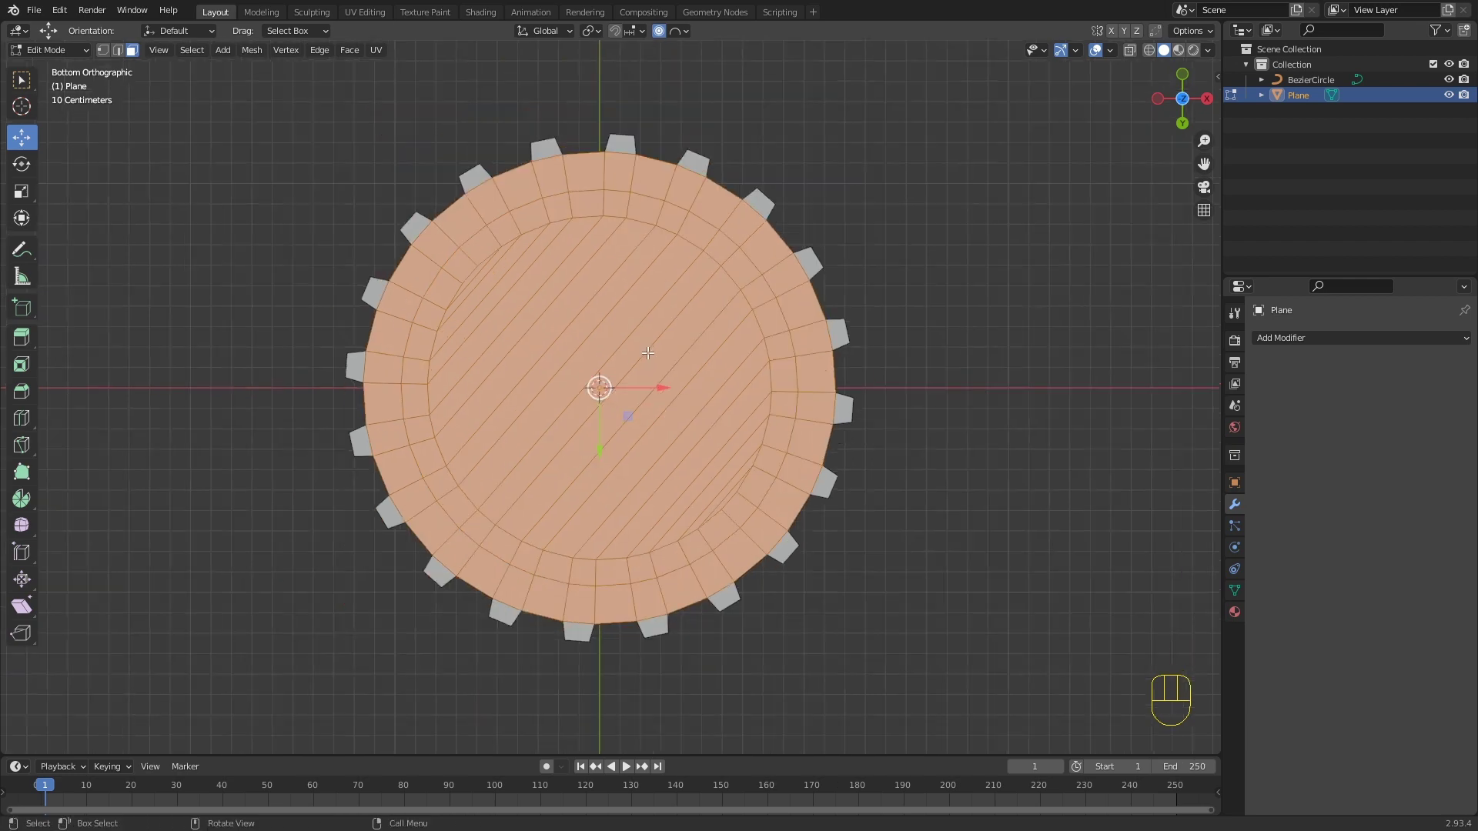
Step: Apply Shade Smooth to the ring and enable Auto Smooth under Normals to keep edges crisp
key(KP_1)
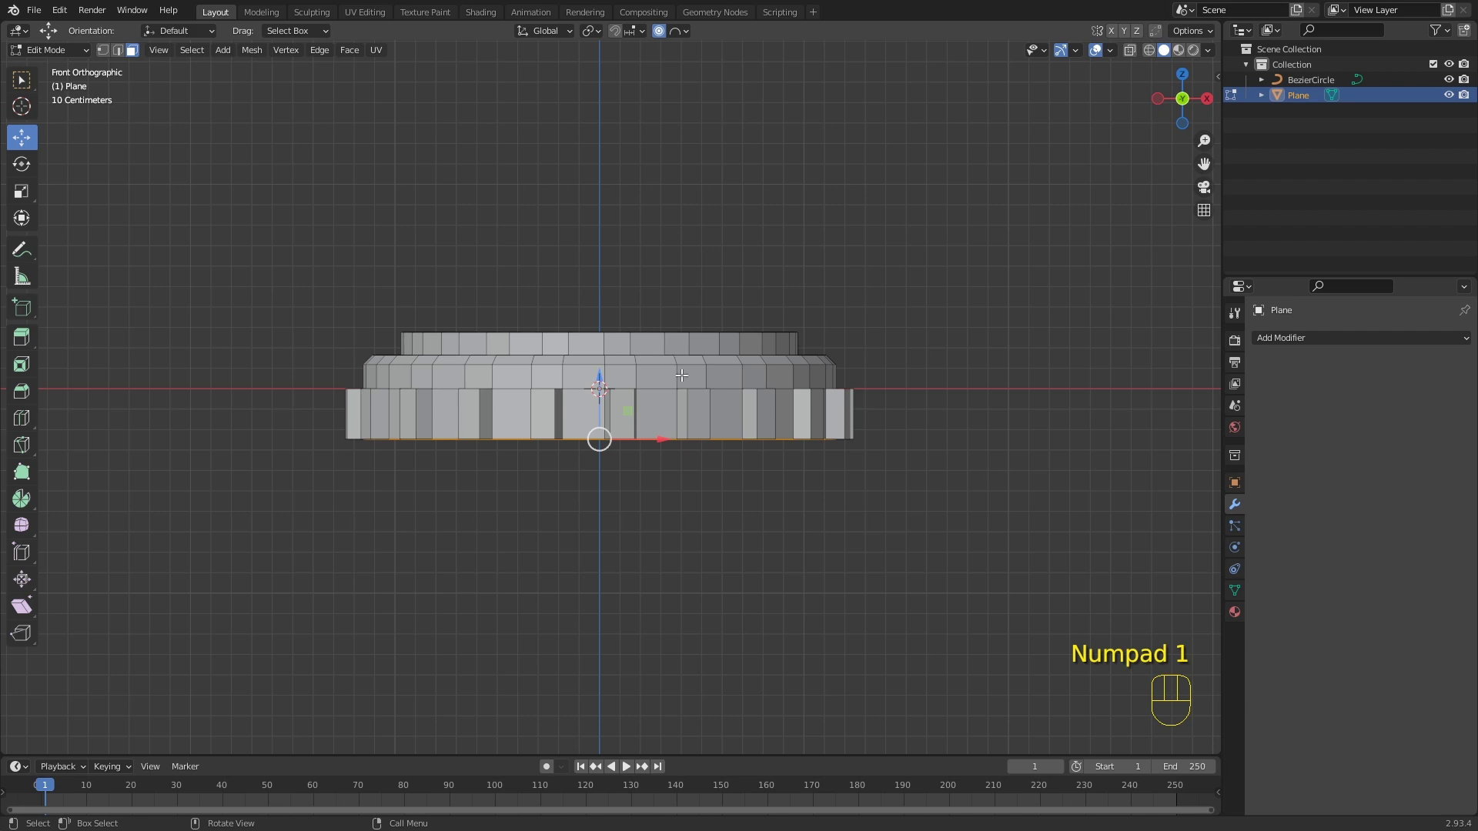
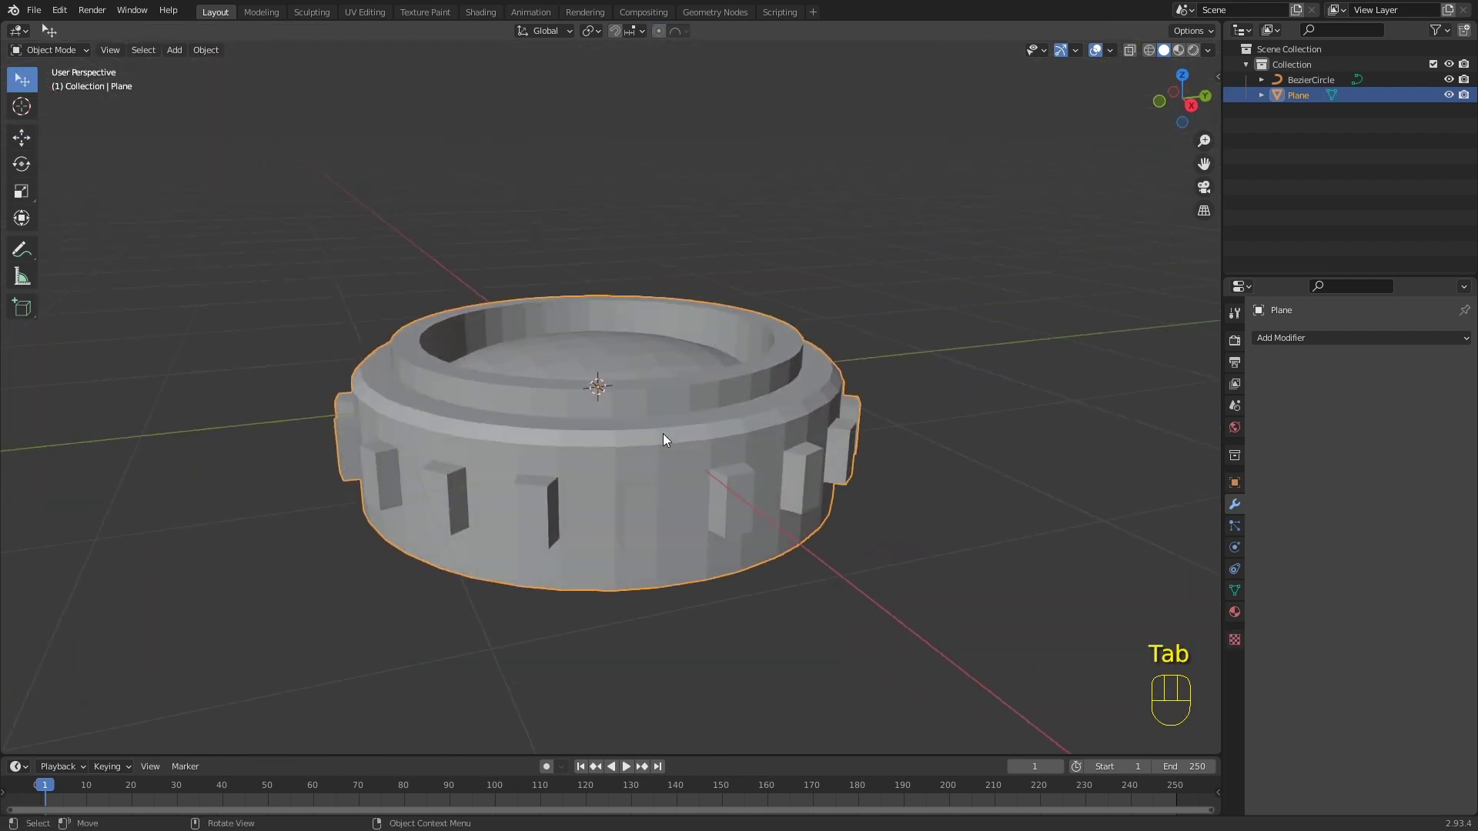
drag(672, 419, 725, 420)
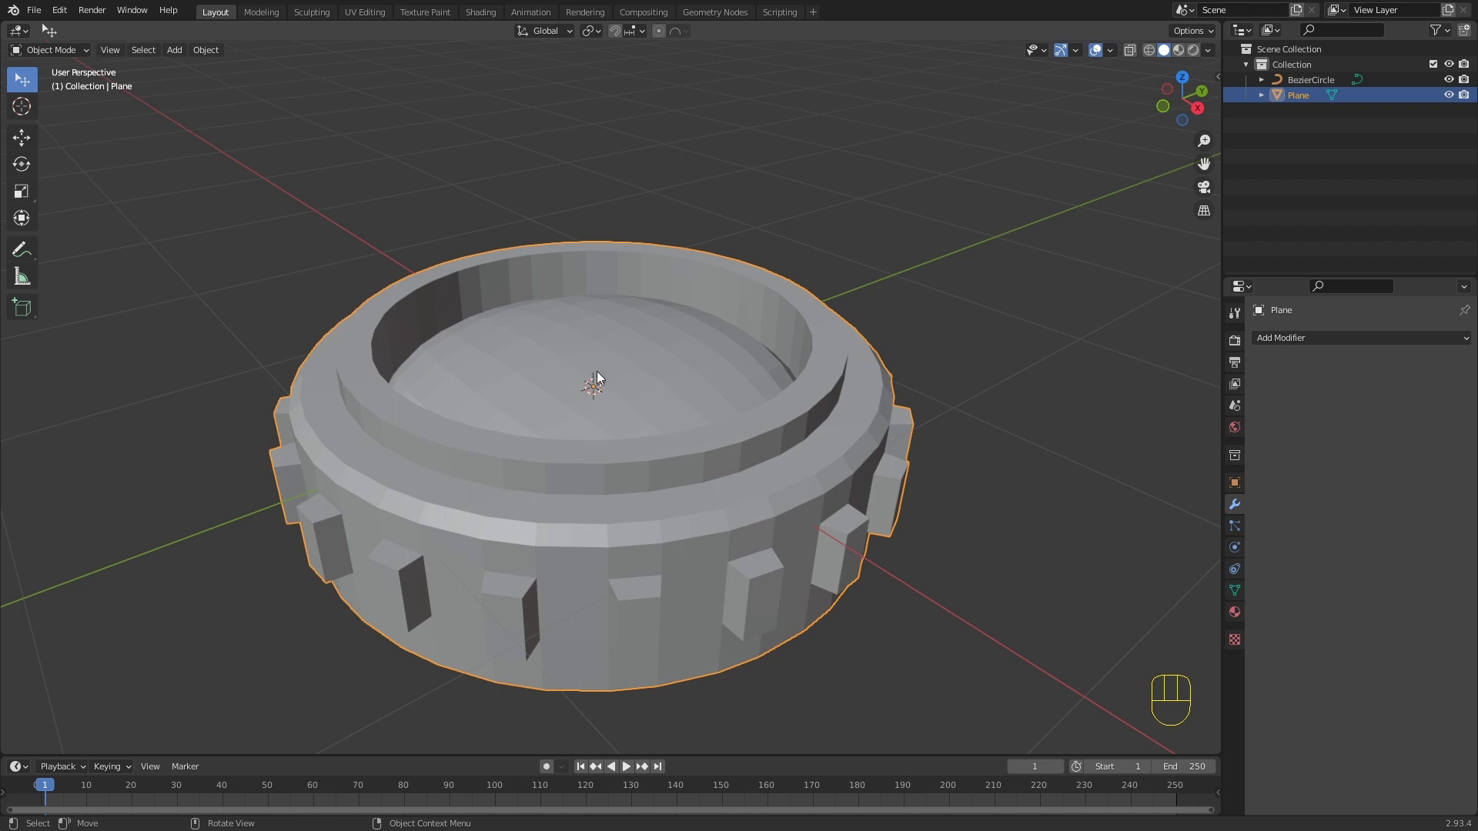
right_click(603, 381)
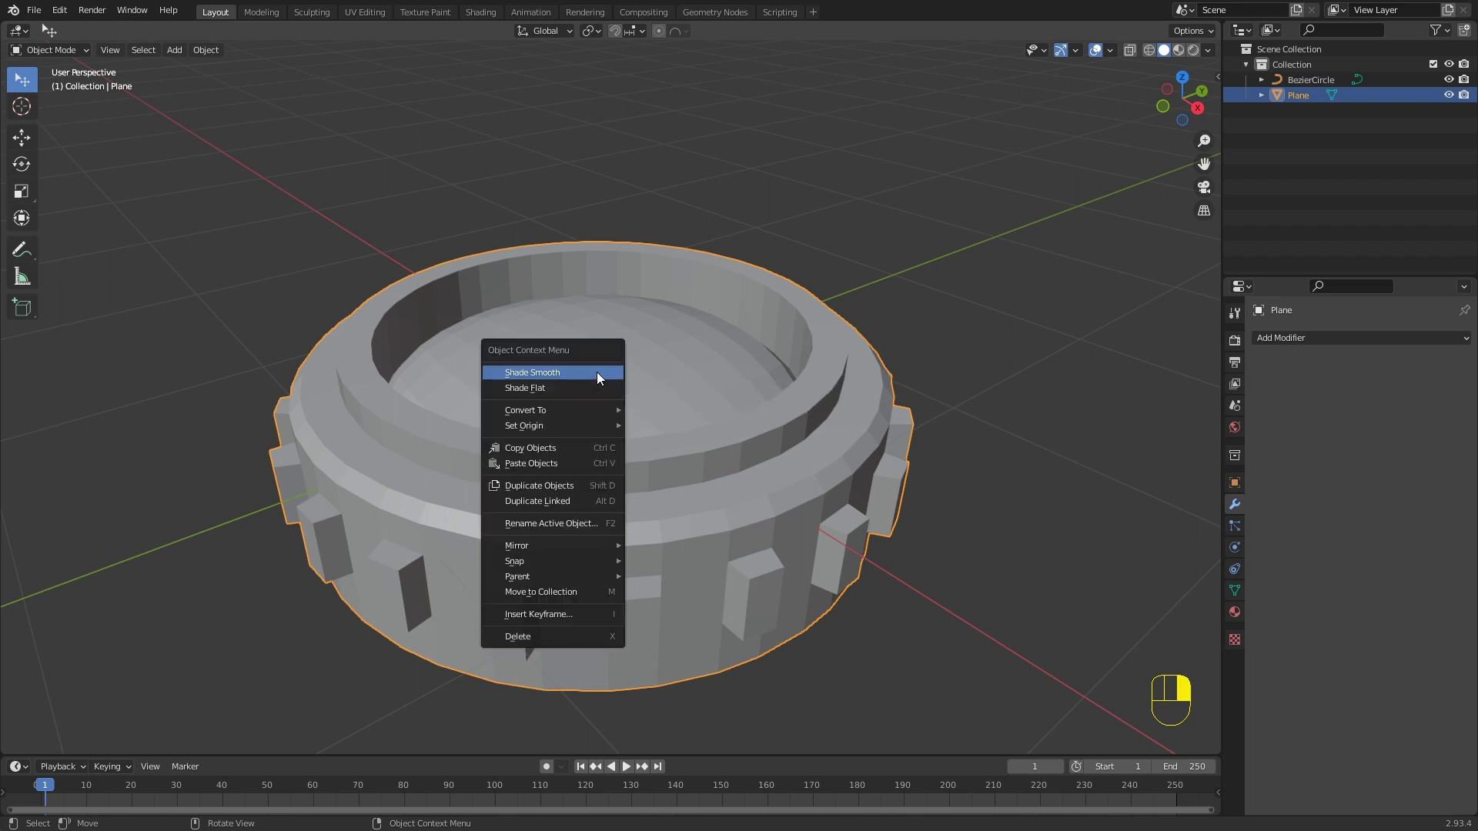
drag(703, 398, 745, 449)
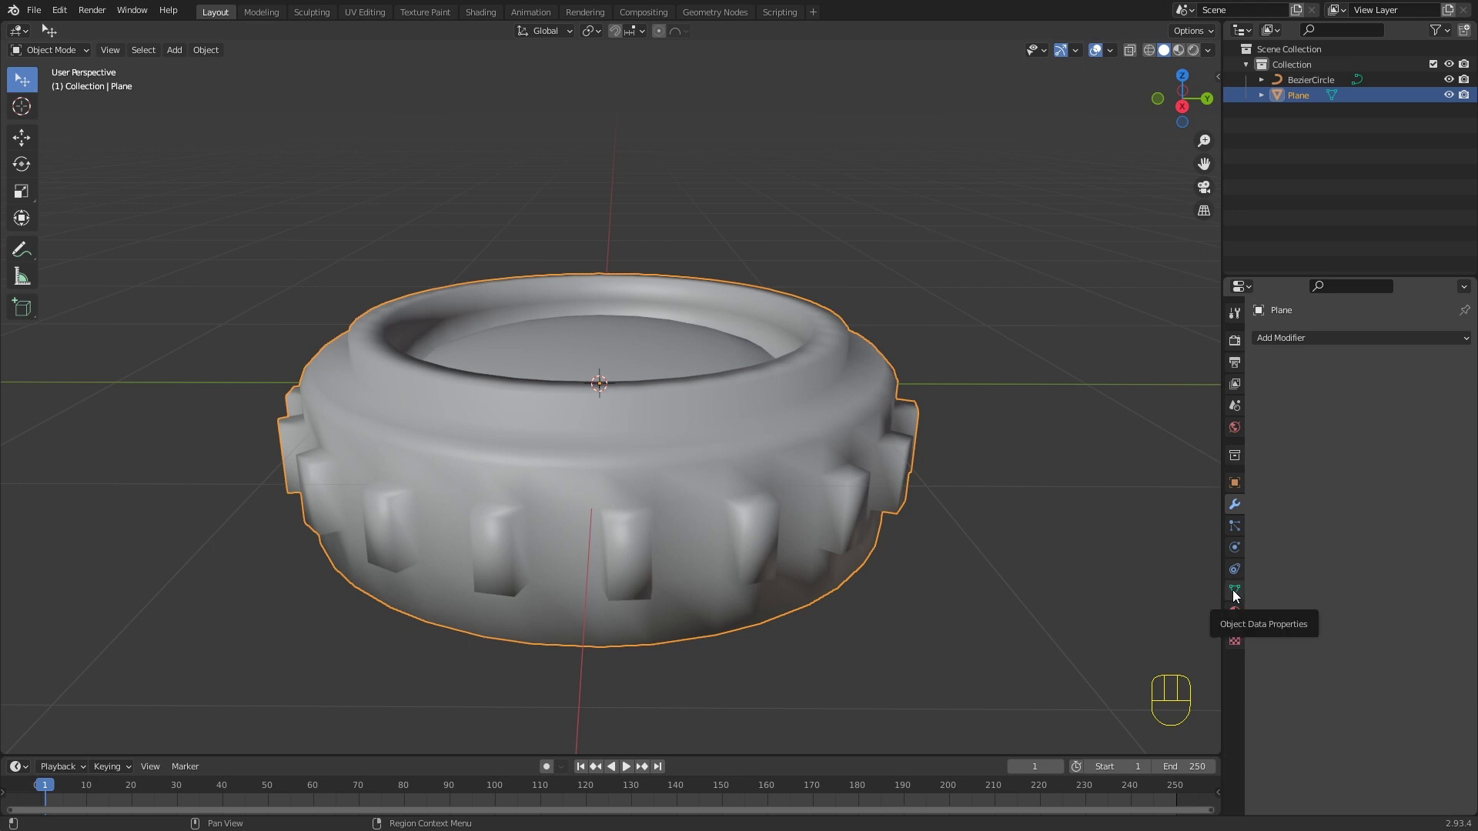
click(1239, 598)
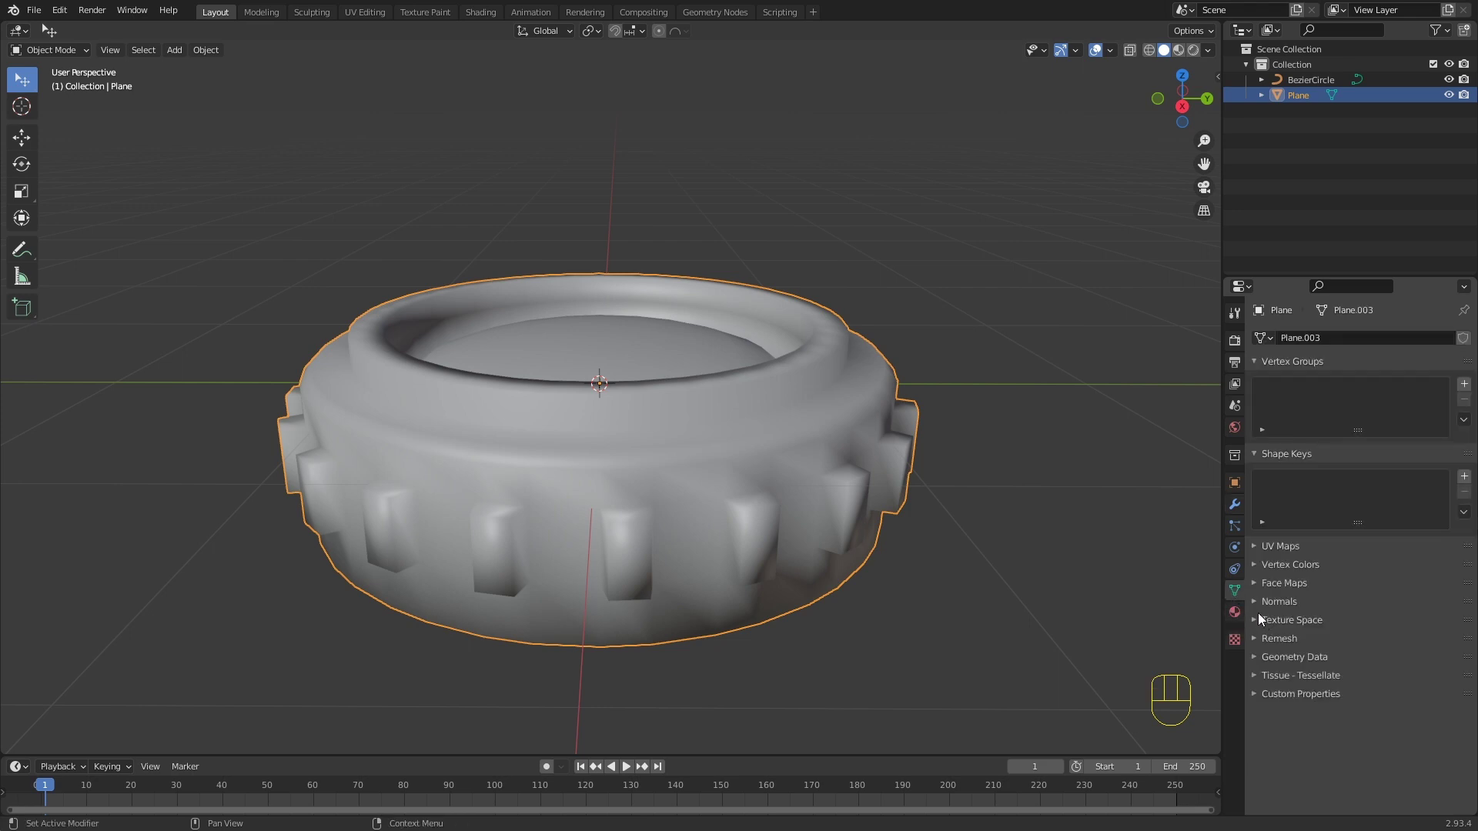
click(1257, 607)
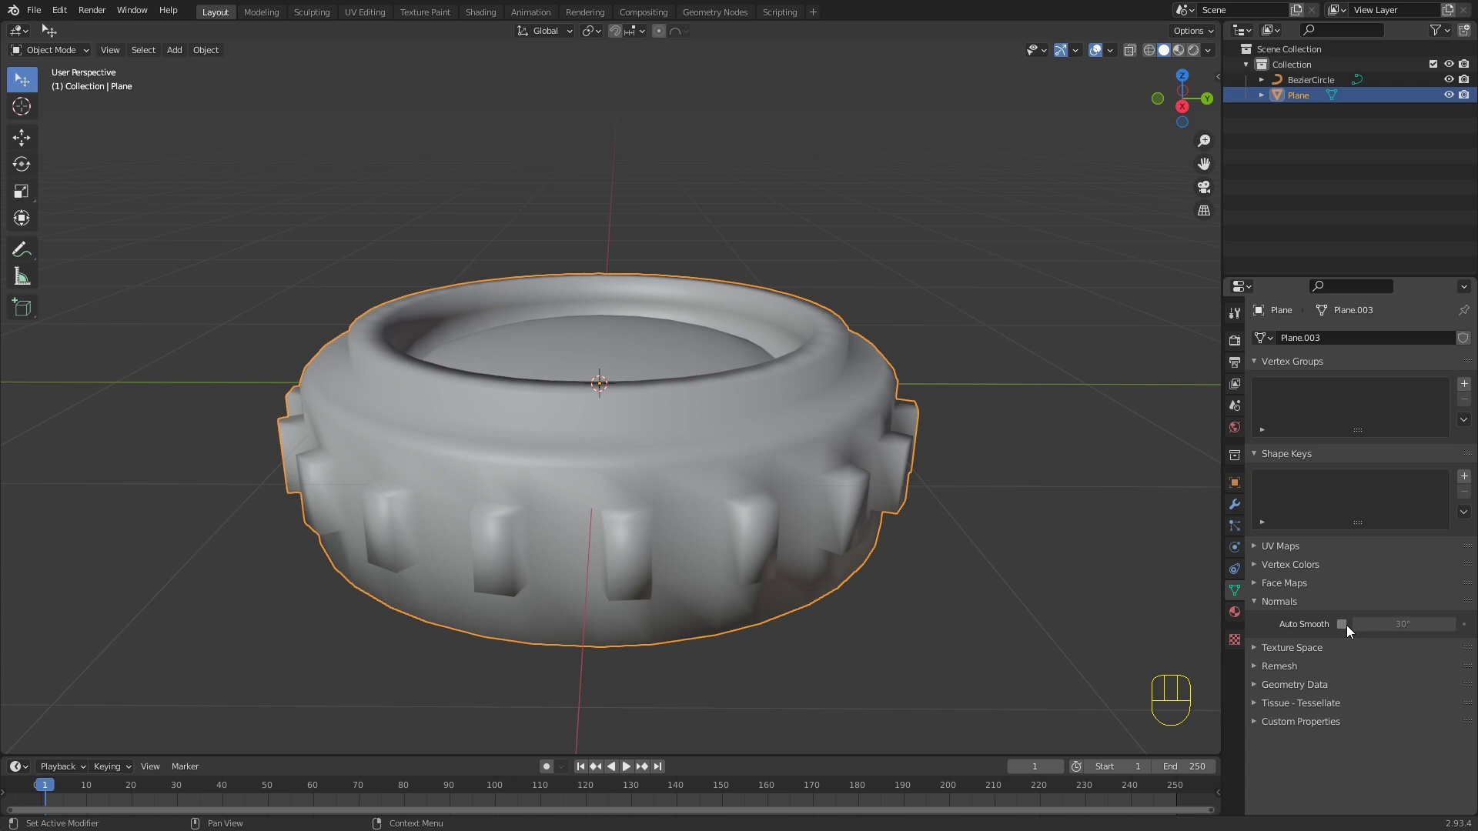
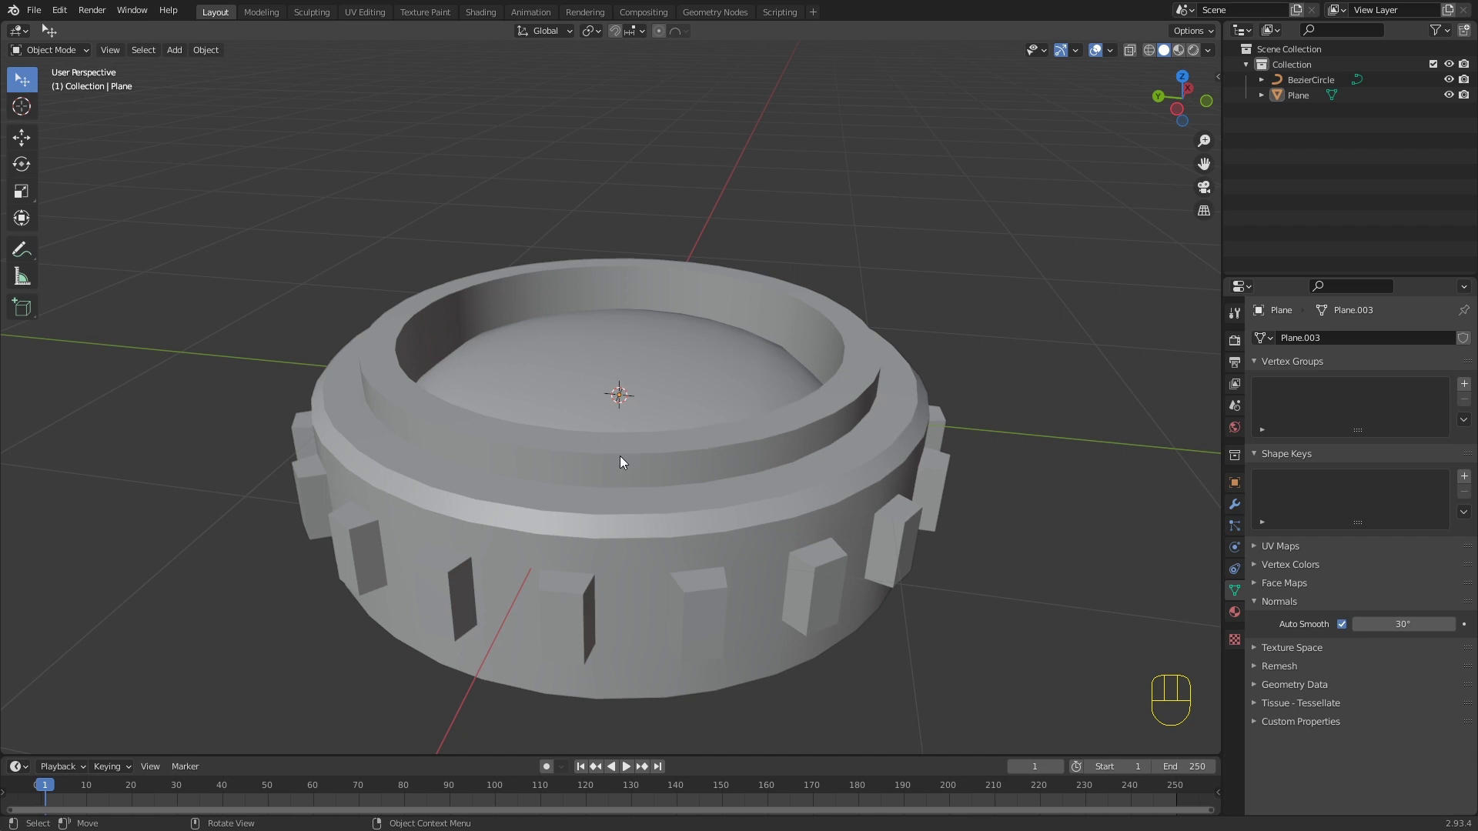
Step: Rotate the ring 90° about Y from front view so it stands upright
key(KP_1)
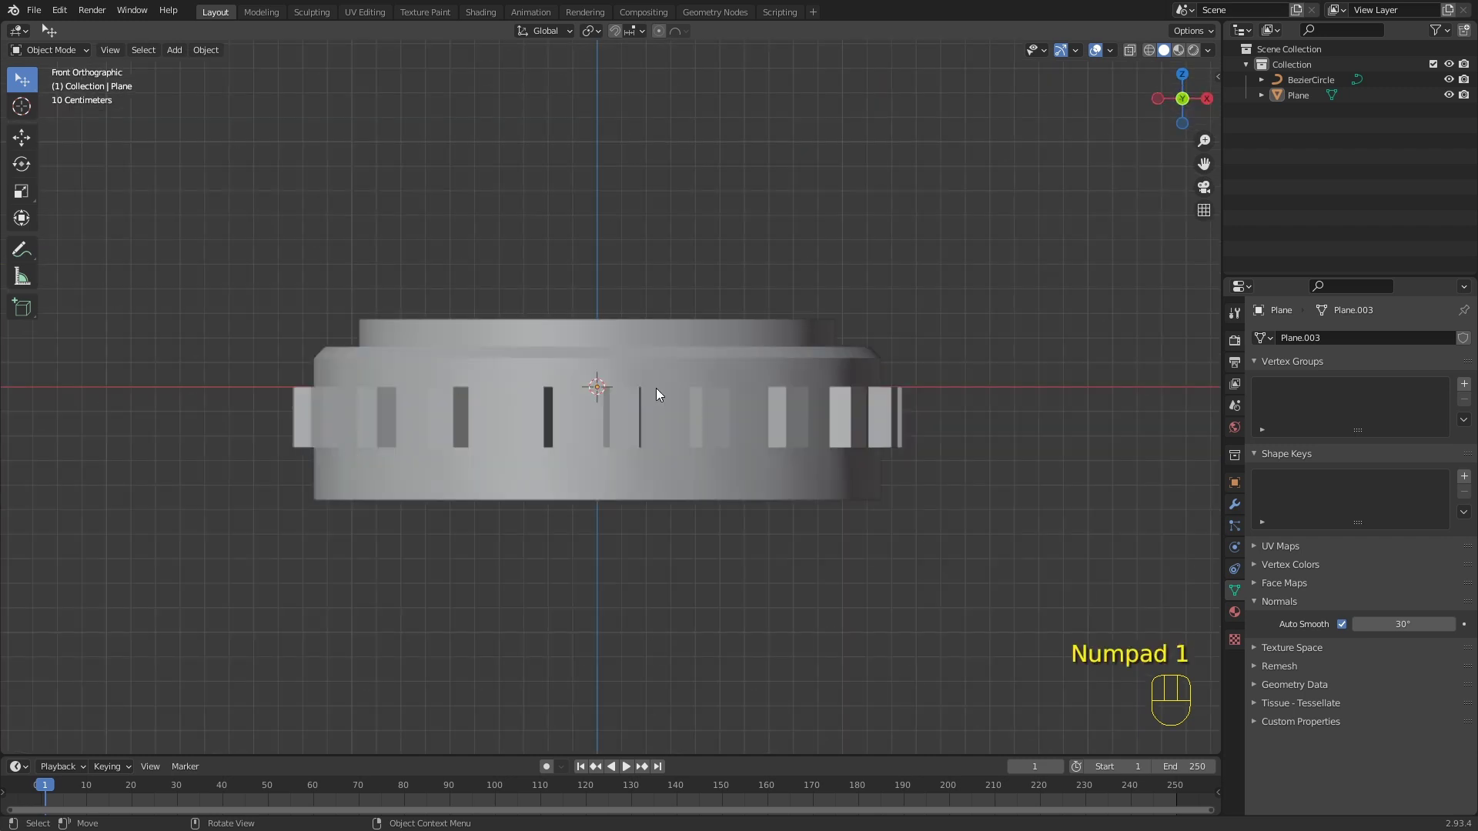
click(685, 362)
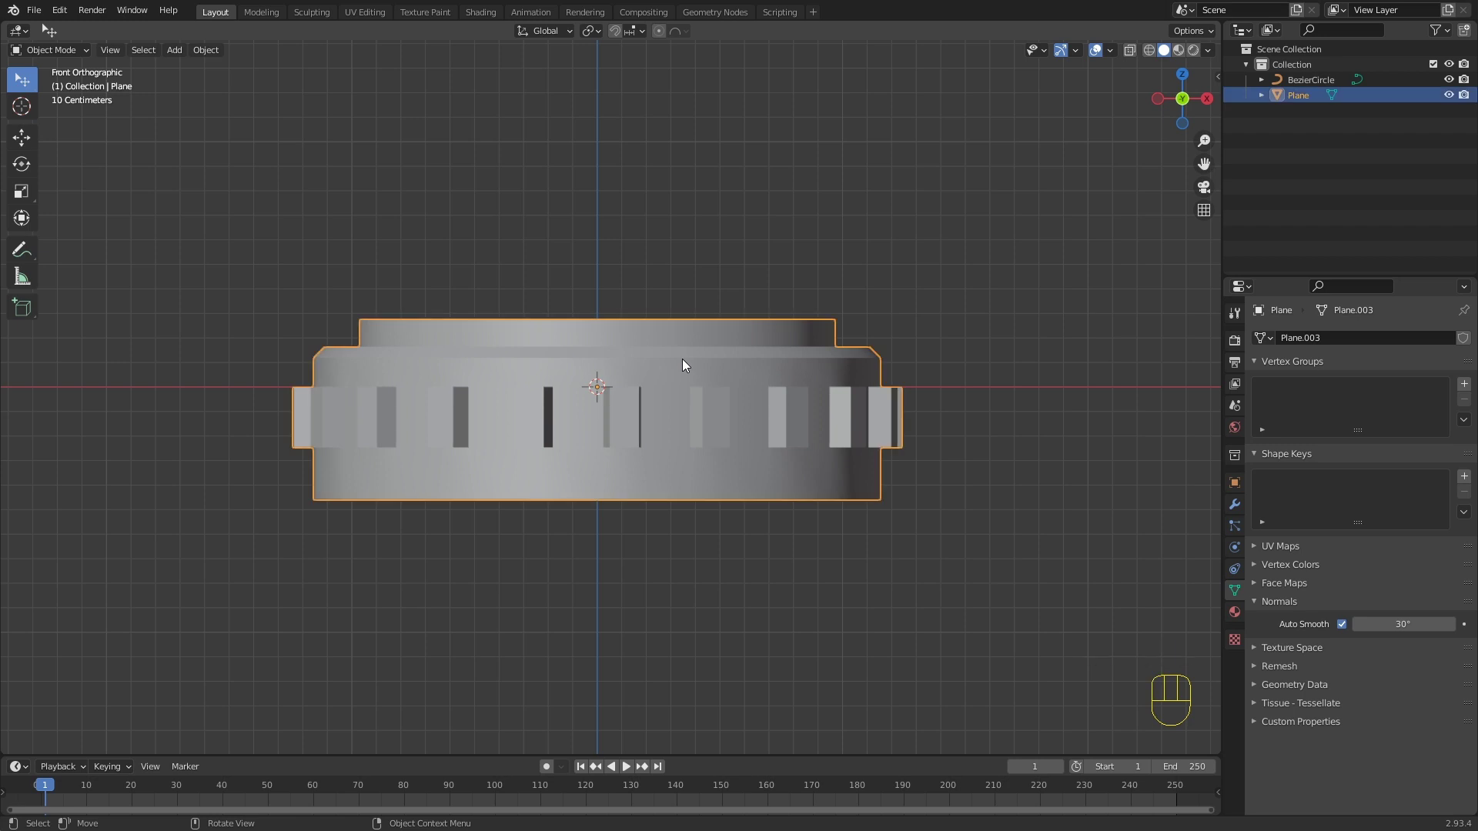
key(r)
key(y)
key(9)
key(0)
key(Return)
drag(751, 306, 637, 329)
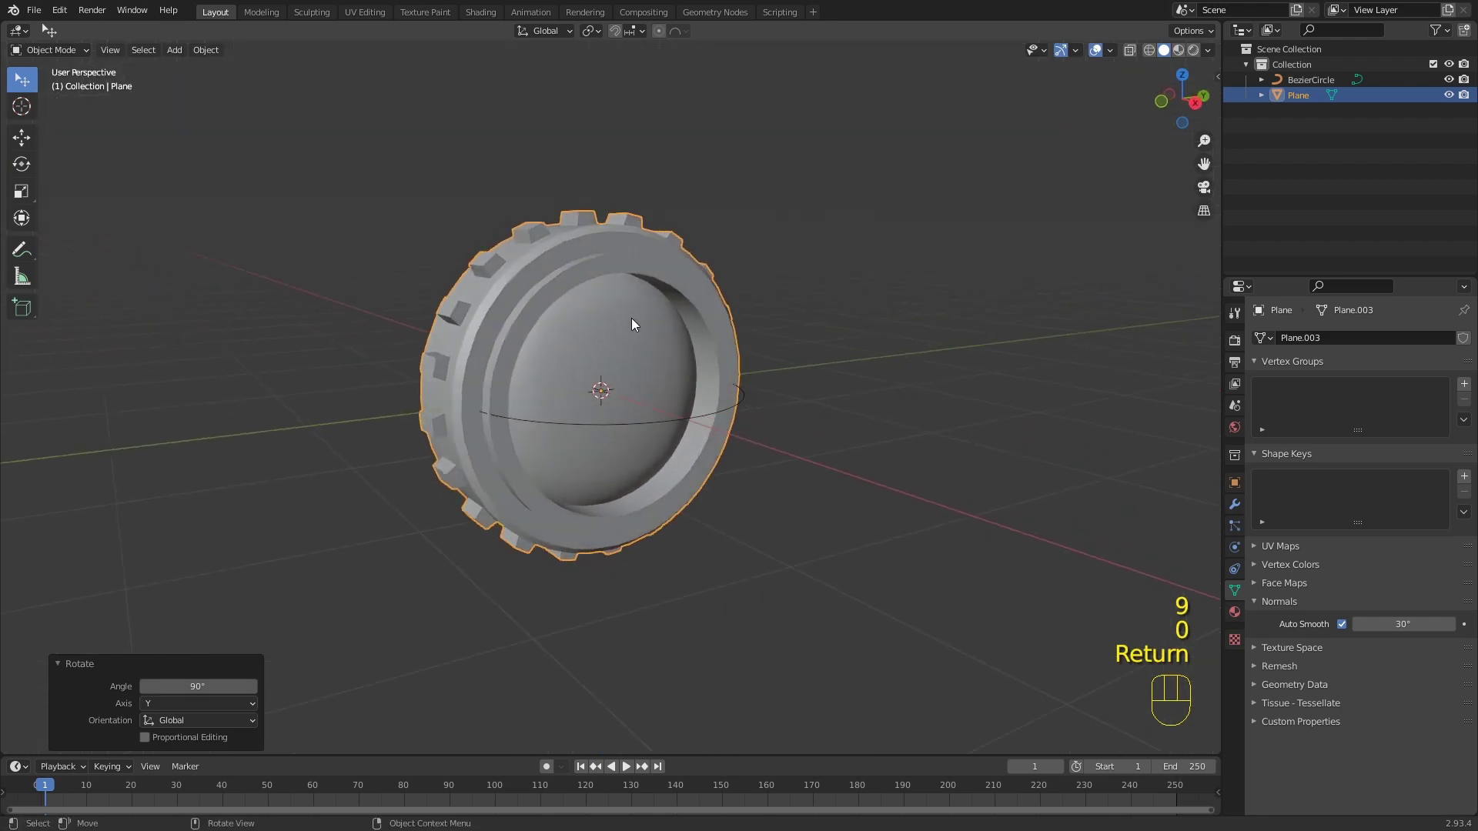
drag(645, 326, 707, 358)
Step: Delete the leftover BezierCircle and select the ring's whole mesh in Edit Mode
click(743, 419)
key(Delete)
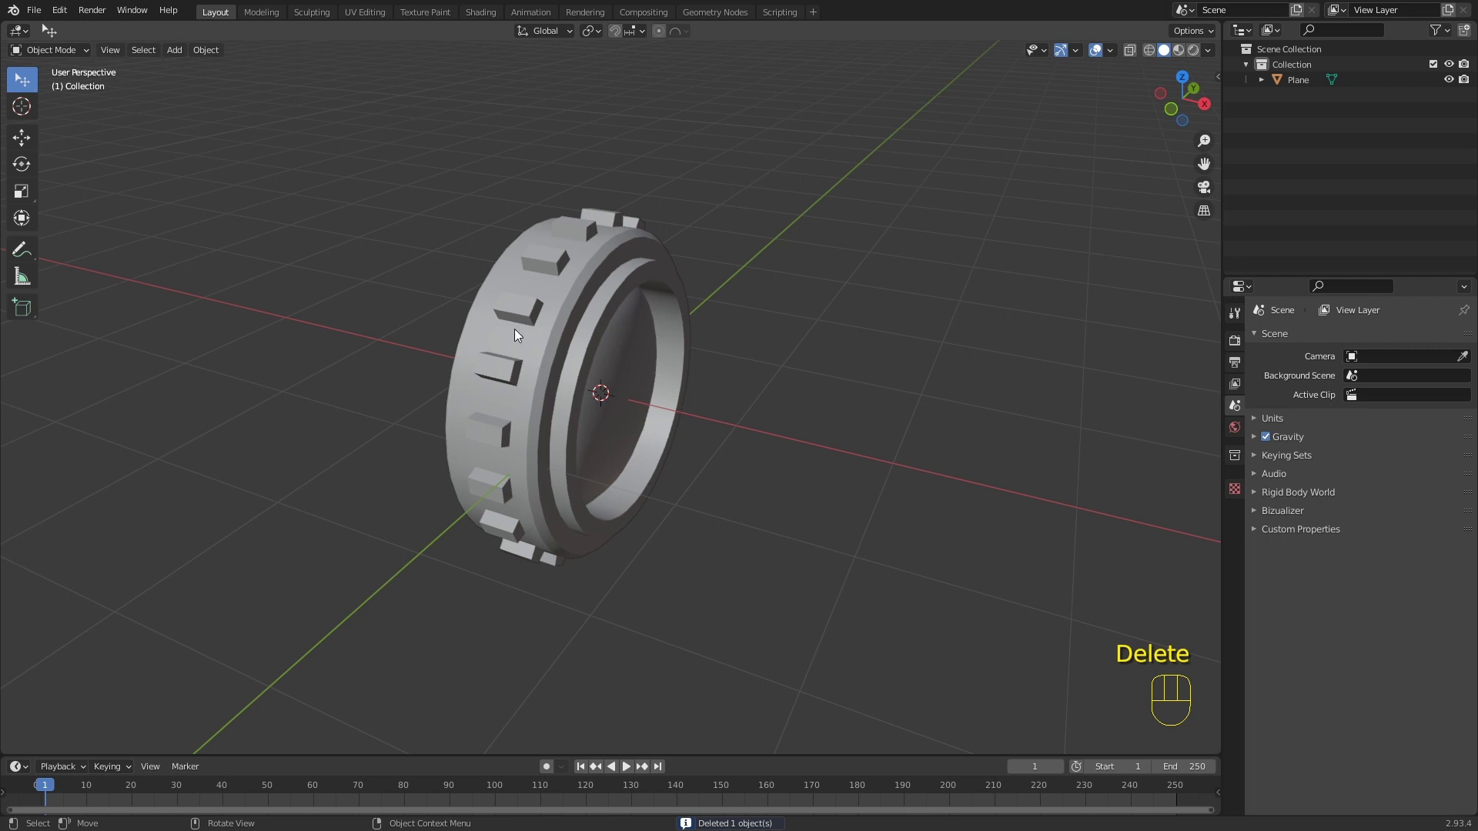
click(530, 340)
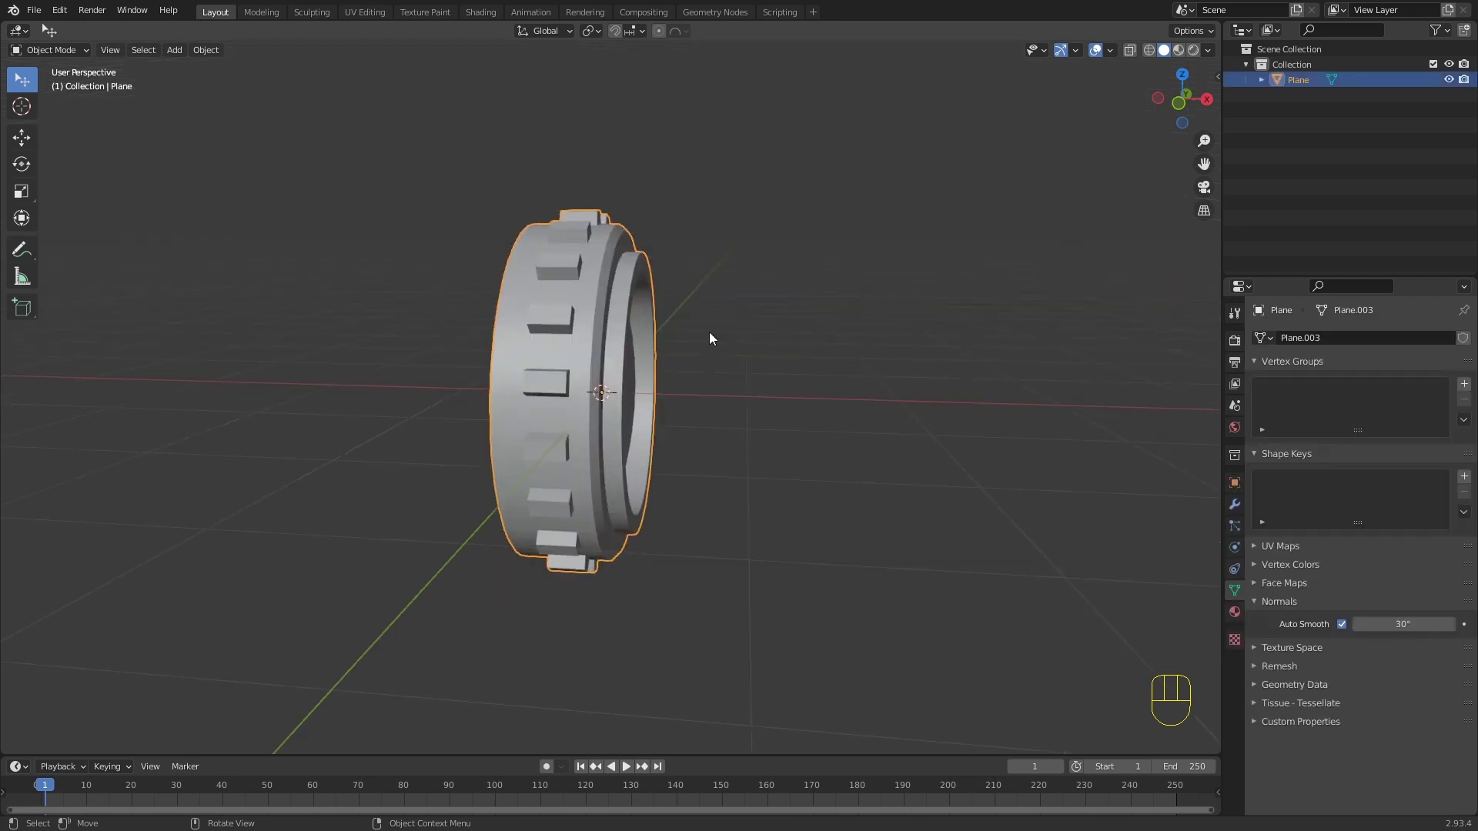
key(Tab)
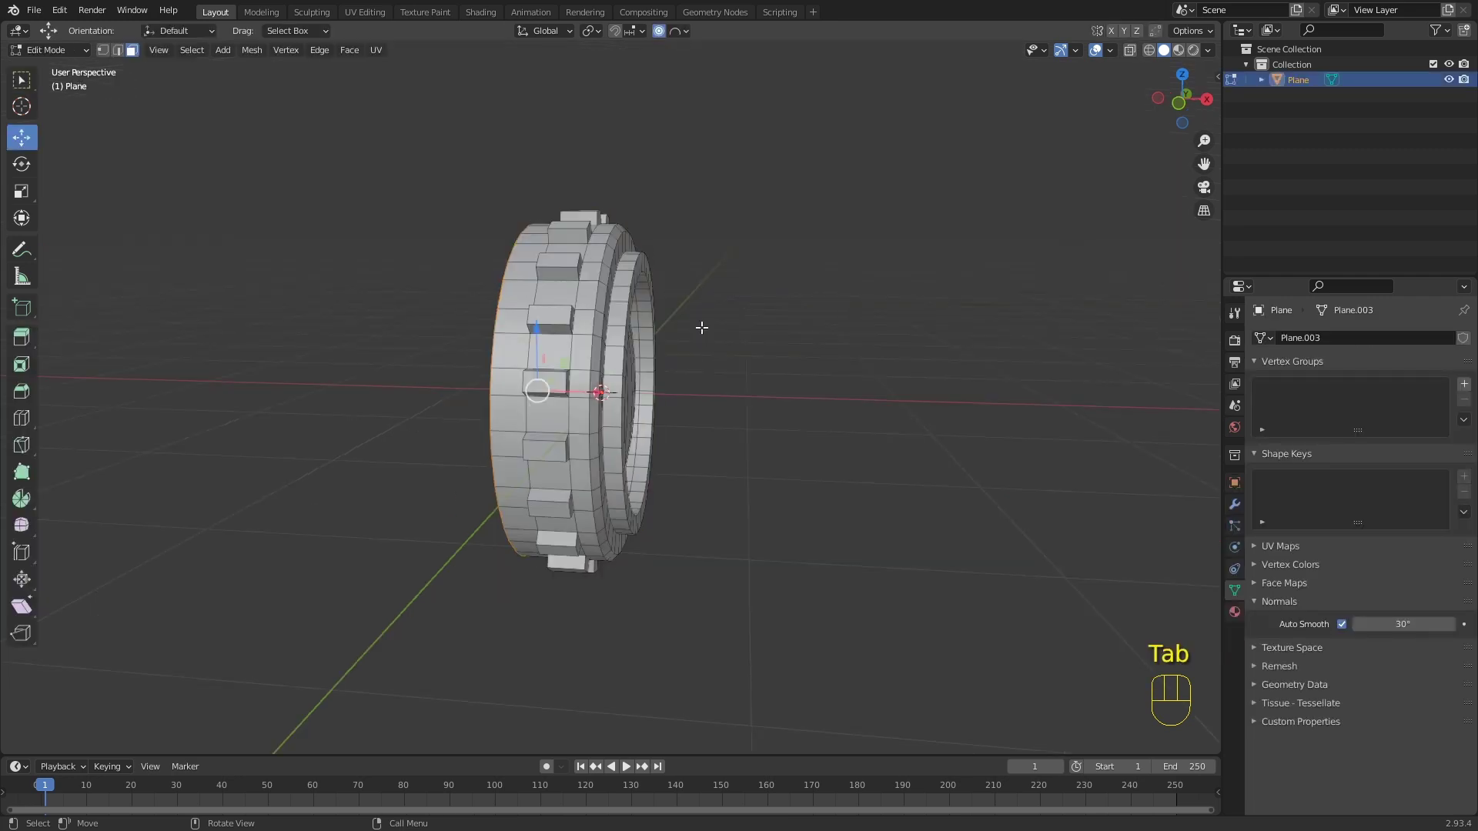
key(a)
key(a)
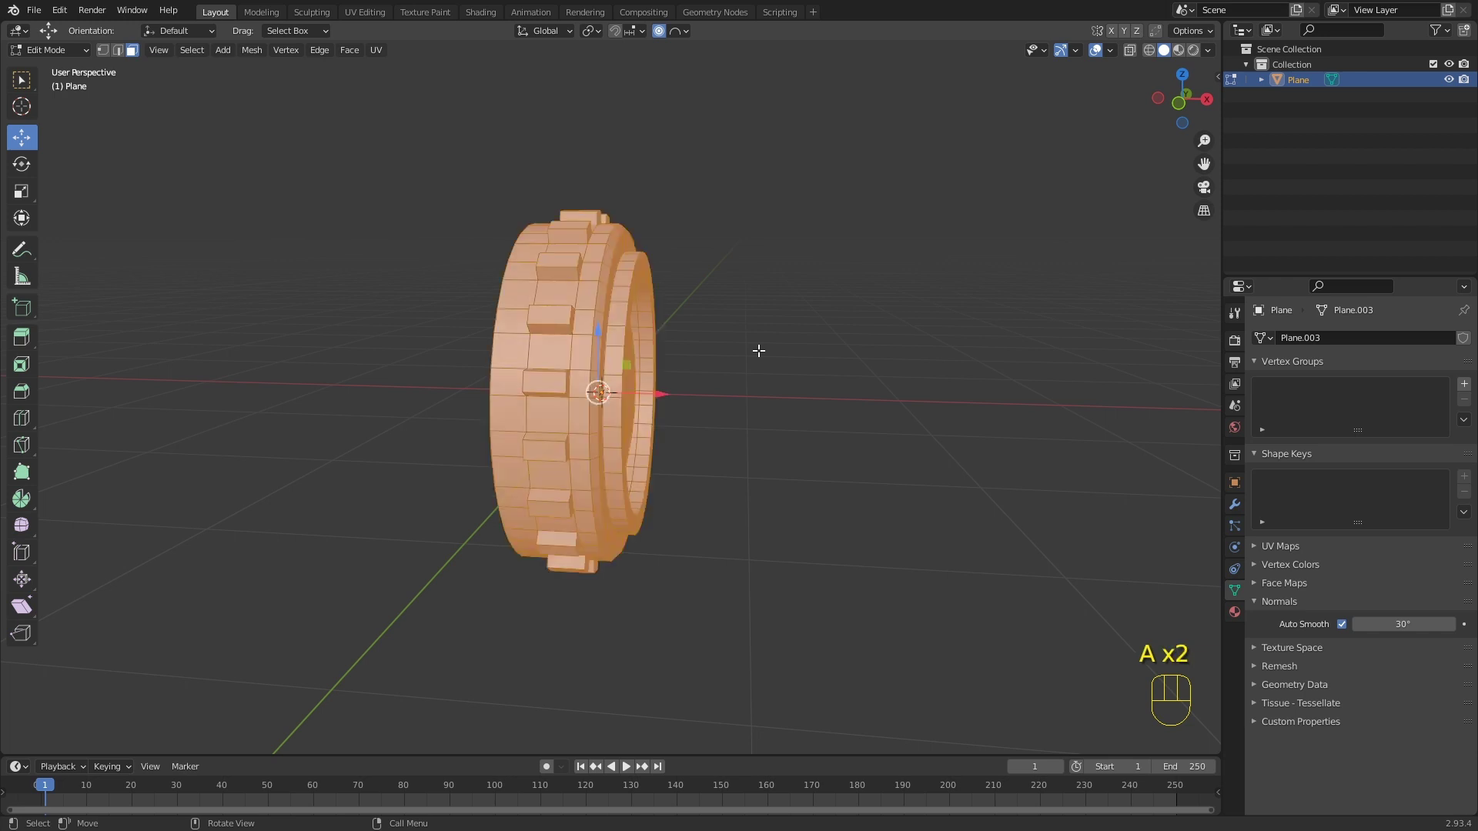
key(KP_1)
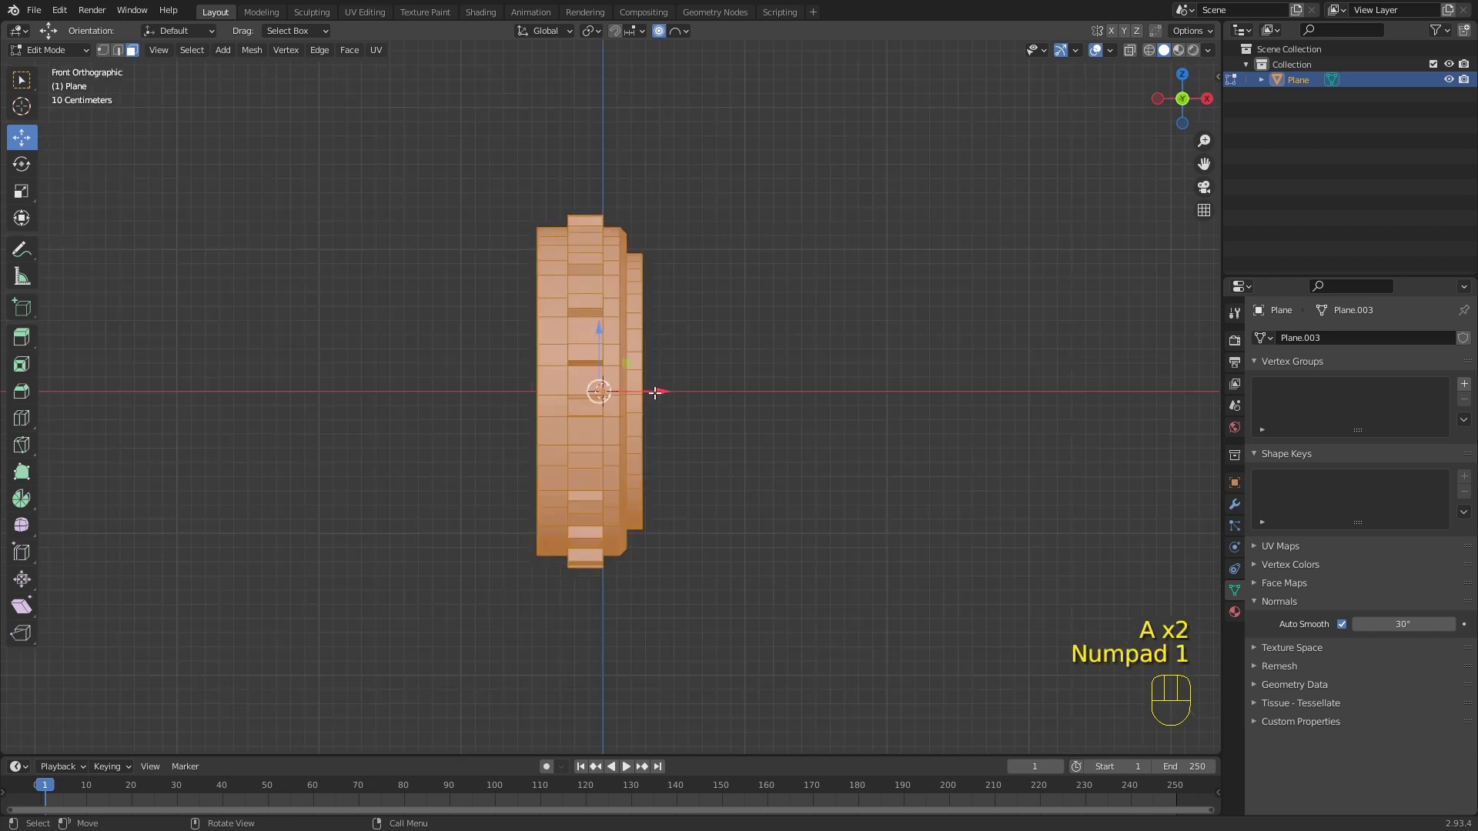
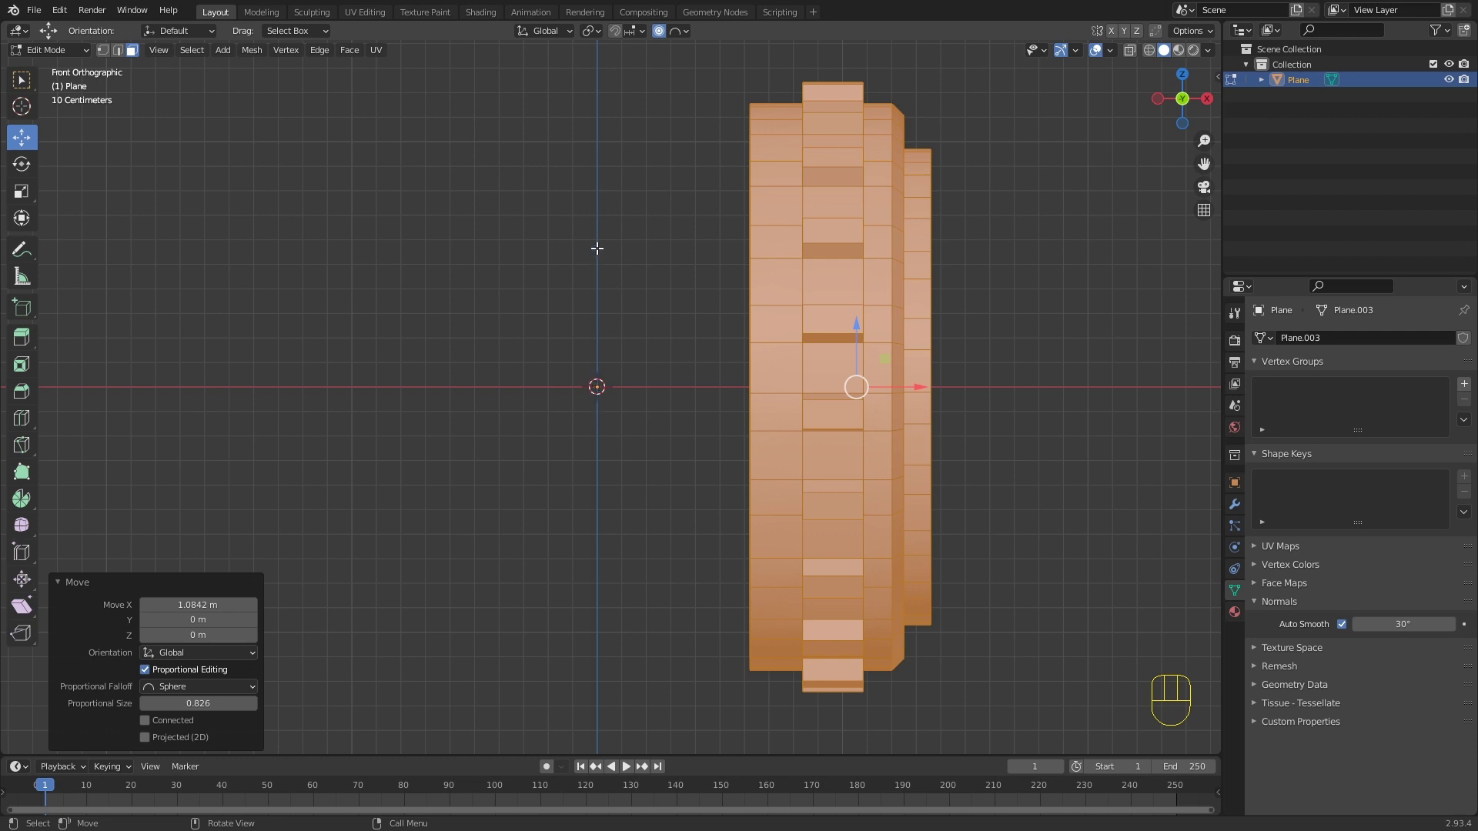
Step: Add a Mirror modifier to the ring, settling on mirroring along X only
click(1243, 508)
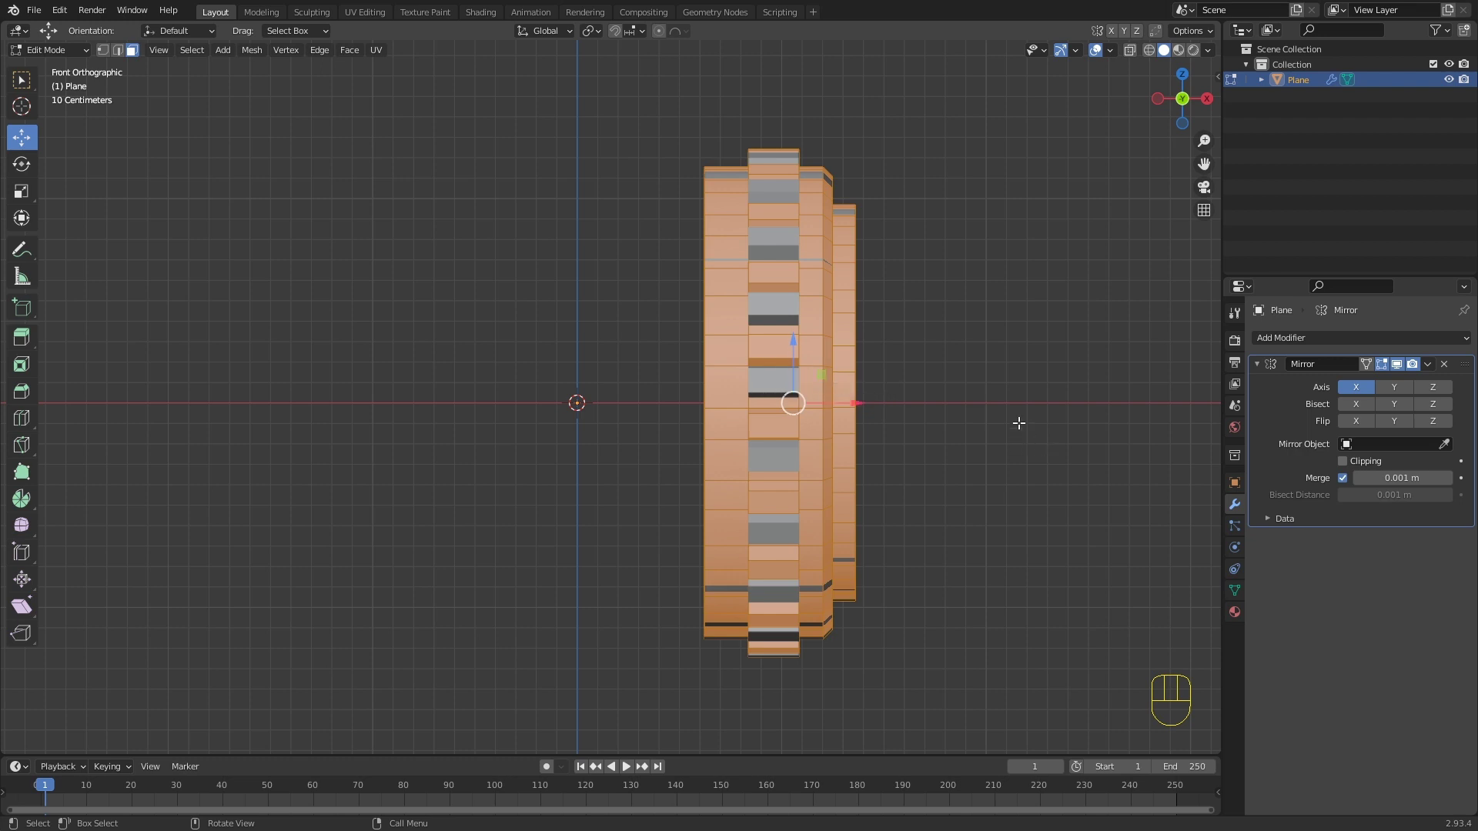
click(1440, 394)
click(1363, 392)
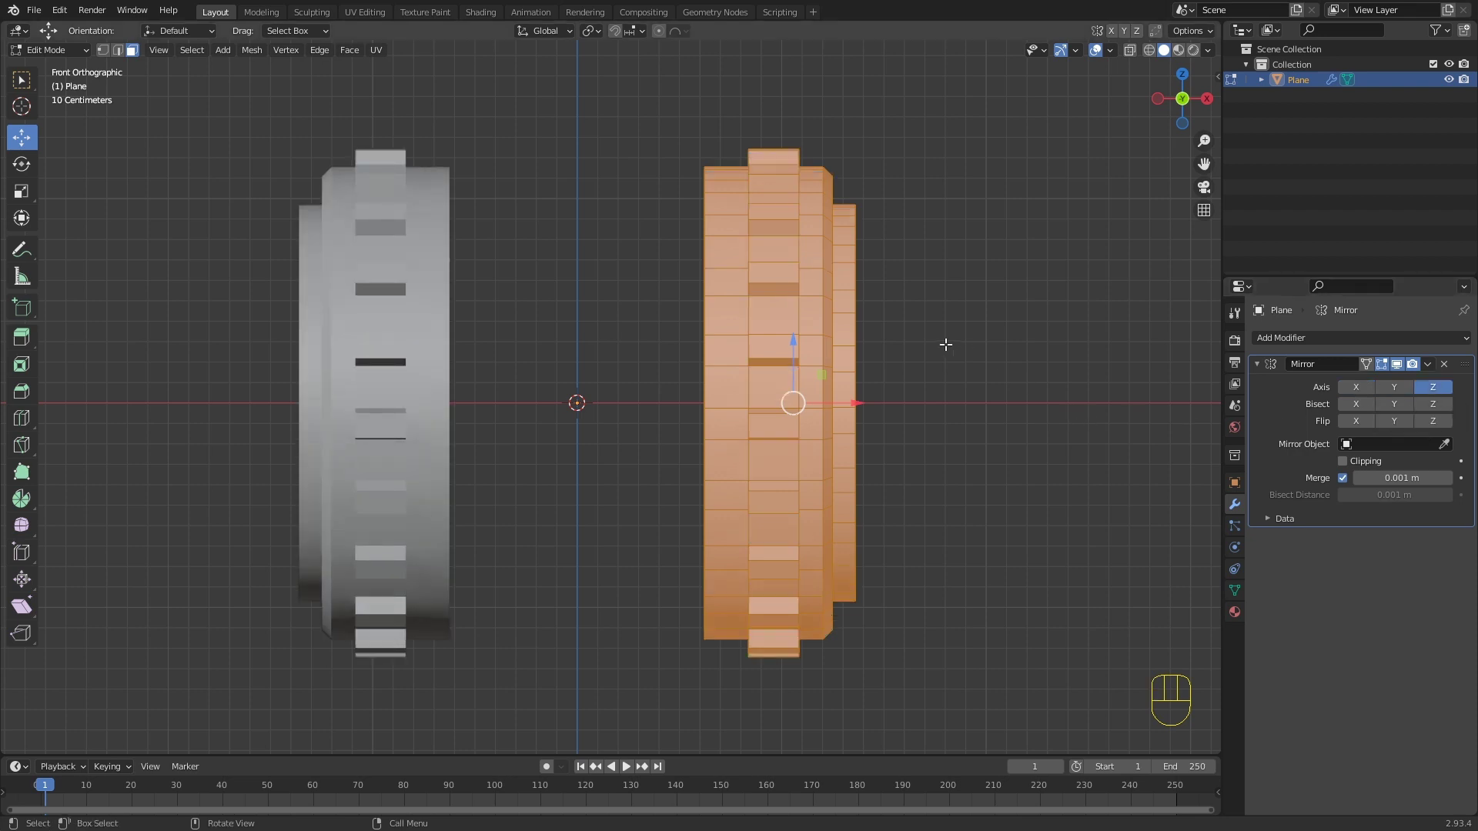
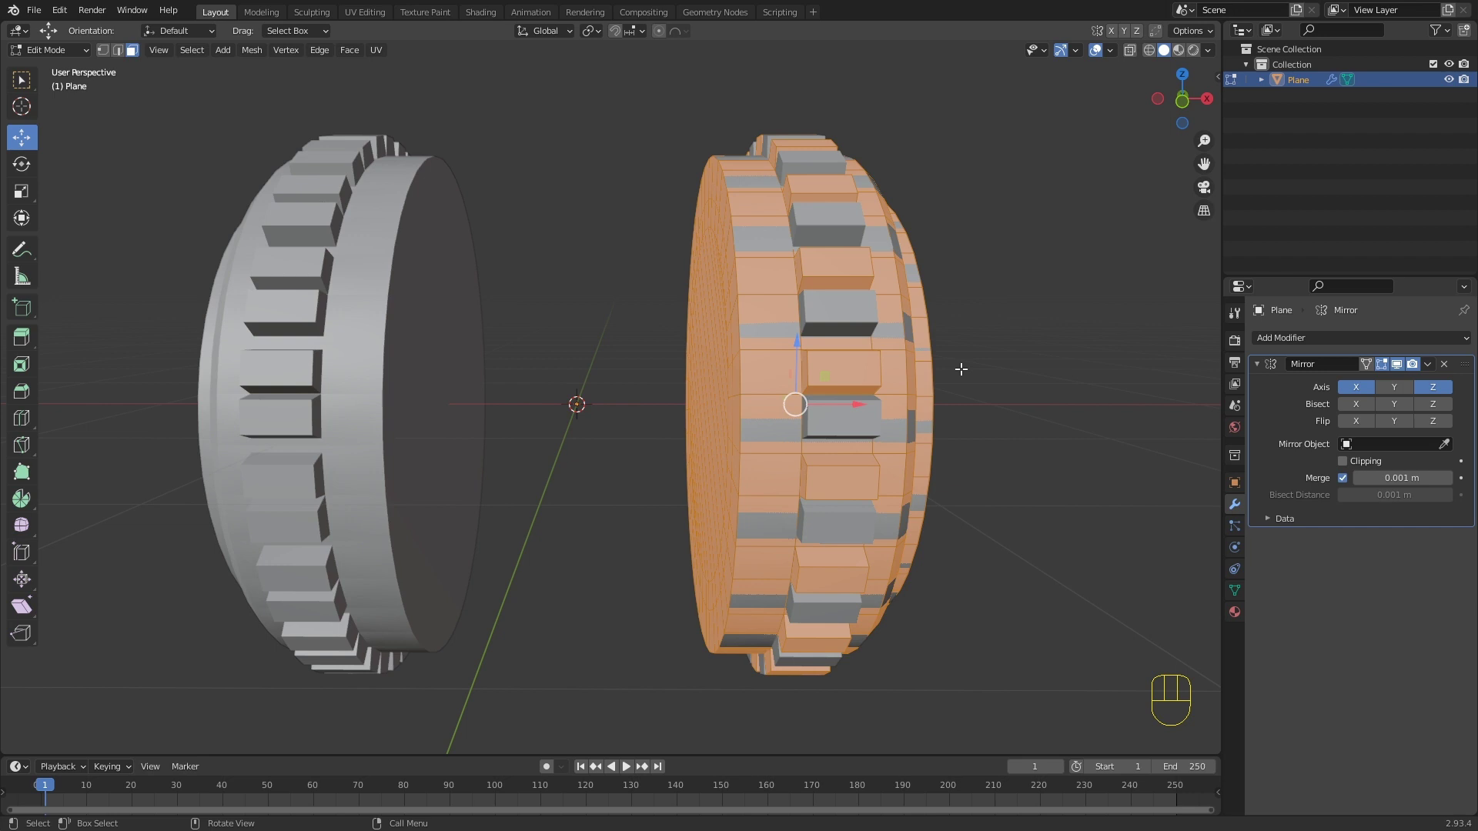
key(Tab)
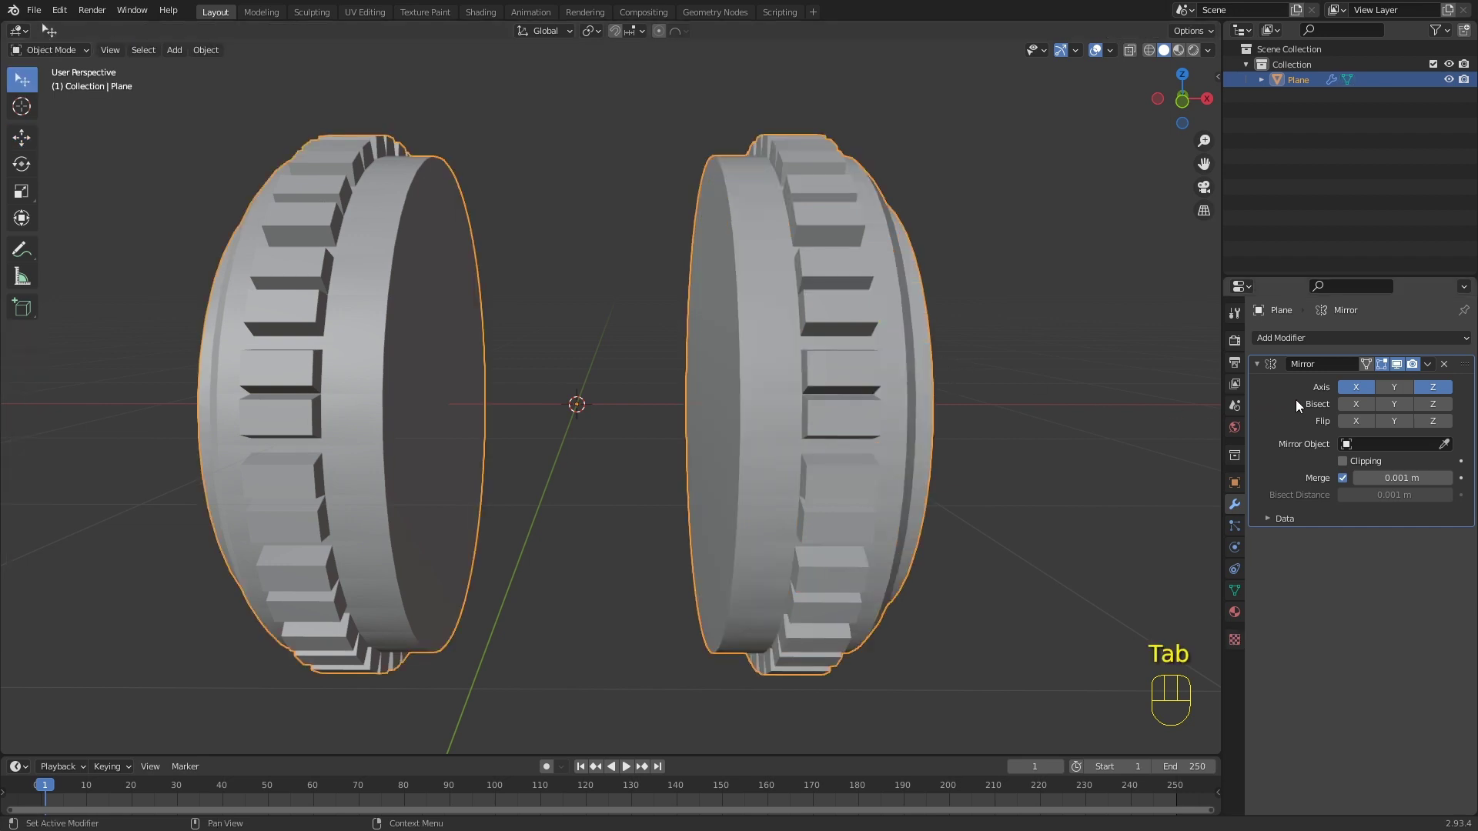
click(1441, 402)
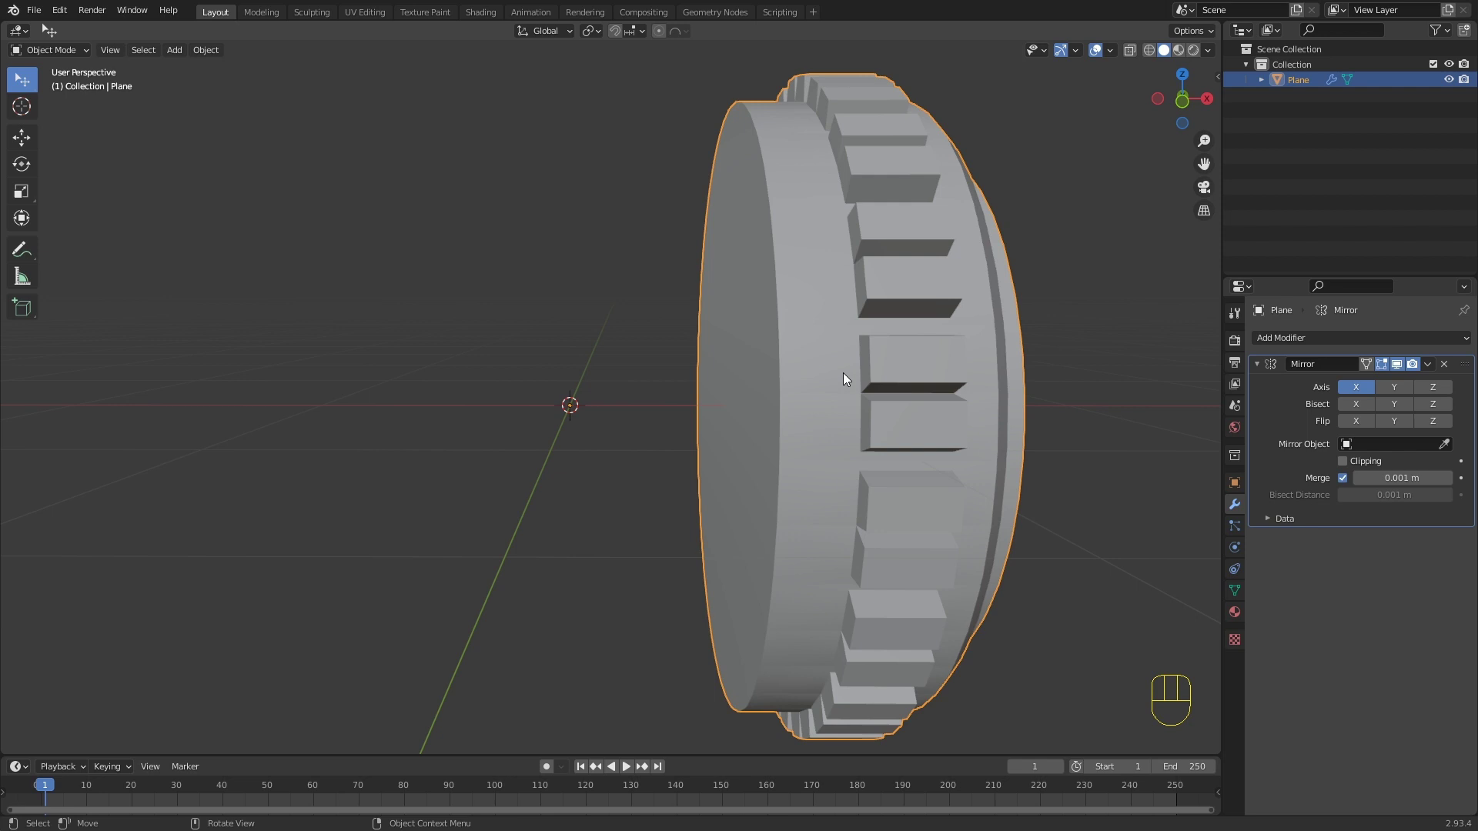
Step: Apply the wheel's rotation with Ctrl+A and view both wheels from the front
key(ctrl+a)
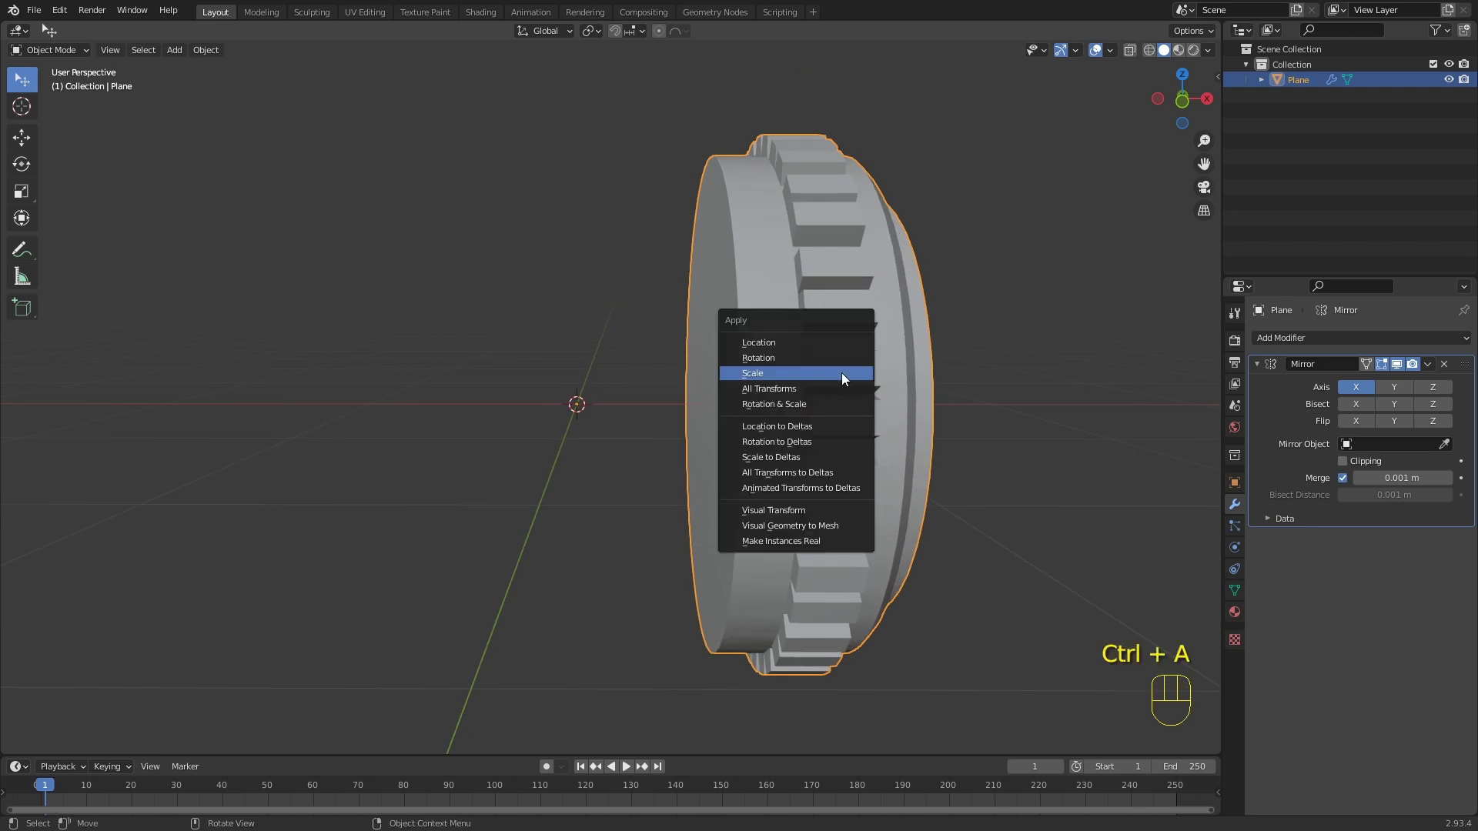
drag(865, 388, 864, 381)
drag(715, 434, 748, 443)
key(KP_1)
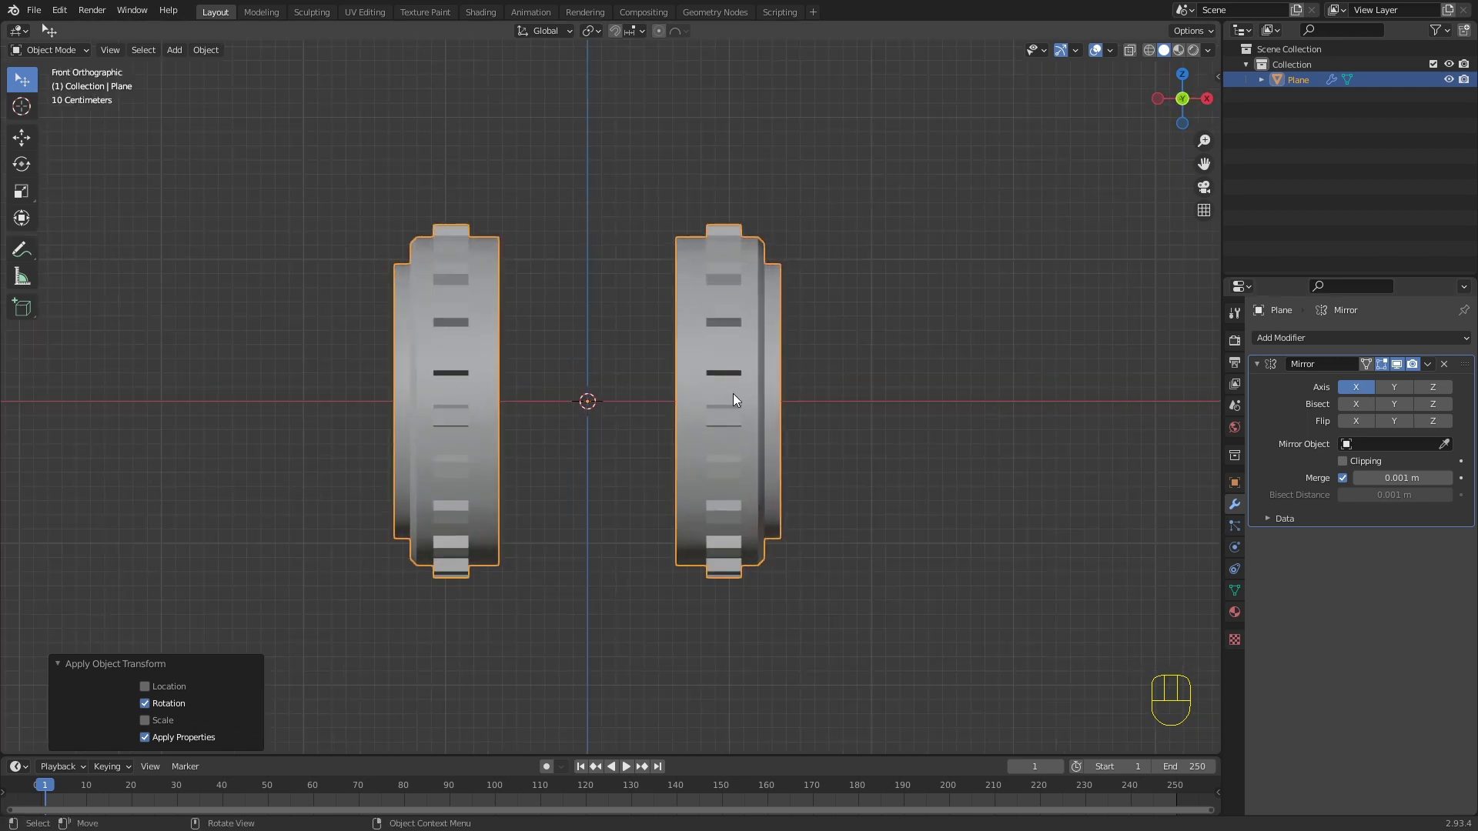
Step: Flip the wheel mesh's normals in Edit Mode so its faces point outward
key(Tab)
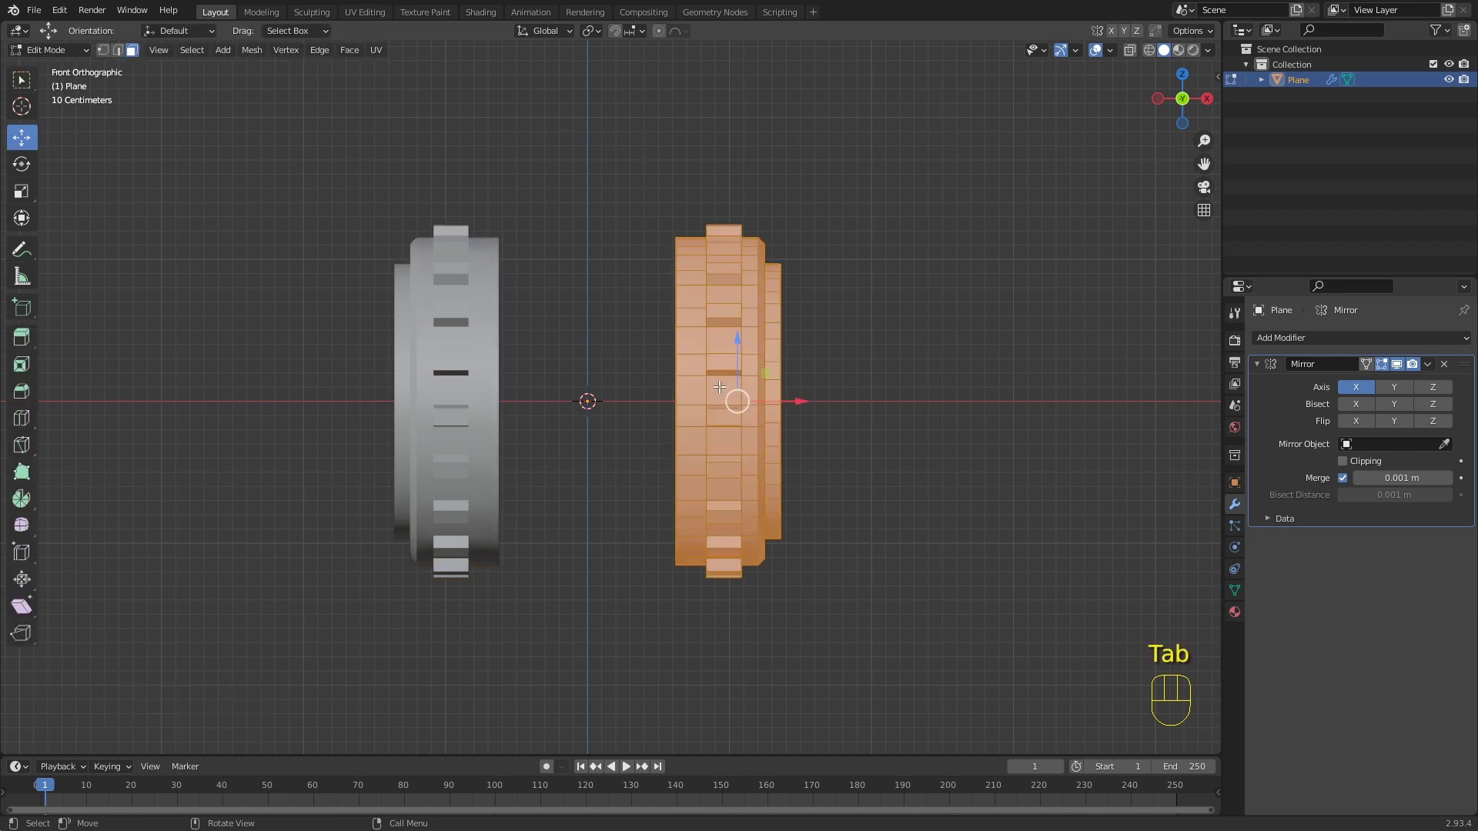
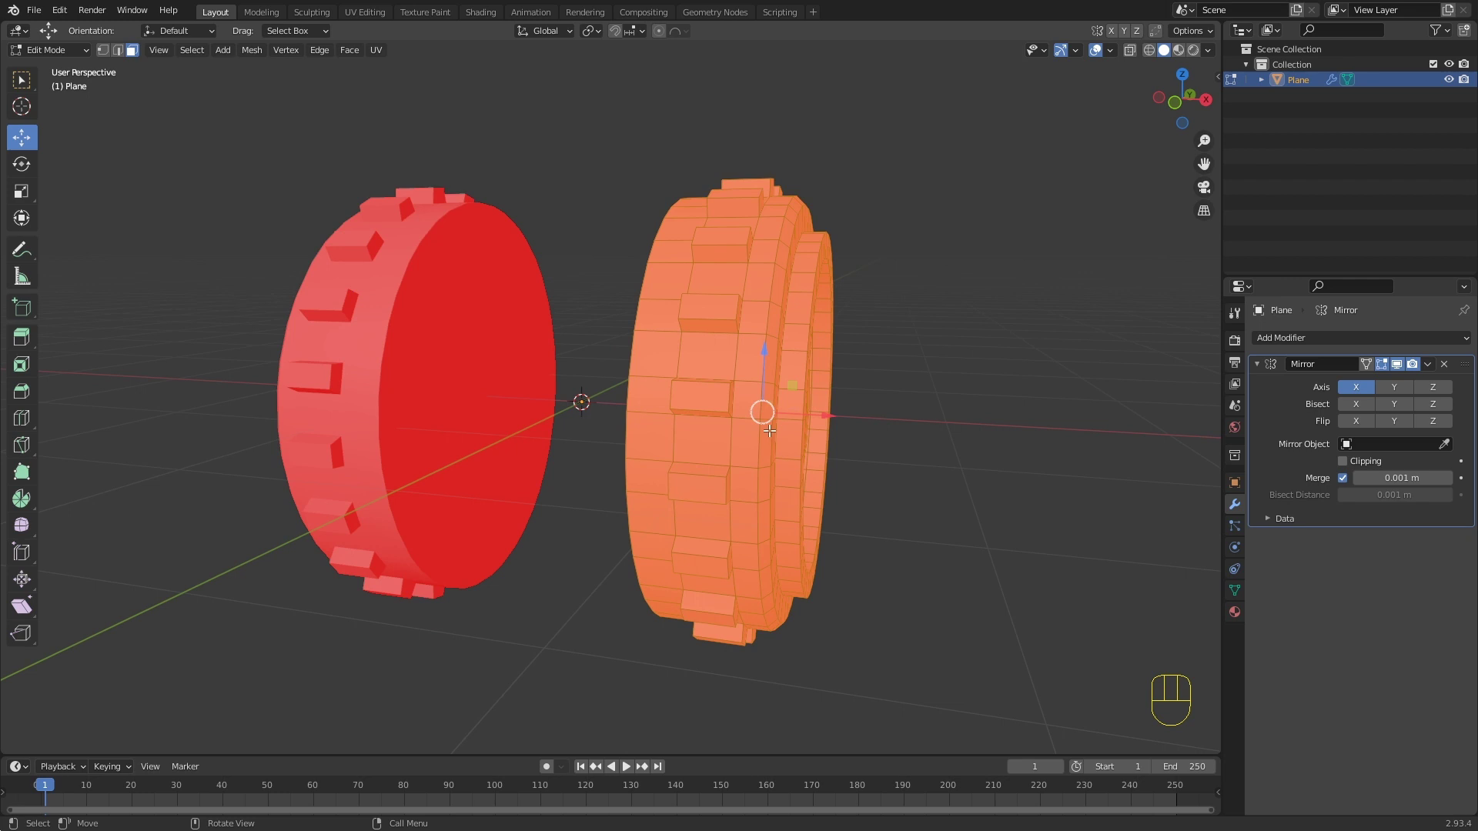
key(F3)
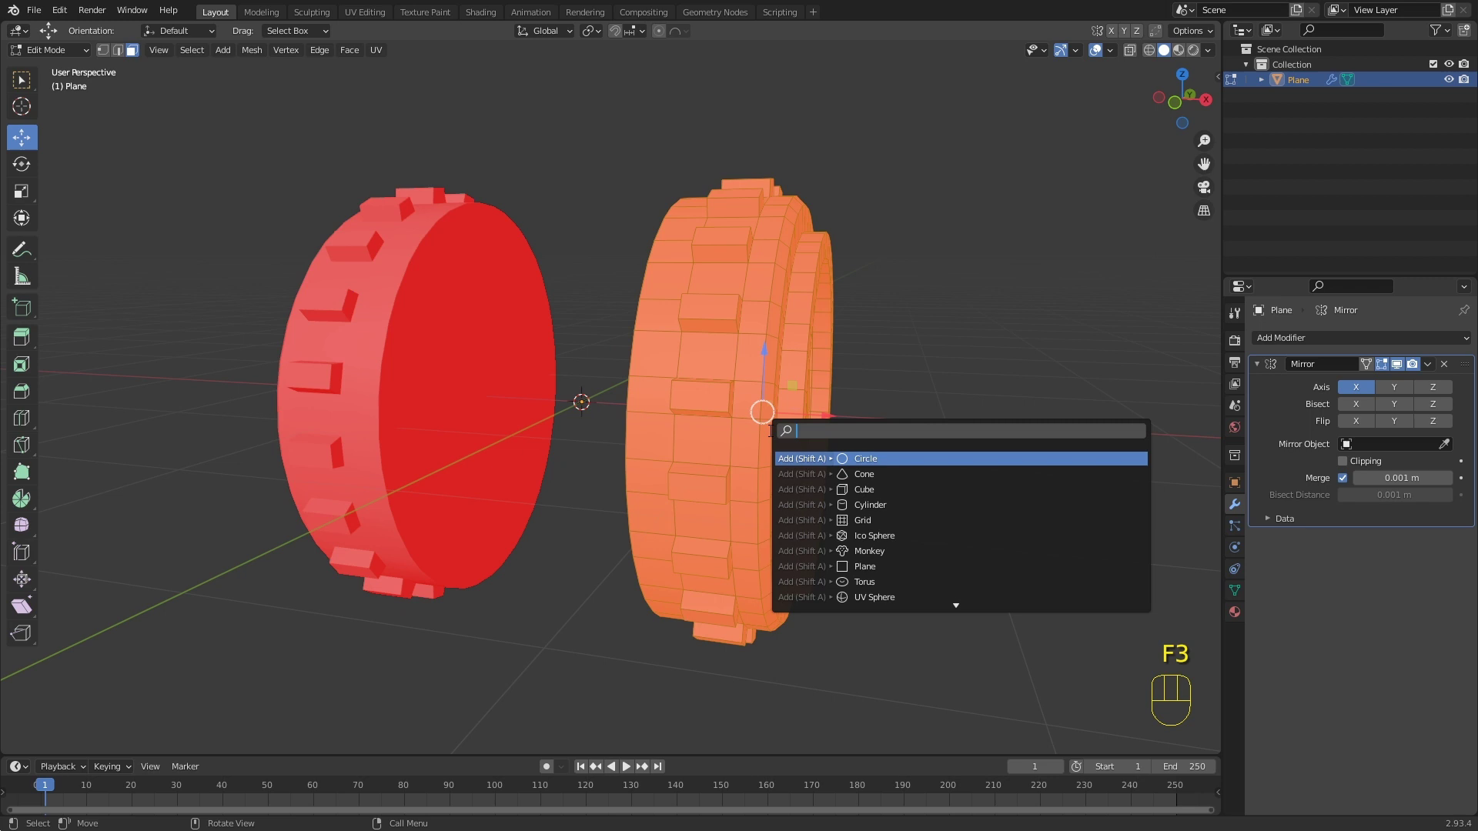
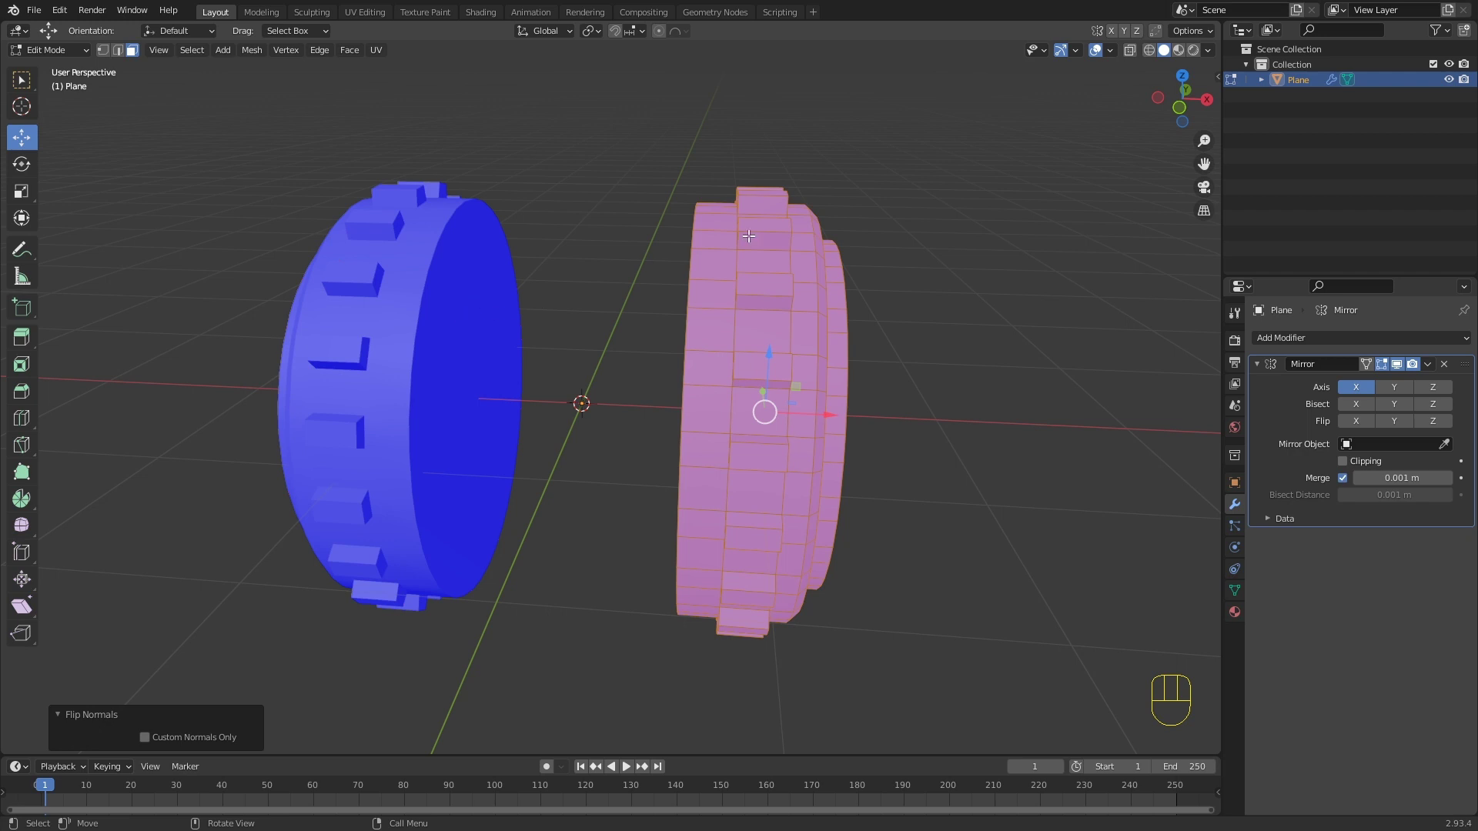
drag(1117, 52, 707, 293)
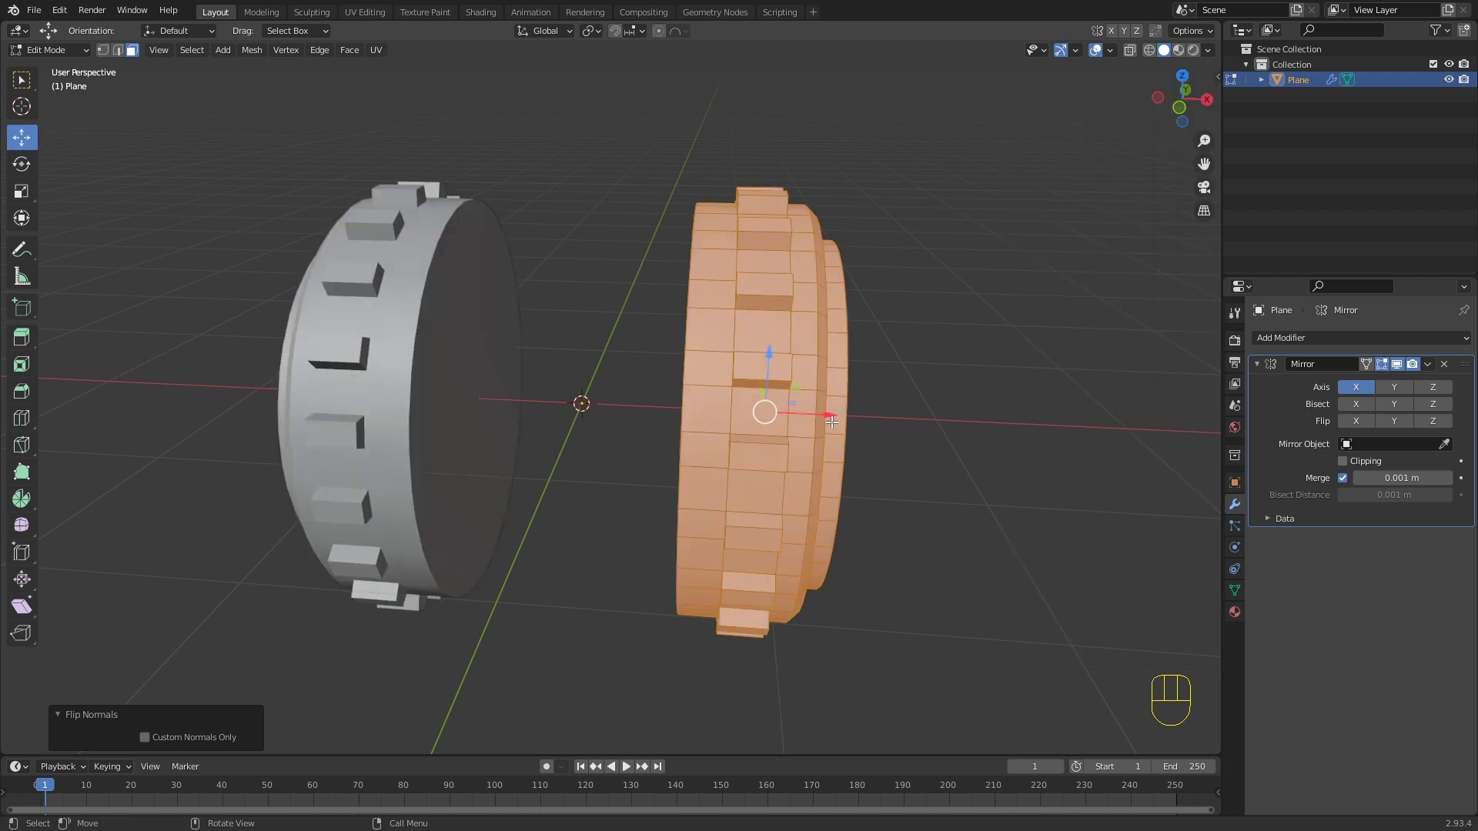
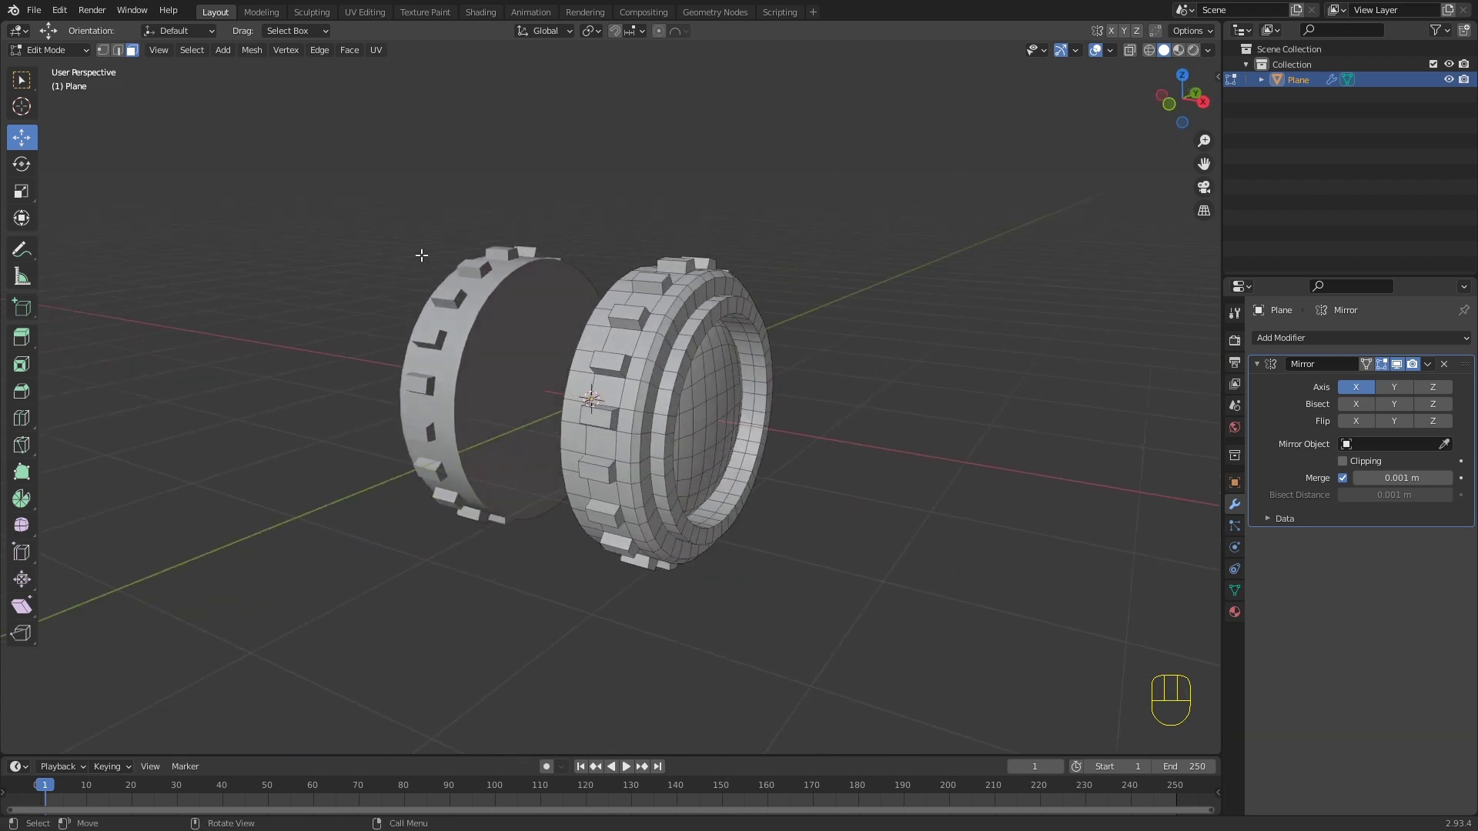
Step: Add a Bezier circle at the centre and view it from the front
key(Tab)
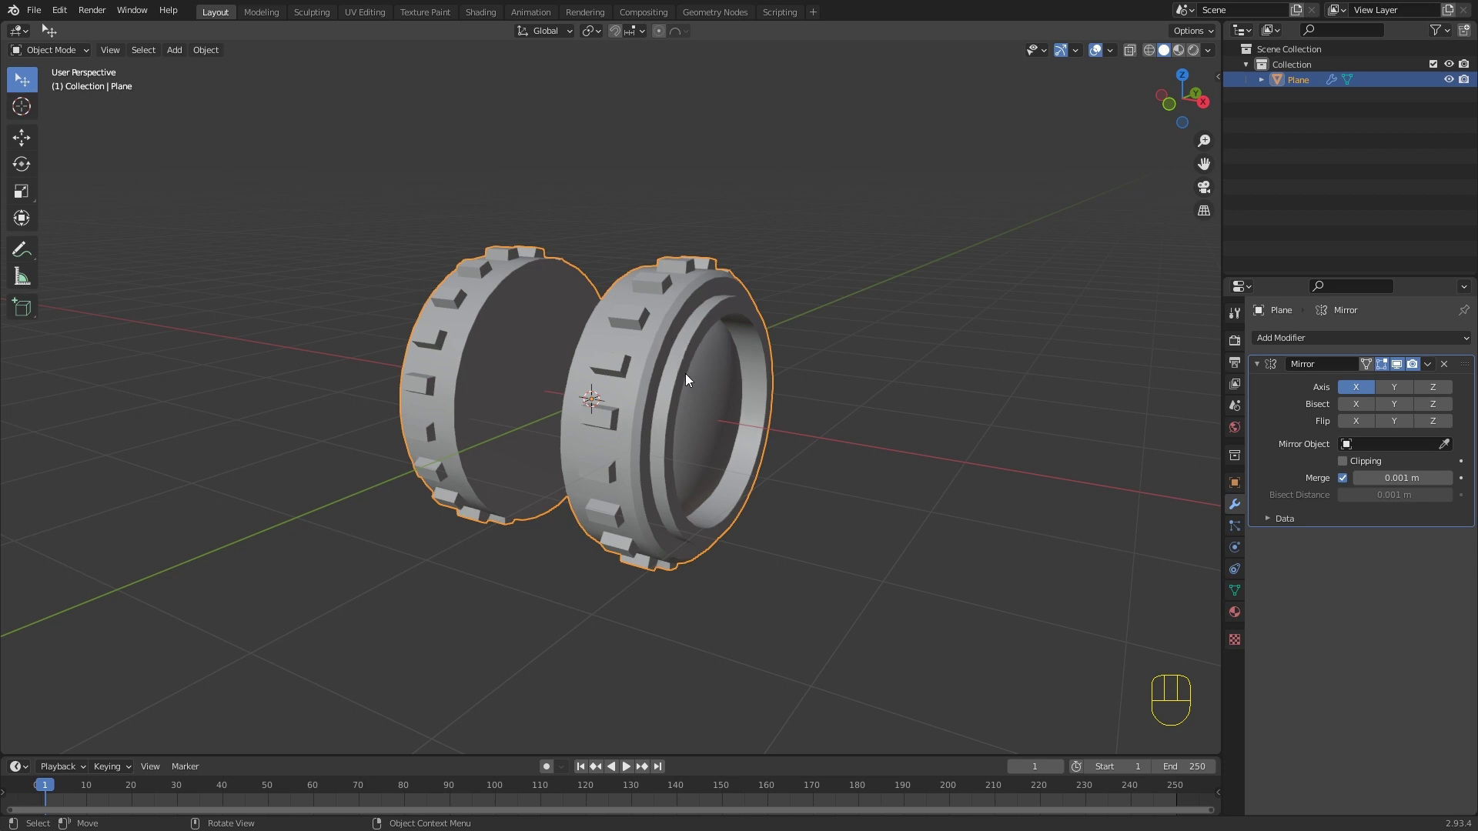
key(shift+a)
drag(722, 413, 757, 432)
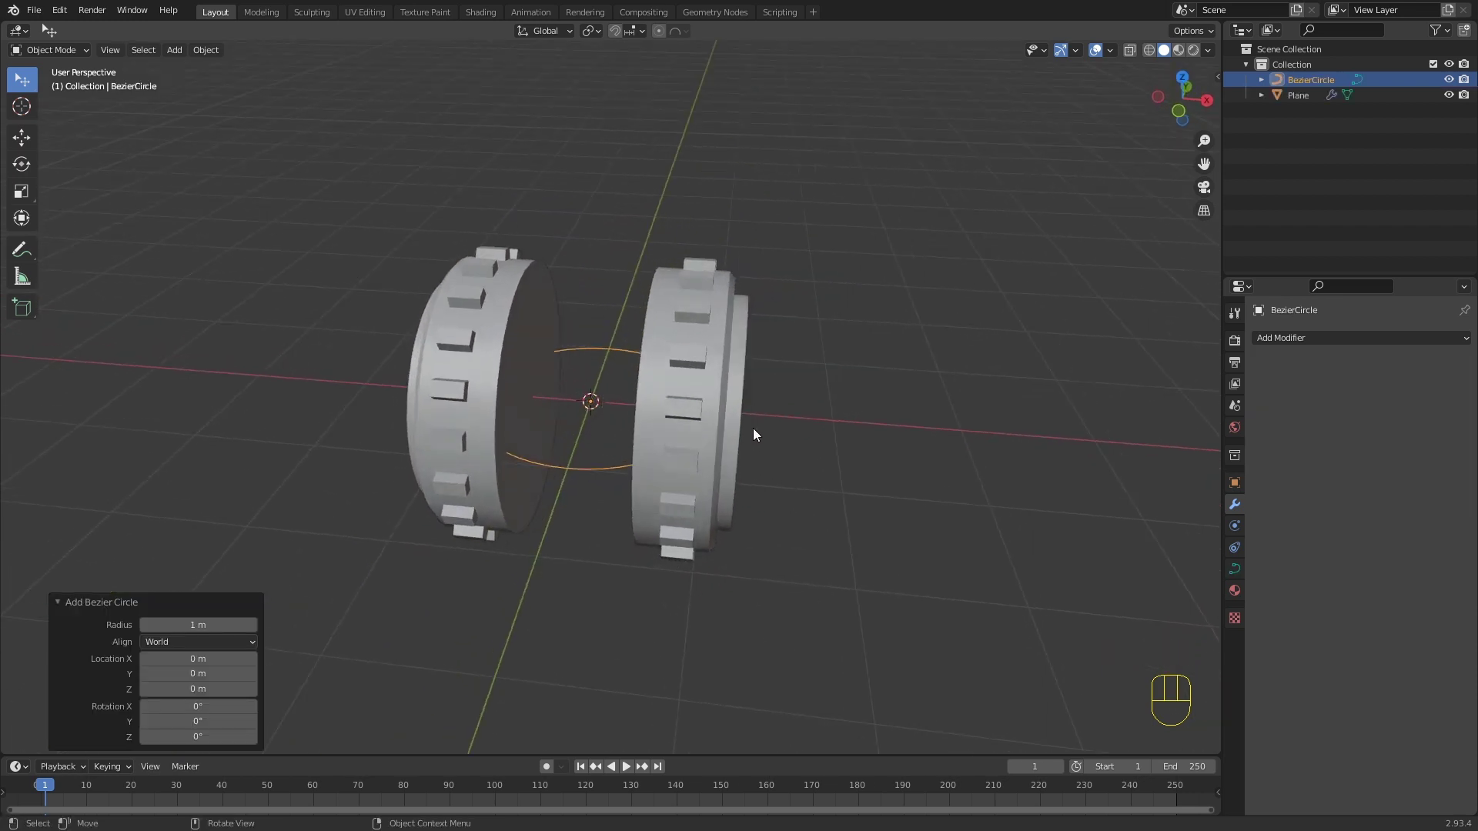
key(KP_1)
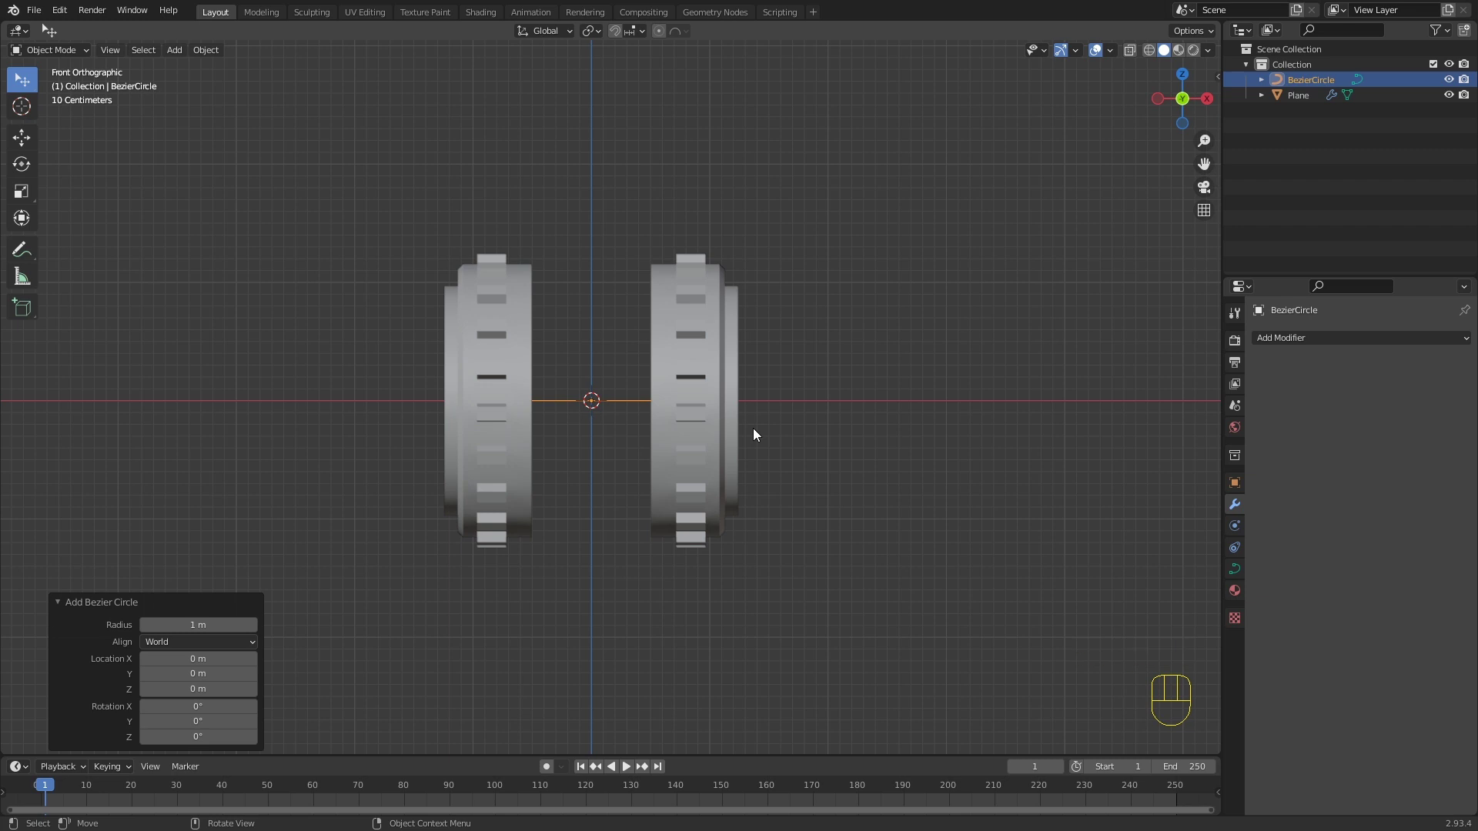
Step: Rotate the circle 90° about Y and select it in the right side view
key(r)
key(y)
key(9)
key(0)
key(Return)
key(KP_3)
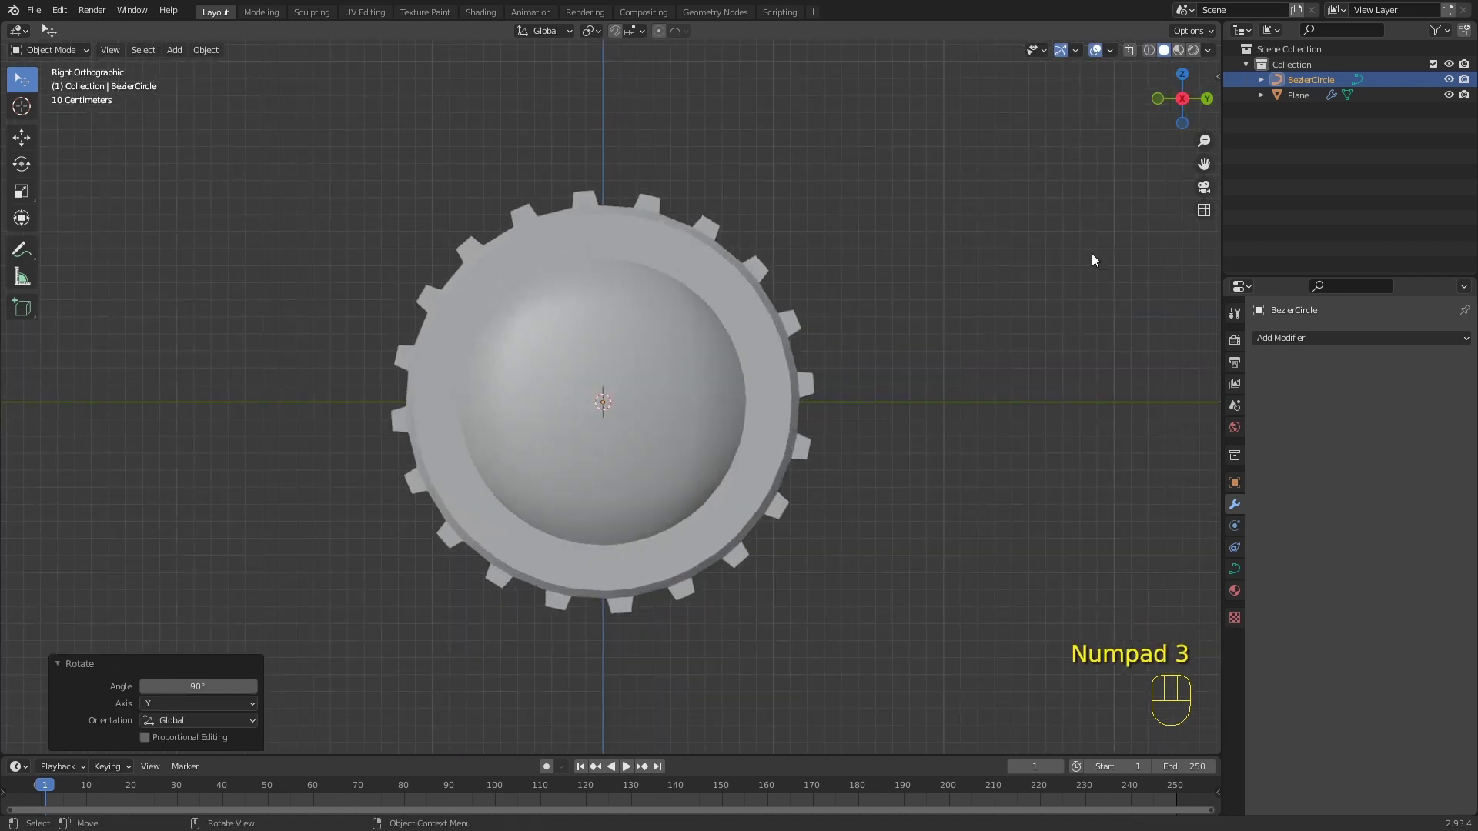
click(1137, 56)
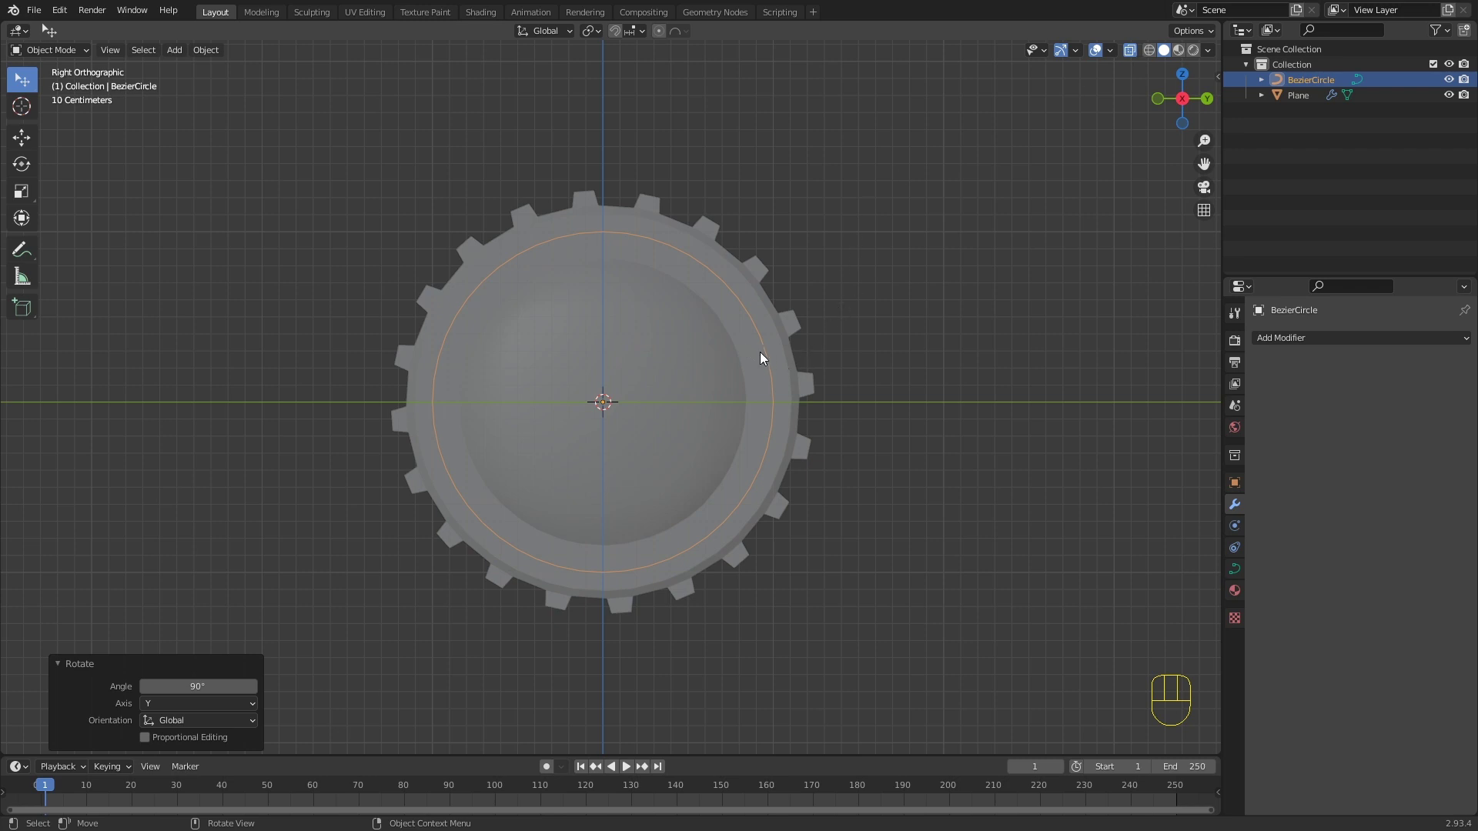
Step: With snapping on, push the circle's right control point 0.3 m outward and a point 0.3 m down
key(Tab)
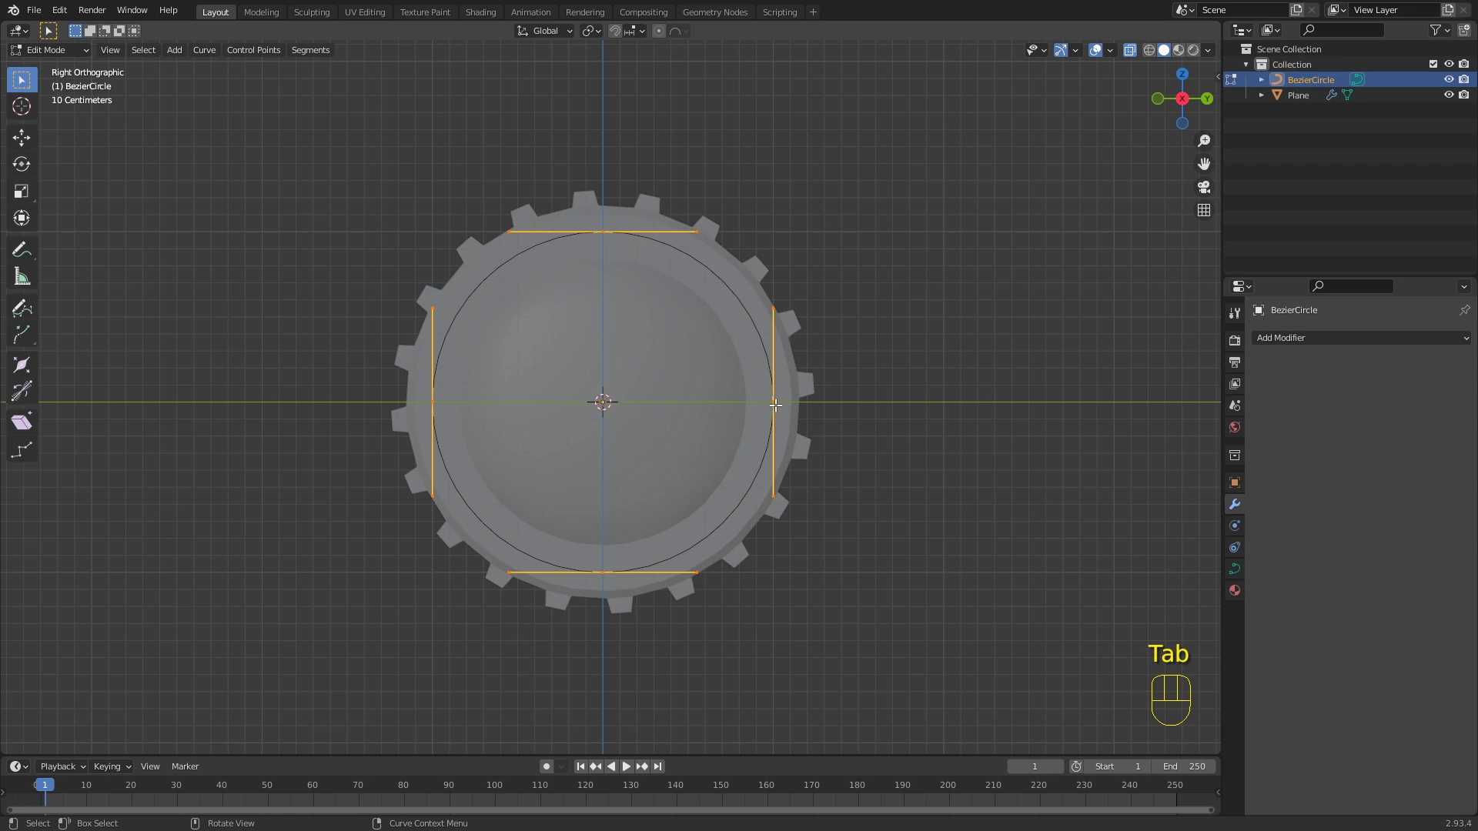
click(777, 401)
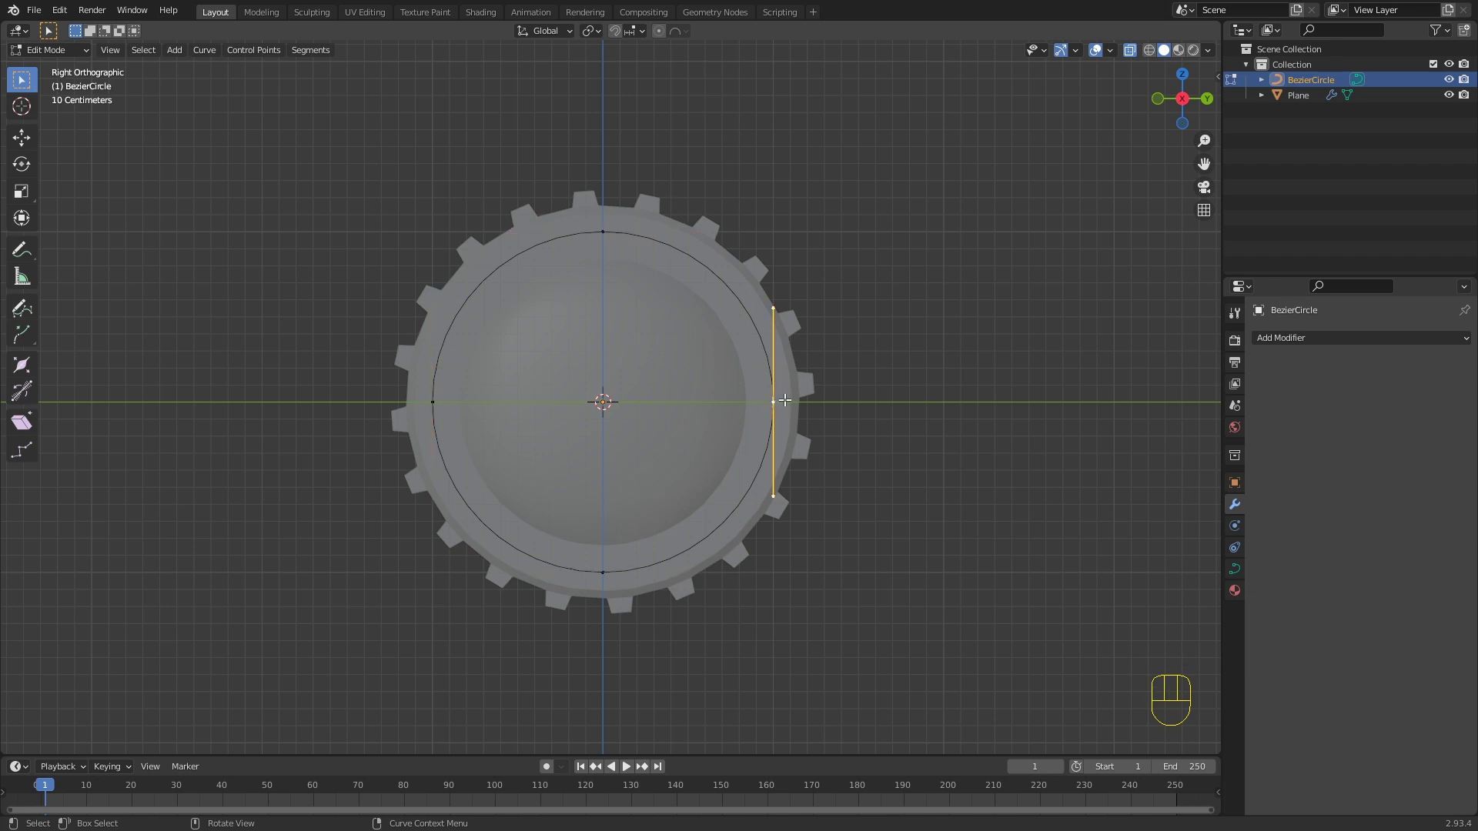
click(620, 37)
drag(636, 38, 749, 279)
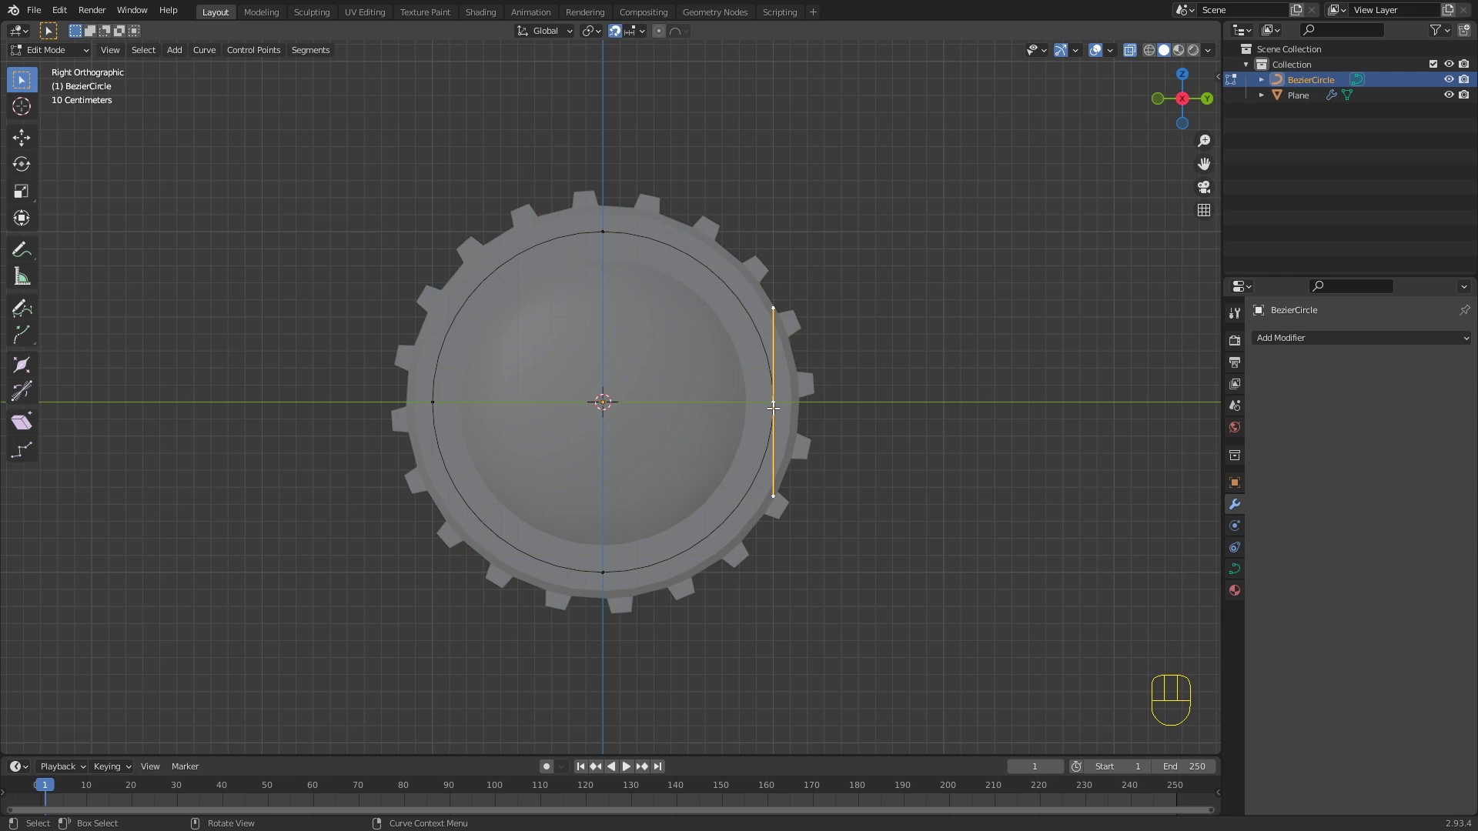
key(g)
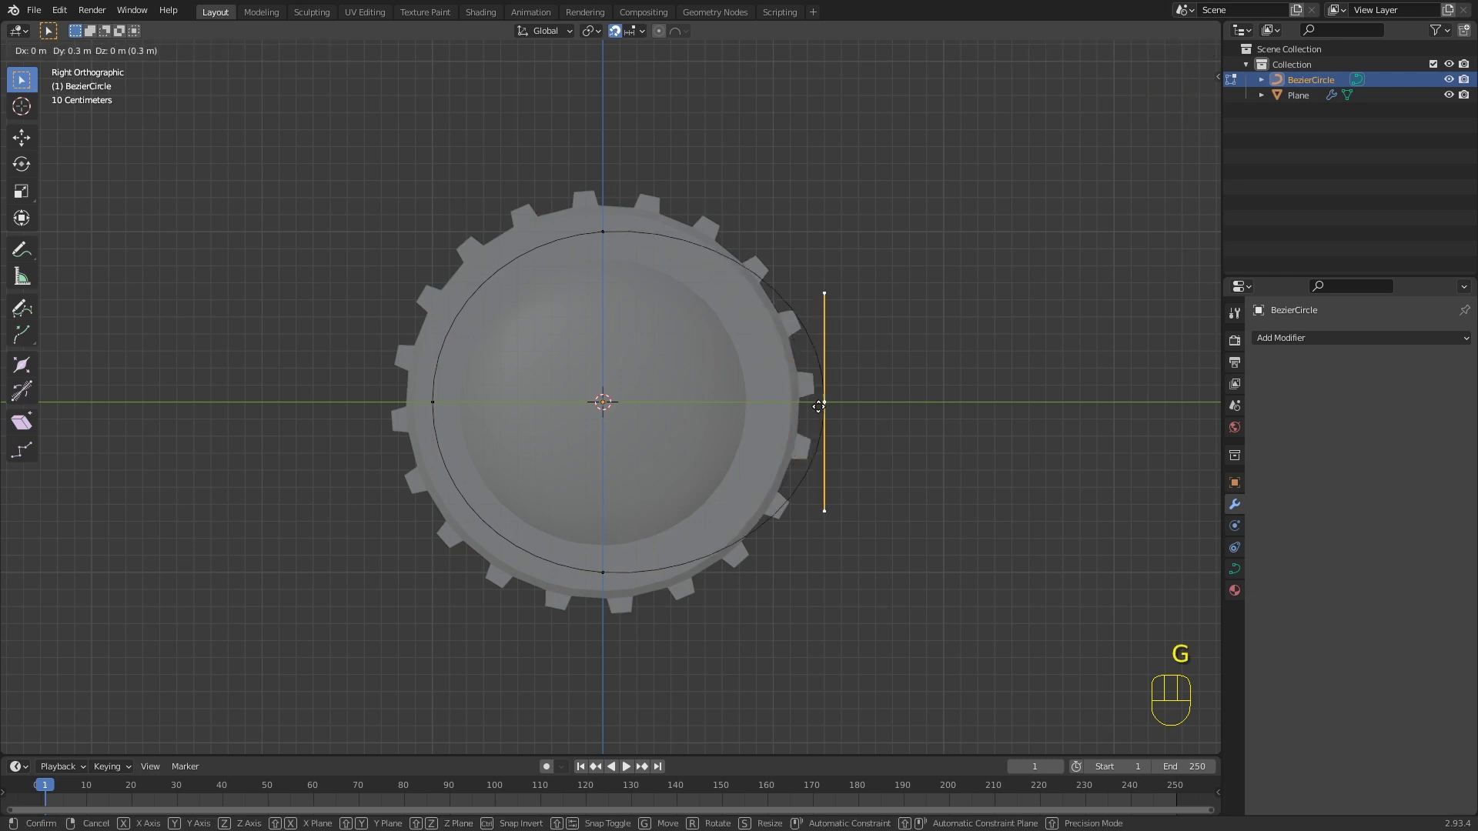
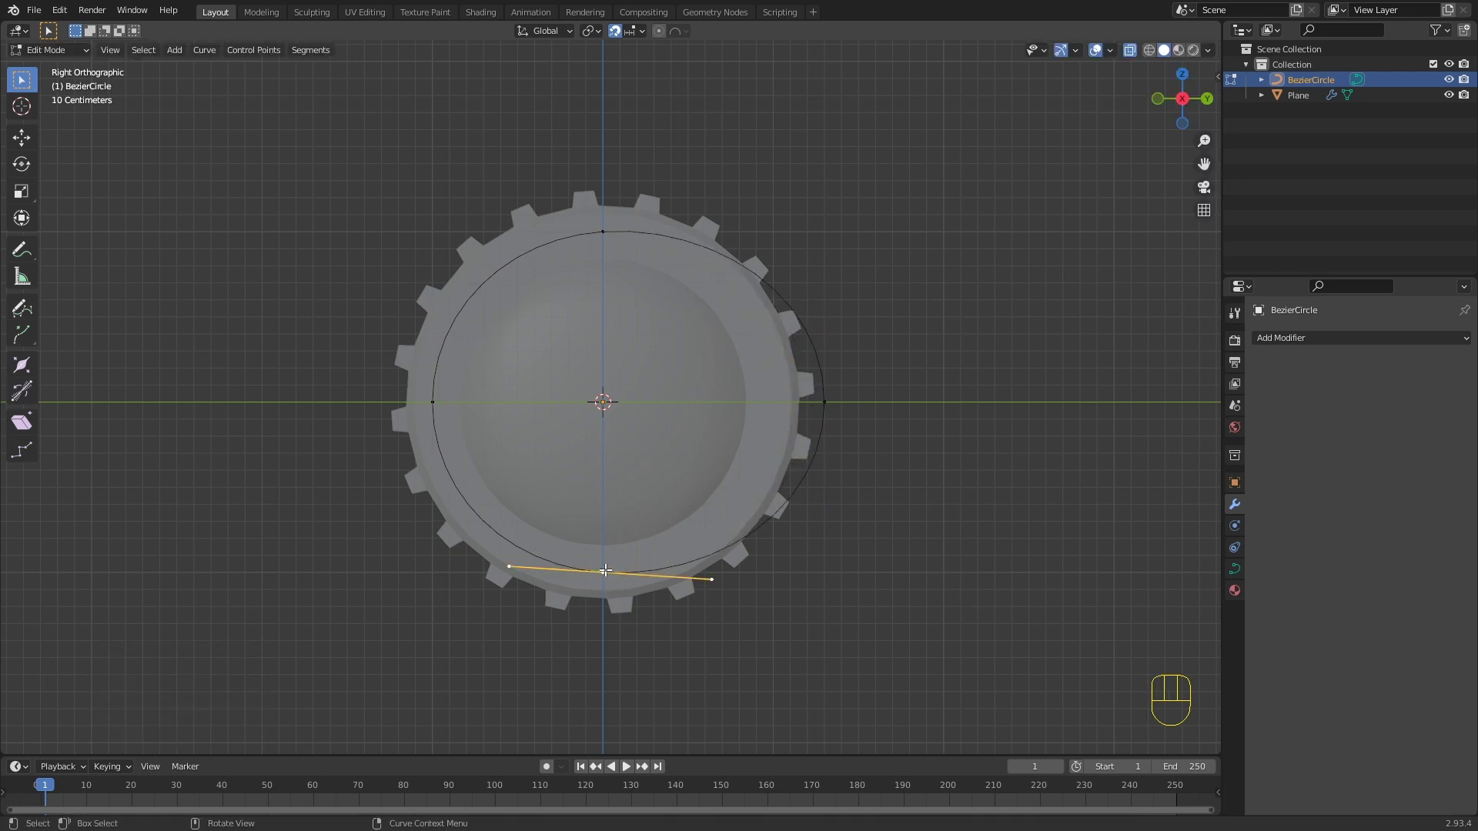
key(g)
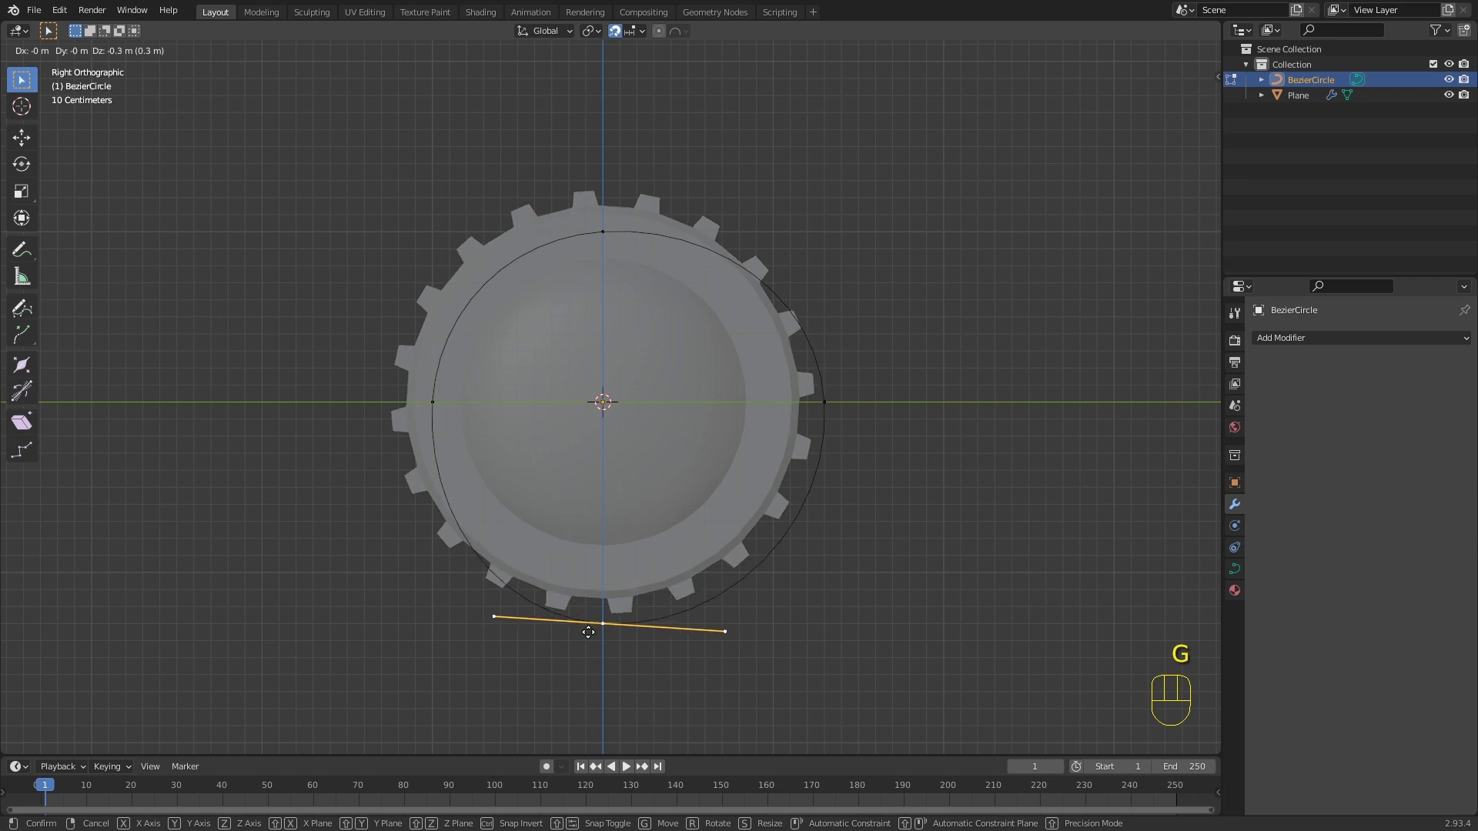
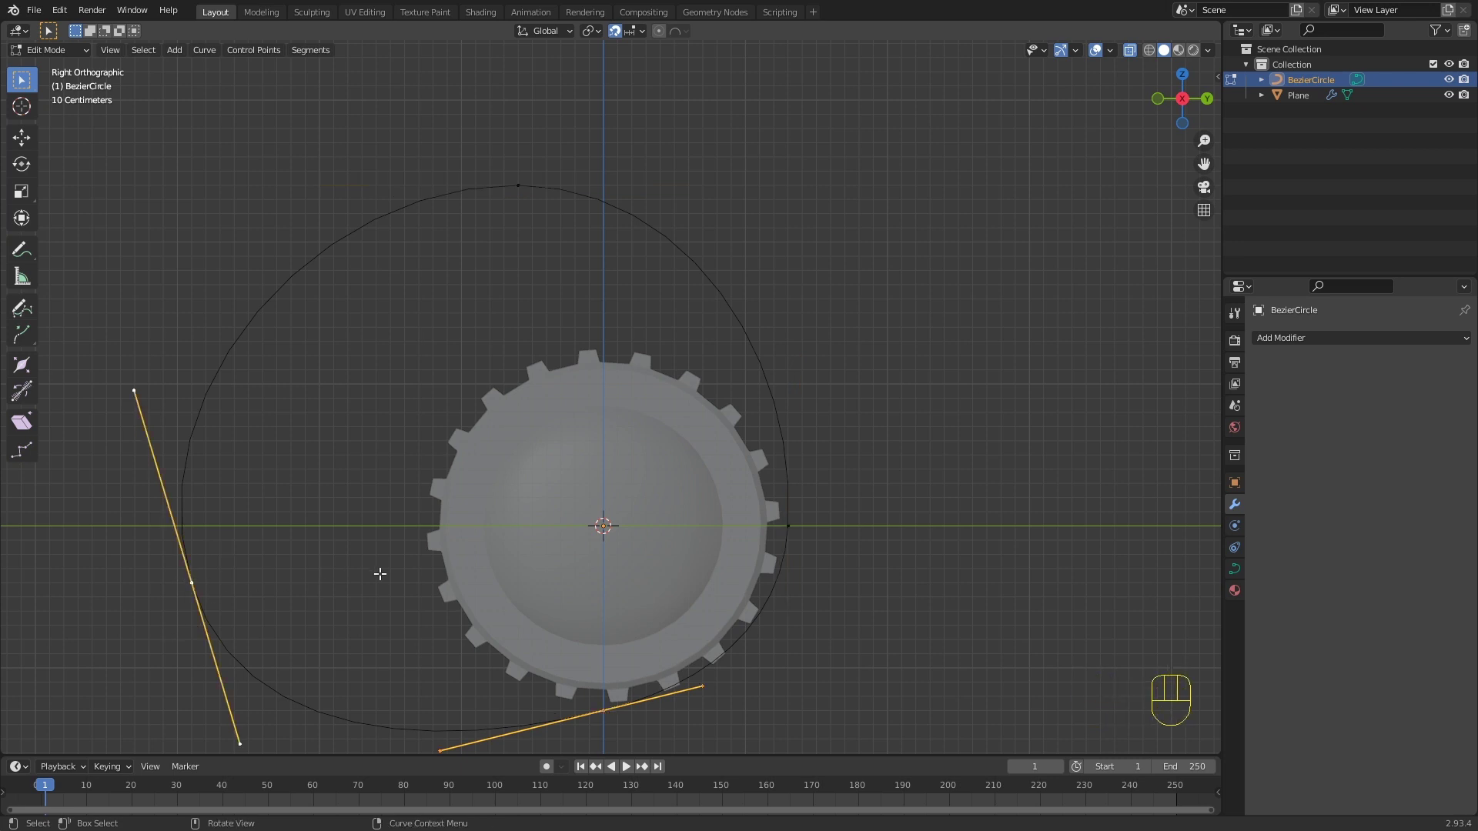
Step: Subdivide a curve segment, stretch the outline above the wheel and tilt the left handle smooth
right_click(361, 543)
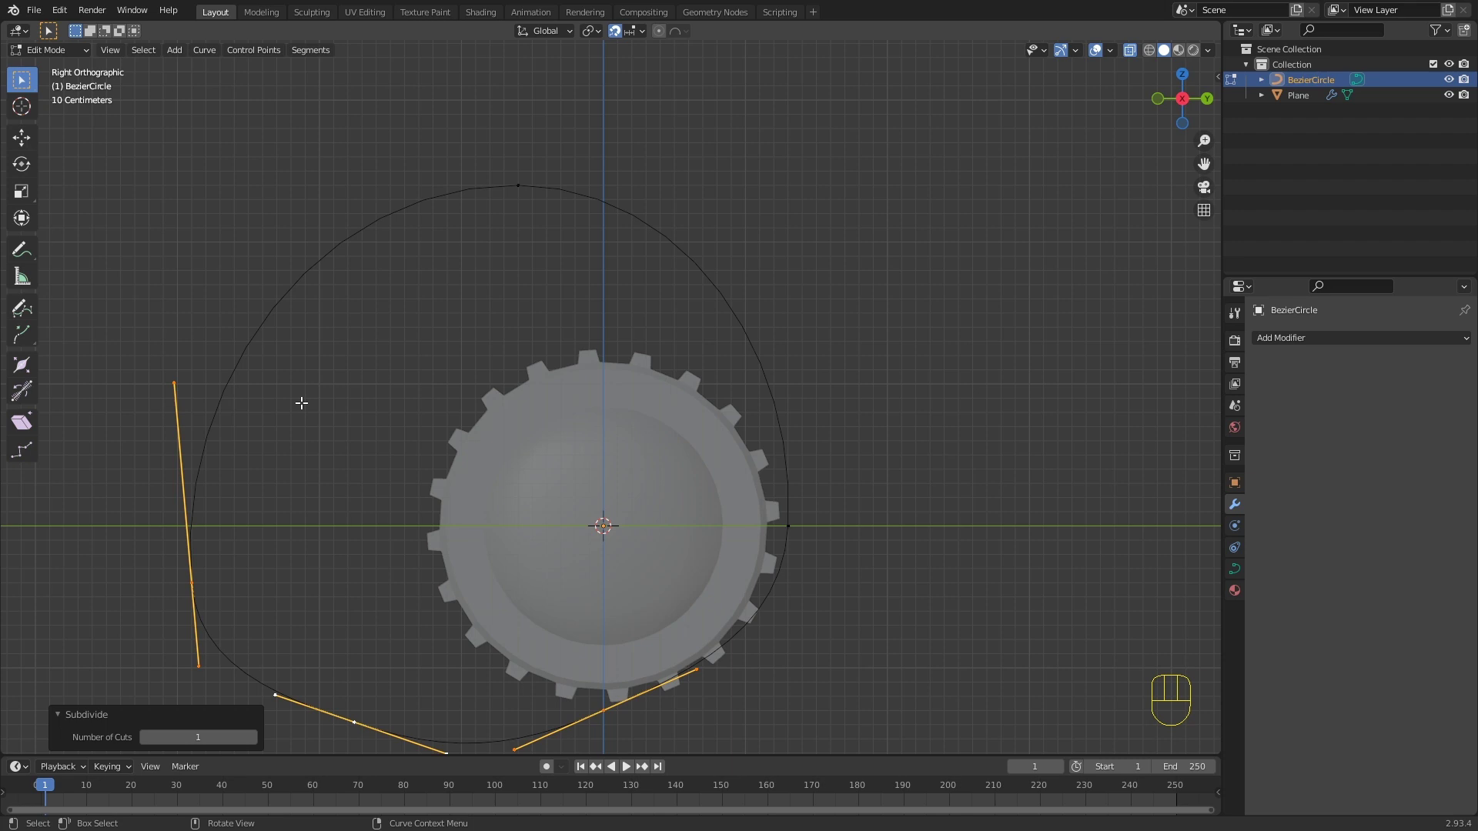
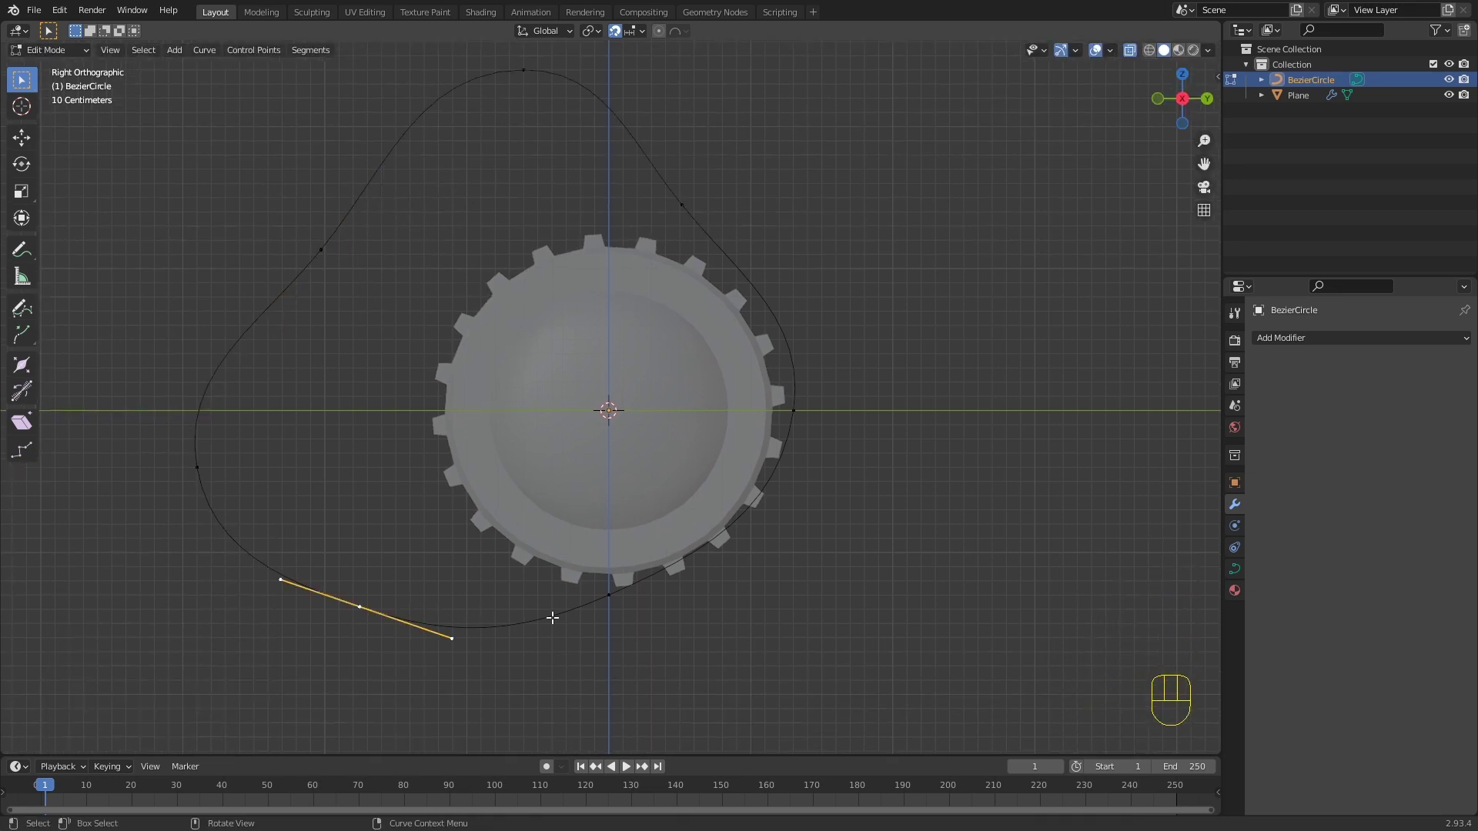
key(g)
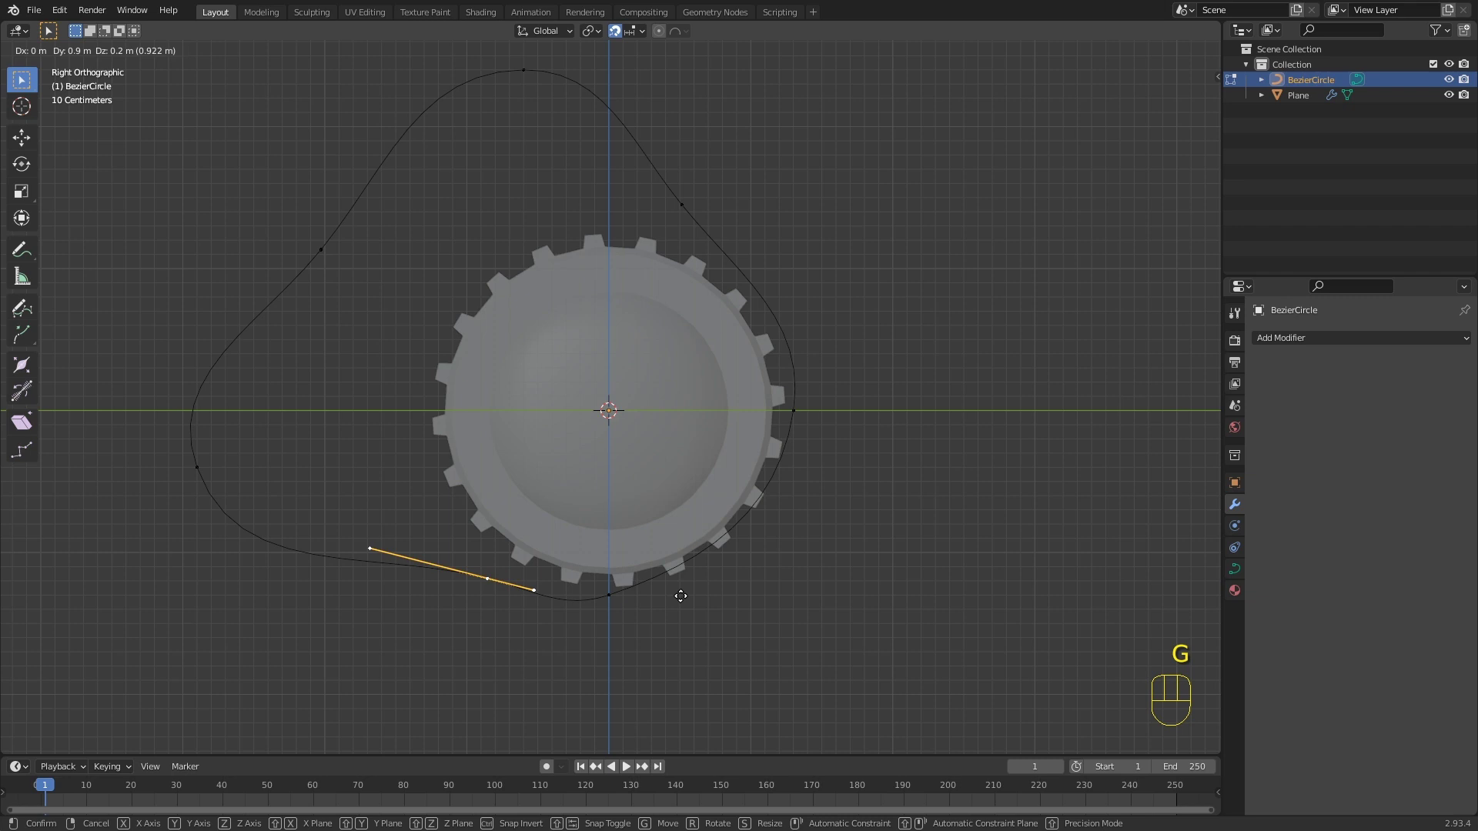
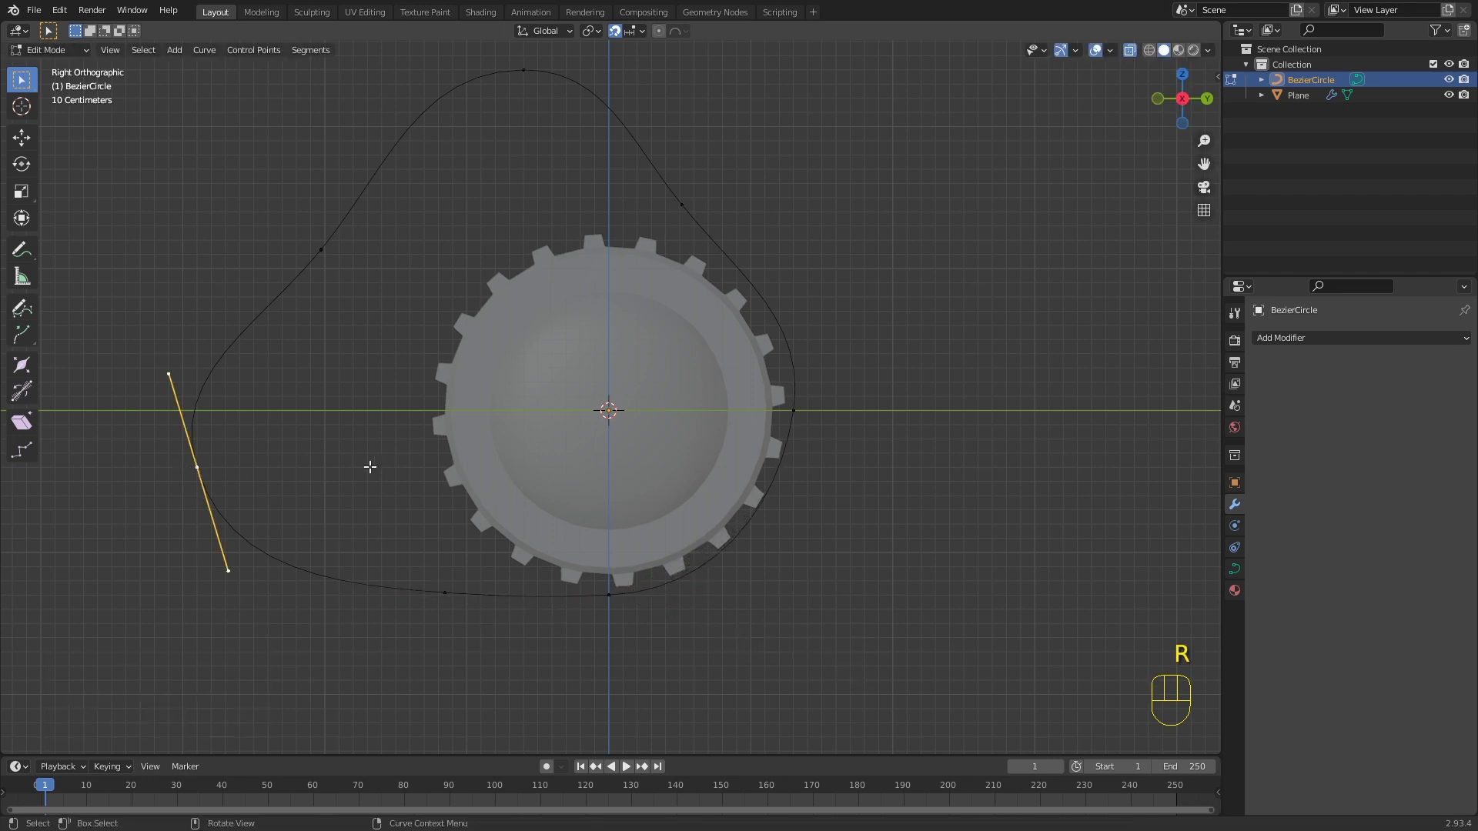
key(r)
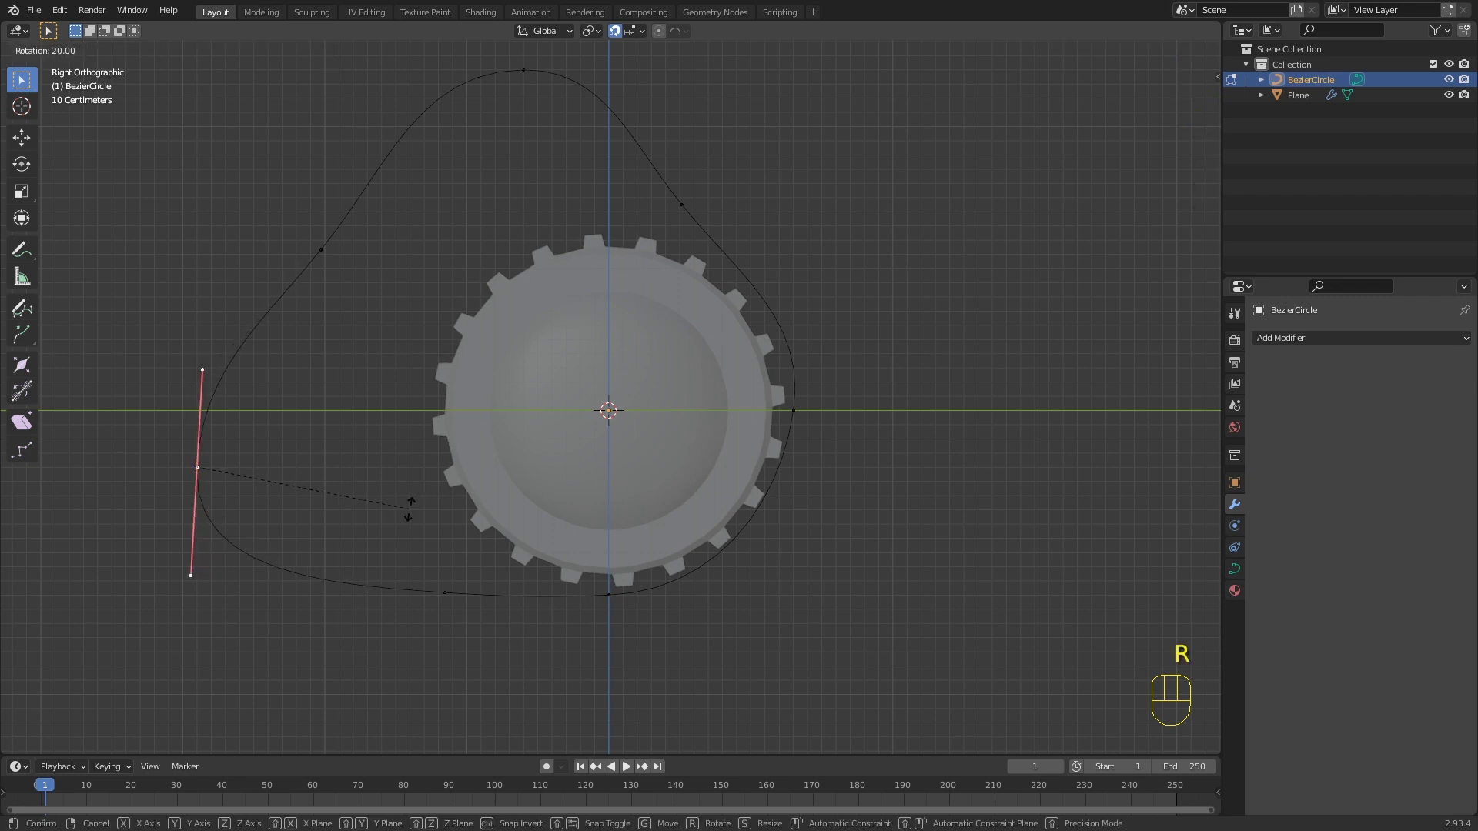
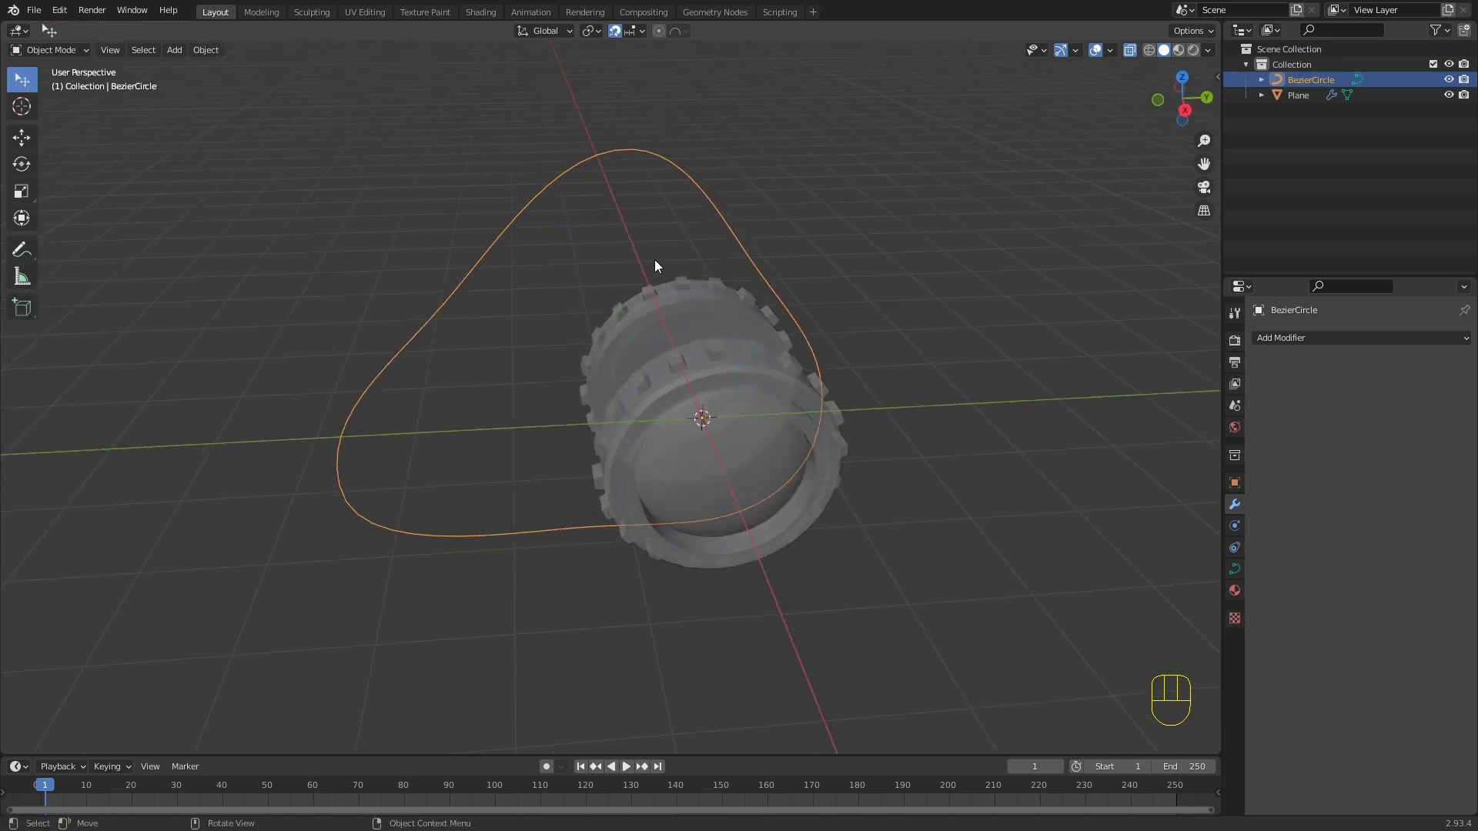
Step: Add a new plane and isolate it in local view, orbiting and zooming in on it
key(shift+a)
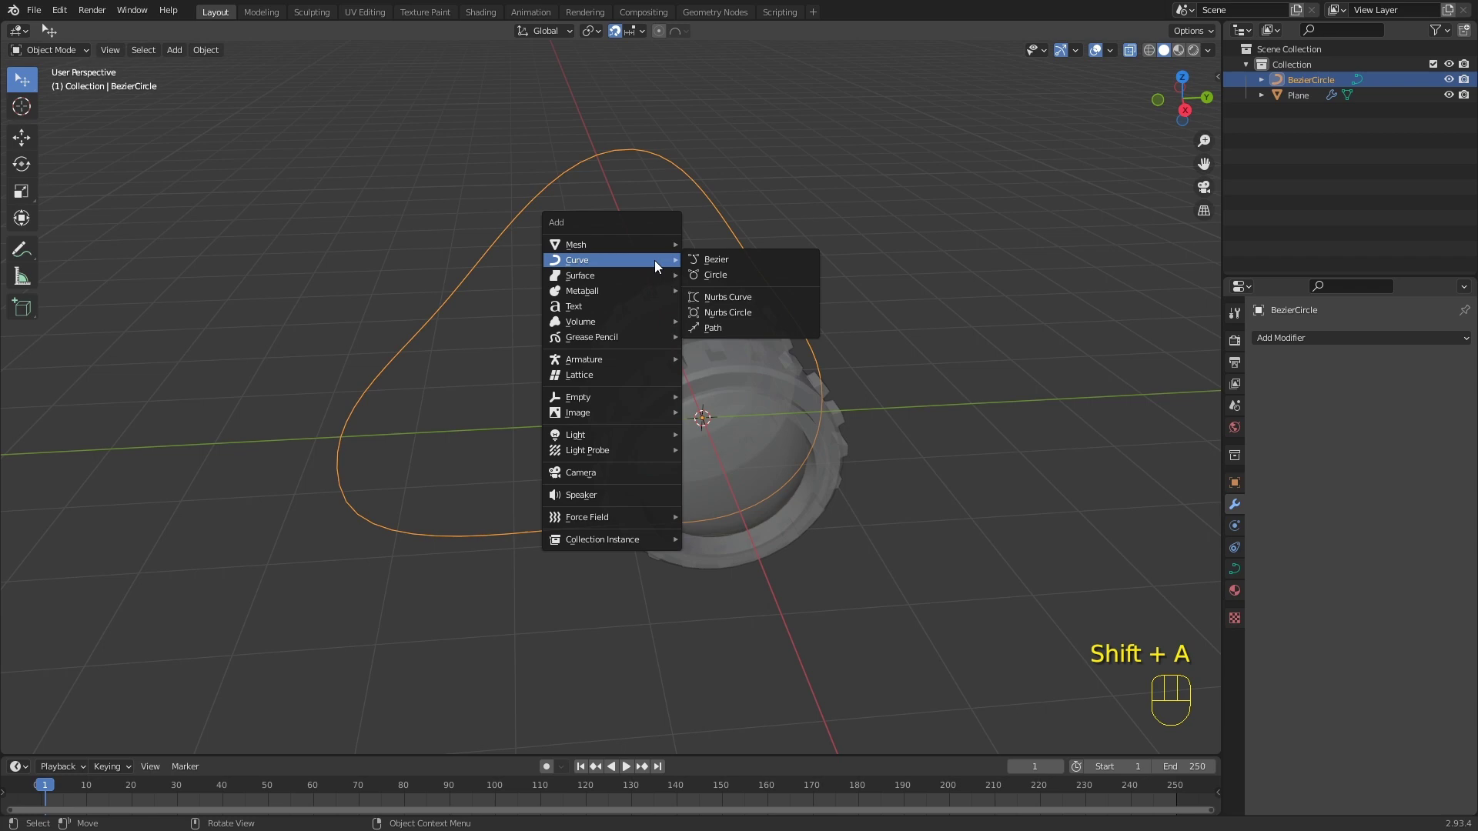
drag(640, 297, 678, 309)
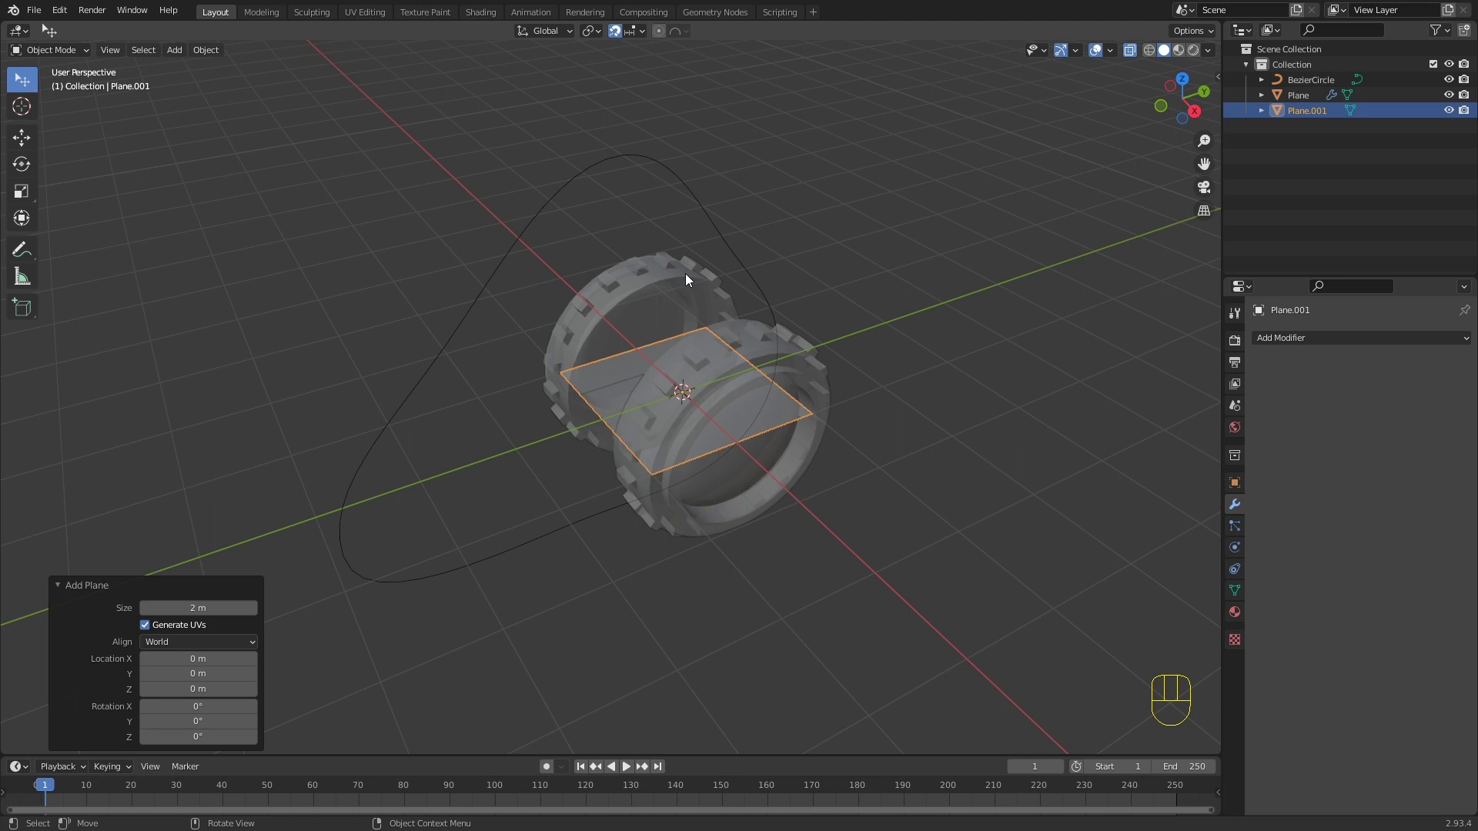
key(KP_Divide)
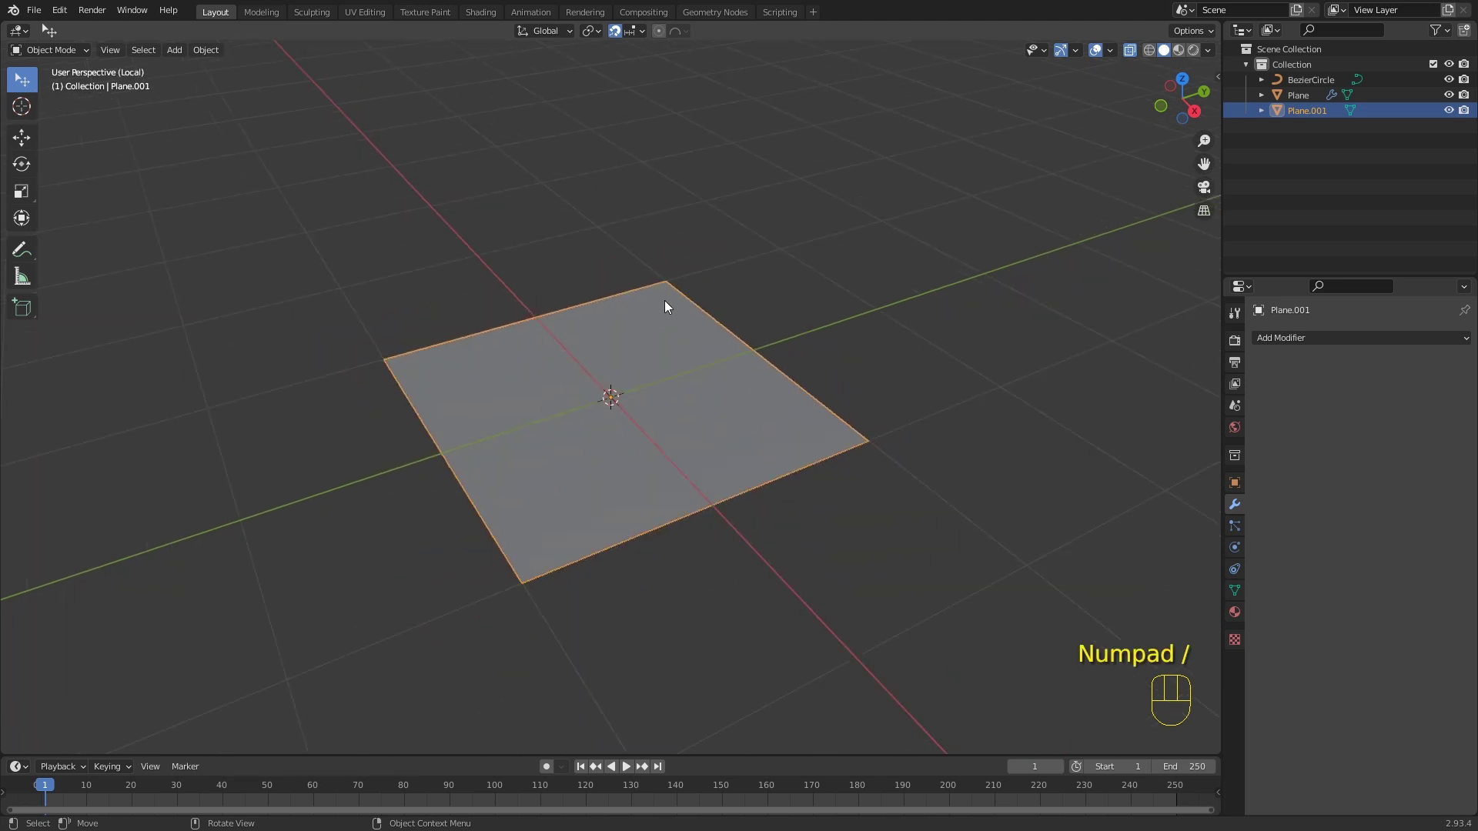
drag(686, 318, 721, 341)
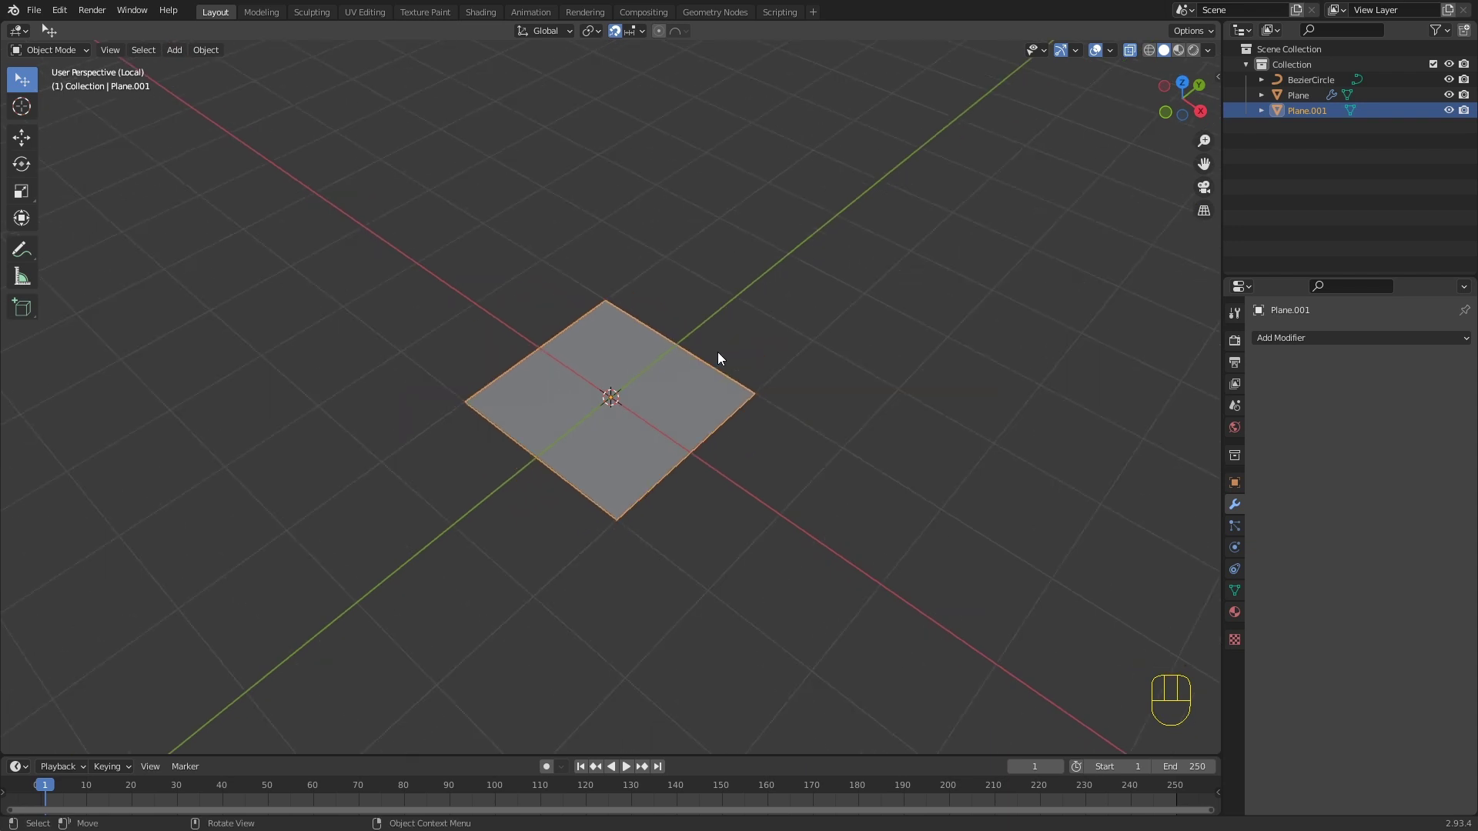
drag(672, 394, 644, 360)
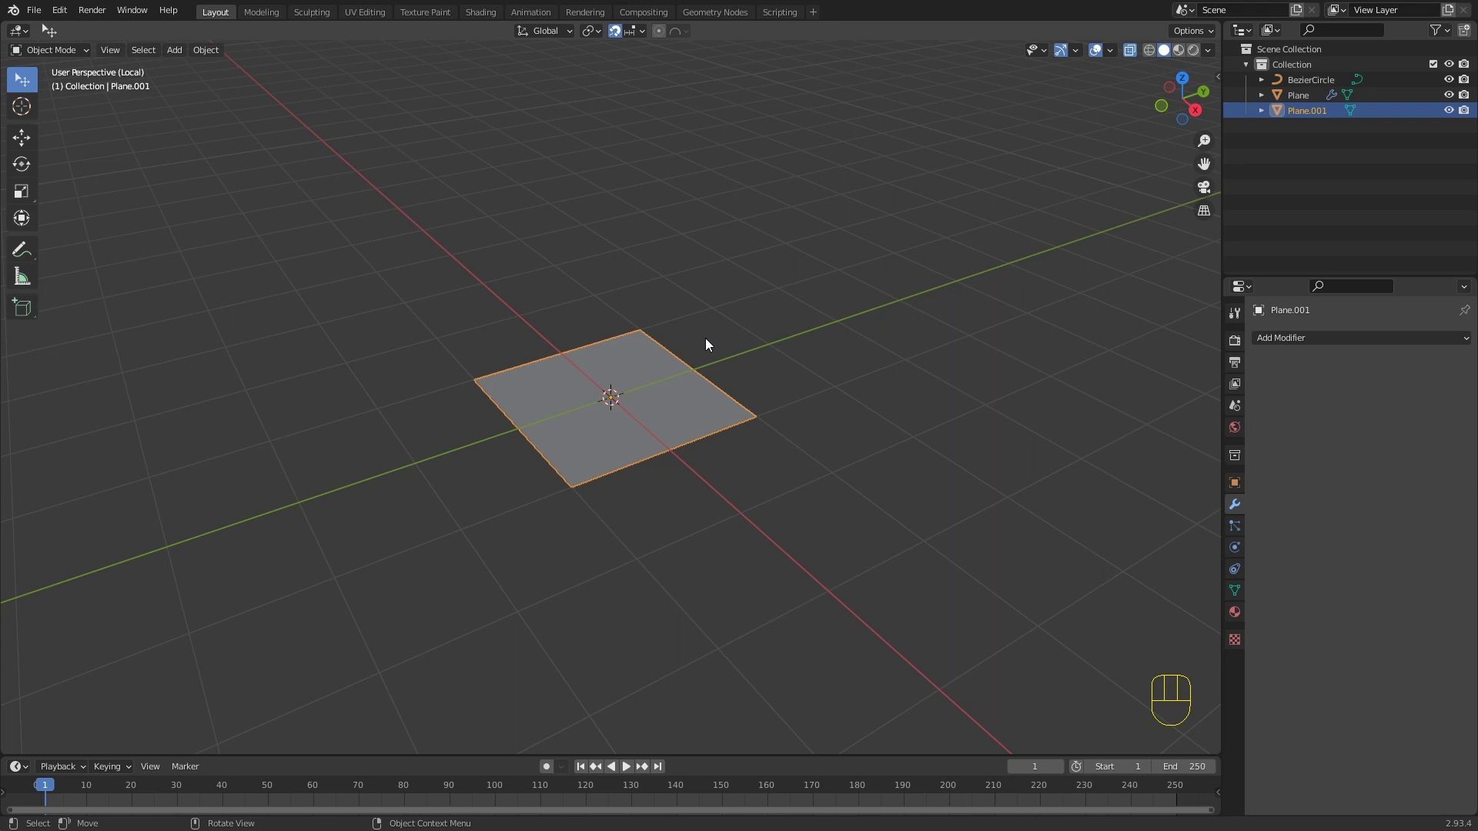
key(KP_Divide)
key(KP_Divide)
key(KP_Divide)
key(KP_Divide)
key(KP_Divide)
key(KP_Divide)
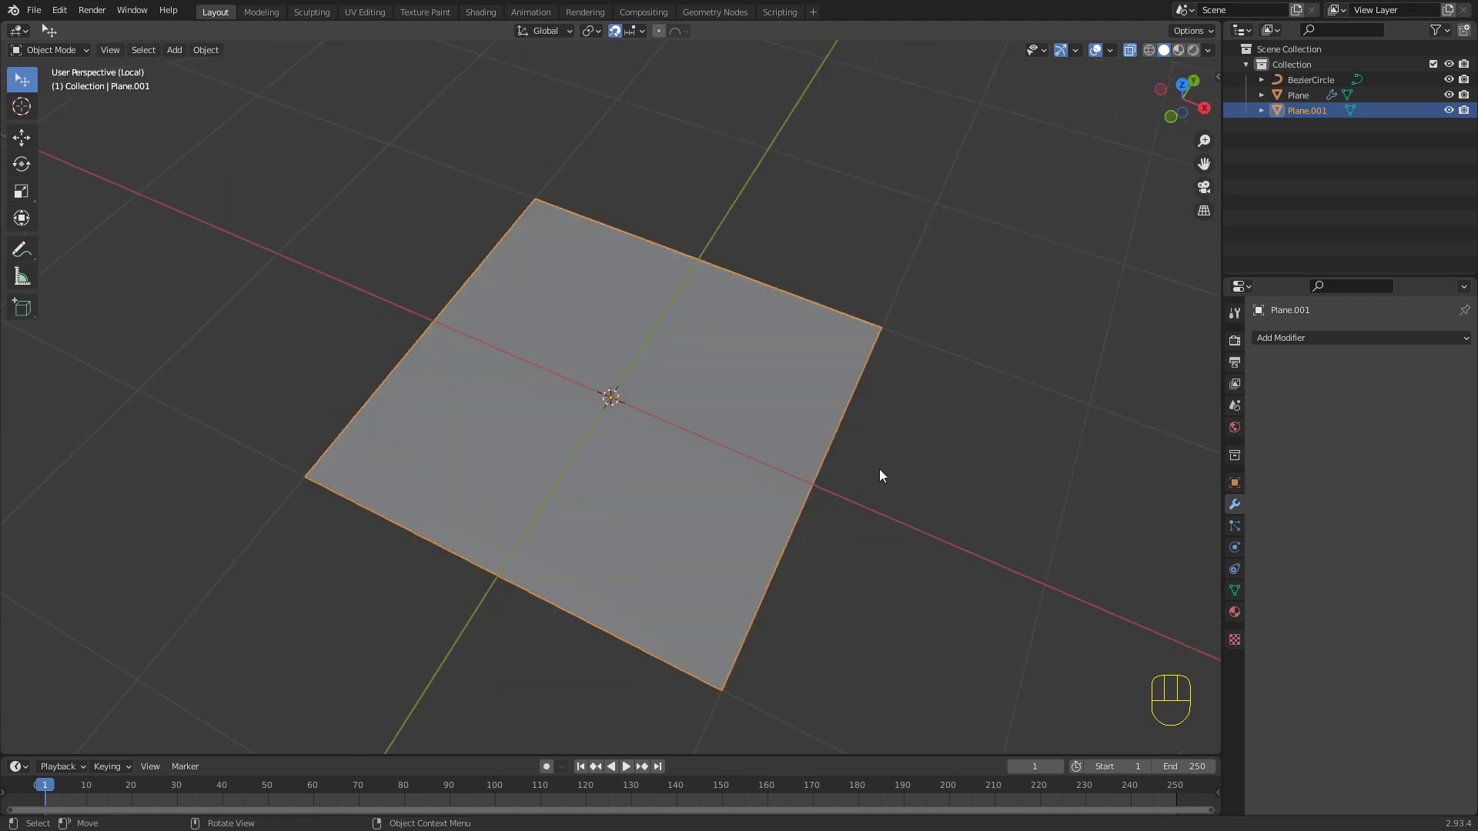
Step: Shrink the plane to a small square, enable Mirror clipping and move it sideways from top view
key(Tab)
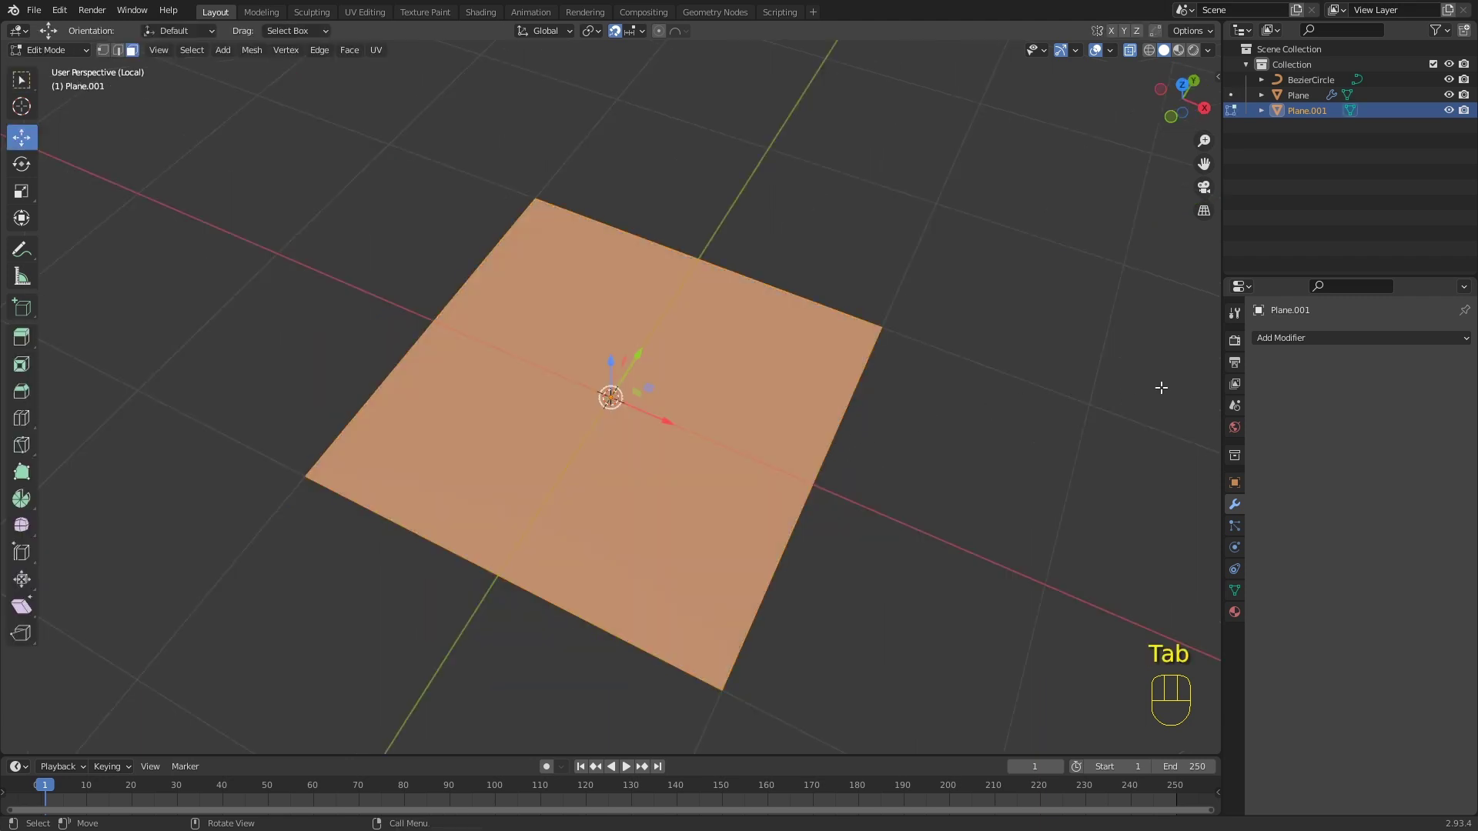
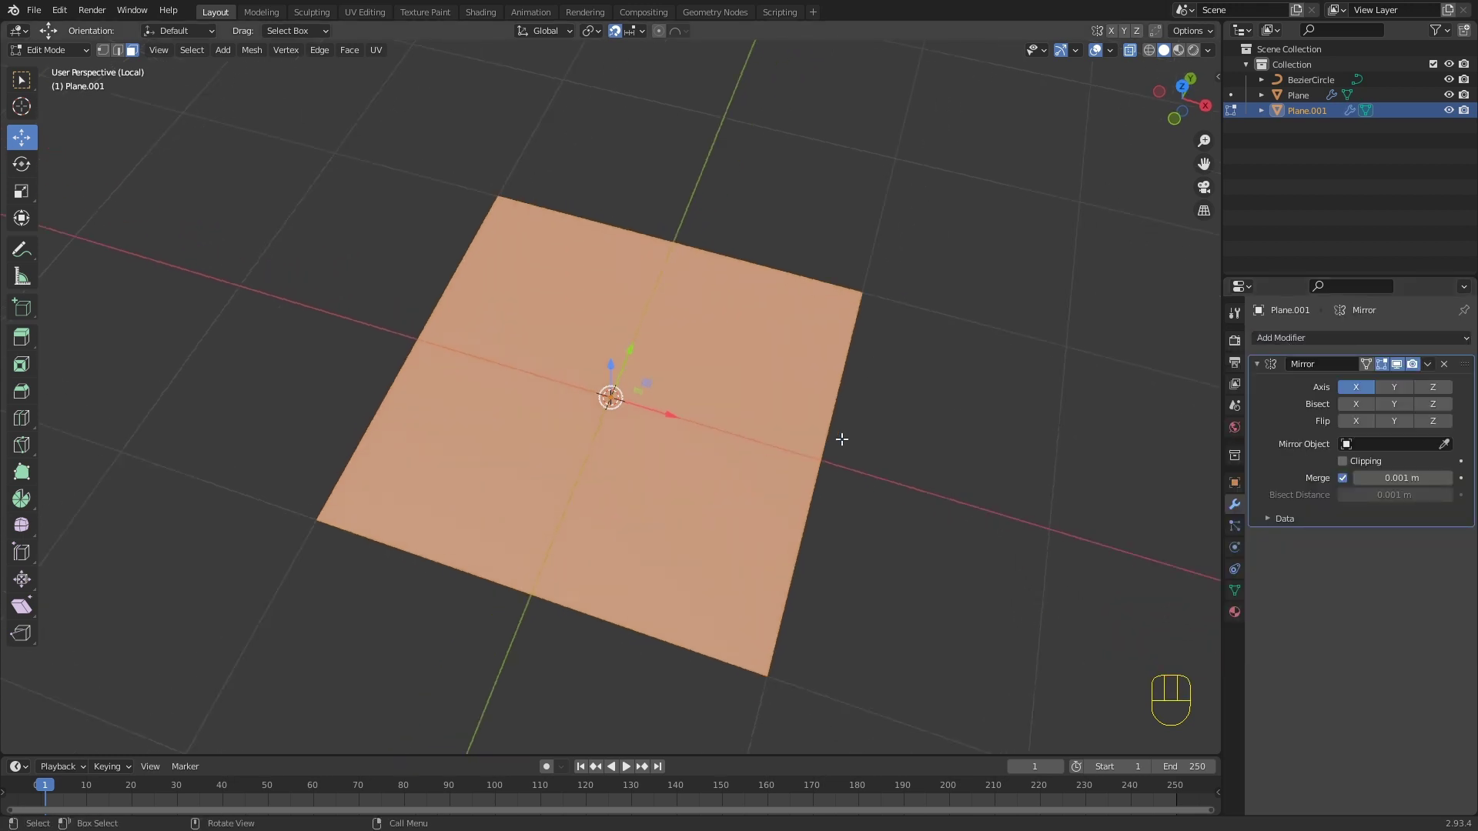
key(KP_7)
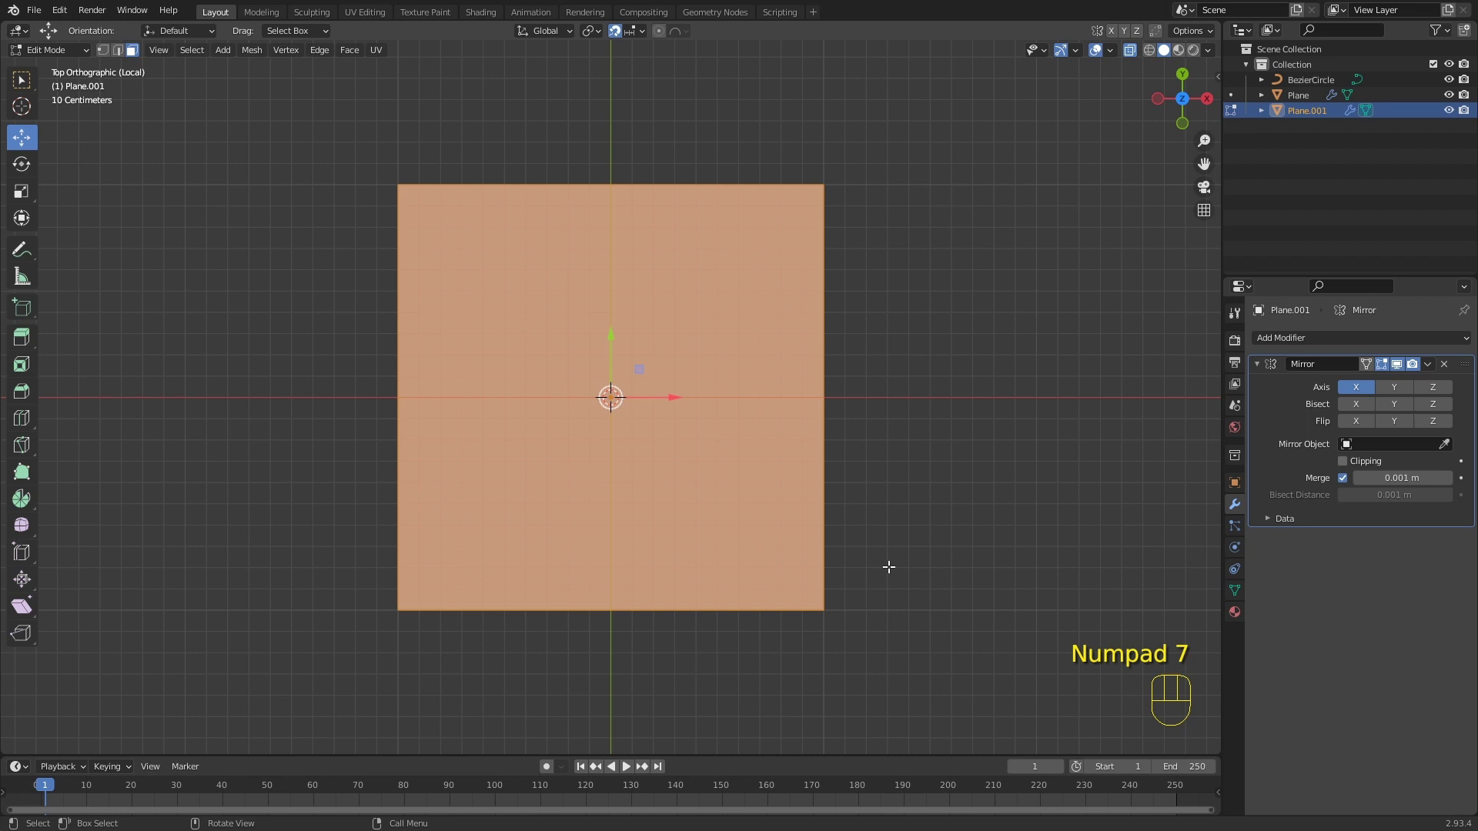
key(s)
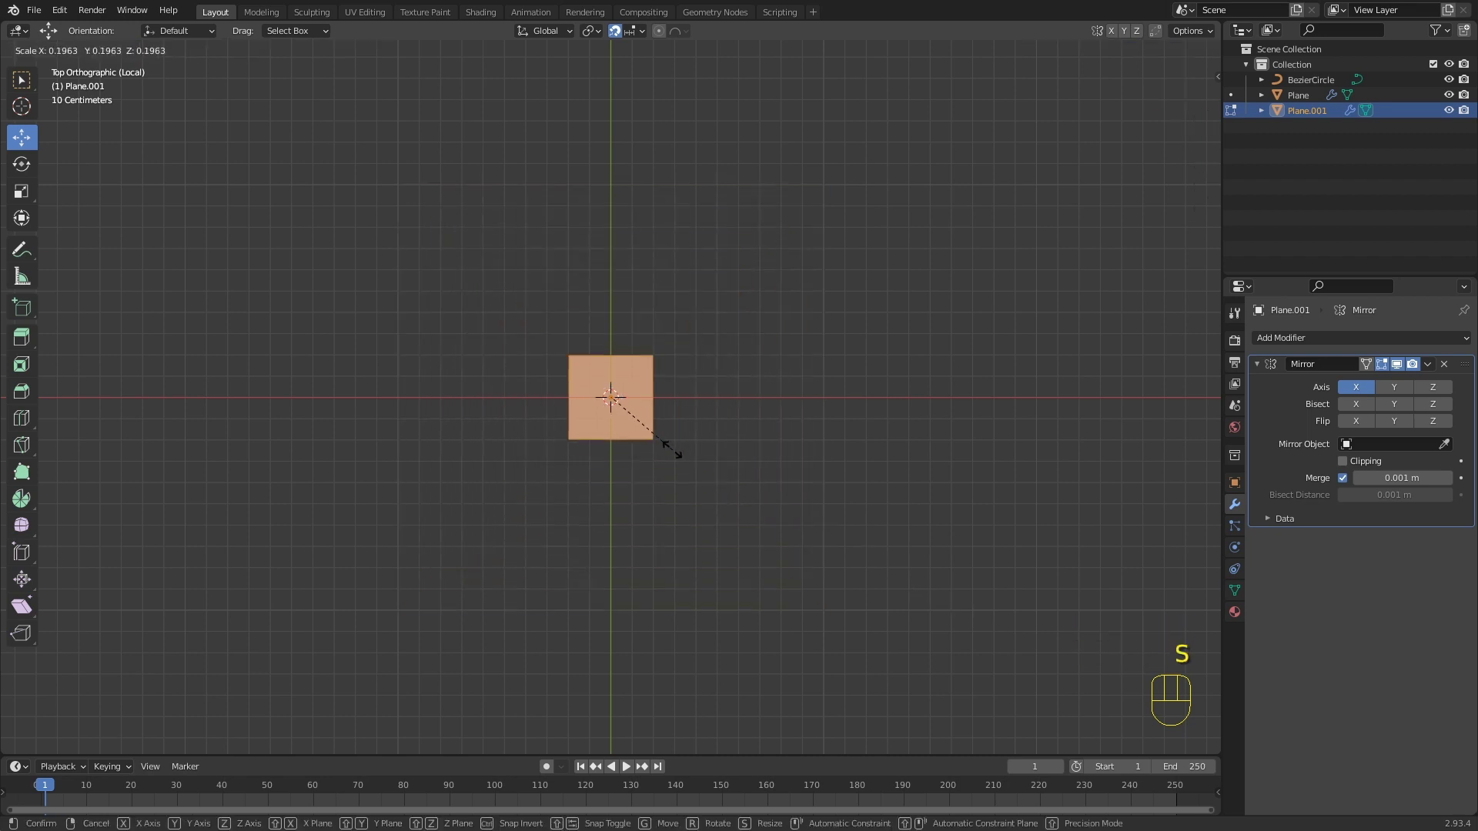
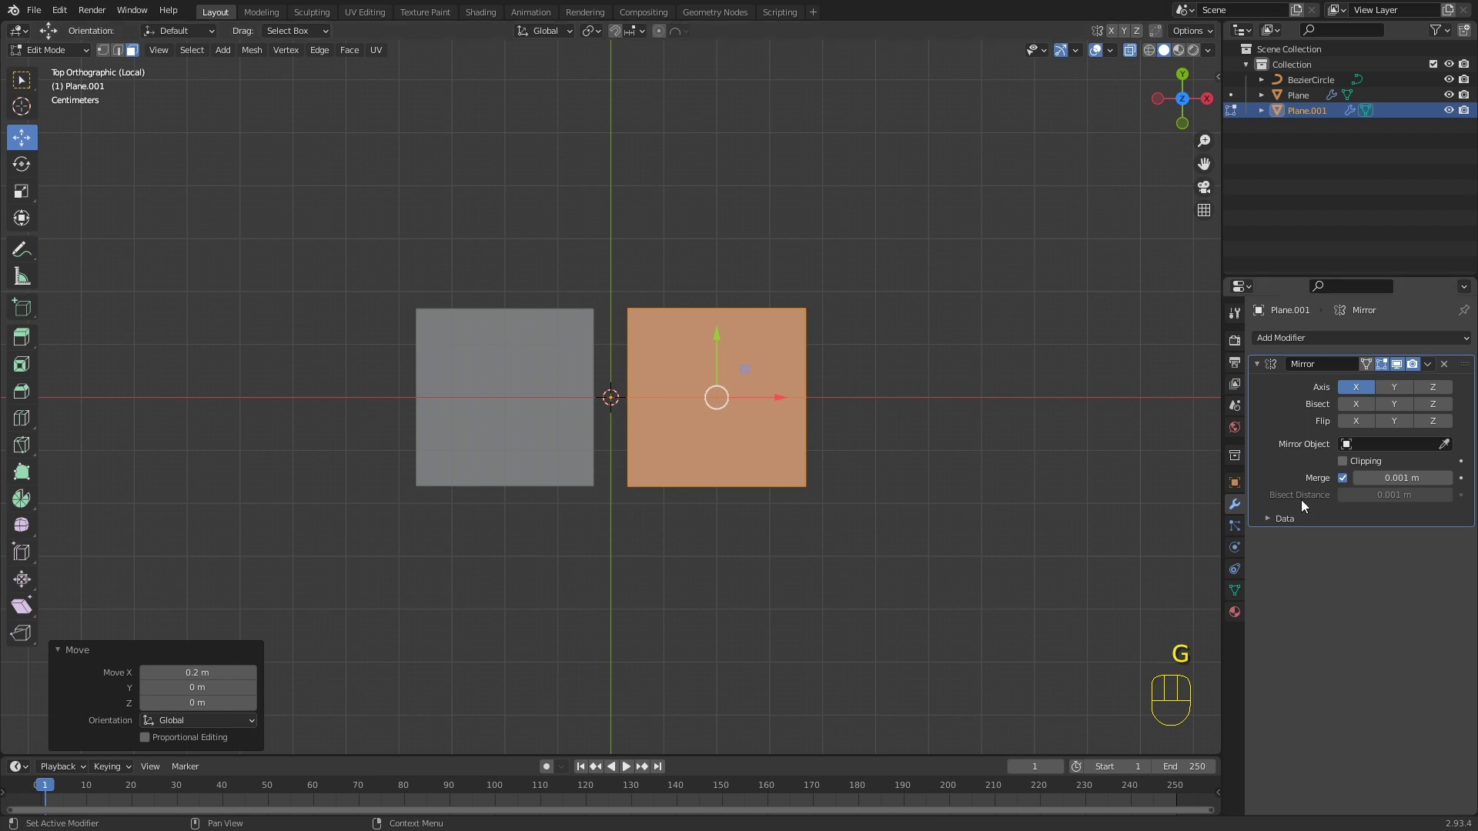
click(1360, 461)
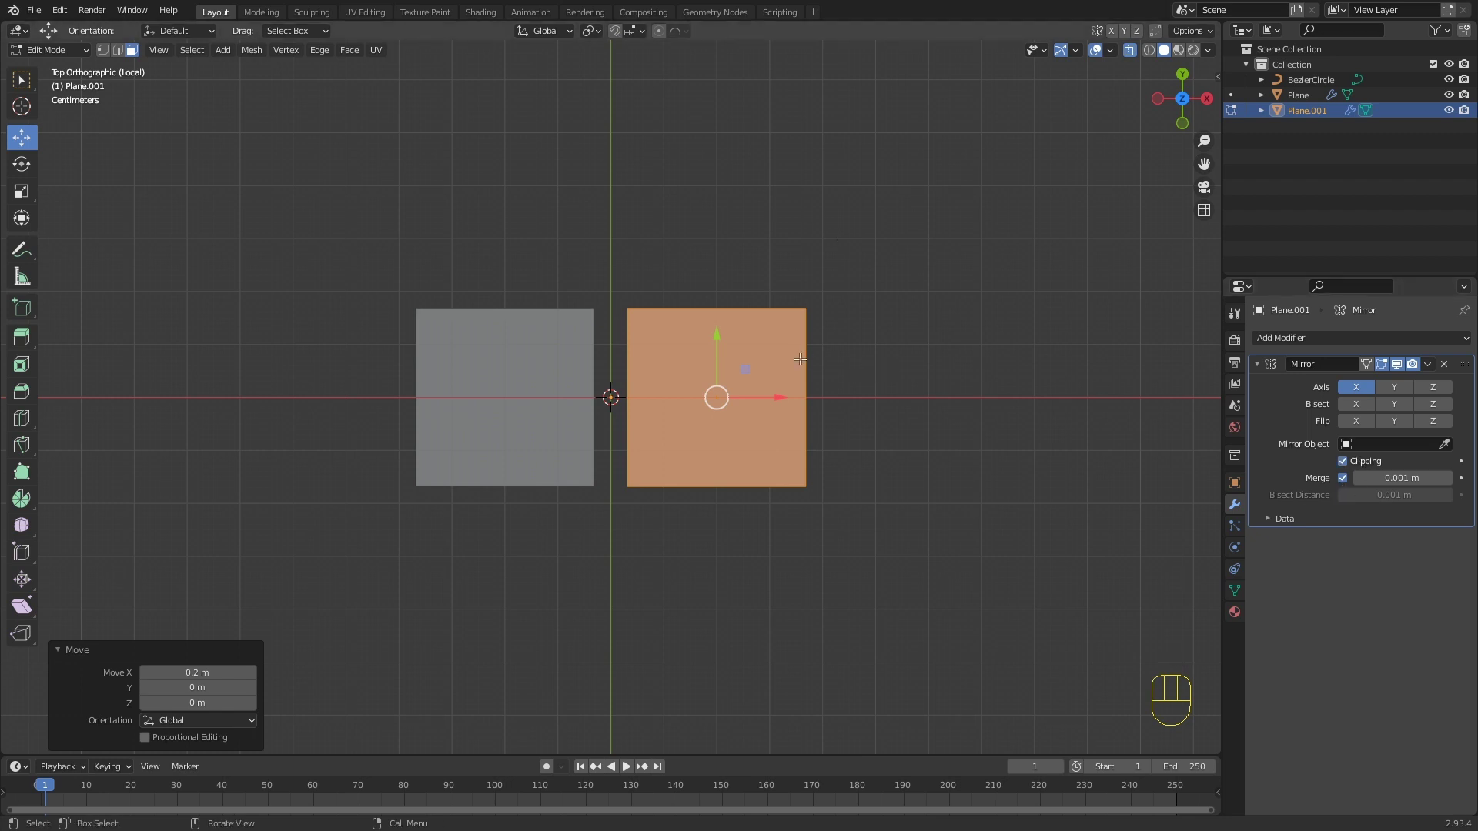
key(g)
click(756, 397)
key(g)
click(819, 414)
key(g)
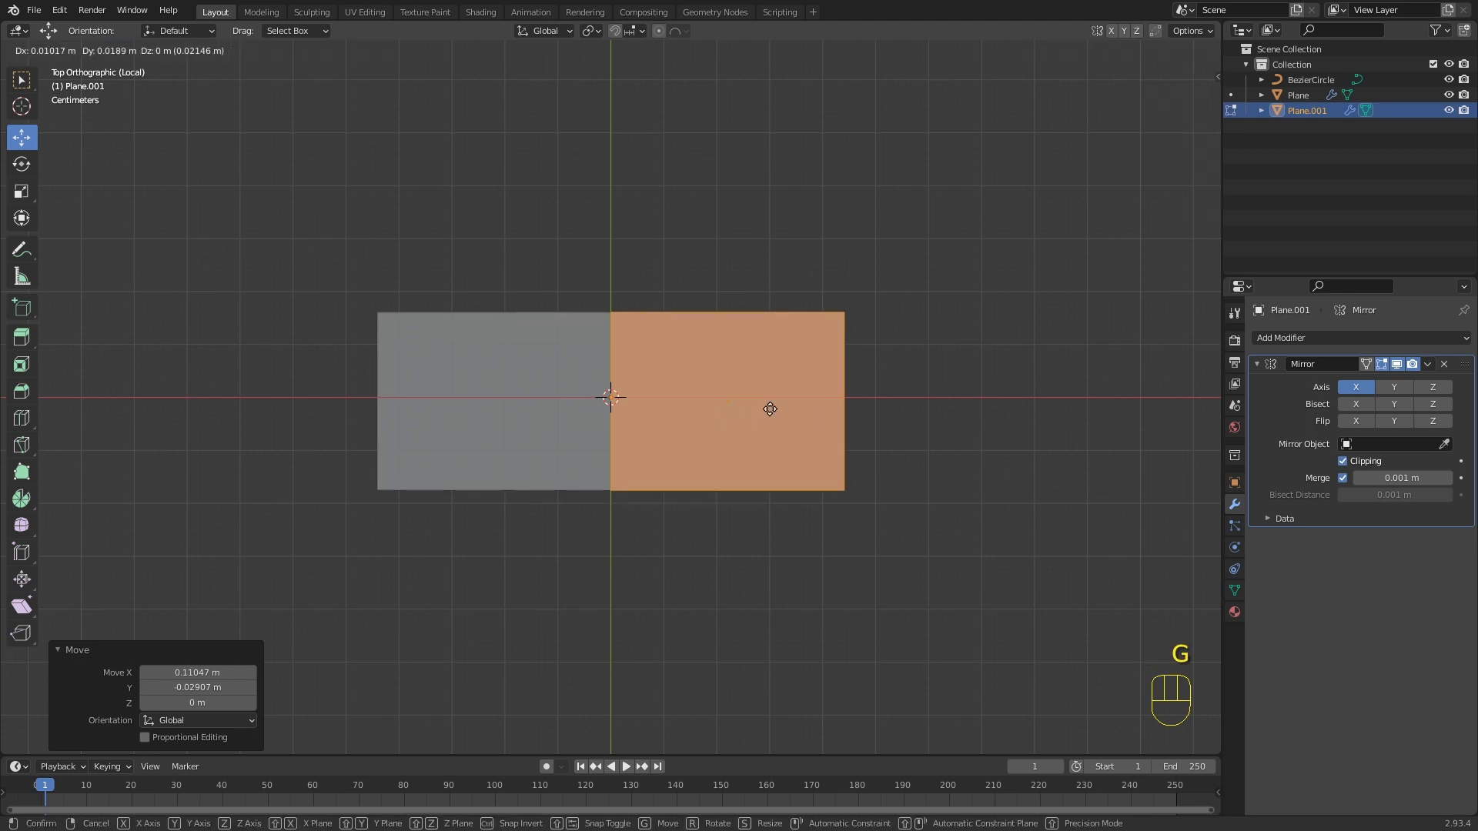
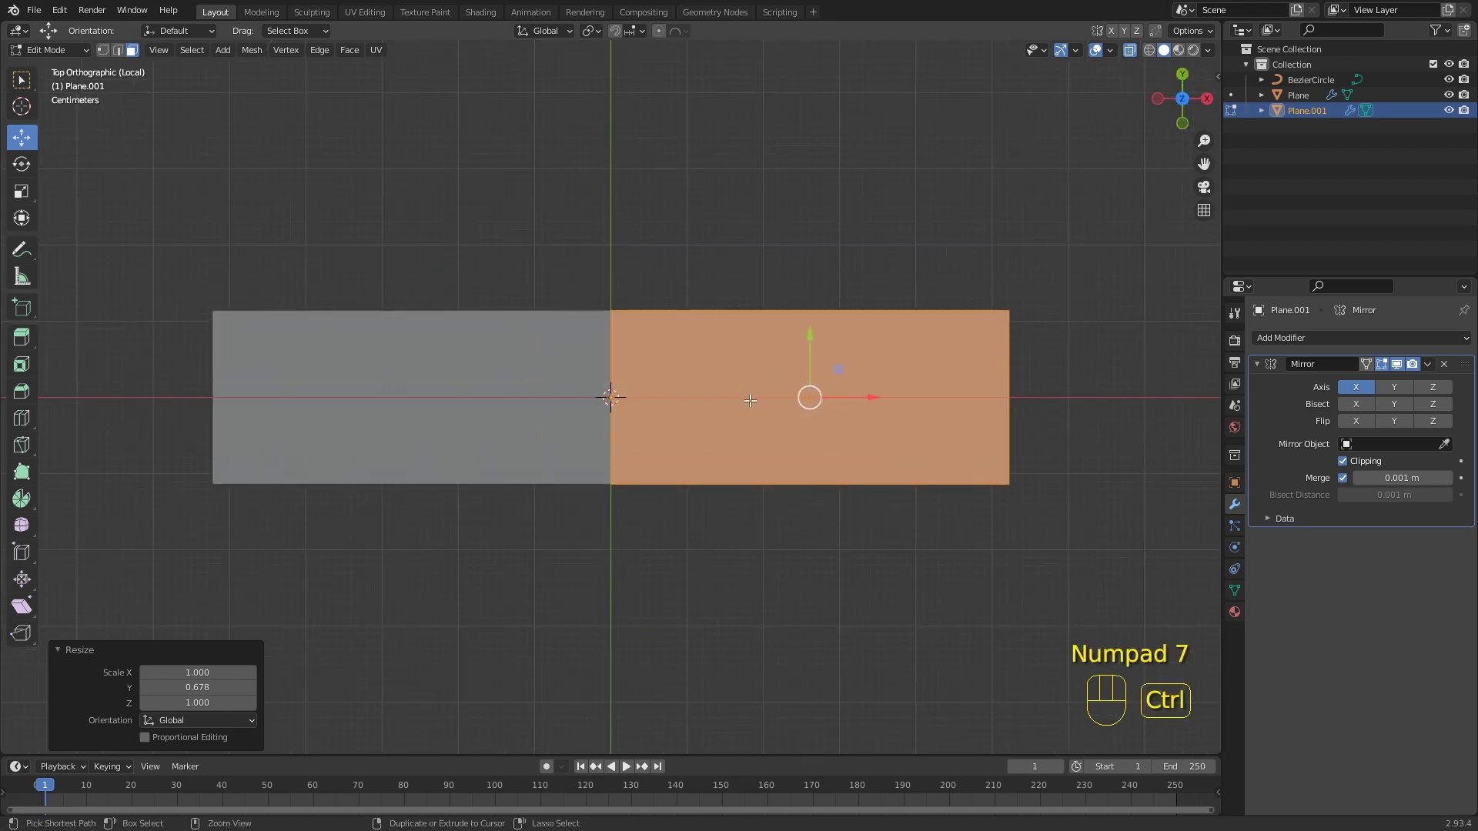
Step: Add a loop cut bevelled into two plus two horizontal loop cuts across the plane
key(ctrl+r)
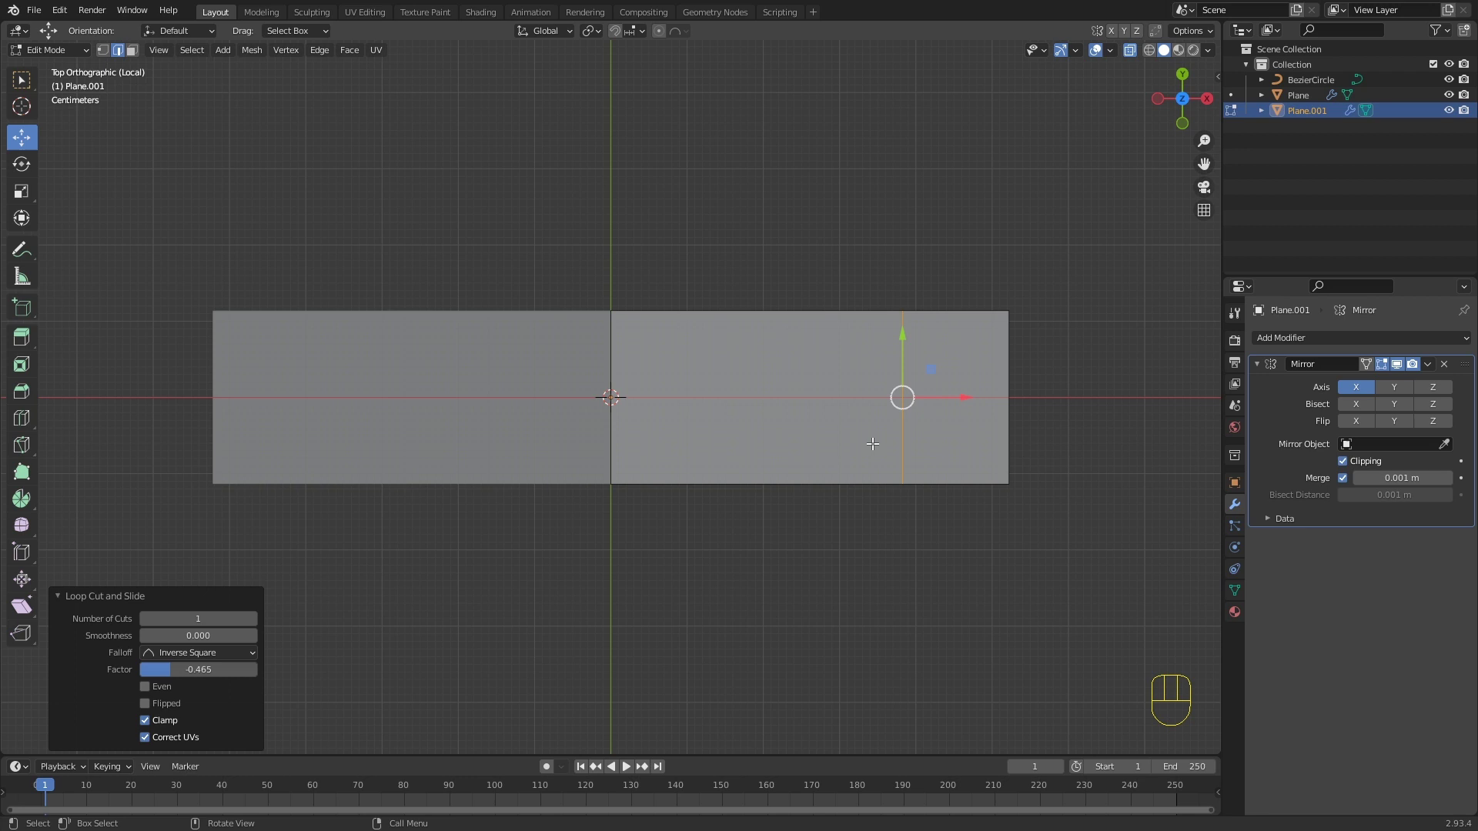
key(ctrl+b)
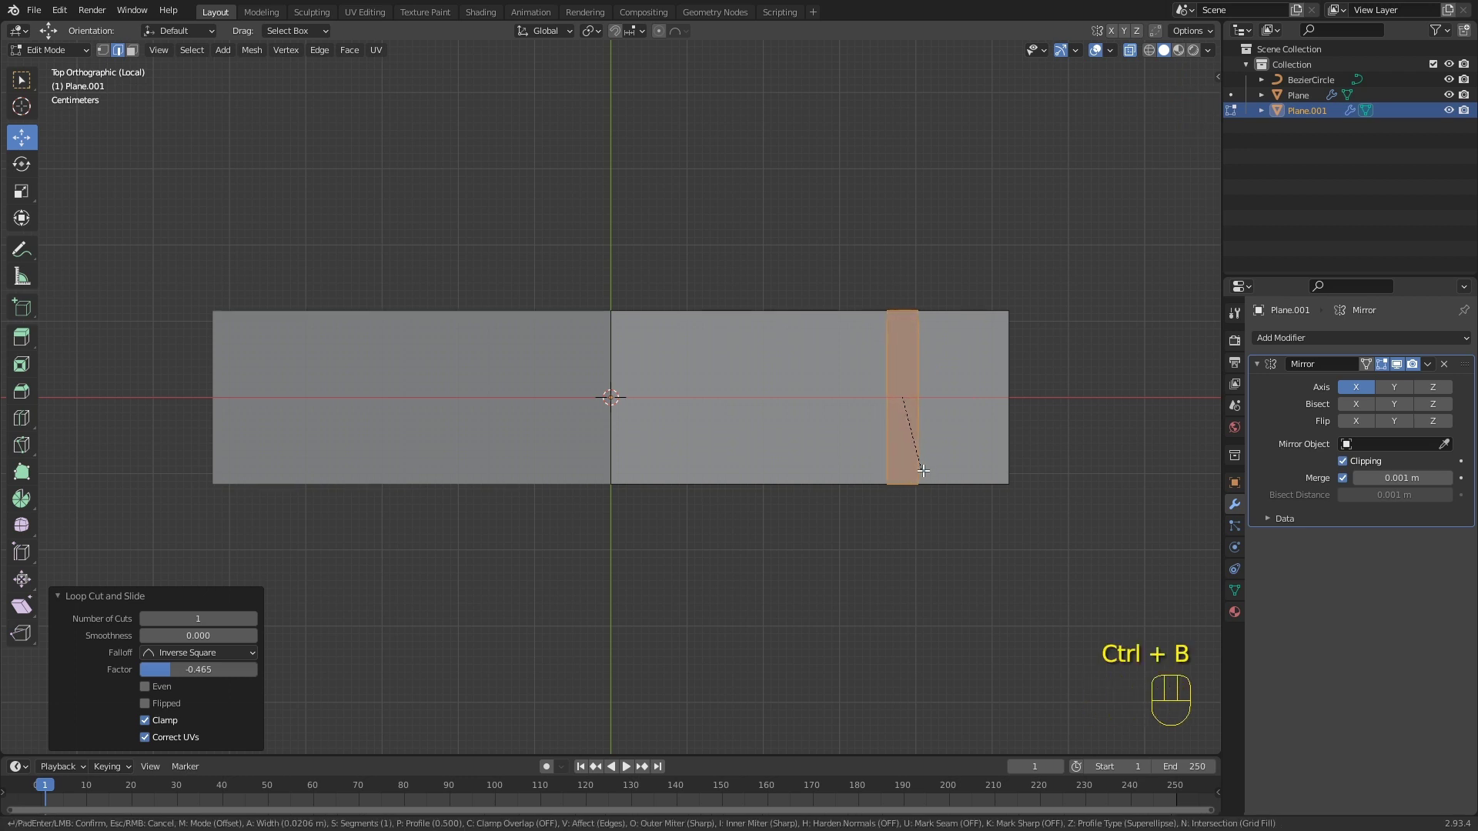
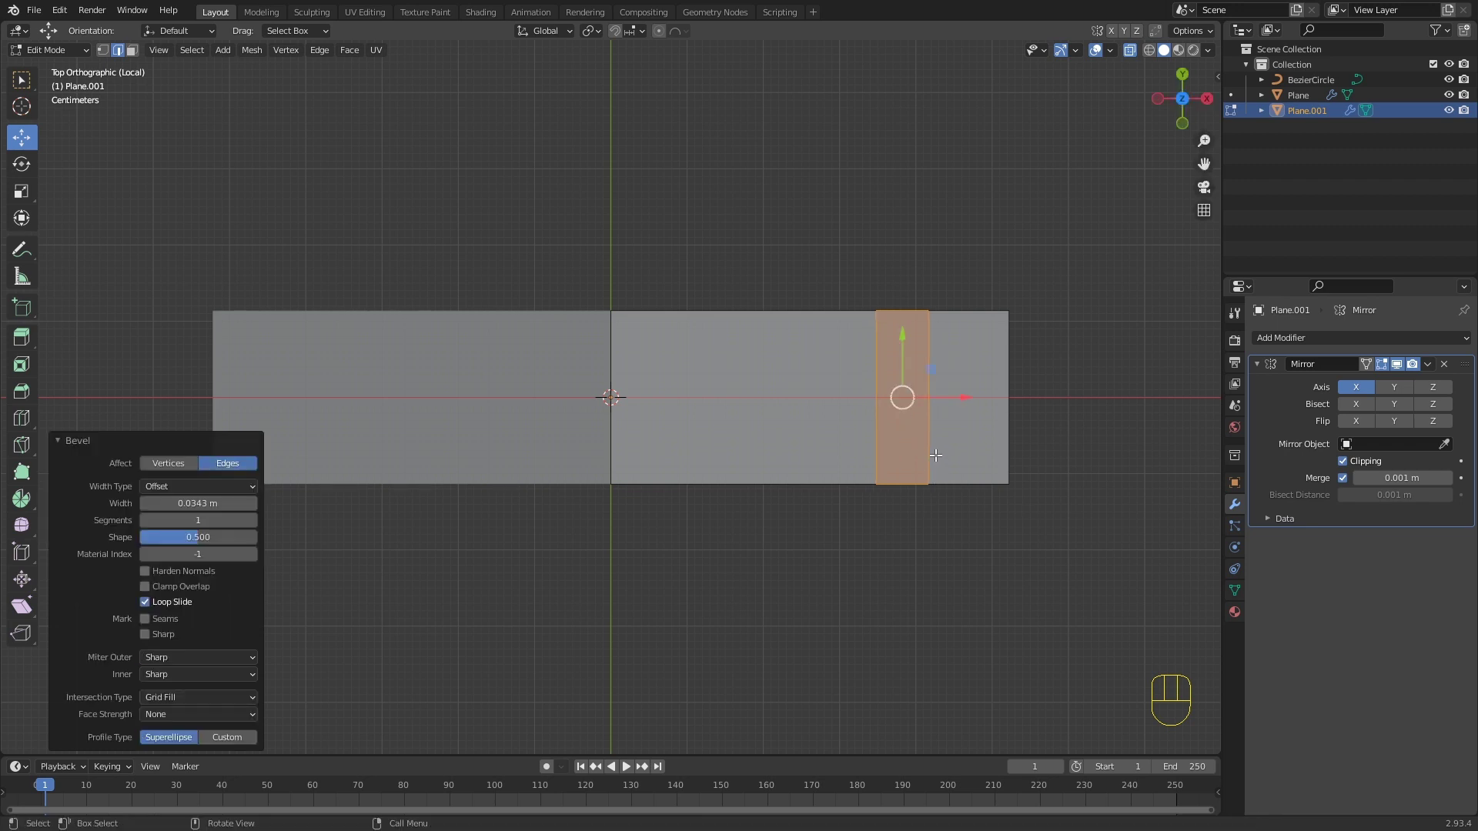
key(ctrl+r)
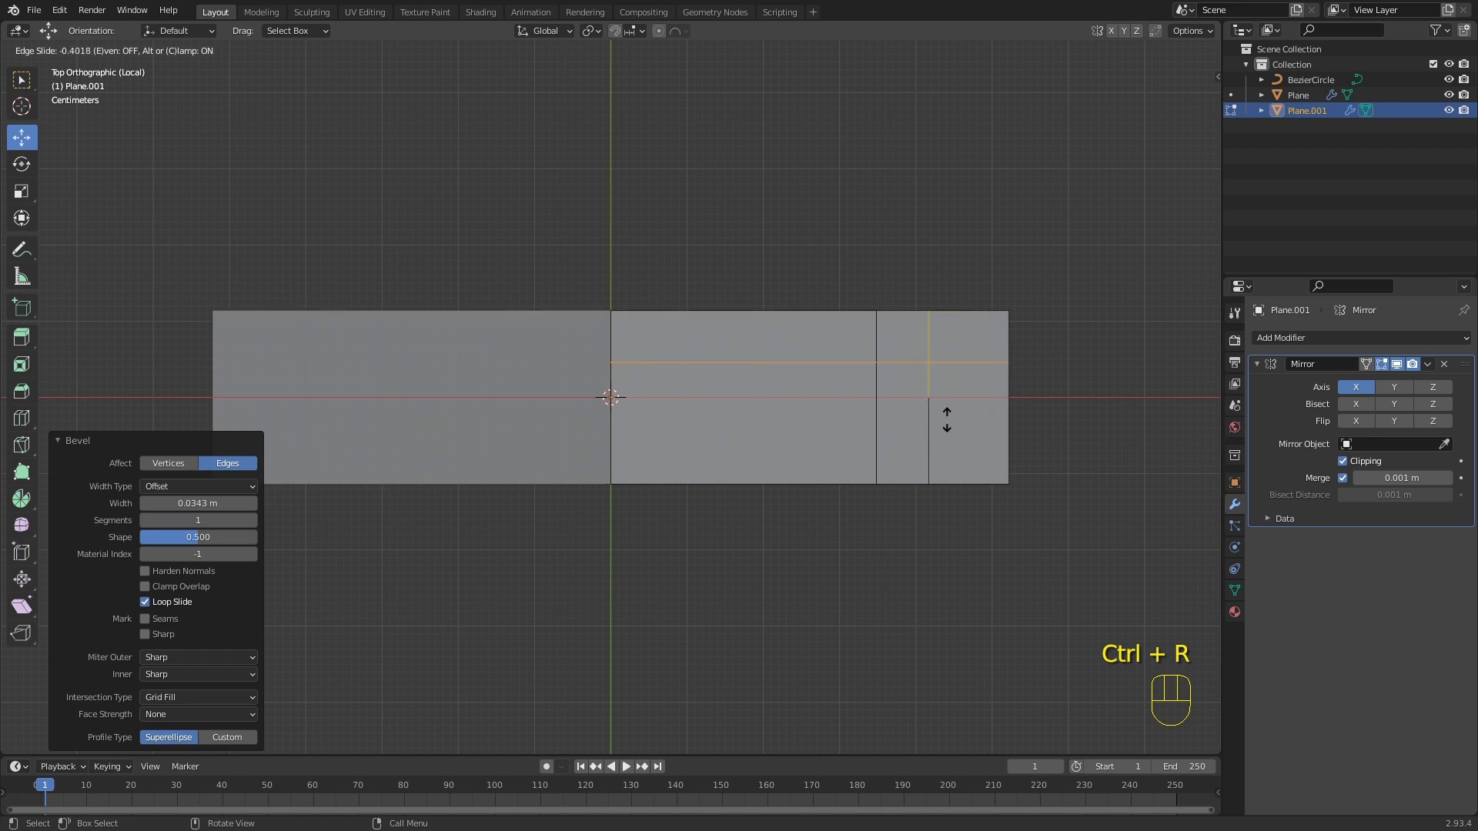
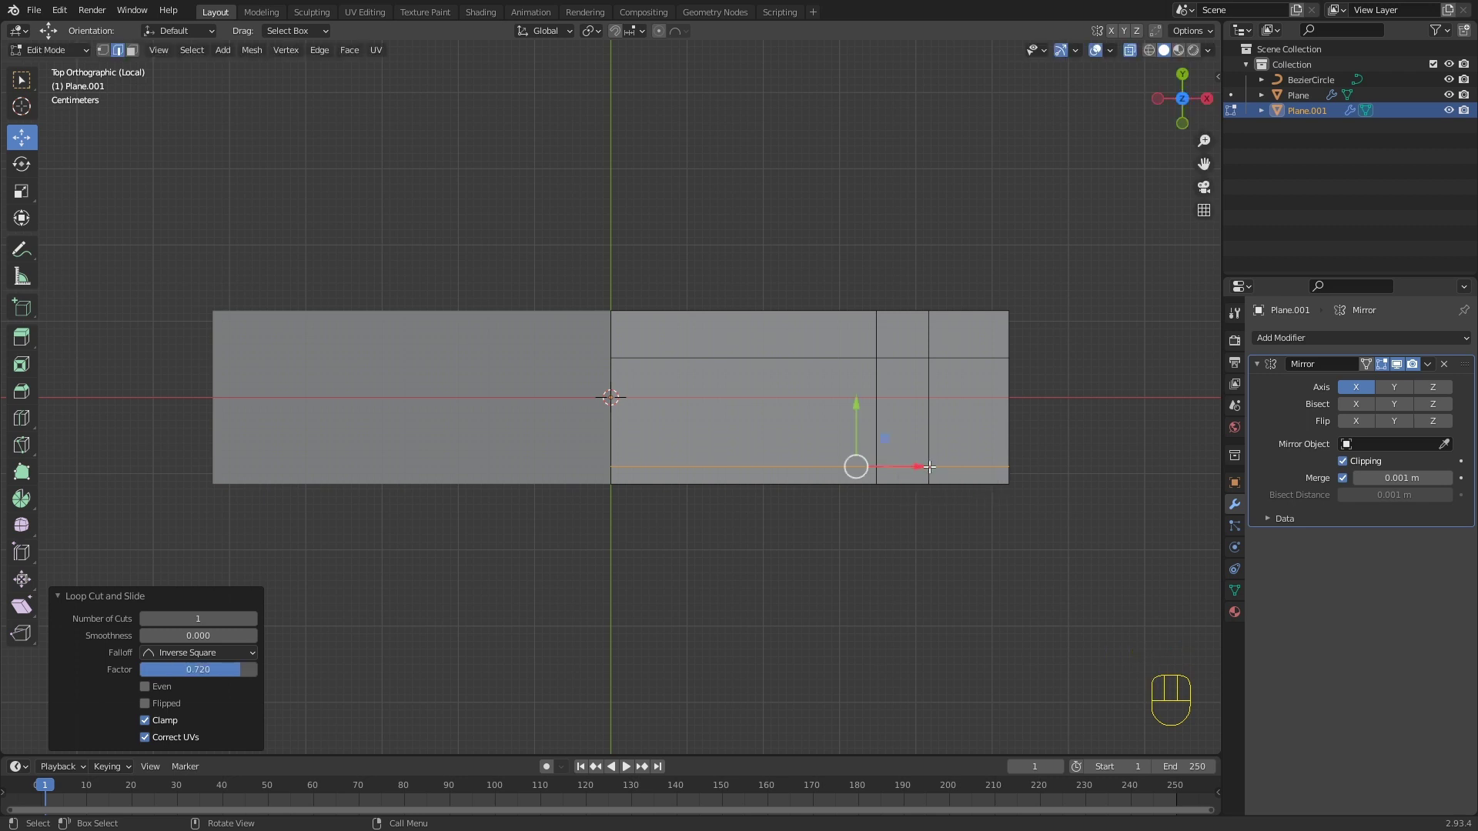
key(ctrl+r)
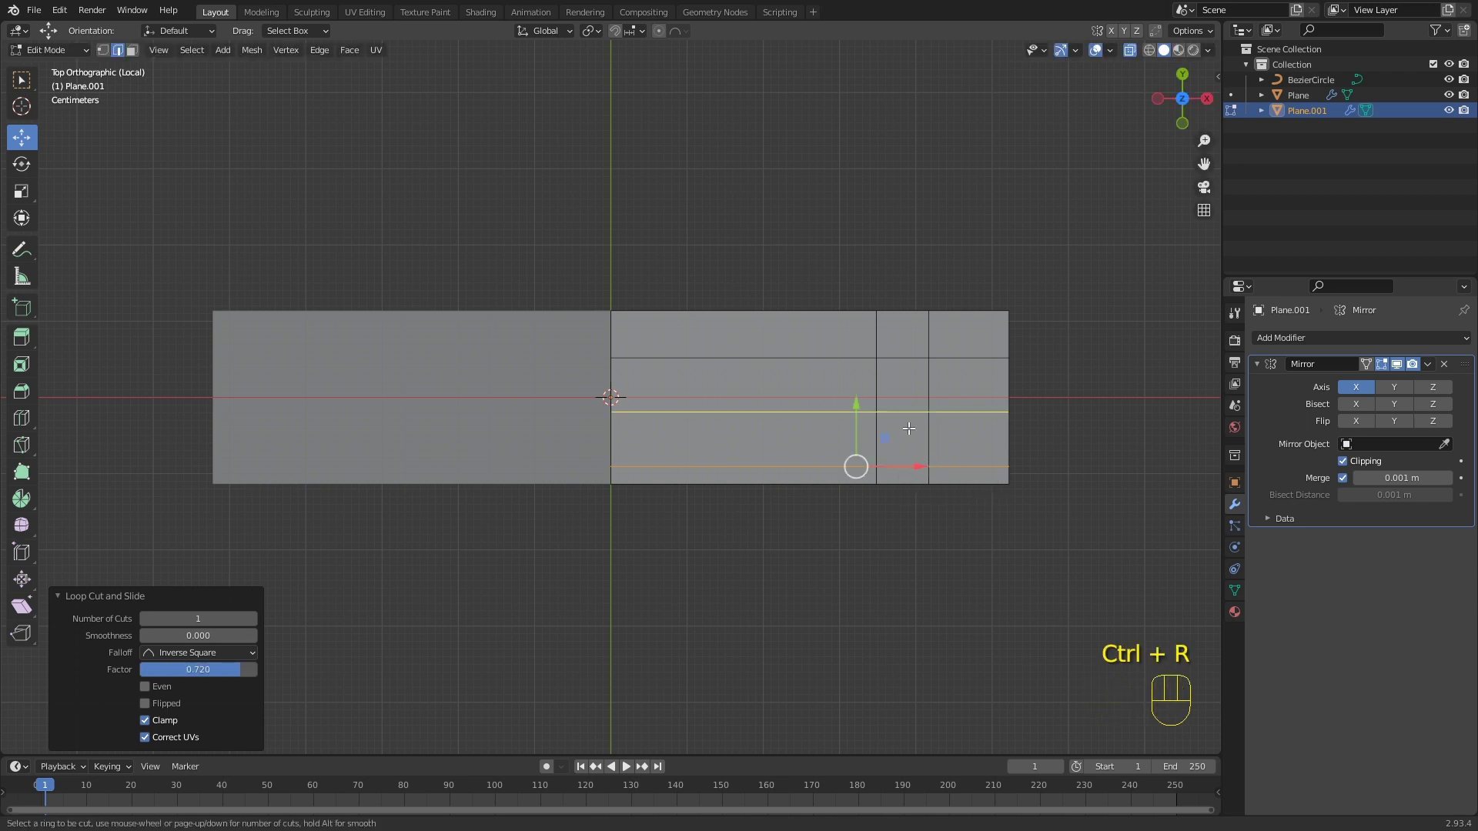
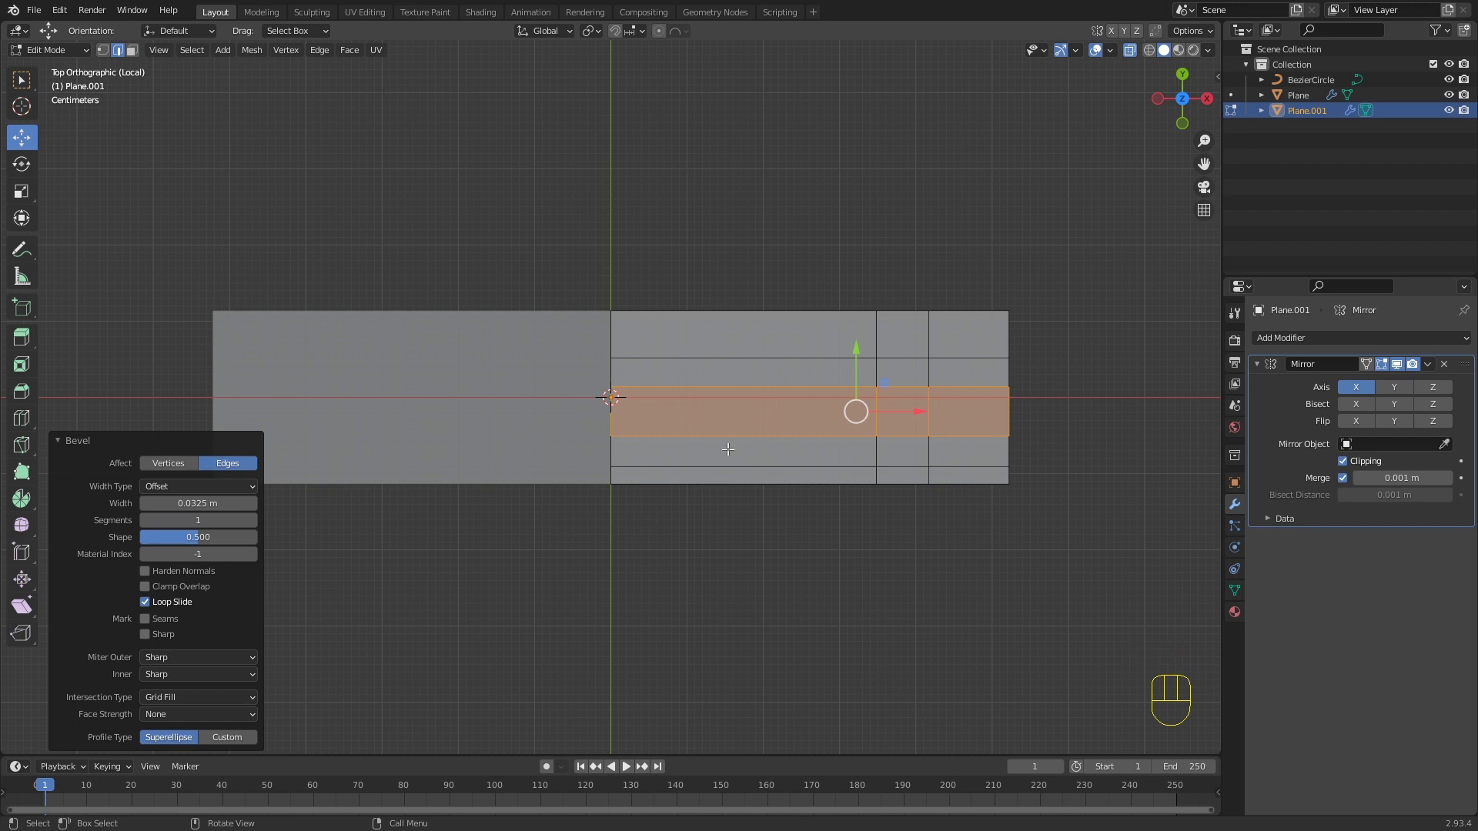
Step: Add vertical loop cuts on the right half and near the centre
key(ctrl+r)
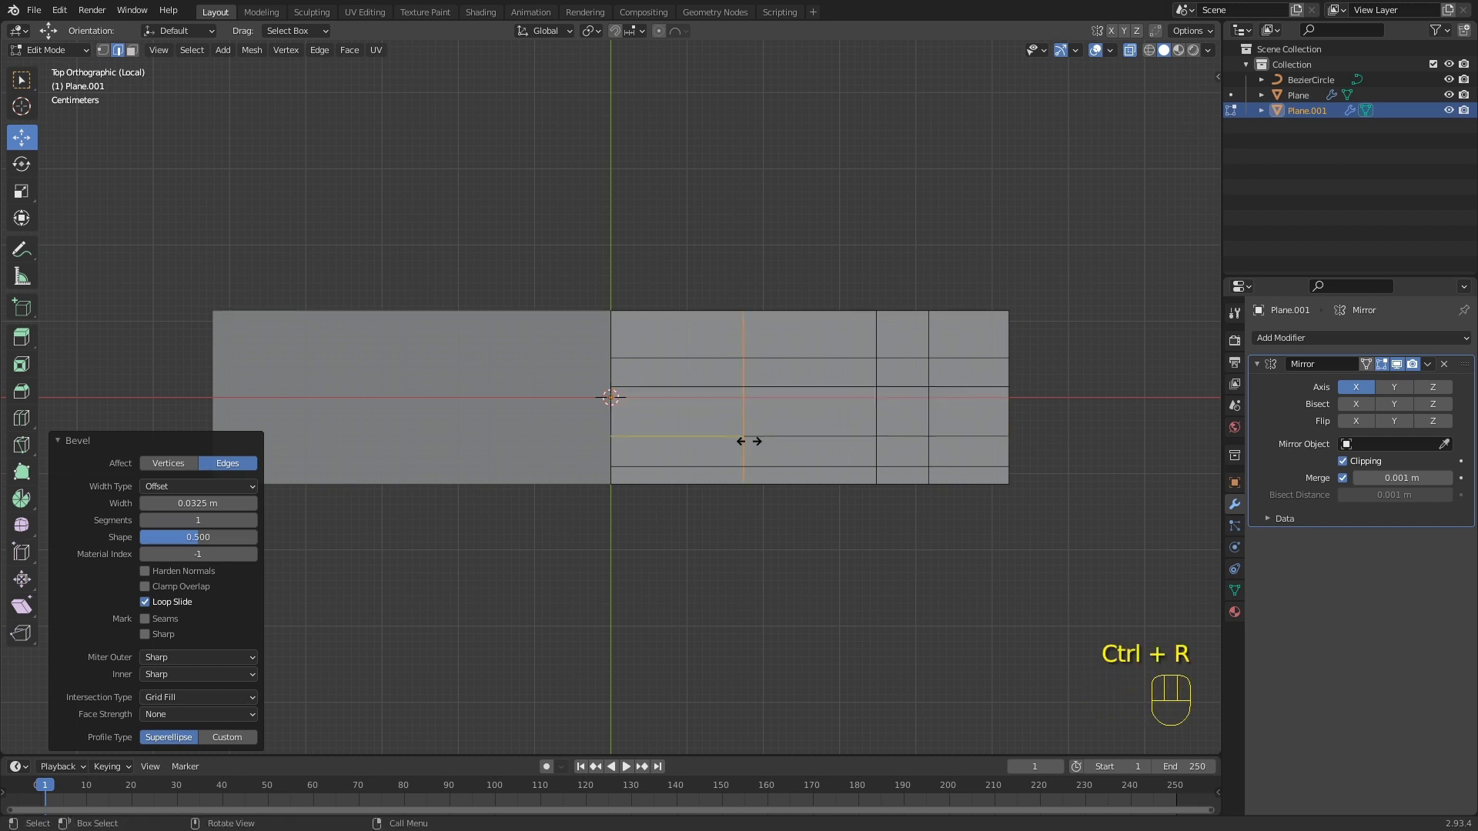
click(795, 448)
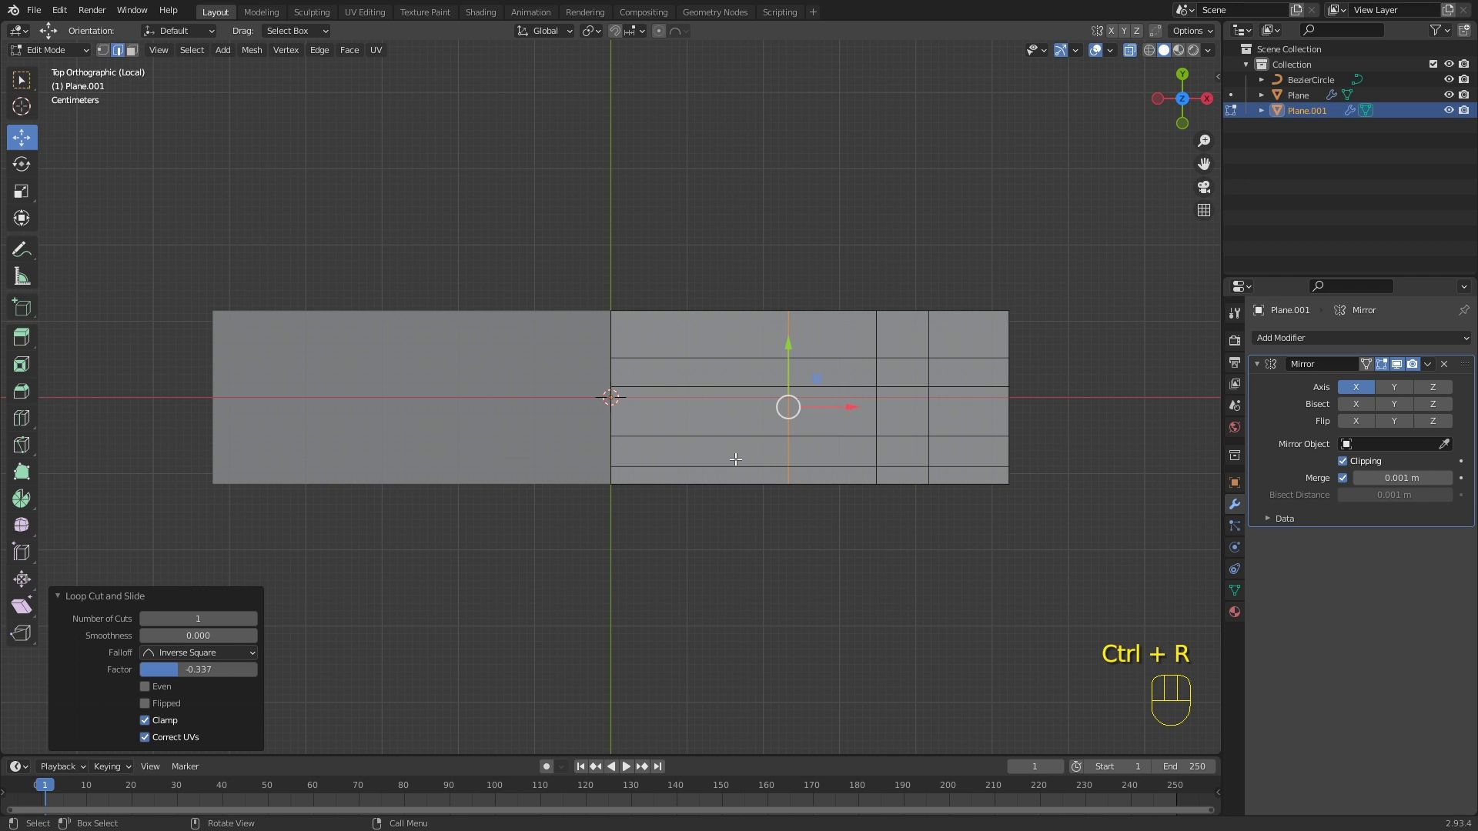
key(ctrl+r)
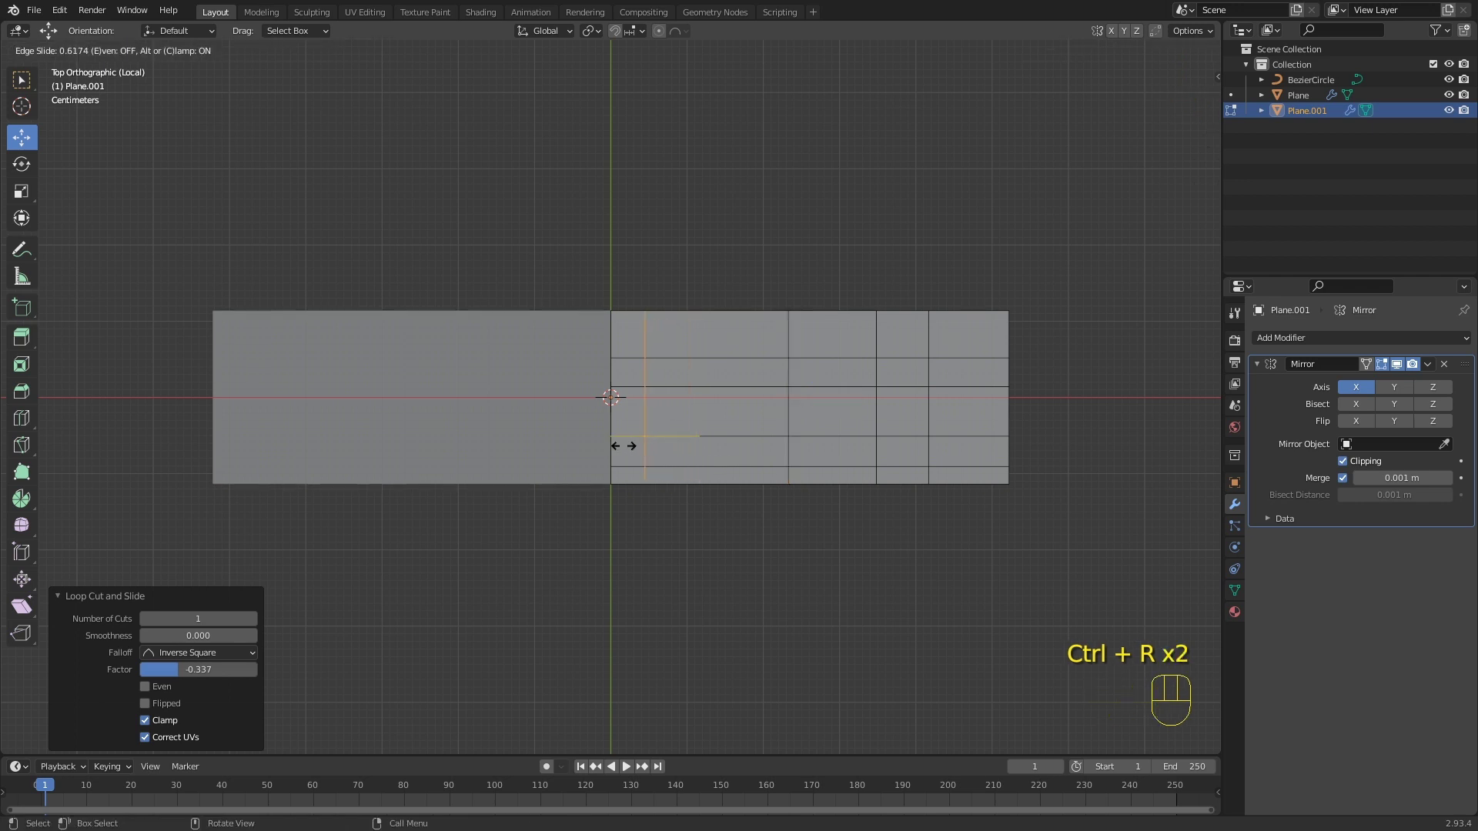
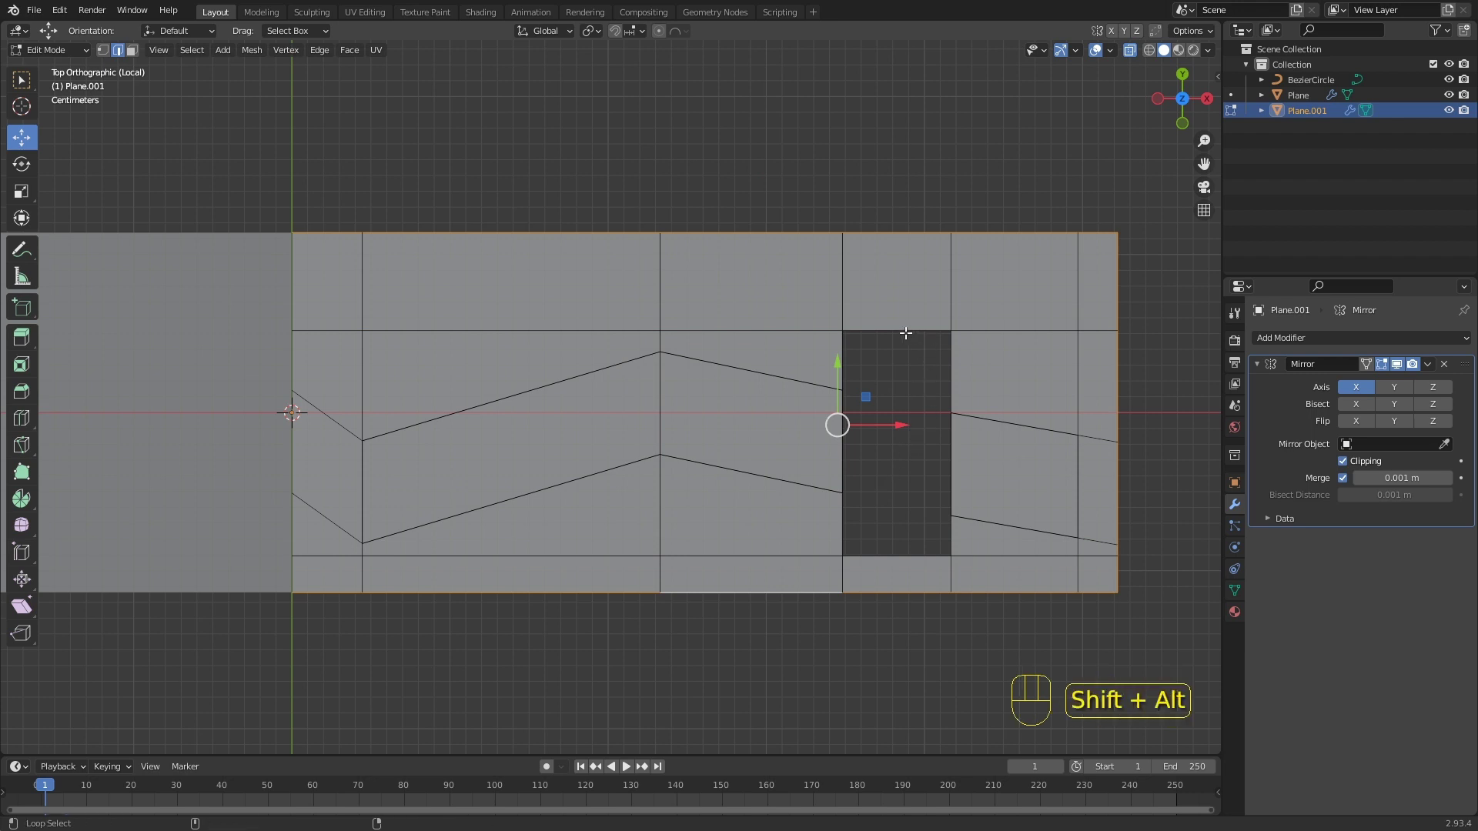
Step: From the front view, push the square face about 0.09 m down along Z below the raised blocks
key(KP_7)
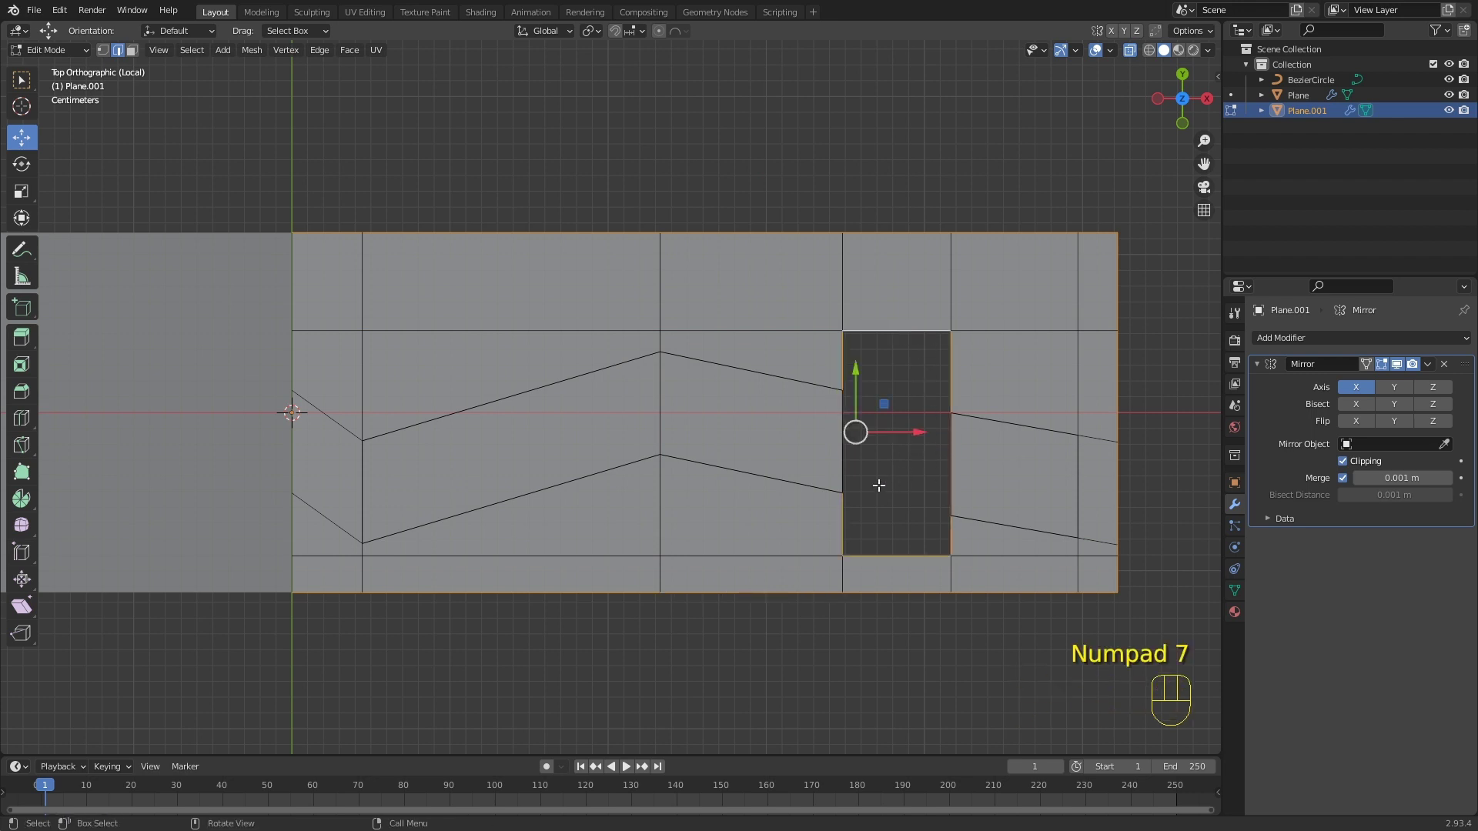
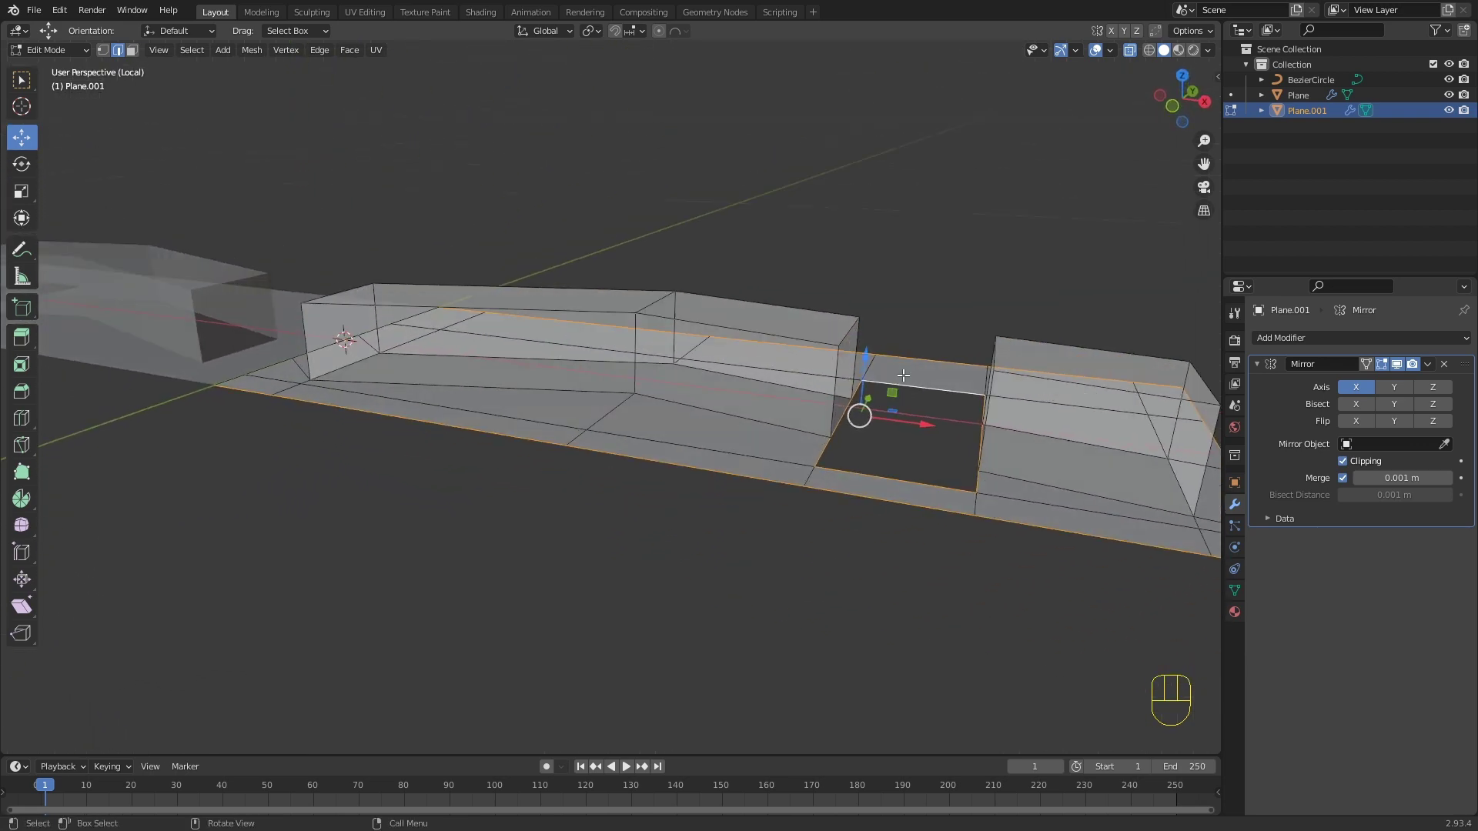
key(KP_1)
key(e)
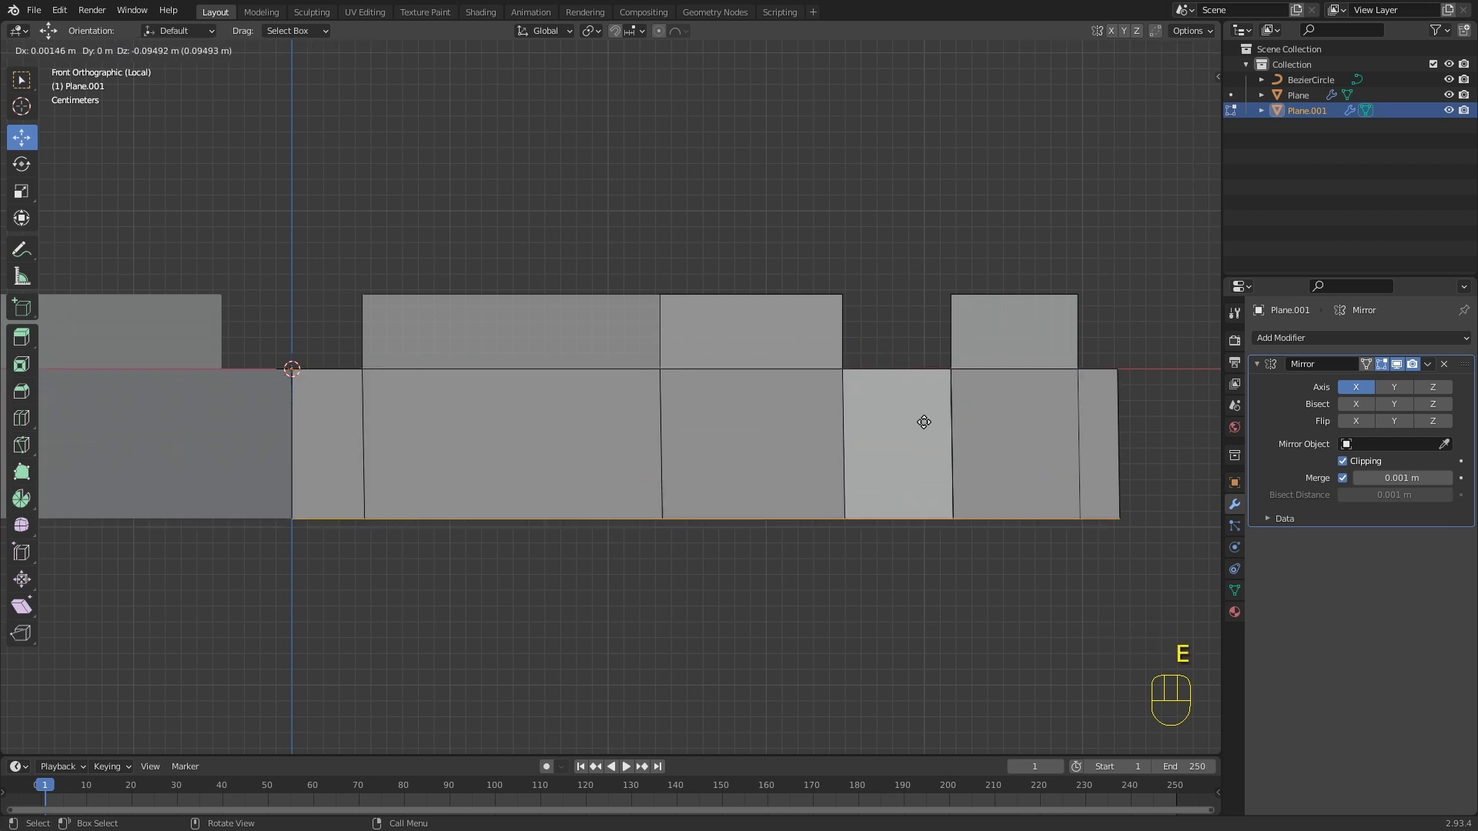
key(z)
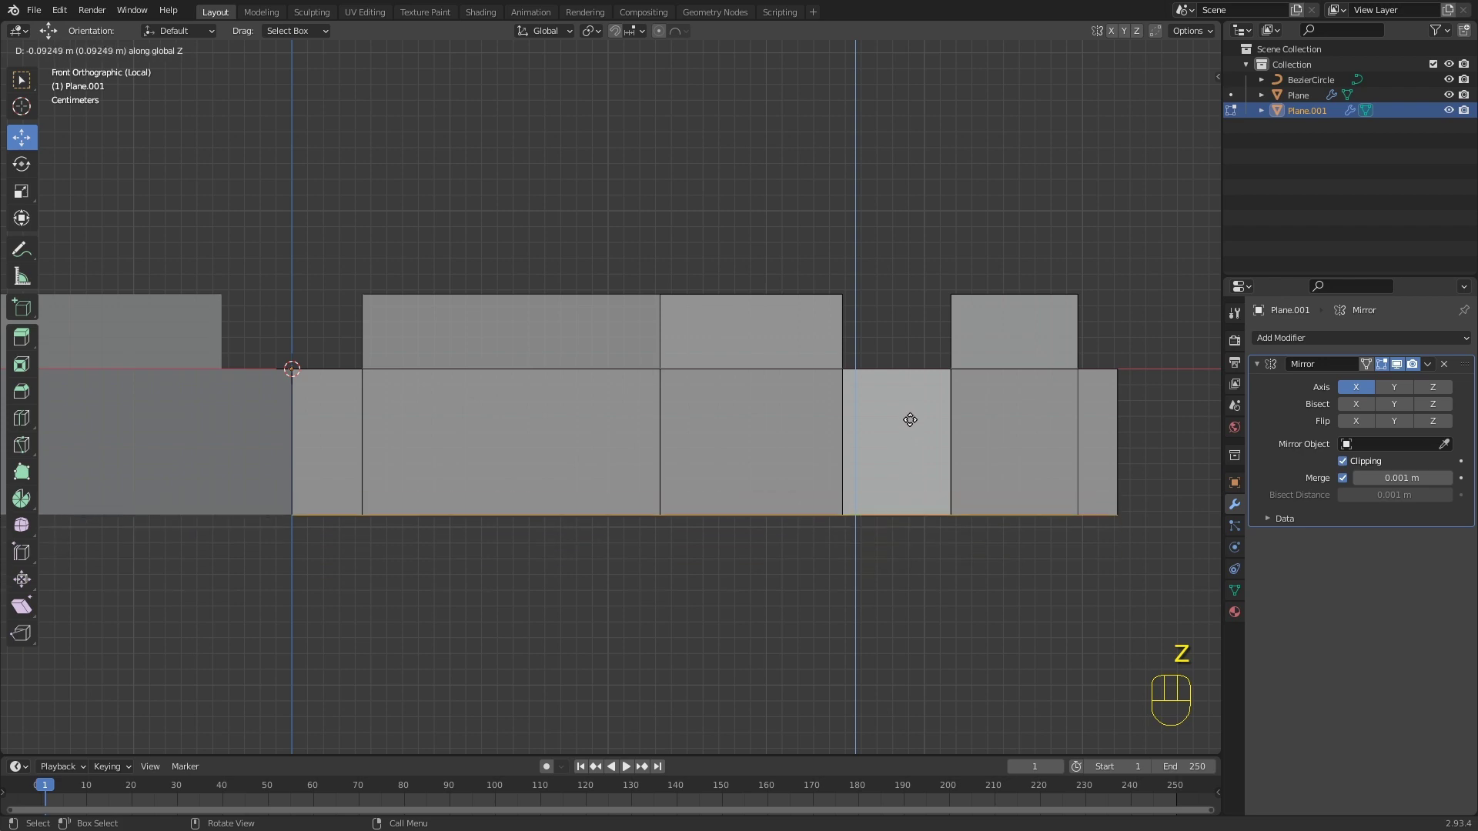
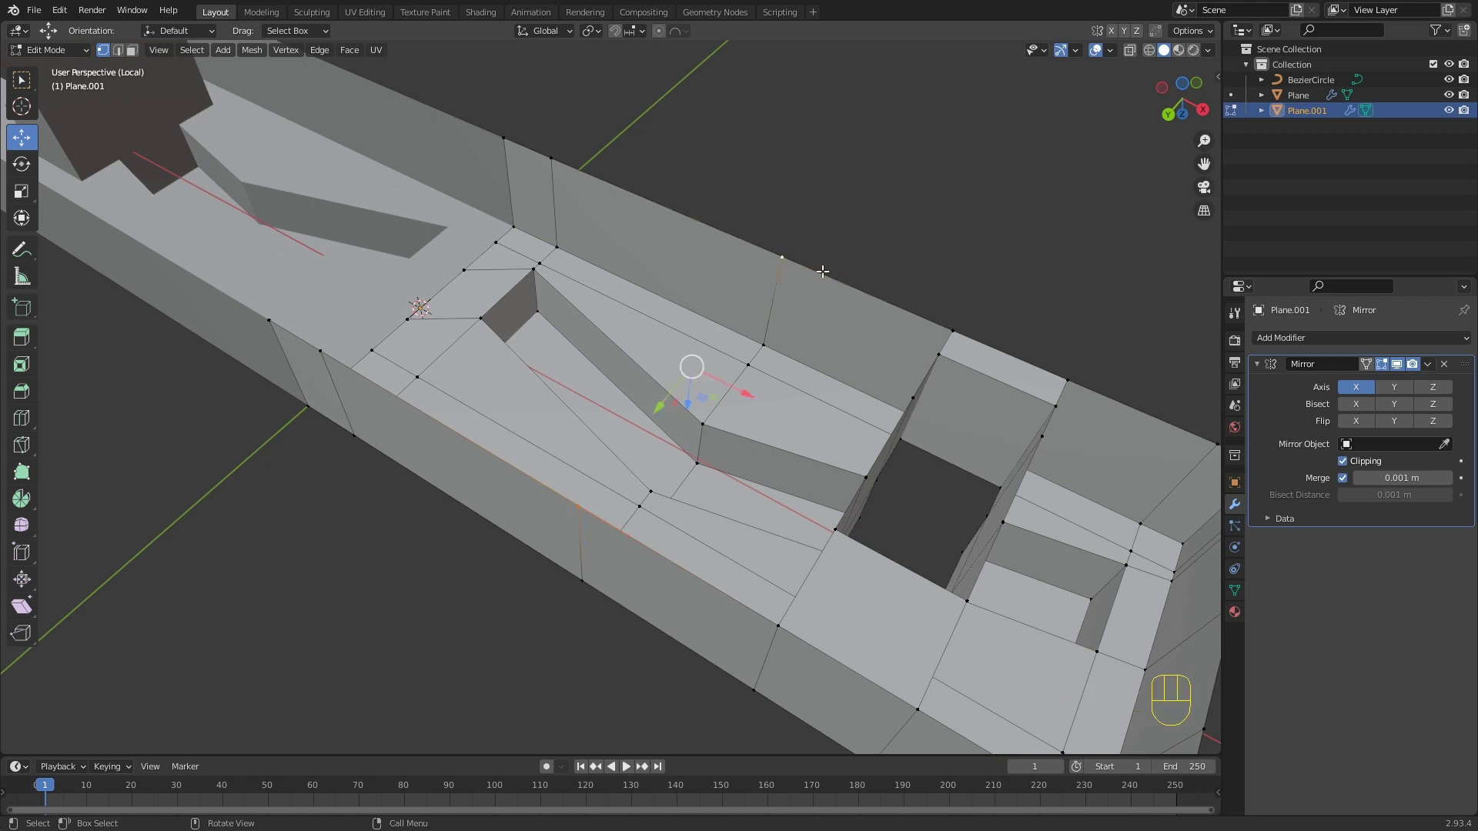
Step: Select edges across the slab and connect chosen vertices with a new edge along its side
key(f)
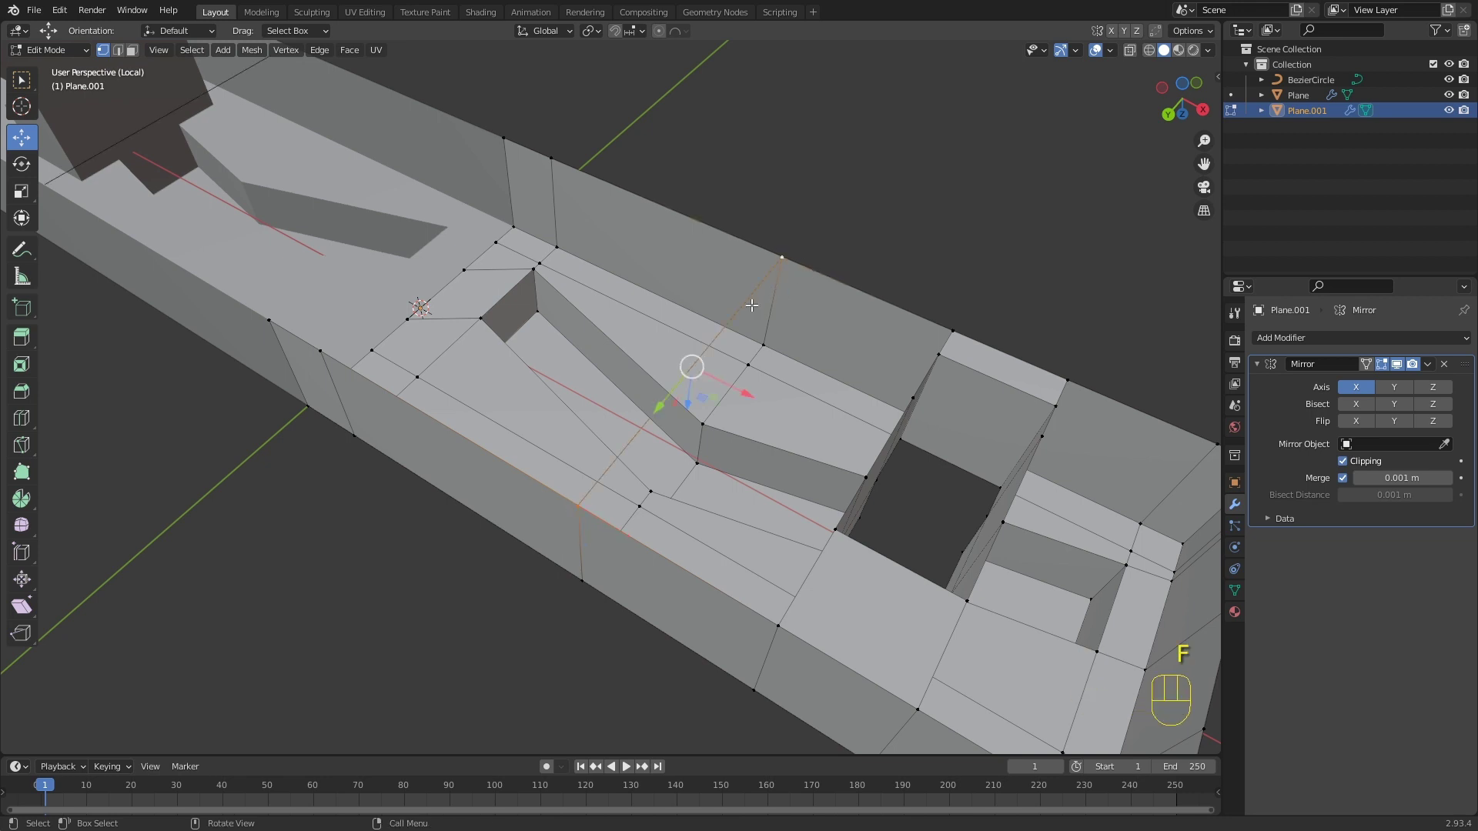
drag(747, 308, 695, 325)
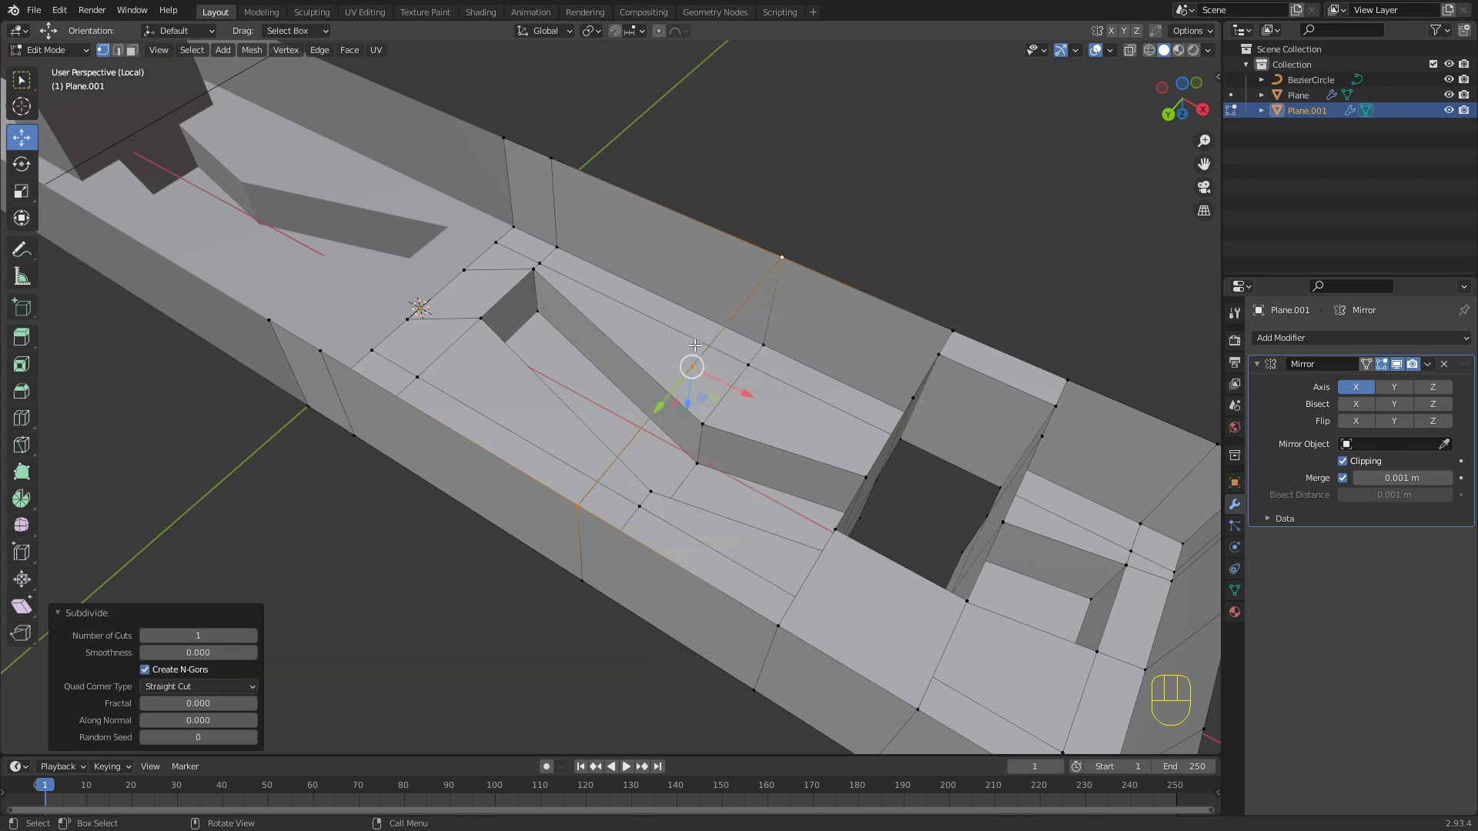
click(260, 633)
click(259, 634)
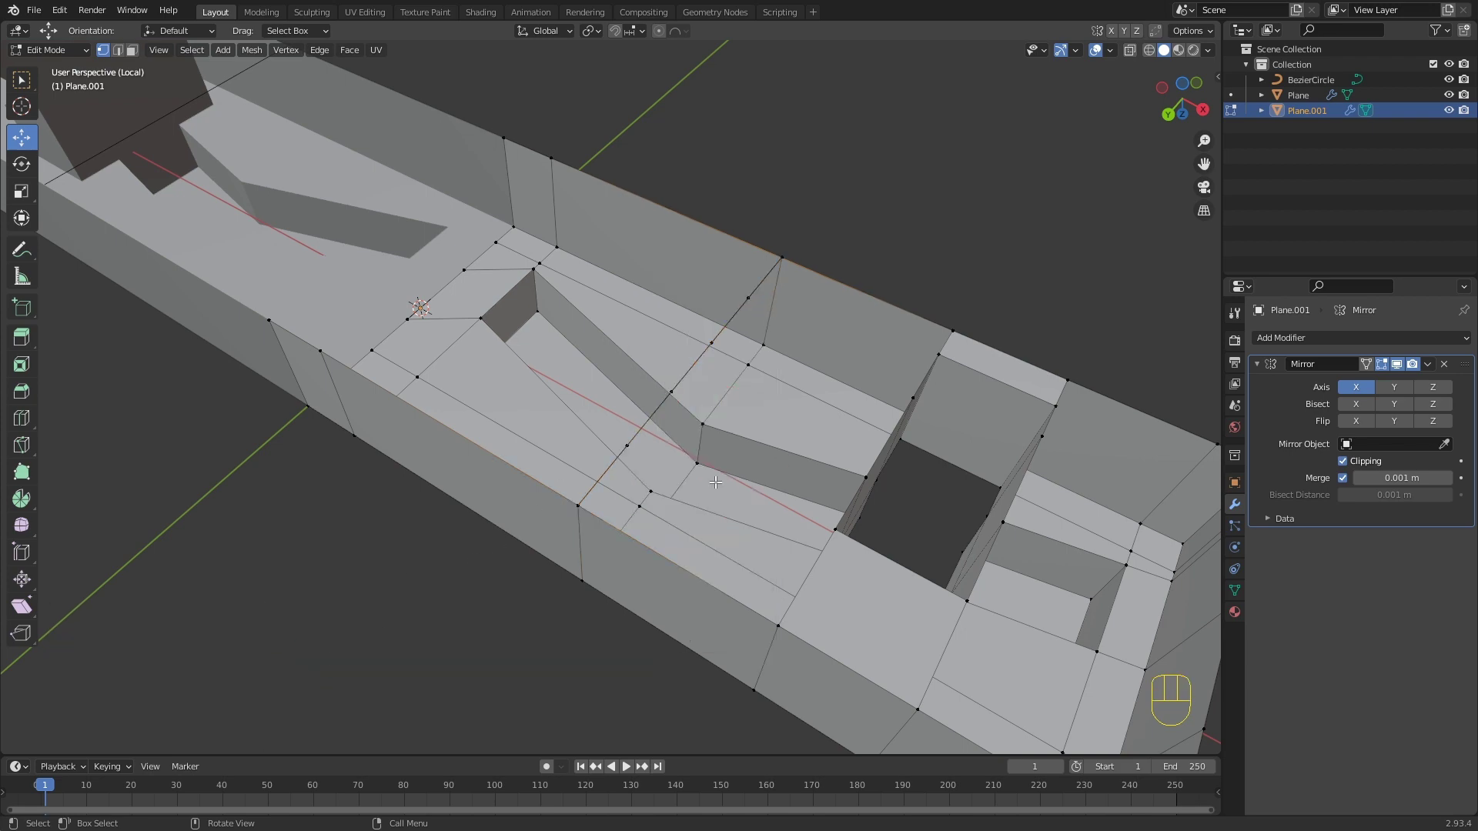
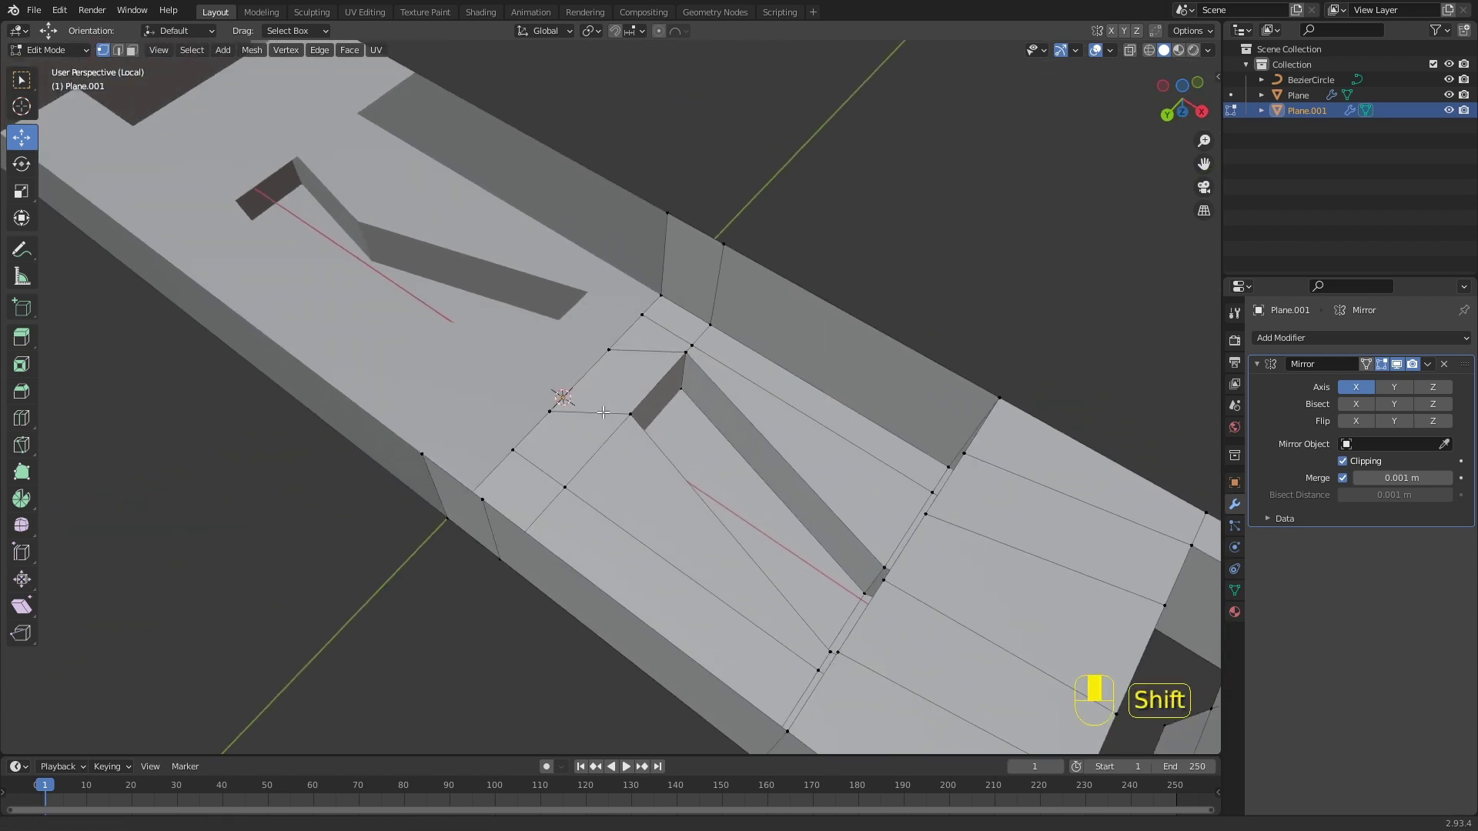
click(420, 454)
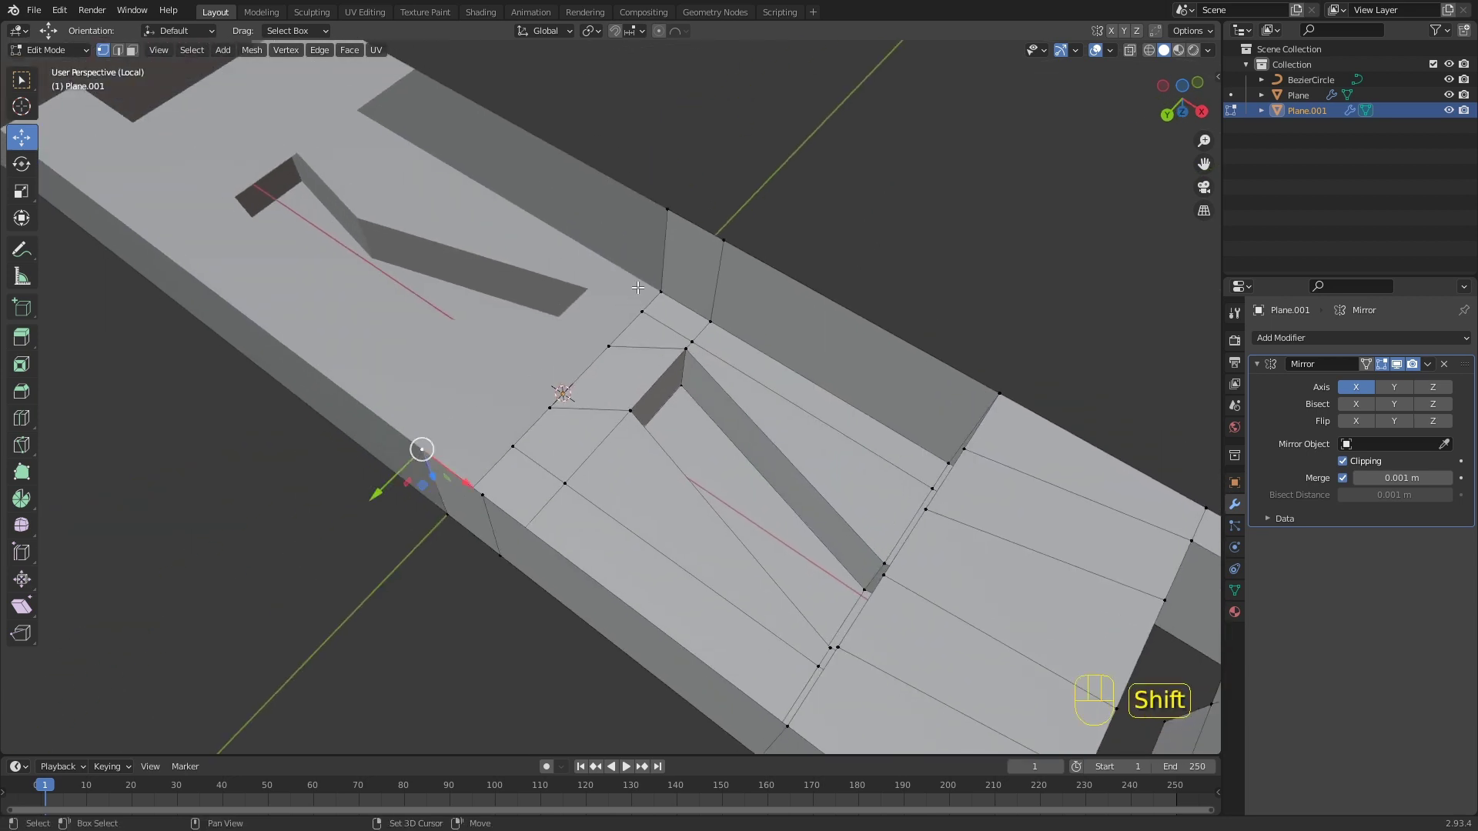
key(f)
Step: Subdivide the selected side edges with 4 cuts
right_click(640, 231)
double_click(254, 632)
click(152, 636)
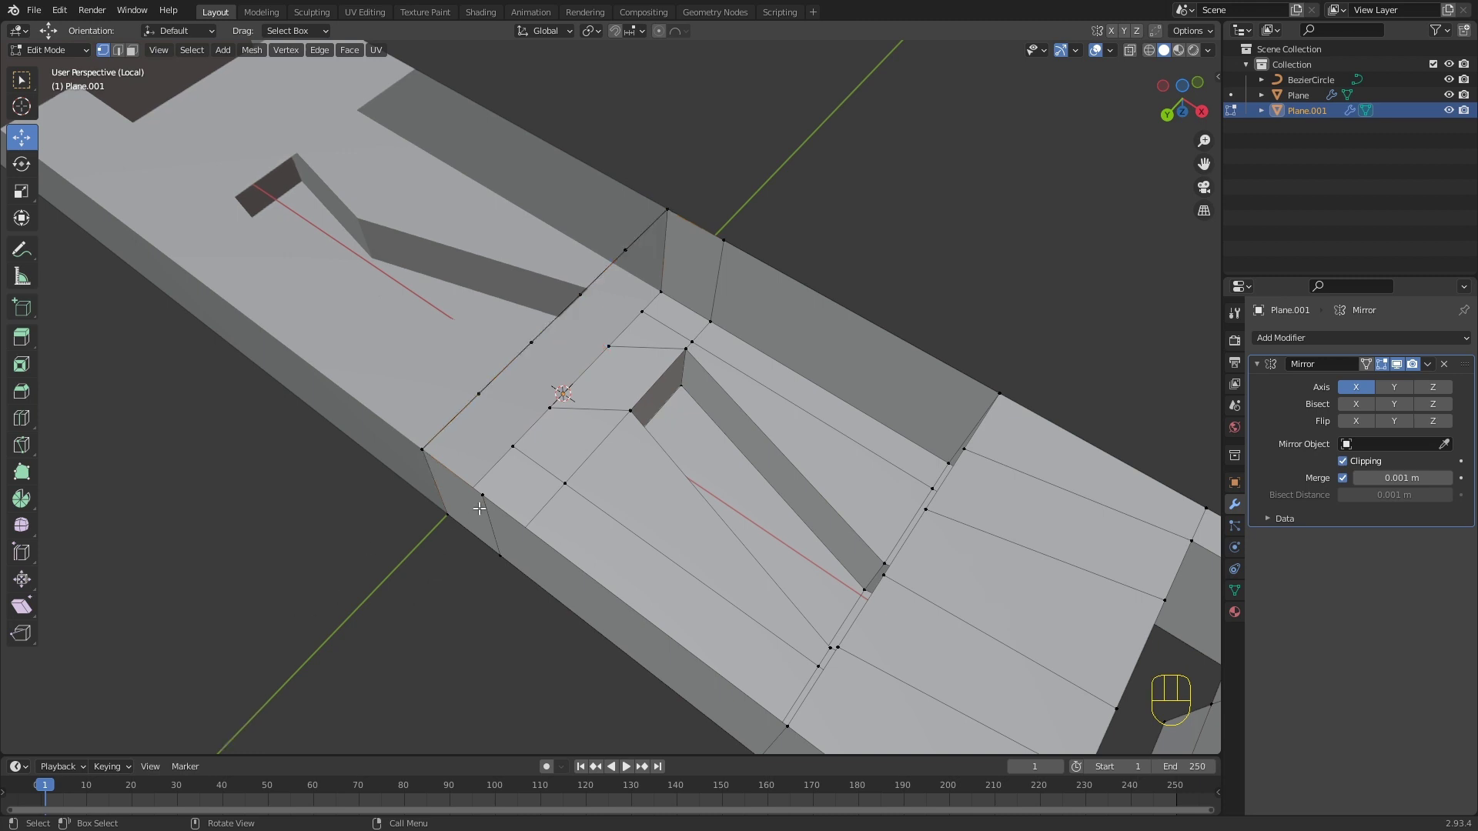
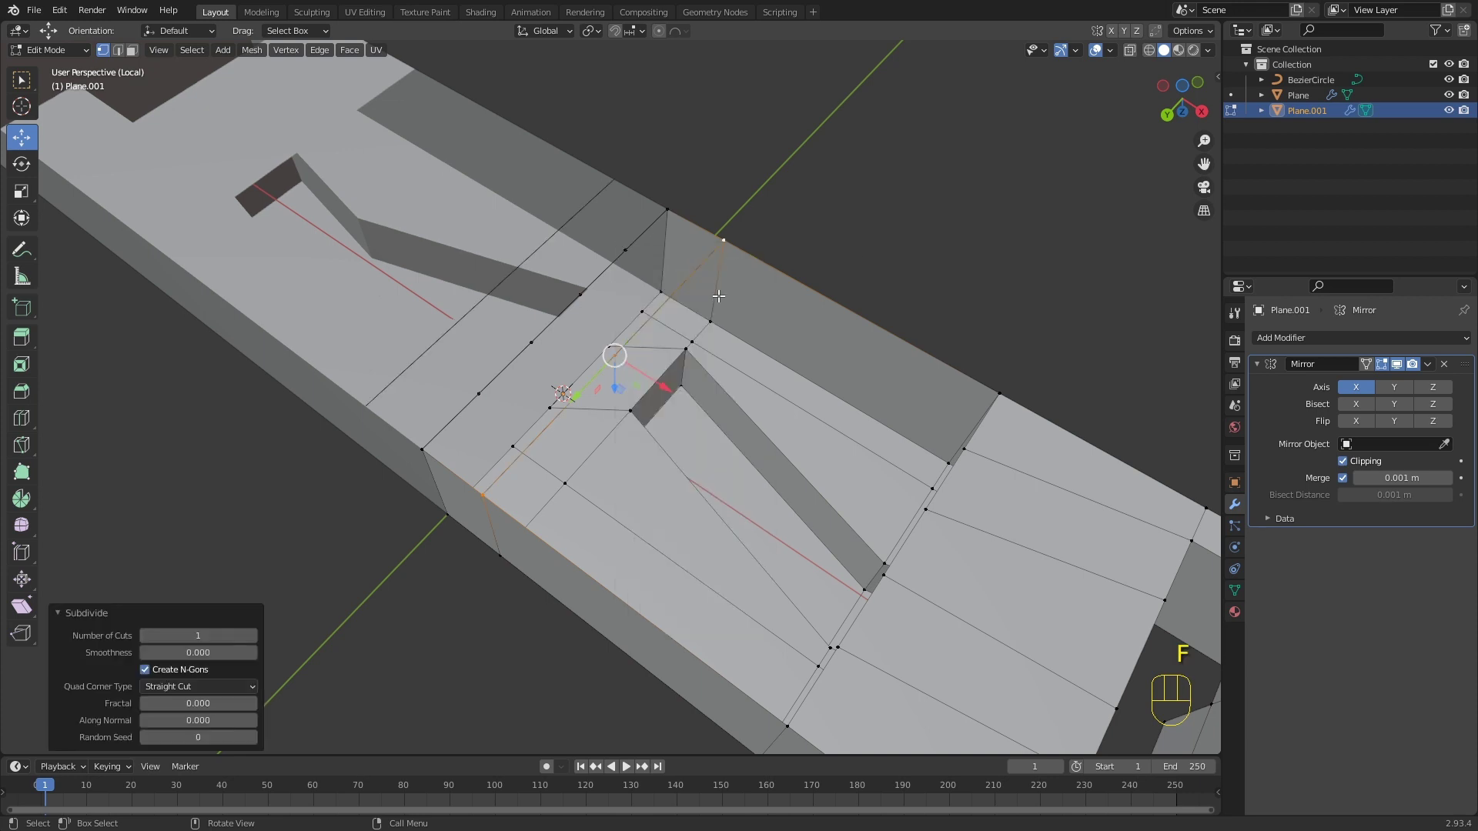
click(257, 640)
double_click(257, 640)
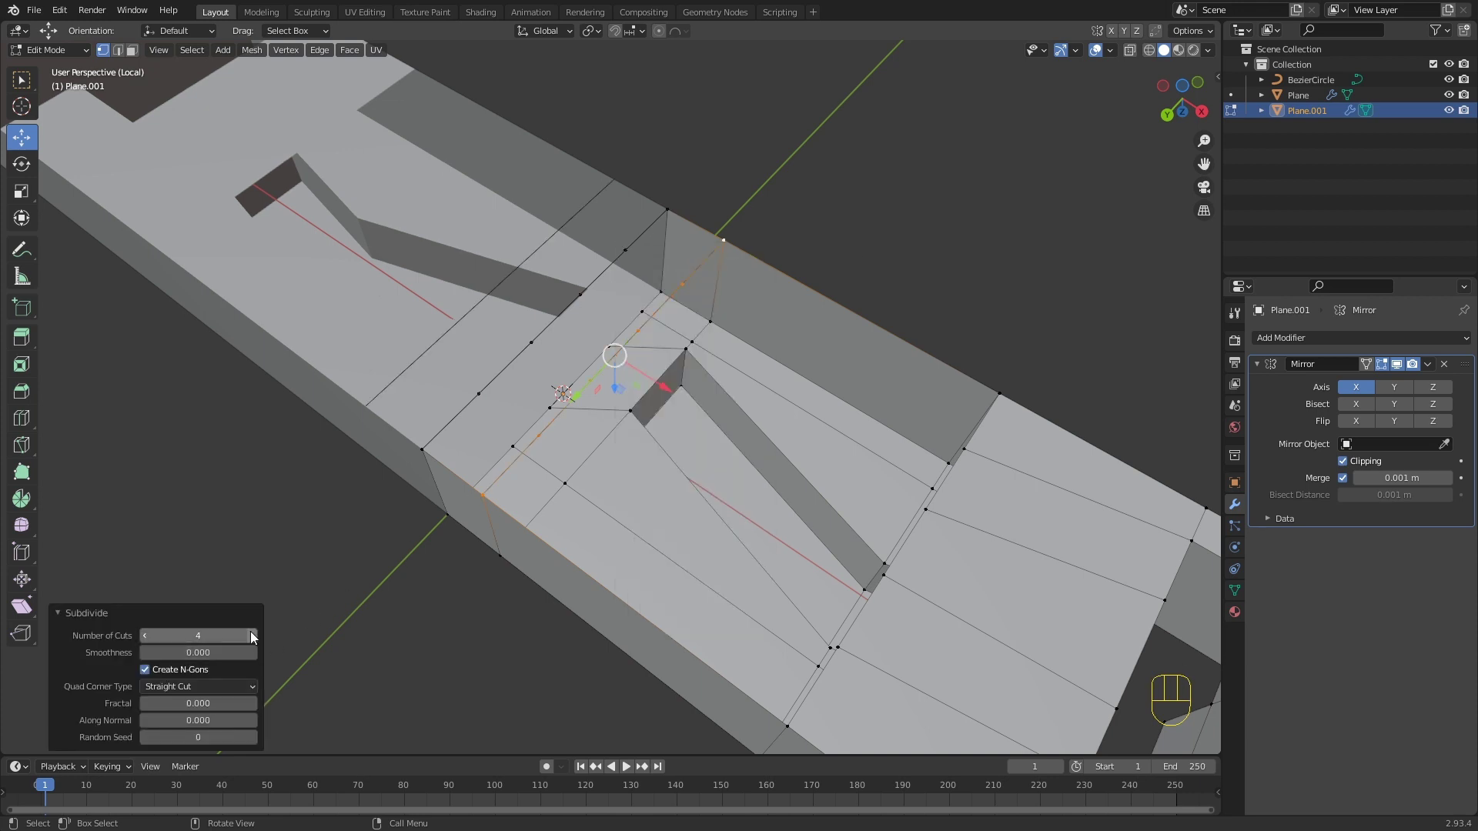
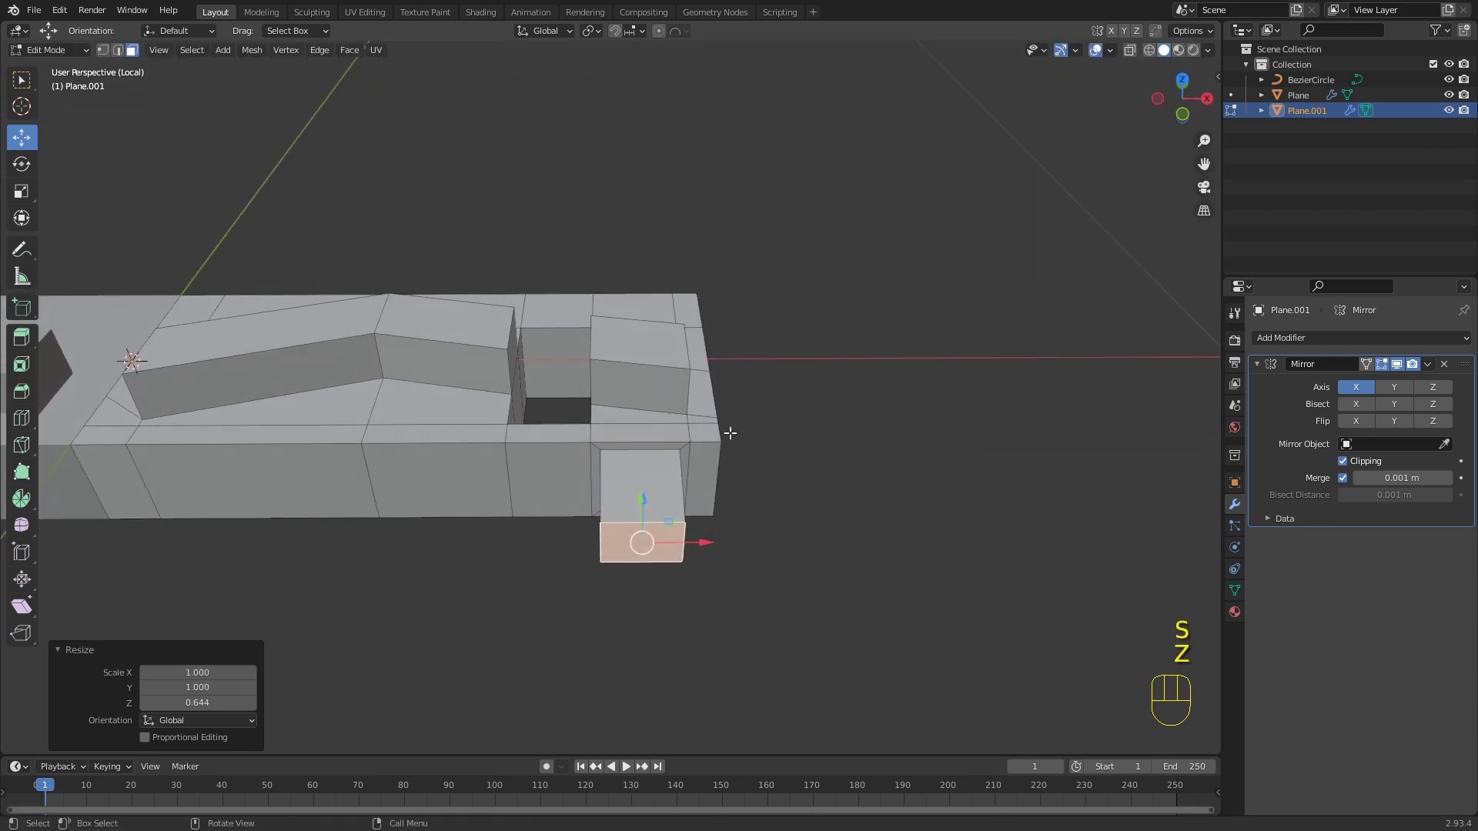
Step: Scale the selection along X, inset the side strip with boundary off, and return to Object Mode
key(s)
key(x)
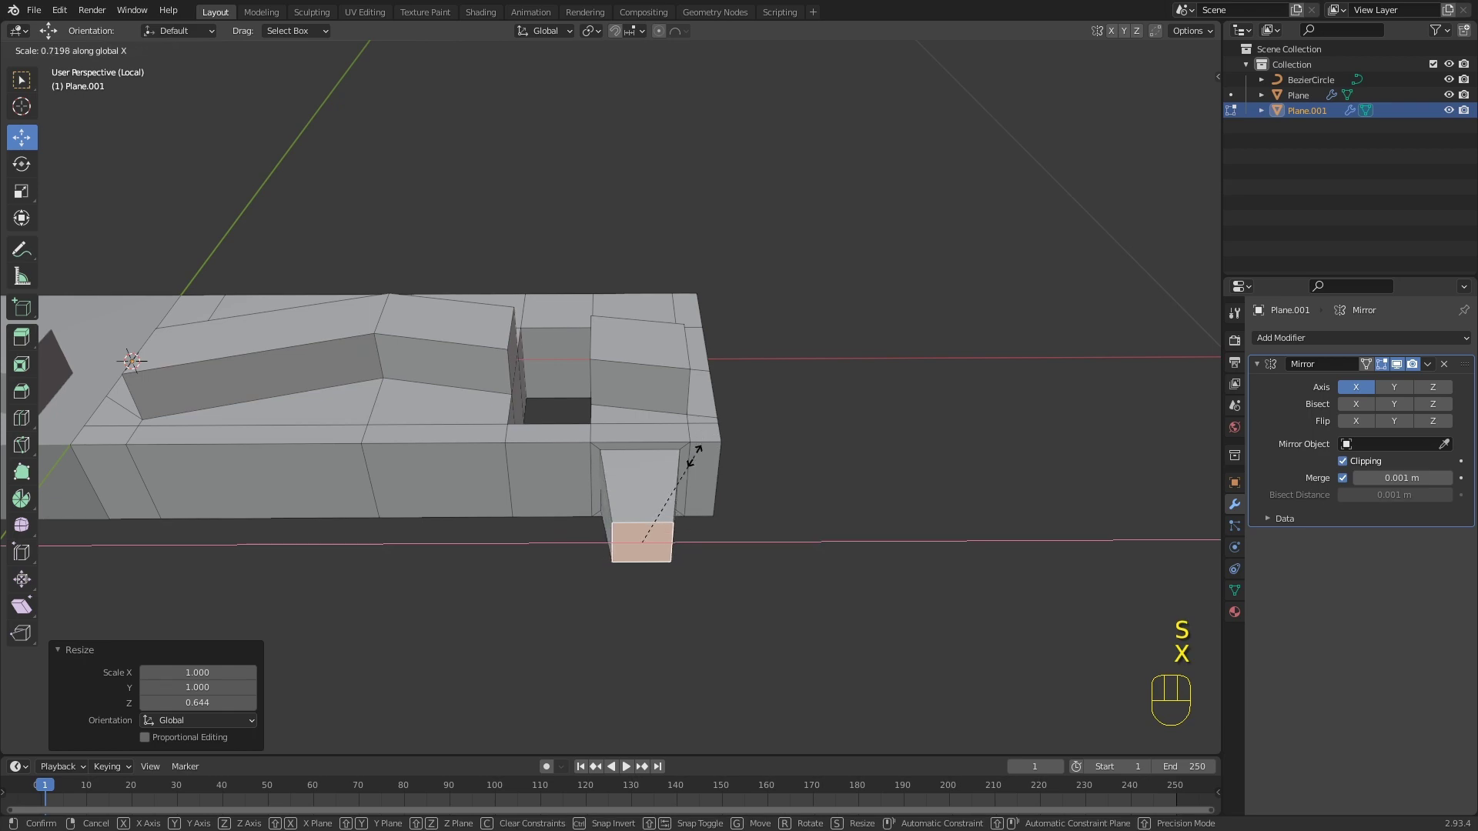
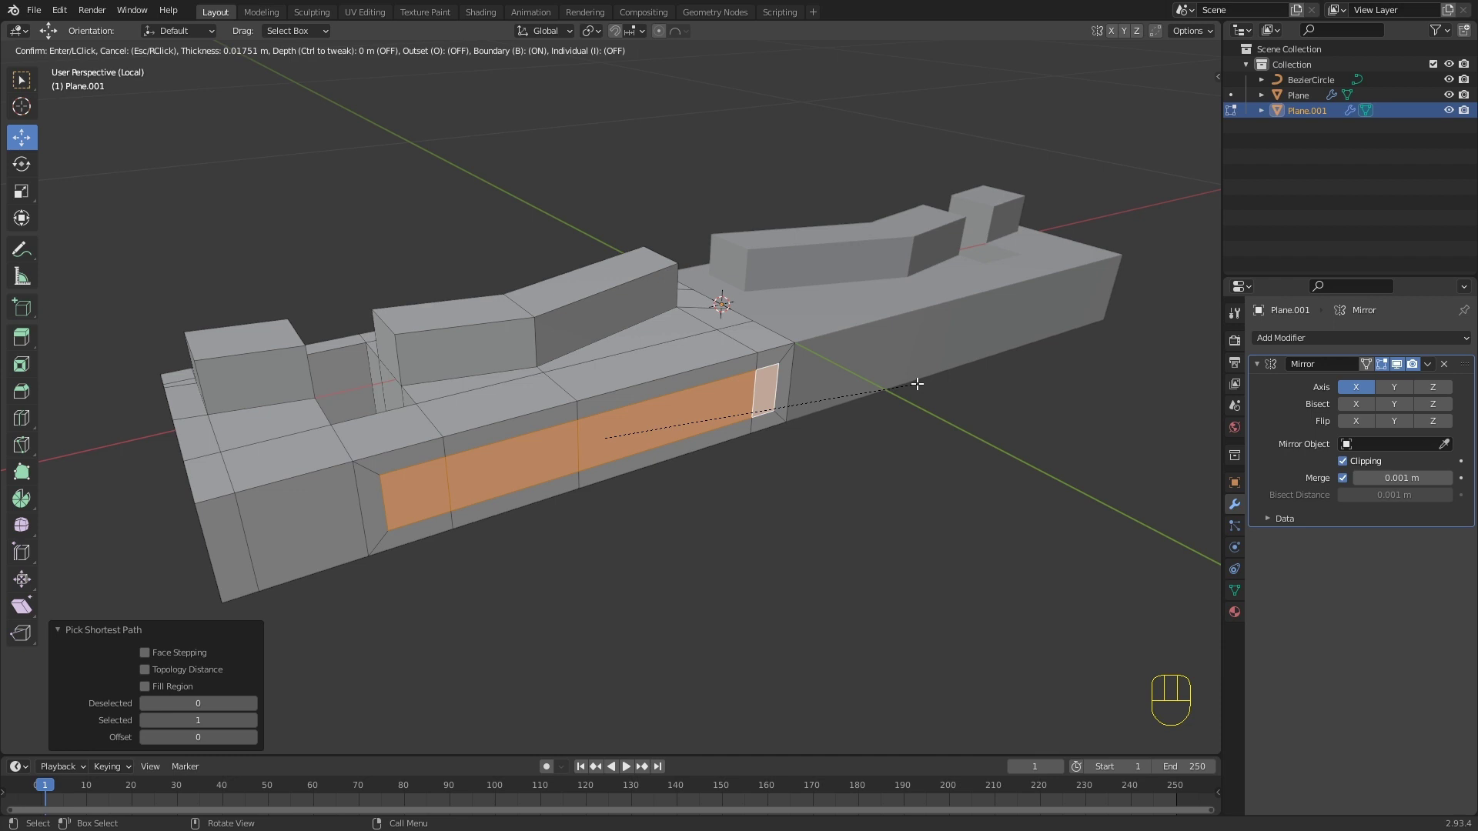
key(b)
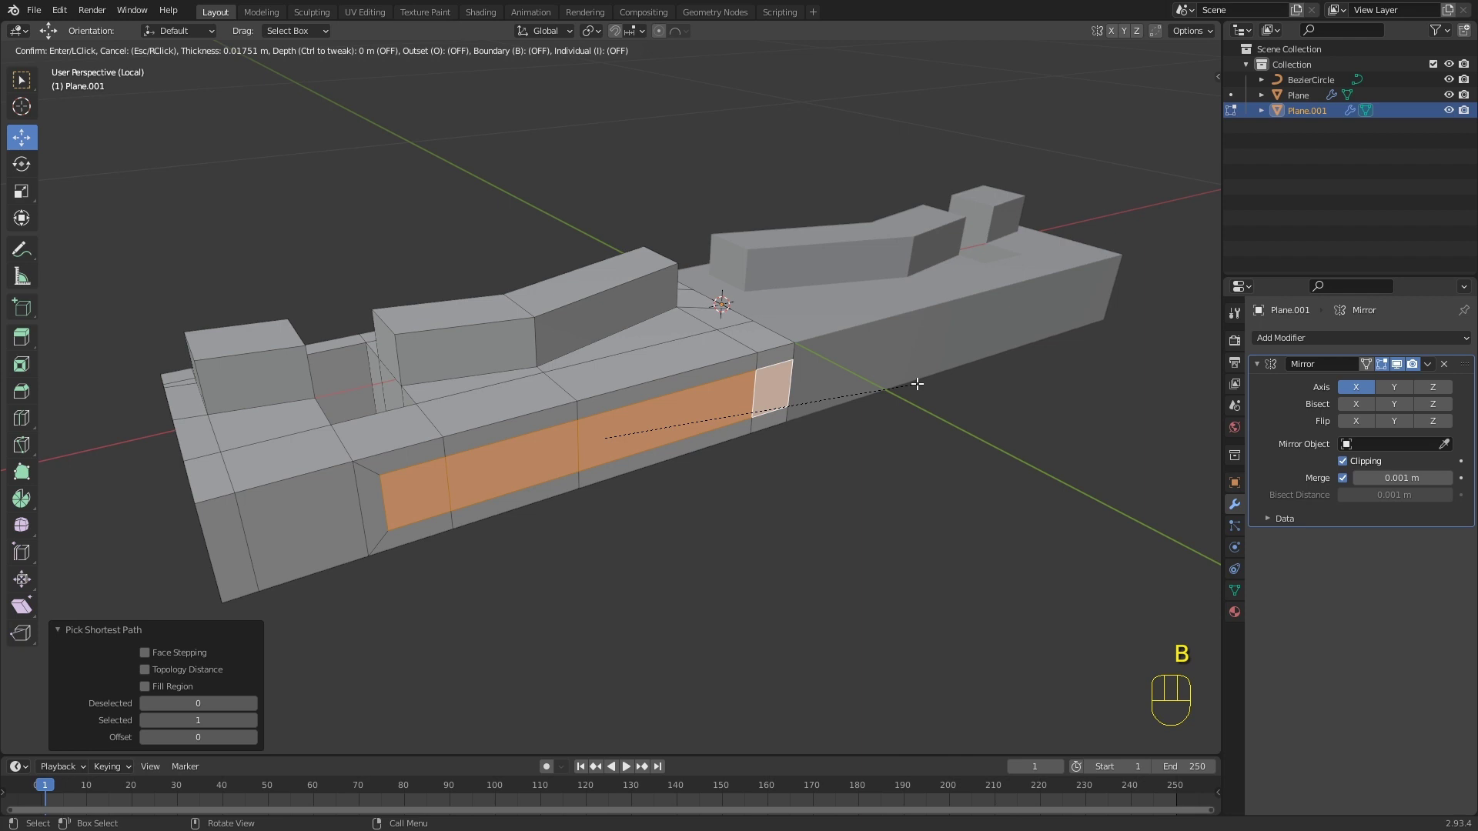
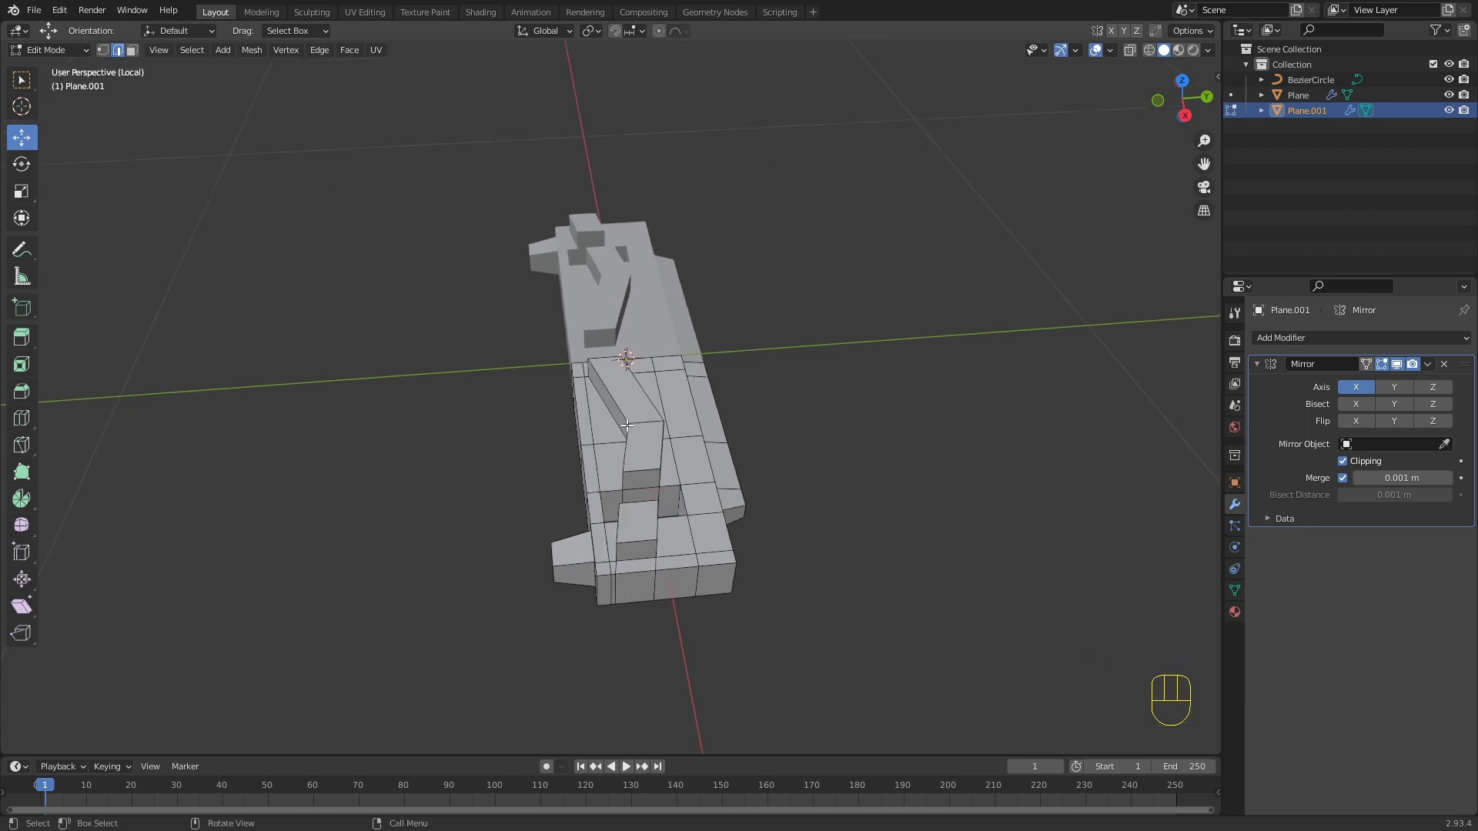
key(Tab)
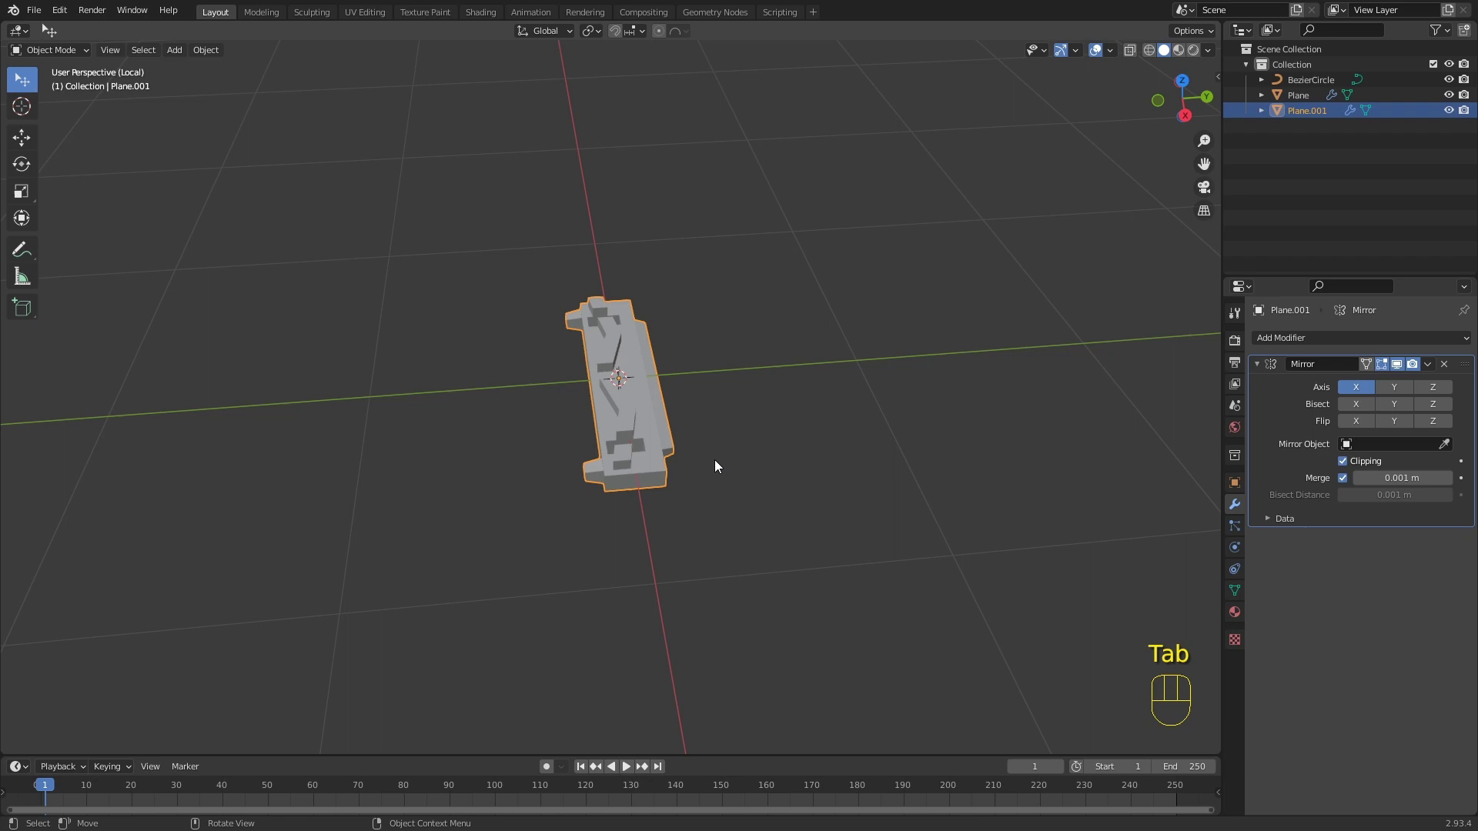
Step: Orbit around the two mirrored wheels and axle to view the whole model with the finished link
key(KP_Divide)
drag(837, 390, 901, 390)
drag(777, 396, 854, 353)
click(855, 352)
drag(835, 426, 803, 451)
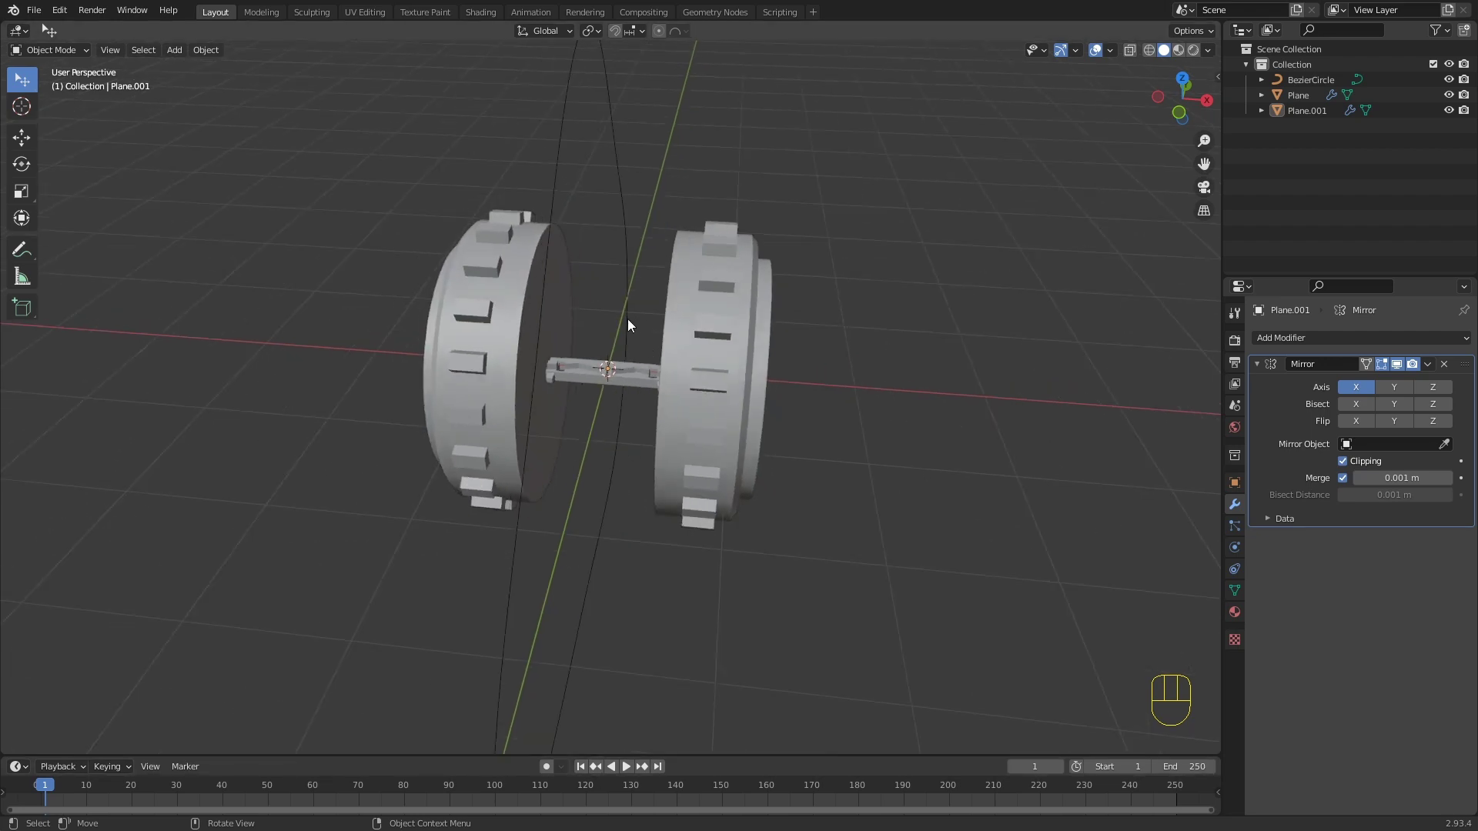
drag(626, 272, 567, 230)
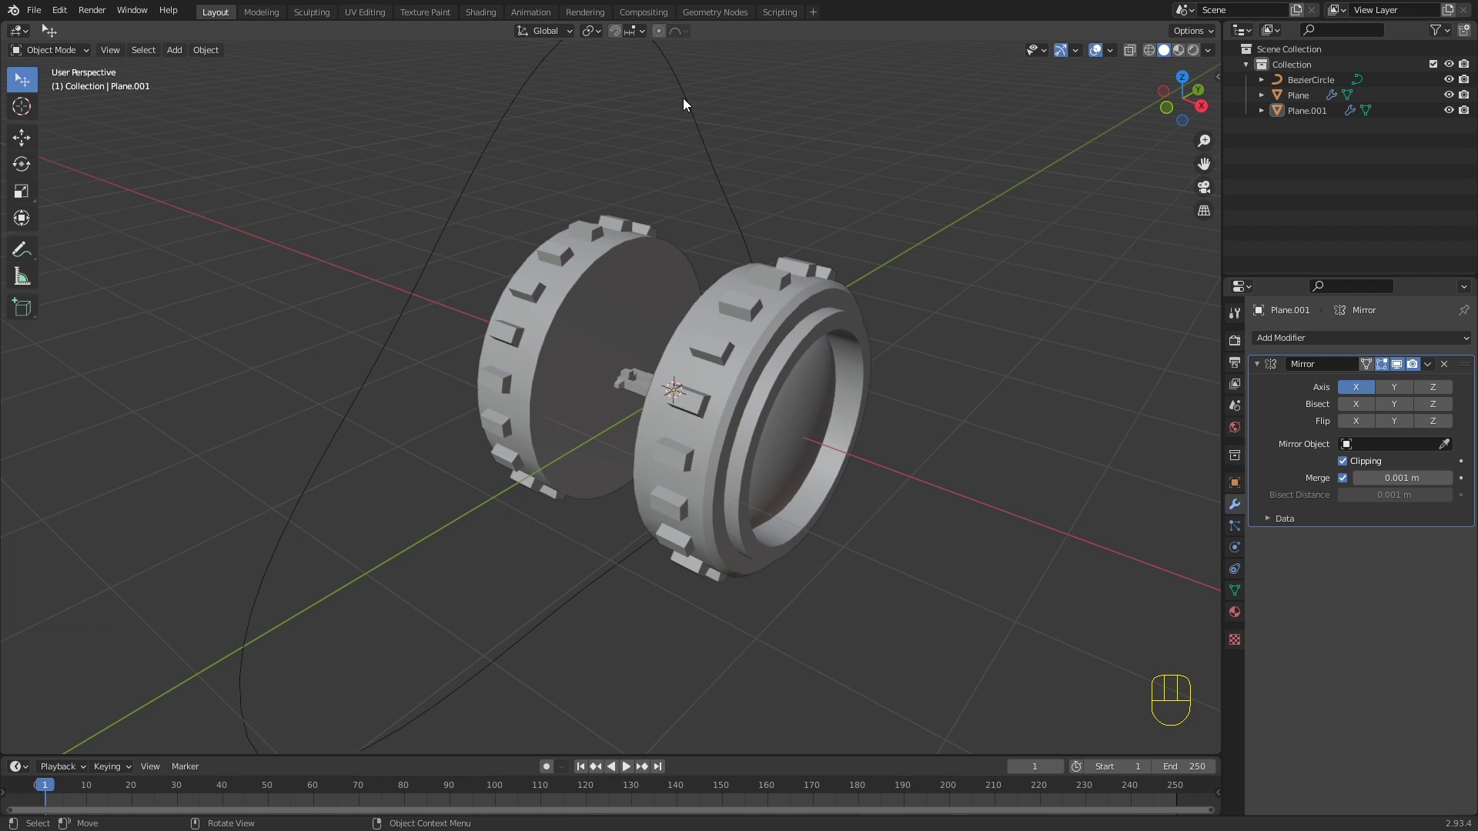
drag(759, 456, 809, 451)
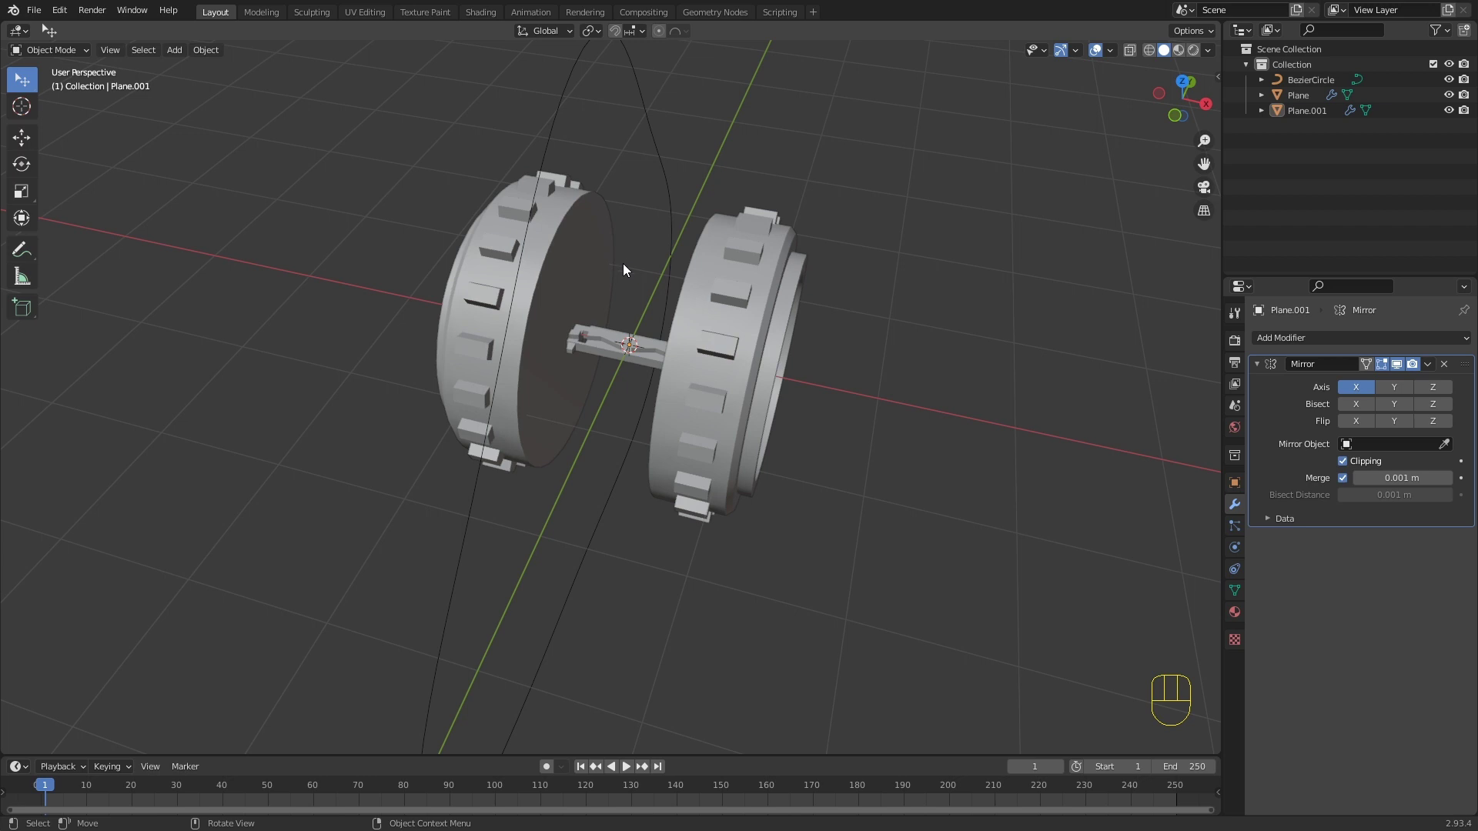
Step: Add a plane with an Array modifier fitted to BezierCircle and a Curve modifier bending it along the track
key(shift+a)
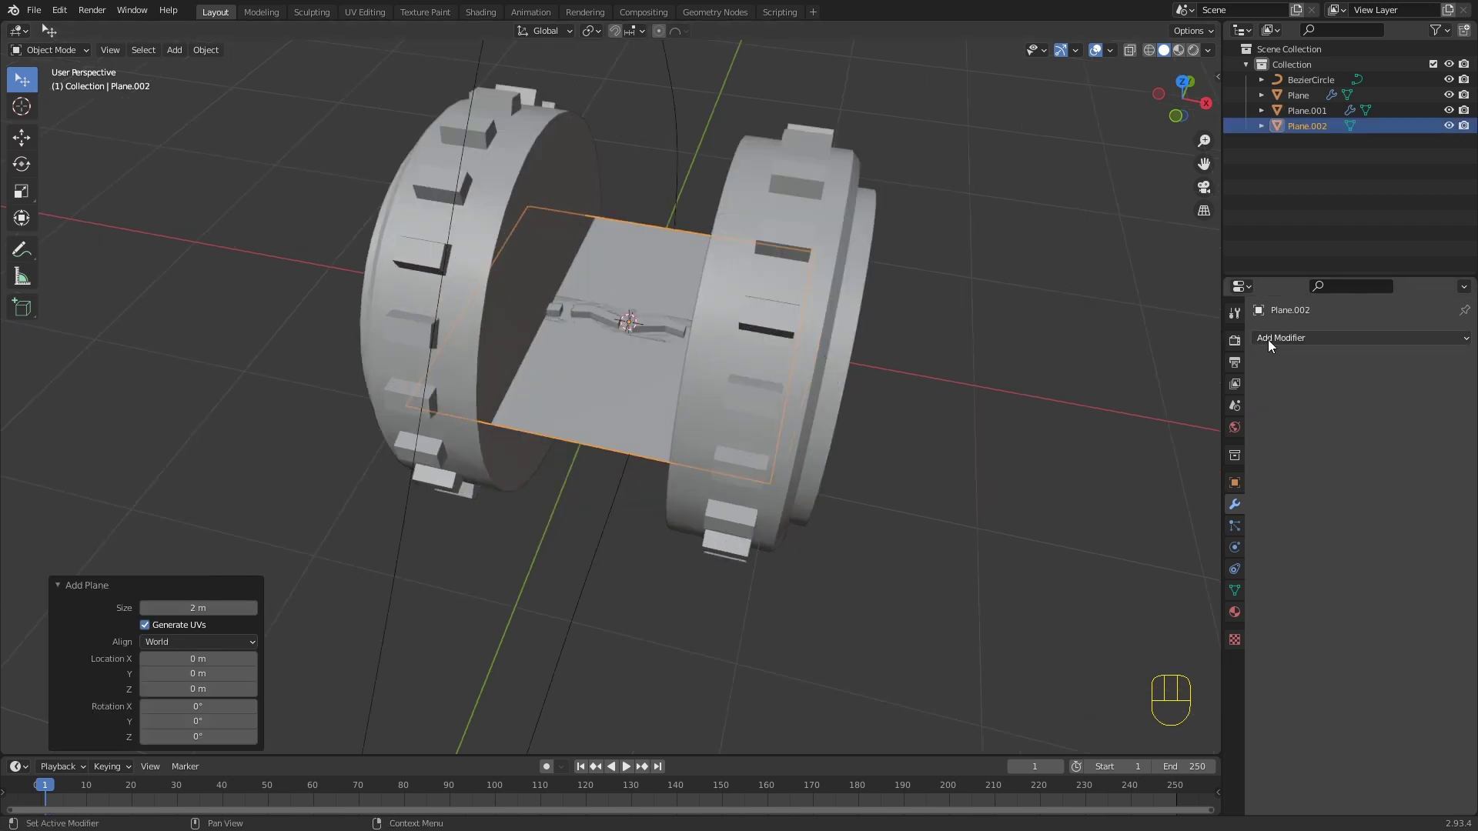
drag(1273, 343, 1200, 390)
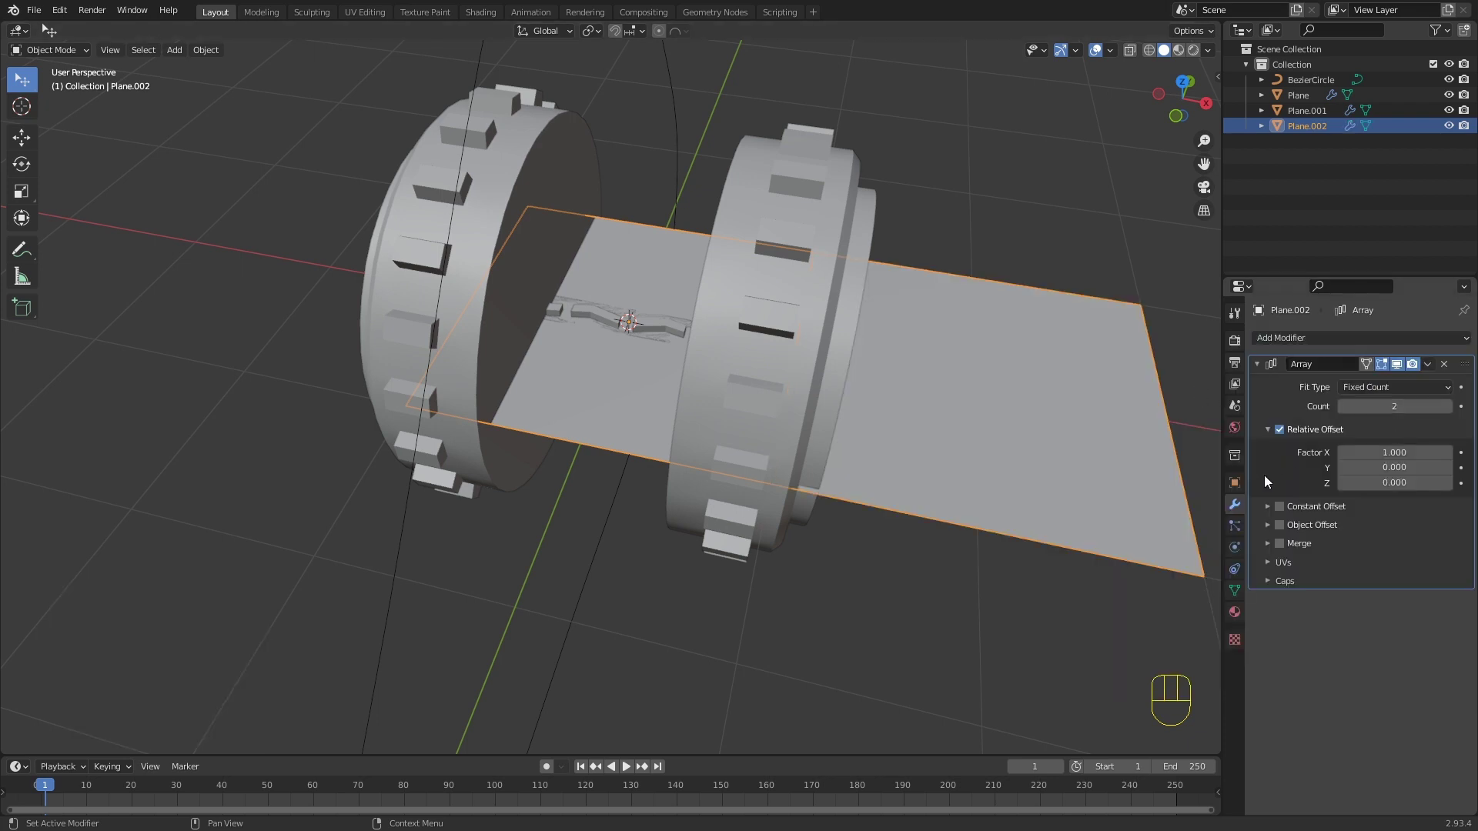
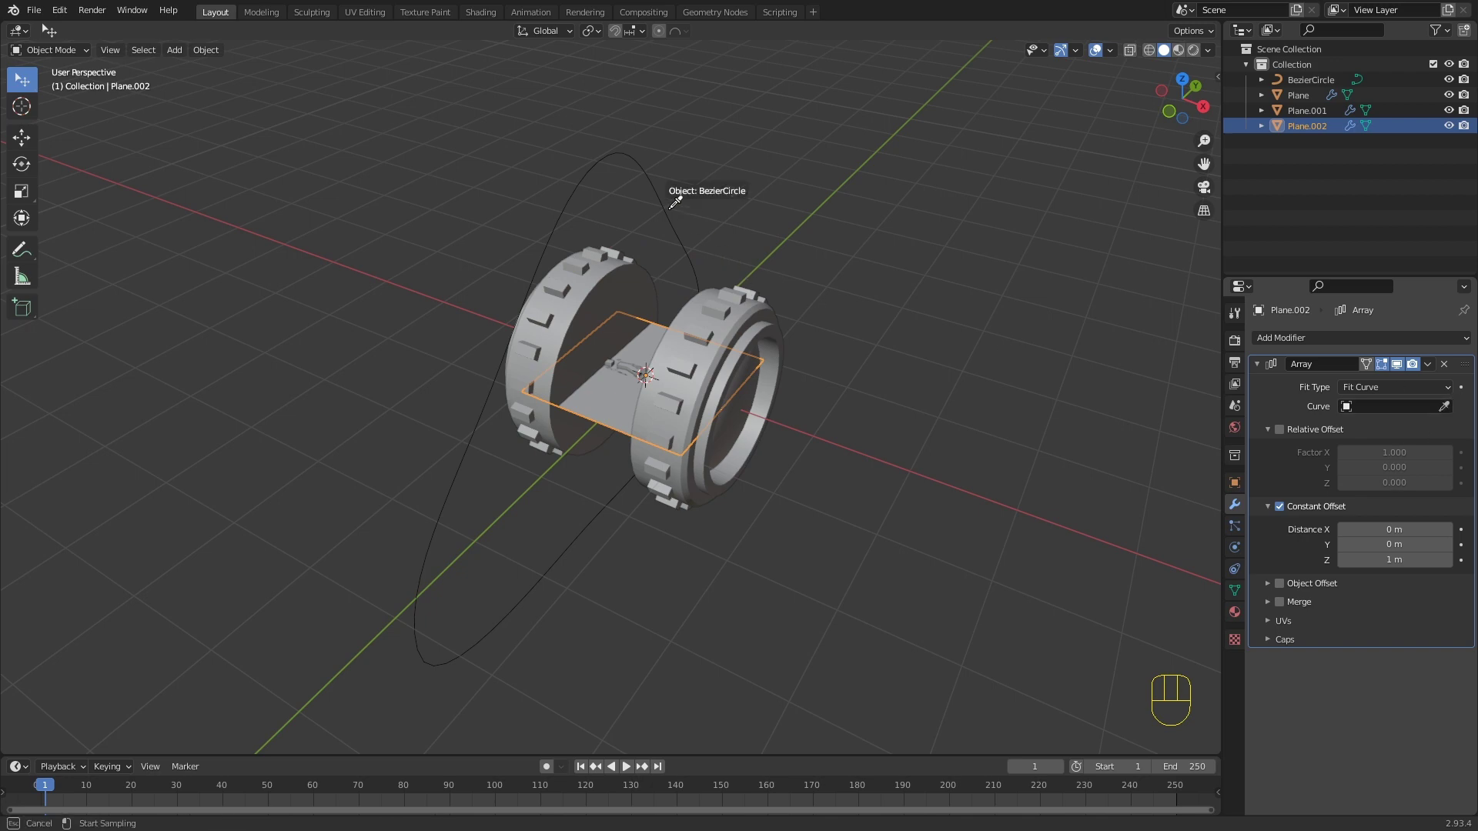
drag(821, 300, 790, 277)
drag(926, 326, 826, 282)
drag(1313, 427, 1297, 420)
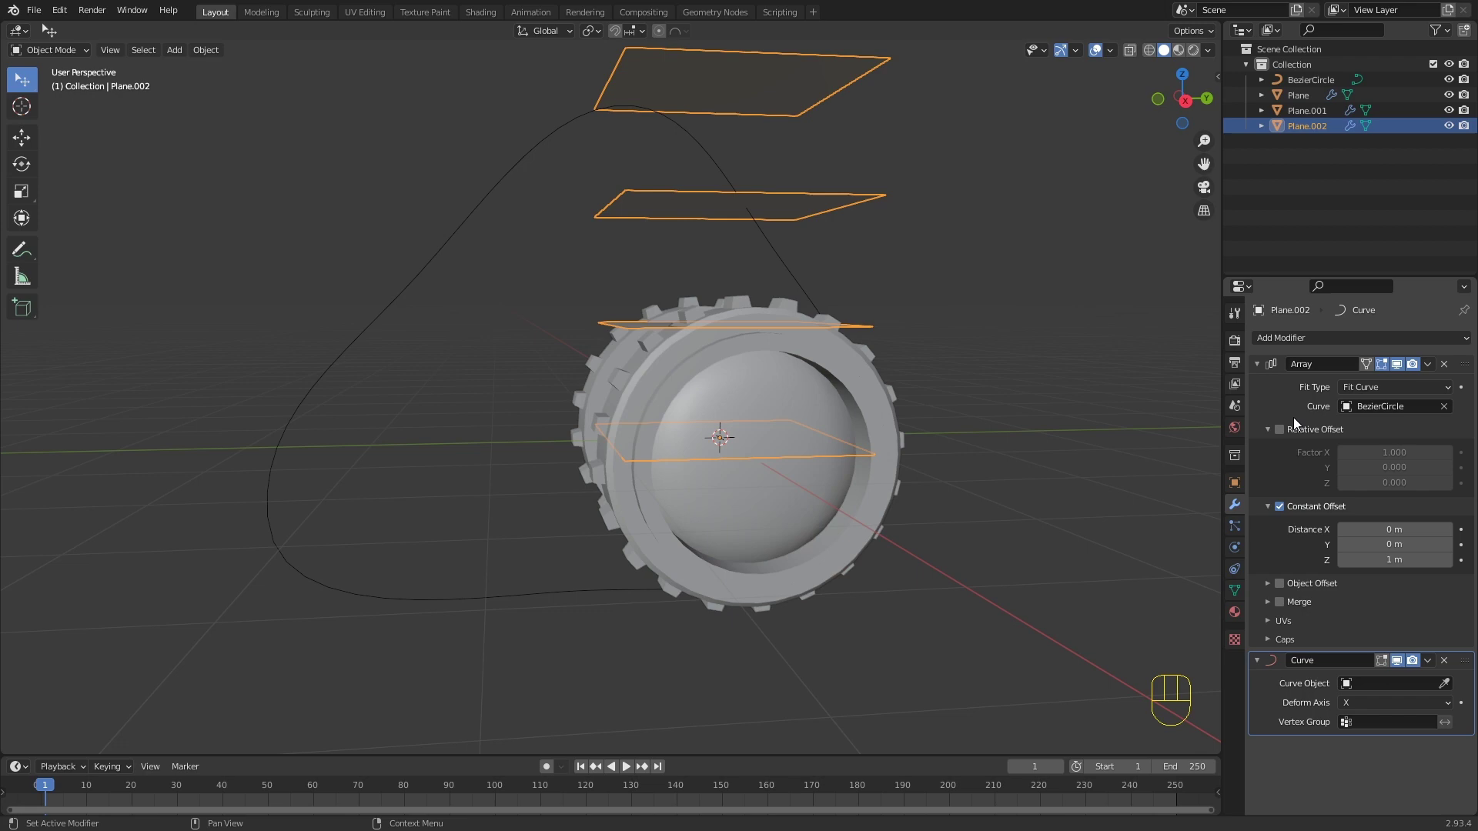
click(1455, 696)
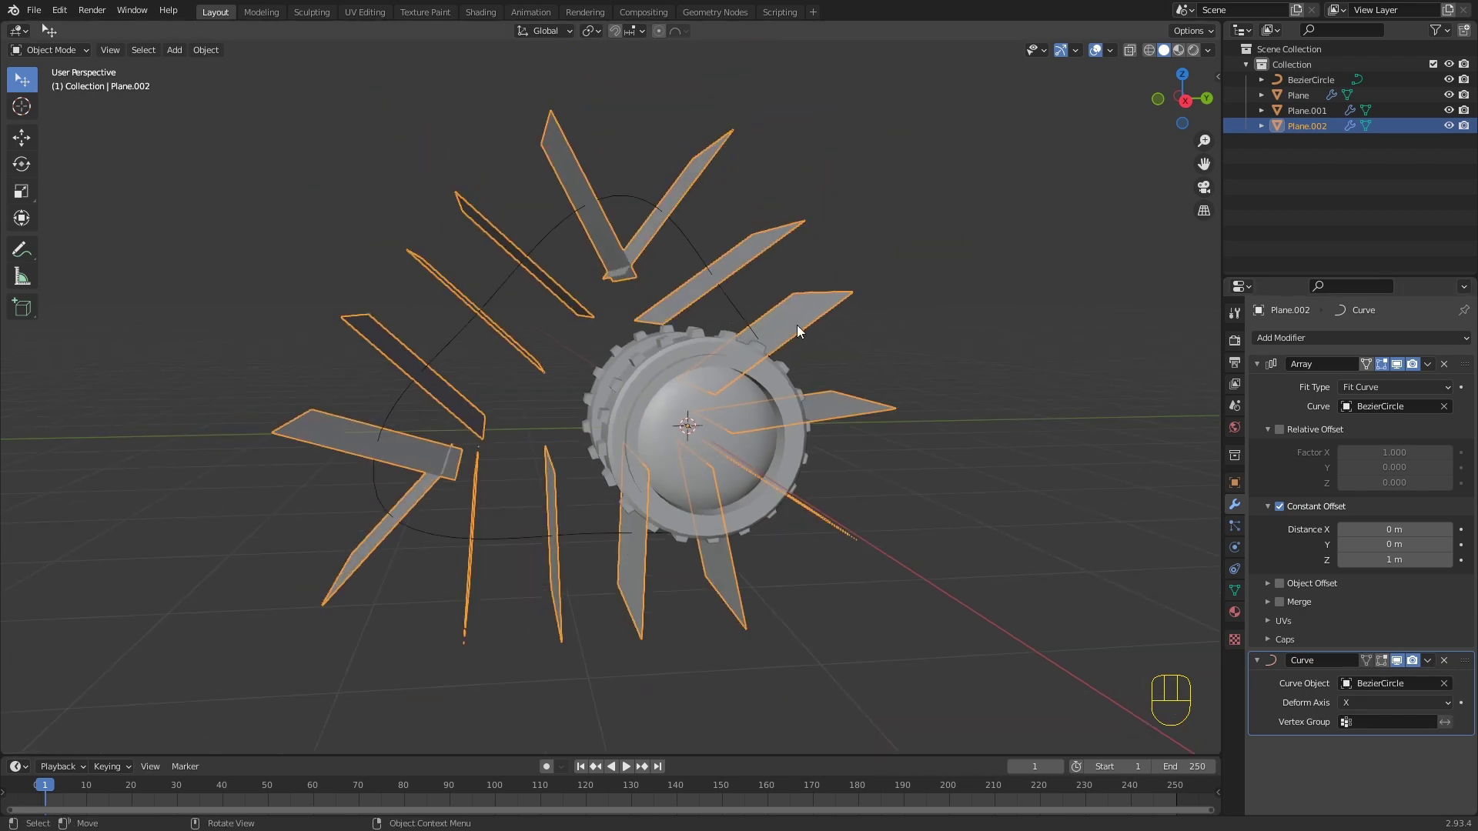
Step: Select the small track link piece and rename it to kettenglied in the Outliner
drag(606, 380, 677, 404)
drag(652, 395, 660, 367)
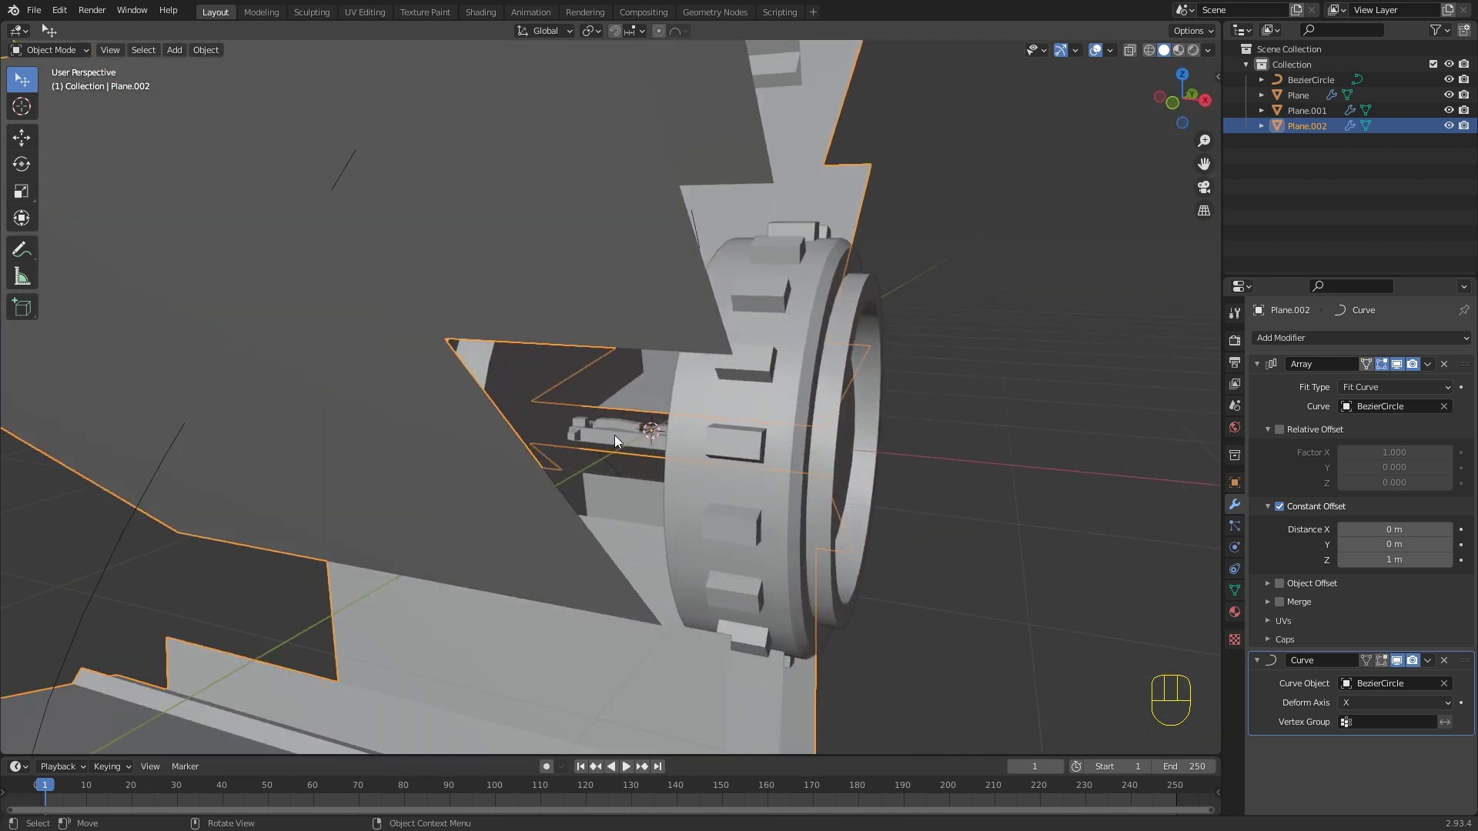
click(618, 438)
drag(1305, 121, 1098, 141)
Step: Parent kettenglied to Plane.002 with Ctrl+P Object and expand Plane.002 in the Outliner
key(t)
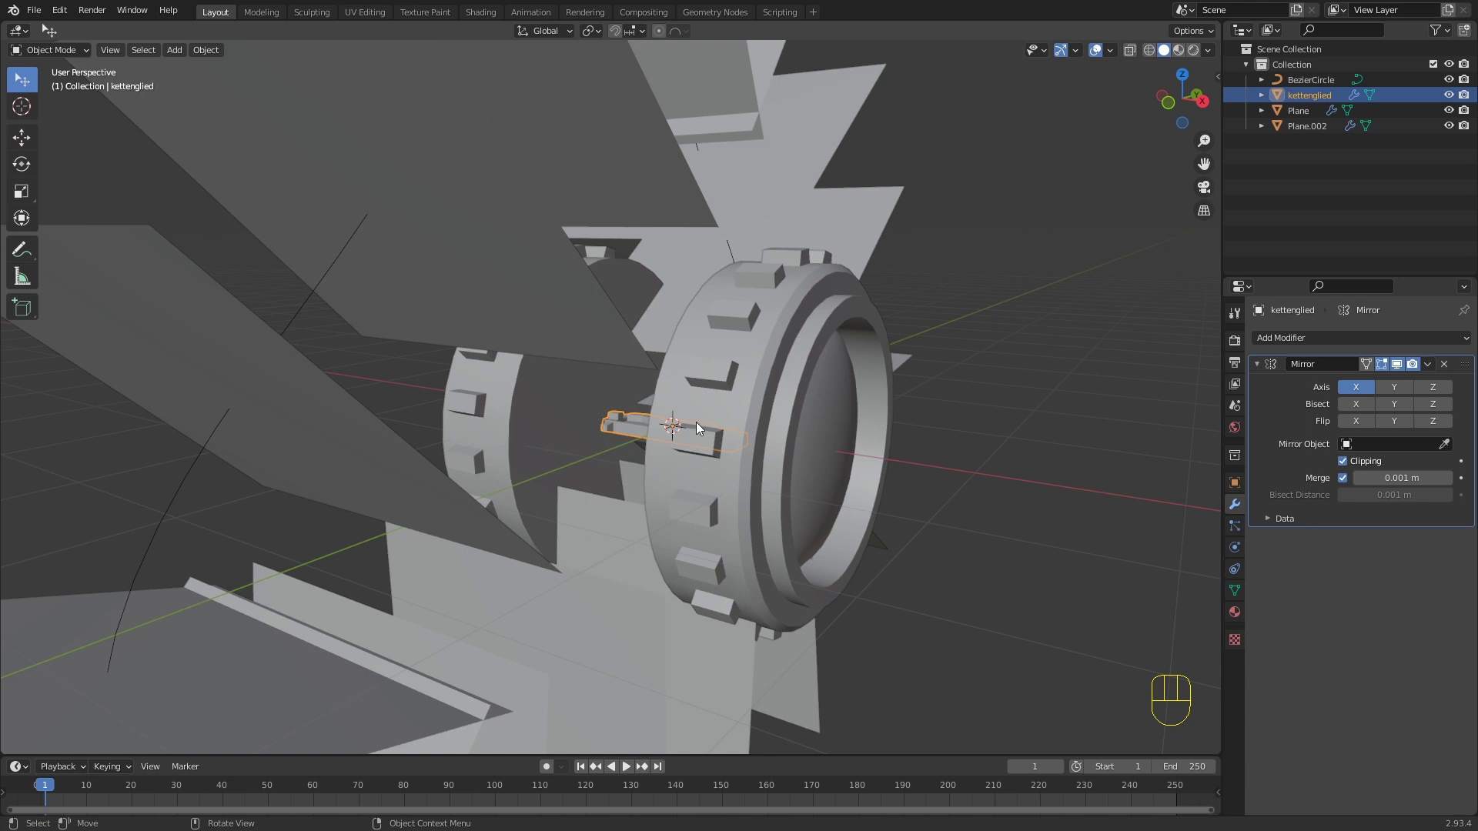
click(871, 241)
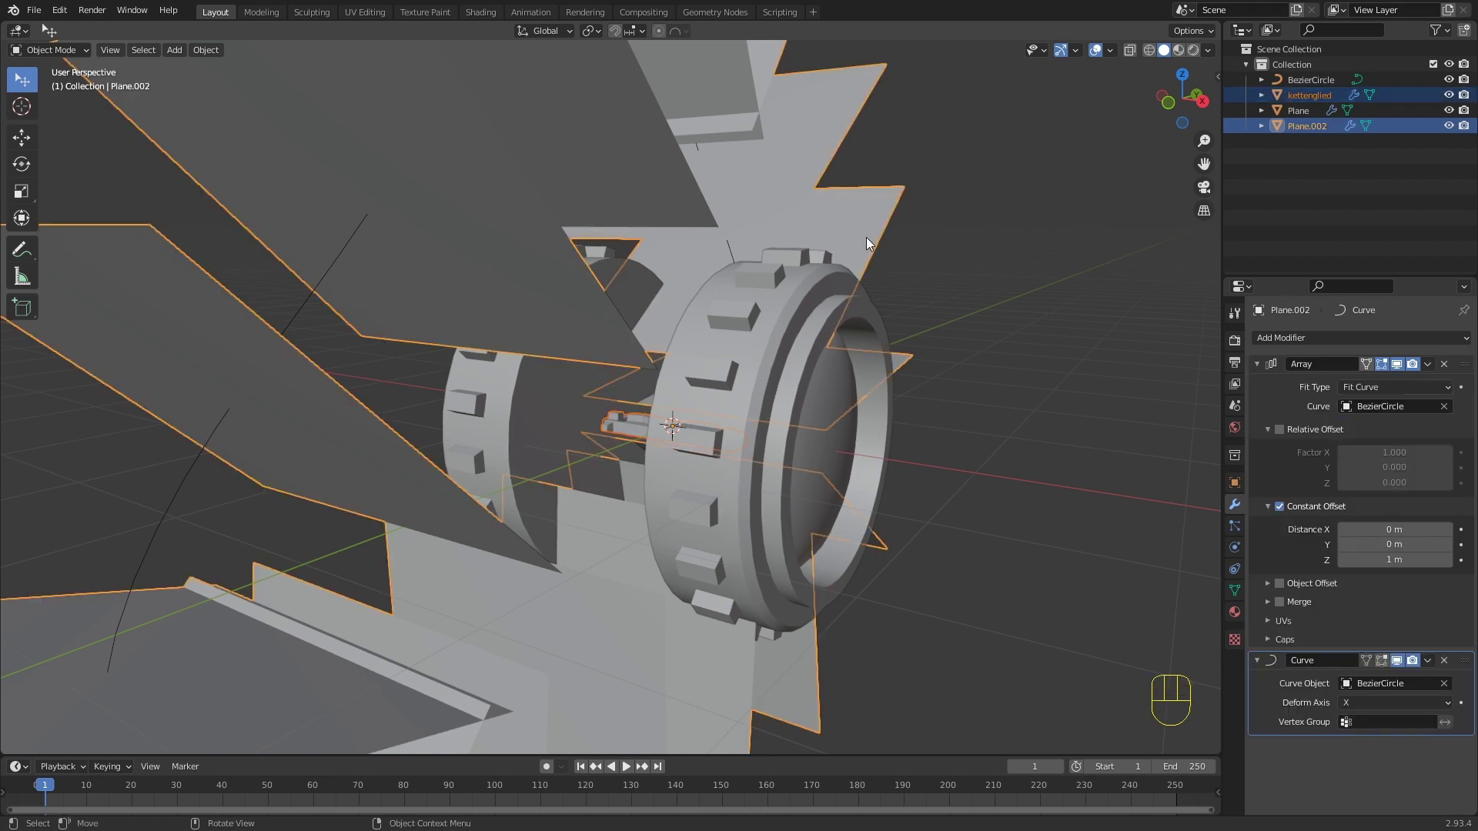
key(ctrl+p)
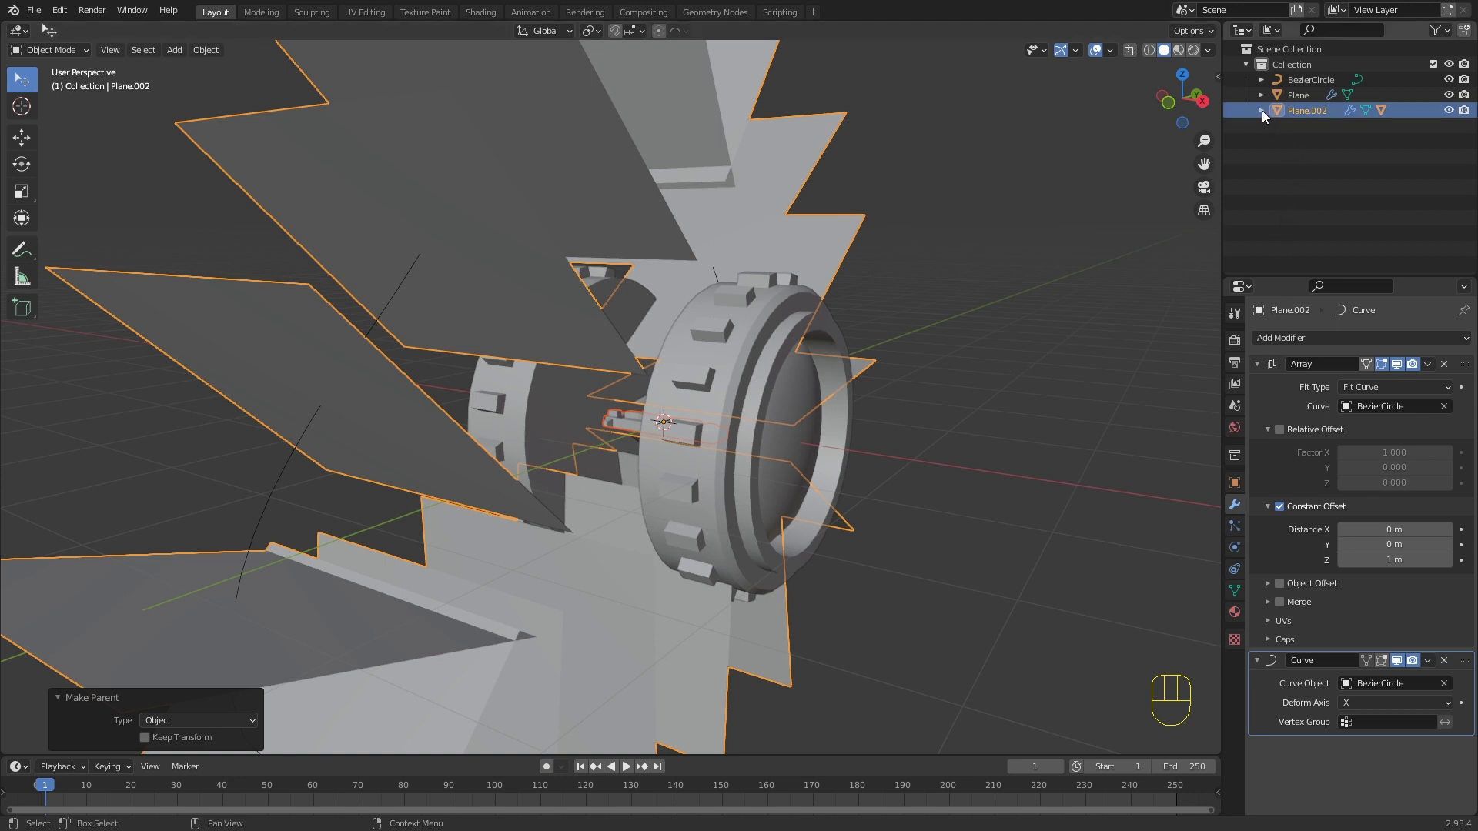
click(1265, 112)
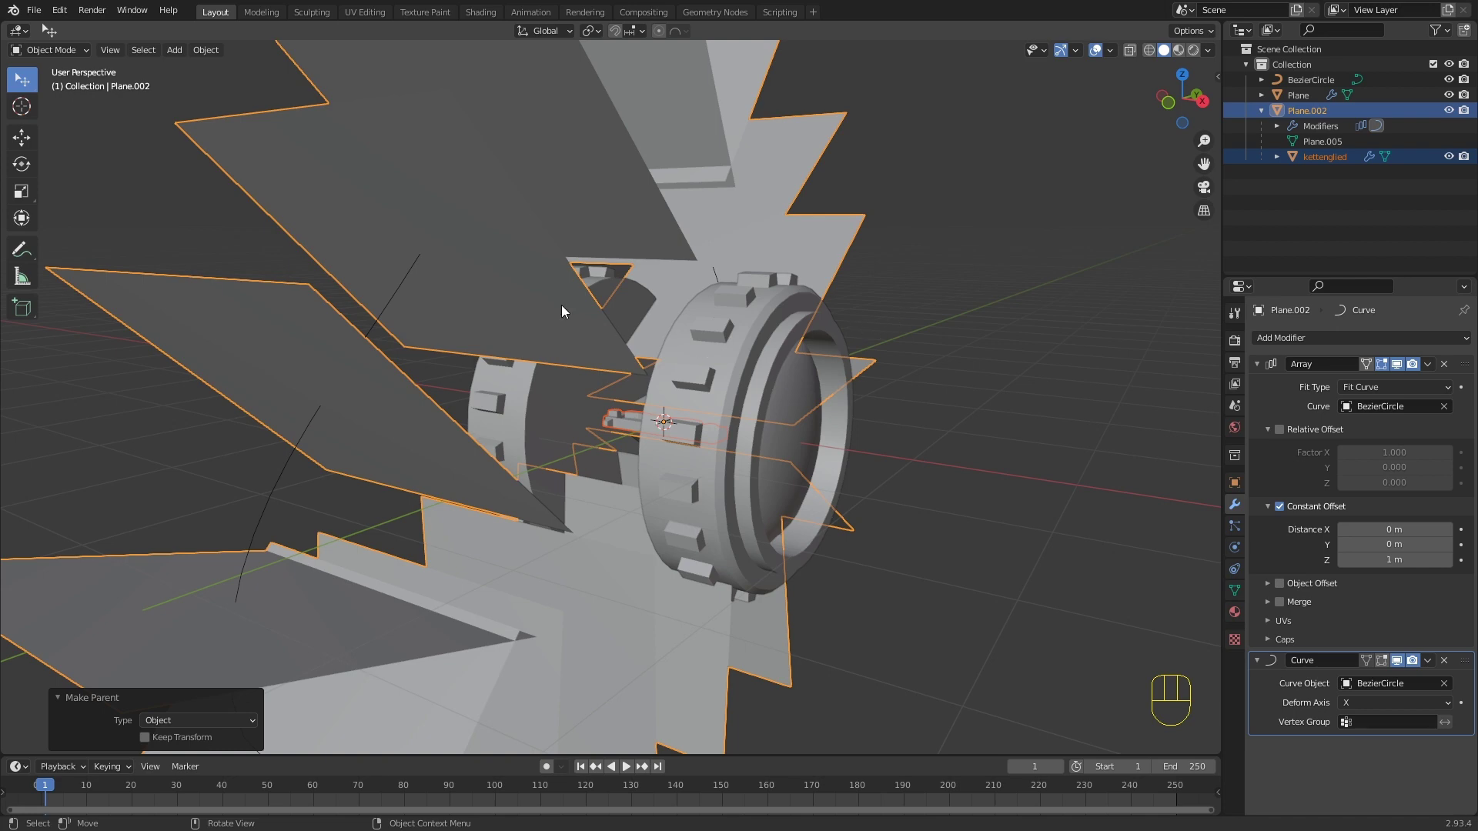
middle_click(872, 299)
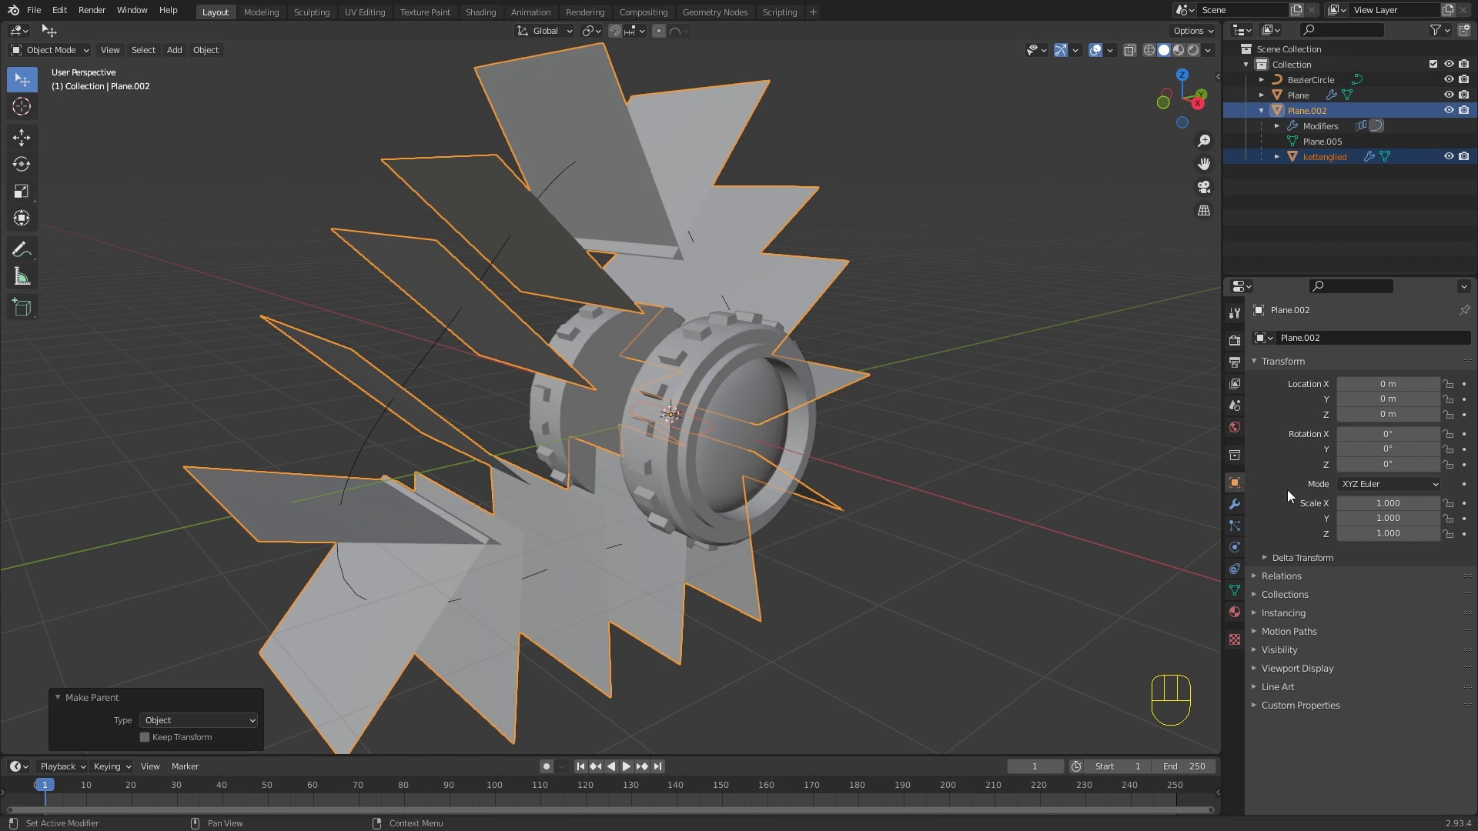
Step: Enable Instancing on Faces for Plane.002 so a link appears on every arrayed plane
click(1264, 619)
click(1433, 643)
middle_click(552, 397)
drag(554, 246, 597, 307)
drag(575, 266, 600, 315)
drag(742, 404, 785, 446)
drag(779, 445, 777, 434)
Step: Hide the wheel and rotate kettenglied 90° about the X axis
click(844, 473)
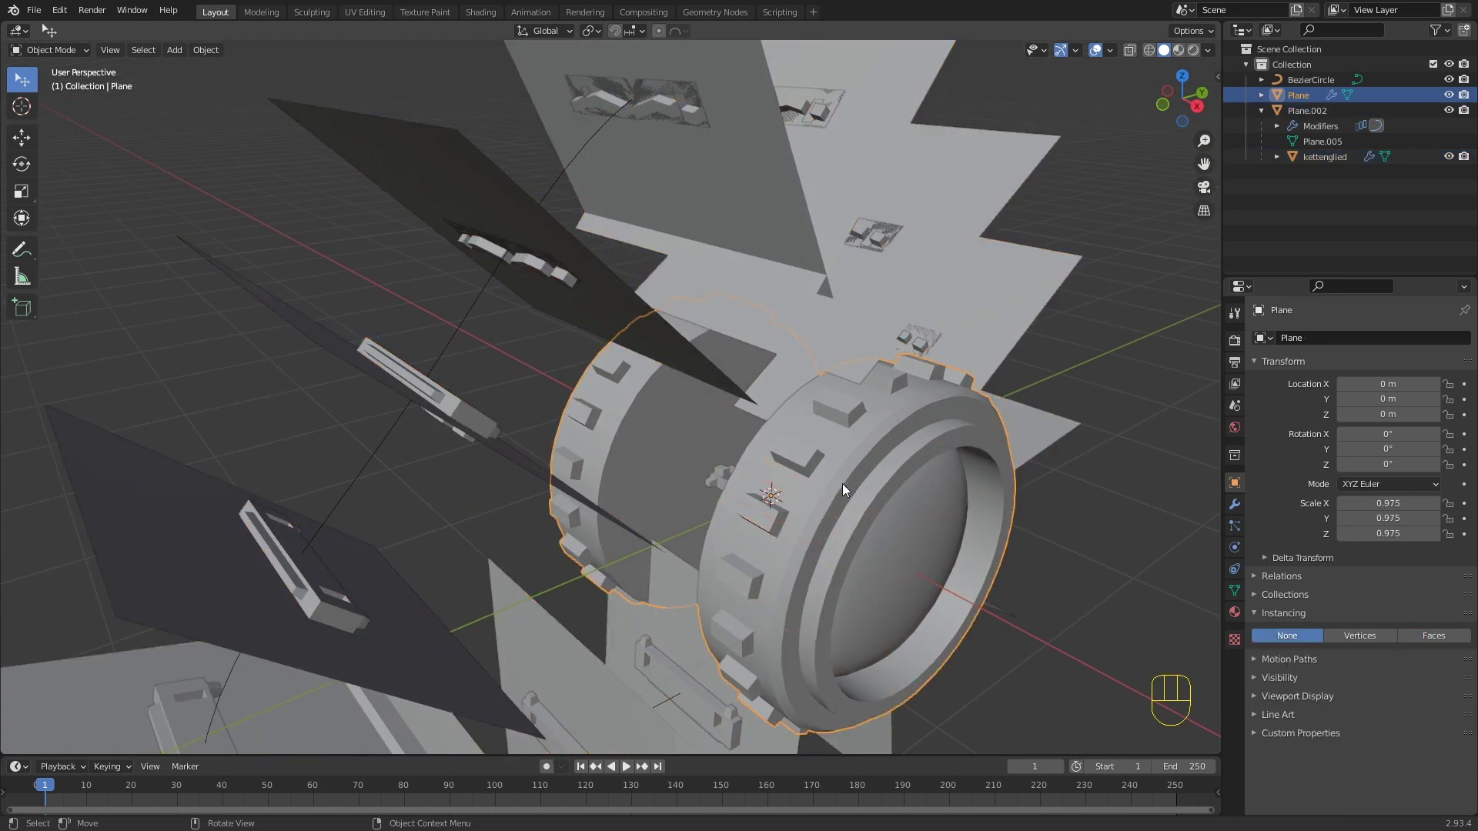
key(h)
drag(830, 507, 711, 363)
drag(755, 425, 731, 449)
key(r)
key(x)
key(9)
key(0)
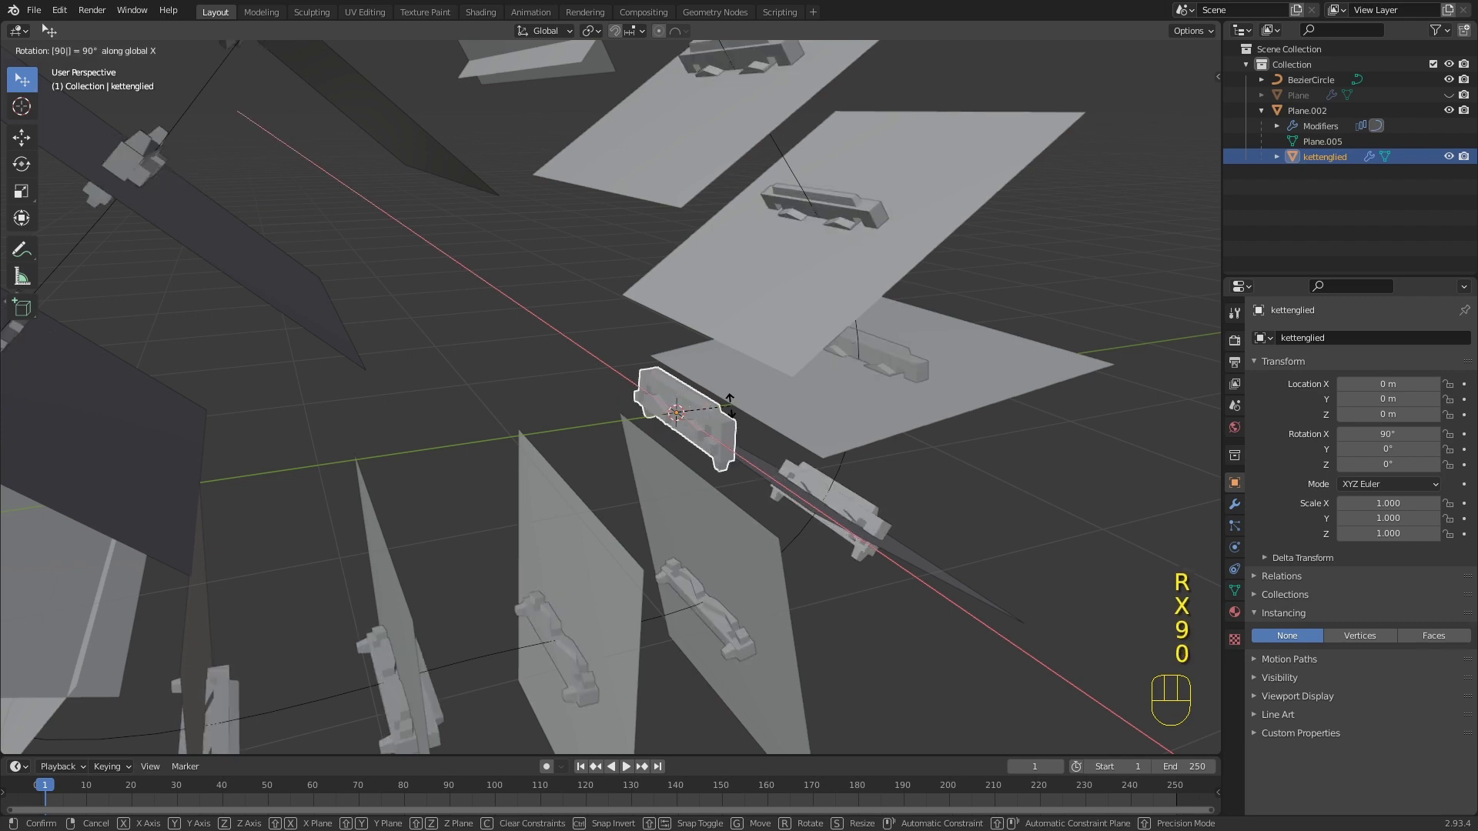
click(737, 414)
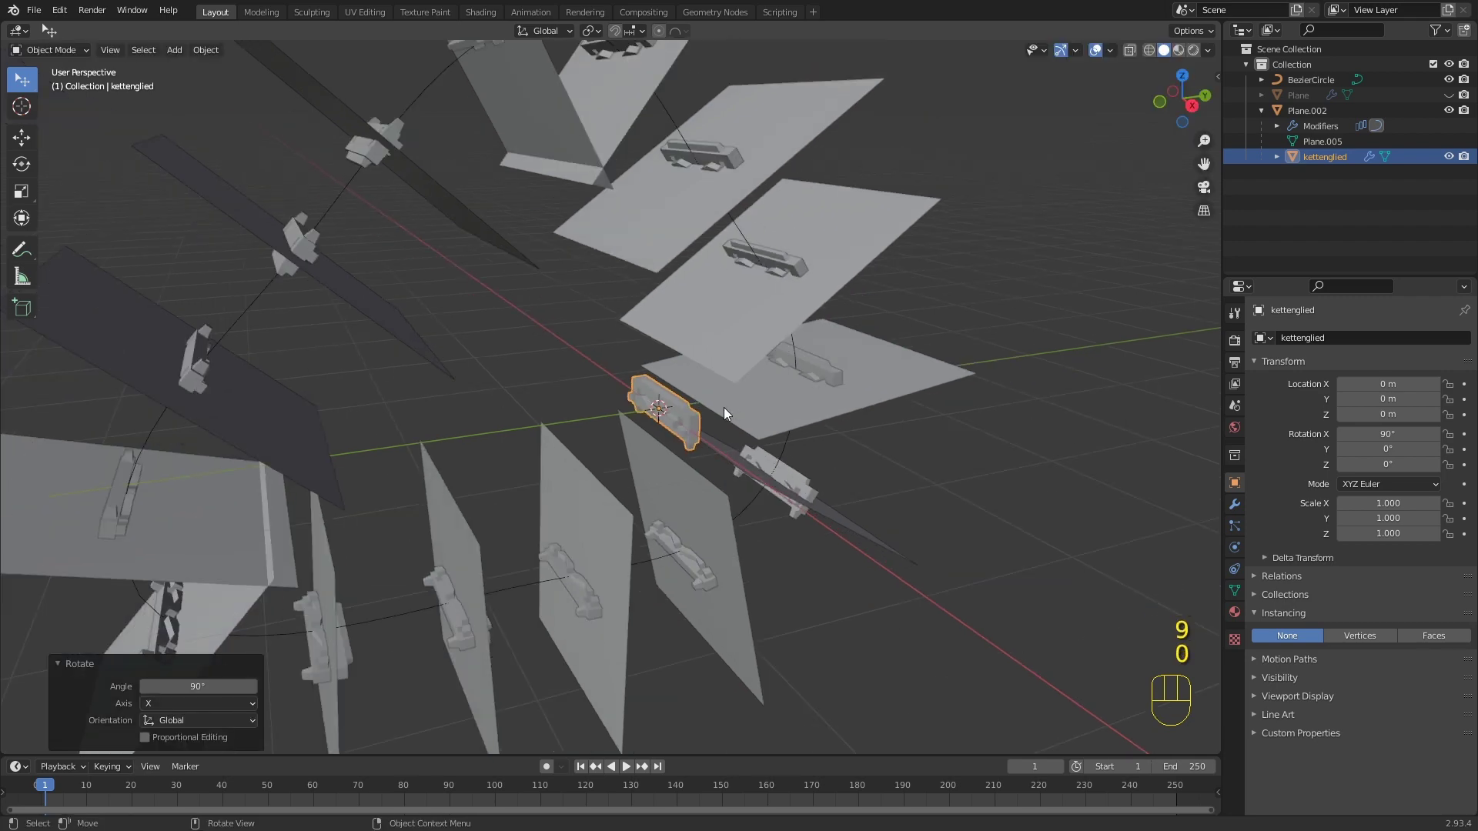
Step: Rotate kettenglied a further 180° about X so the links sit along the planes, and inspect
drag(559, 406, 636, 431)
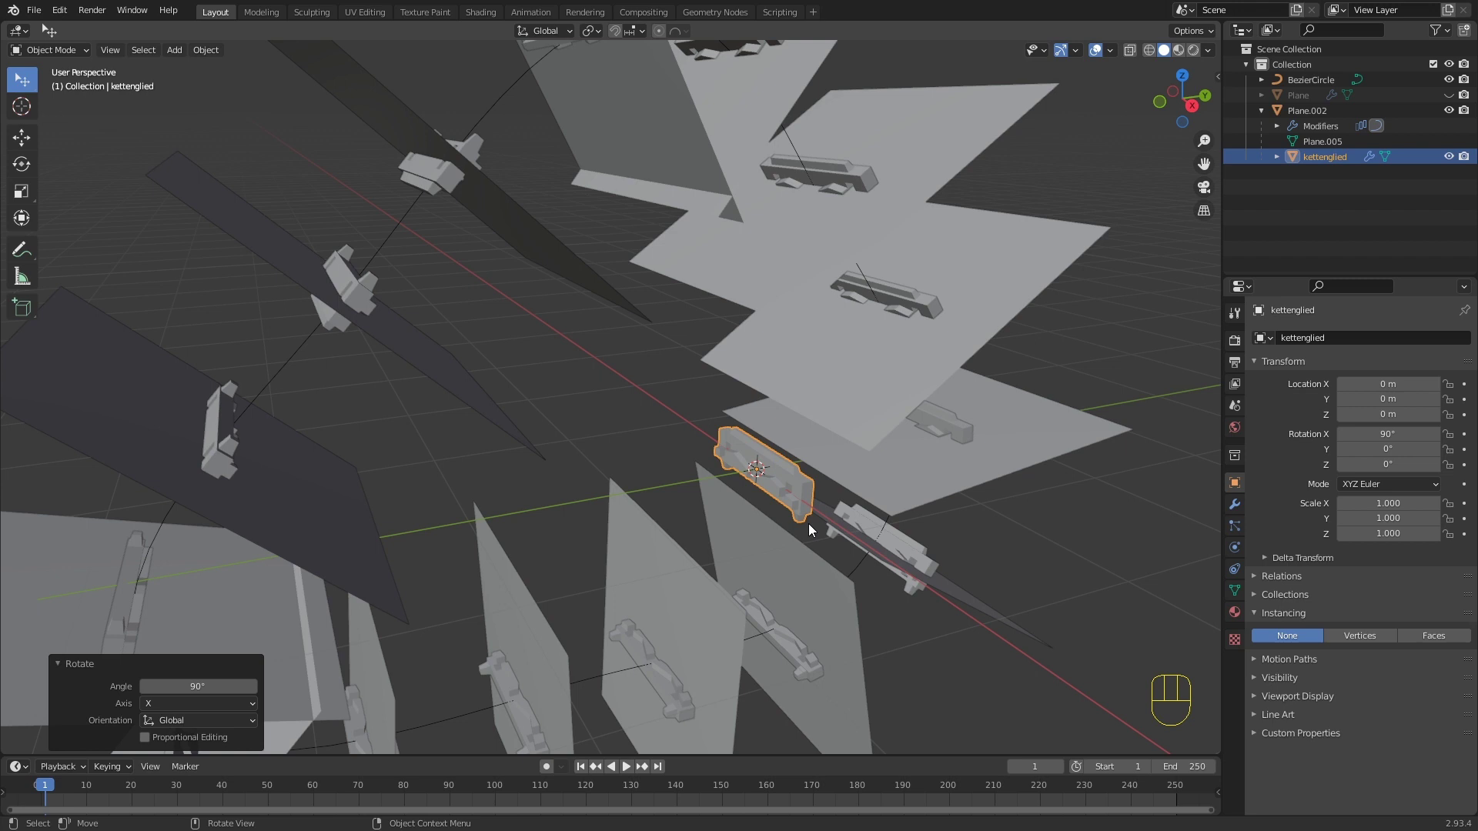
drag(784, 513, 705, 472)
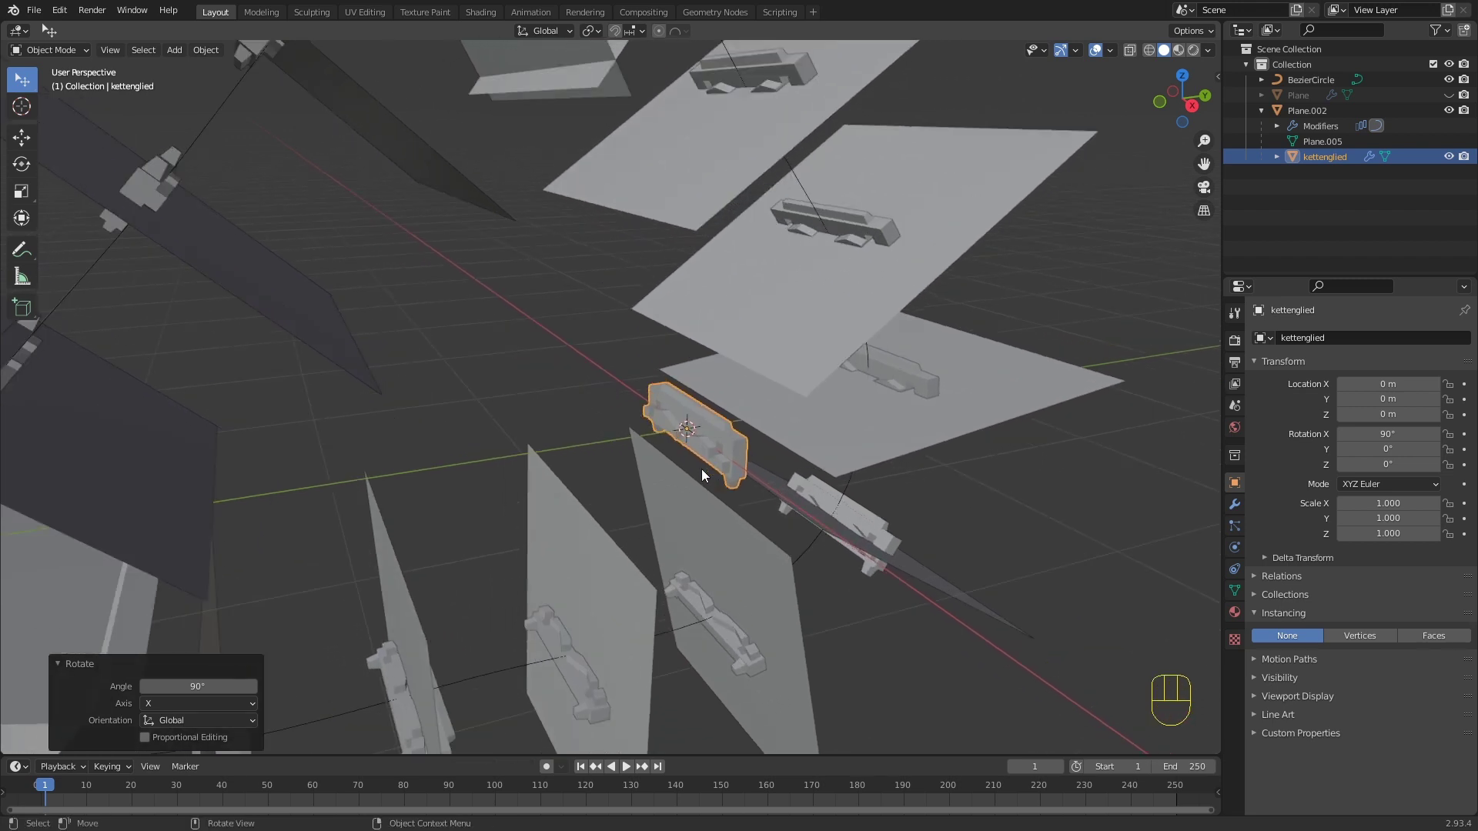
key(r)
key(x)
key(1)
key(8)
key(0)
key(Return)
drag(597, 282, 655, 283)
middle_click(468, 313)
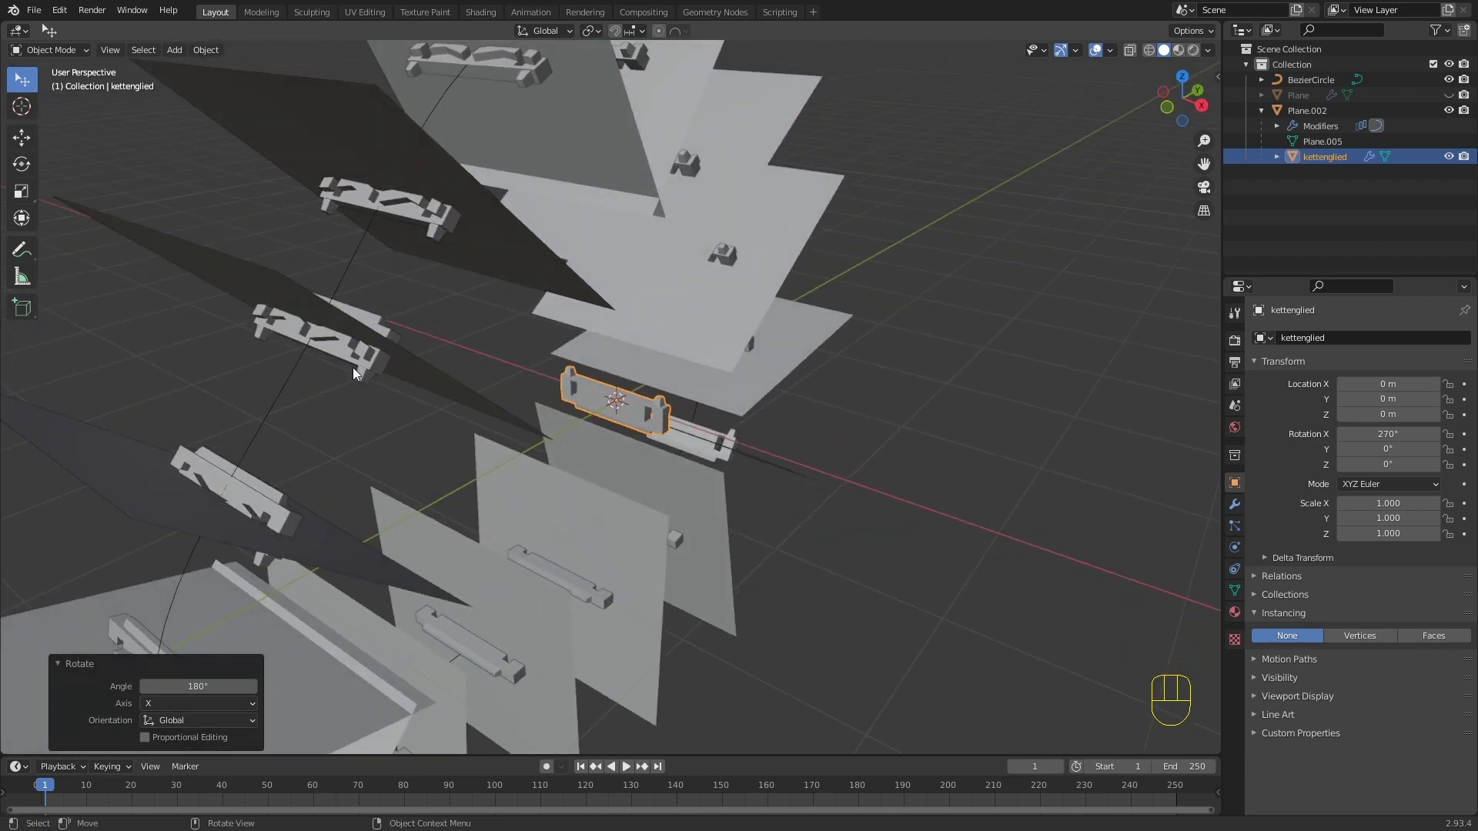
middle_click(629, 418)
middle_click(603, 413)
drag(614, 413, 691, 392)
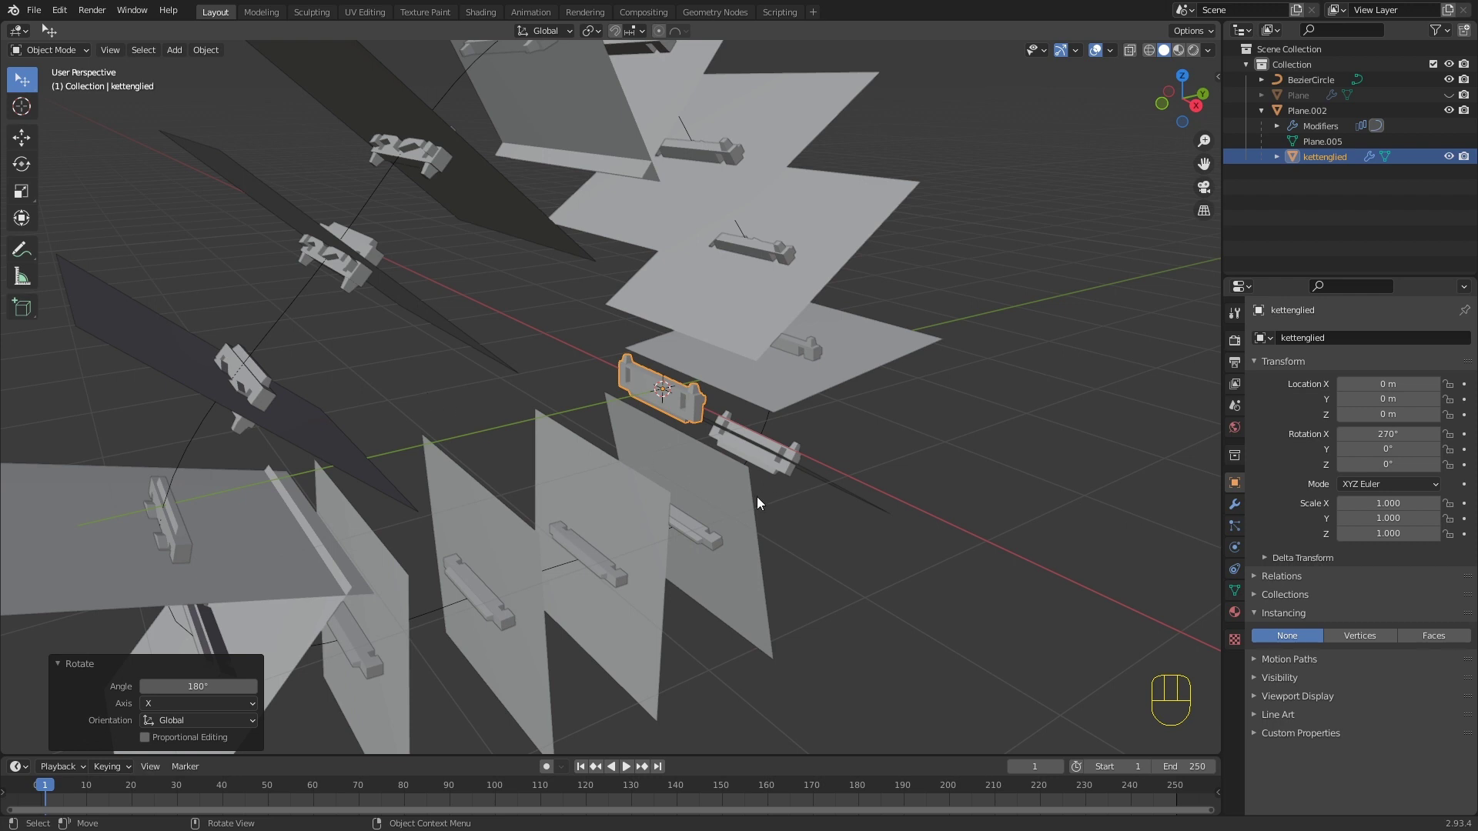
Step: Reduce Plane.002's Array offset so the instanced links pack into a continuous loop
click(756, 500)
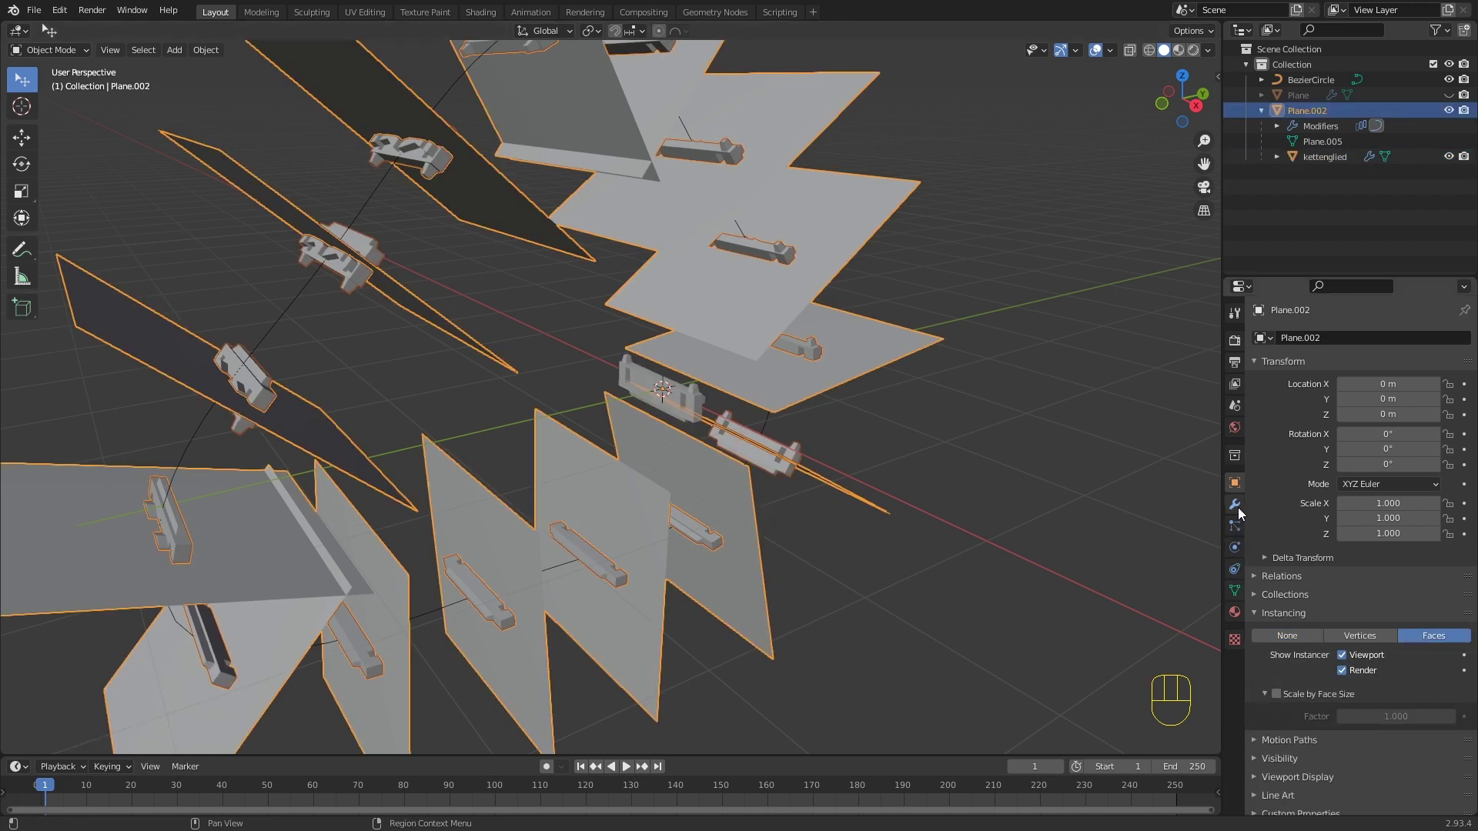
click(1233, 509)
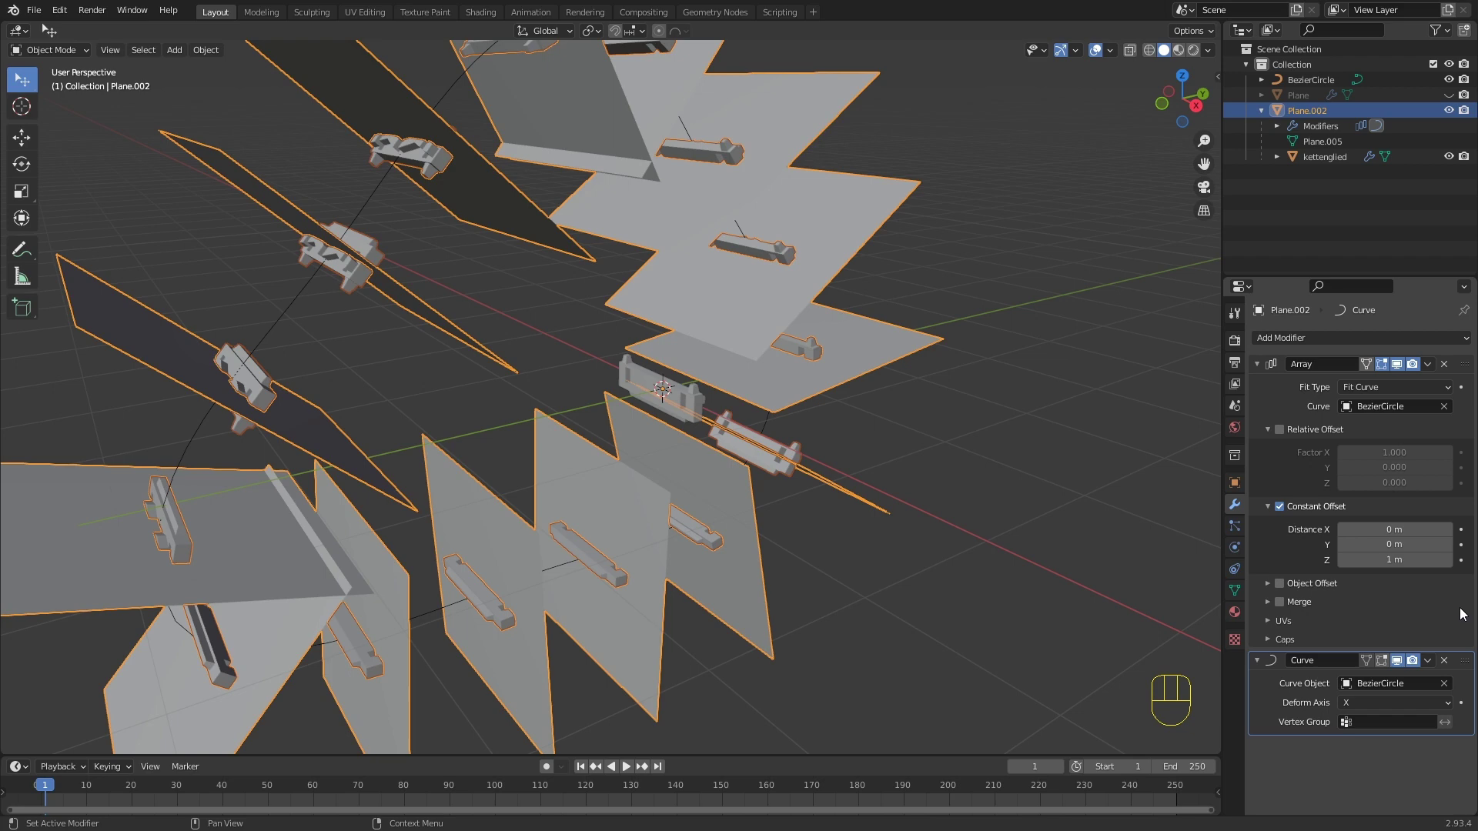
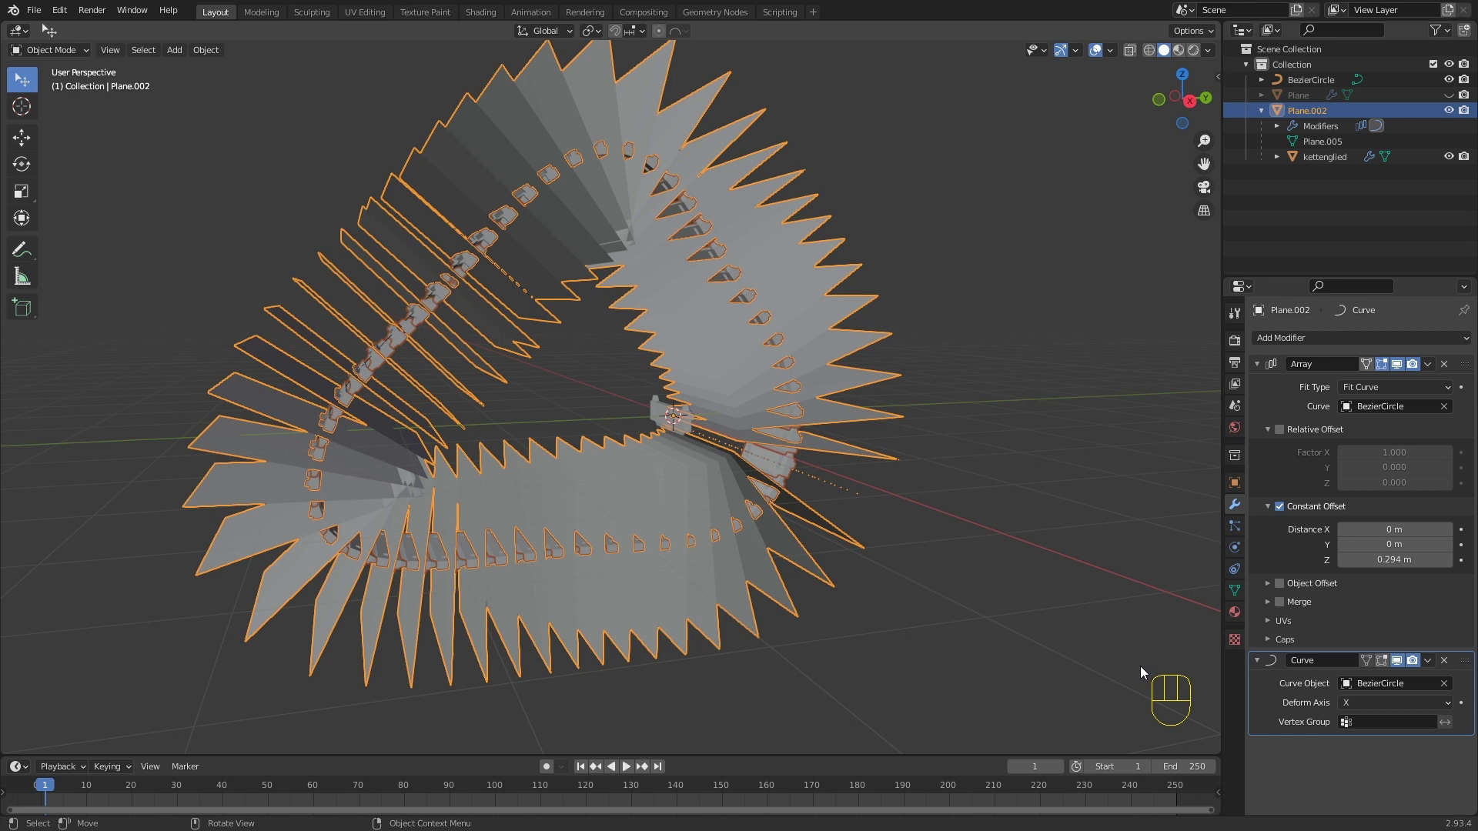
click(1241, 485)
click(1347, 652)
click(1349, 677)
Step: Orbit around the closed tread chain and zoom toward the single link near the centre
drag(816, 426, 874, 469)
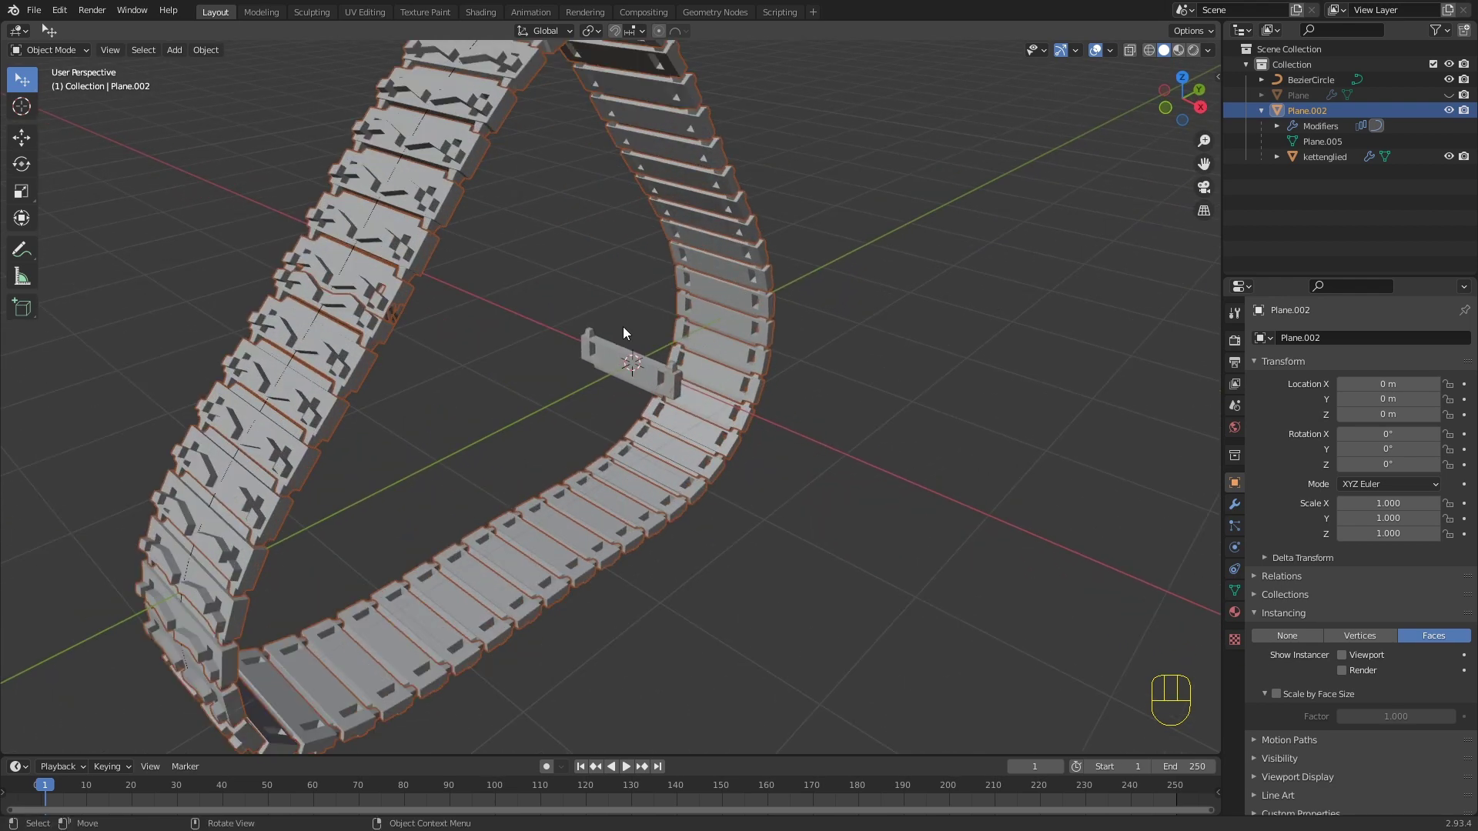
drag(526, 361, 573, 352)
drag(555, 370, 625, 355)
drag(669, 415, 591, 427)
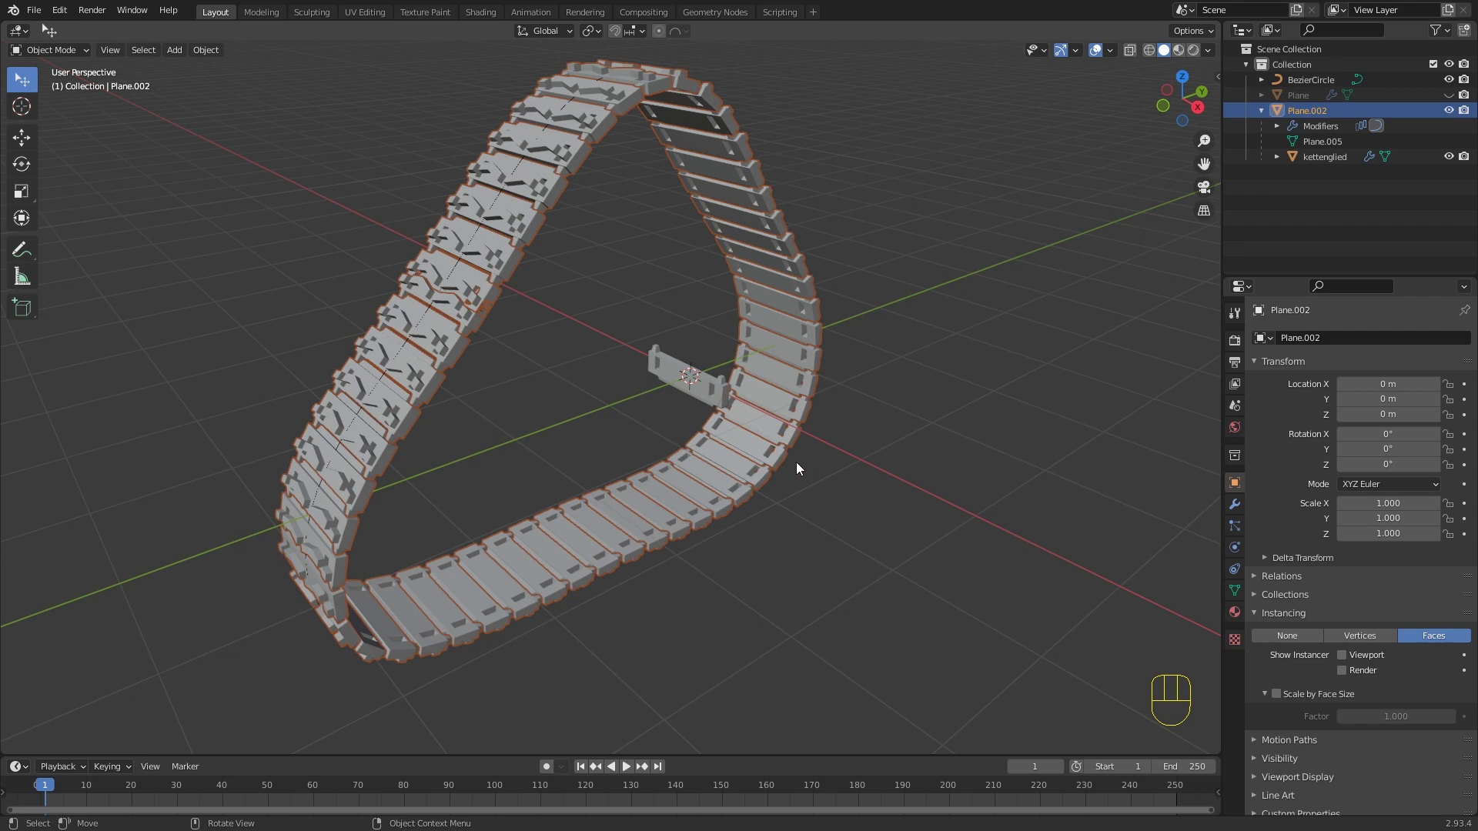
drag(787, 468, 829, 442)
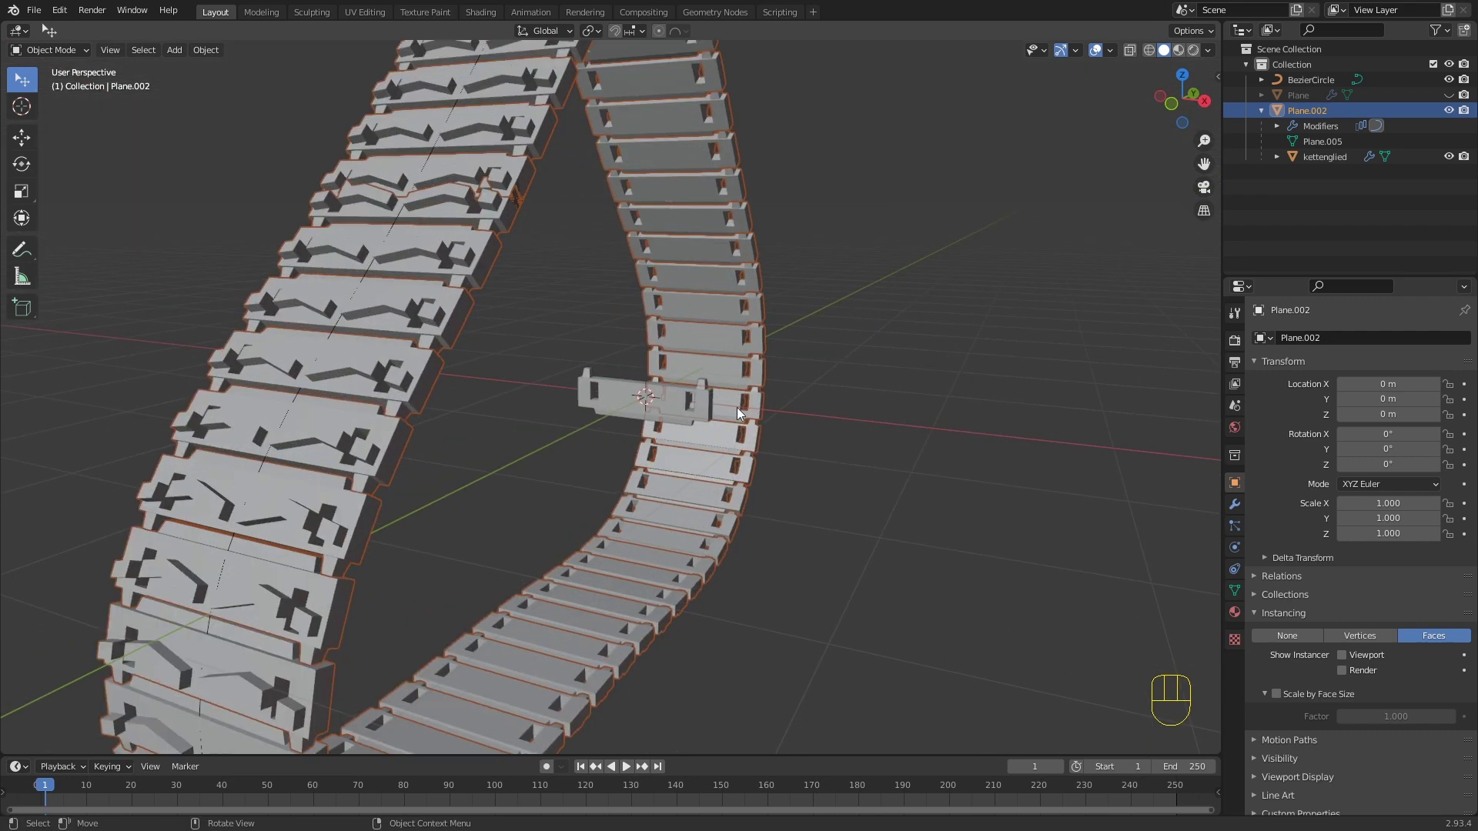
Step: Widen kettenglied along X twice, comparing it against the chain
drag(688, 398, 662, 458)
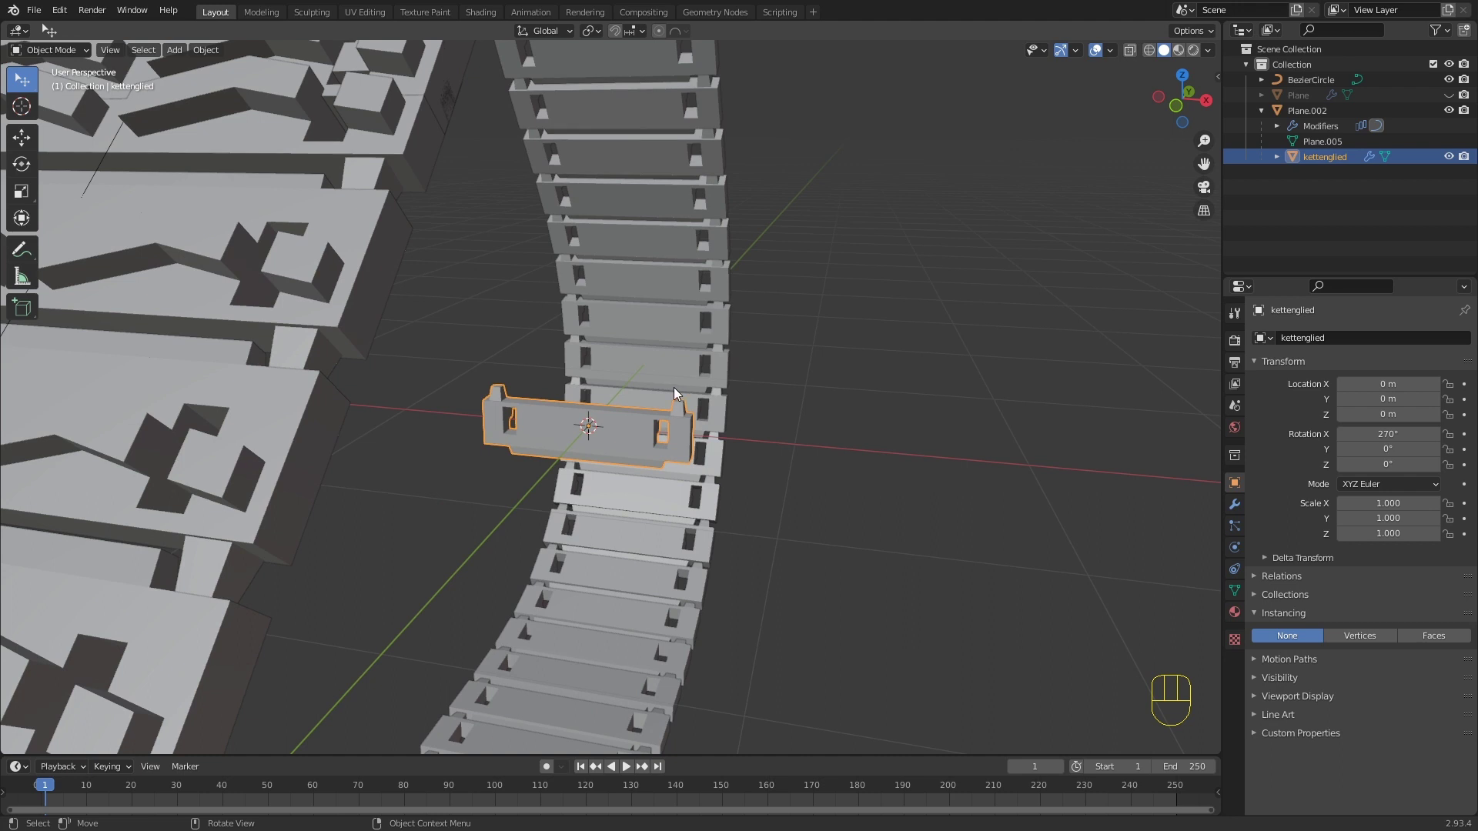
key(s)
key(x)
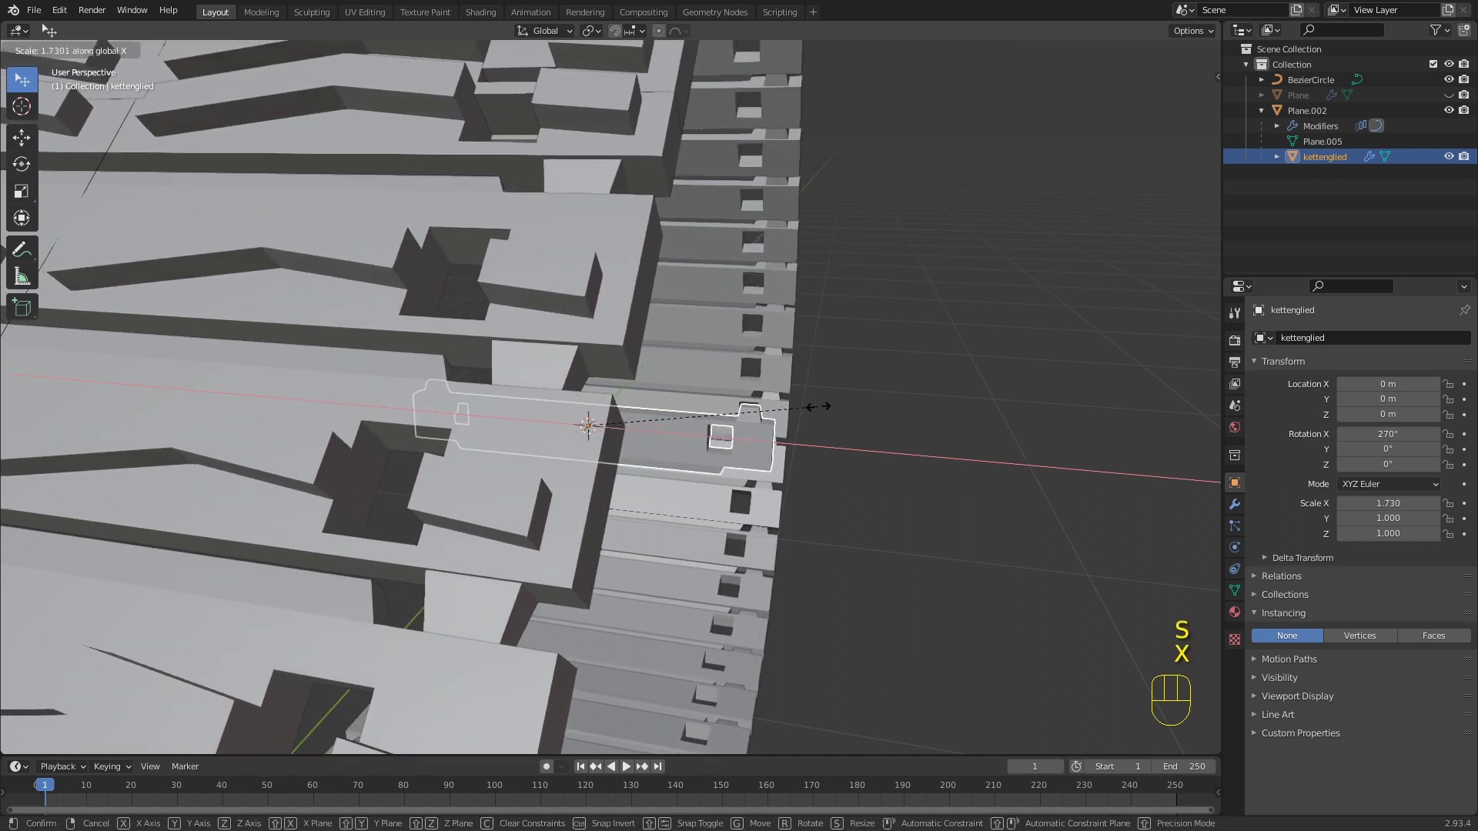
click(782, 410)
drag(782, 418, 766, 418)
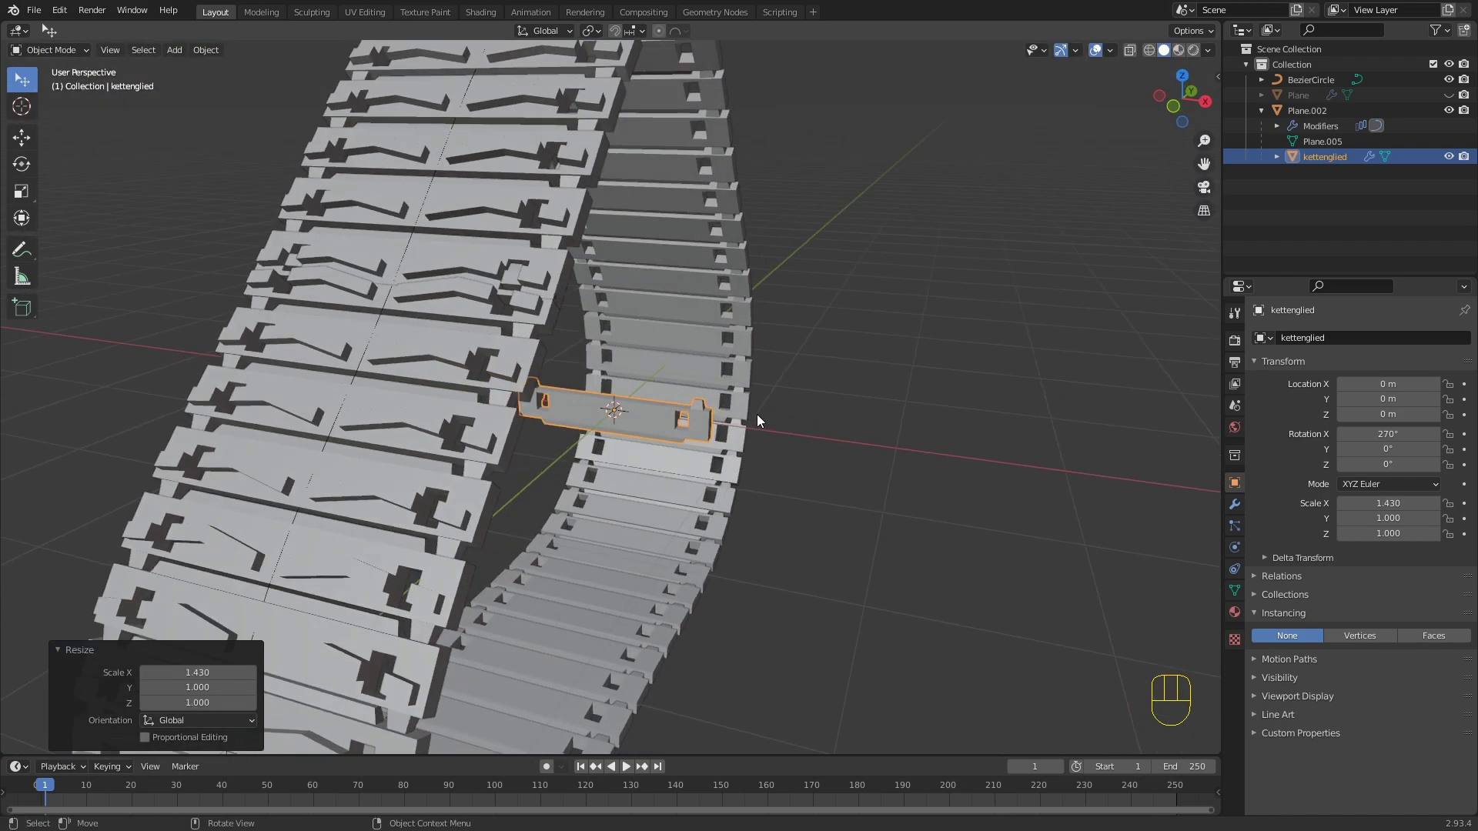
drag(761, 410, 752, 417)
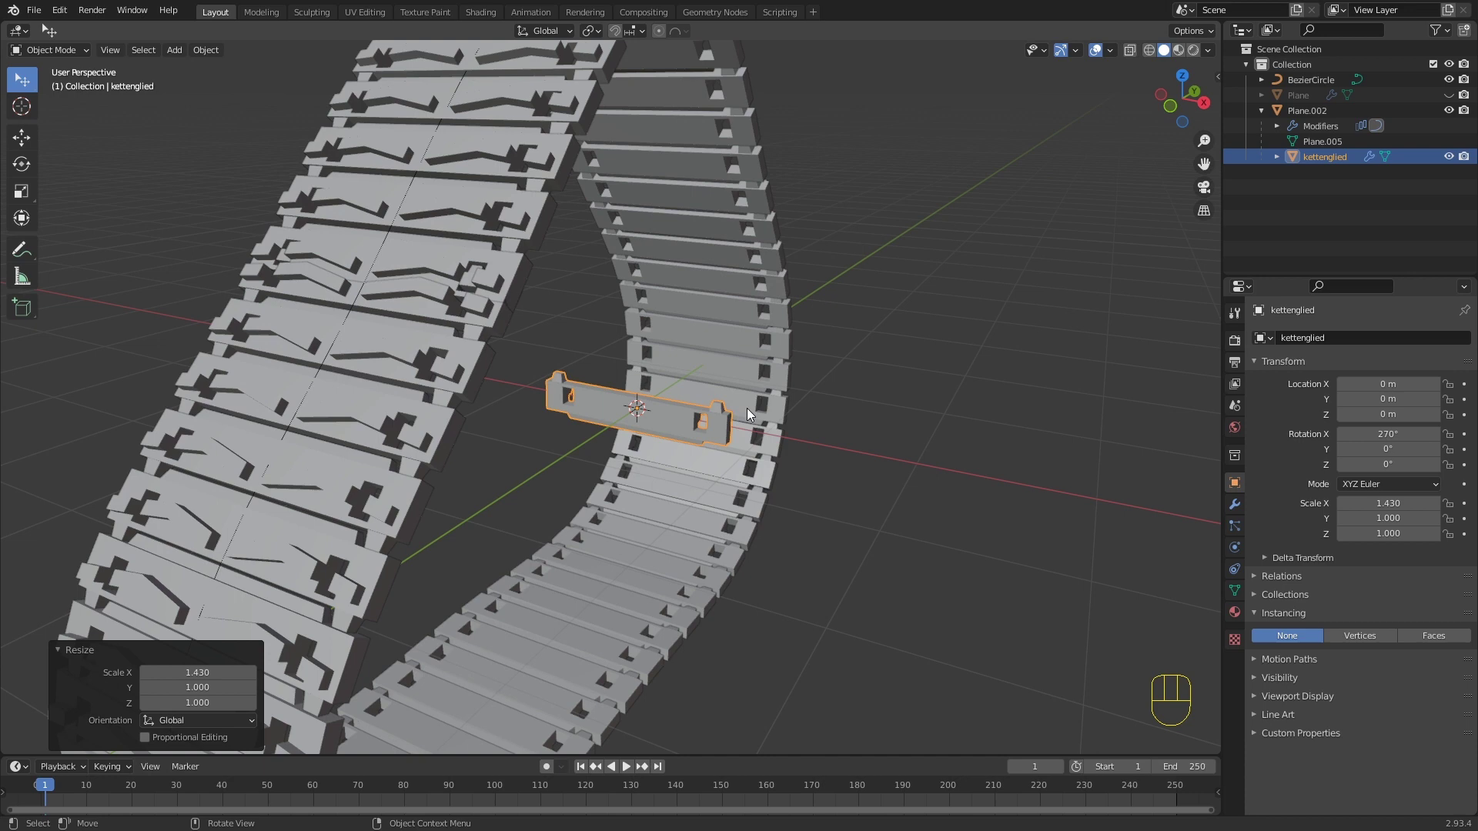
key(s)
key(x)
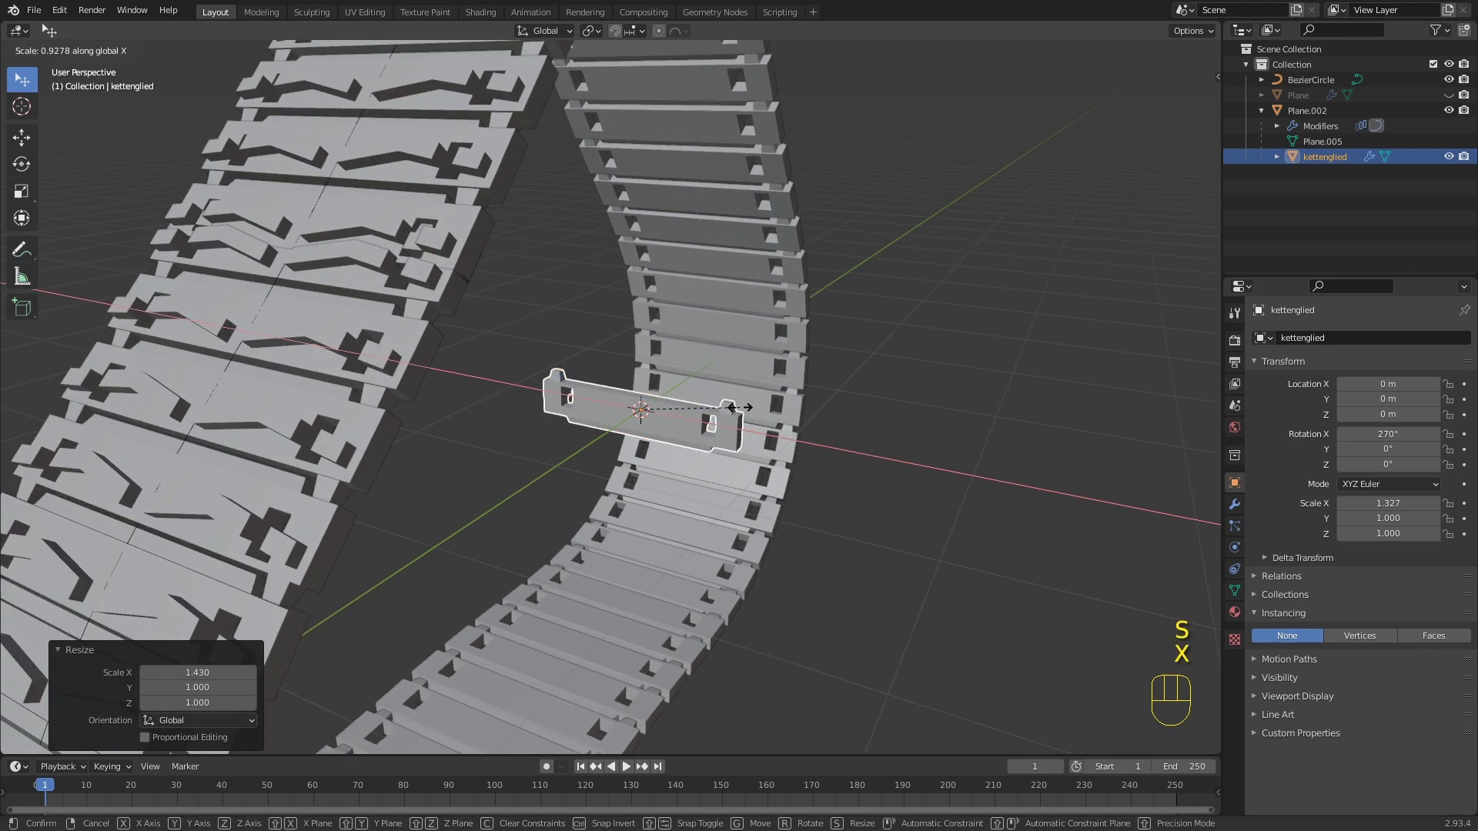
click(750, 412)
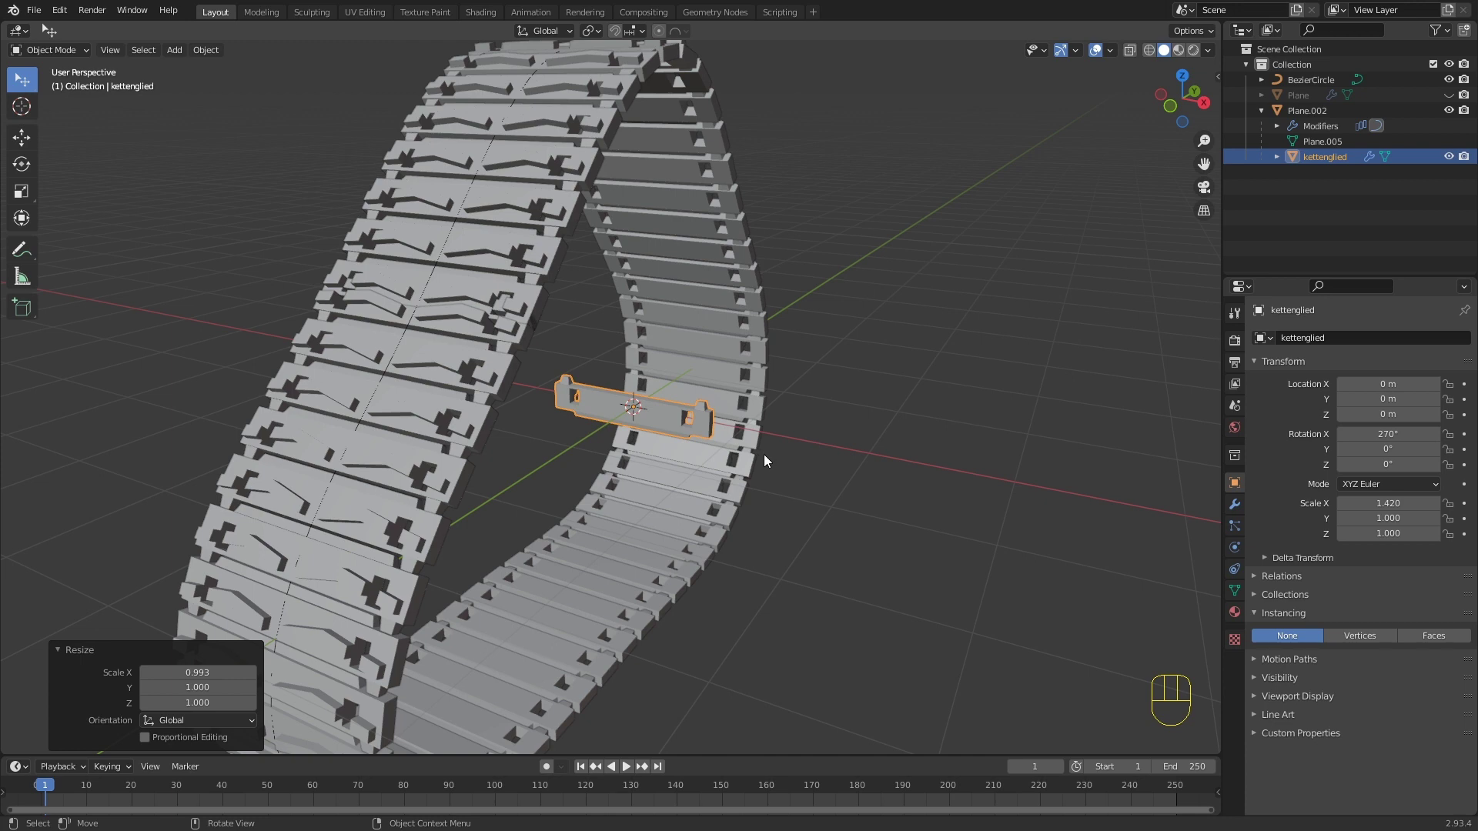
Step: Scale kettenglied uniformly to about 1.407 so every tread link grows
key(s)
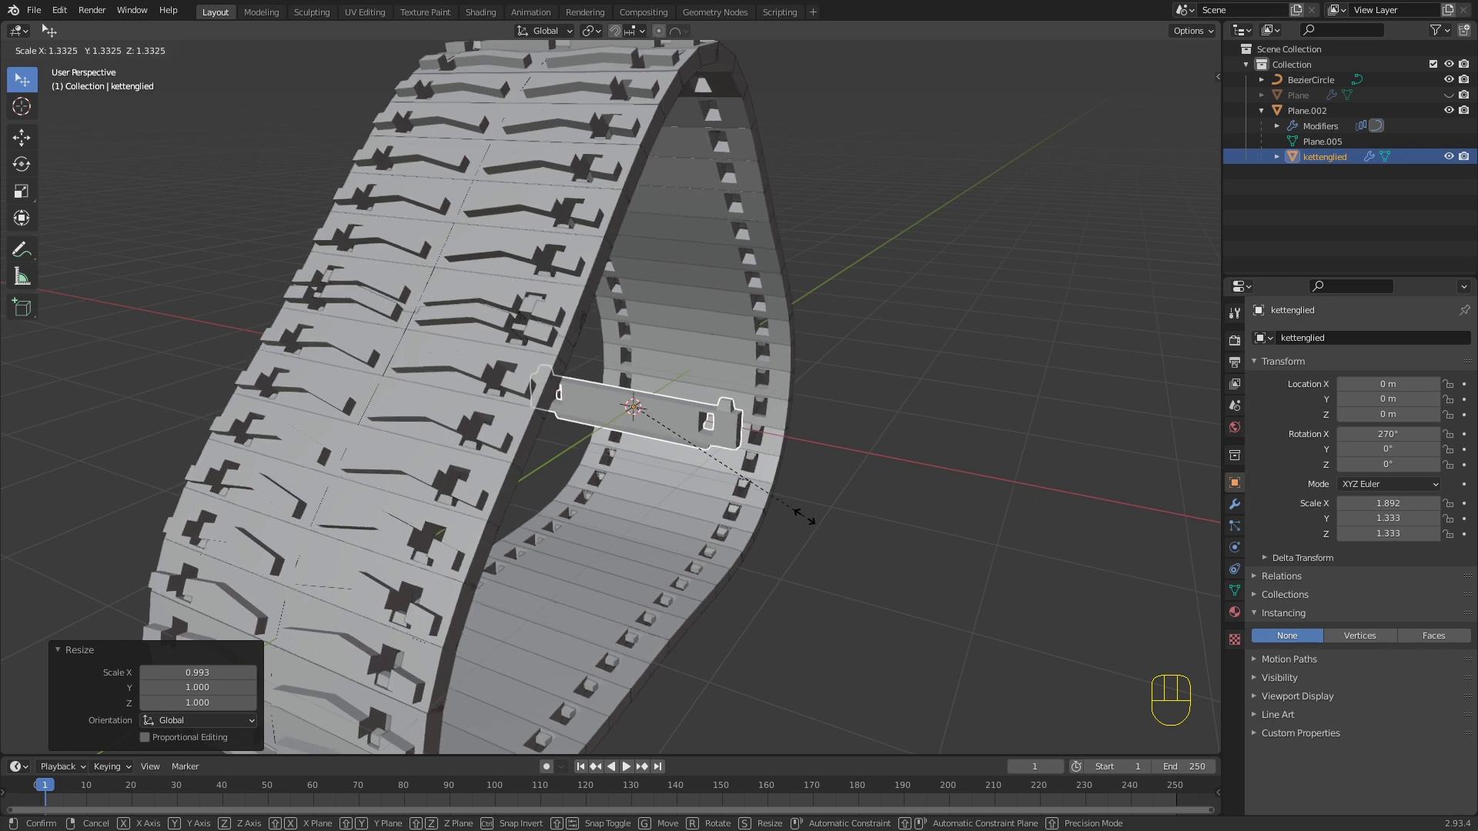
click(818, 526)
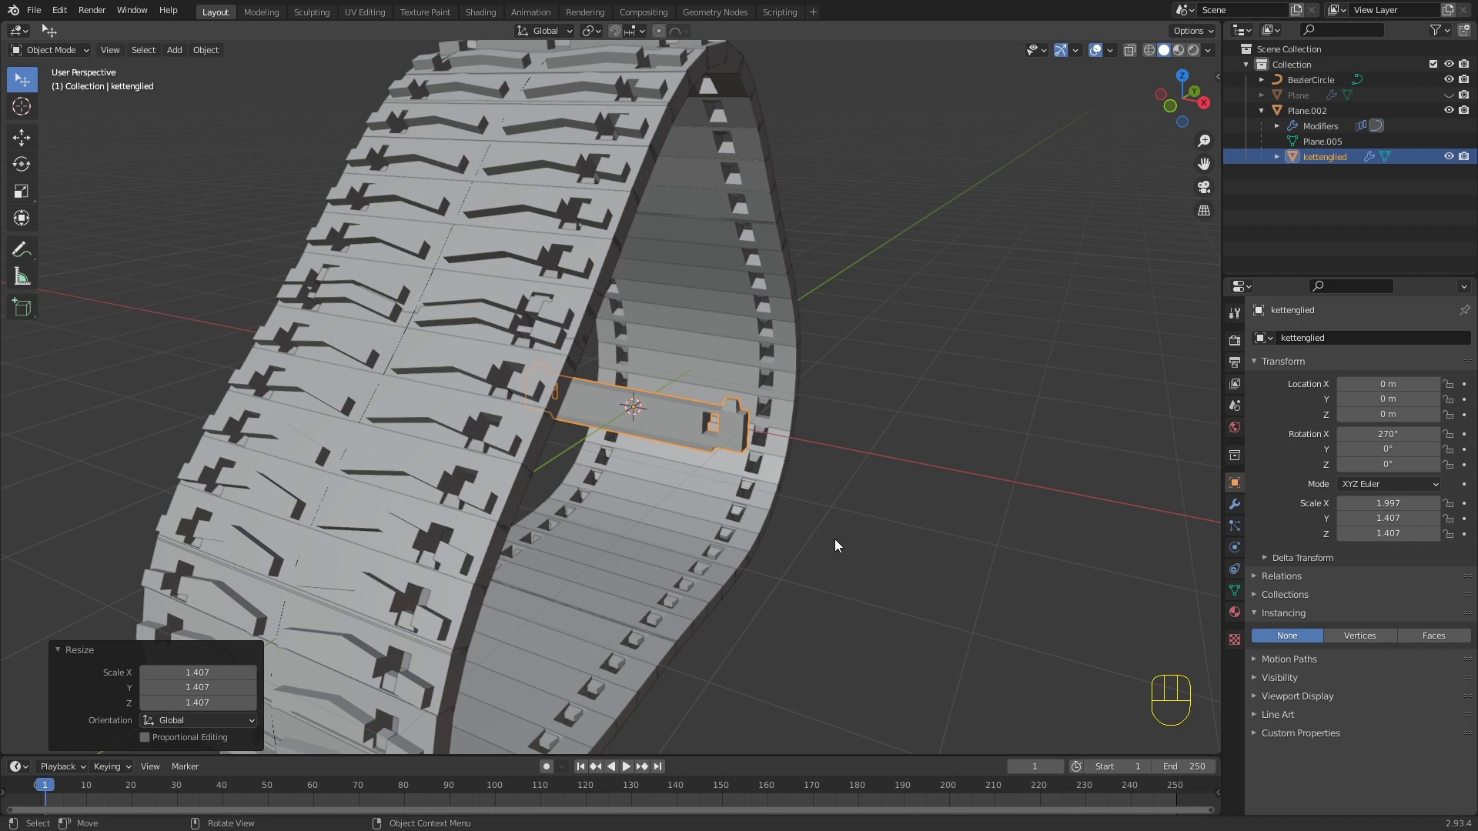
Step: Unhide the wheel and scale kettenglied up by about 1.146 so the tread fits it
key(alt+h)
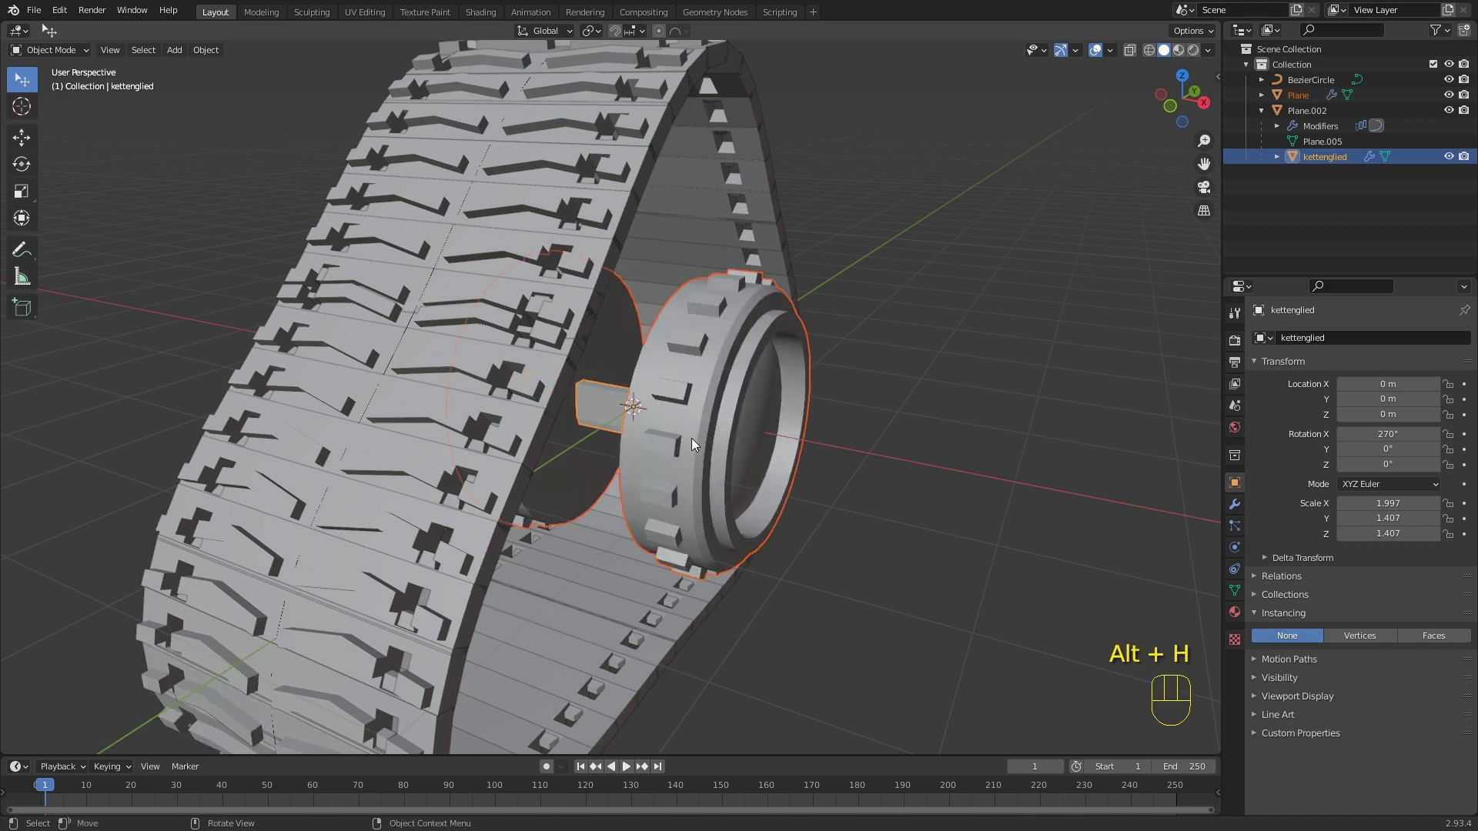
drag(666, 436, 613, 411)
key(s)
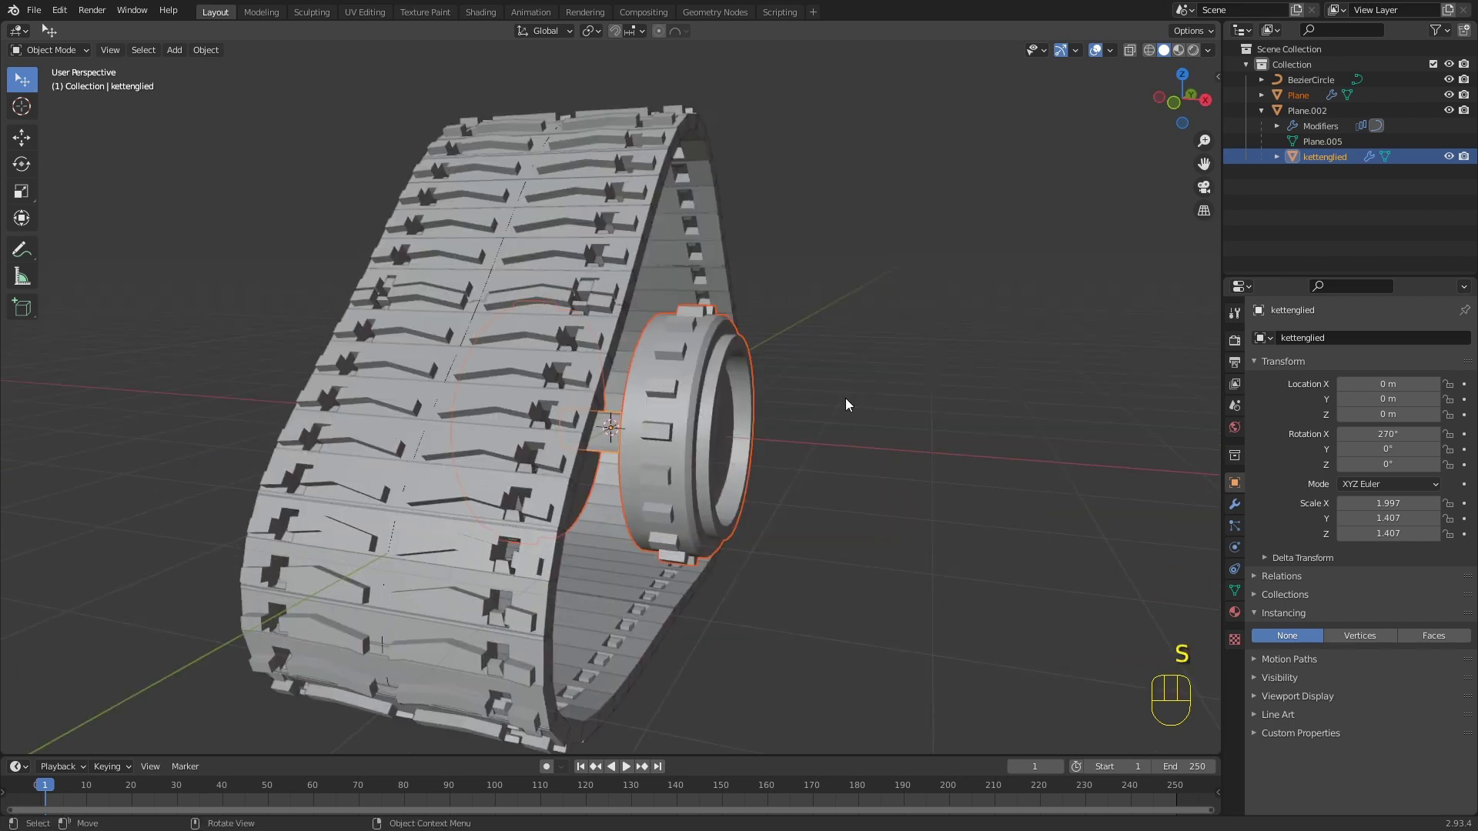
click(606, 449)
middle_click(600, 447)
click(583, 462)
middle_click(869, 450)
key(s)
click(919, 475)
Step: Zoom in to check the tread against the wheel and select Plane.002
middle_click(897, 462)
middle_click(561, 411)
drag(689, 386, 636, 364)
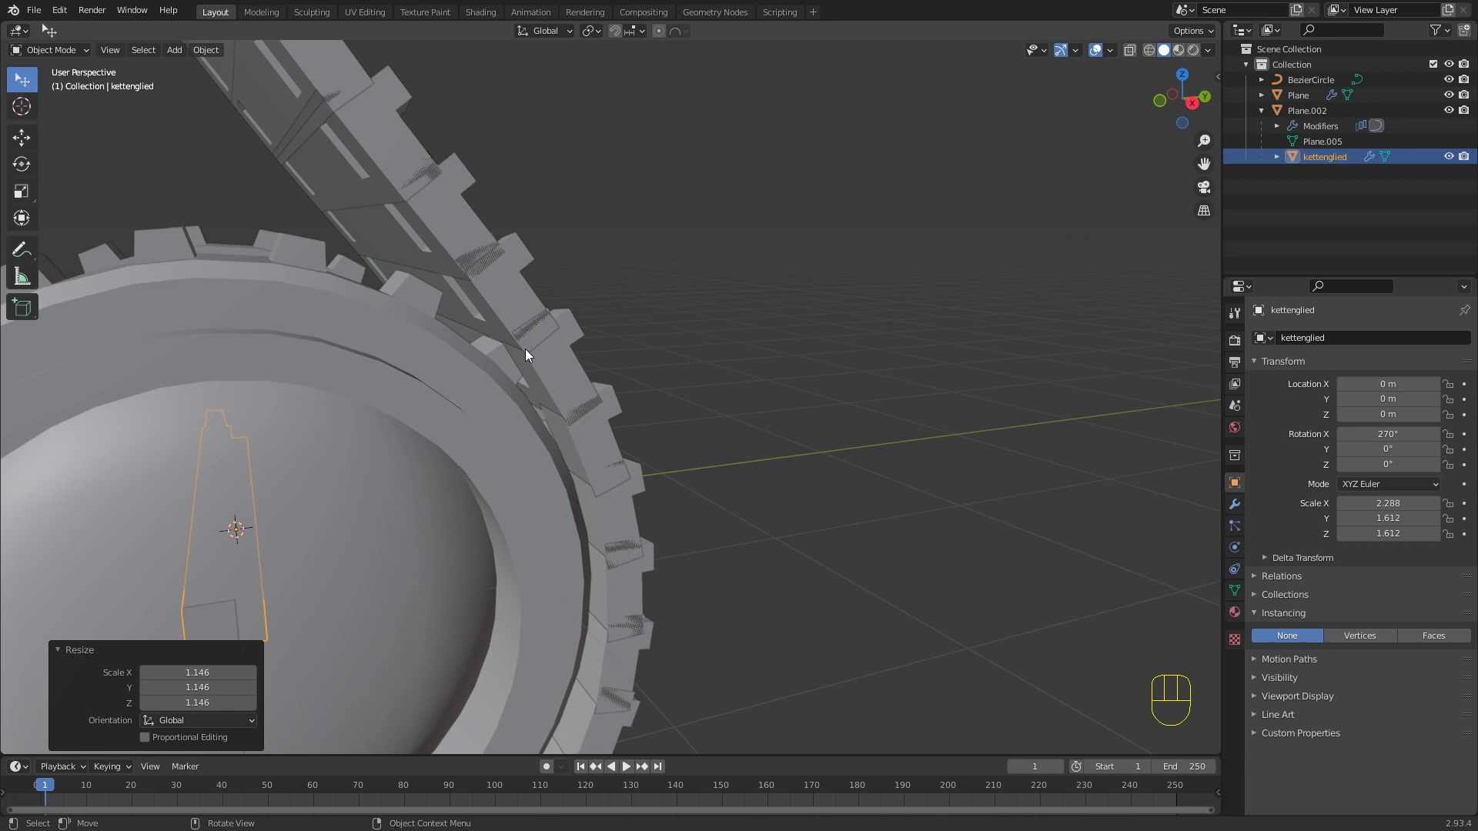
drag(515, 352, 510, 326)
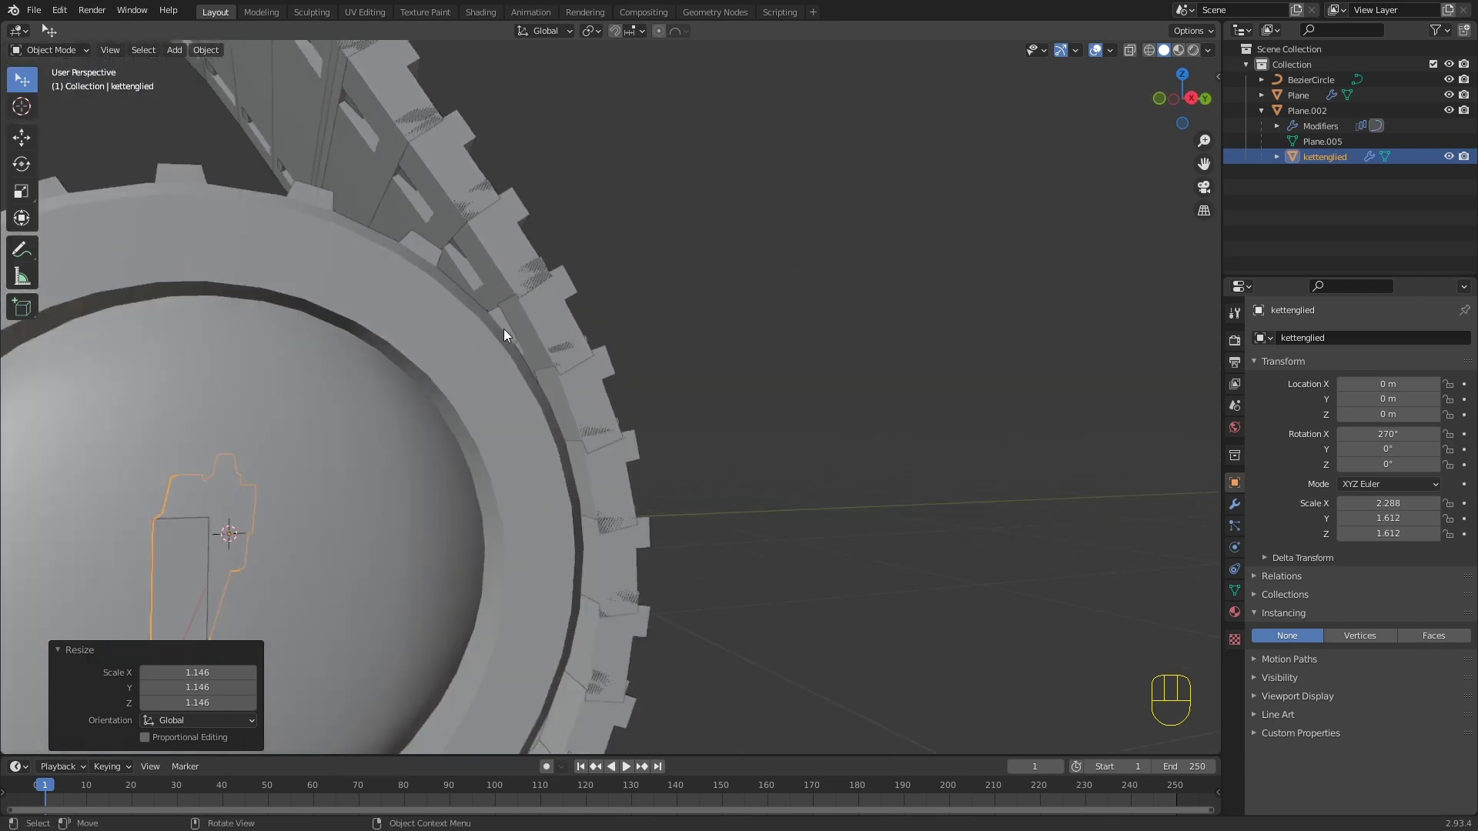
drag(533, 369, 574, 368)
drag(574, 367, 615, 394)
middle_click(655, 461)
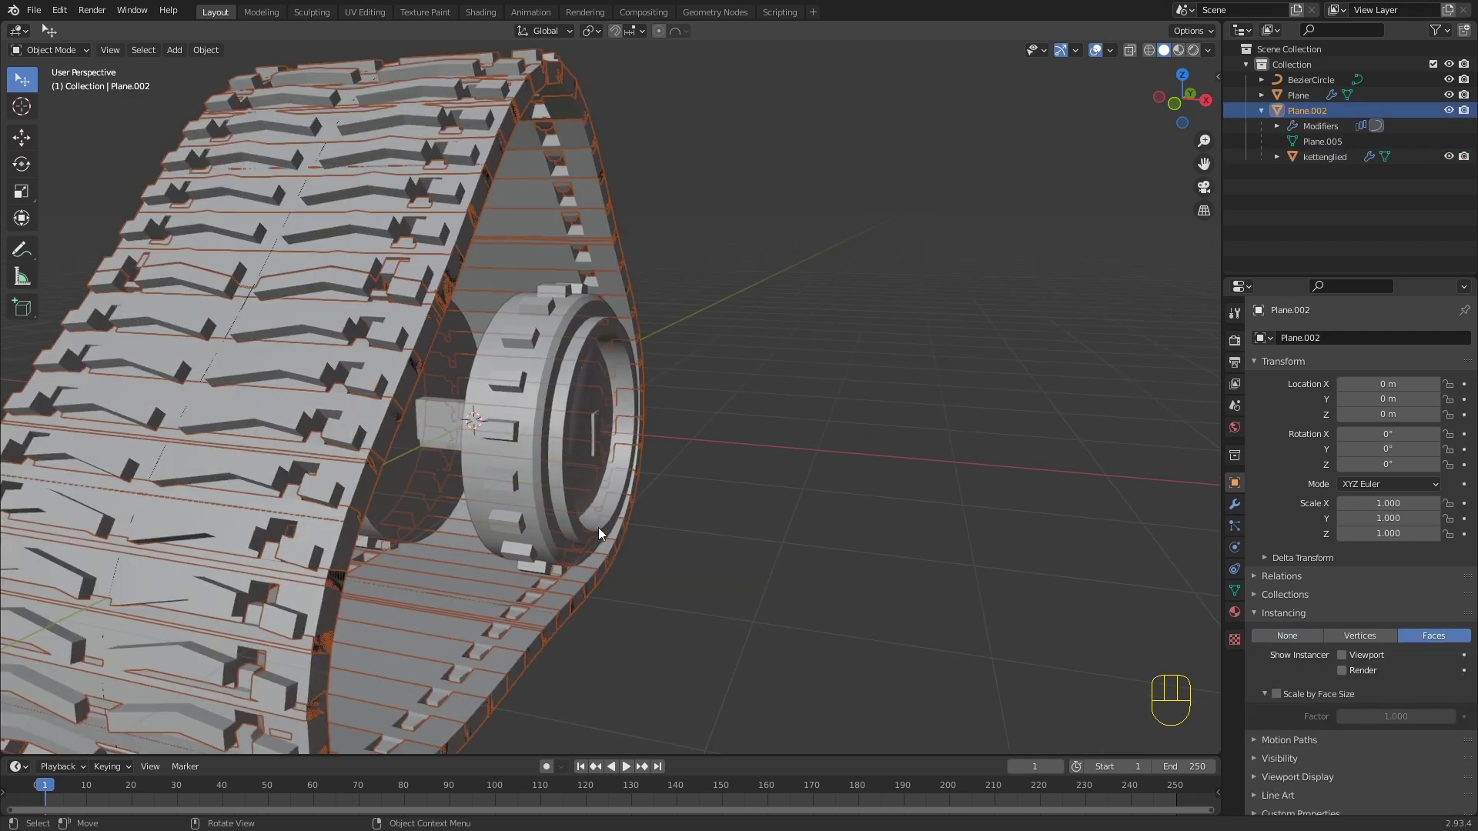
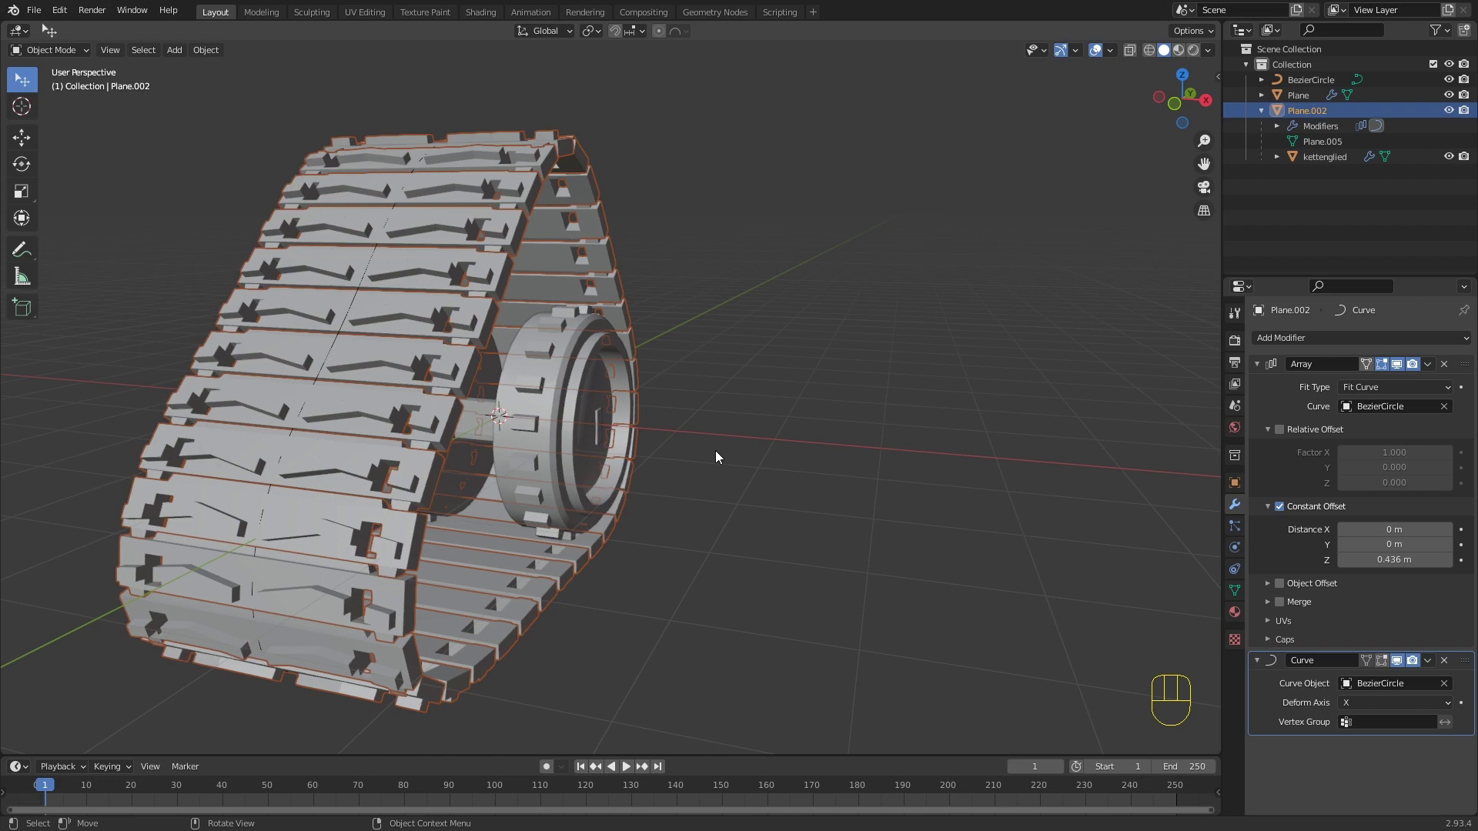
Step: Bring up the track's Curve modifier settings after circling the wheel and tread
drag(706, 487, 717, 508)
drag(723, 501, 690, 490)
drag(684, 489, 607, 491)
drag(642, 469, 678, 464)
click(733, 503)
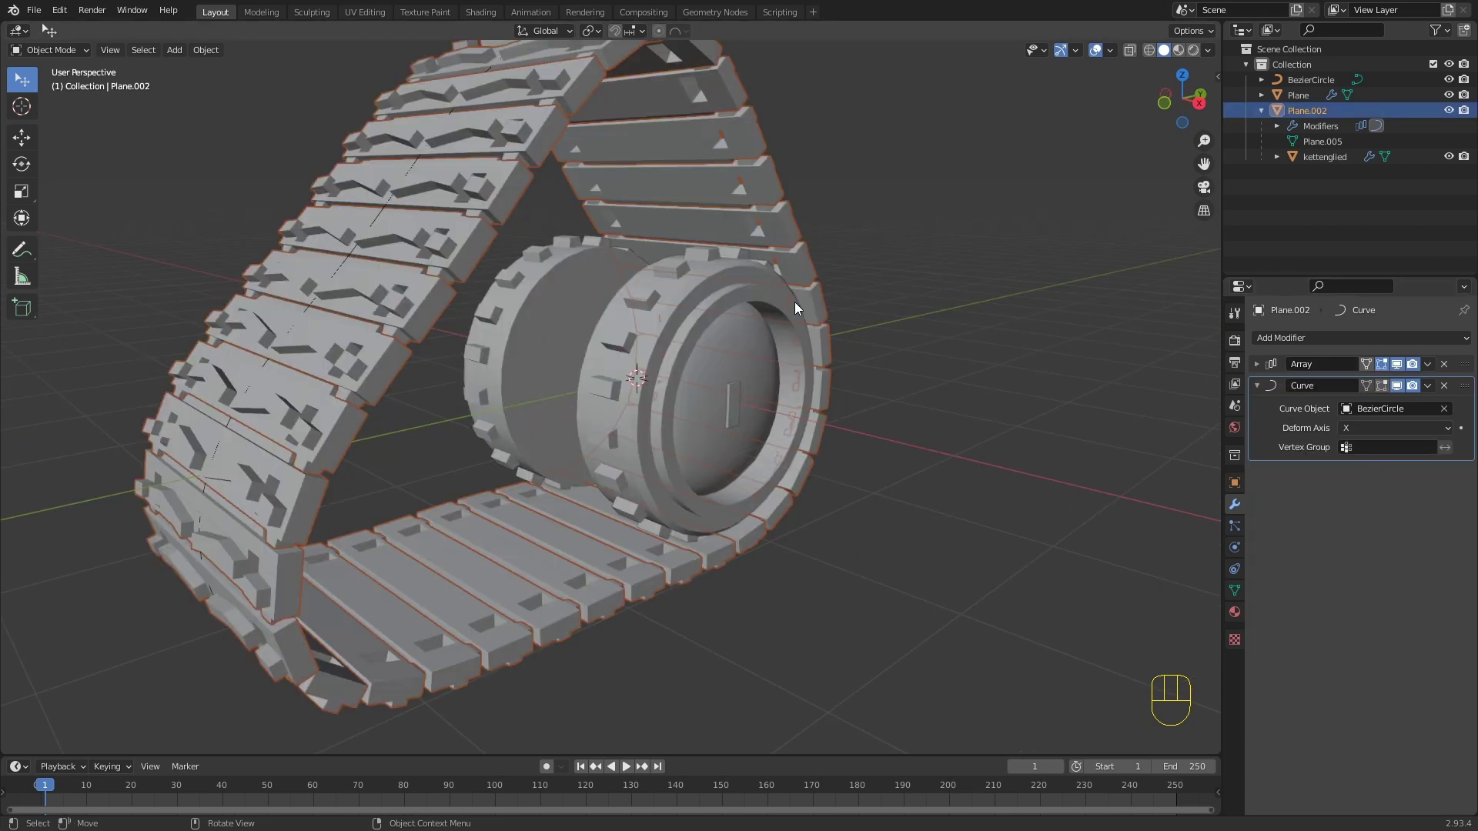
Step: Start moving the track loop along Z, cancel the move, and inspect the loop
key(g)
key(z)
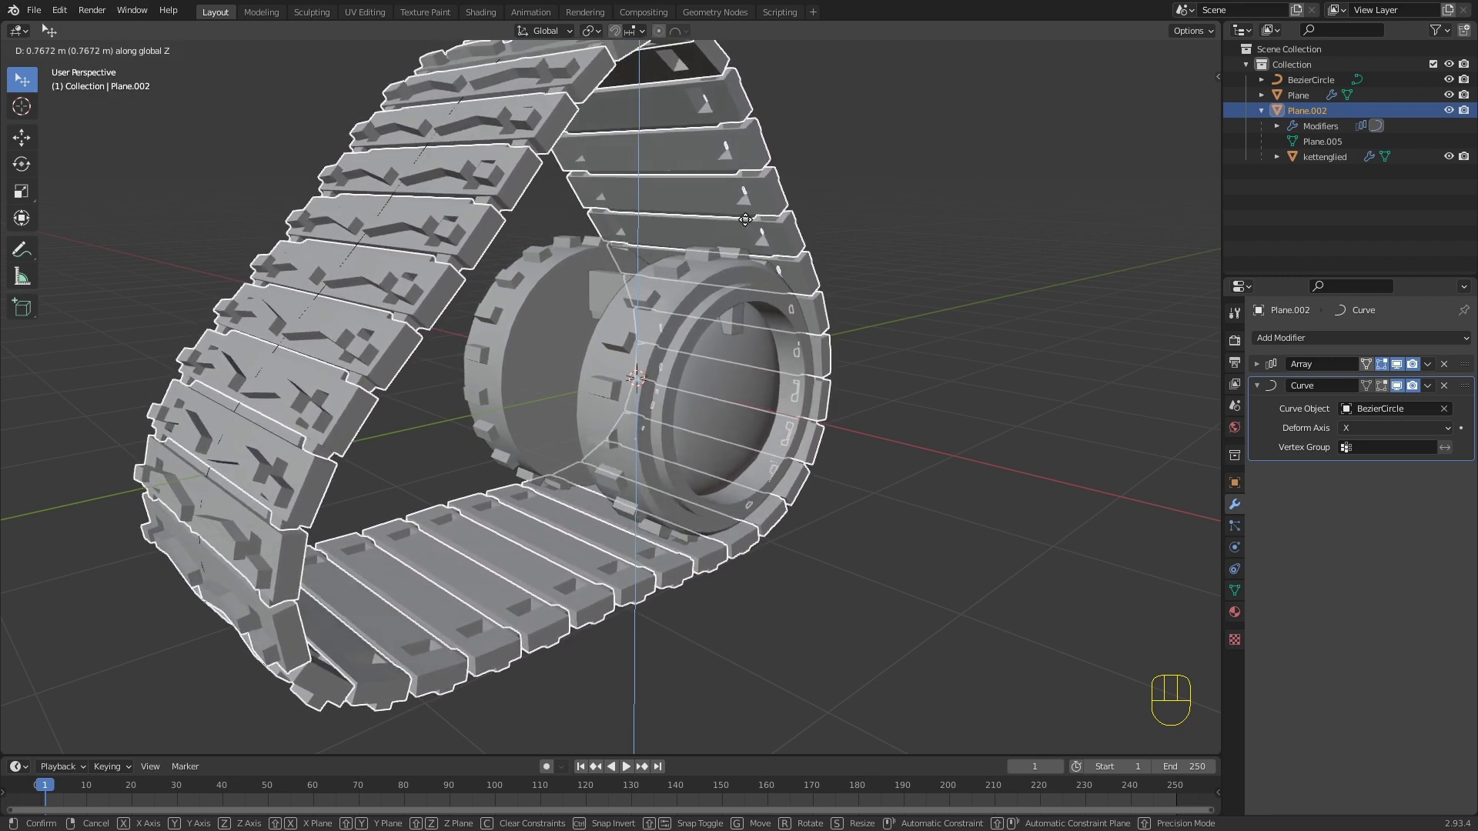
right_click(737, 197)
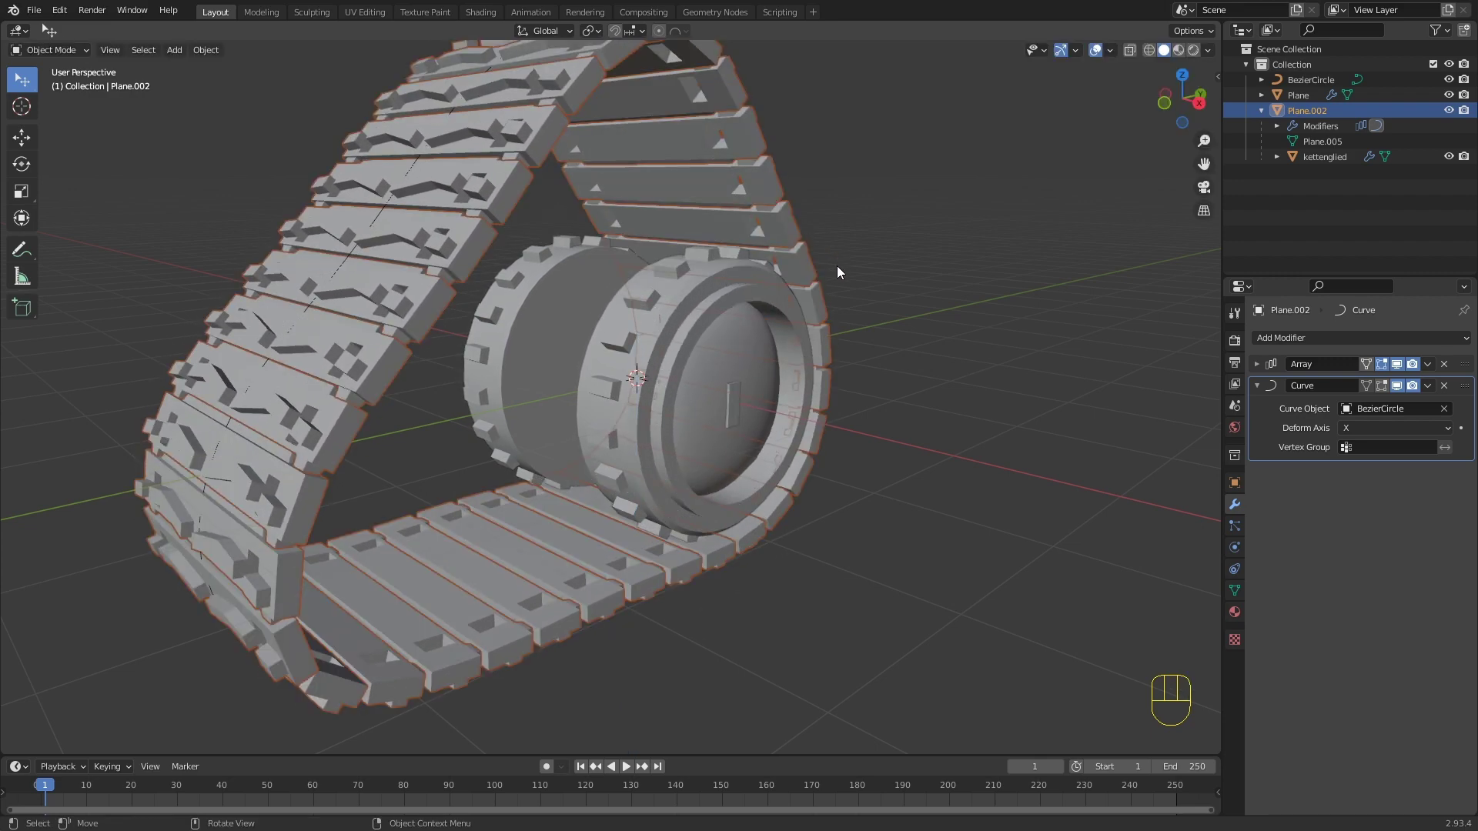
middle_click(666, 332)
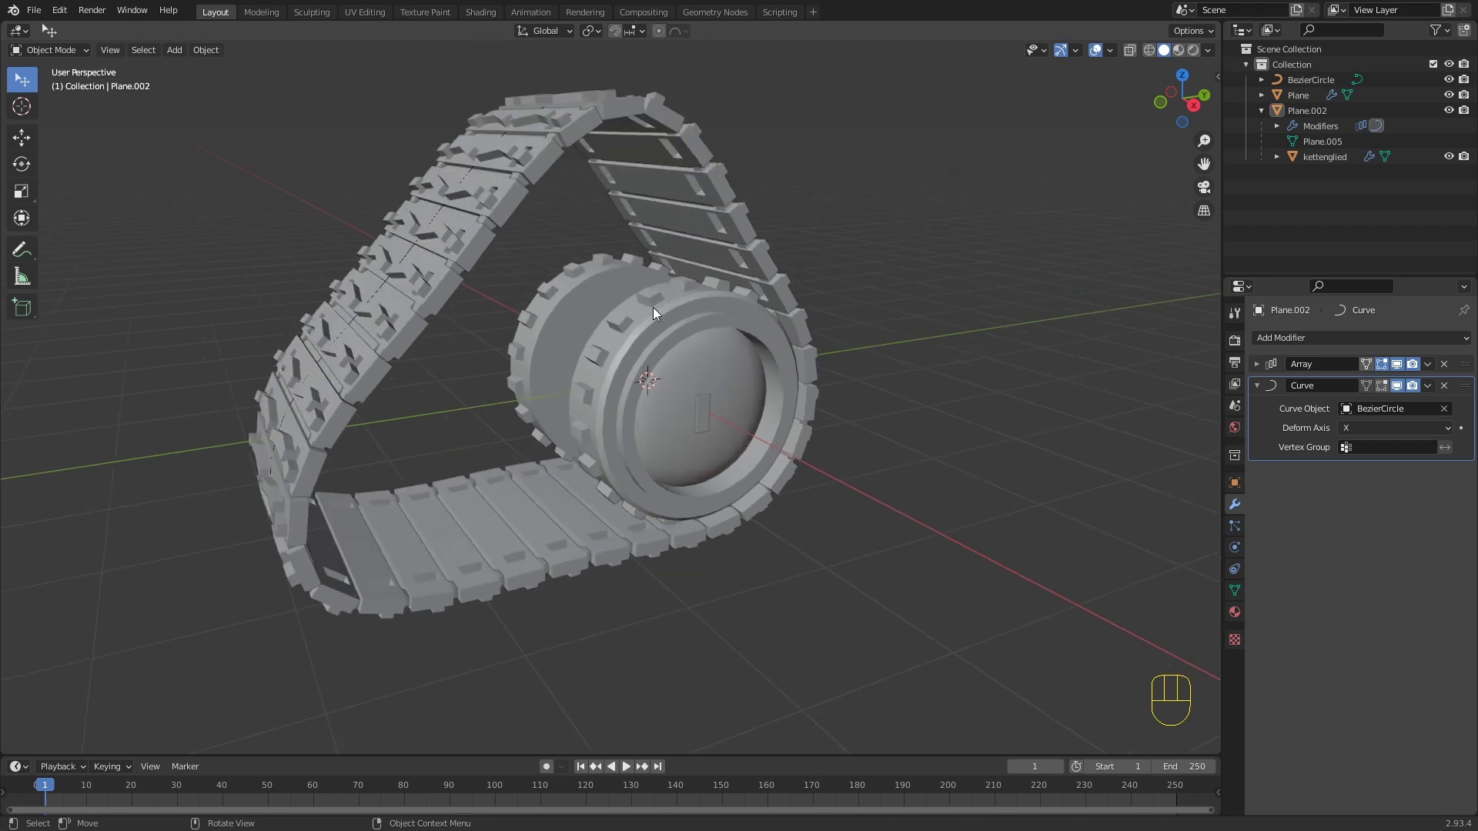
middle_click(582, 391)
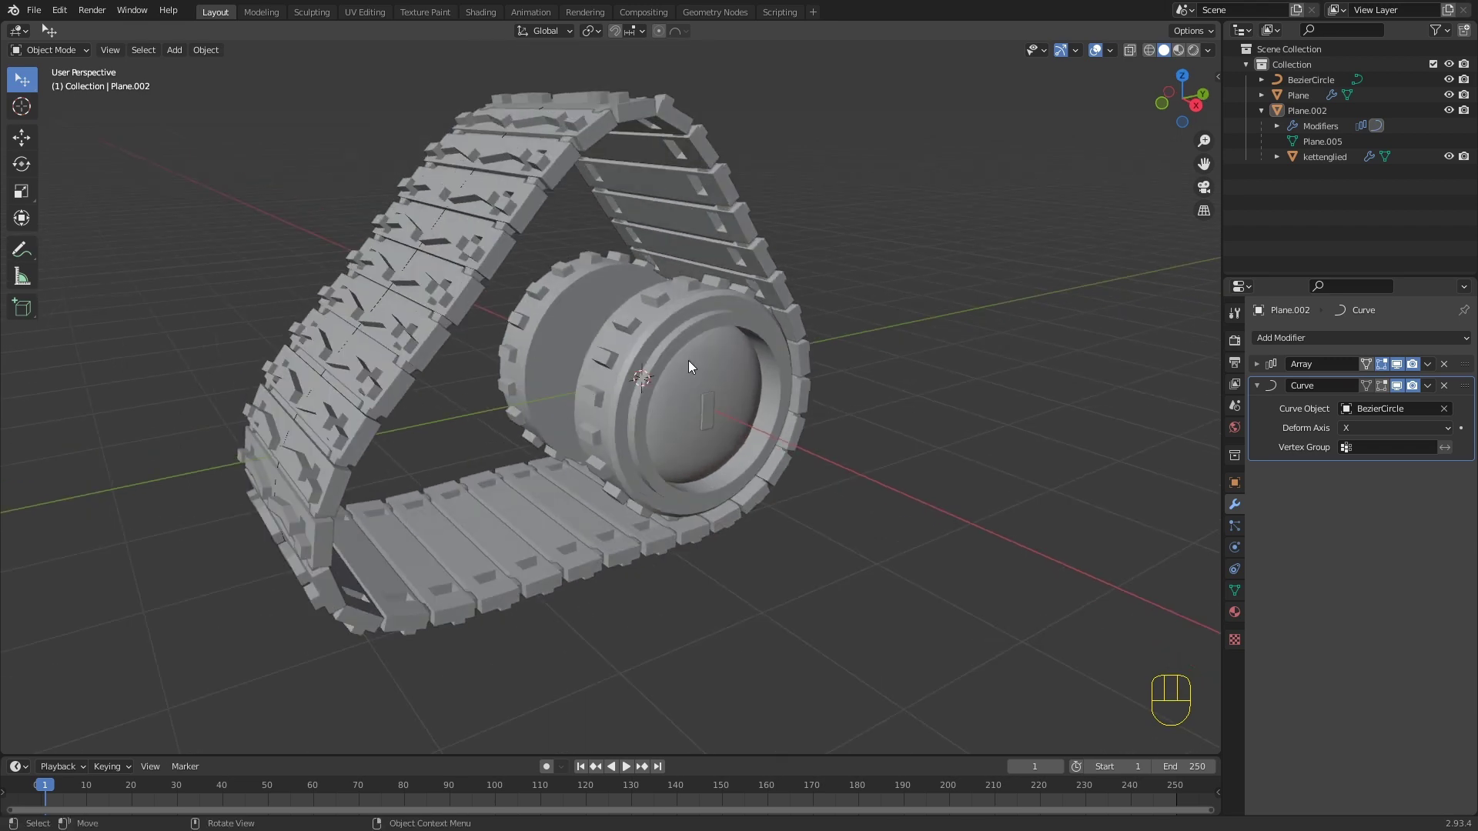
middle_click(692, 364)
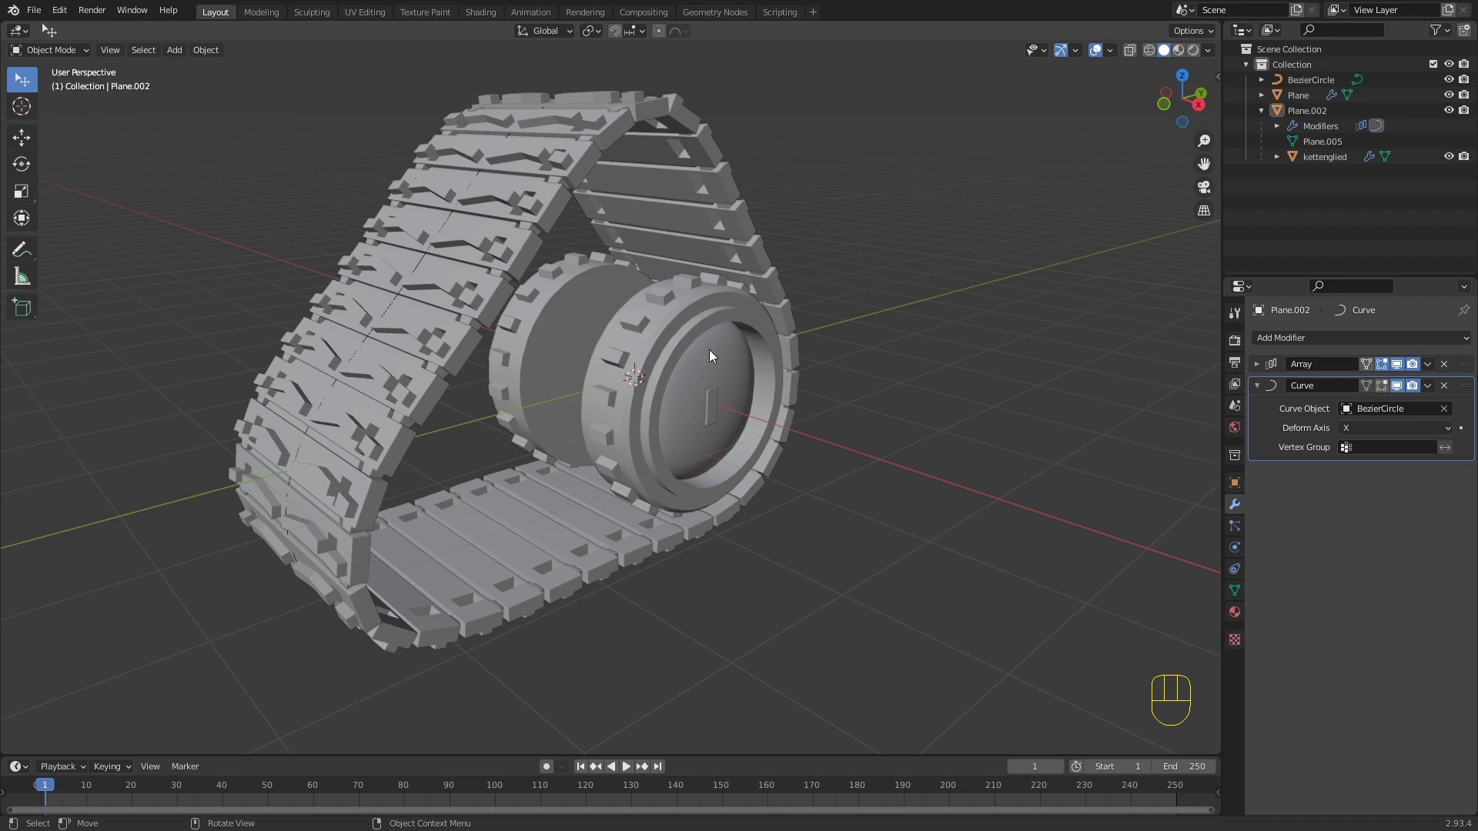
Step: Add a cylinder in front view, rotate it 90° sideways and shrink it to about 0.47 as a roller
key(KP_1)
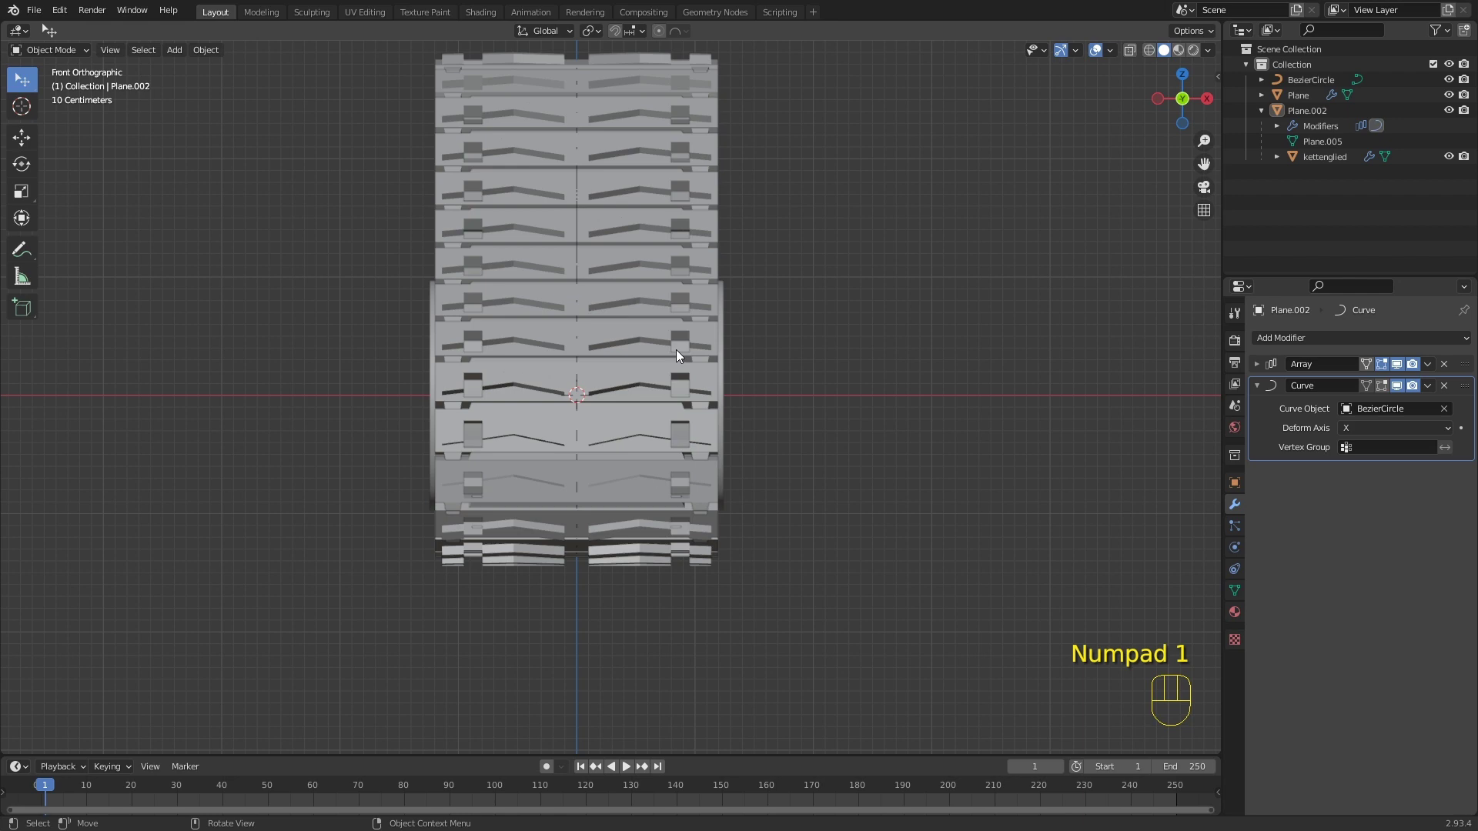
key(shift+a)
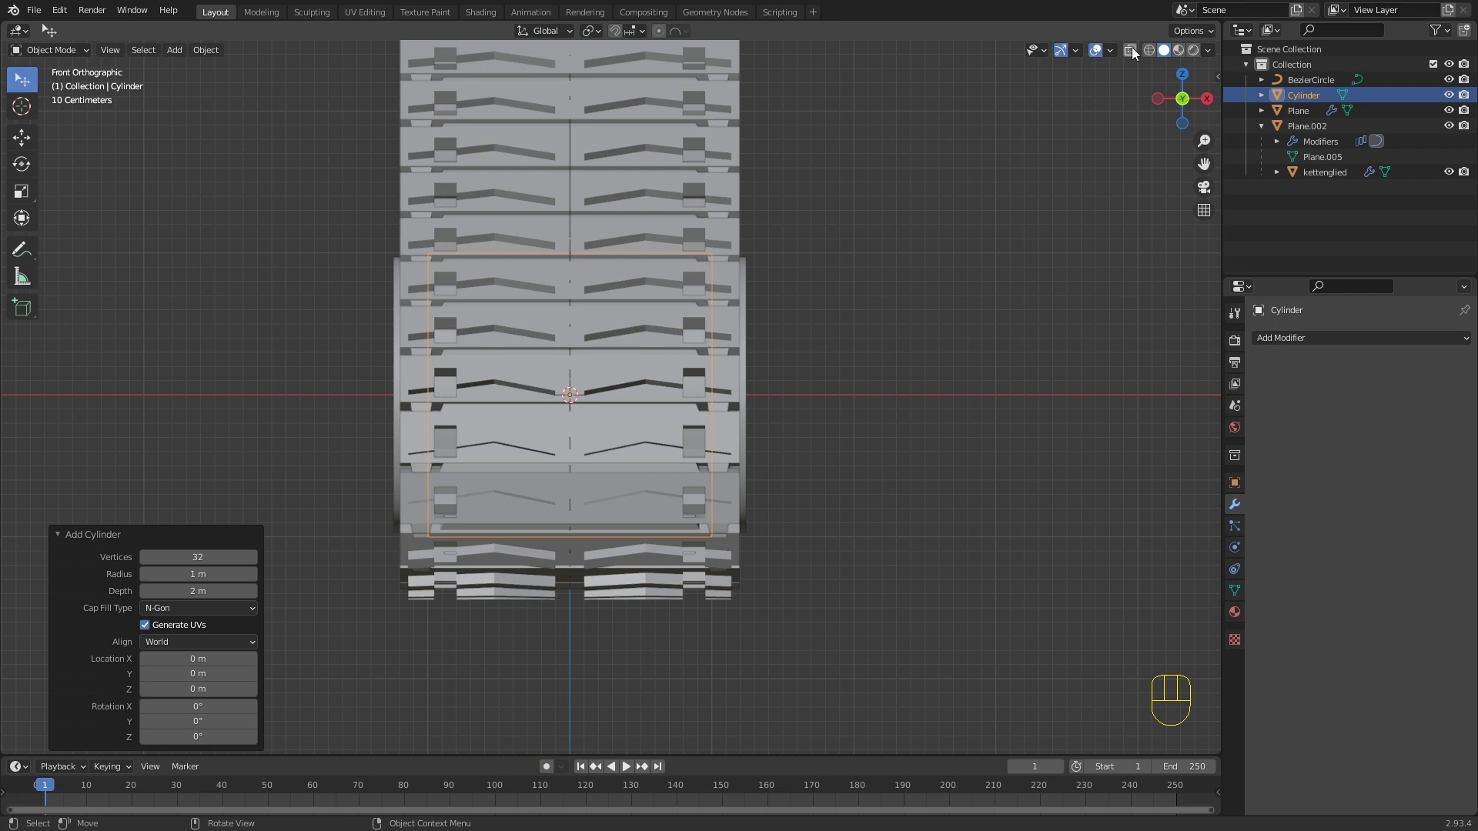
click(1136, 50)
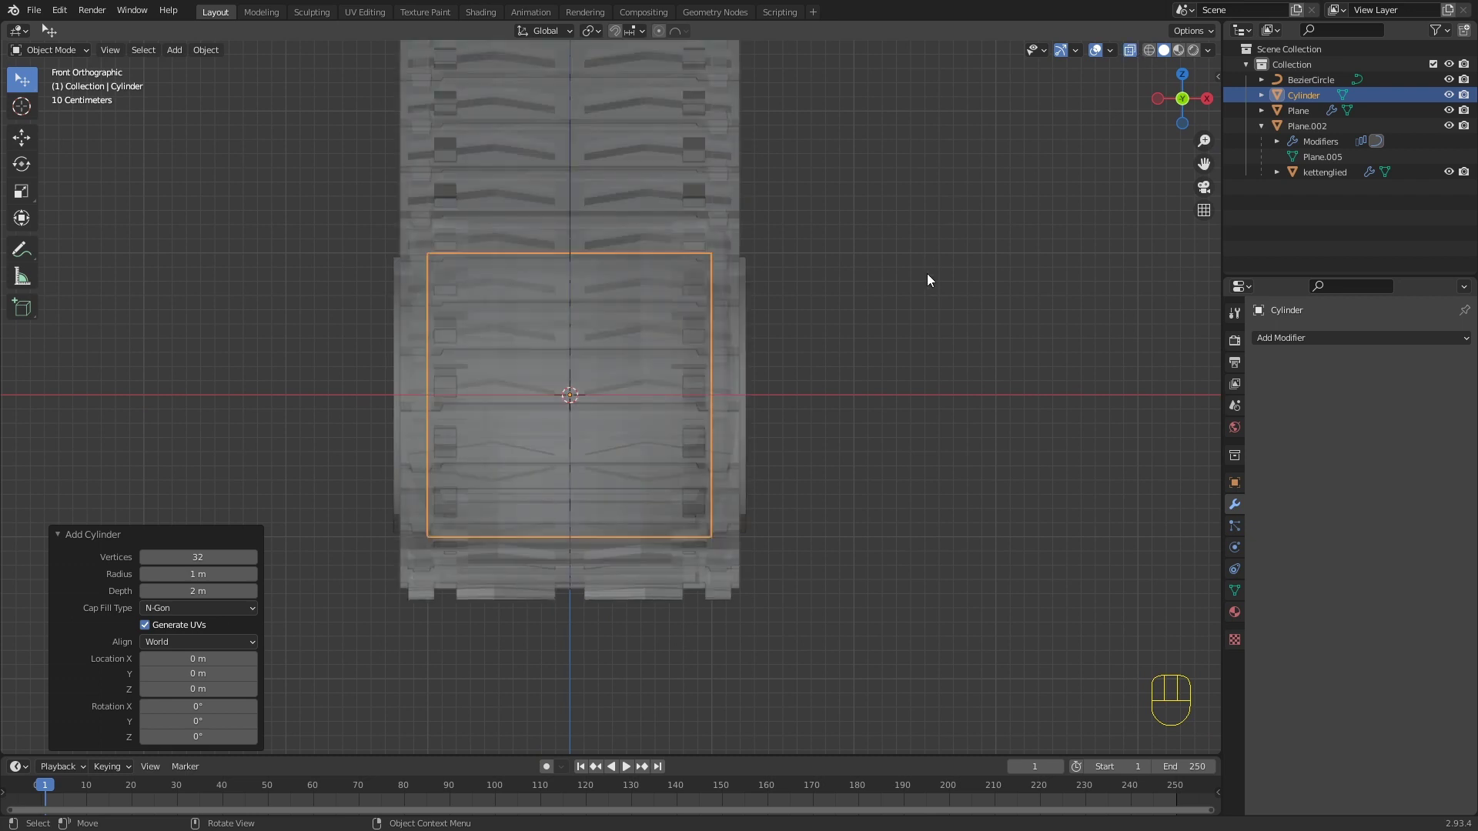
key(Tab)
key(r)
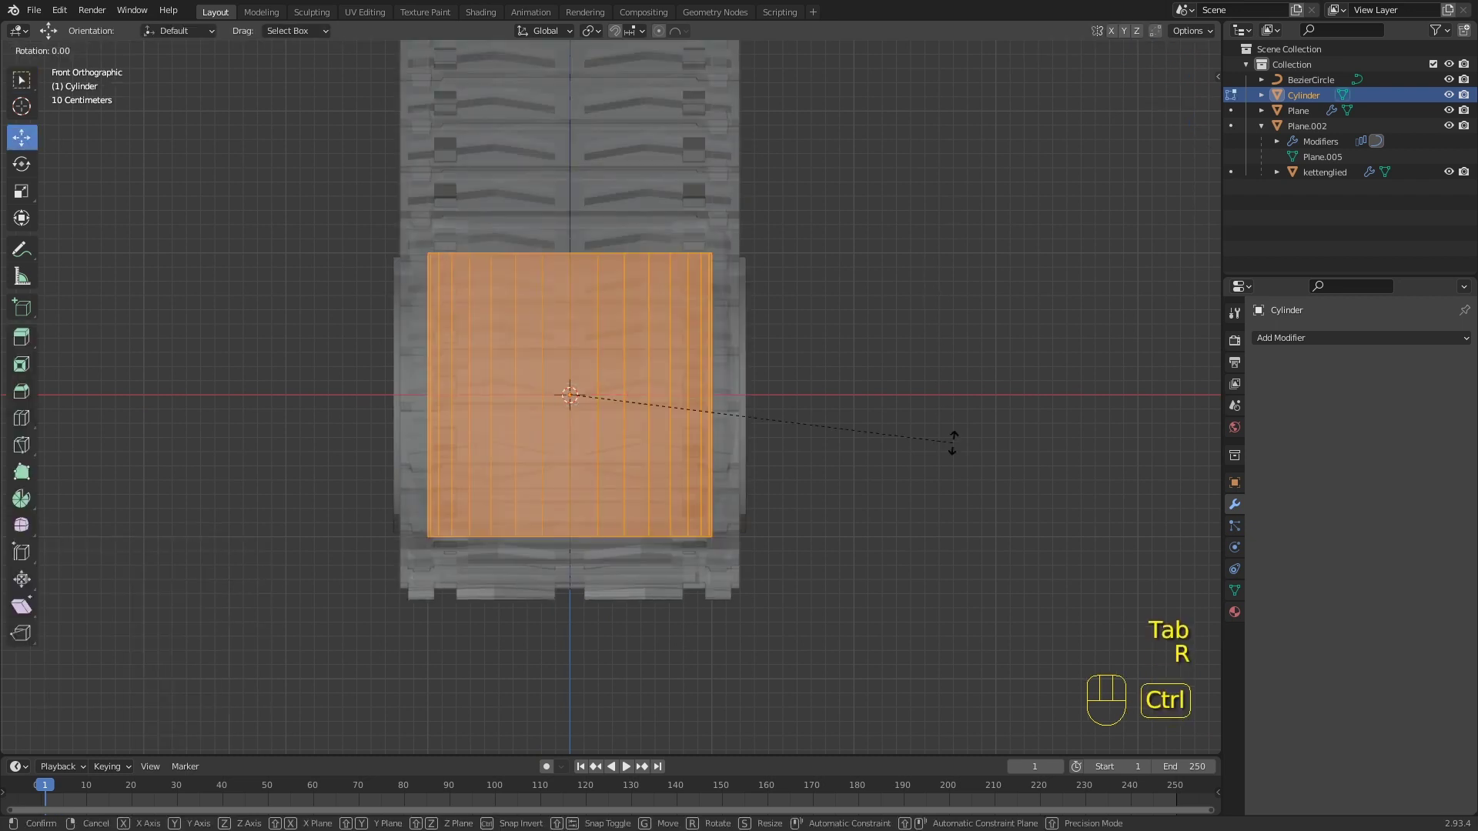
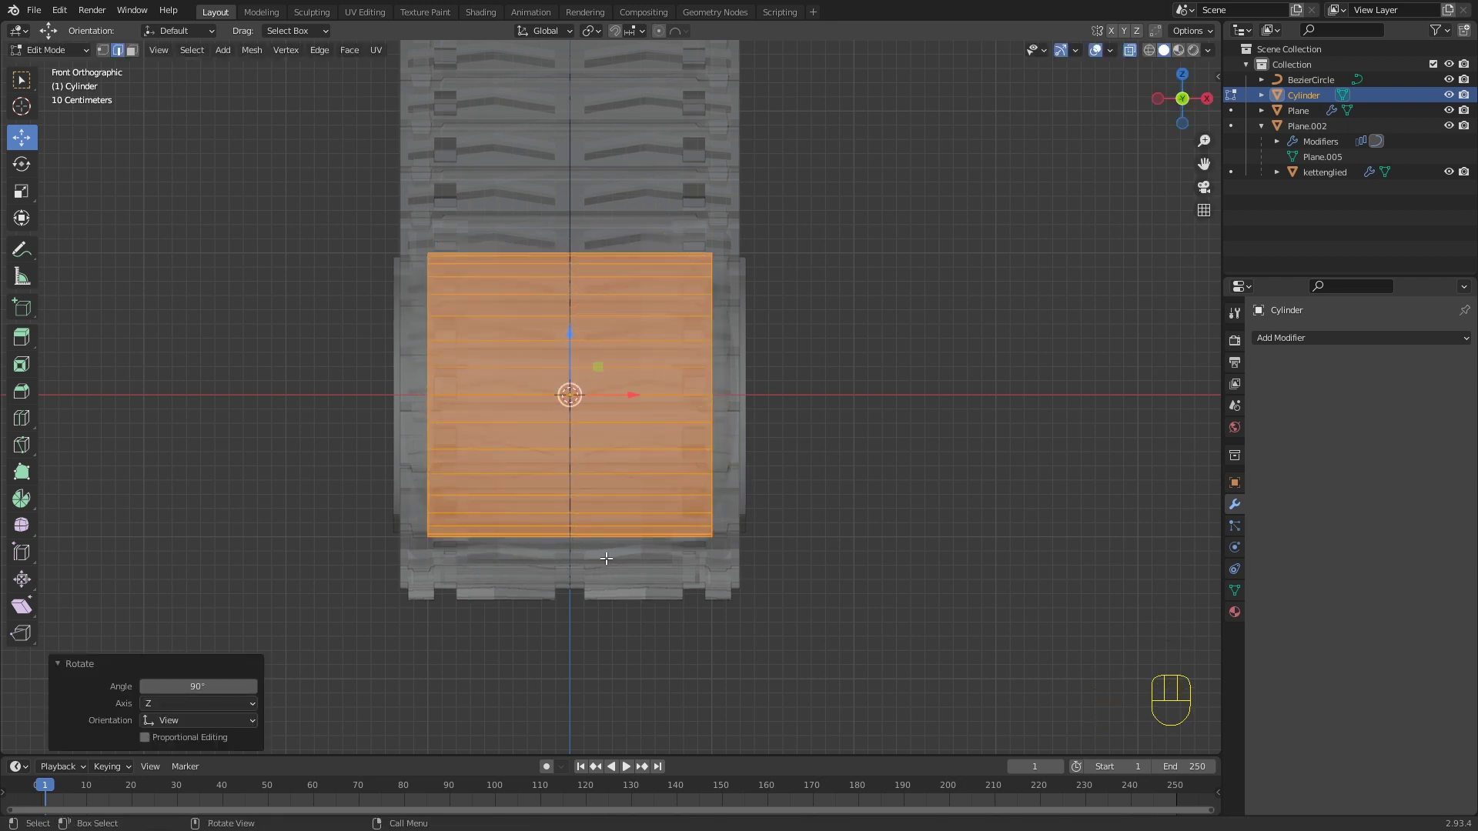
key(s)
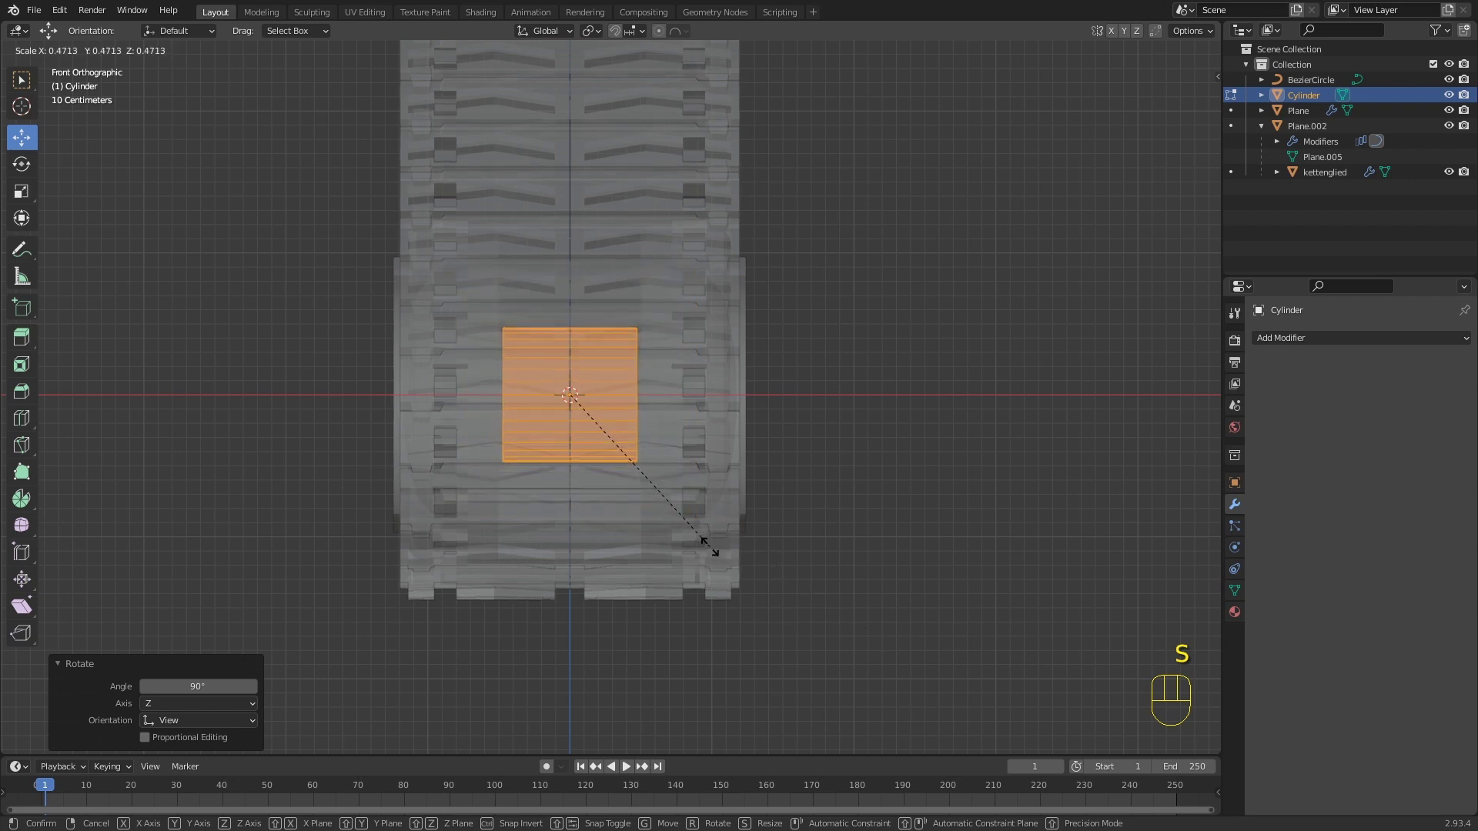
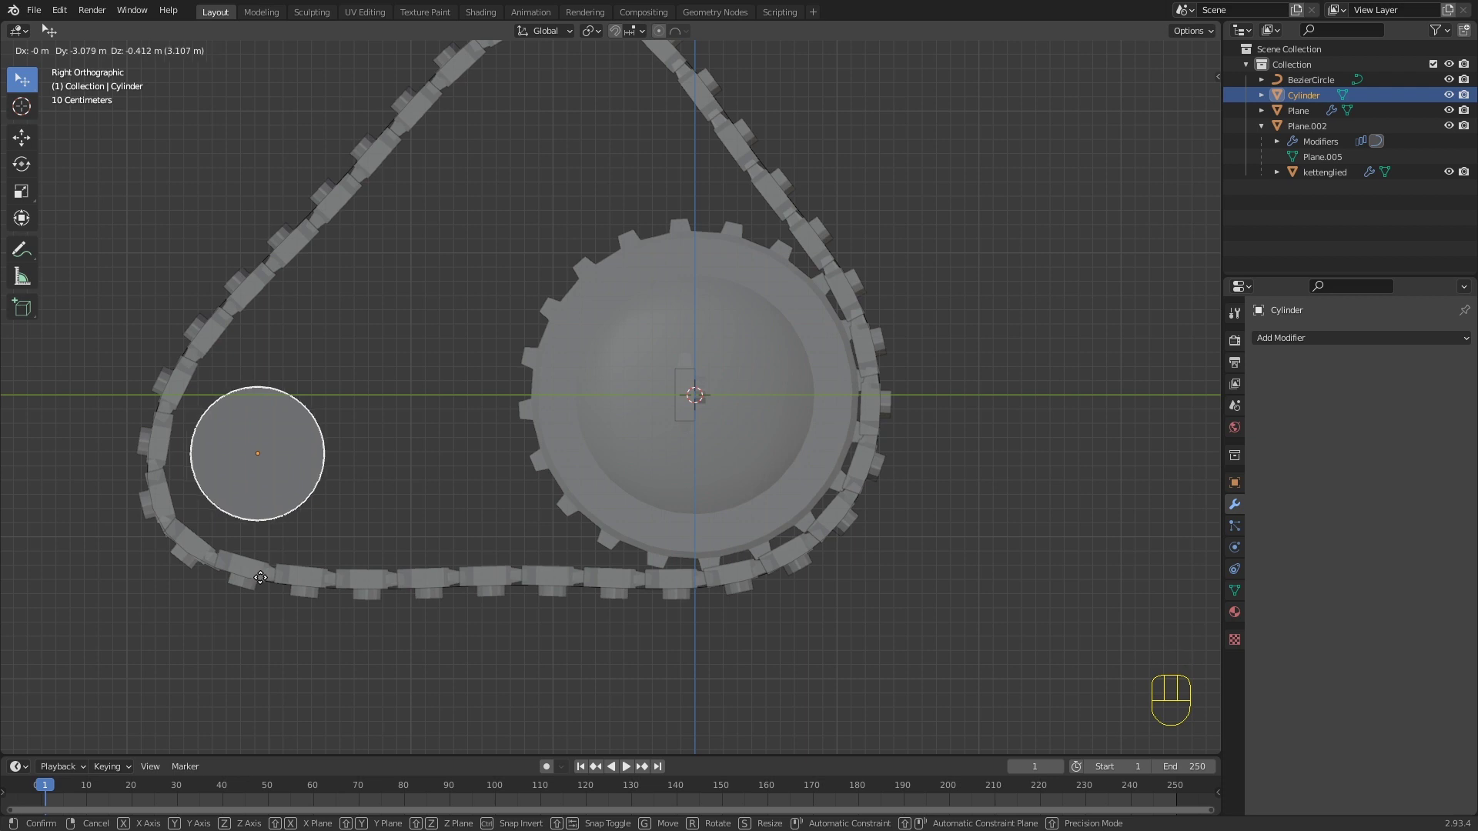
Step: Settle the roller inside the loop and inset its end caps into rings with filled centres
click(264, 588)
key(Tab)
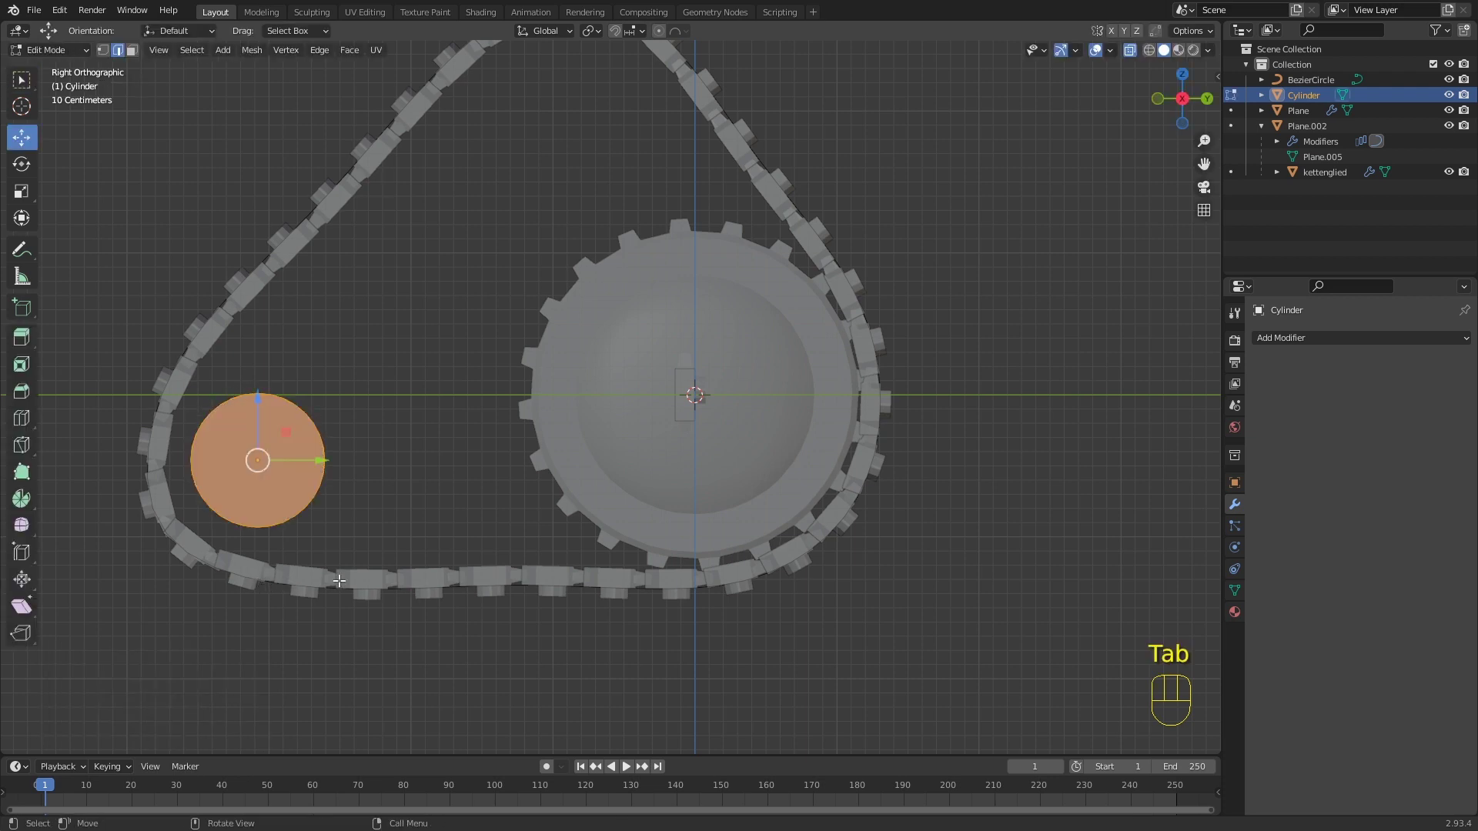
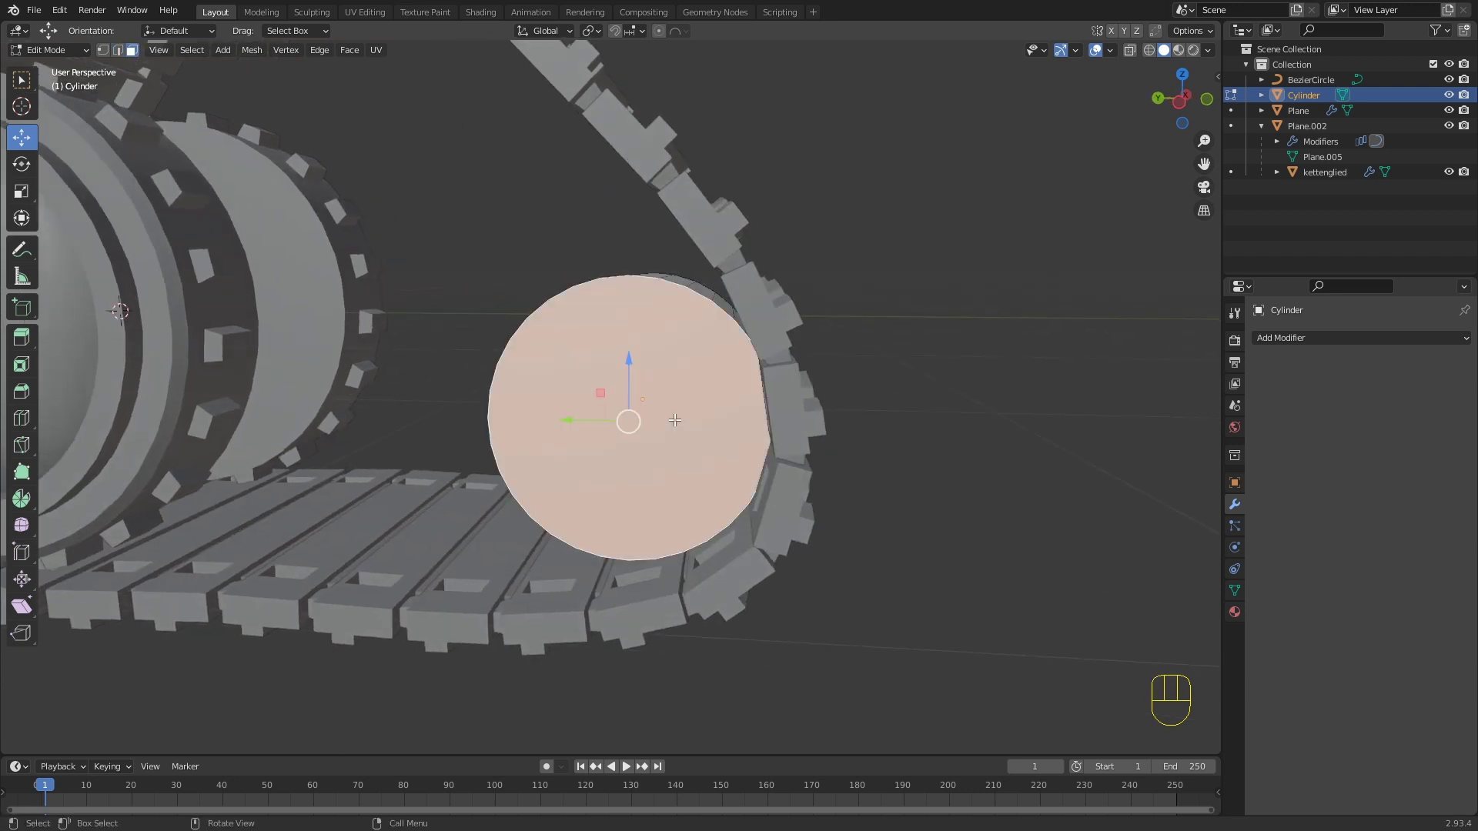
key(x)
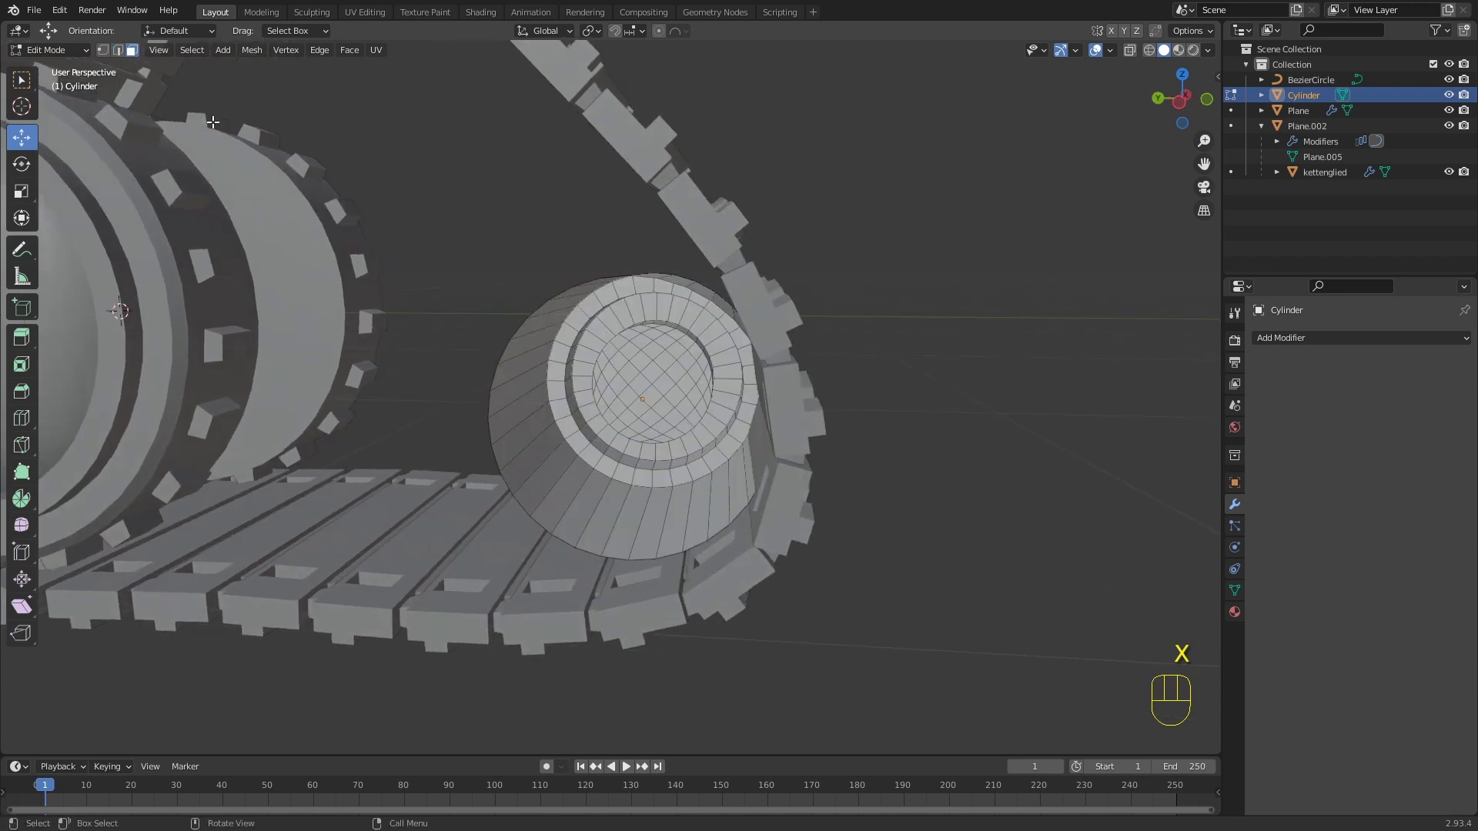
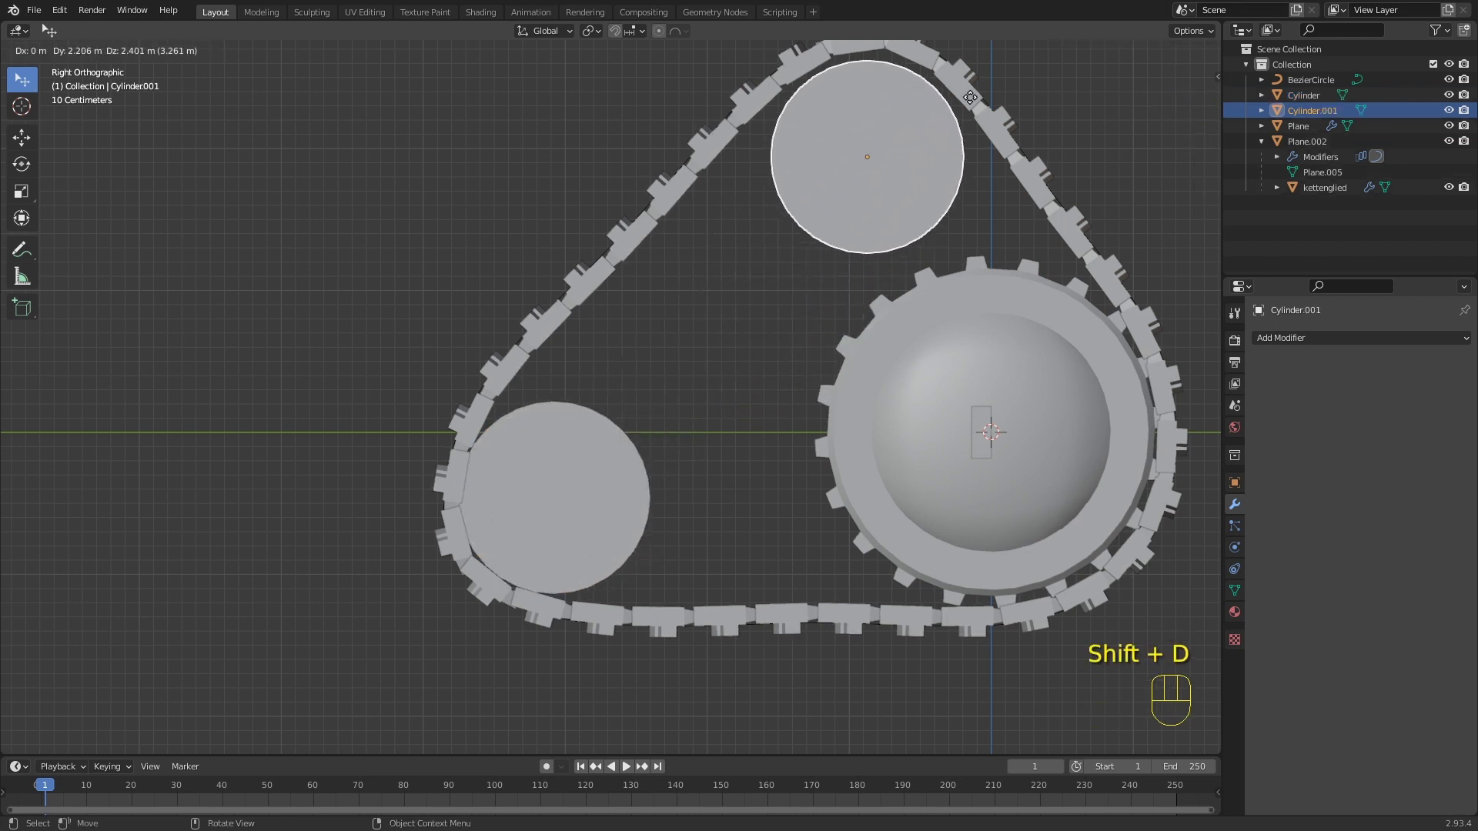
Step: Place the copied roller near the top of the loop and shrink it
click(977, 91)
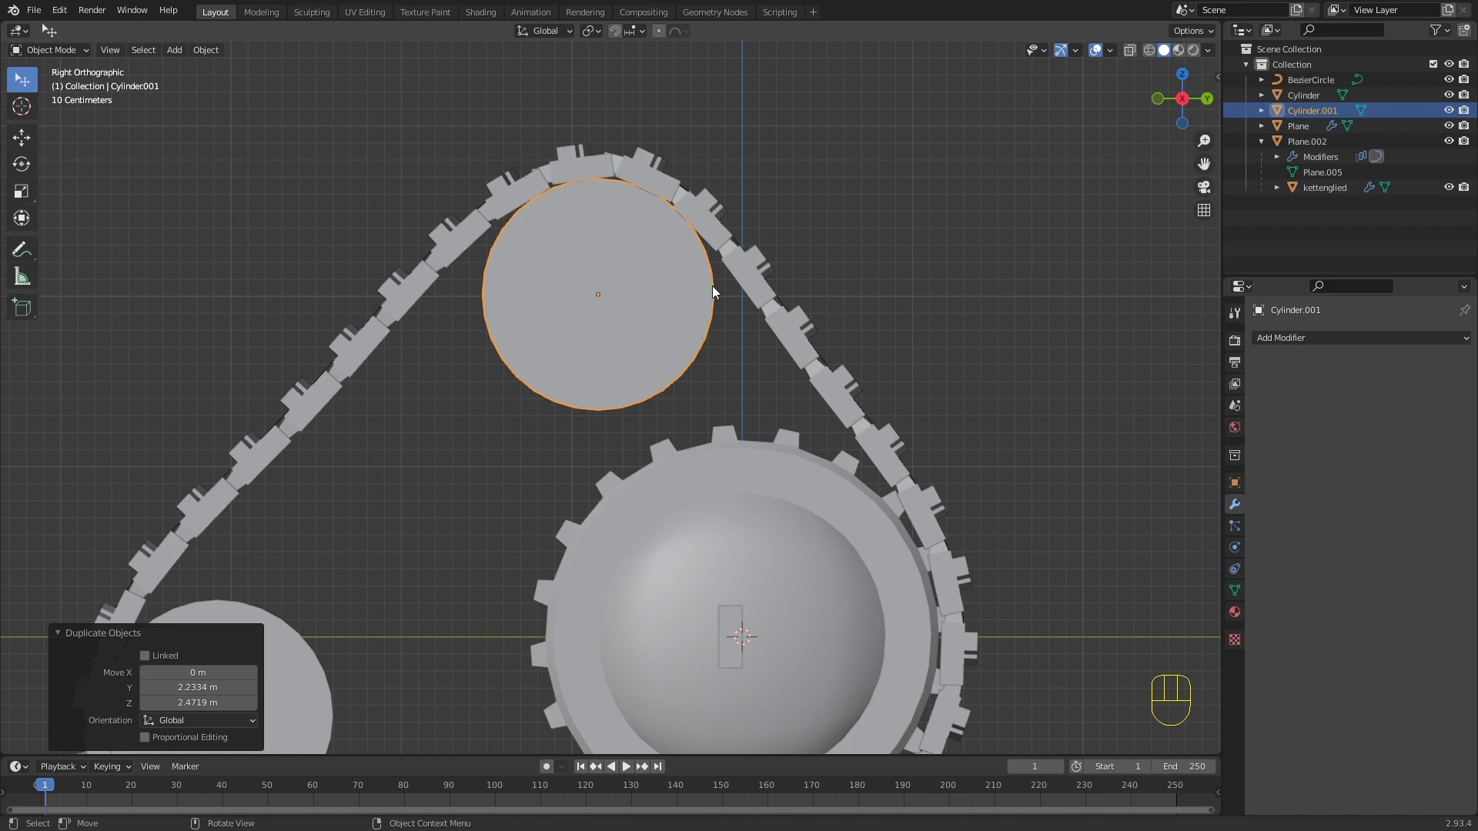
key(Tab)
key(a)
key(s)
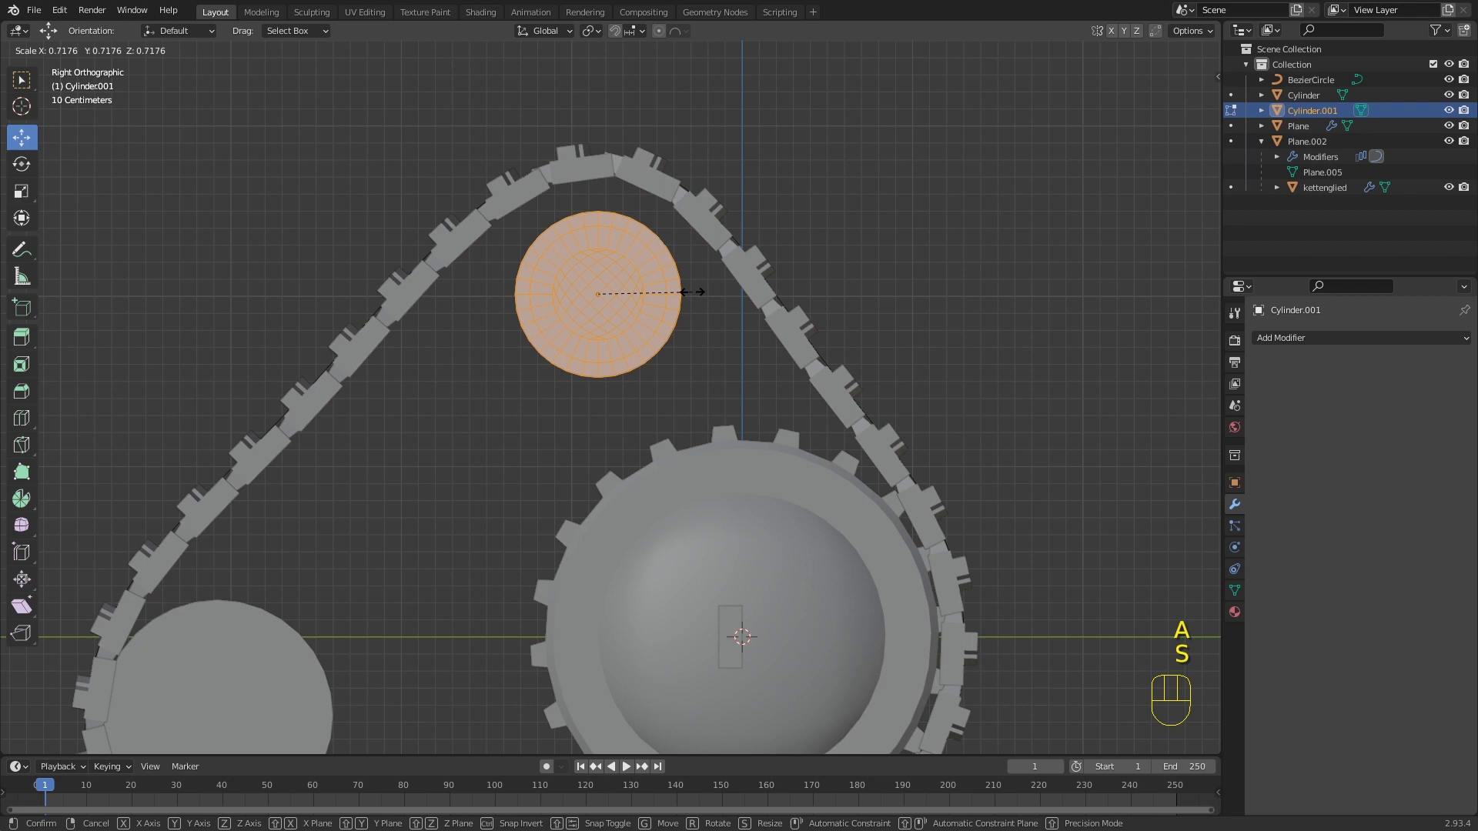
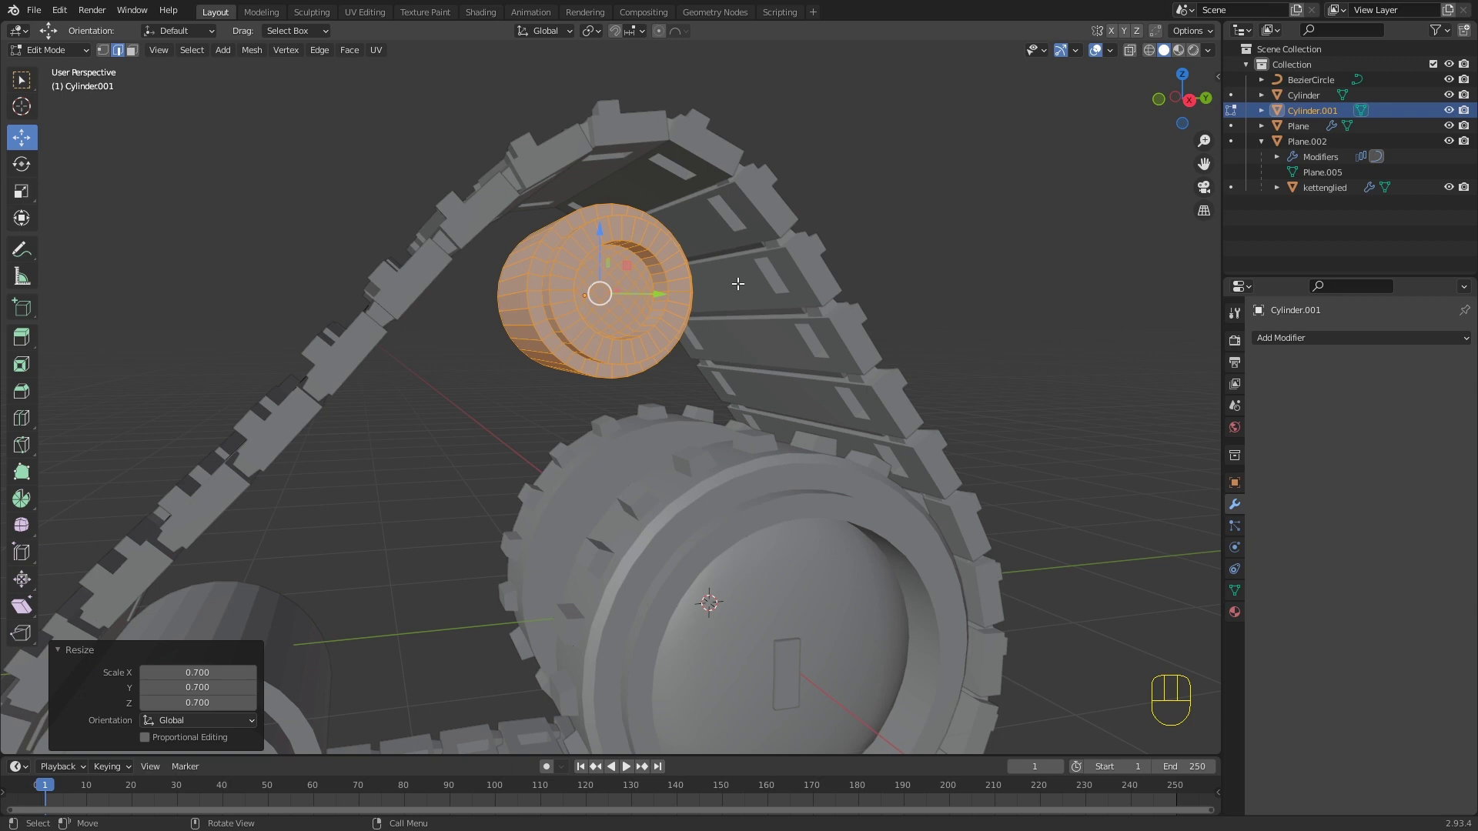
Step: From front view with X-ray, offset the upper roller along X and check its fit
key(KP_1)
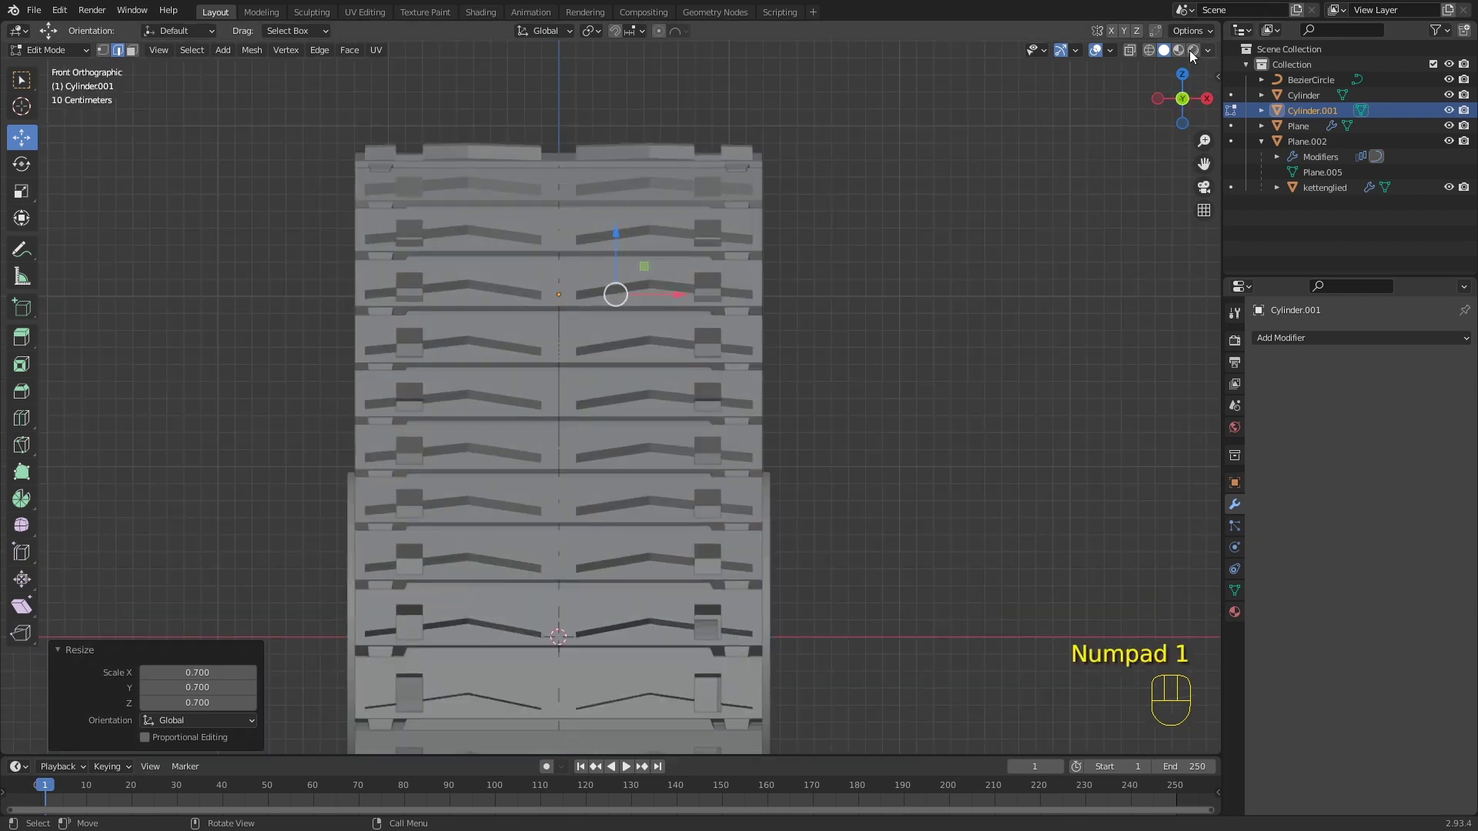
click(1138, 63)
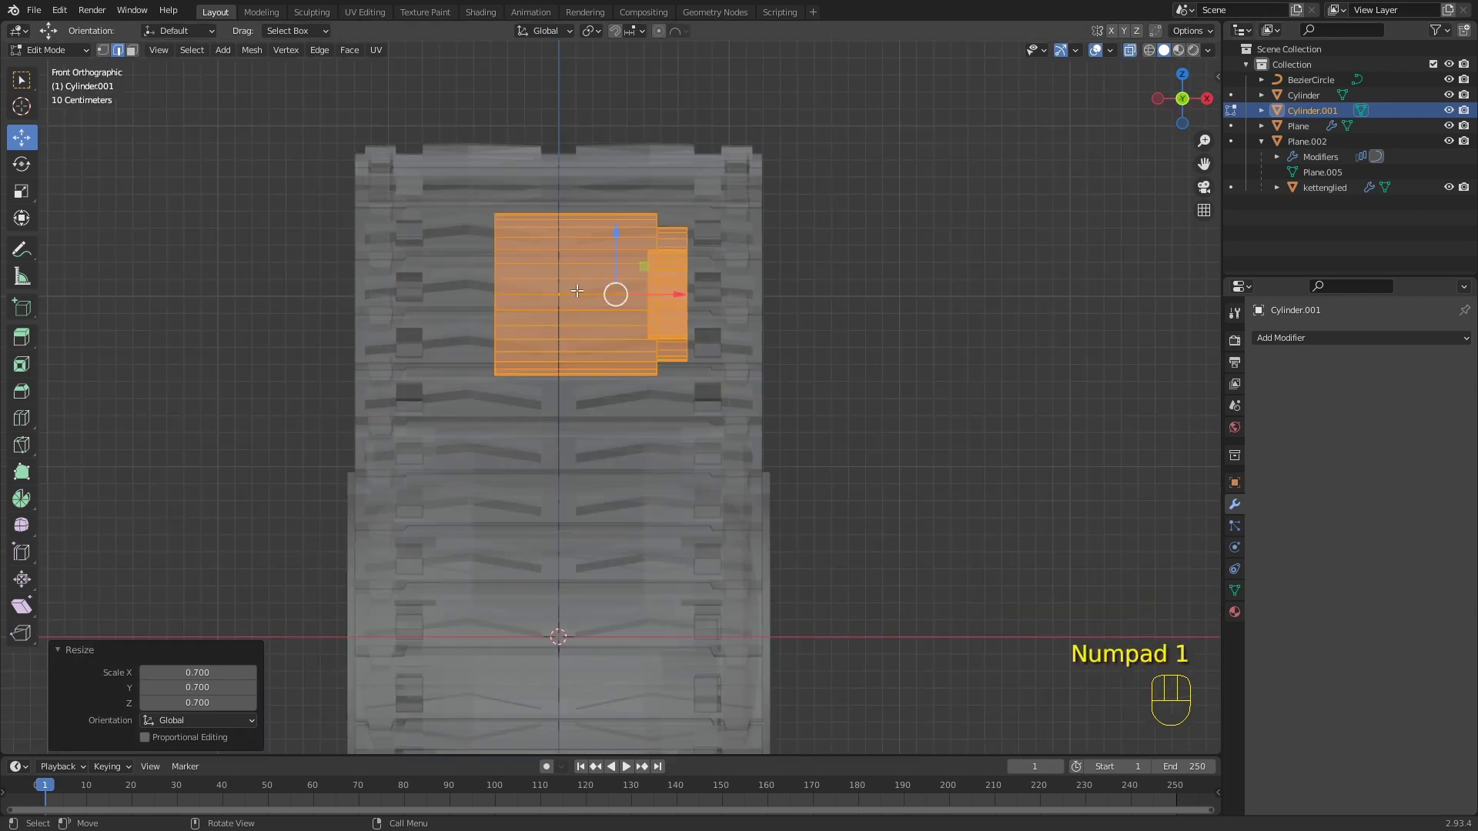
key(g)
key(x)
click(688, 292)
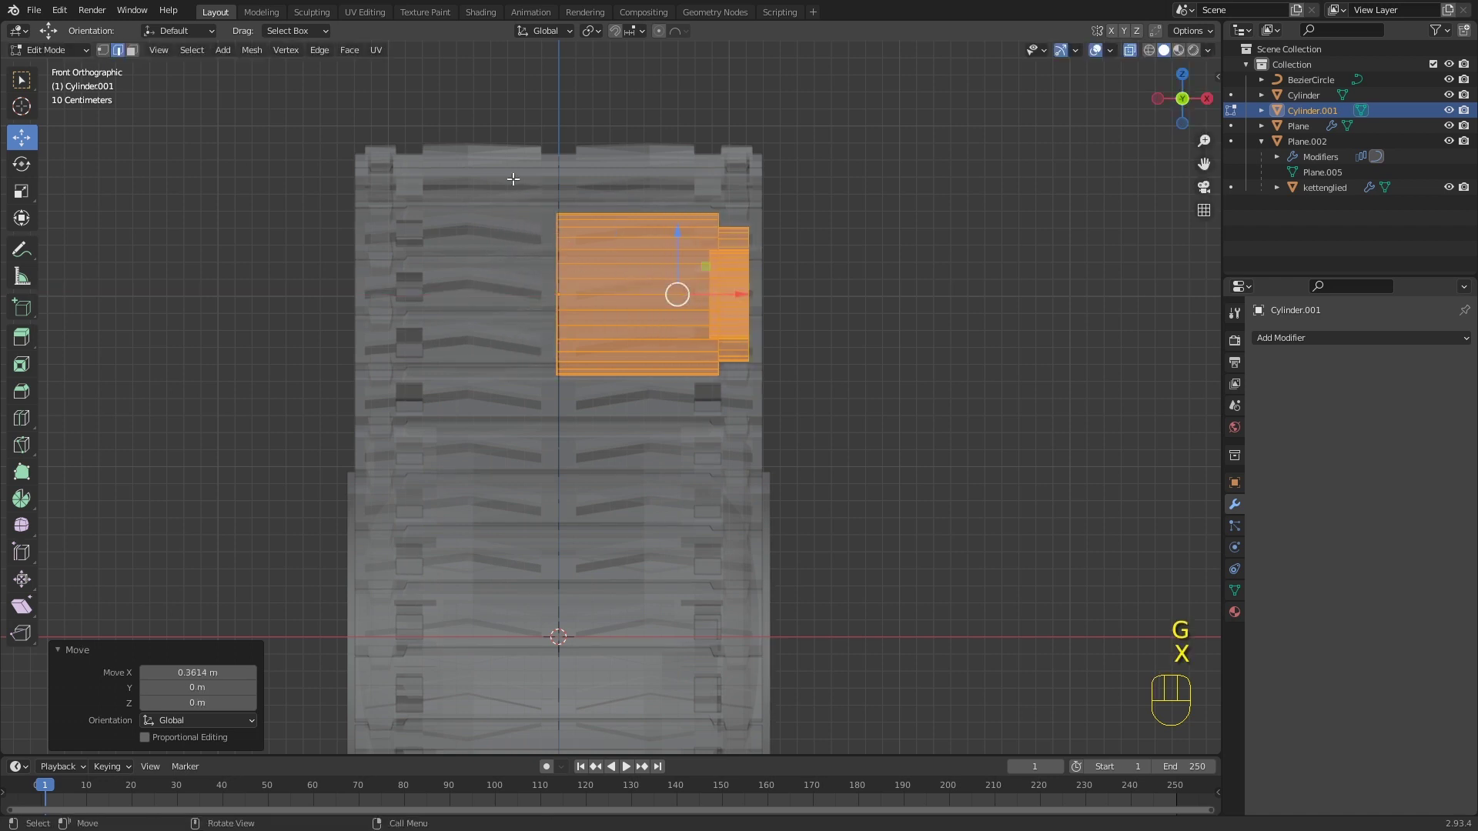
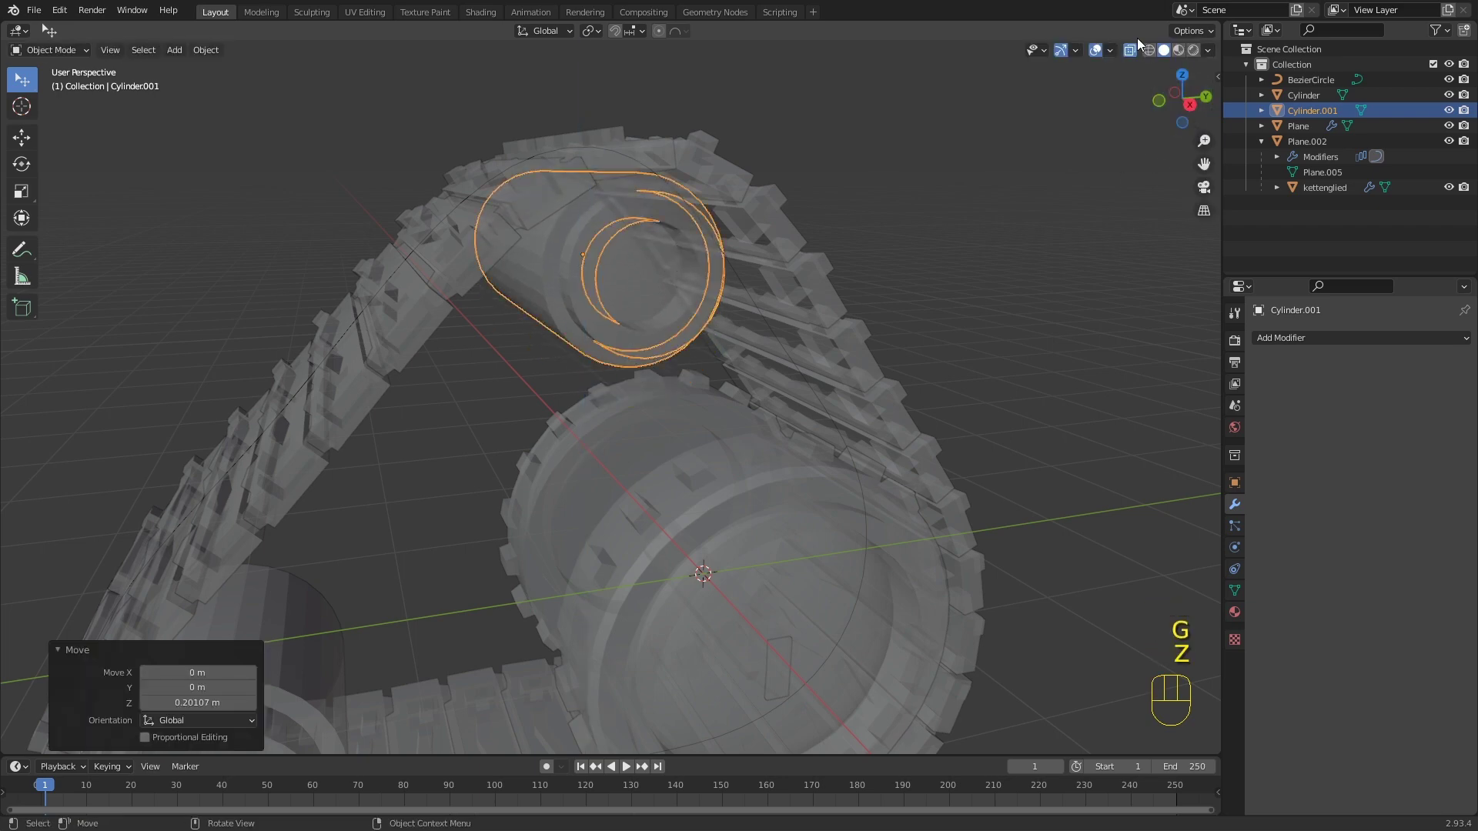
drag(940, 265, 892, 226)
drag(758, 433, 738, 460)
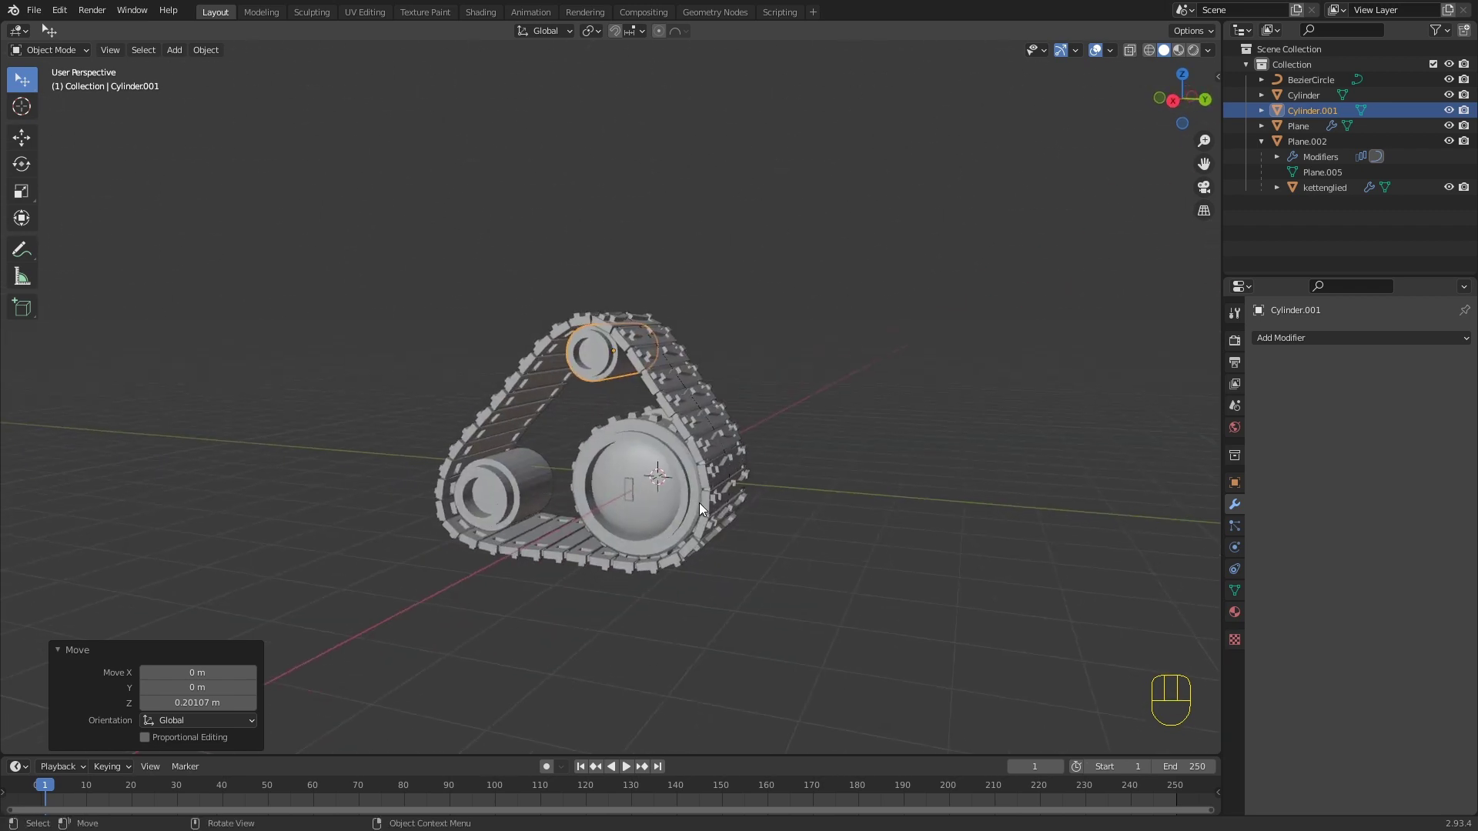
drag(734, 532, 794, 530)
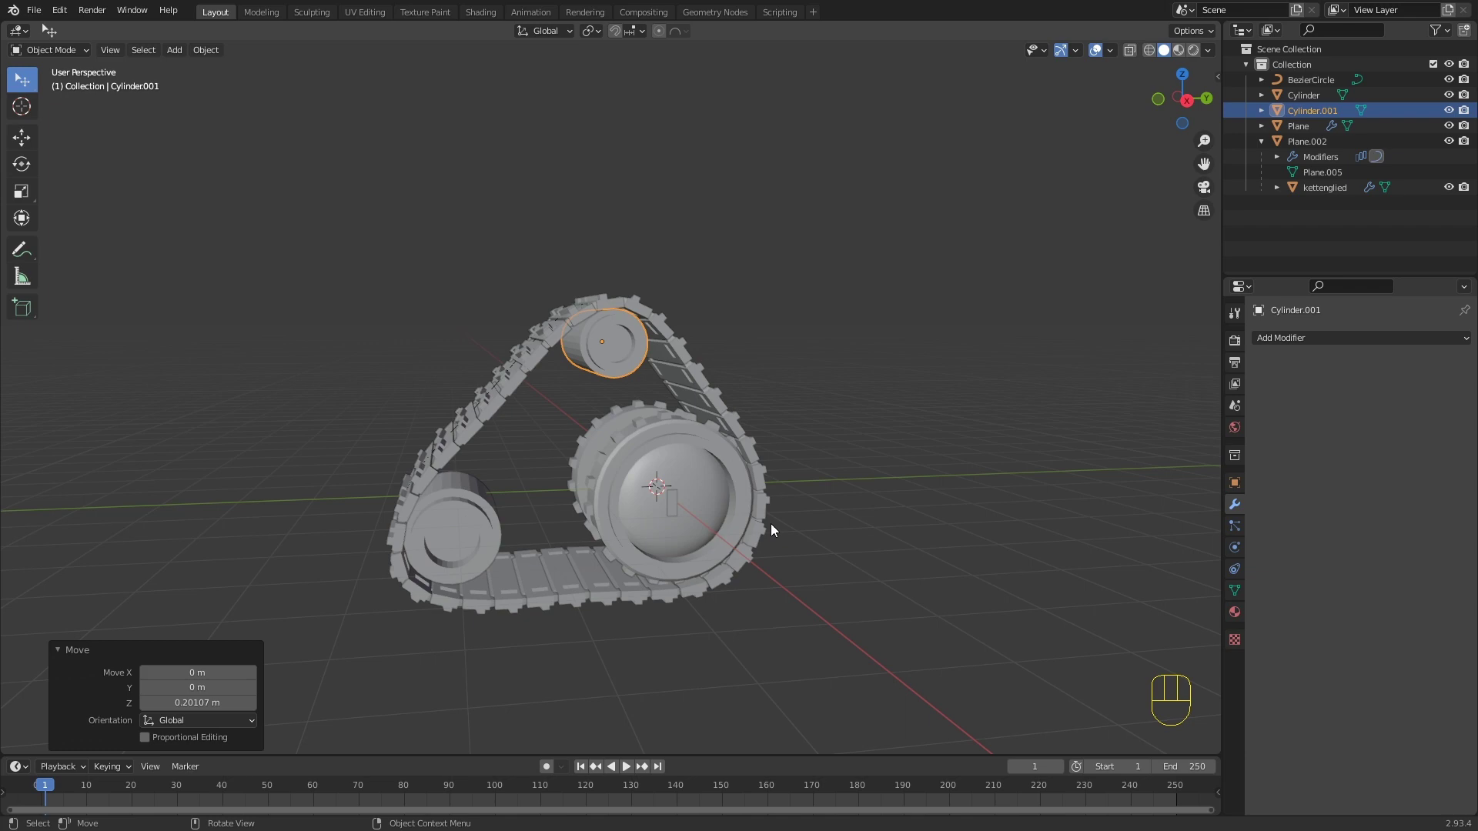
drag(567, 531, 615, 525)
drag(609, 512, 622, 423)
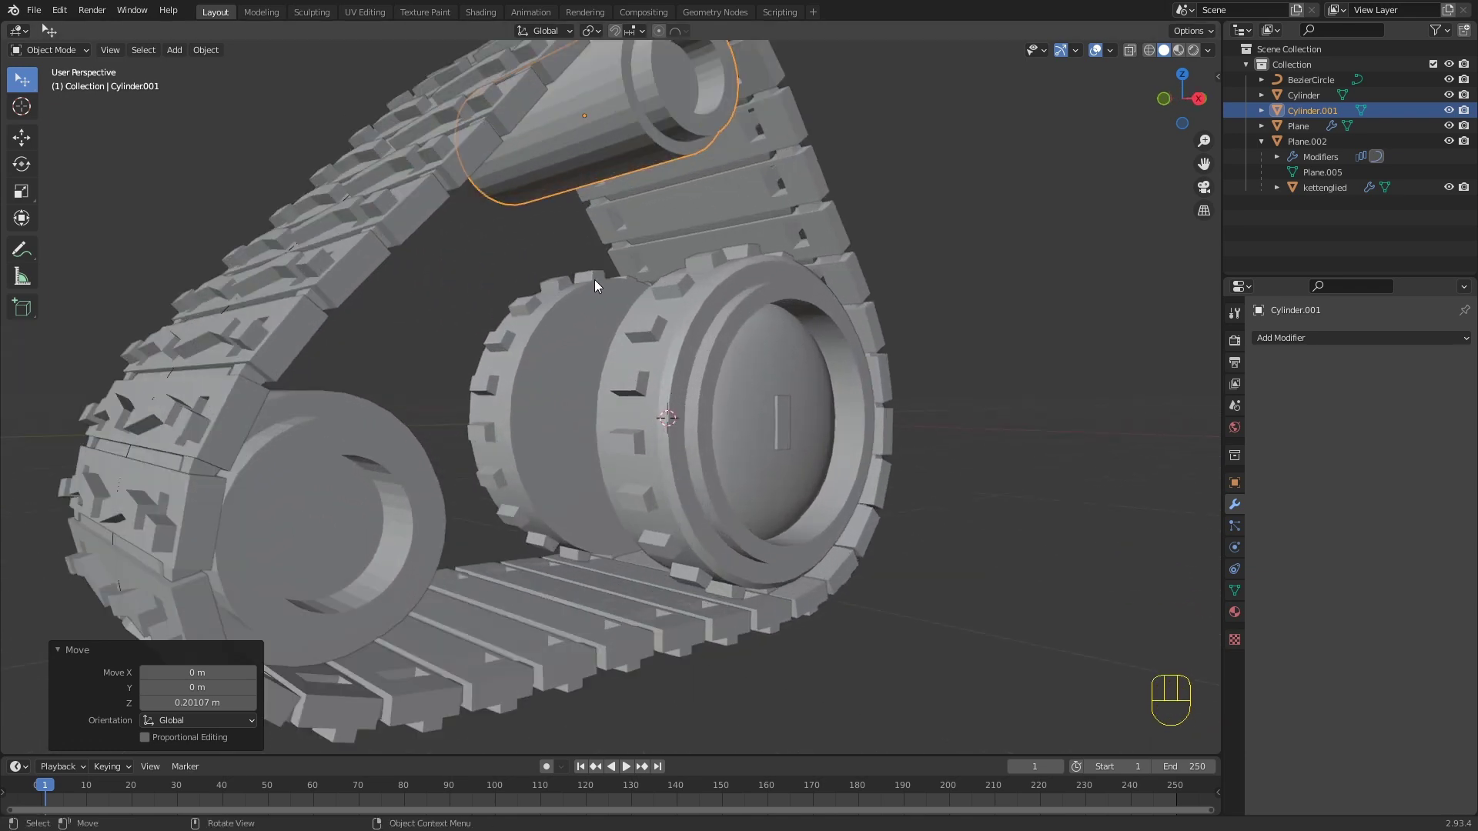
Step: Duplicate a roller from side view and drop it inside the track between the other two
key(KP_3)
key(shift+d)
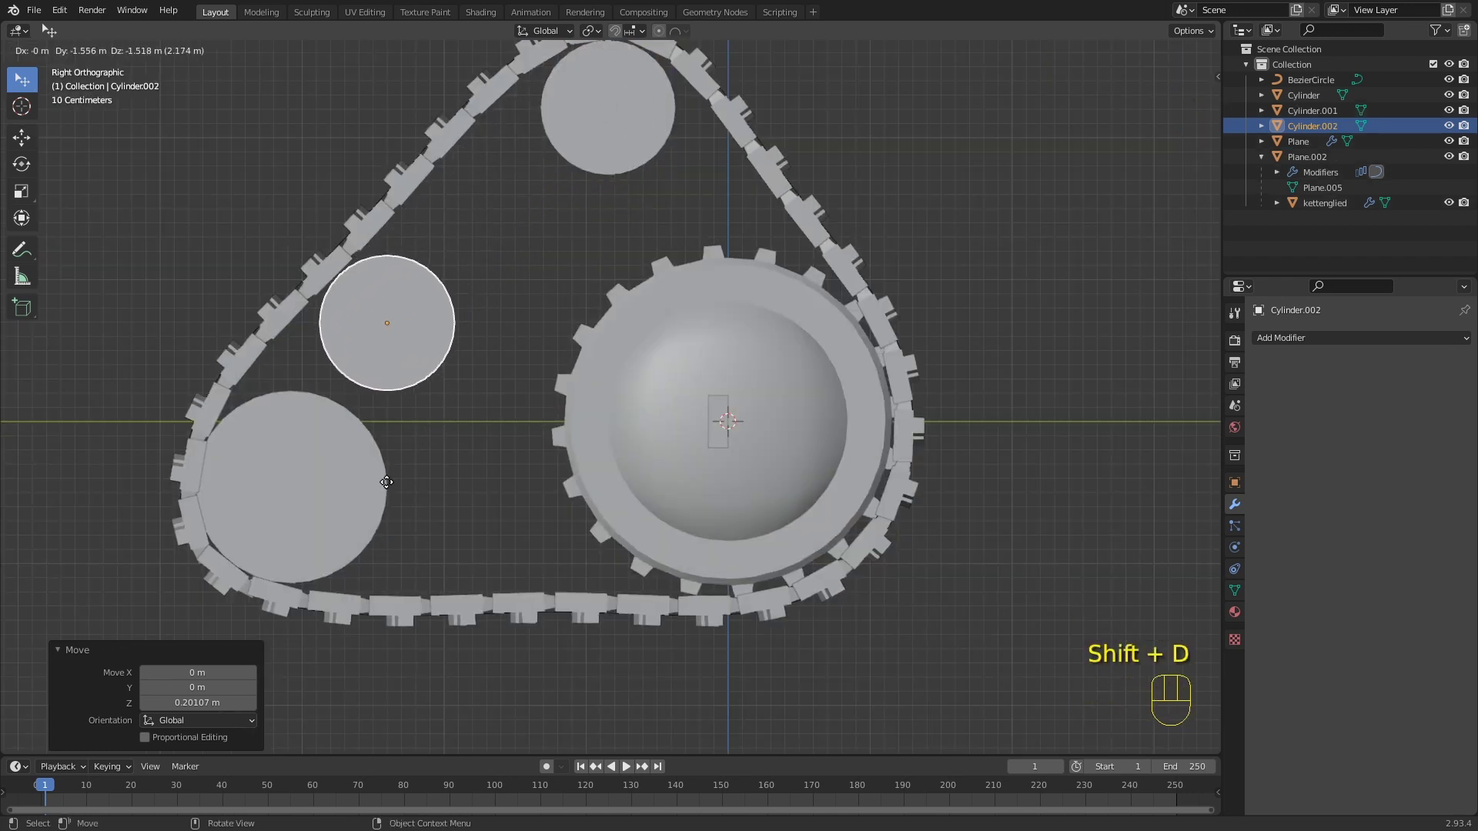
click(373, 503)
drag(527, 497, 605, 492)
drag(647, 469, 689, 478)
middle_click(654, 472)
click(557, 497)
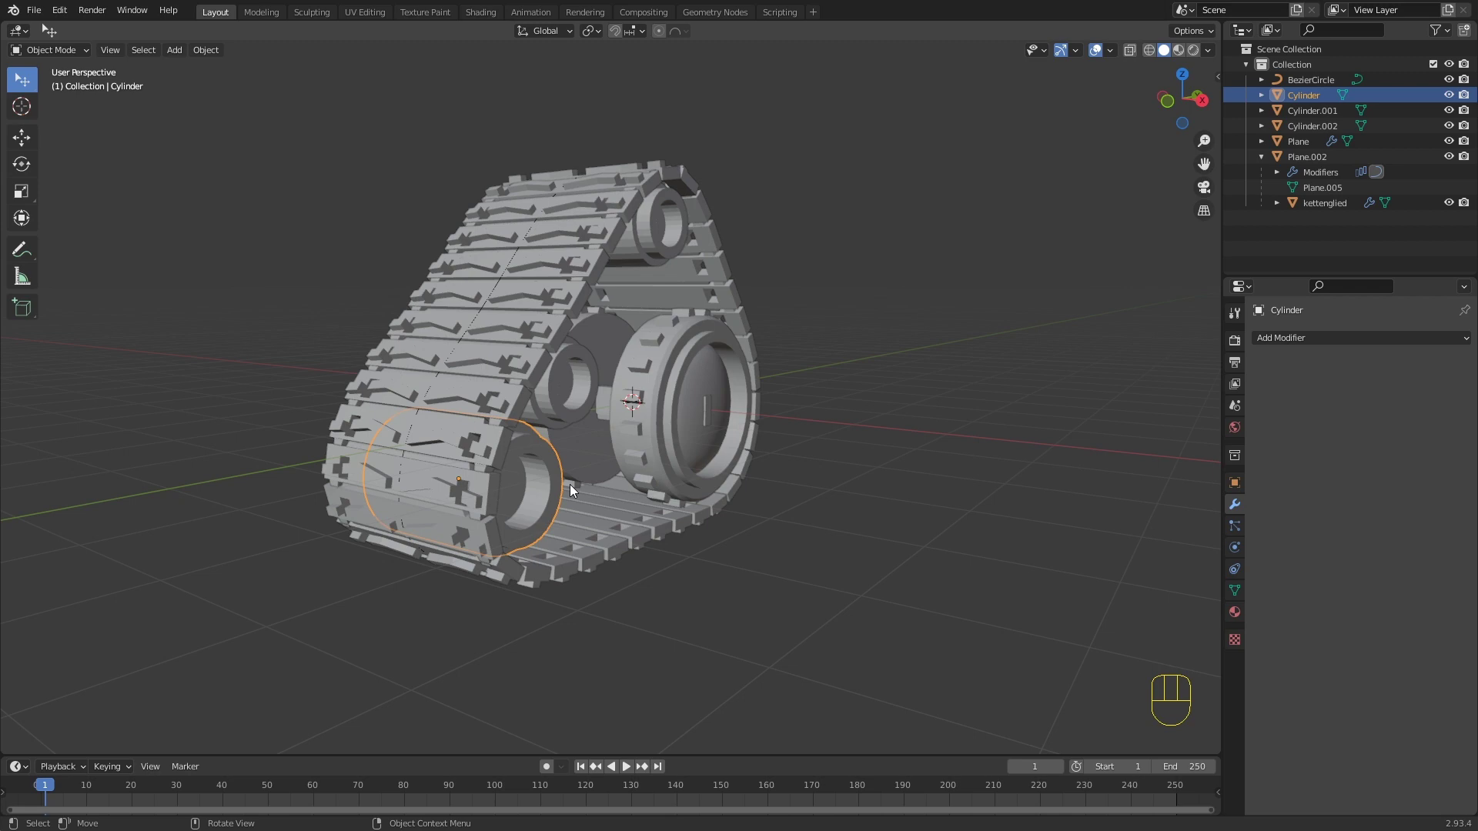
Step: Shift the lower roller along X to line up within the track
click(577, 382)
click(660, 244)
drag(664, 264, 696, 279)
key(g)
key(x)
drag(674, 282, 689, 313)
drag(692, 327, 561, 323)
click(447, 462)
Step: Nudge the roller along X once more and inspect the track's underside
drag(628, 439, 651, 444)
key(g)
key(x)
click(675, 458)
click(897, 443)
drag(881, 473, 903, 468)
drag(822, 473, 611, 493)
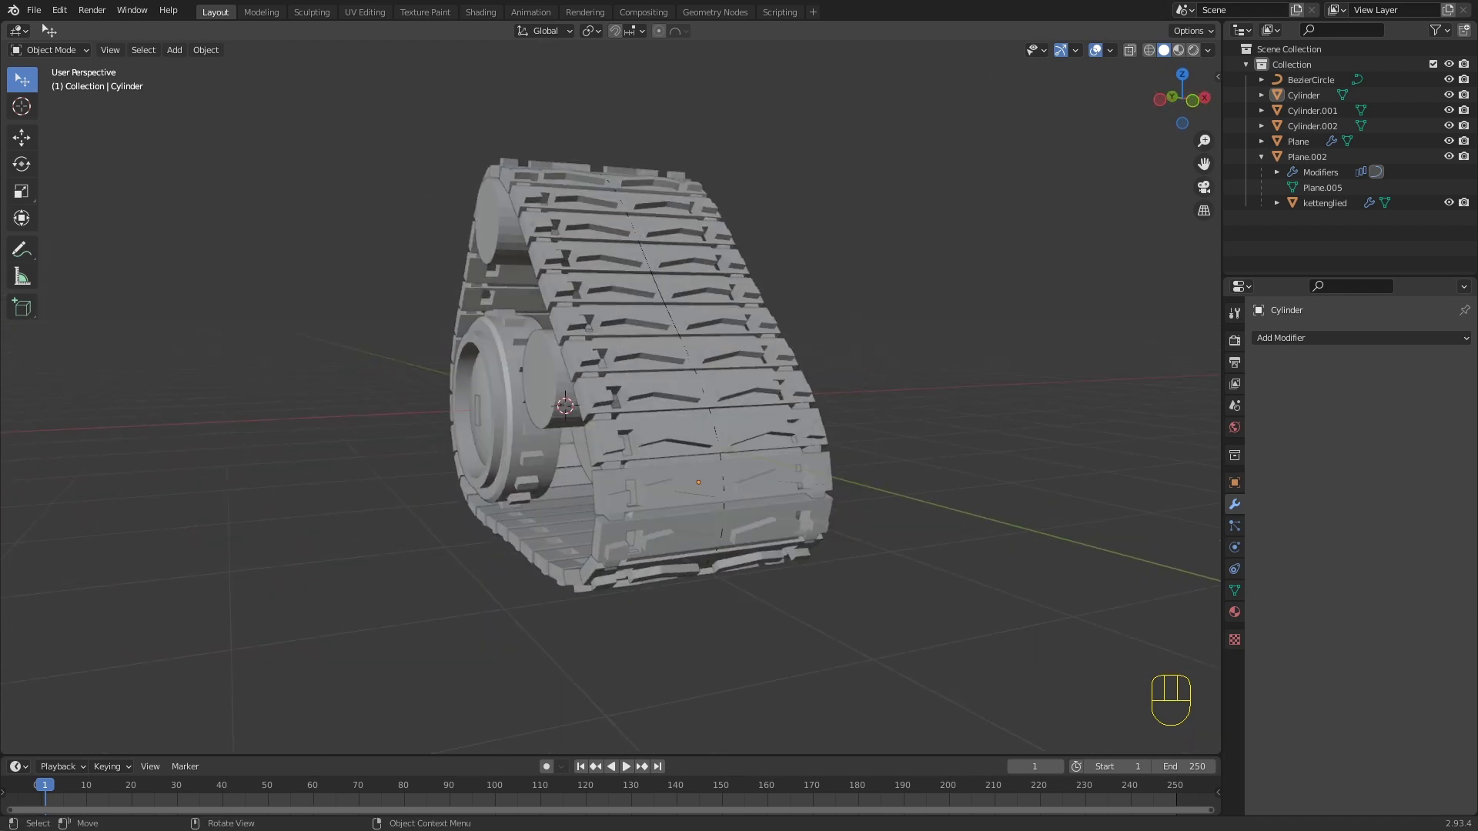
drag(879, 672, 759, 675)
drag(728, 589, 702, 582)
drag(658, 575, 570, 560)
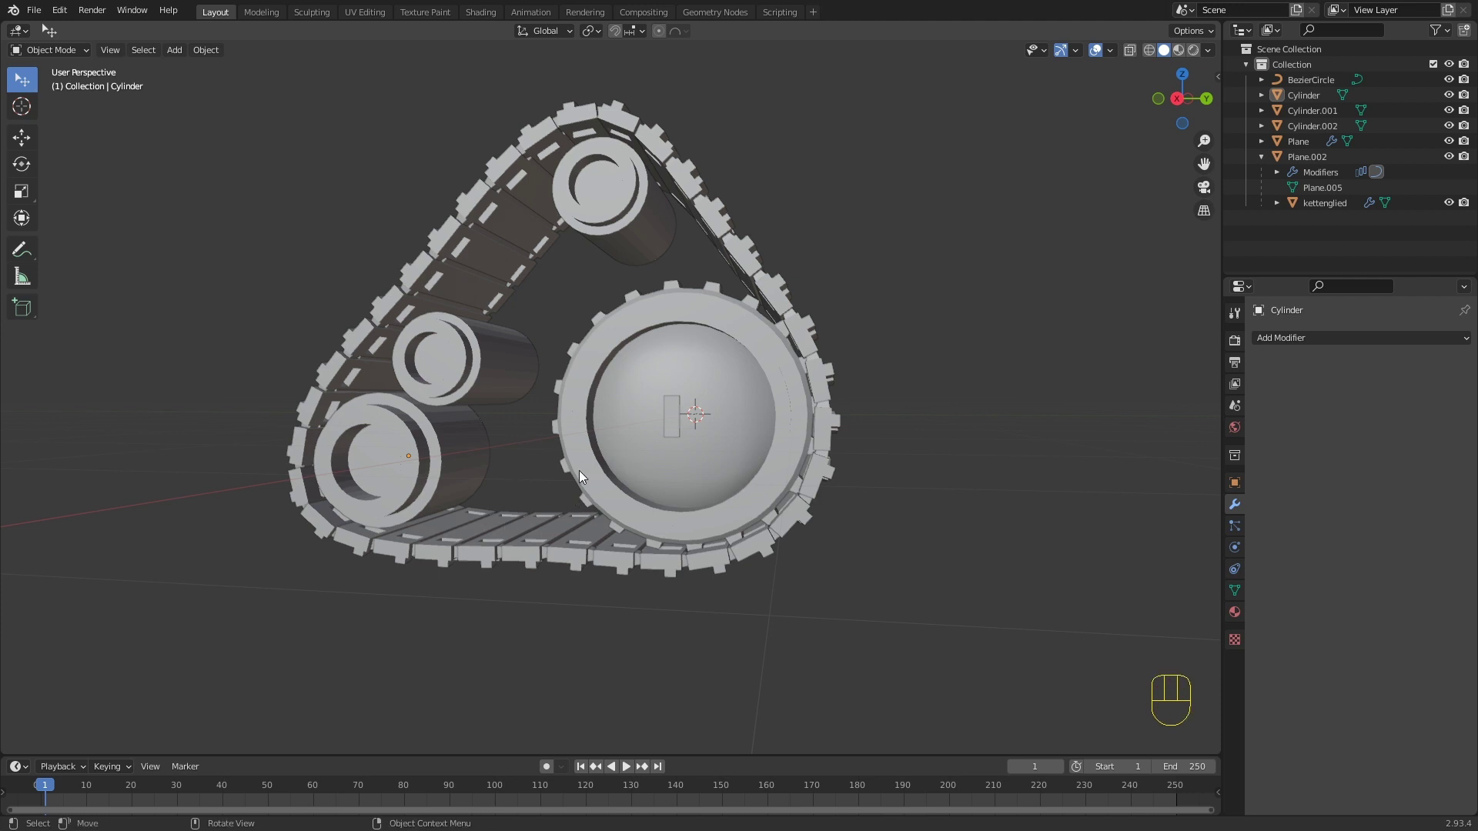
key(shift+a)
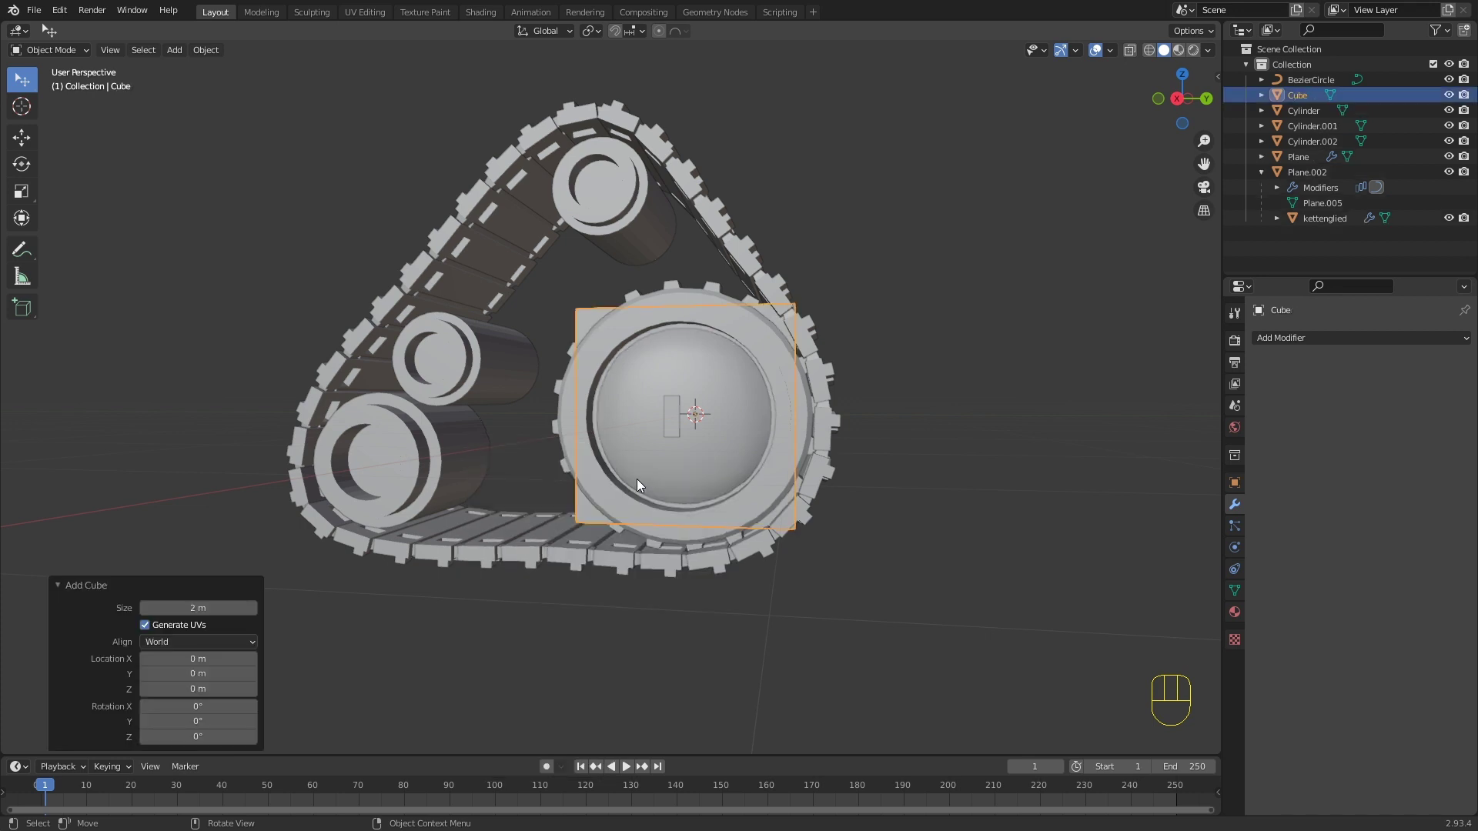
Step: Position the new cube under the track in side view and shrink it to about half size
key(KP_3)
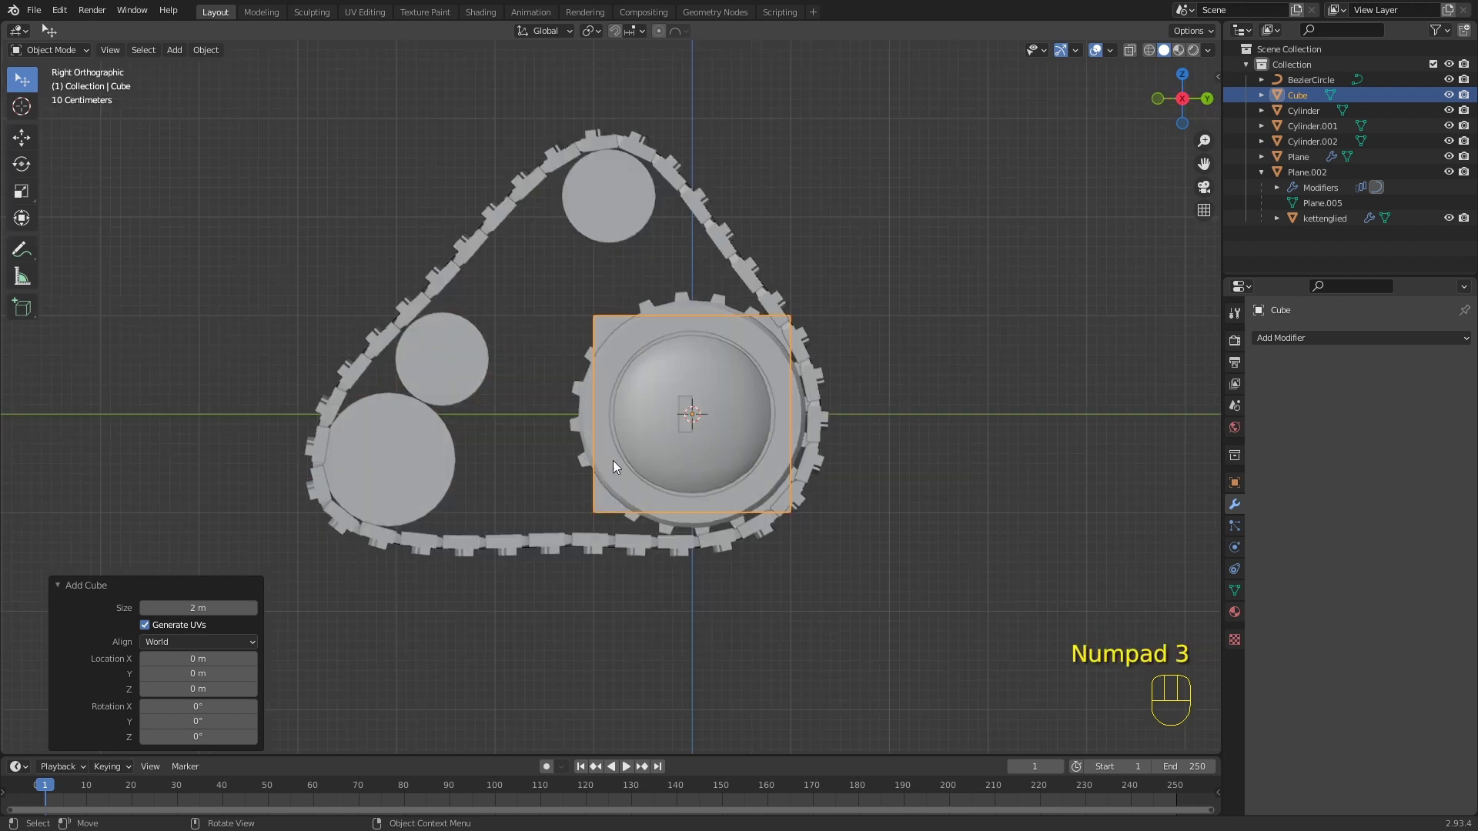
key(g)
right_click(447, 554)
key(g)
click(429, 559)
key(Tab)
key(s)
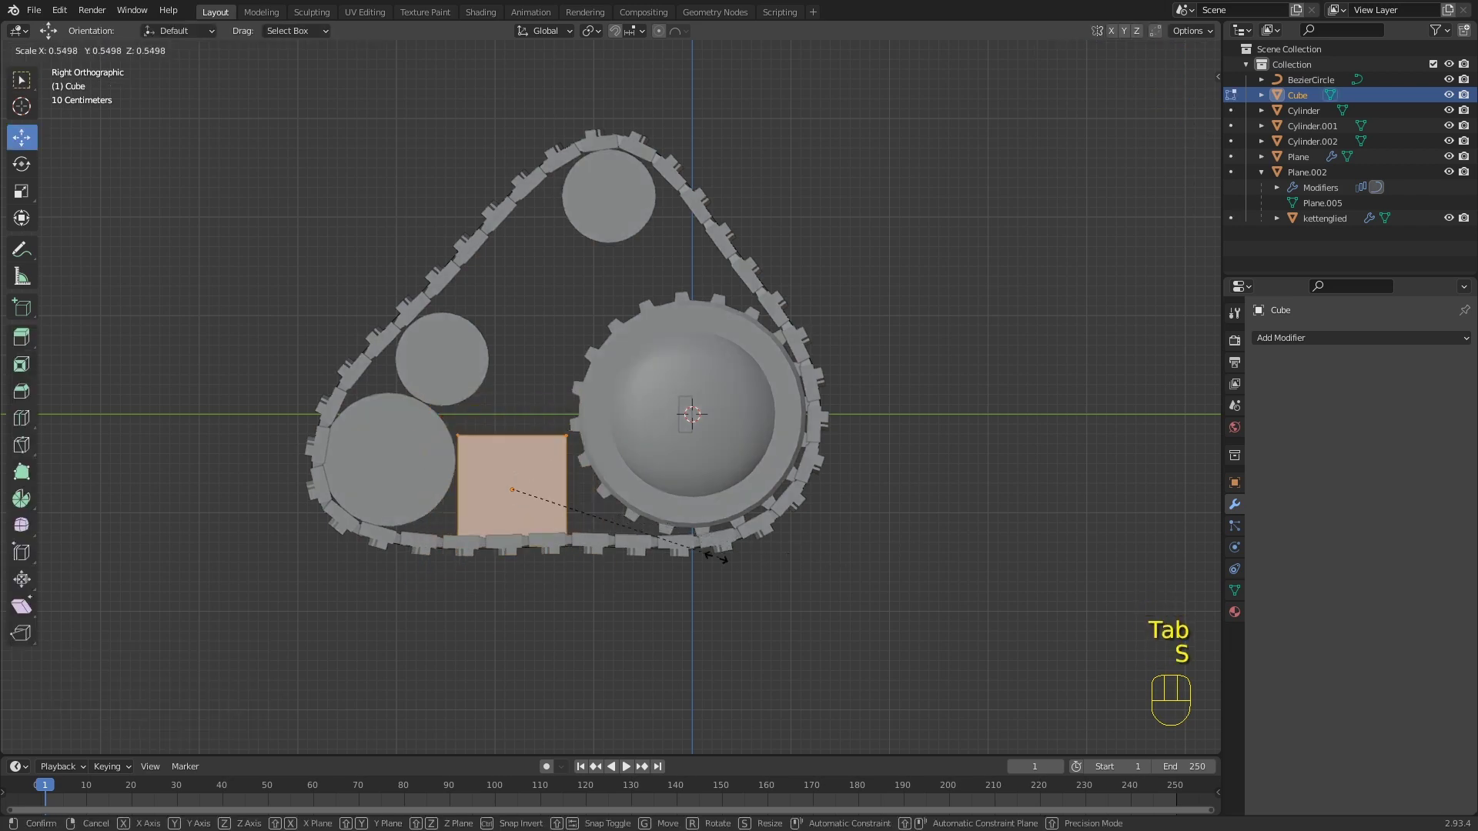
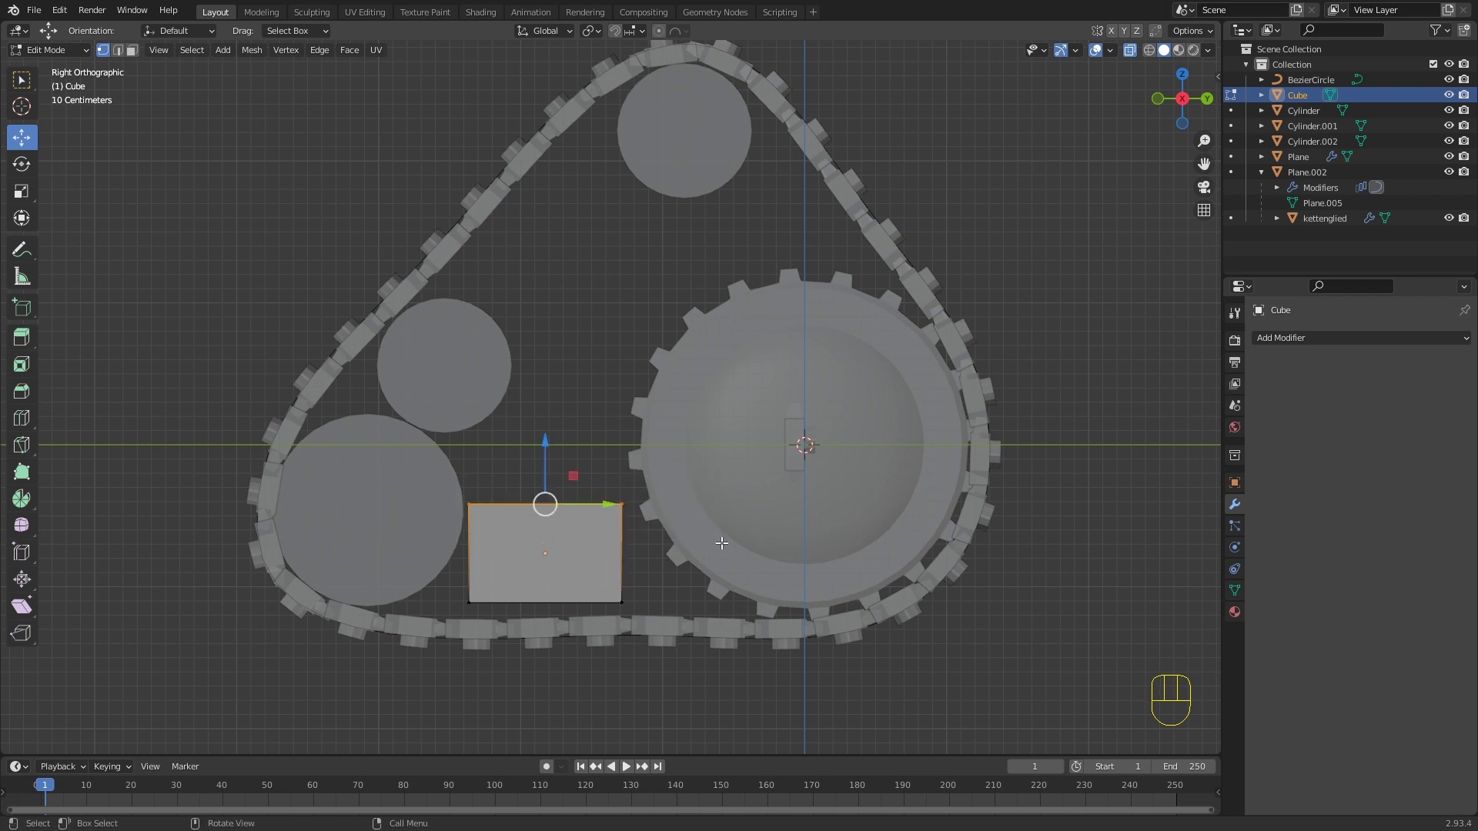
Step: Narrow the block along Y and loop-cut it into three sections
key(s)
key(y)
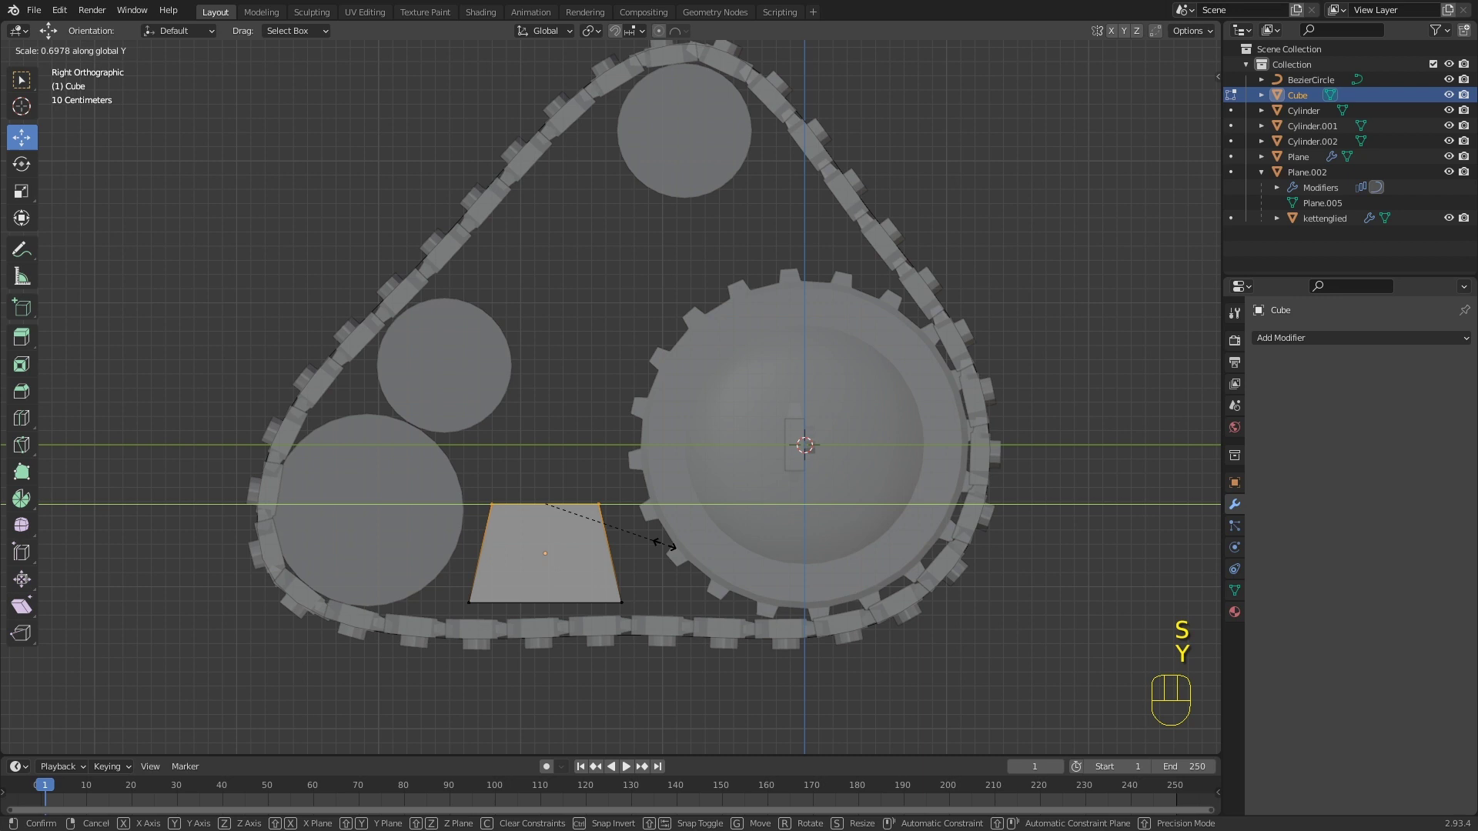
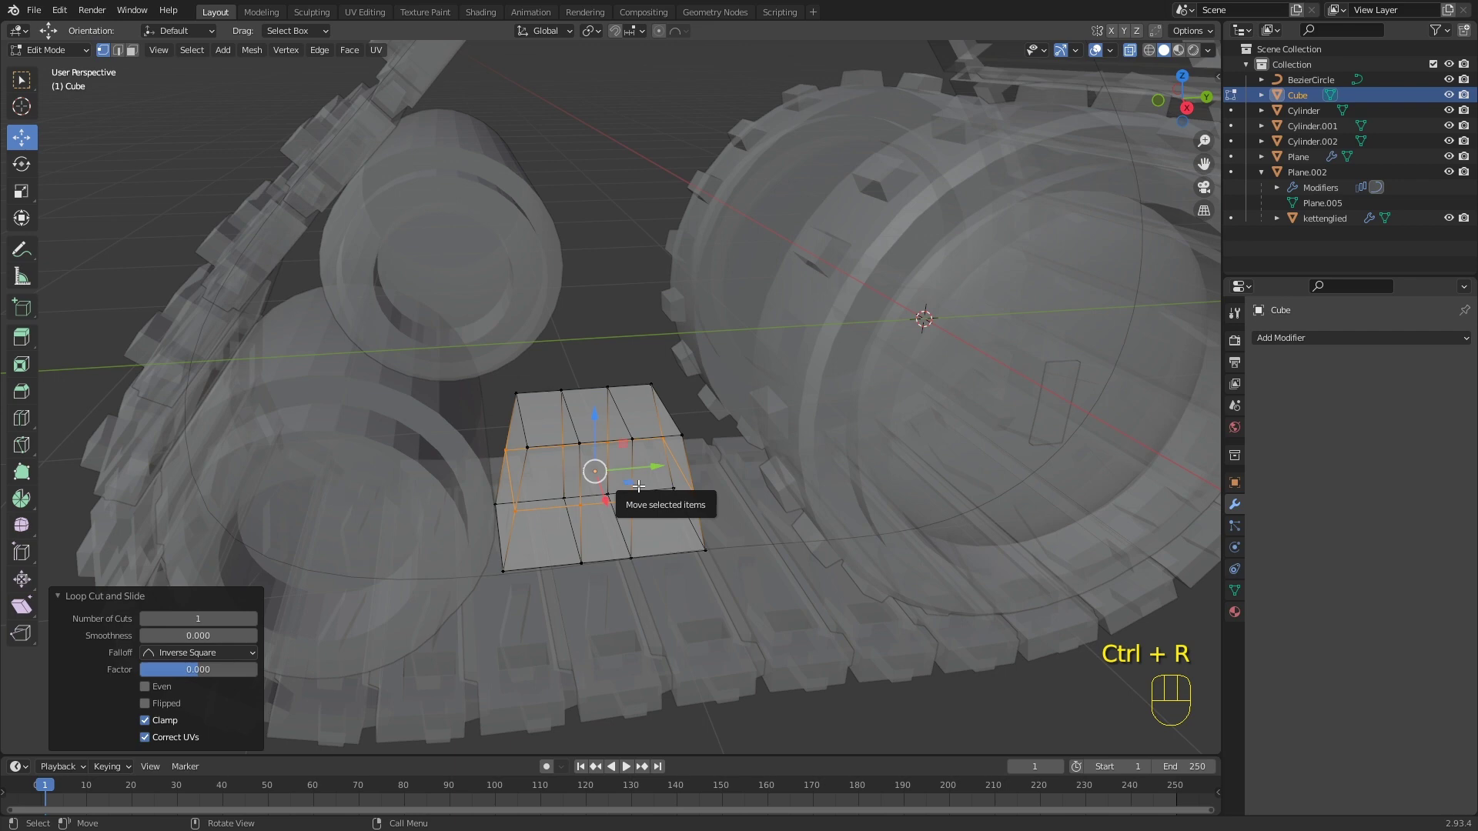
key(ctrl+z)
key(ctrl+r)
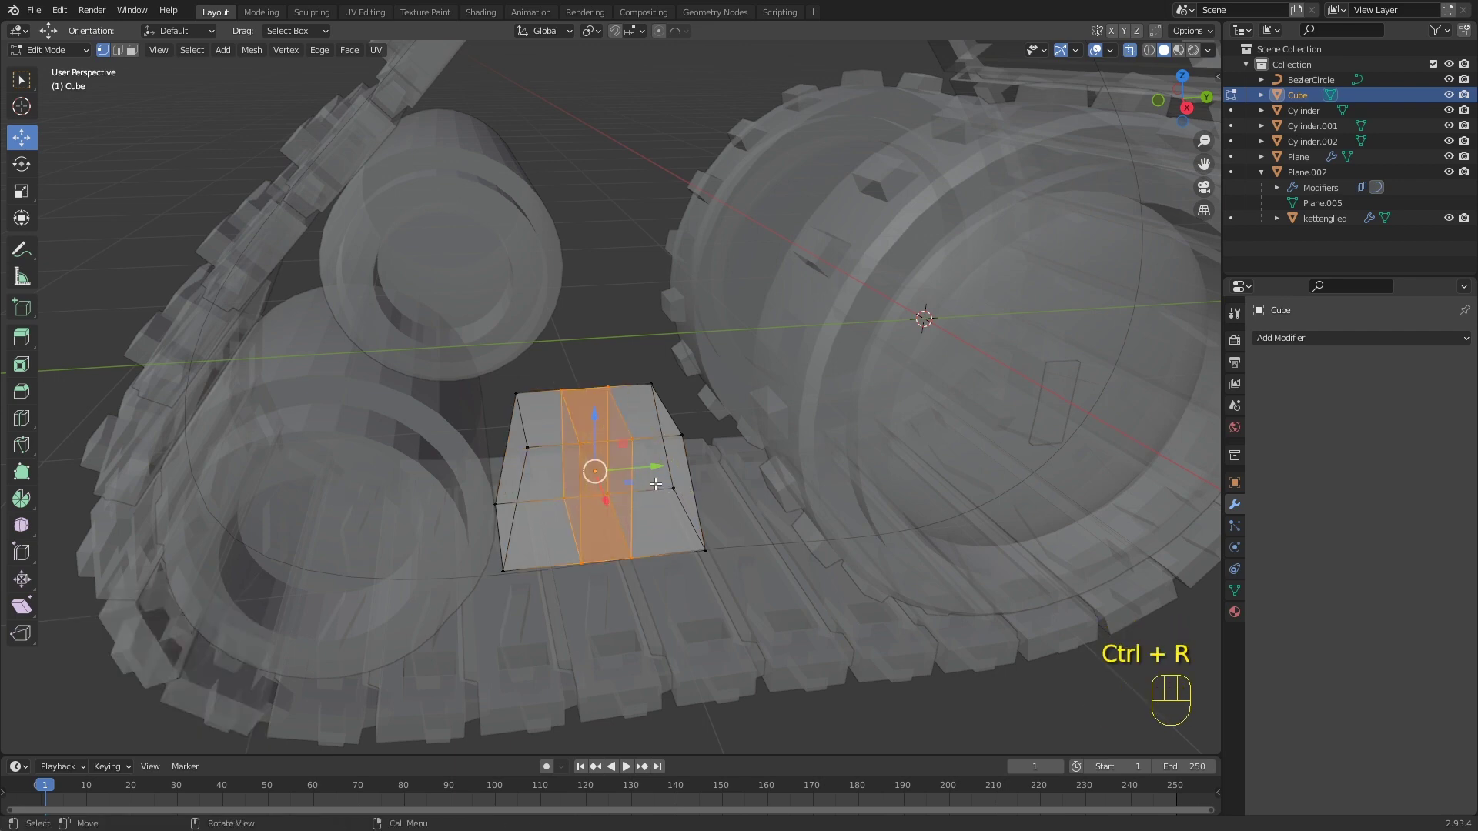
key(ctrl+r)
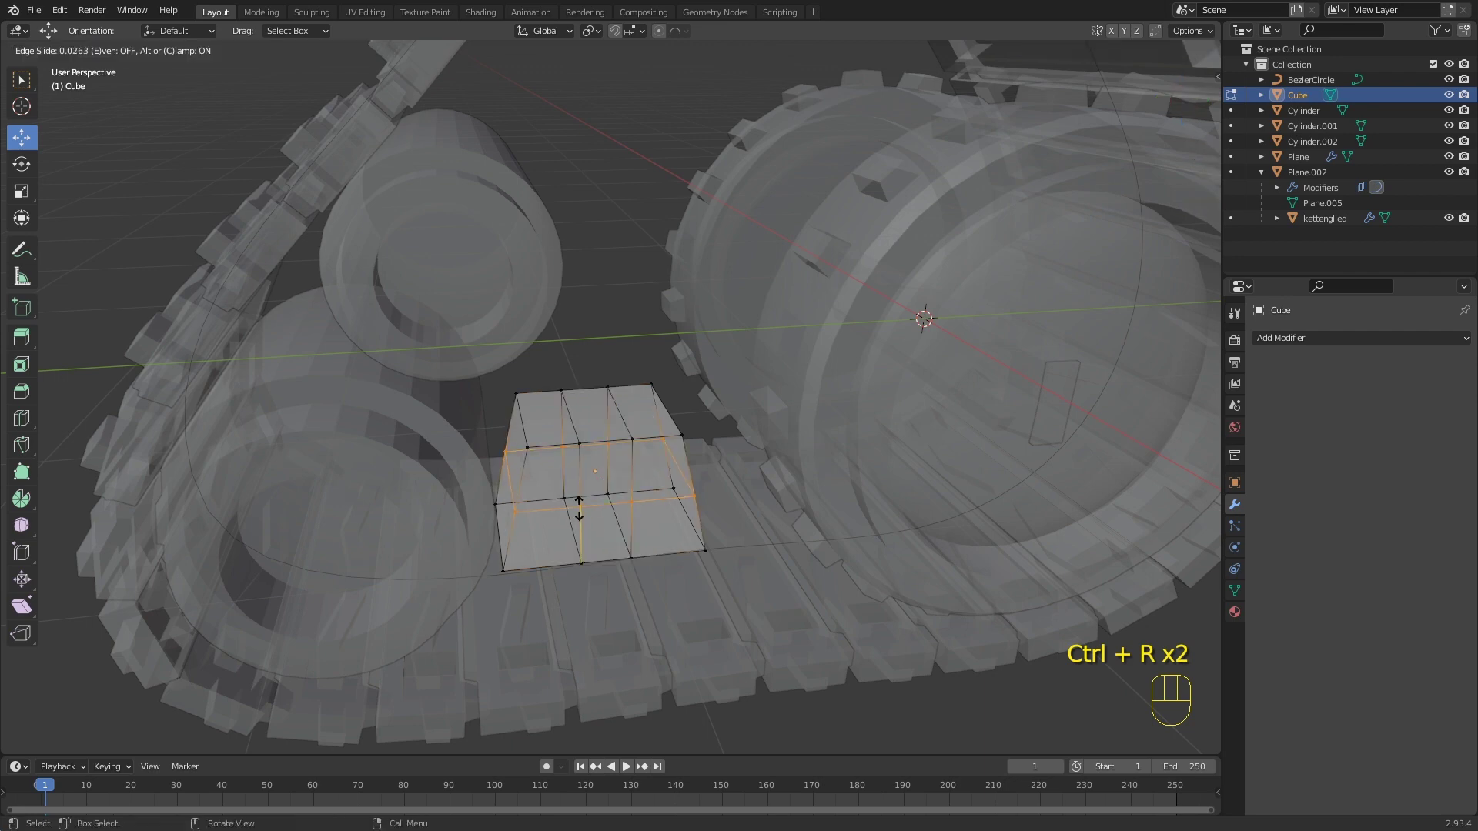
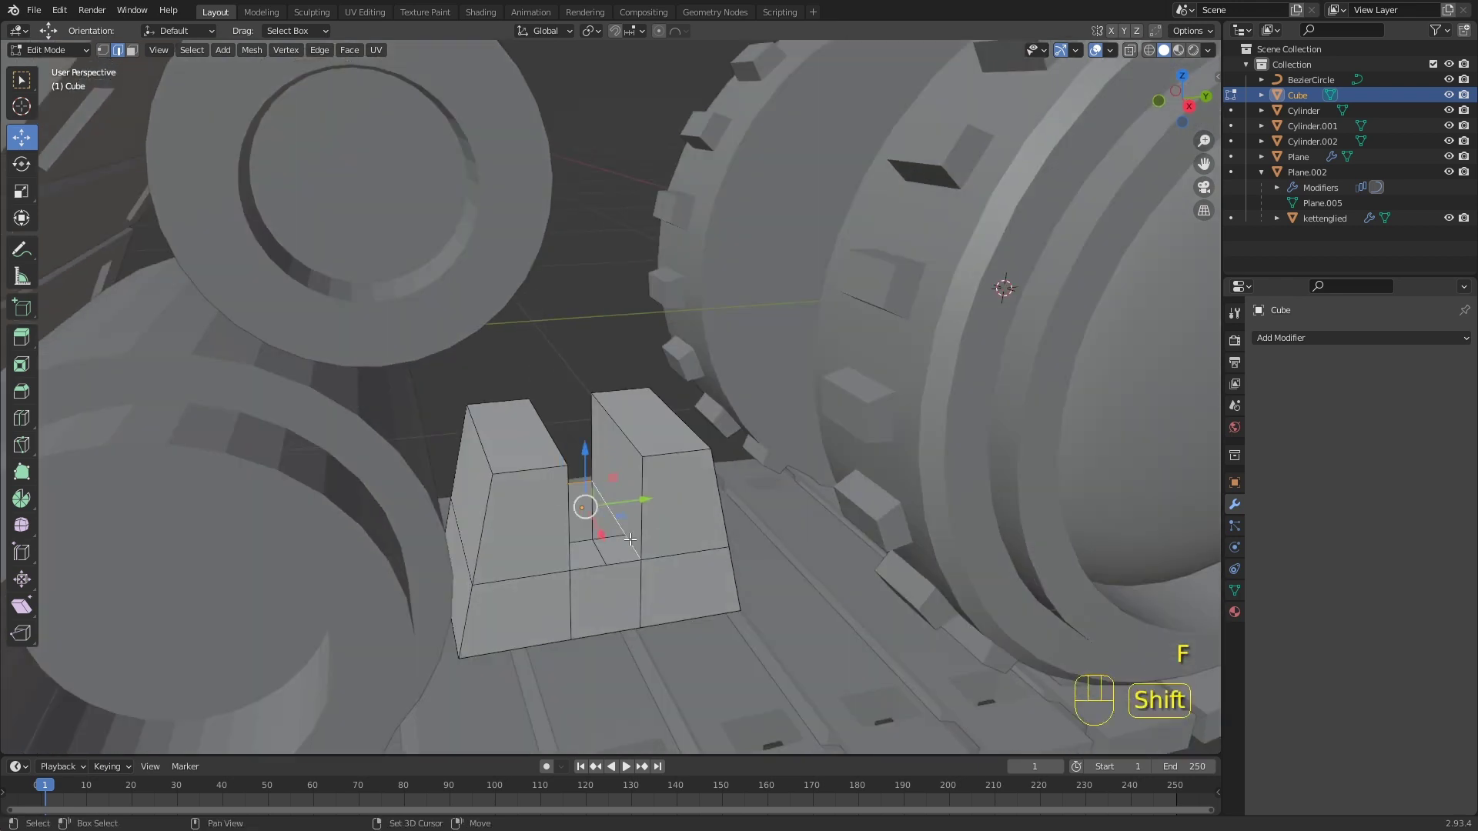
Step: Remove the block's middle strip of faces to leave a notch
click(622, 567)
key(f)
key(d)
drag(624, 558, 553, 543)
middle_click(617, 502)
click(594, 523)
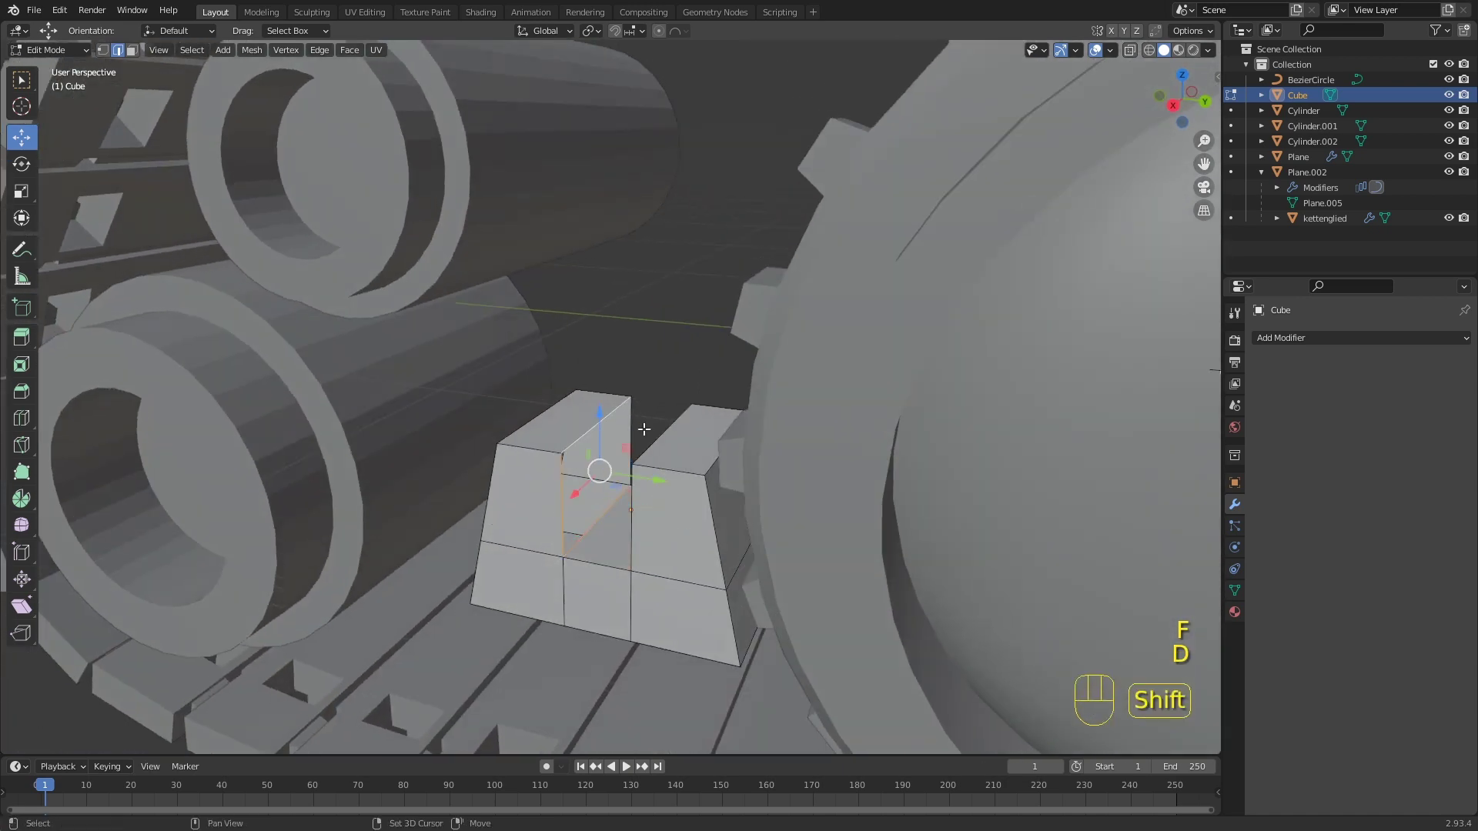
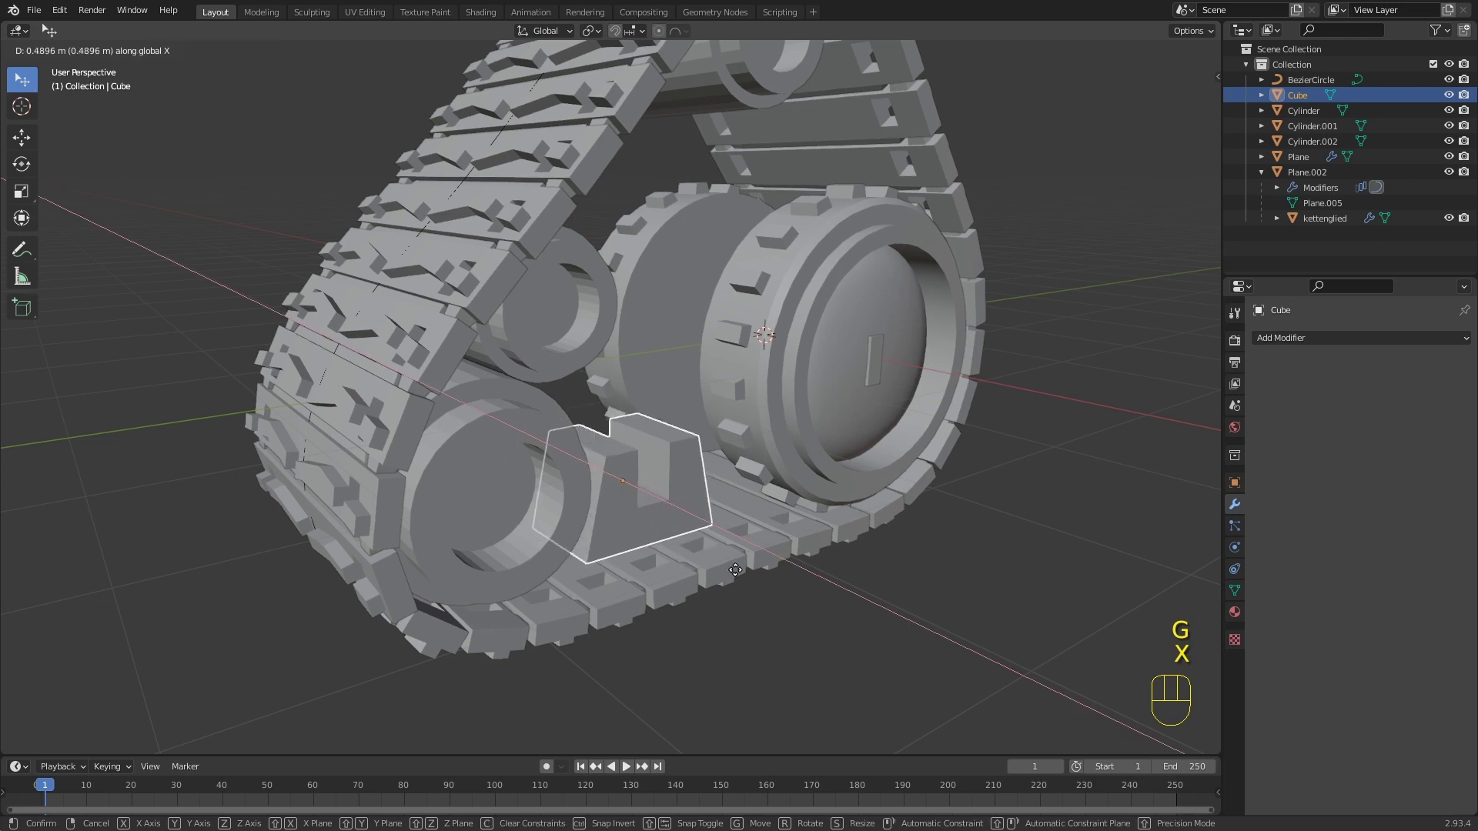
Step: Confirm the block's spot and slide it along X beneath the tread
click(760, 576)
click(987, 557)
drag(941, 530, 880, 500)
drag(633, 455, 664, 470)
drag(665, 470, 728, 489)
key(g)
key(x)
click(719, 490)
click(879, 494)
Step: Circle the track and pick the lower and middle rollers to check them
drag(876, 497, 895, 477)
drag(805, 468, 791, 508)
drag(896, 313, 843, 295)
drag(698, 357, 728, 350)
drag(684, 380, 649, 377)
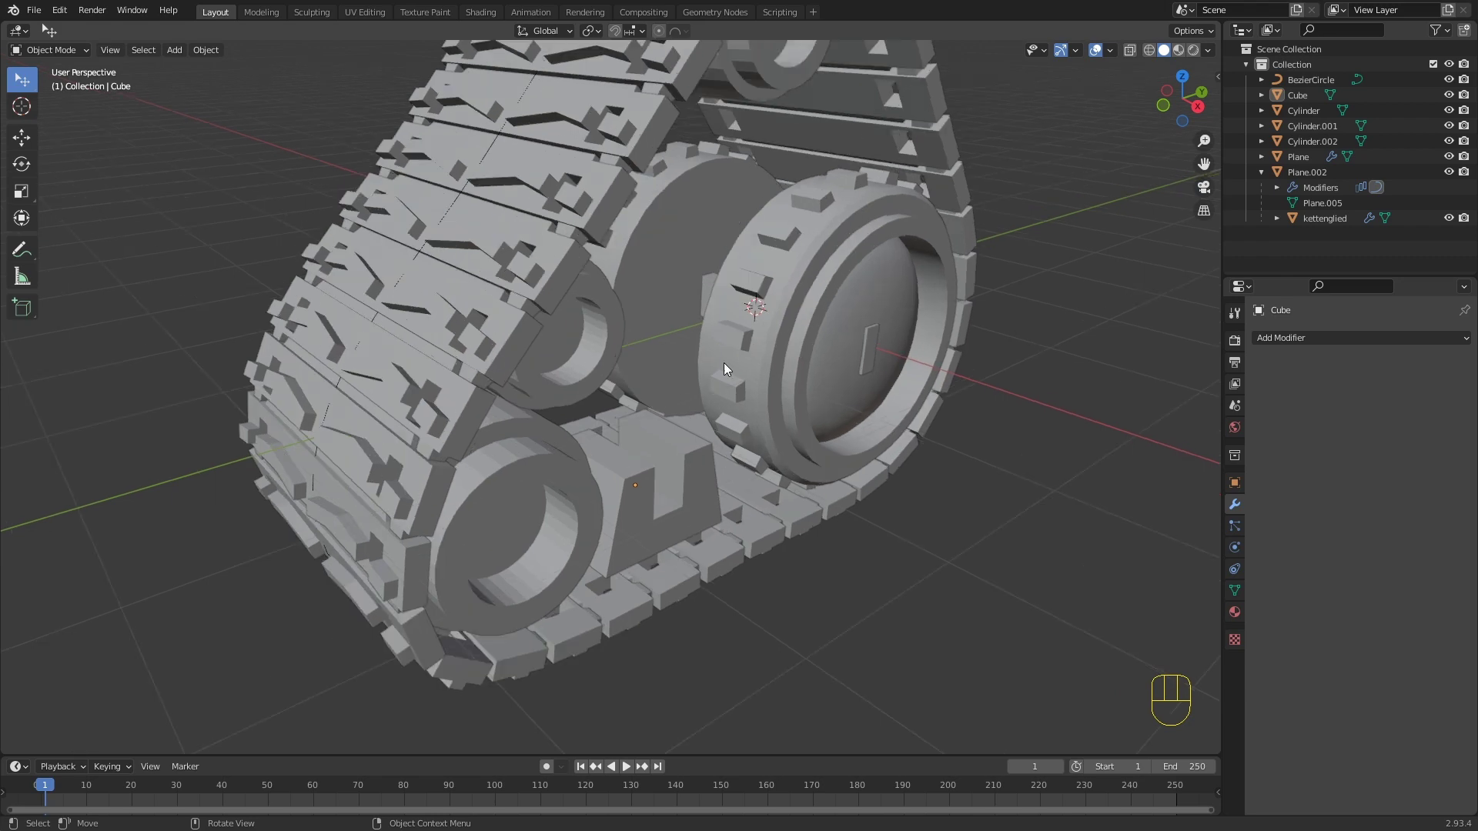
drag(709, 372, 678, 355)
click(491, 418)
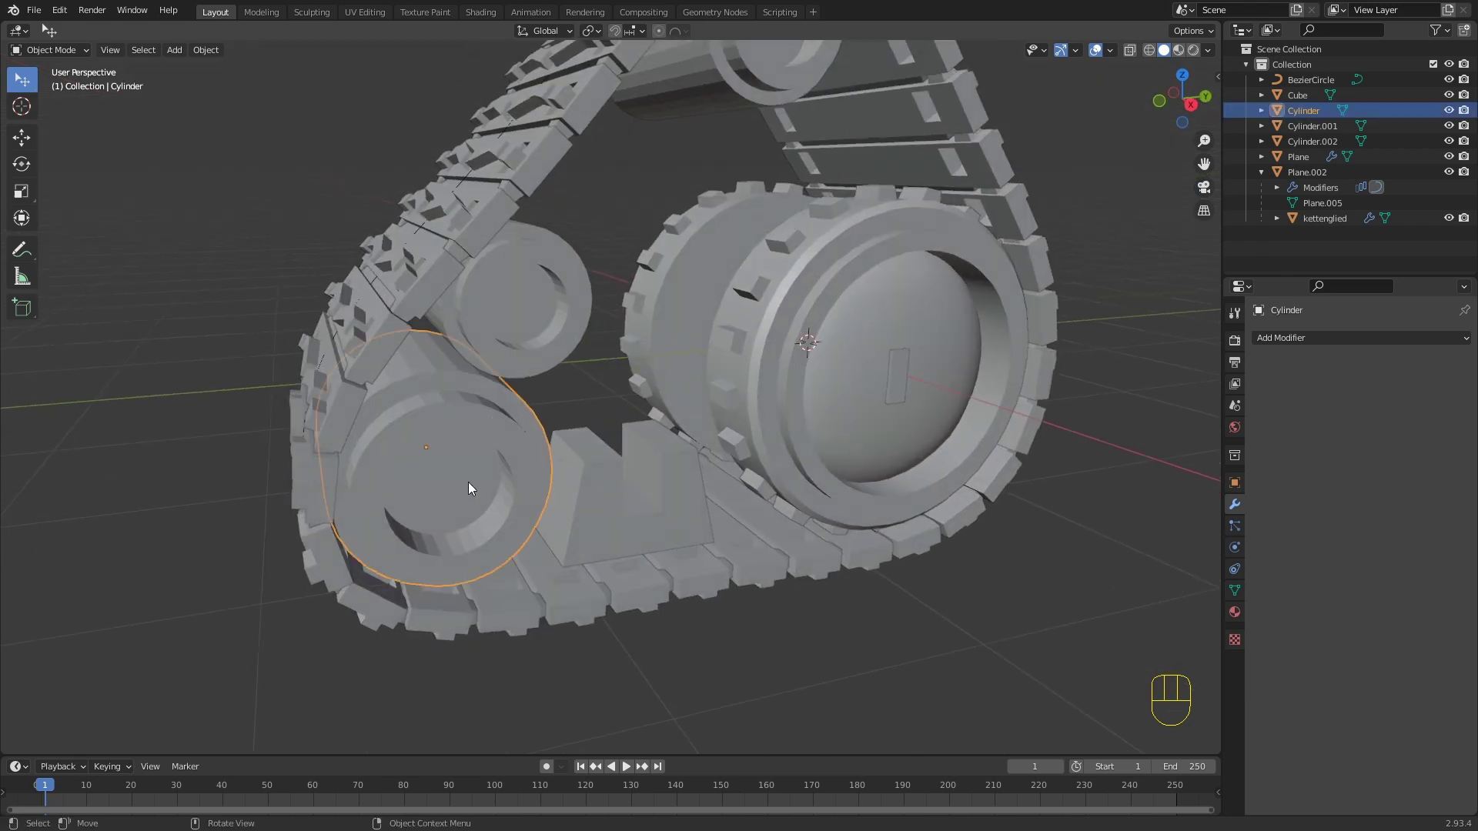
drag(545, 442, 477, 391)
click(1241, 592)
click(1343, 628)
Step: Review the middle roller's mesh data and object options
click(577, 277)
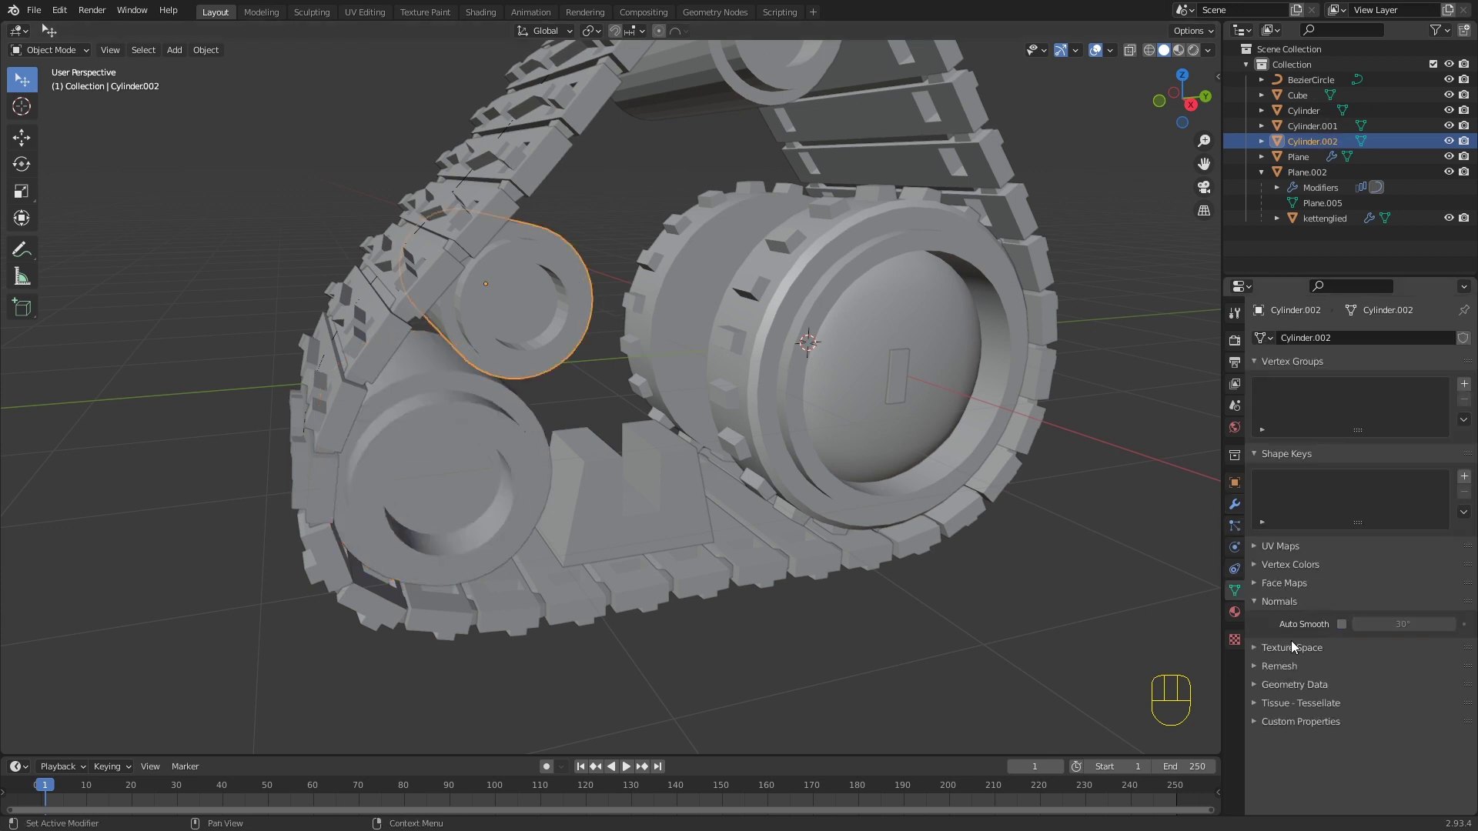
right_click(559, 280)
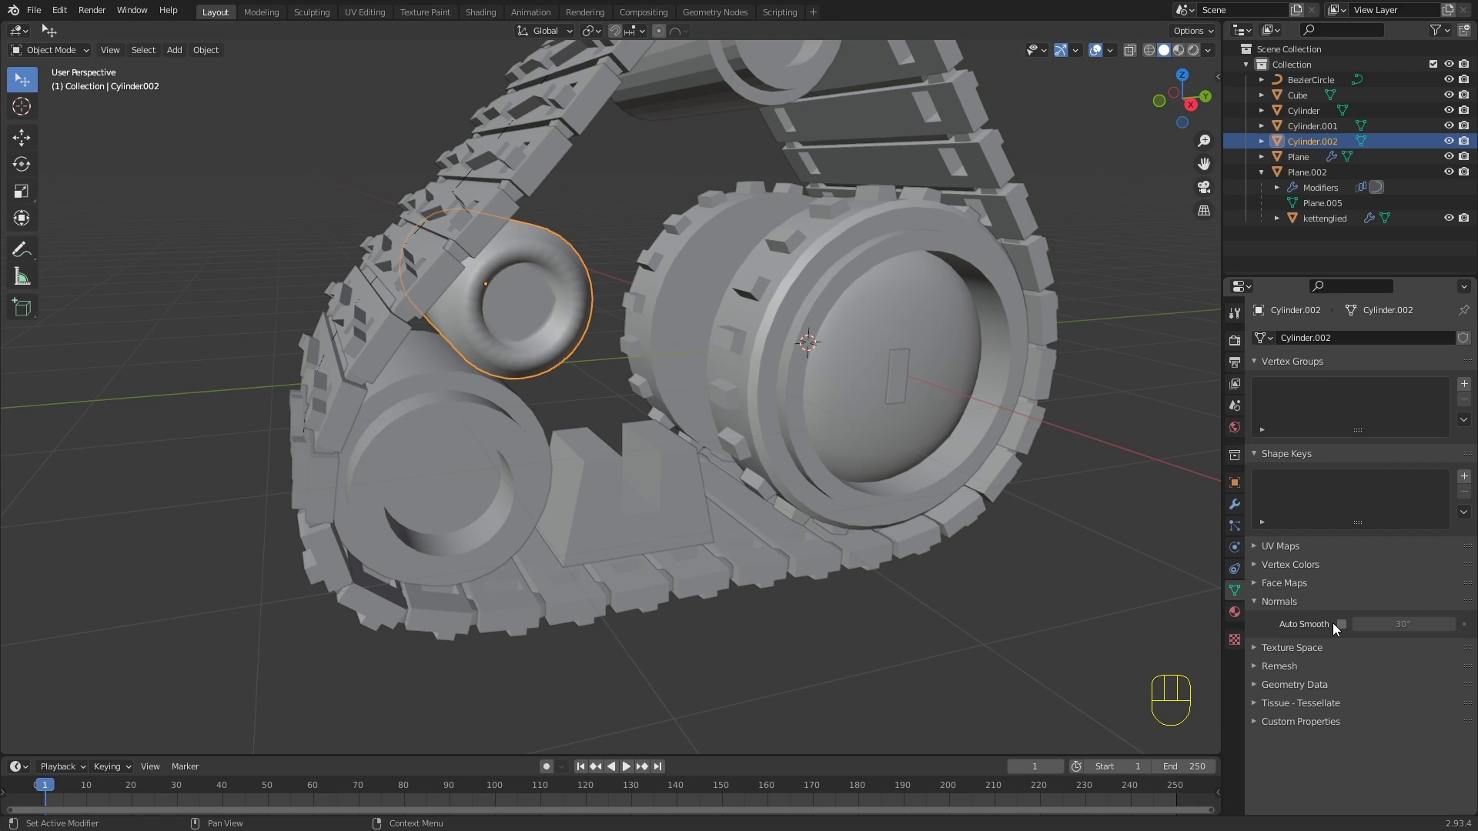
click(1344, 626)
drag(750, 327, 722, 326)
click(688, 187)
drag(708, 173, 668, 166)
click(1340, 631)
click(1346, 633)
Step: Check the upper roller, then select the large wheel object
click(915, 295)
drag(642, 302, 675, 272)
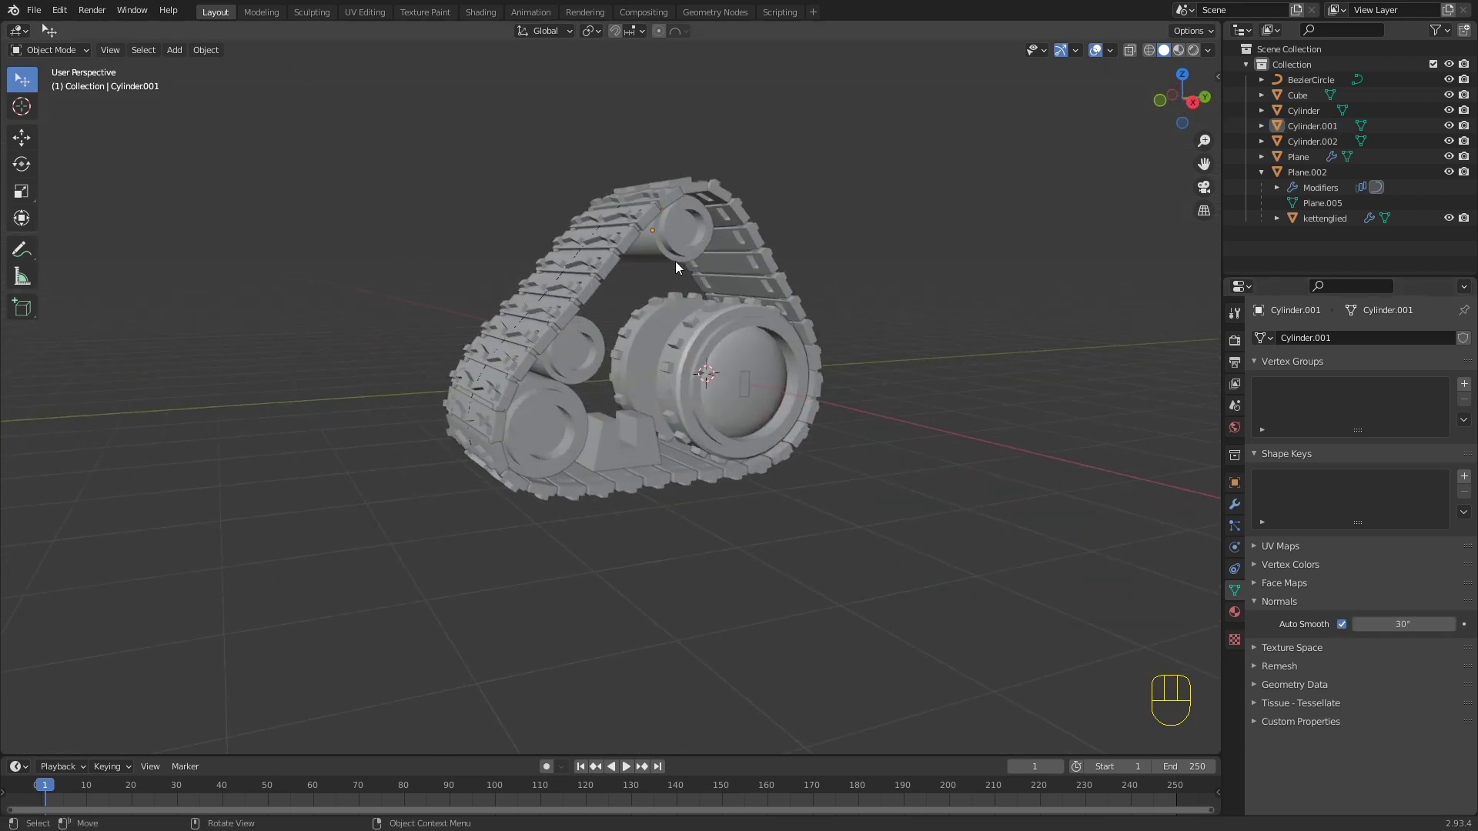
drag(692, 280, 676, 243)
drag(678, 285, 681, 304)
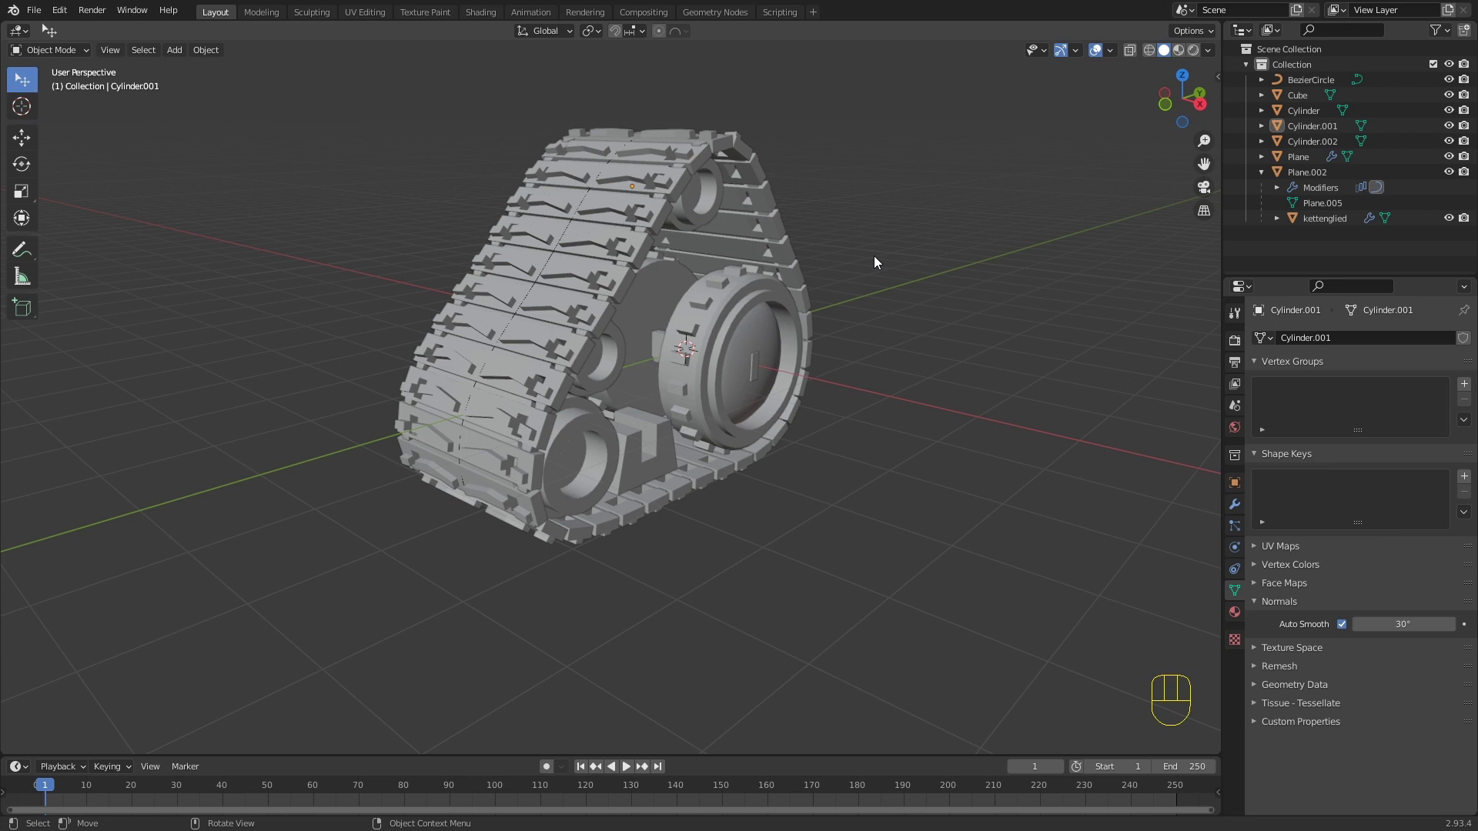
drag(877, 260, 878, 305)
drag(1025, 306, 1046, 229)
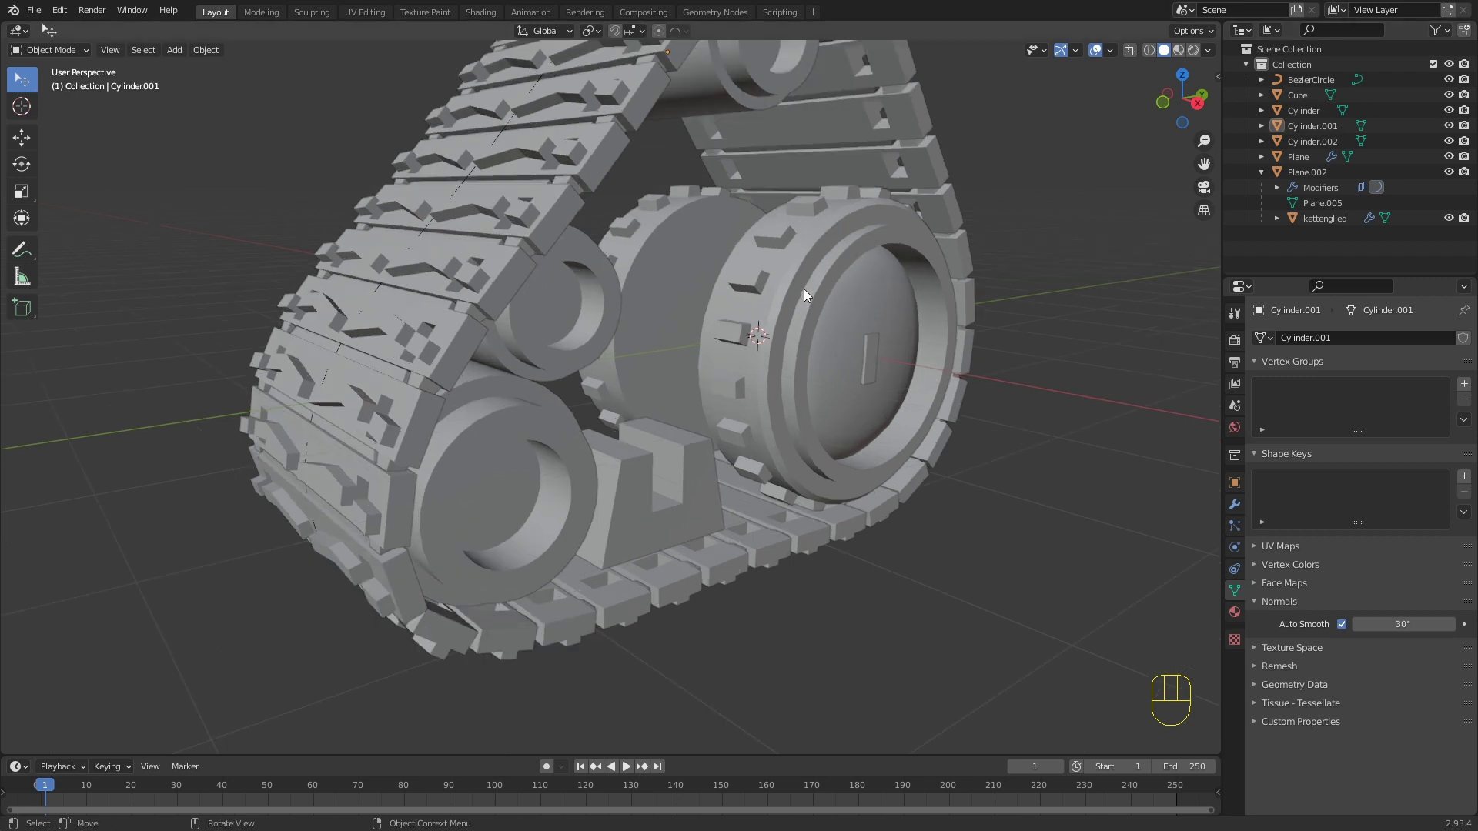
click(807, 291)
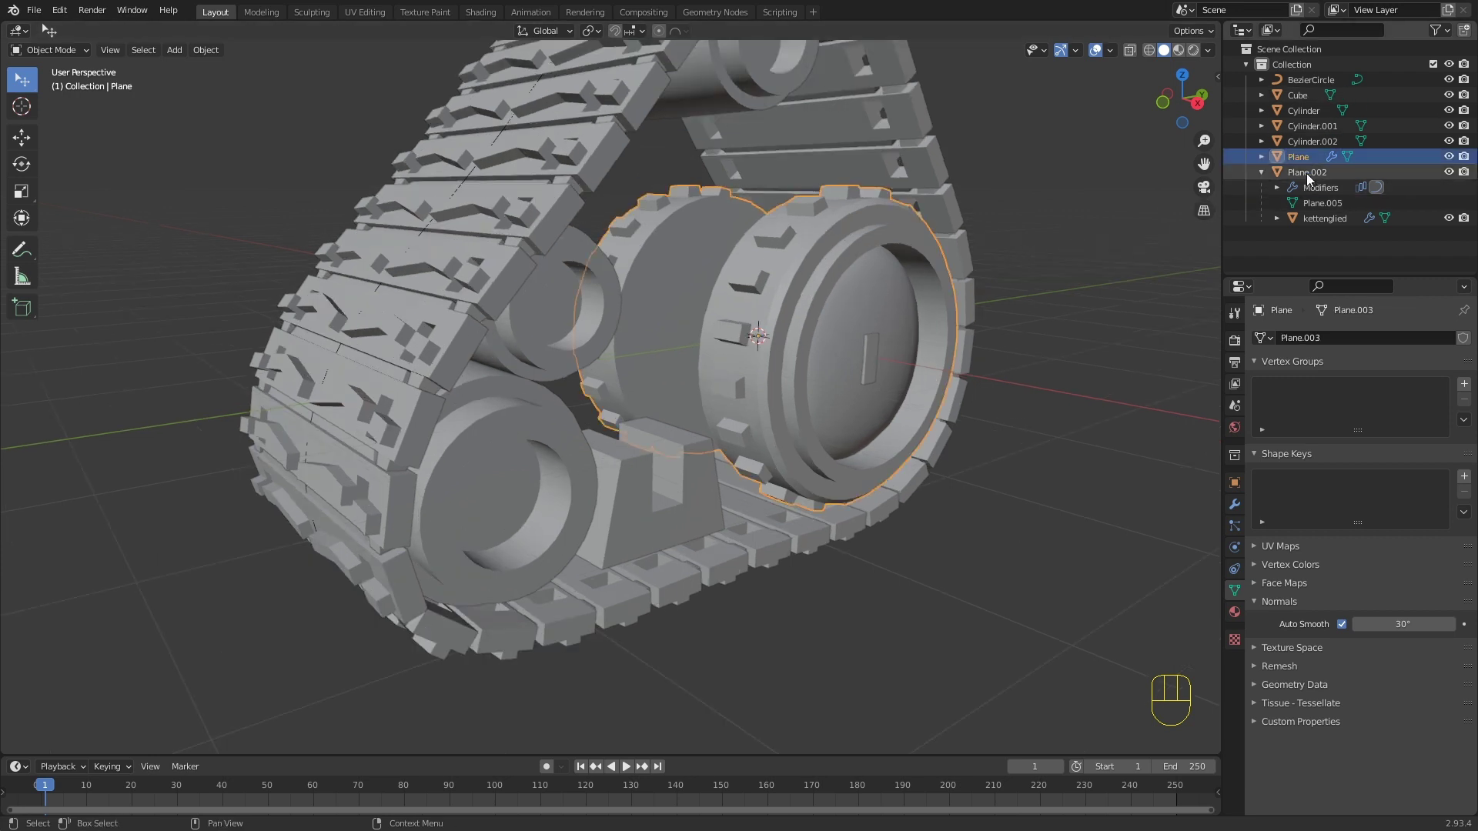
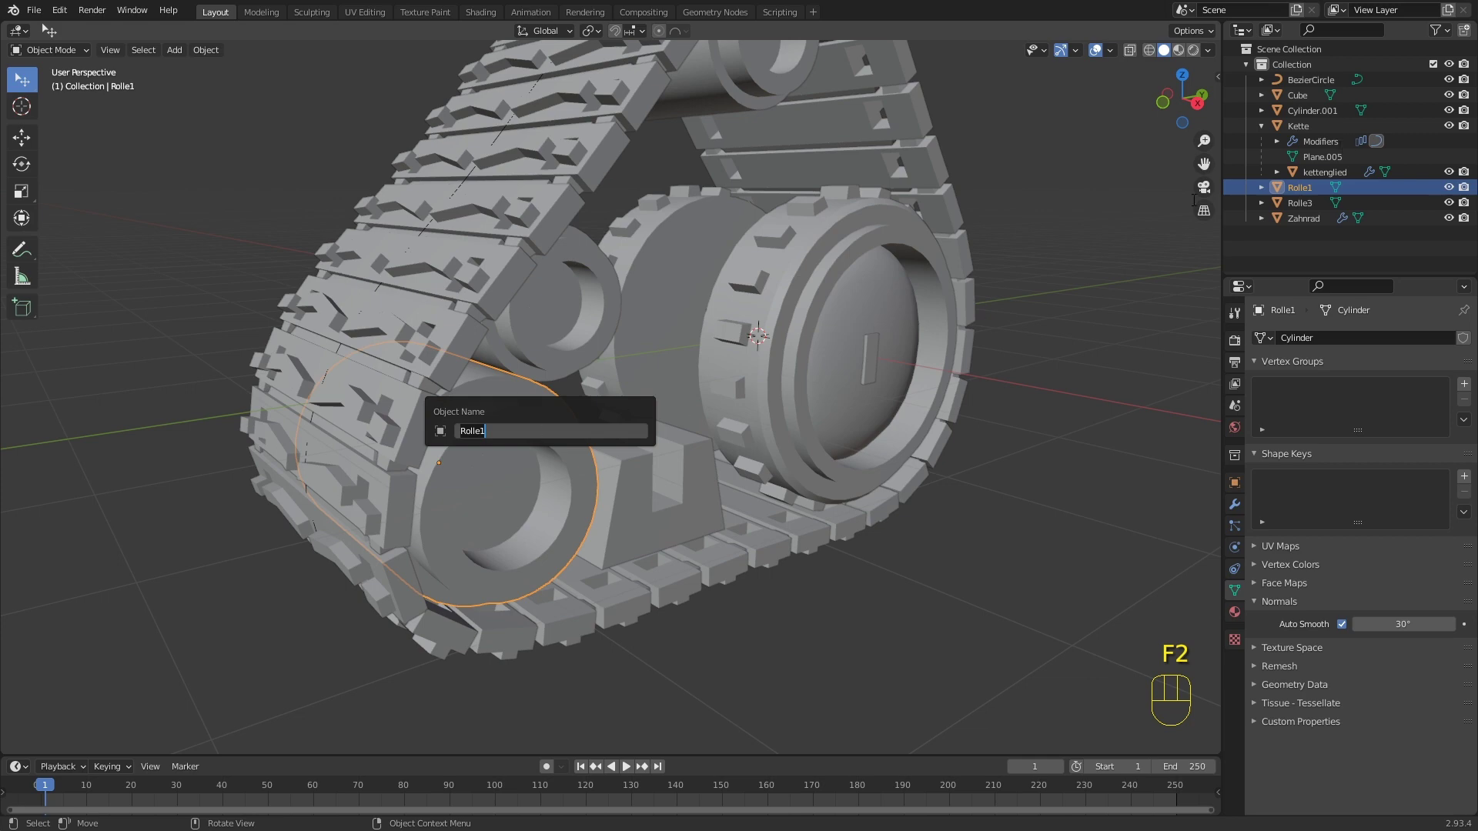
Step: Rename the upper roller to Rolle and the notched block to Detail
drag(922, 182, 860, 262)
drag(786, 221, 756, 221)
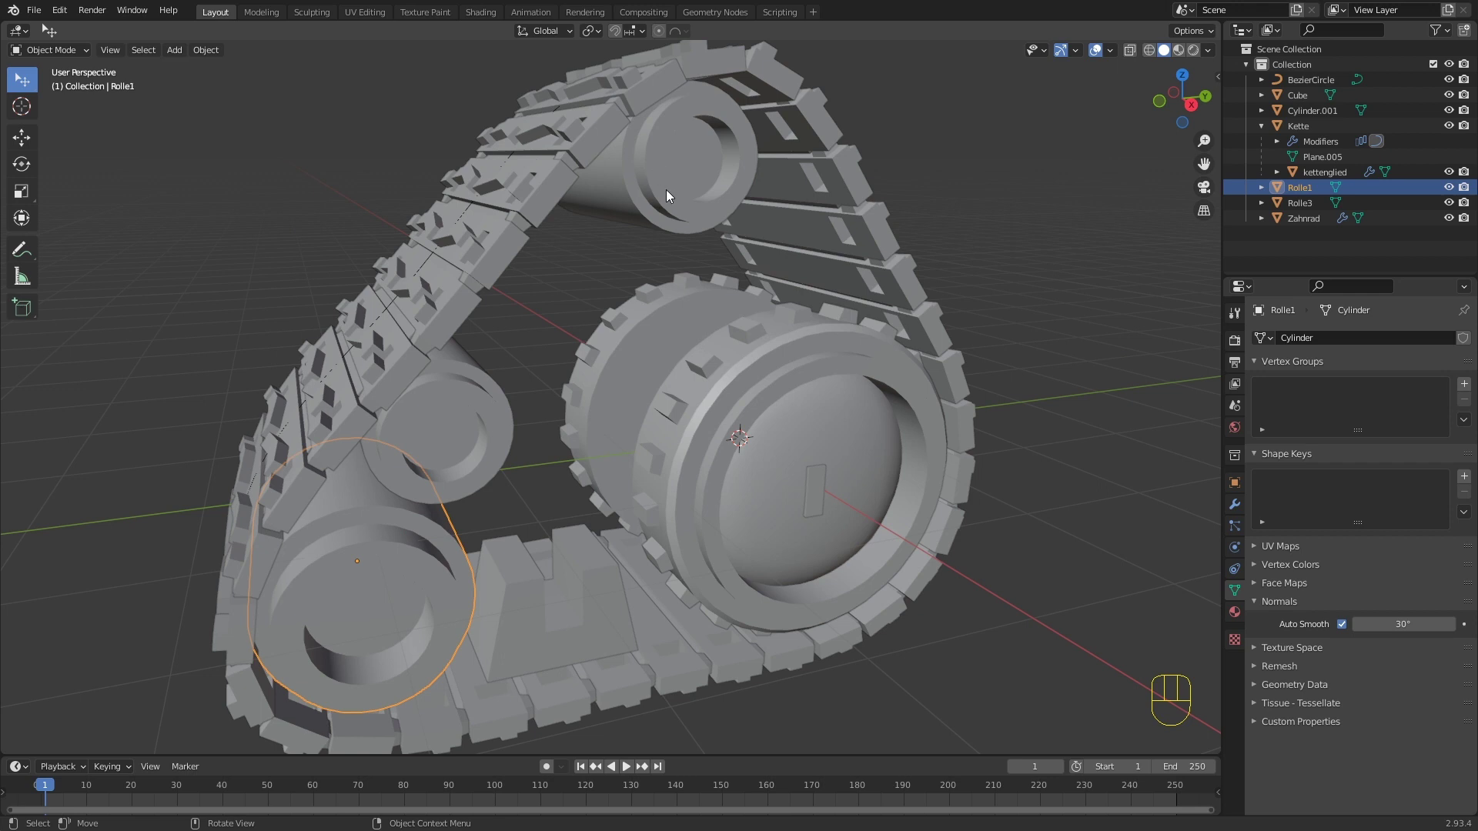
click(705, 209)
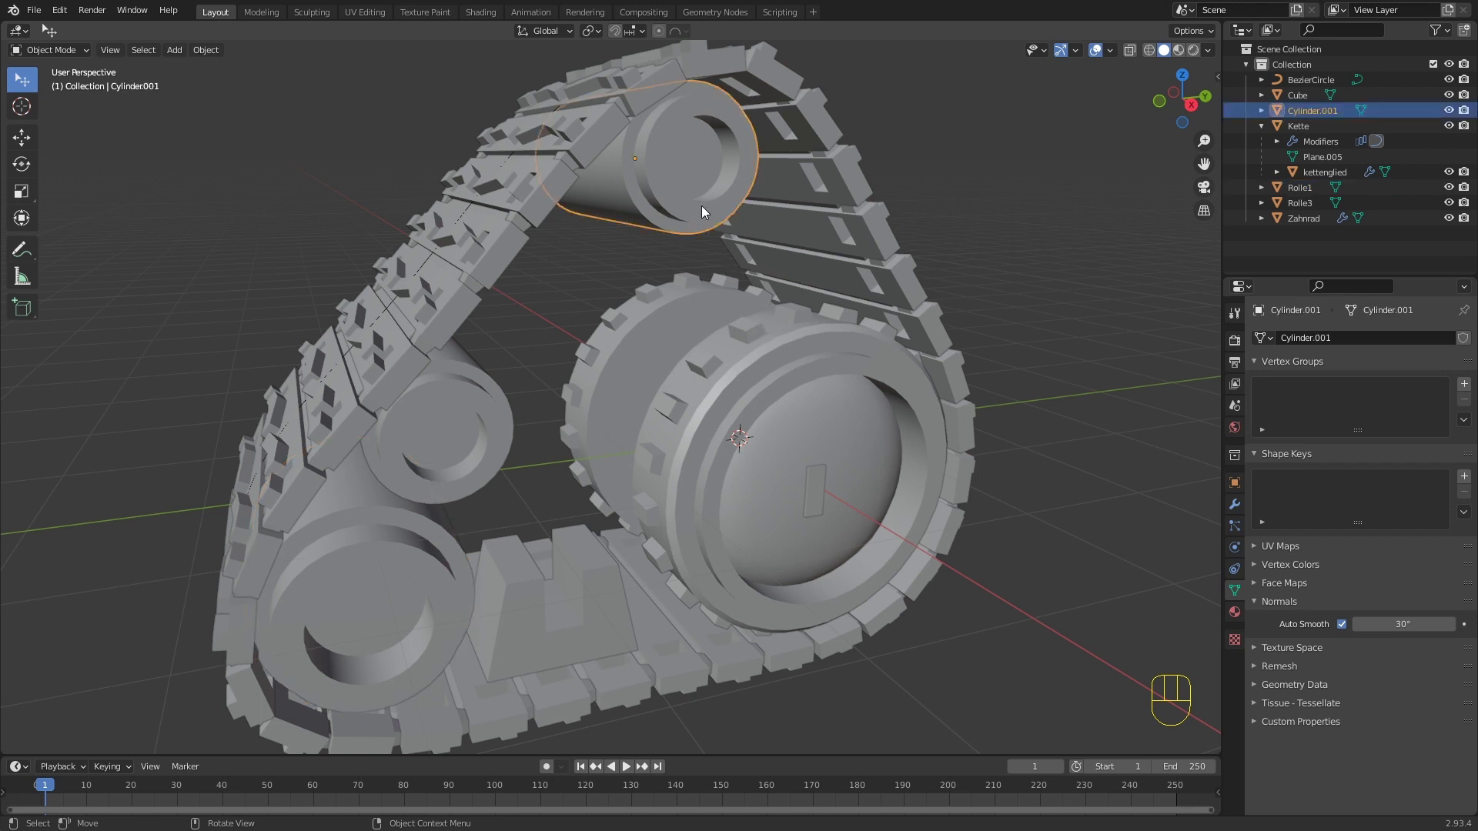
key(F2)
key(l)
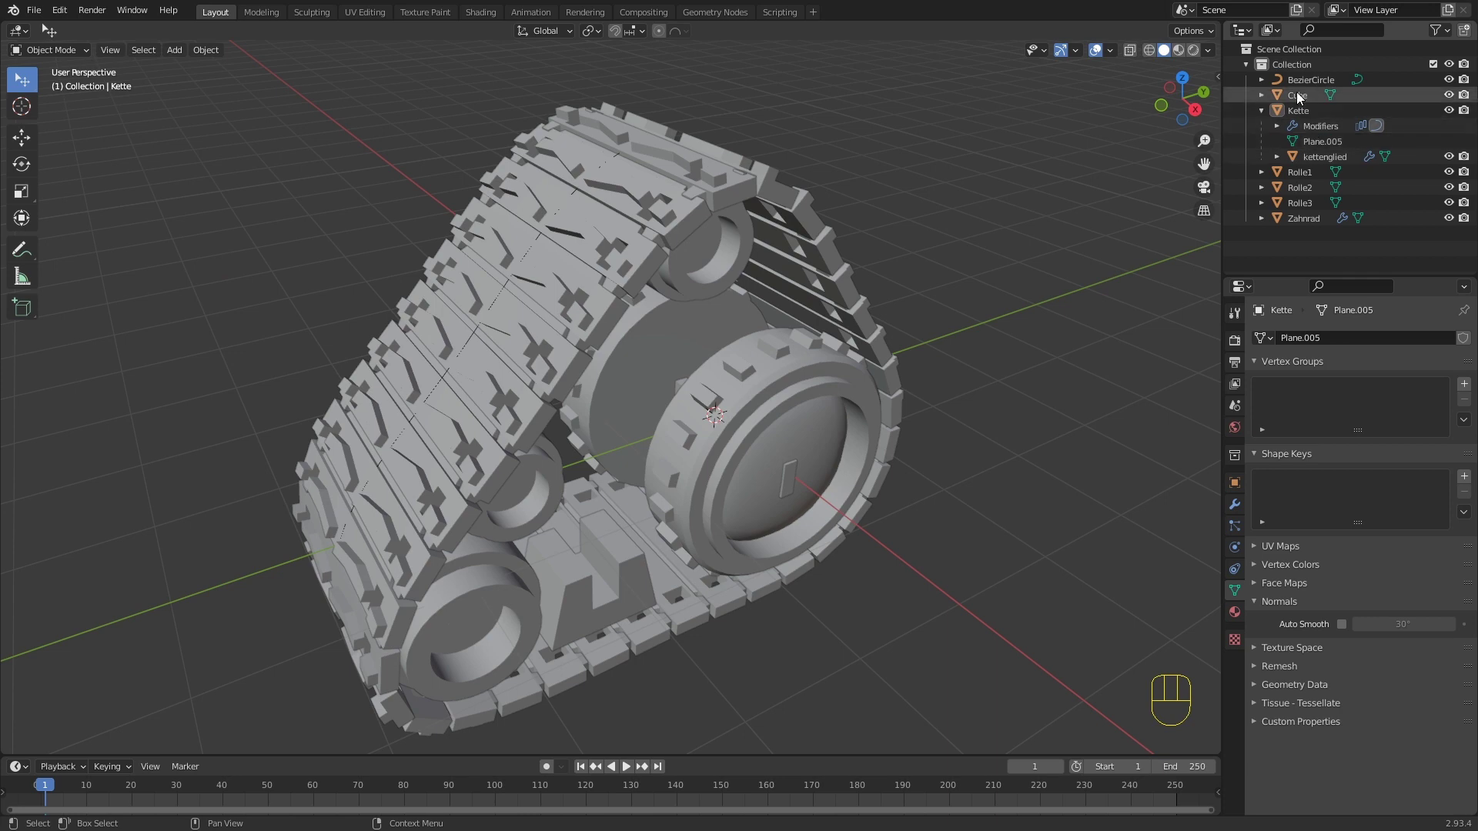
click(635, 545)
middle_click(673, 574)
key(F2)
key(BackSpace)
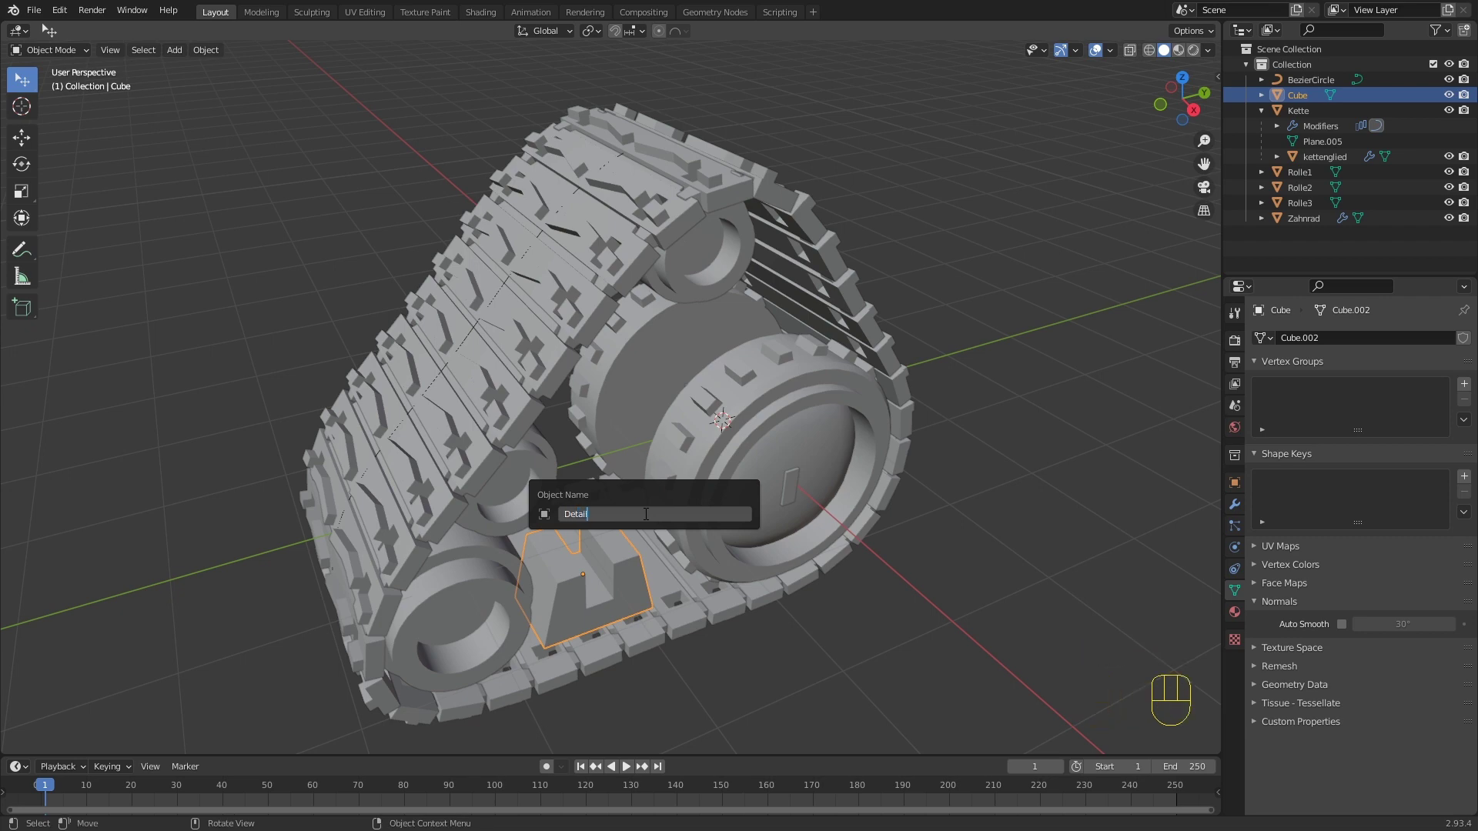
Step: Nudge the toothed wheel, undo it, and look over the assembly from below
drag(548, 456, 526, 437)
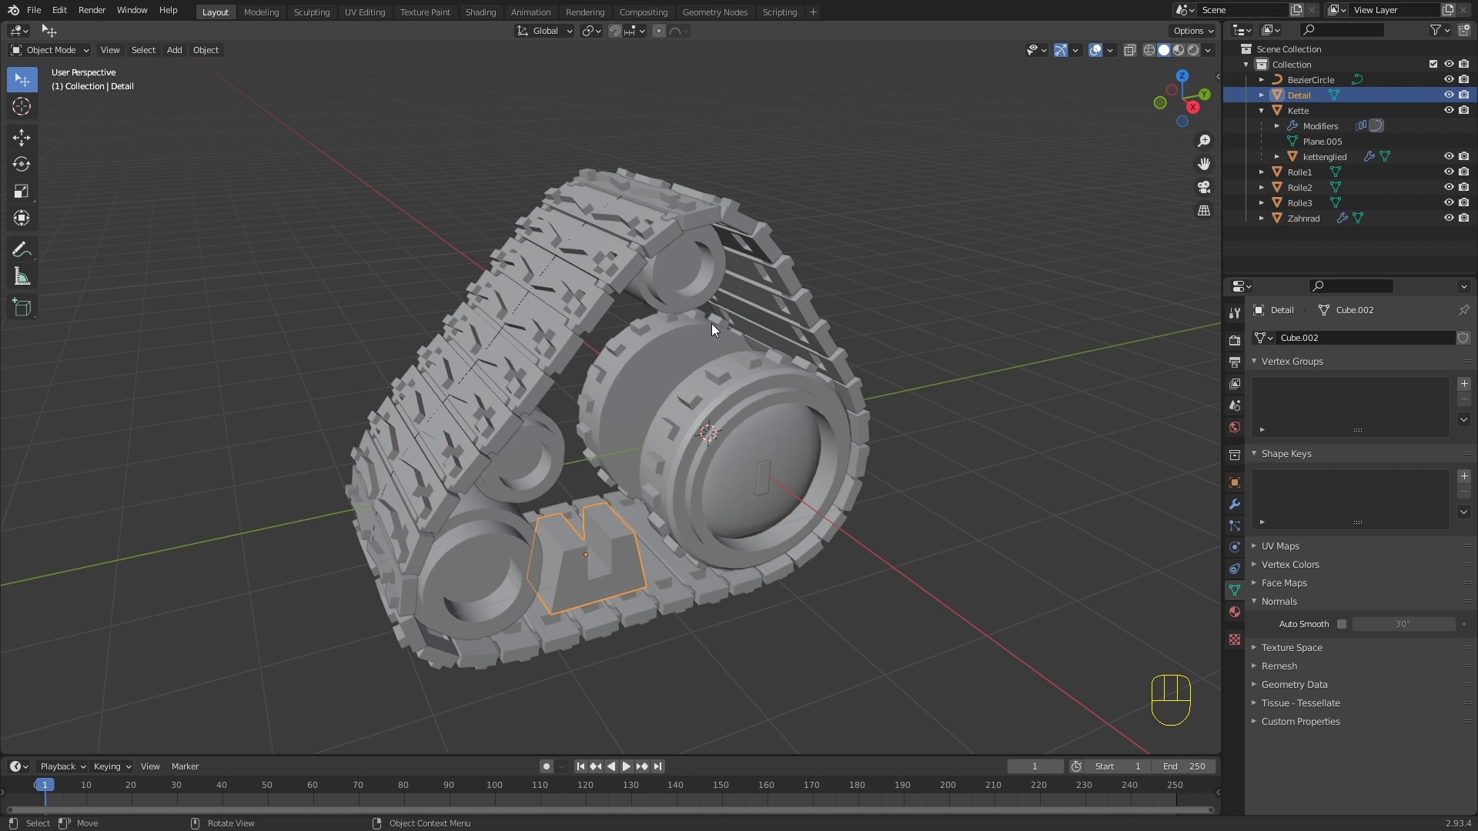
drag(735, 325, 778, 330)
drag(761, 403, 794, 392)
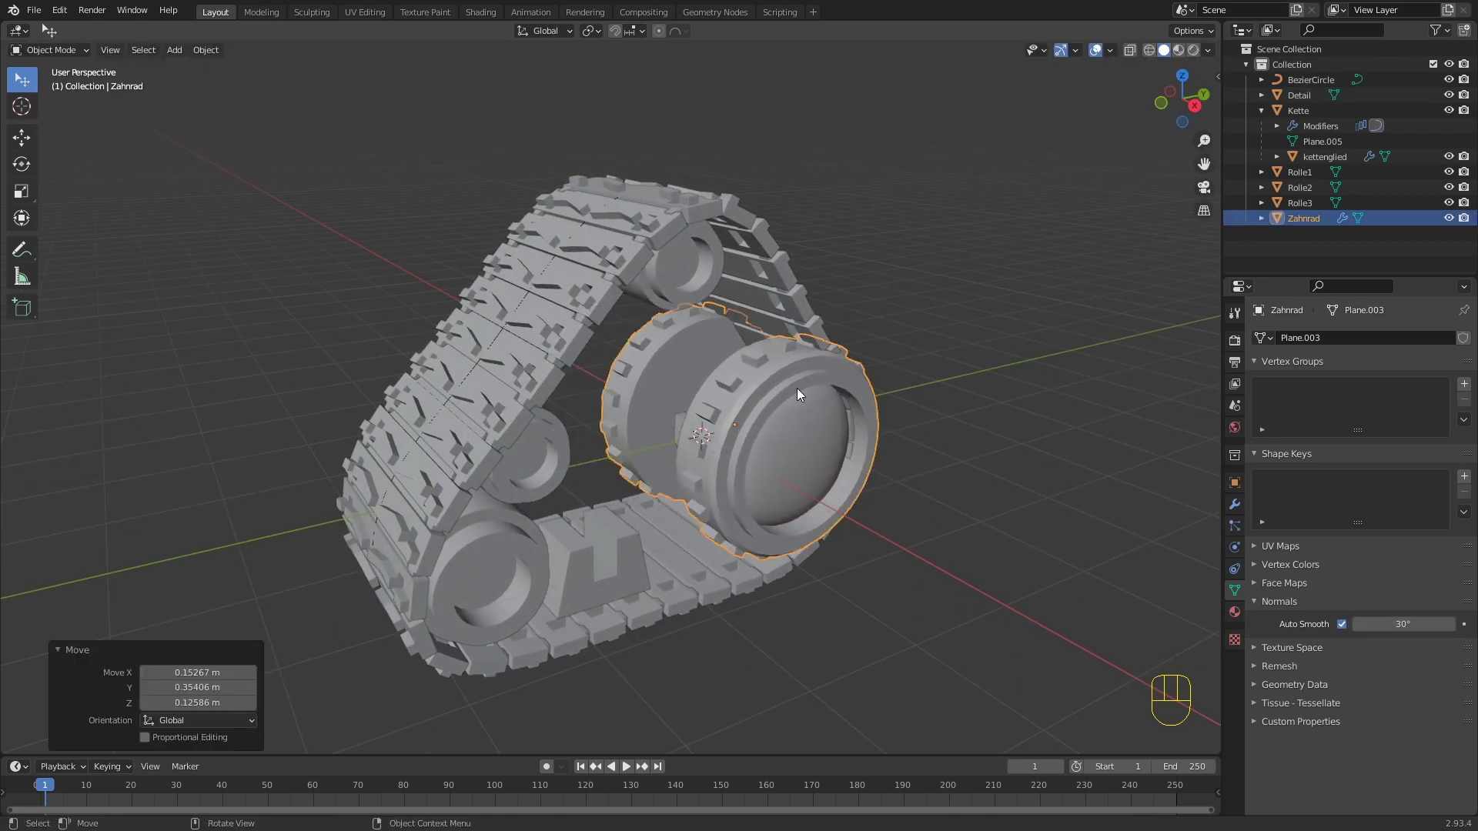
key(ctrl+z)
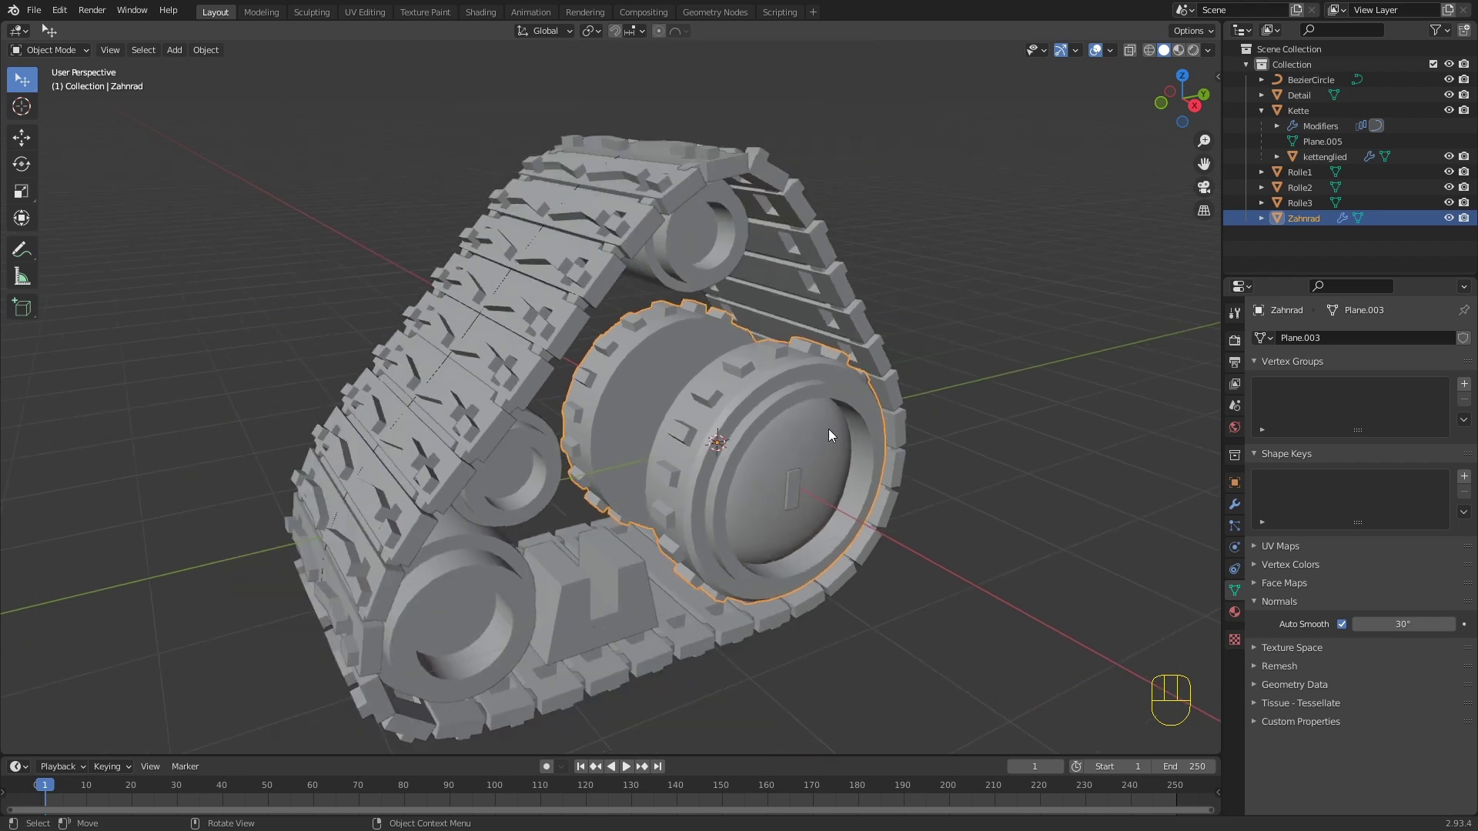
drag(818, 418, 774, 409)
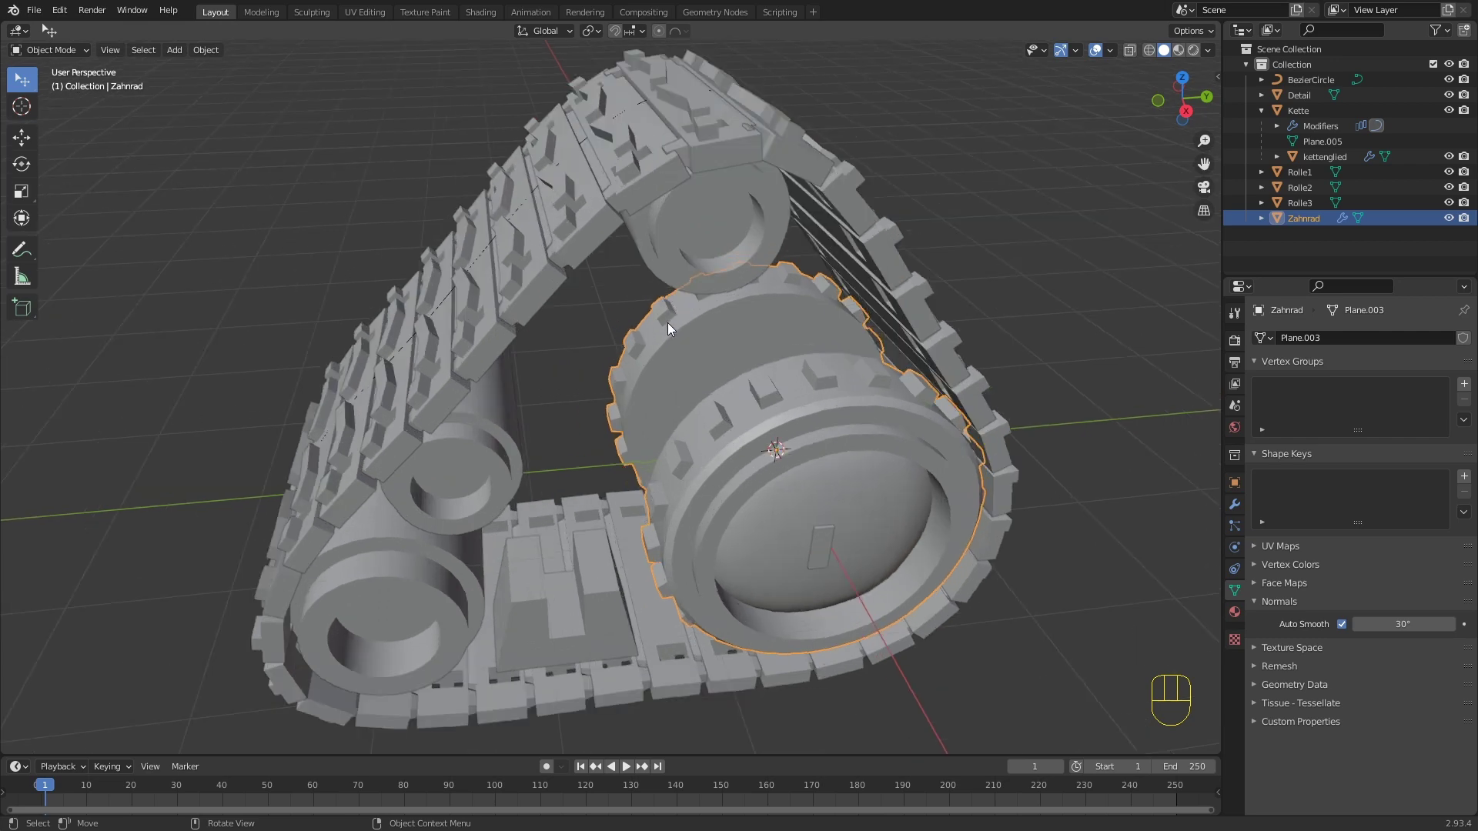
drag(703, 355, 683, 339)
drag(572, 280, 630, 274)
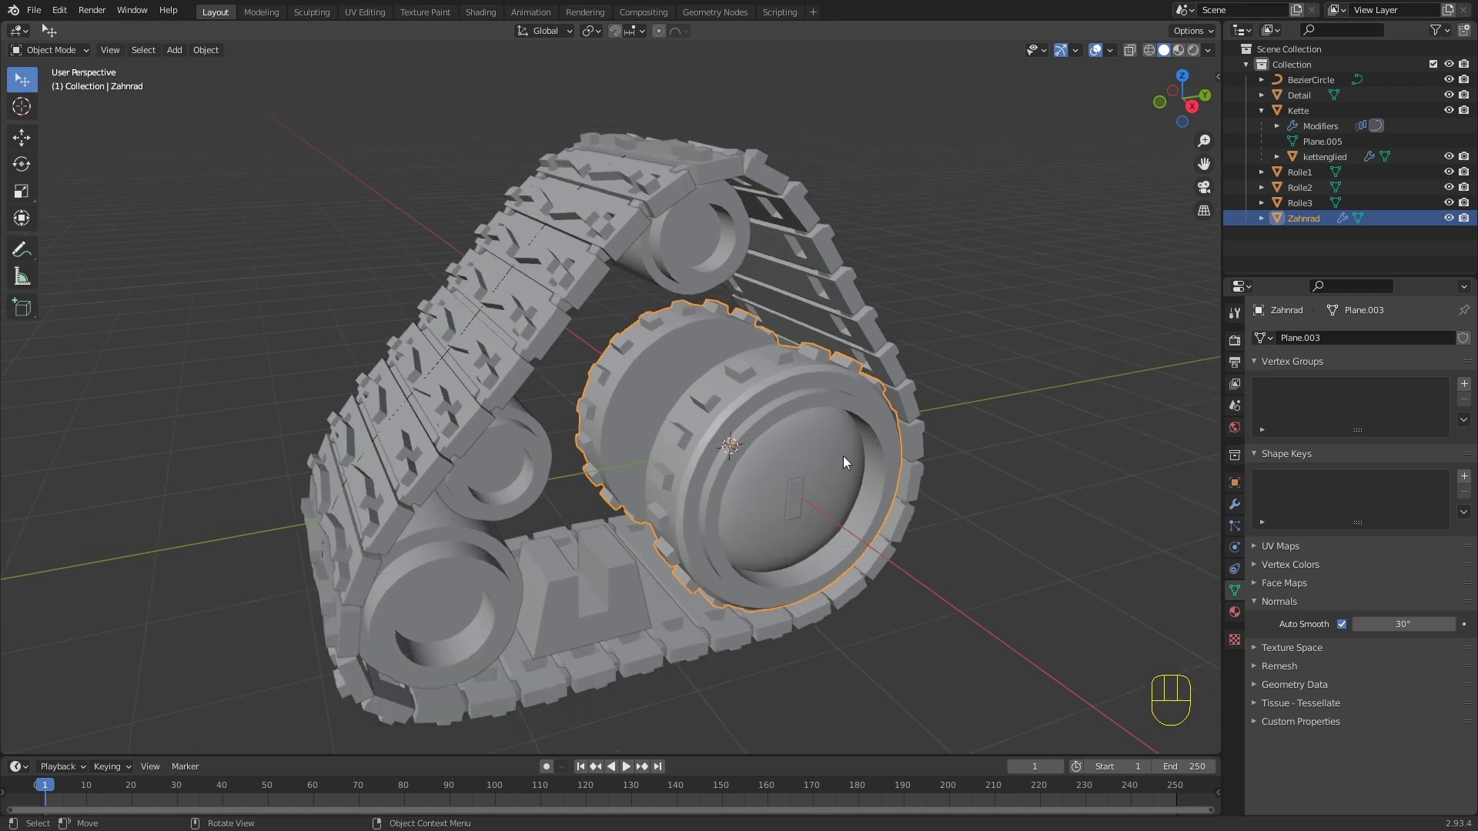
Step: Select Detail, Kette, Rolle1–3 and finally Zahnrad for joining into the wheel
click(594, 233)
click(676, 263)
click(539, 450)
click(475, 574)
click(548, 566)
click(705, 432)
Step: Parent the BezierCircle curve to the Zahnrad track object (Ctrl+P > Object)
key(ctrl+p)
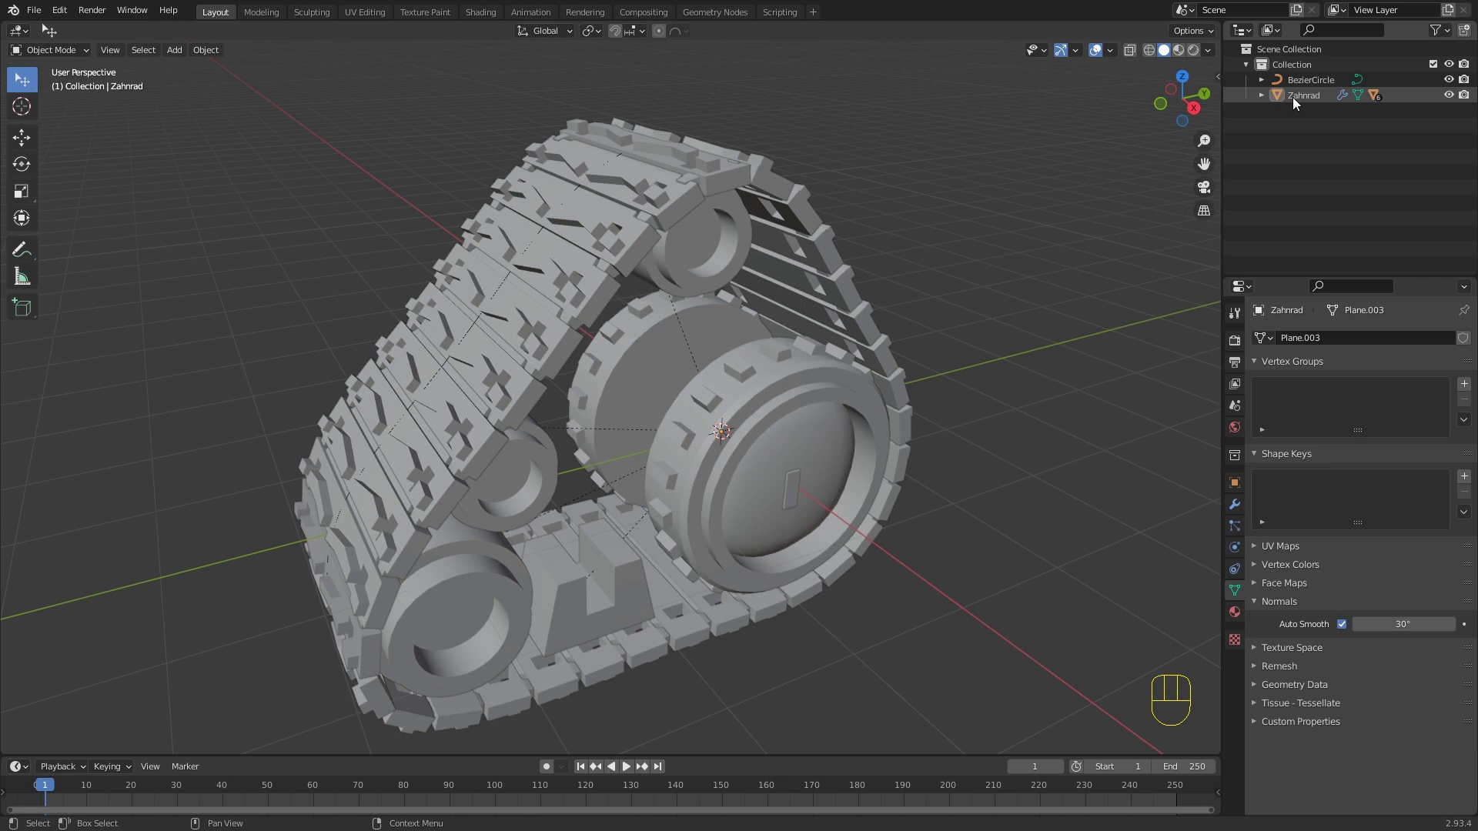
click(1295, 104)
click(1314, 85)
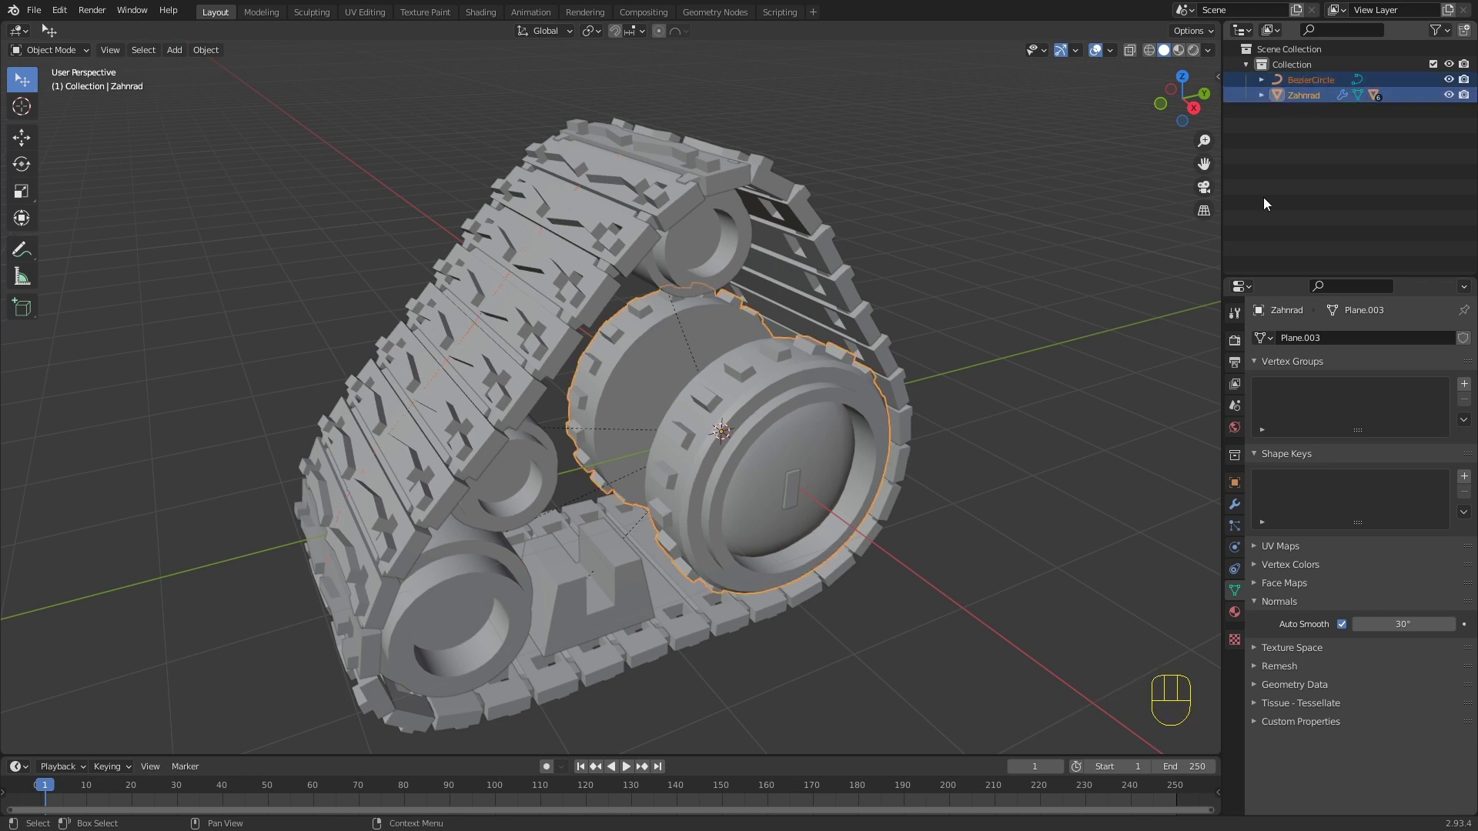
middle_click(936, 238)
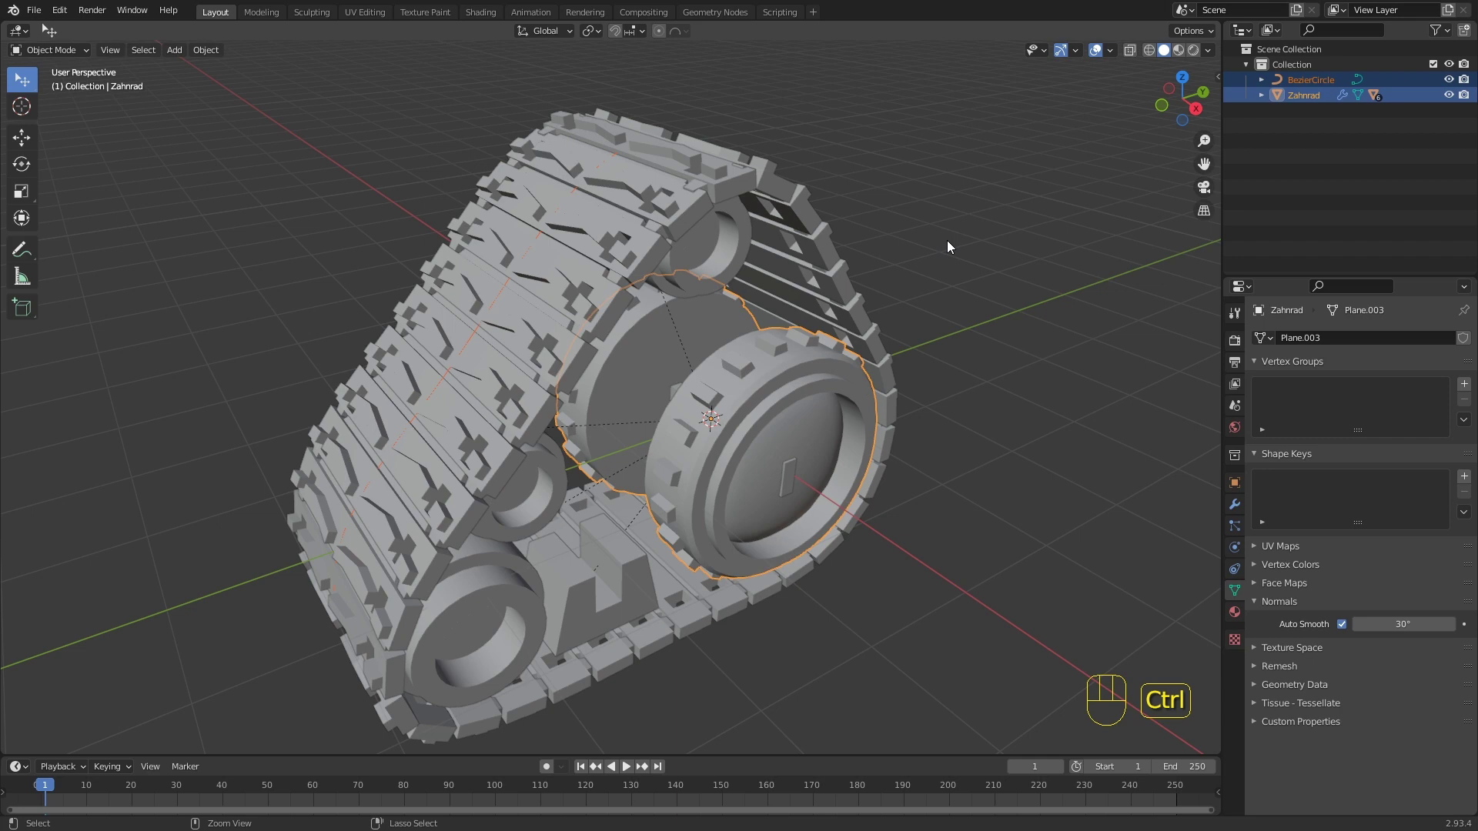
key(ctrl+p)
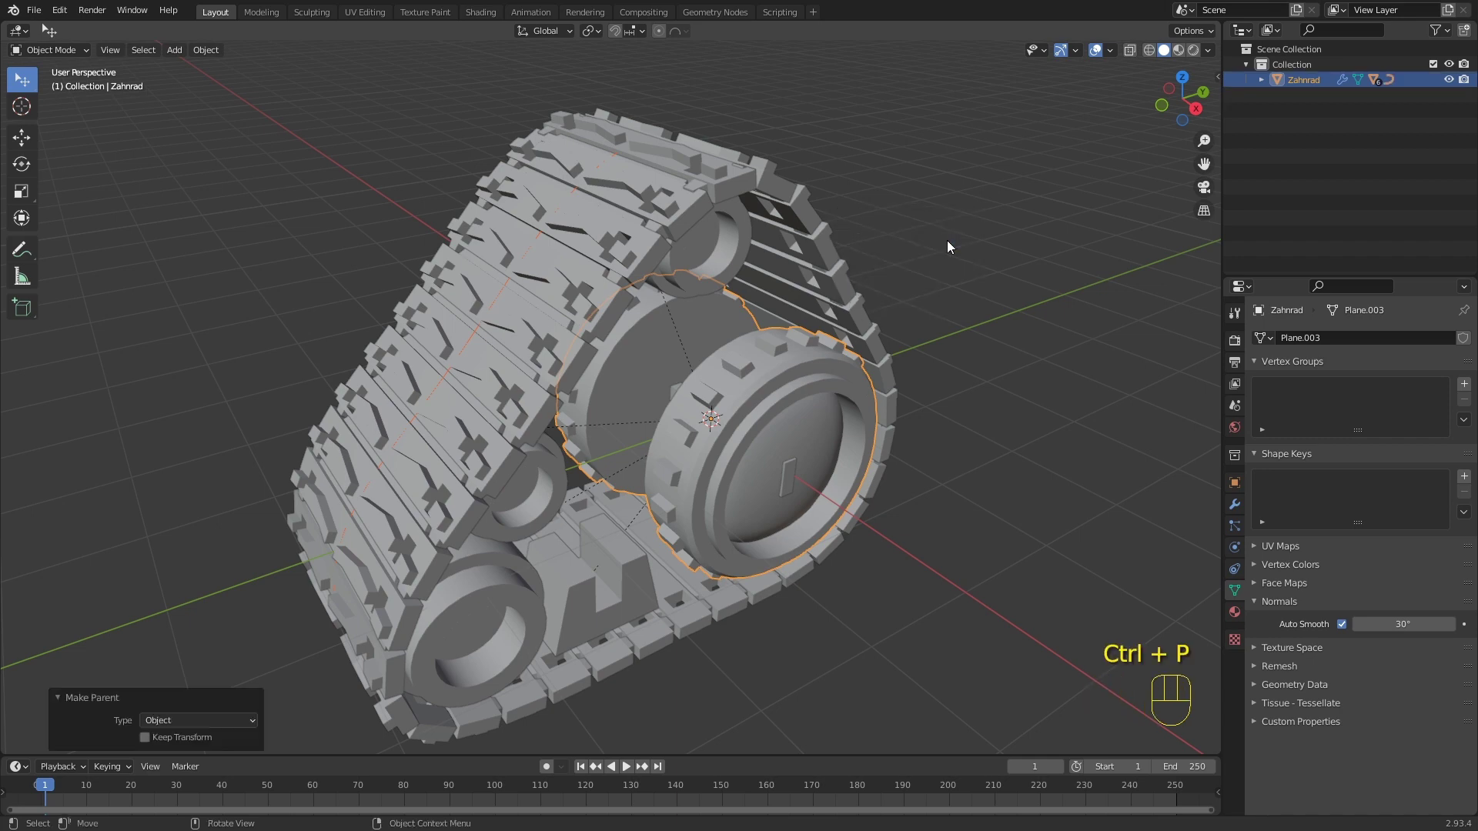
click(984, 295)
Step: Inspect the track, cancel a stray move and hide a chain link piece
click(728, 414)
drag(713, 425, 768, 342)
key(ctrl+z)
click(731, 413)
key(g)
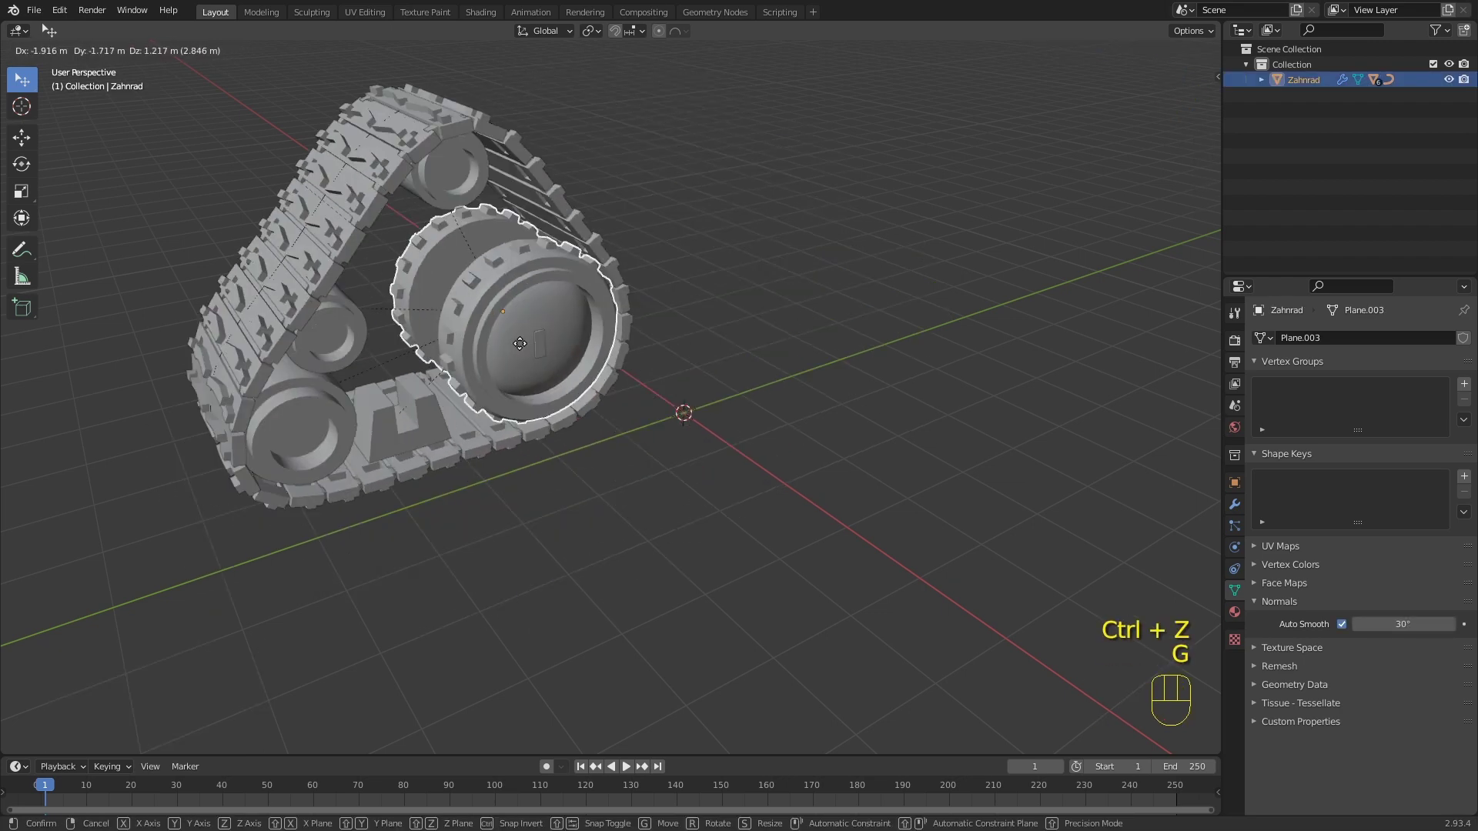
right_click(764, 318)
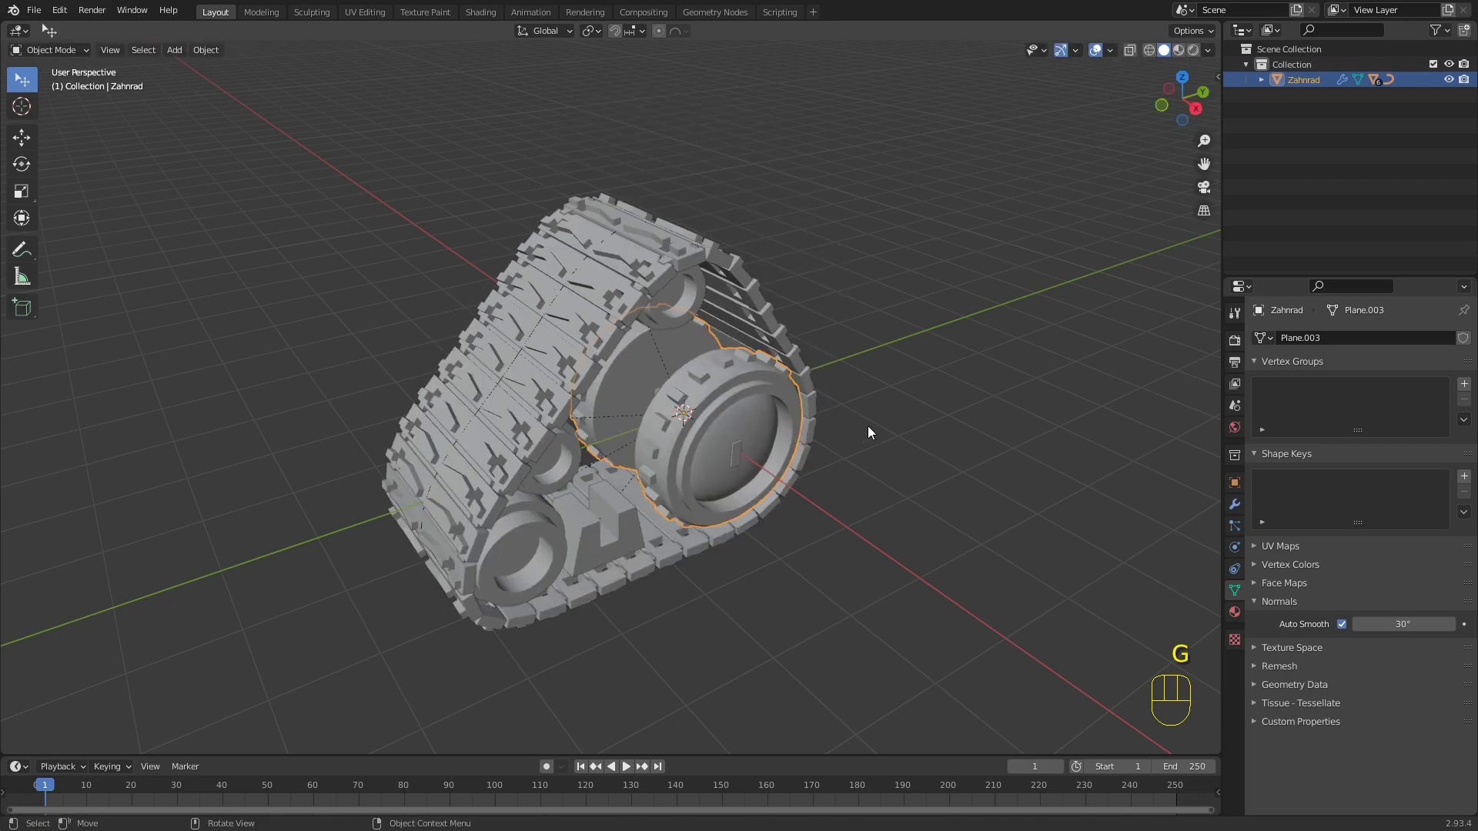
drag(736, 427, 770, 424)
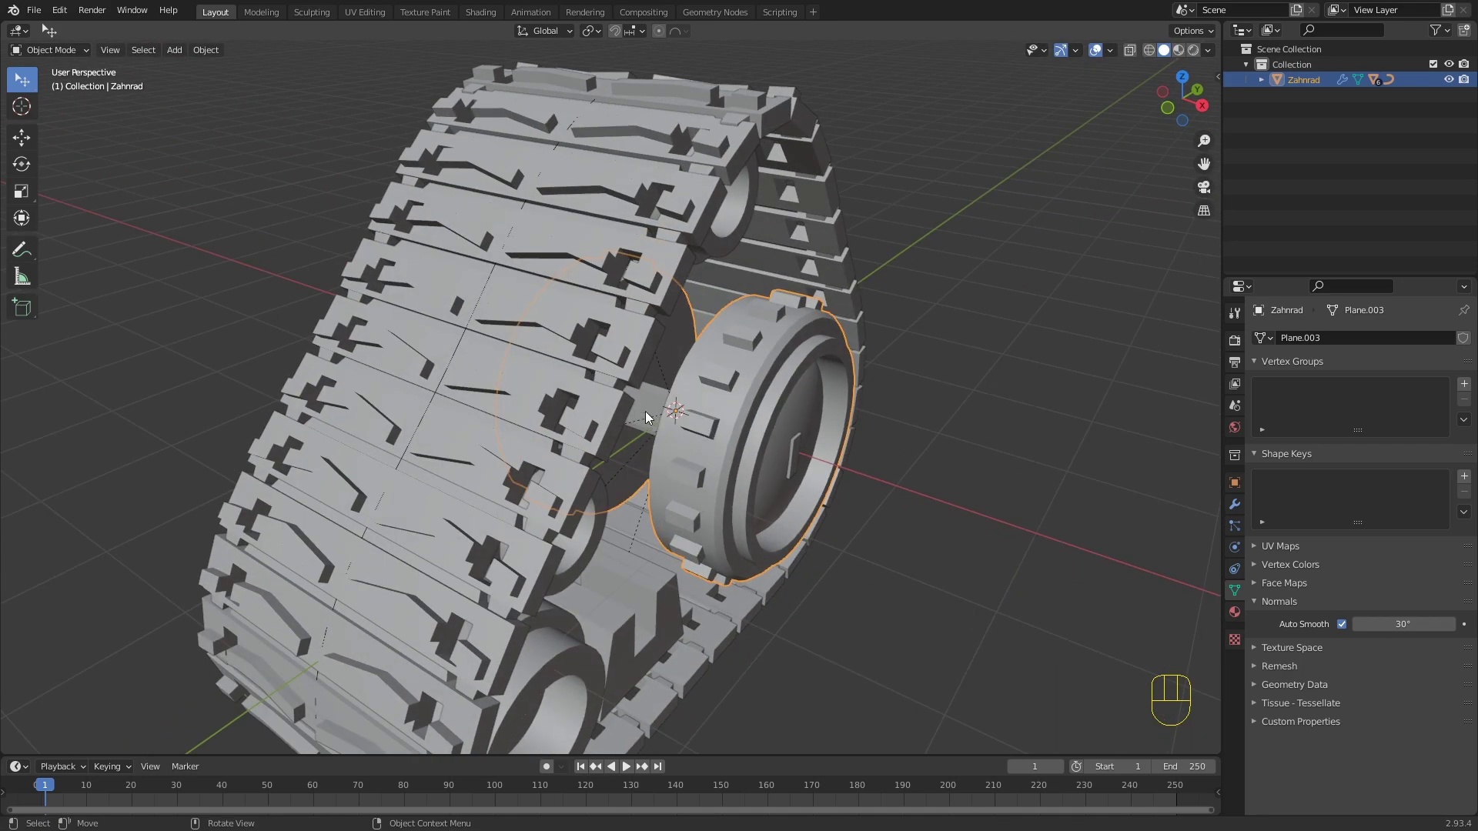
click(648, 414)
drag(829, 420, 785, 400)
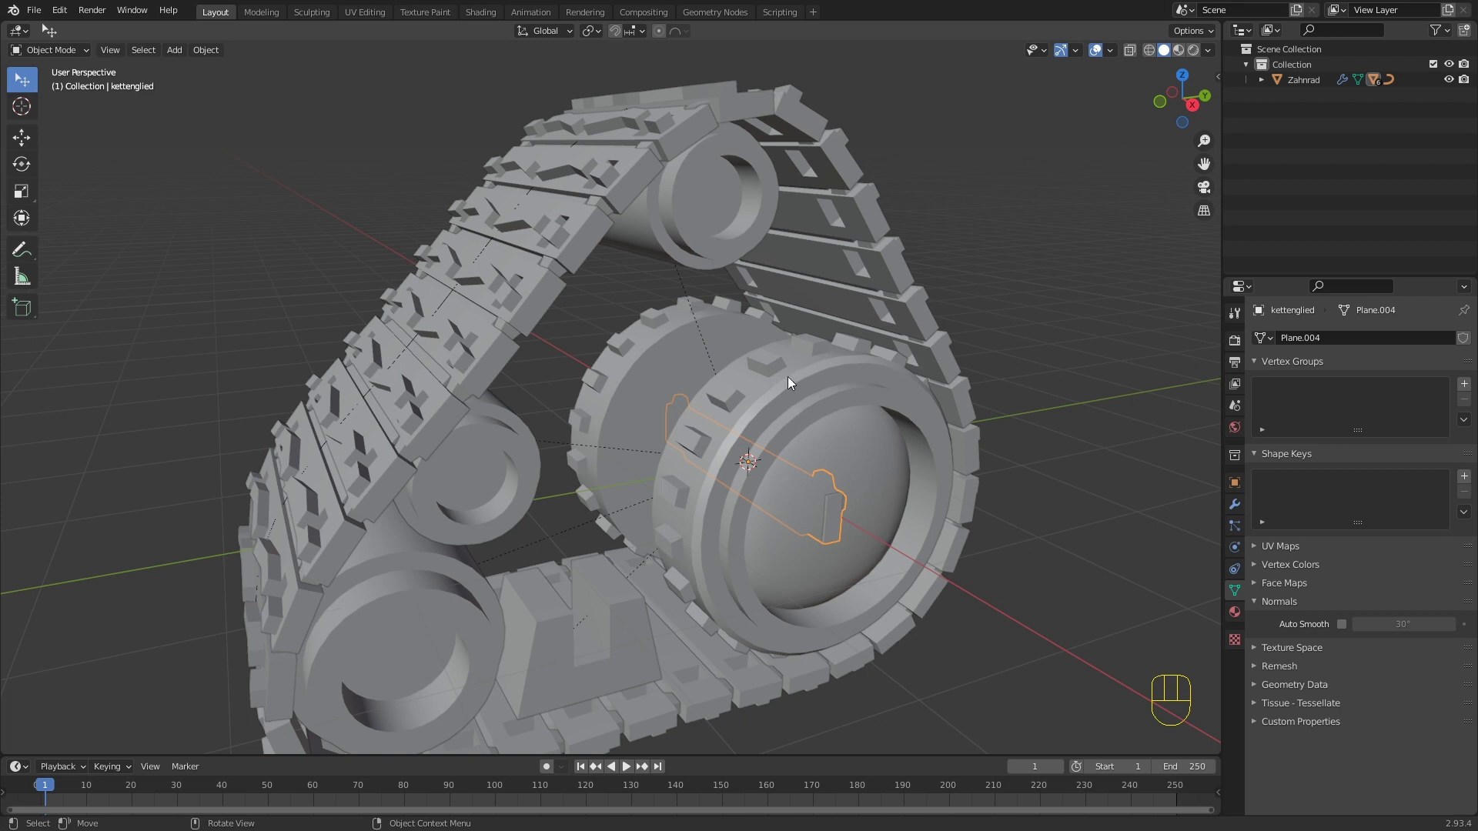
key(h)
drag(781, 408, 885, 405)
drag(842, 412, 783, 408)
drag(780, 409, 769, 410)
drag(727, 483, 748, 463)
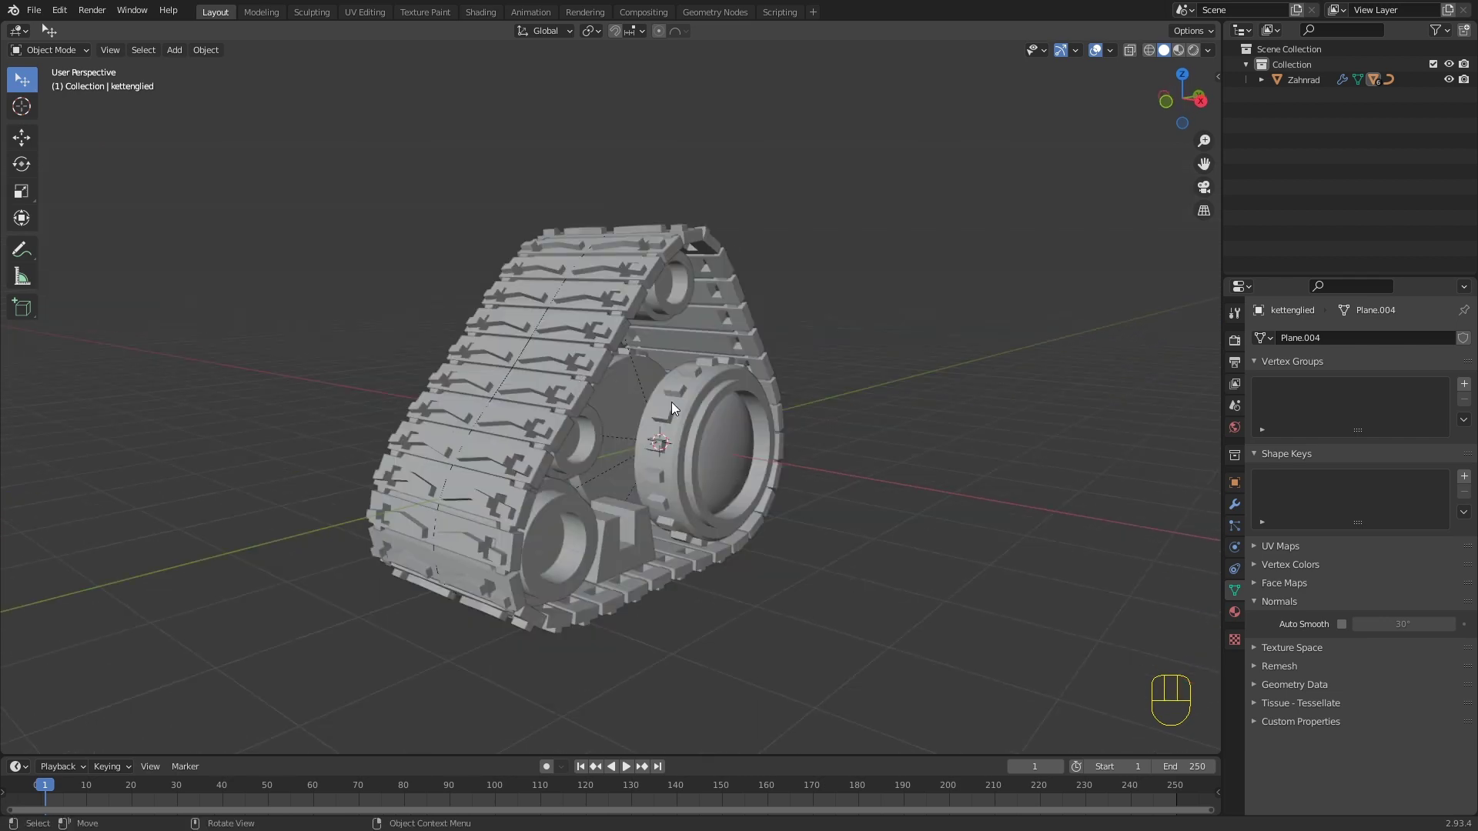
Step: From front view, move the whole track assembly about 5 m sideways along X
click(679, 405)
key(KP_1)
key(g)
key(x)
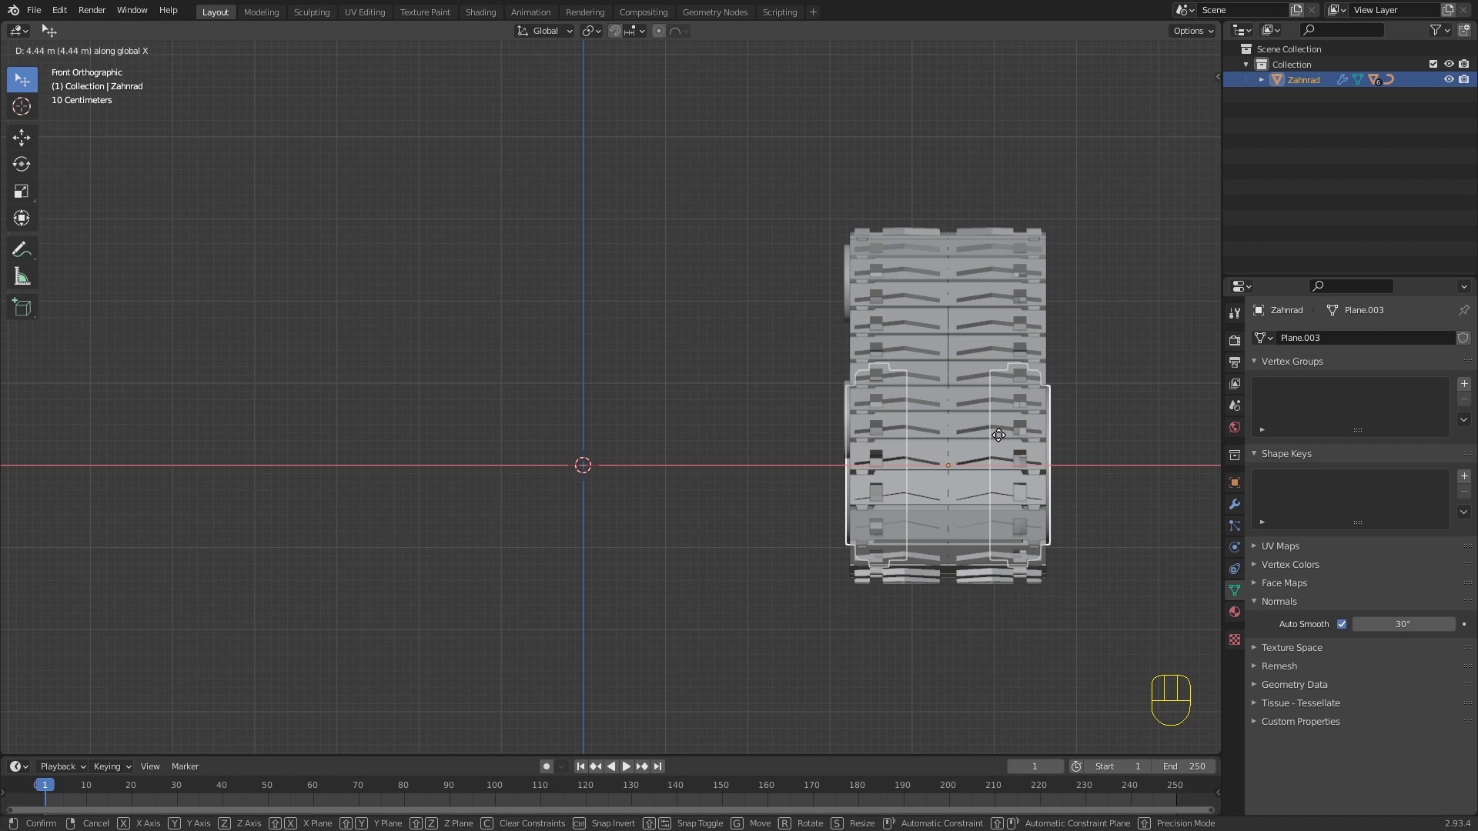
click(1046, 443)
click(651, 357)
drag(649, 351, 655, 405)
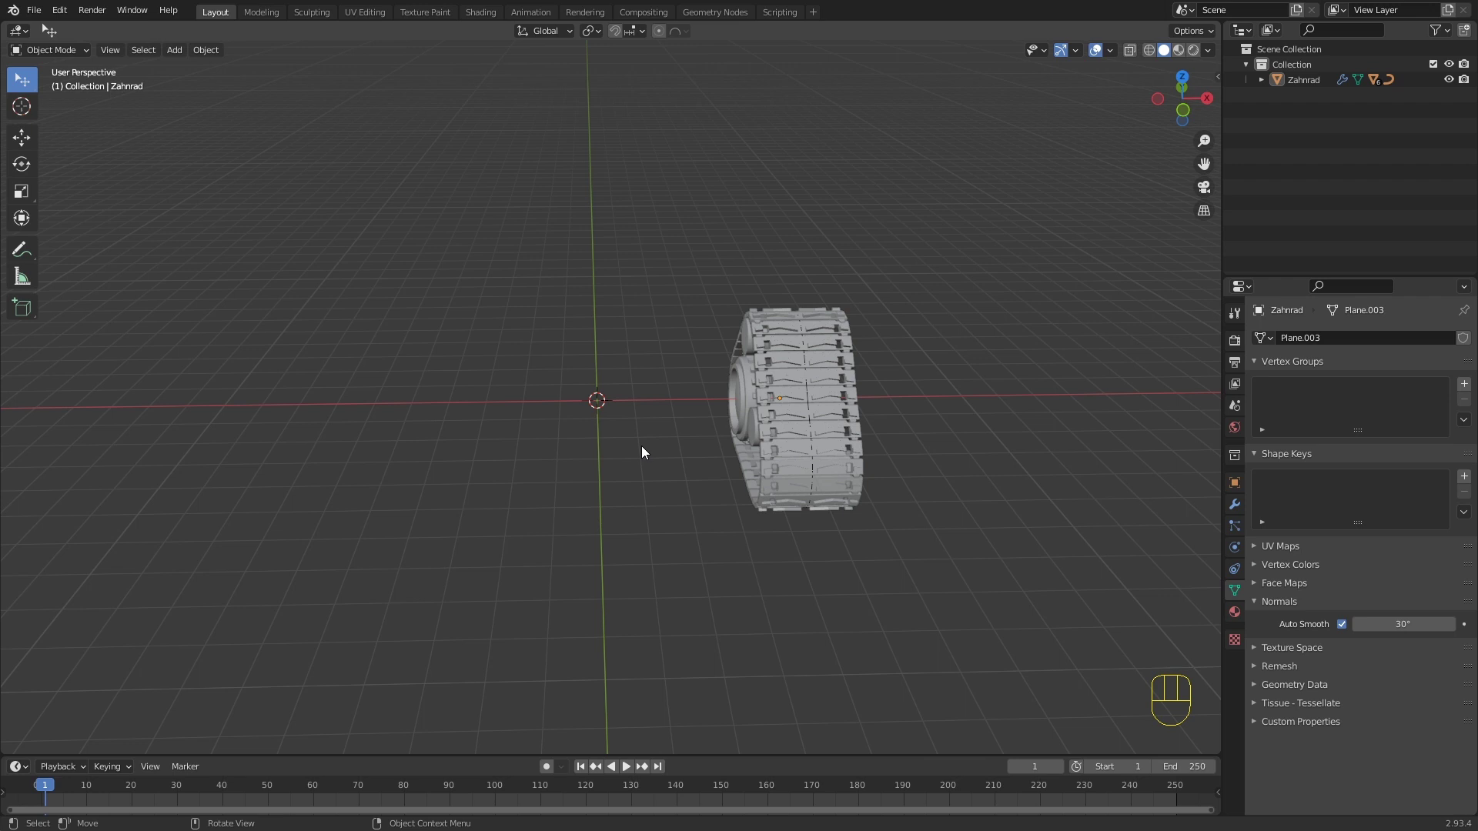
Step: Add a cube mesh and raise it along Z above the track
key(shift+a)
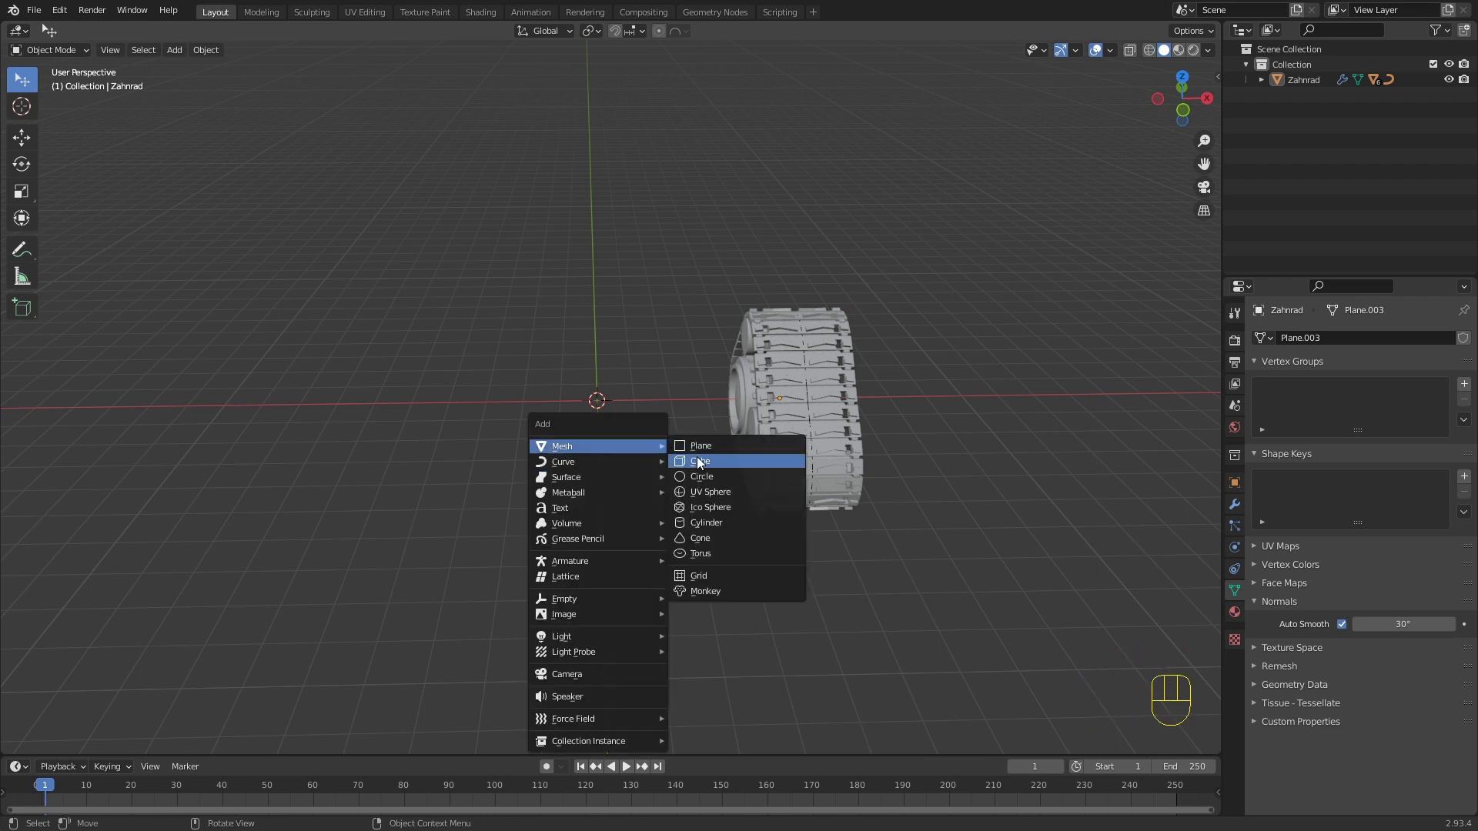
drag(695, 449, 670, 403)
key(KP_1)
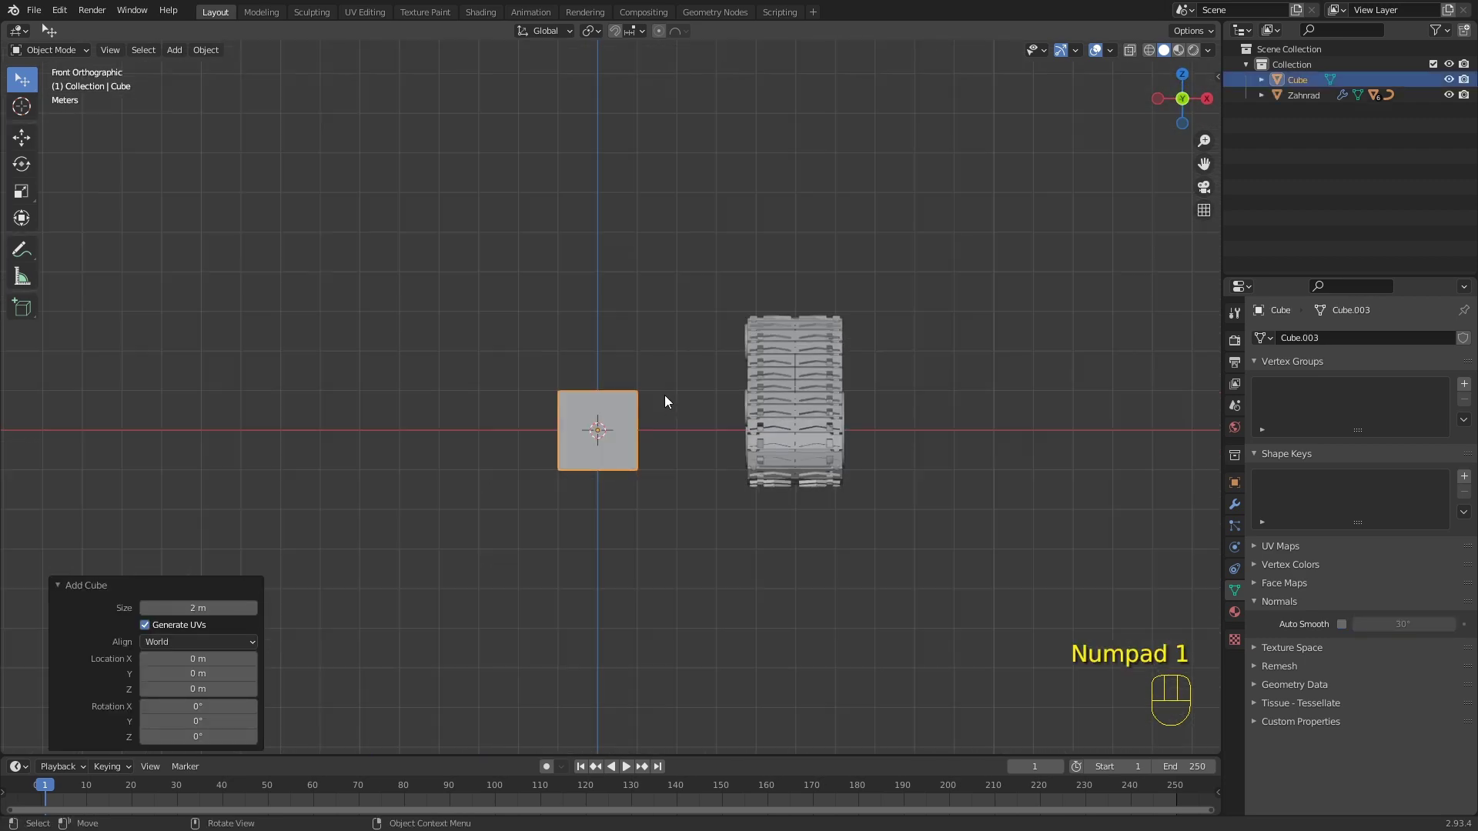
key(g)
key(z)
click(639, 233)
key(Tab)
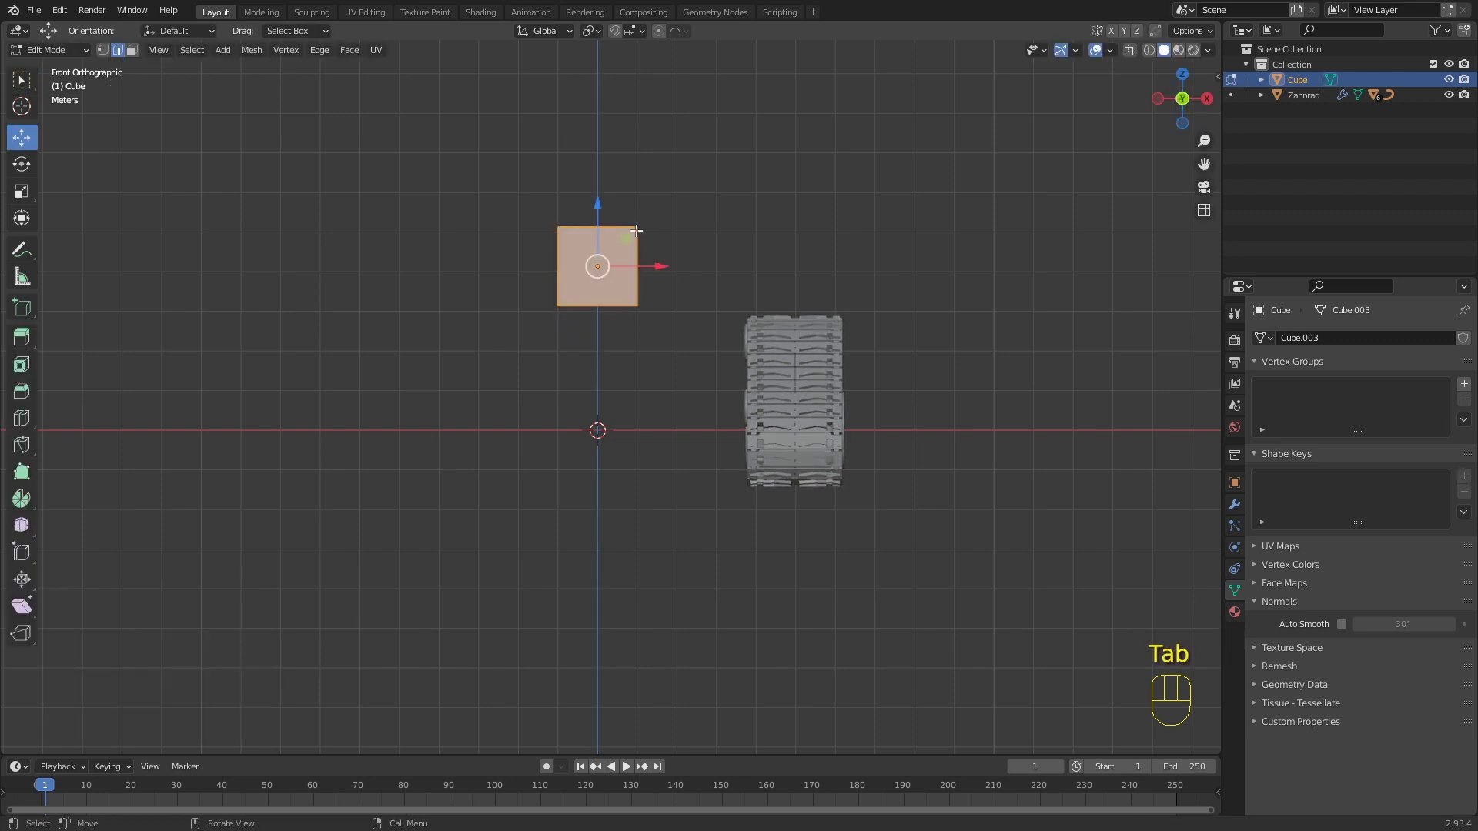
Step: Scale the cube into a large body block (about 0.93) and squash its height along Z
key(s)
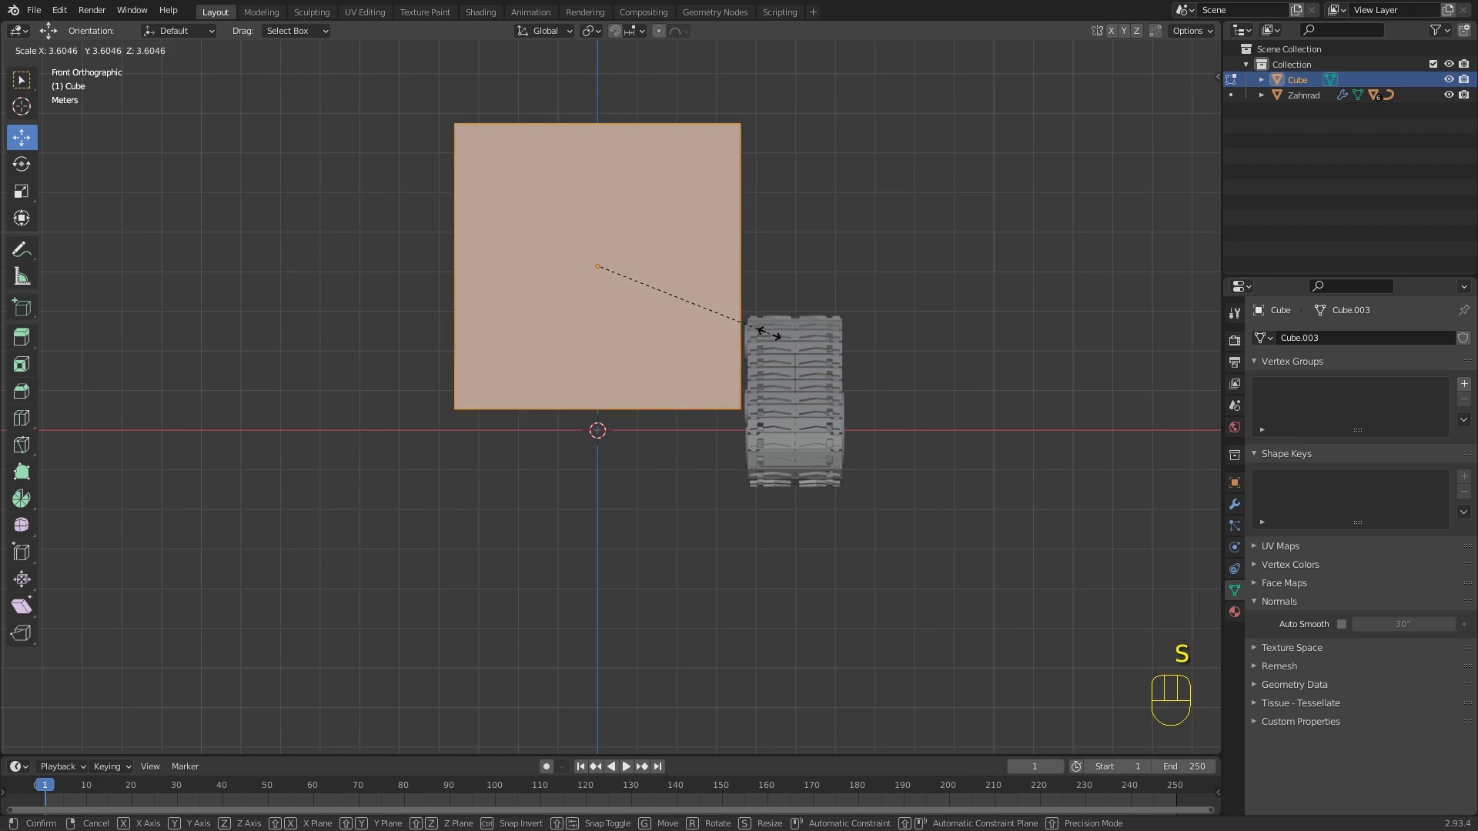
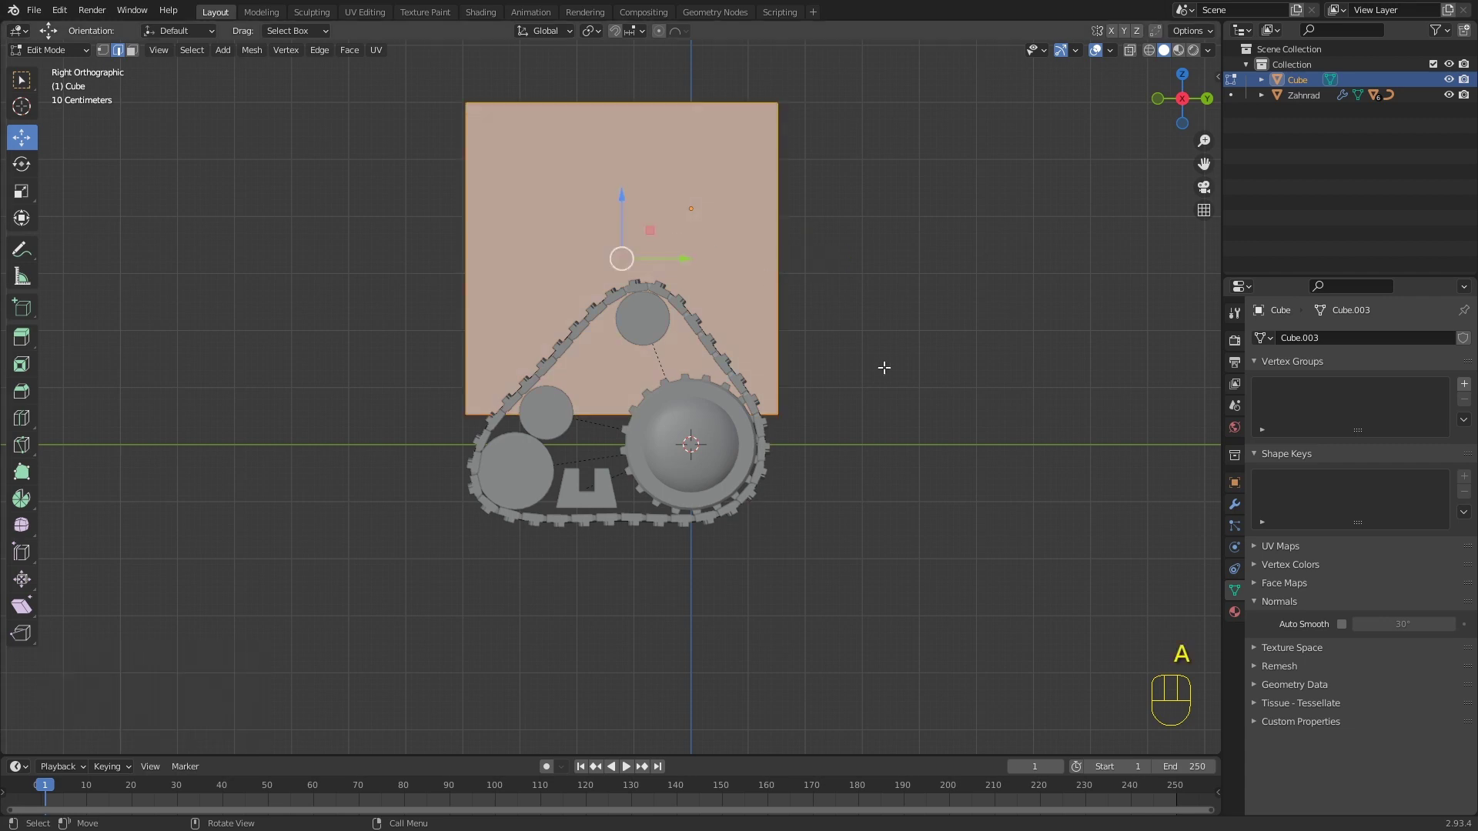
key(s)
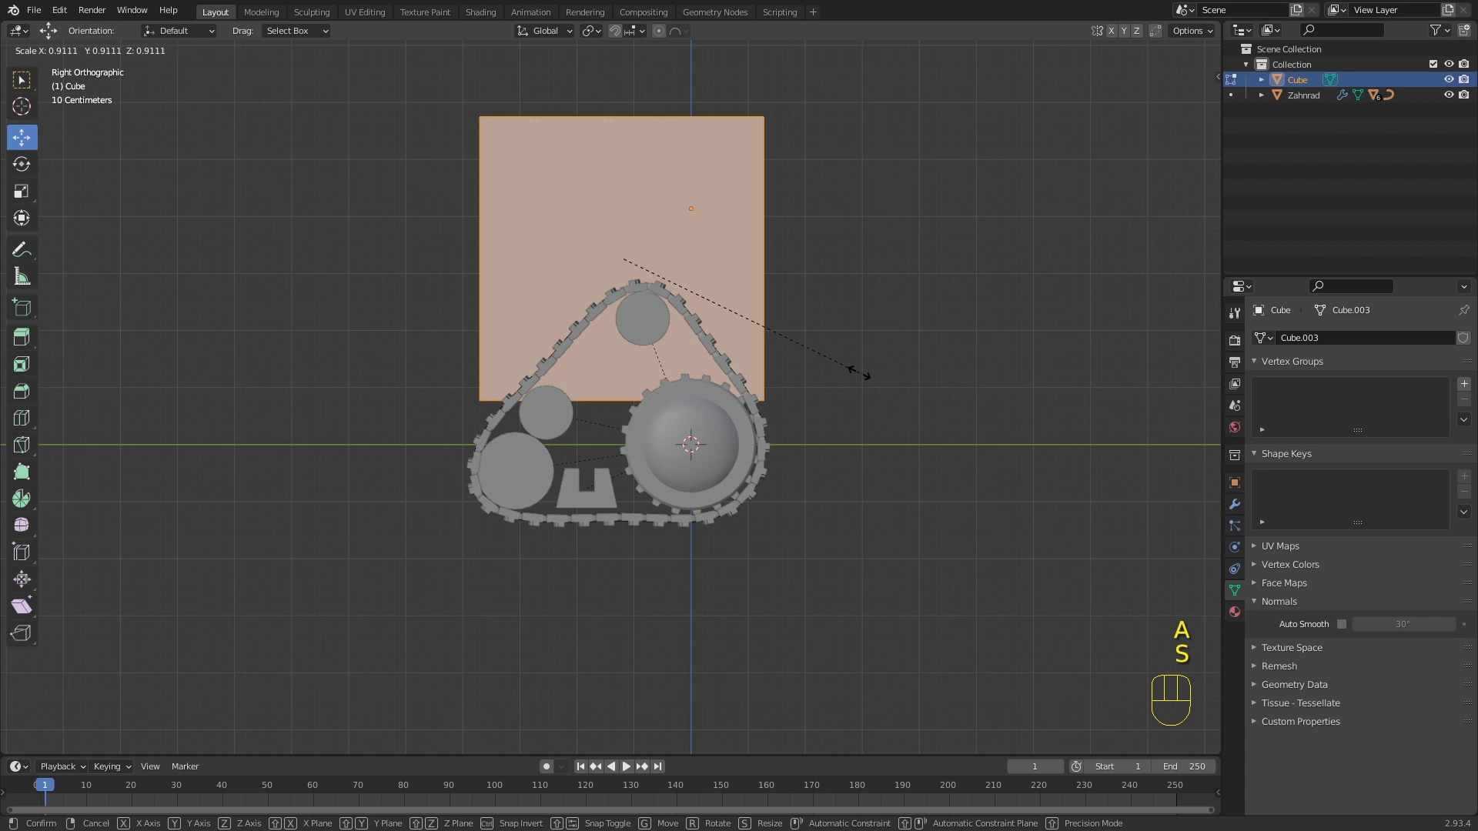
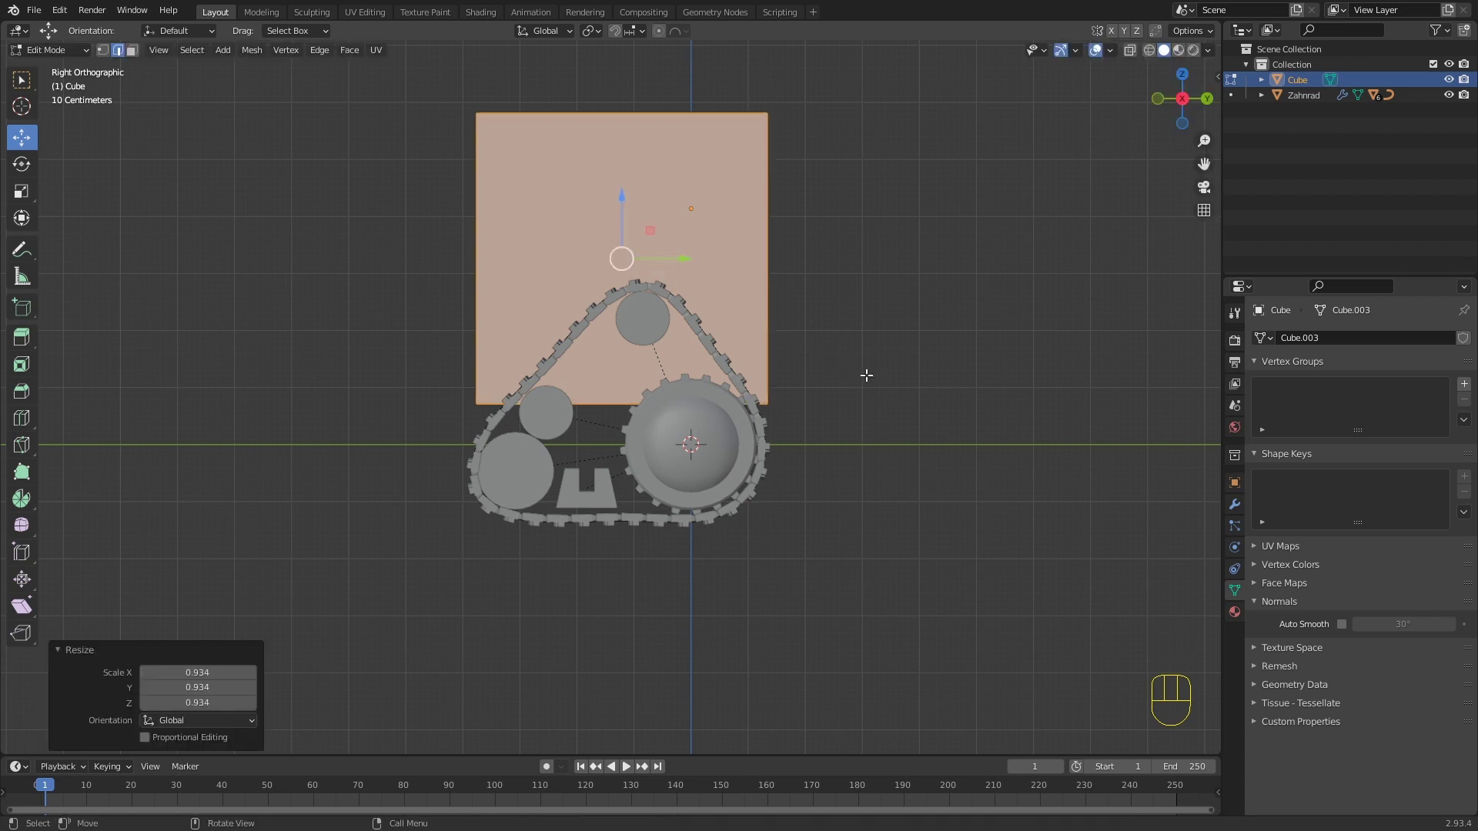
key(s)
key(z)
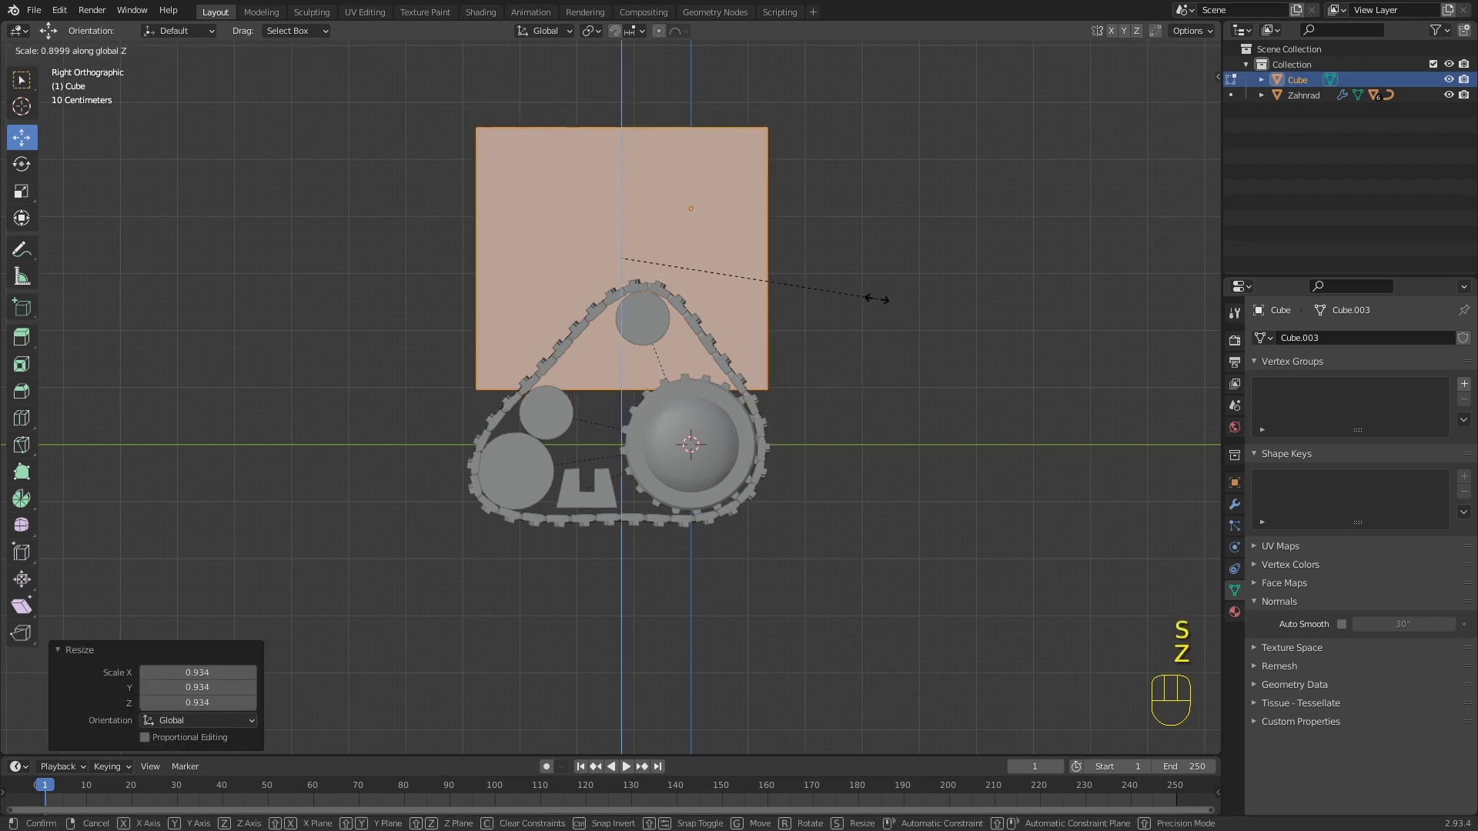
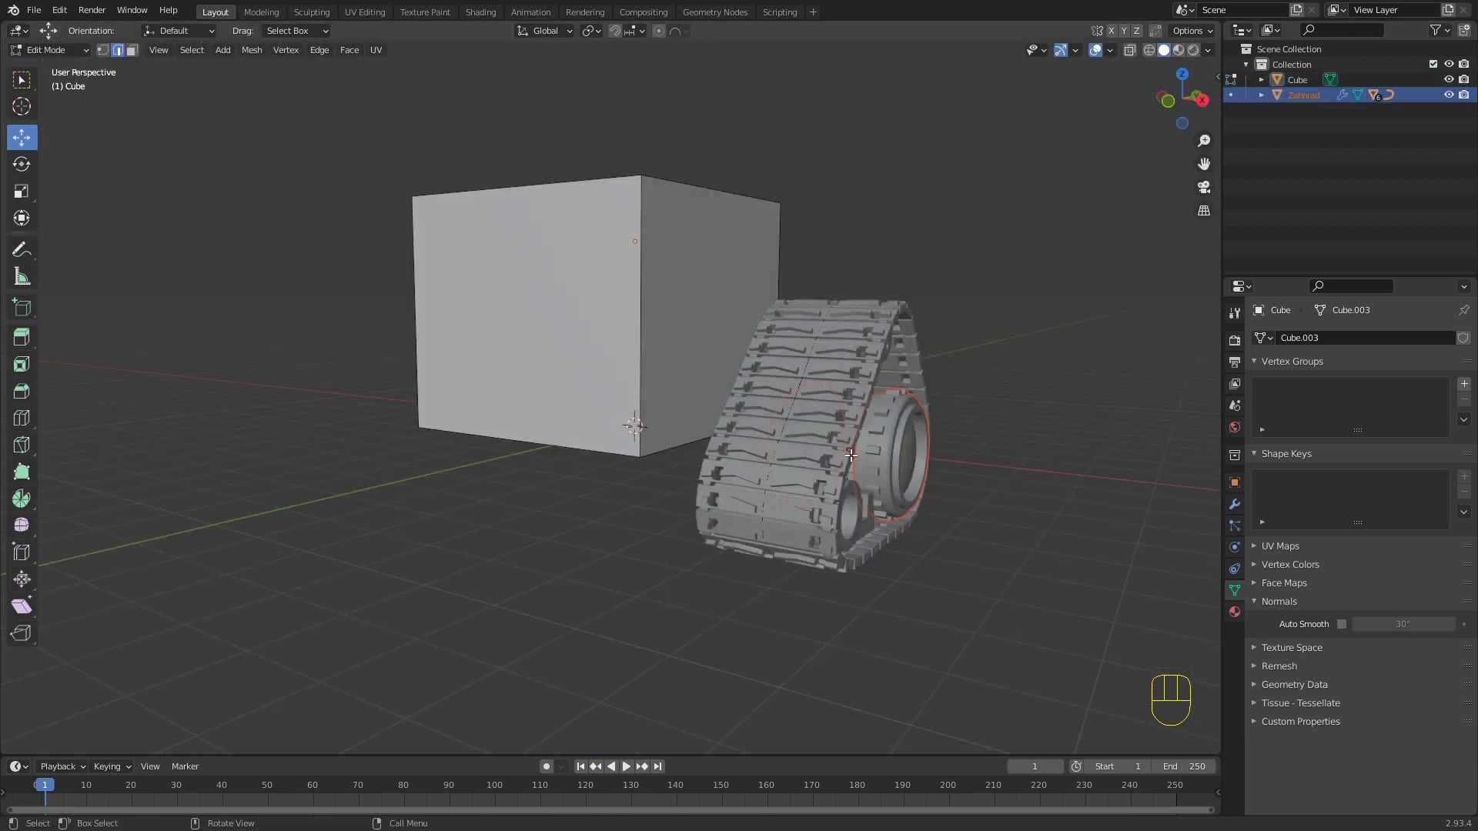
Step: In Object Mode, shift the Zahnrad track about 0.92 m along X toward the body block
key(Tab)
click(903, 440)
key(g)
key(x)
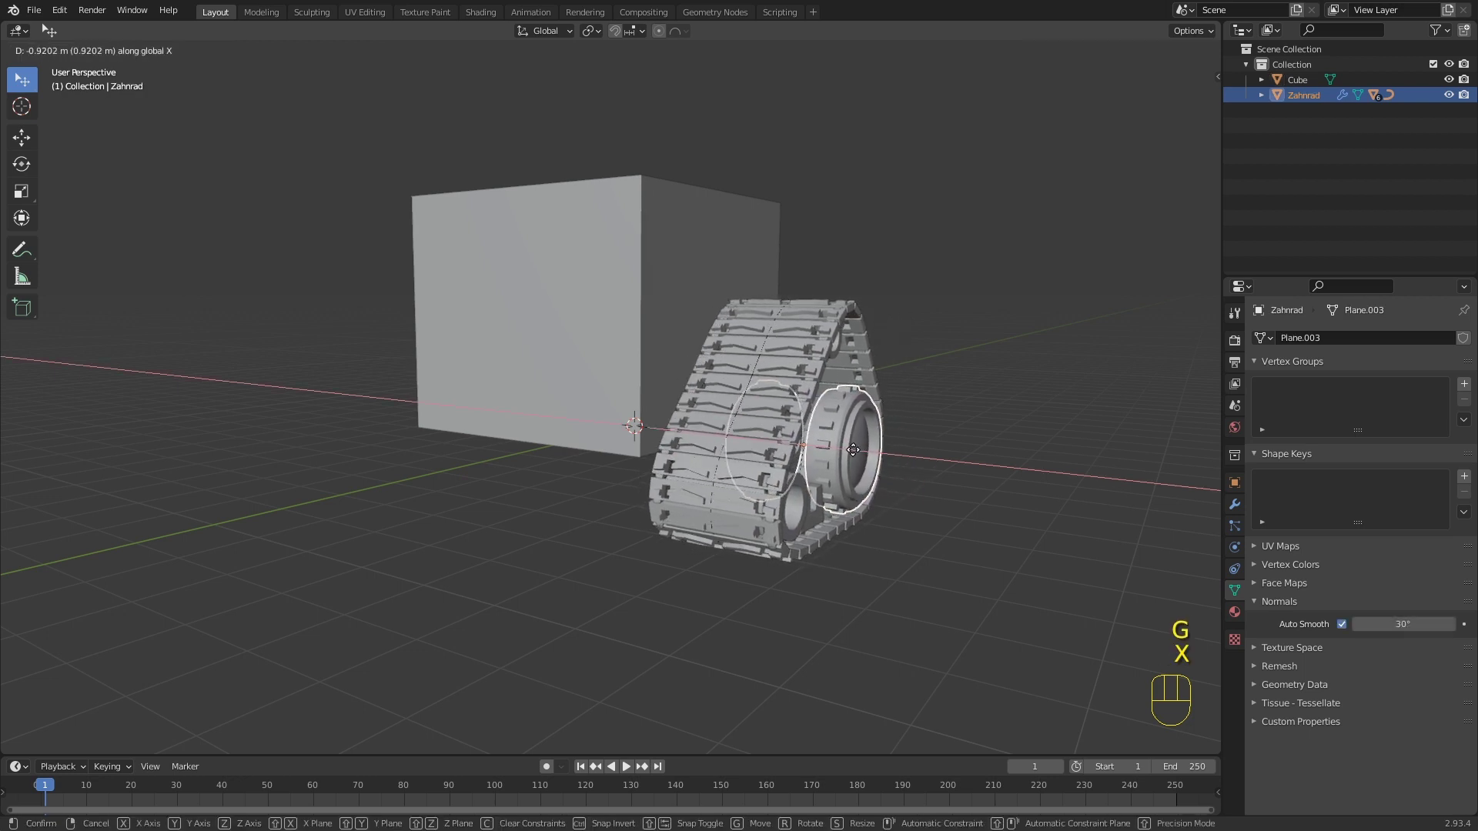
click(856, 453)
Step: Enter the cube's Edit Mode with face selection ready to lift its geometry
drag(901, 462, 911, 455)
drag(924, 451, 965, 443)
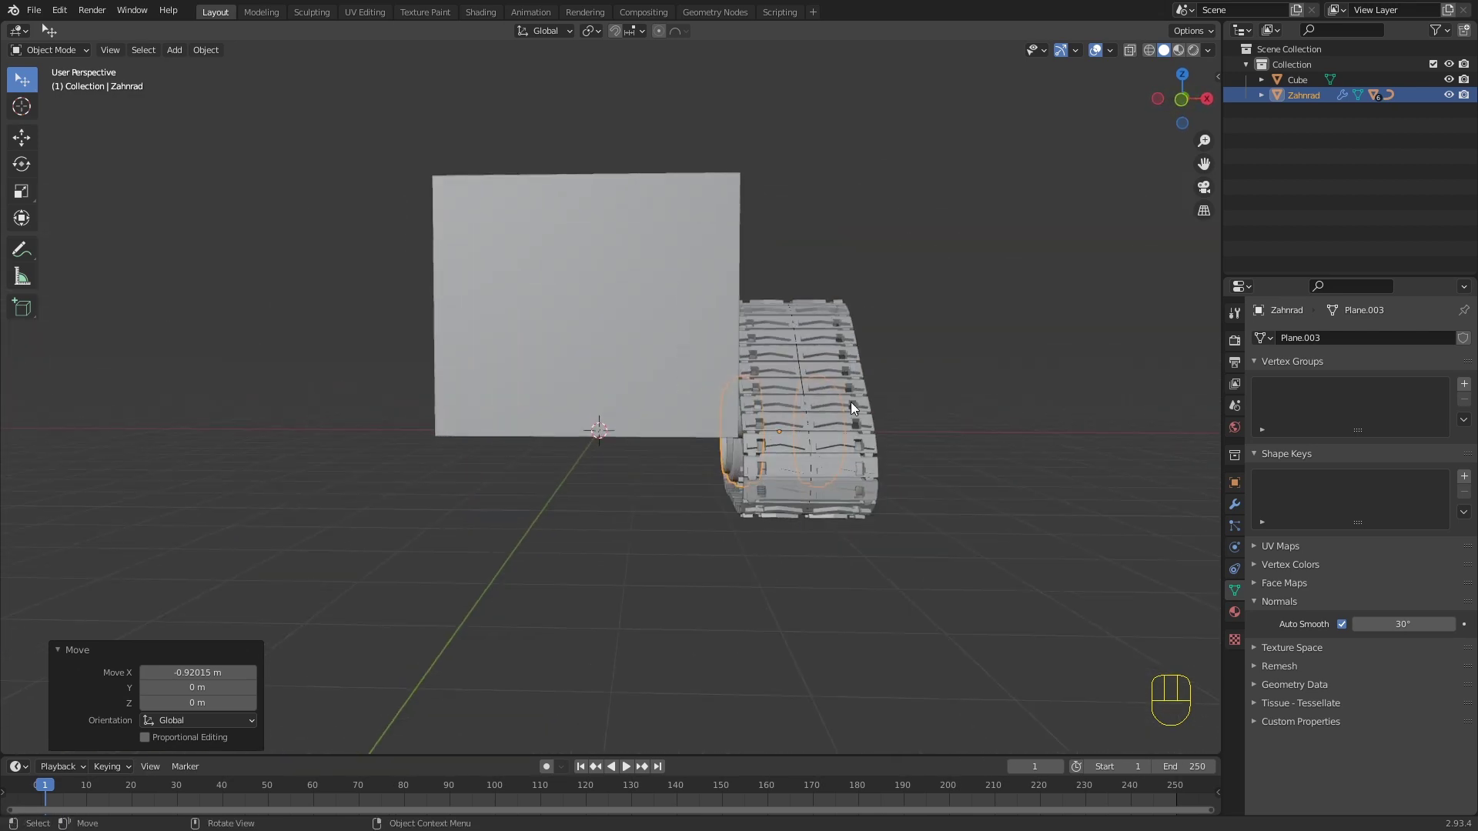
drag(733, 342, 675, 367)
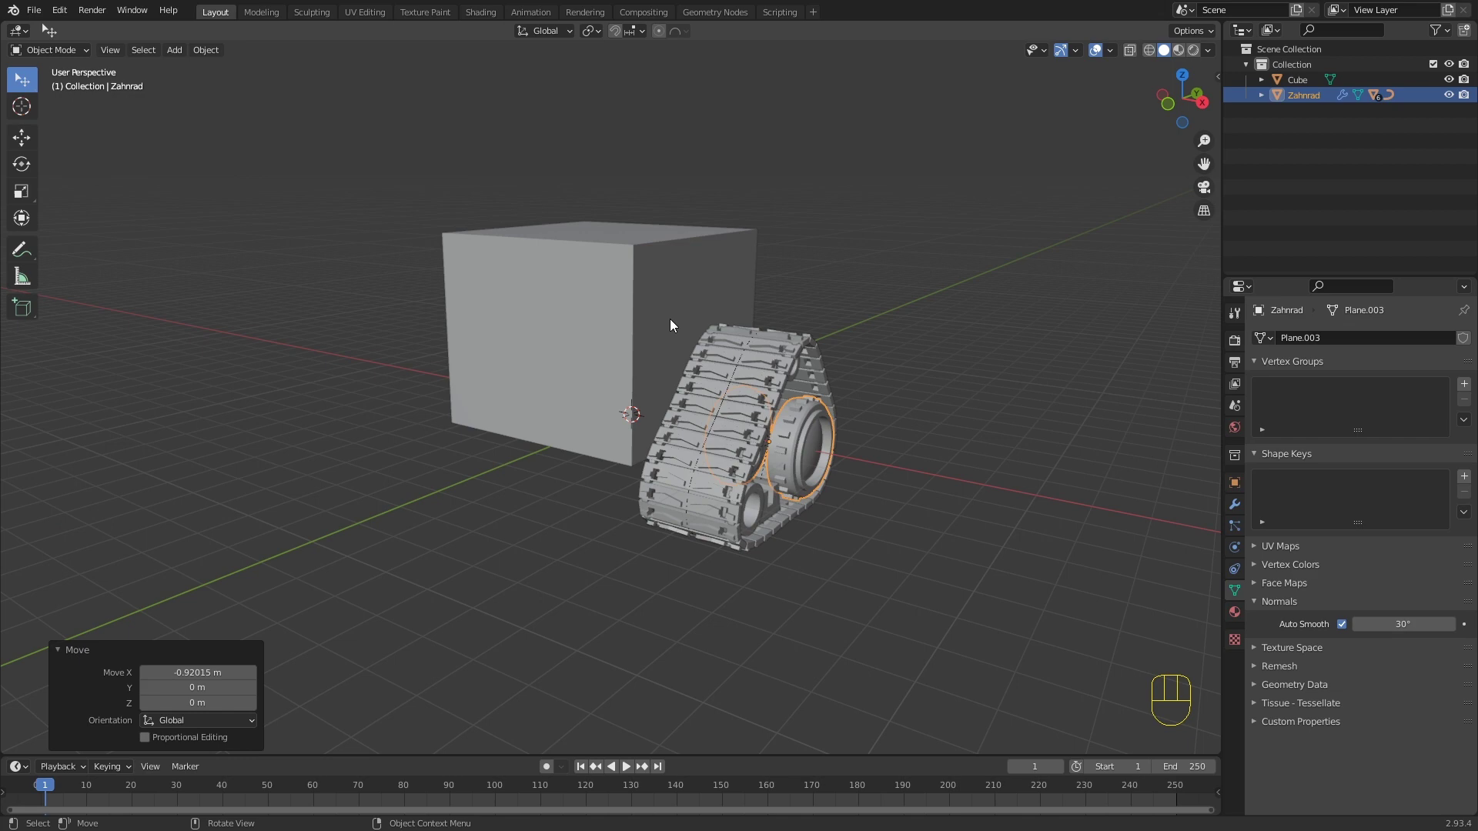
drag(655, 354, 588, 345)
key(Tab)
key(Tab)
drag(542, 347, 604, 332)
key(Tab)
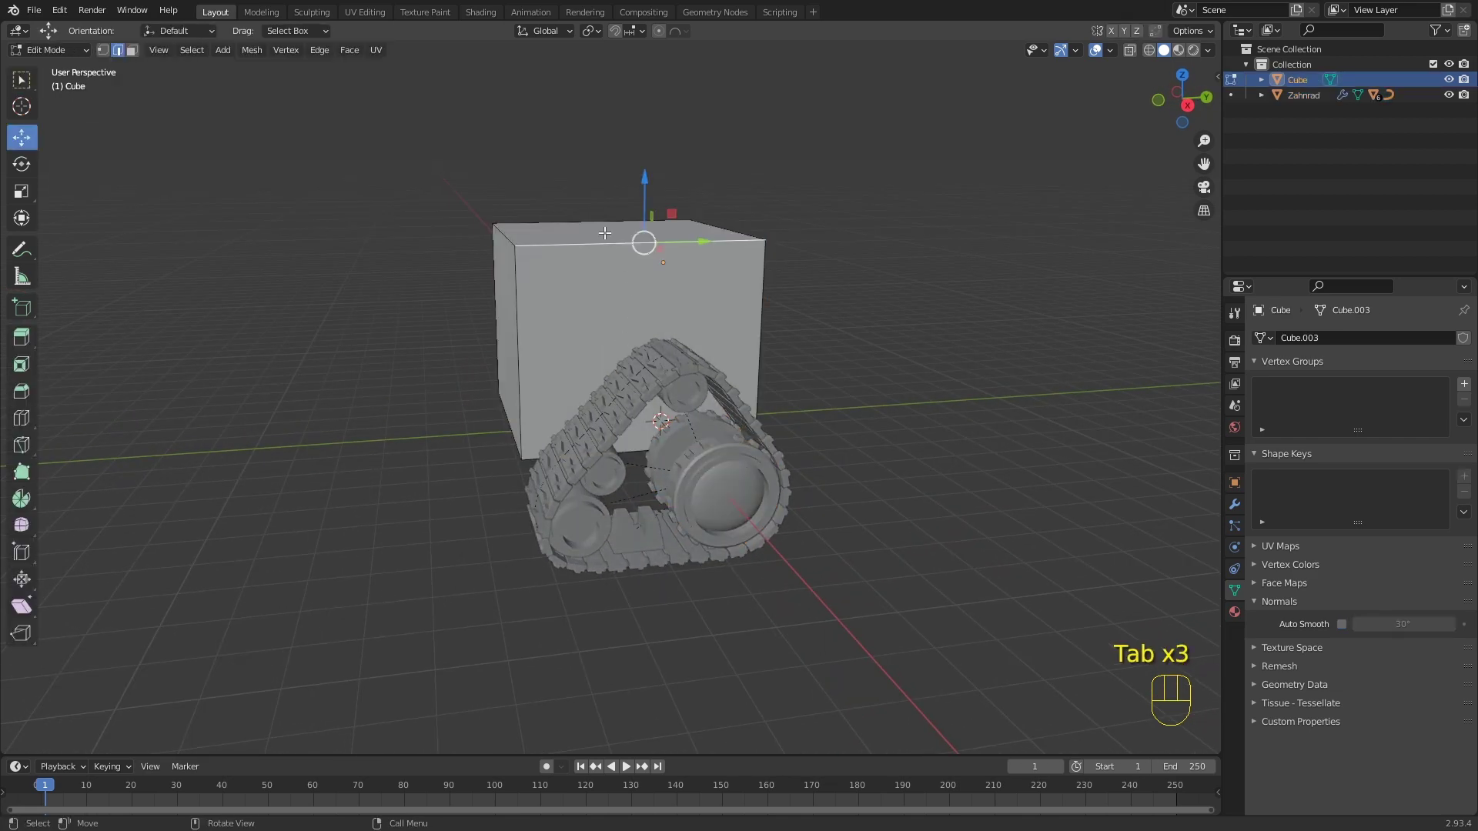
key(3)
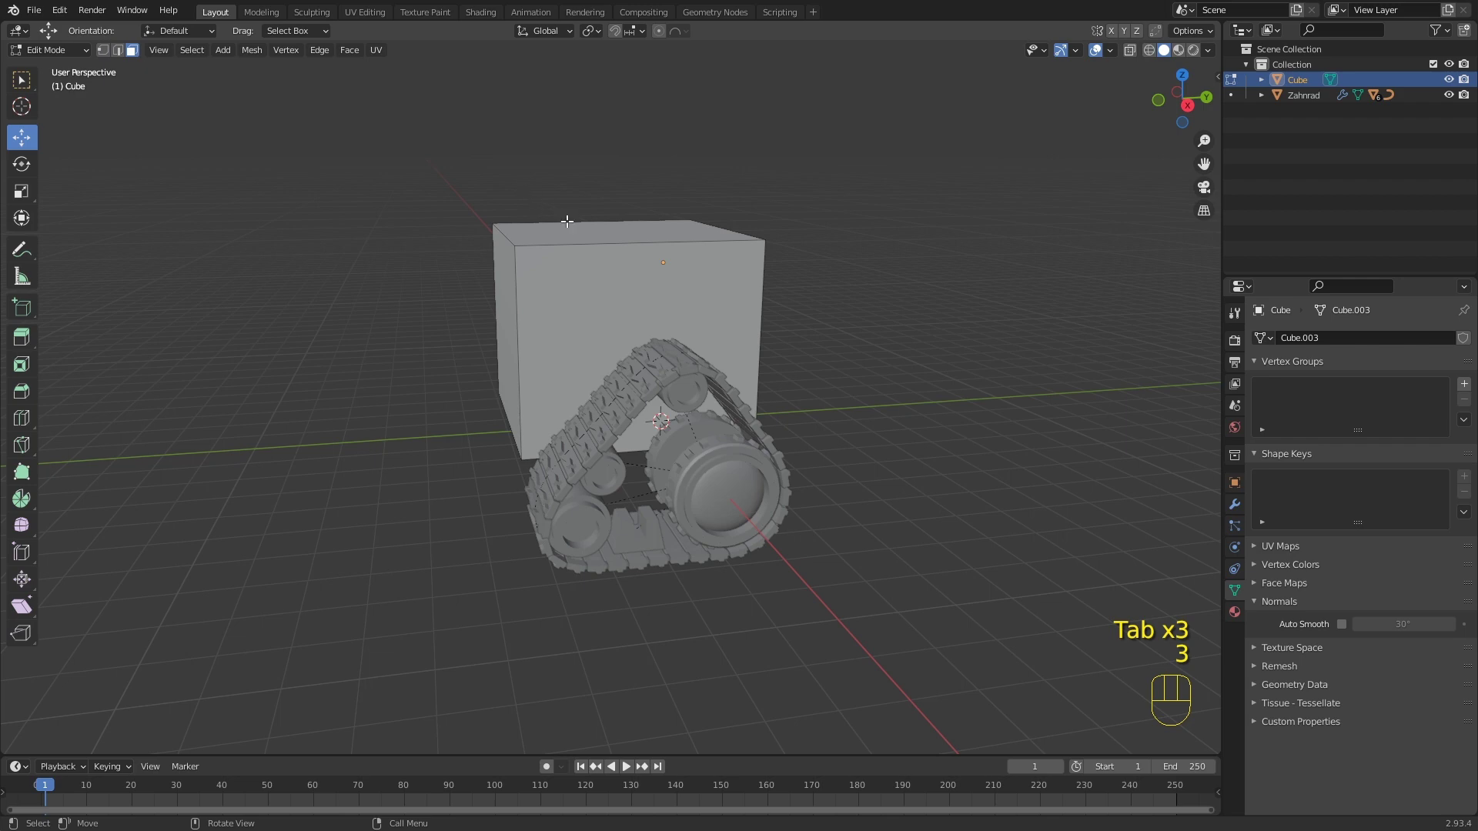
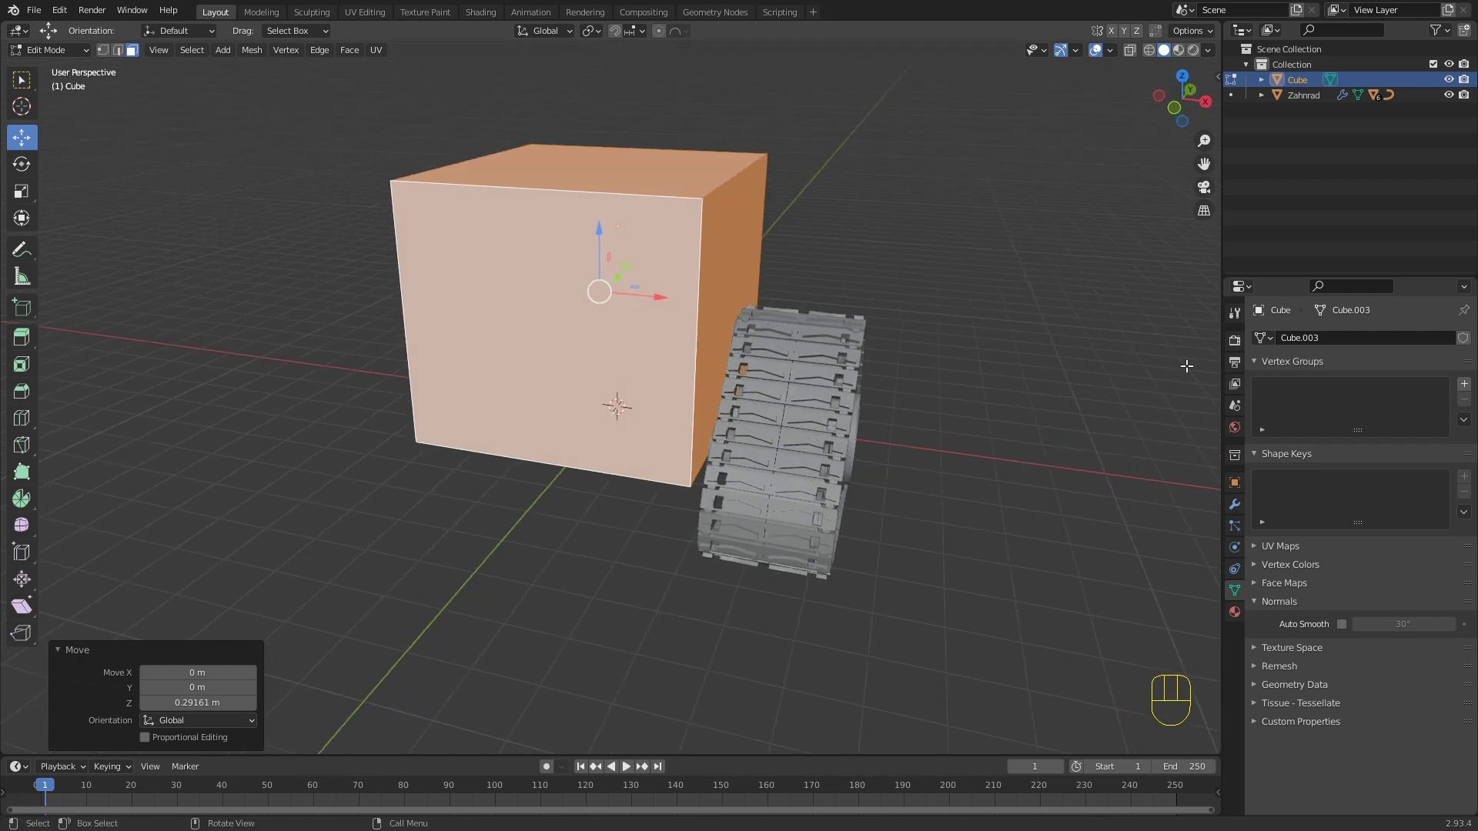
Step: Select and delete one half of the body block ahead of mirroring it across X
click(1238, 512)
drag(1349, 349, 1165, 524)
drag(729, 365, 755, 377)
middle_click(605, 337)
click(453, 301)
drag(504, 308, 696, 299)
click(665, 272)
key(x)
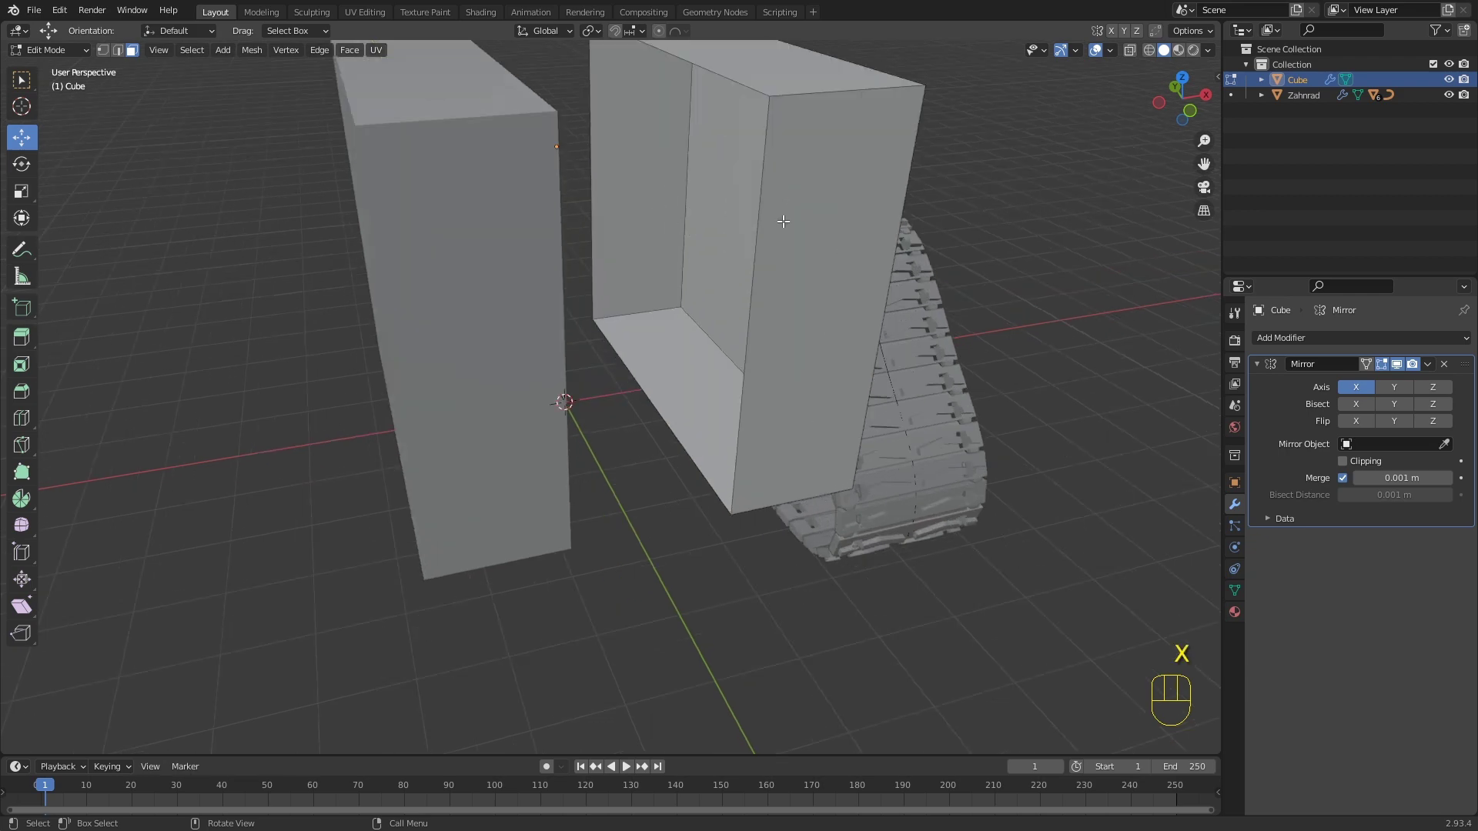
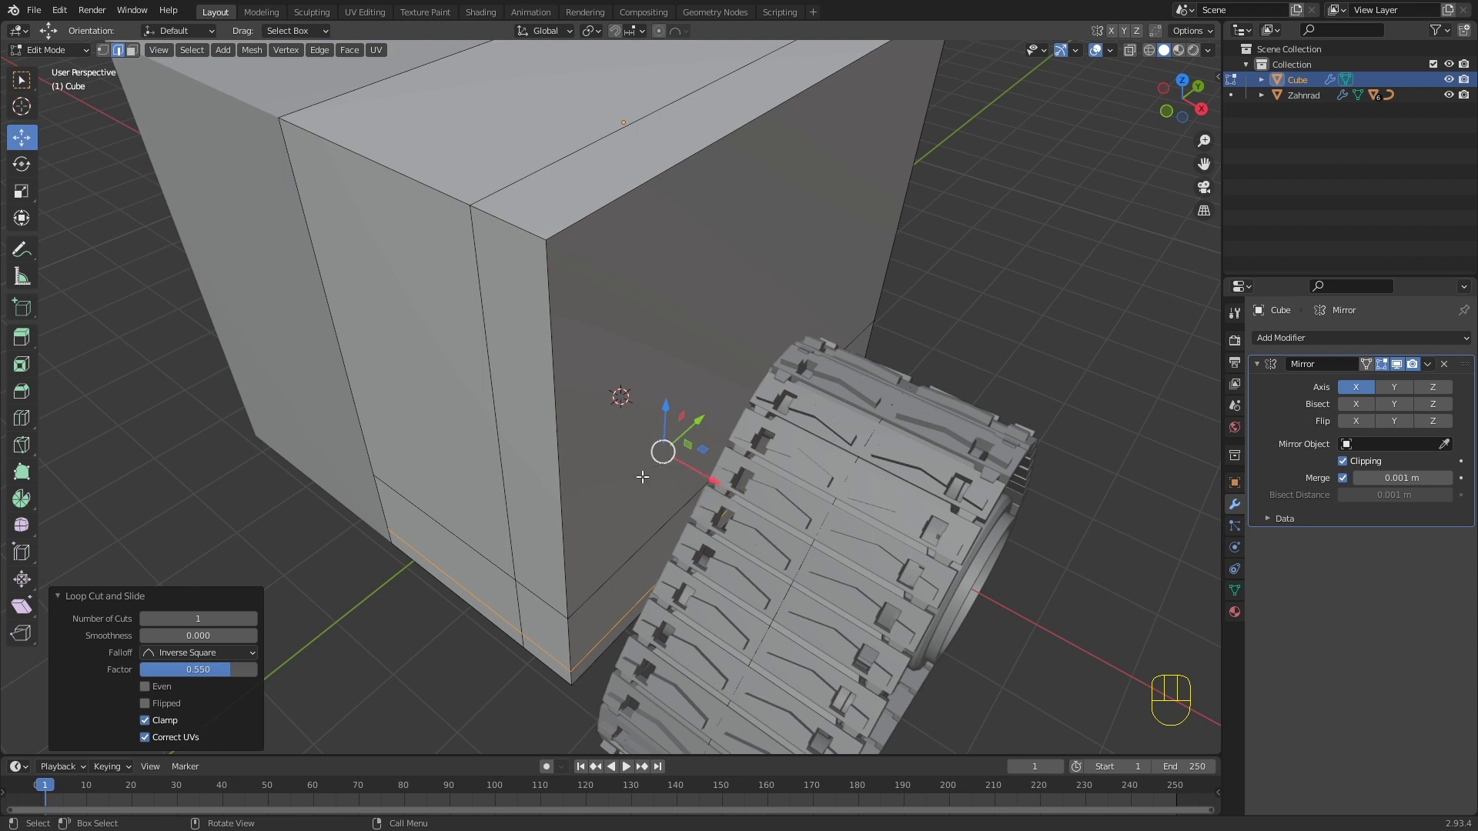
Step: Cut a new edge loop along the body's vertical corner with Loop Cut and Slide
key(ctrl+r)
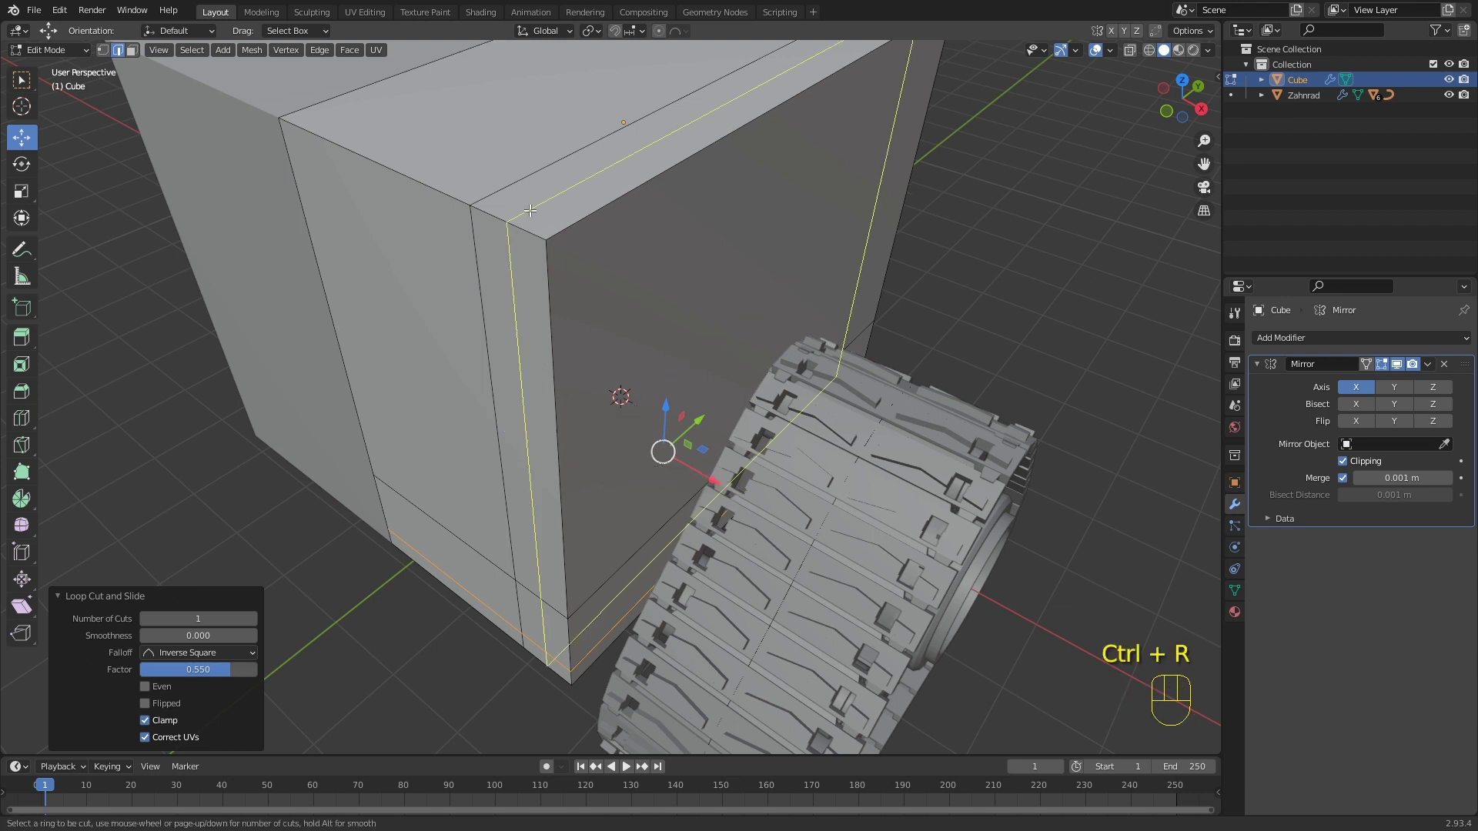
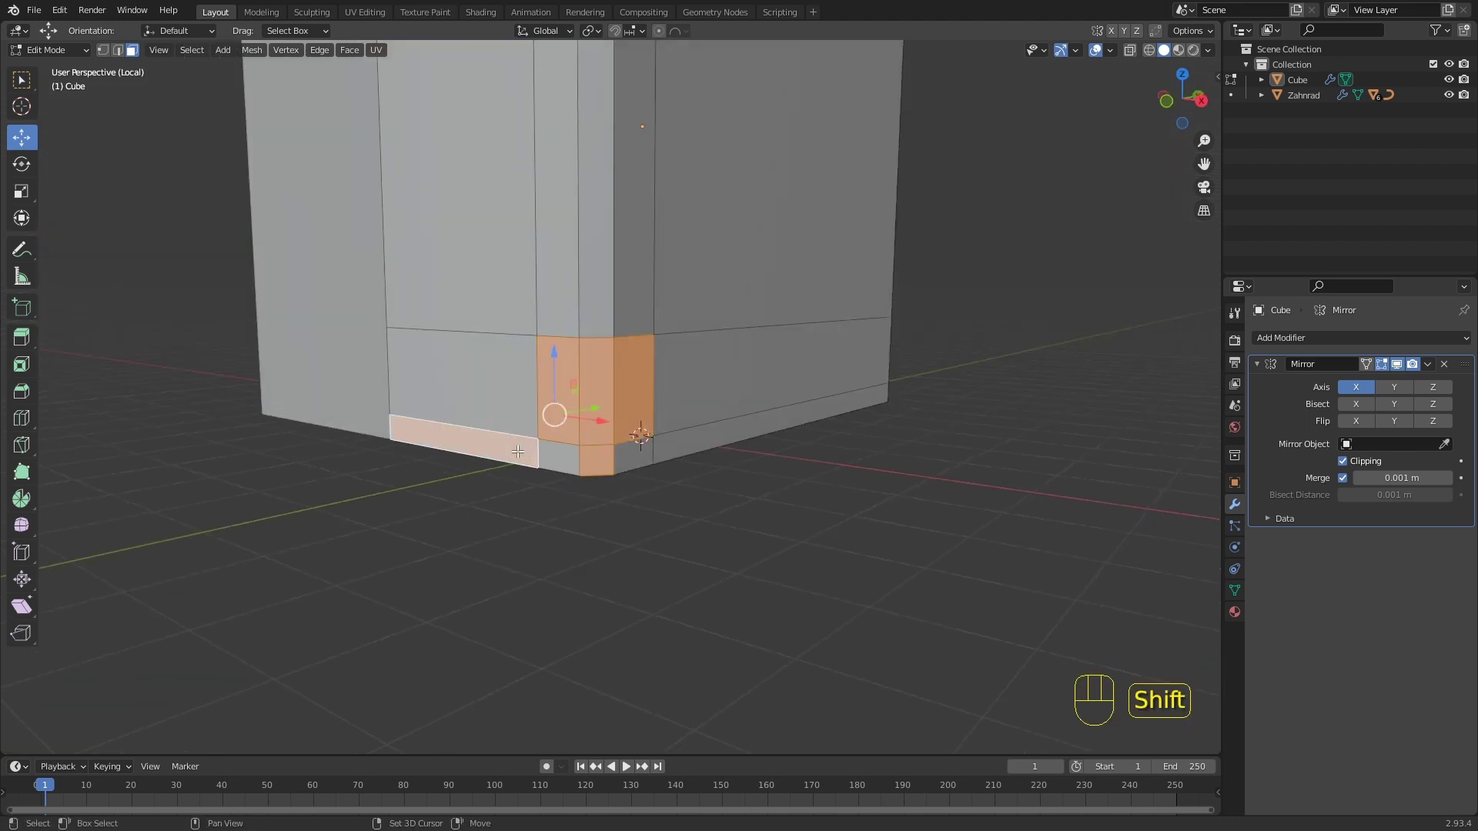
Step: Extrude the body's bottom strip faces inward along their normals
click(662, 437)
drag(770, 421, 716, 446)
key(alt+e)
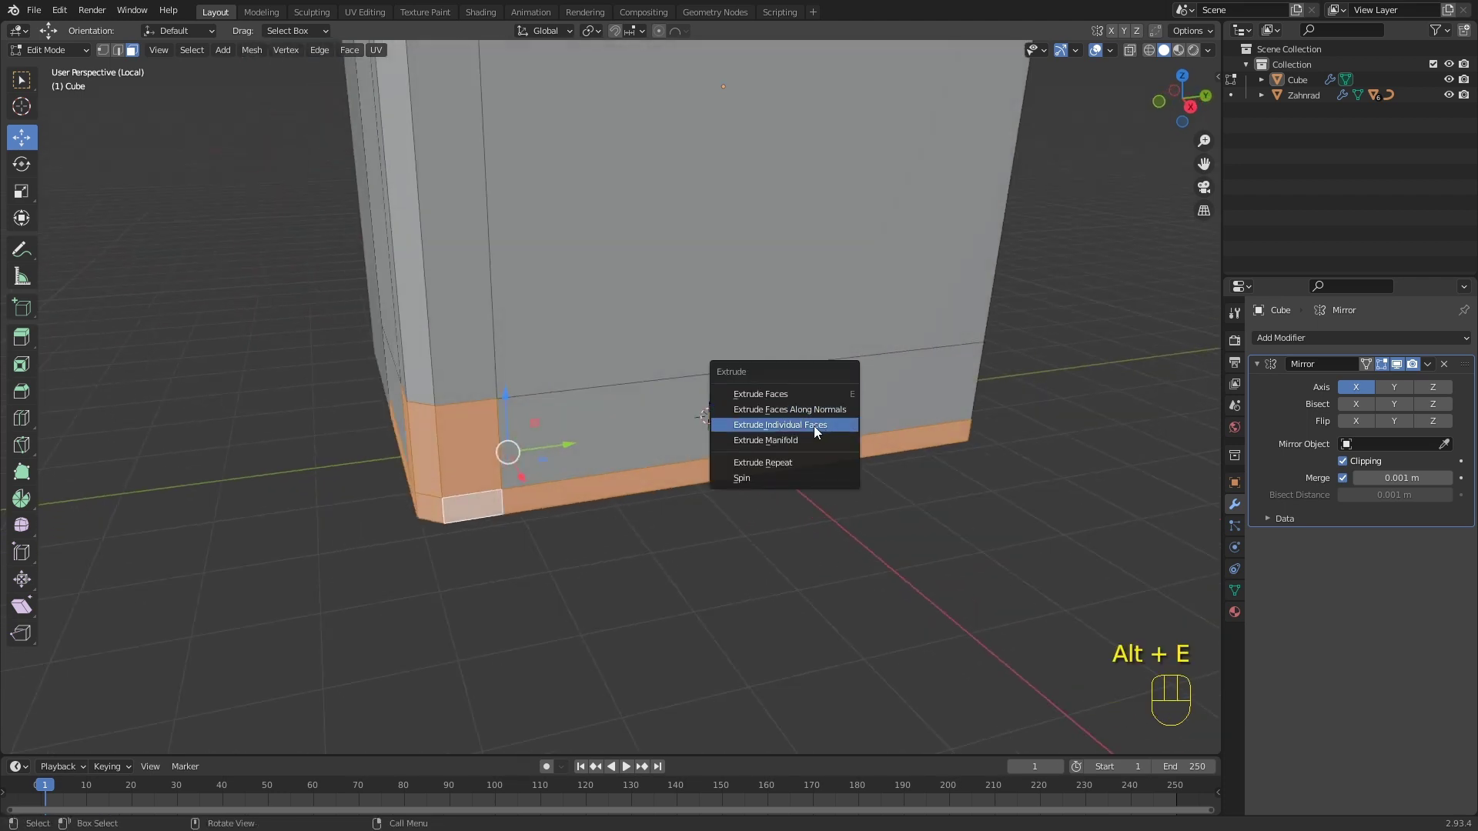
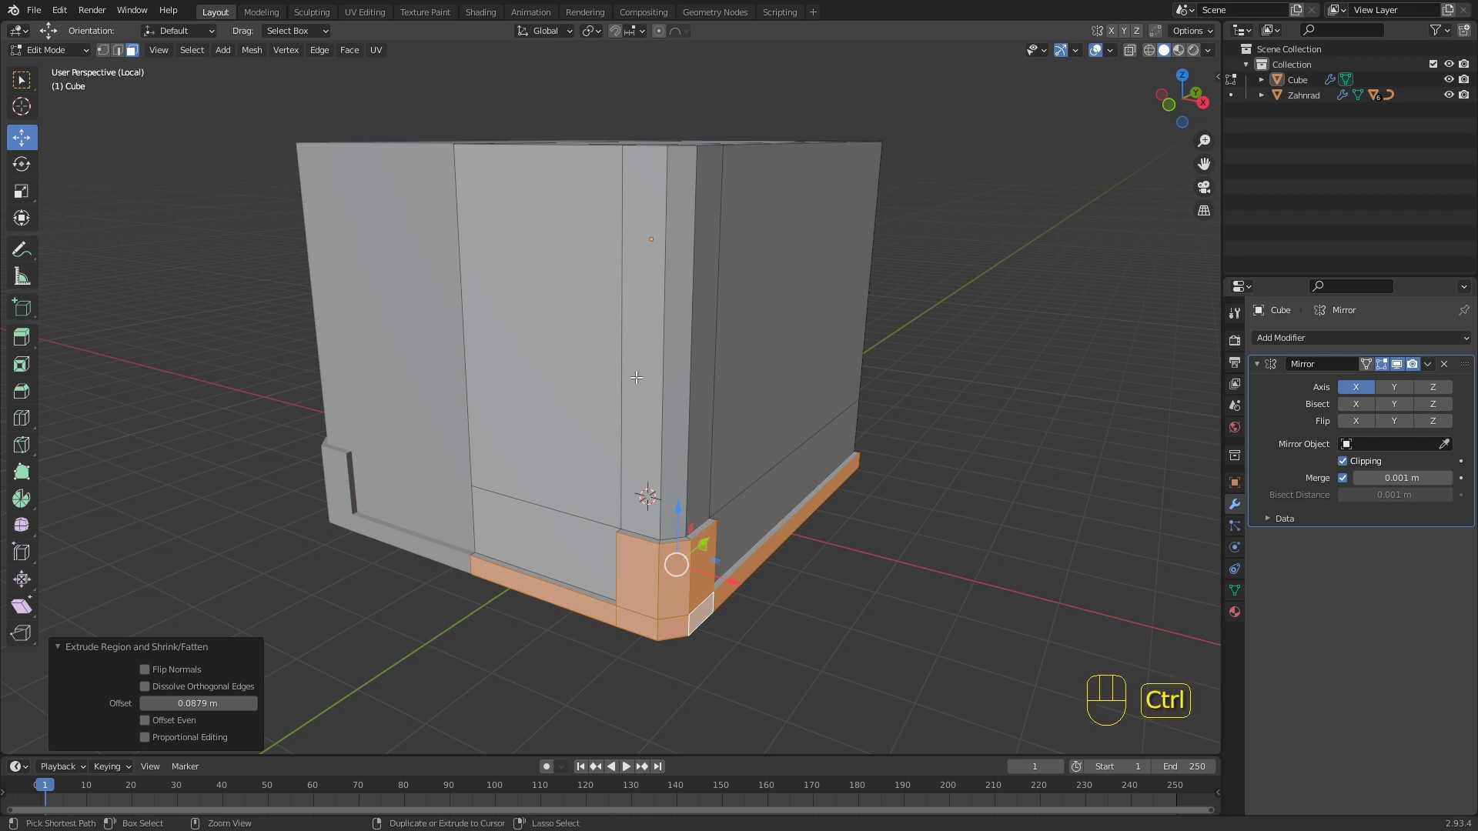
Step: Add a horizontal and a vertical edge loop across the body's front
key(ctrl+r)
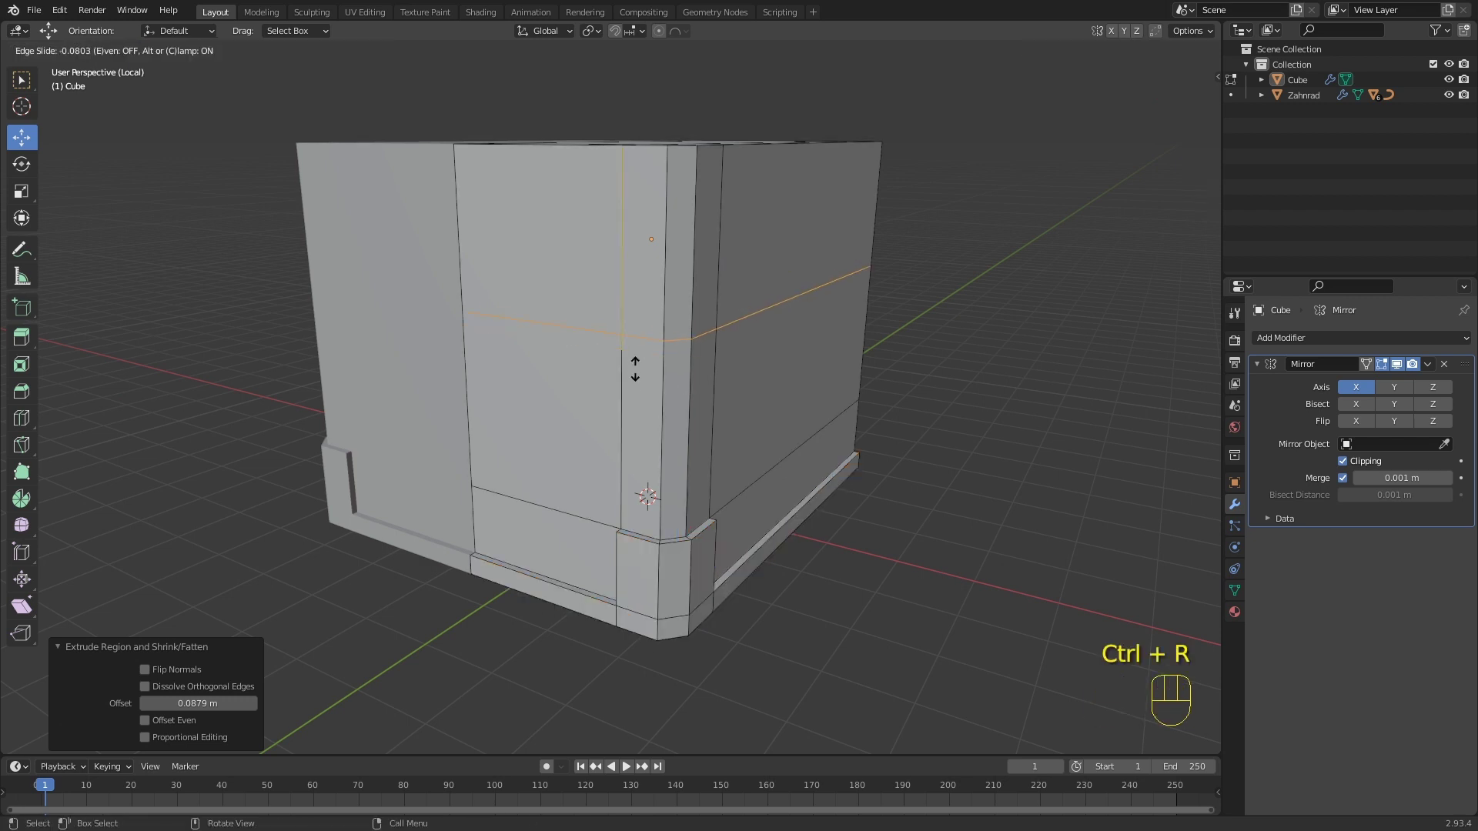
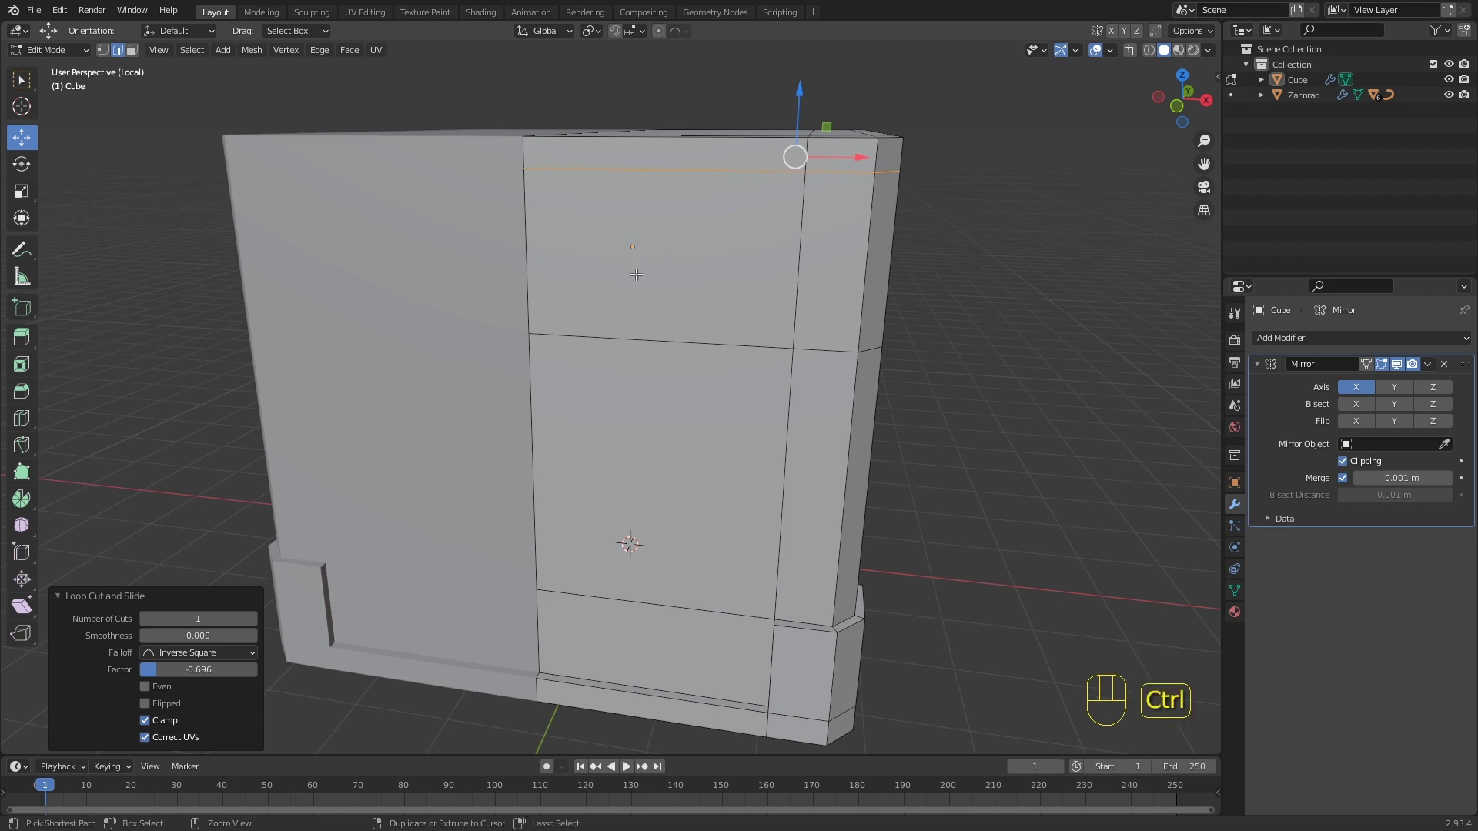
key(ctrl+r)
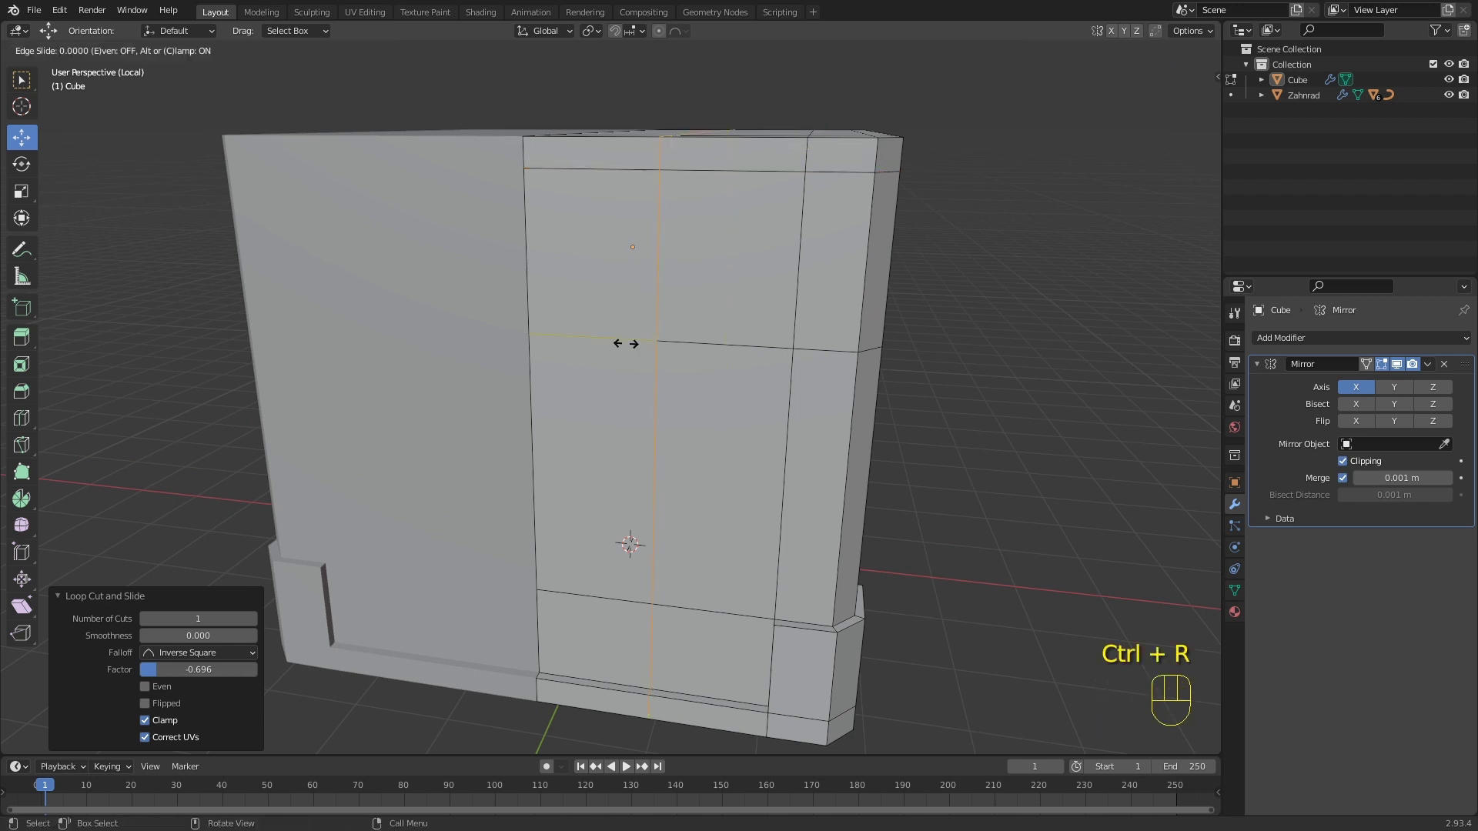
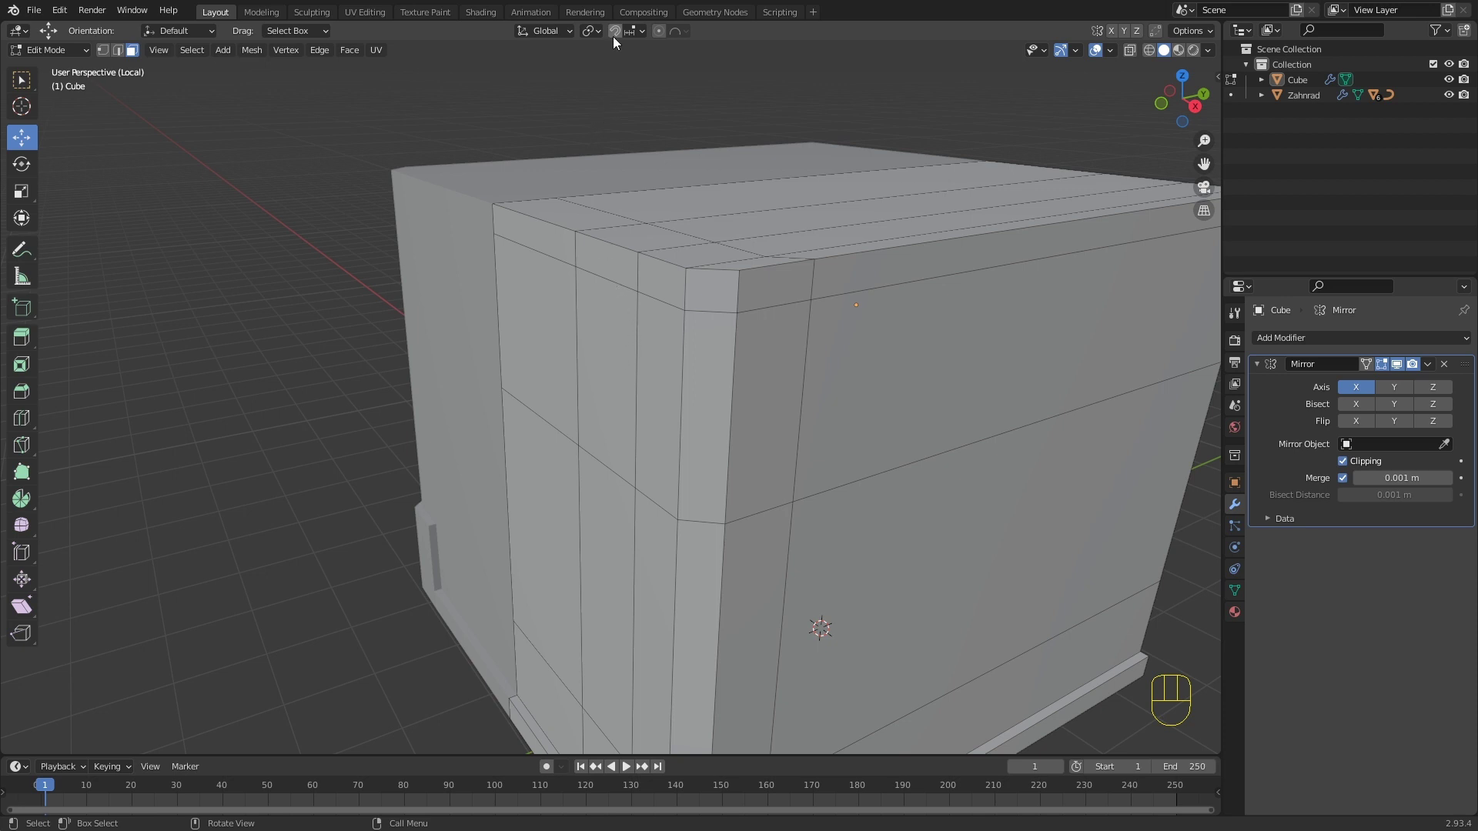
Step: With snapping on, extrude the two faces under the top corner back along Y into the body
click(616, 40)
drag(633, 49, 707, 191)
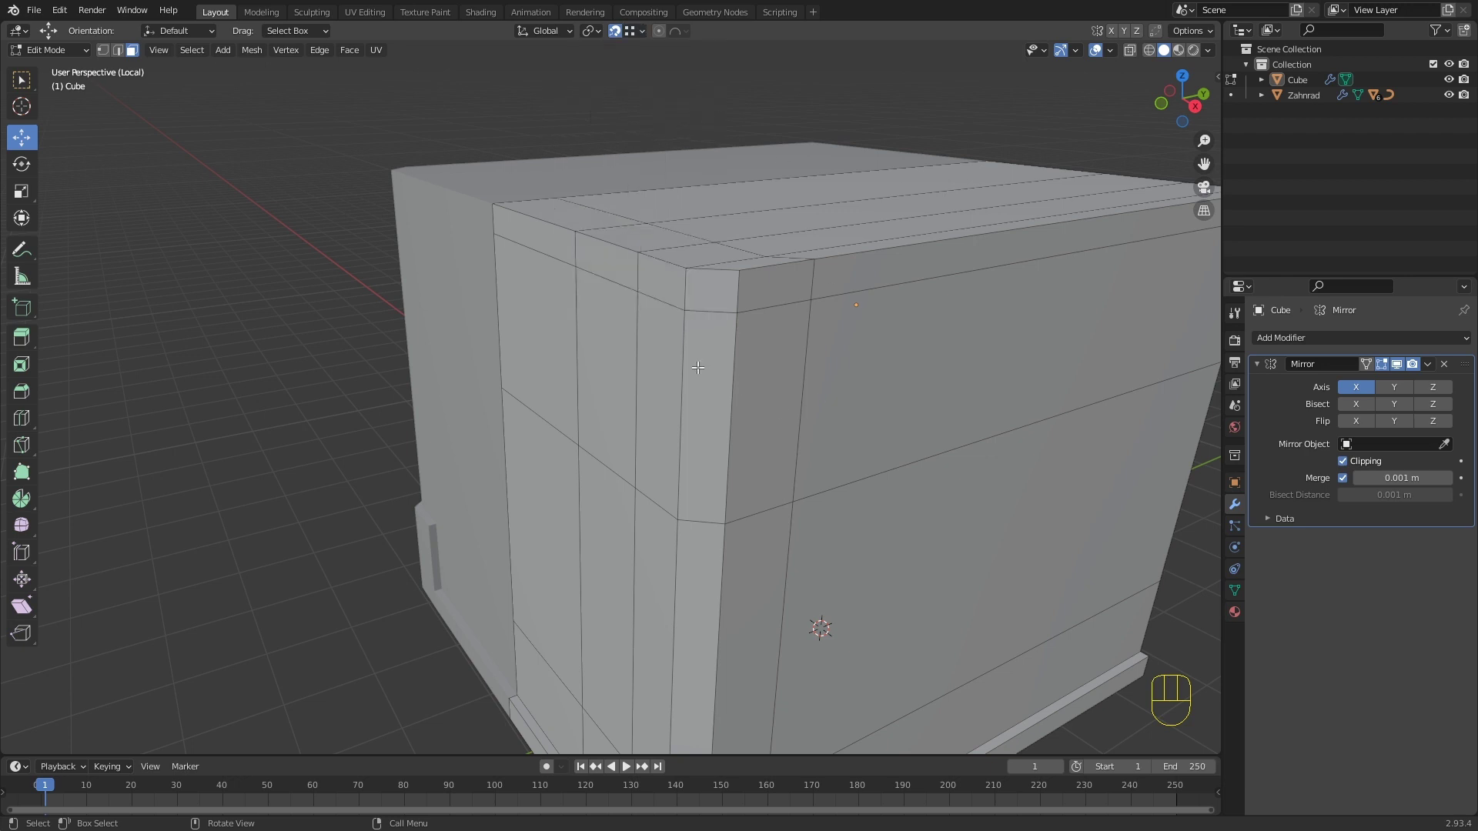
click(703, 367)
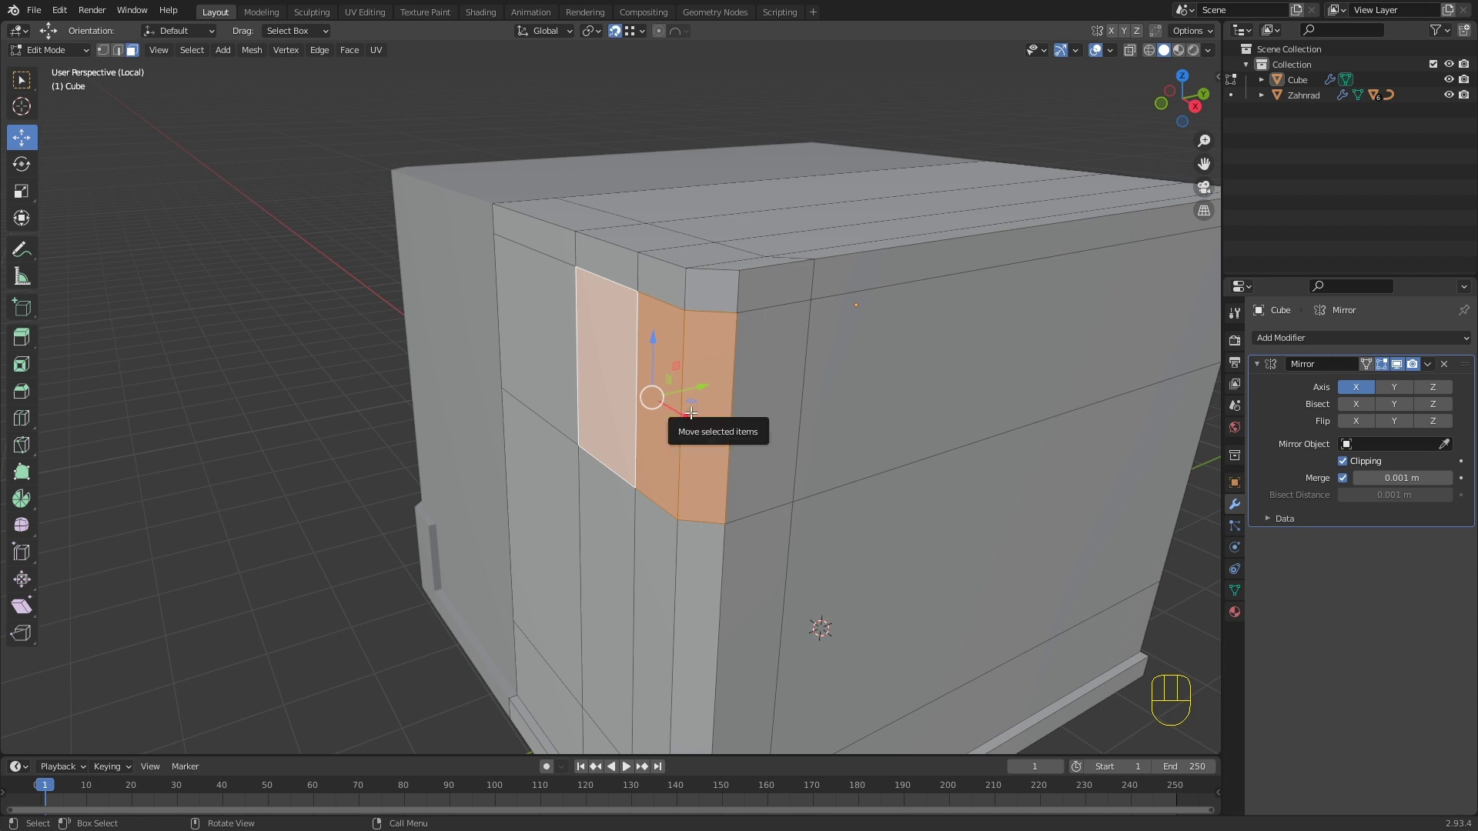
key(alt+e)
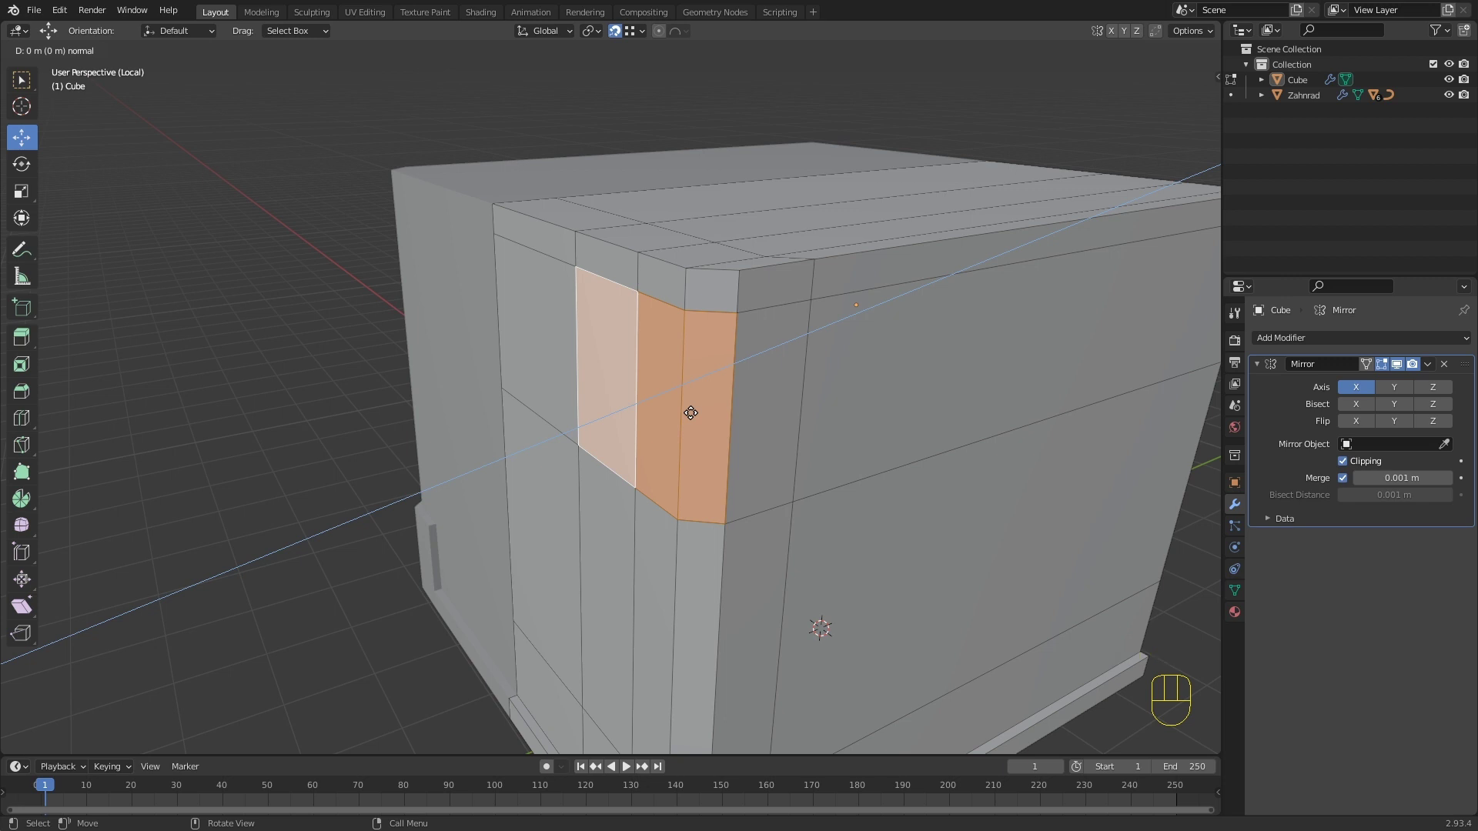
key(y)
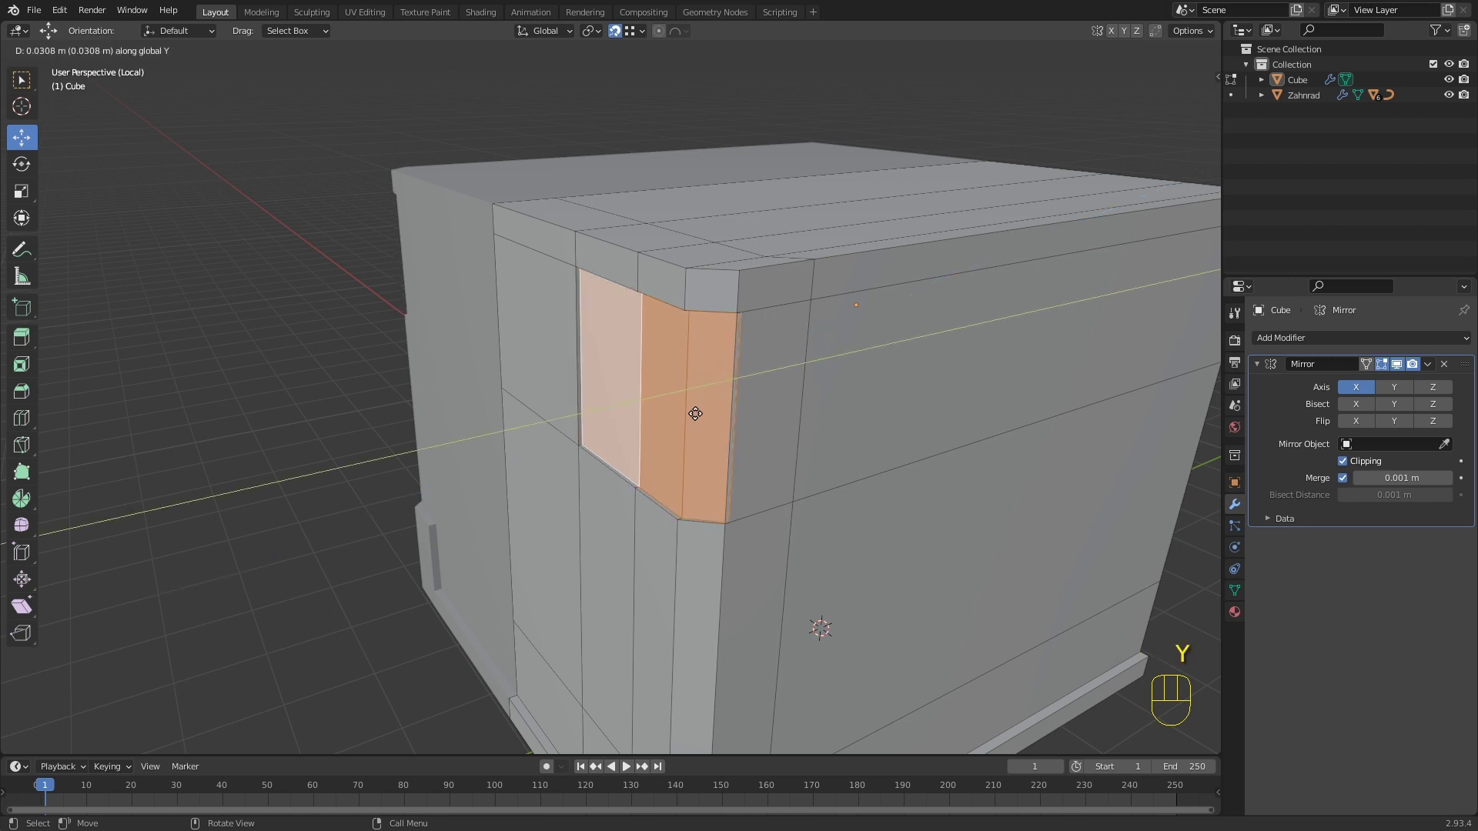
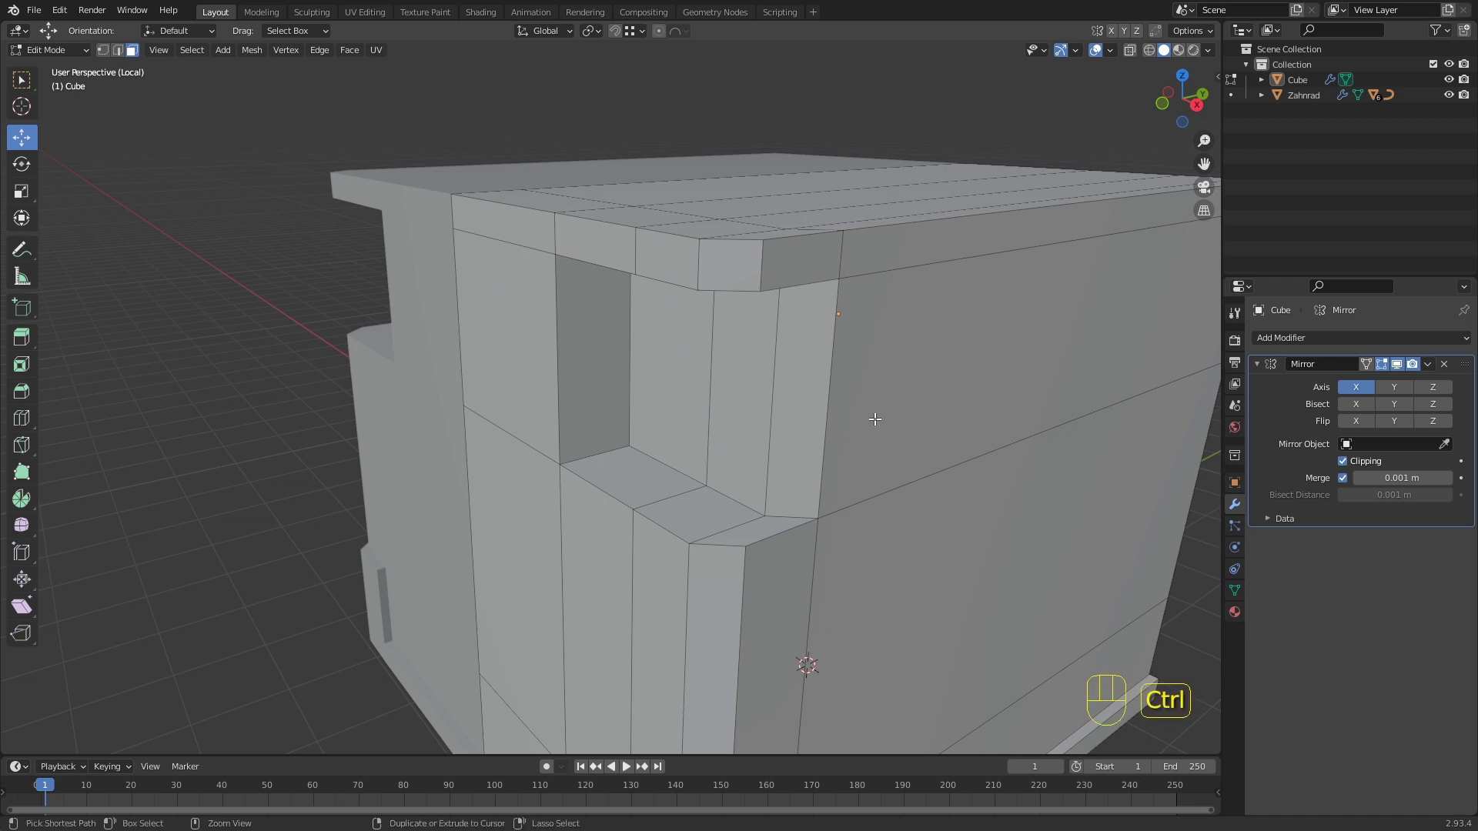
Step: Cut a horizontal edge loop through the recess area to extend the slot downward
key(ctrl+r)
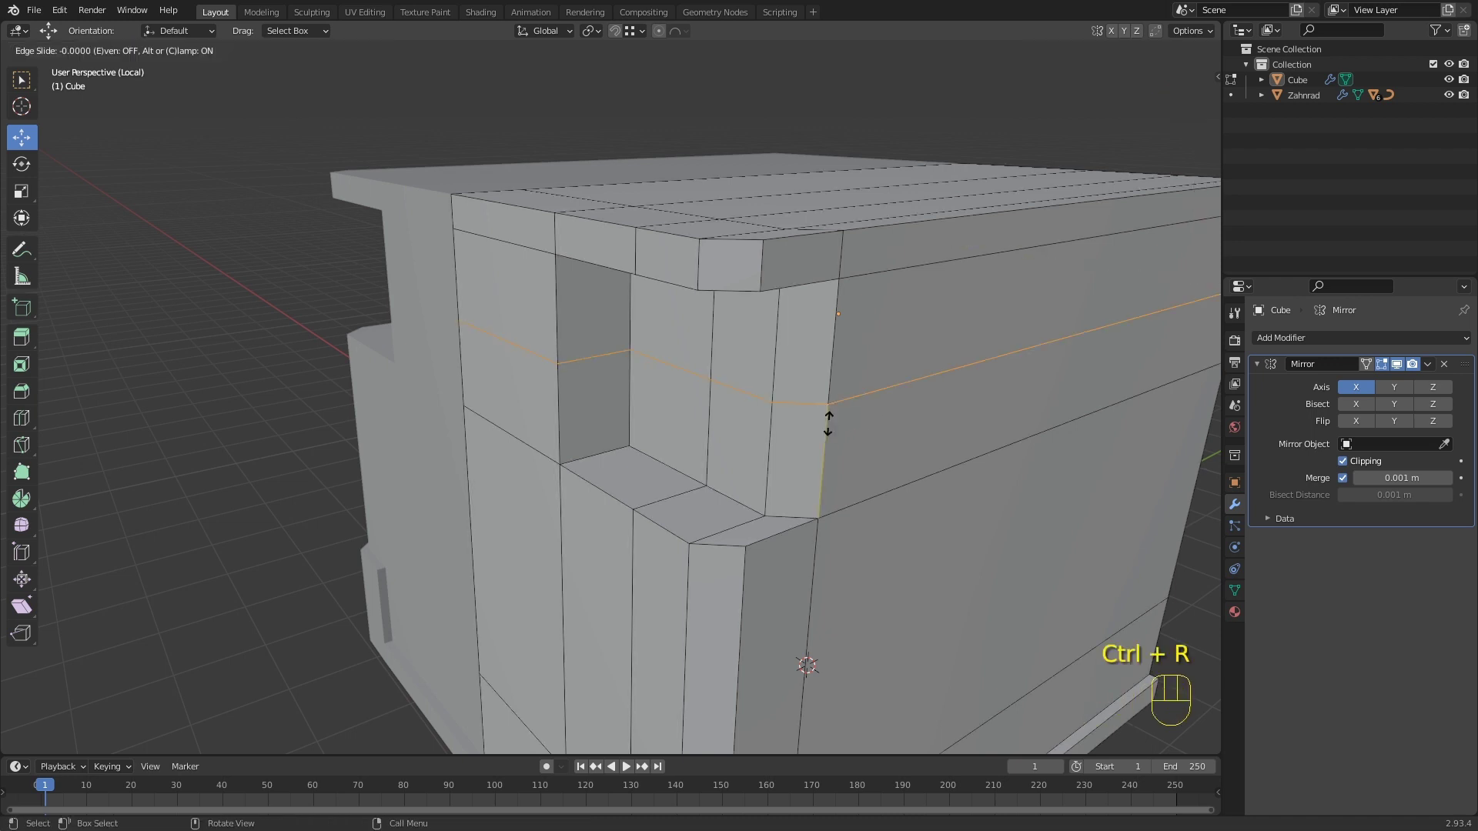
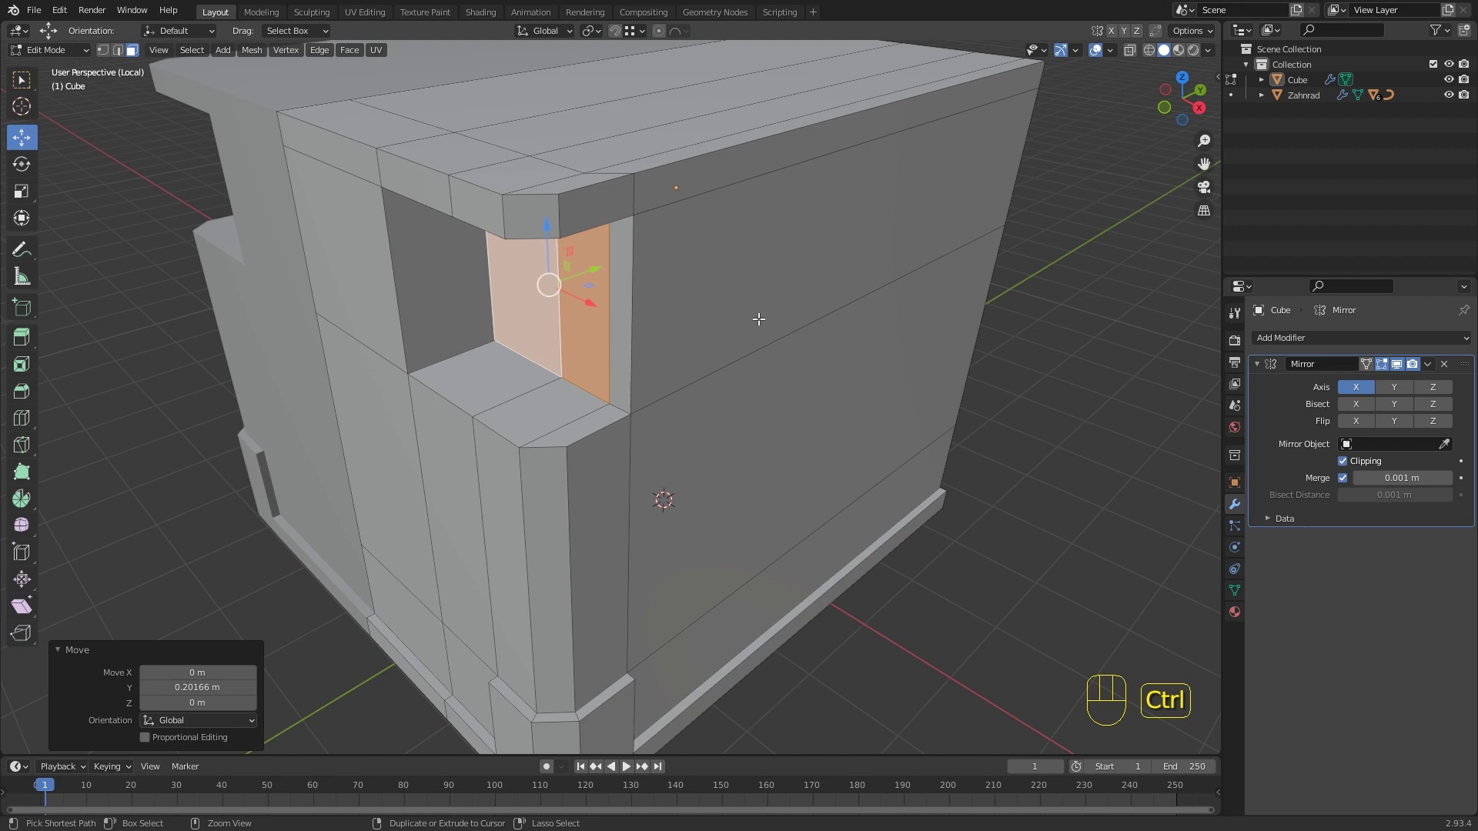
Step: Add a vertical edge loop on the body's side for straightening
key(ctrl+r)
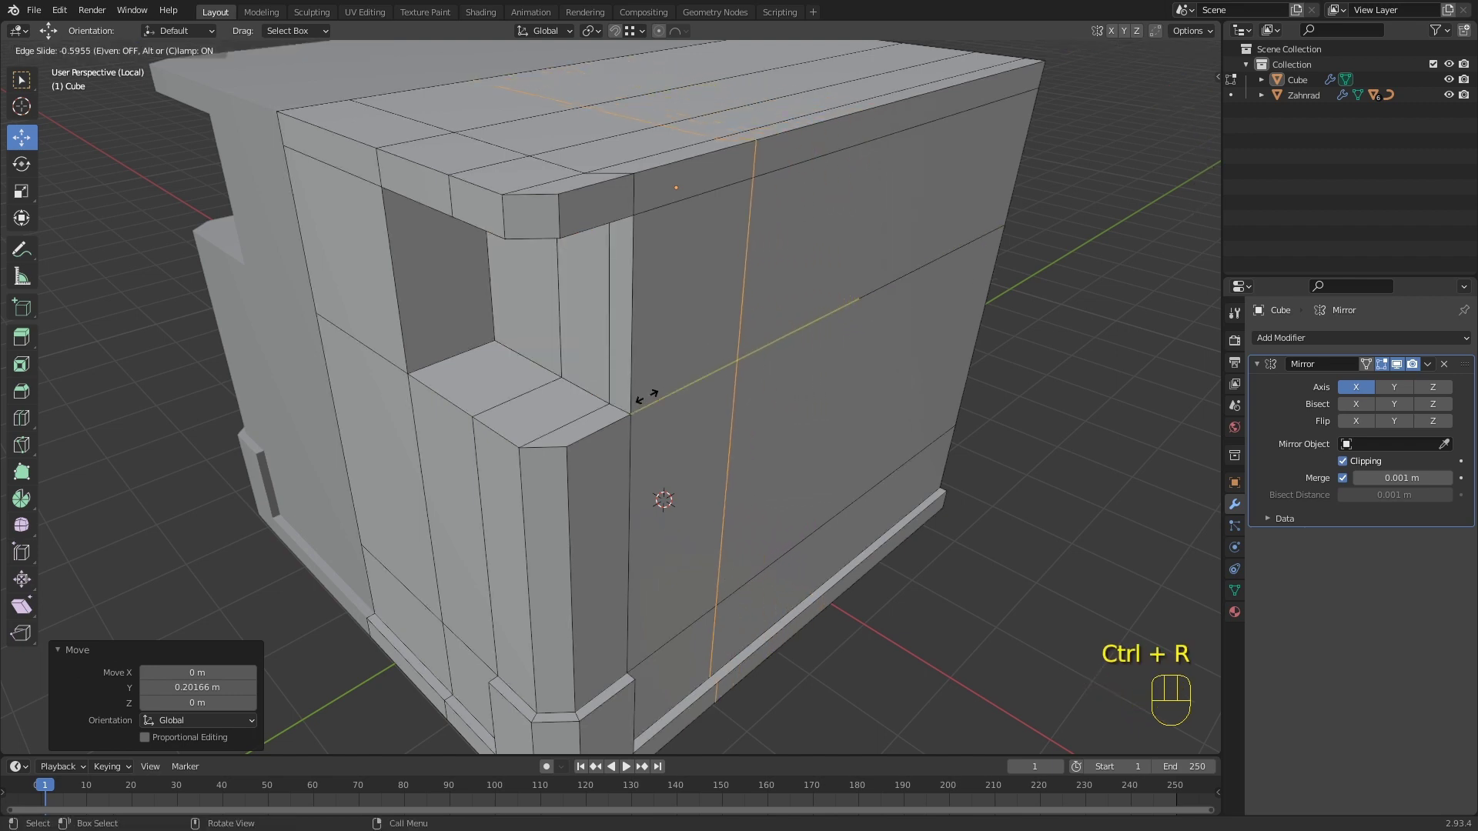
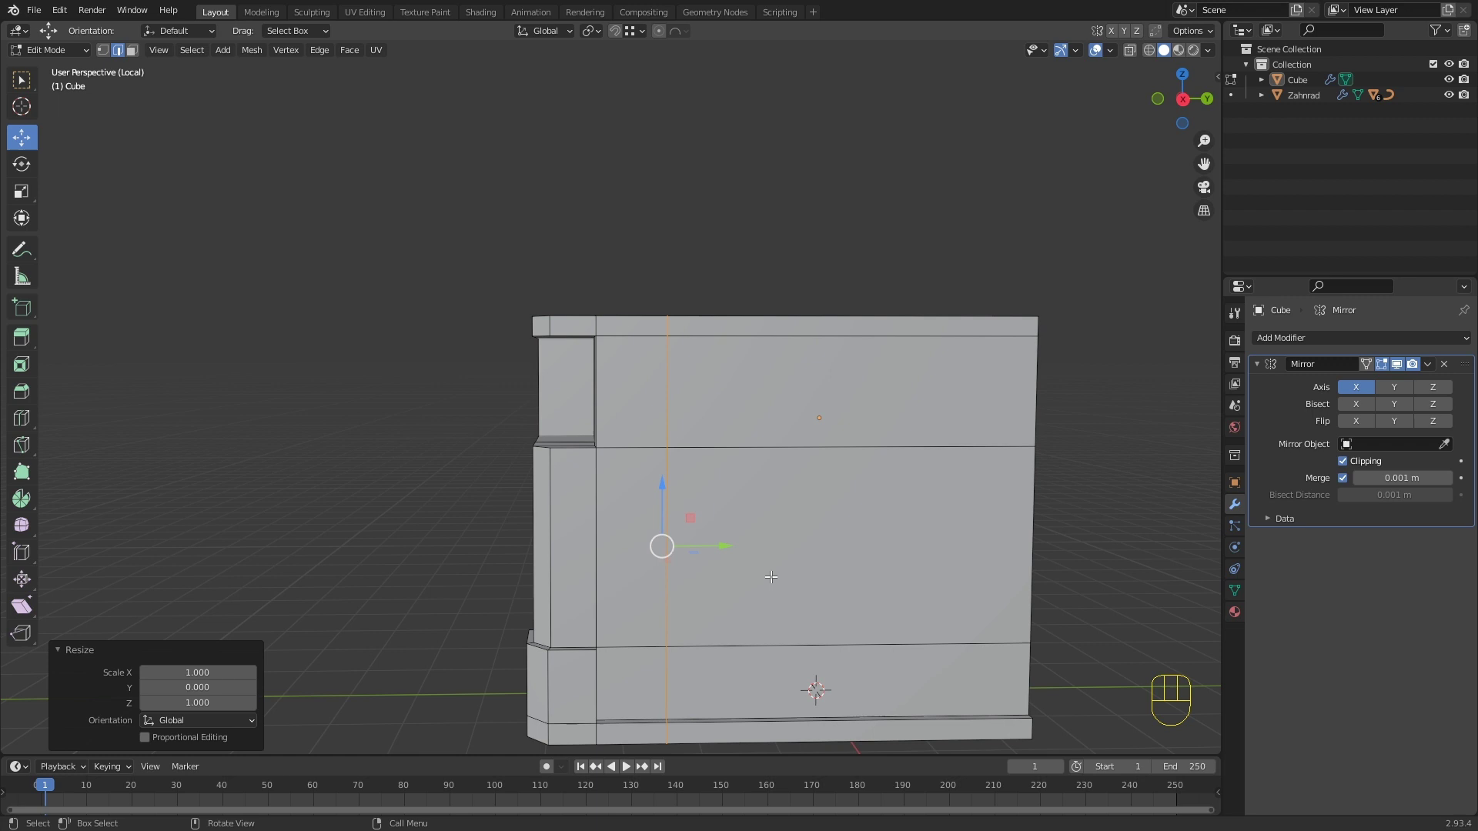
Step: Move the new side edge about 0.05 m down along Z, reshaping the recessed opening
key(g)
key(g)
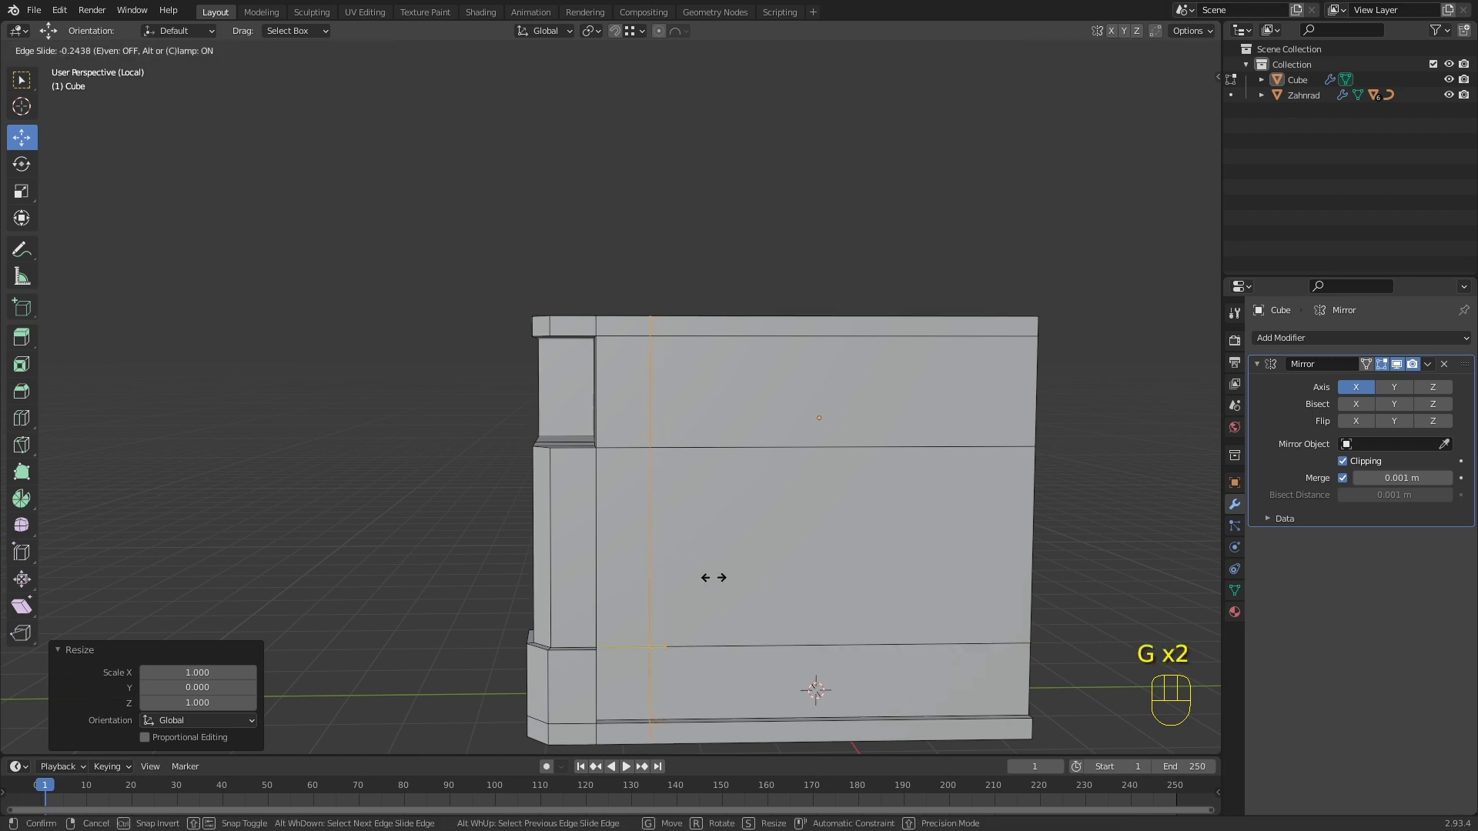
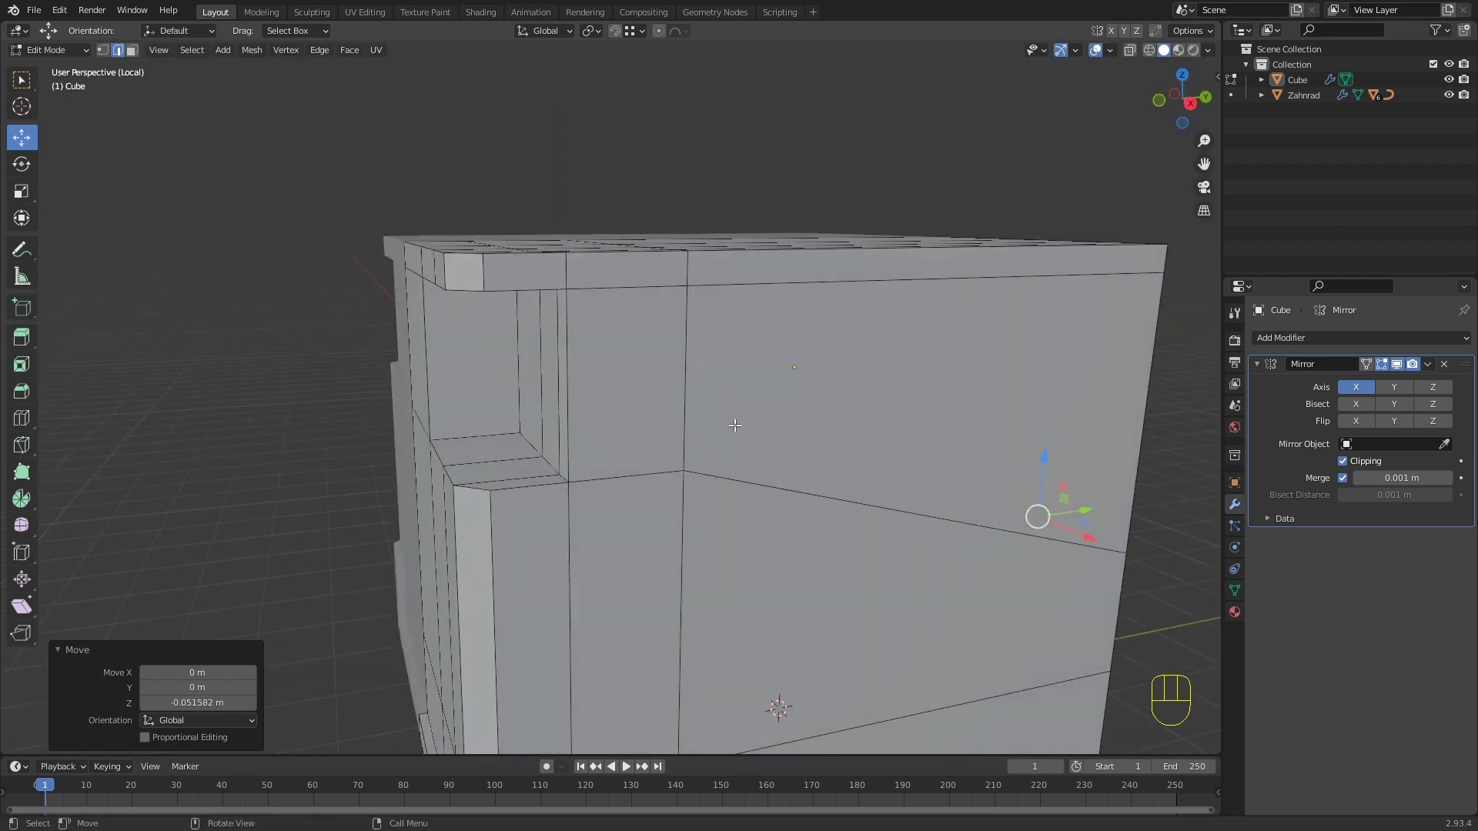
drag(981, 484, 866, 467)
Step: Extrude the two corner side faces inward about 0.18 m along X, deepening the recess
middle_click(770, 466)
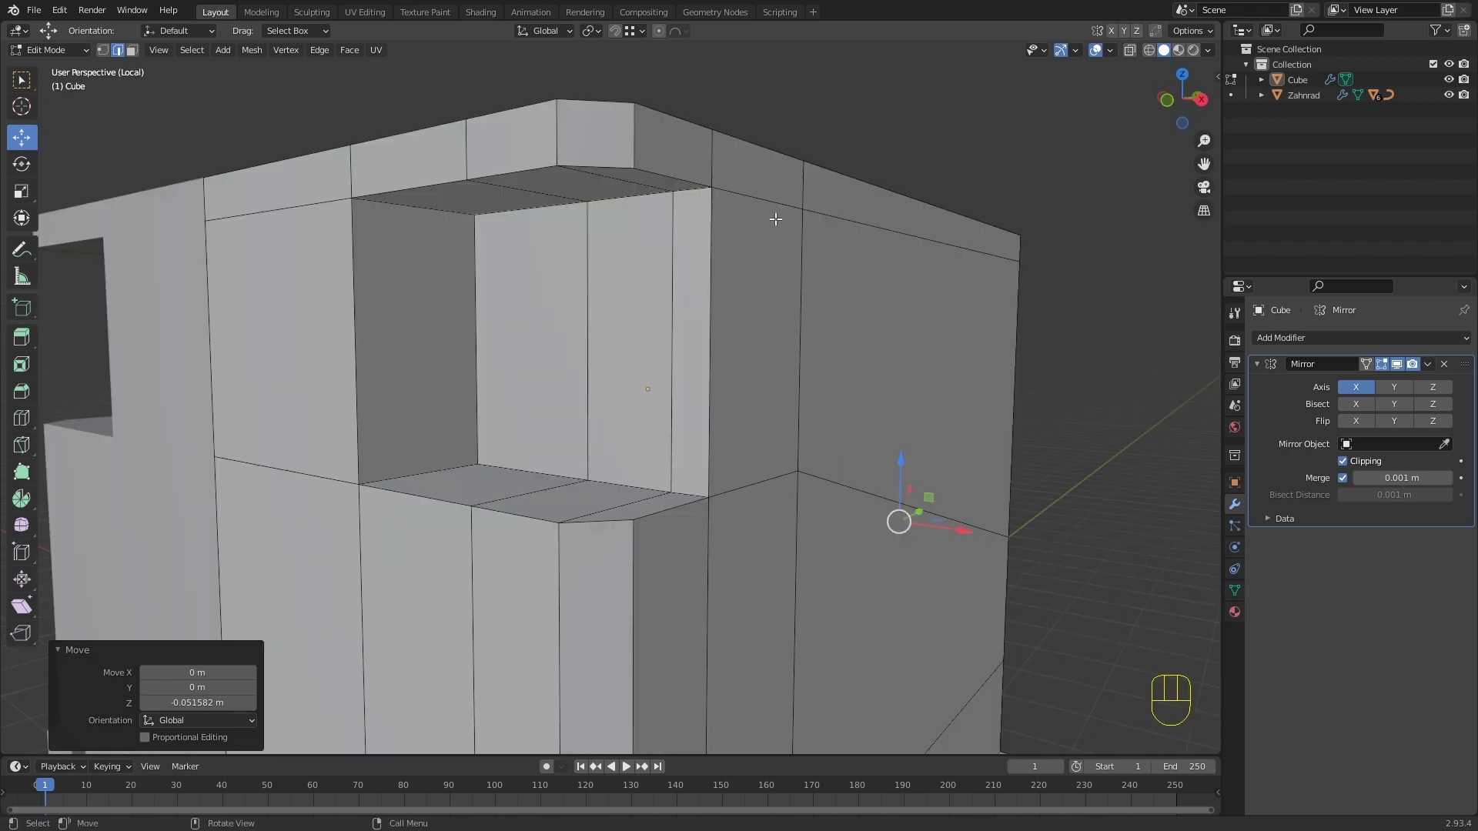
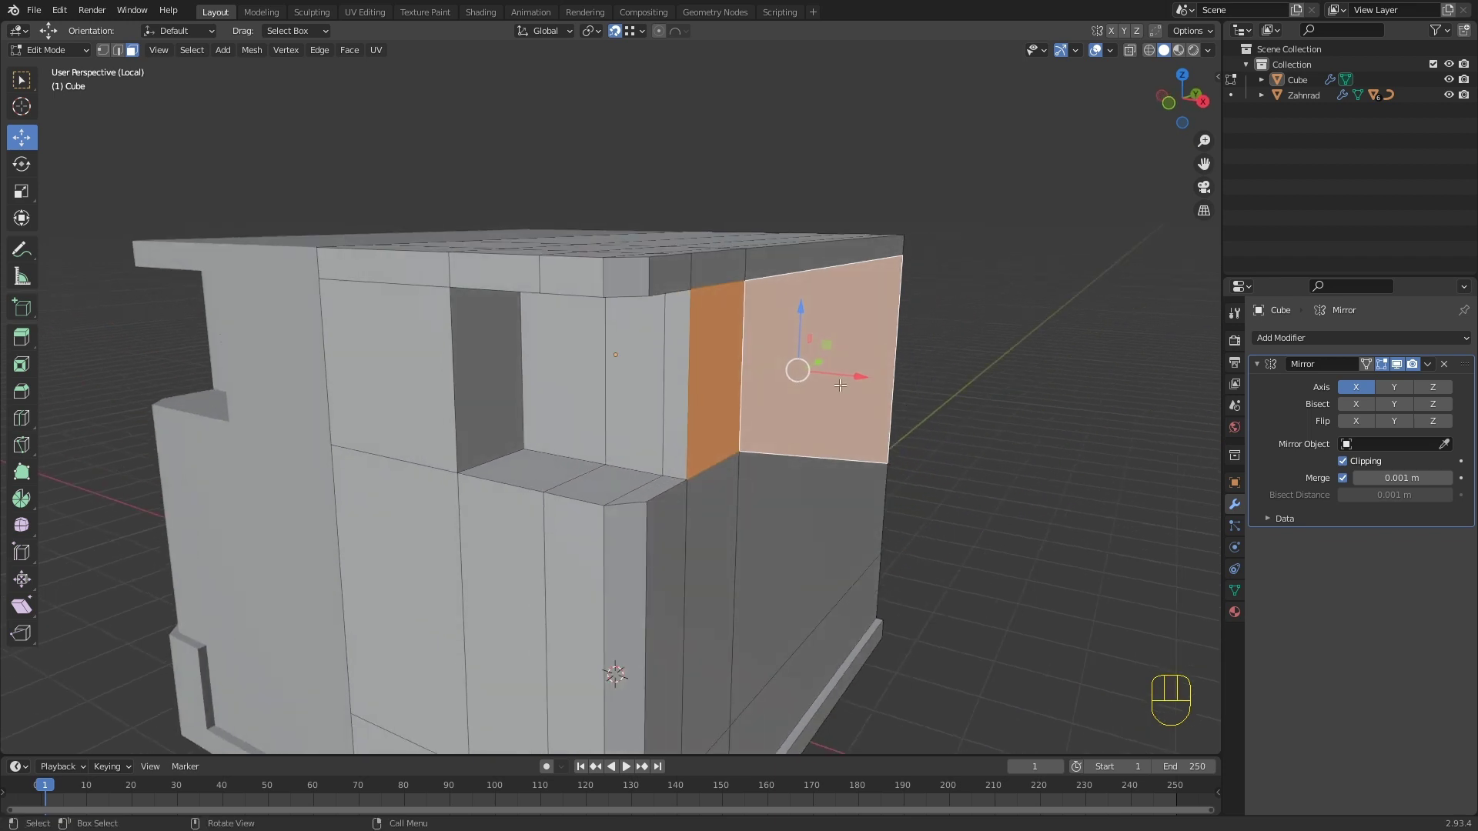
key(alt+e)
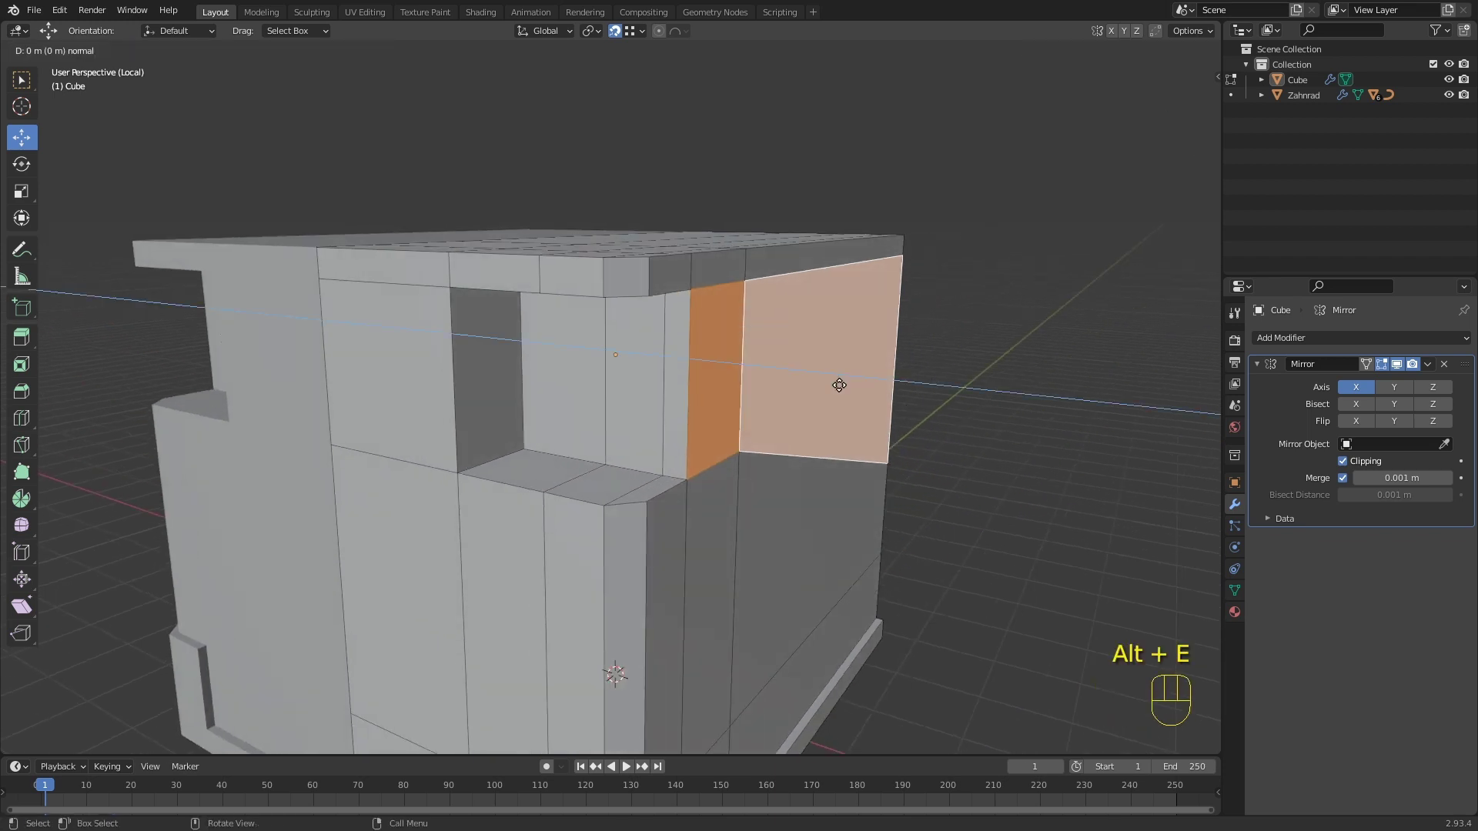
key(x)
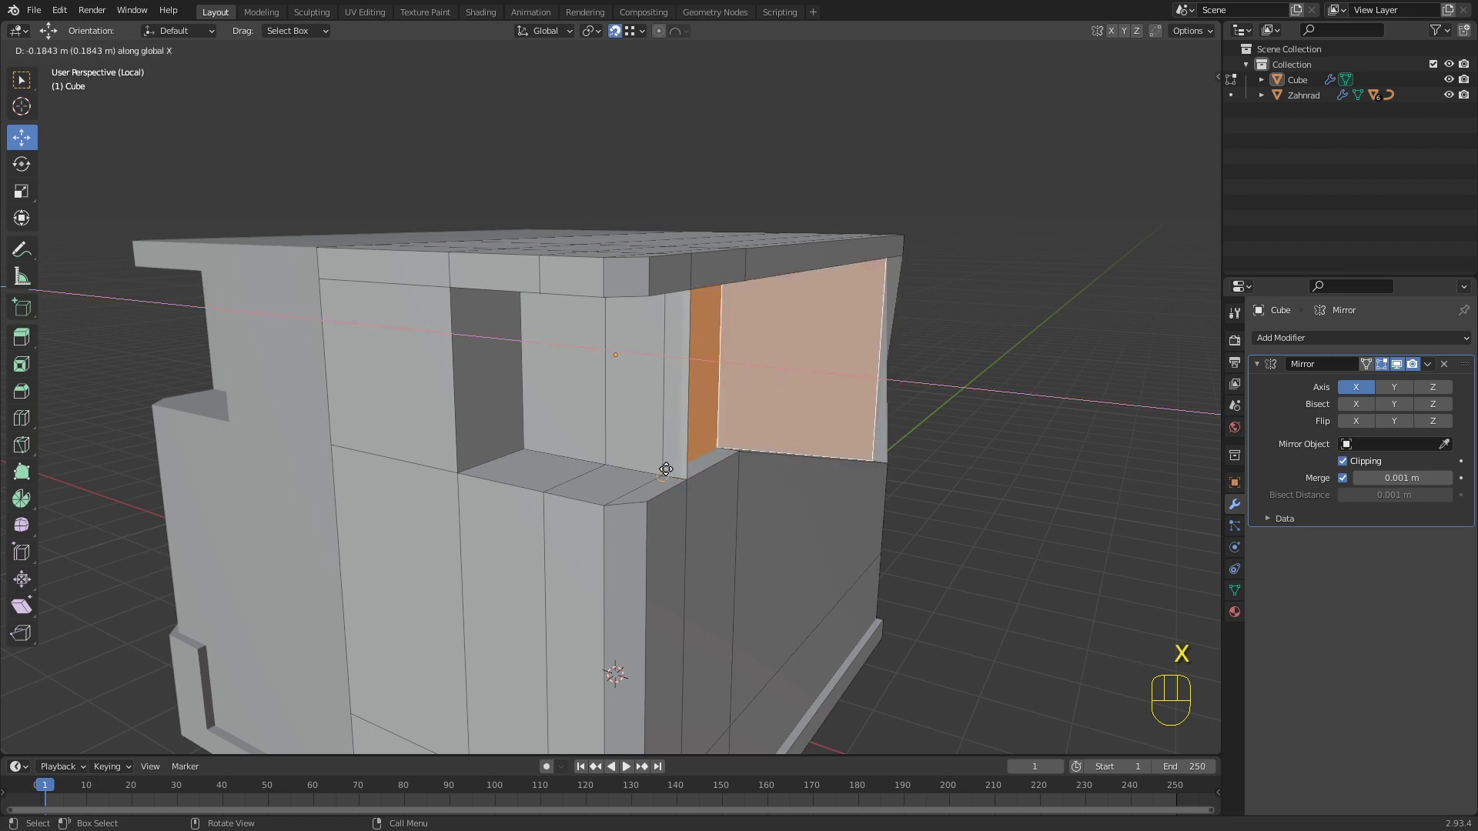
click(667, 464)
drag(830, 448, 796, 447)
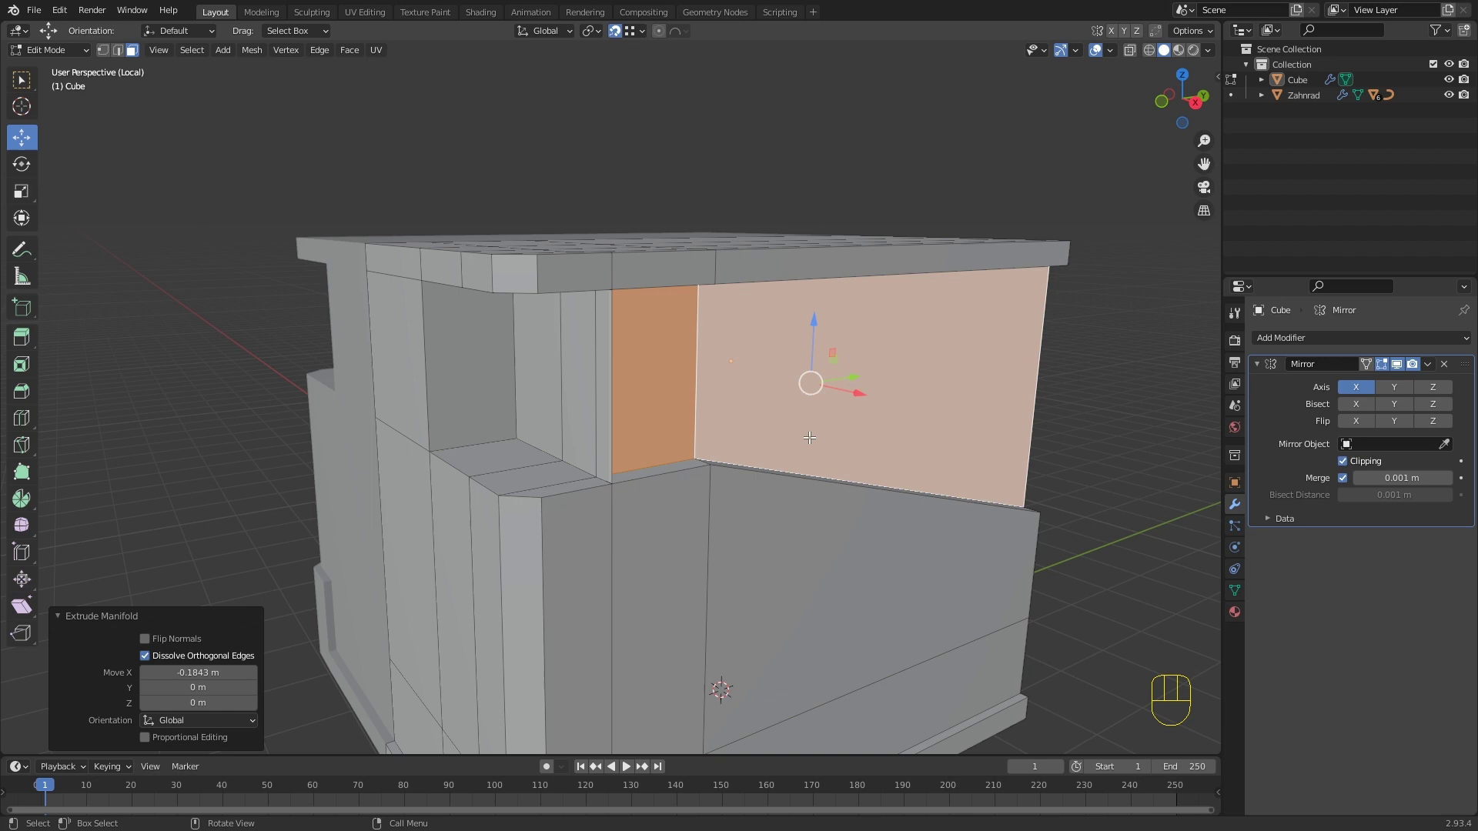
key(Return)
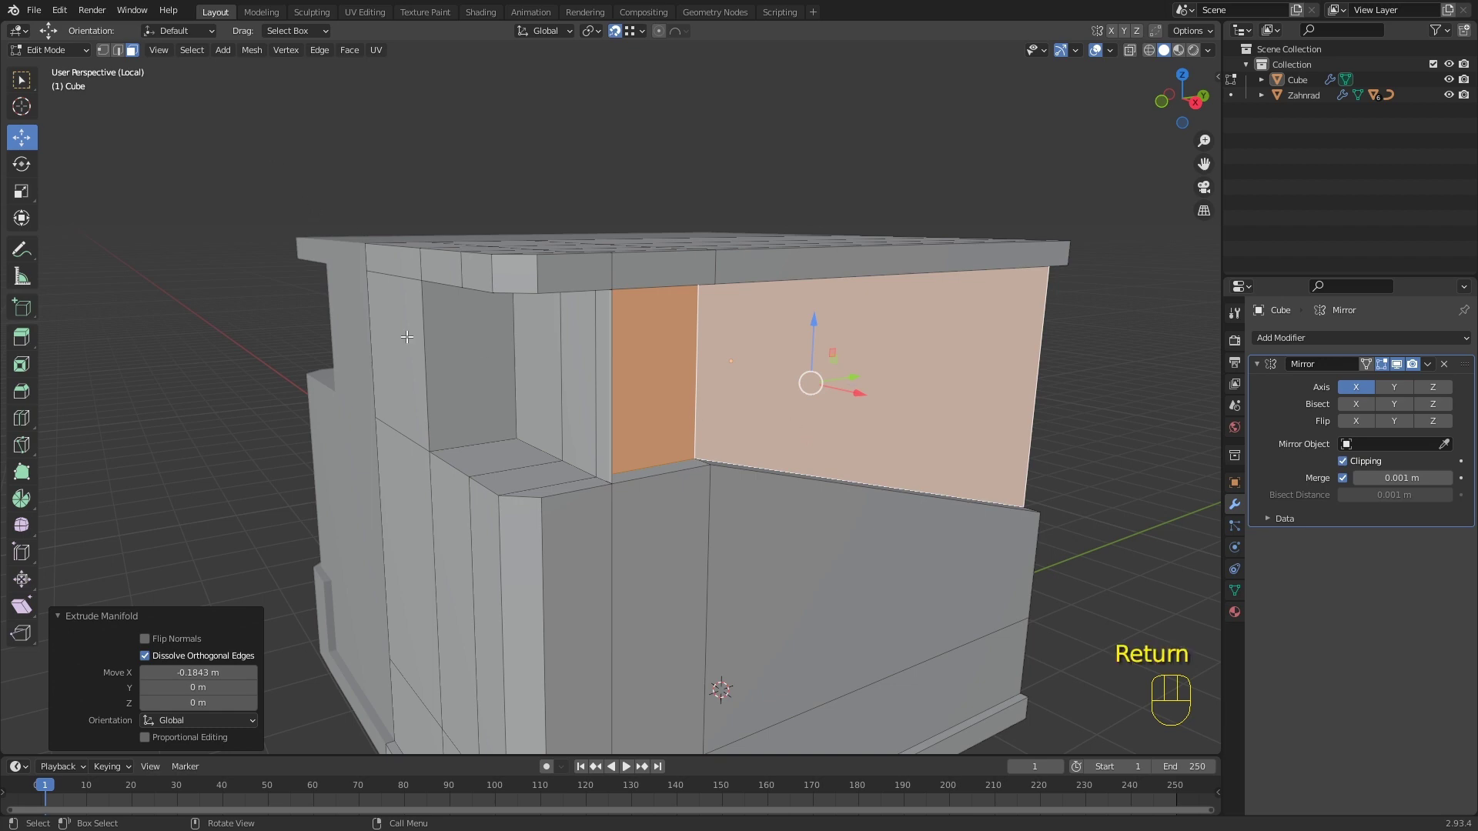
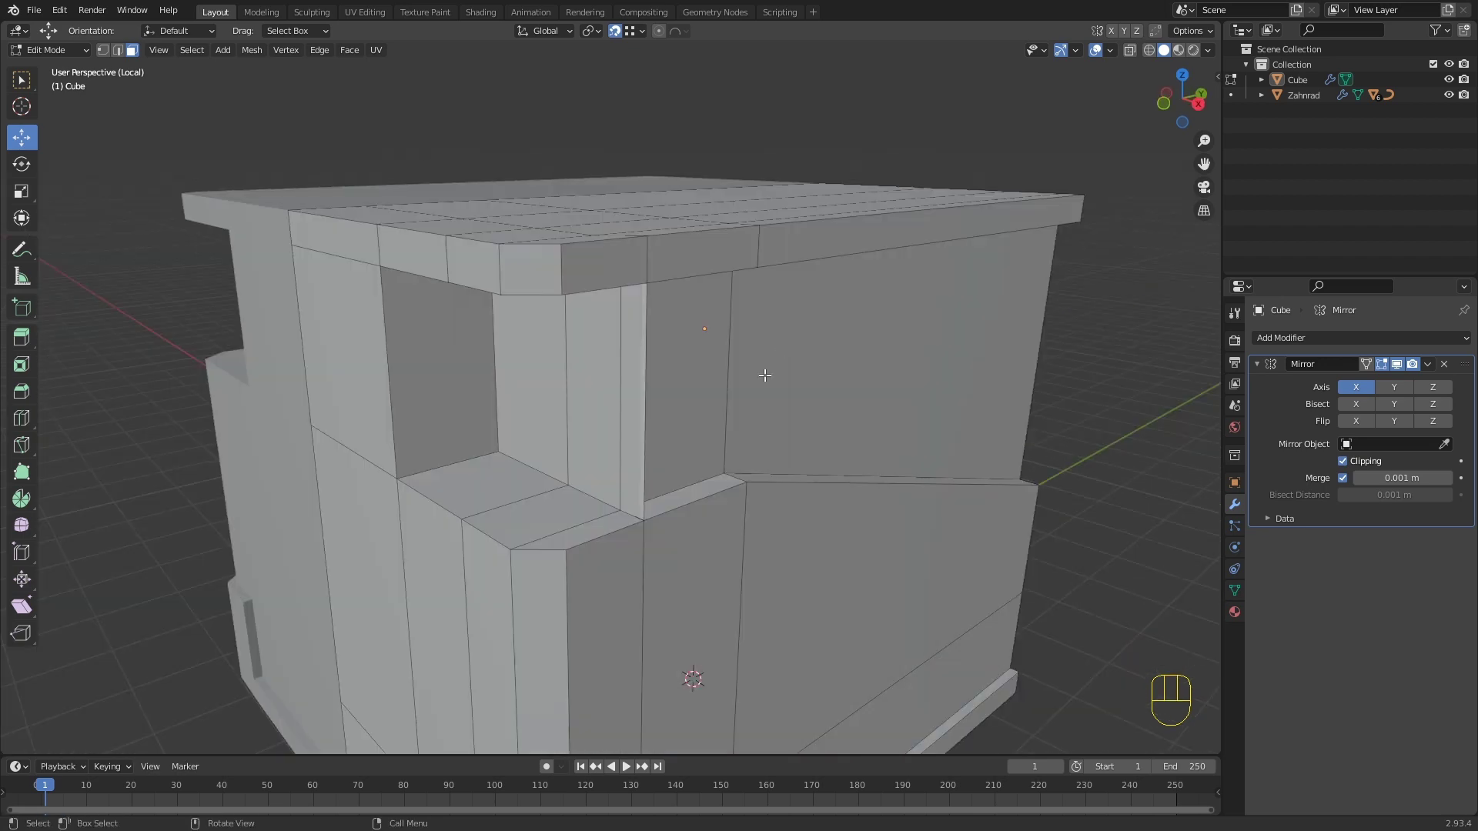
Step: Select the duplicate inner-corner vertices of the recess and bring up the Merge options
click(638, 417)
key(x)
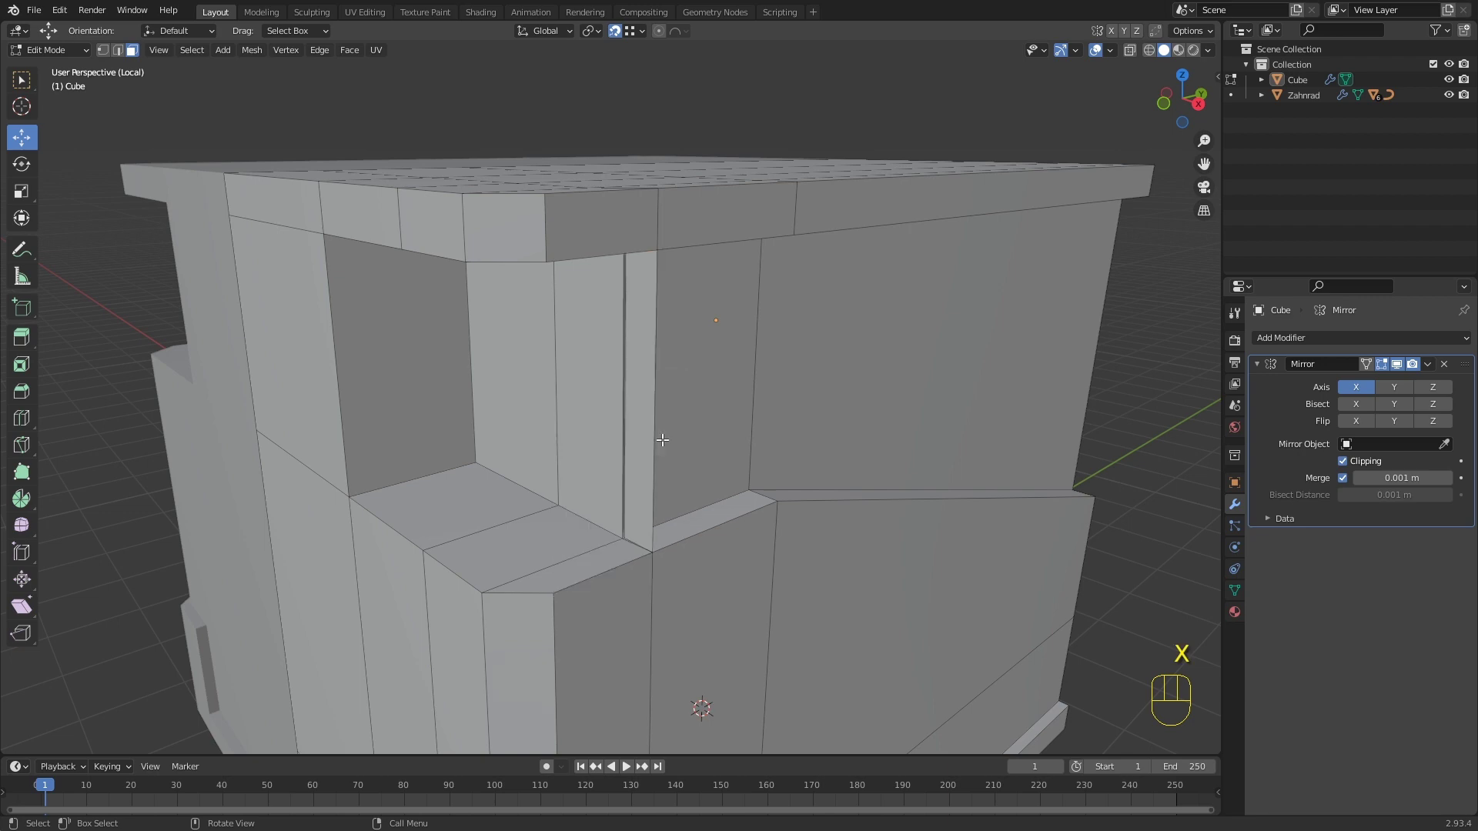
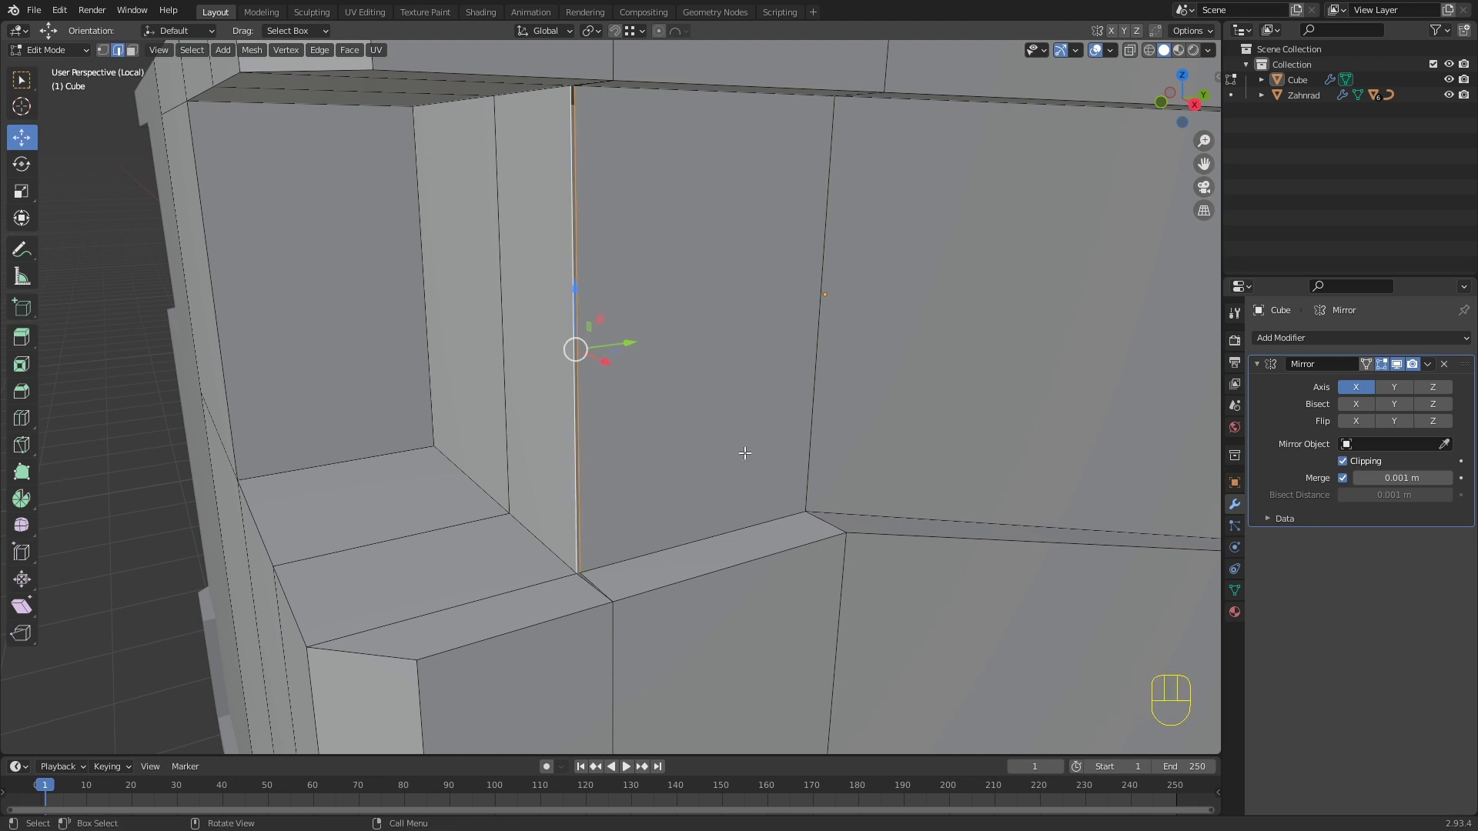
key(m)
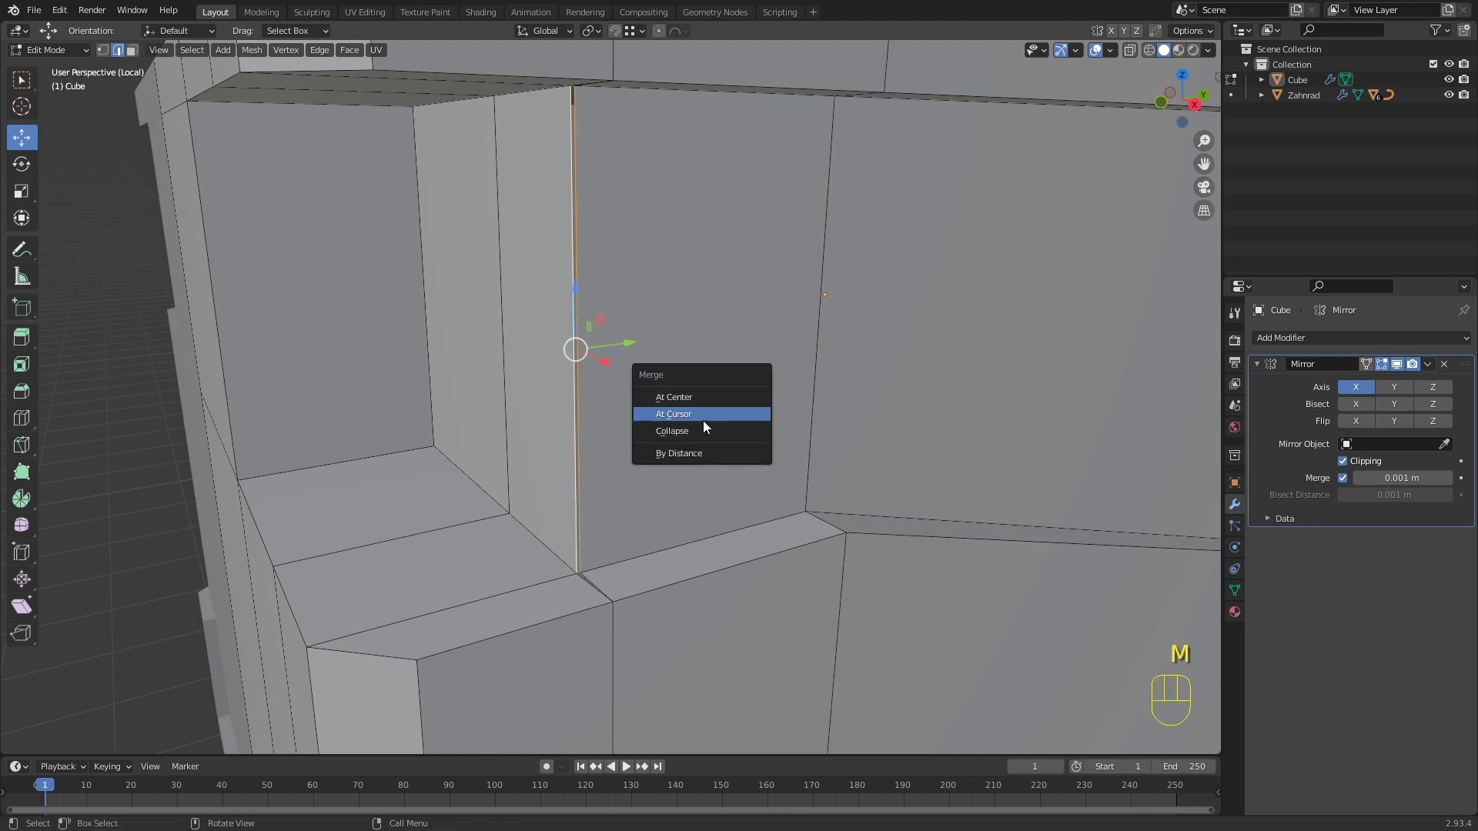
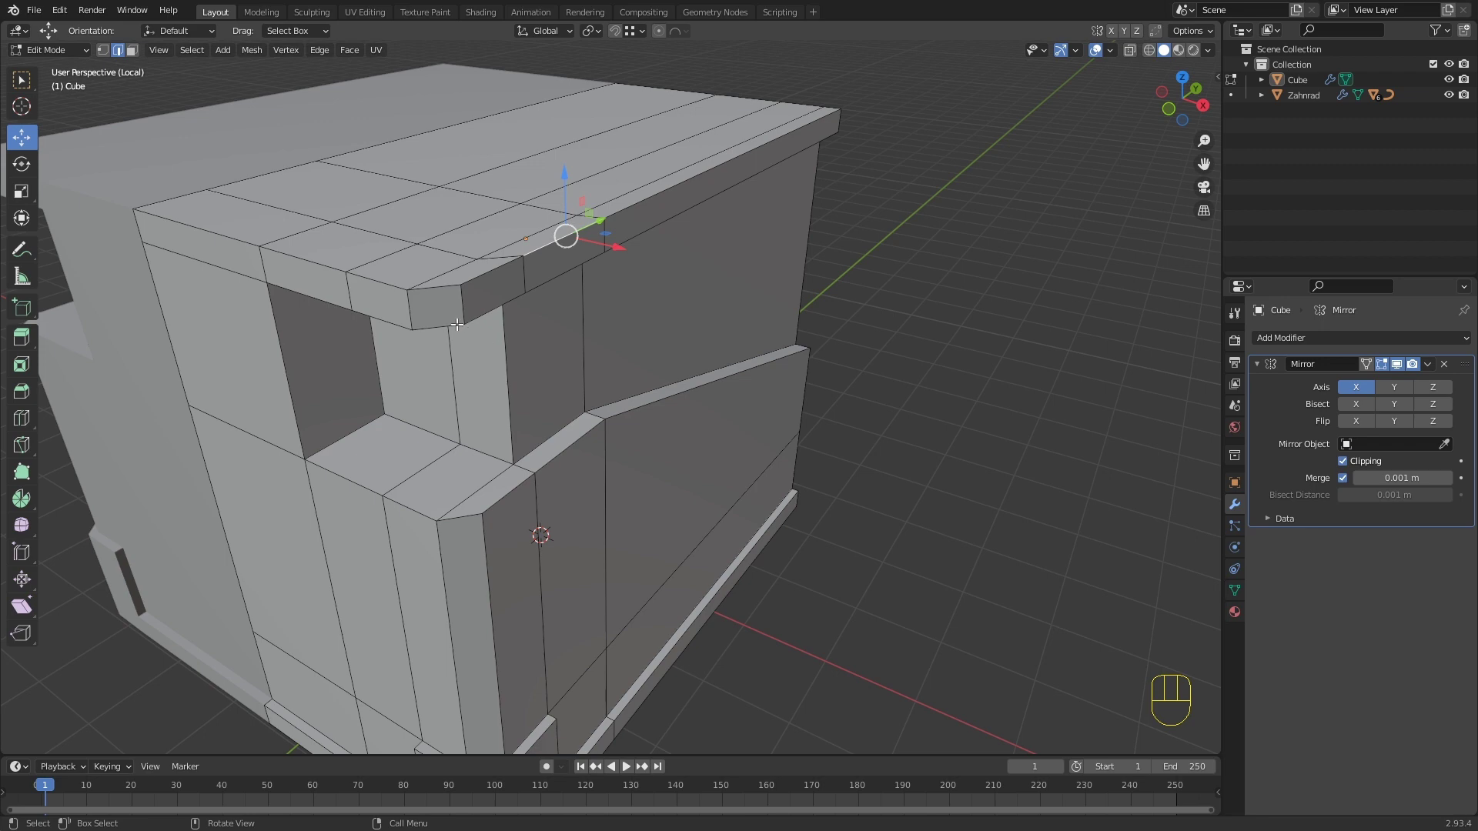
Step: Orbit around the body's top front corner and switch to face selection
drag(465, 300, 488, 287)
drag(447, 316, 483, 298)
drag(394, 314, 507, 315)
drag(449, 312, 427, 325)
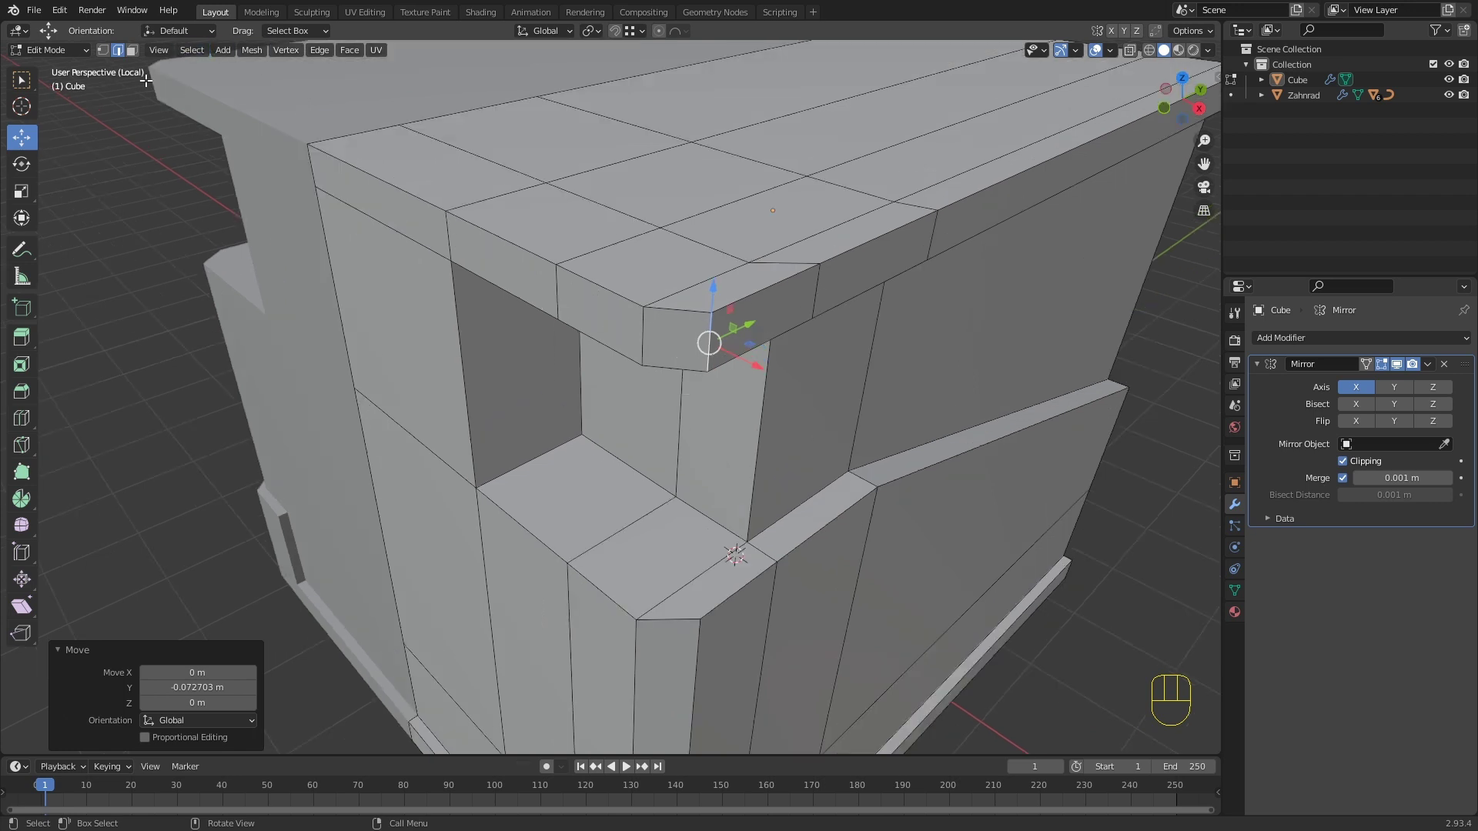
key(3)
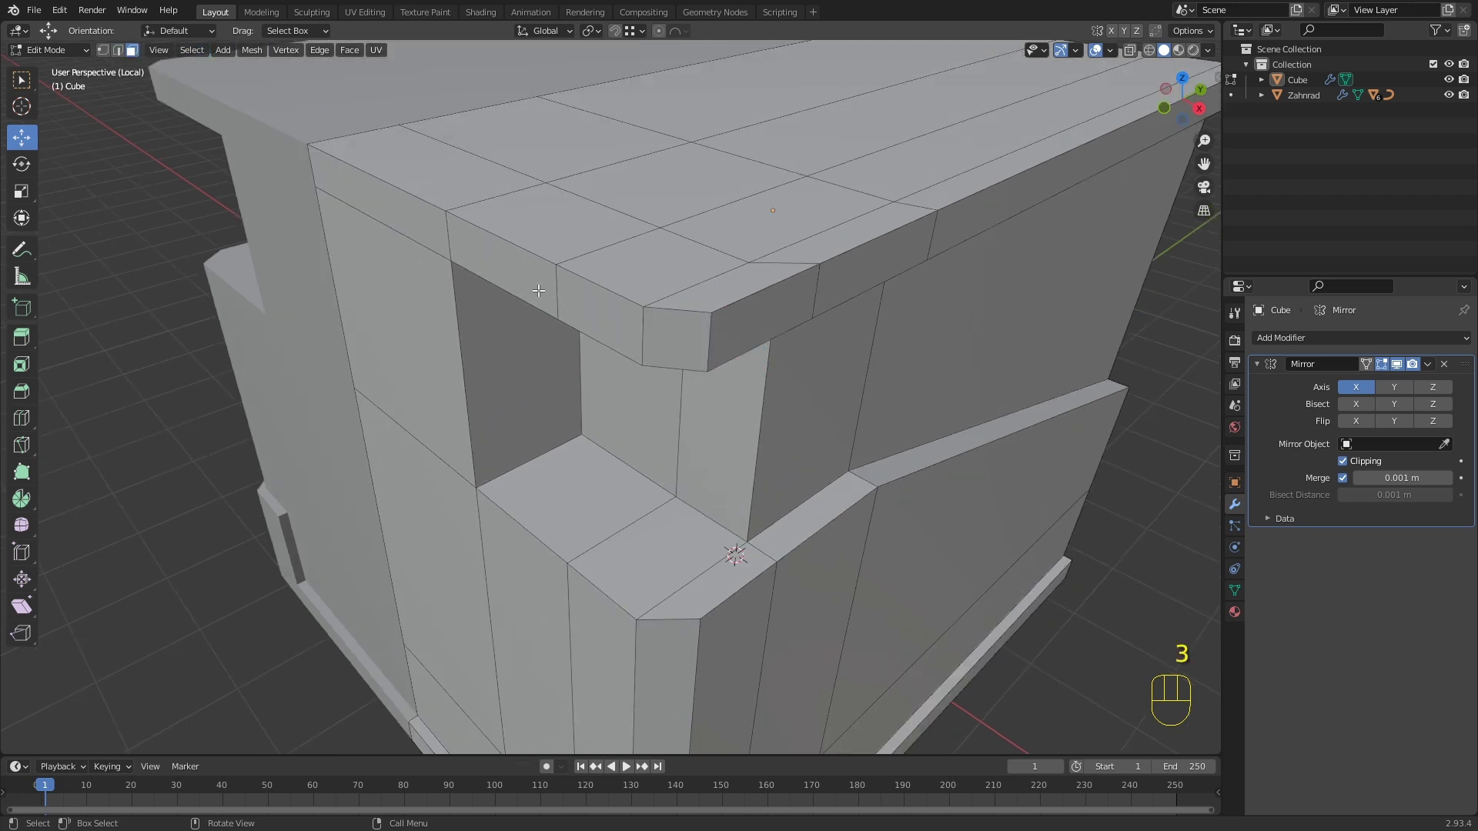
Step: Extrude the roof's side and corner rim faces outward, constrained along Y
click(522, 279)
click(591, 305)
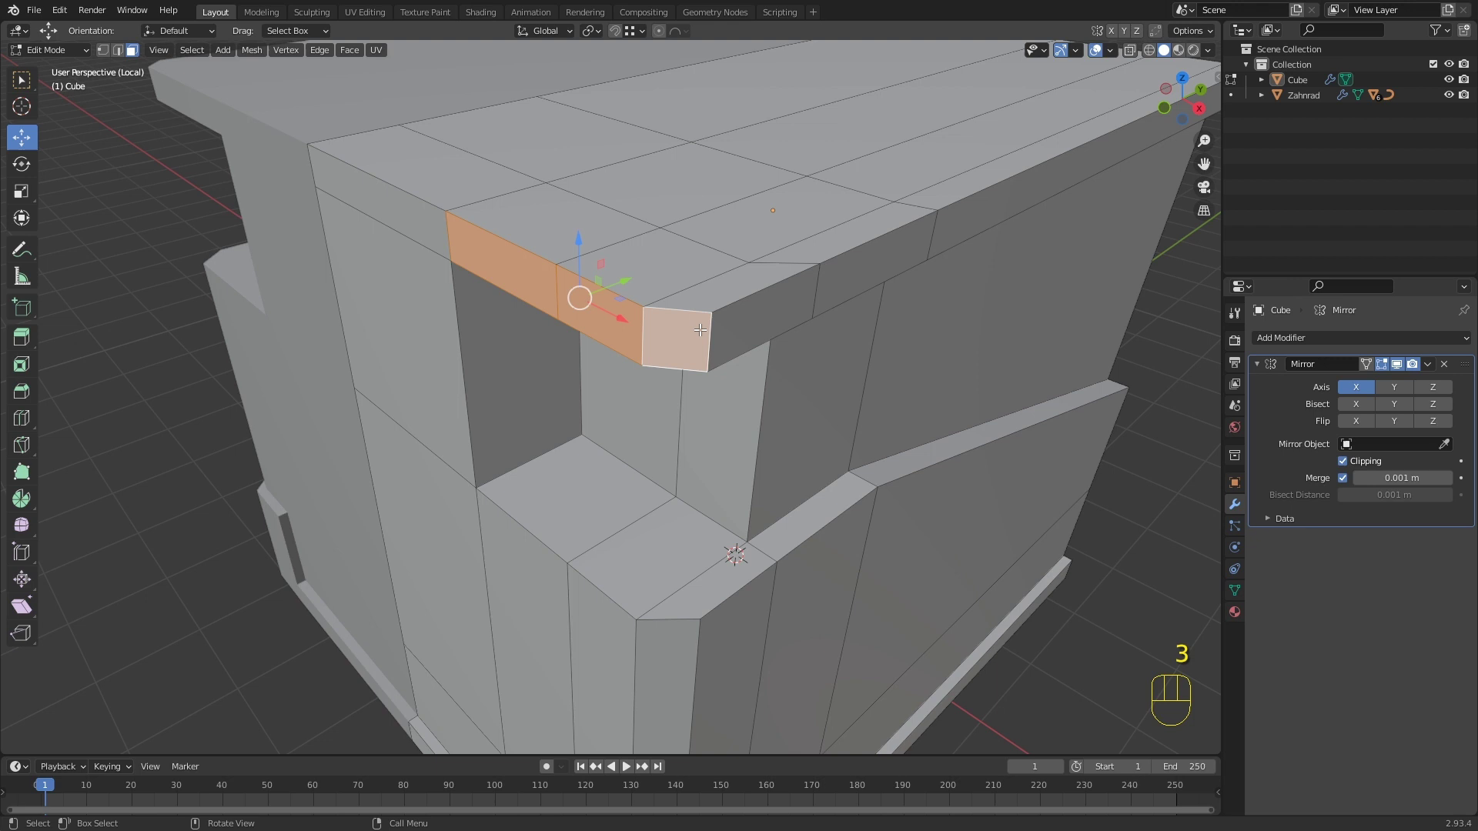
key(e)
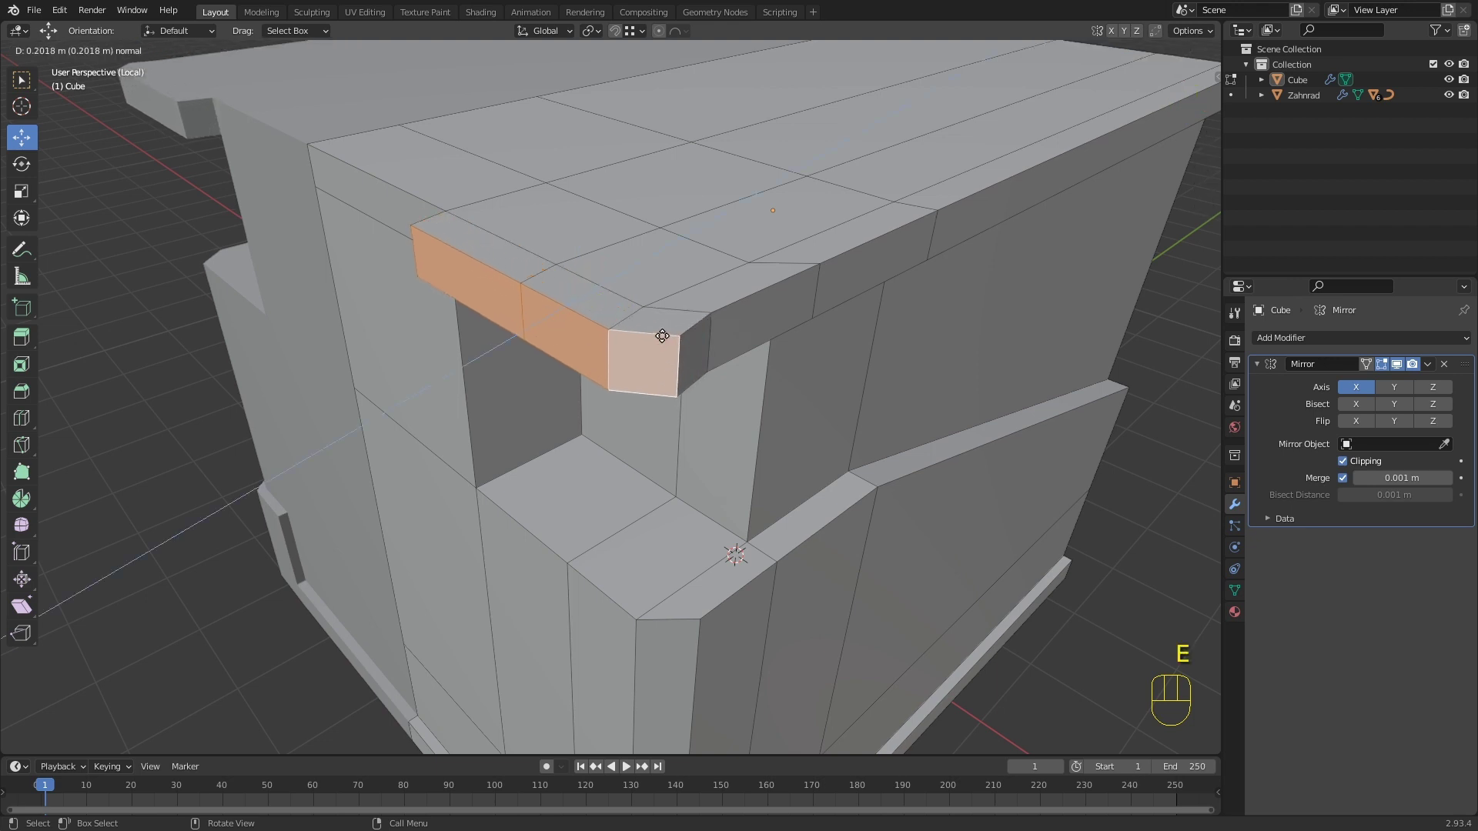
key(y)
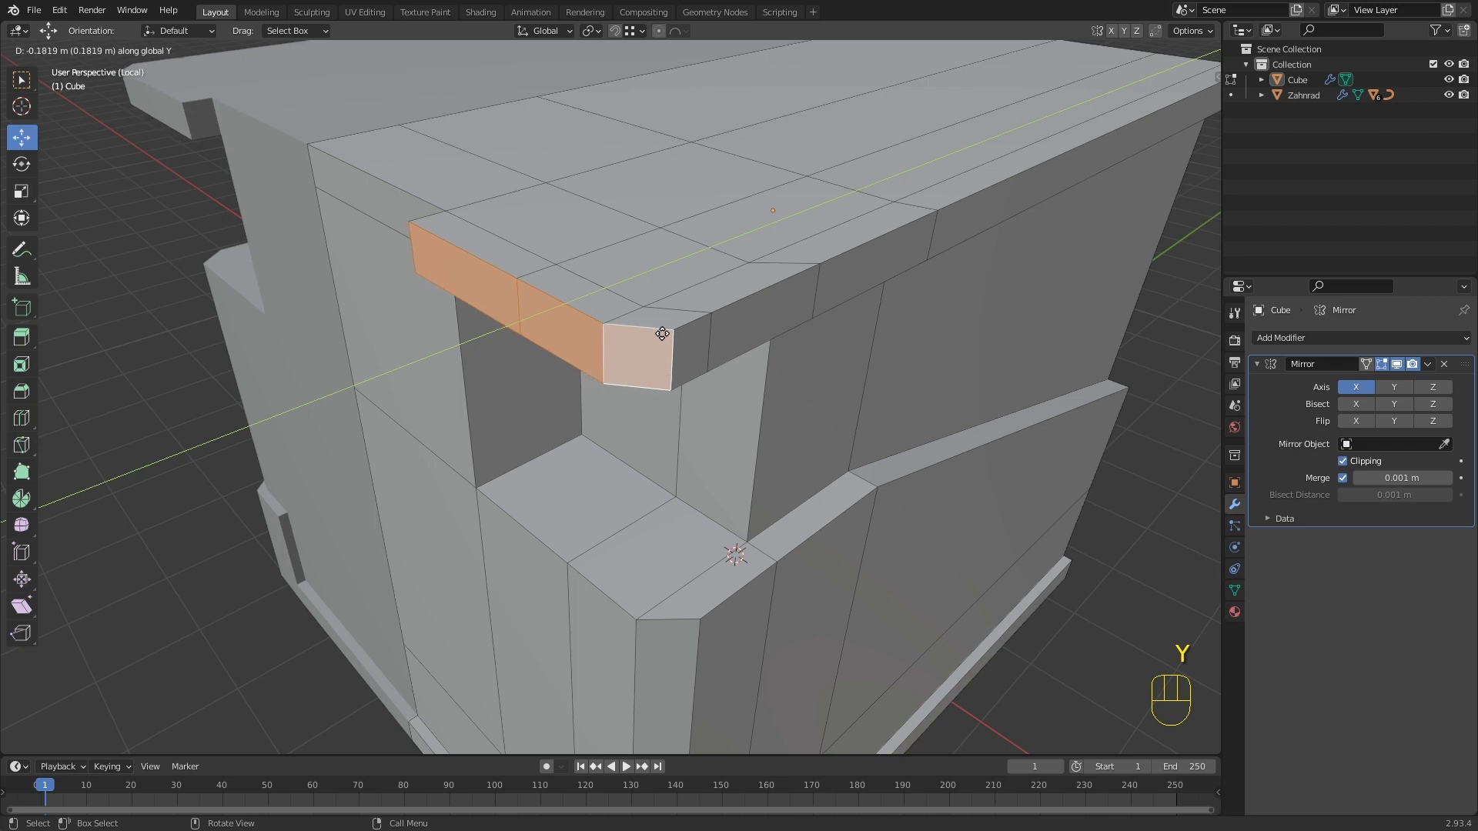
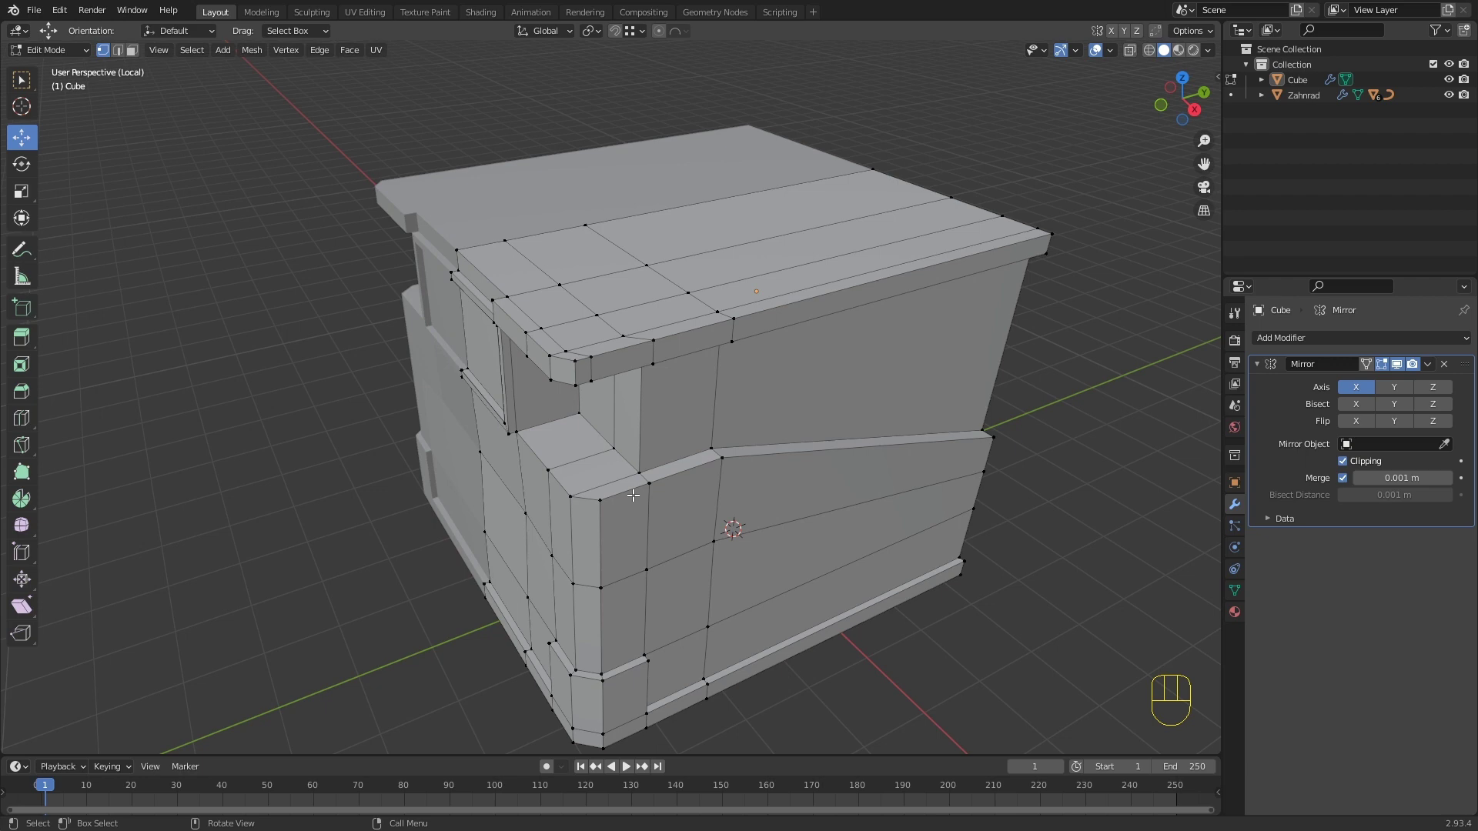
Step: Move the recess's inner wall face about 0.19 m along Y, check it from above, and return to Object Mode
middle_click(656, 448)
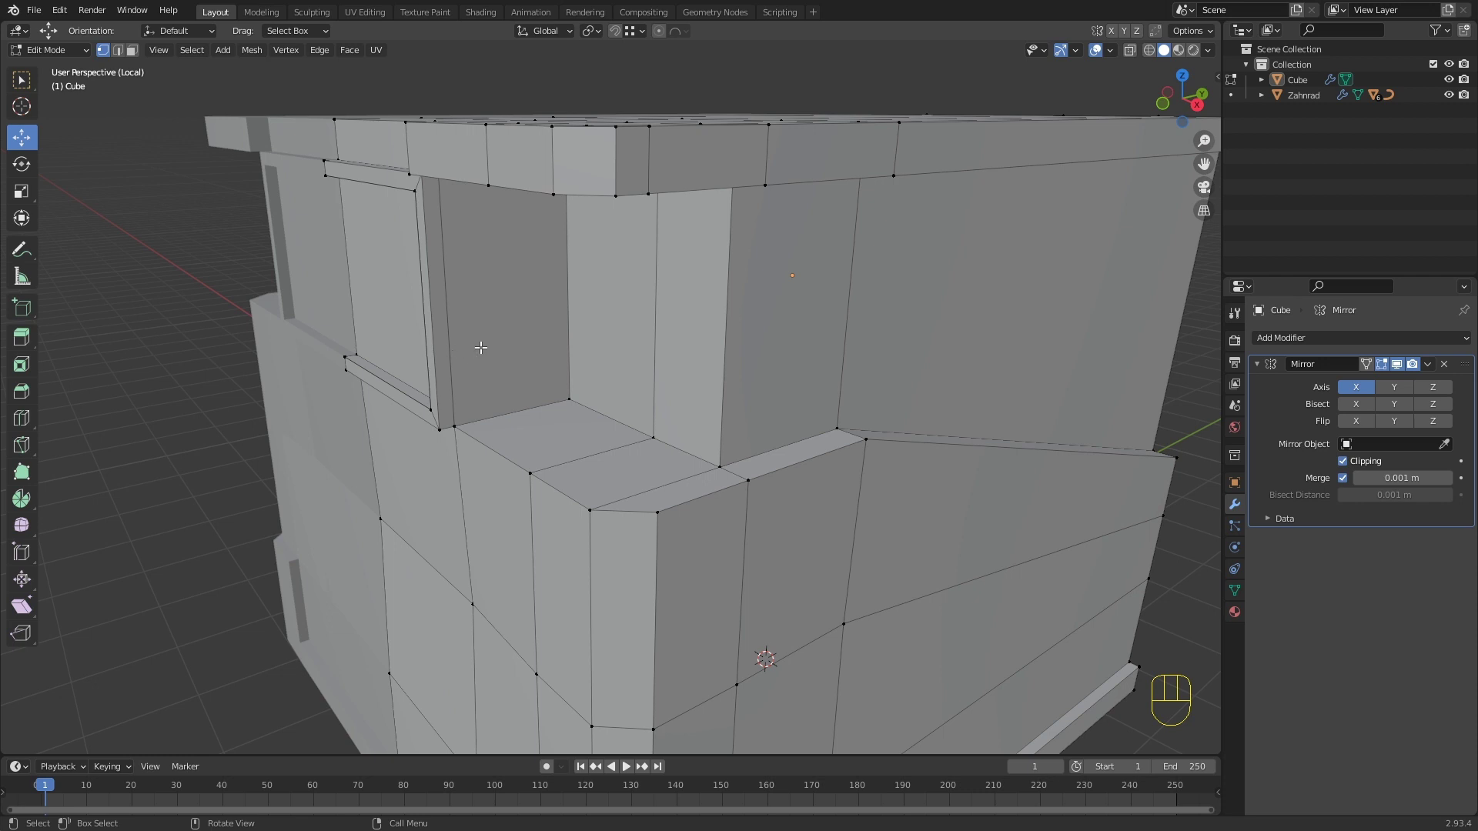
key(3)
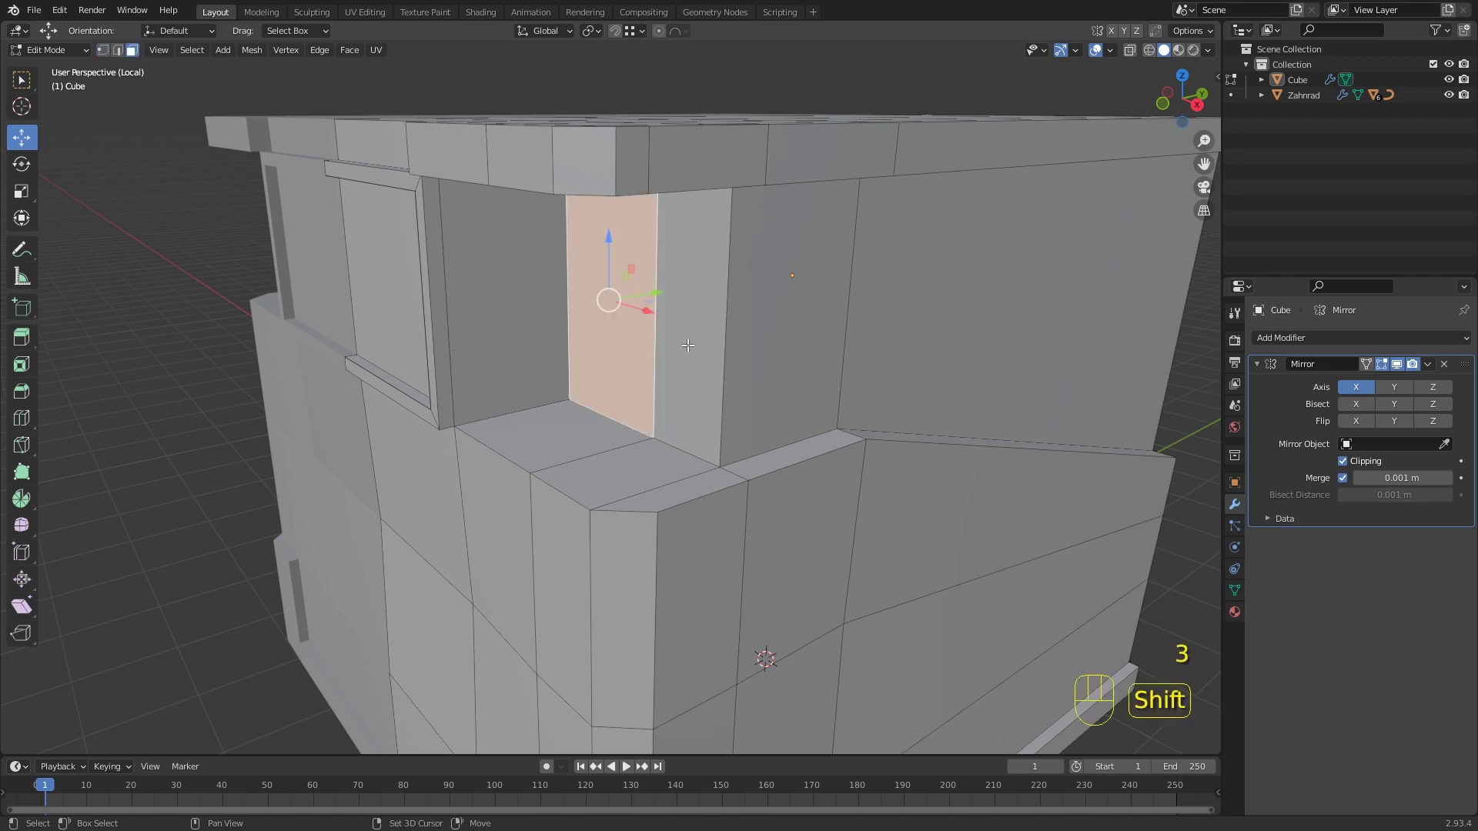
click(710, 347)
middle_click(664, 302)
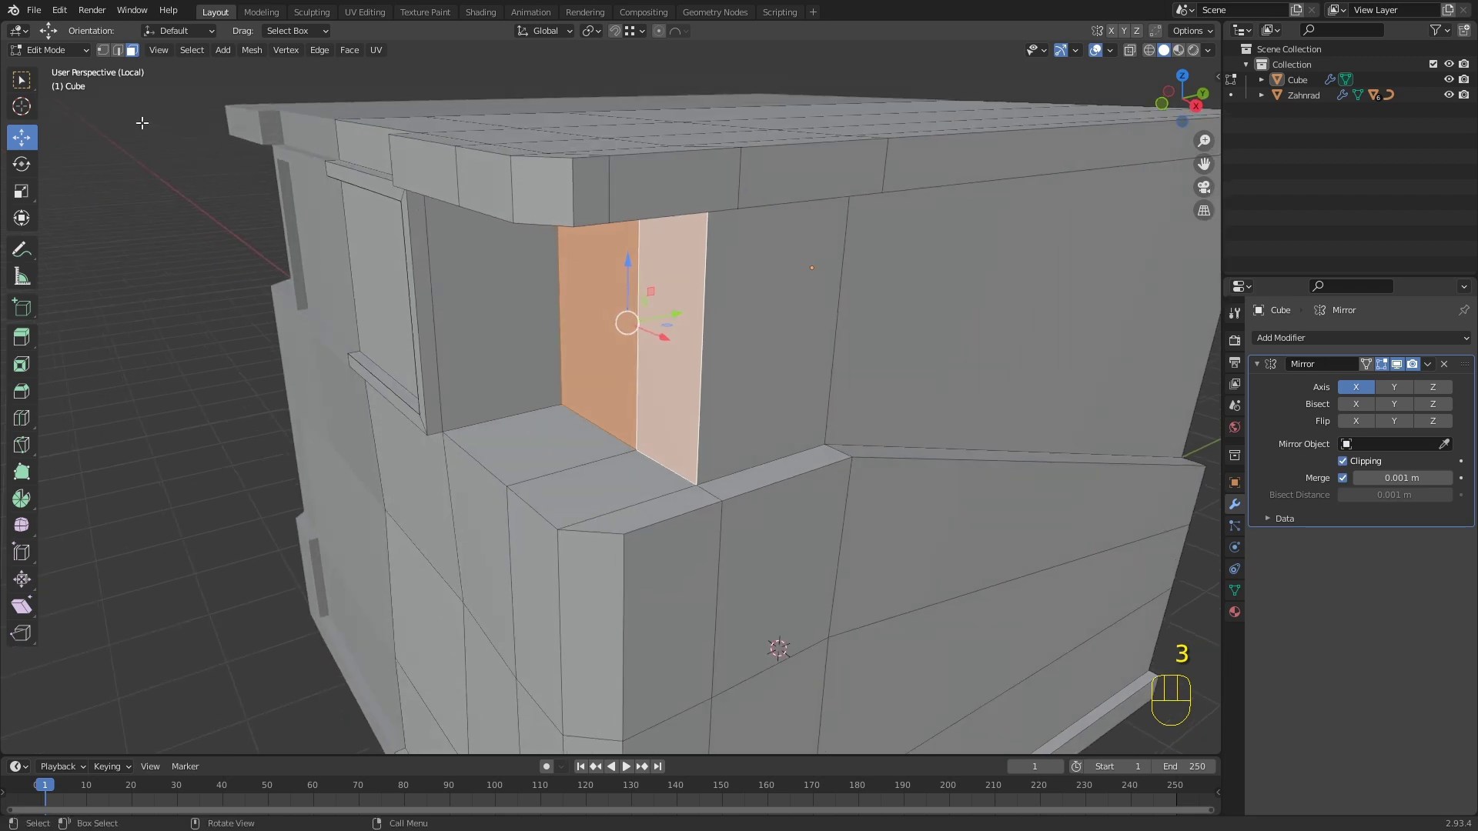
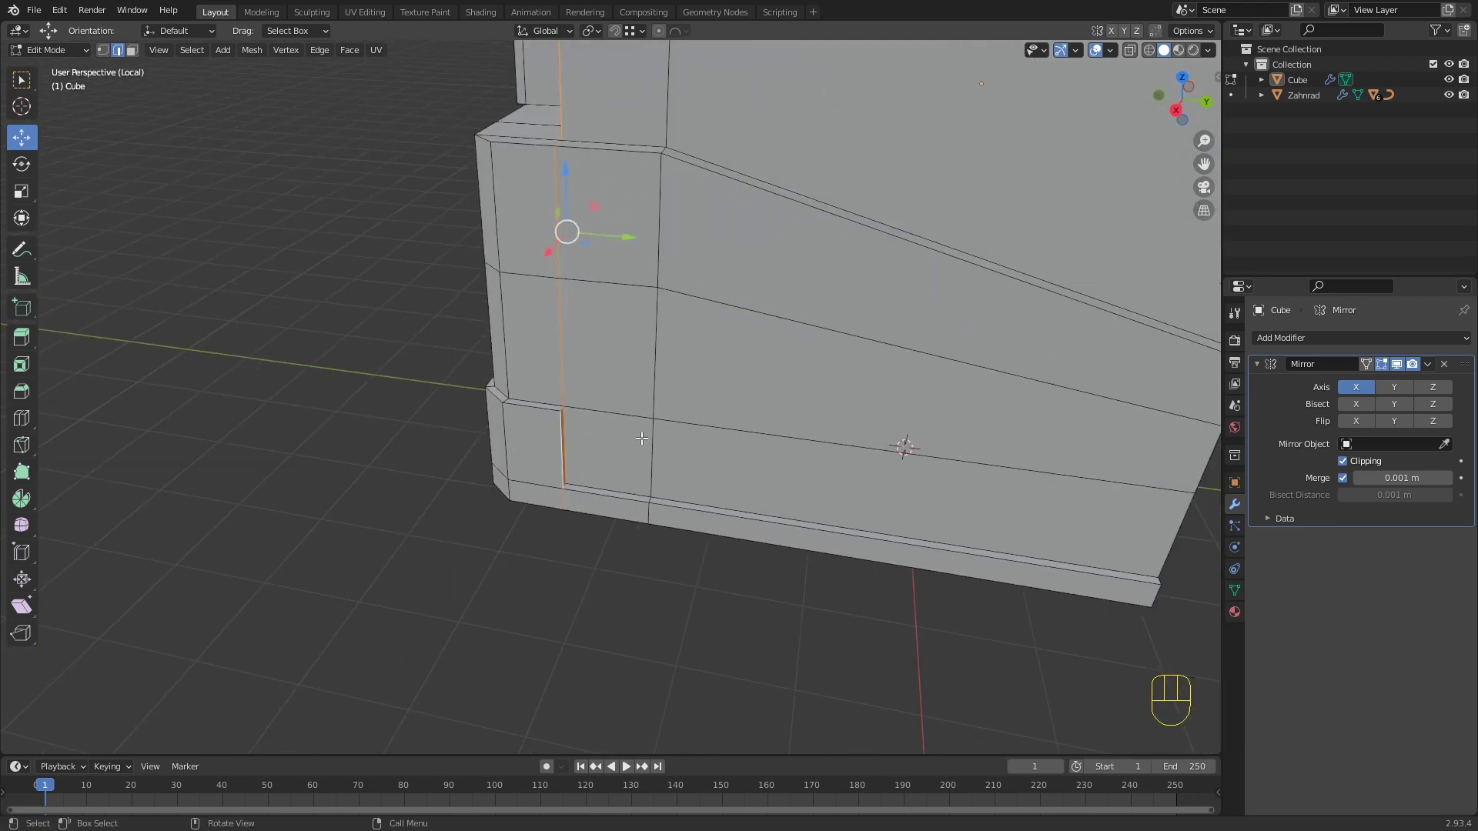
key(KP_7)
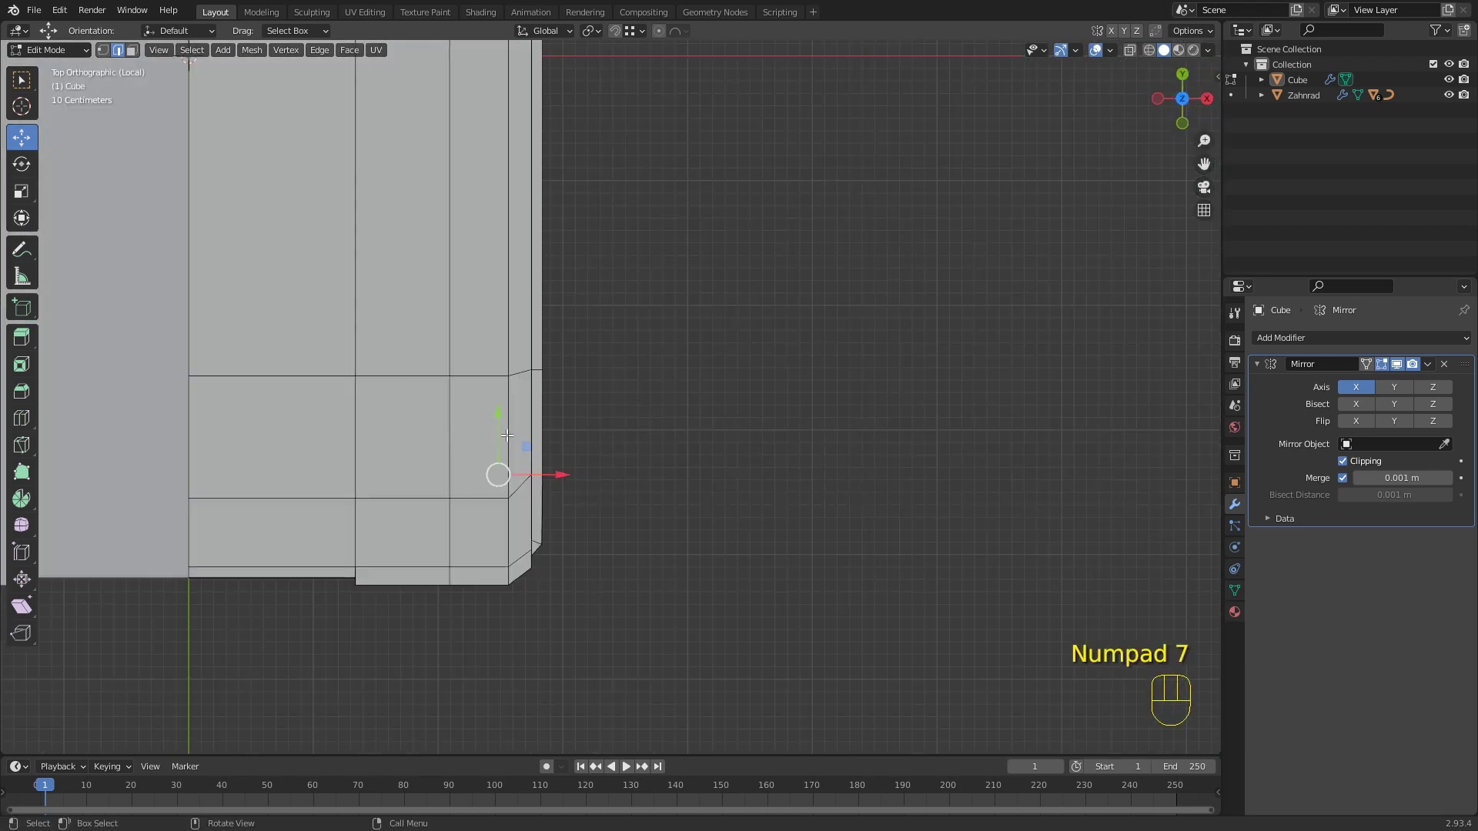
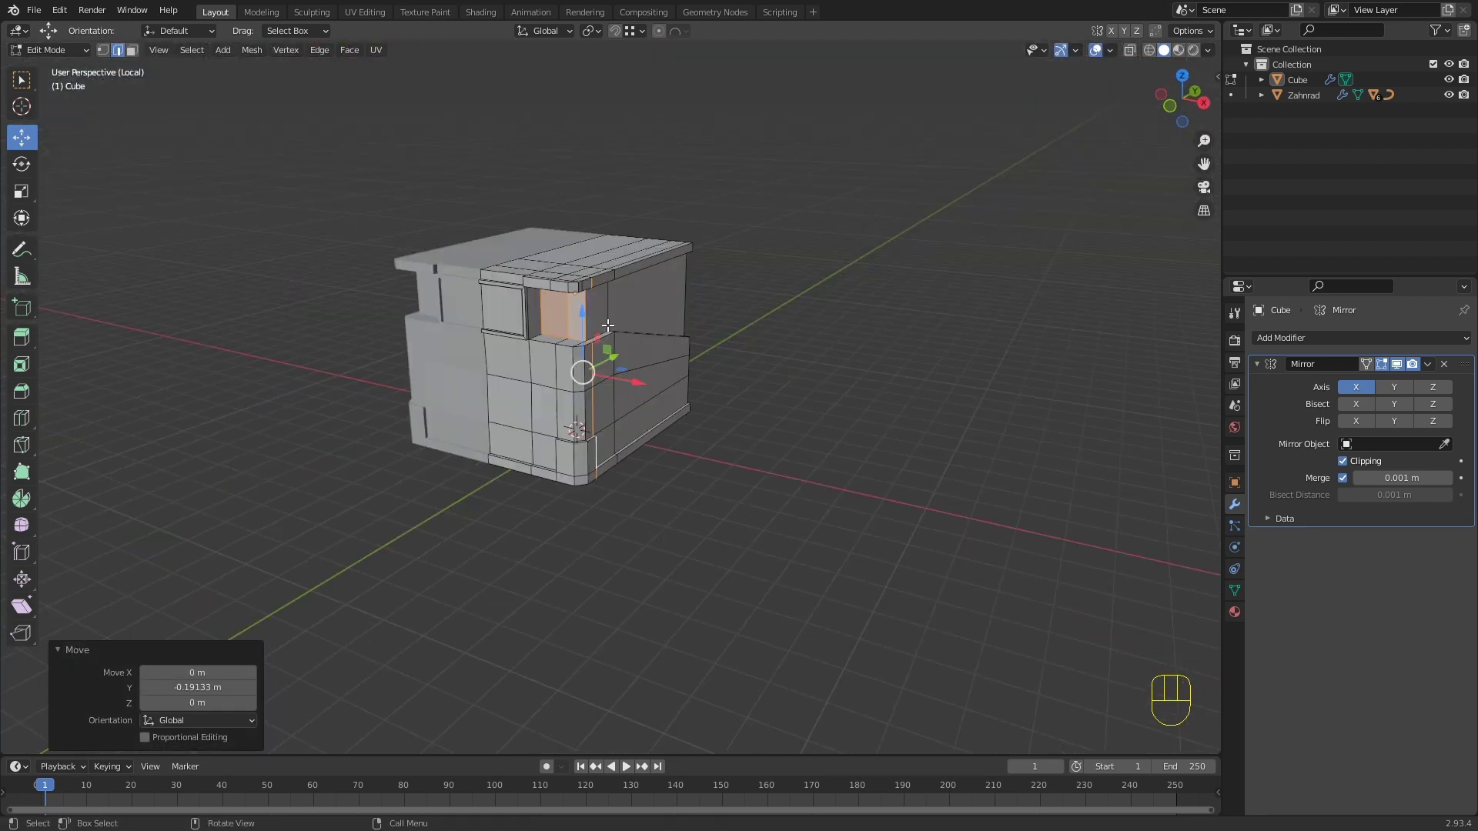
drag(585, 298, 635, 330)
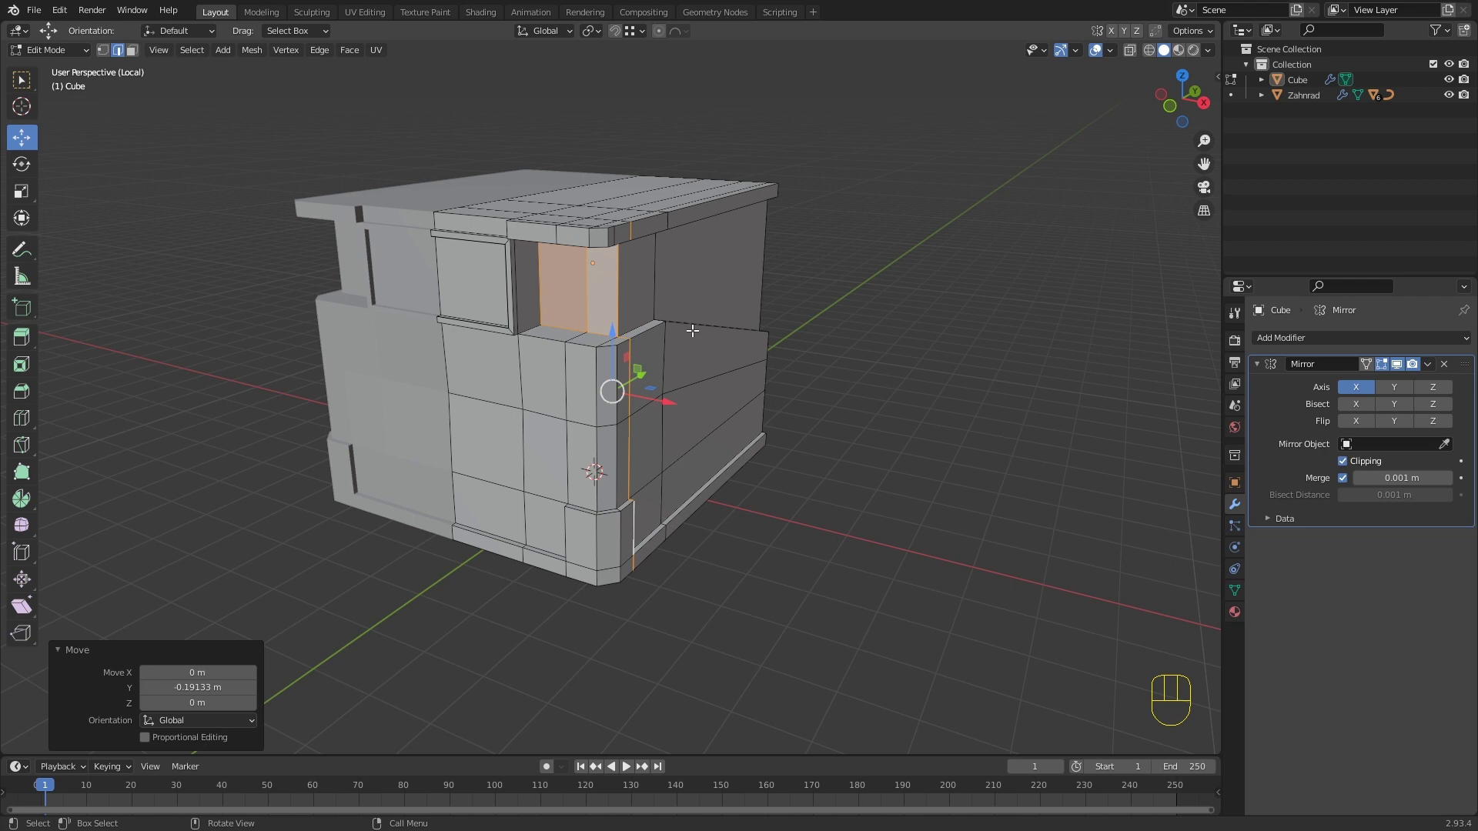
key(Tab)
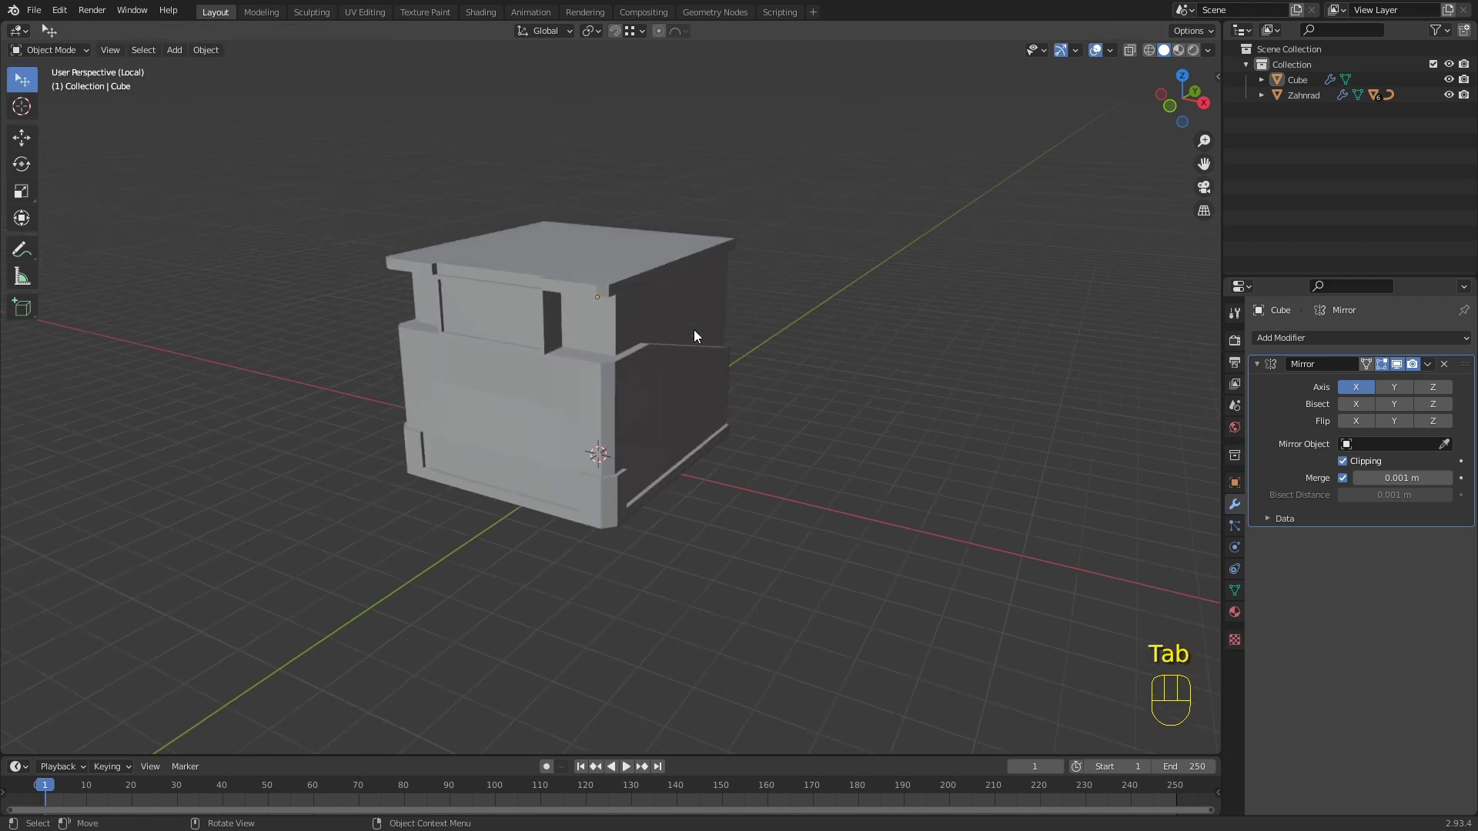
Step: Leave local view to show the whole robot and select the body with its object properties shown
key(KP_Divide)
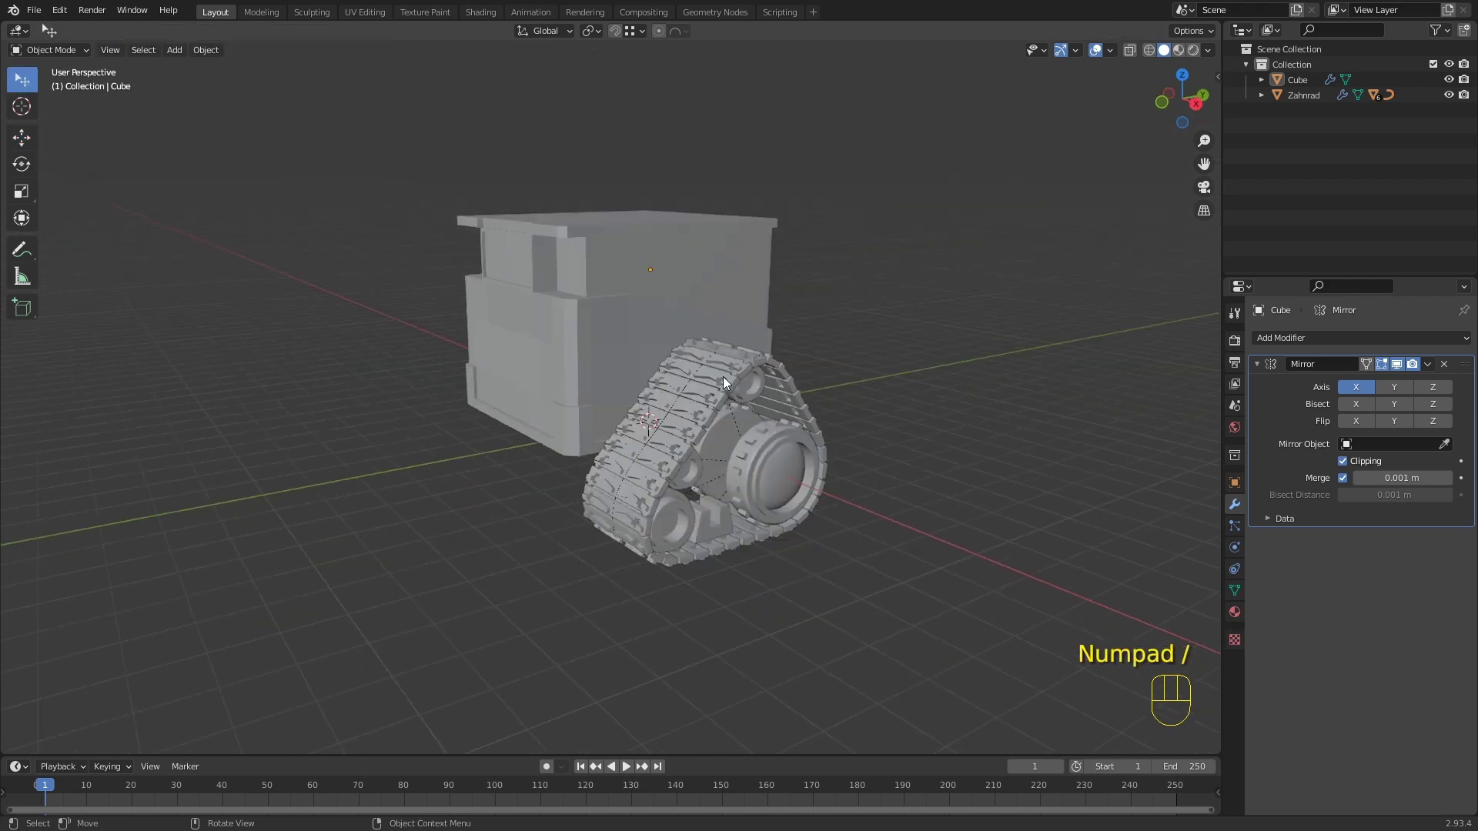
drag(707, 366, 755, 354)
drag(714, 323, 626, 325)
click(607, 248)
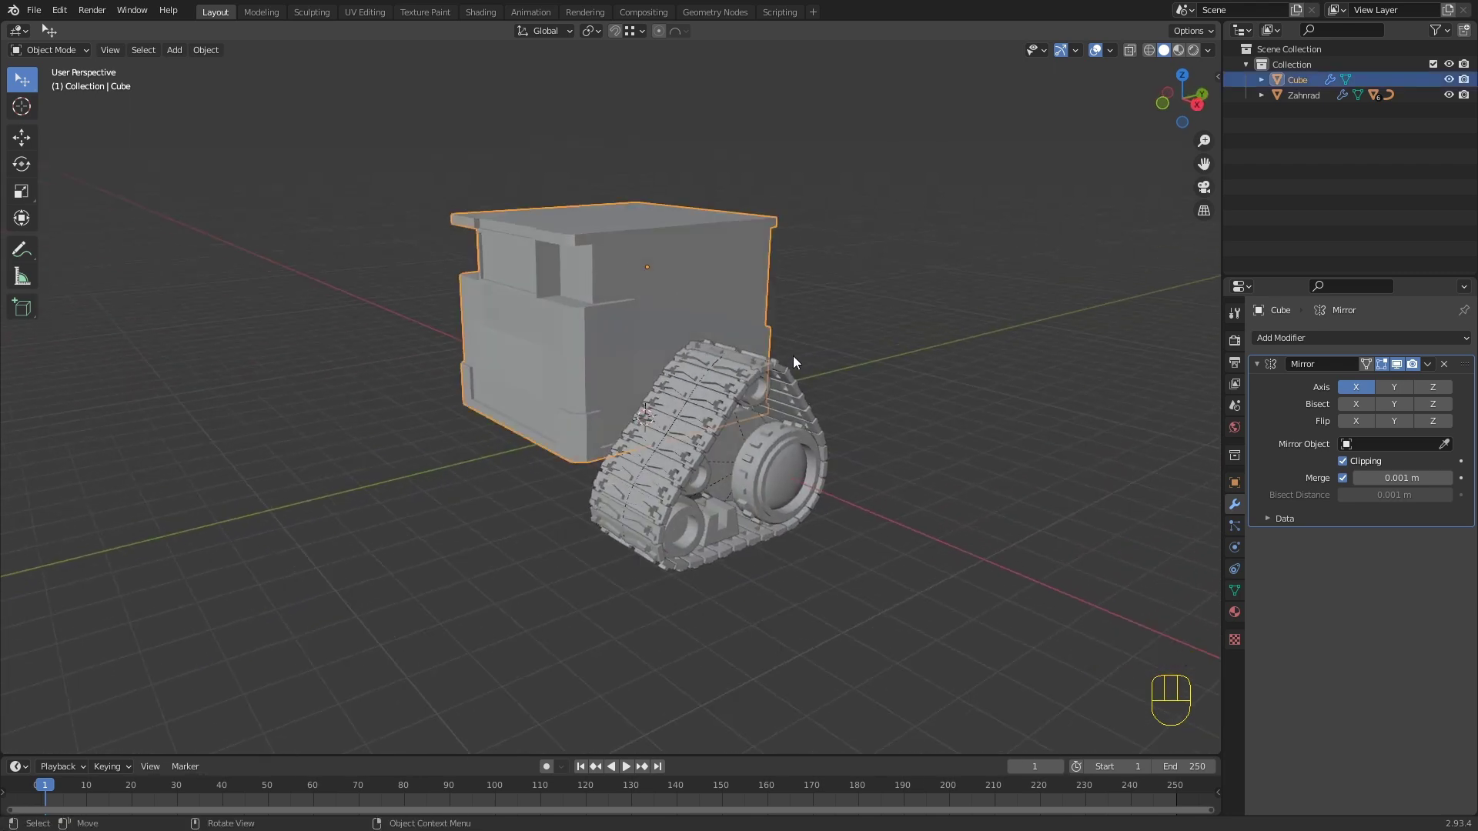
drag(776, 369, 740, 364)
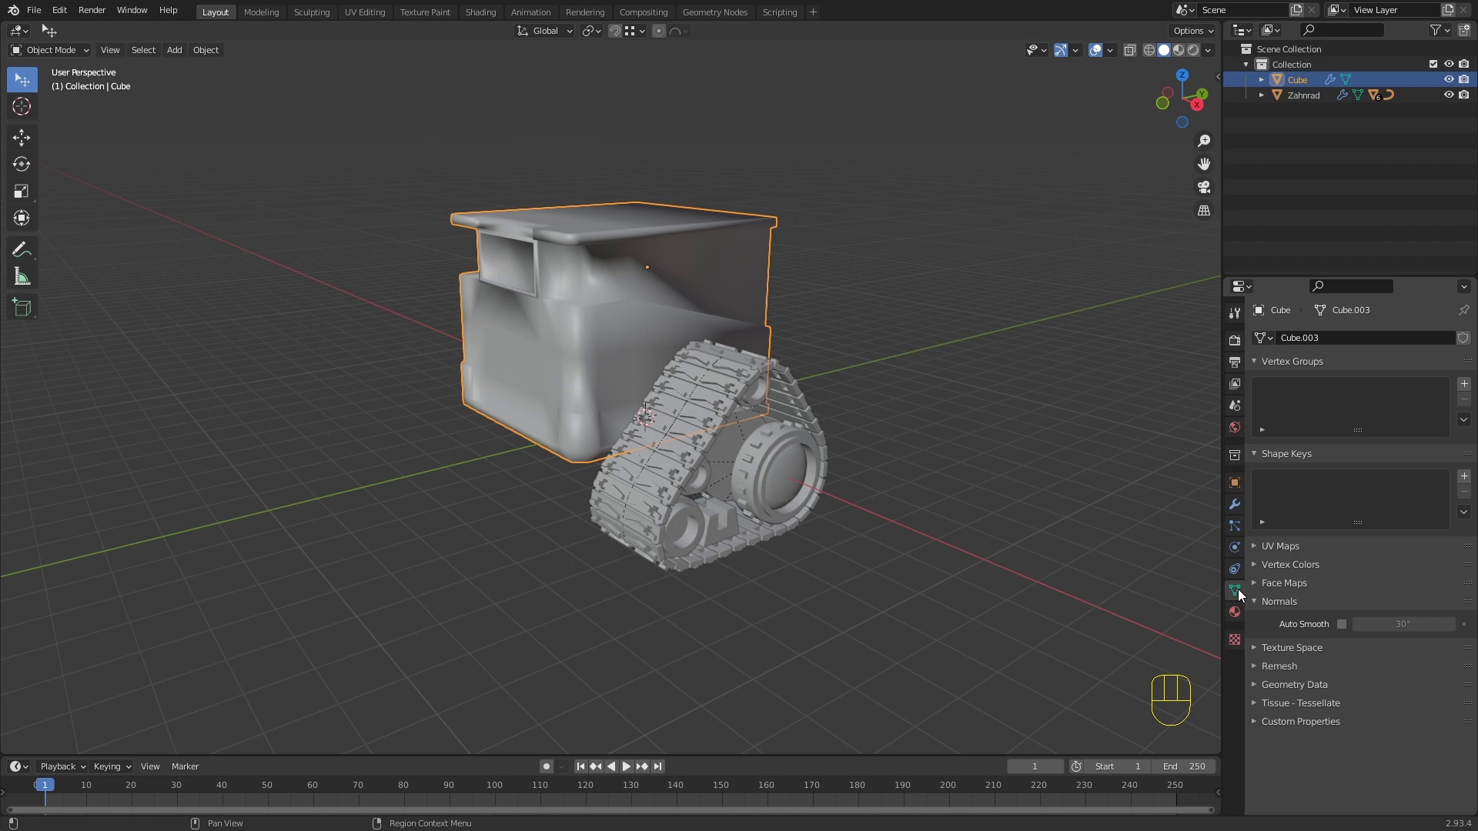
click(1342, 625)
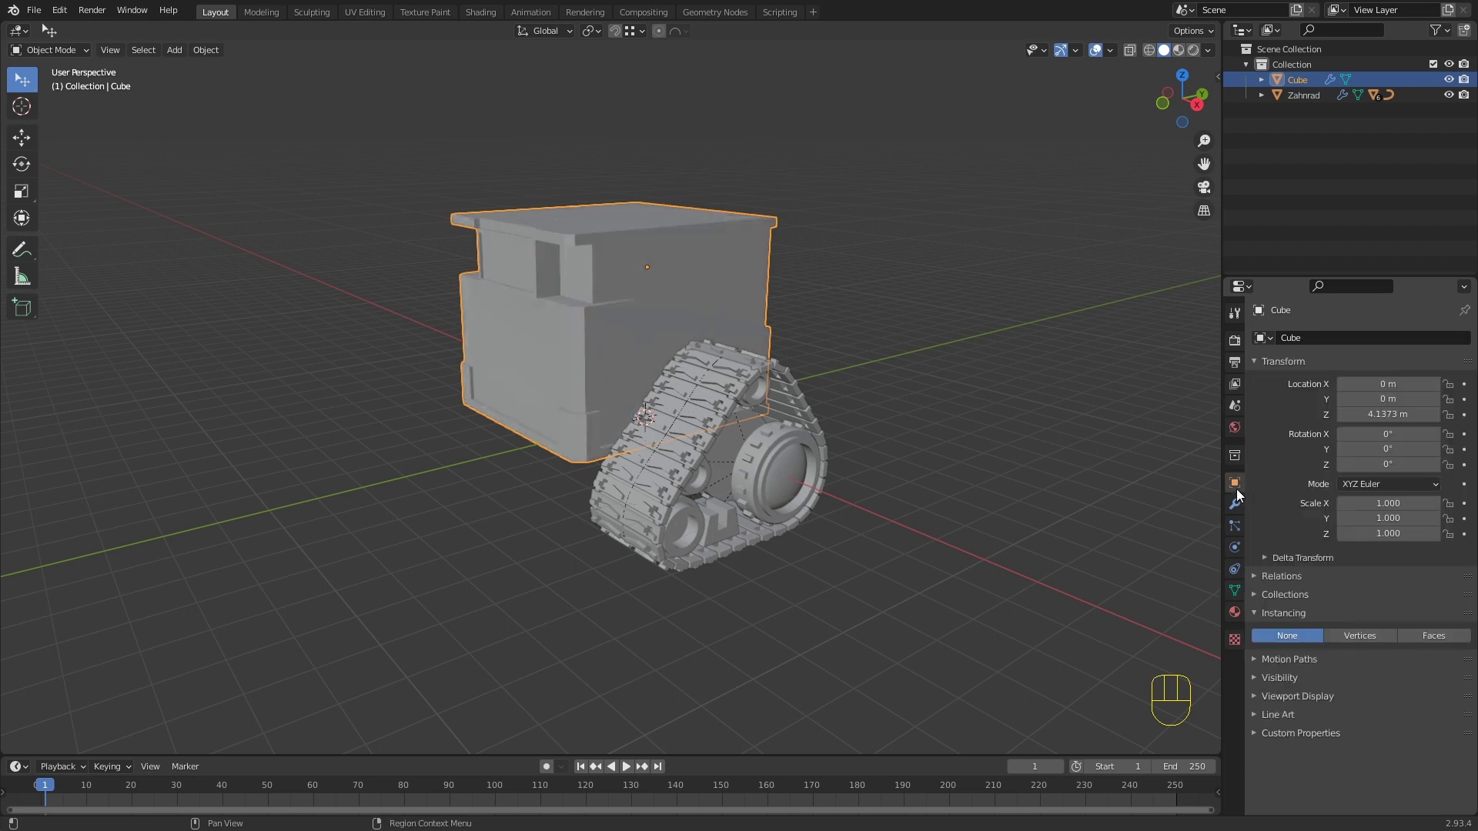
Step: Apply smooth shading with Auto Smooth to the body and inspect its rounded front corner
middle_click(765, 353)
drag(728, 295, 697, 286)
drag(686, 299, 675, 350)
drag(554, 302, 576, 353)
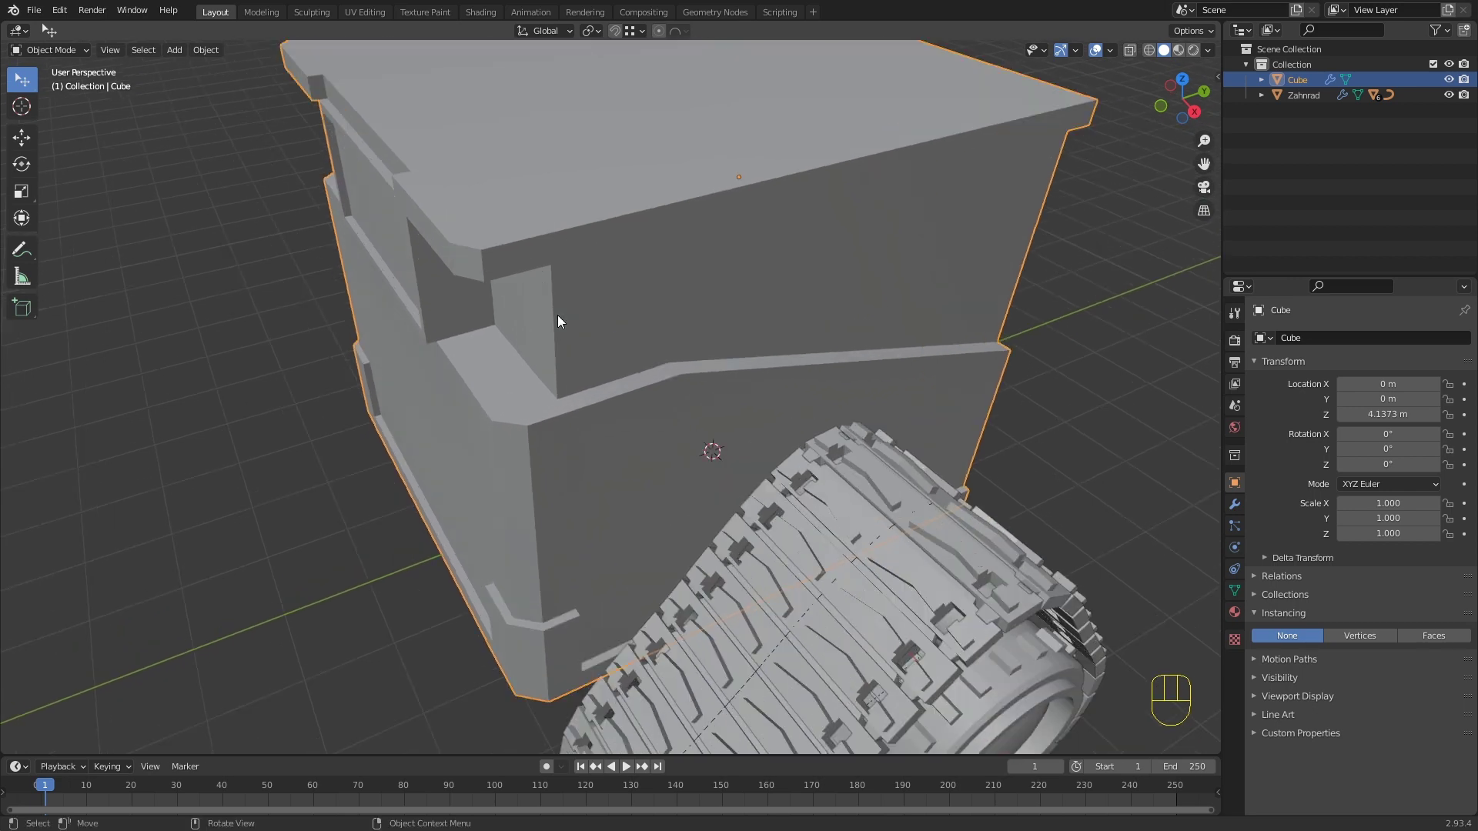
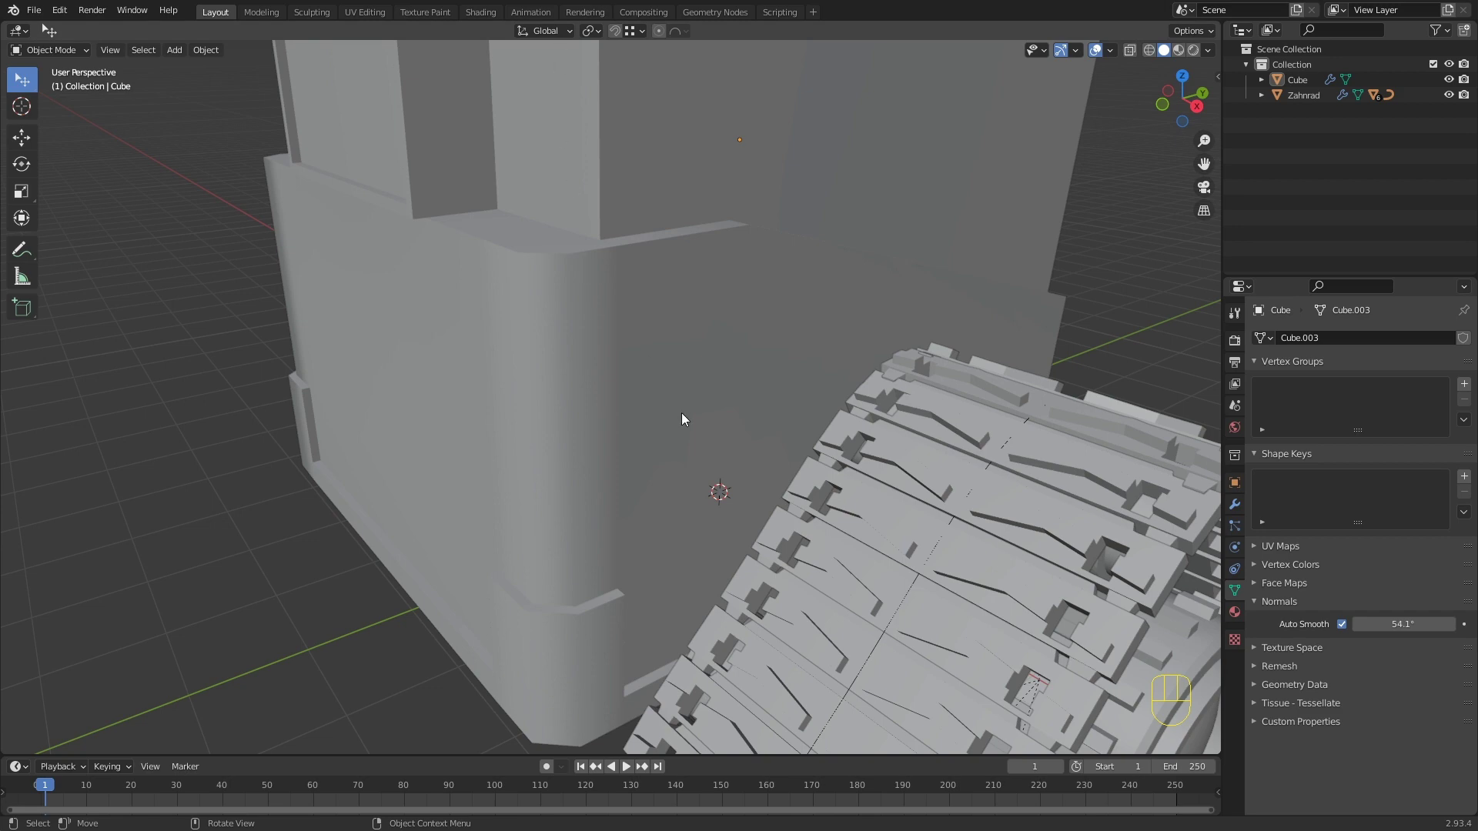
middle_click(742, 445)
click(658, 372)
middle_click(666, 391)
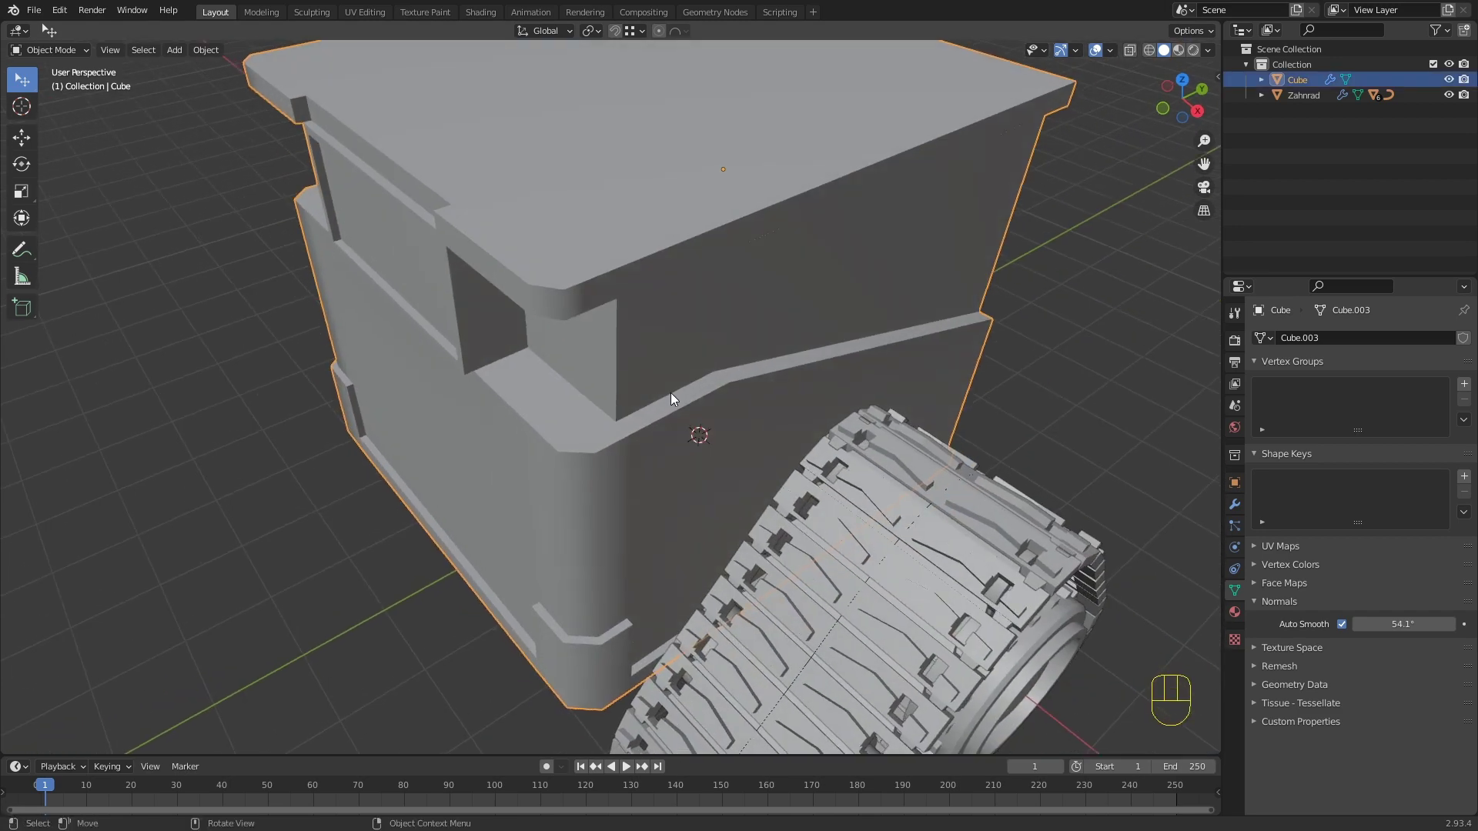
Step: Rename the body object to Bauch, select it and enter Edit Mode on its mesh
key(F2)
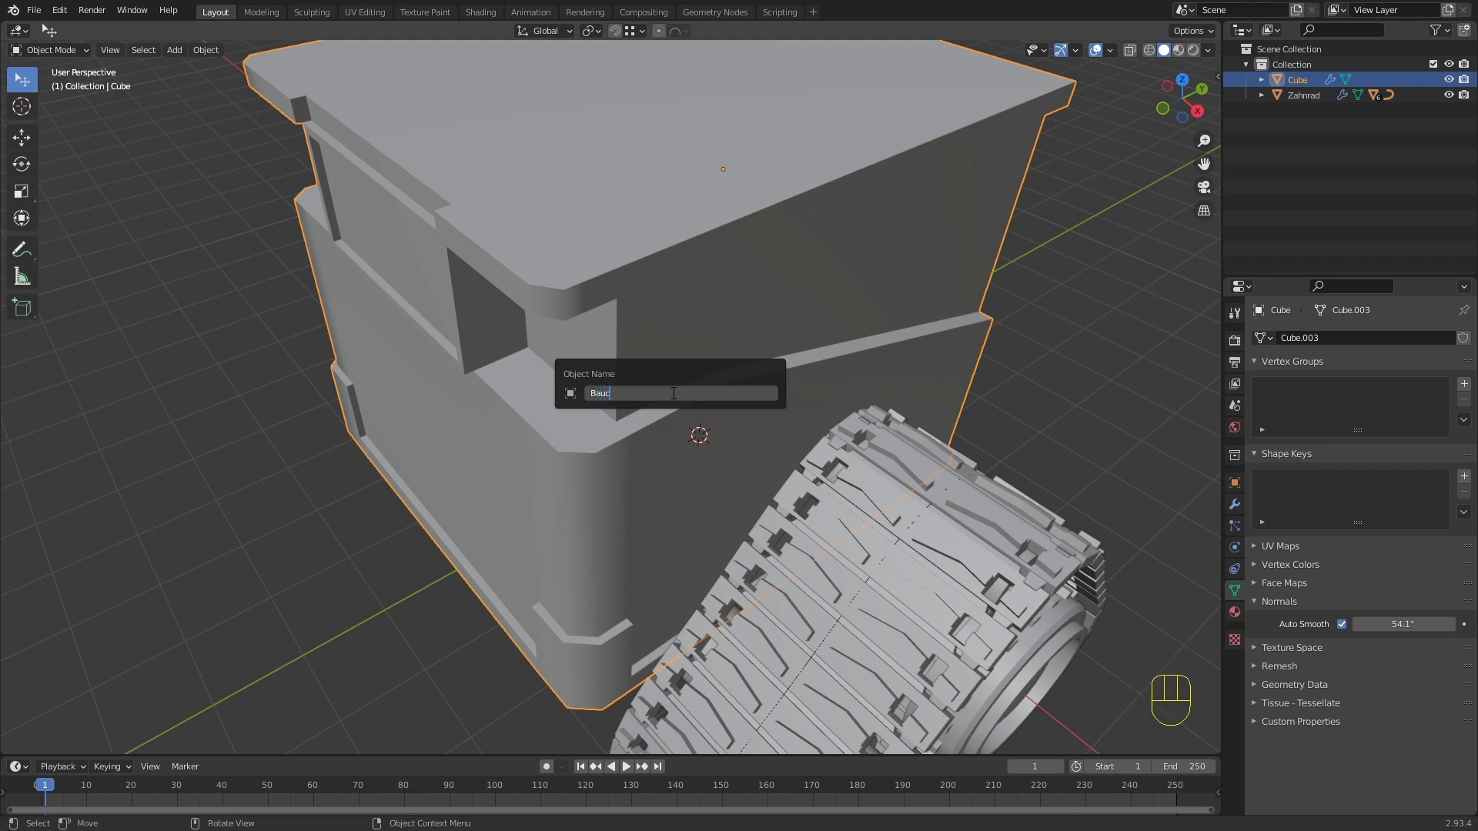
middle_click(823, 220)
drag(818, 217, 802, 286)
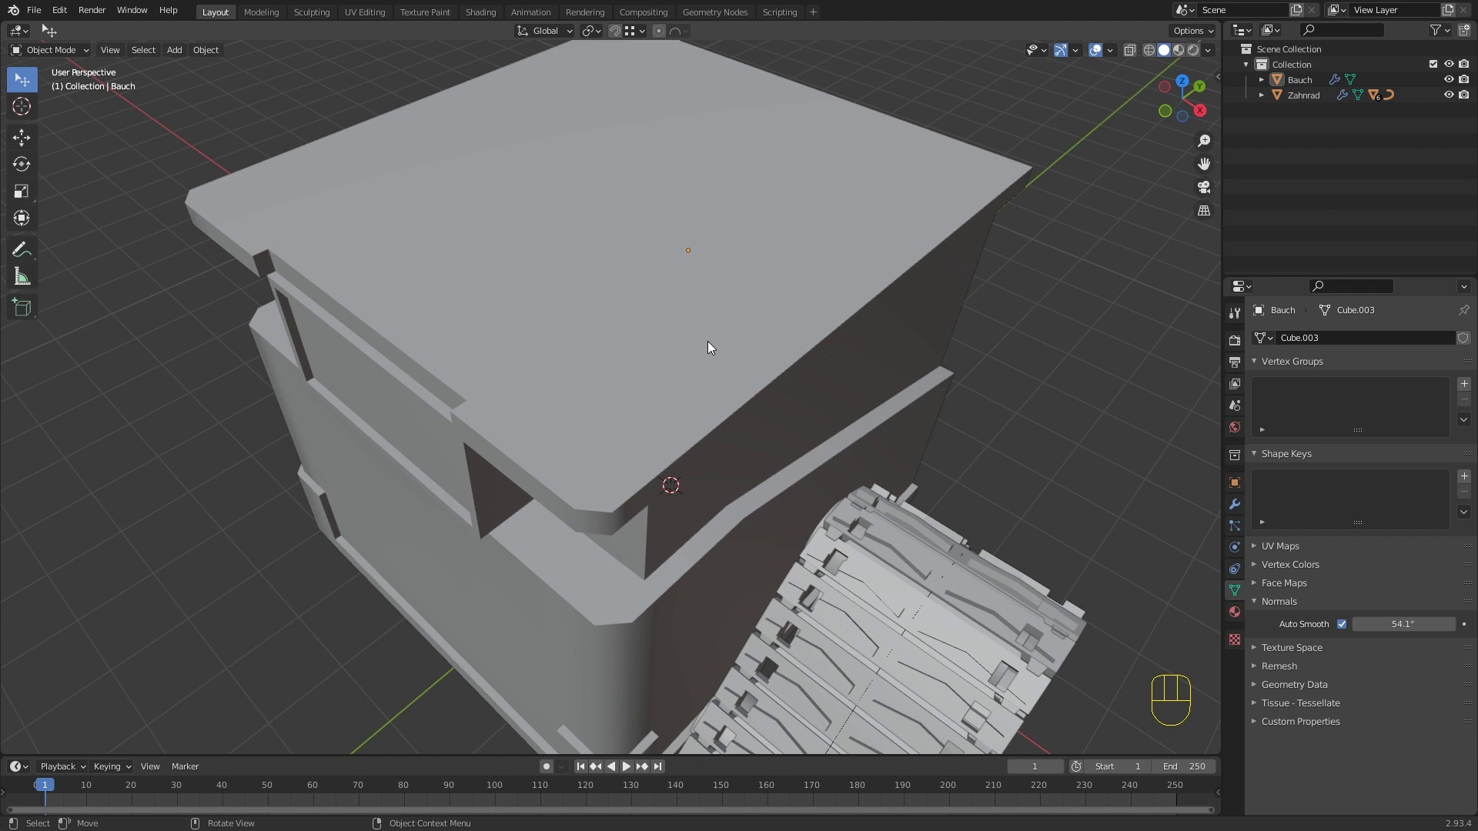
click(714, 351)
key(Tab)
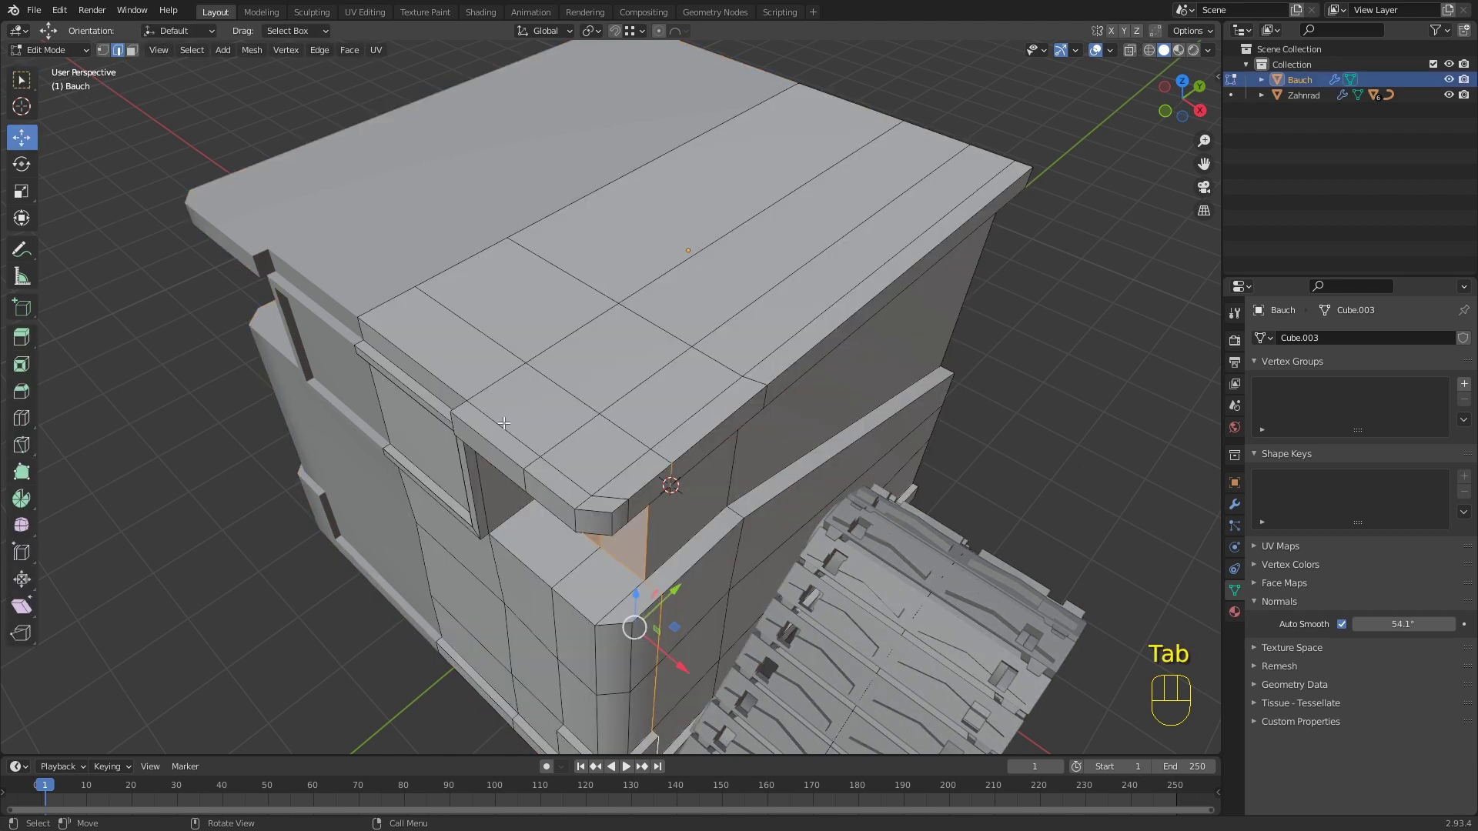
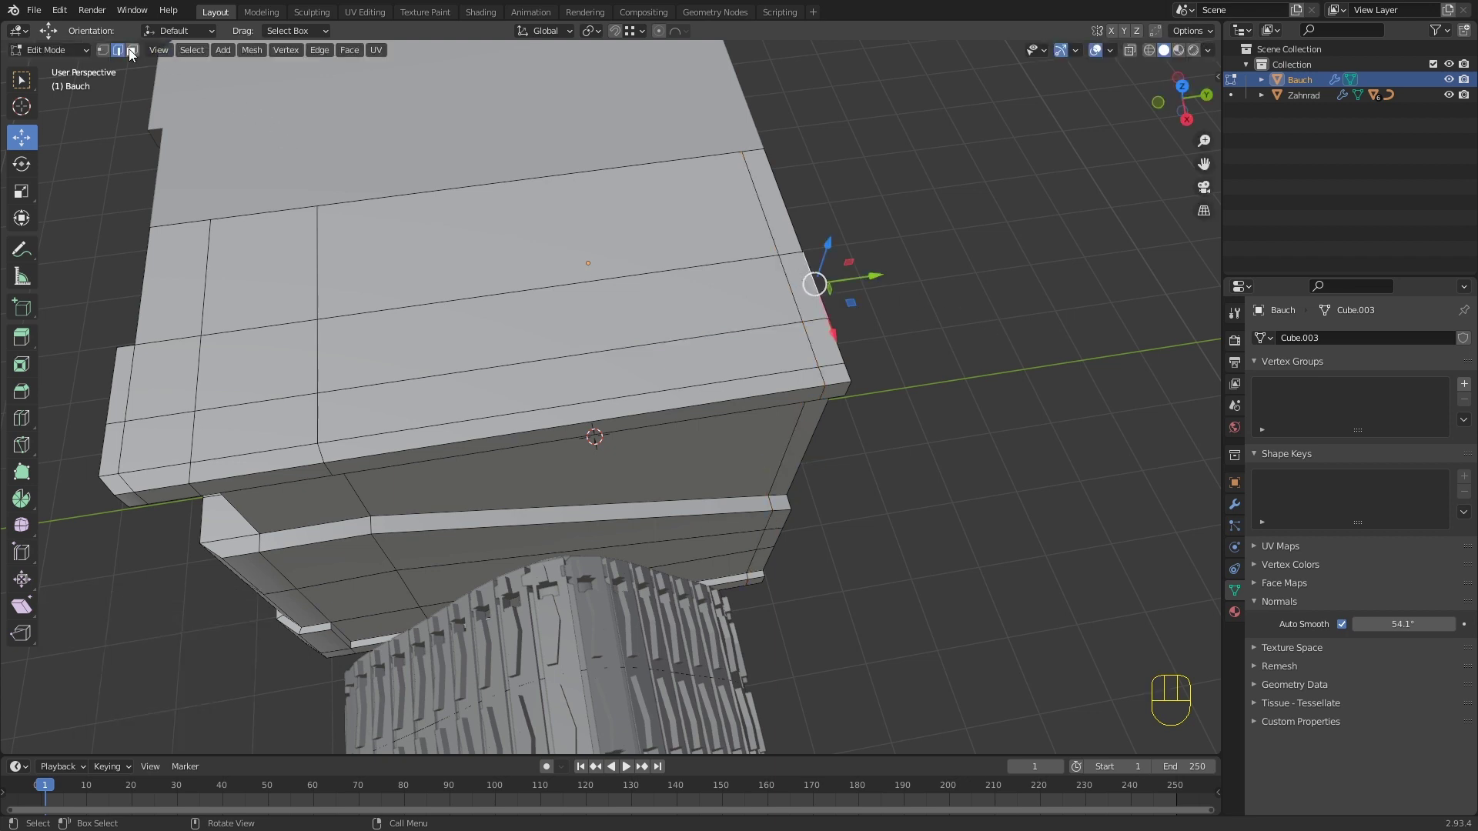
Step: Select a narrow rim face on Bauch's roof edge for the lip extrusion and loop cut
click(132, 52)
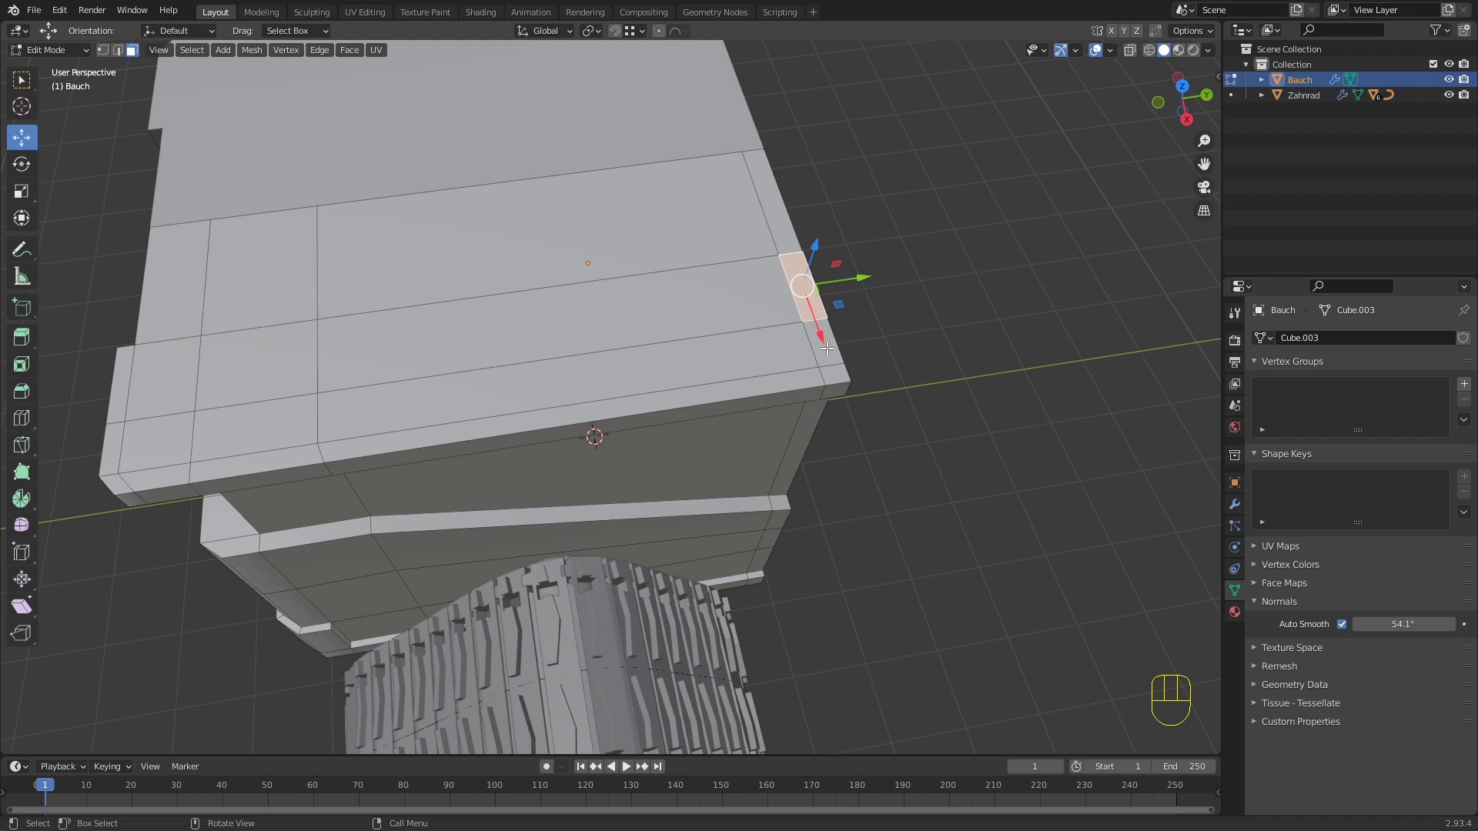
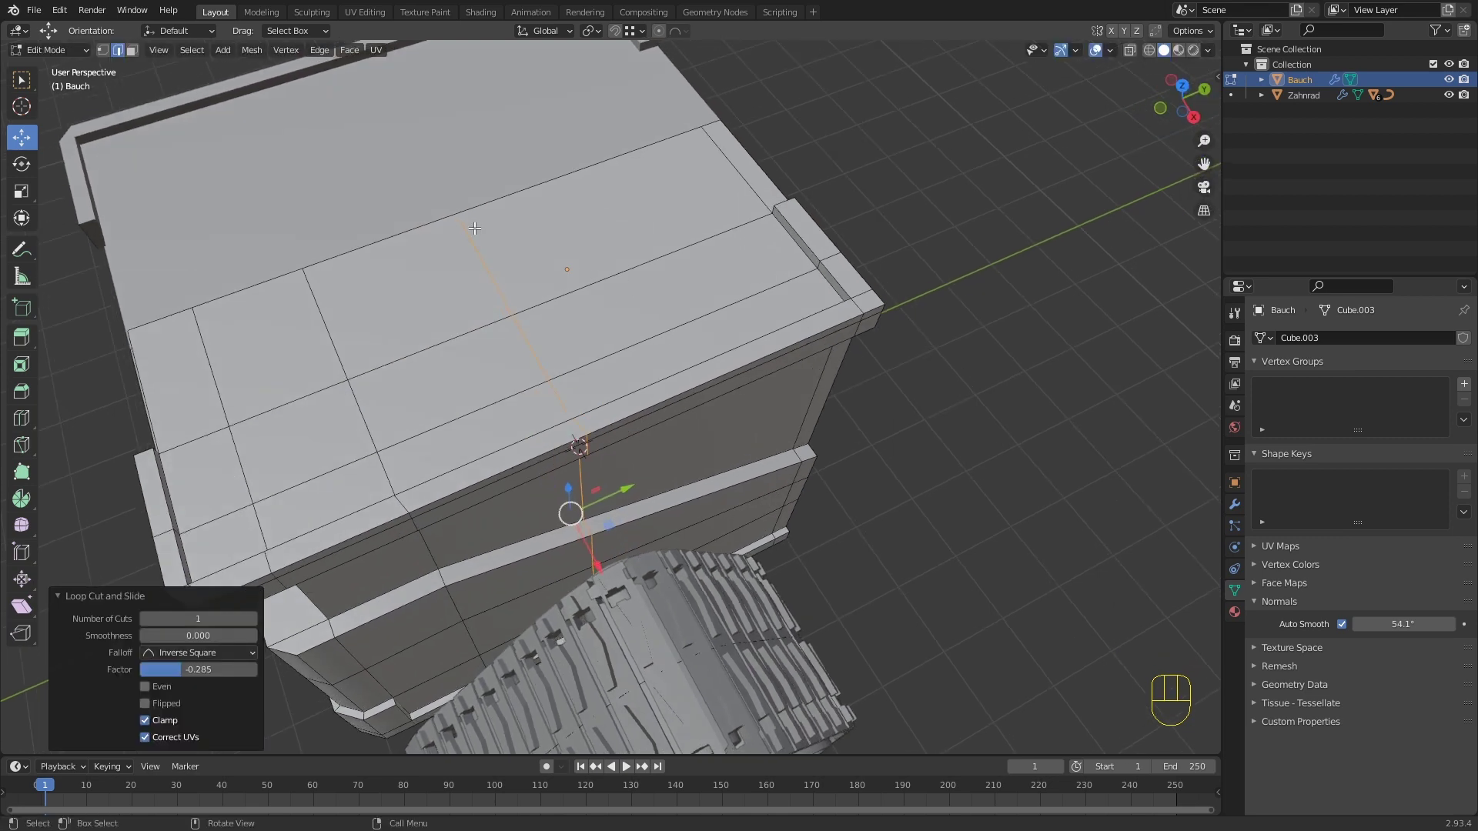
Step: Select a rectangular patch of roof faces and extrude it about 1.15 m down into the body
key(3)
drag(715, 271, 730, 245)
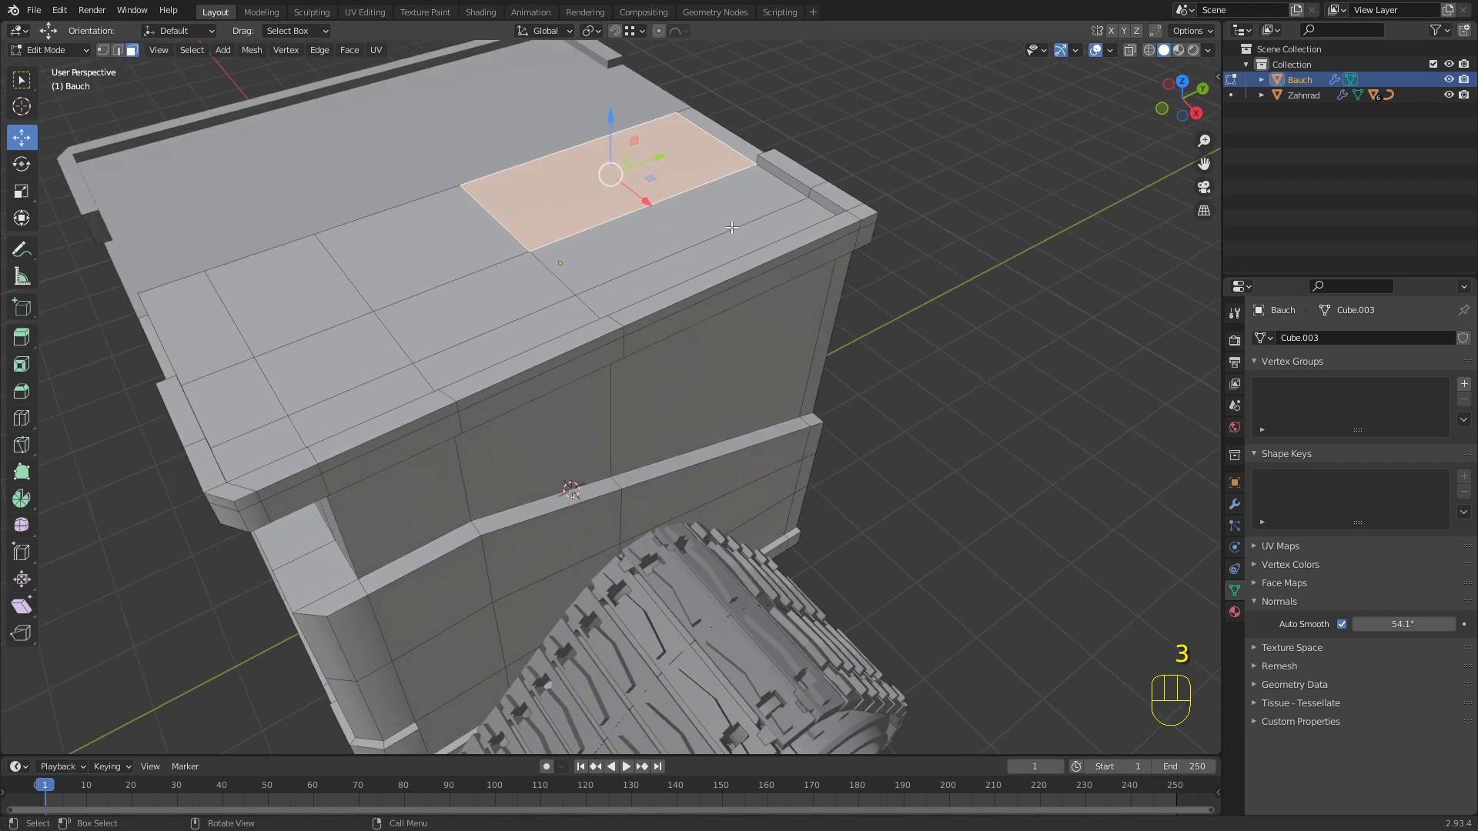
key(e)
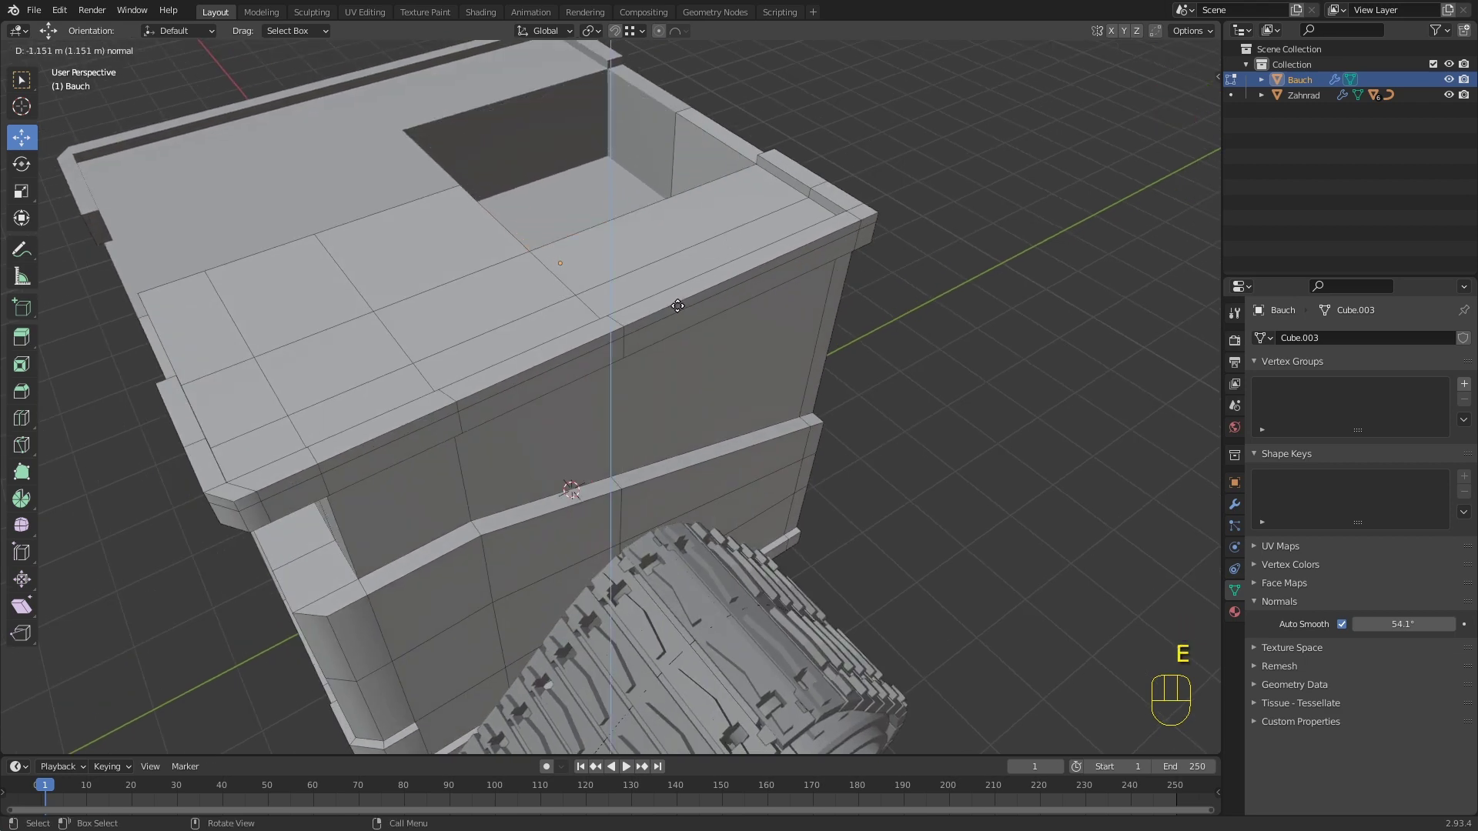
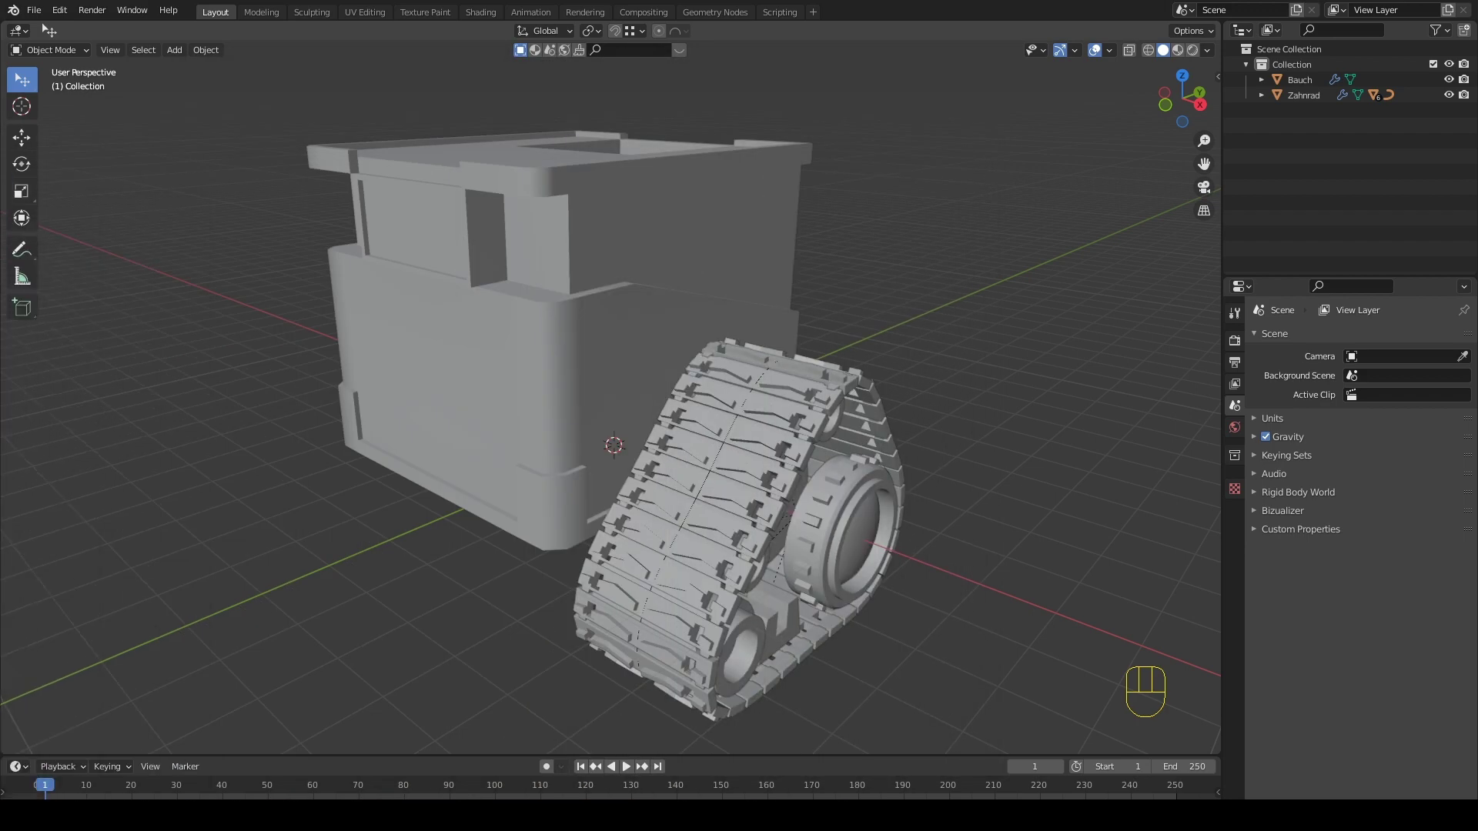
Step: Add a cylinder, isolate it in front view, and give it a Mirror modifier mirroring along Z only
middle_click(479, 521)
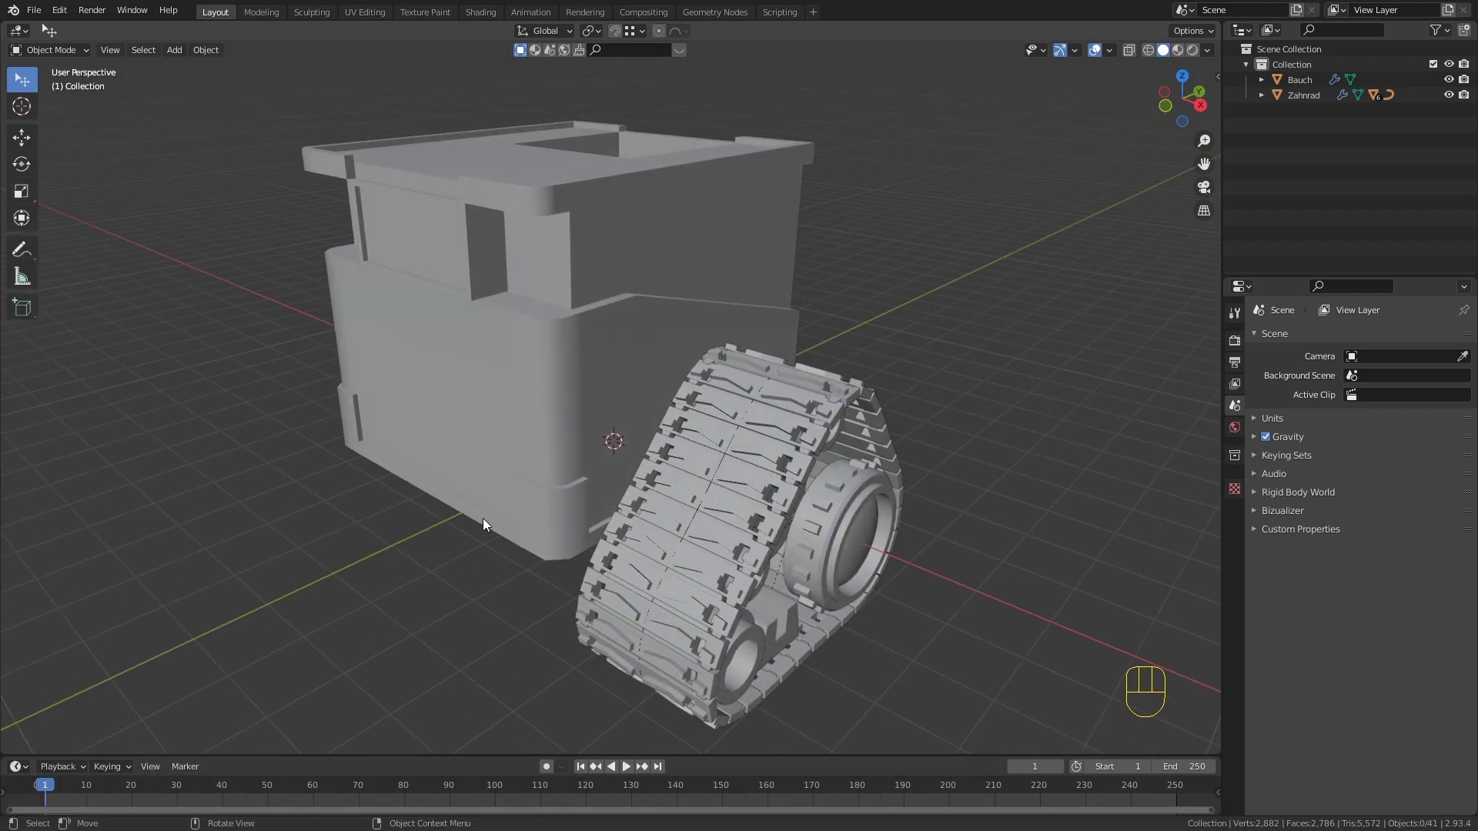
key(shift+a)
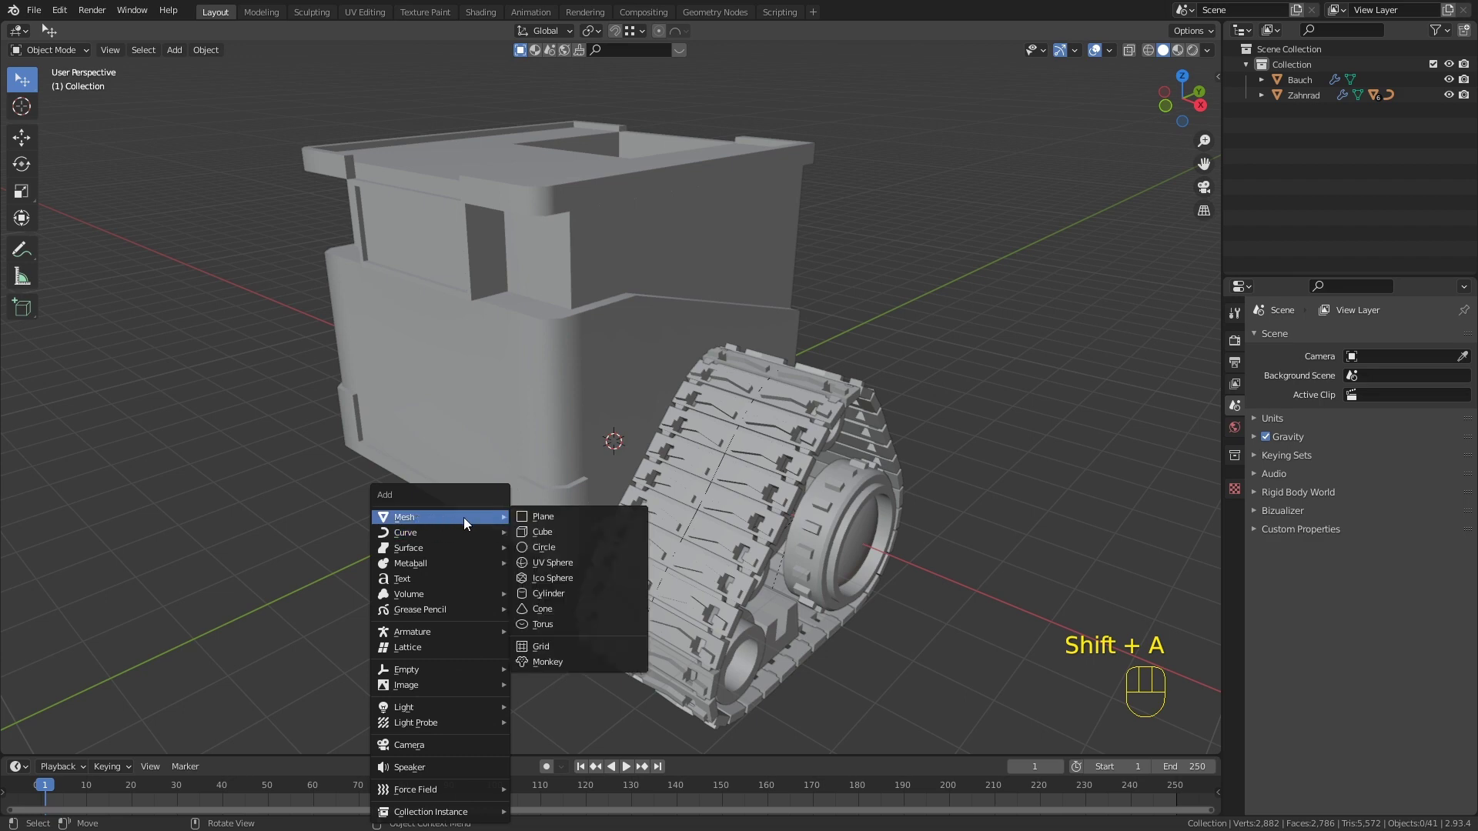
middle_click(559, 550)
key(KP_Divide)
key(KP_1)
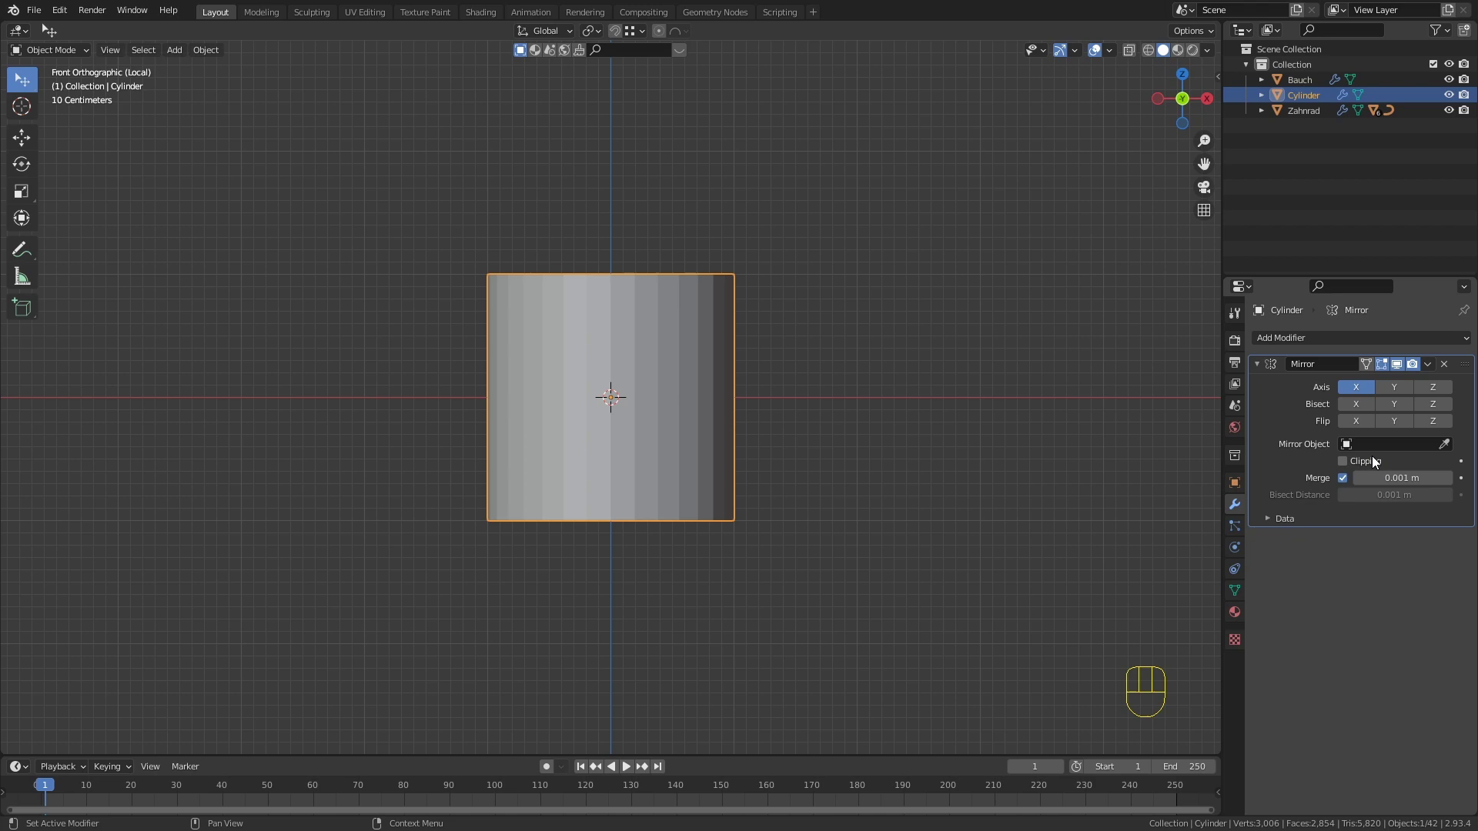
click(1441, 394)
Step: Enable Clipping on the Mirror modifier and move the whole cylinder mesh vertically toward the mirror plane
click(1363, 391)
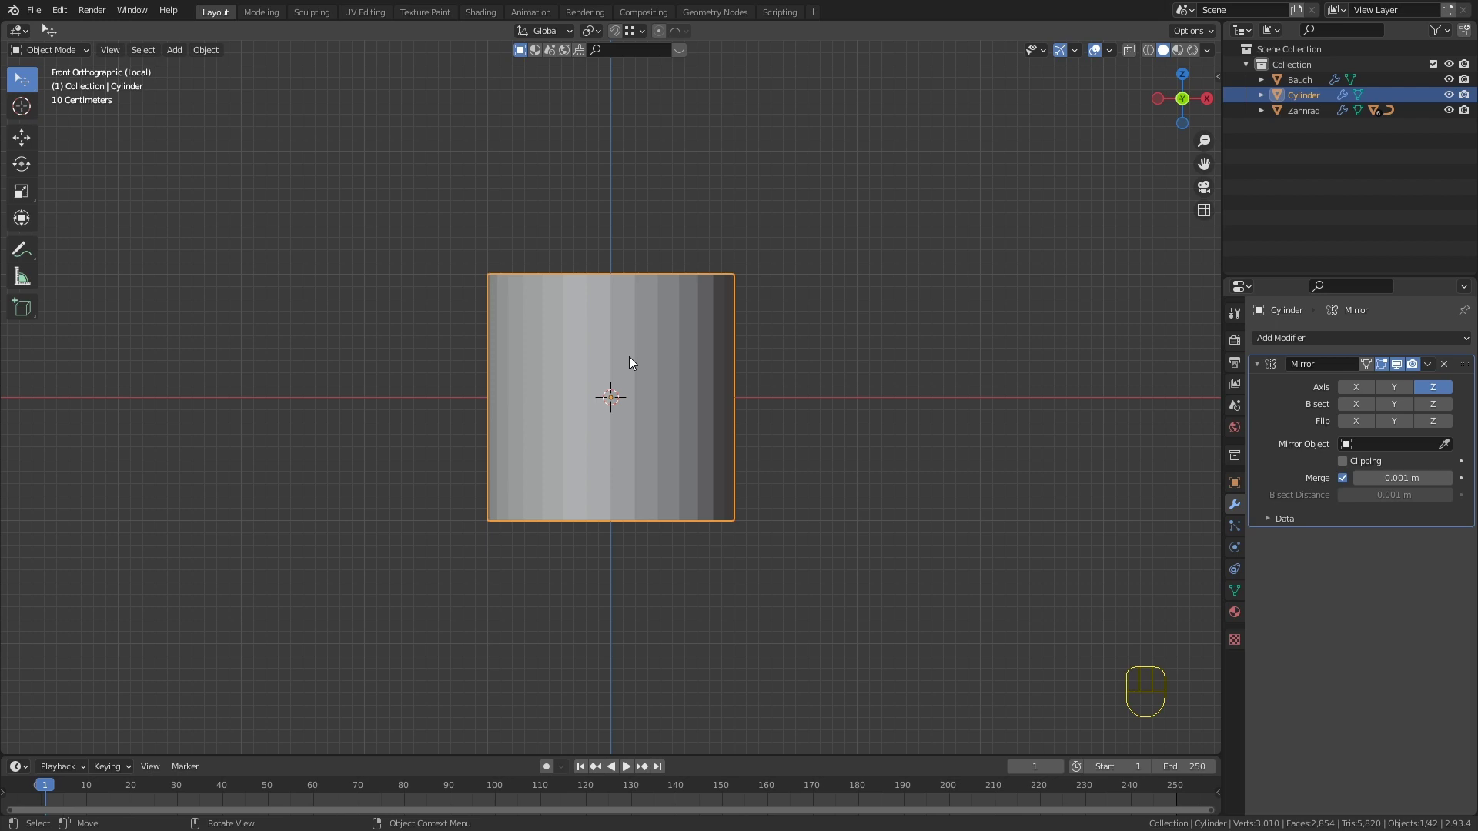
key(Tab)
key(g)
key(z)
click(645, 247)
click(667, 34)
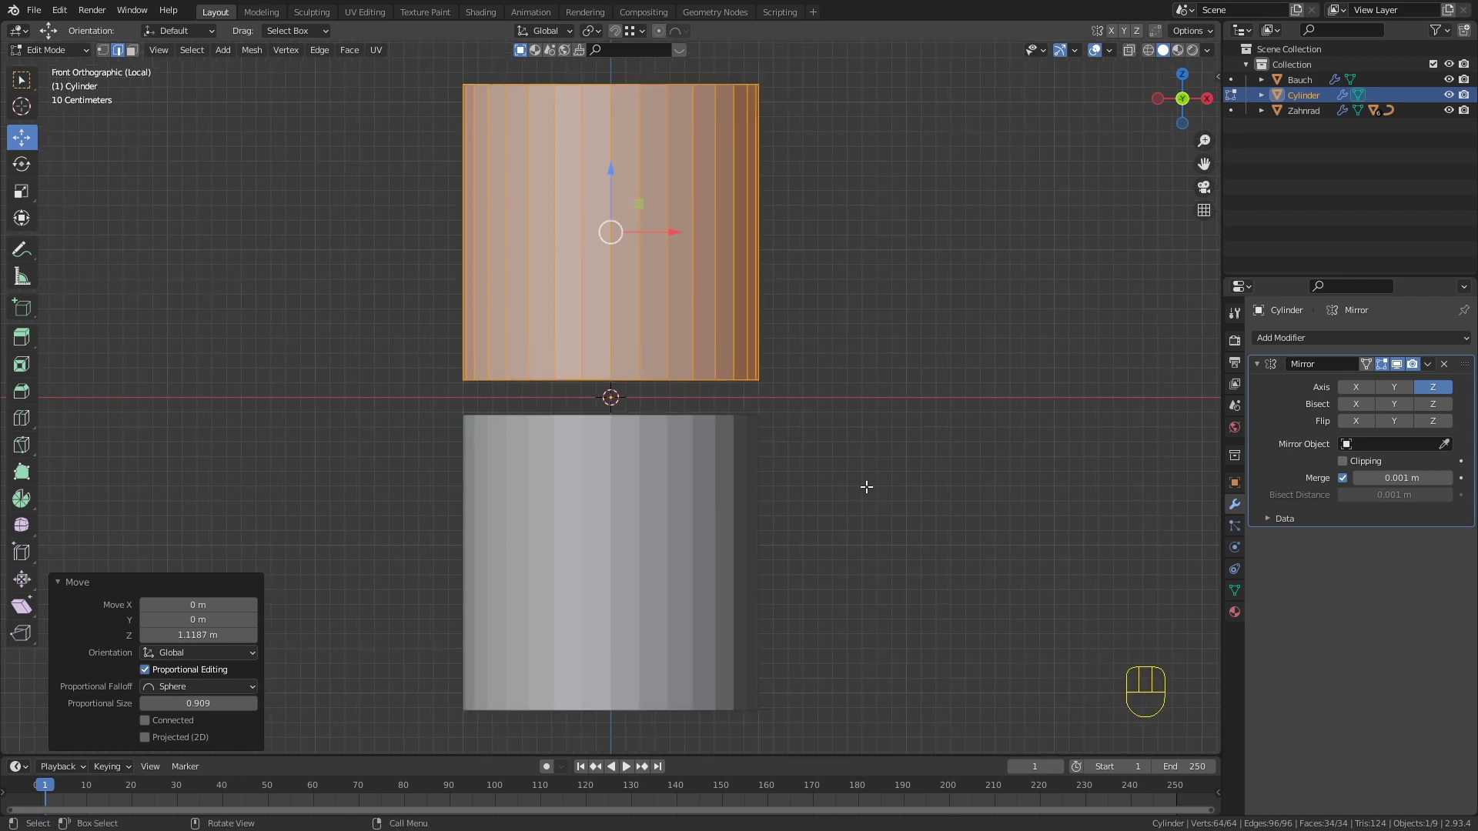
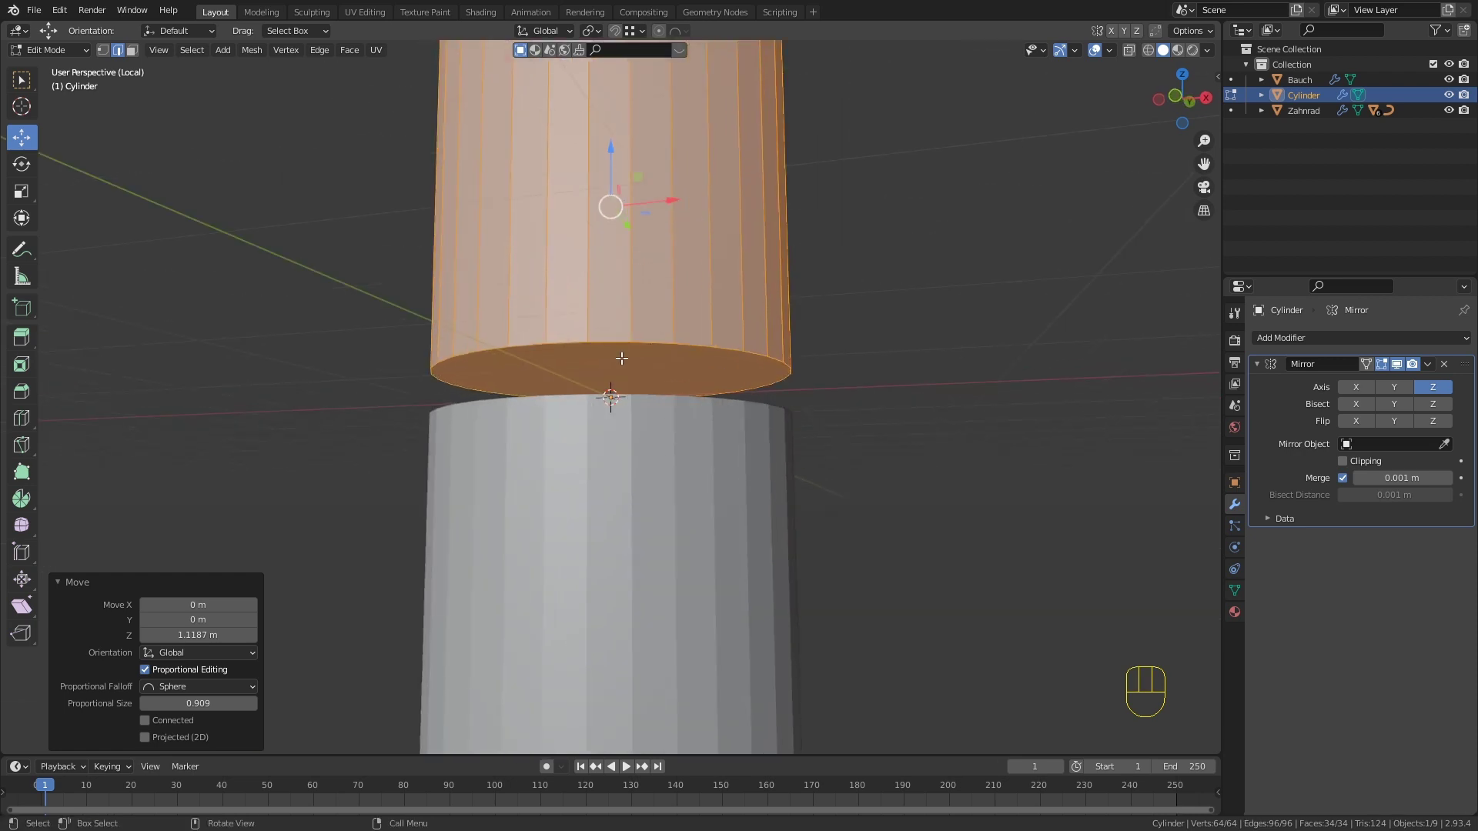
Step: Reselect all the cylinder geometry and nudge it slightly along Z so the mirrored halves meet
key(3)
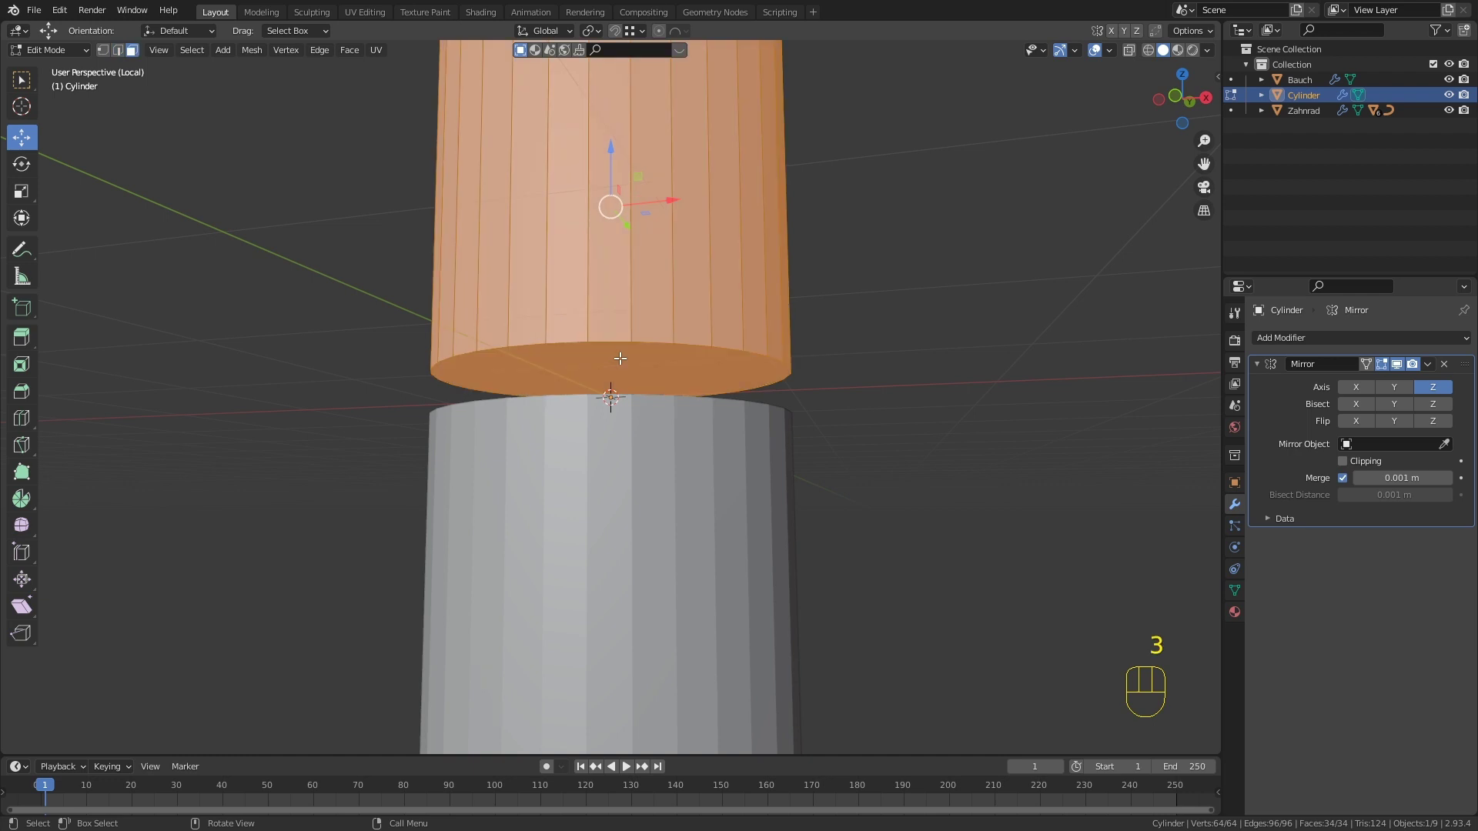
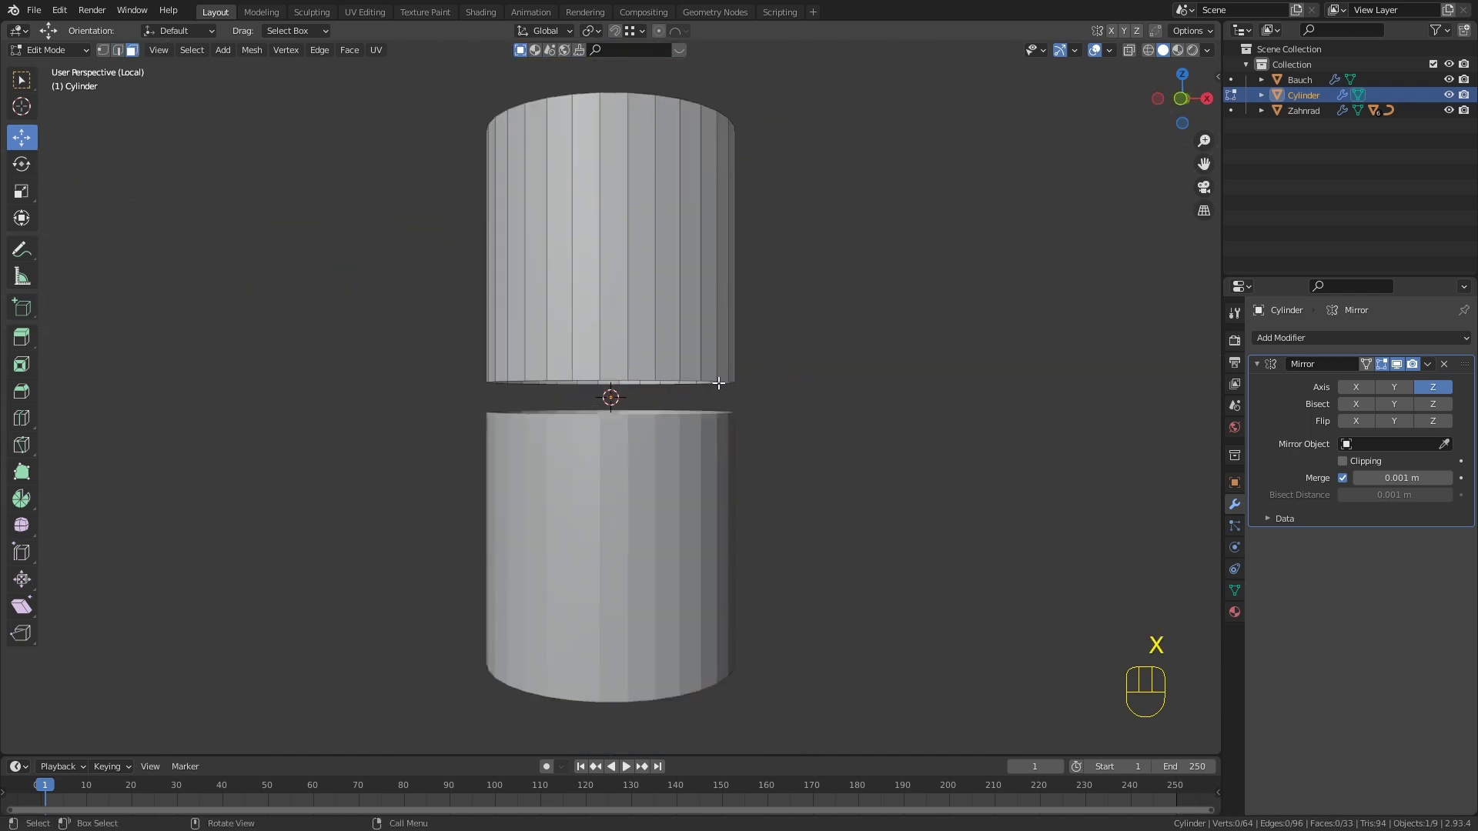
key(a)
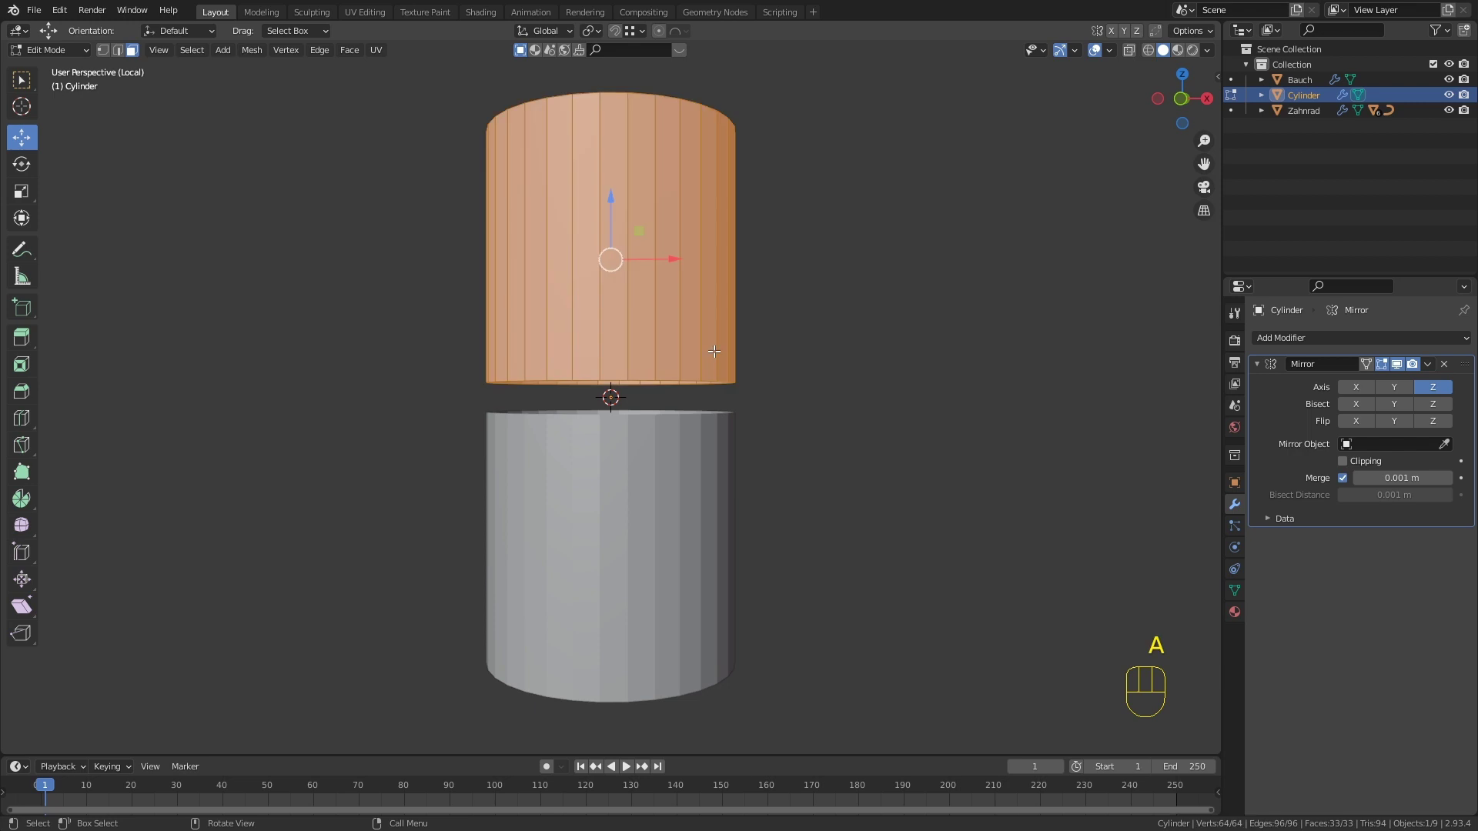
key(g)
key(z)
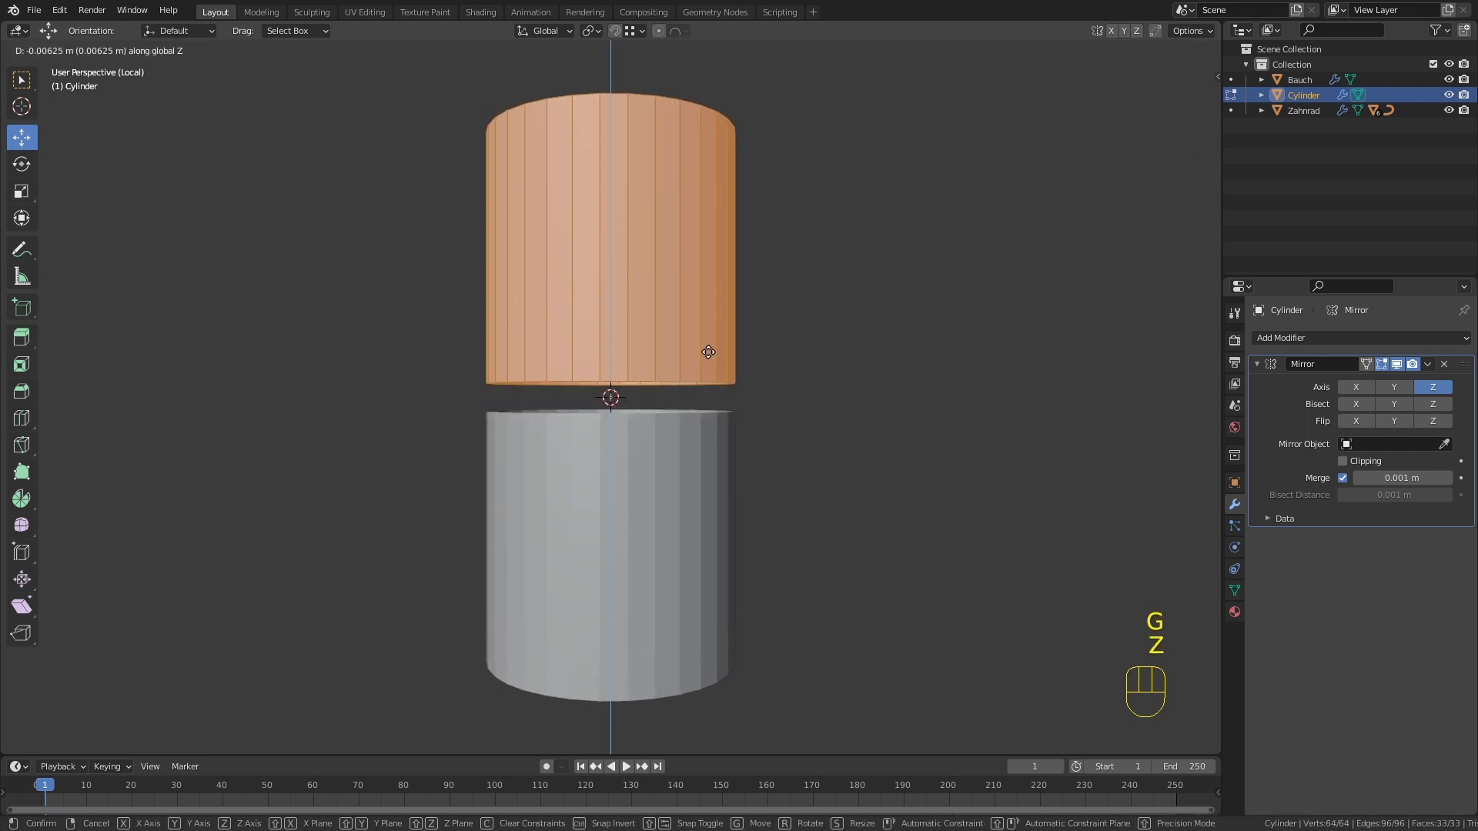
click(710, 348)
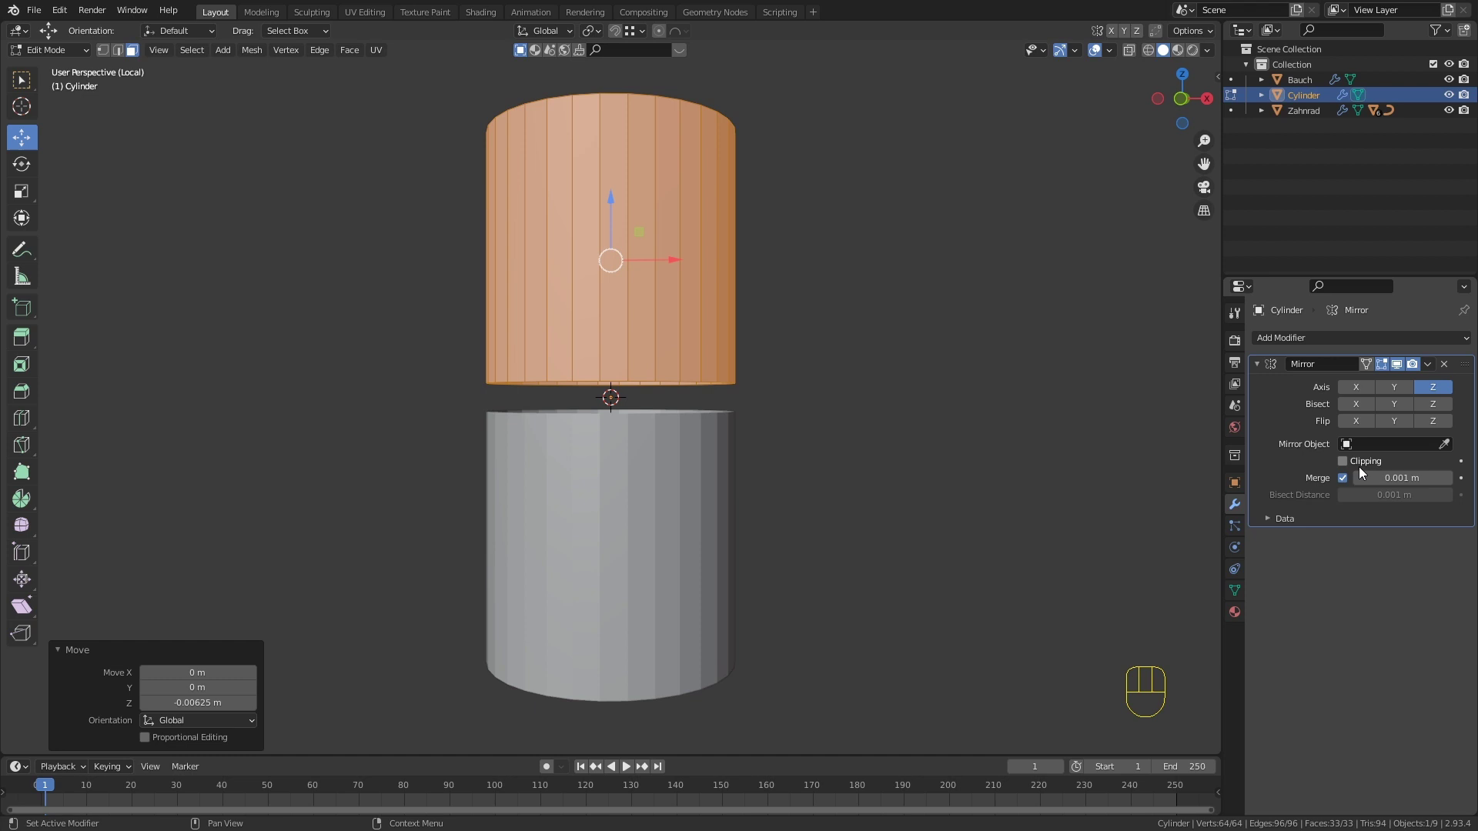
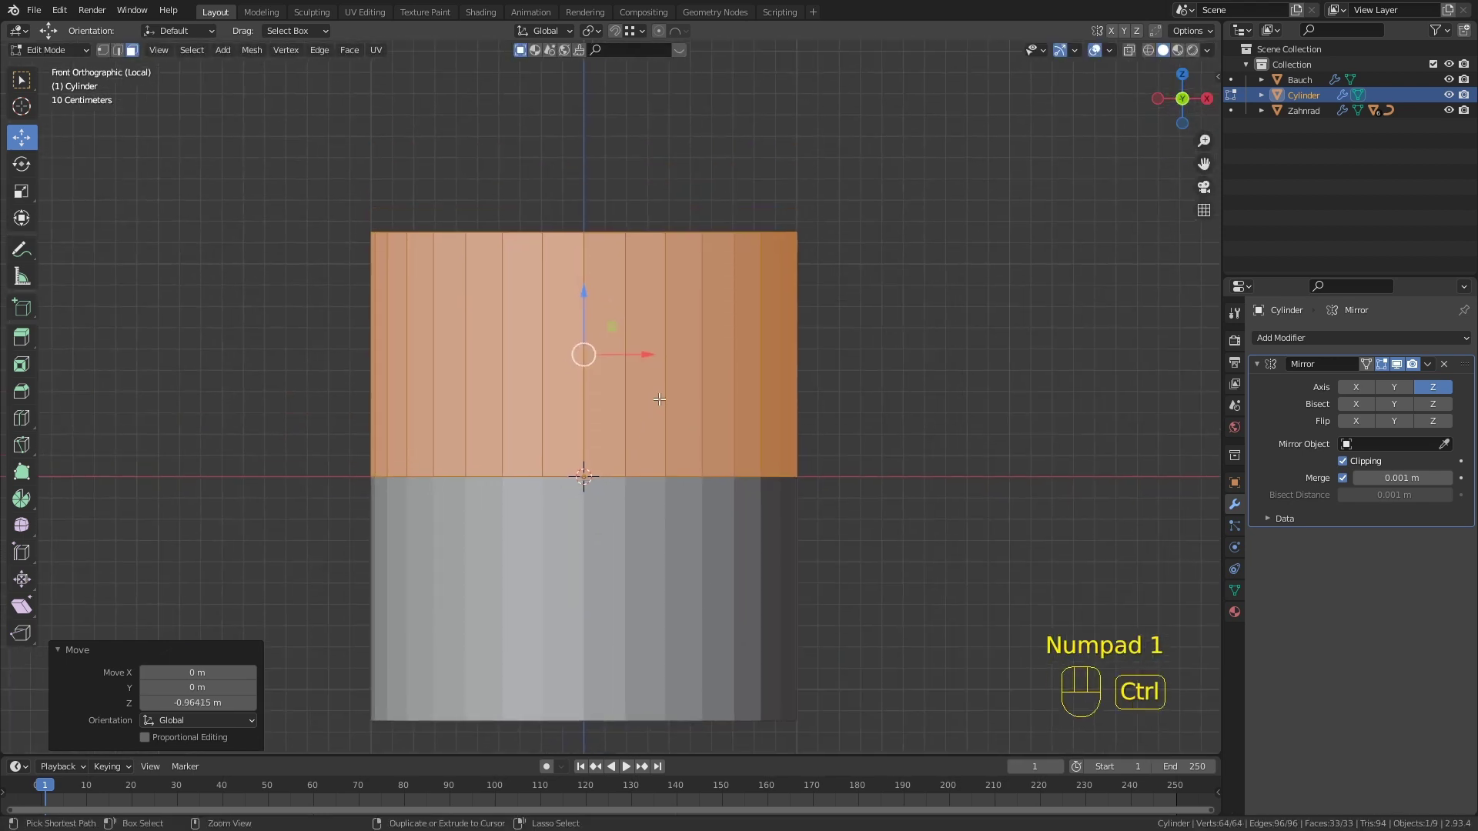
Step: Loop-cut the cylinder horizontally, pick a front edge path, invert and hide everything else
key(ctrl+r)
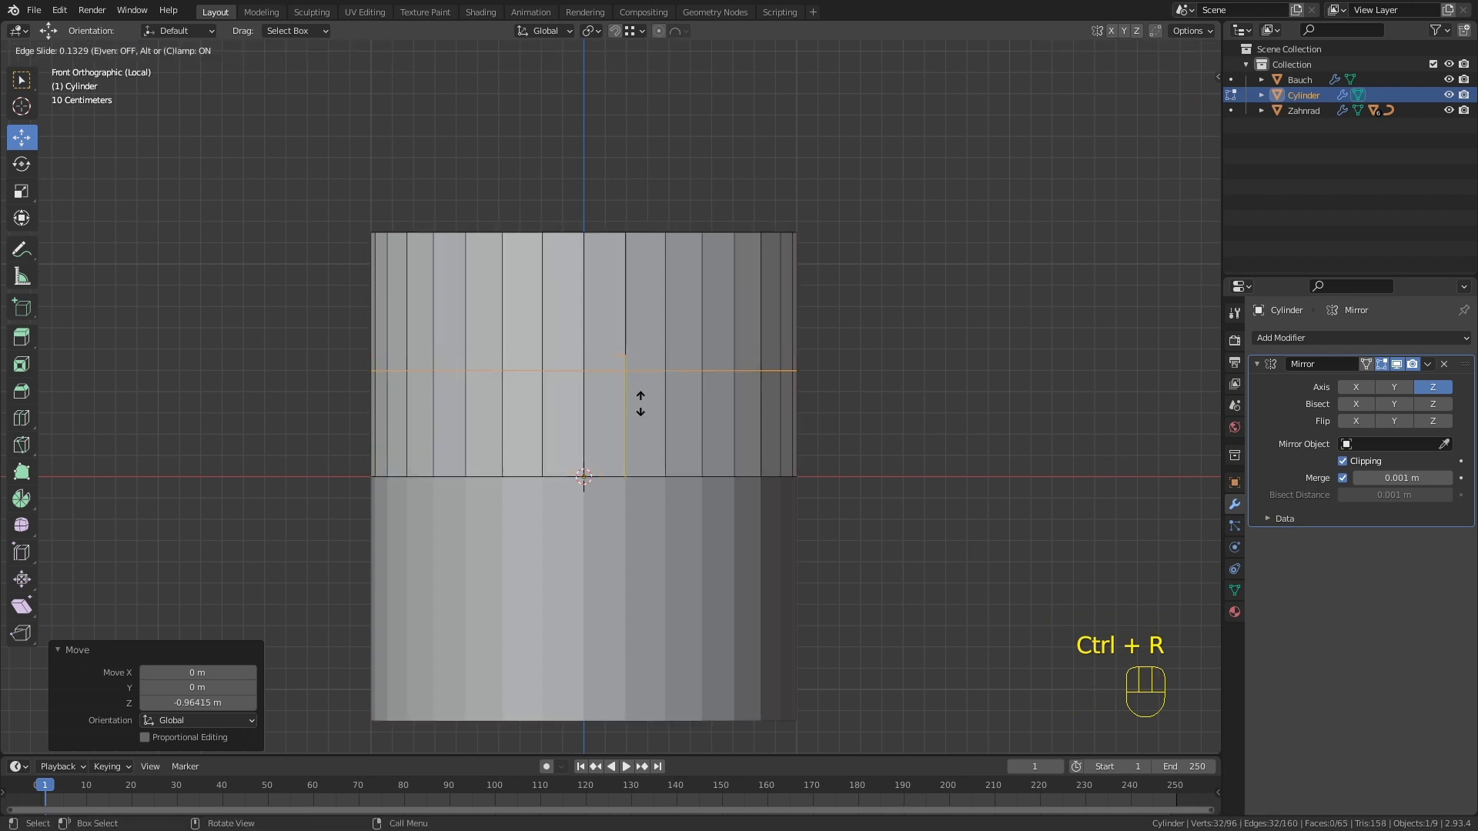
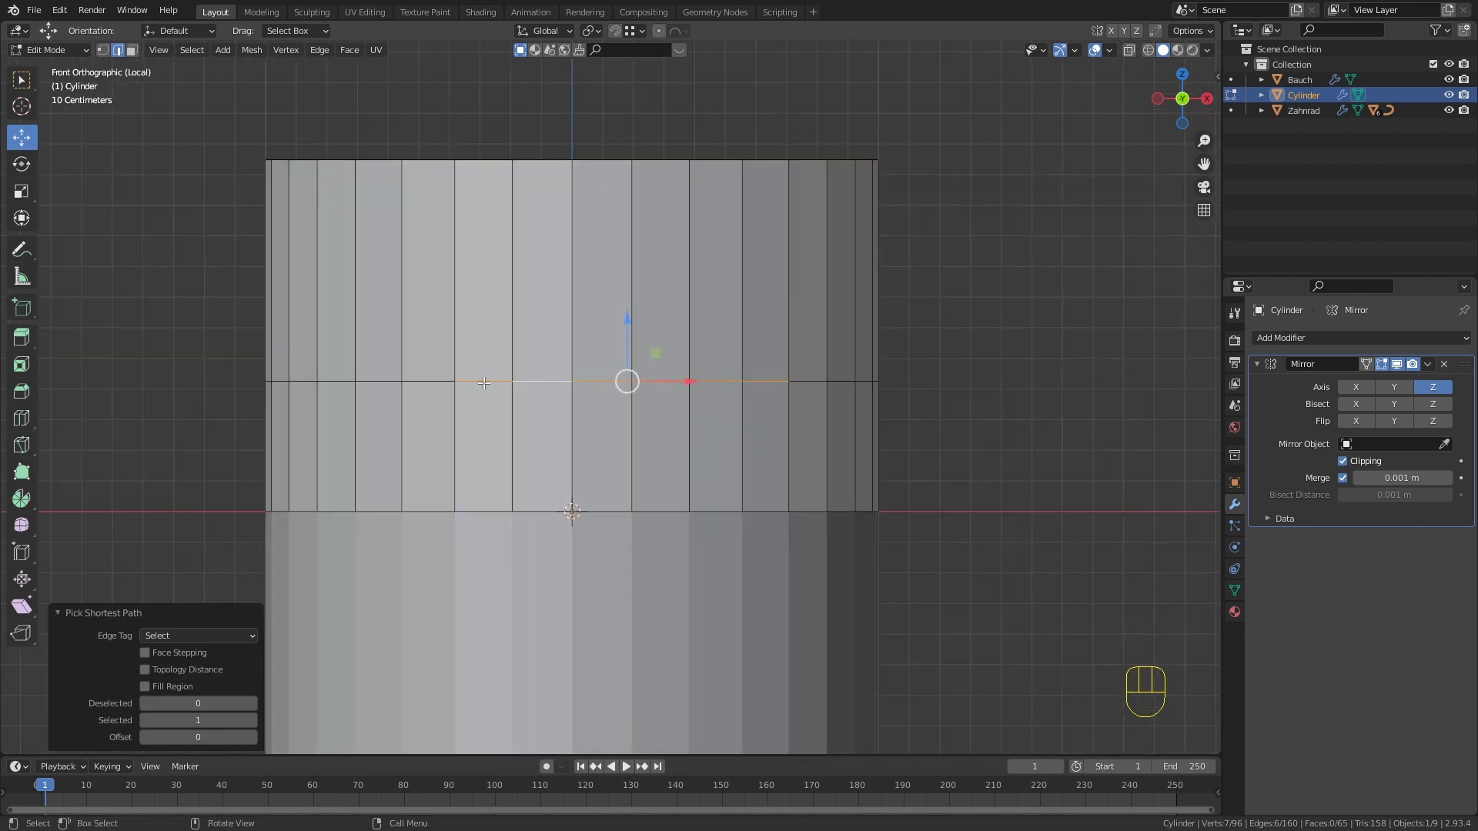
click(426, 376)
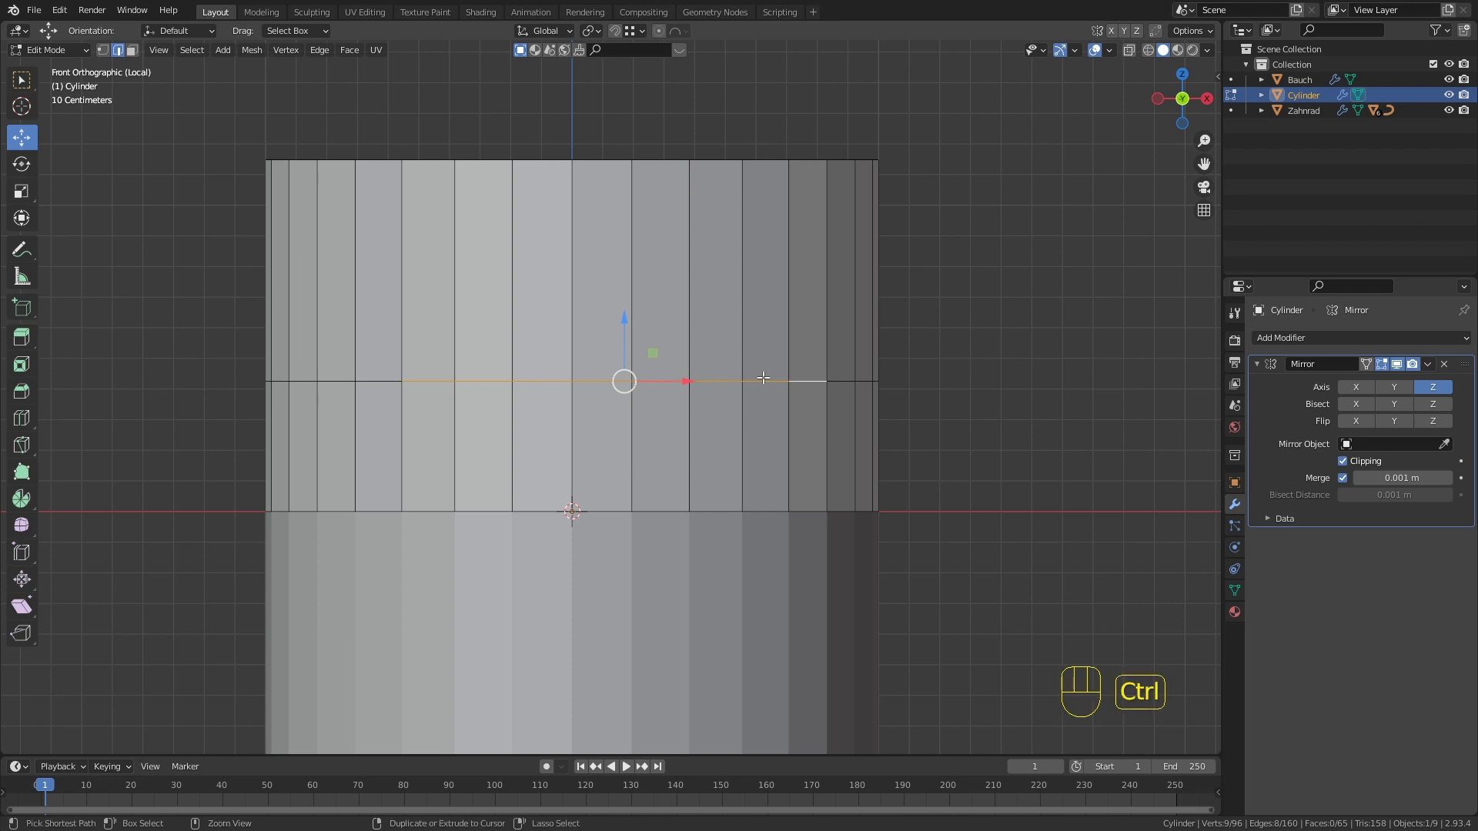
key(ctrl+i)
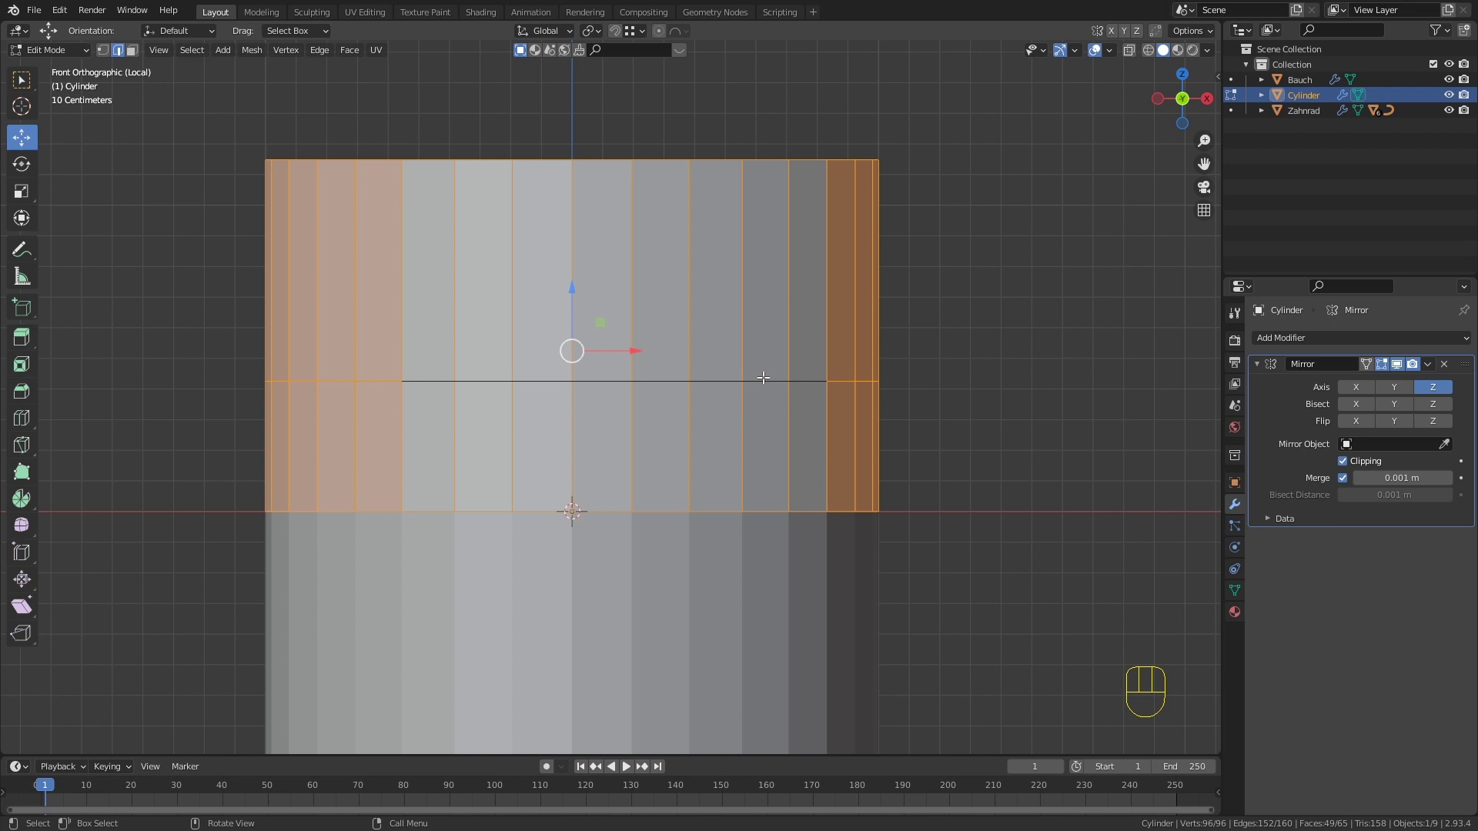
key(h)
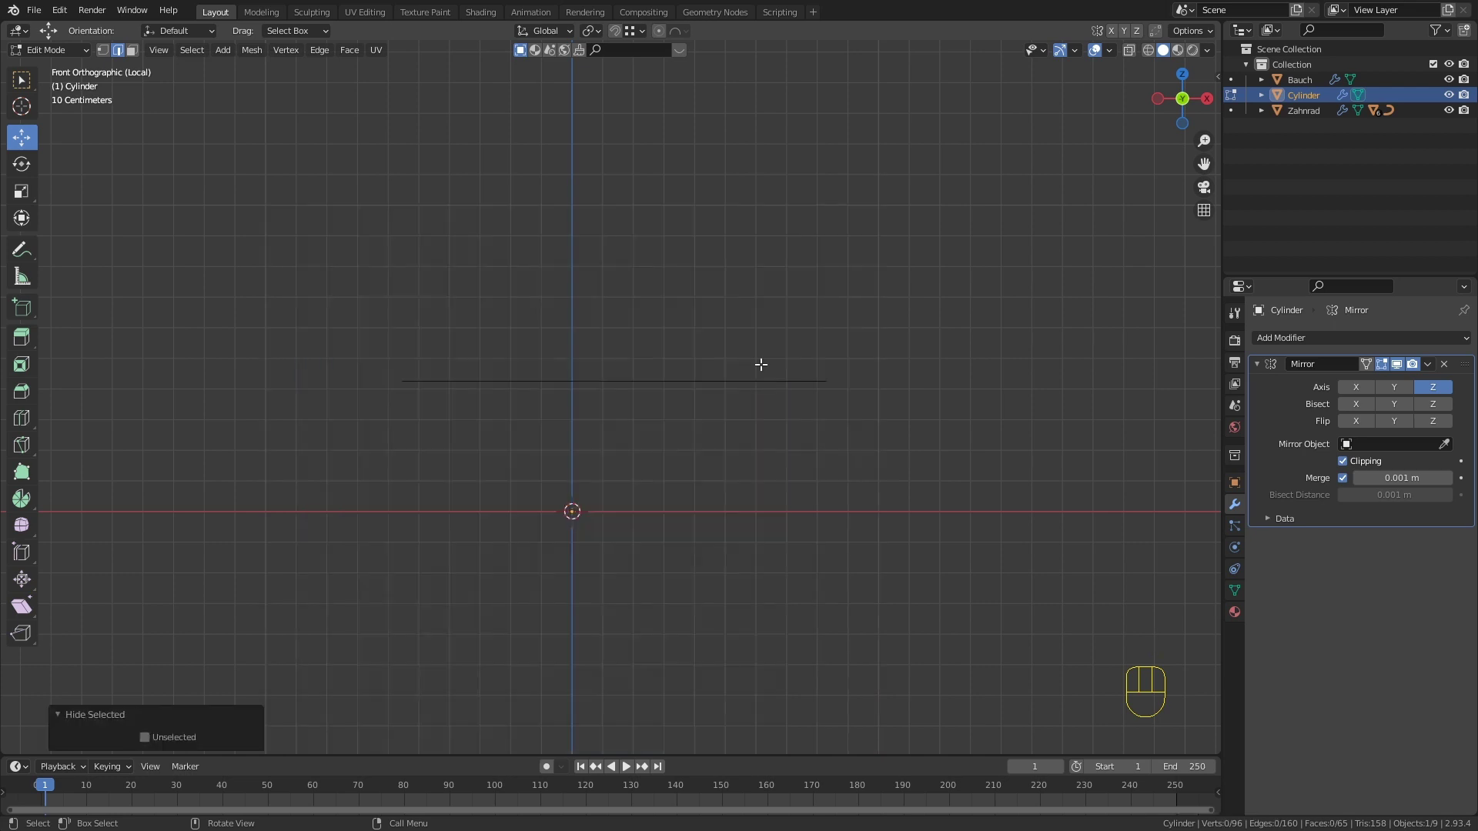
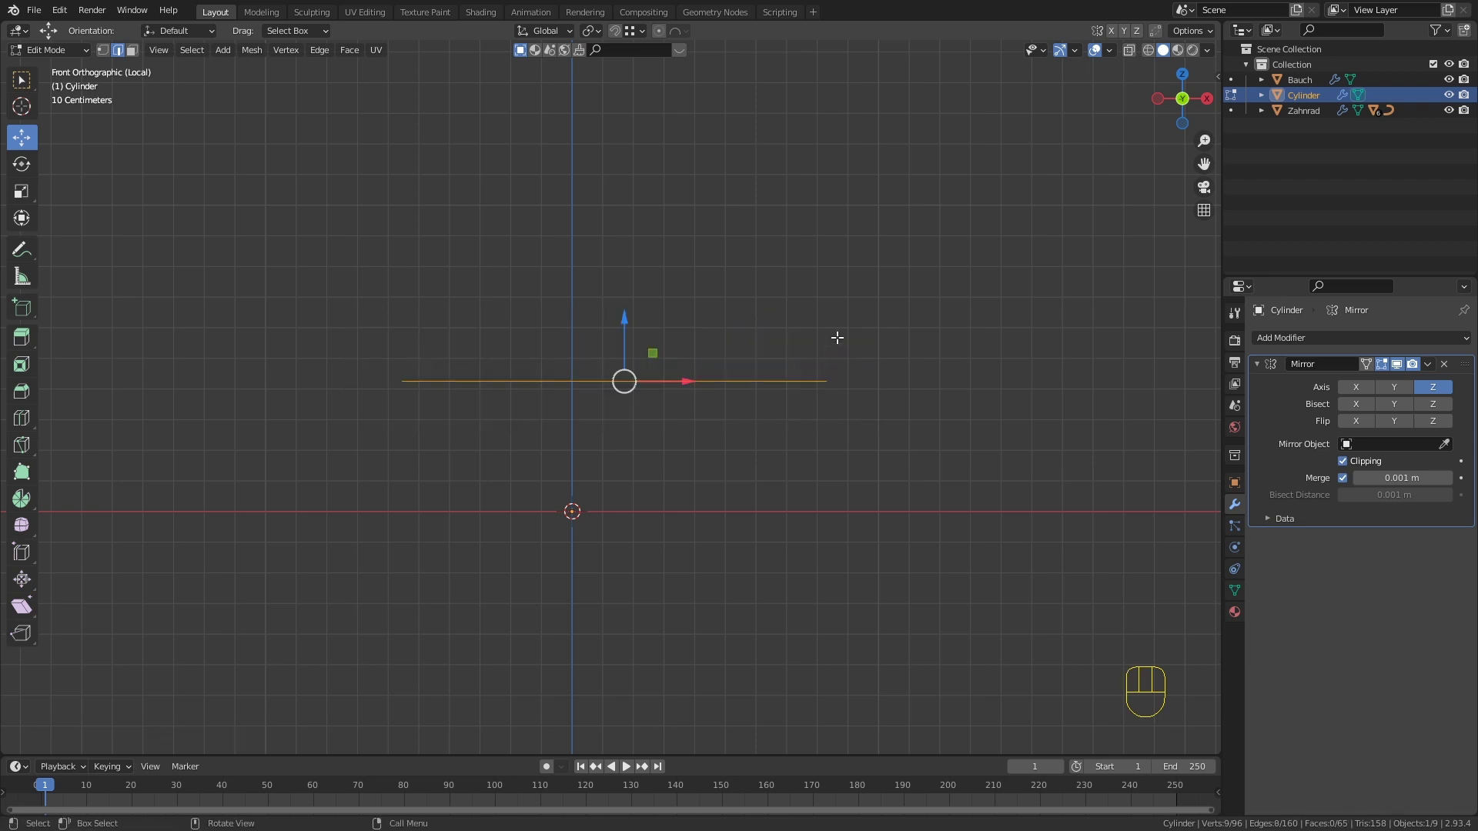
Step: Raise the strip along Z and lift its end vertex with proportional editing into a smooth arc
key(g)
key(z)
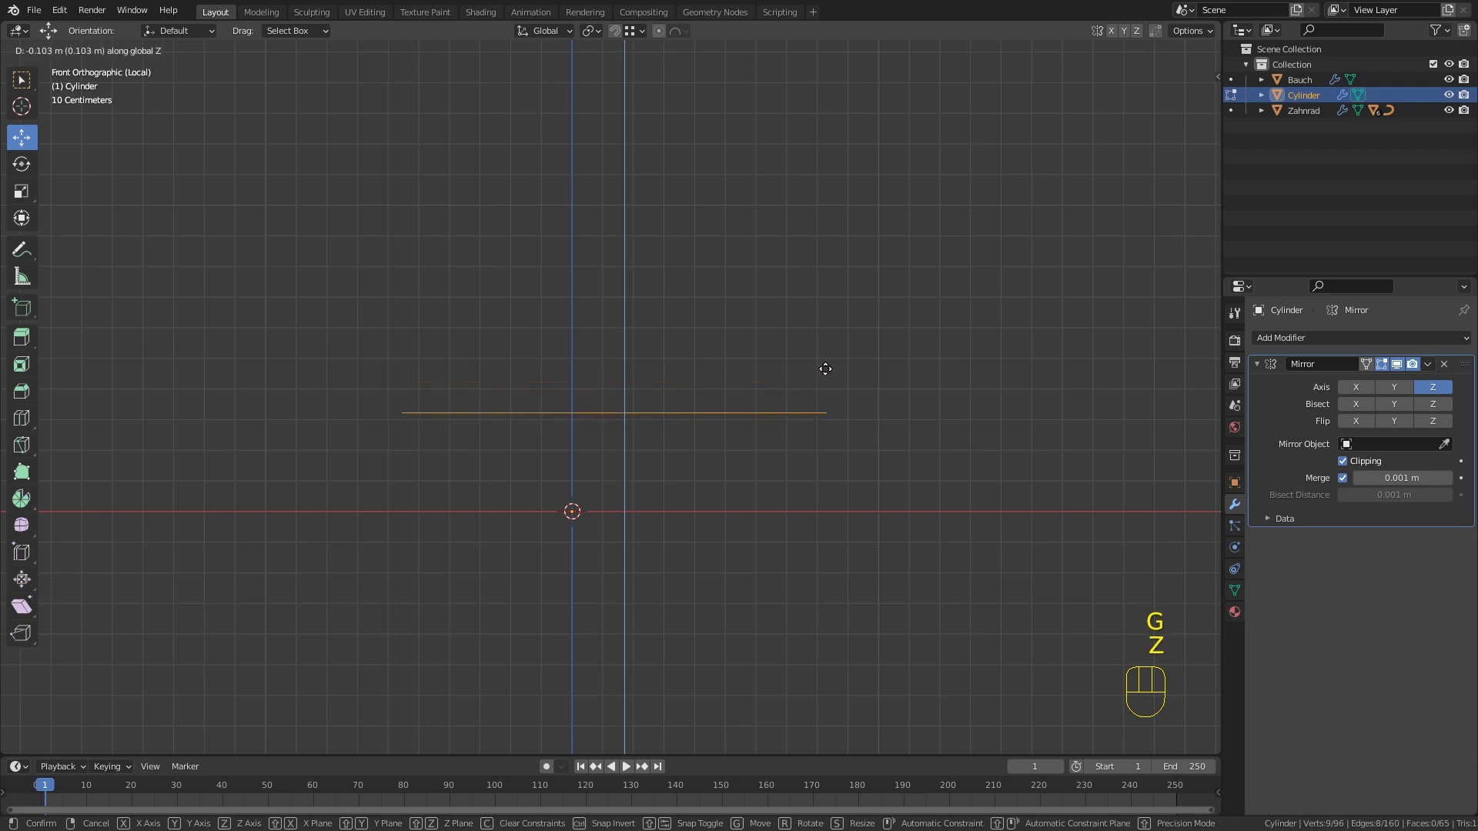
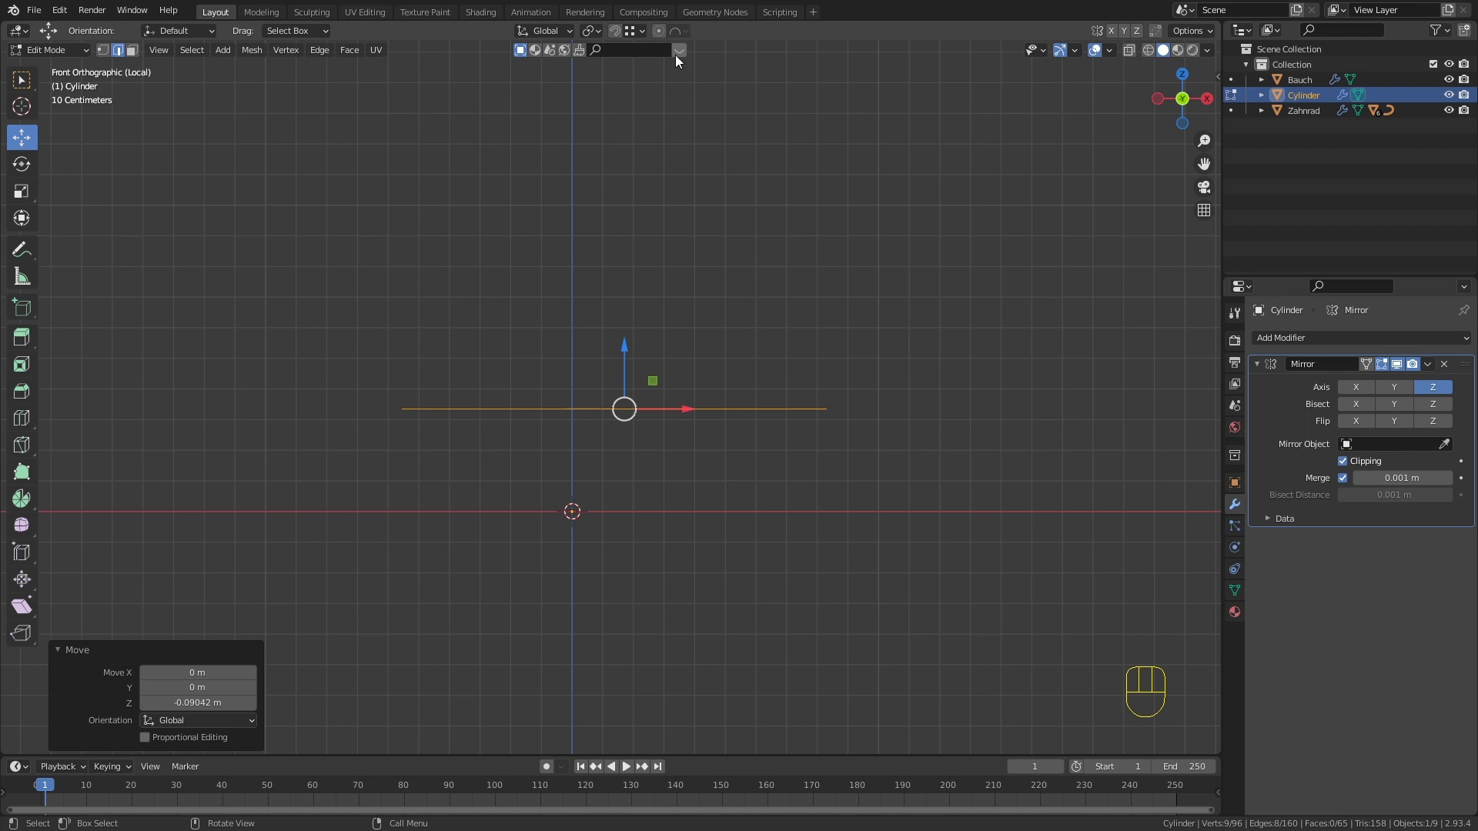
click(663, 36)
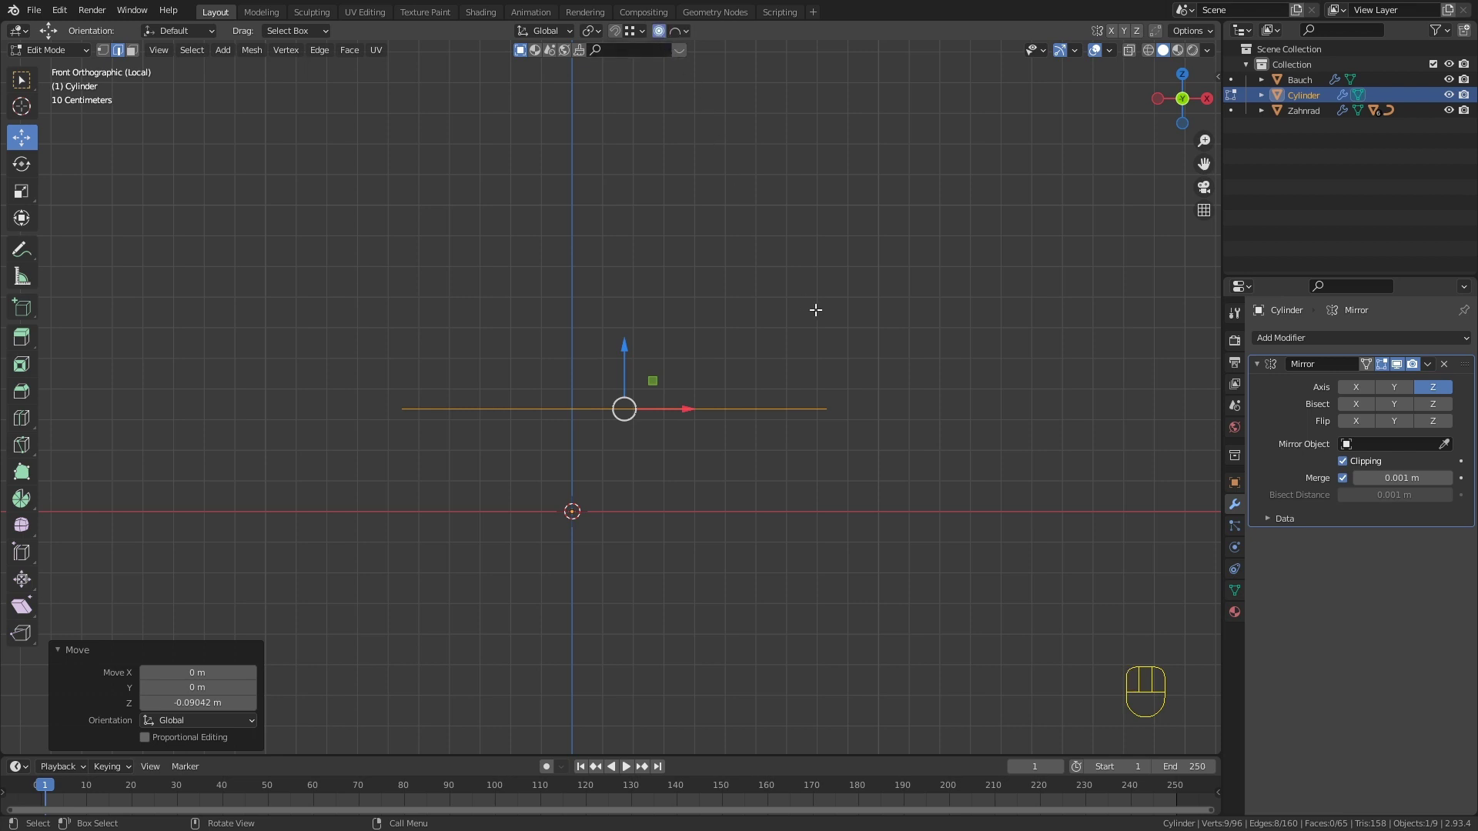
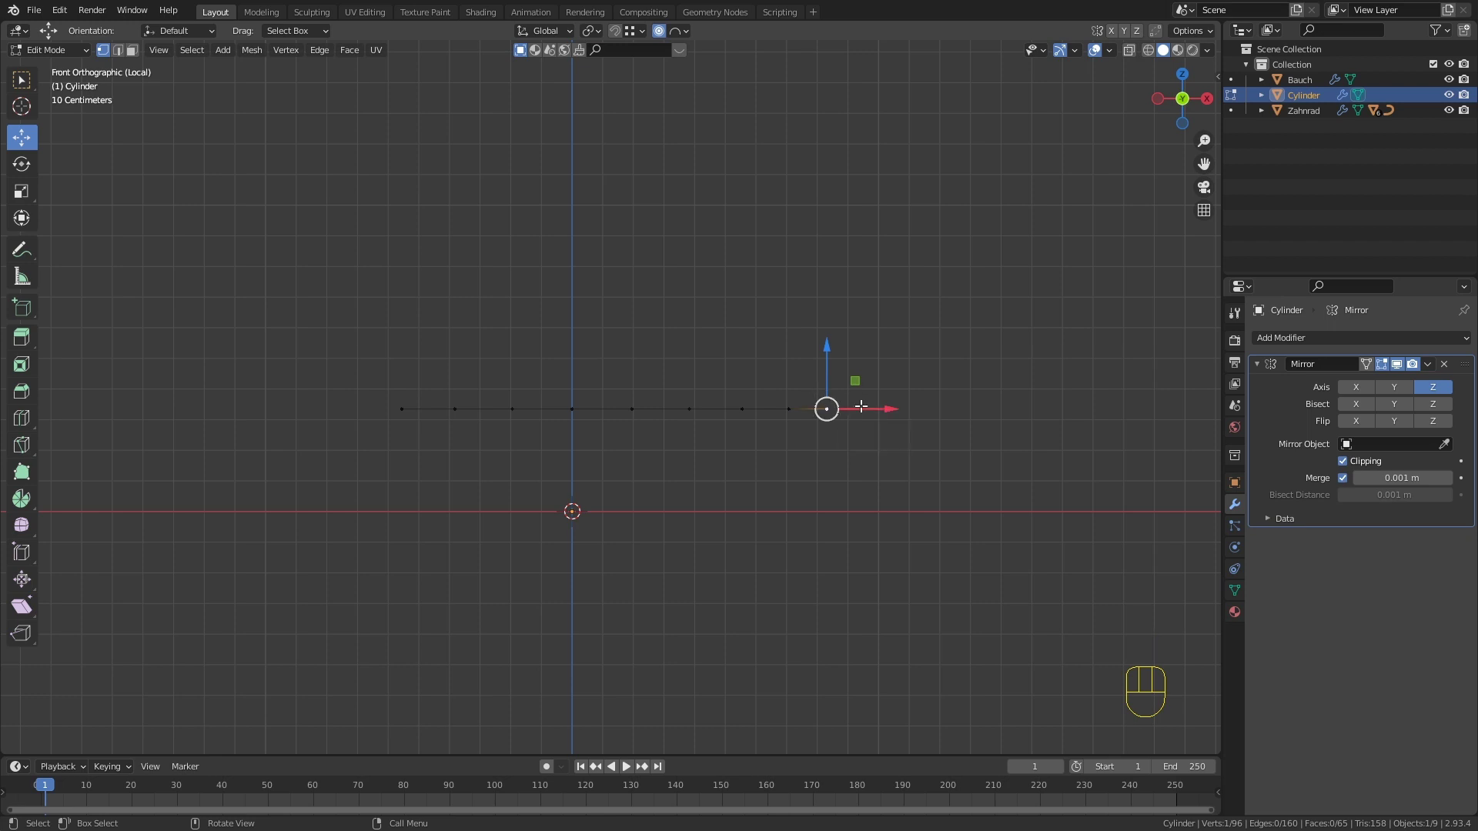
key(g)
key(z)
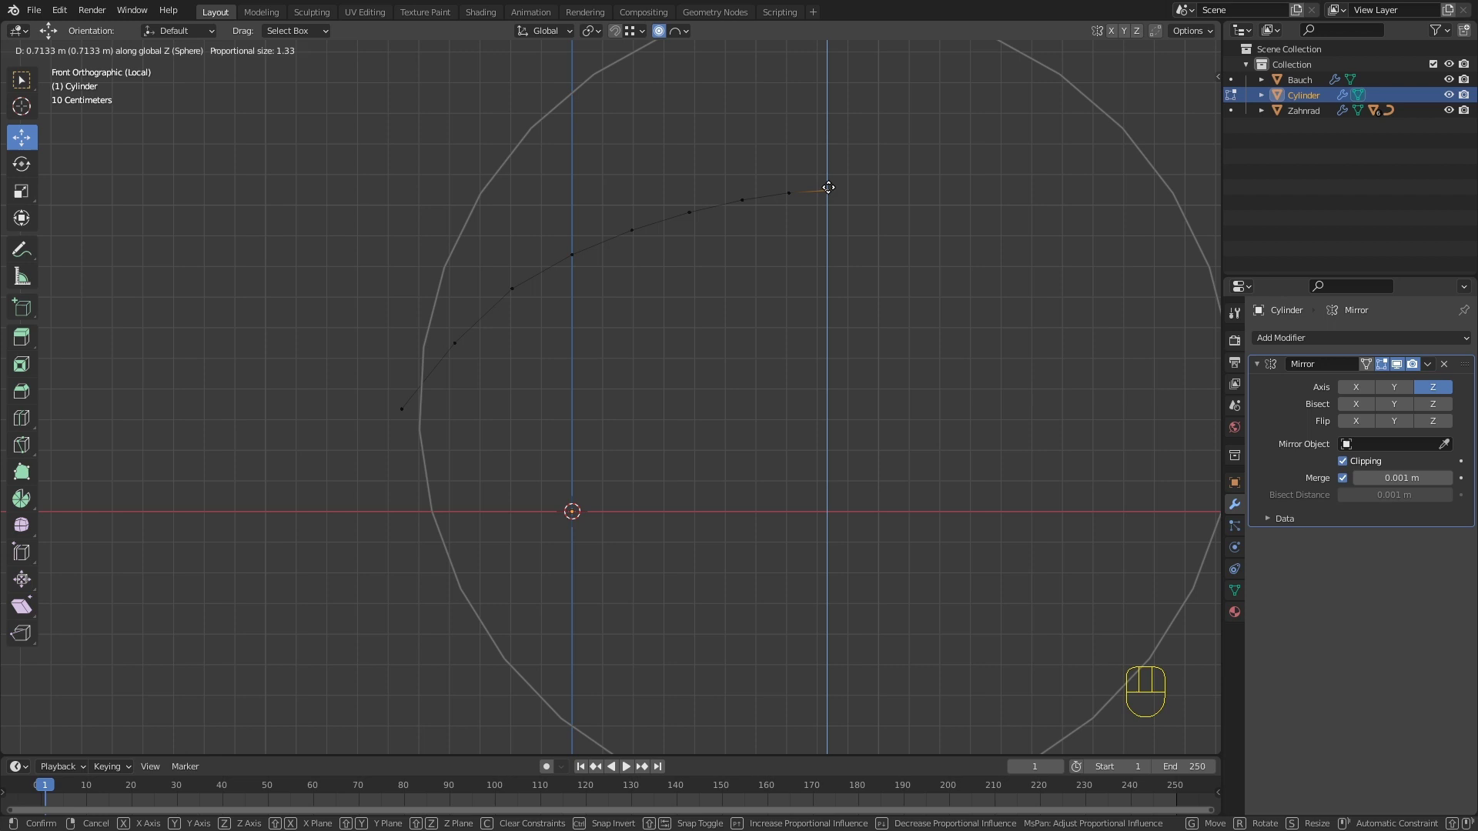
click(833, 167)
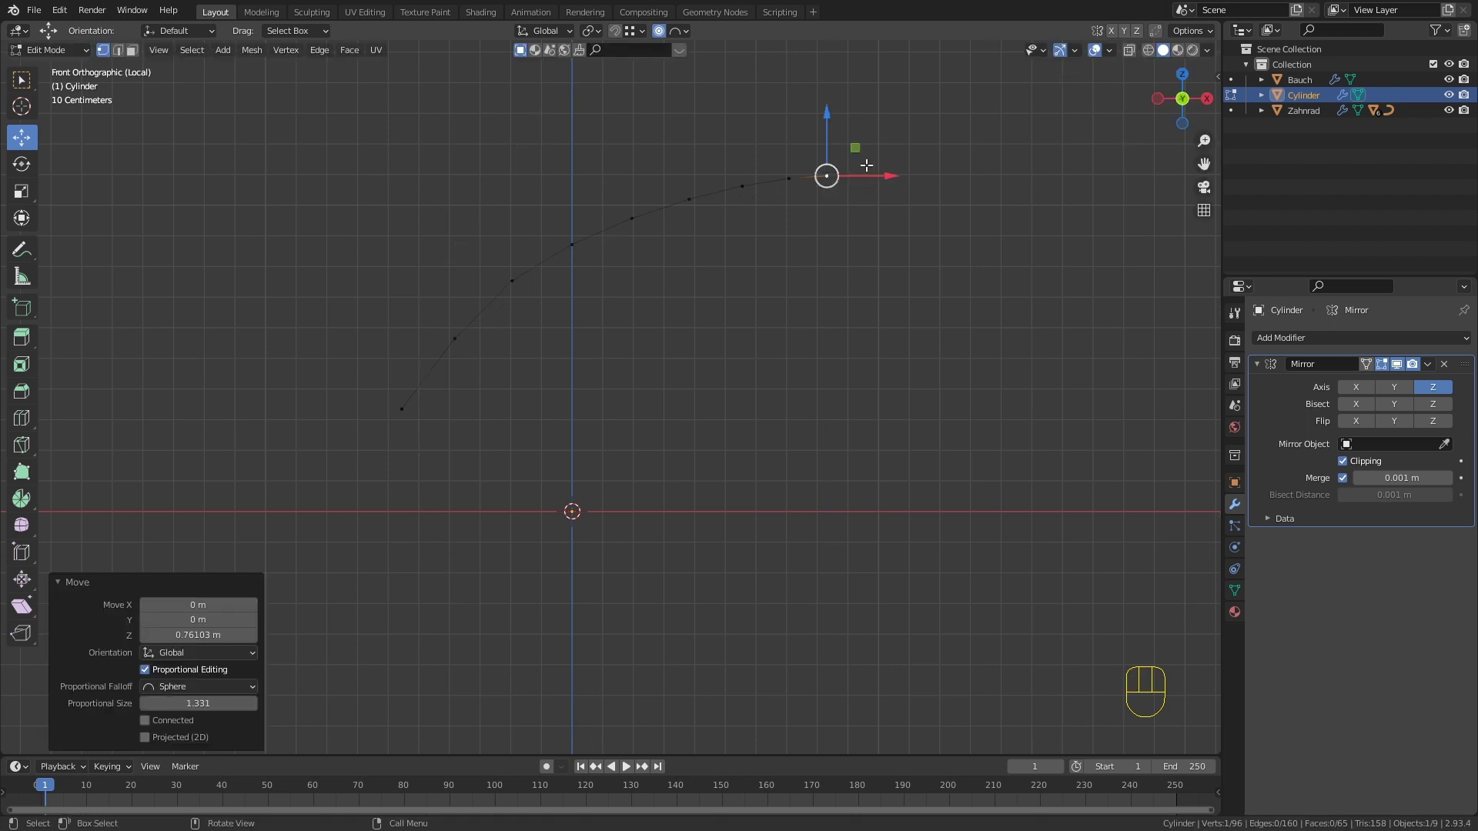
Step: Reveal the hidden mesh, undo to keep shaping, then reveal it again
key(alt+h)
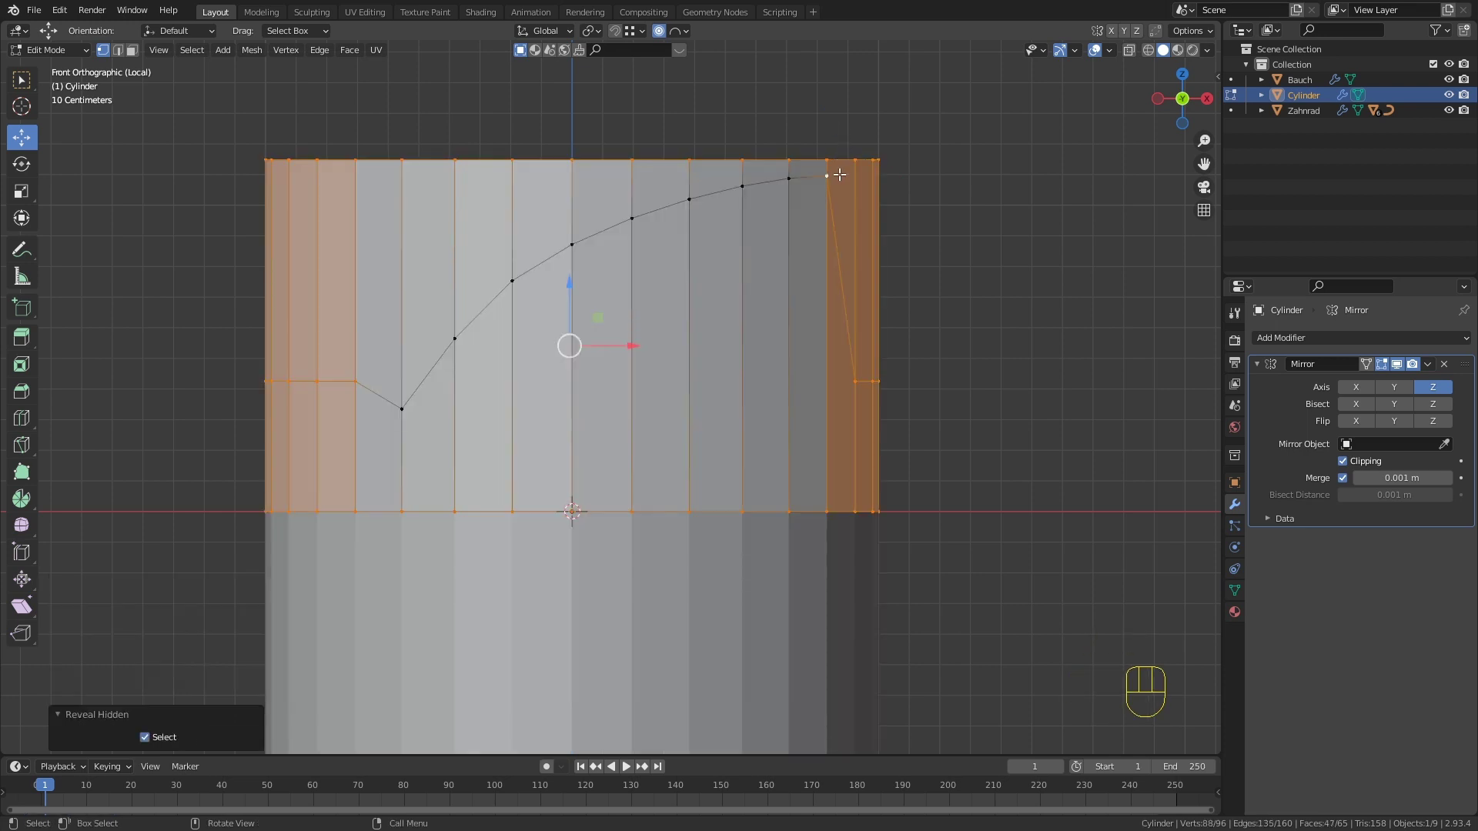
key(ctrl+z)
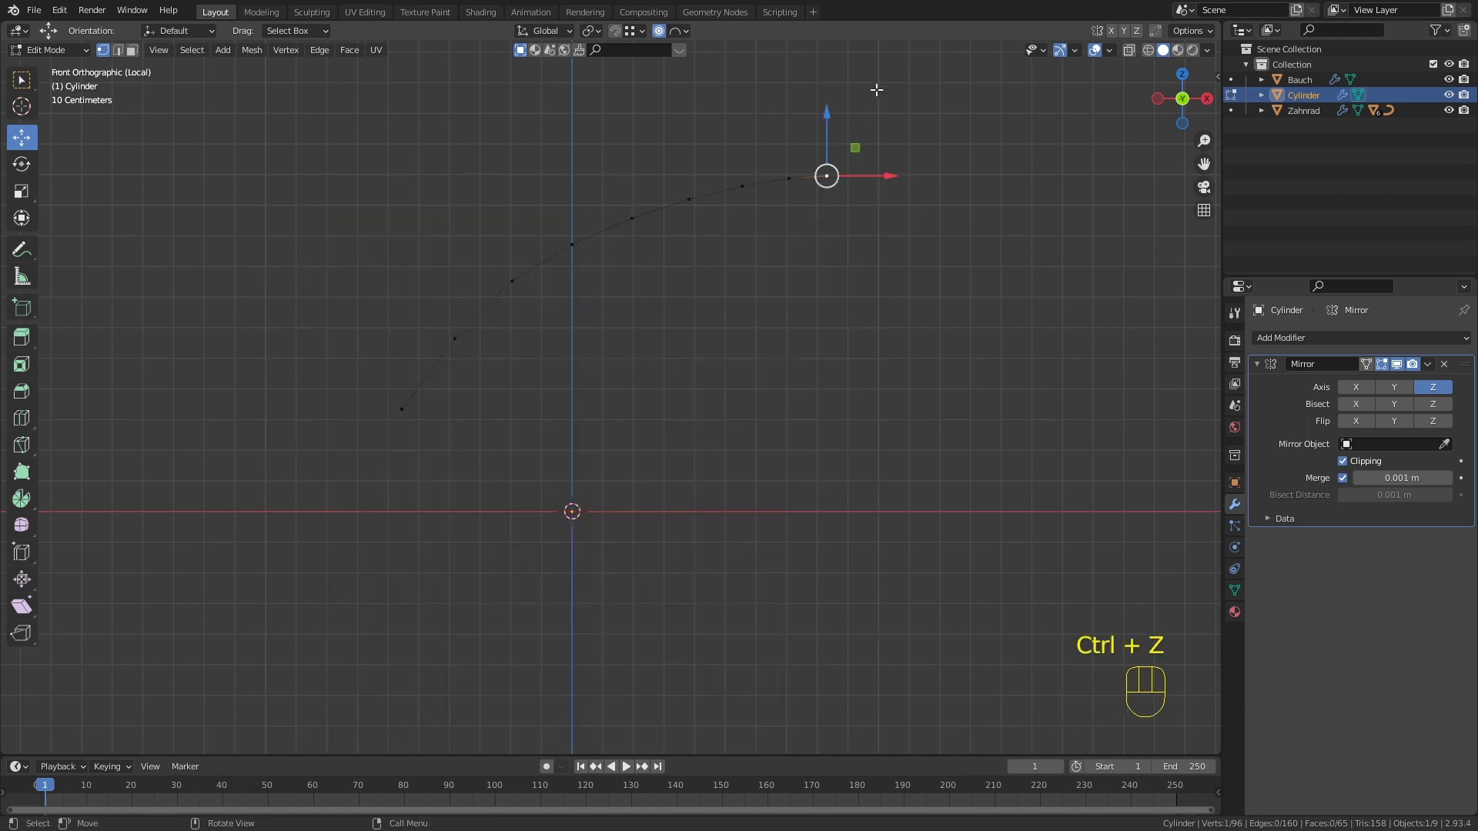
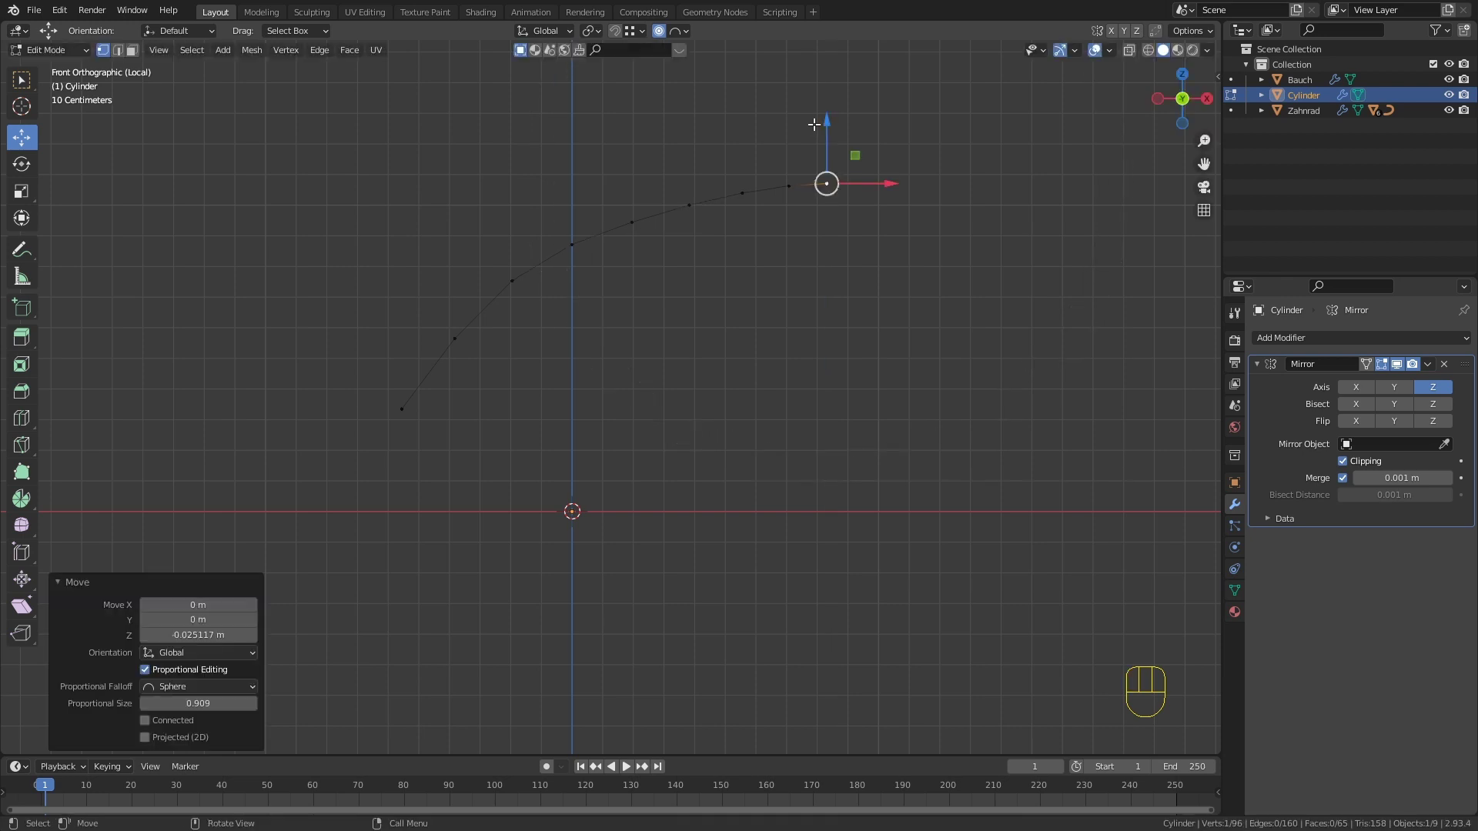
key(alt+h)
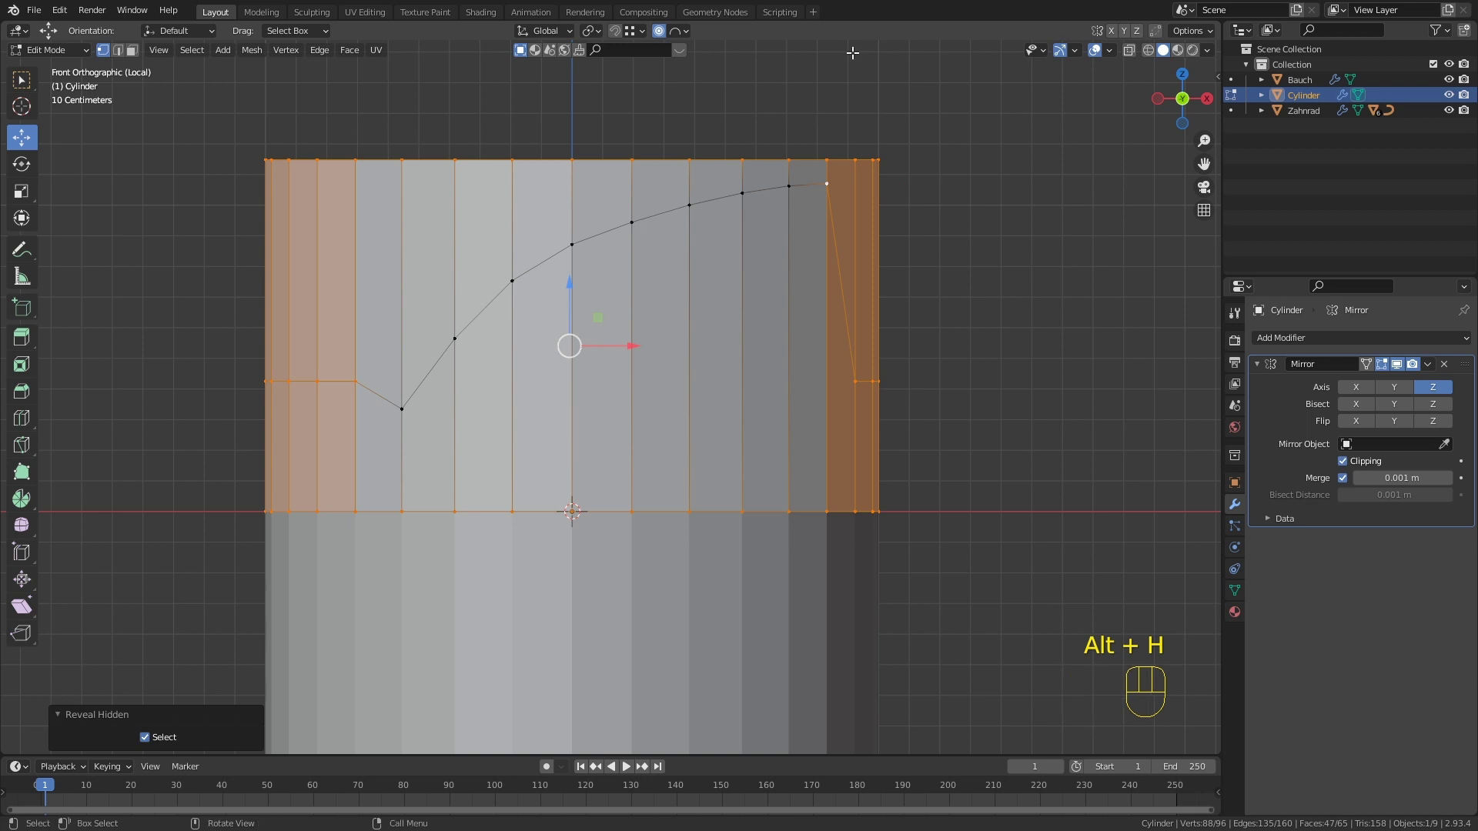
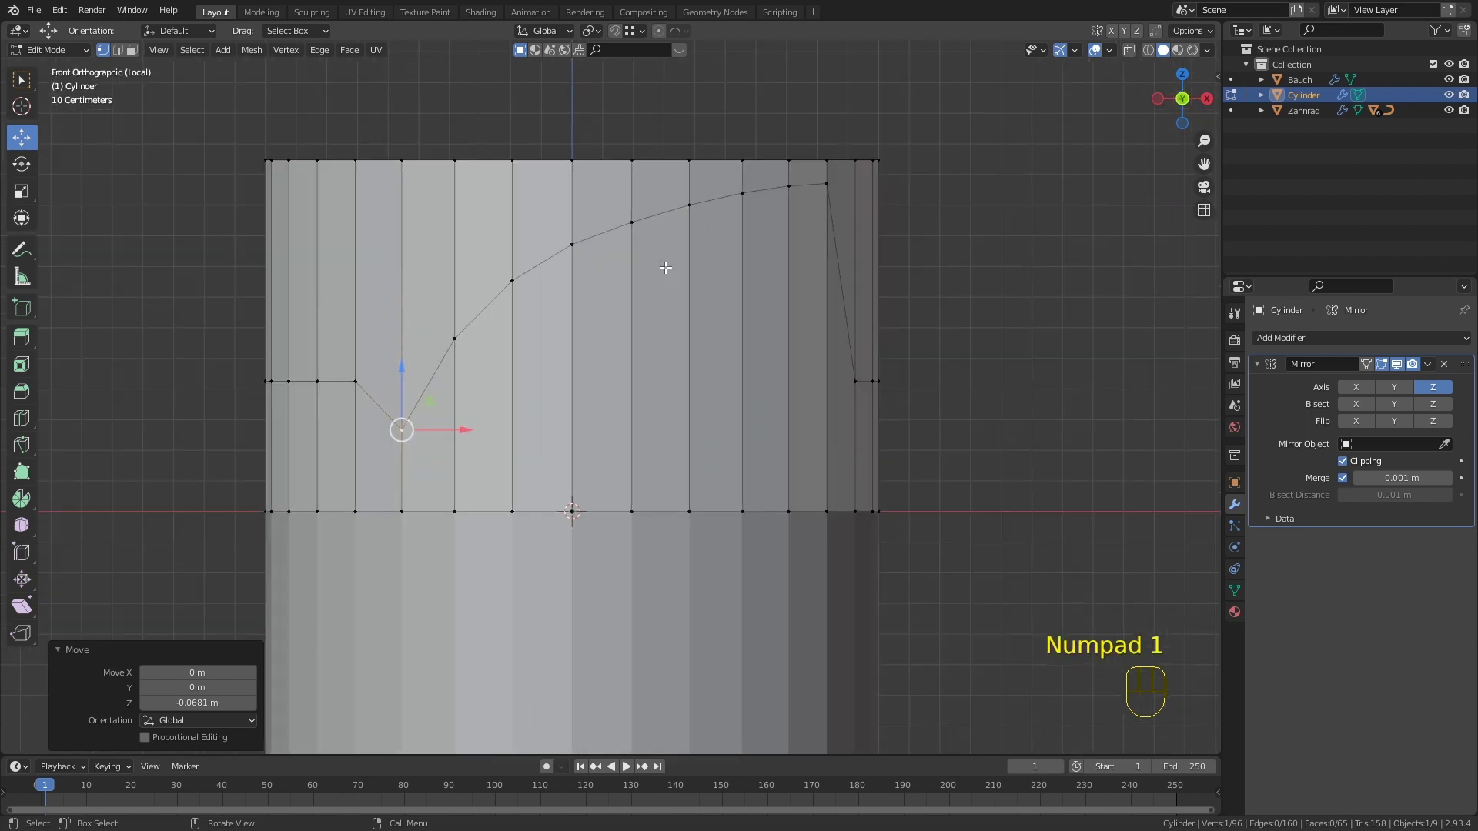
Step: Lower the curve's lowest vertex about 0.07 m along Z and deselect
key(3)
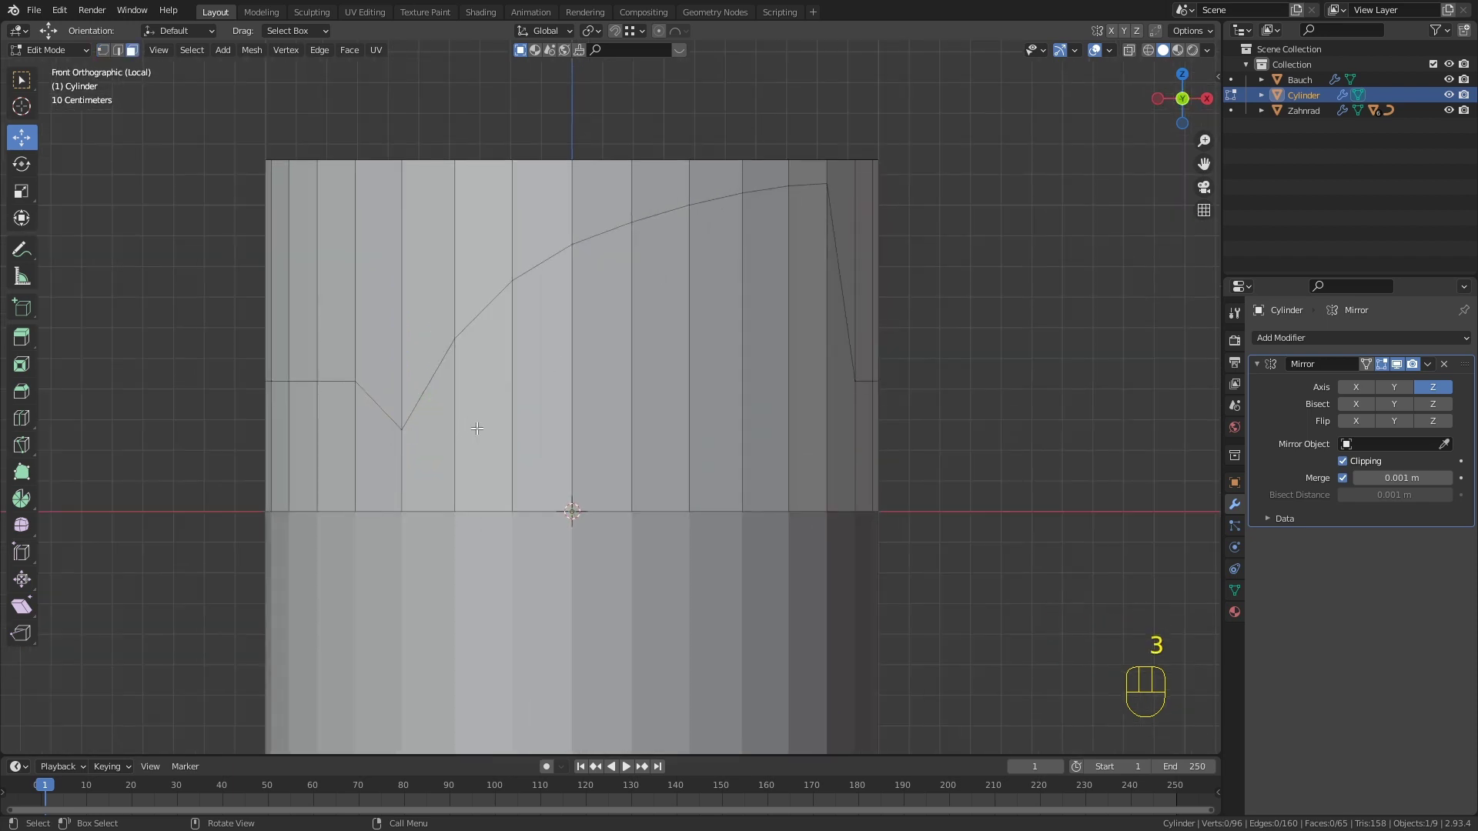
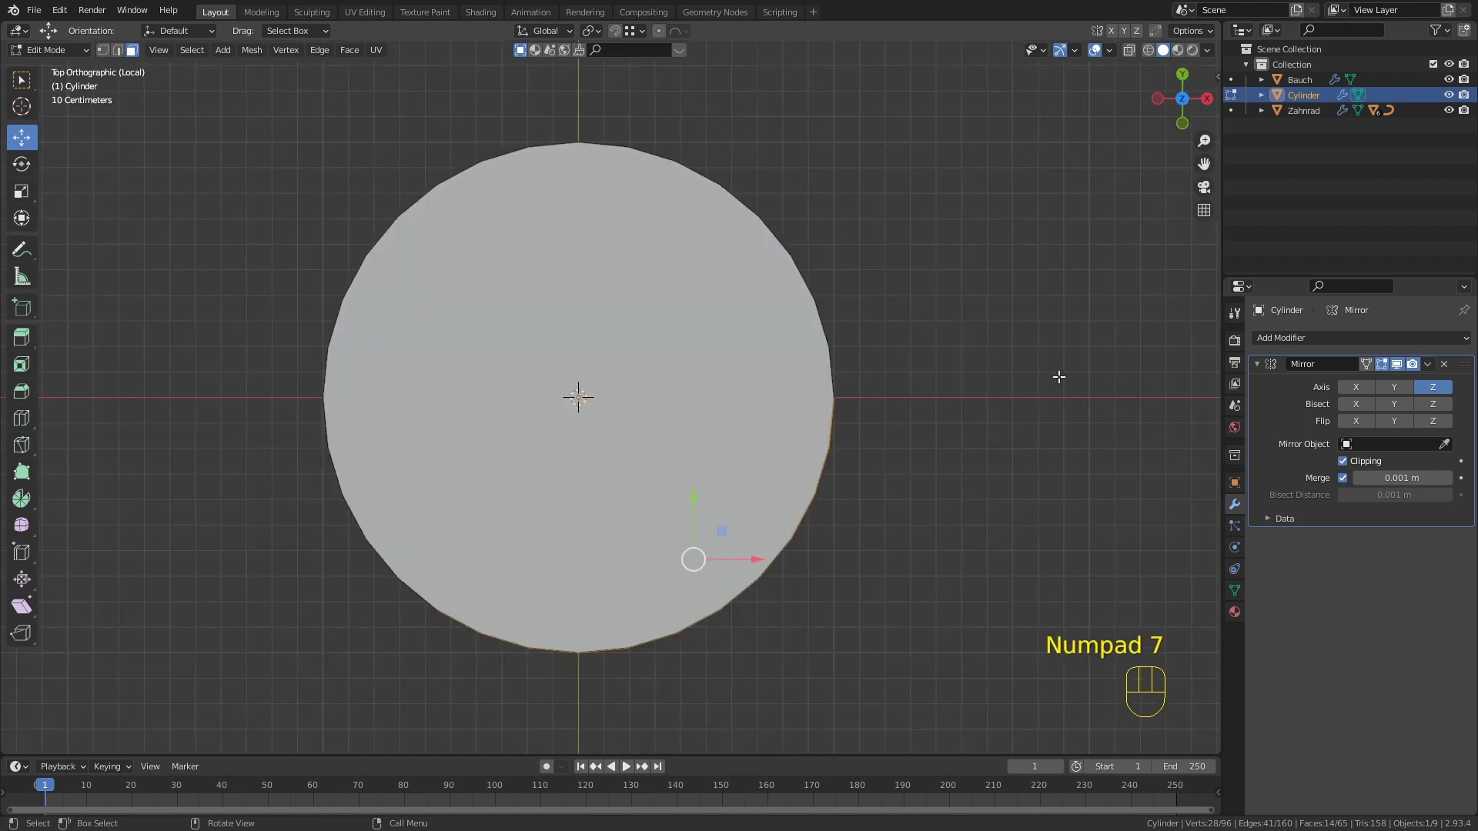
Step: Extrude the cylinder about 0.97 m along Y and inset its top cap into a rim ring
key(e)
key(y)
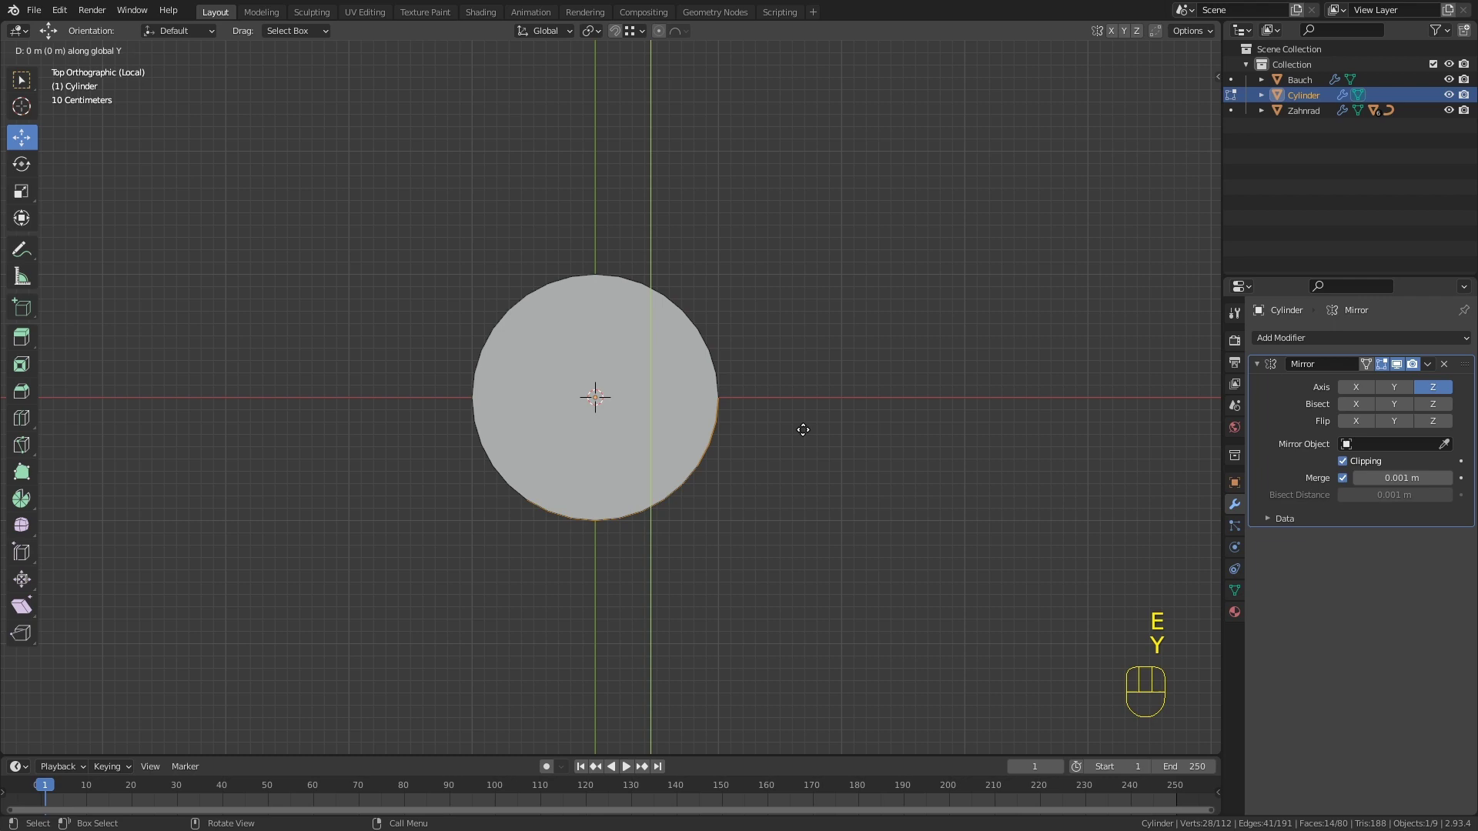
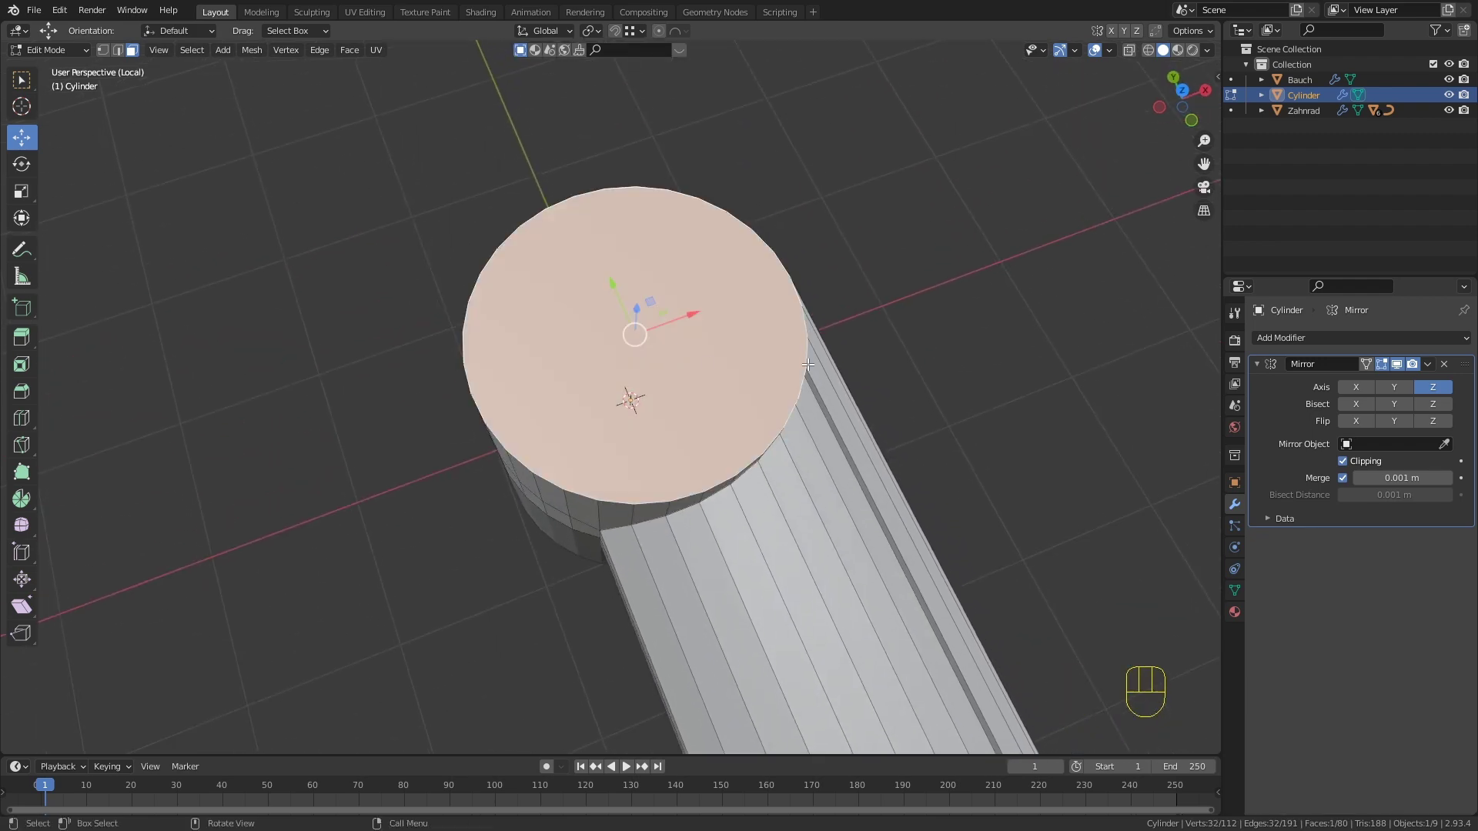
key(i)
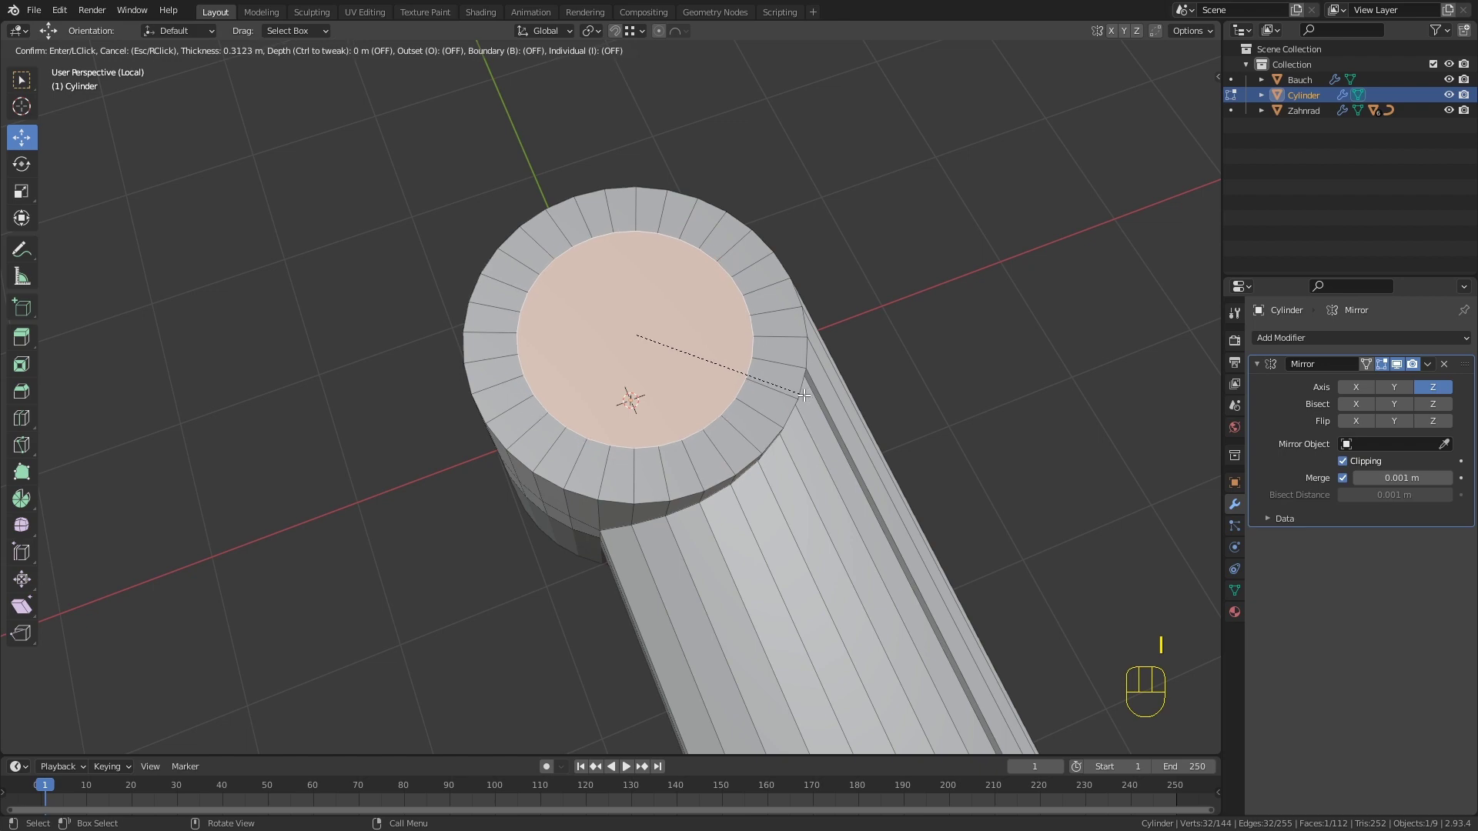
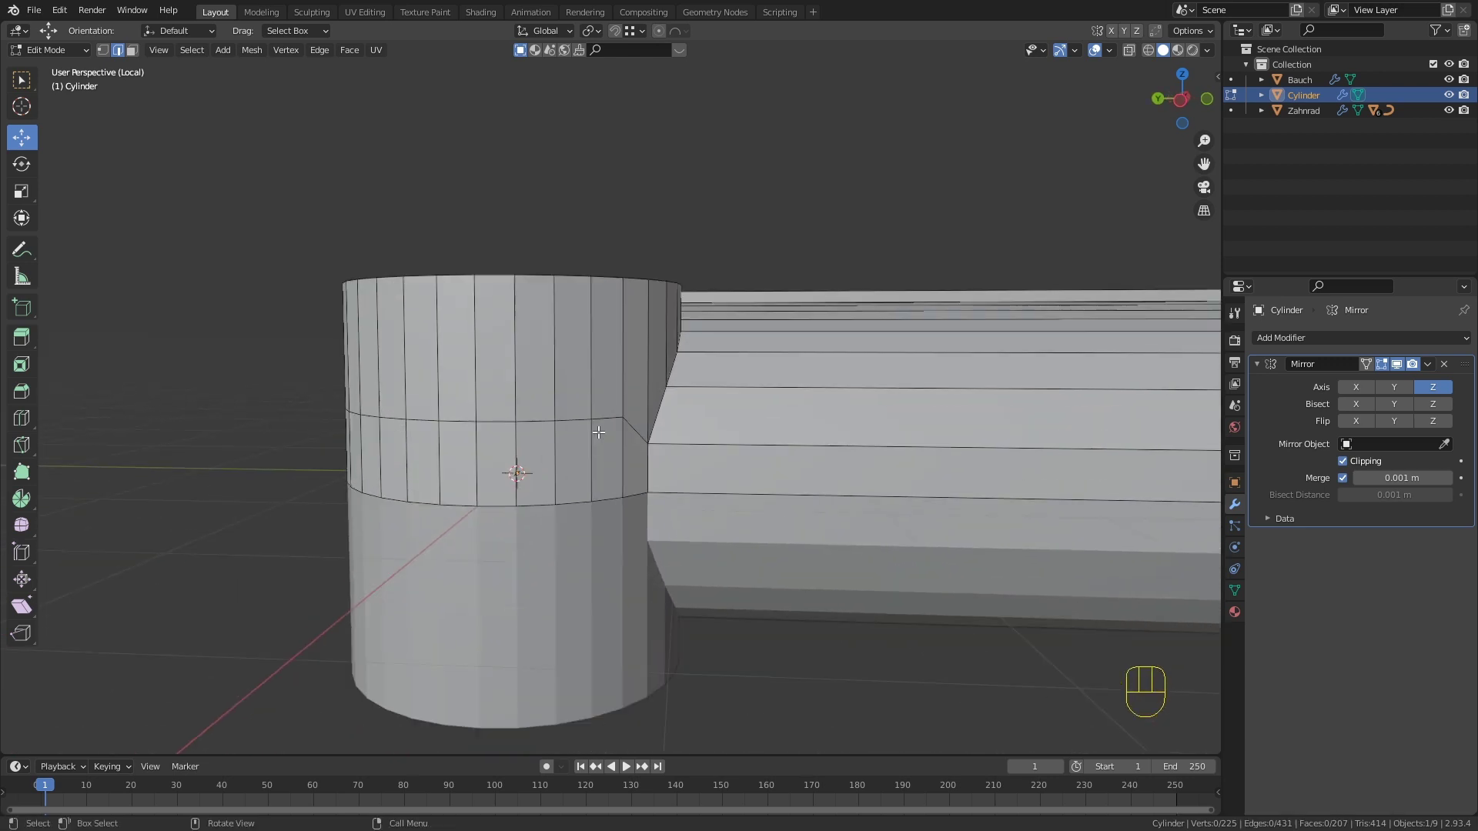
Step: Select and delete the cylinder's bottom faces, orbiting to view the open underside ring
key(3)
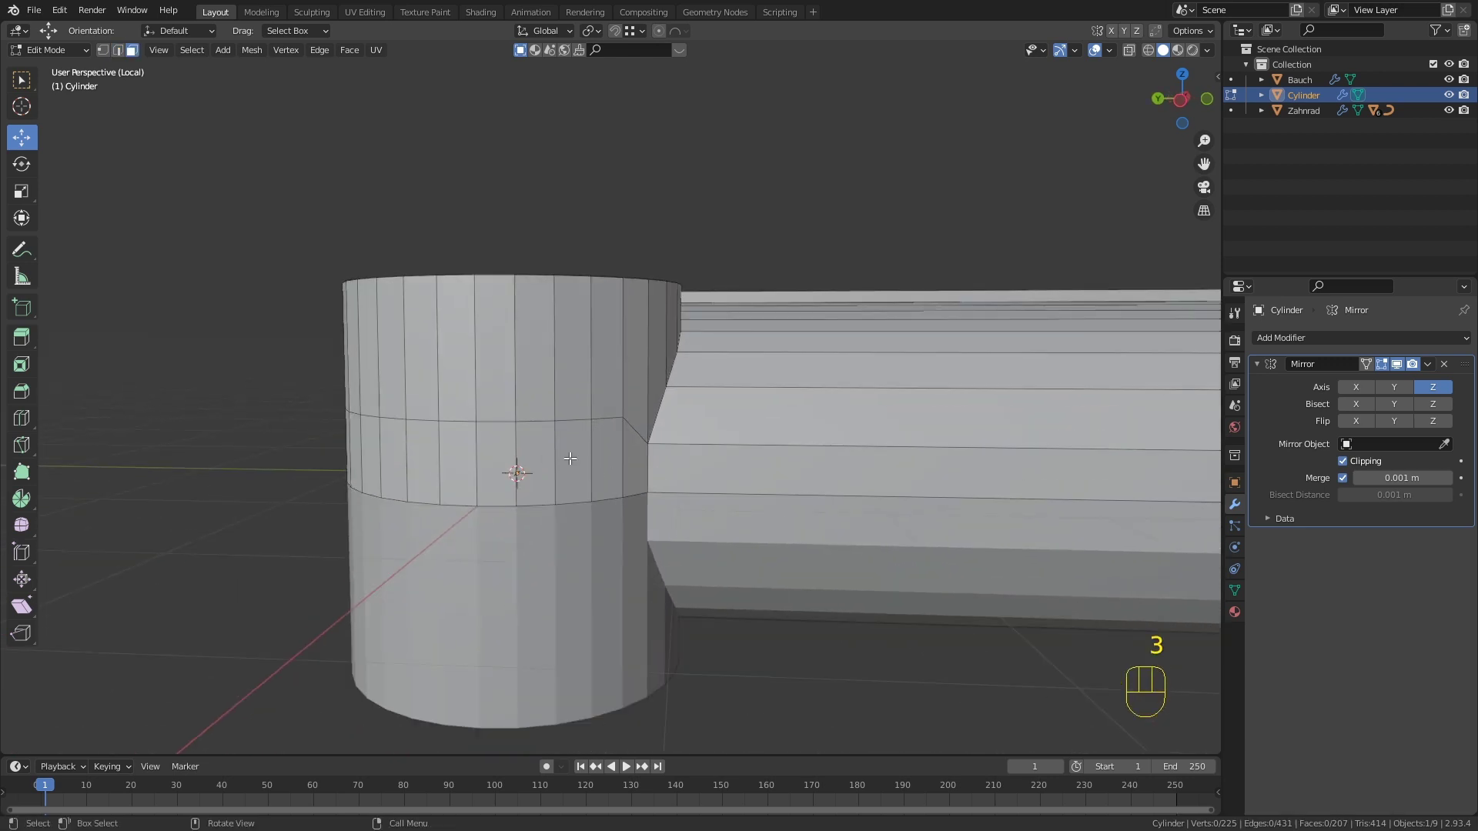
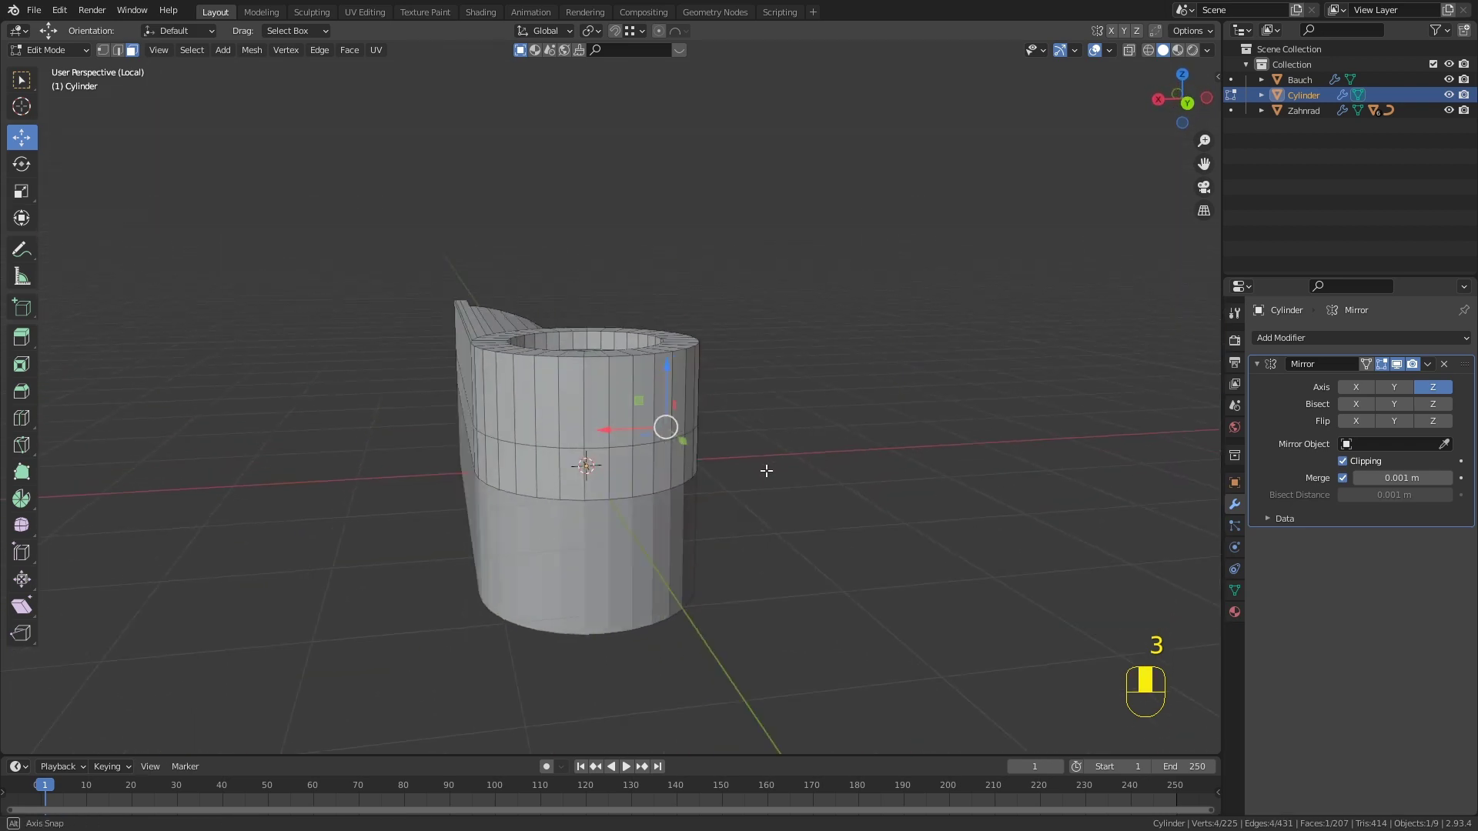
drag(550, 479, 581, 476)
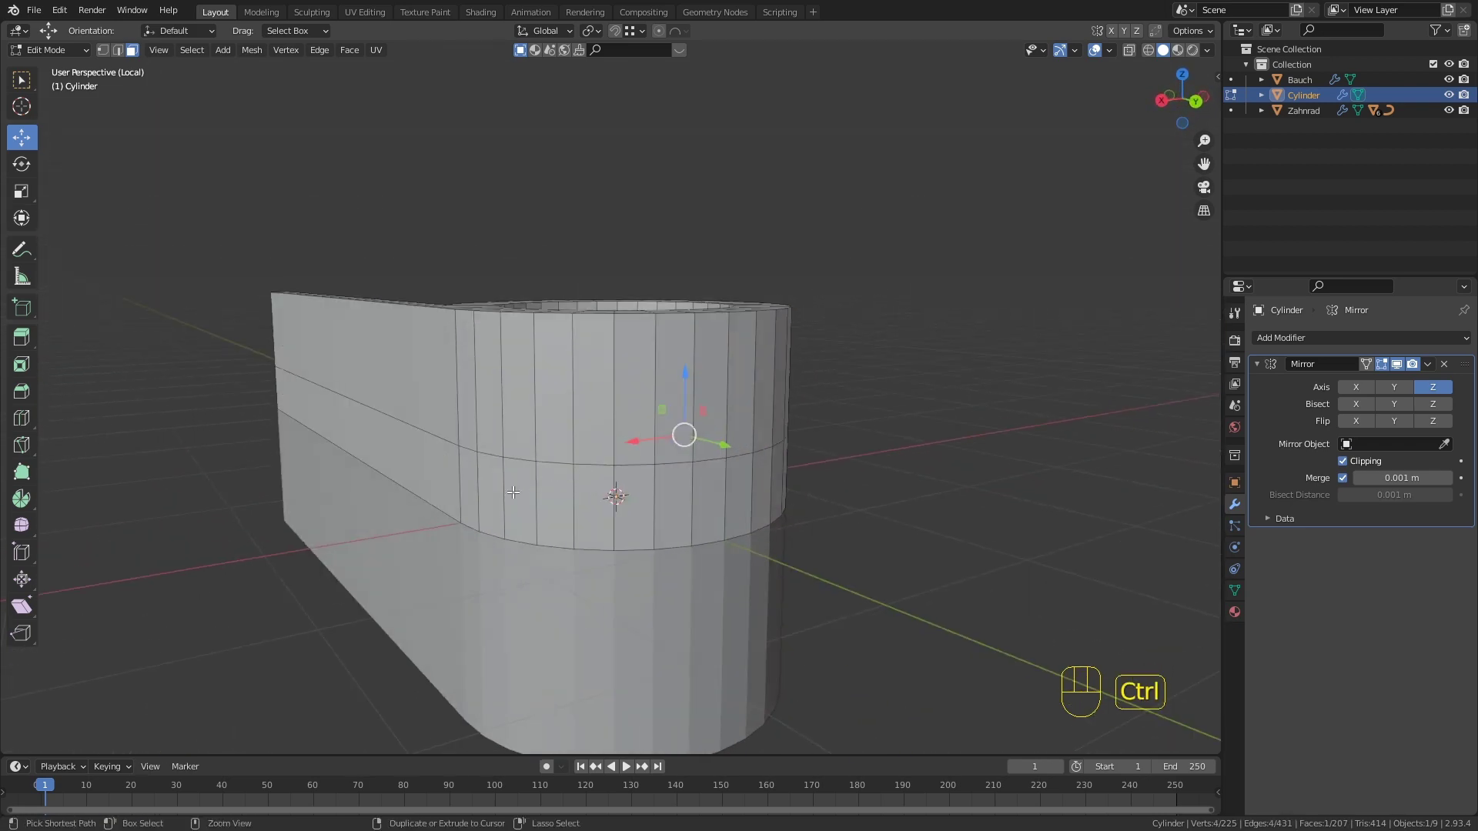
middle_click(686, 488)
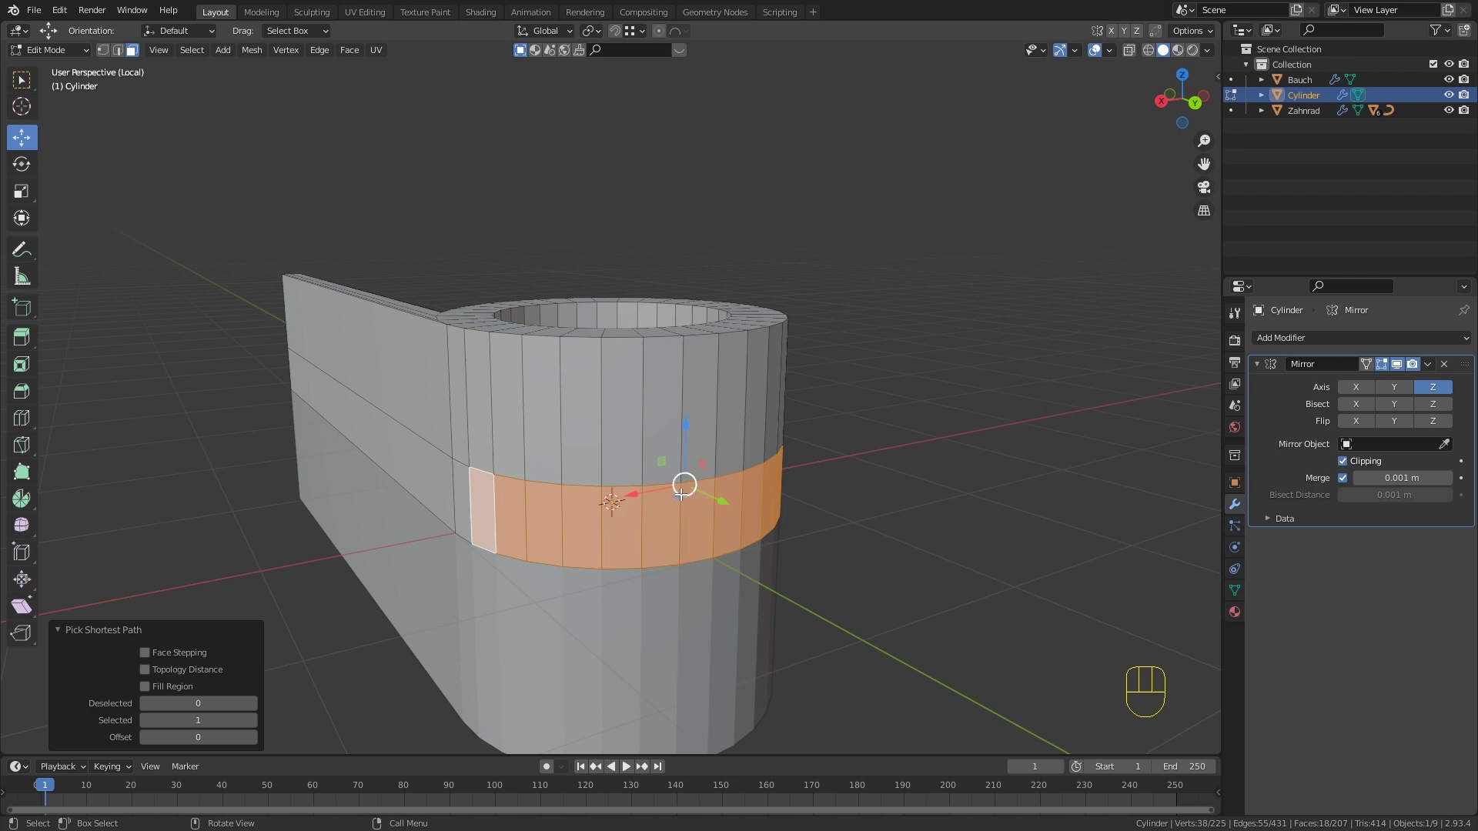
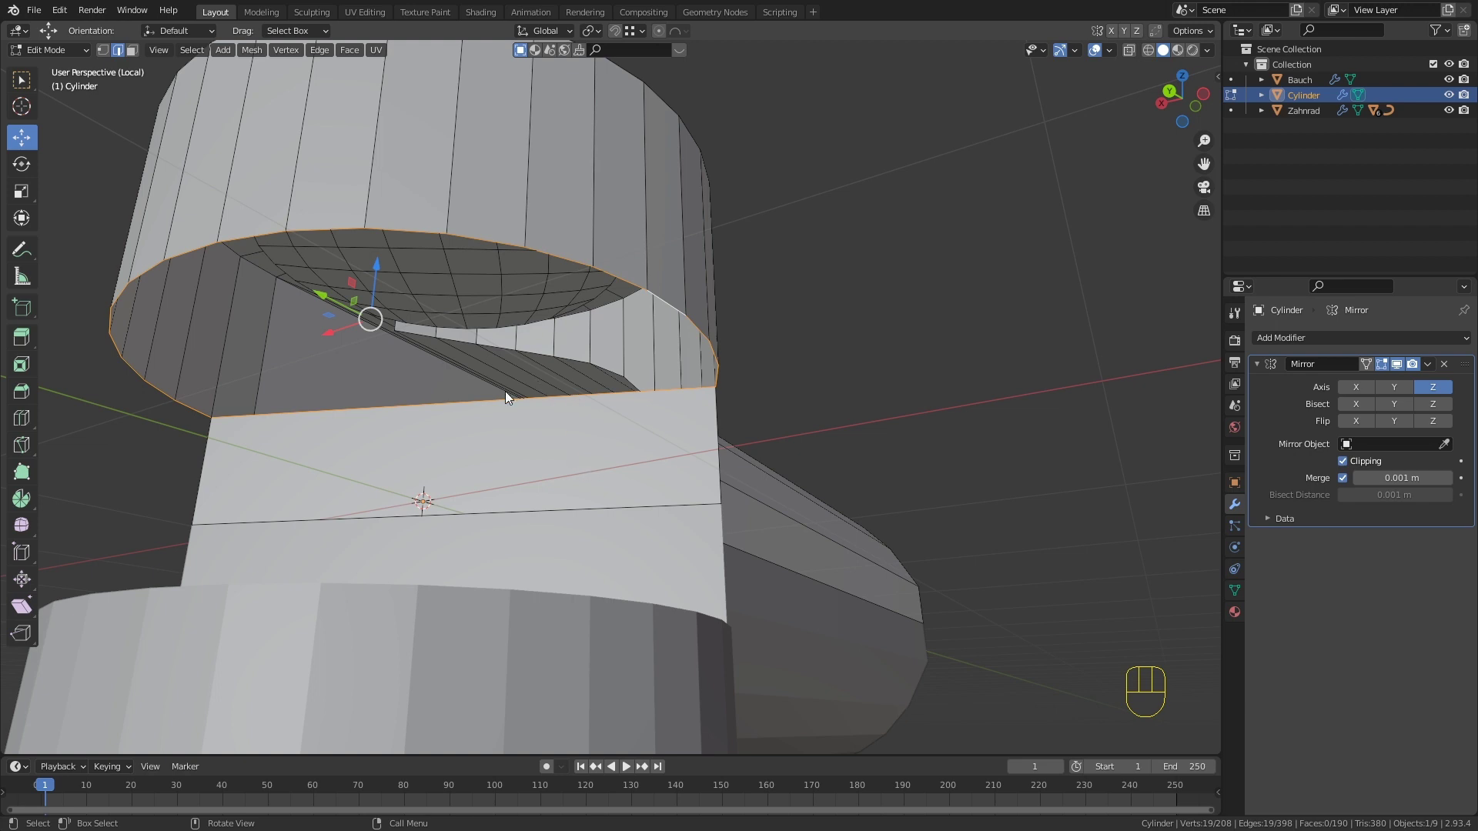
Step: Grid Fill the open bottom edge loop and set the span to 2
middle_click(512, 452)
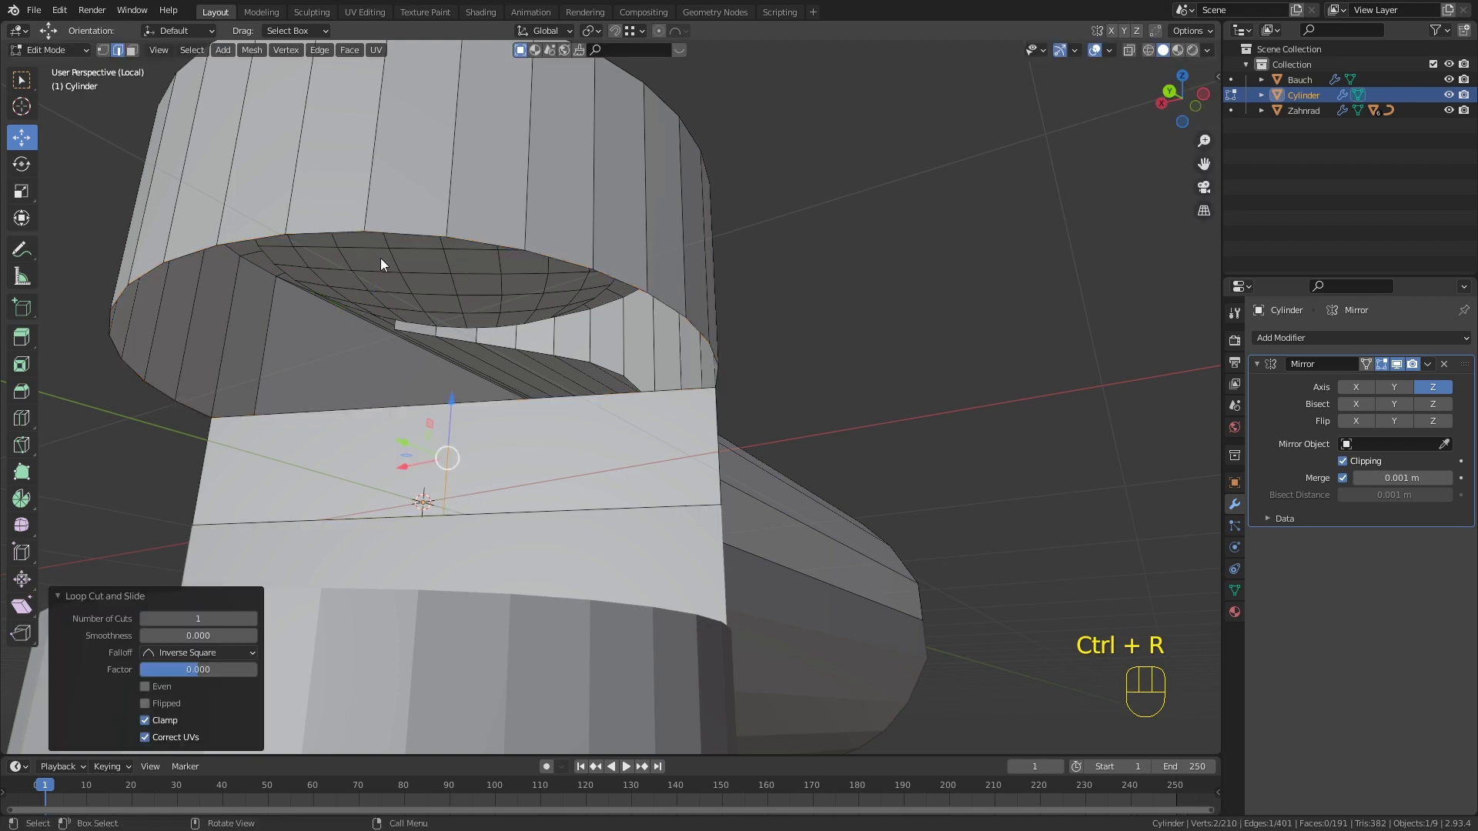
click(674, 306)
middle_click(667, 336)
drag(653, 335, 684, 354)
middle_click(540, 345)
drag(361, 53, 388, 234)
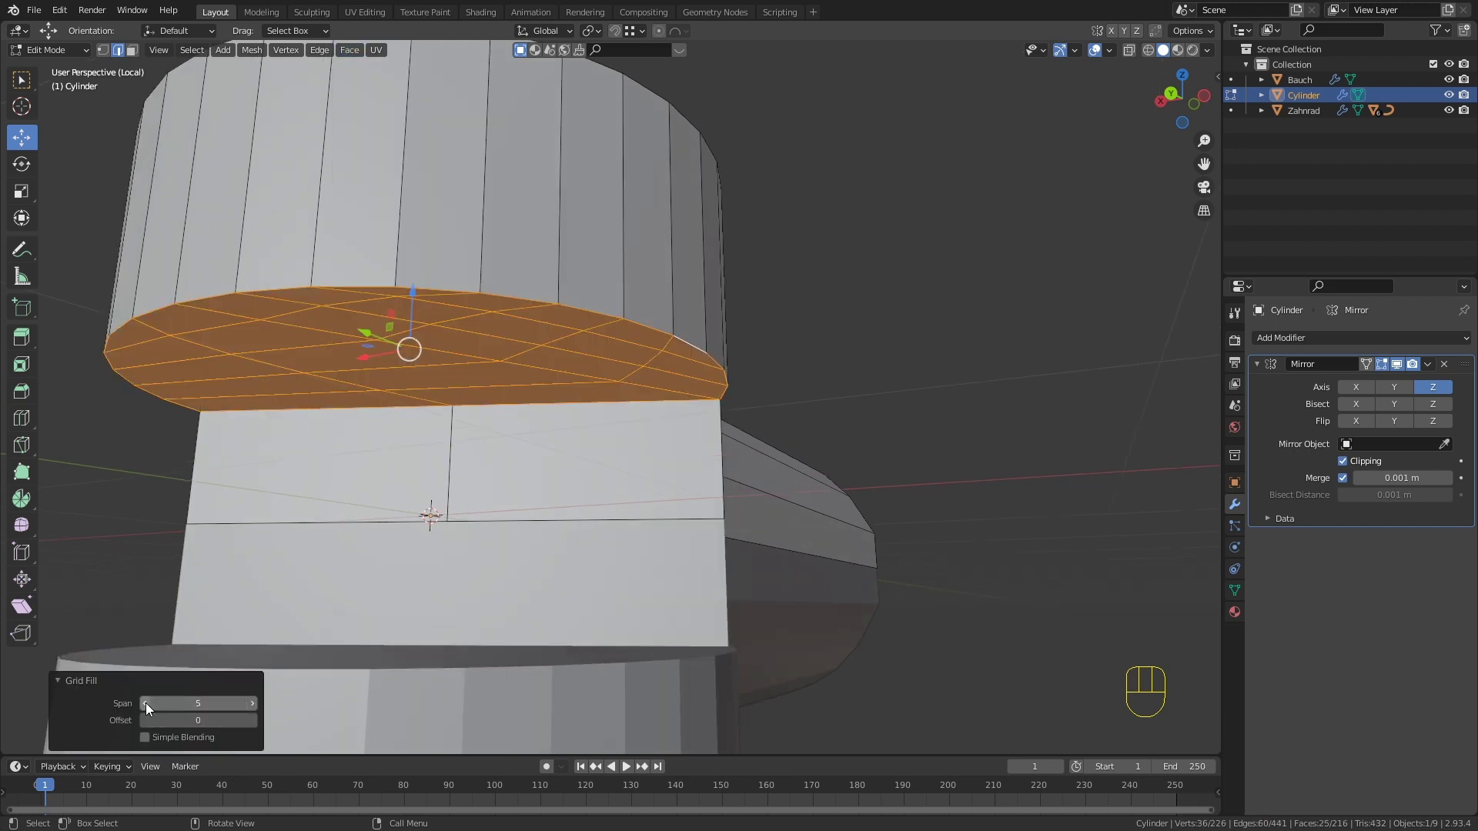
click(152, 712)
double_click(152, 712)
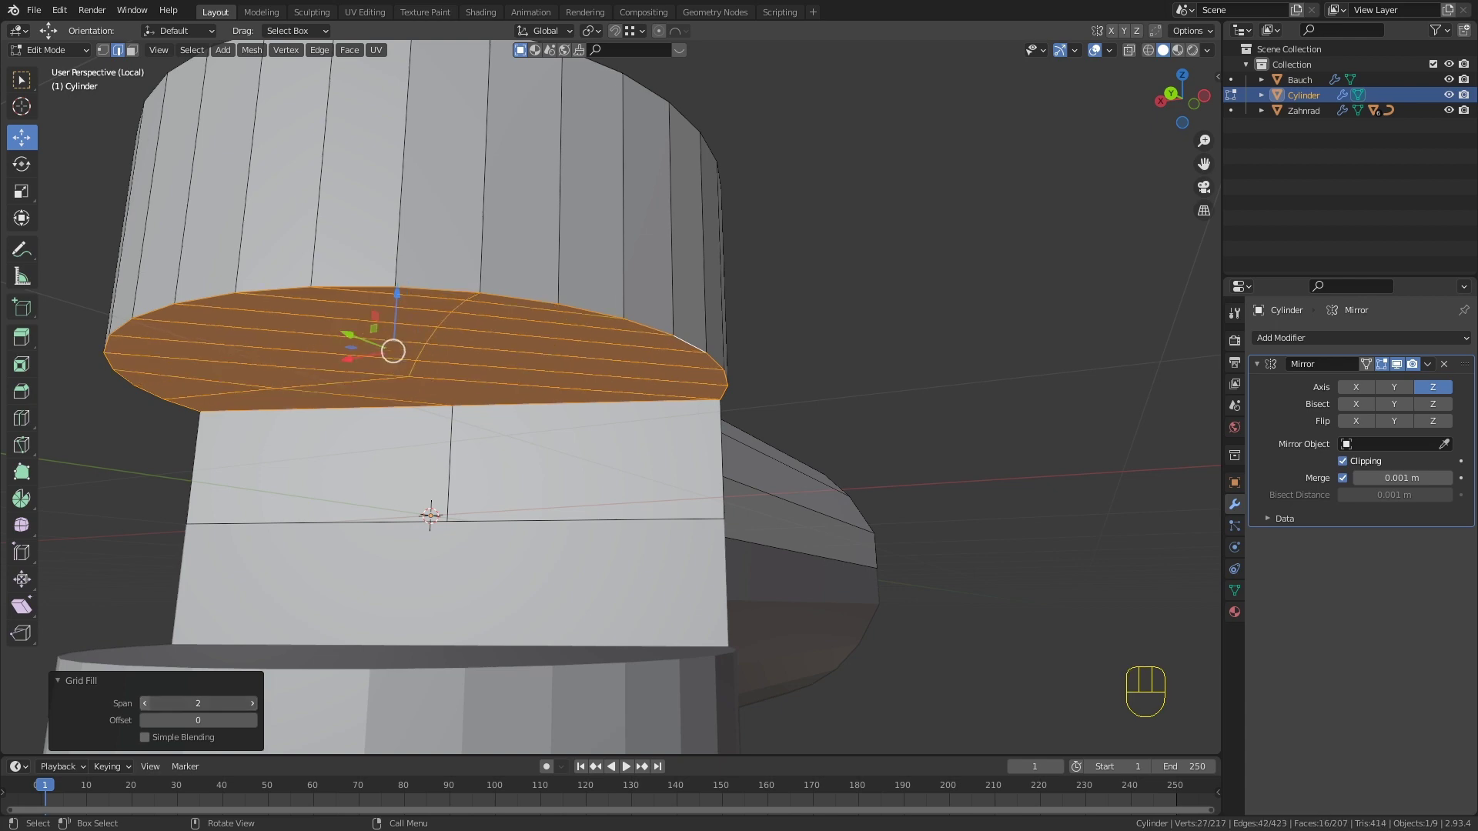
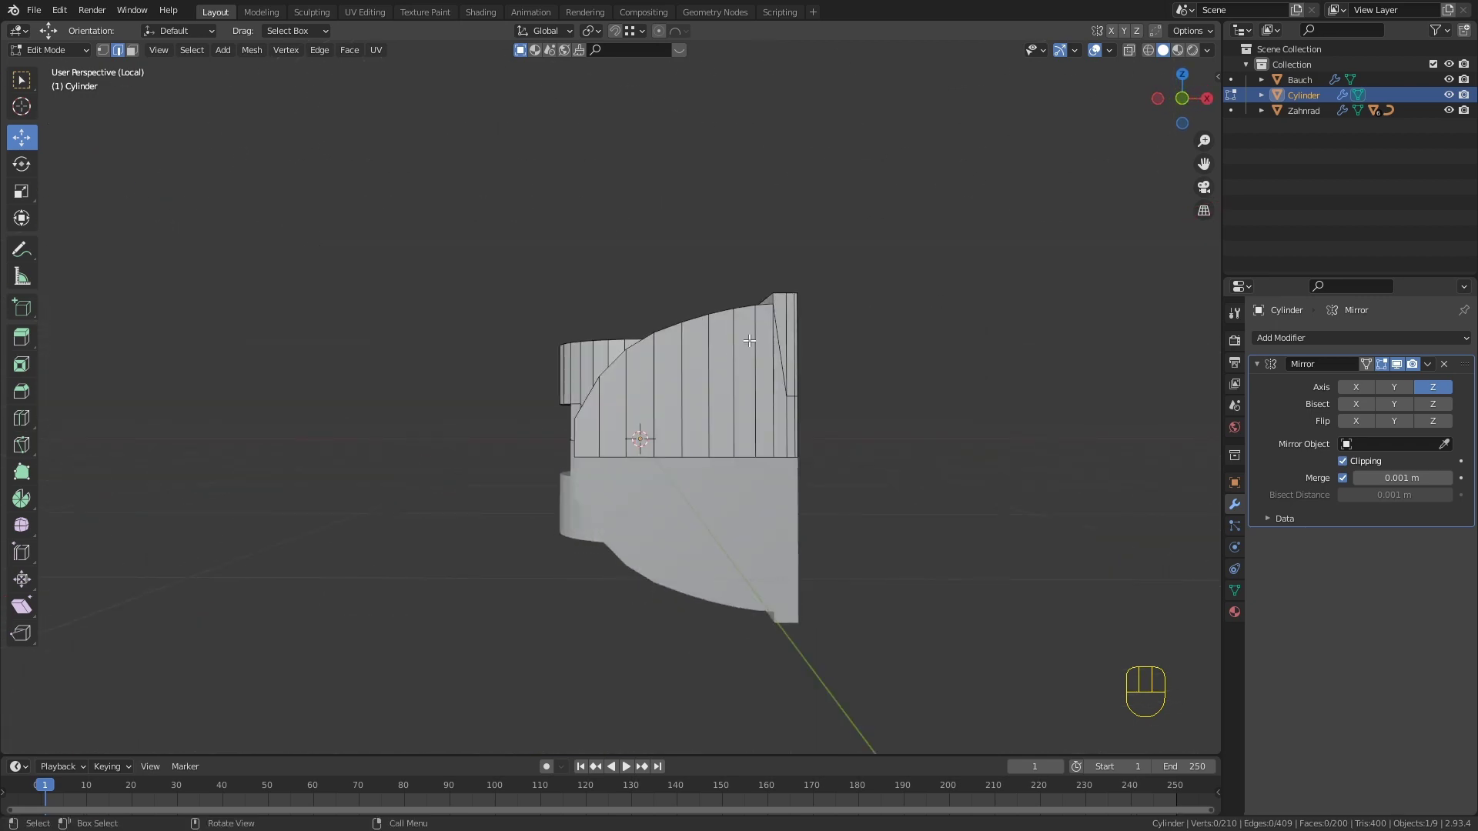
Step: Frame the neck piece from the front and start a Knife cut across its curved side
key(KP_1)
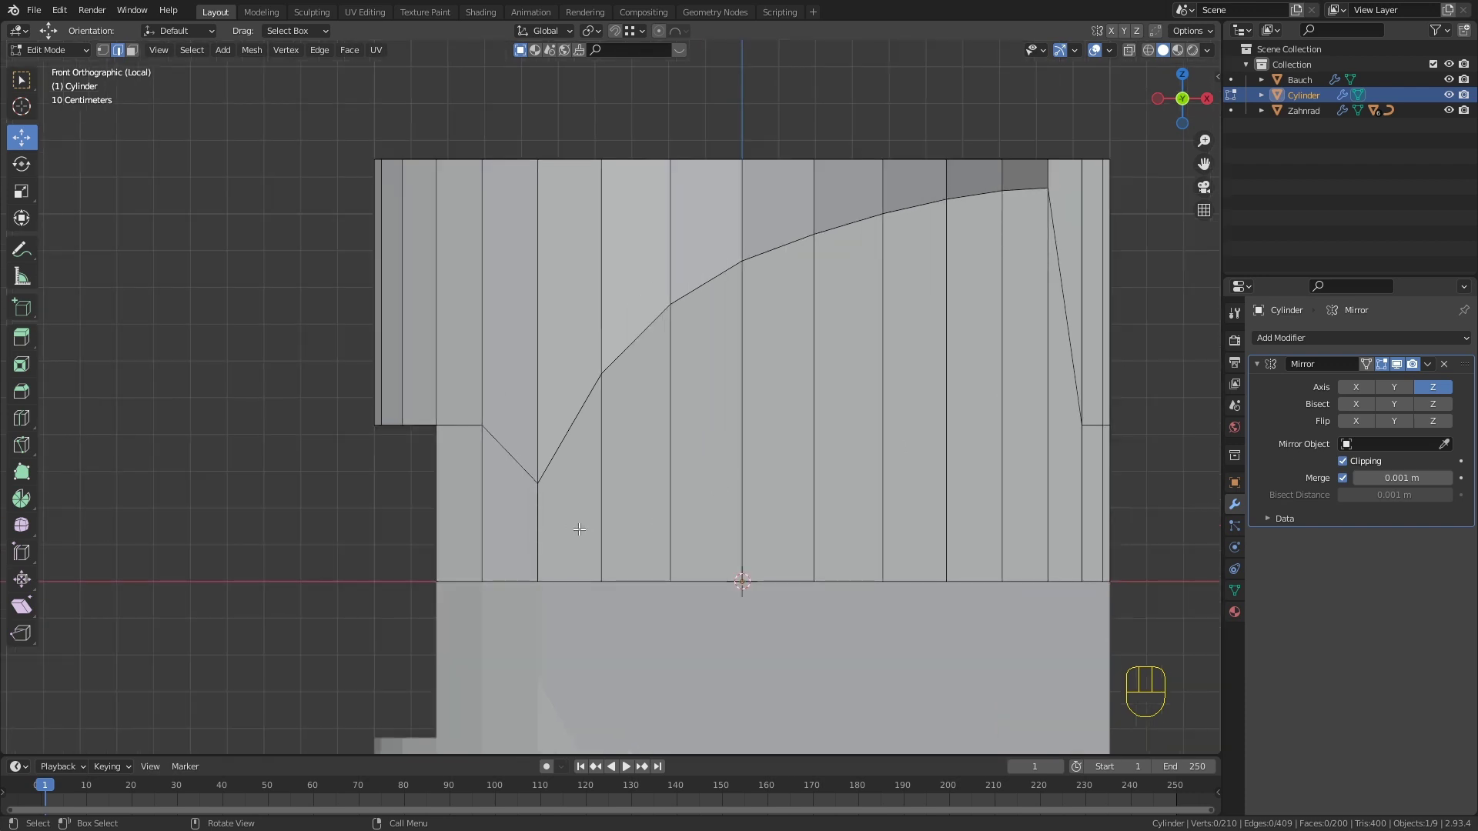
key(3)
drag(620, 483, 617, 481)
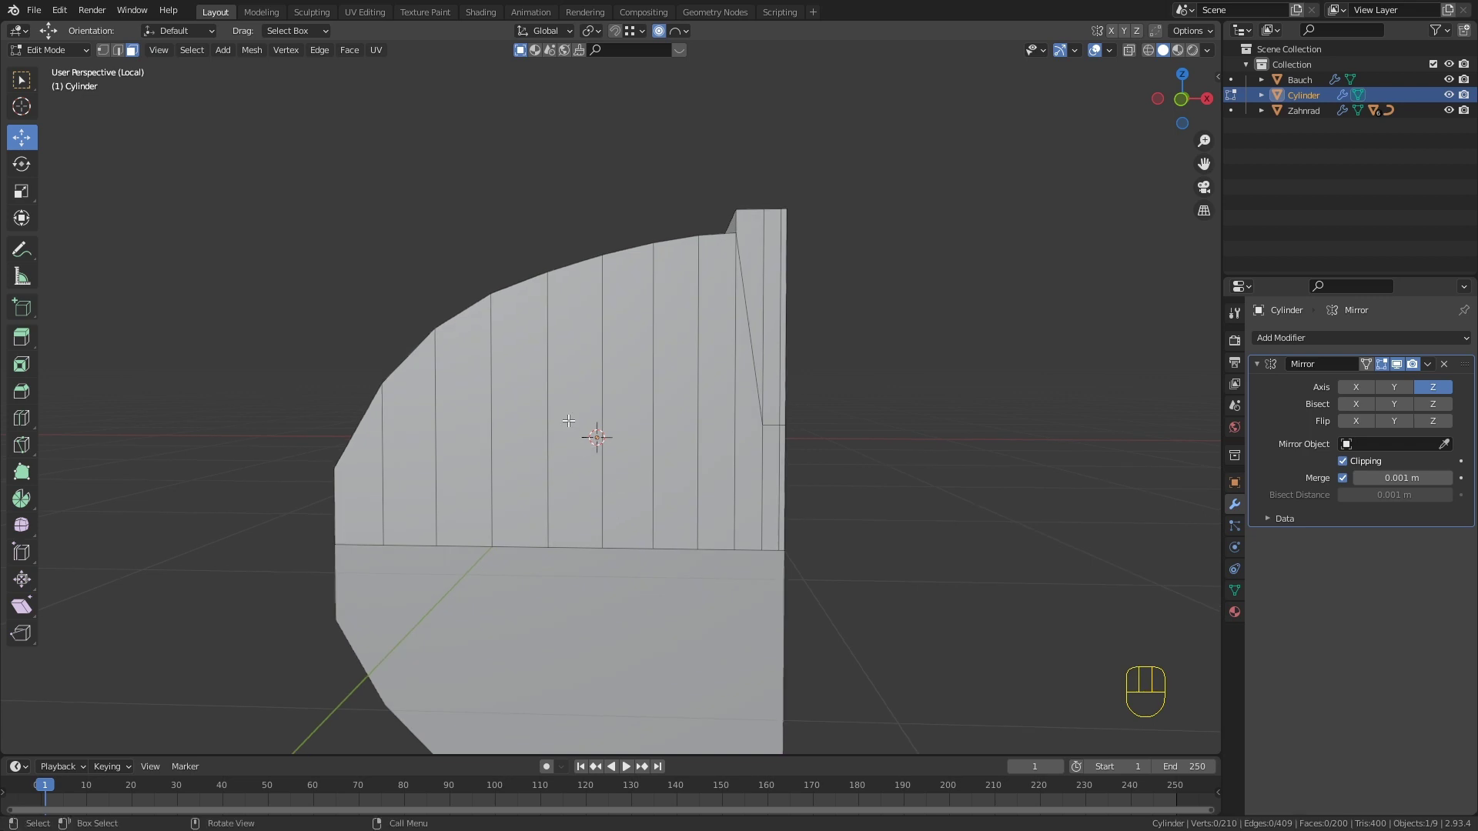
drag(551, 441, 547, 435)
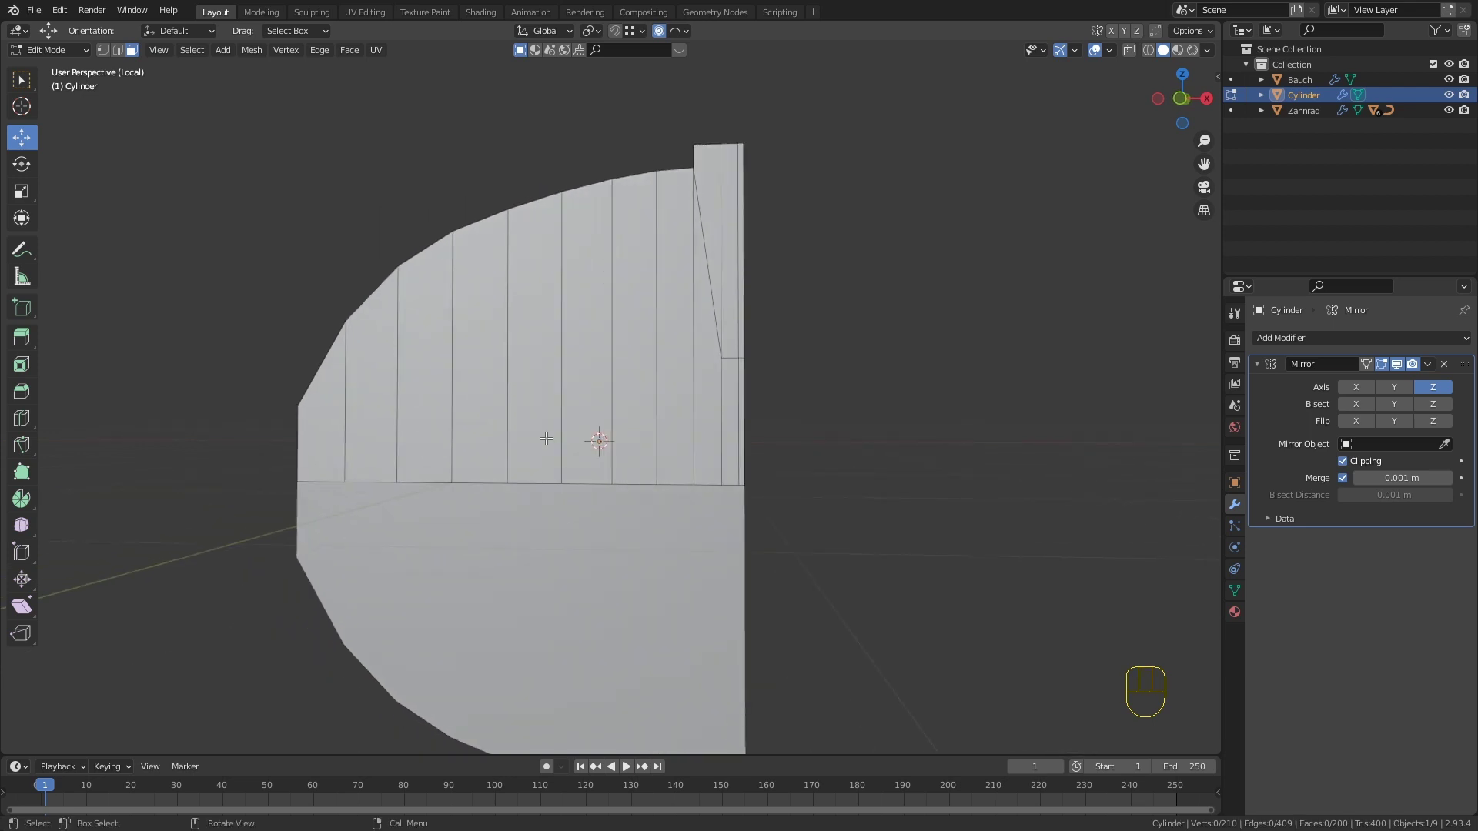
key(KP_1)
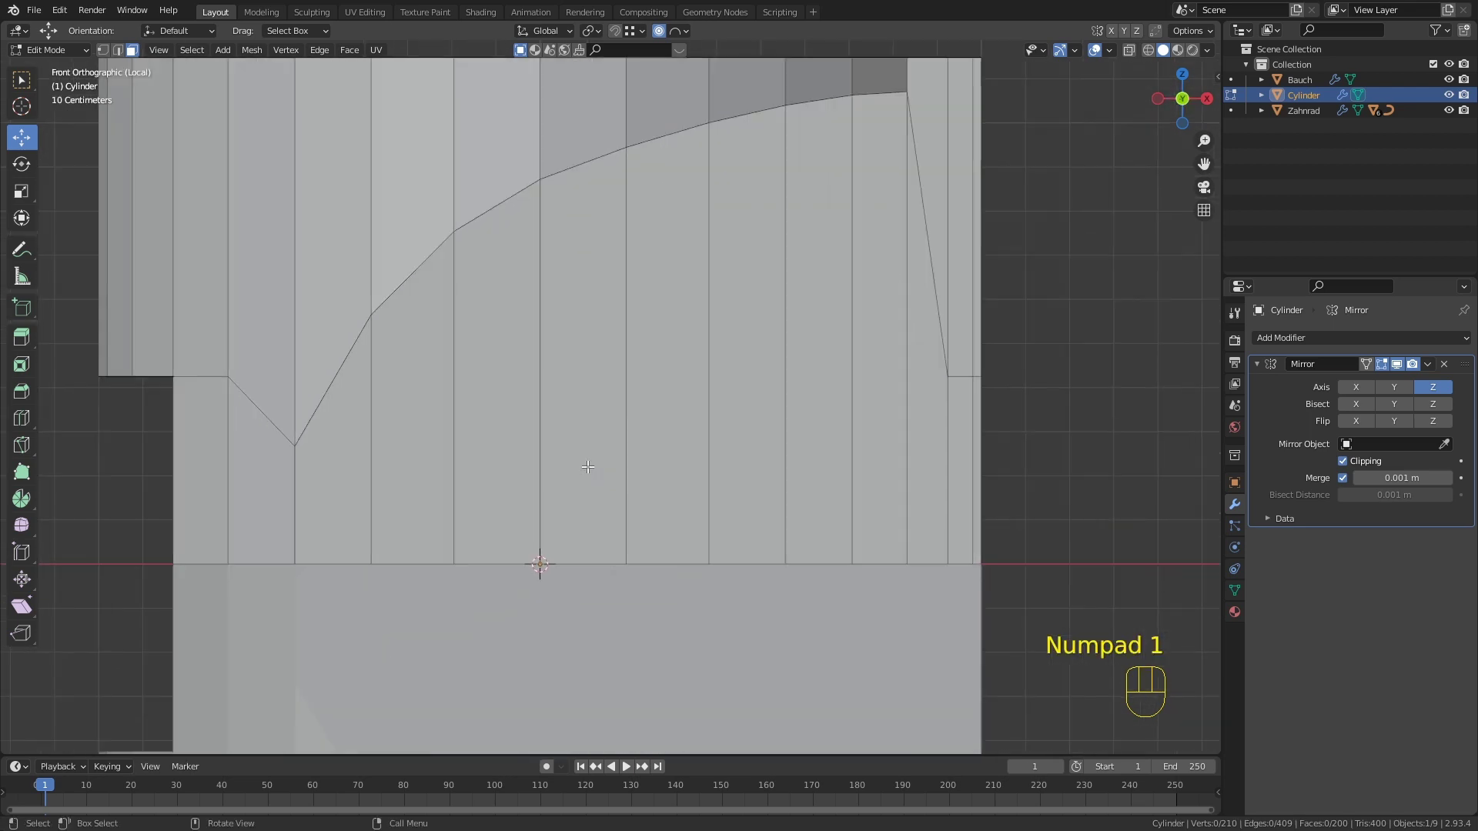
drag(468, 496, 551, 479)
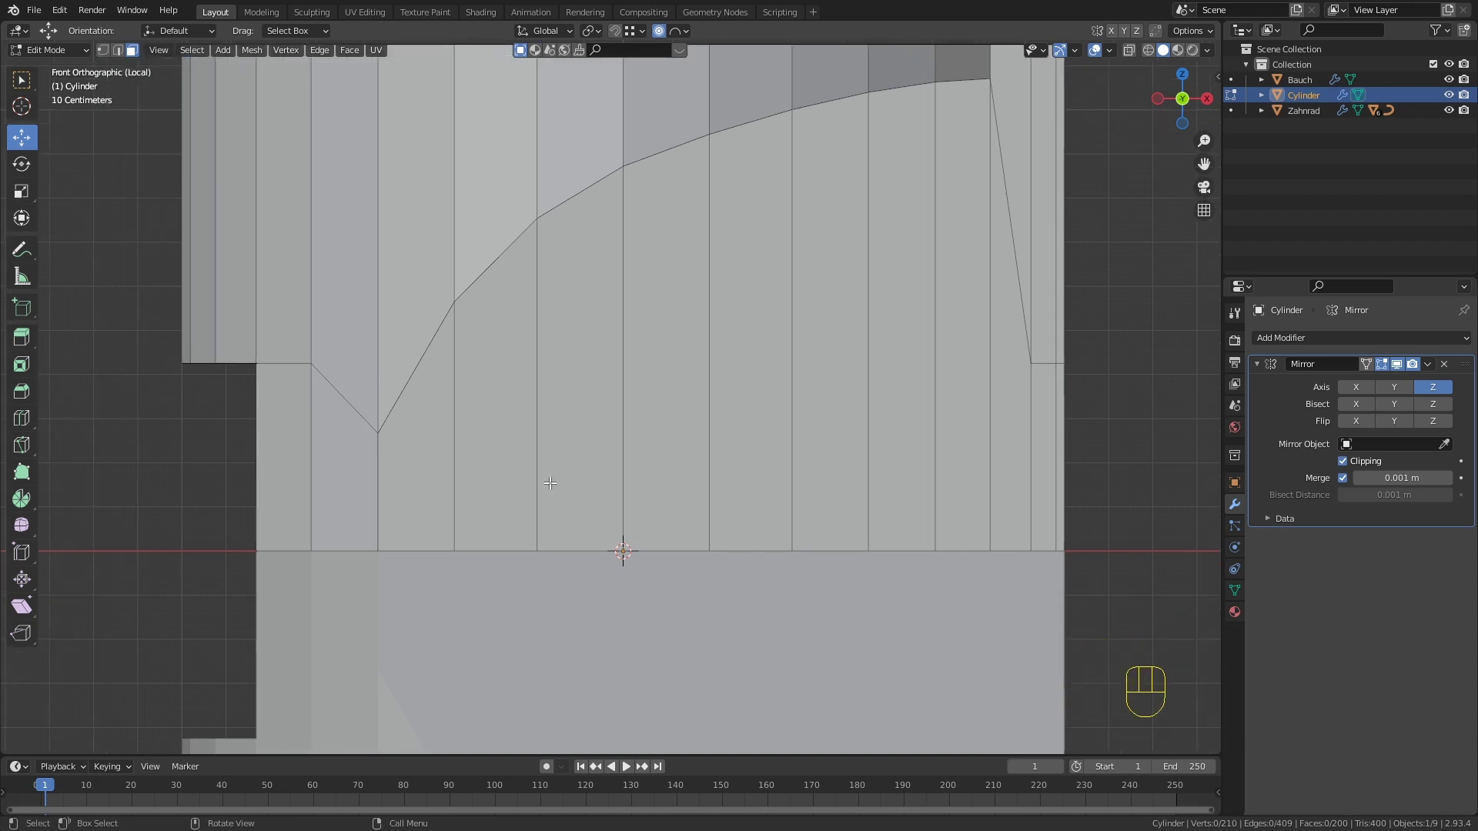
key(k)
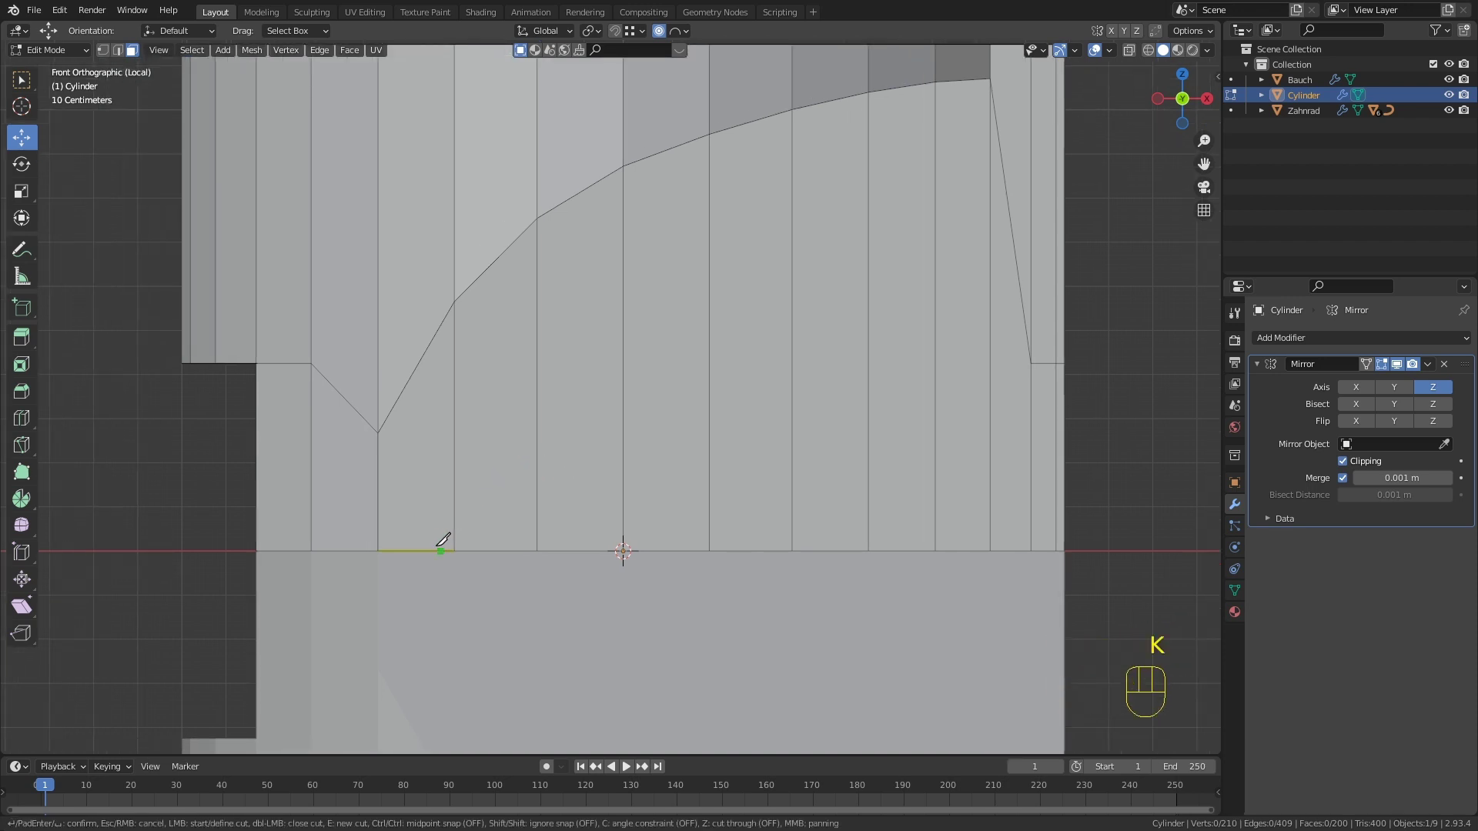
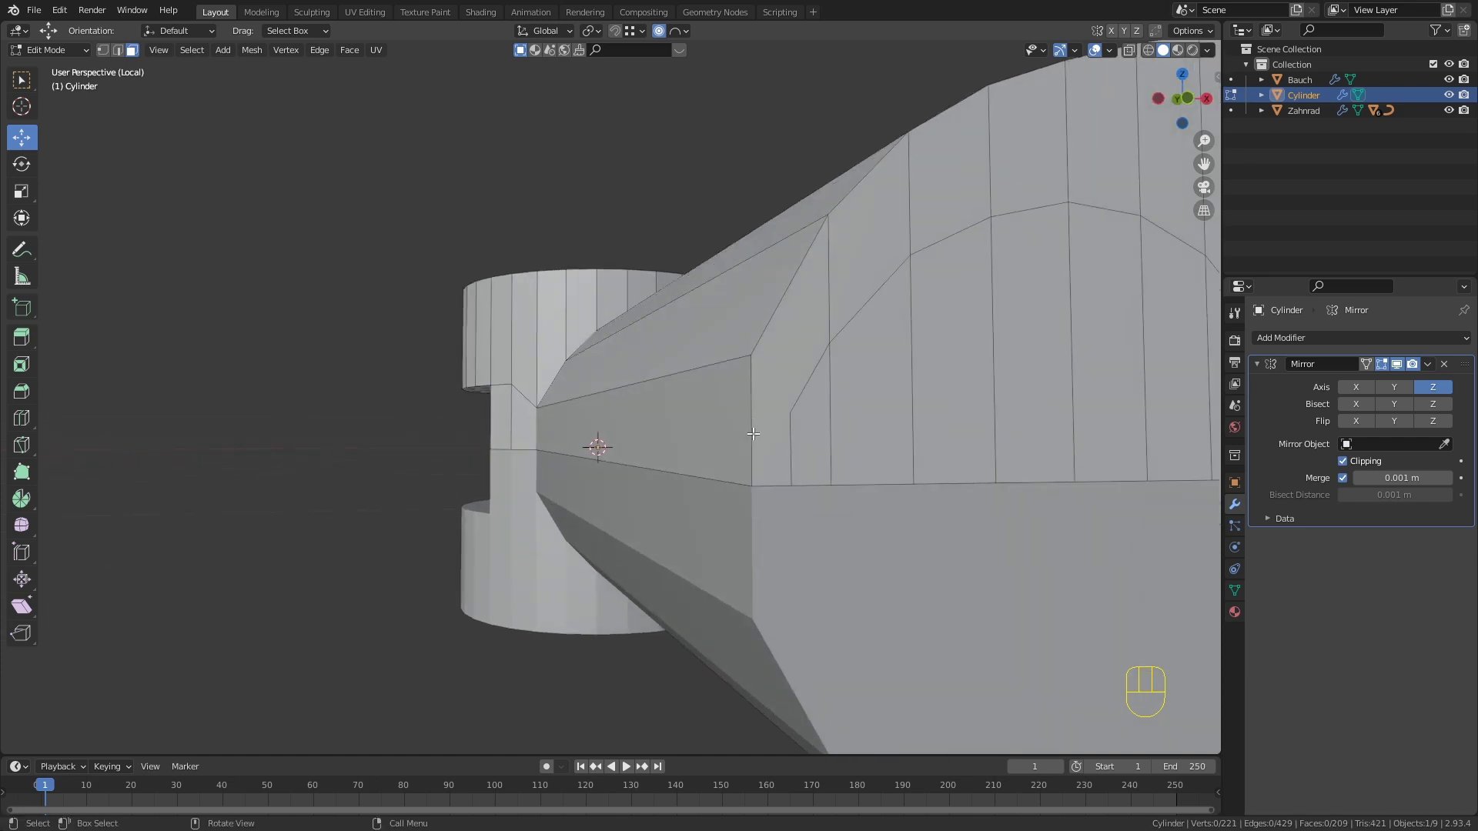
Step: Knife-cut an arch of edges down the side face, subdivide an edge and lower the end vertex along Z
key(k)
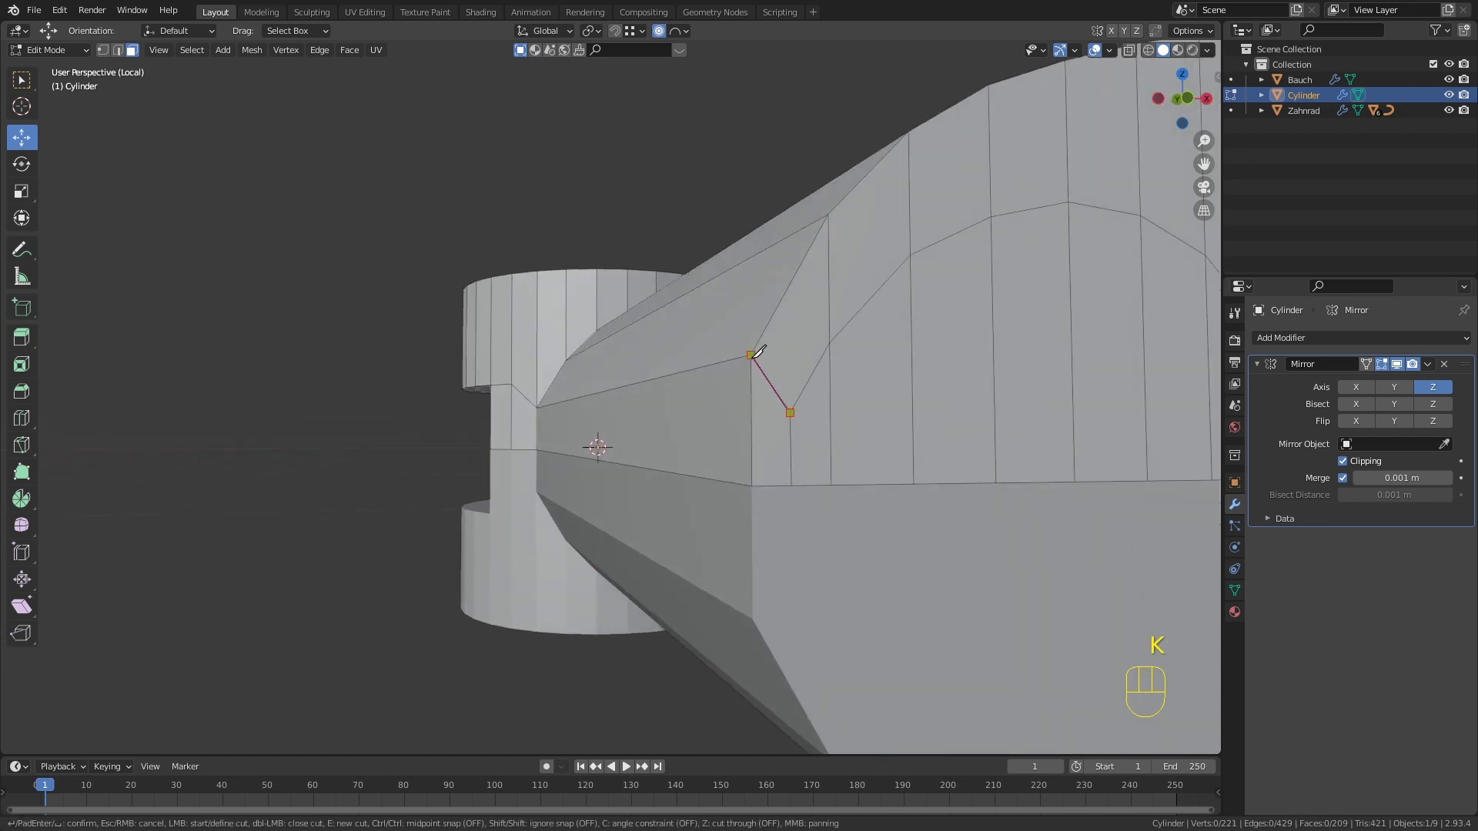
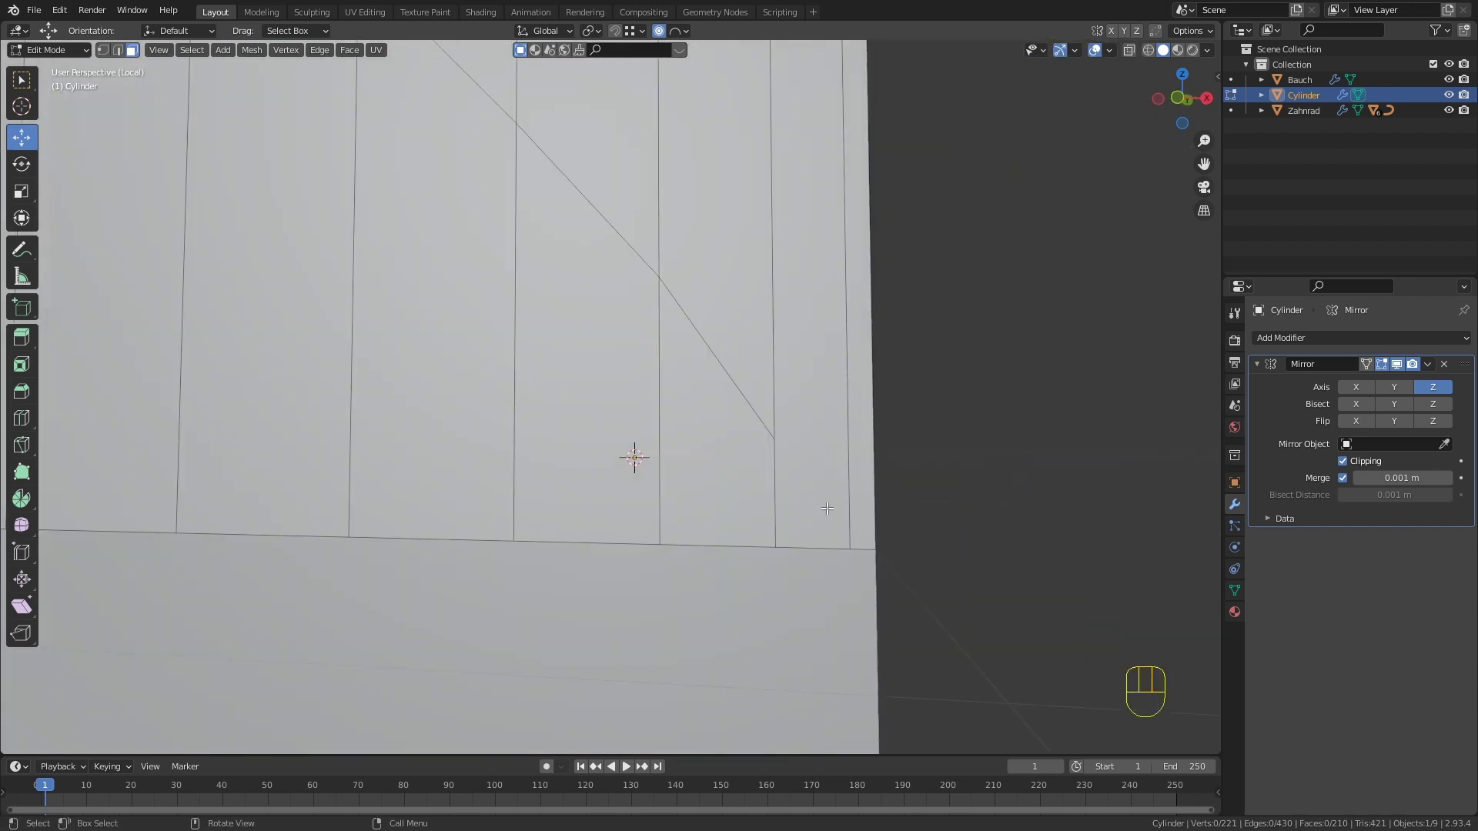
key(k)
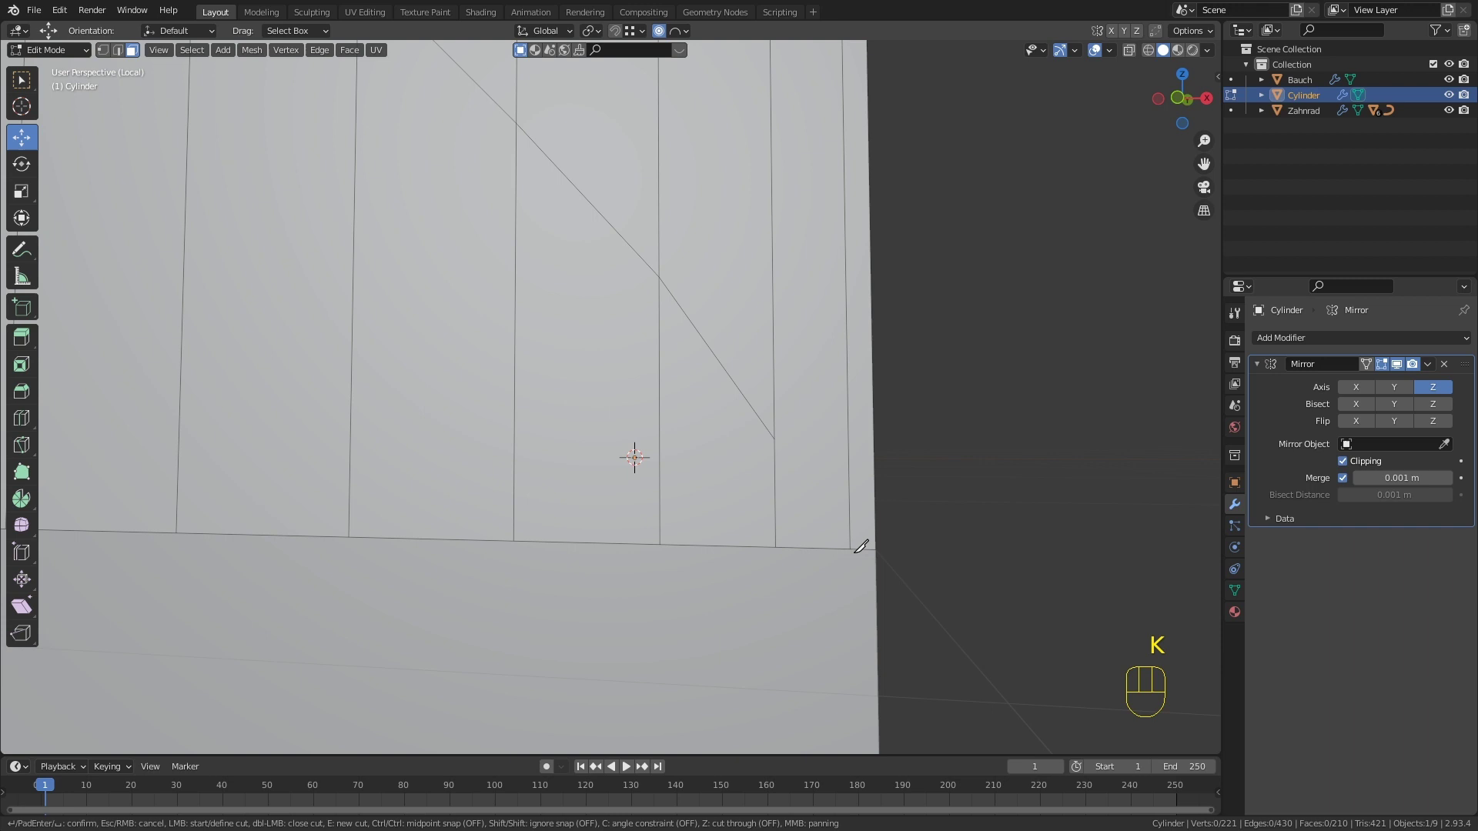
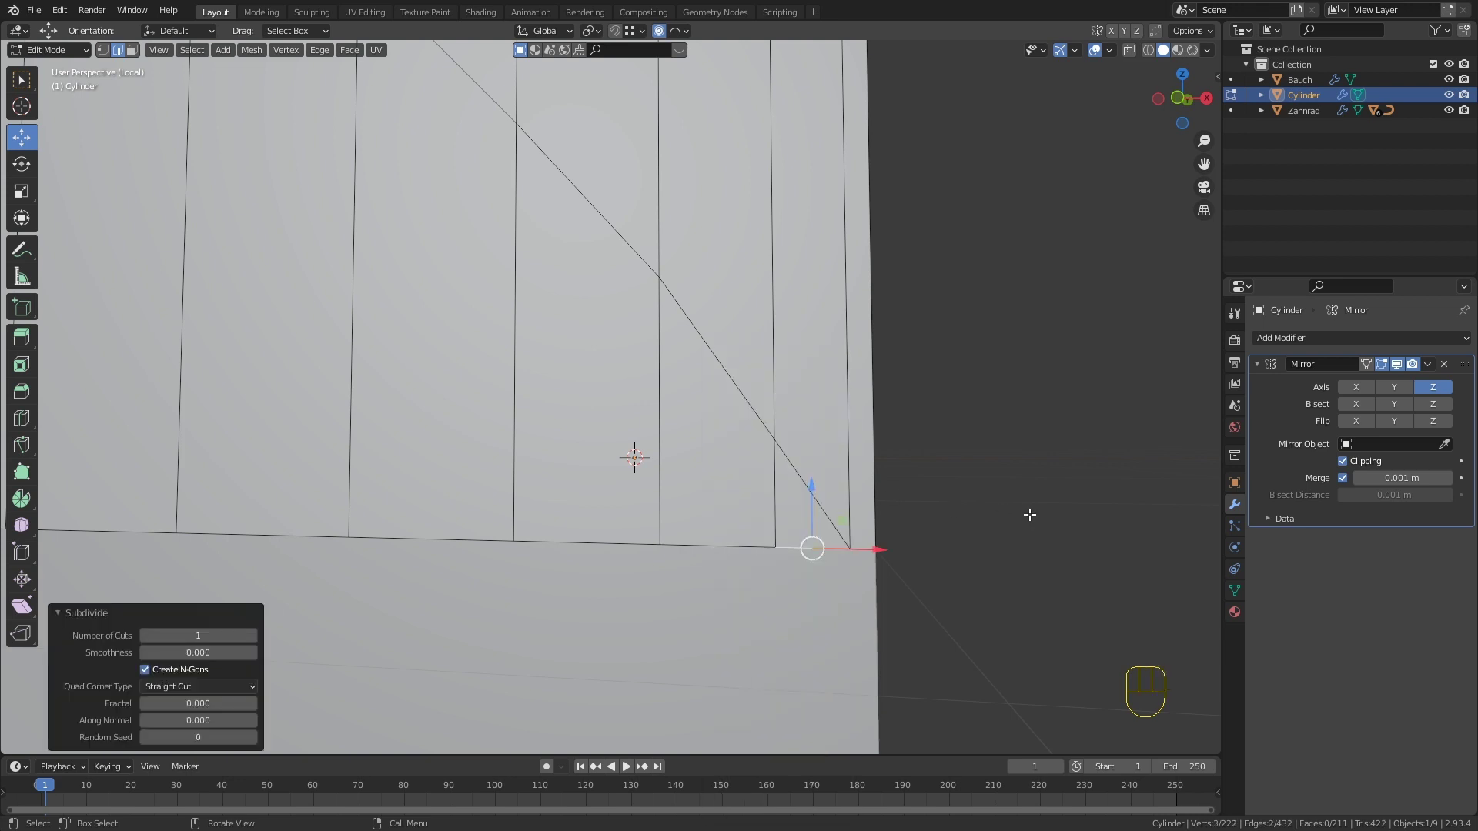
key(3)
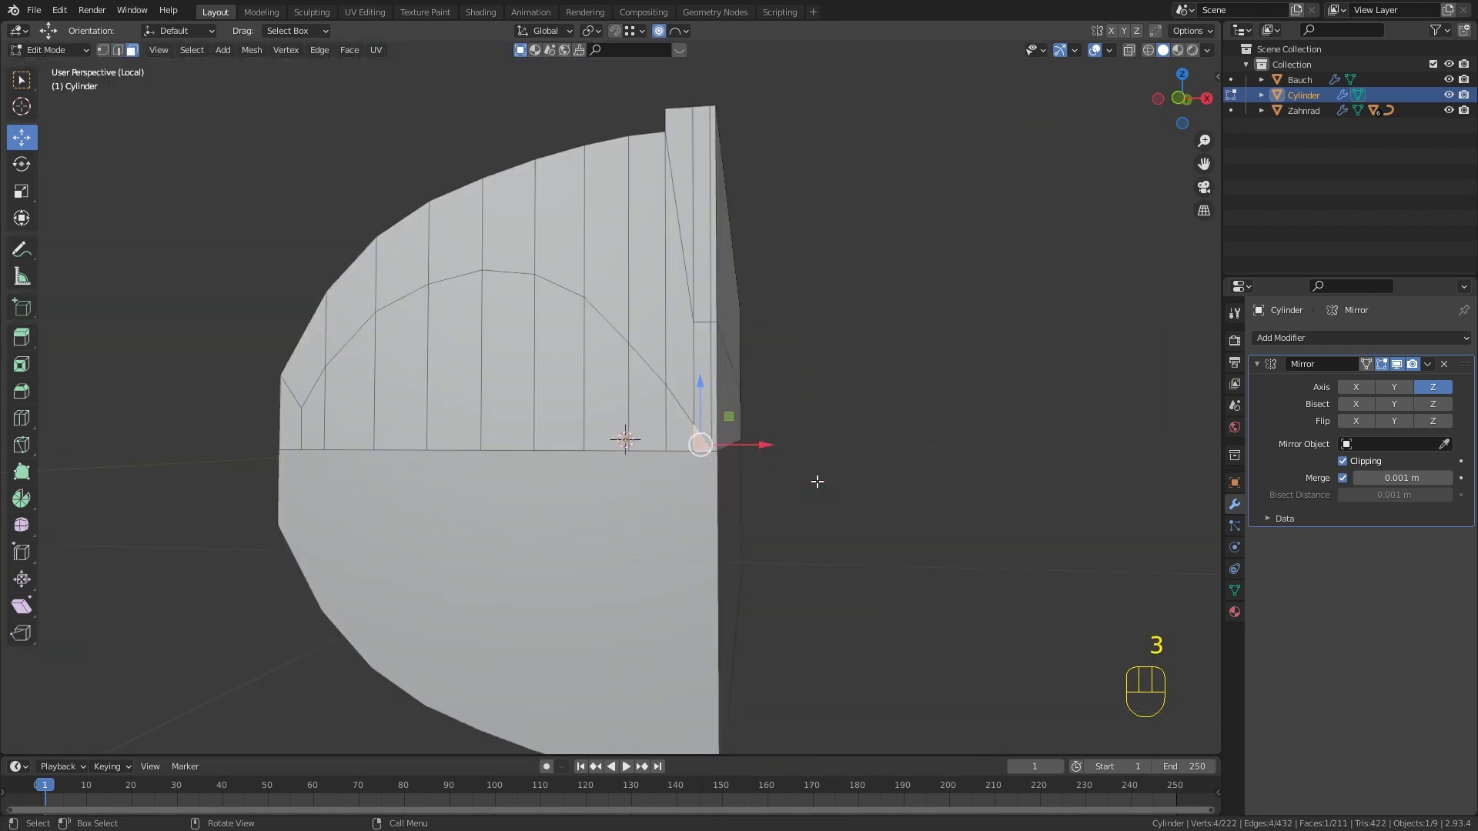
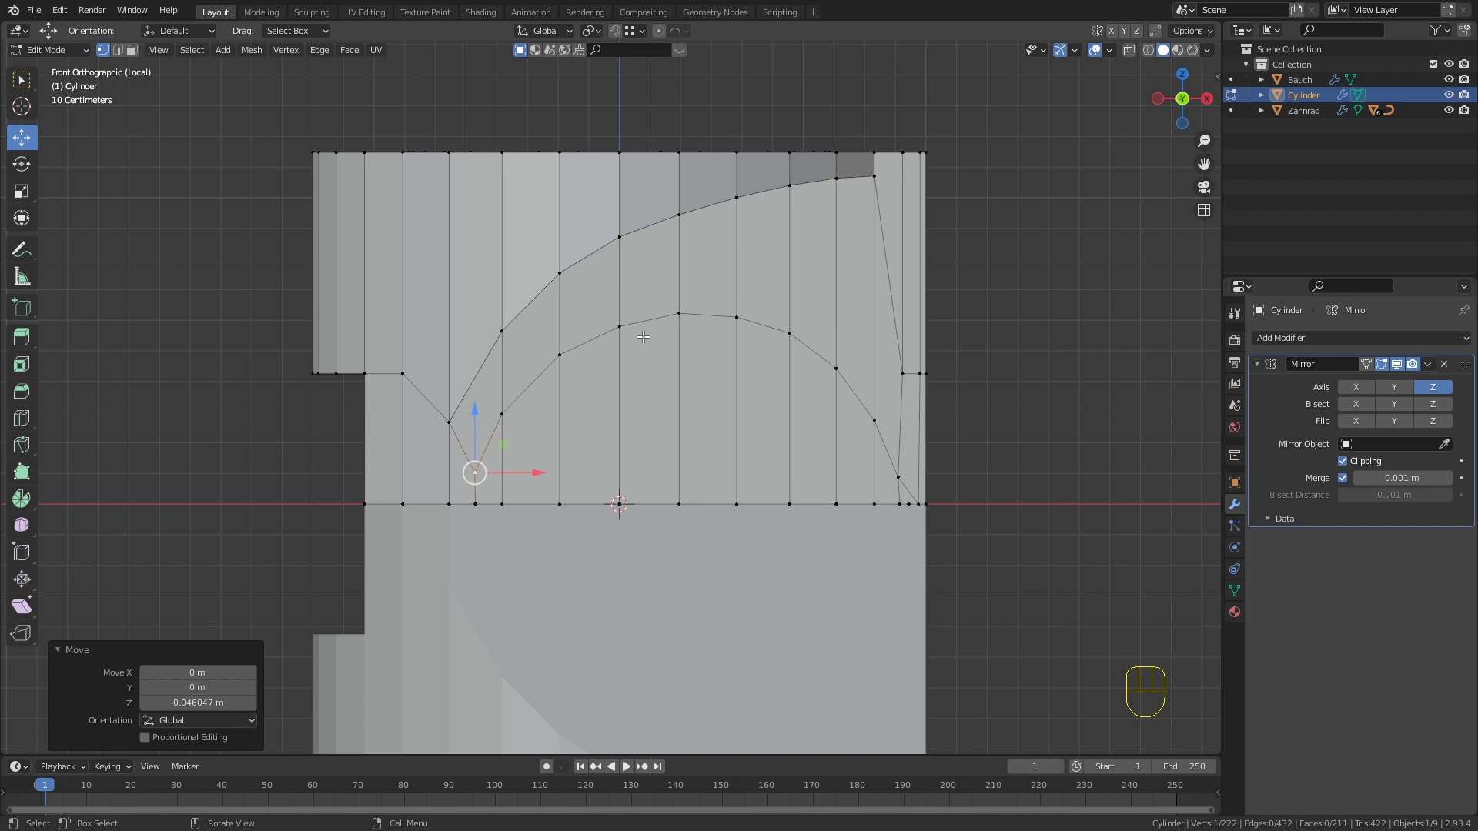
Step: Extrude the arched faces about 0.32 m along their normals and inspect the result
key(3)
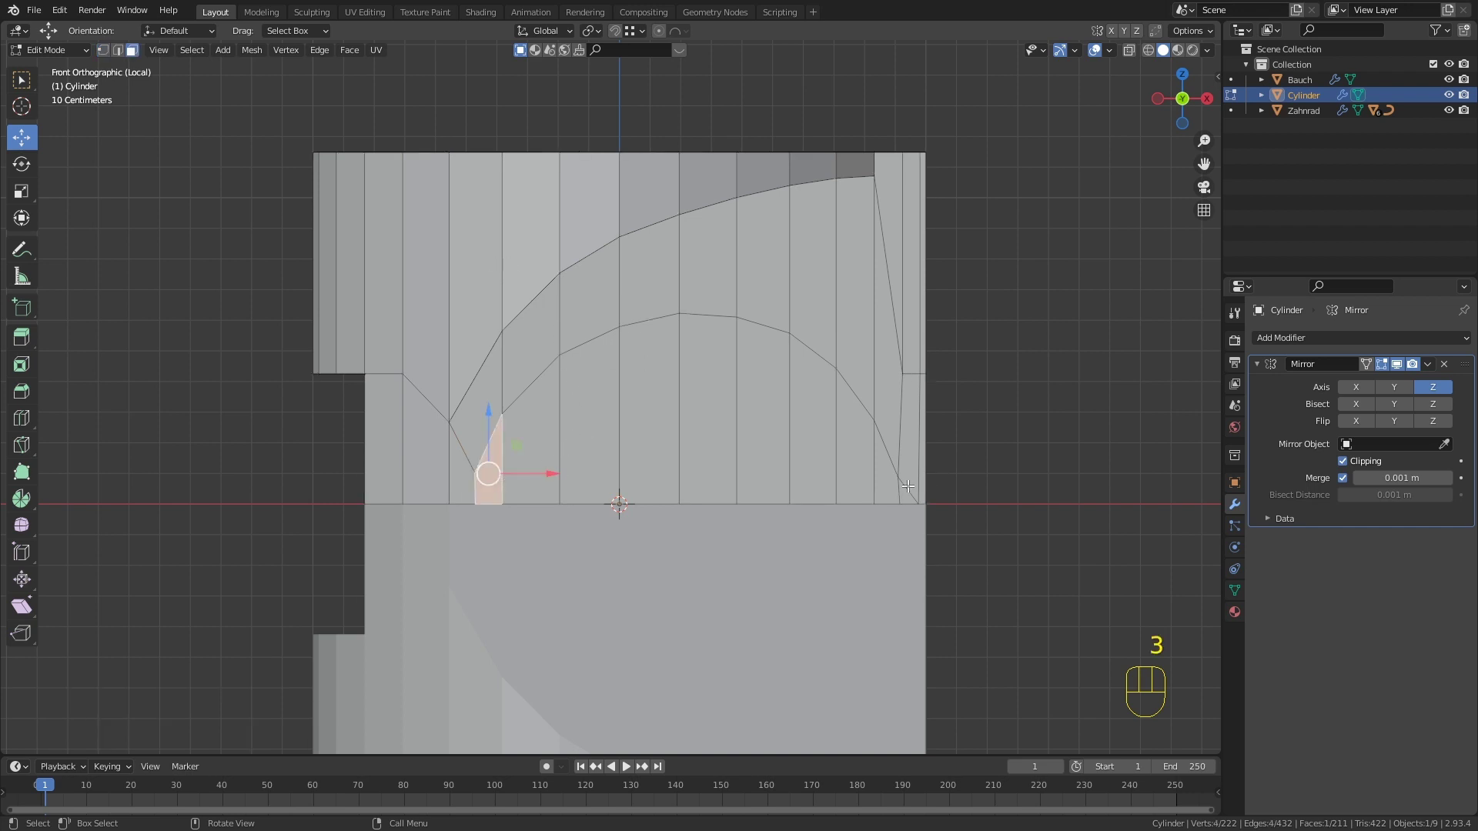
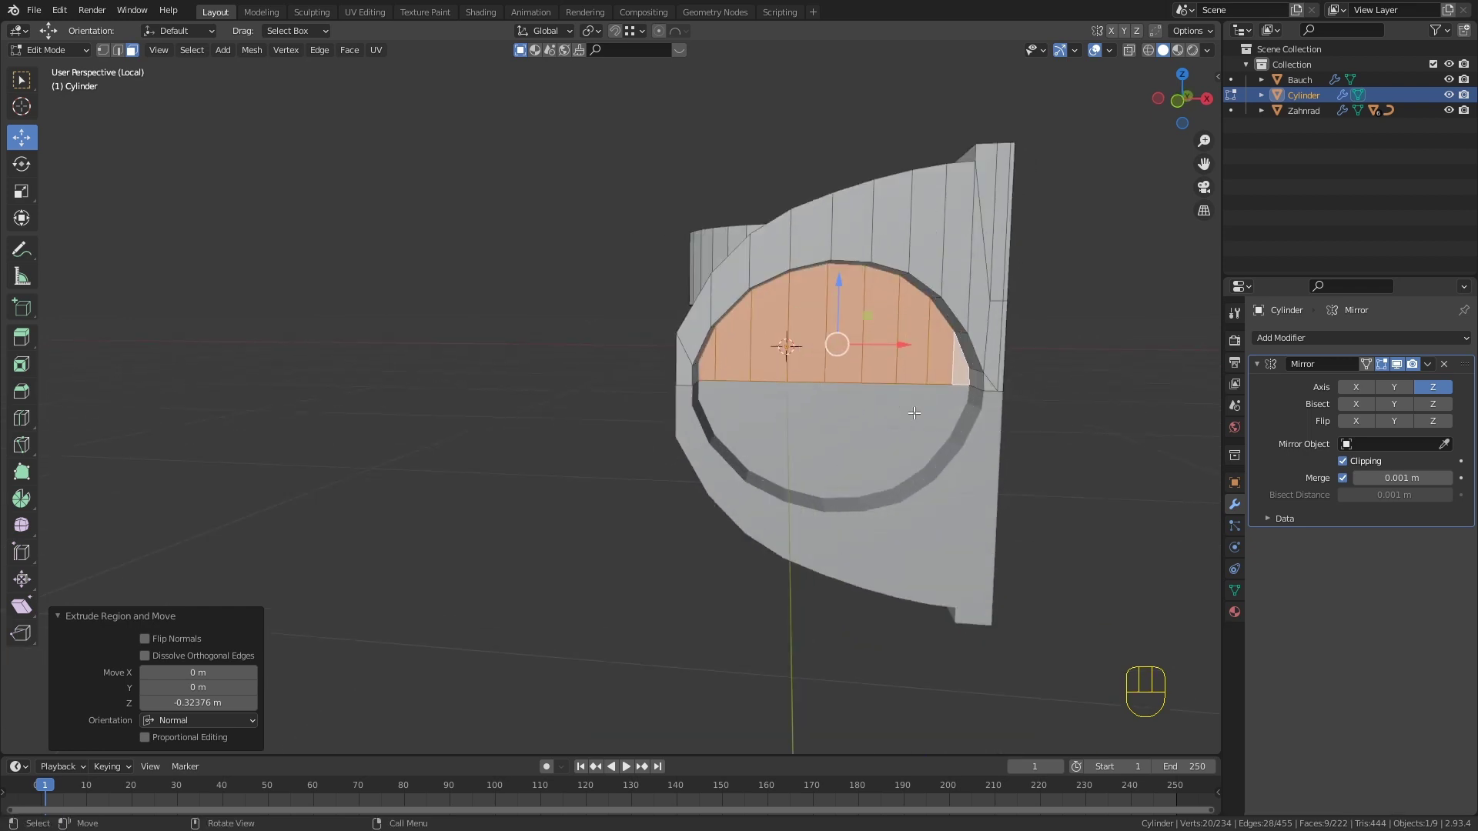
drag(842, 394, 776, 408)
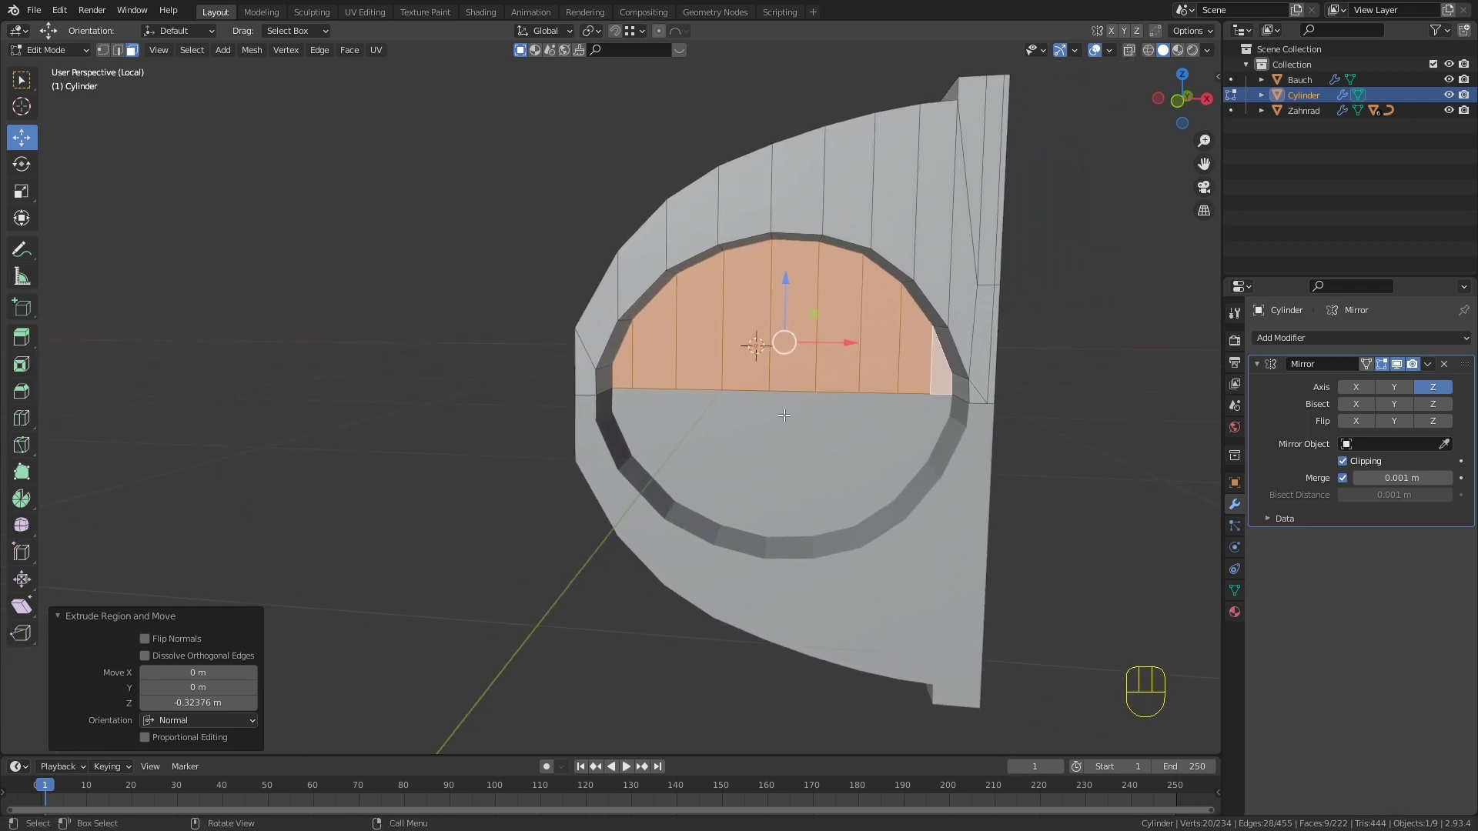
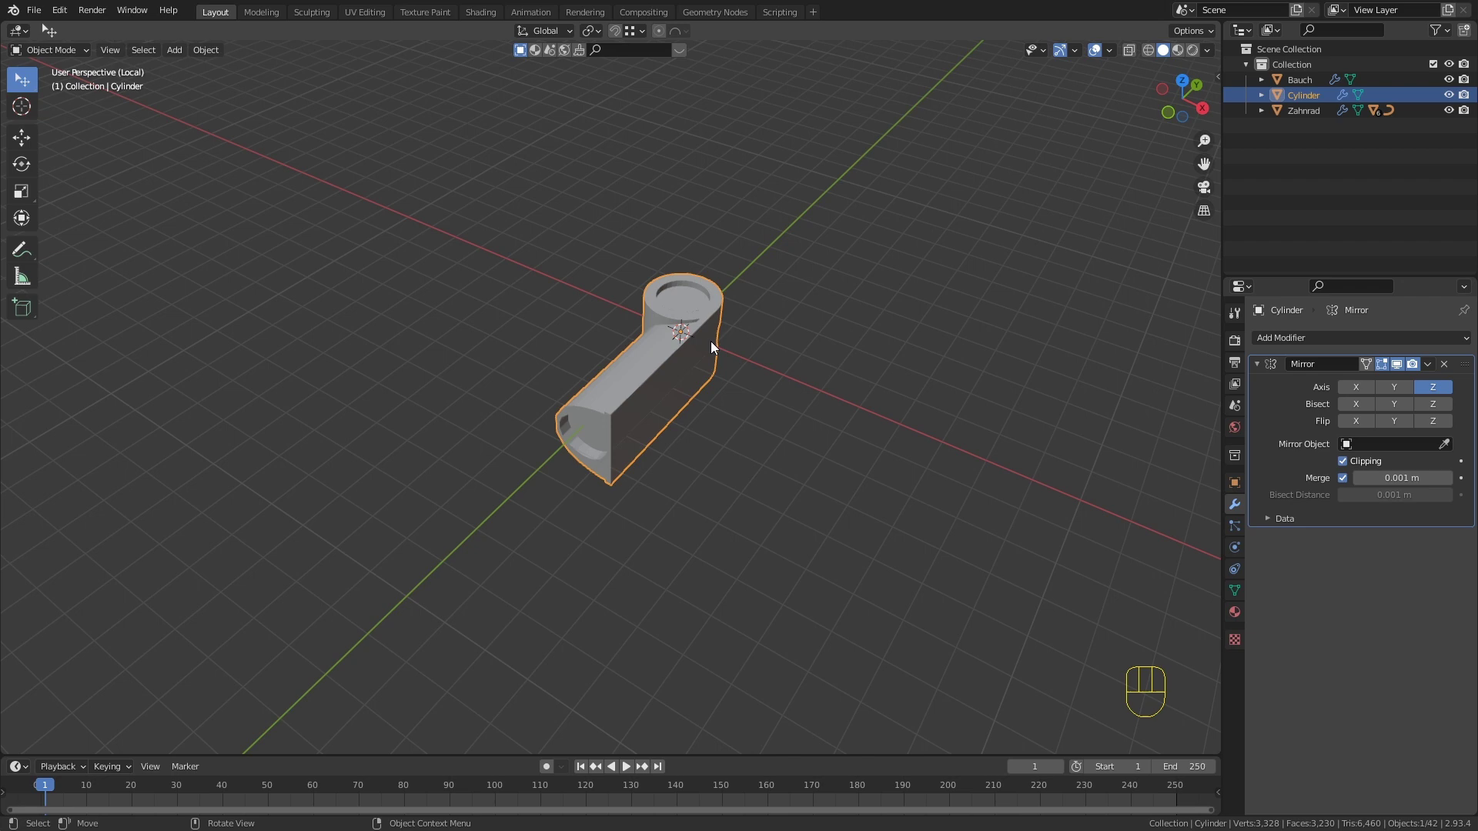
Step: Move the neck piece away from the origin along Y
key(g)
key(y)
click(917, 229)
drag(856, 294, 889, 325)
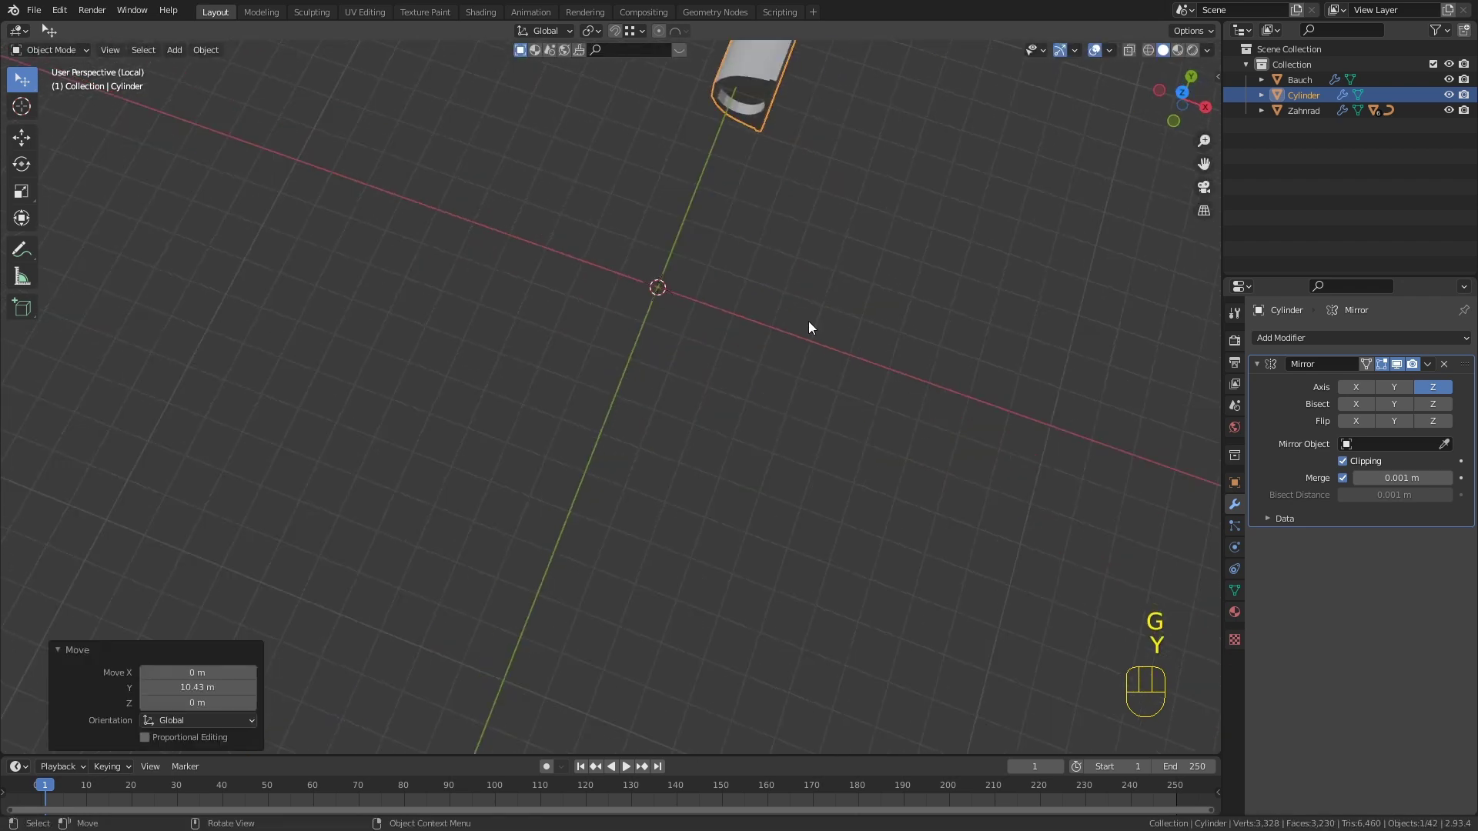
Step: Add a plane, view it from above in Edit Mode, shrink it and stretch it along X
key(shift+a)
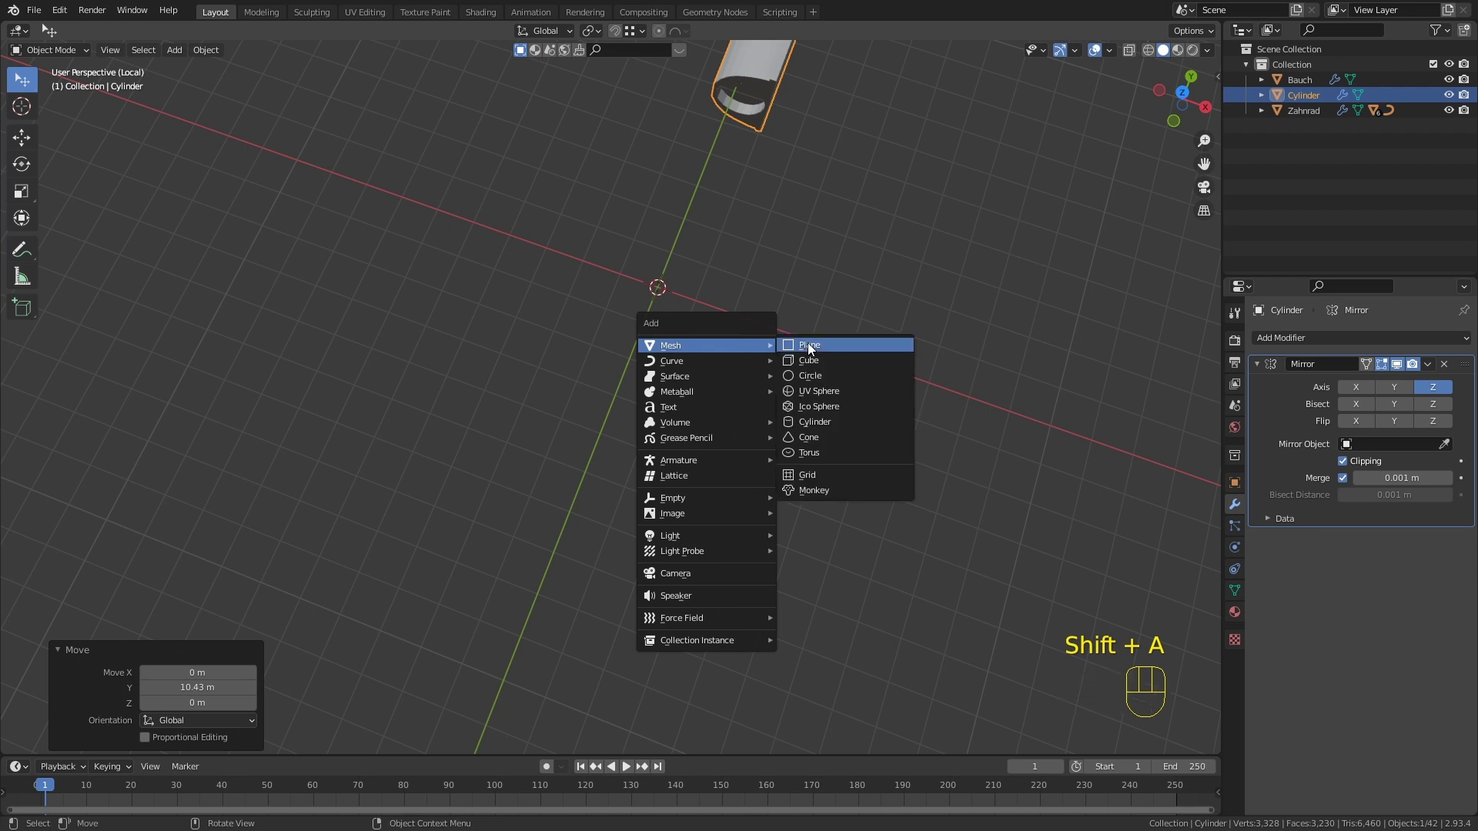
middle_click(783, 320)
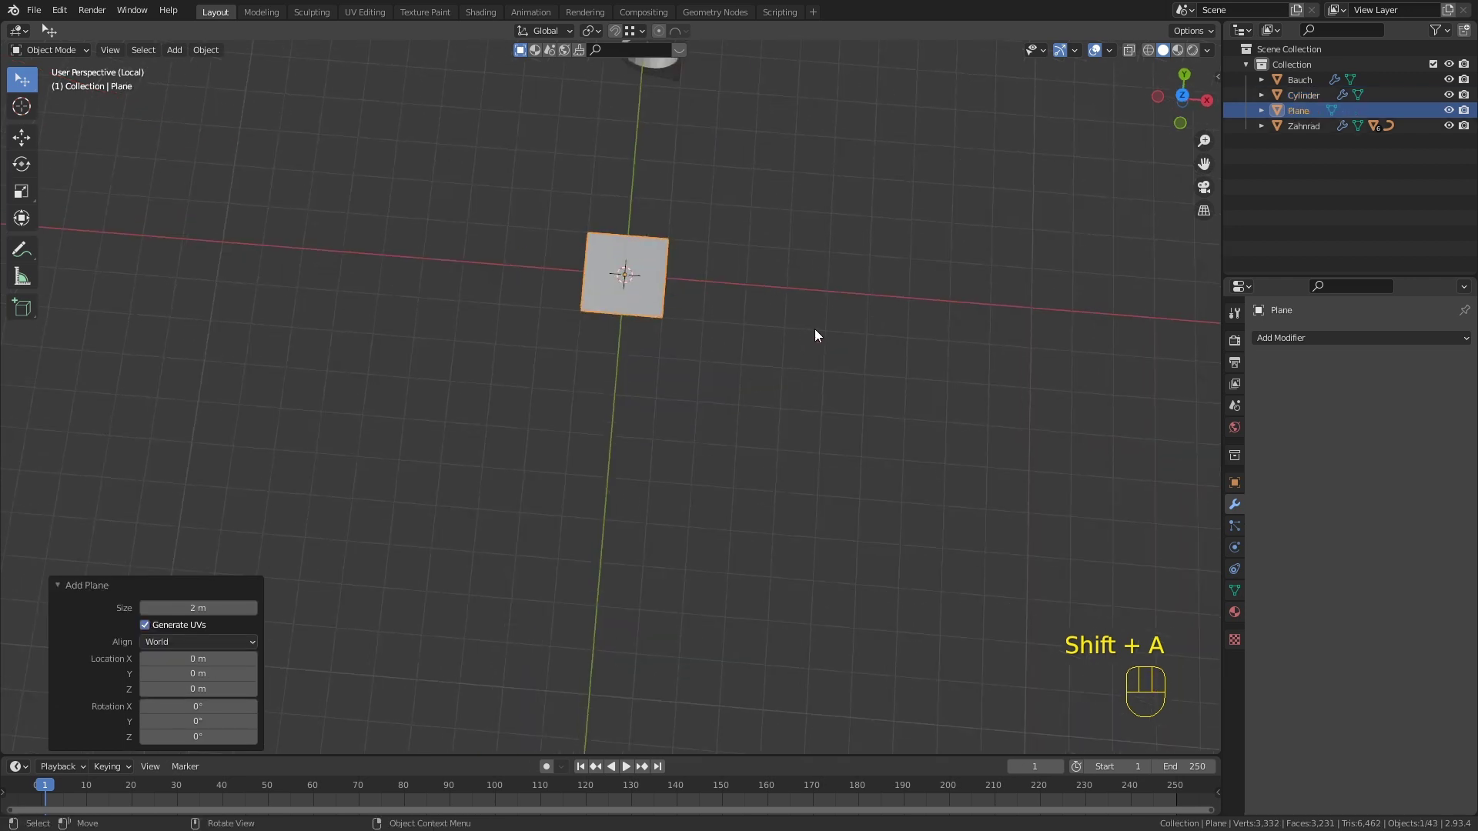
key(KP_7)
drag(654, 321, 648, 513)
key(Tab)
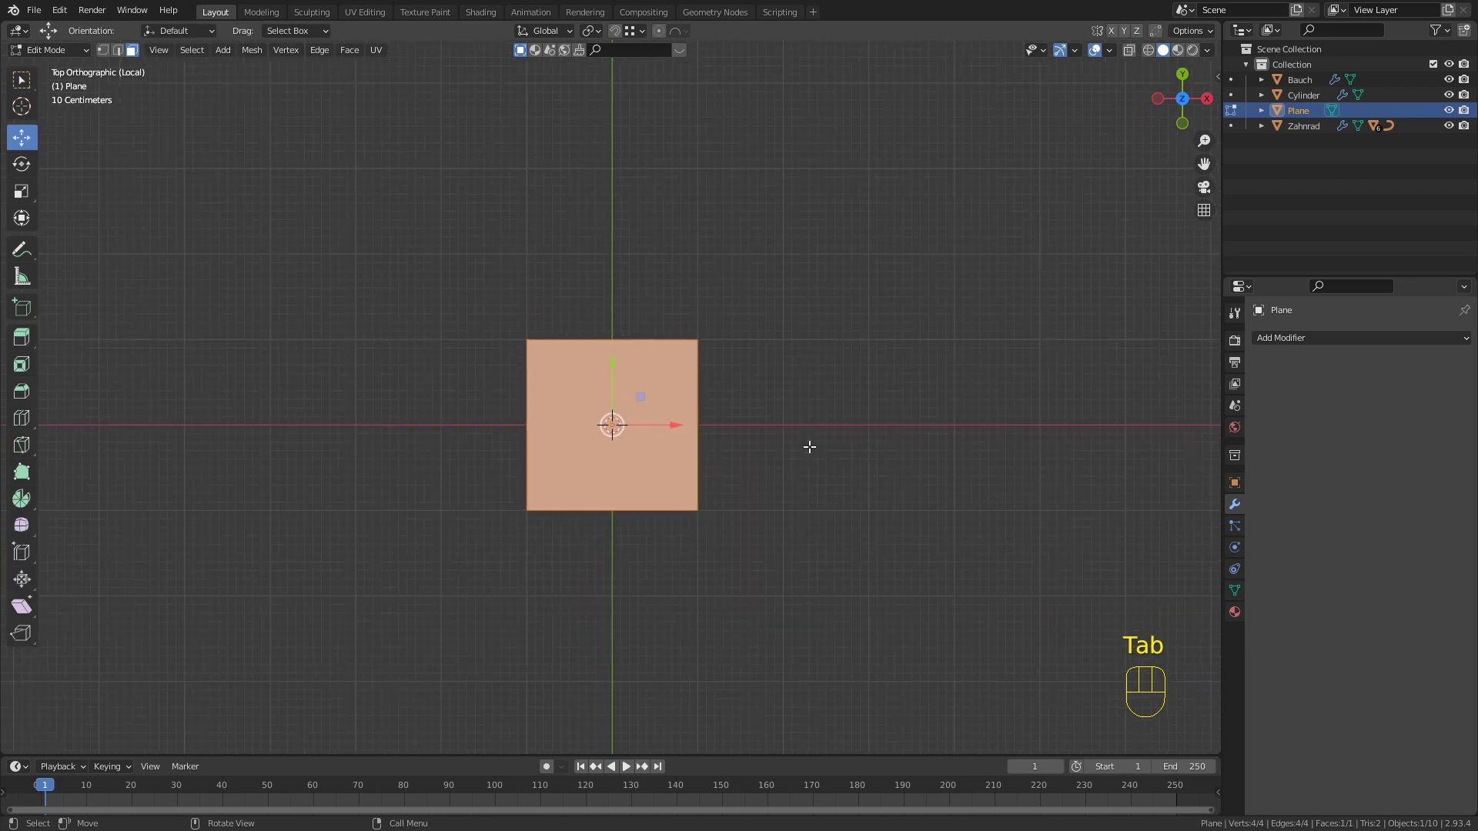
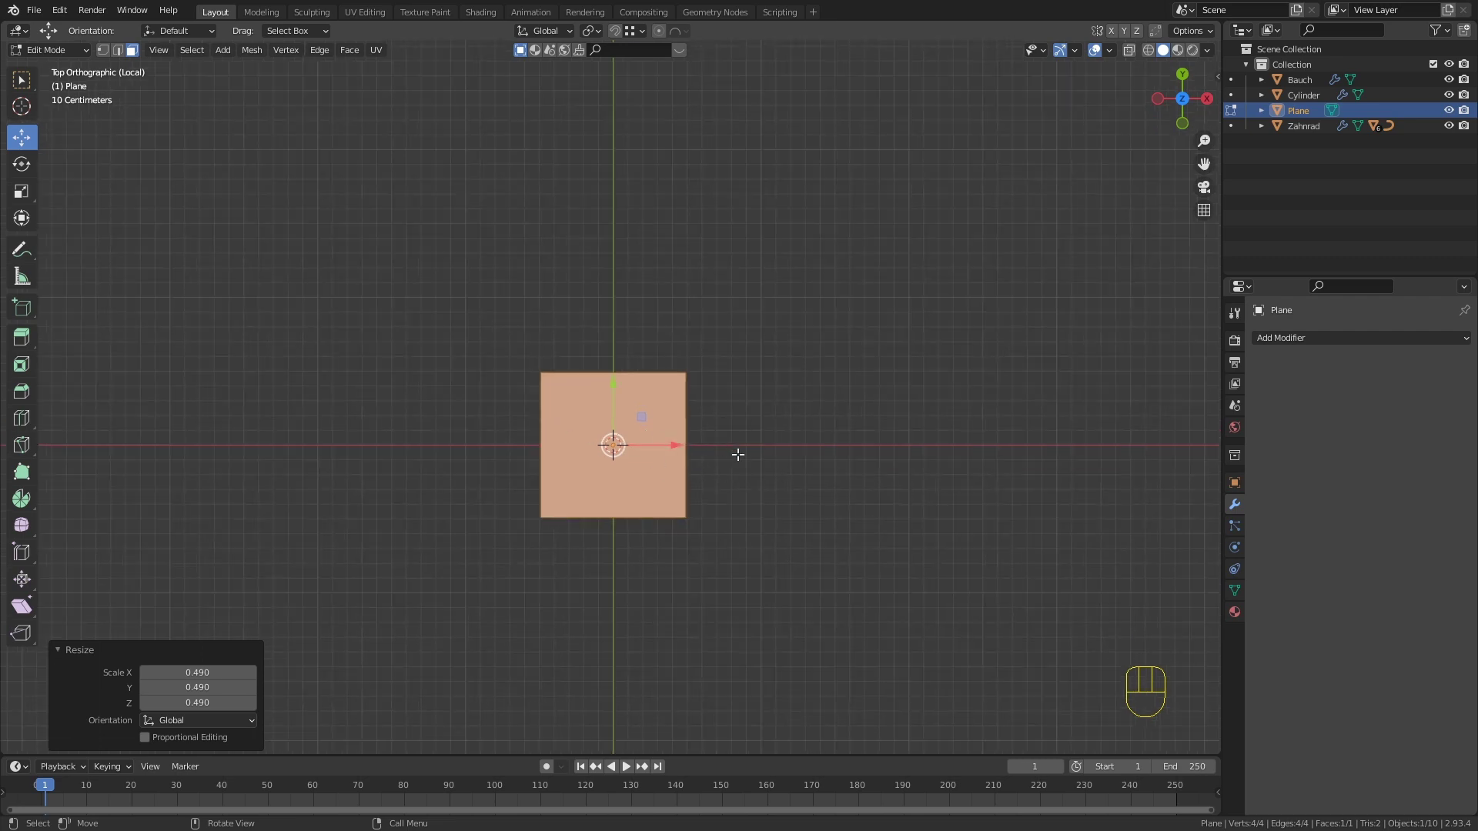
key(s)
key(x)
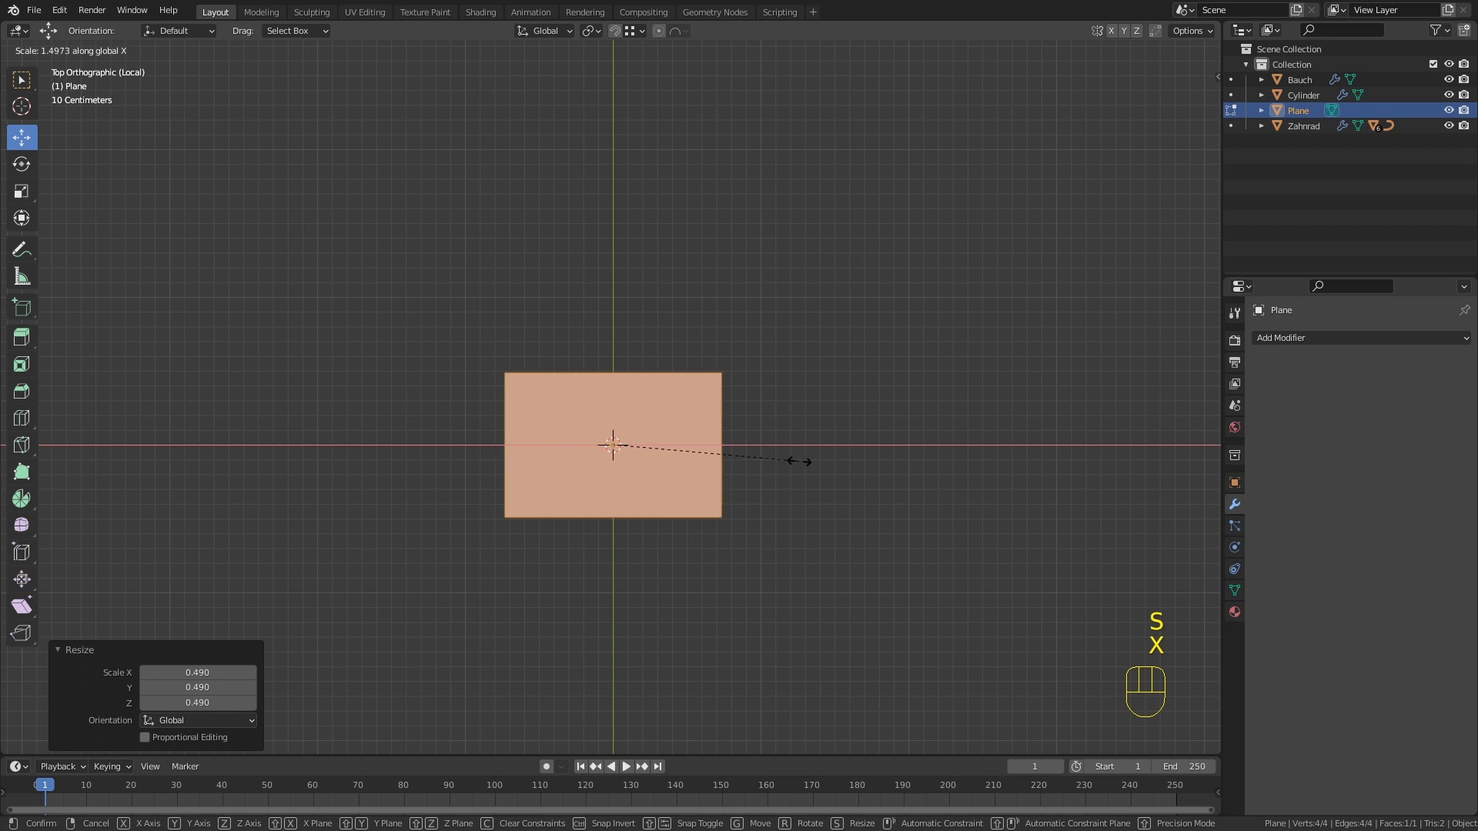
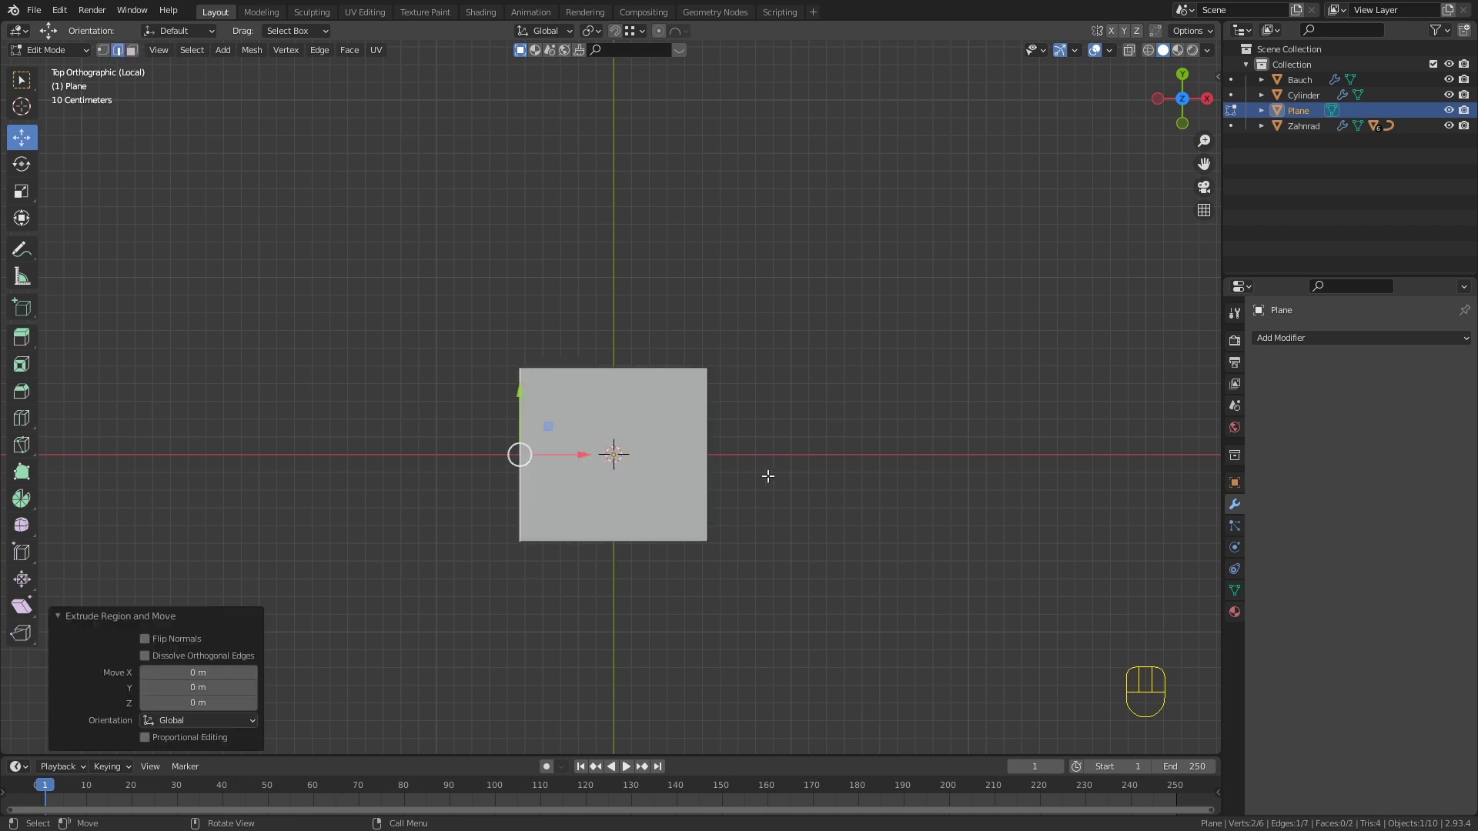
Step: Extrude the plane's edge along X and slide the new vertex along its edge
key(e)
key(x)
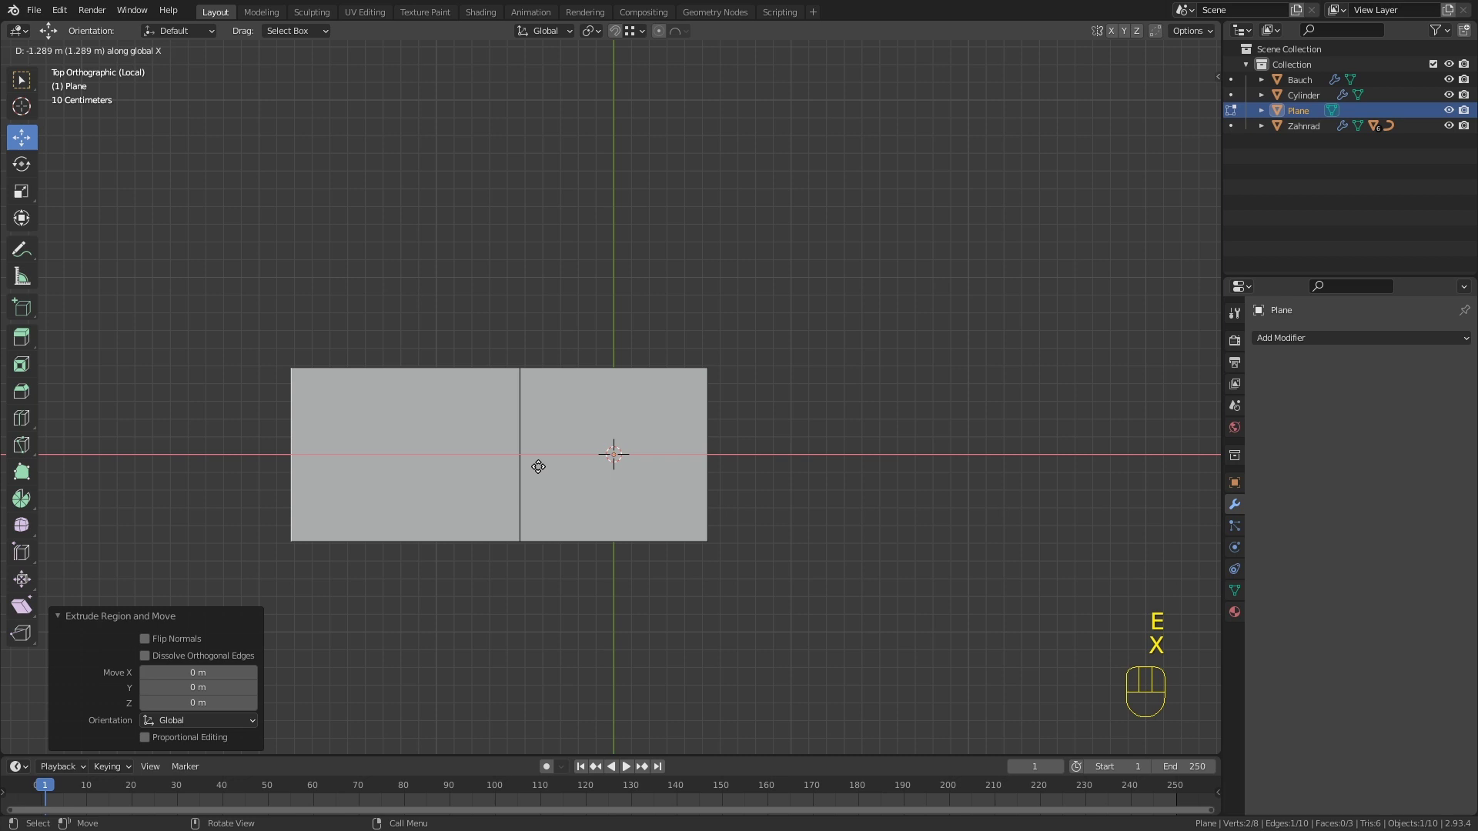
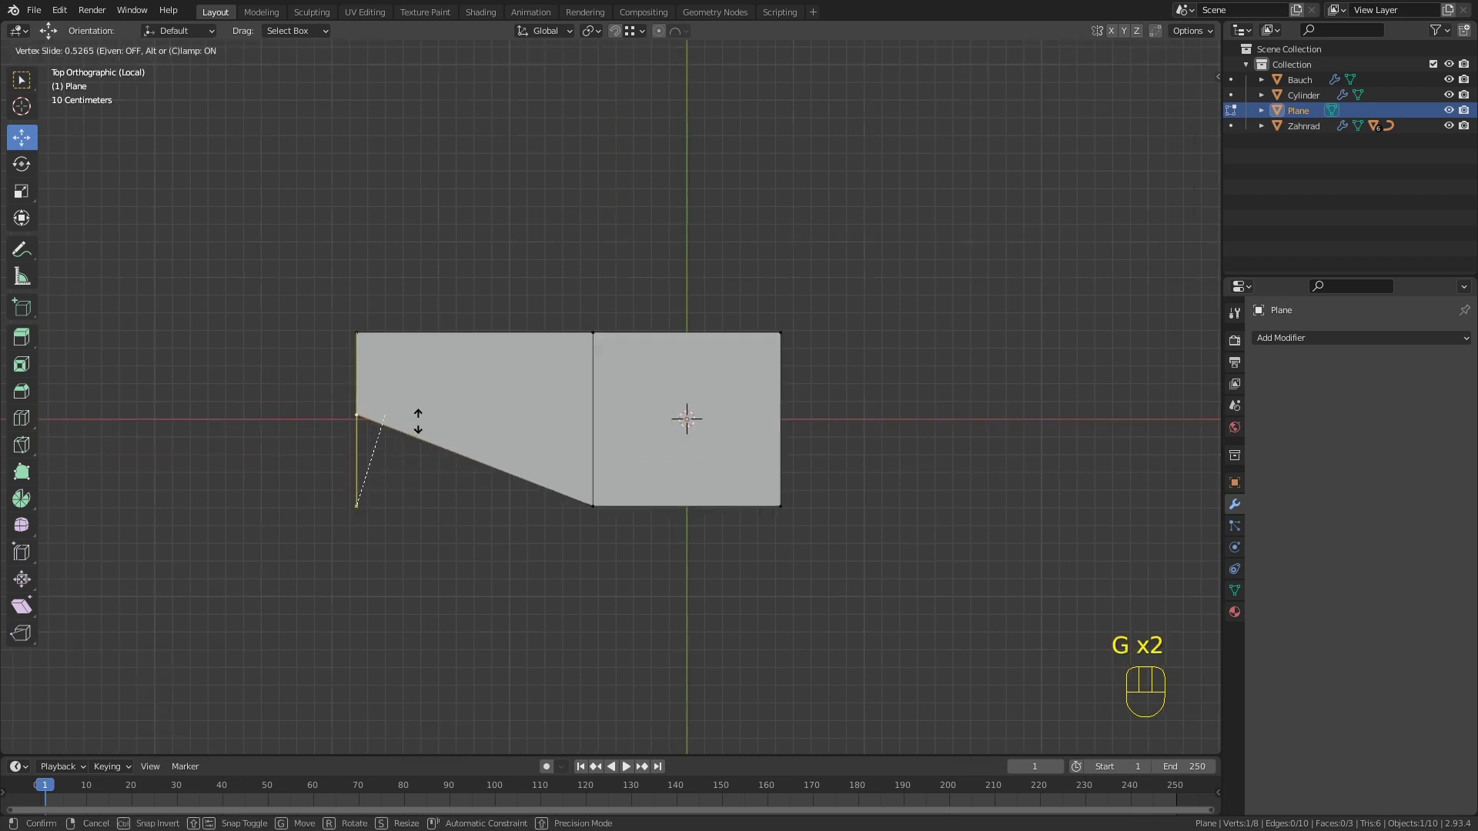
click(418, 385)
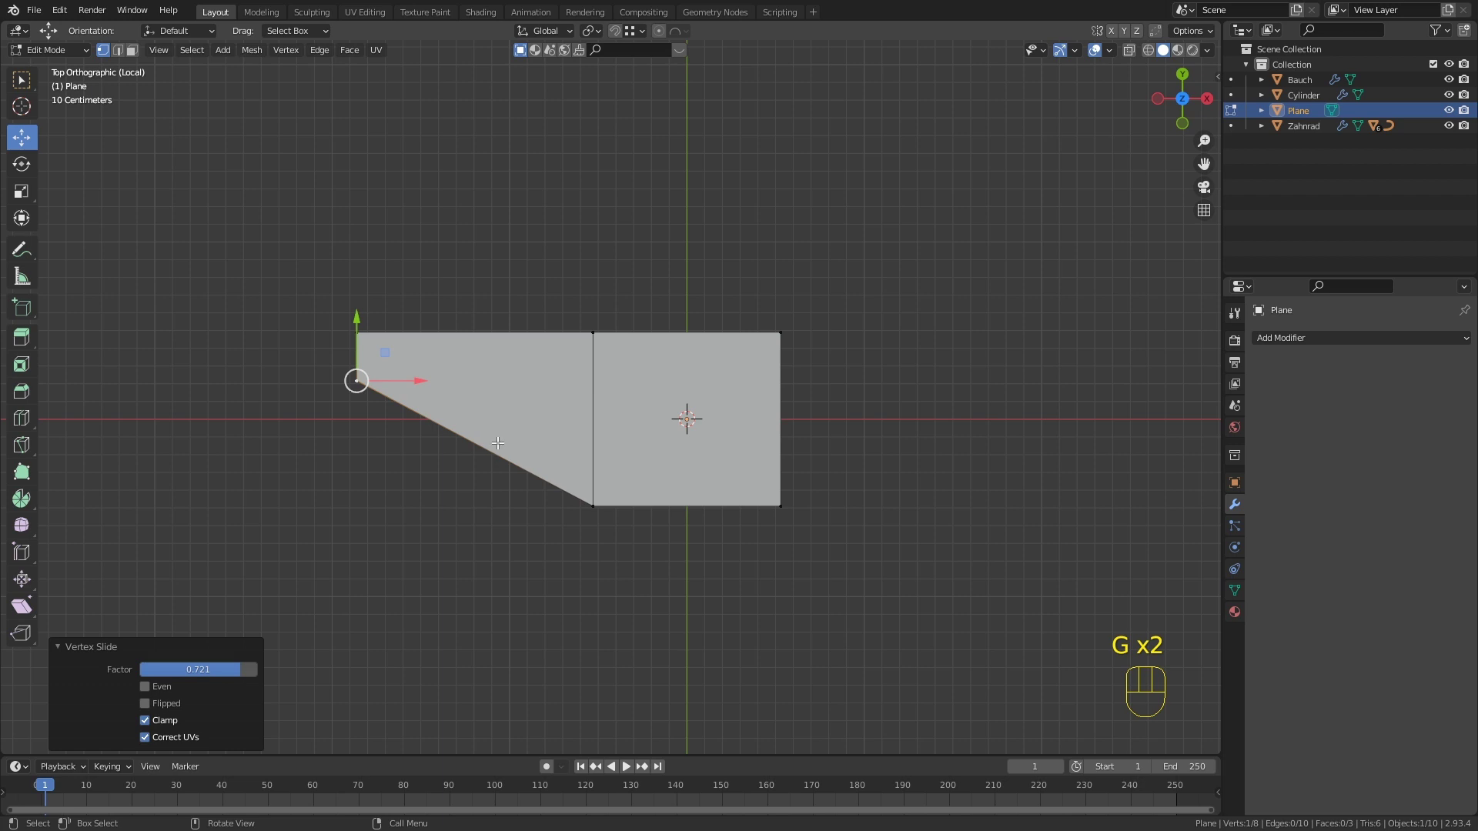
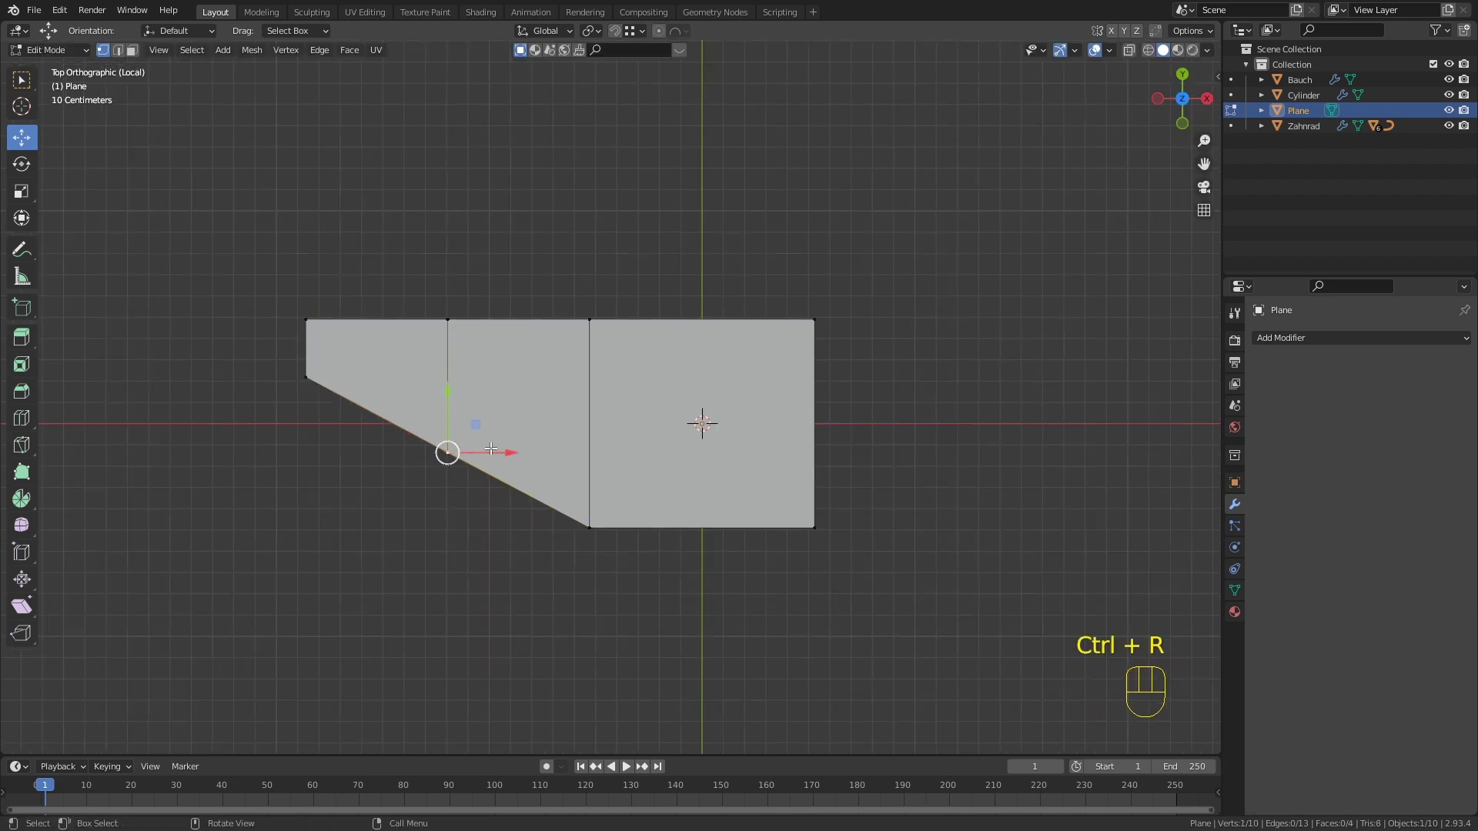
key(g)
key(g)
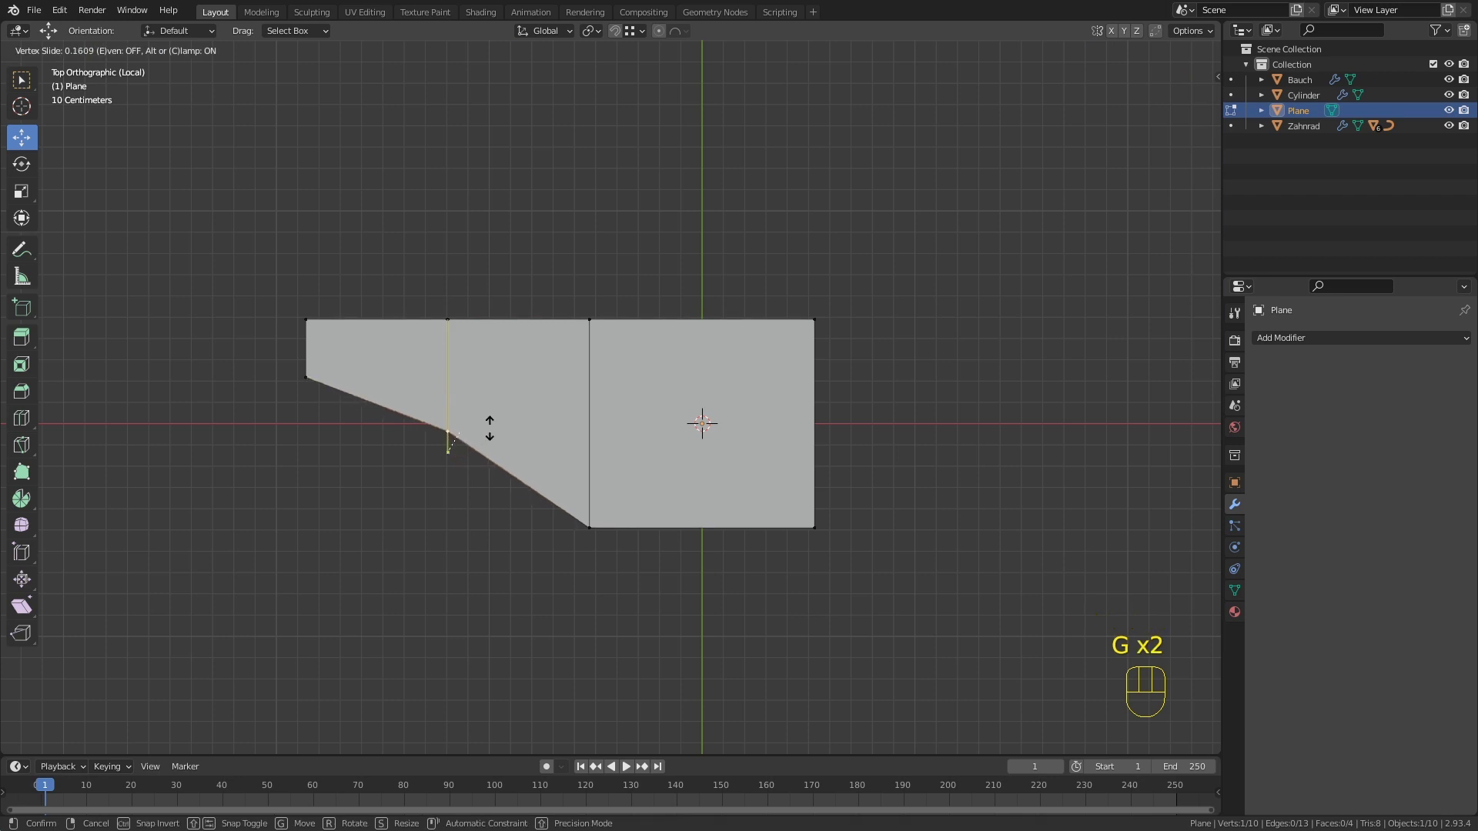
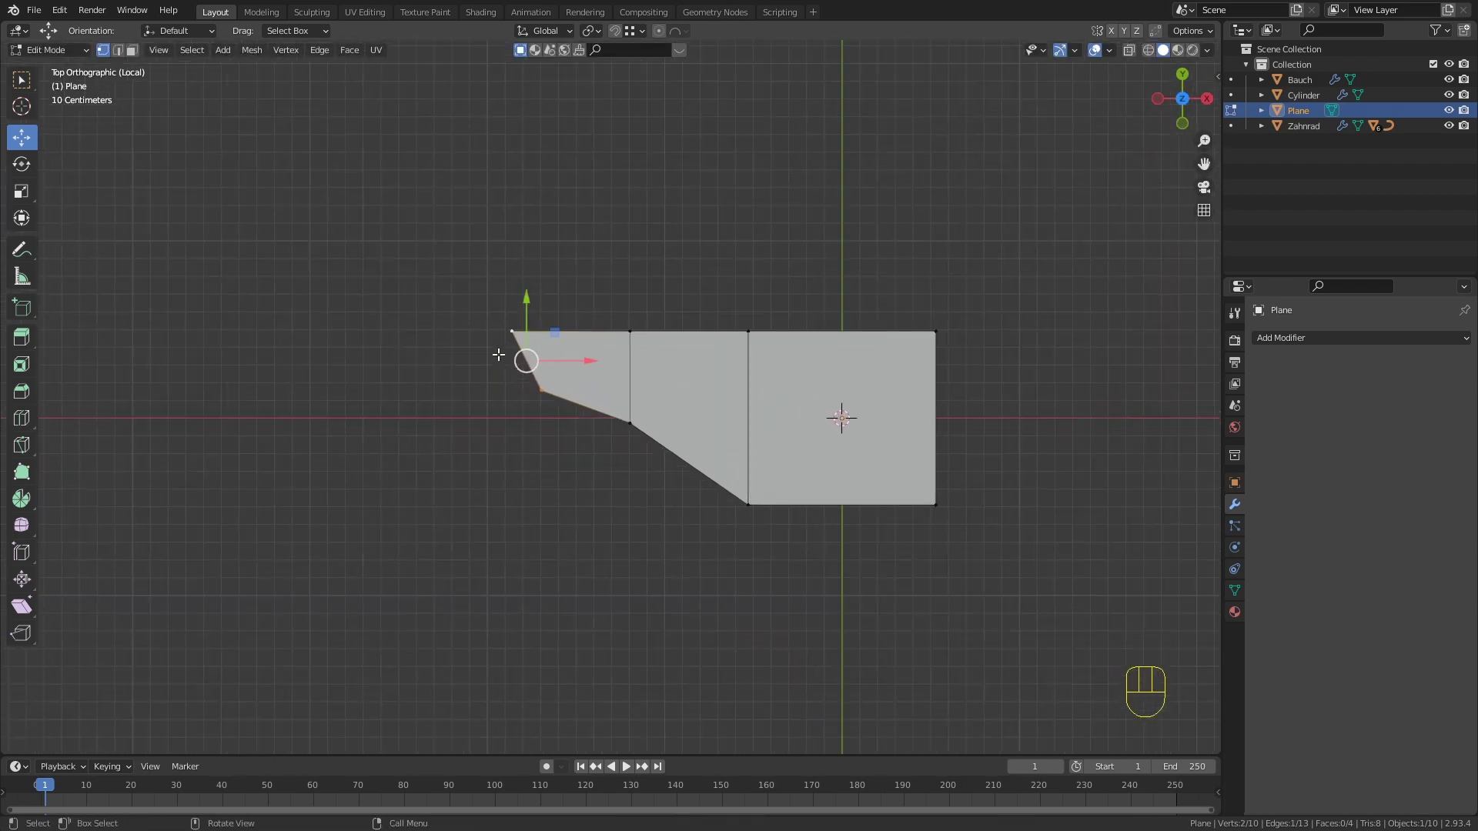
Step: Extrude the corner further toward the lower left and start a loop cut across the profile
key(e)
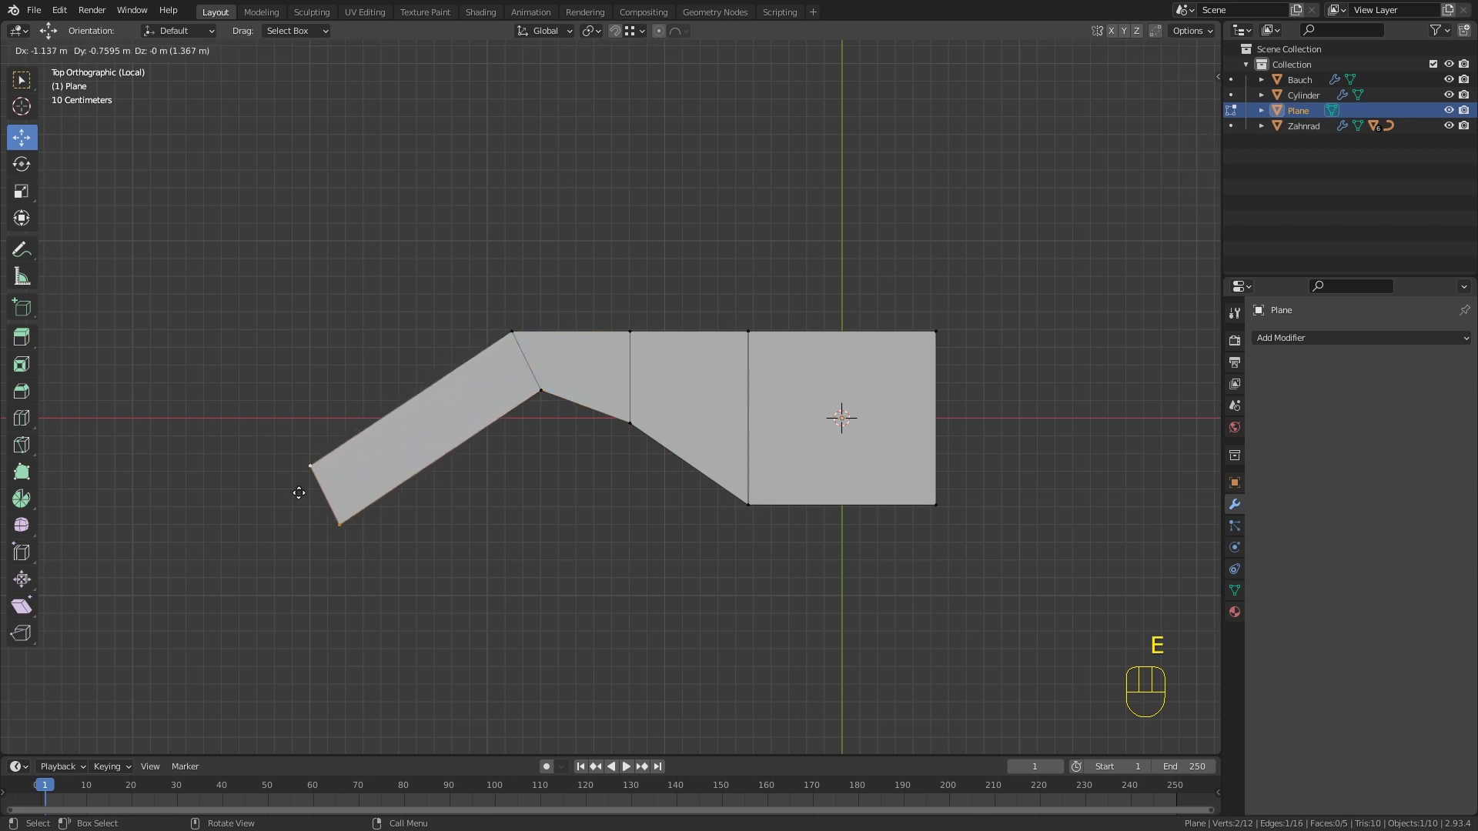
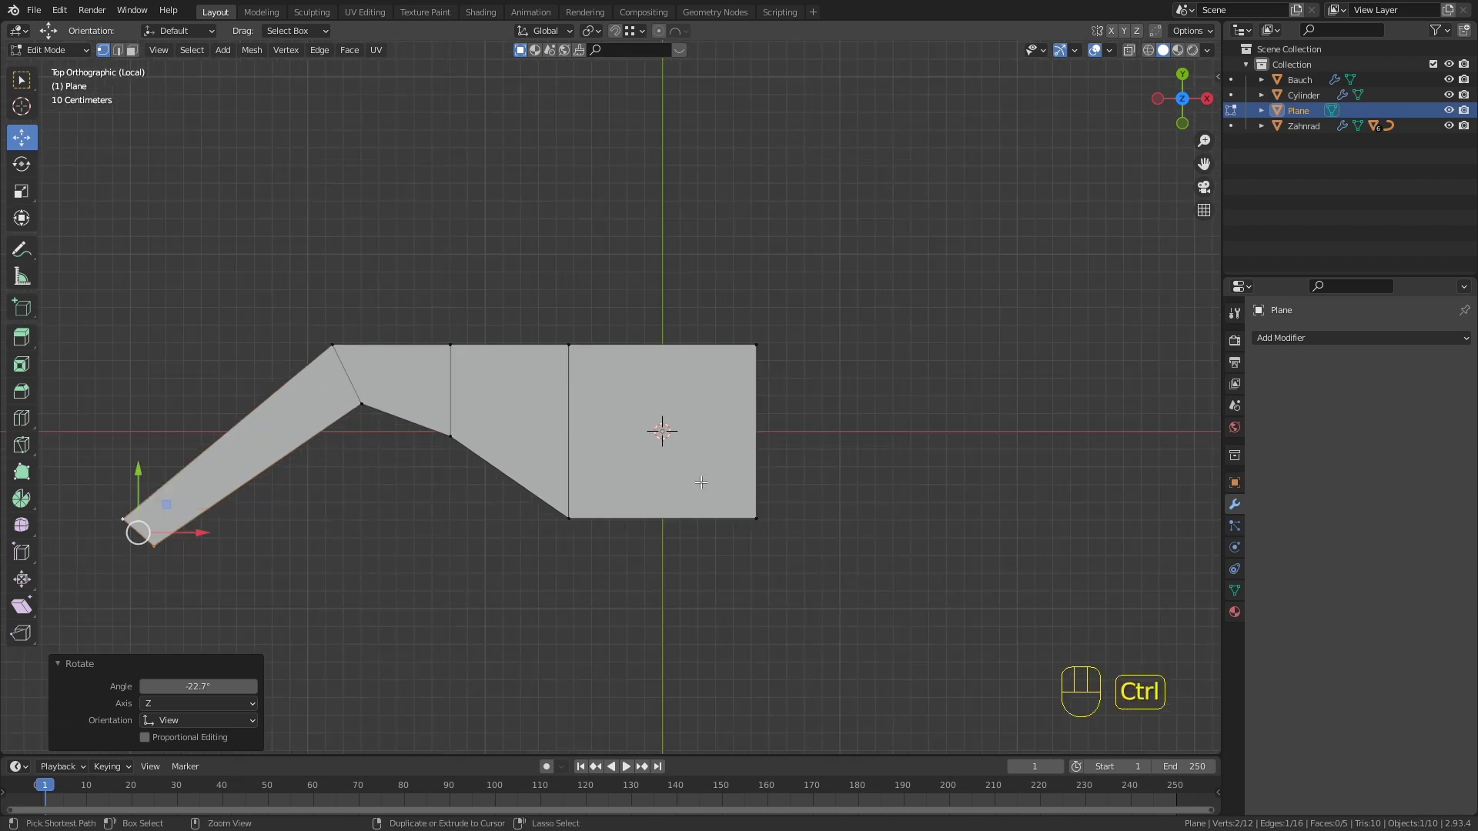
key(ctrl+r)
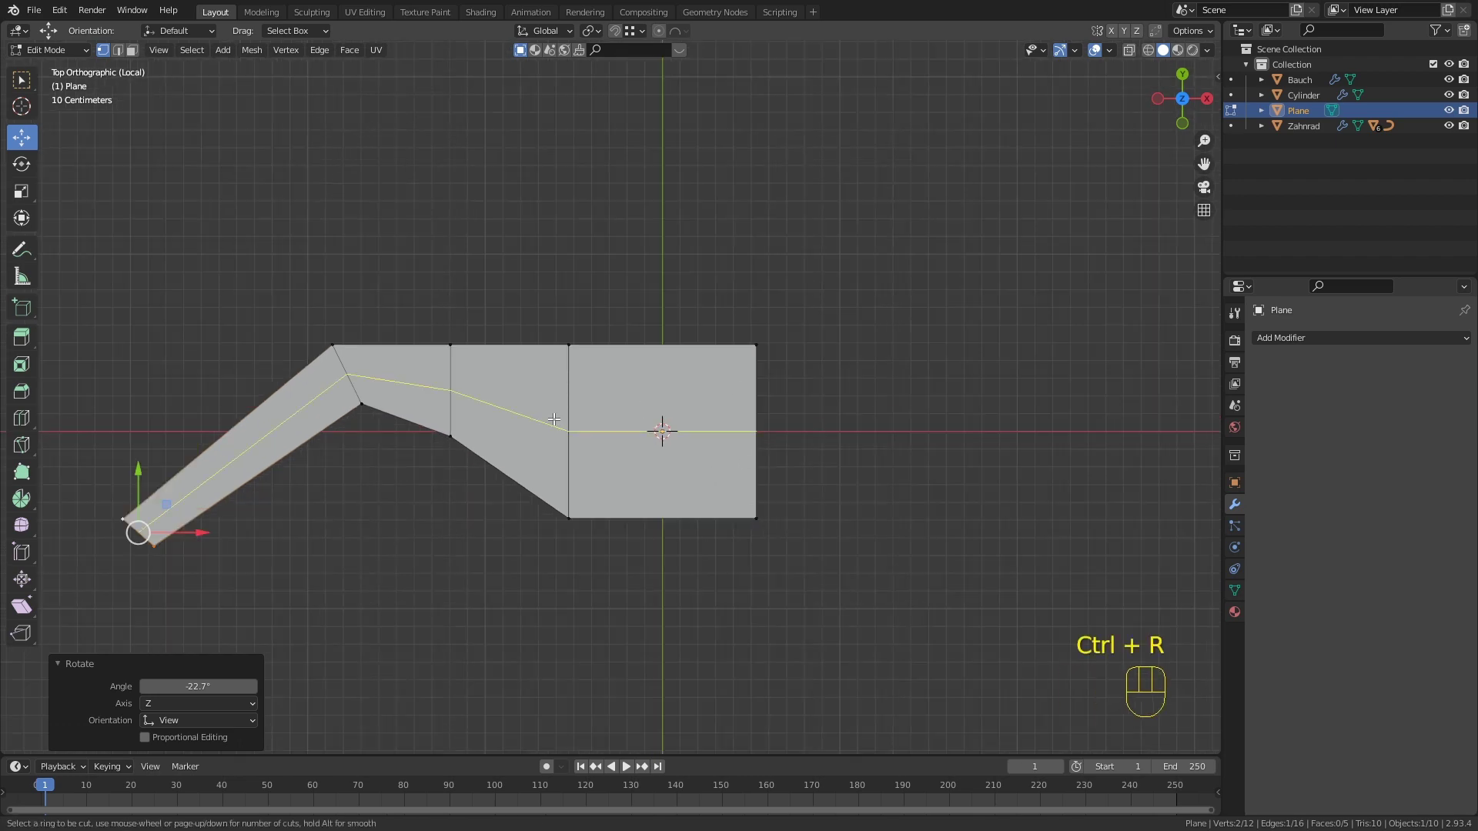
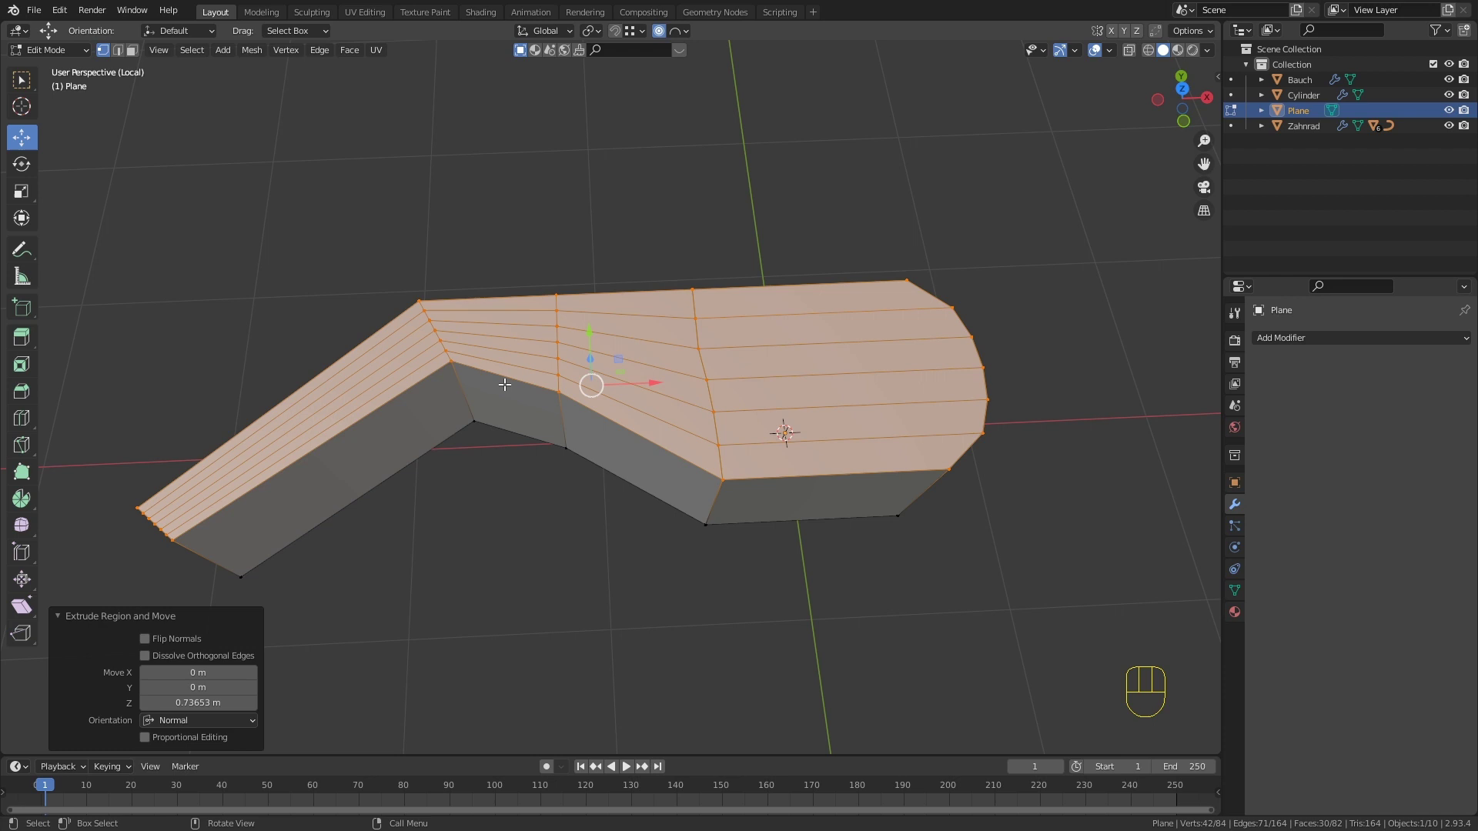
Step: Thicken the bent profile into a solid mirrored across Z, then return to Object Mode
key(3)
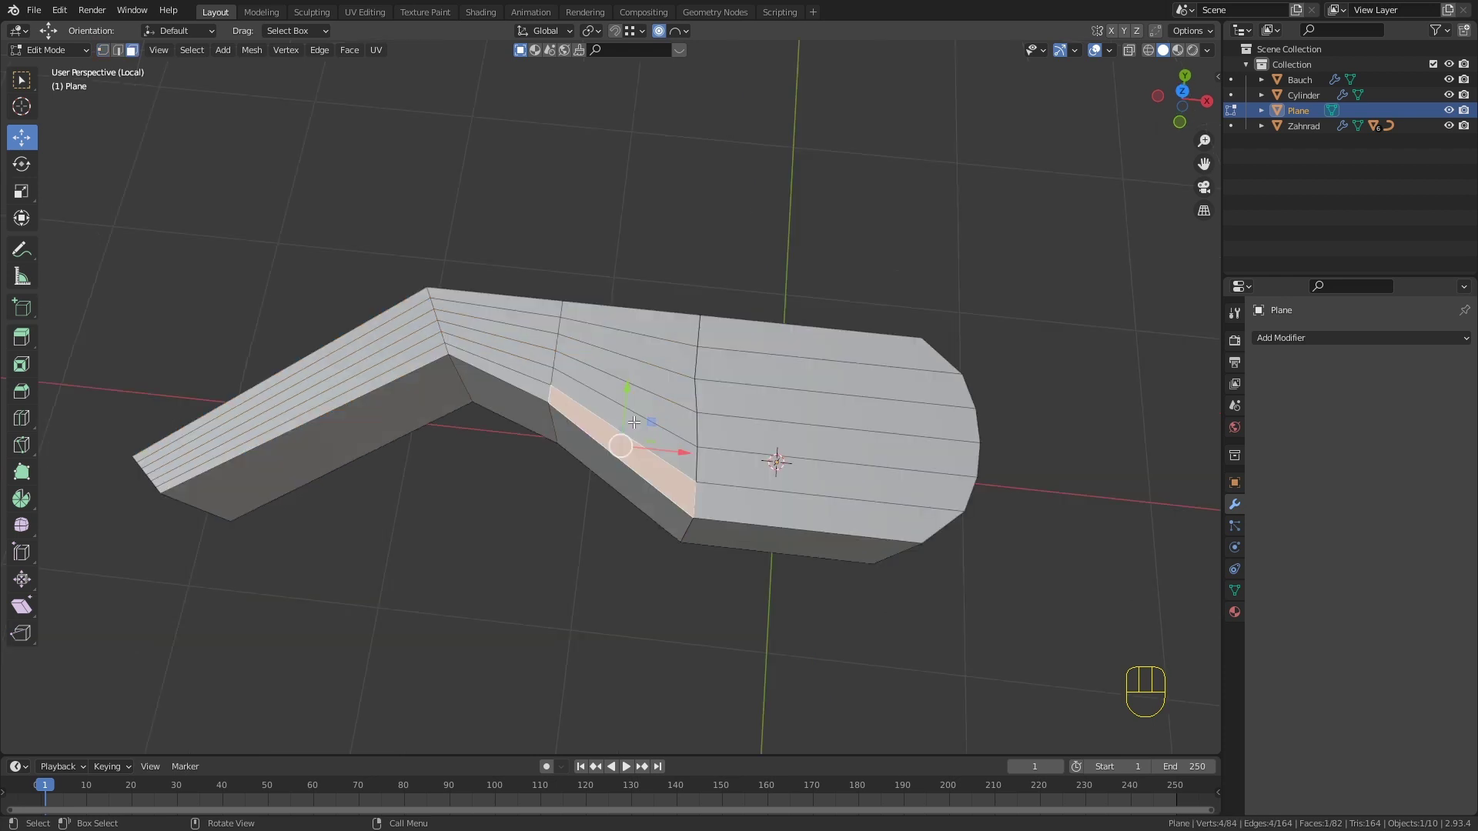
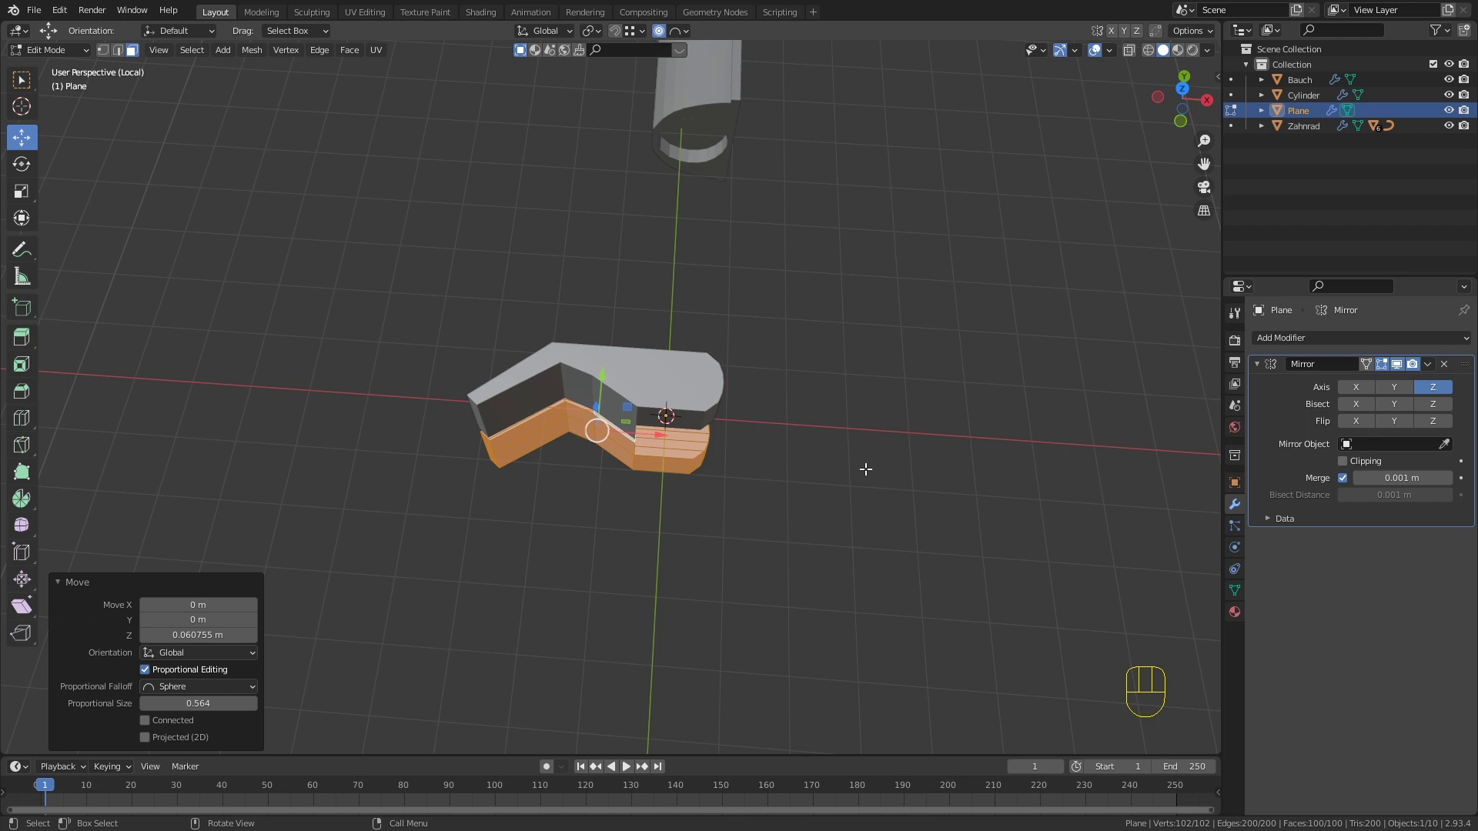
key(Tab)
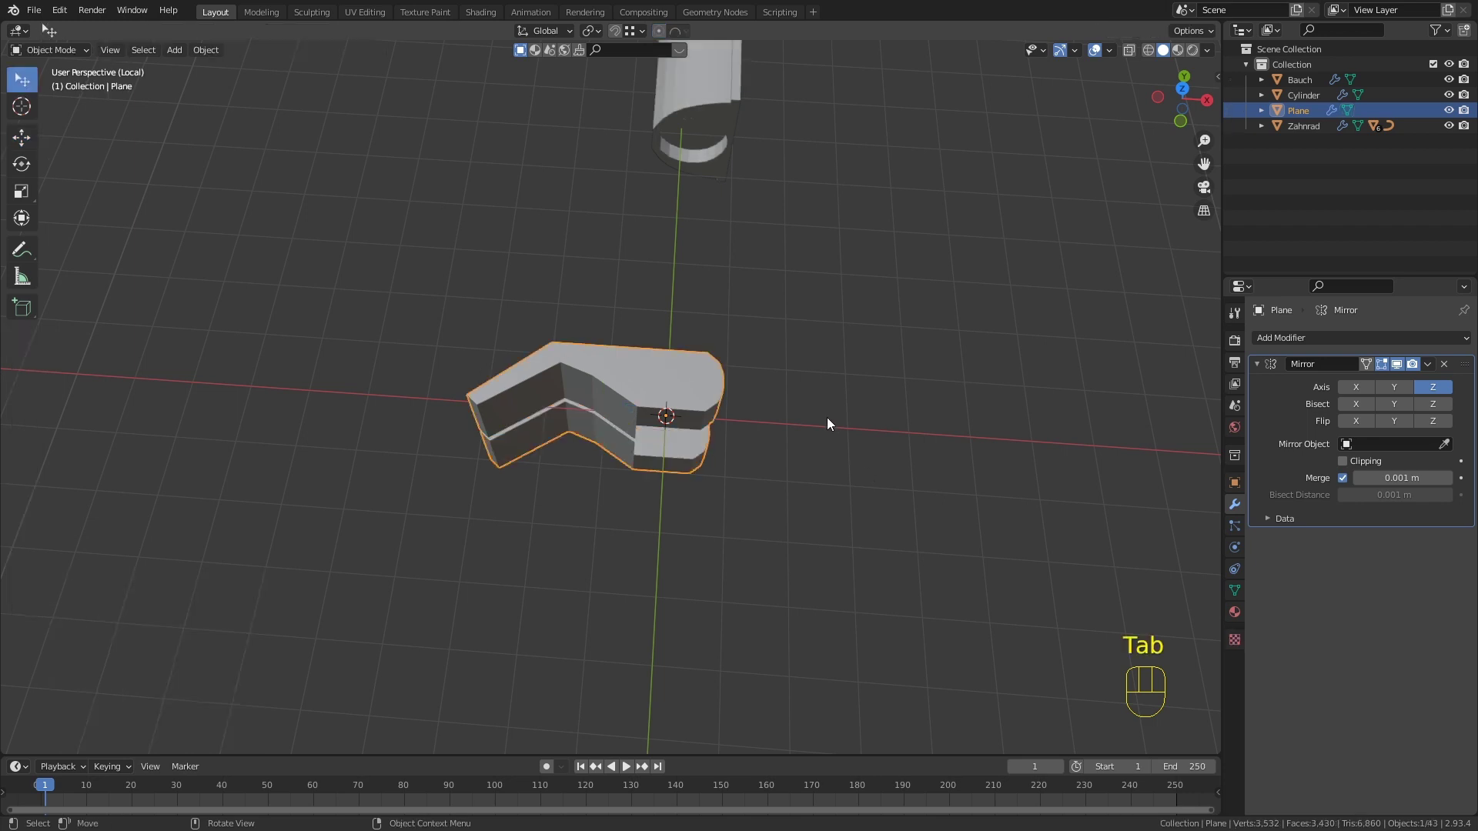
Step: Rotate the bent part in top and front views so it faces the opposite direction
key(KP_7)
key(r)
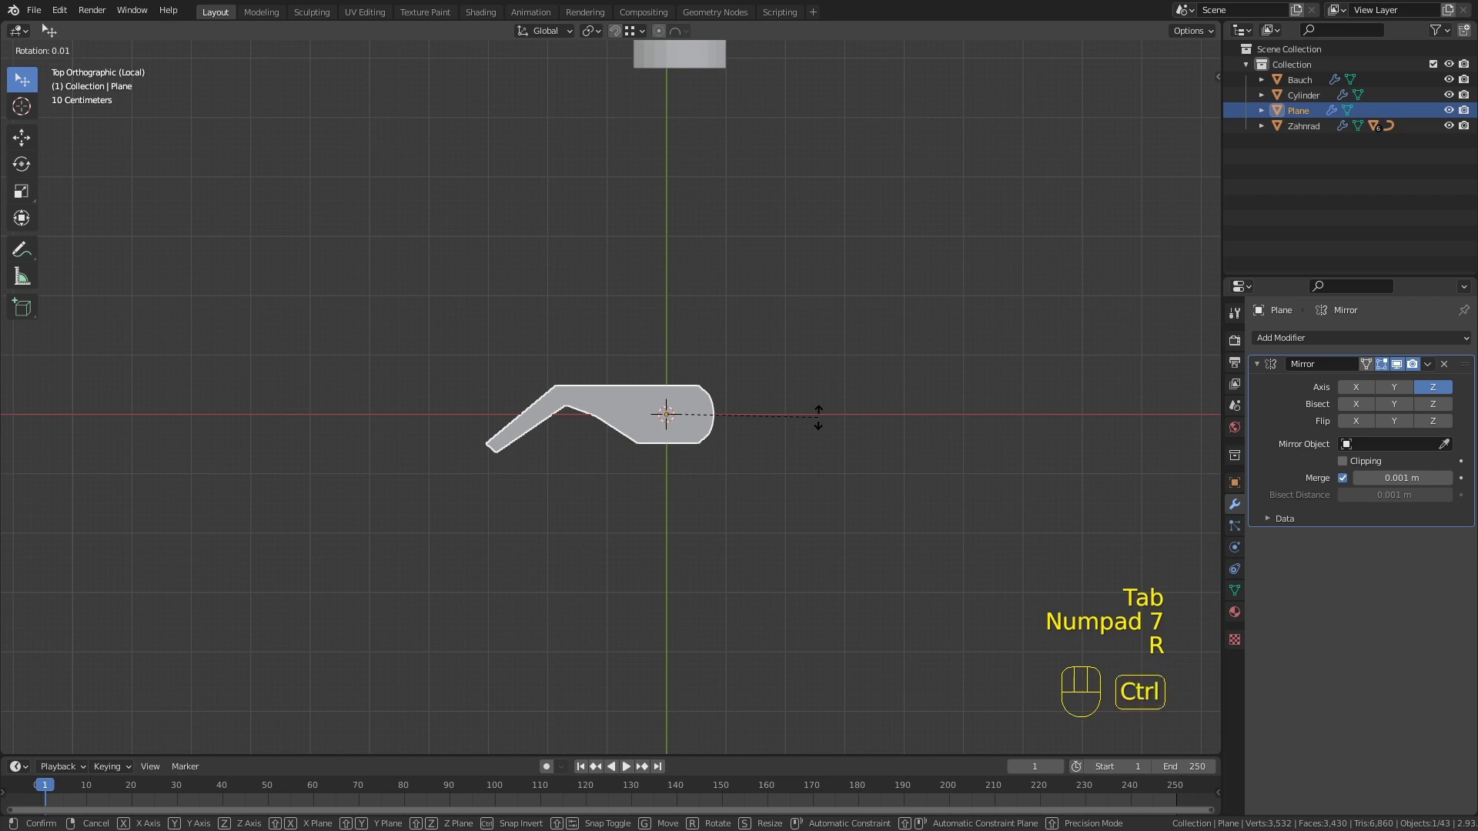
right_click(821, 421)
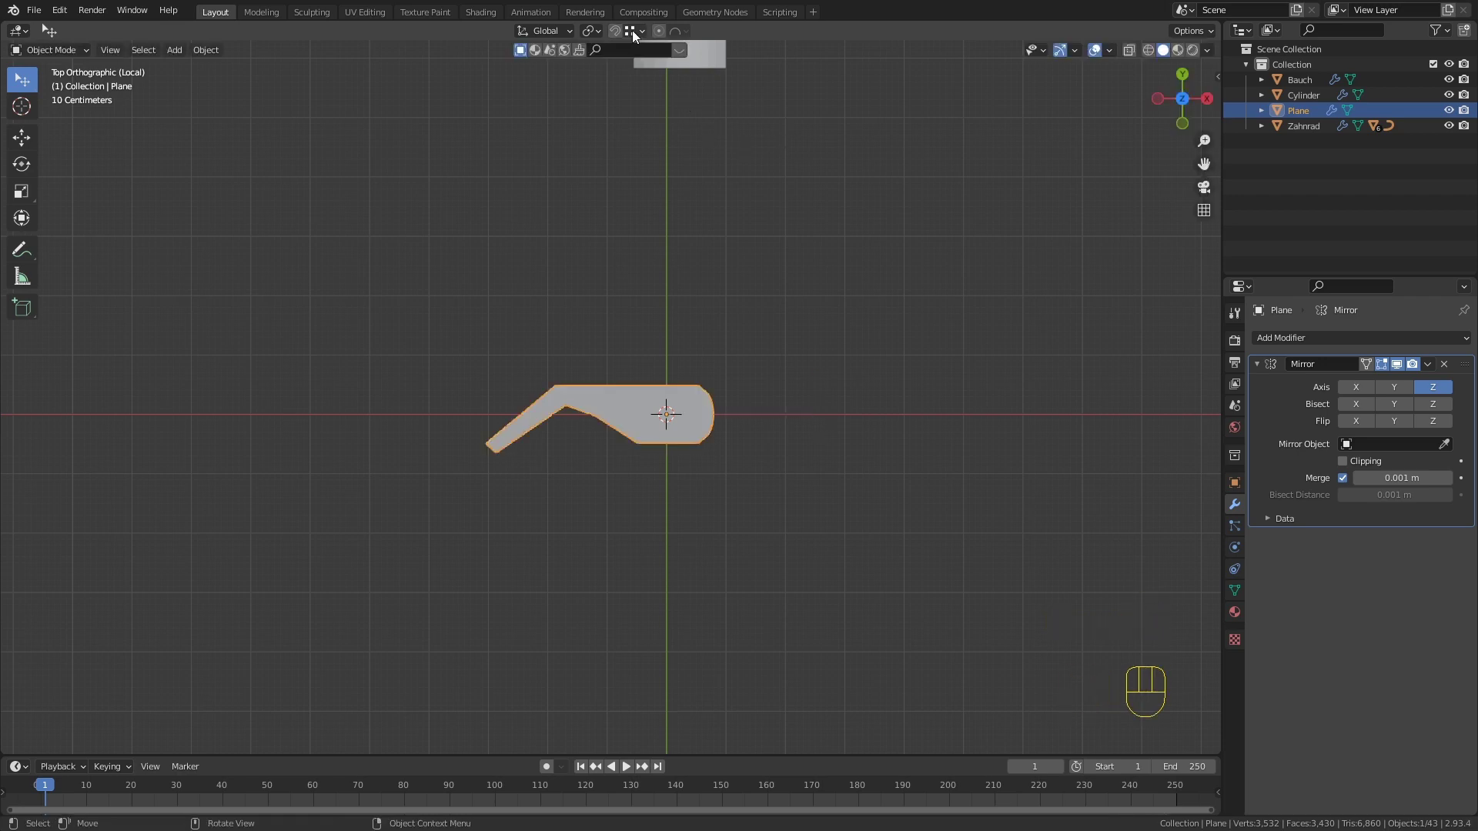
drag(636, 33, 728, 156)
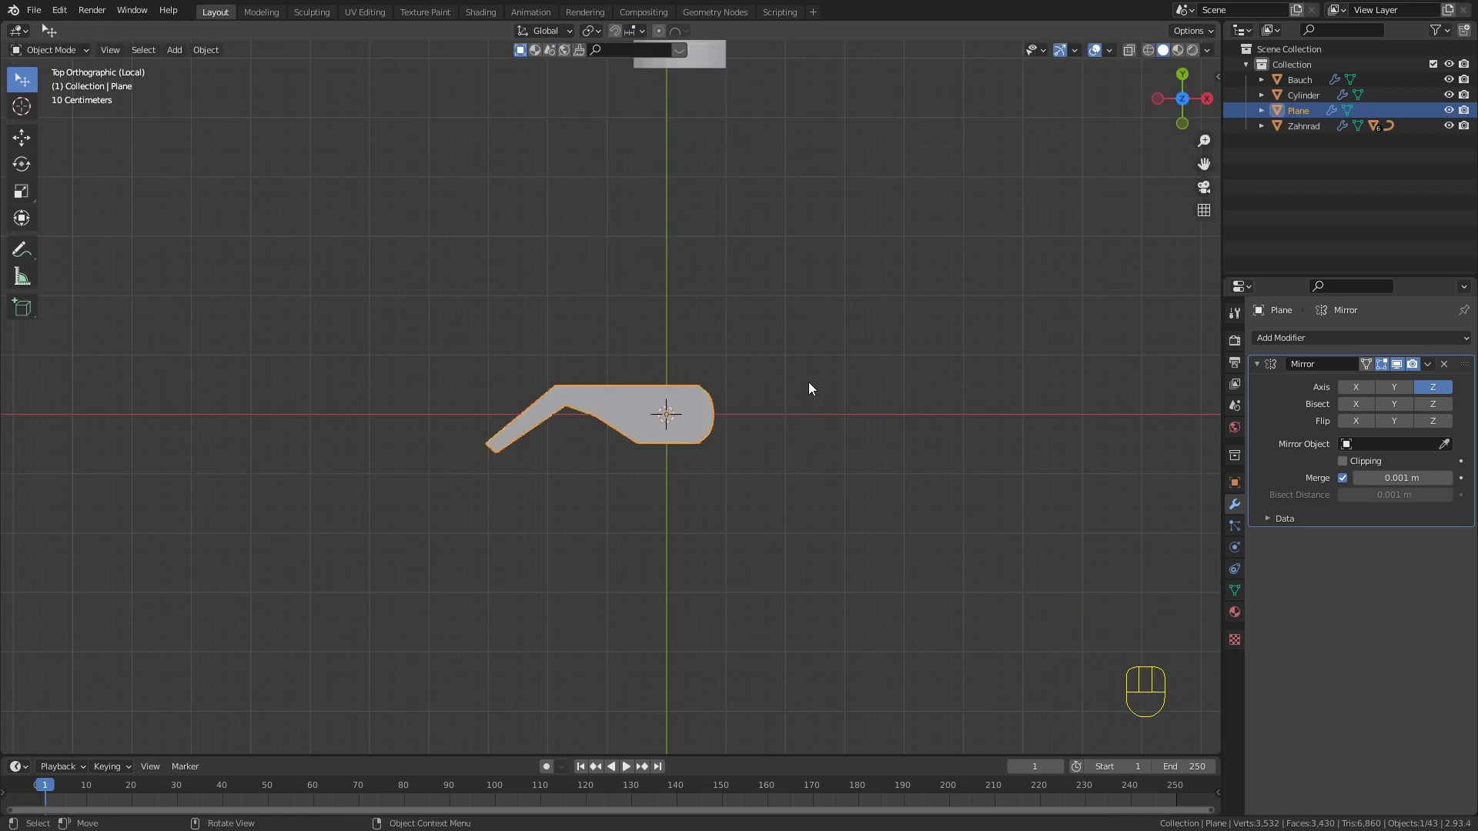
key(r)
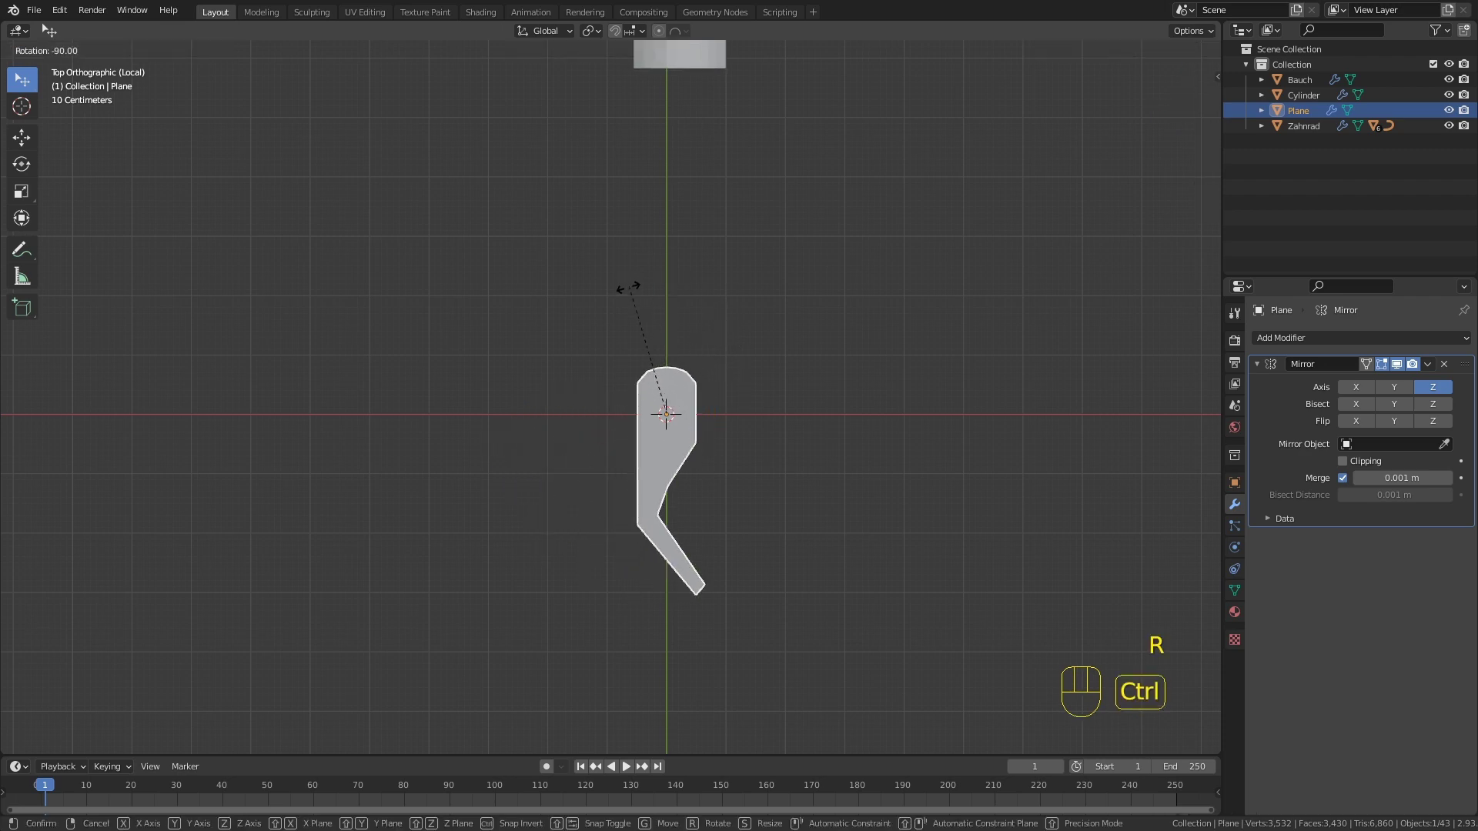
click(630, 293)
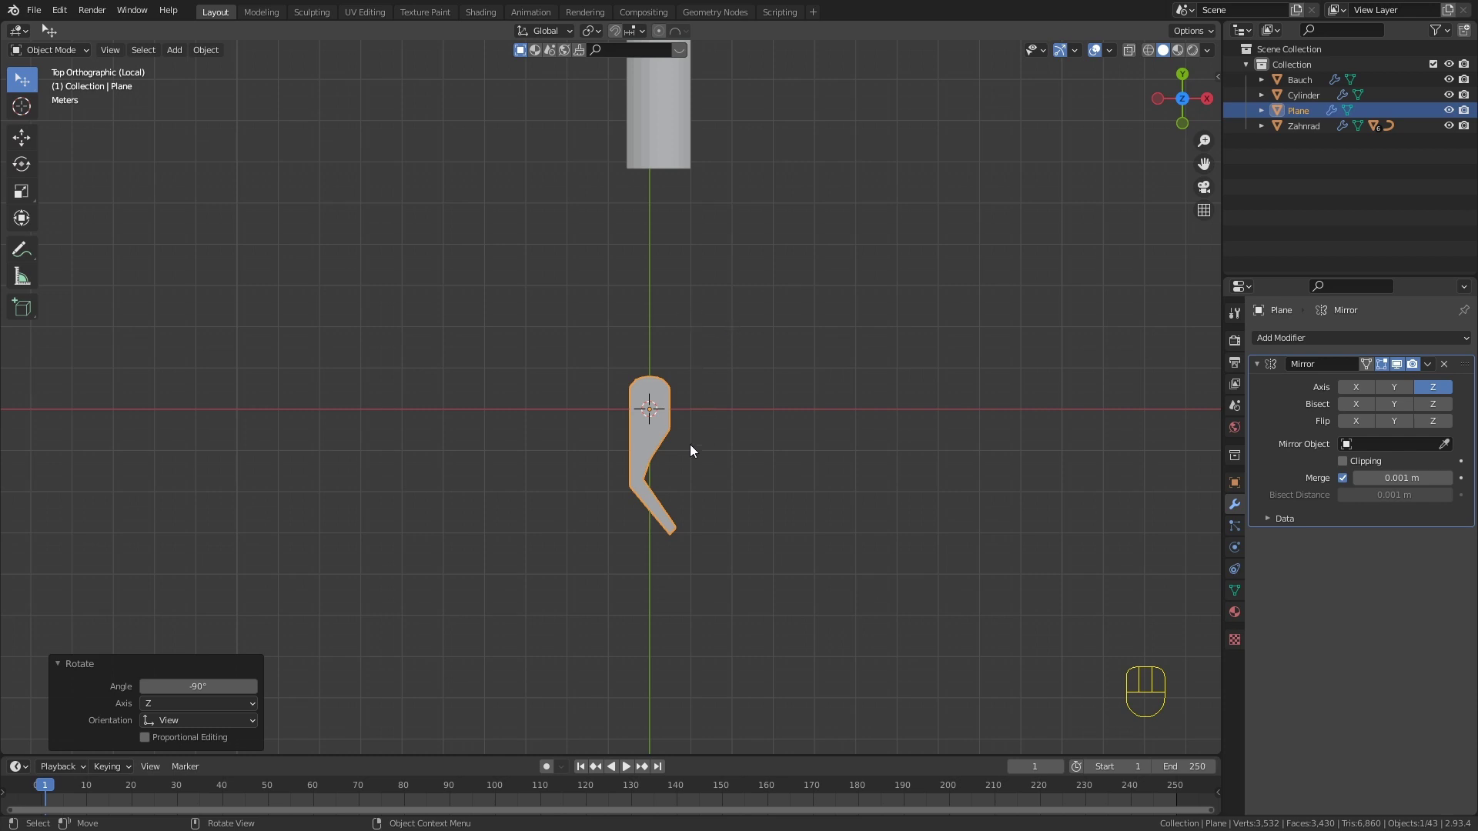
drag(688, 447, 690, 304)
key(KP_1)
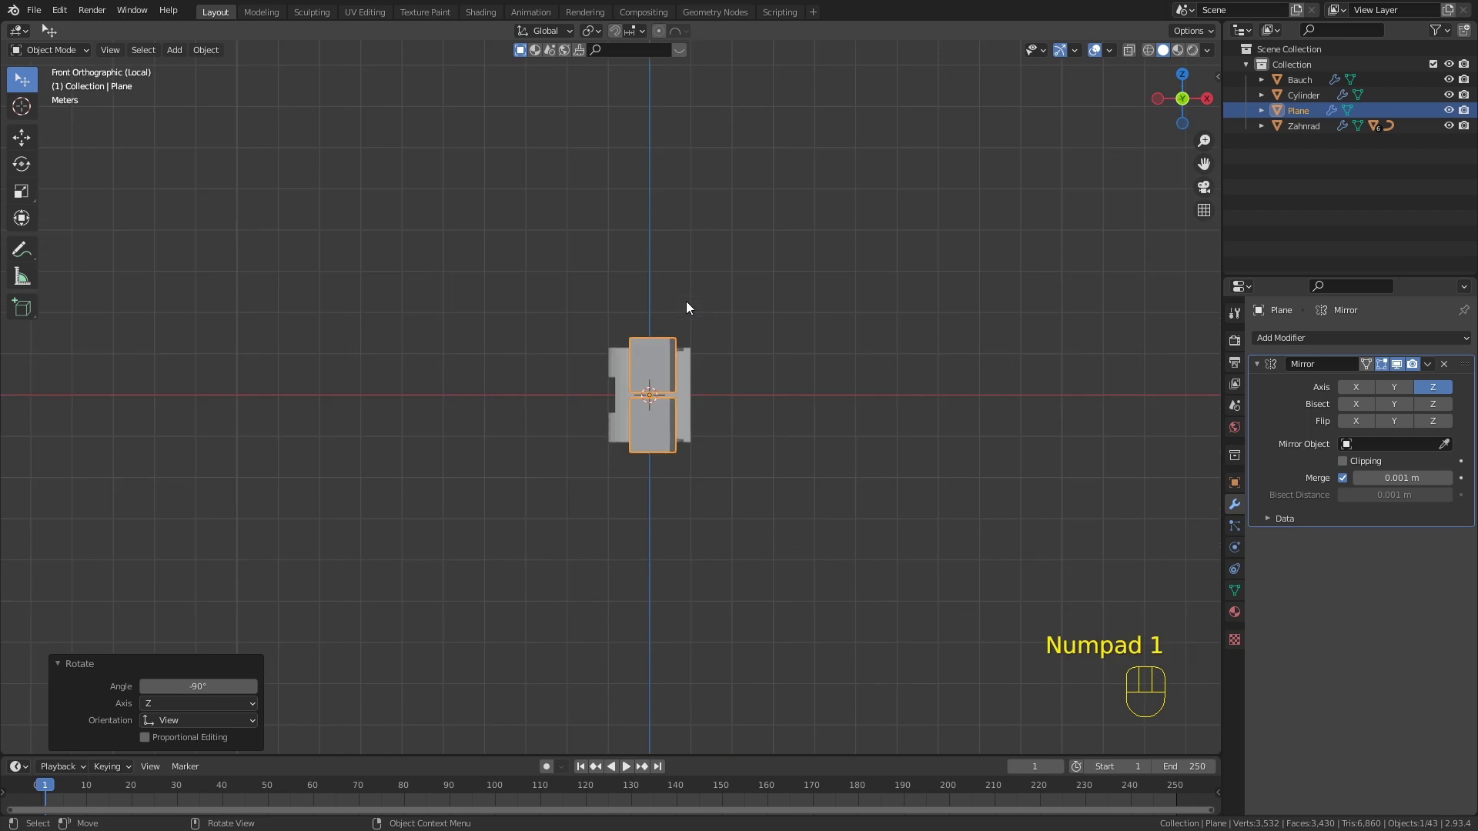
key(r)
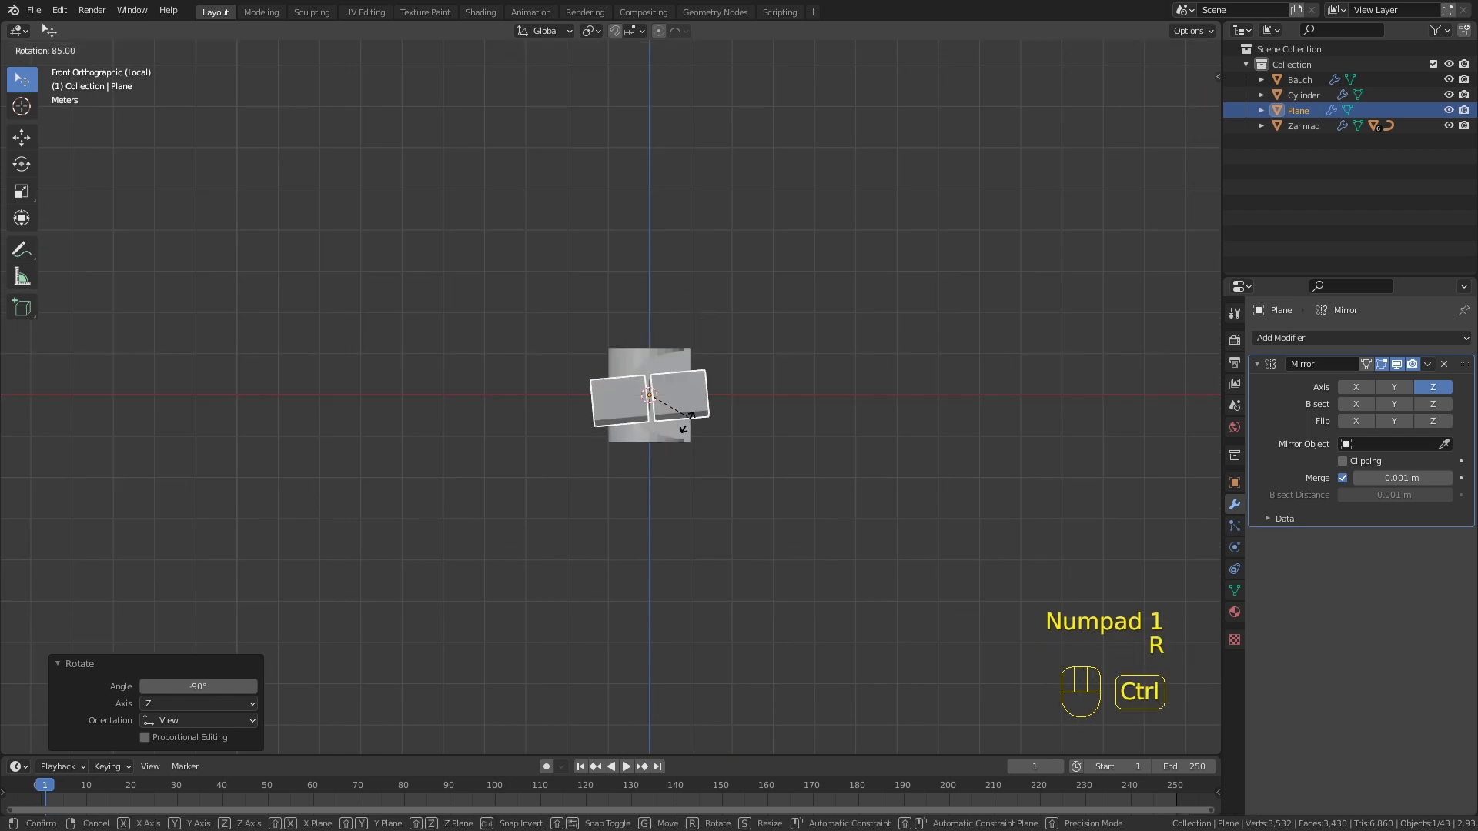
click(613, 459)
drag(769, 402, 757, 446)
Step: Move the bent part 4 m up along Y beside the joint cylinder and inspect both pieces
key(KP_7)
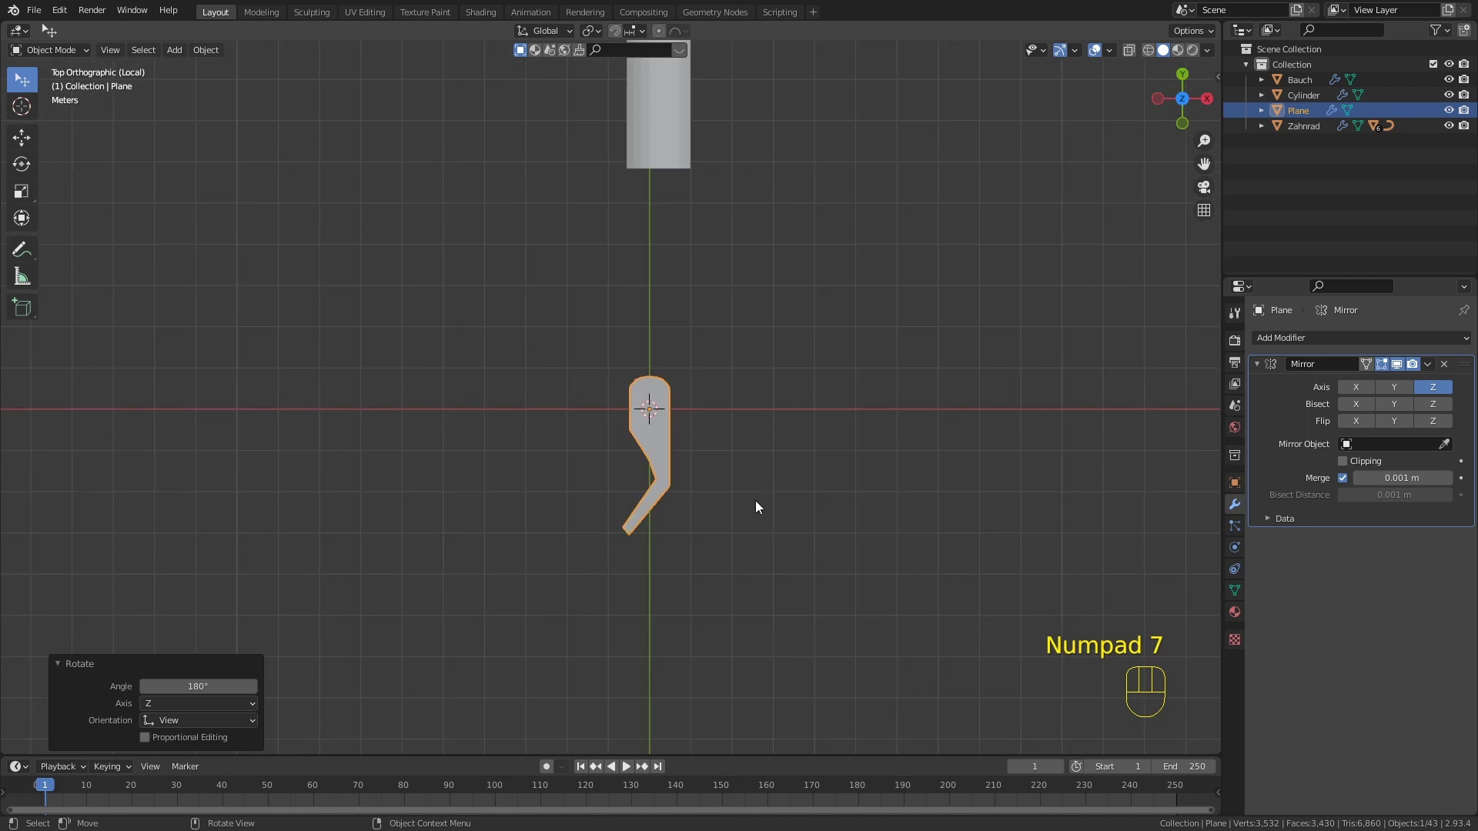
key(g)
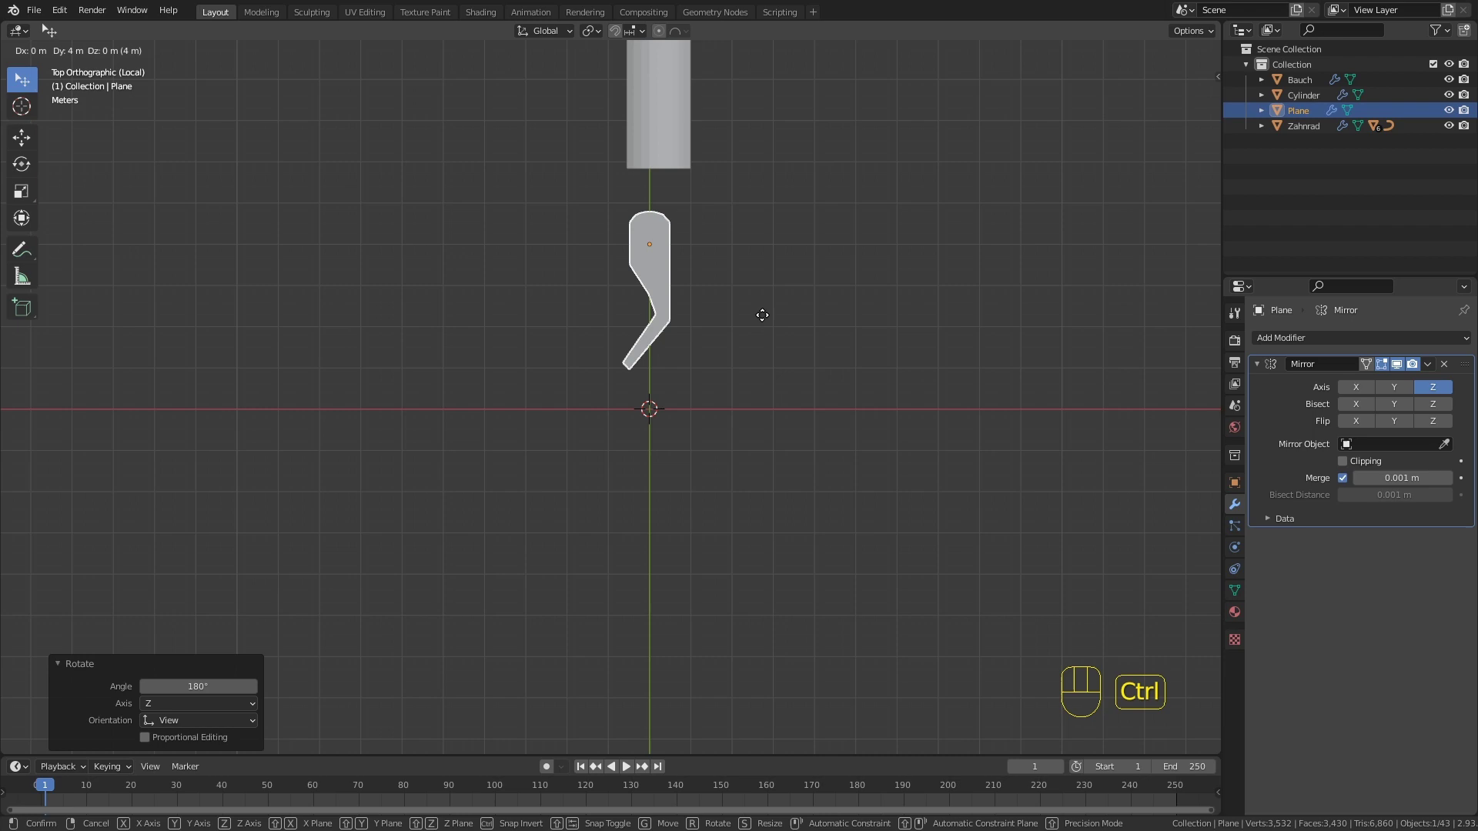
drag(758, 288, 653, 515)
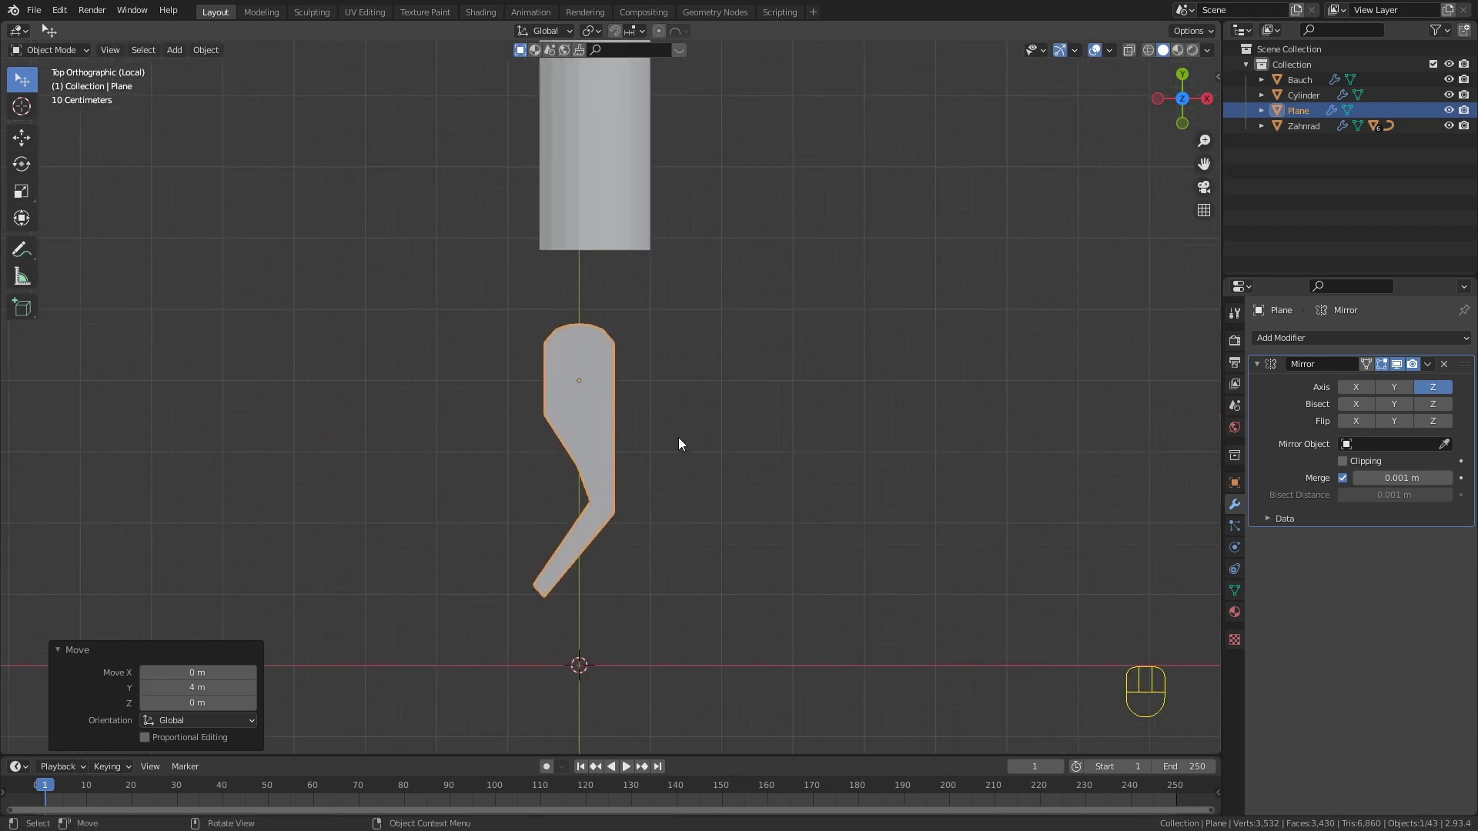
key(g)
drag(675, 418, 691, 429)
drag(706, 463, 552, 274)
drag(718, 354, 729, 389)
drag(676, 366, 698, 349)
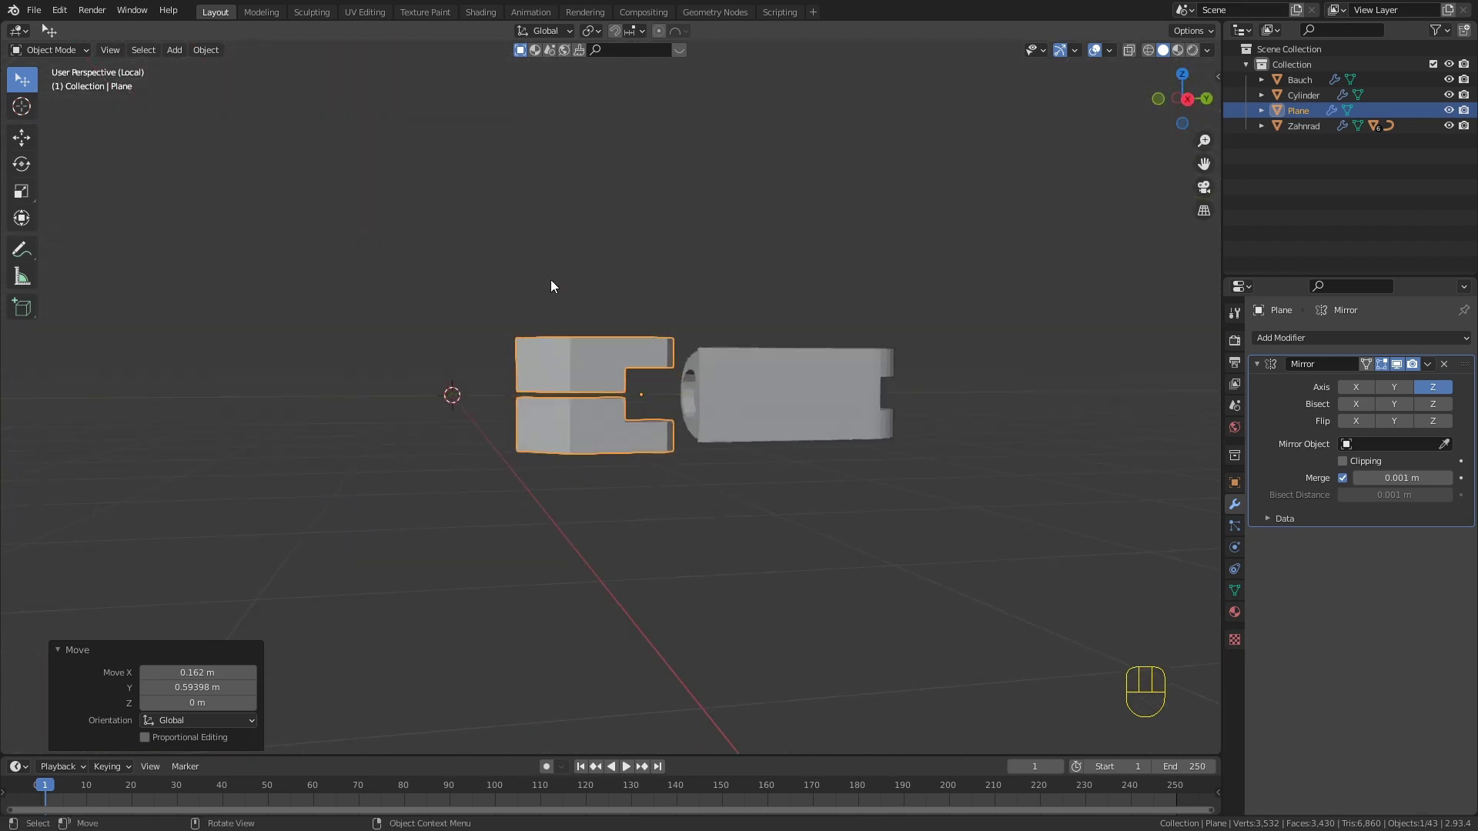
drag(638, 343, 649, 399)
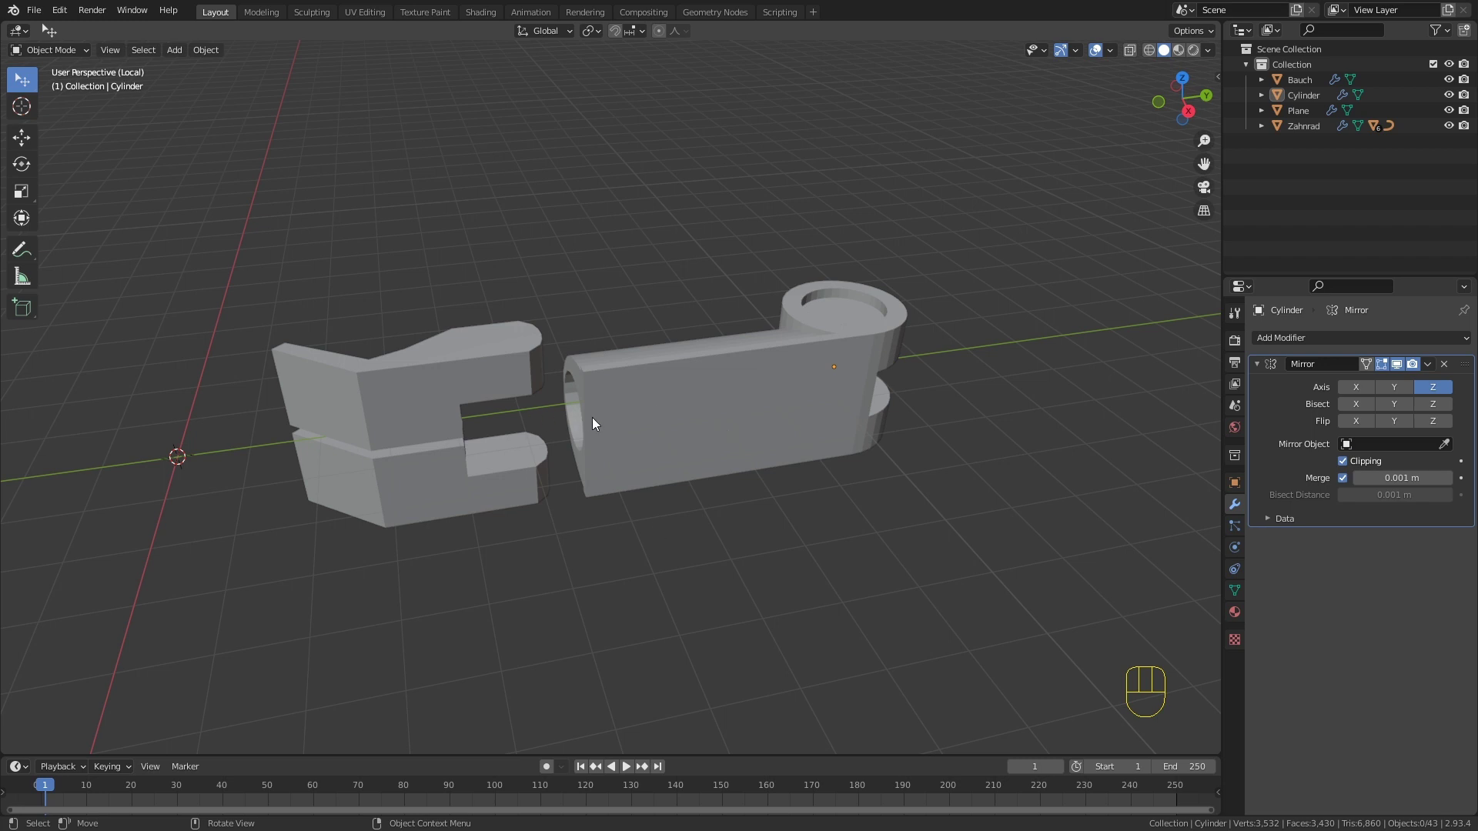
Step: Replace the cylinder's top cap with a span-4 Grid Fill of its top edge loop
key(shift+a)
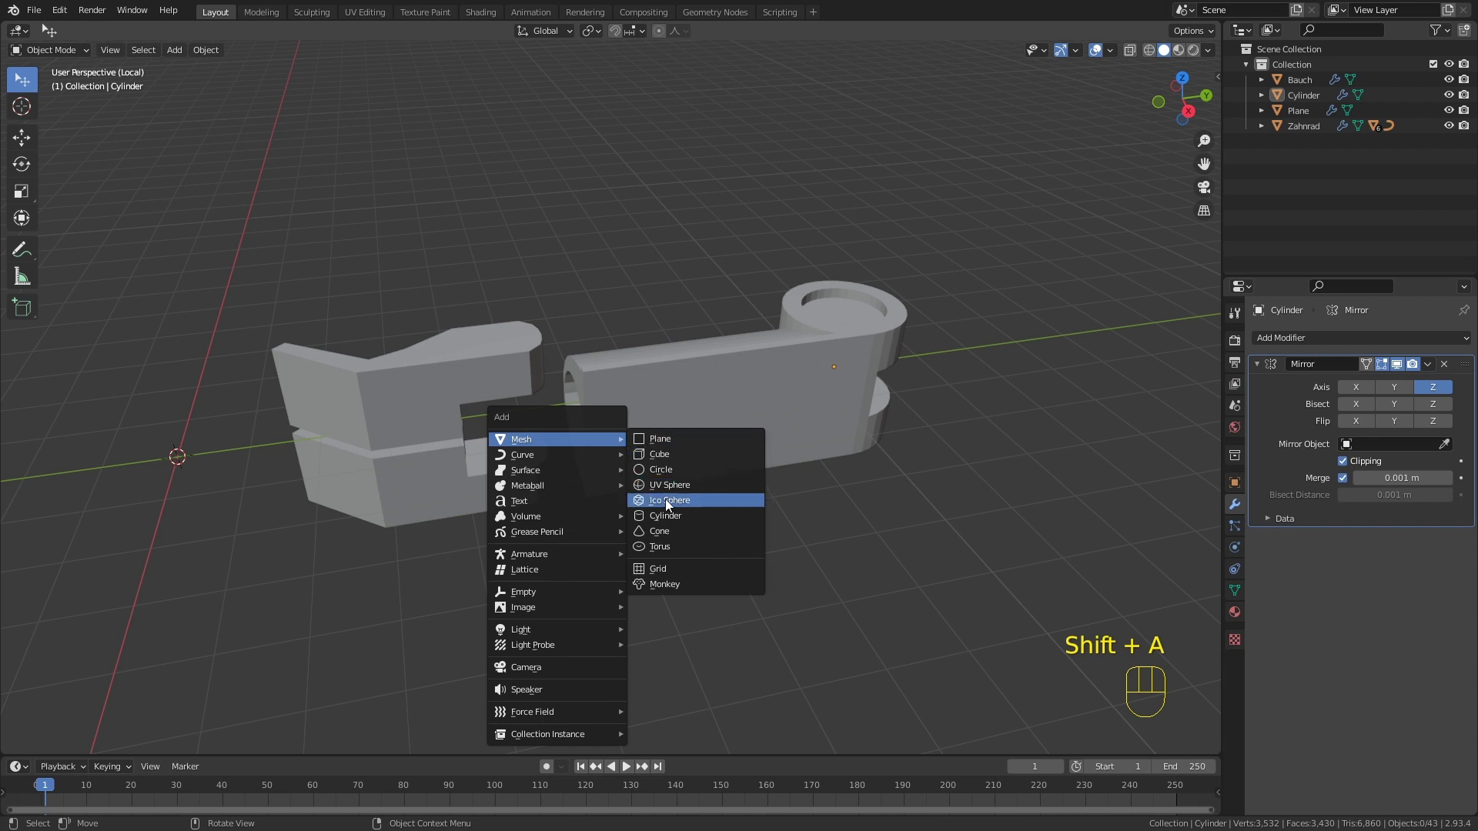
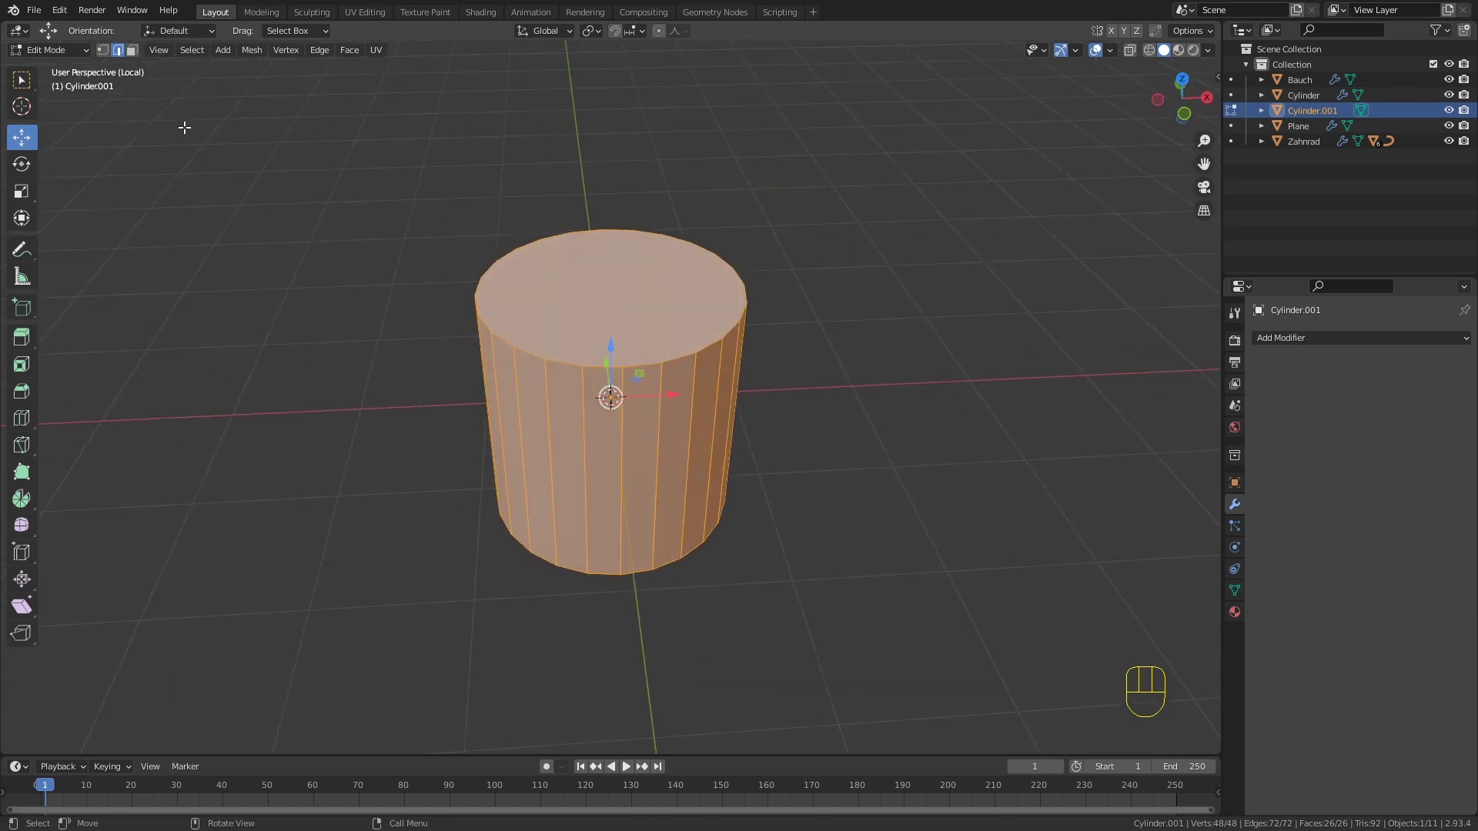
key(3)
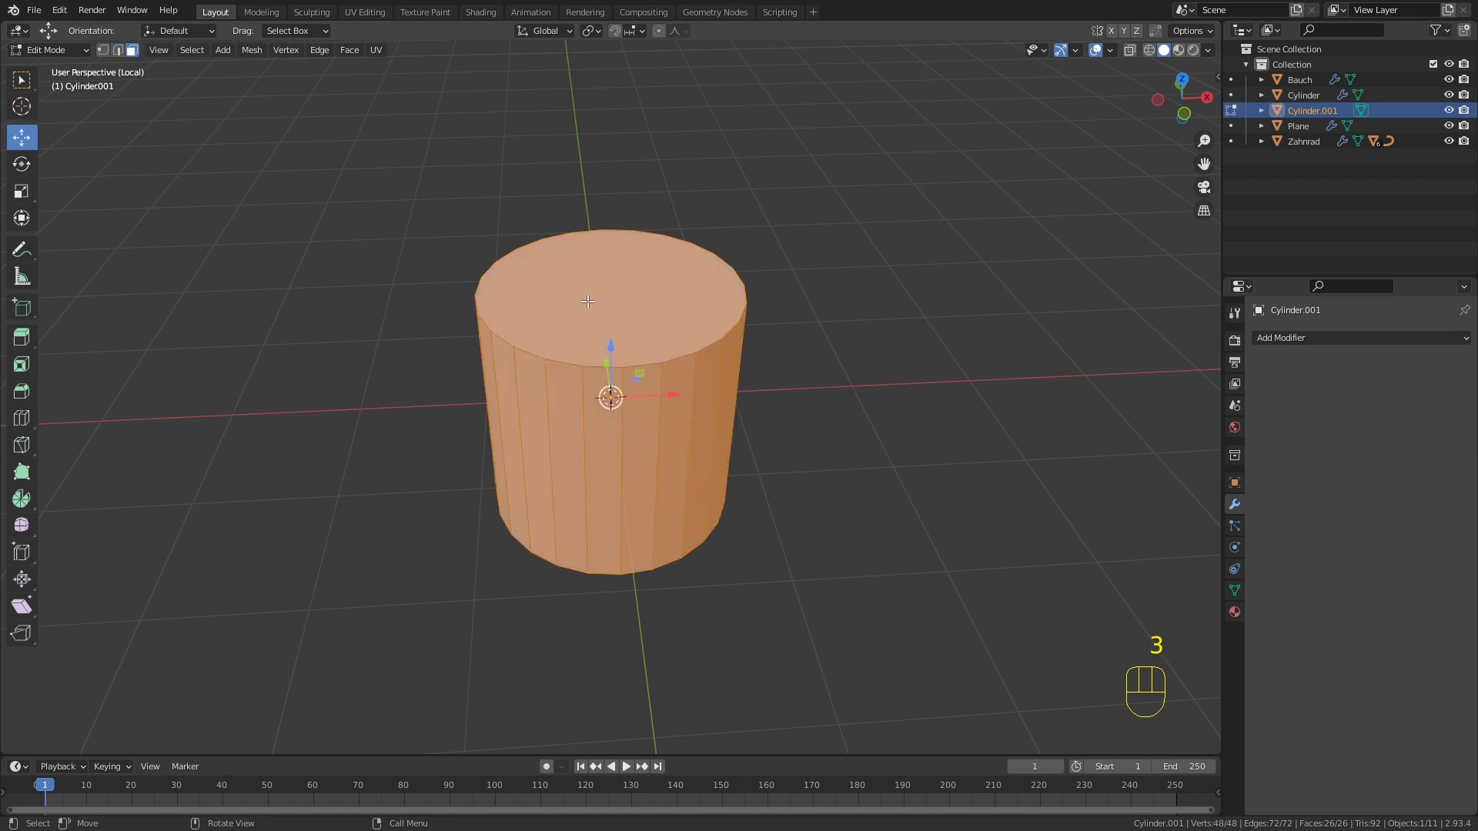
key(x)
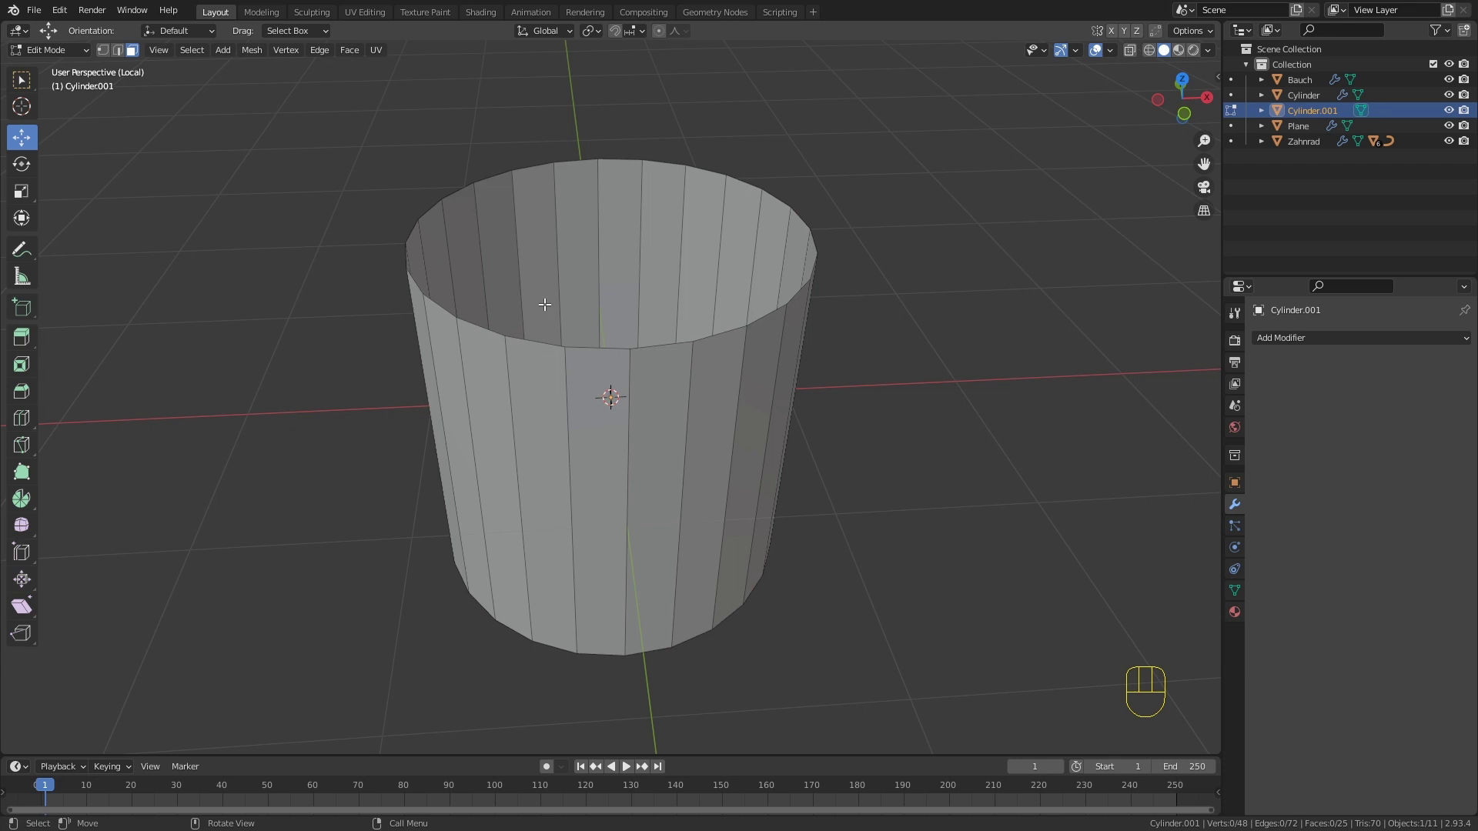
key(2)
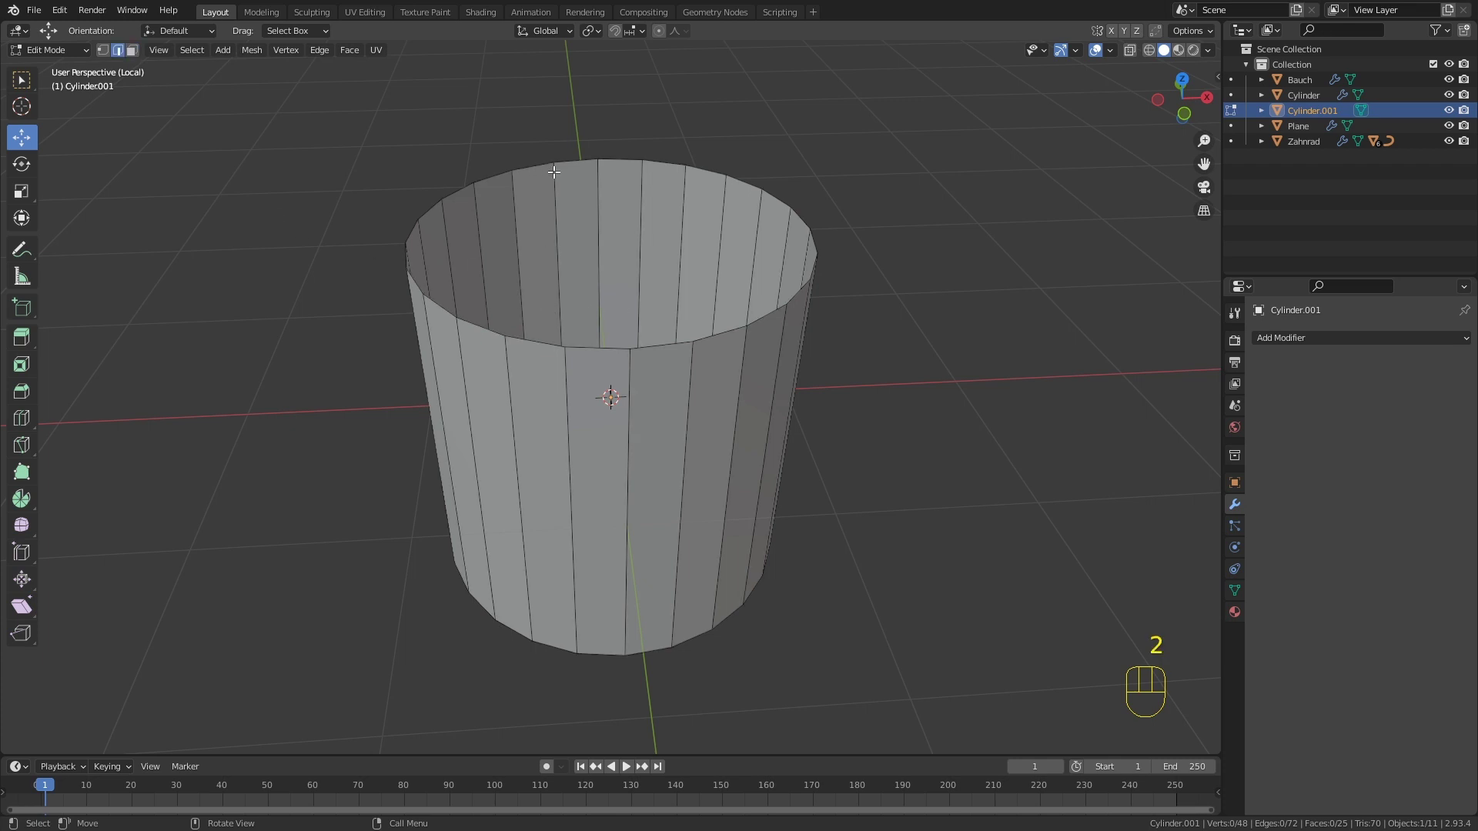
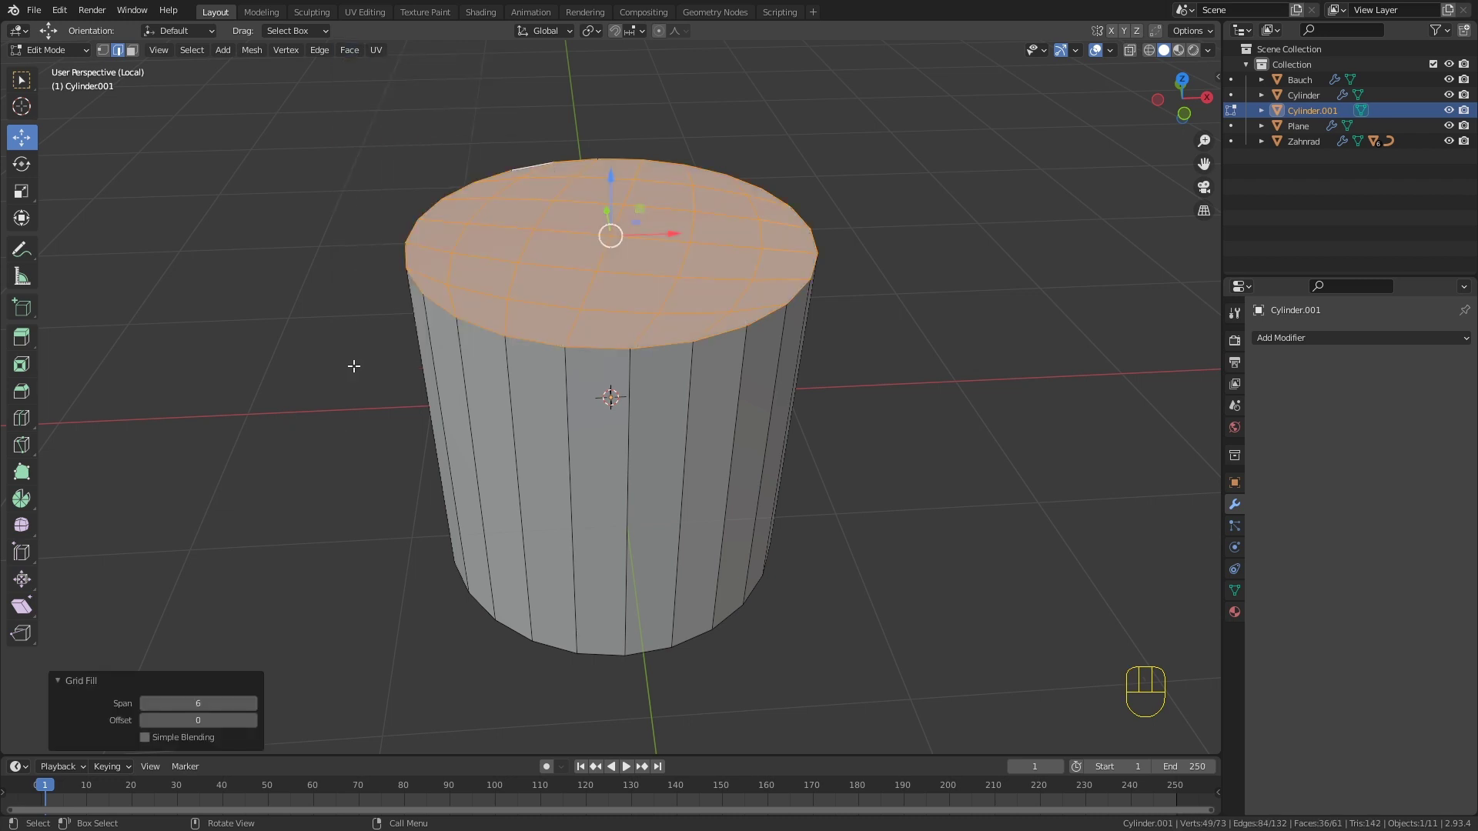
click(146, 706)
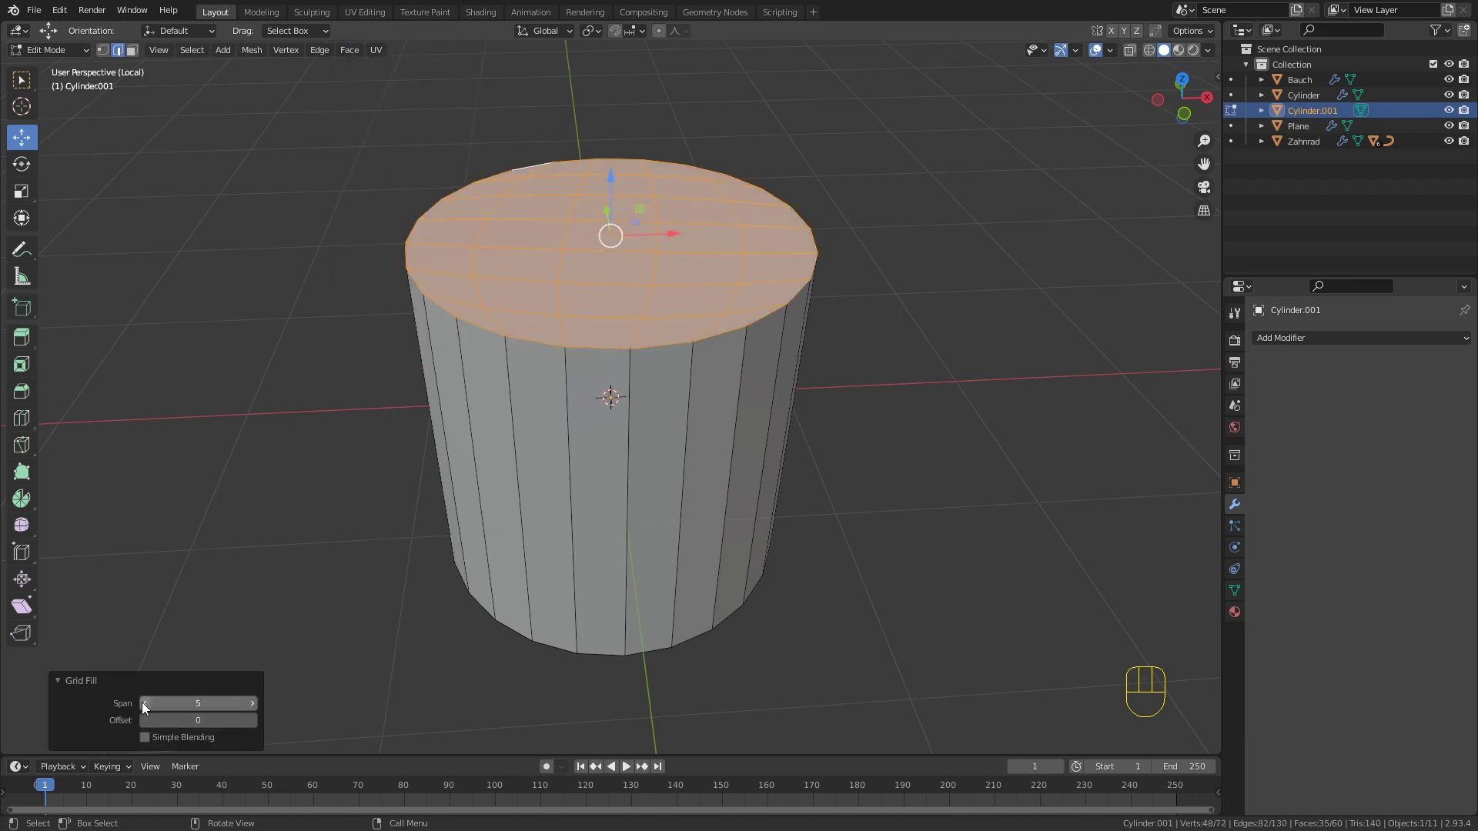
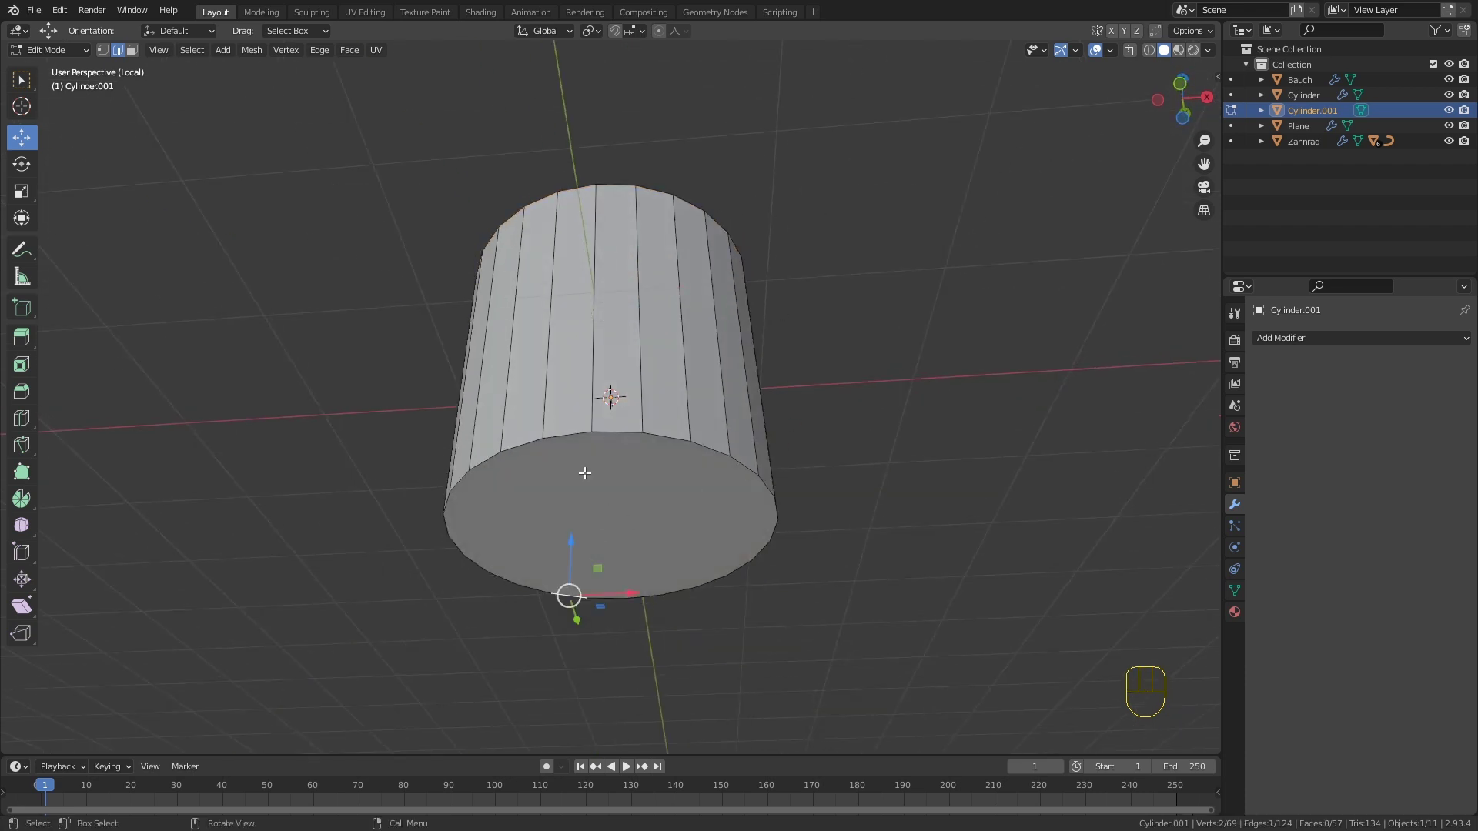
Step: Delete the cylinder's bottom cap faces, leaving it open underneath
key(3)
click(588, 487)
key(x)
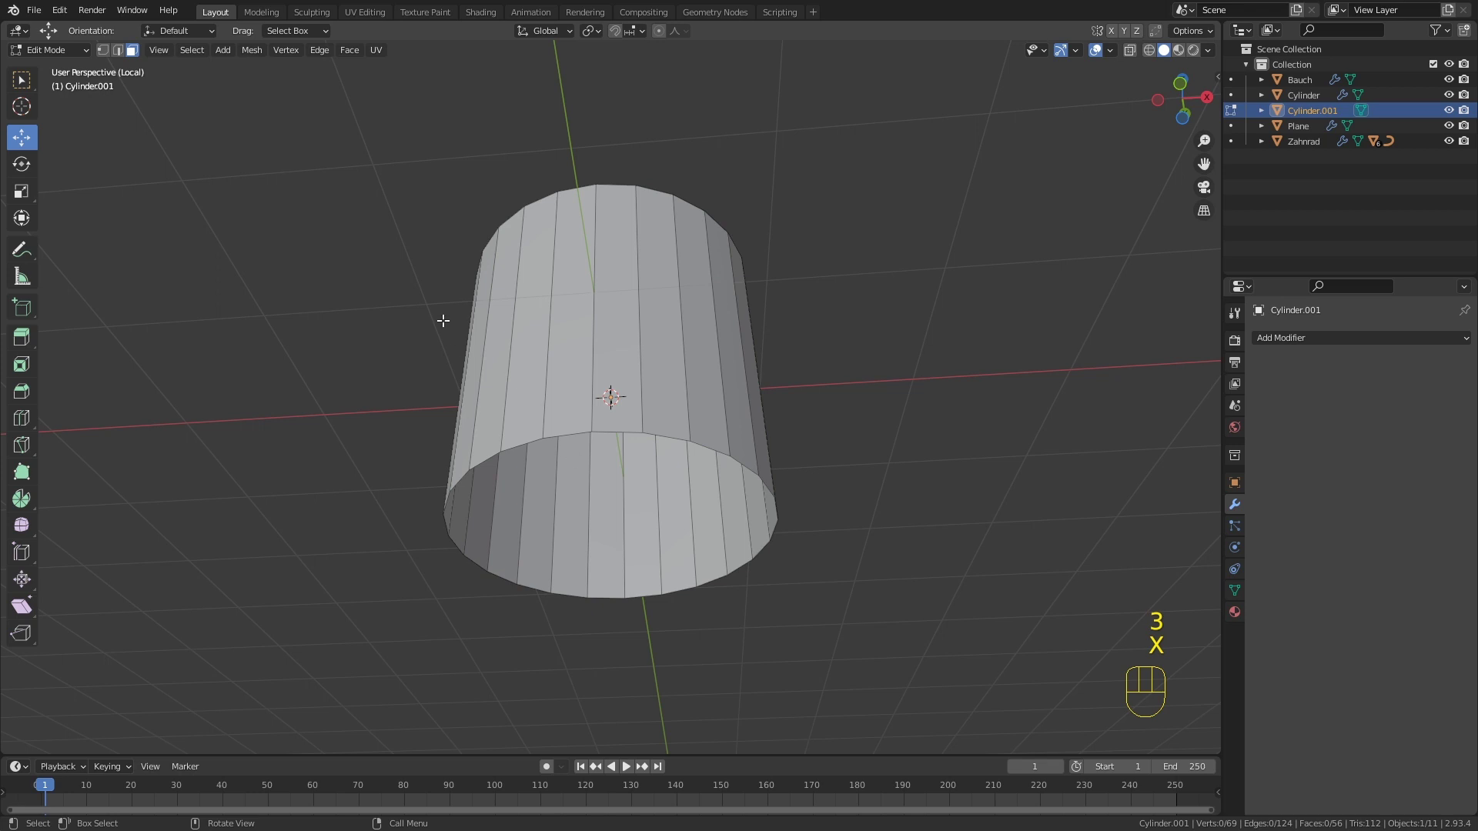
key(2)
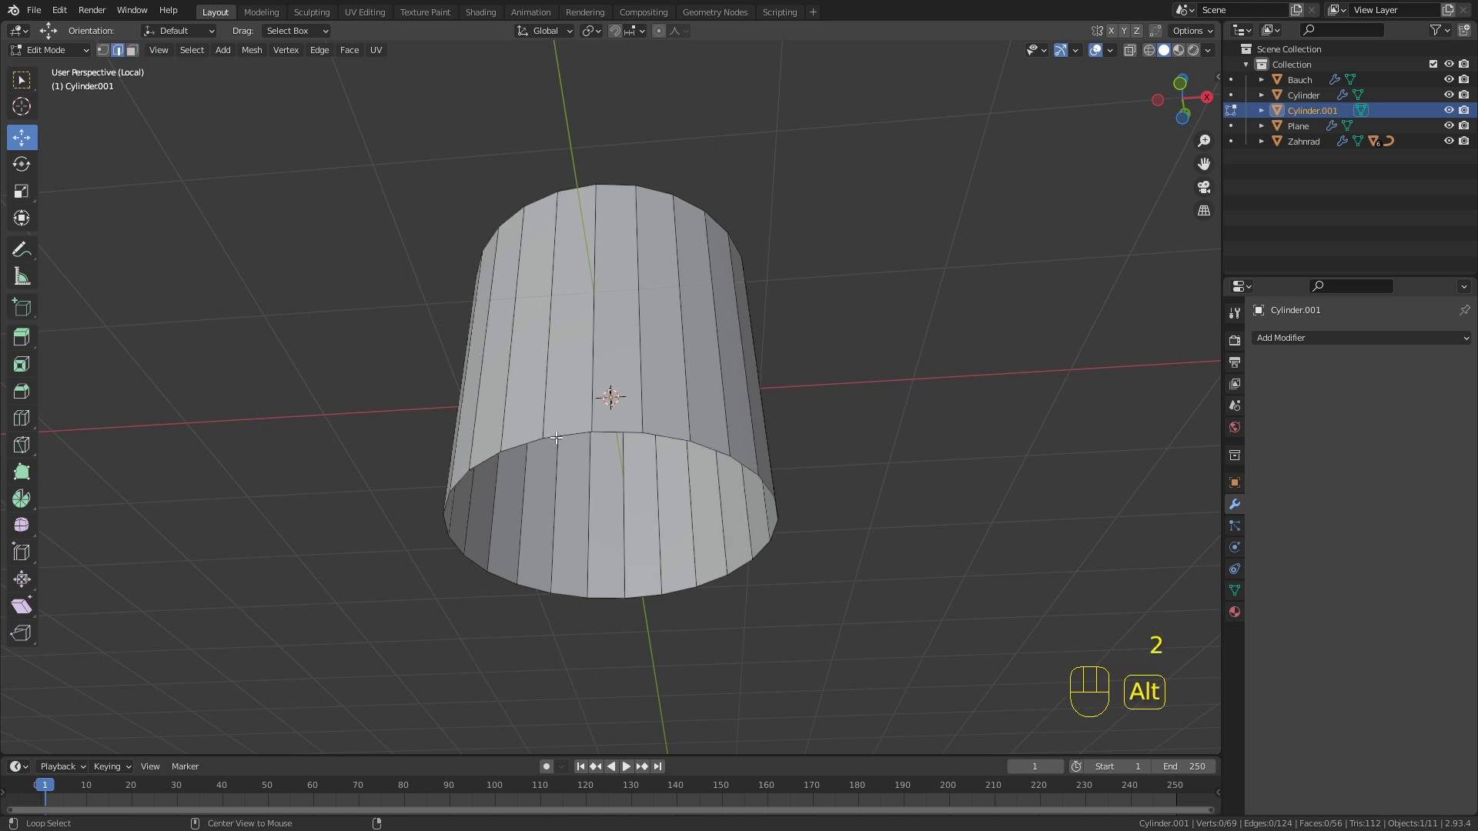
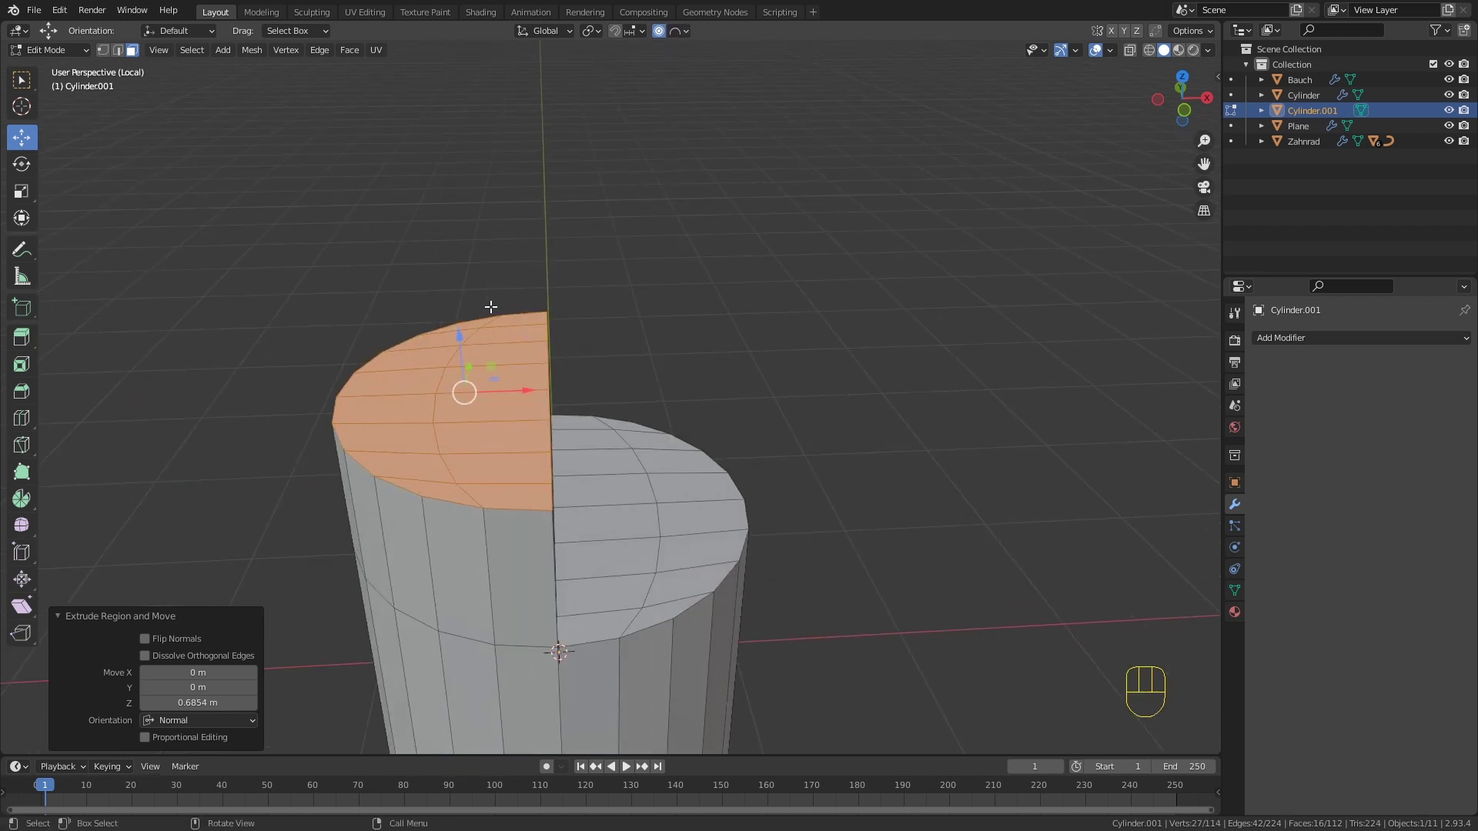
Step: Extrude half of the top cap about 0.69 m upward and check it from the front view
key(1)
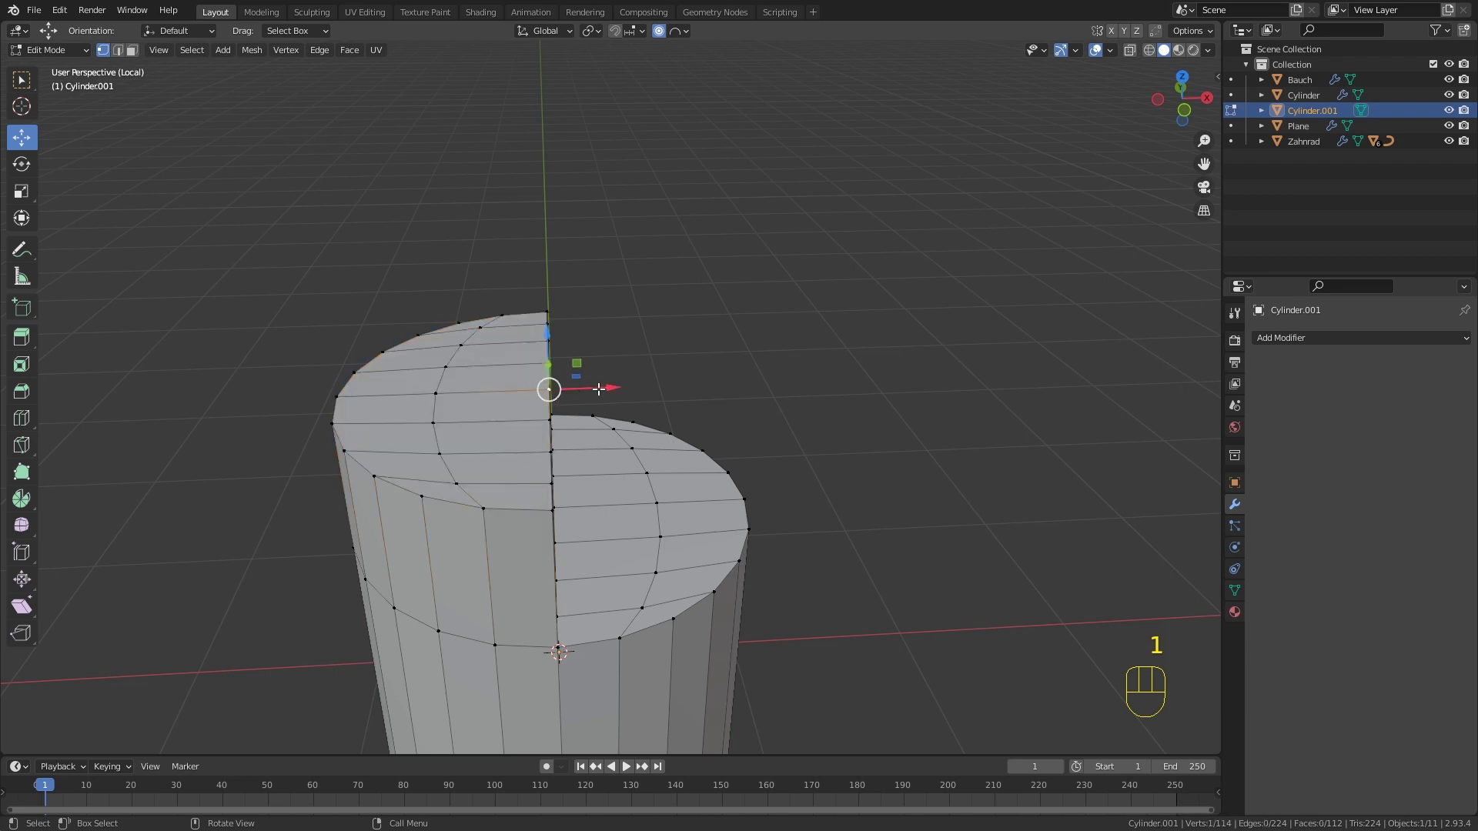
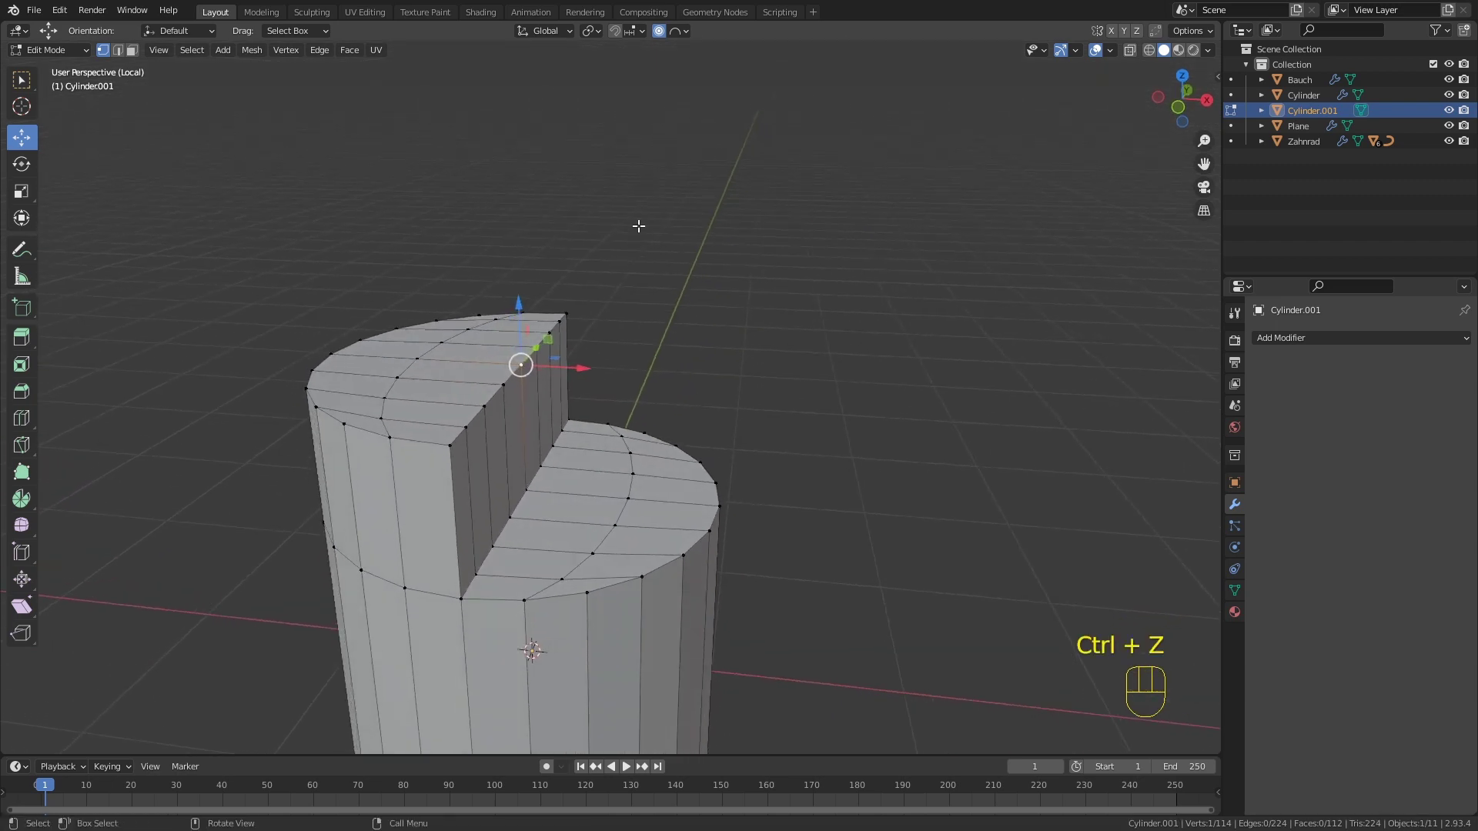
key(KP_1)
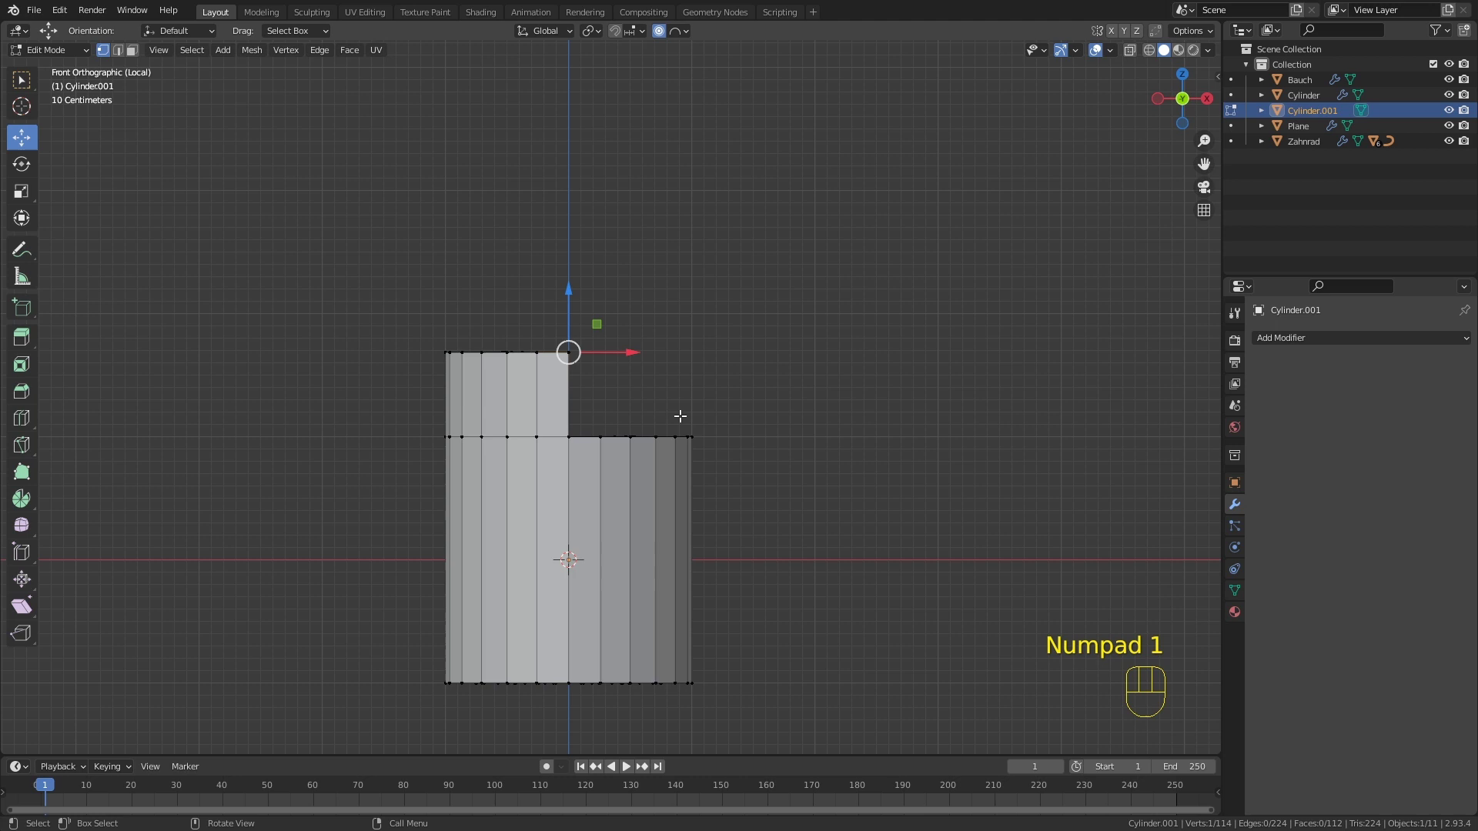
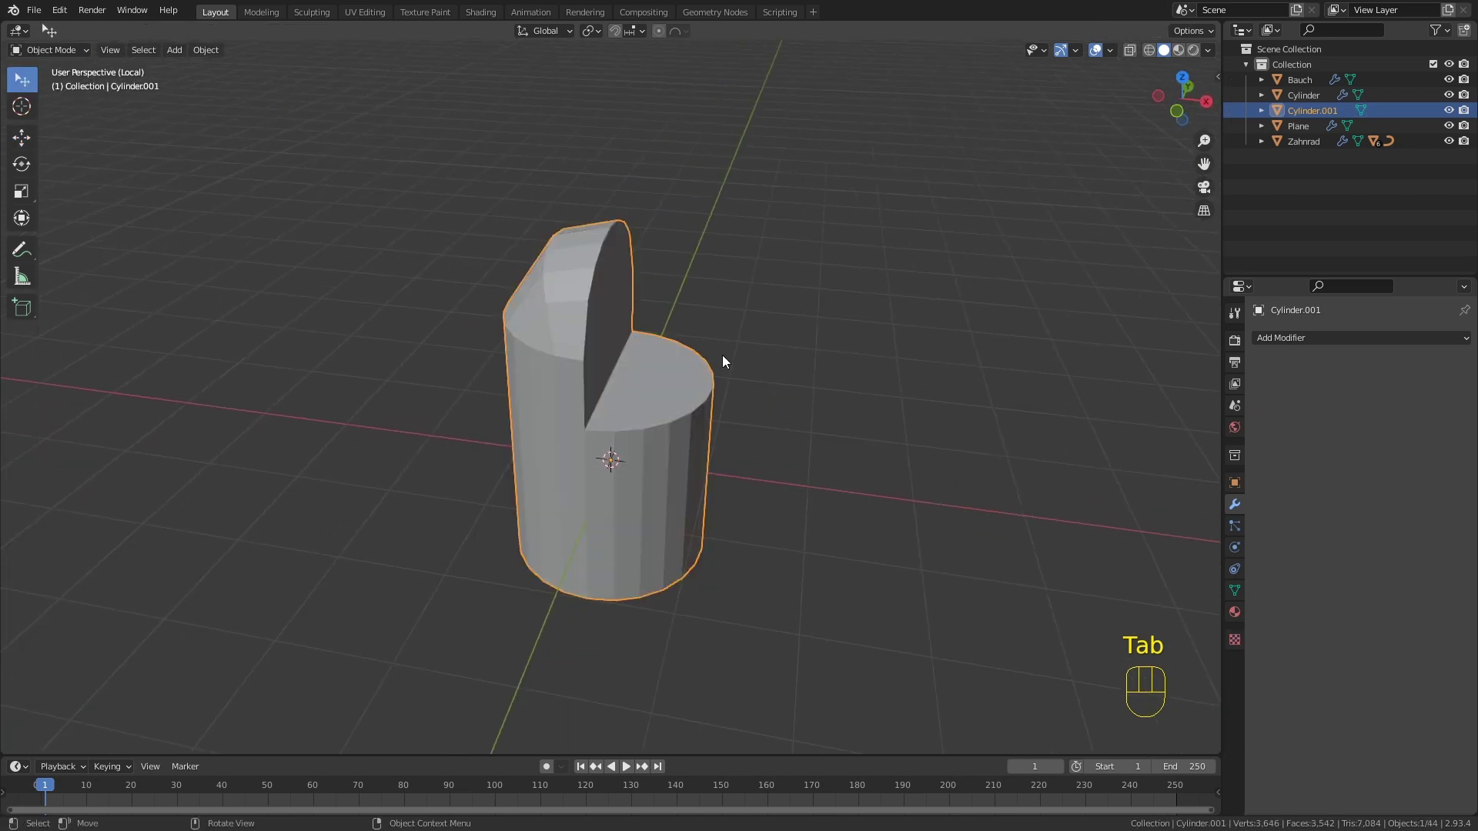
Step: Isolate the long arm piece and claw bracket in local view and select the joint cylinder
key(KP_Divide)
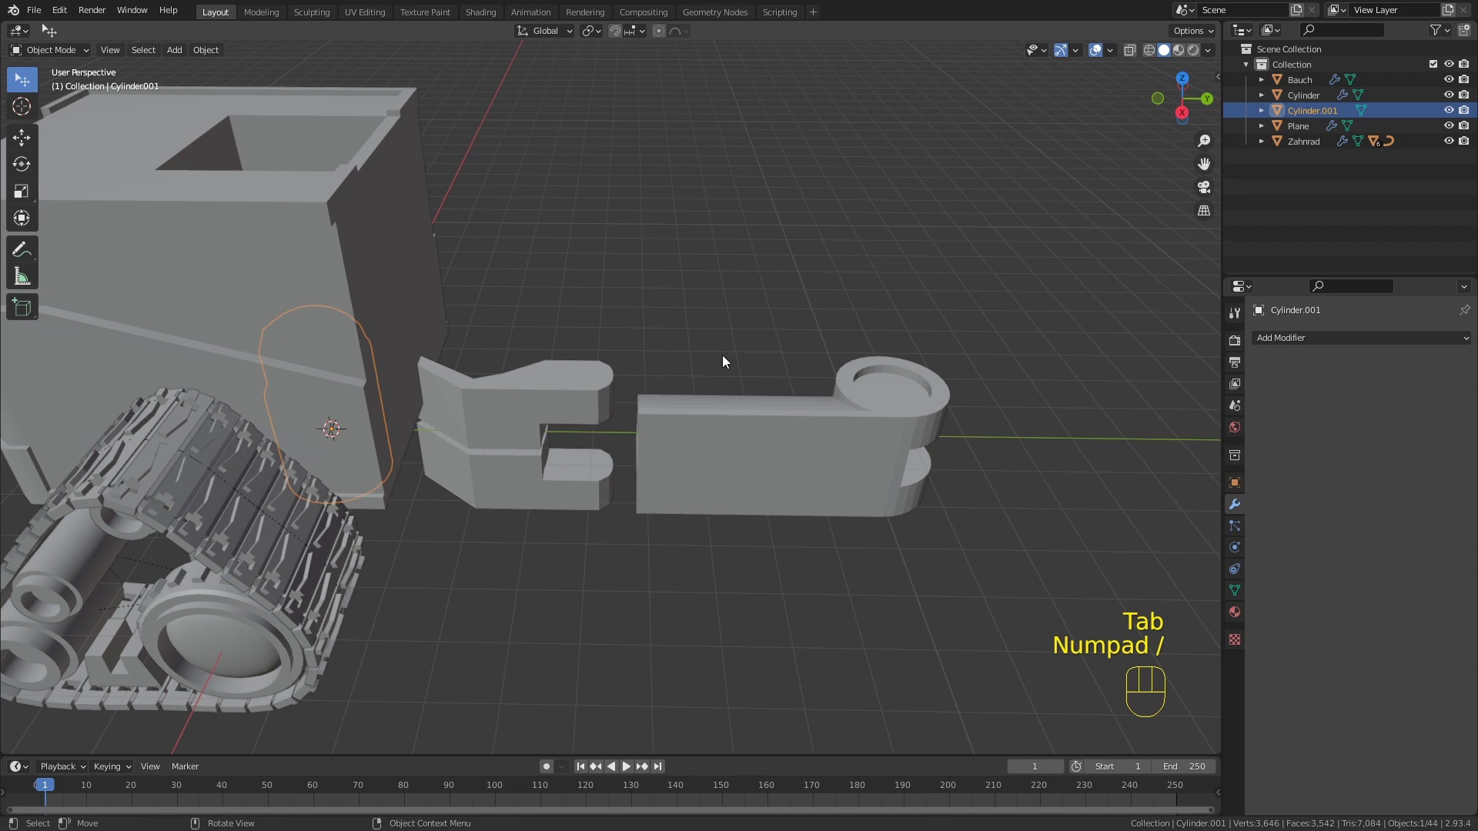
middle_click(622, 413)
drag(556, 384, 568, 419)
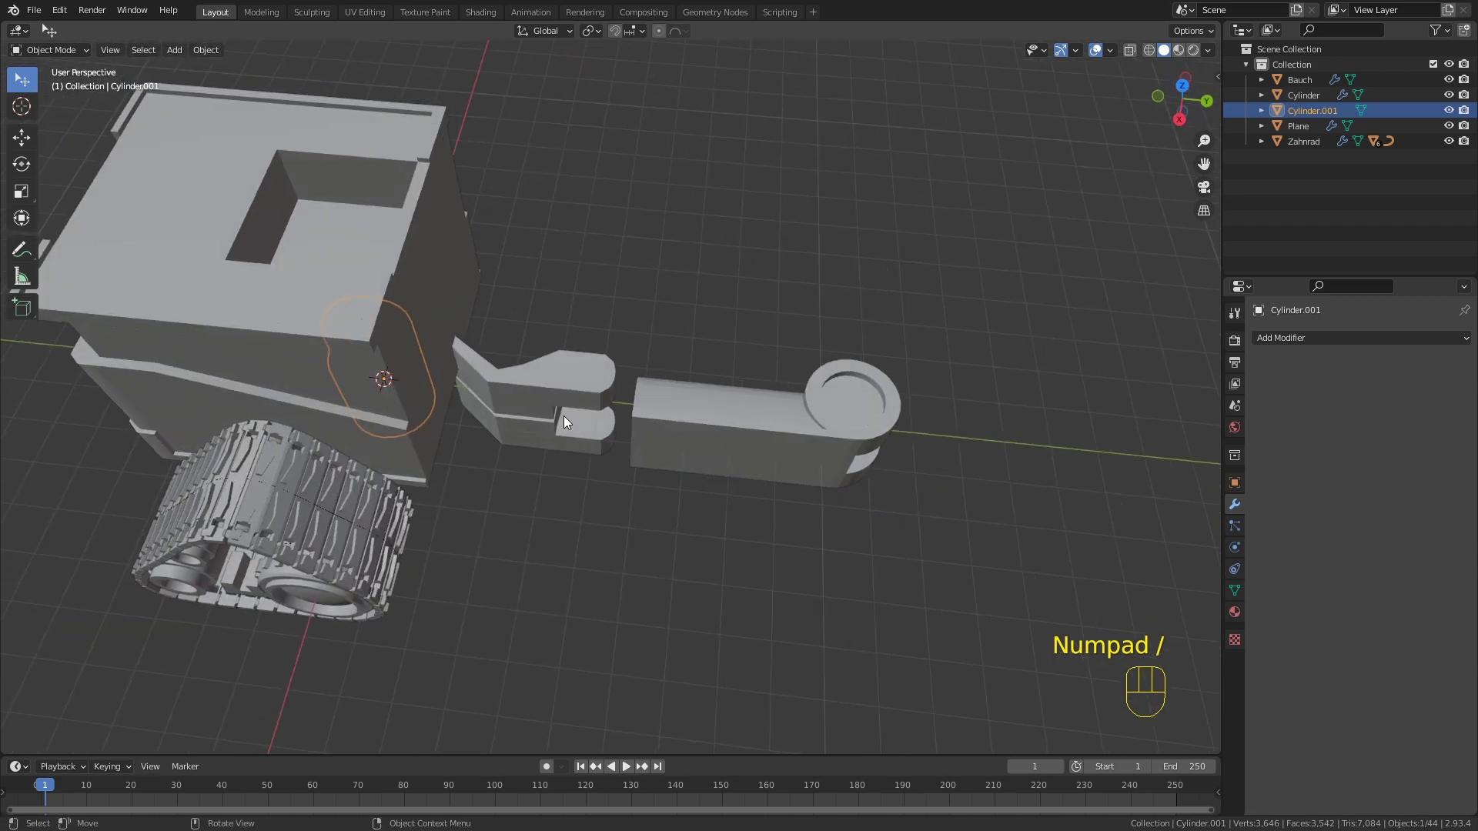
middle_click(519, 415)
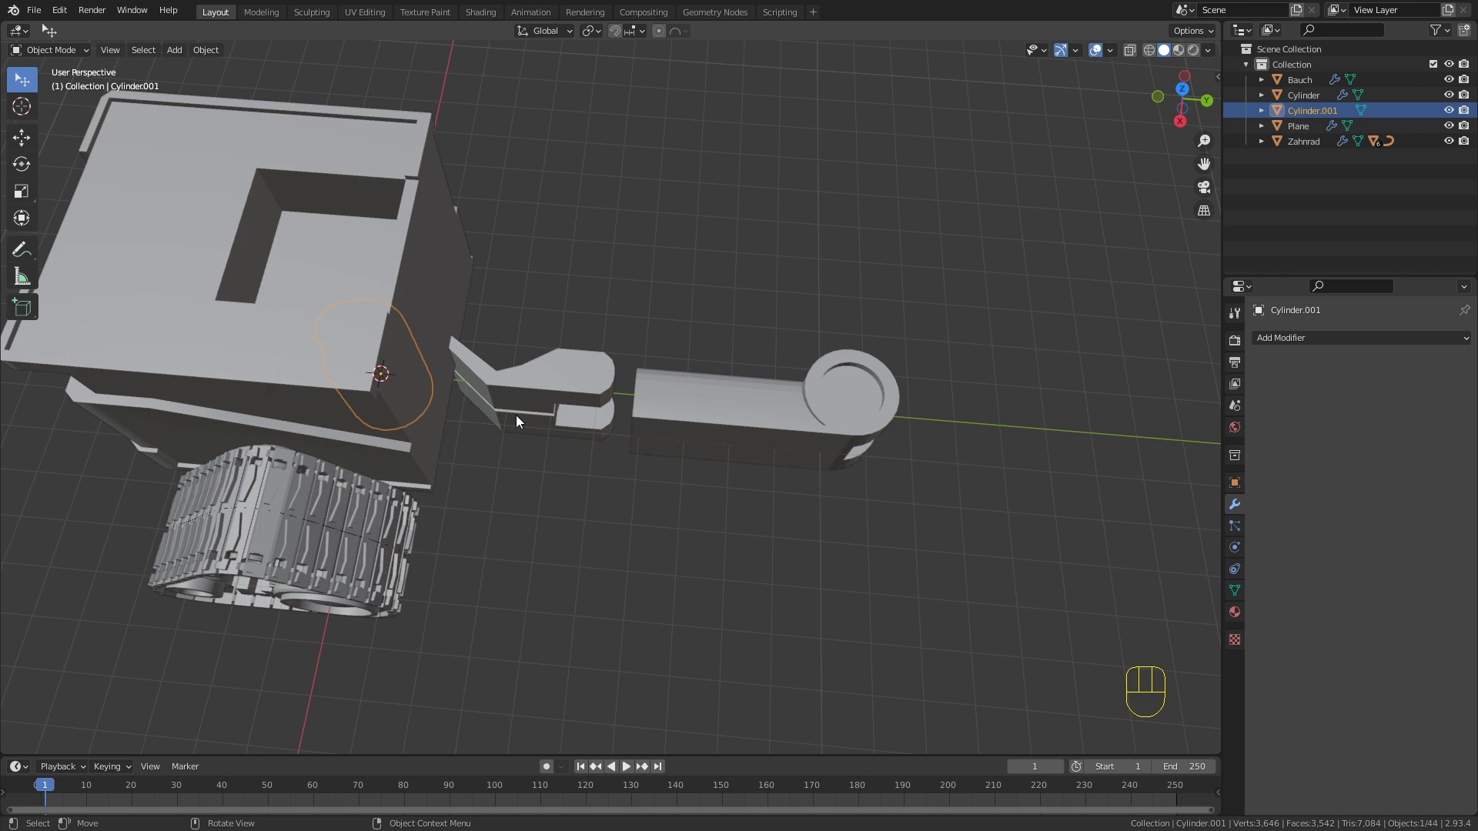
click(583, 392)
click(687, 412)
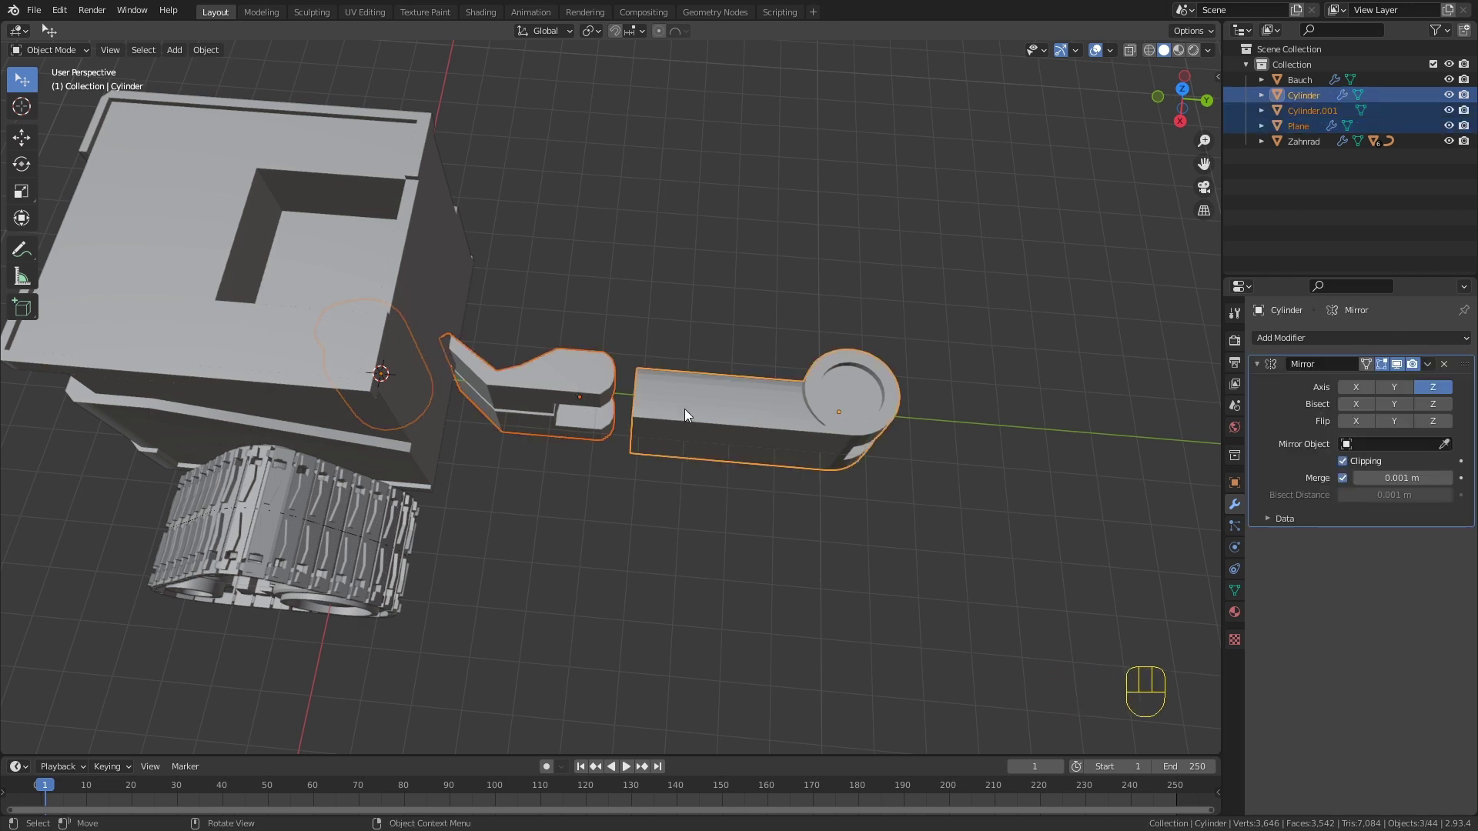
key(KP_Divide)
drag(717, 543, 729, 478)
click(537, 592)
click(270, 461)
Step: In right view, move, rotate 90° and scale the cylinder to about 0.58 between the arm halves
key(KP_1)
key(KP_3)
key(g)
key(x)
key(g)
key(y)
click(593, 452)
key(r)
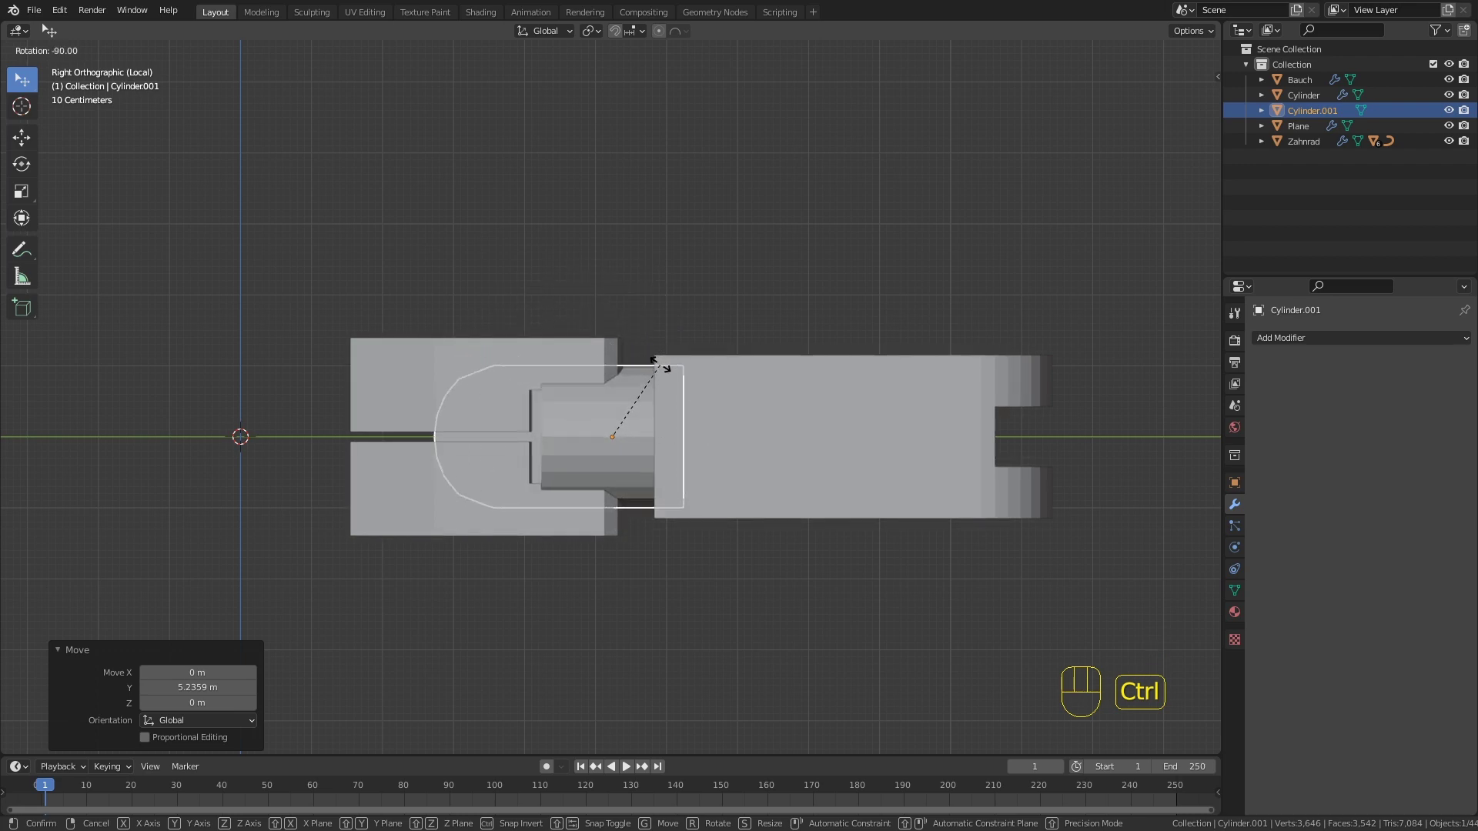
click(663, 369)
key(s)
click(736, 511)
Step: Nudge the claw bracket along Y and reselect the joint cylinder to check the fit
click(446, 341)
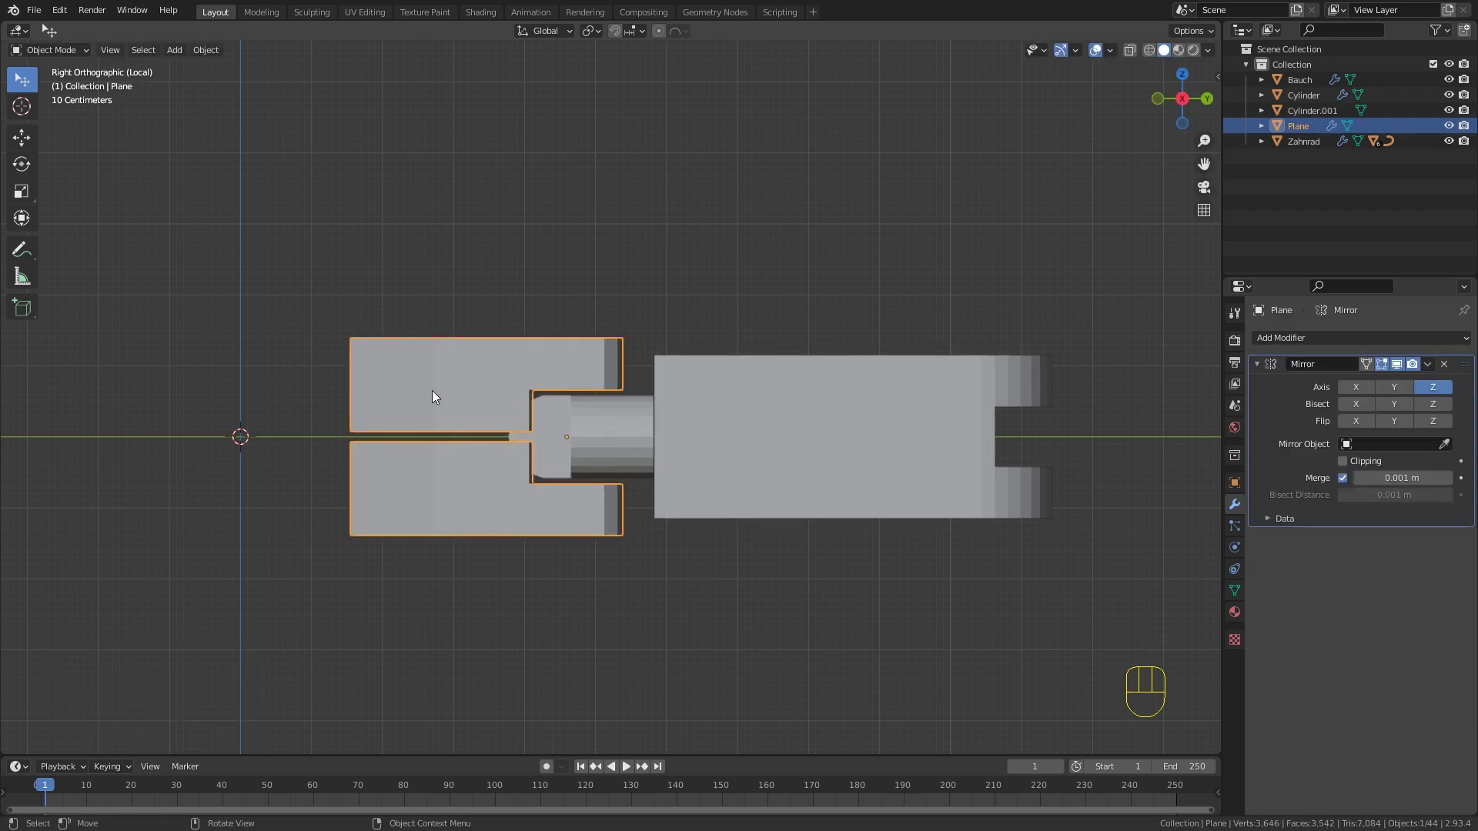
key(g)
key(y)
click(588, 449)
drag(717, 456, 766, 501)
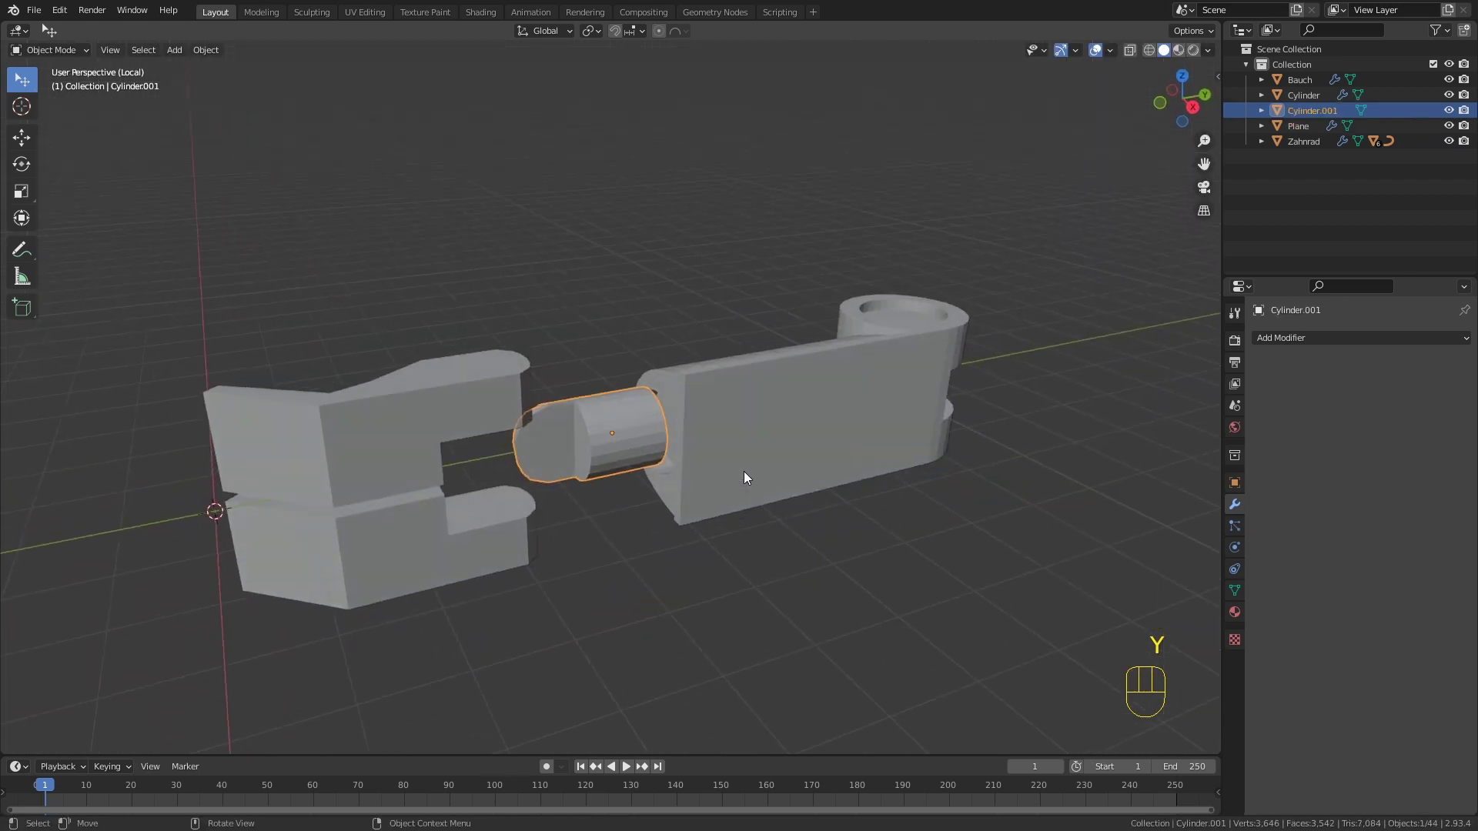
Step: Slide the joint cylinder along its length into position with the Move tool
drag(714, 445, 843, 509)
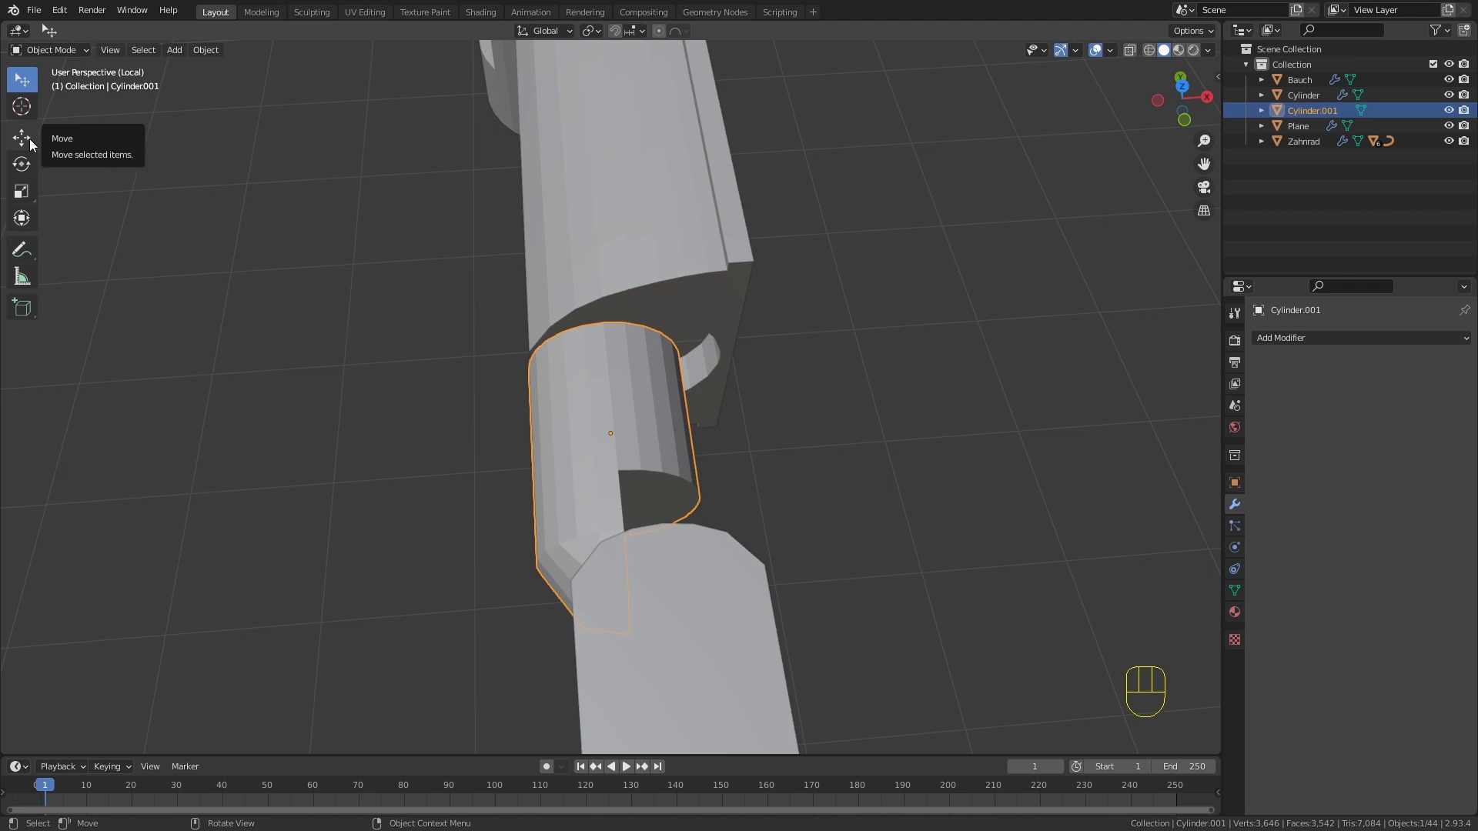
click(37, 148)
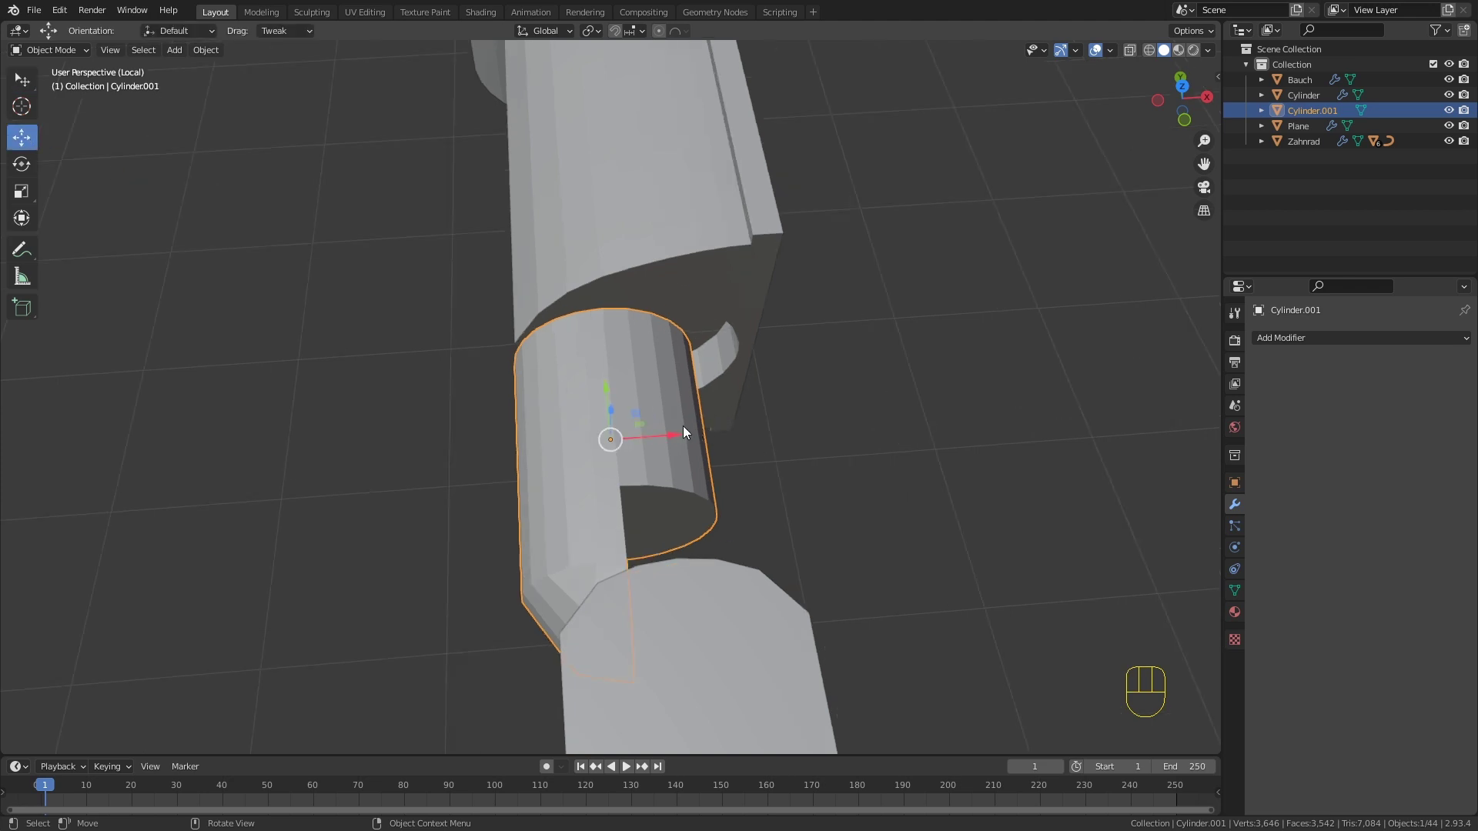
drag(676, 432, 733, 437)
drag(751, 441, 624, 351)
drag(681, 499, 794, 488)
drag(773, 469, 794, 432)
drag(719, 437, 716, 448)
Step: Rotate the joint cylinder into alignment with the end of the long arm
click(32, 167)
middle_click(867, 398)
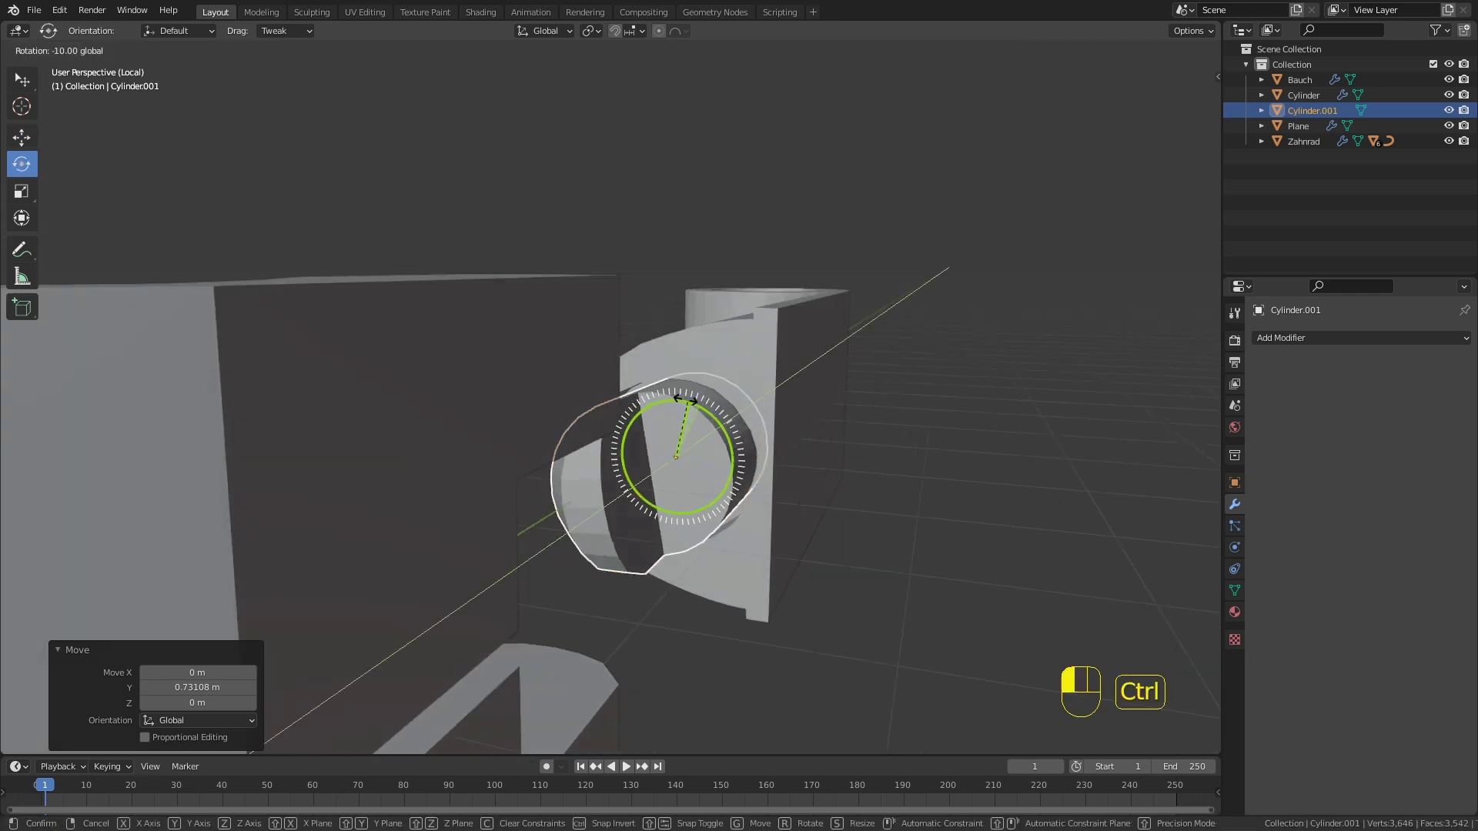
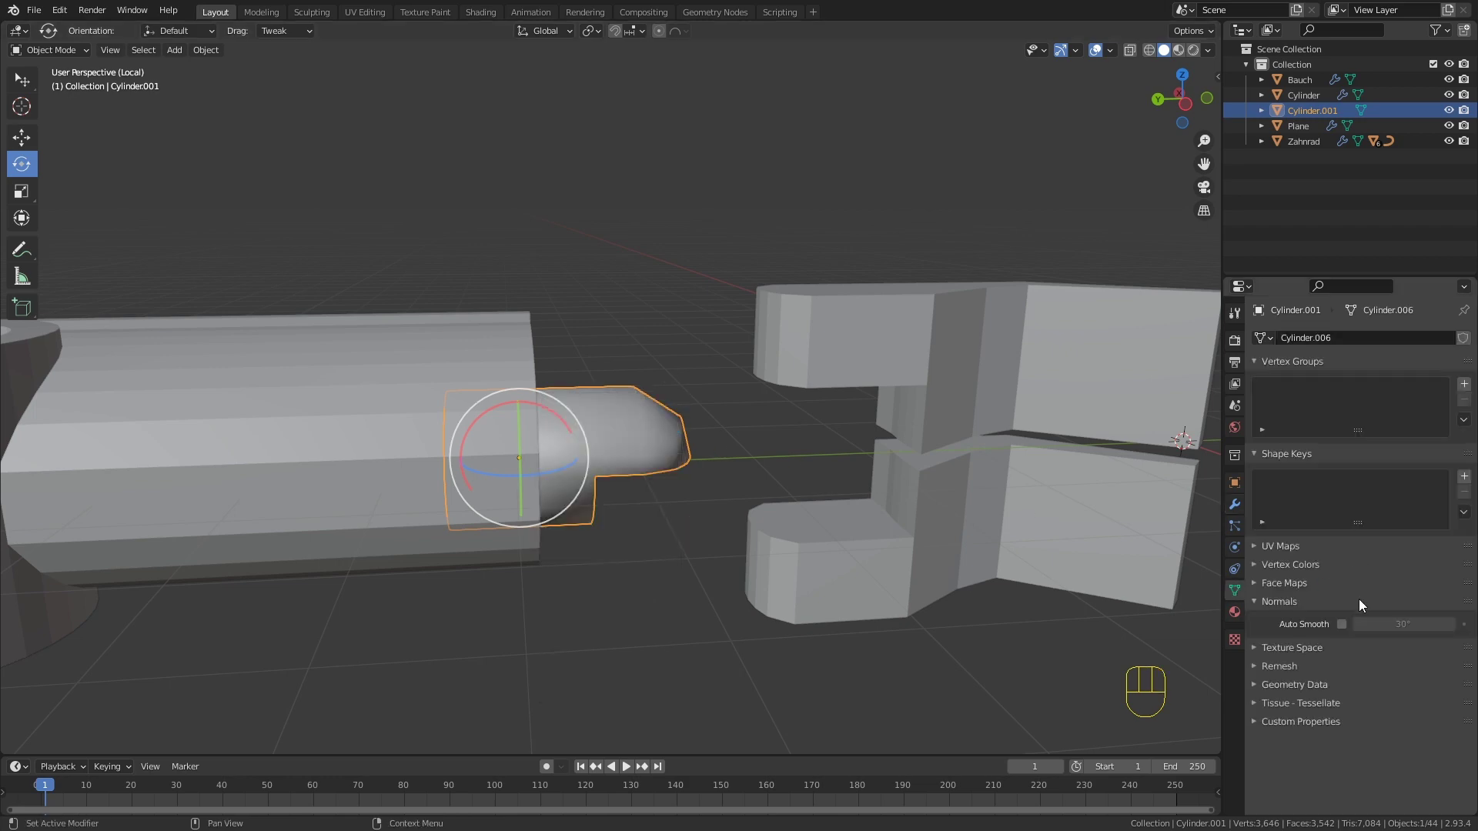
drag(958, 413, 912, 412)
drag(919, 412, 1012, 411)
drag(874, 370, 859, 376)
drag(1345, 627, 957, 434)
drag(958, 433, 1014, 463)
drag(940, 385, 818, 451)
drag(785, 460, 686, 472)
middle_click(575, 451)
drag(740, 364, 757, 327)
middle_click(620, 321)
Step: Turn the long arm piece around its end so it meets the joint cylinder
click(493, 376)
right_click(680, 381)
right_click(461, 379)
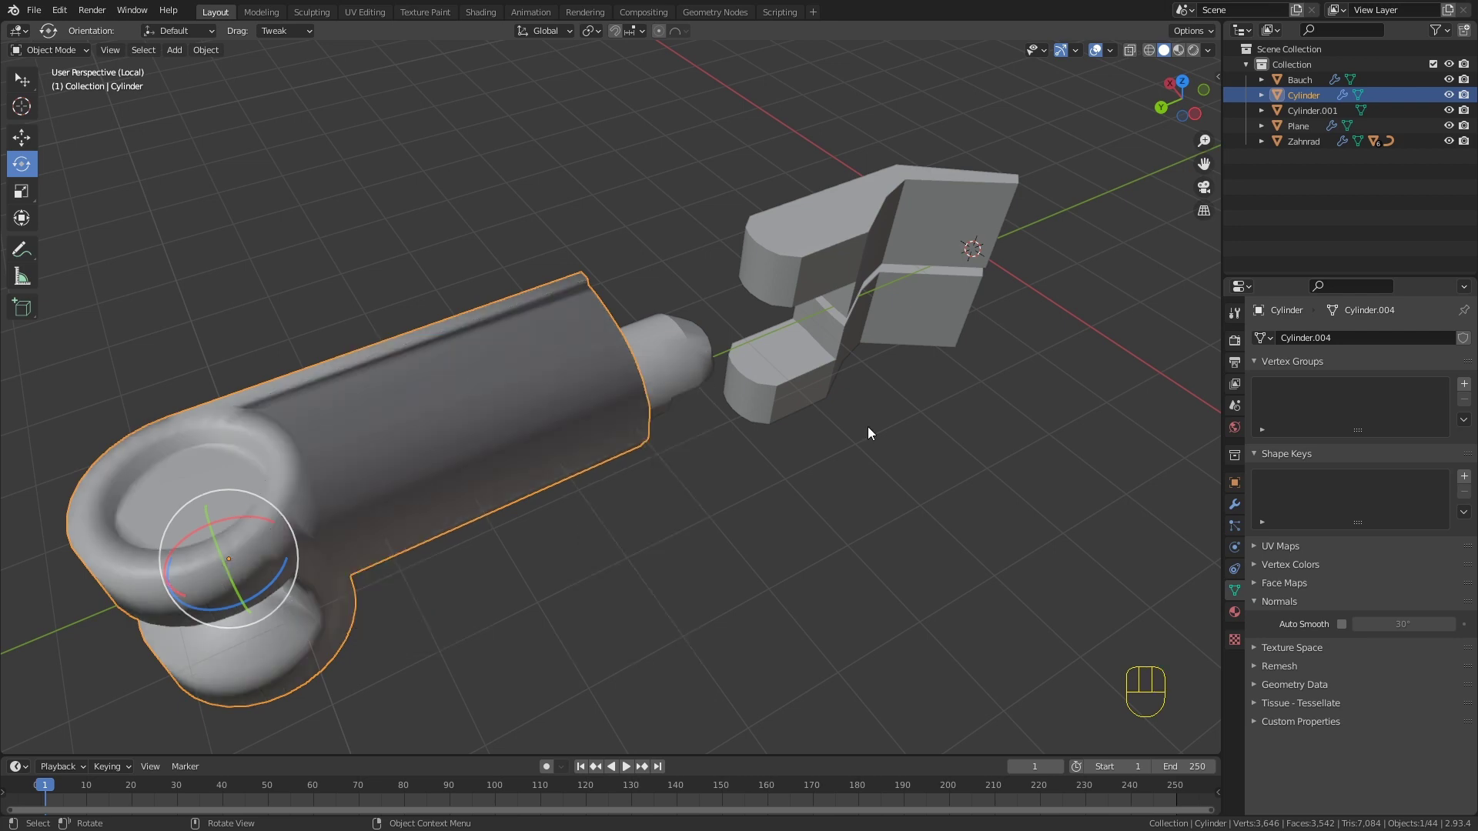
click(1342, 628)
drag(971, 514, 839, 475)
drag(830, 464, 758, 429)
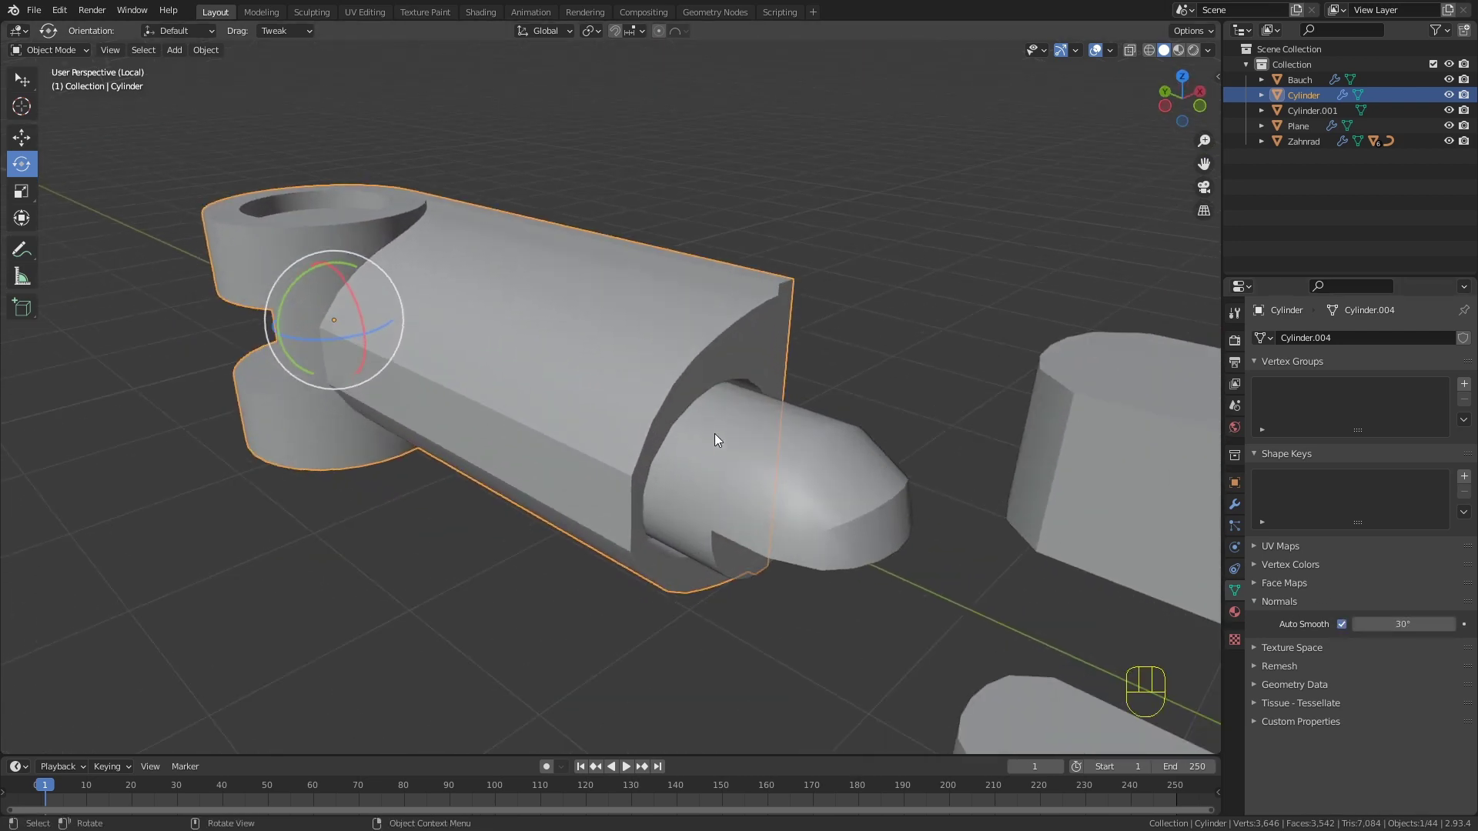
drag(547, 434, 531, 423)
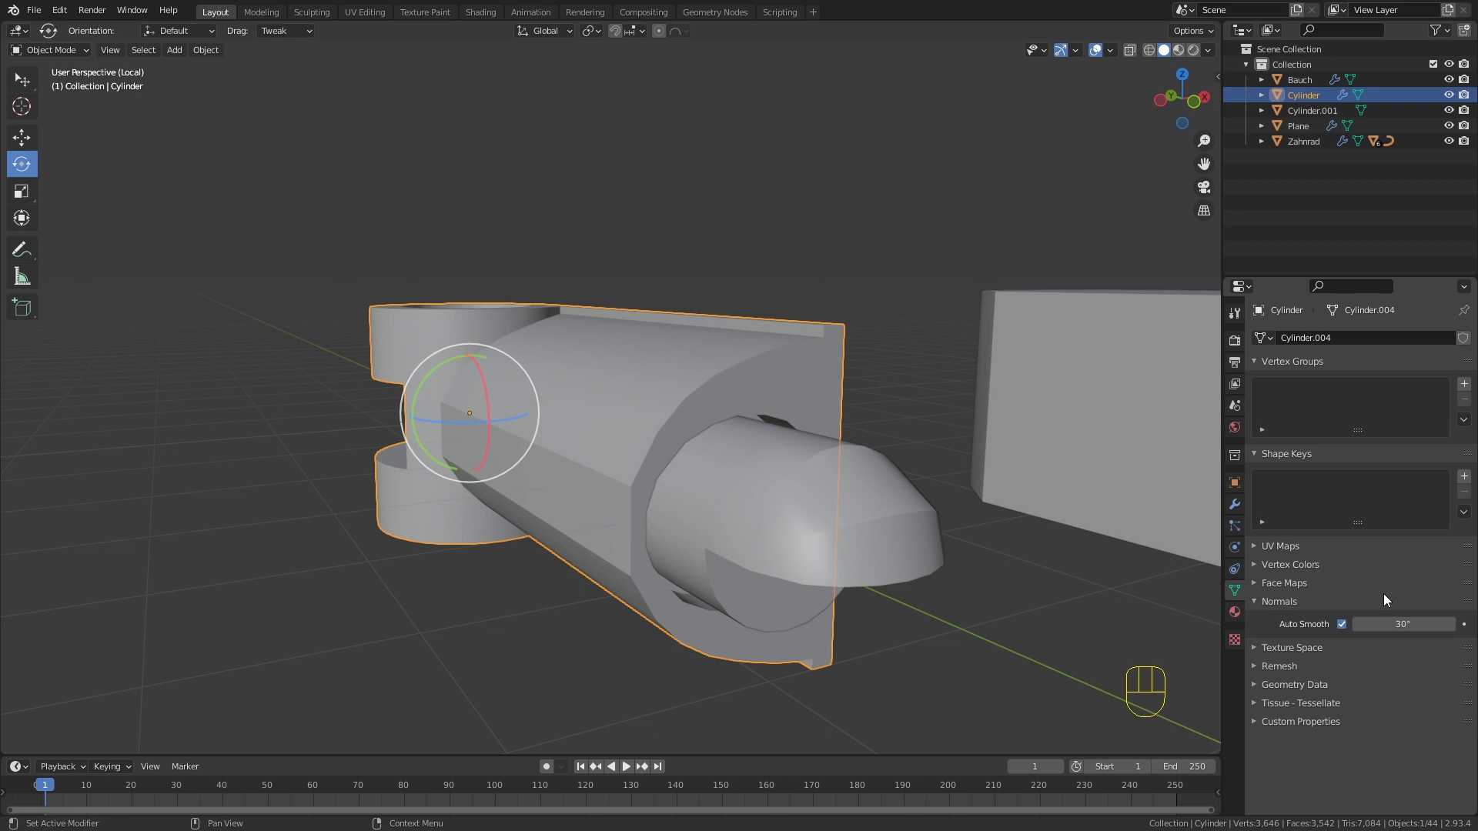
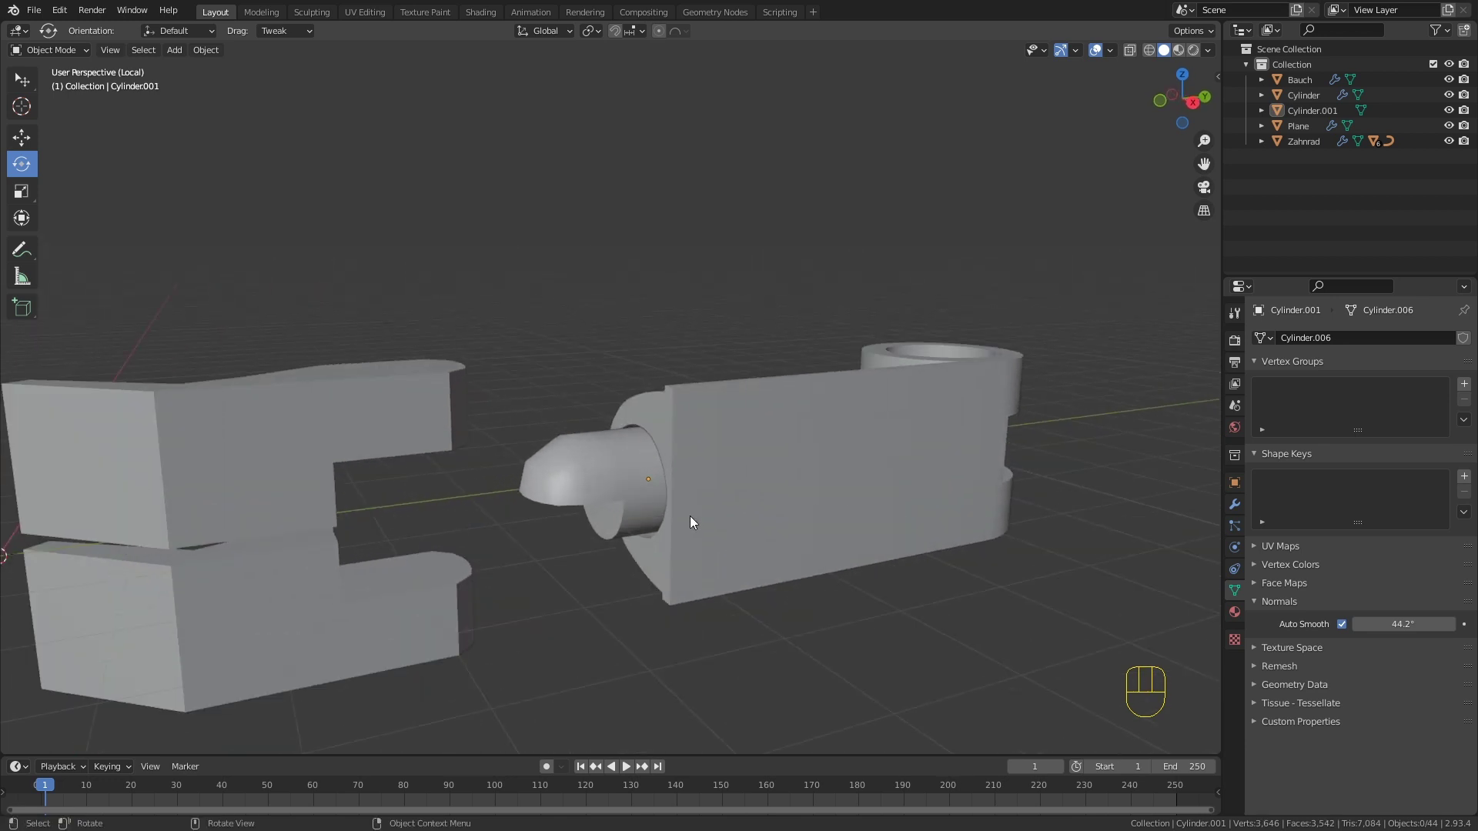
middle_click(535, 446)
middle_click(463, 506)
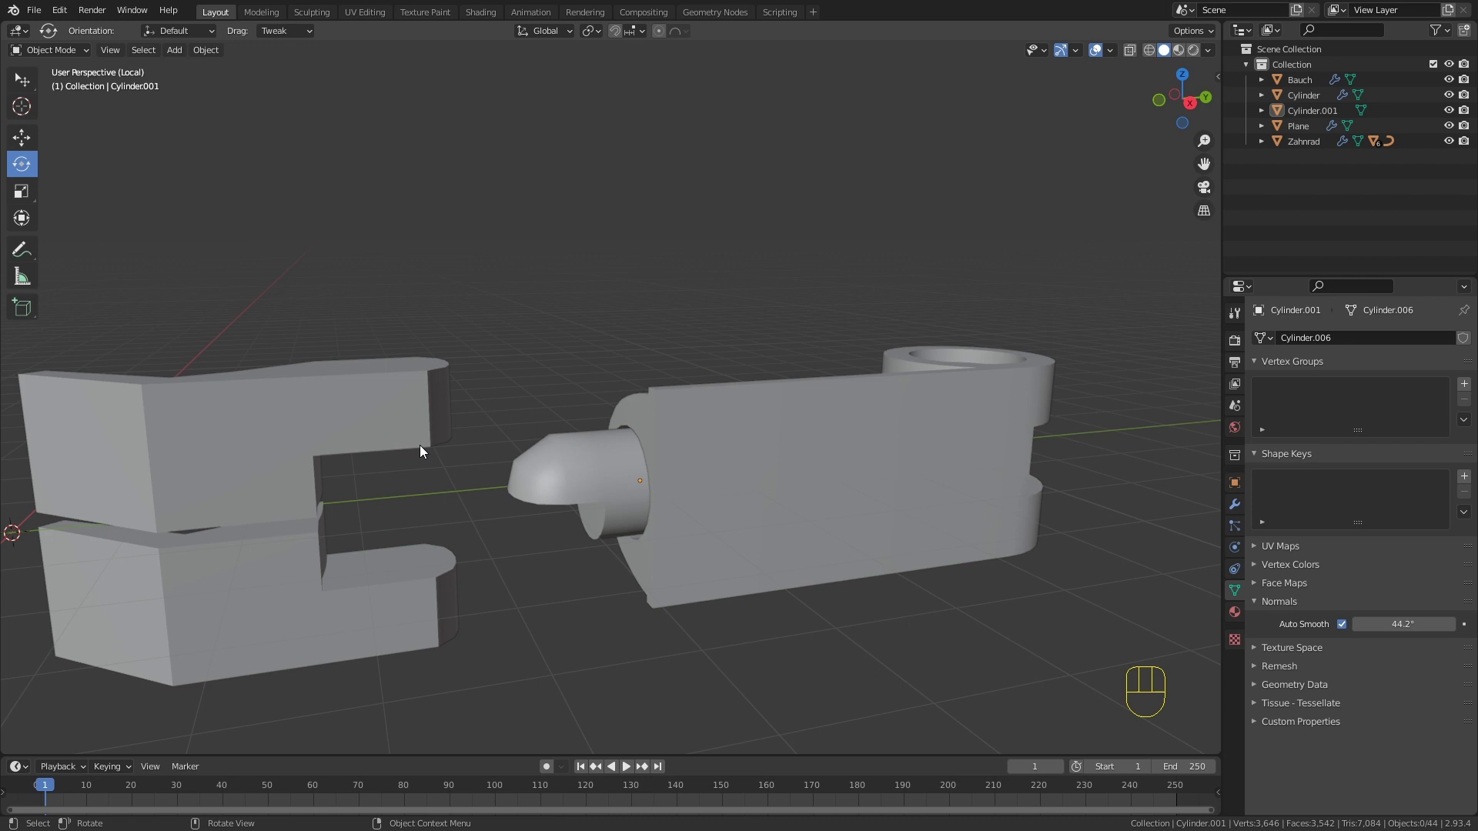
Step: Separate a block of the bracket's faces into its own object, Plane.001
click(404, 411)
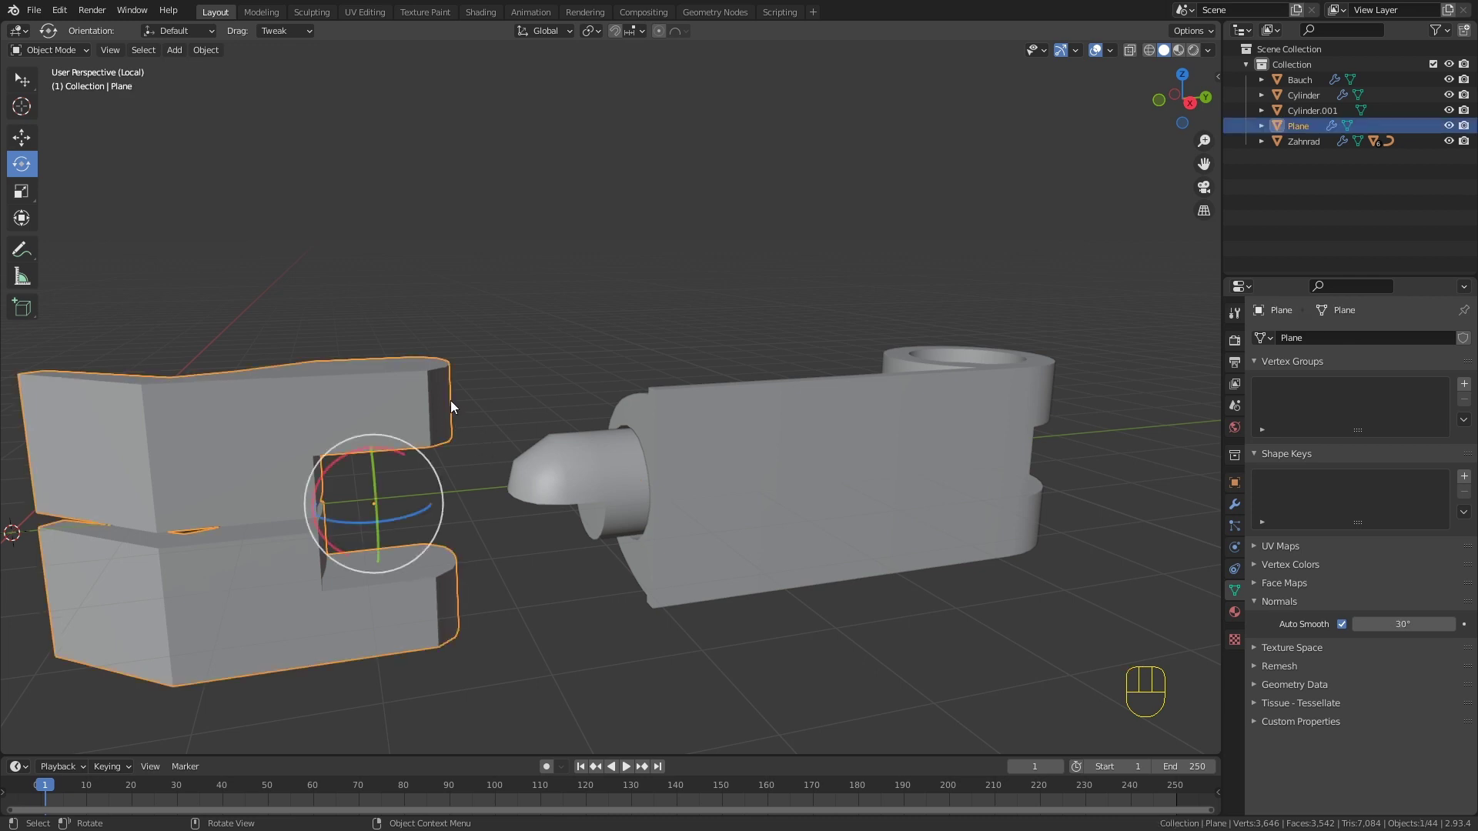
middle_click(391, 435)
drag(403, 446, 476, 452)
key(Tab)
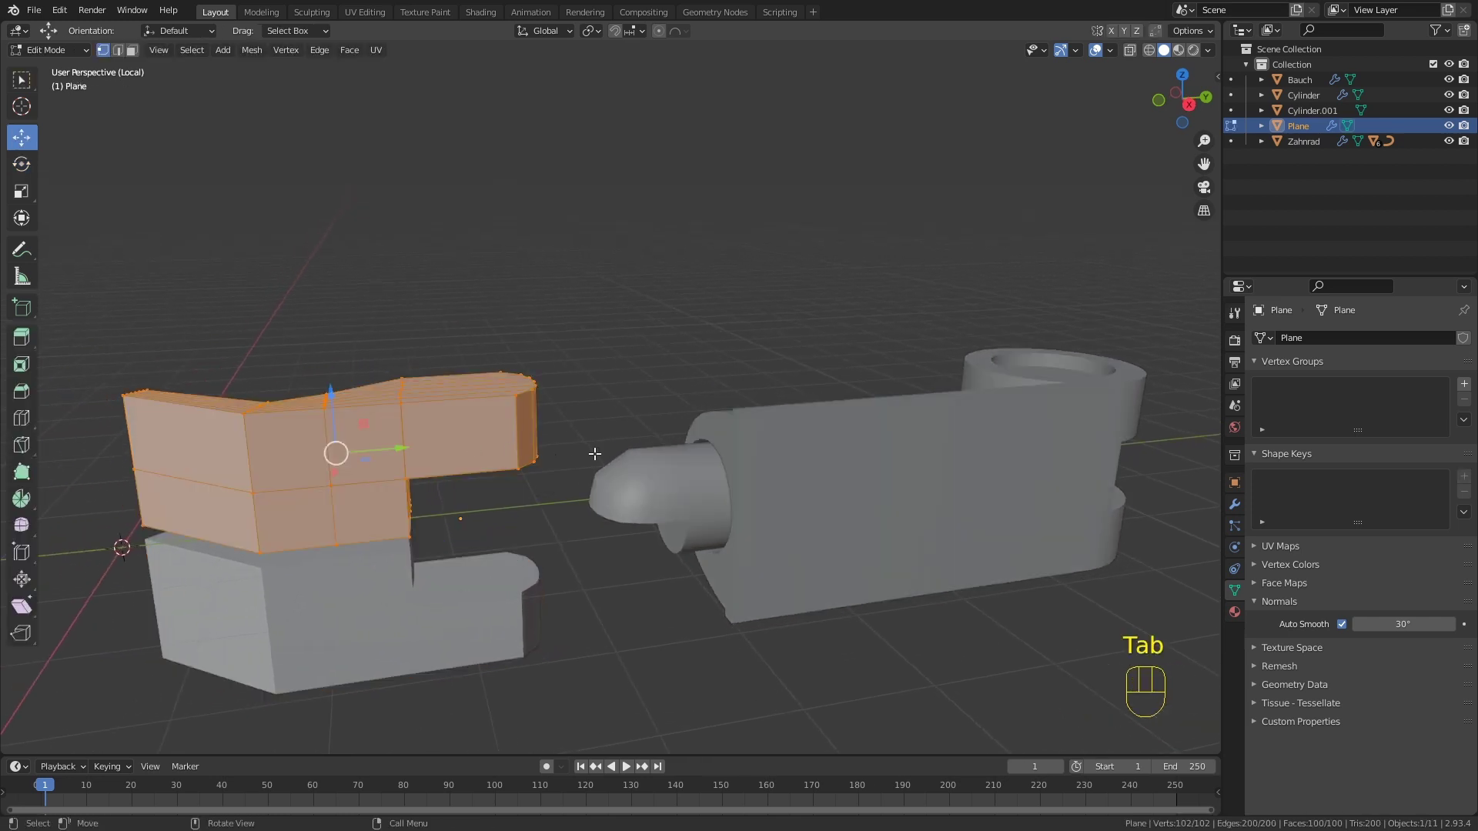
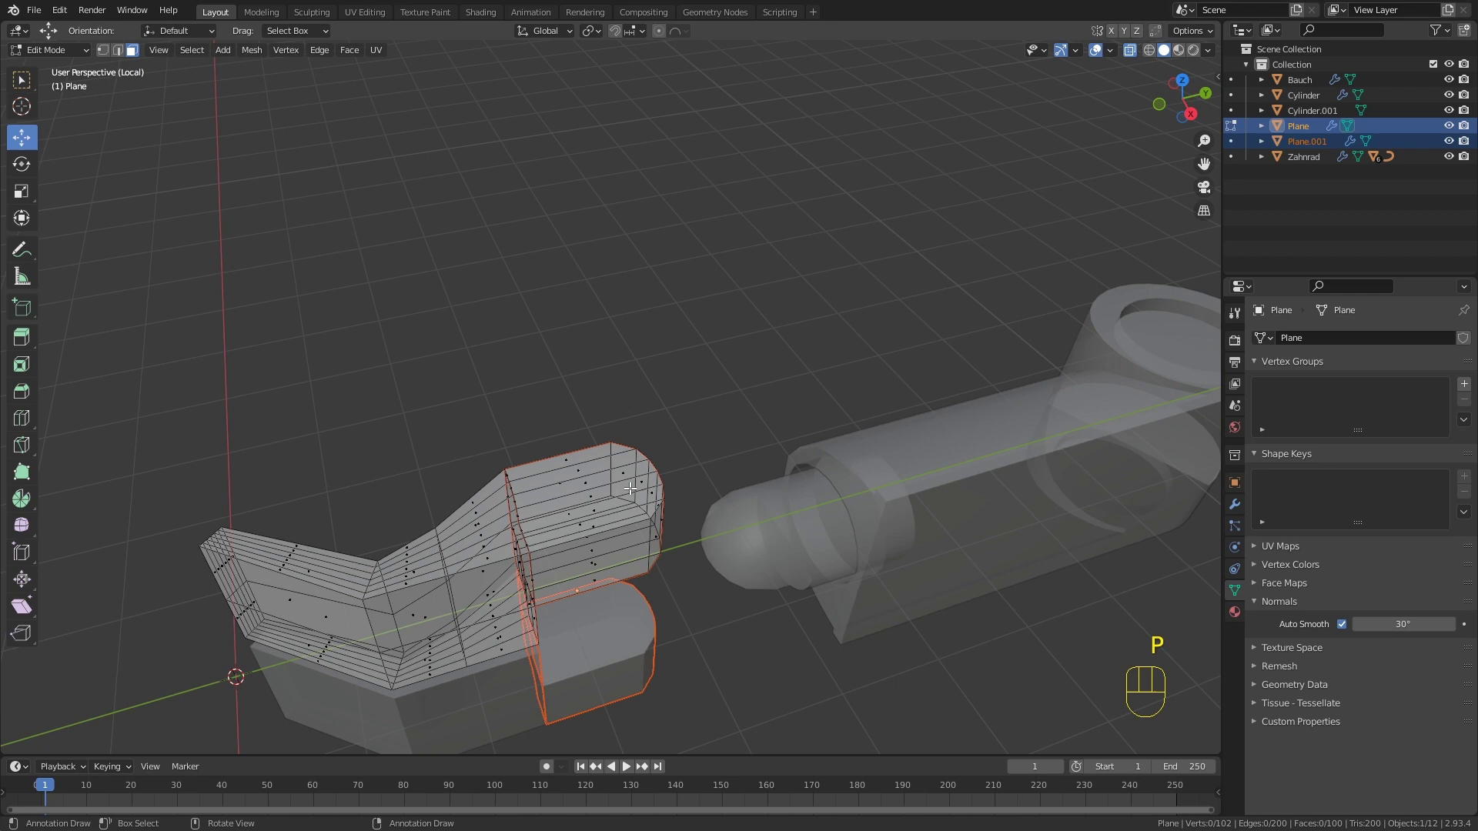
middle_click(657, 511)
key(Tab)
Step: Select the new Plane.001 block and check its position around the bracket
click(620, 495)
drag(622, 515, 640, 439)
key(g)
right_click(714, 420)
drag(693, 436, 673, 463)
middle_click(721, 507)
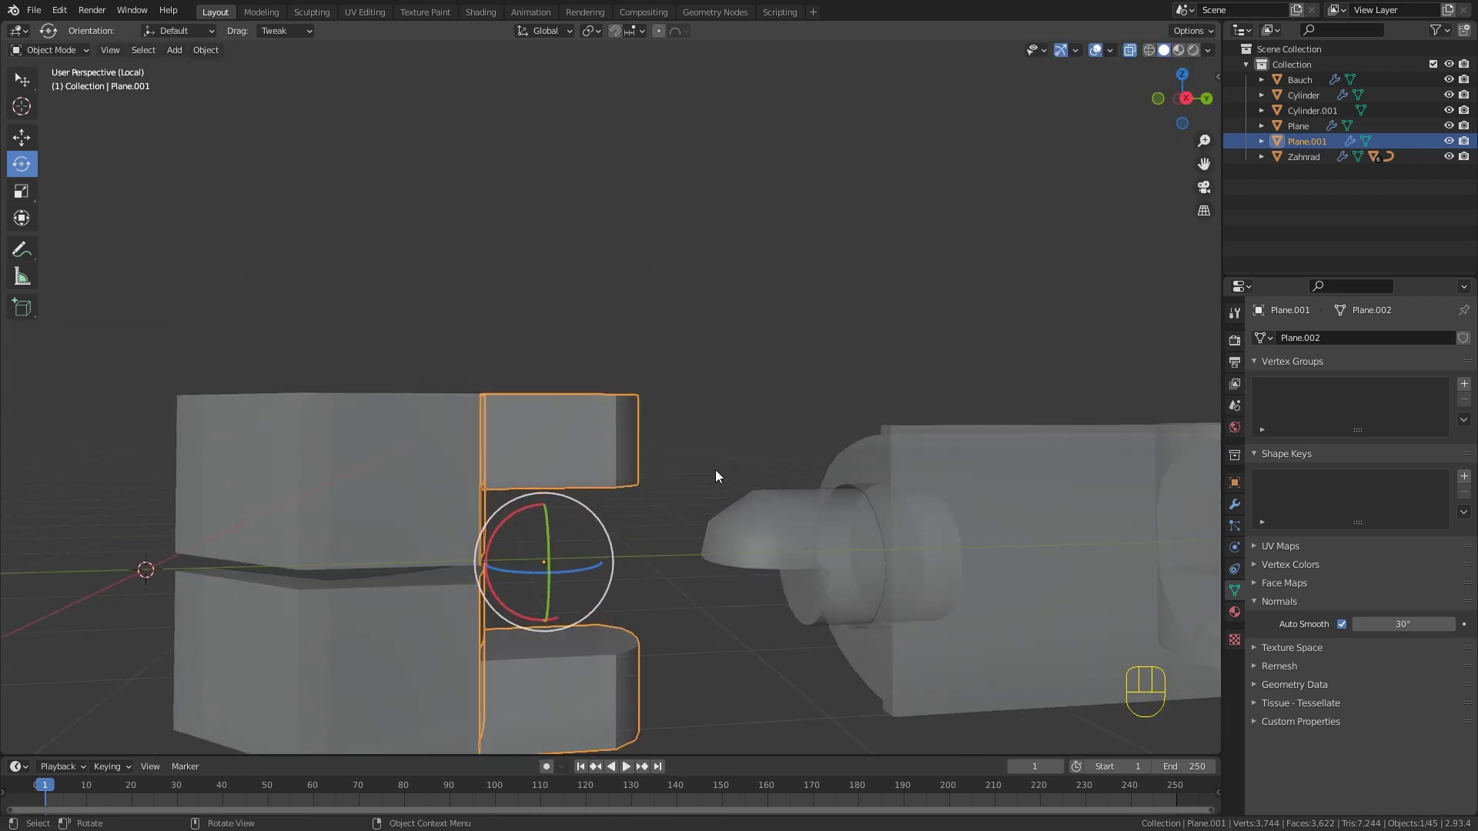
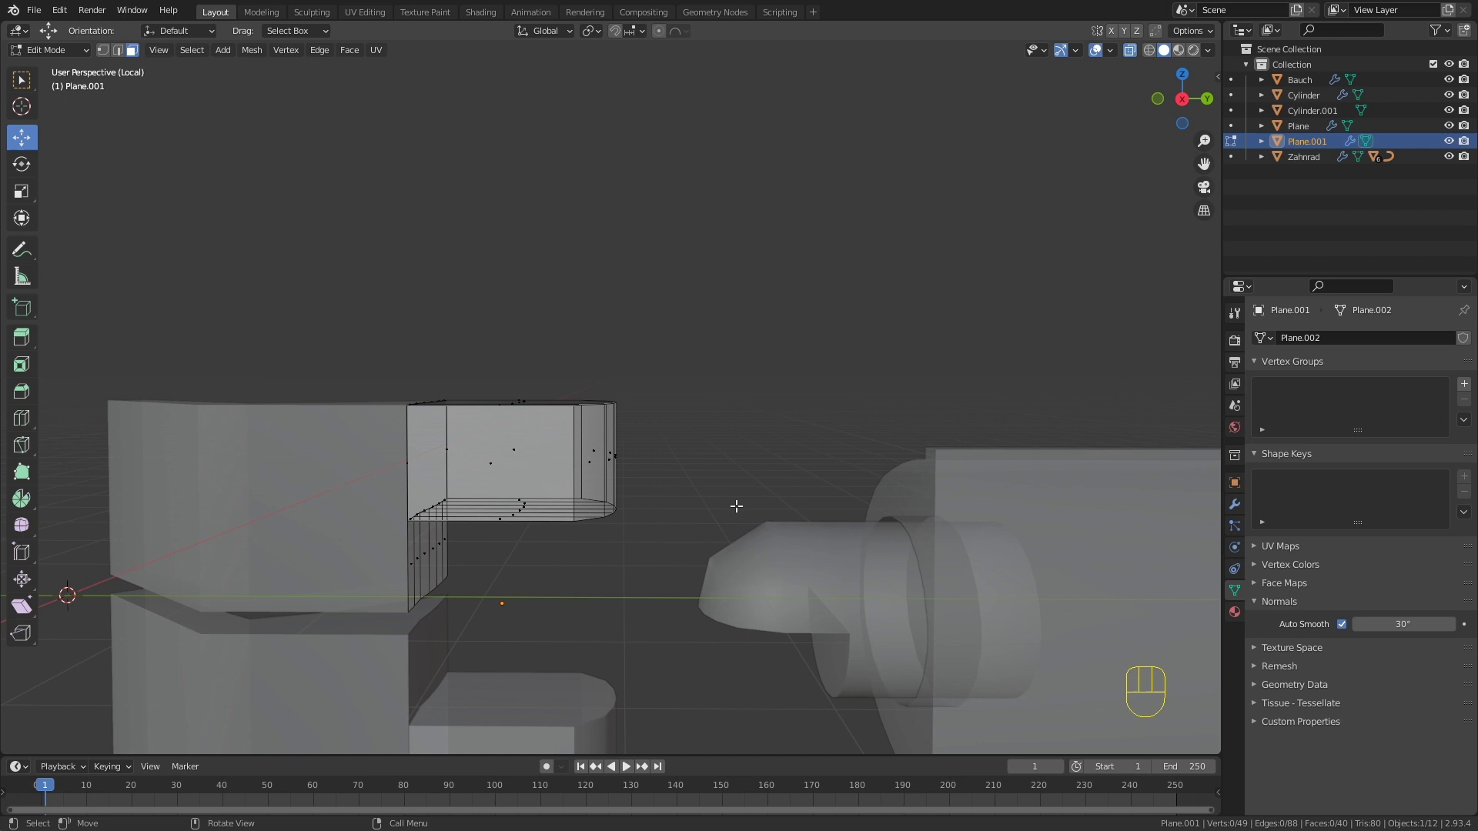
Step: Move all of Plane.001's geometry slightly down and rotate it in top view
key(a)
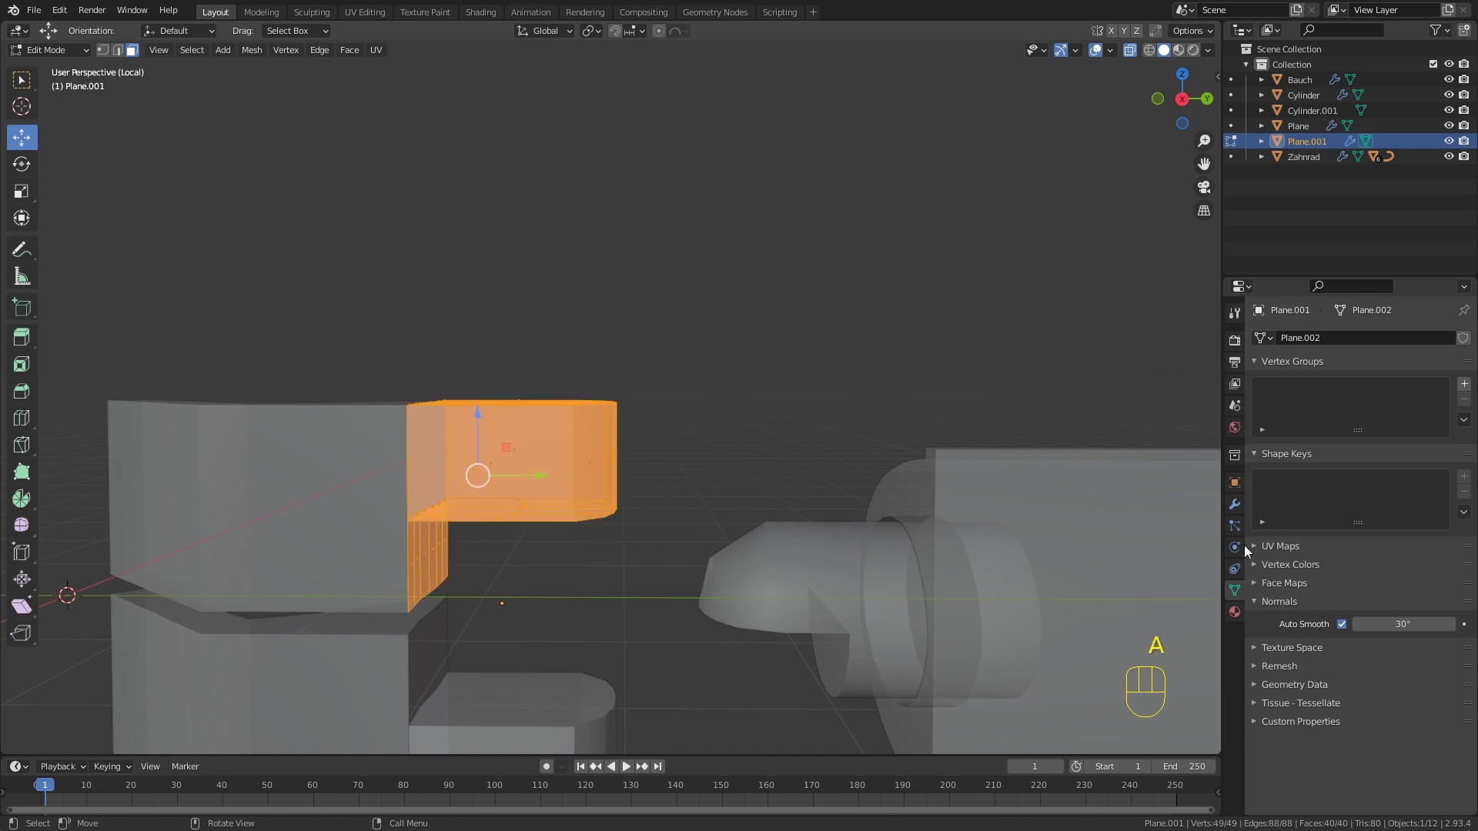
click(1240, 509)
click(1393, 462)
drag(485, 412, 460, 435)
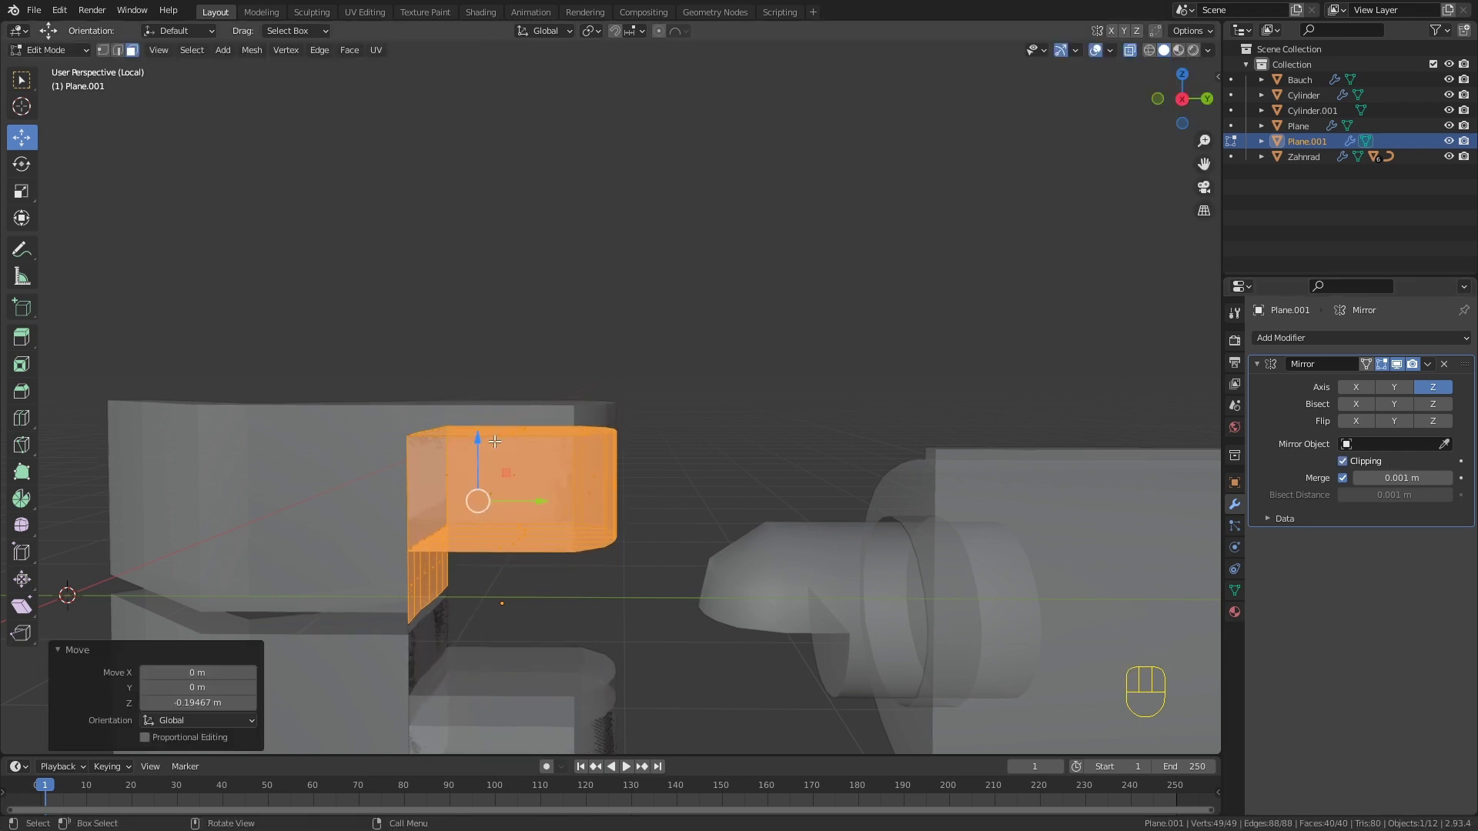
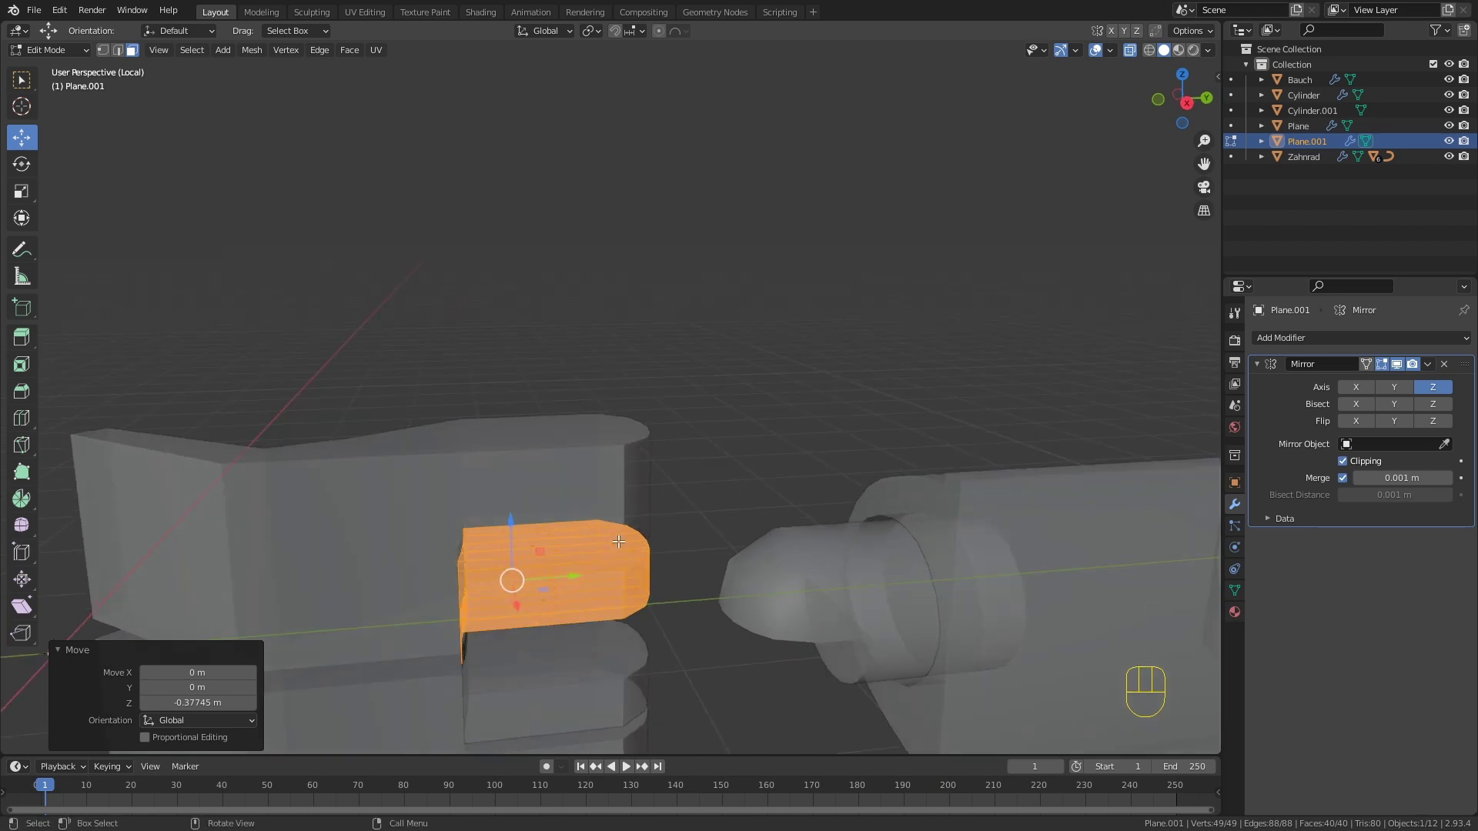
key(KP_7)
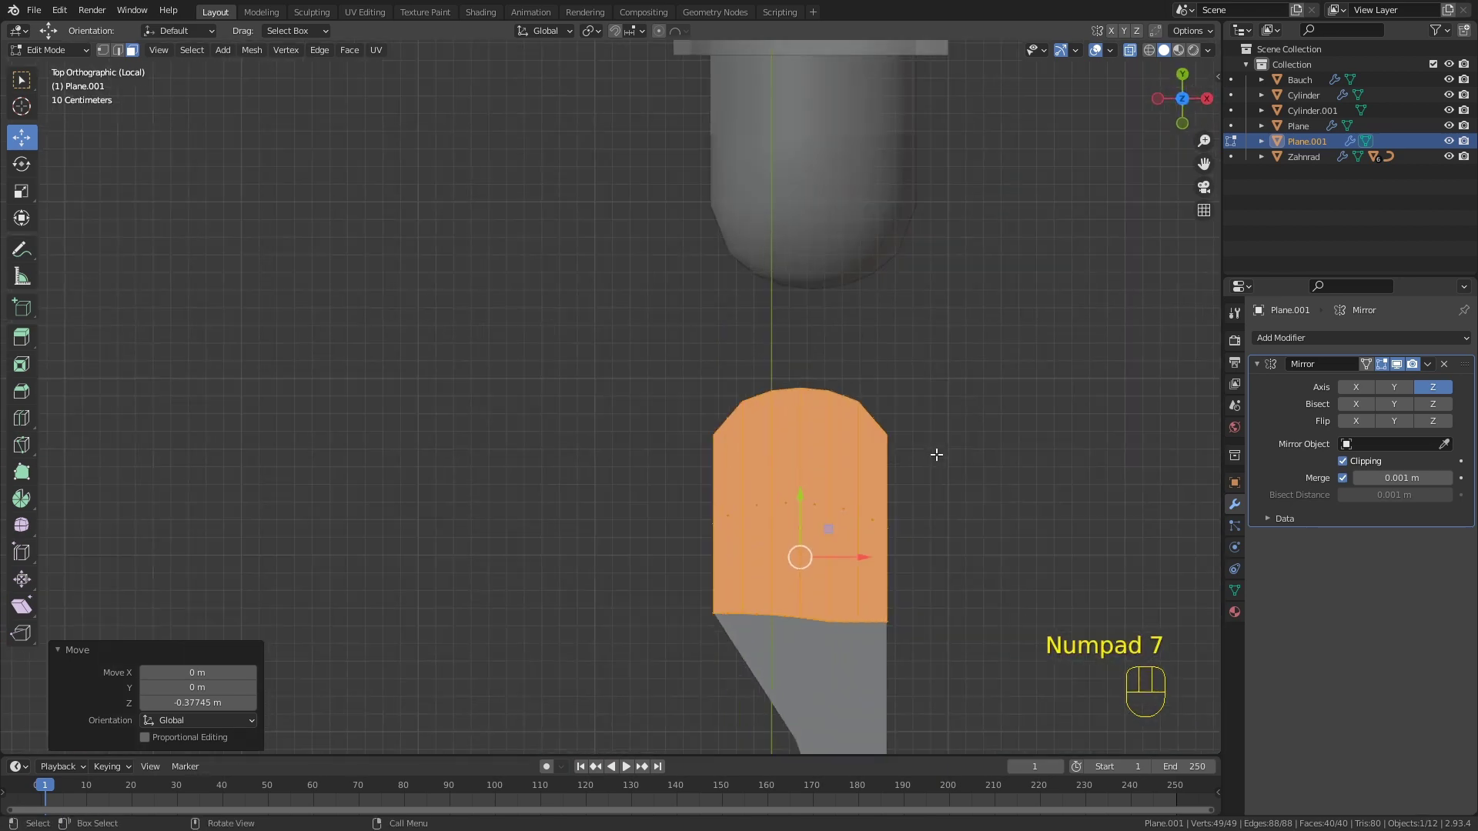
key(r)
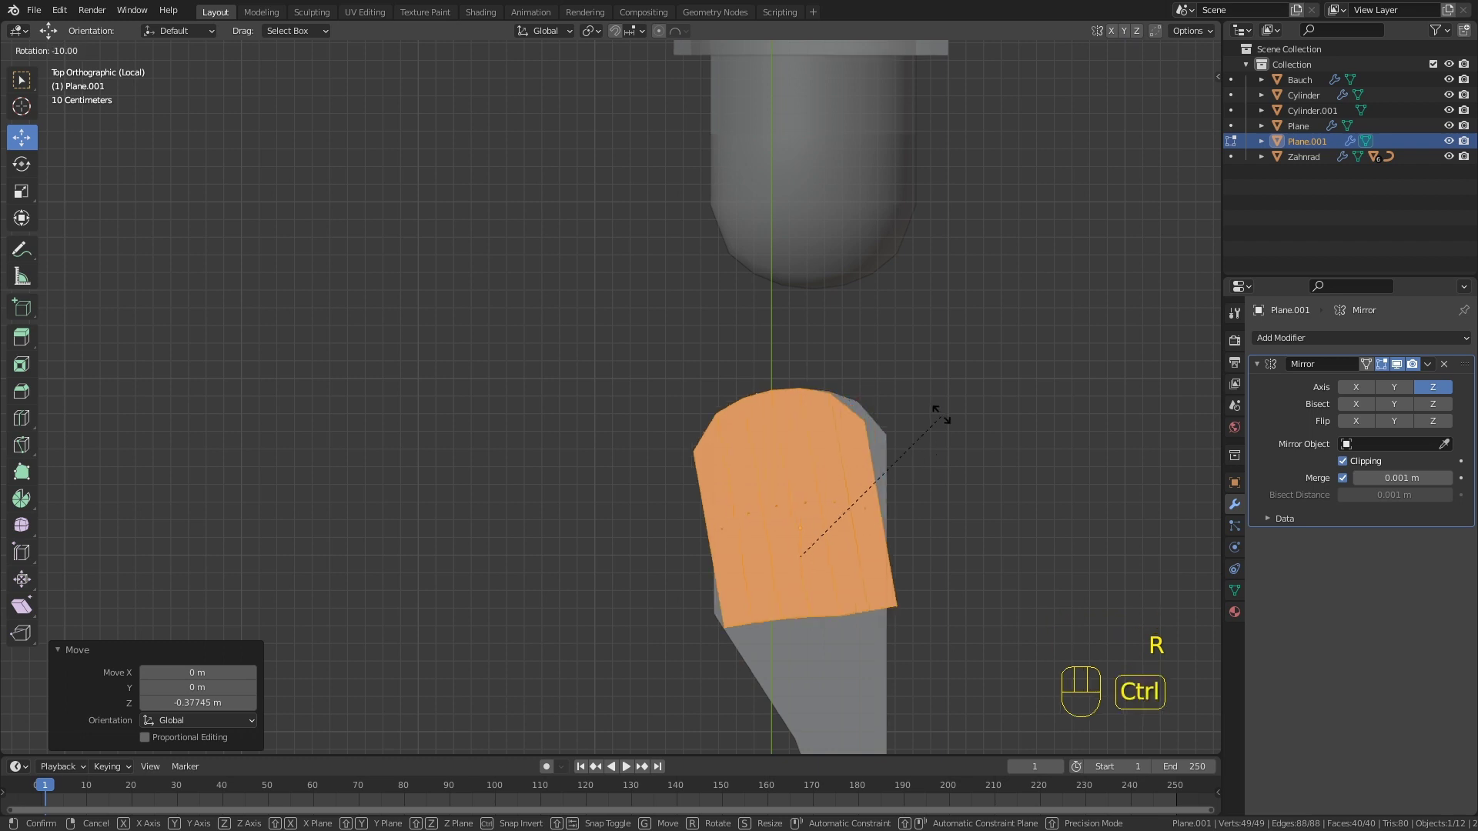
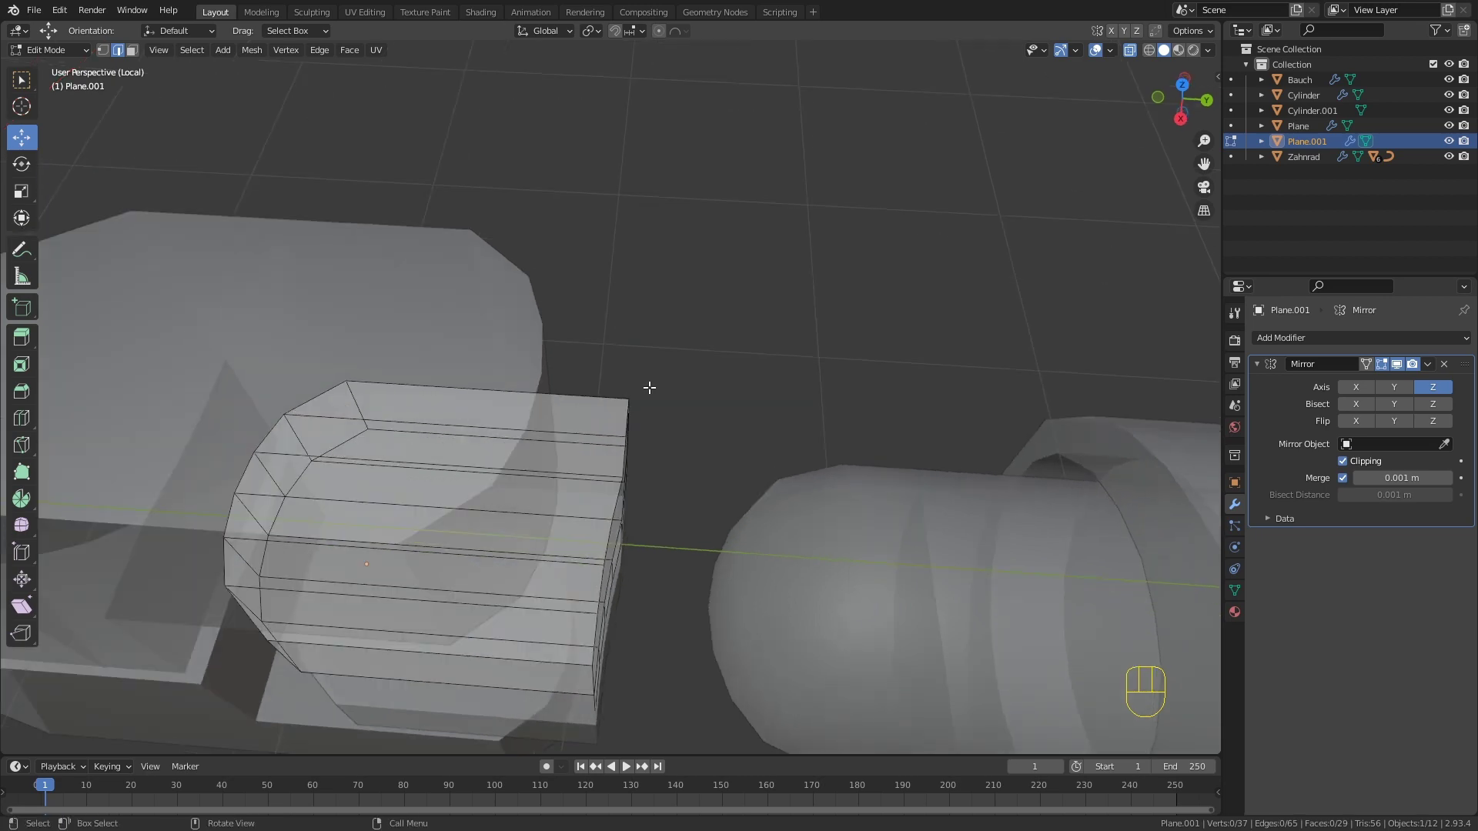
Step: Extrude the block's open edge about 0.33 m along Y to extend the connector
key(KP_7)
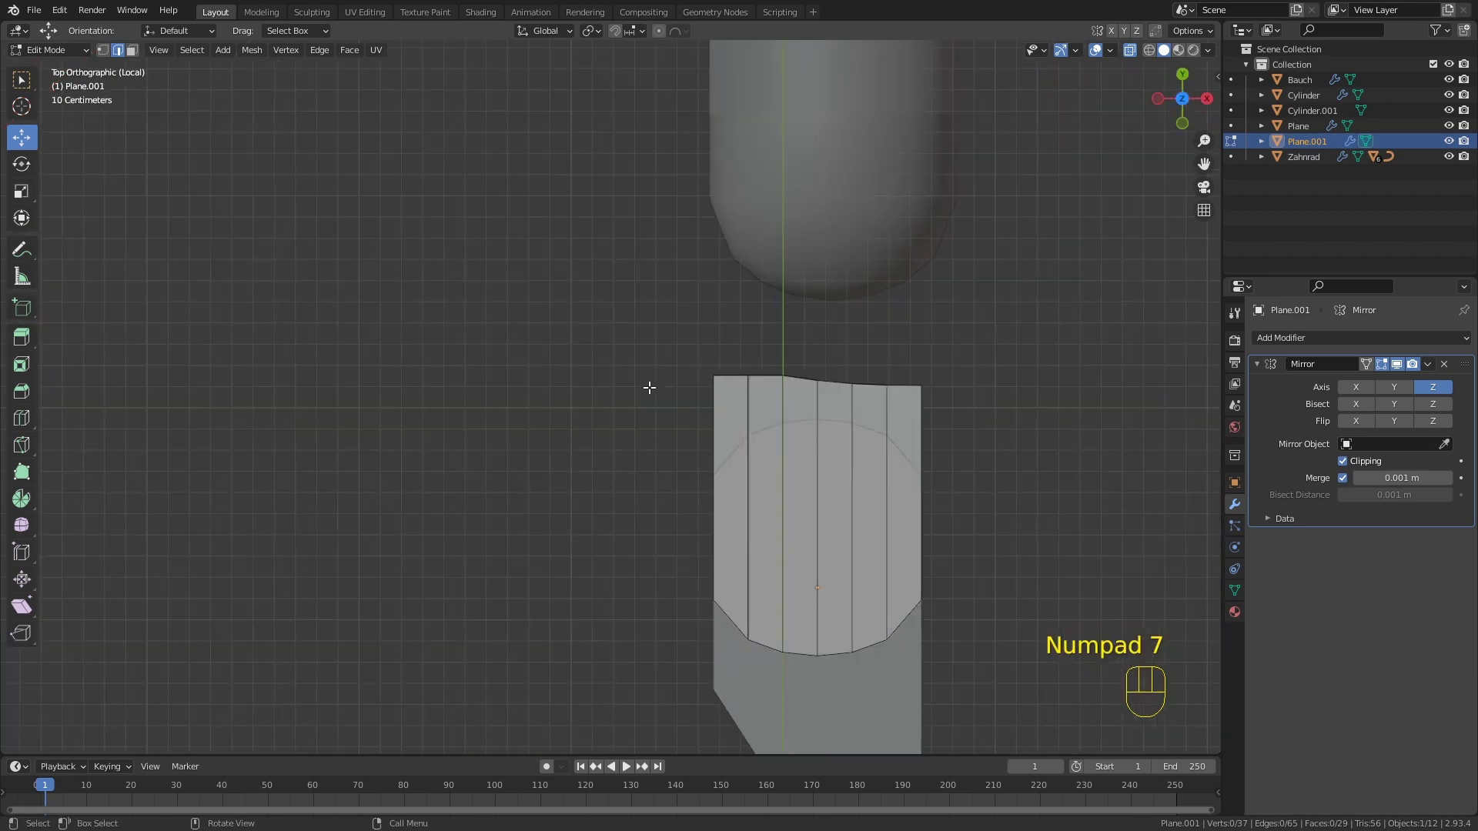
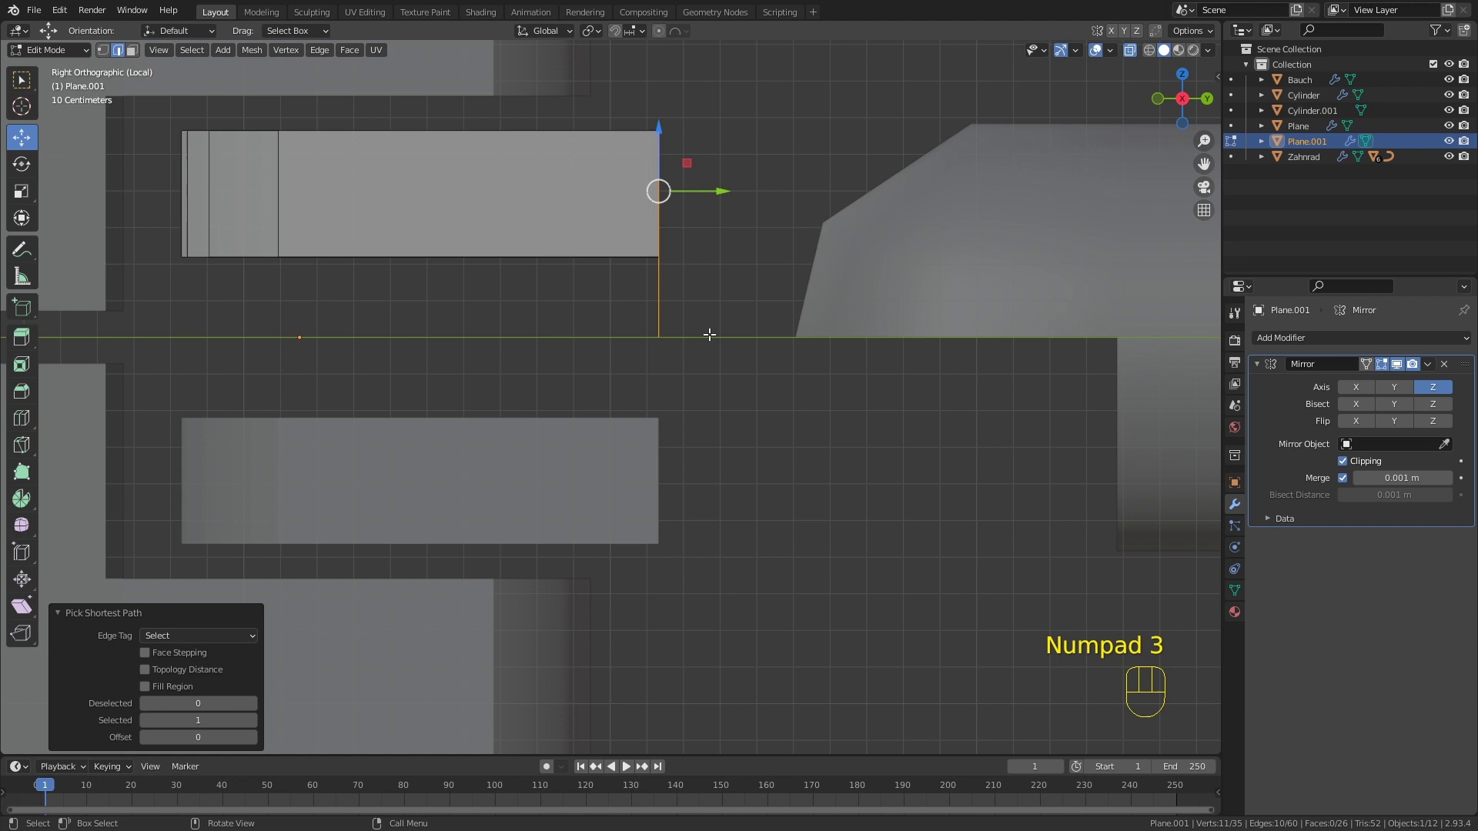
key(e)
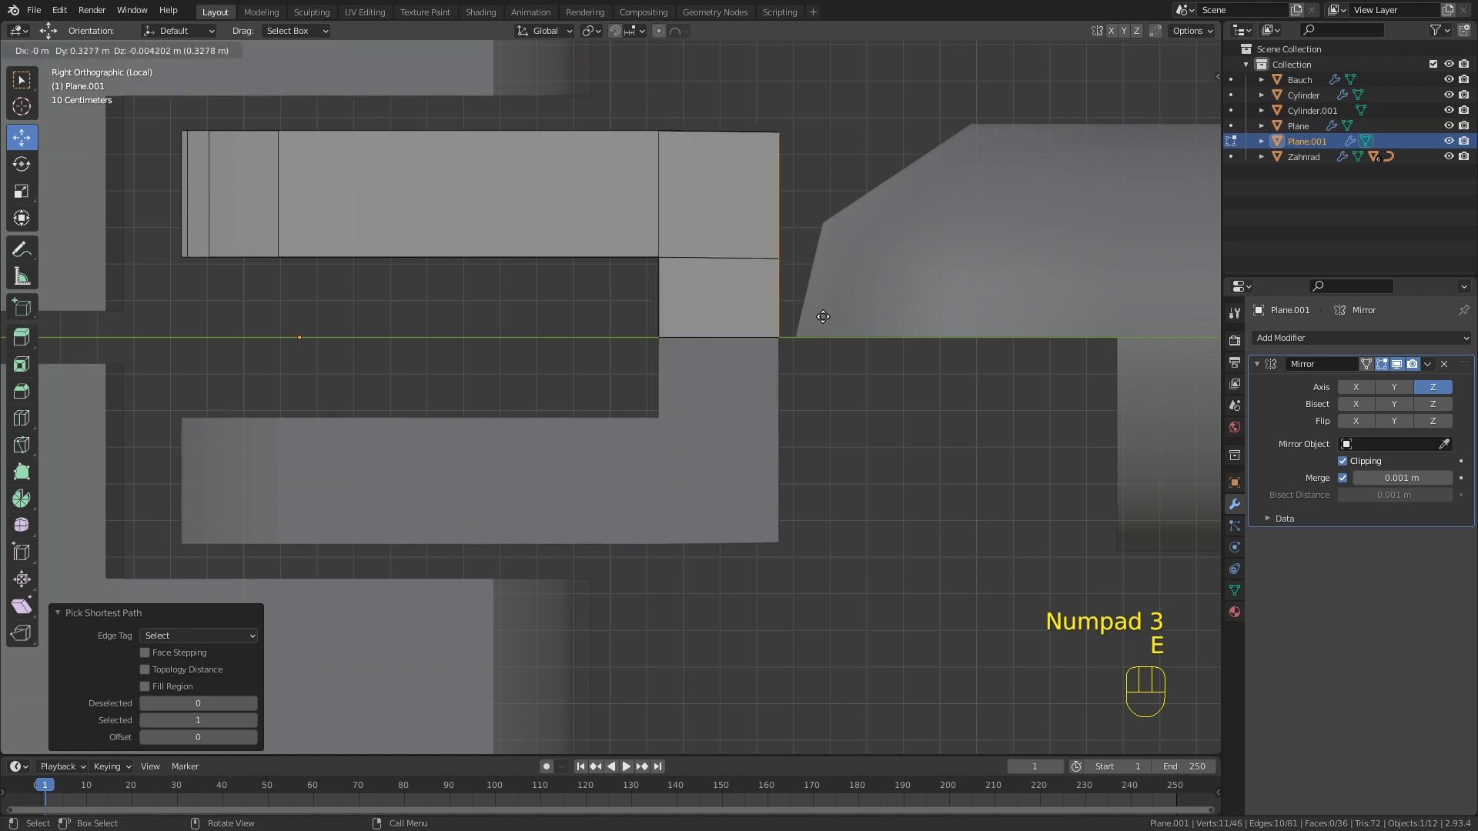
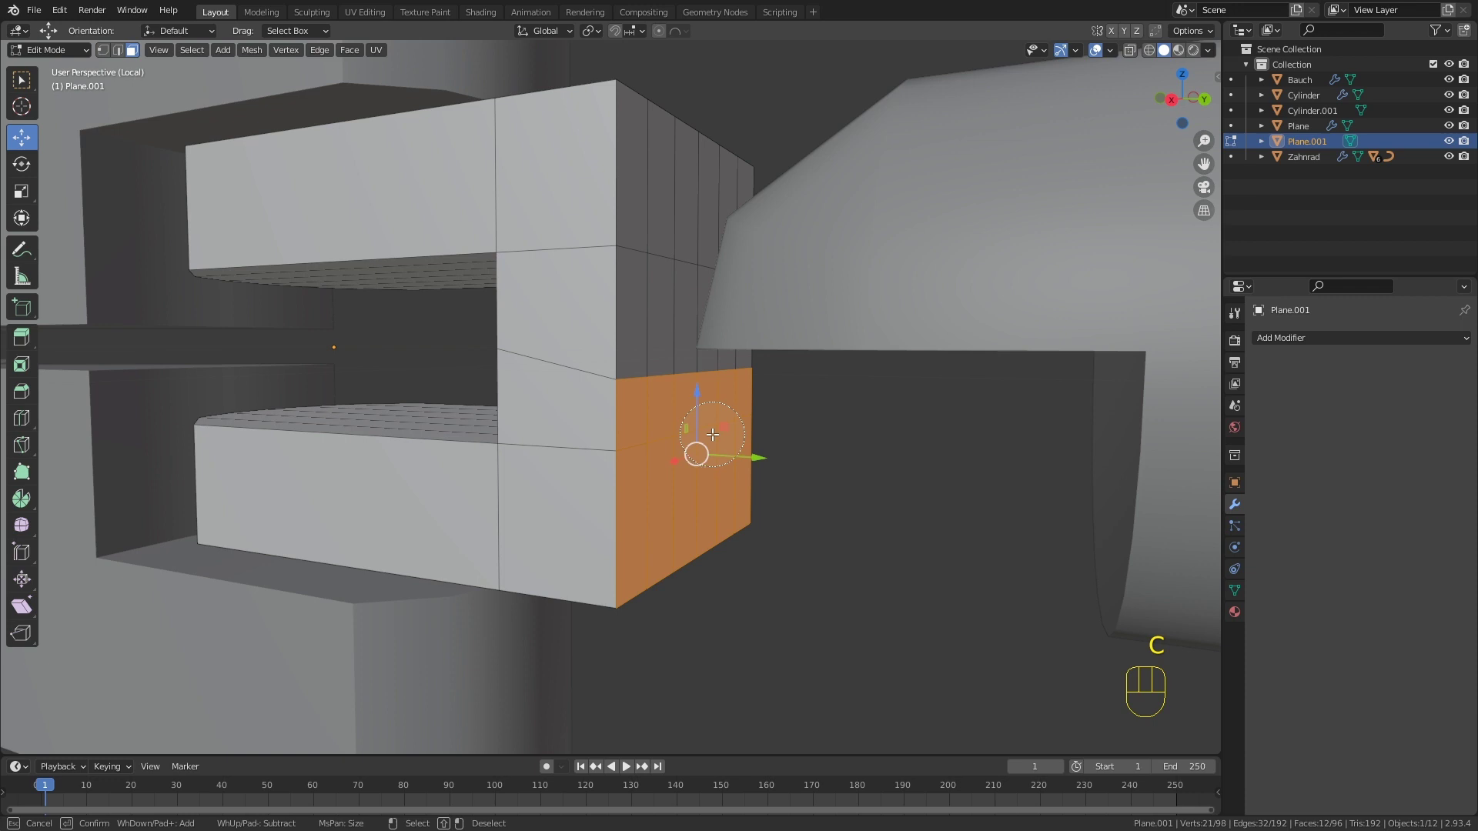
Step: Finish the connector's extruded gridded side wall and orbit to check the wrist joint
right_click(713, 430)
drag(714, 424, 732, 434)
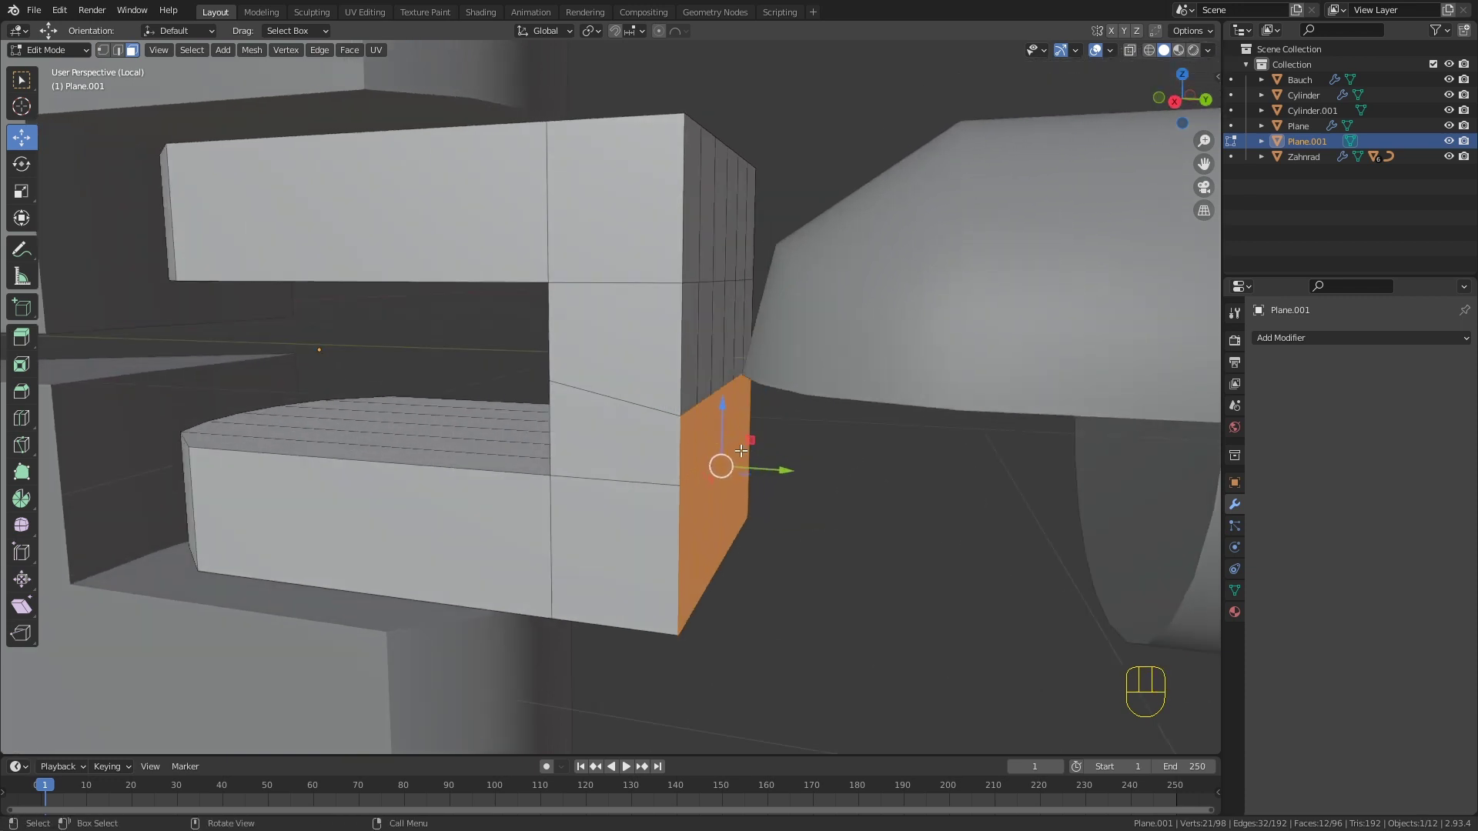
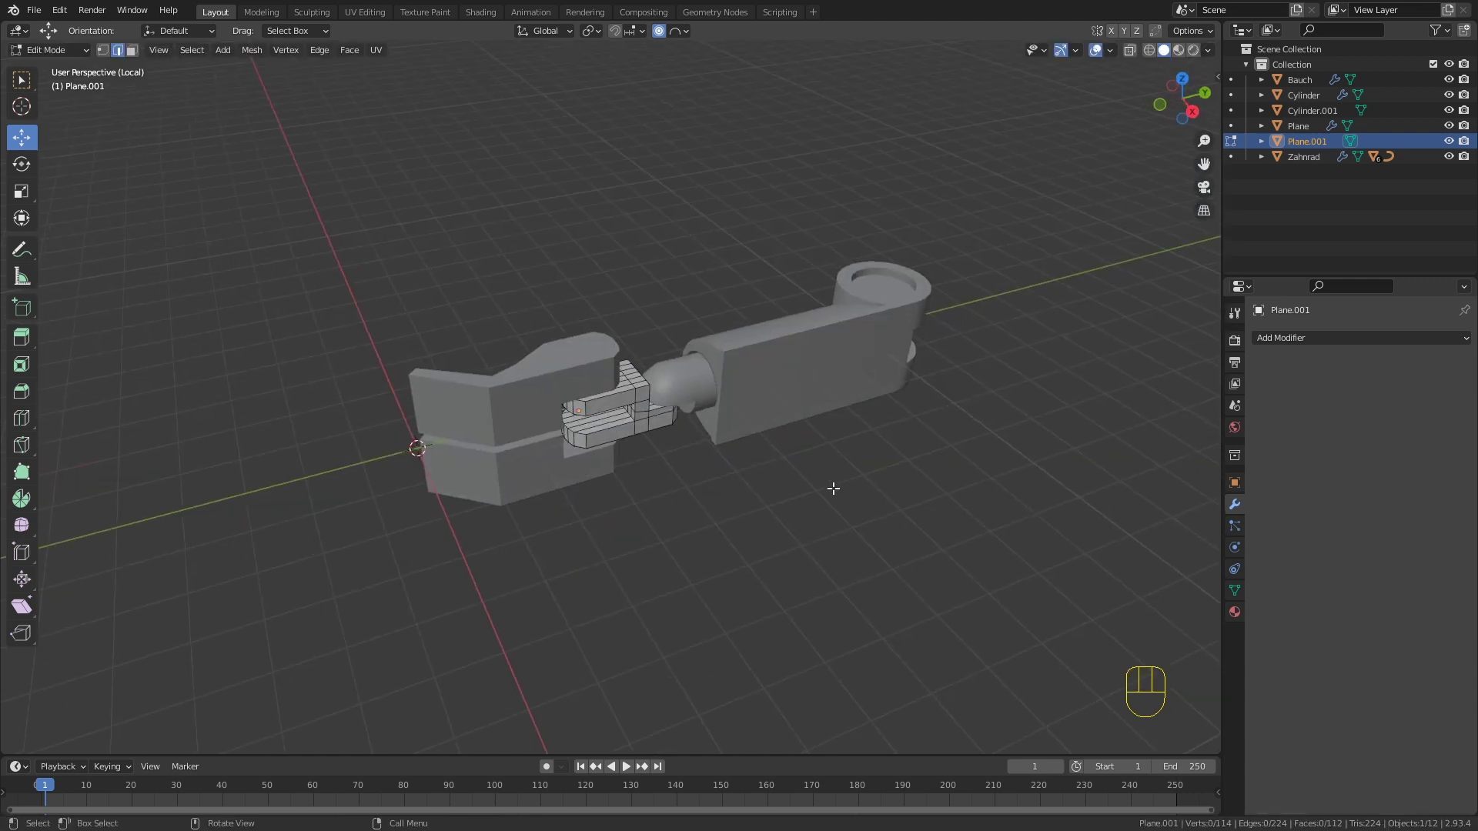
Step: Leave Edit Mode and rename the hand and wrist joint pieces to Hand, Handgelenk1 and Handgelenk2
key(Tab)
drag(778, 368, 806, 417)
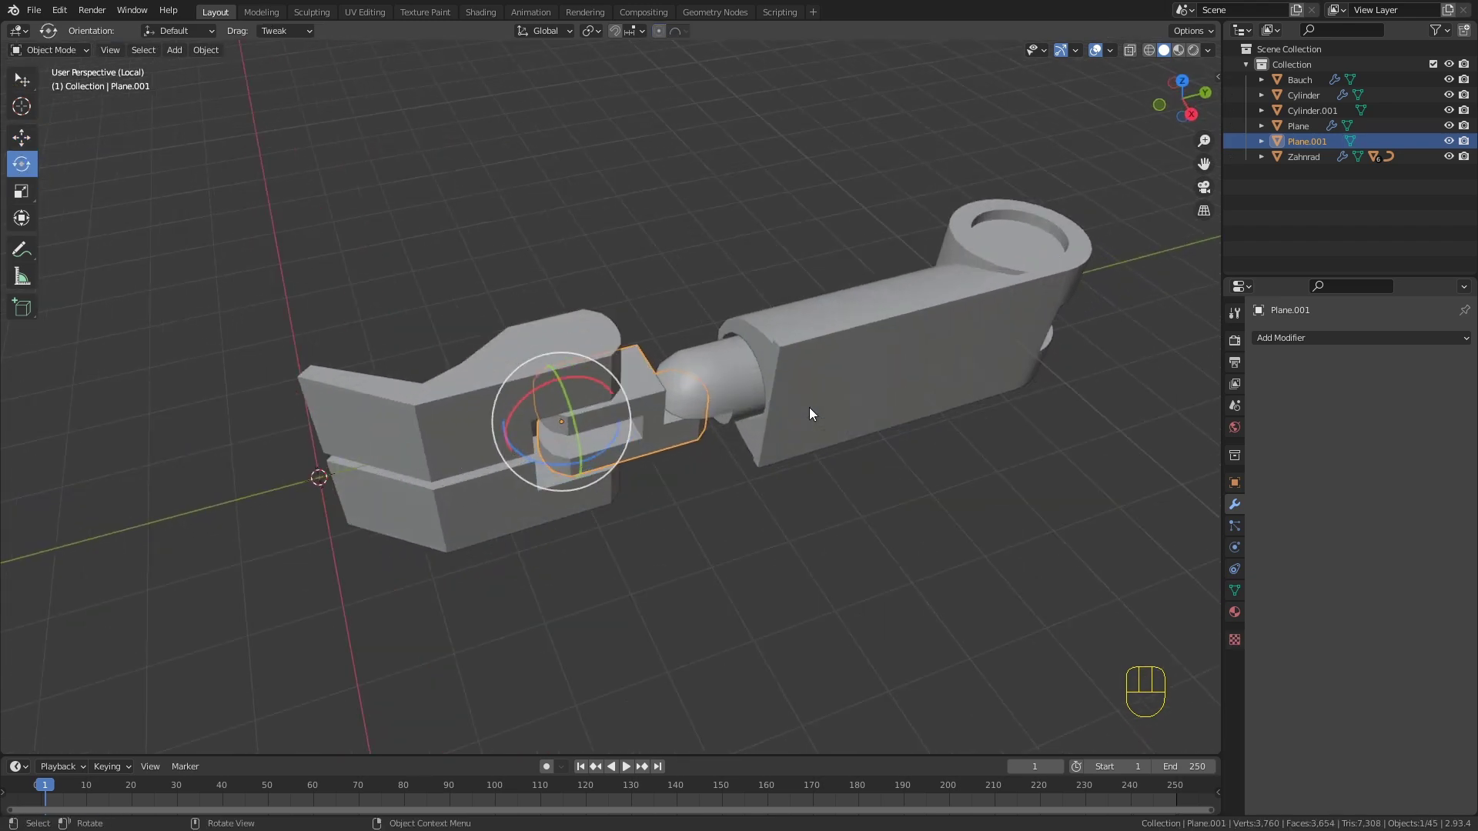
click(432, 427)
drag(1309, 135, 1223, 103)
key(BackSpace)
middle_click(879, 391)
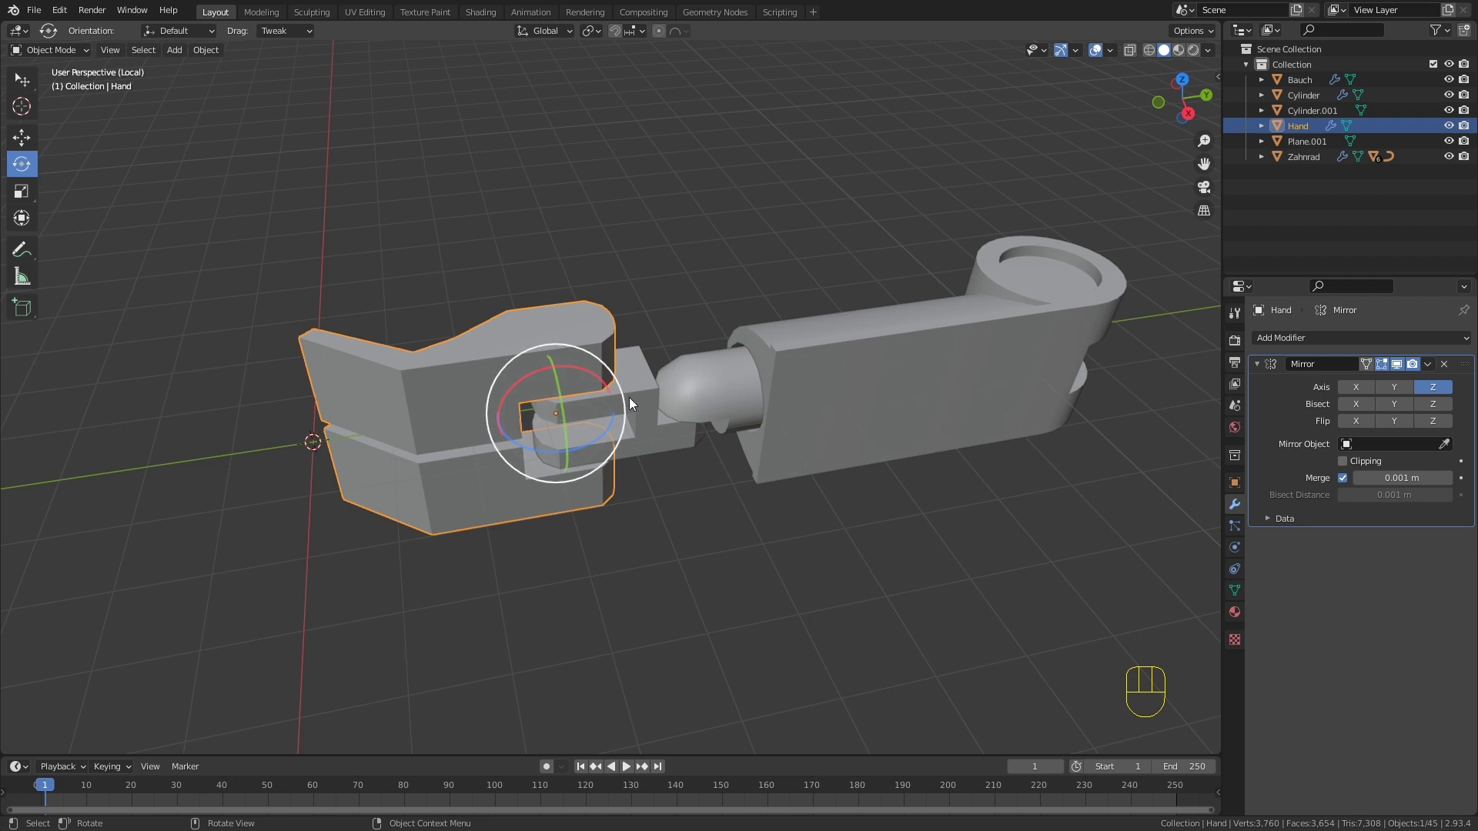
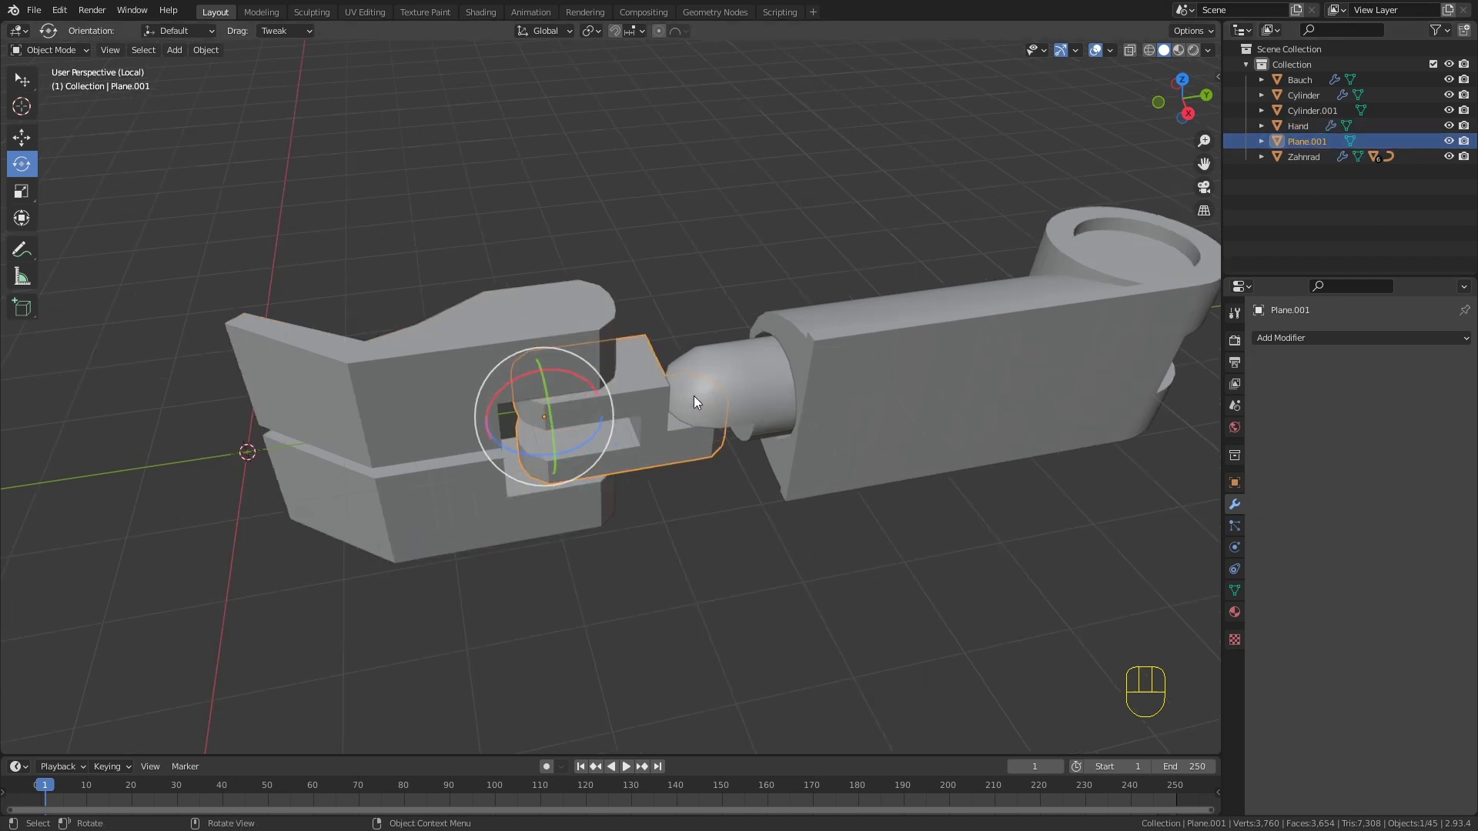
key(F2)
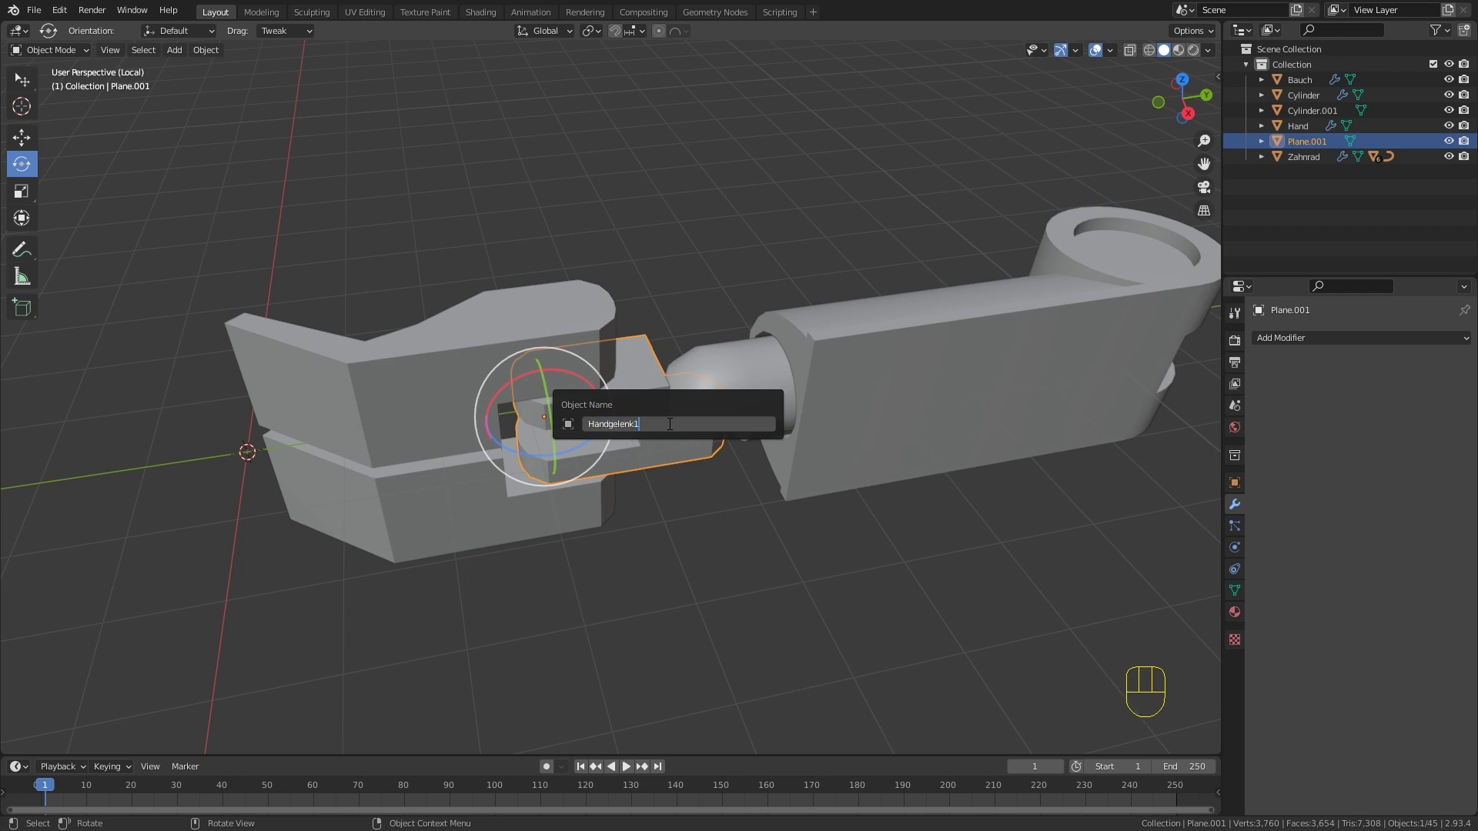
key(F2)
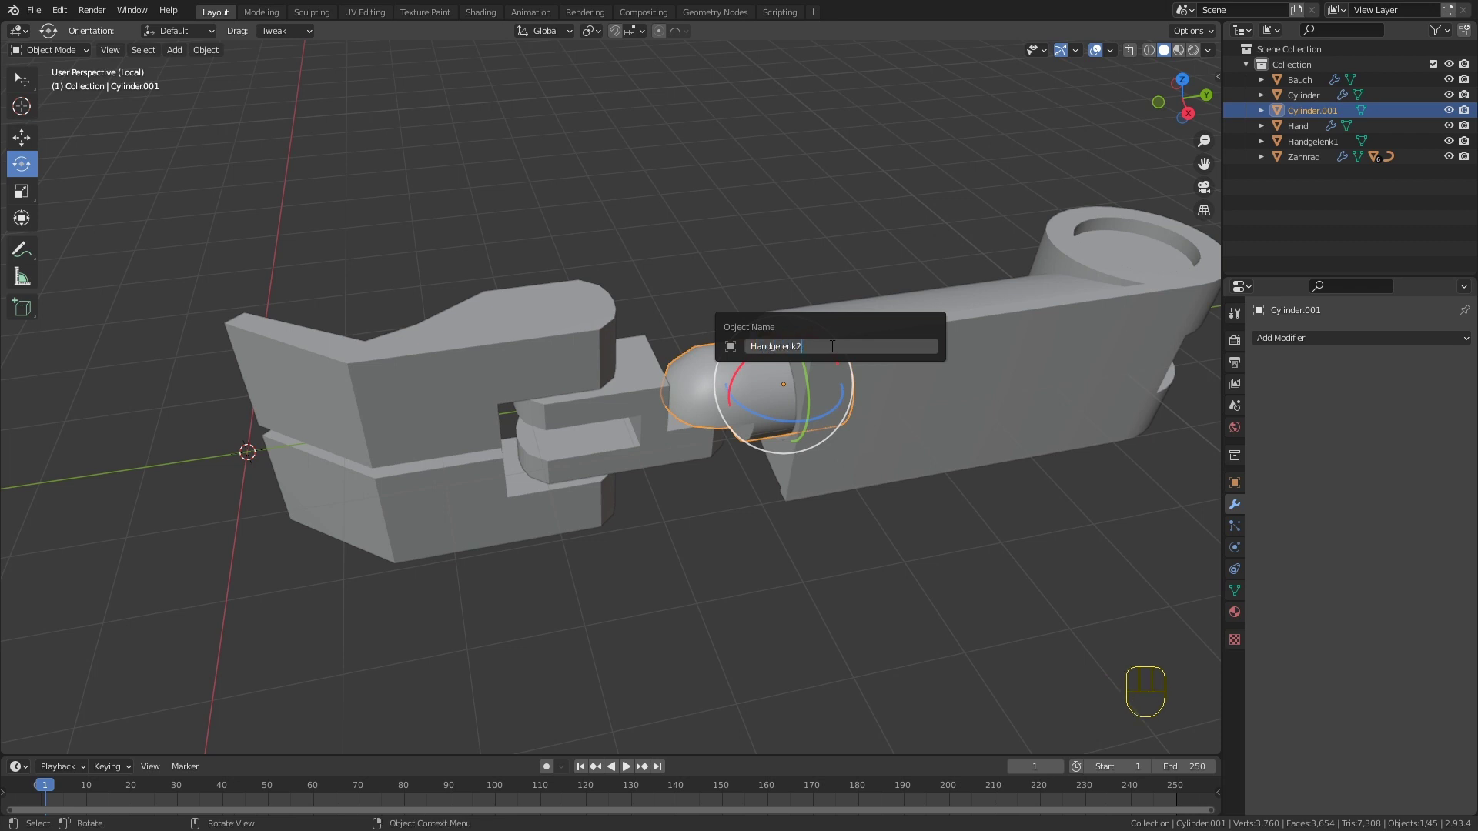
Step: Rename the long cylinder to Arm and inspect the wrist joint from several angles
click(949, 350)
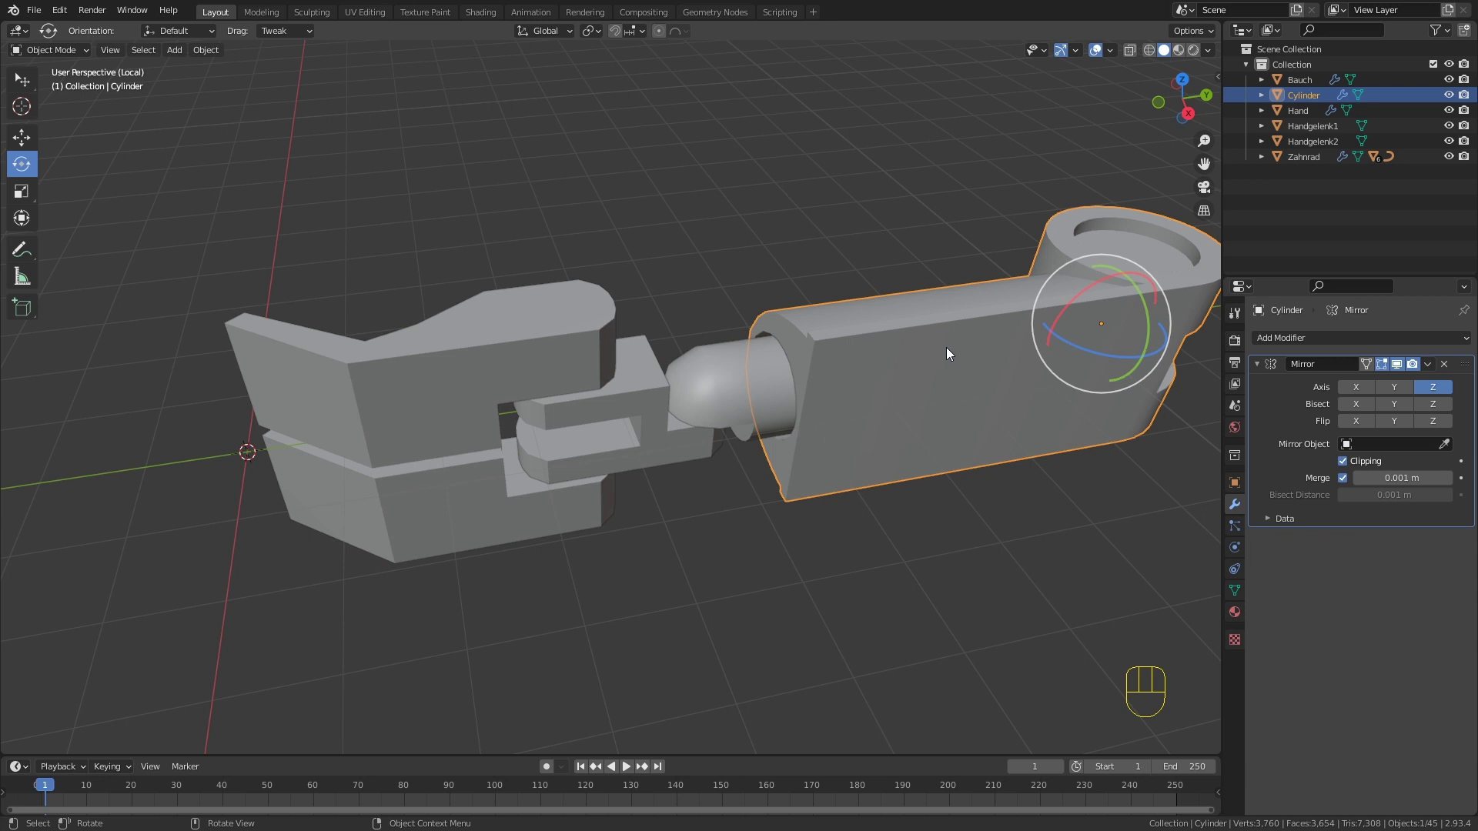
key(F2)
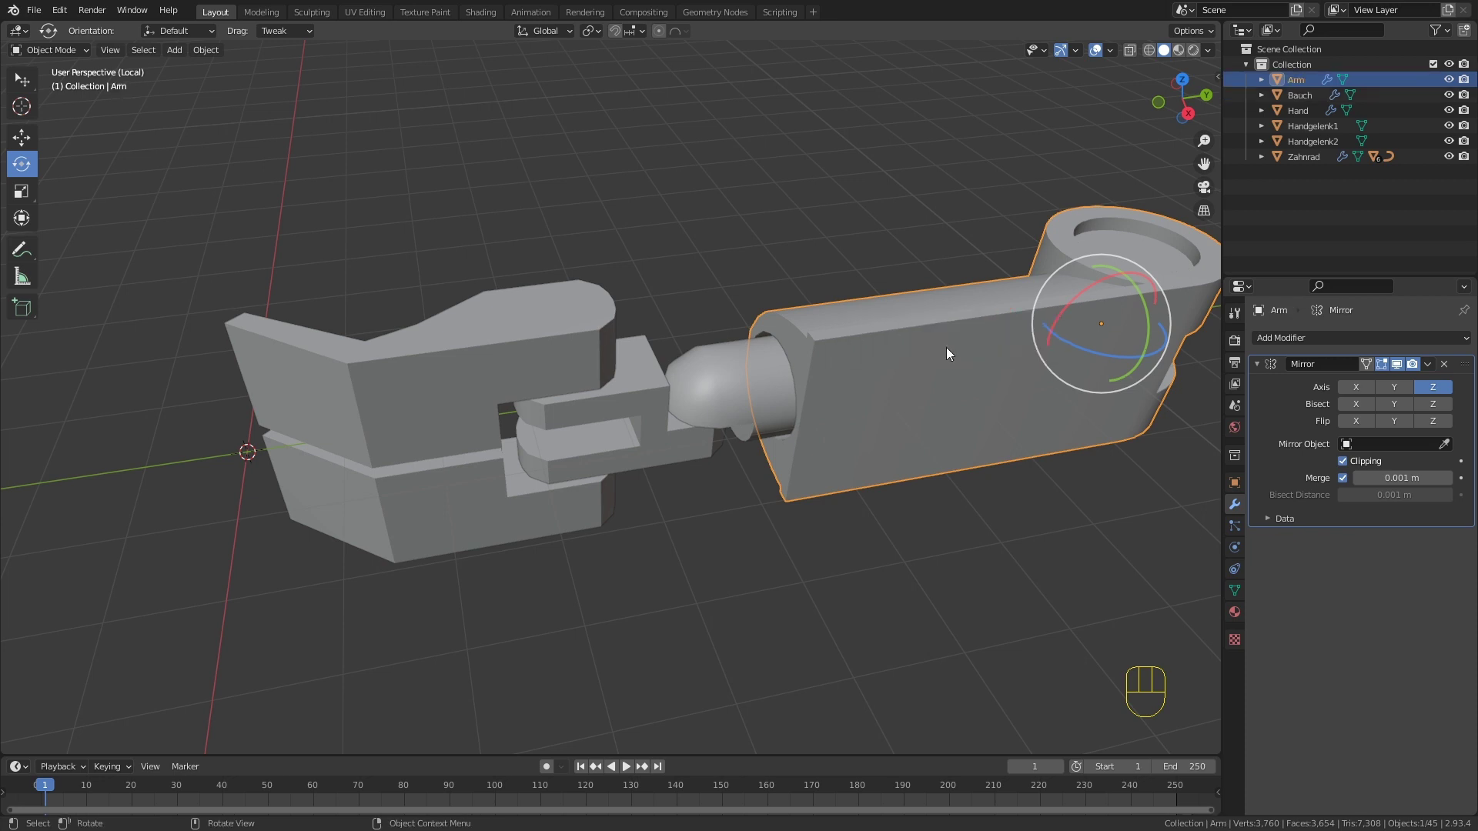
drag(644, 375, 610, 338)
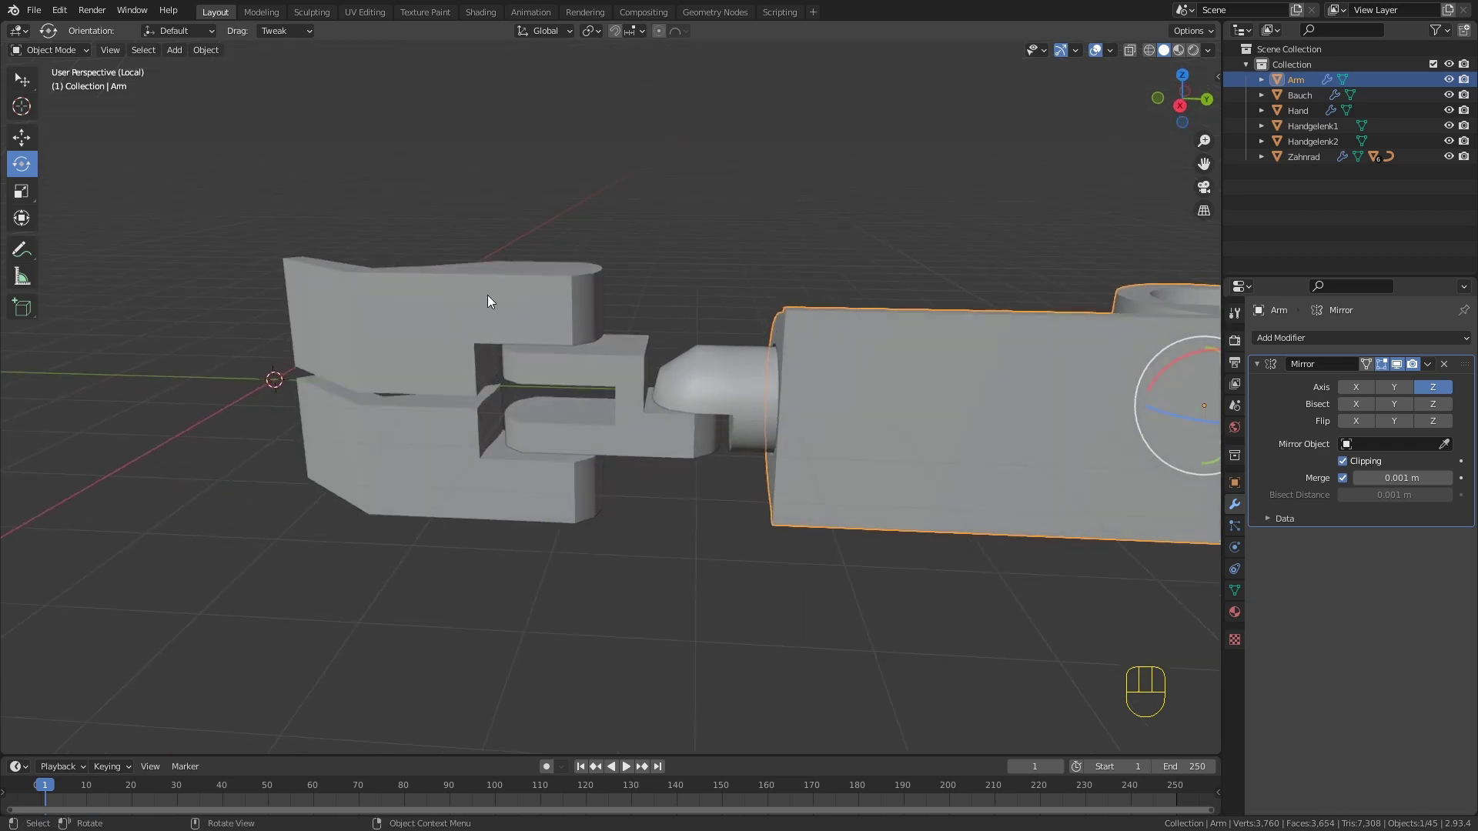
drag(491, 298, 645, 390)
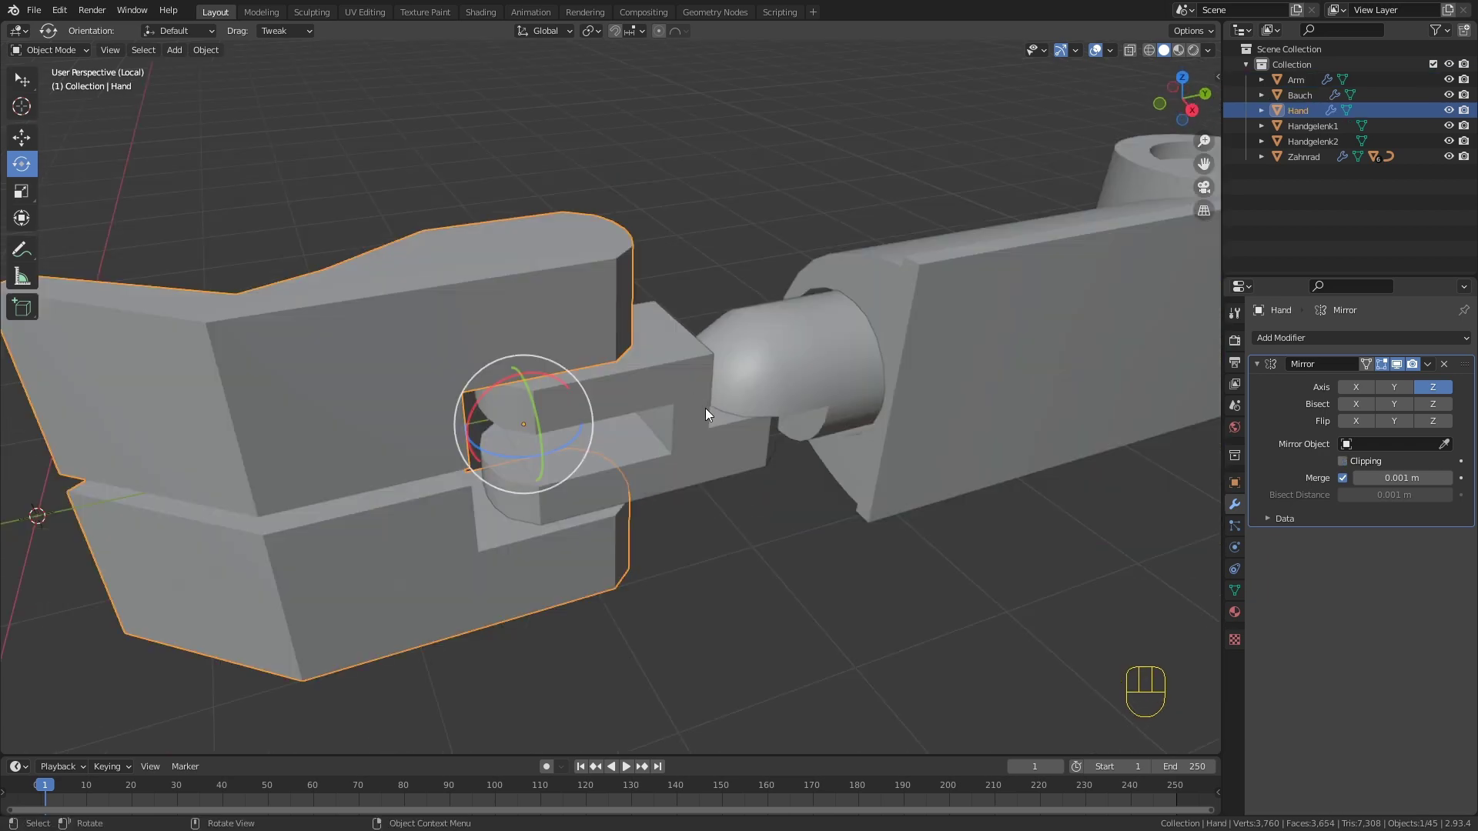
drag(666, 382, 676, 382)
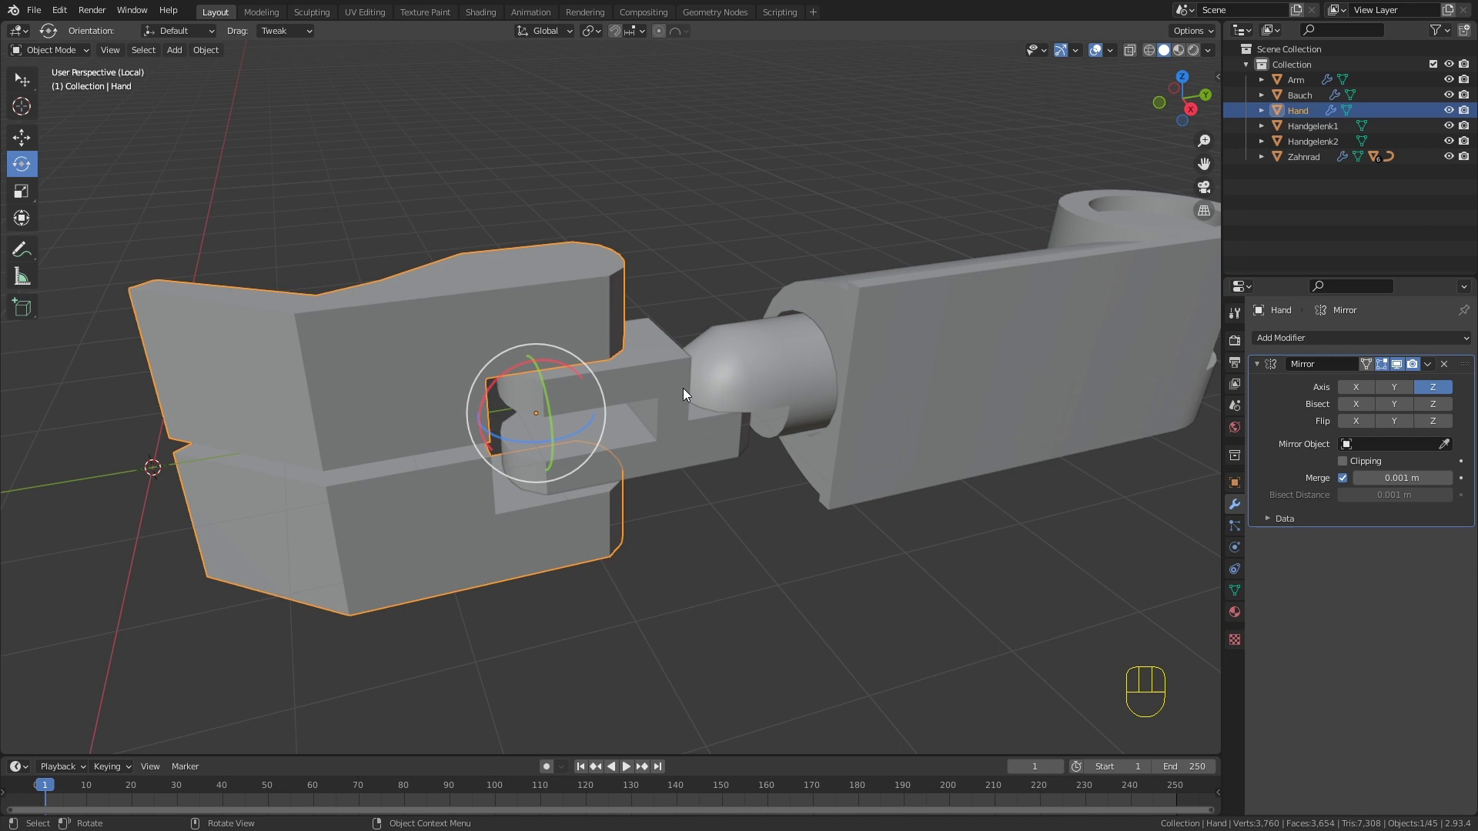
drag(668, 377, 684, 386)
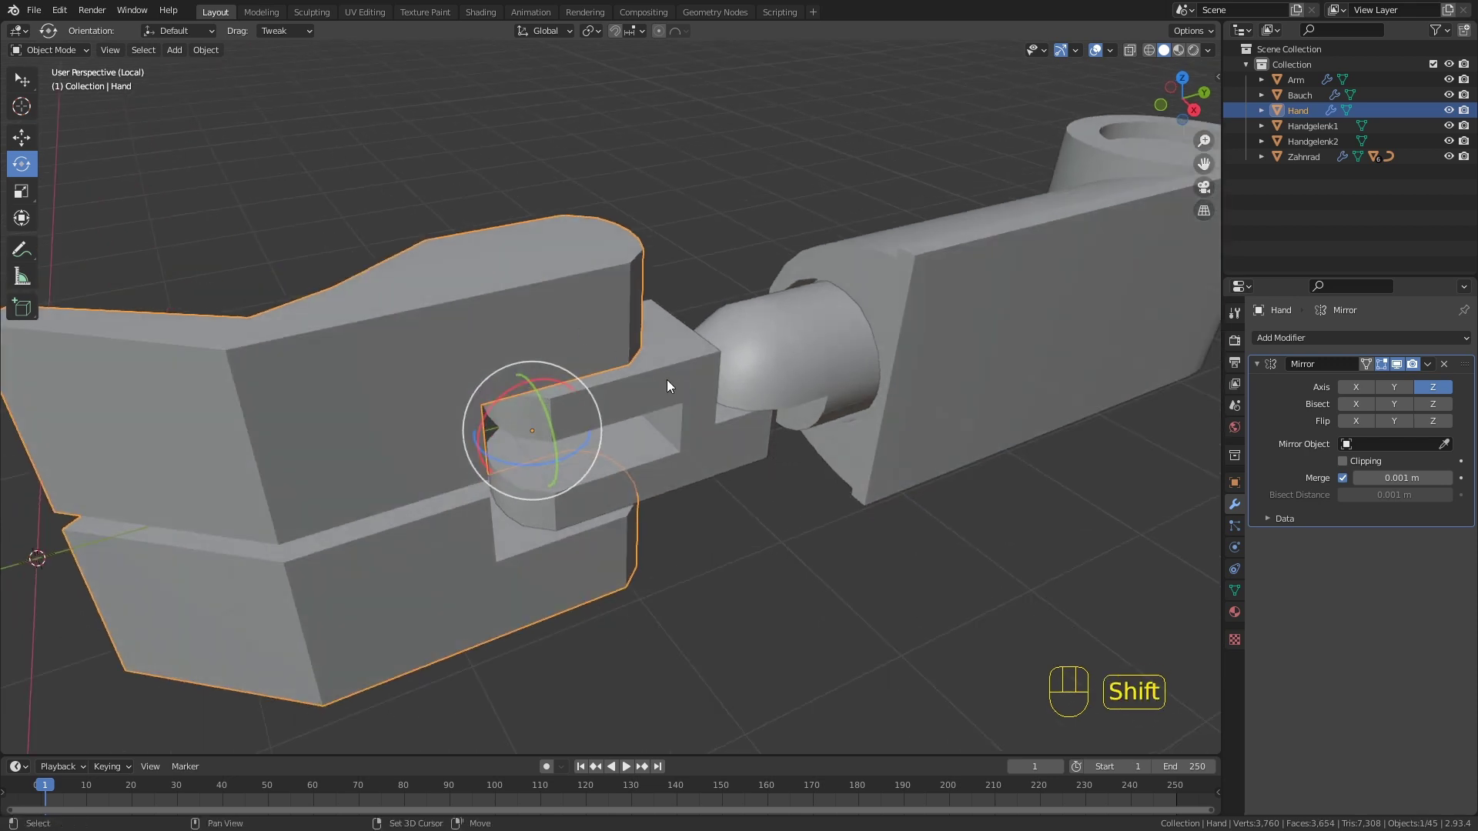
Step: Parent Hand to Handgelenk1, Handgelenk1 to Handgelenk2, and the joint chain to Arm (Ctrl+P Object)
click(694, 389)
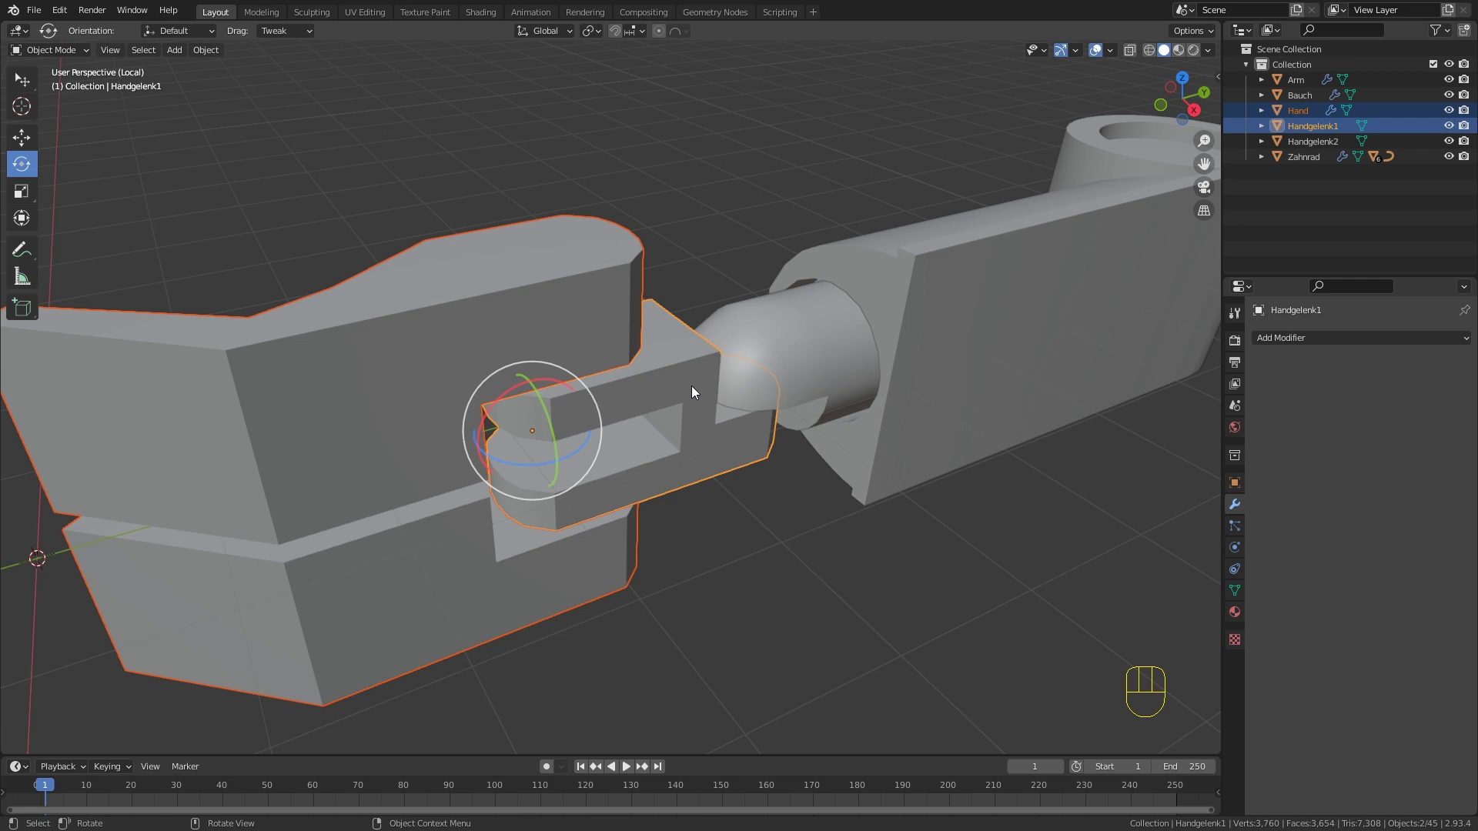
key(ctrl+p)
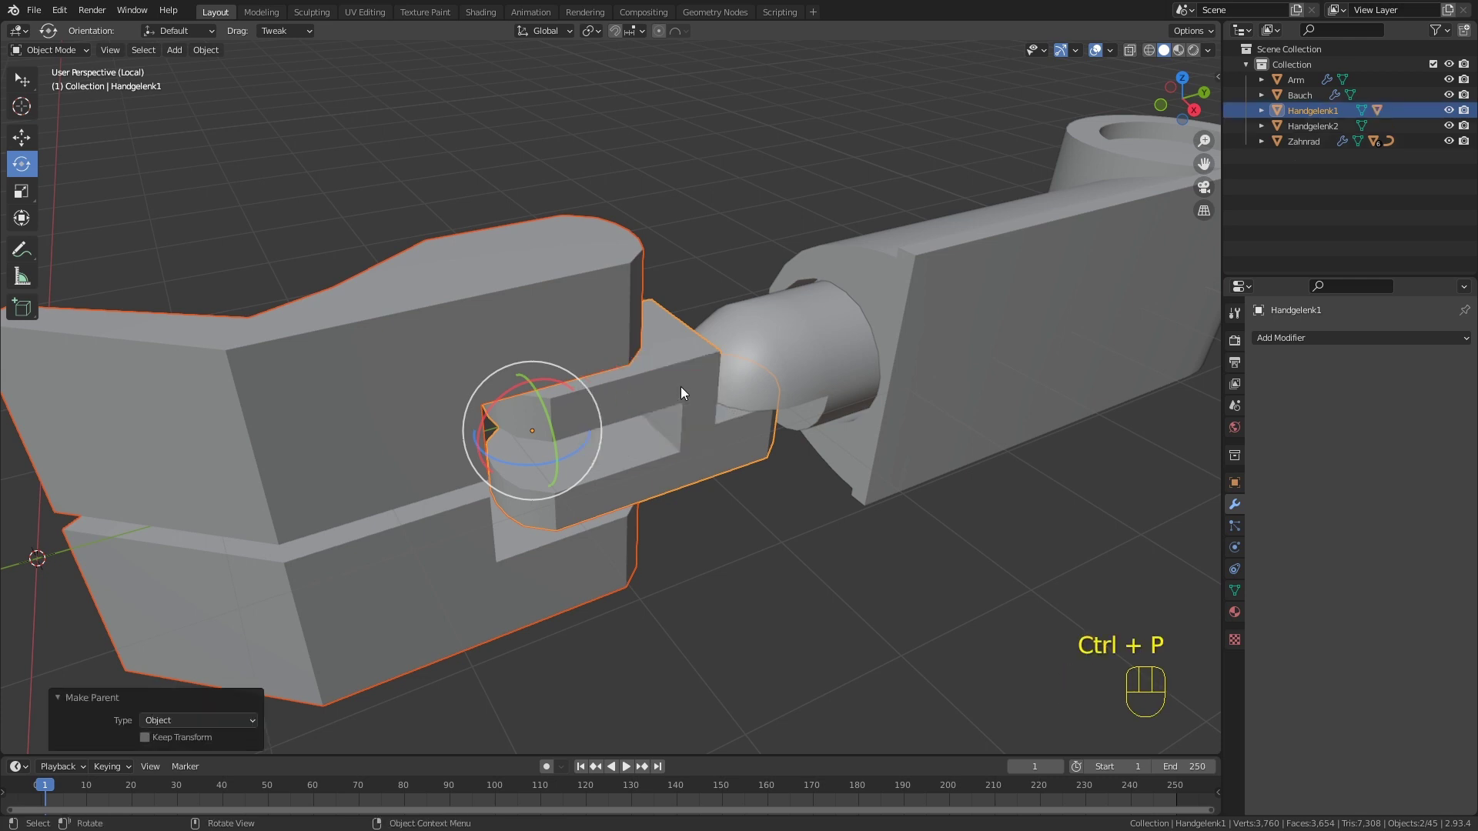
drag(706, 375, 669, 380)
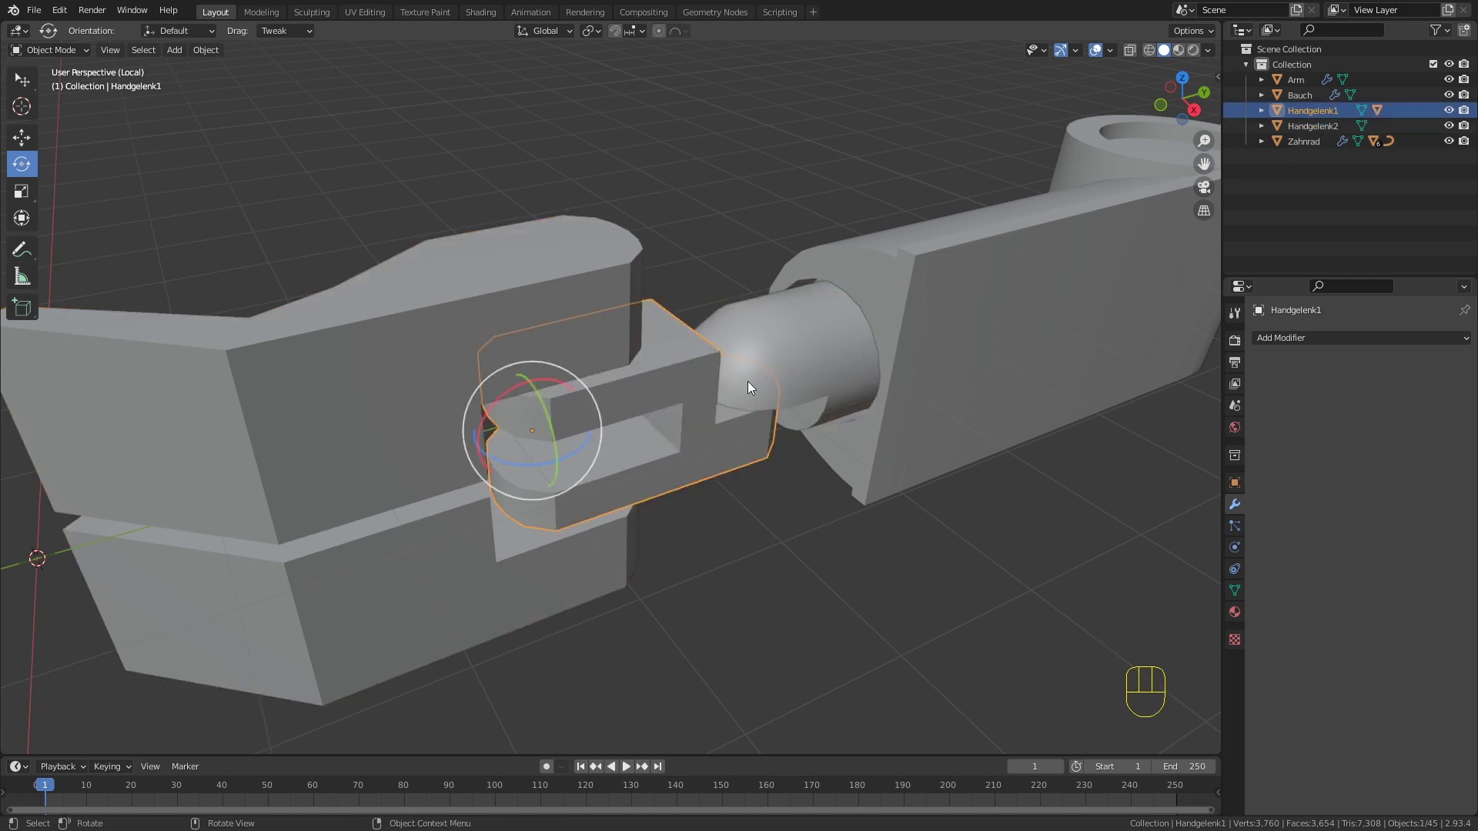
click(806, 353)
key(ctrl+p)
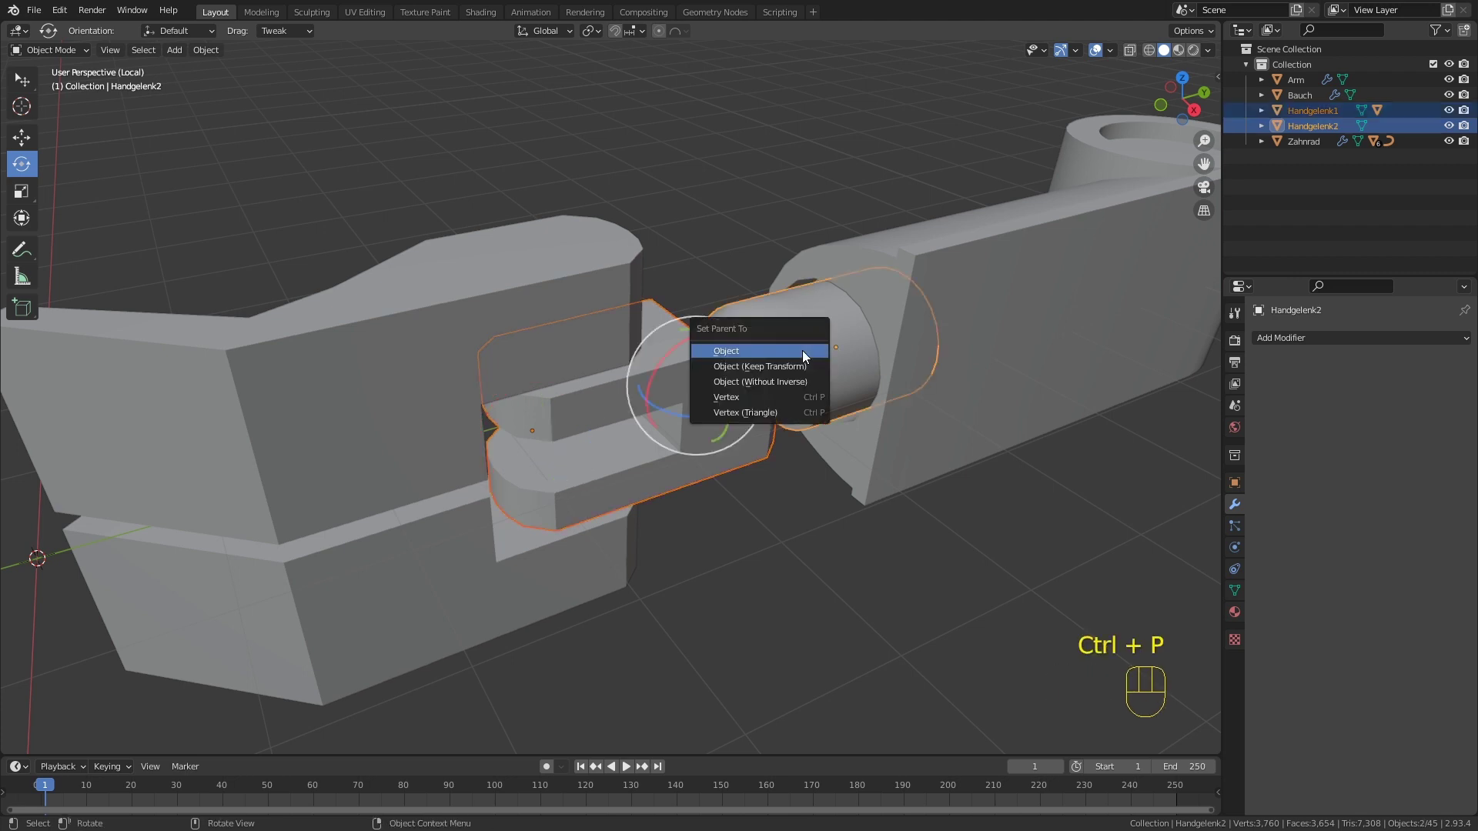
click(770, 356)
click(966, 293)
key(ctrl+p)
drag(954, 350, 891, 321)
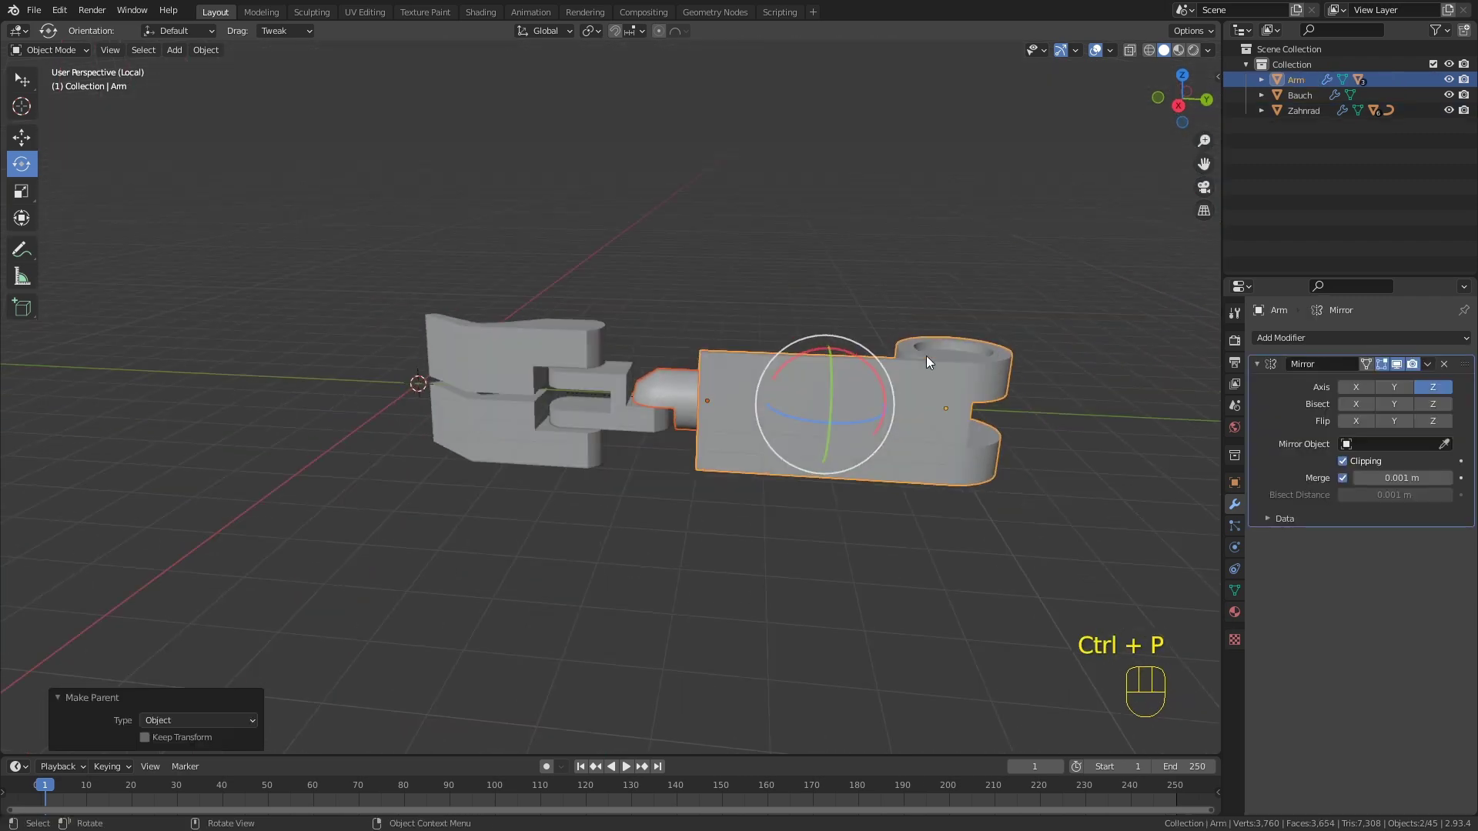
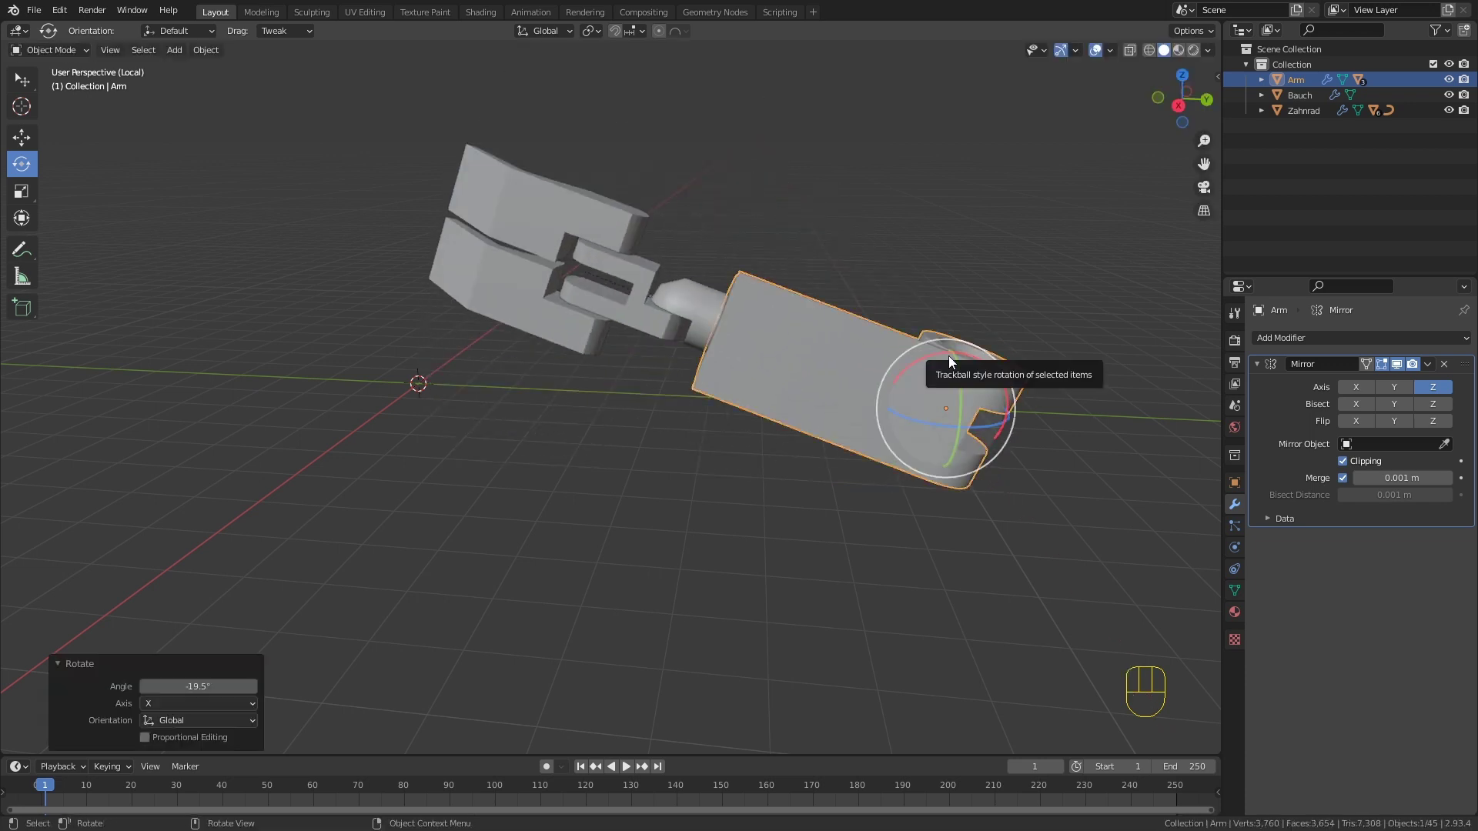
Step: Test the parenting by rotating the hand and joints, then undo all the test rotations
key(ctrl+z)
click(676, 387)
drag(729, 403, 777, 393)
drag(742, 382, 727, 364)
click(522, 358)
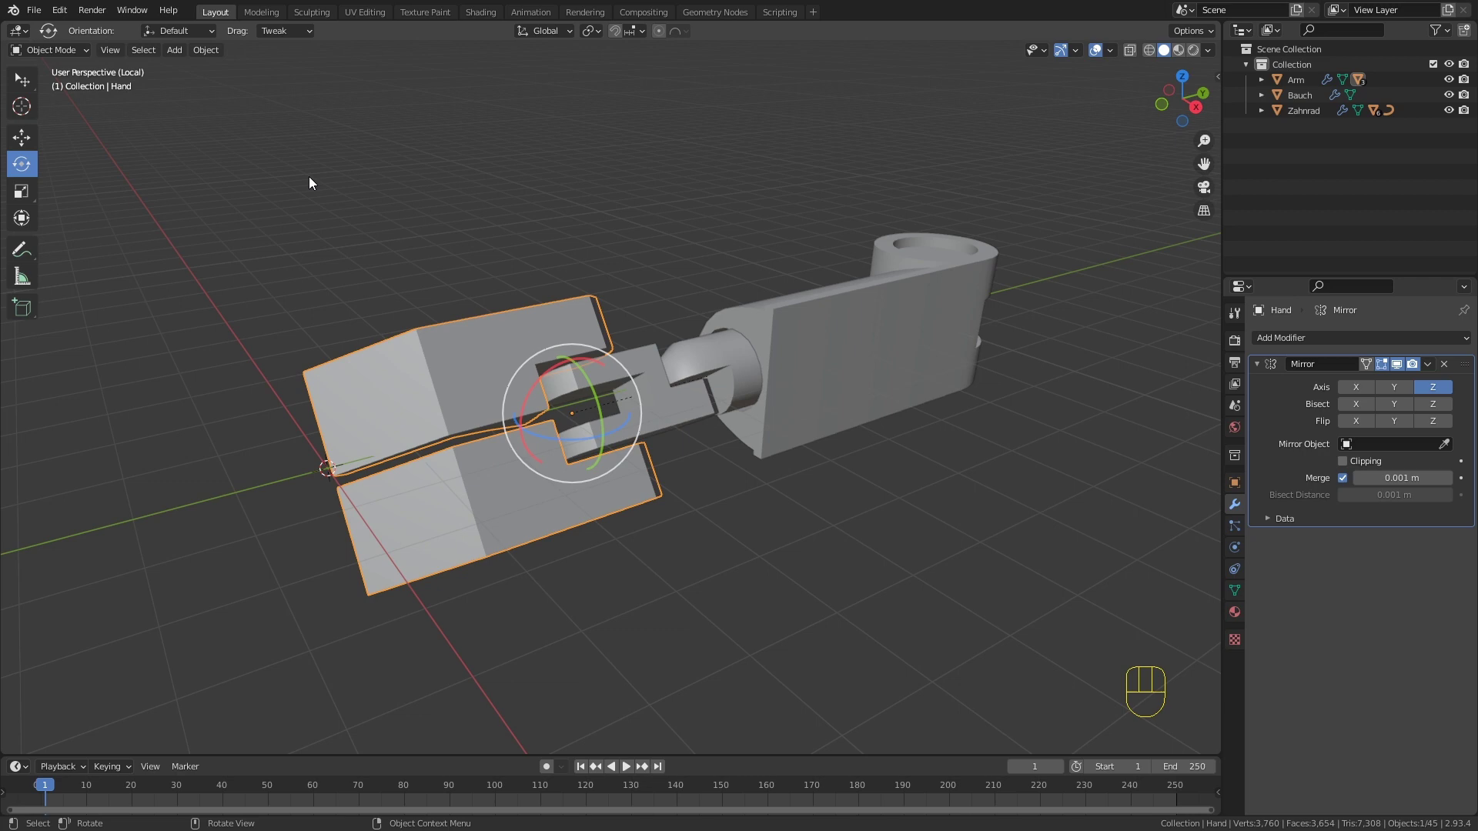
drag(194, 41, 174, 104)
middle_click(626, 314)
drag(570, 357, 543, 359)
drag(721, 335, 716, 406)
key(ctrl+z)
key(ctrl+z)
key(ctrl+z)
key(ctrl+z)
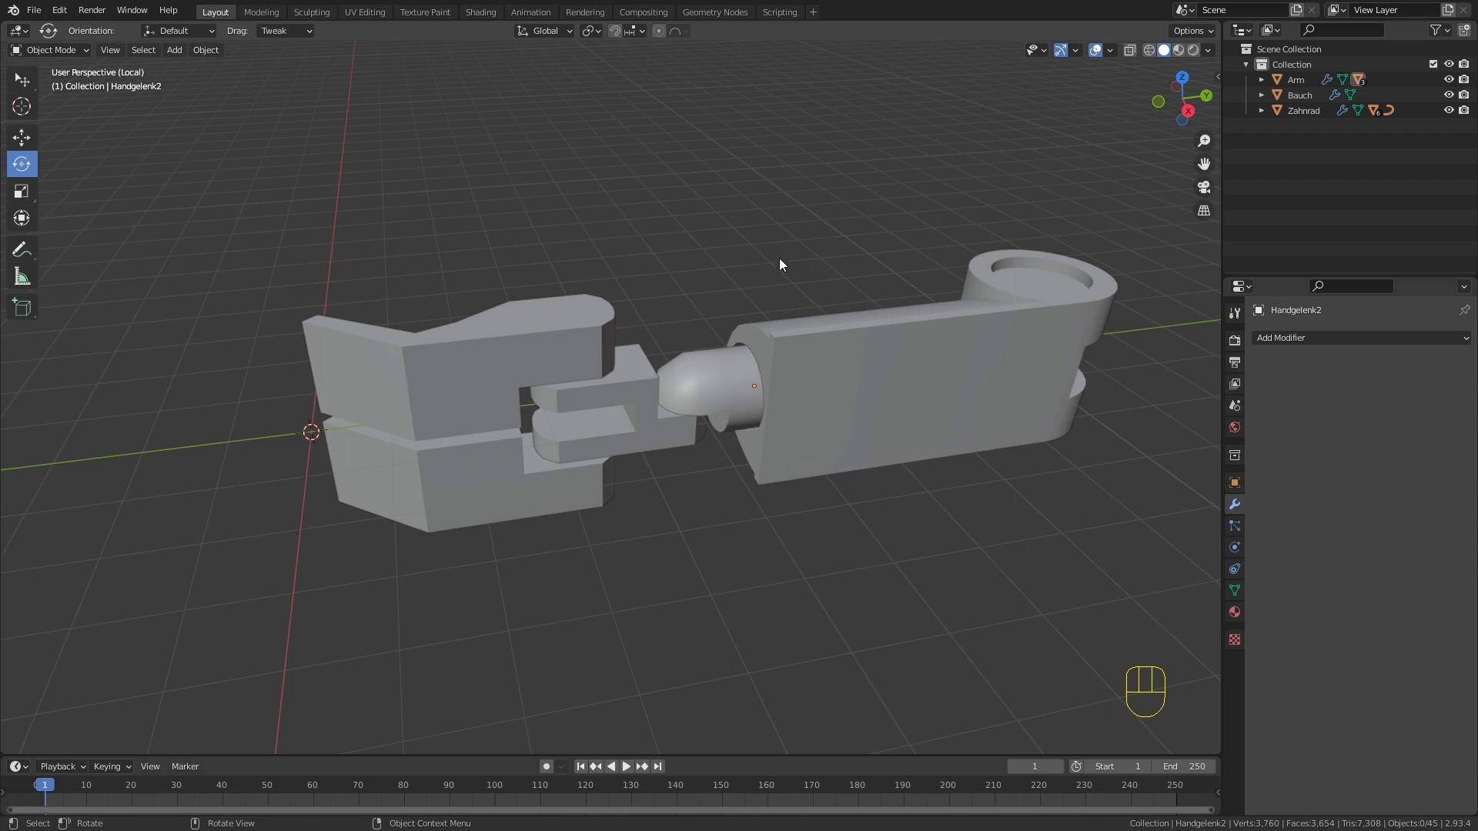
Step: Move the Arm beside the robot's body from top and front views, sliding it against the side
click(820, 338)
key(KP_Divide)
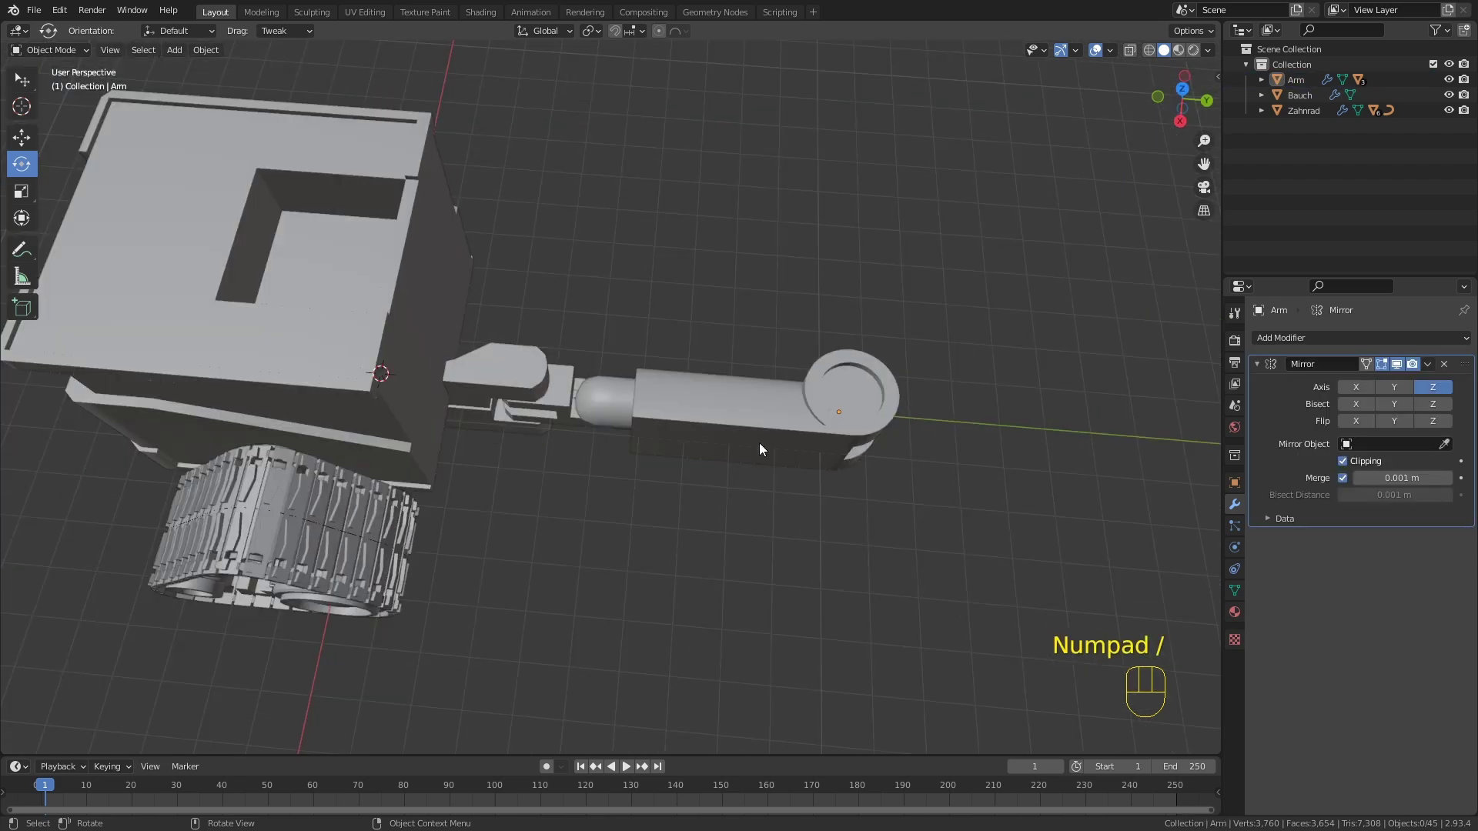
click(769, 417)
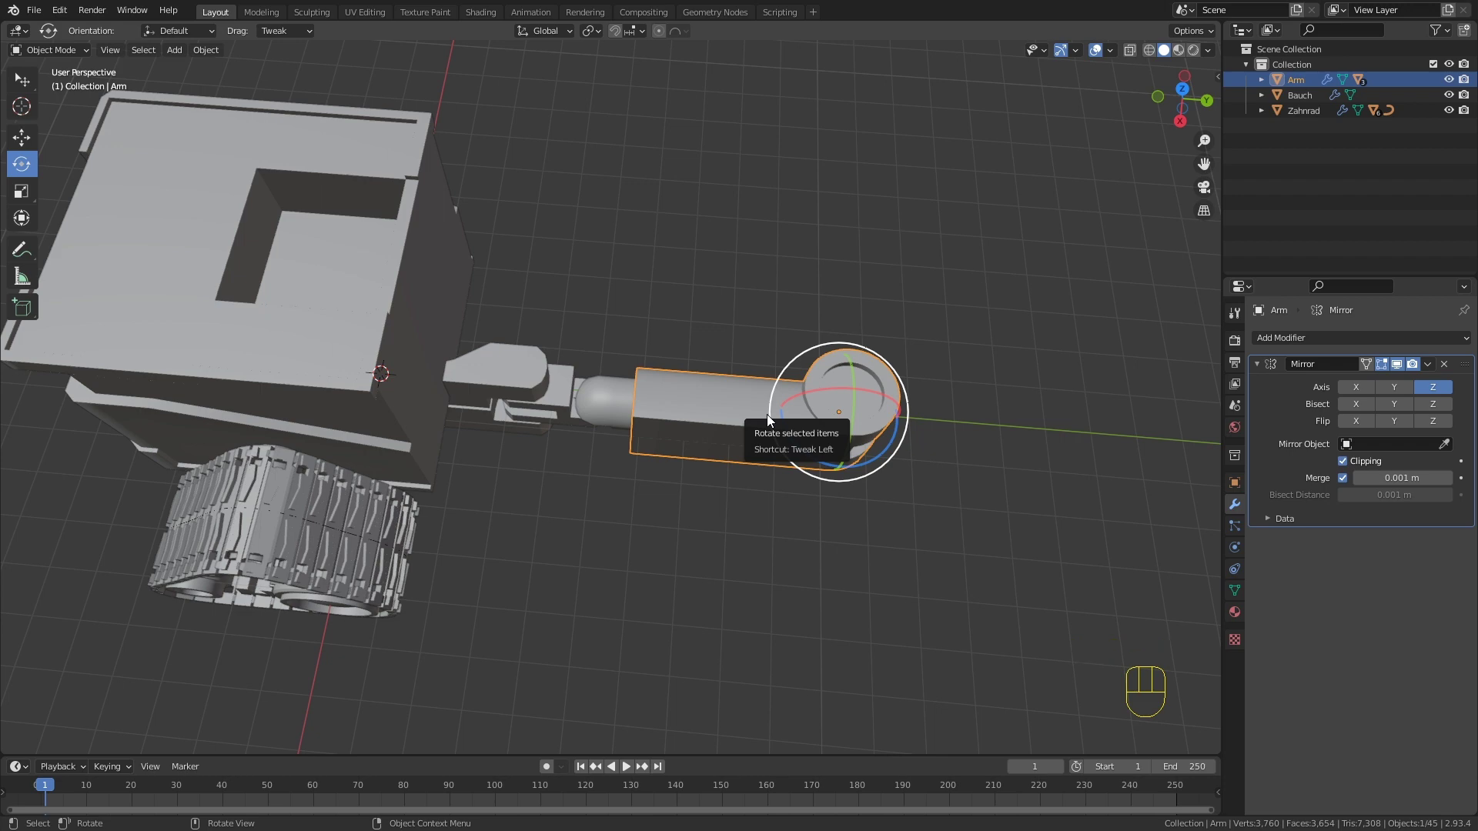
key(KP_7)
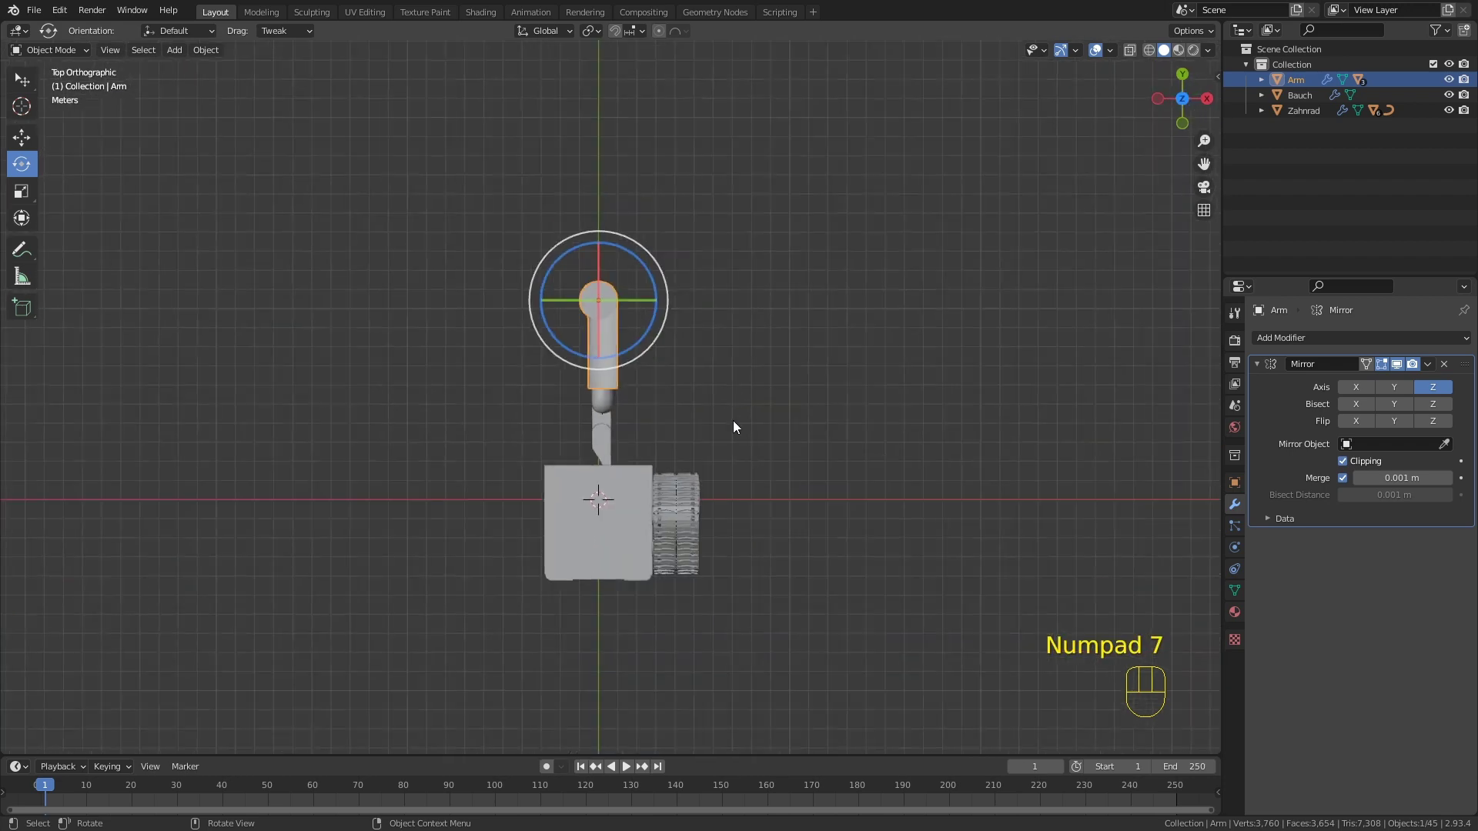
drag(646, 484, 596, 425)
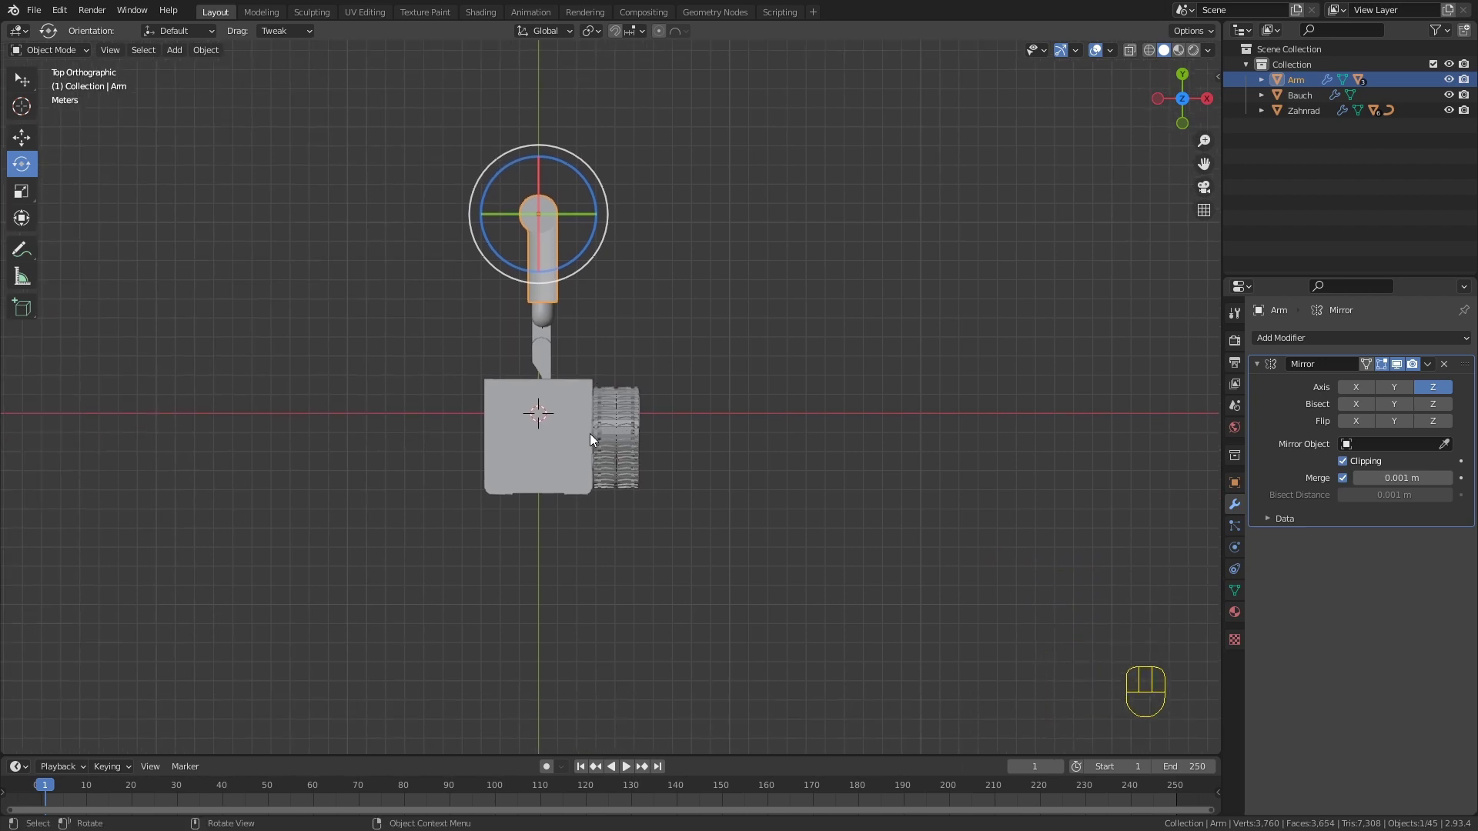
key(g)
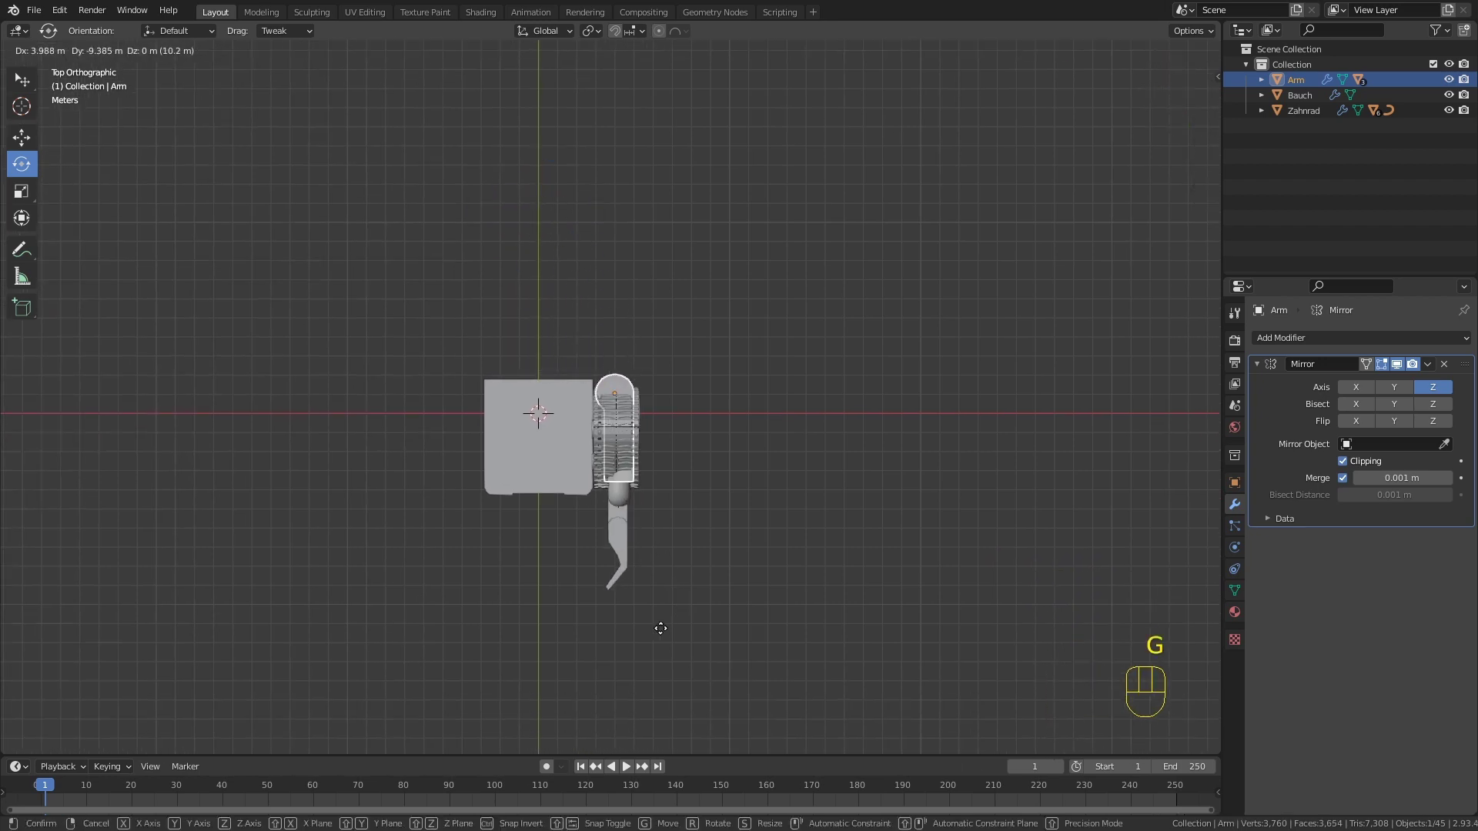
drag(661, 632, 675, 639)
drag(675, 639, 656, 504)
key(KP_1)
key(g)
drag(621, 518, 696, 463)
drag(768, 367, 684, 397)
drag(688, 427, 667, 465)
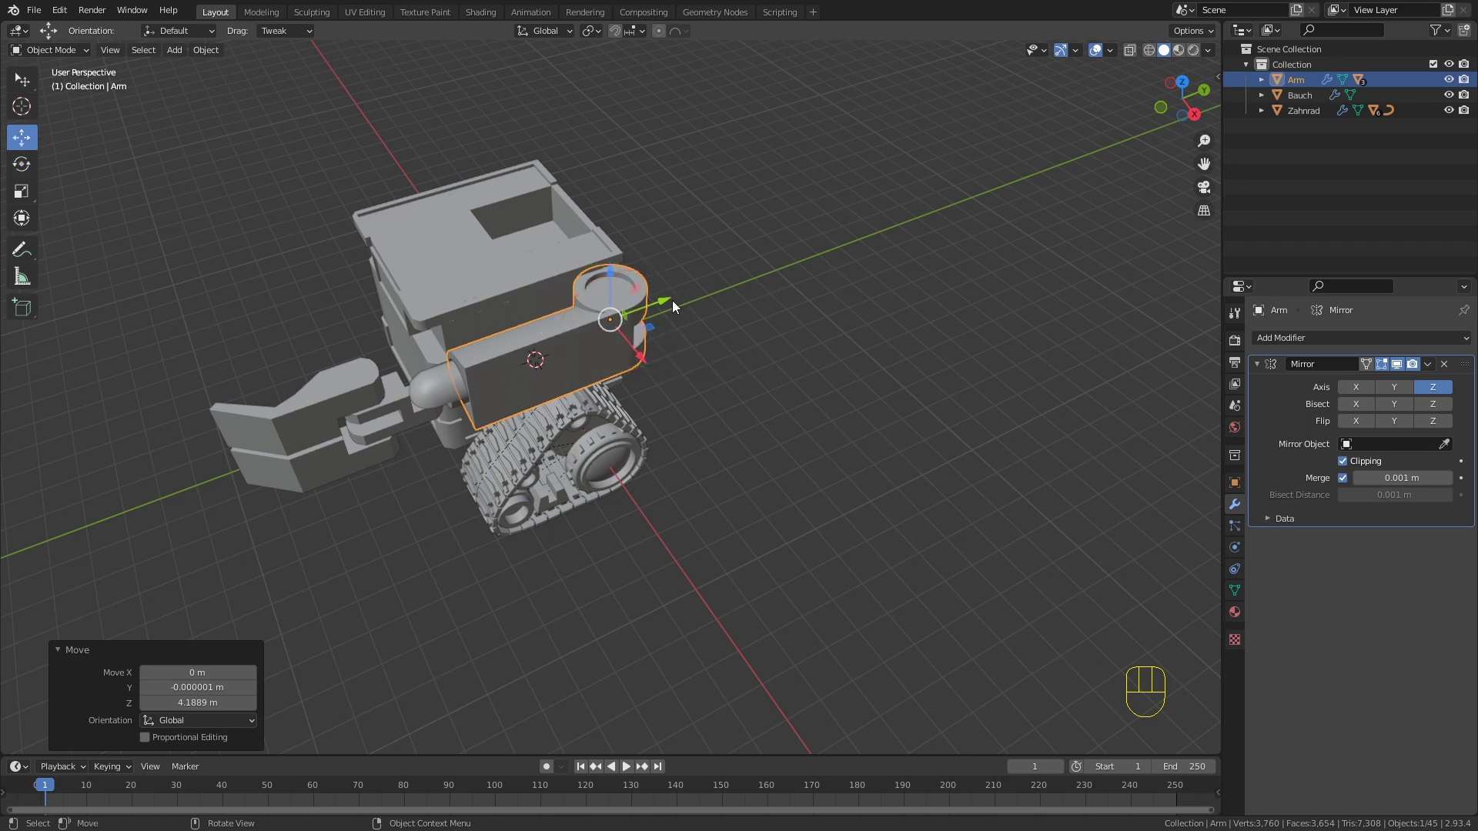
drag(576, 356, 558, 316)
click(552, 331)
middle_click(654, 317)
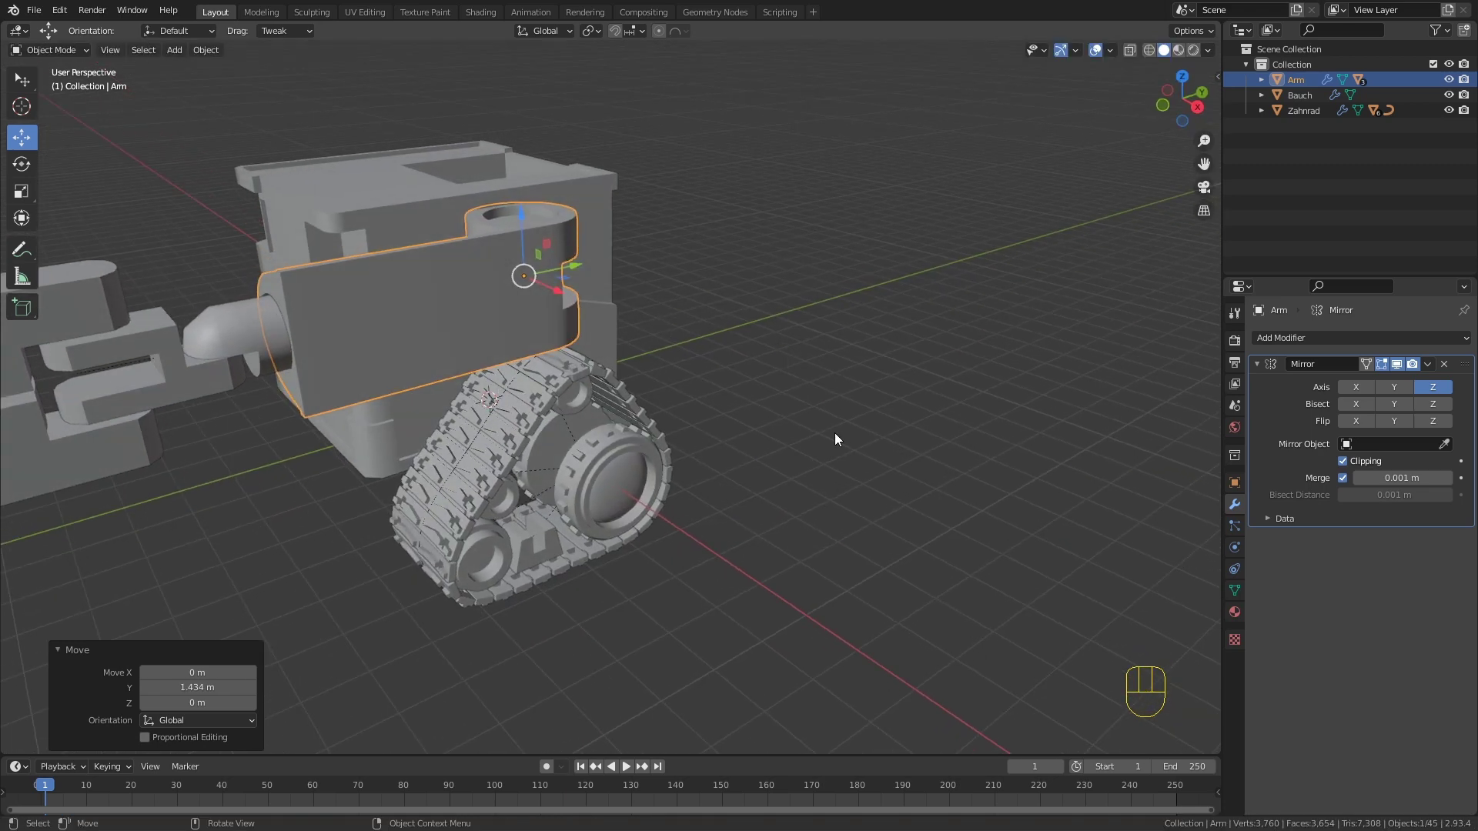
Step: Scale the arm down and nudge it along its length above the Zahnrad track
key(s)
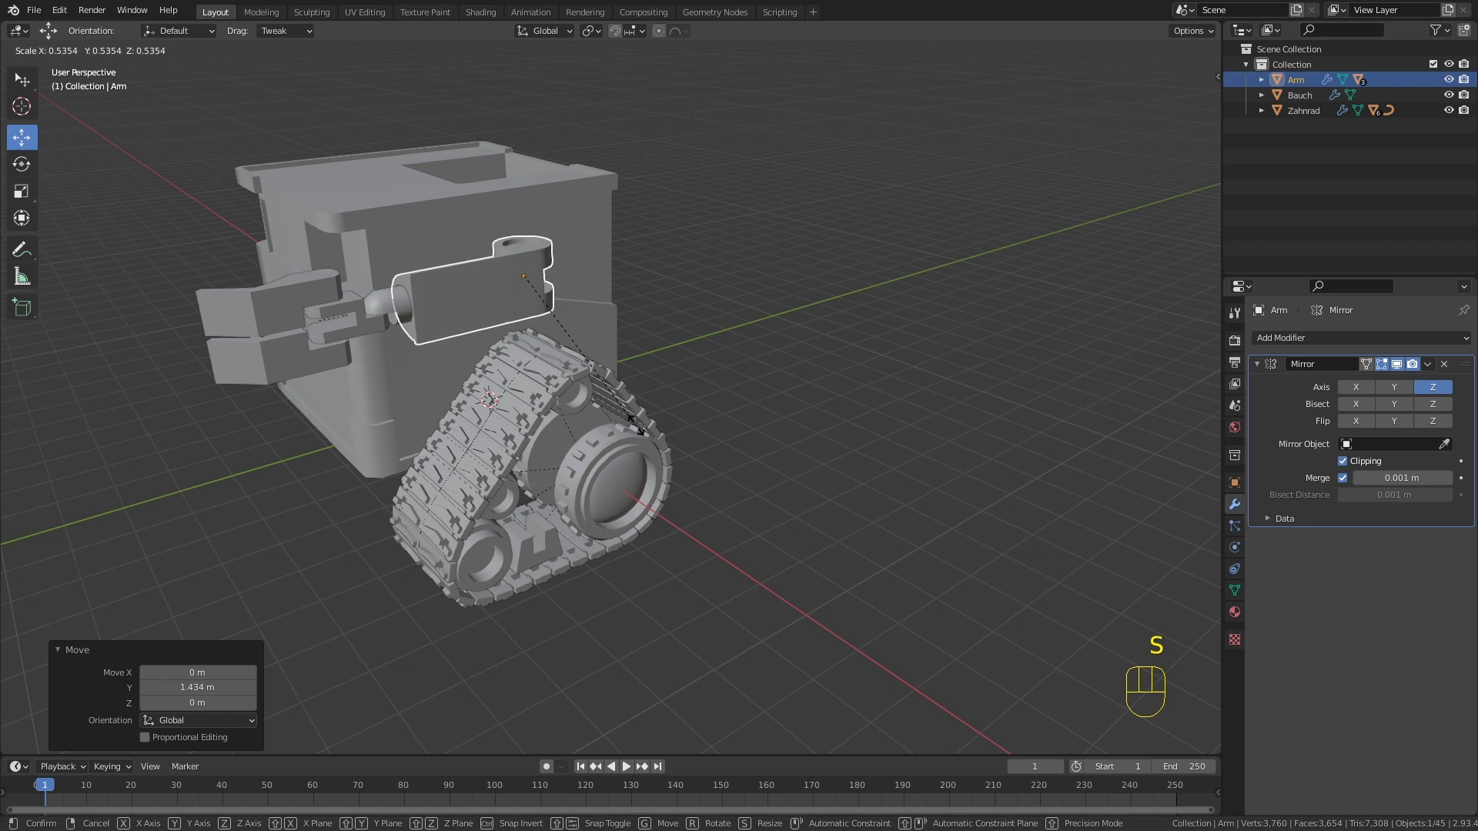
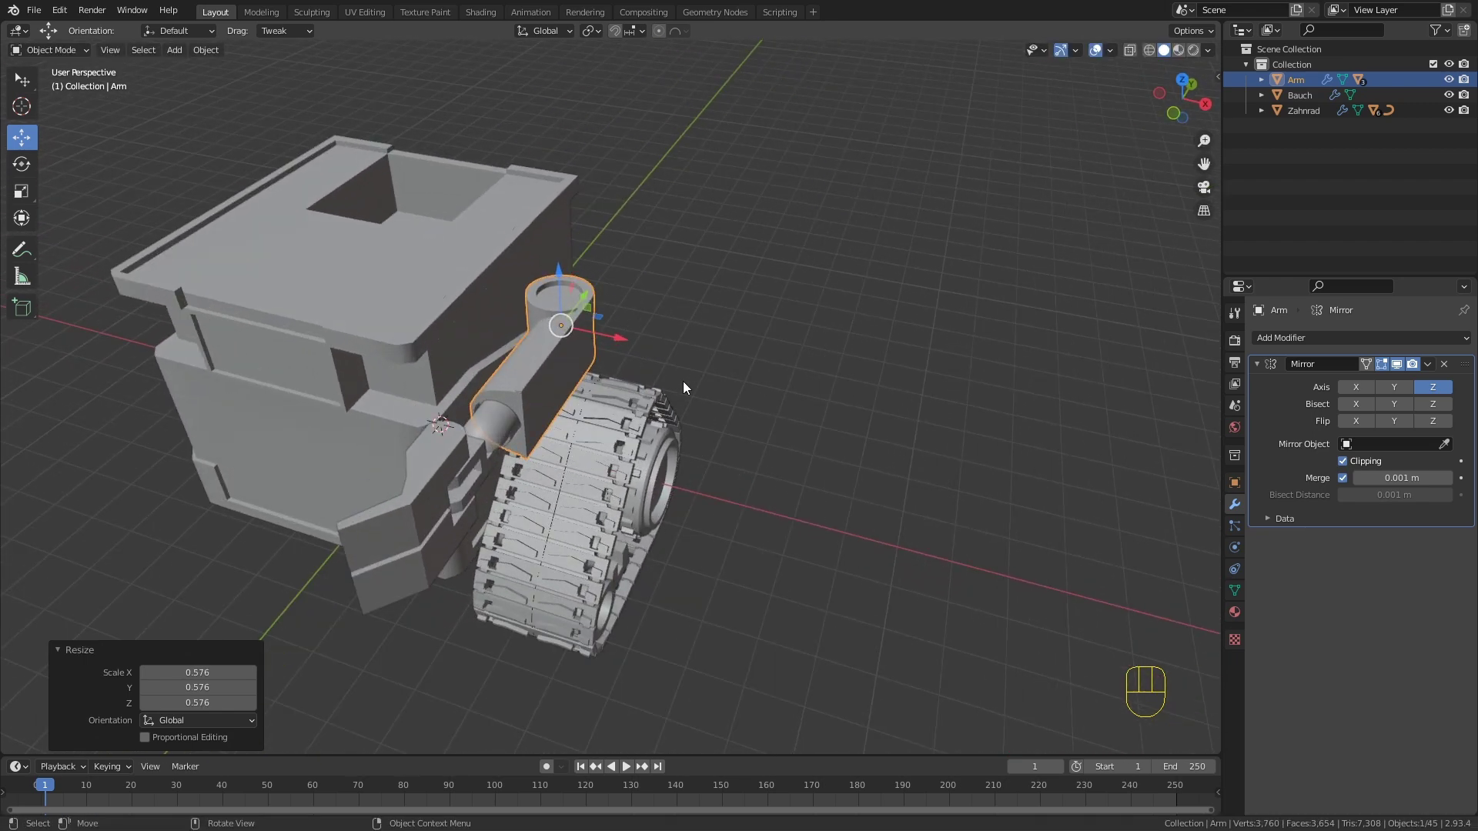
drag(605, 334, 574, 252)
key(s)
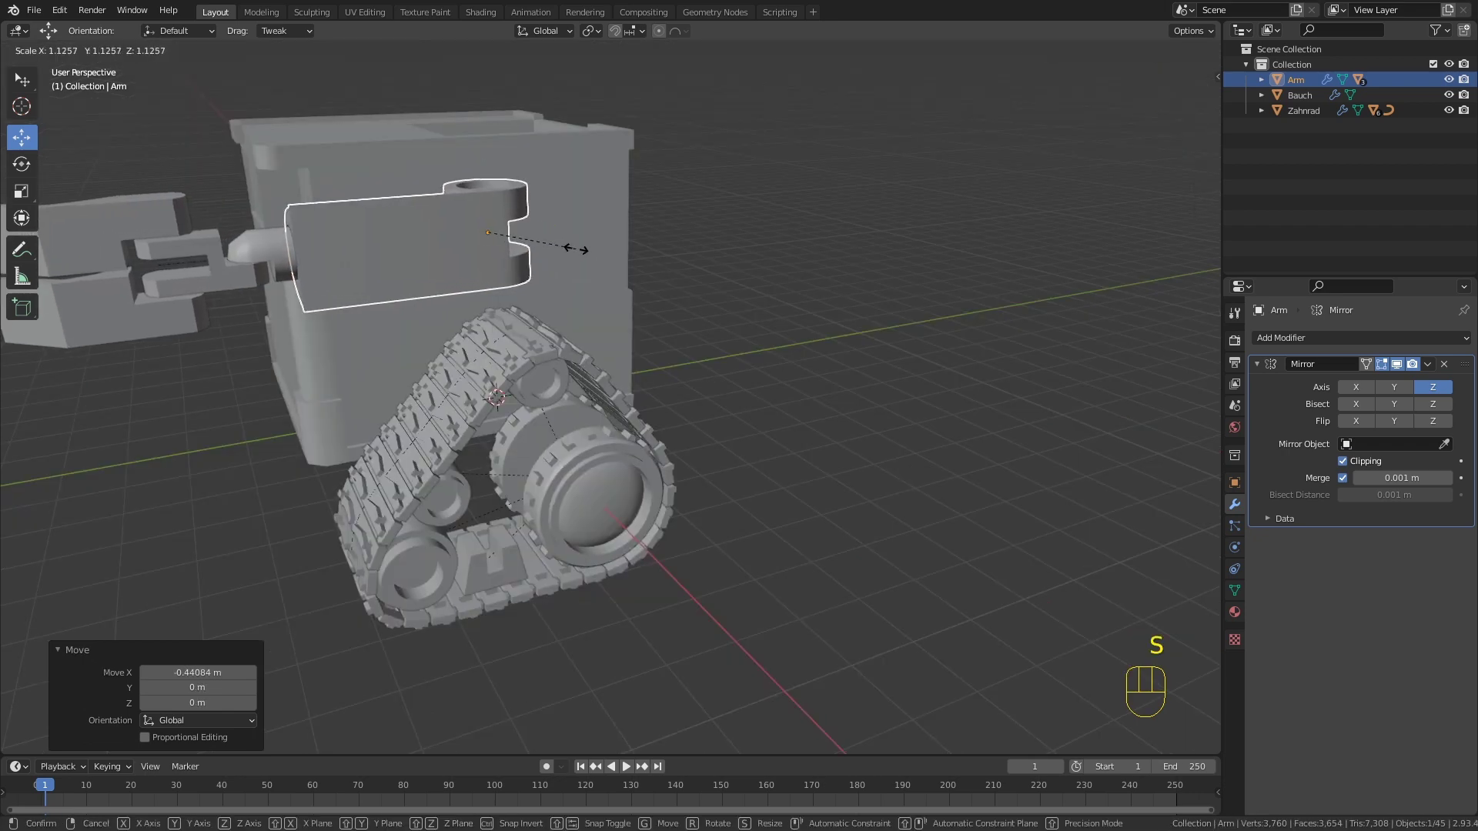
click(576, 259)
drag(603, 298, 796, 270)
drag(875, 325, 817, 330)
middle_click(795, 338)
drag(570, 370, 547, 368)
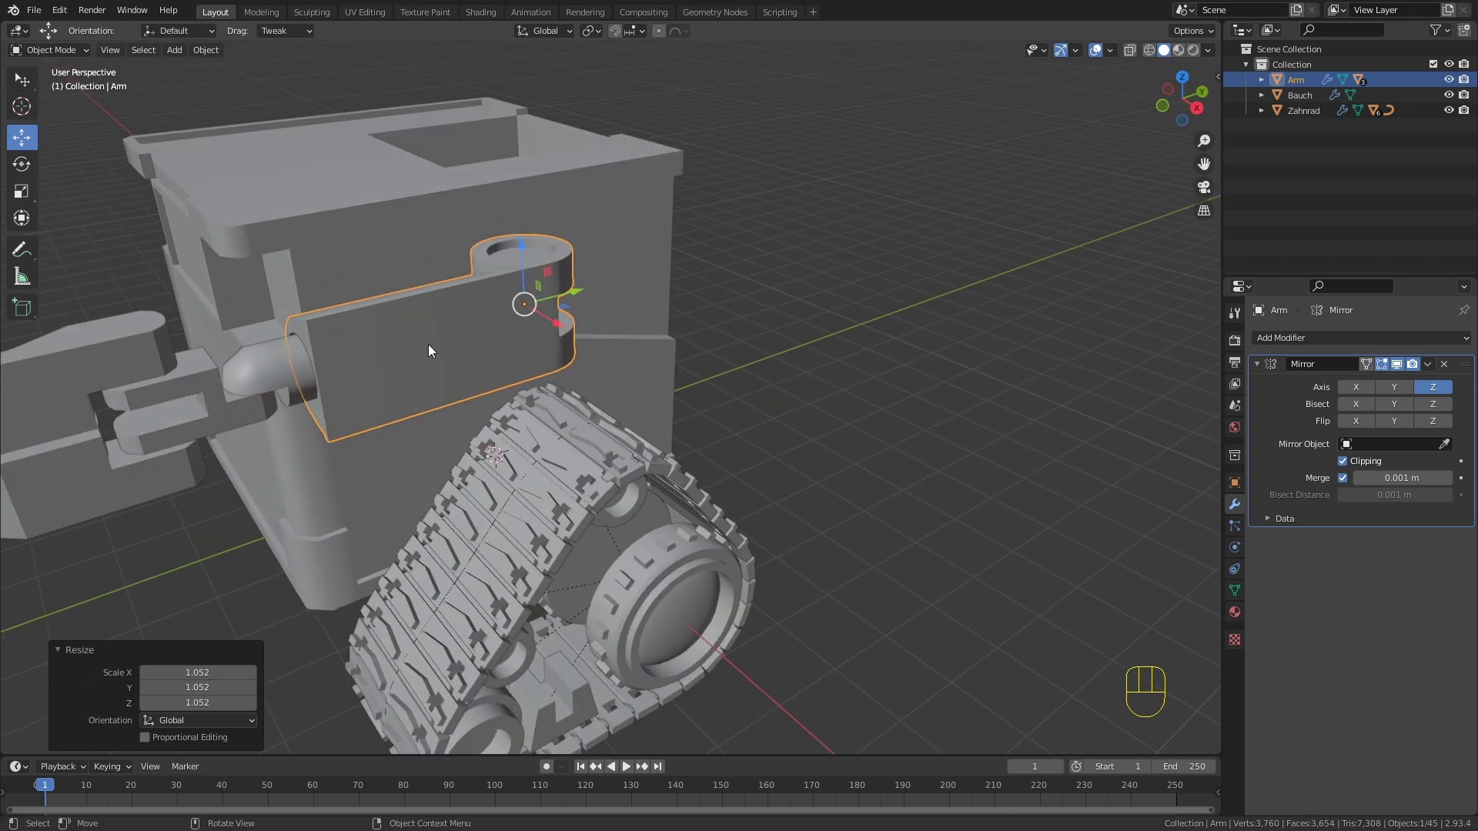
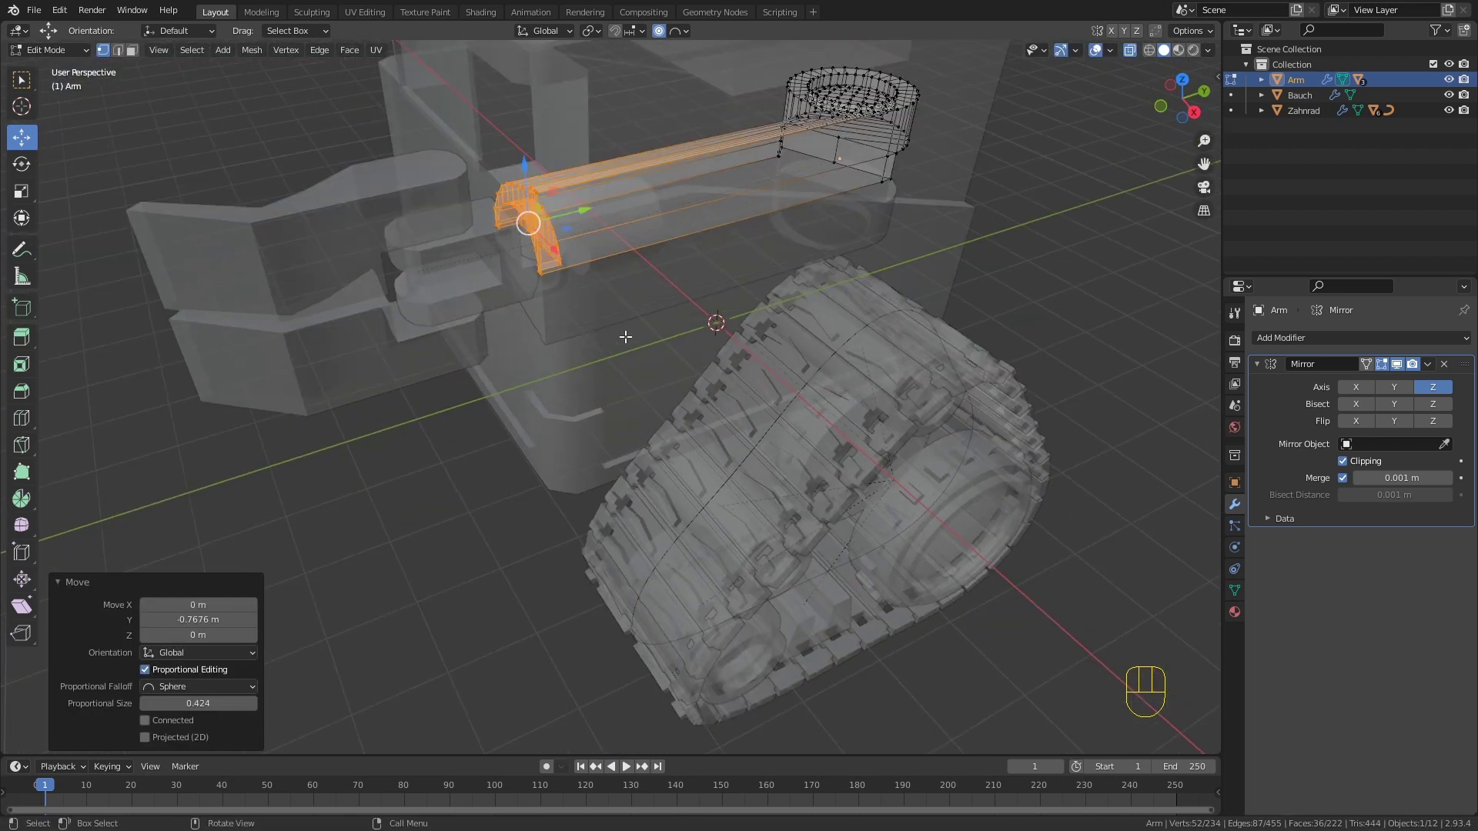
Step: Return to Object Mode and pull the Hand about 0.65 m outward from the wrist, checking the assembly from around
key(Tab)
click(1137, 59)
click(531, 250)
click(500, 246)
click(412, 226)
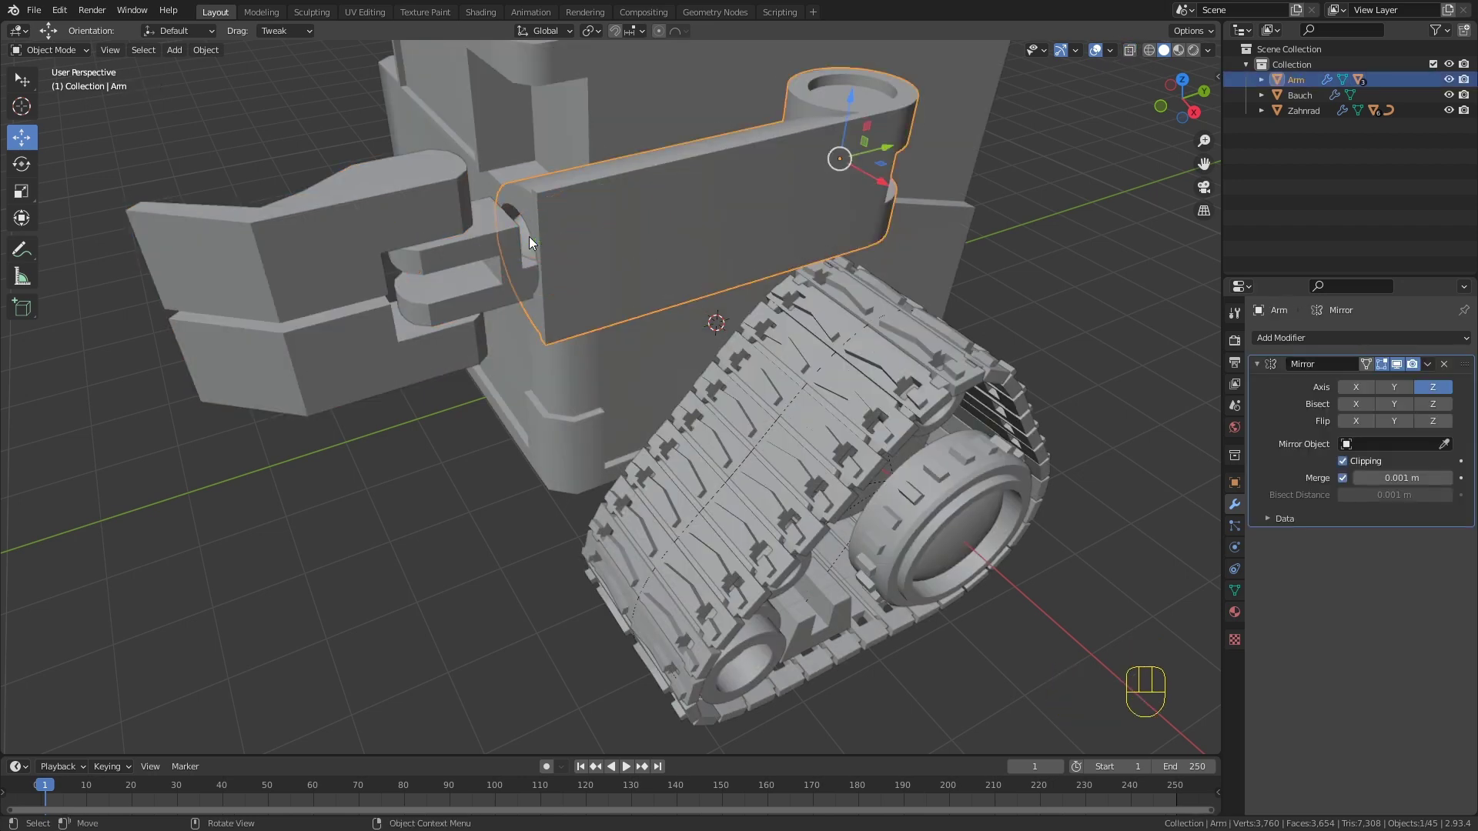
click(531, 240)
click(506, 242)
drag(423, 223, 555, 244)
drag(543, 239, 479, 269)
click(460, 488)
drag(622, 461, 824, 380)
drag(765, 357, 571, 372)
drag(599, 358, 580, 399)
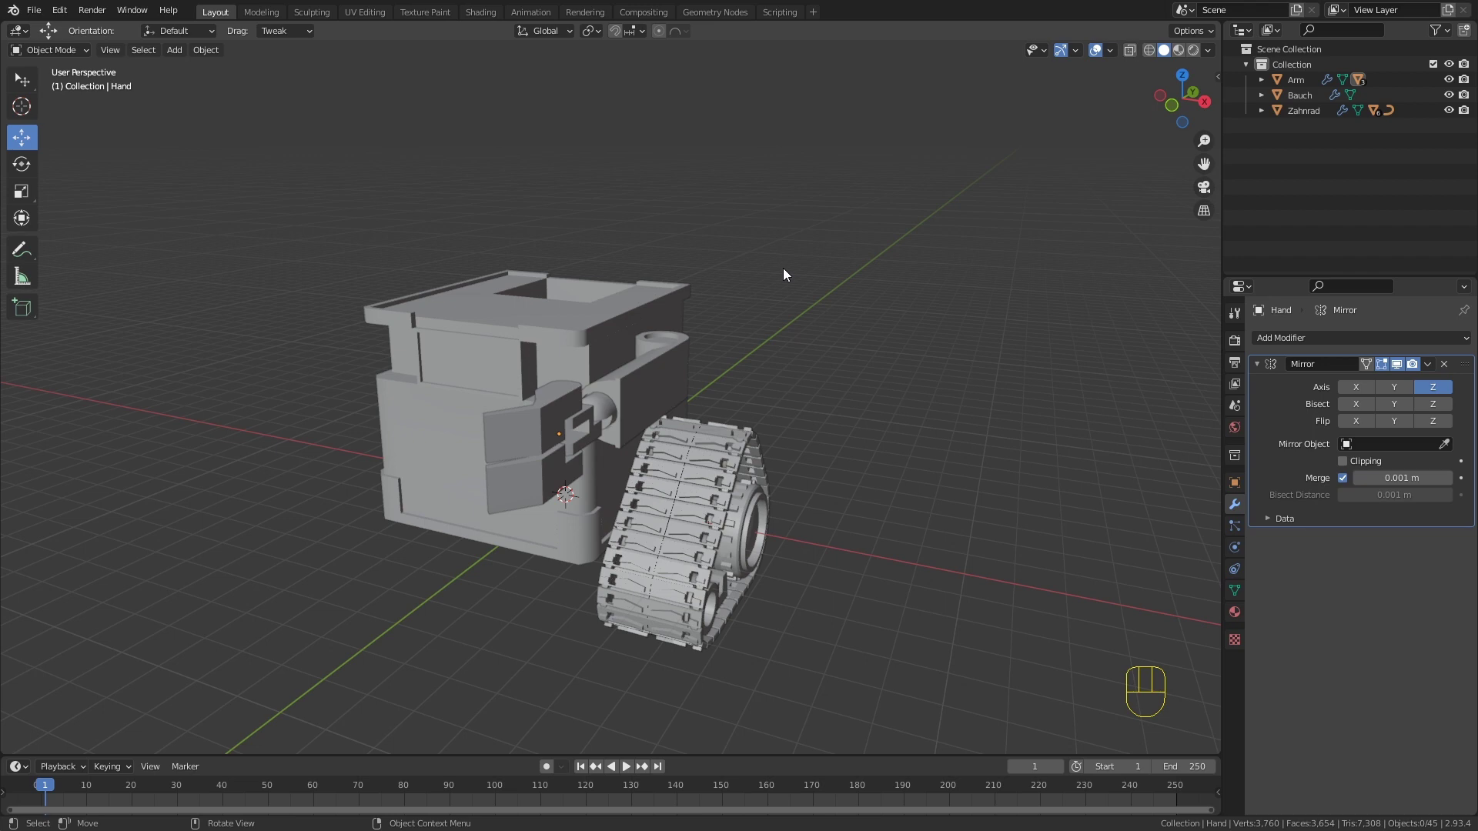
Step: Add the walle augen.png reference in front view, scale it to about 1.1 and make it semi-transparent
key(KP_1)
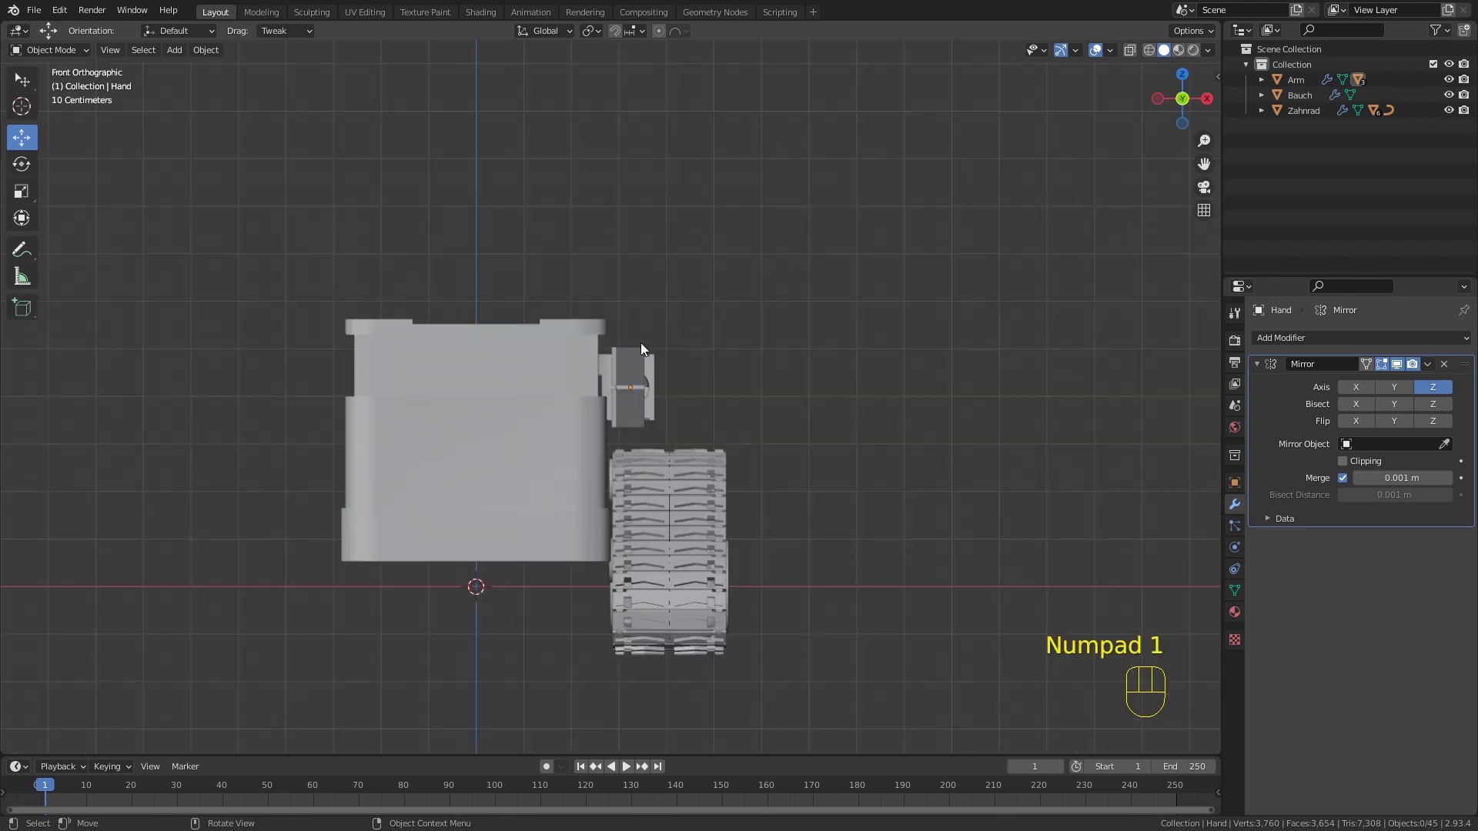
drag(572, 307, 673, 434)
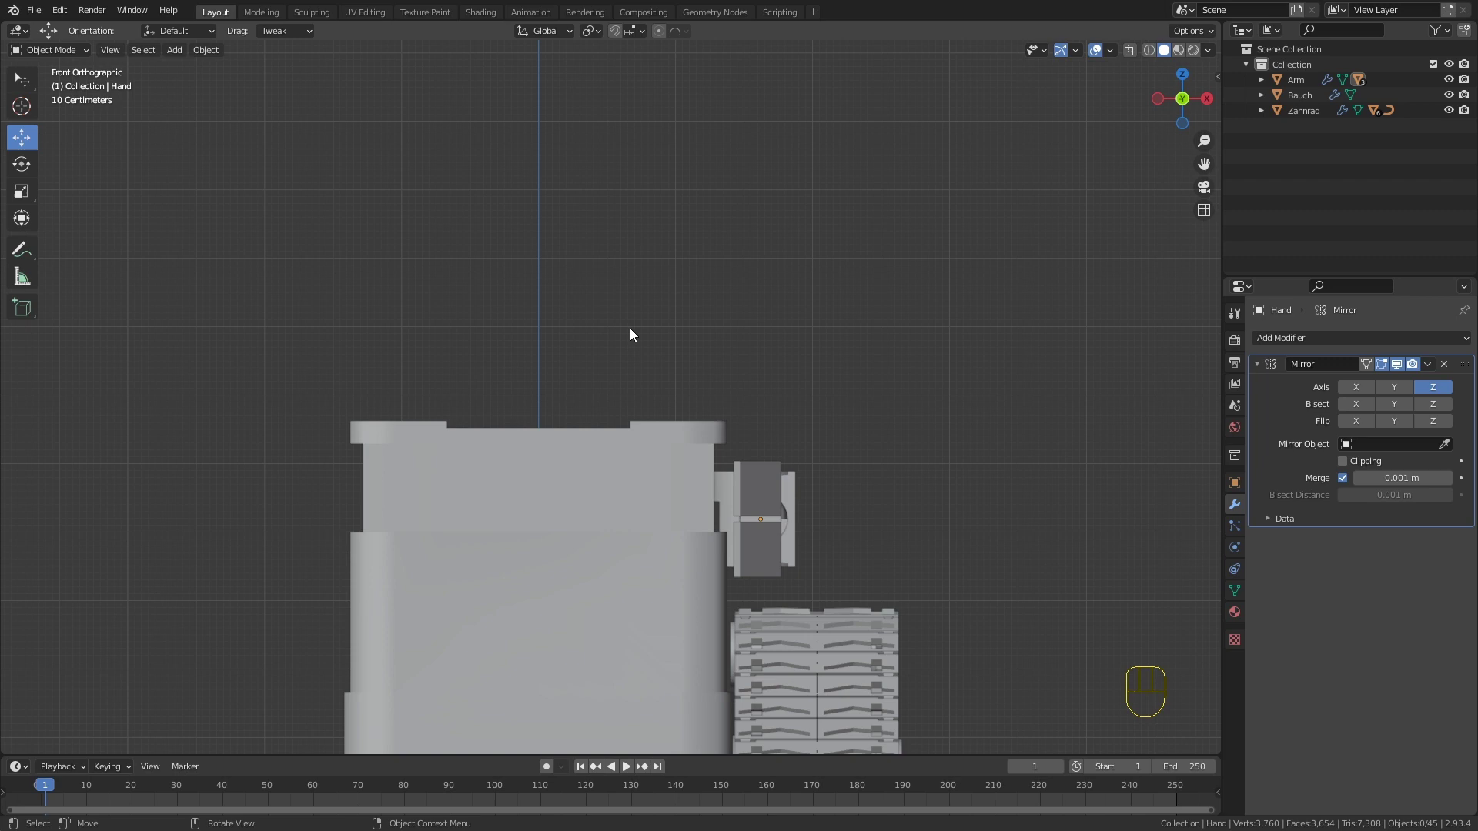
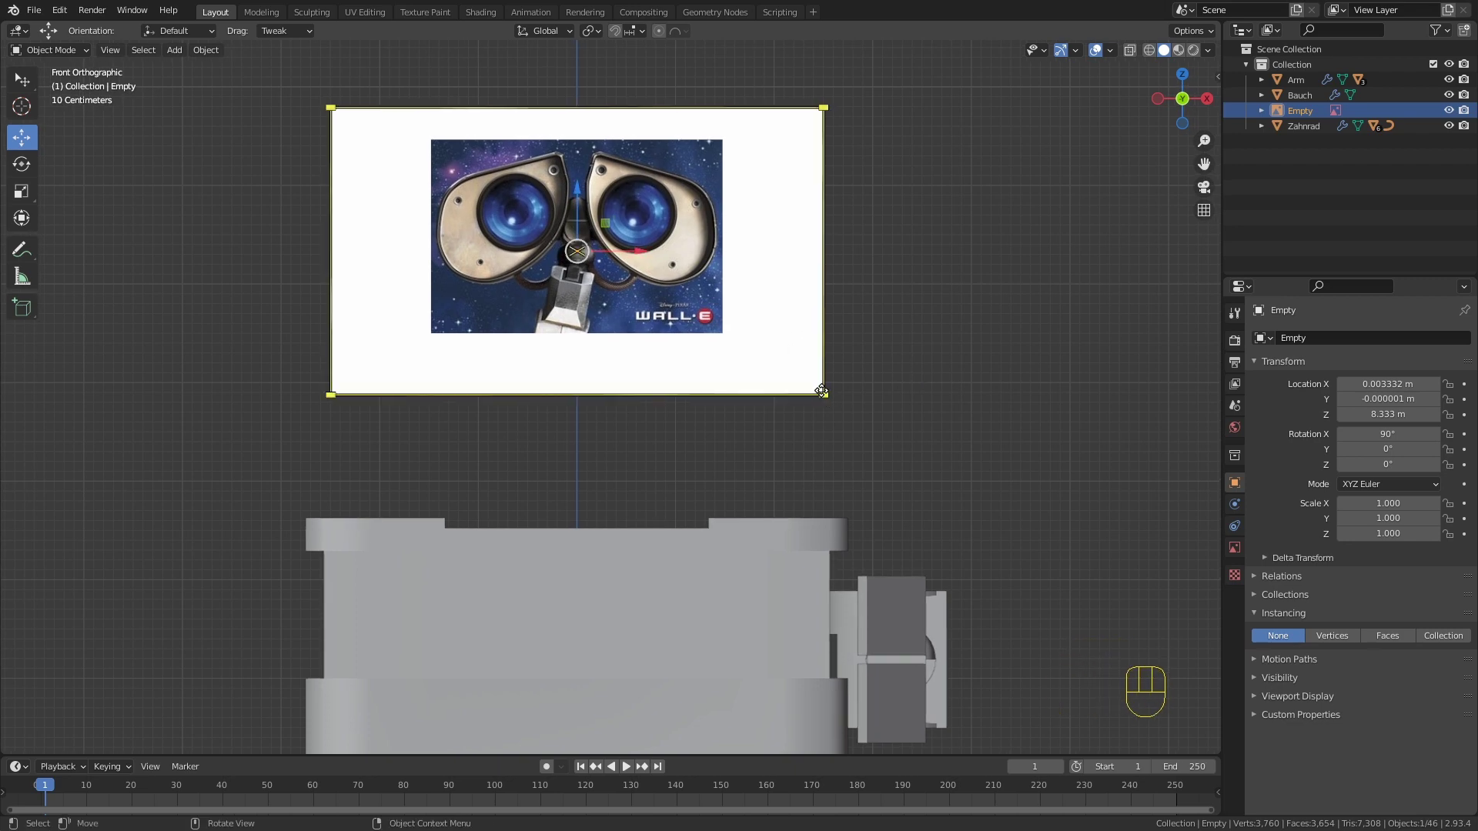
key(s)
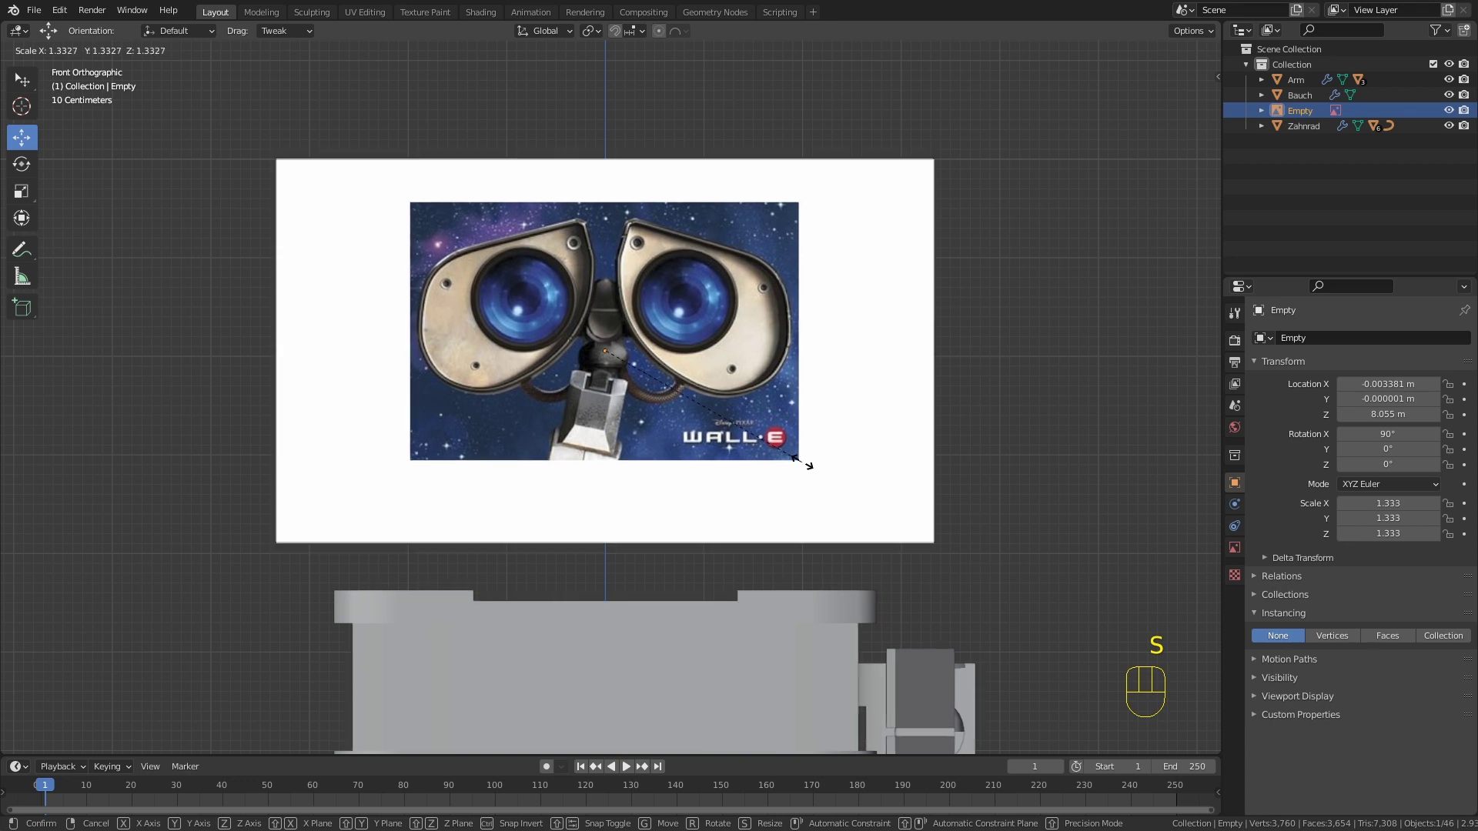
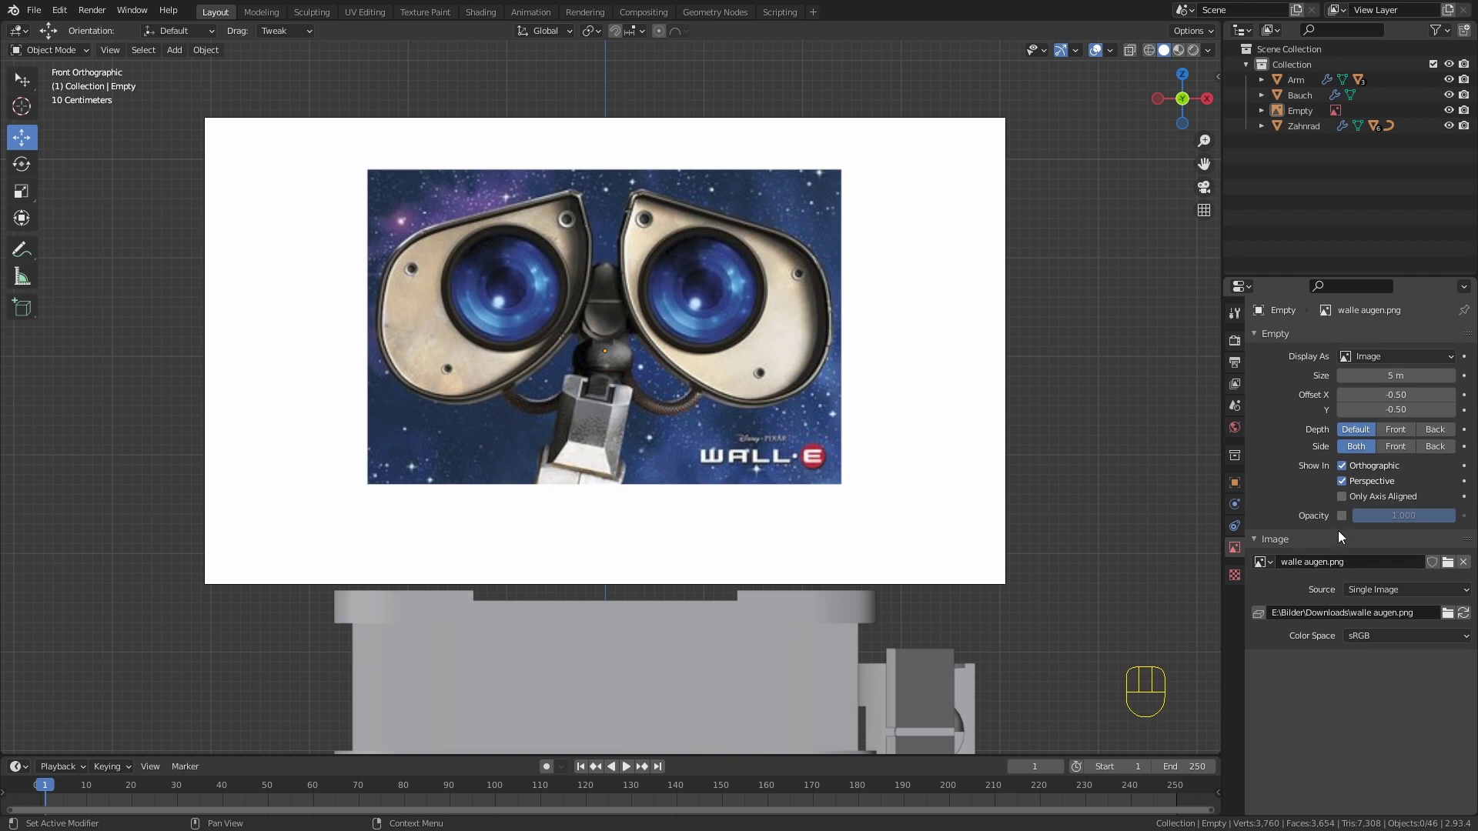
click(1343, 517)
Step: Add a mesh circle and raise it about 8.57 m along Z to eye height
drag(1427, 510, 1400, 430)
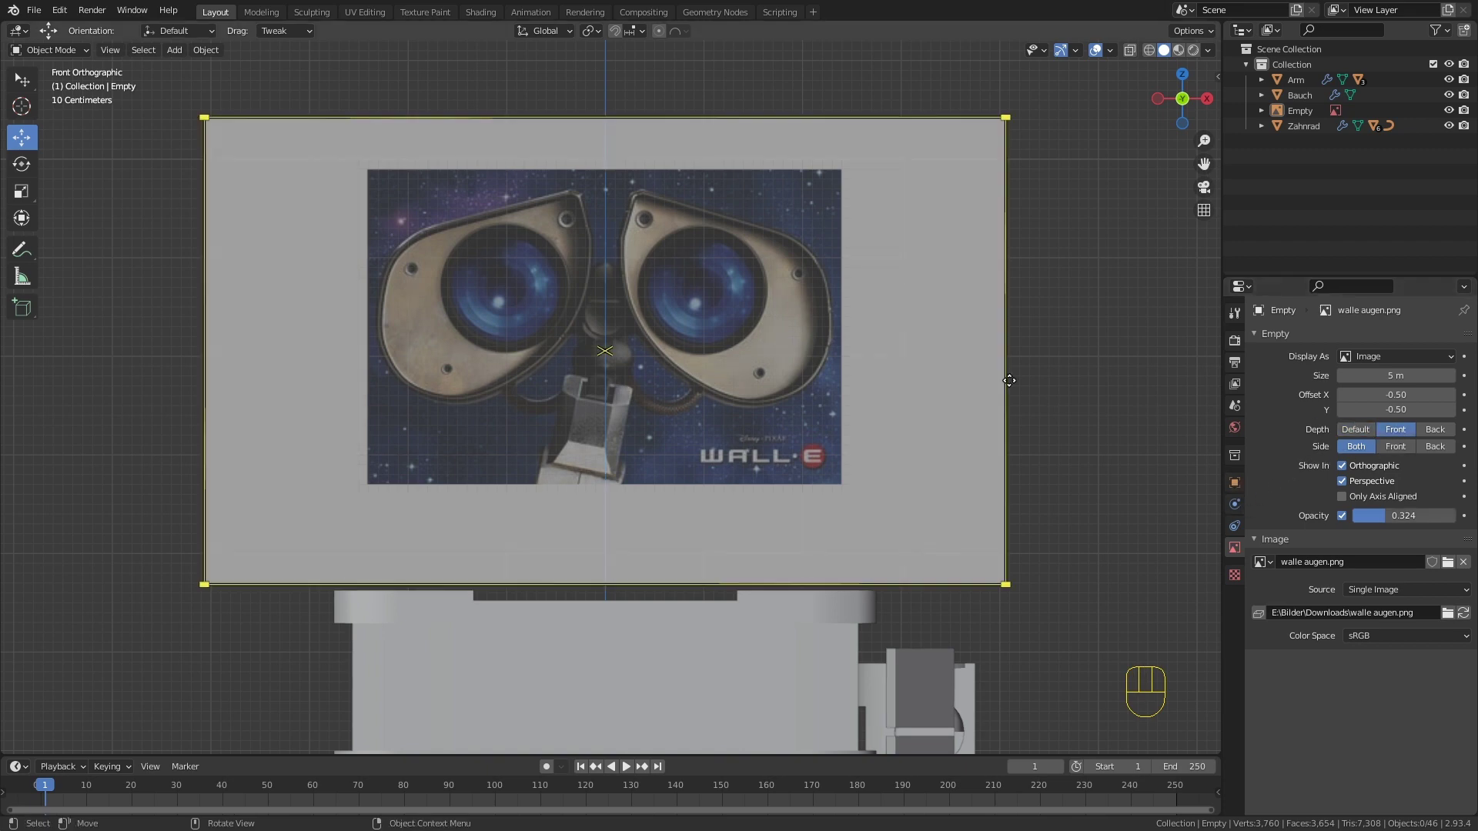
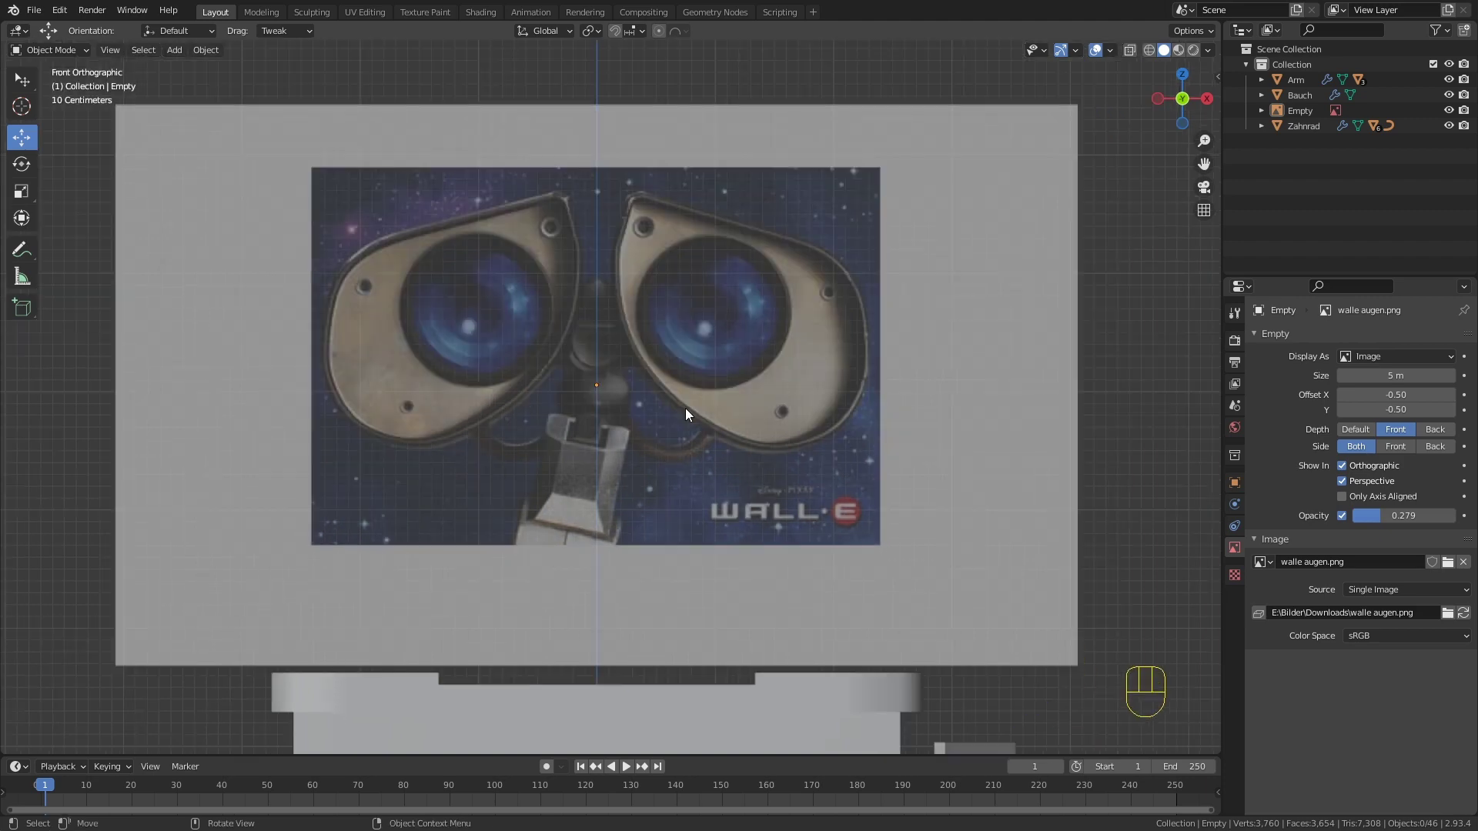
key(shift+a)
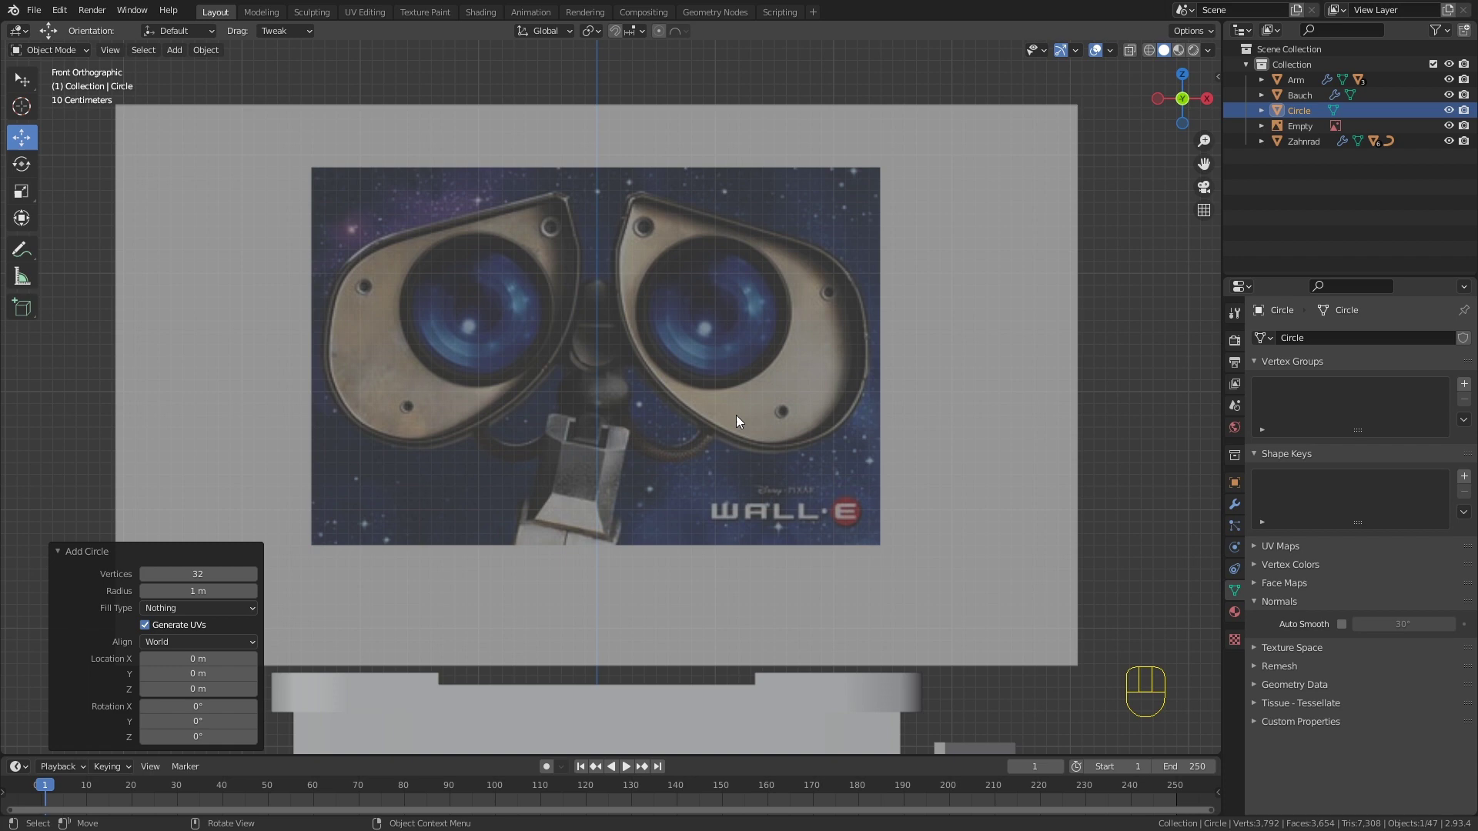
drag(739, 422, 711, 441)
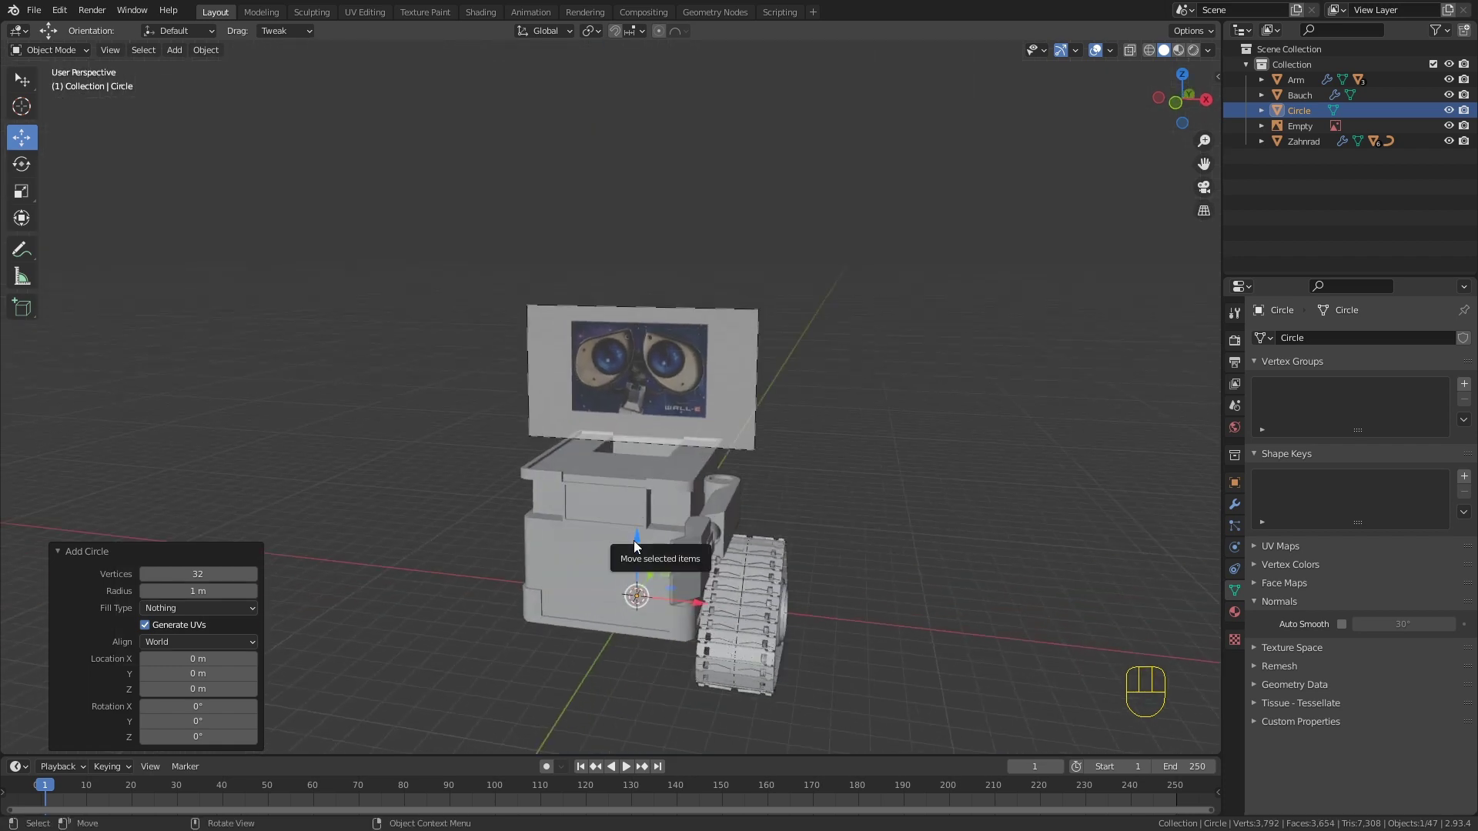
drag(643, 515, 645, 305)
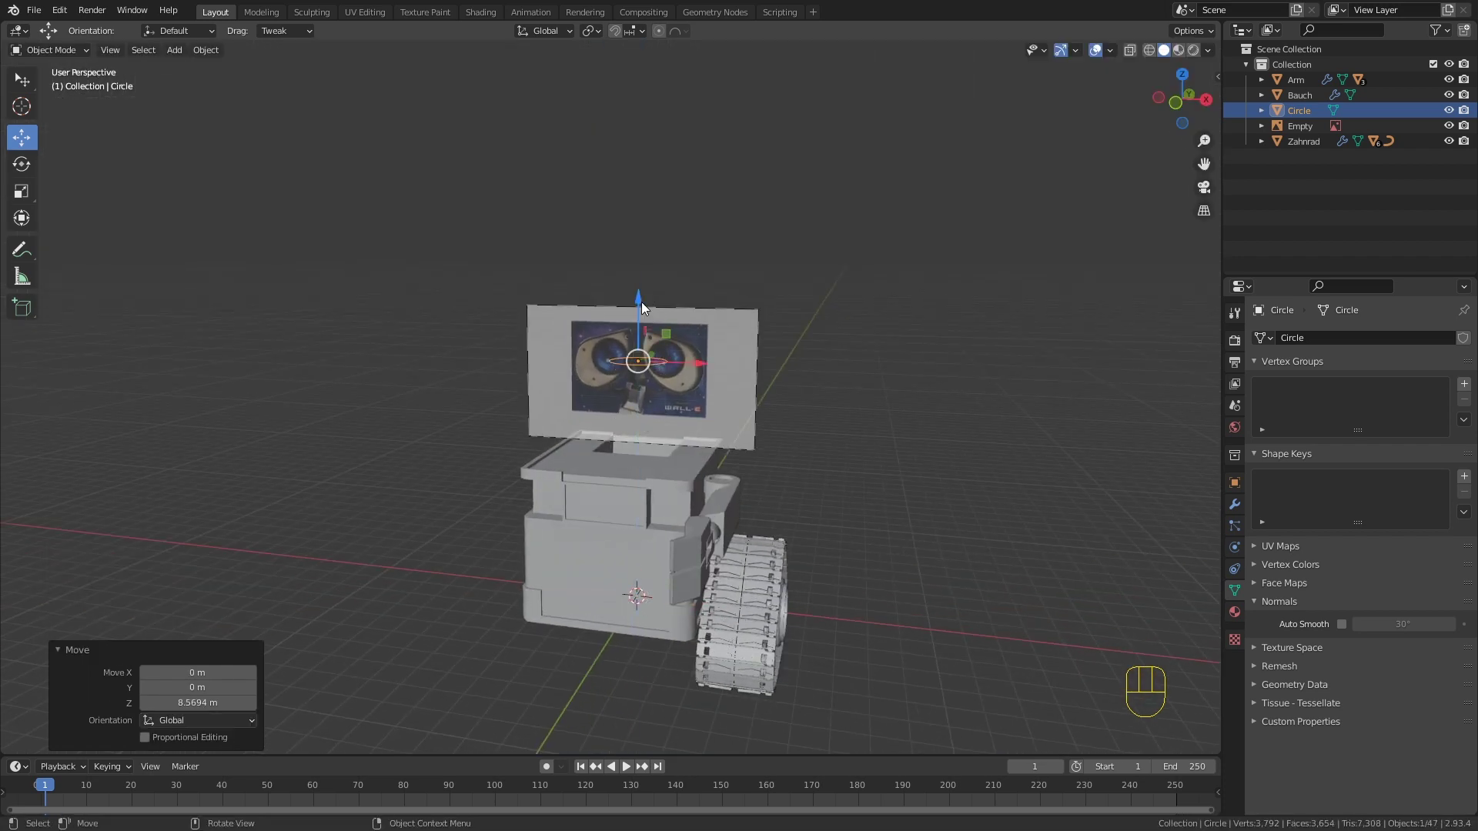
middle_click(680, 311)
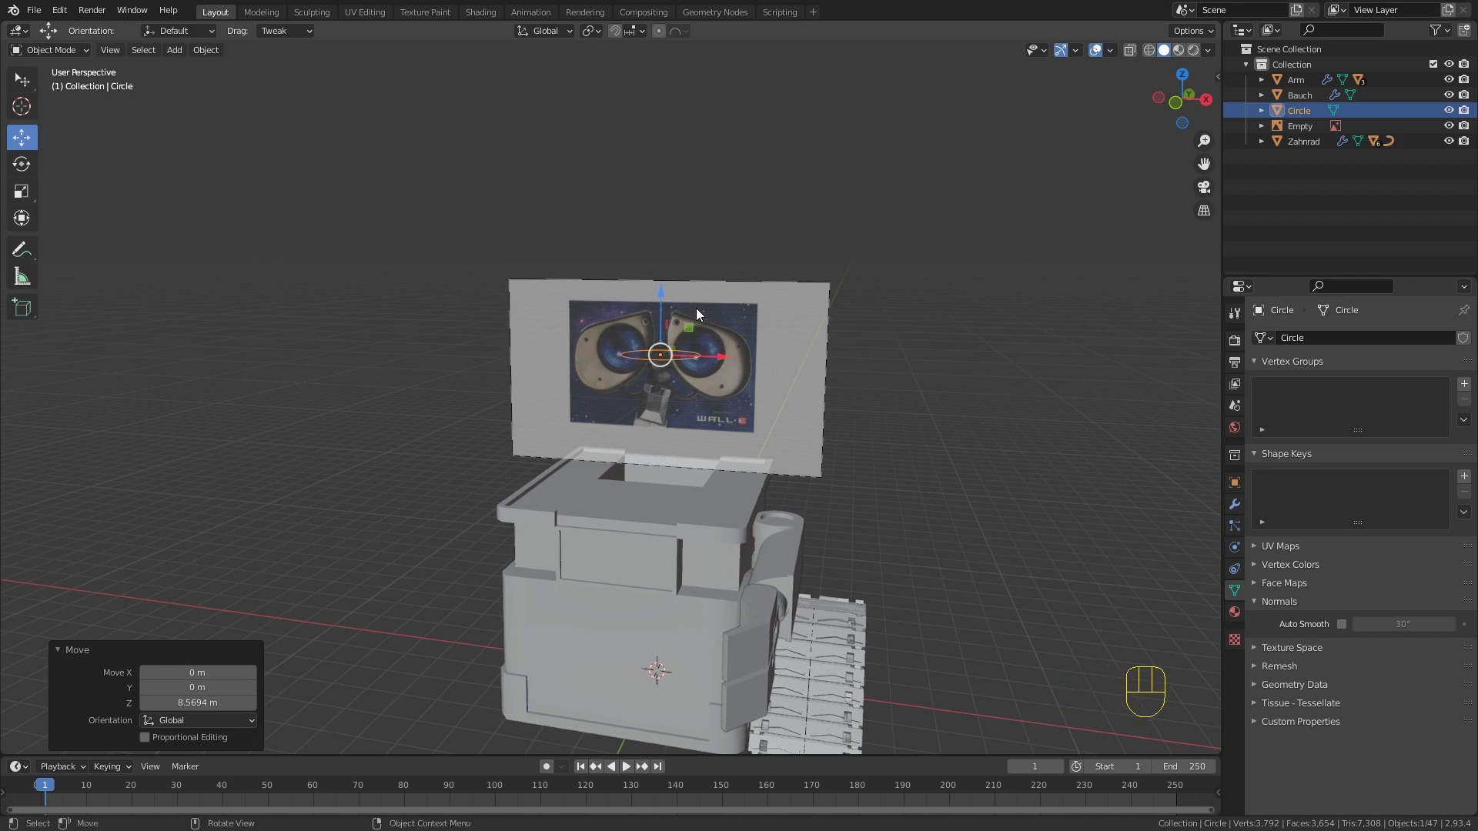
Step: Rotate the circle 90° about X so it stands upright facing the front view
key(r)
key(x)
key(9)
key(0)
key(Return)
key(KP_1)
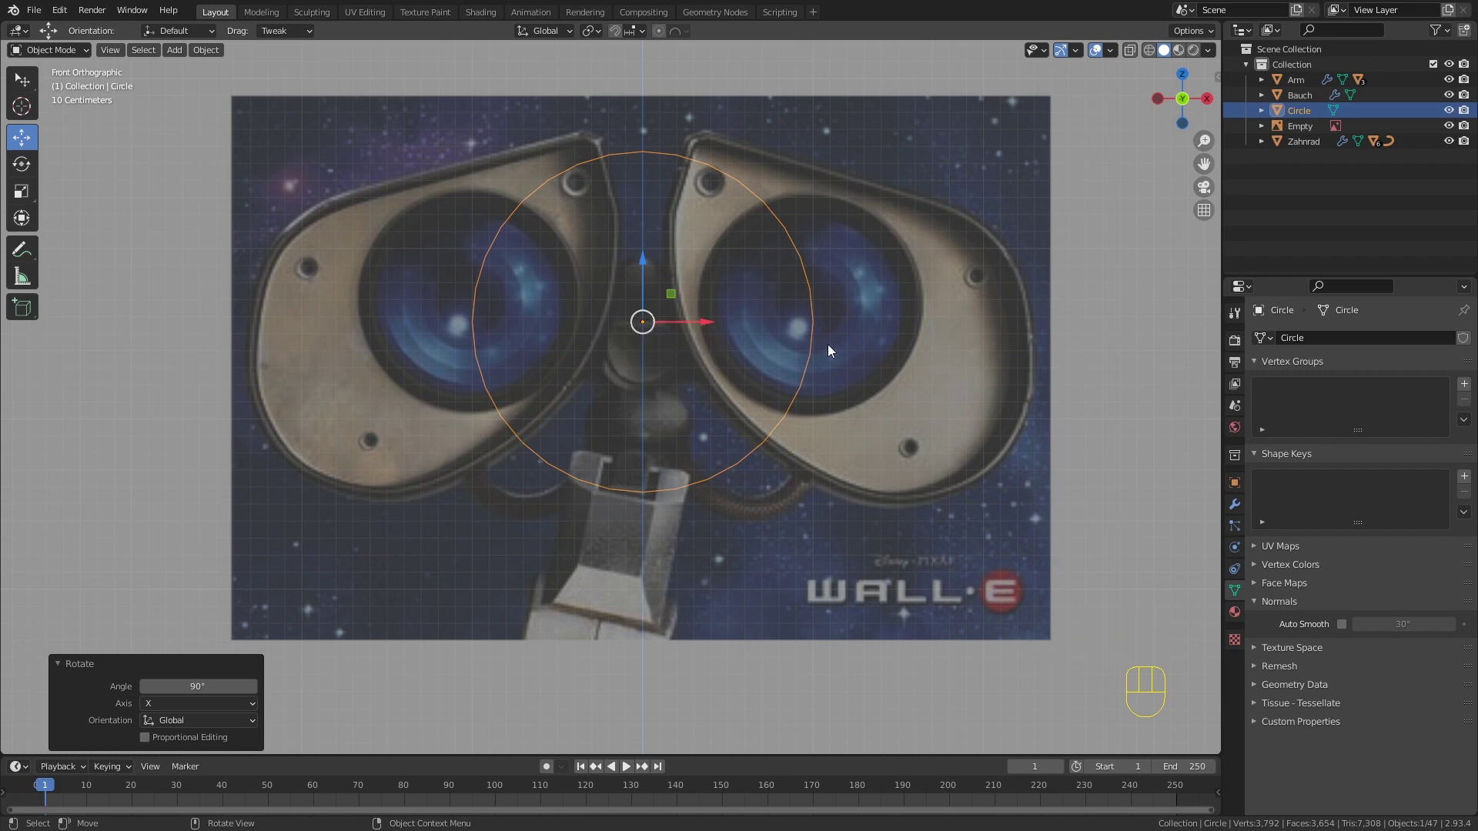
Step: Add an X-axis Mirror modifier, fit the circle over the right eye lens and fill it into a disc
click(1241, 512)
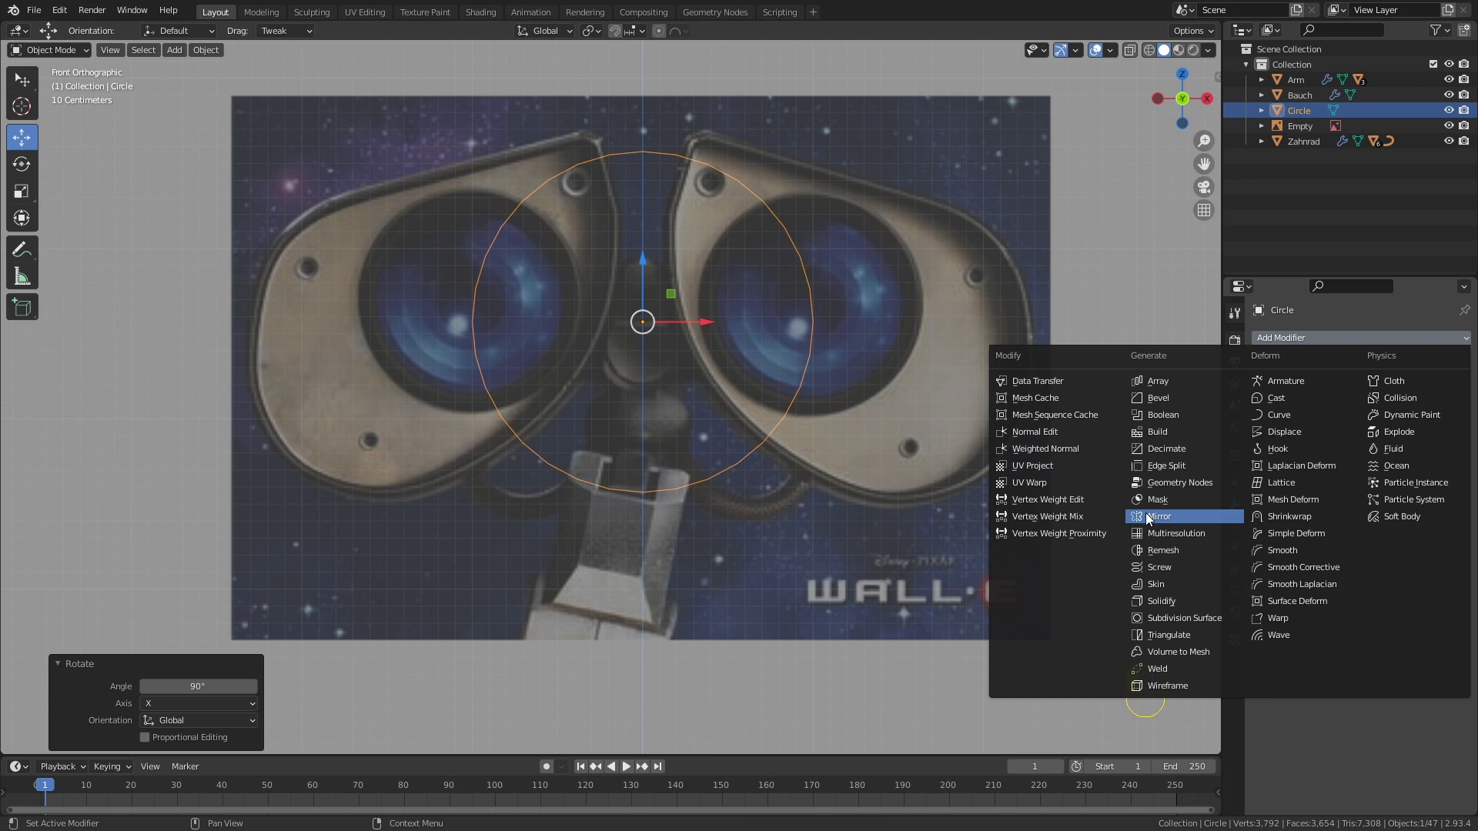
key(g)
right_click(780, 410)
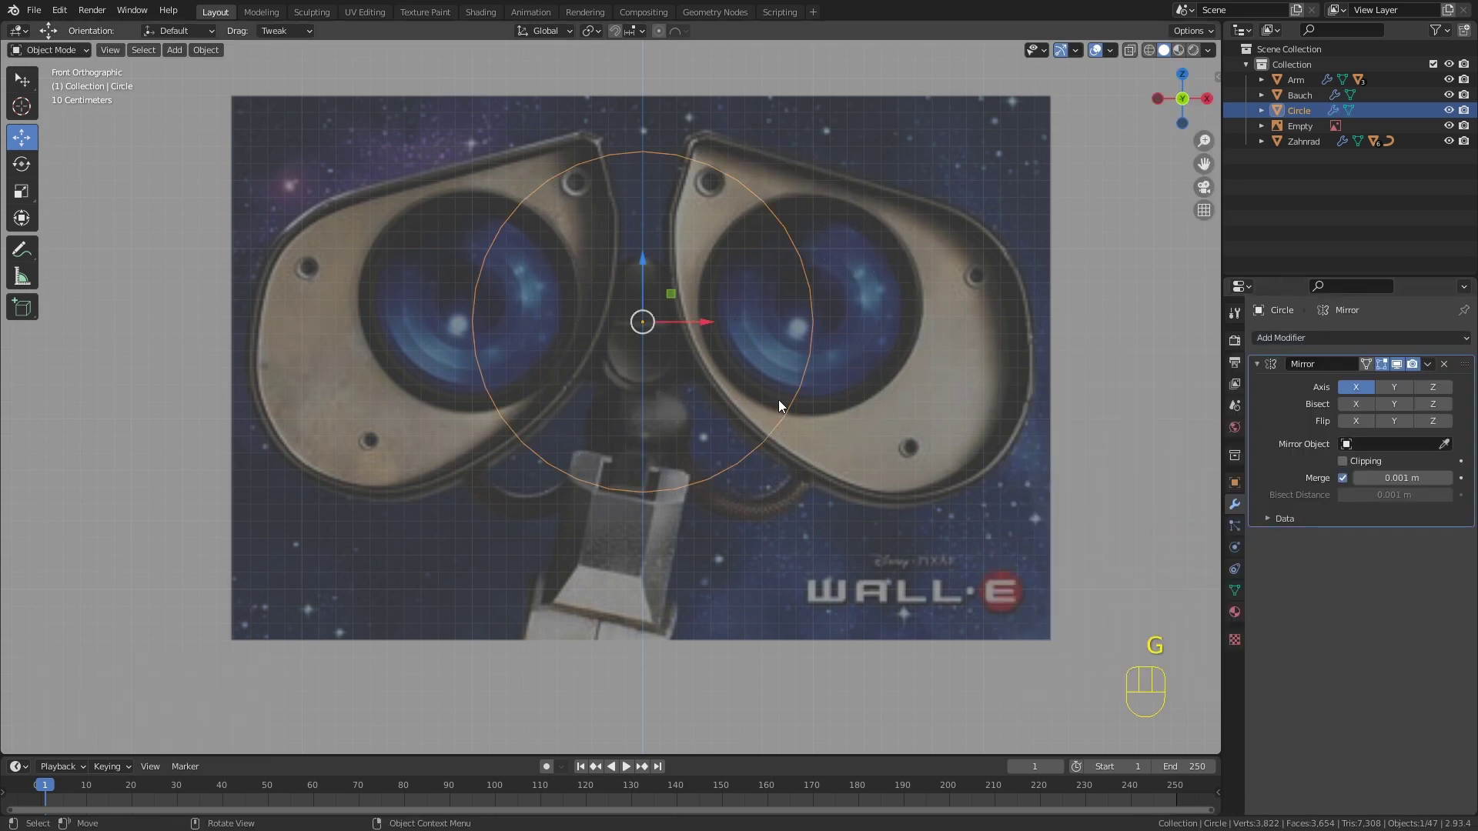
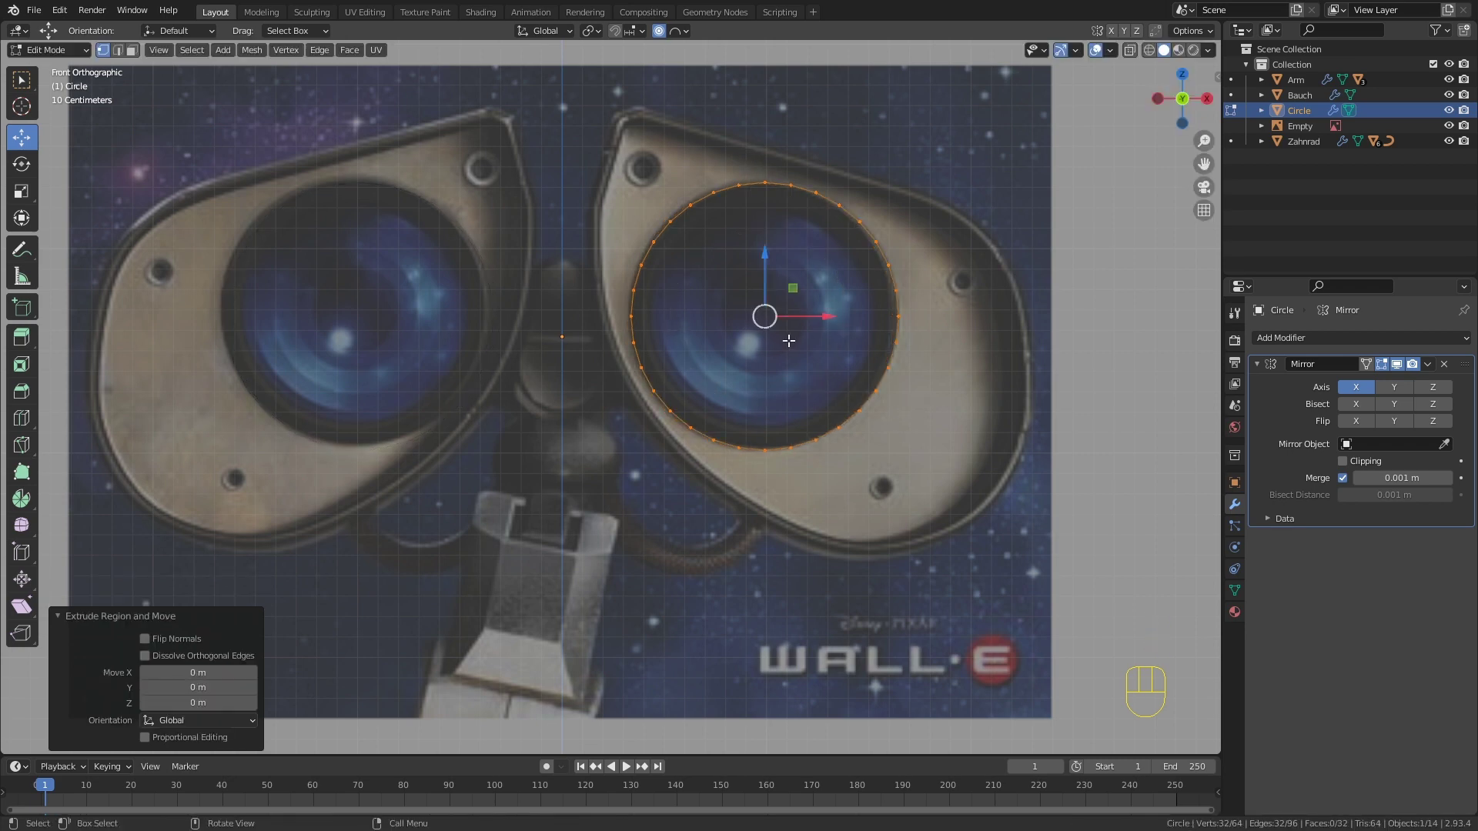
key(f)
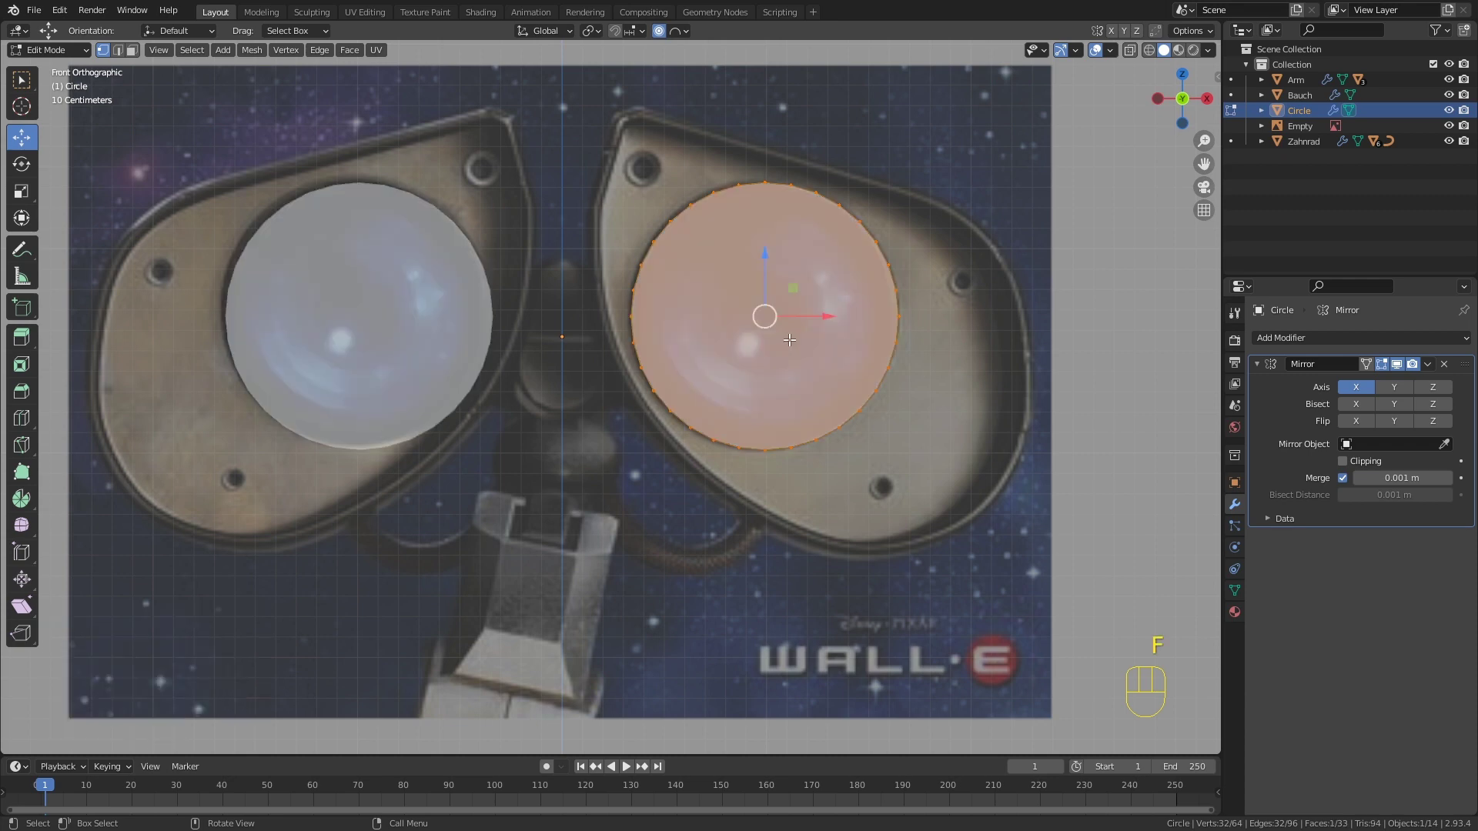
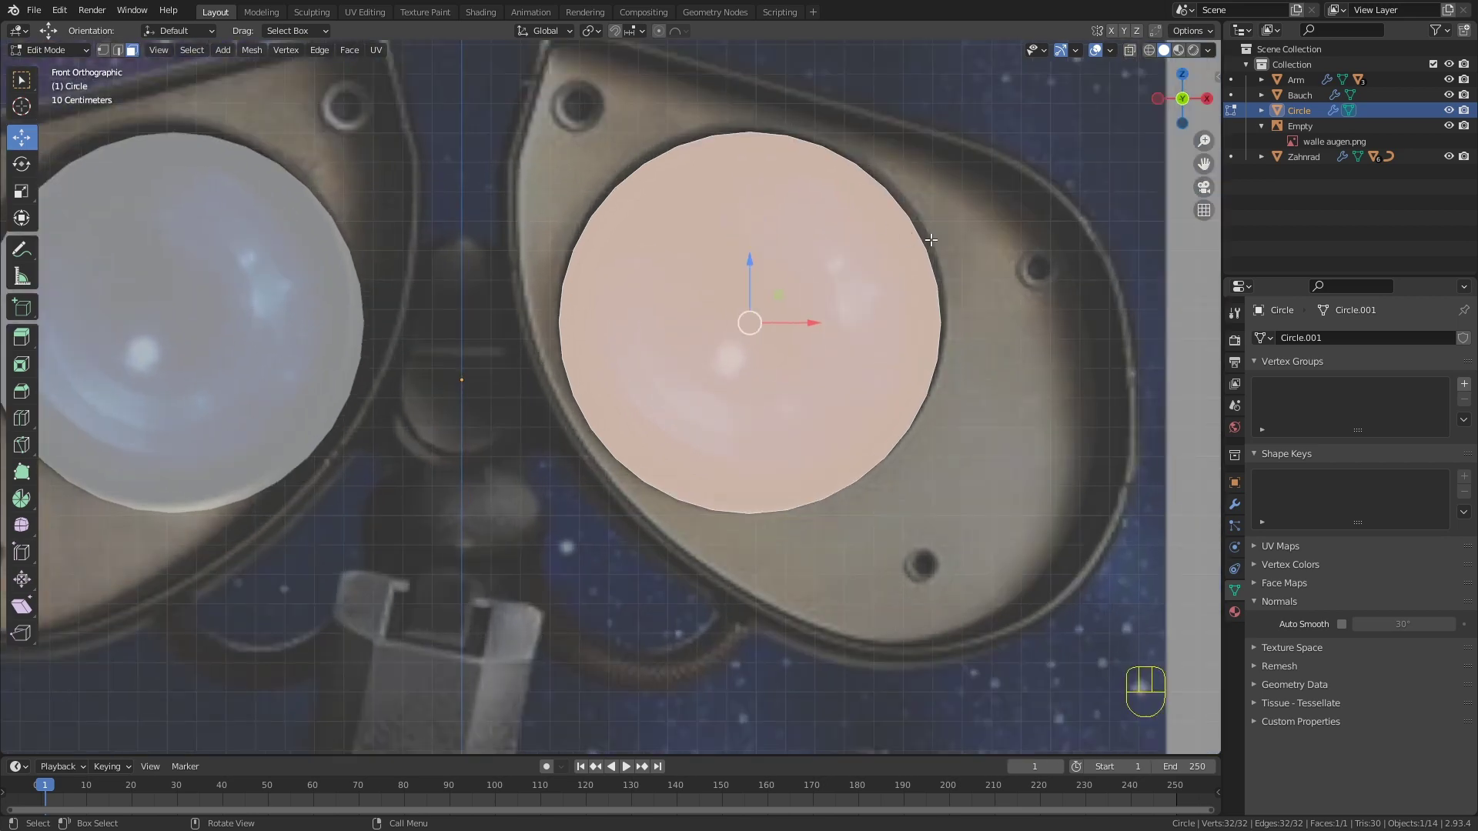
Step: Inset the eye disc to form a rim and enlarge the disc with its rim
key(i)
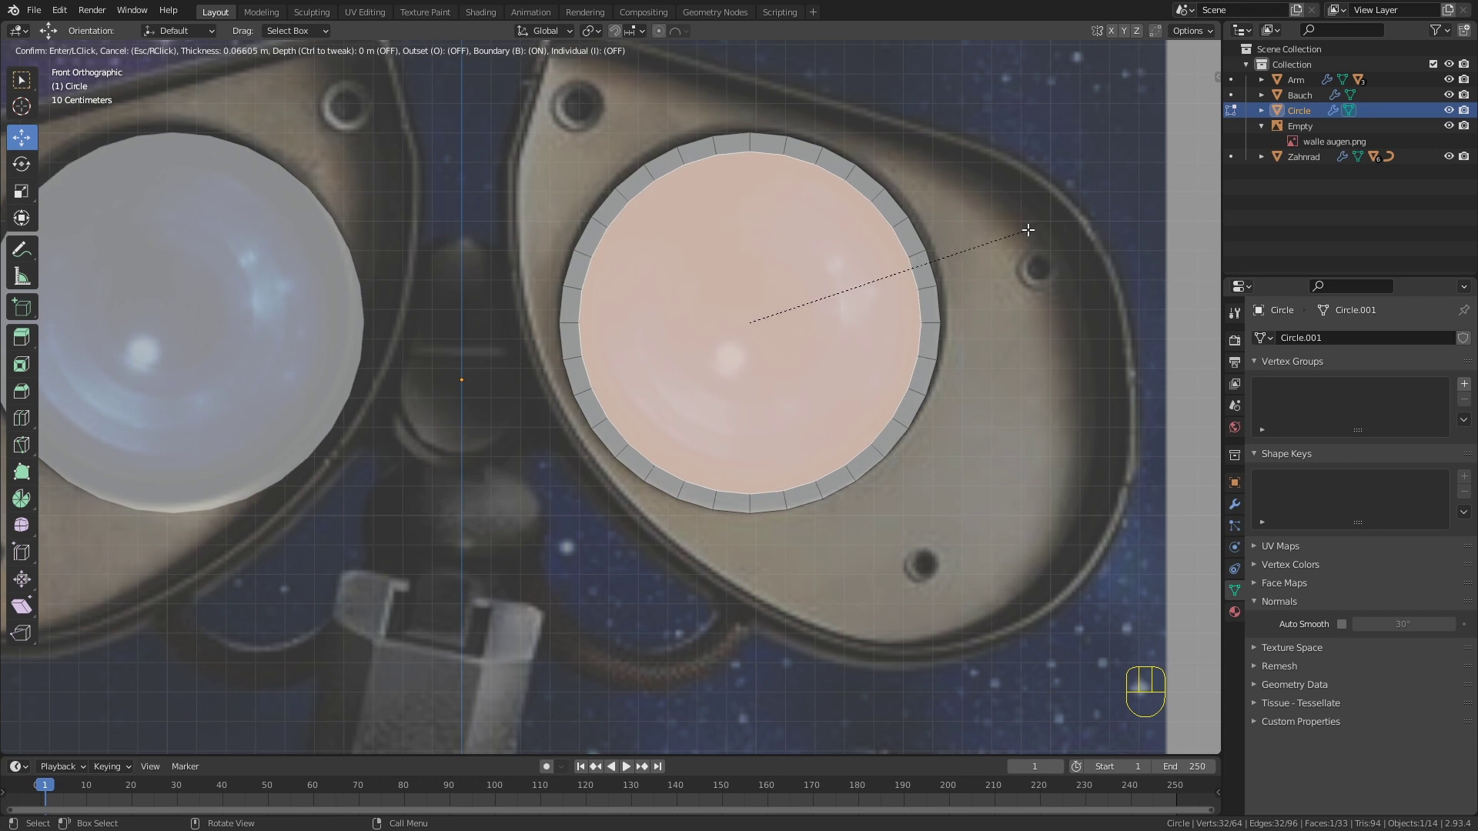
key(b)
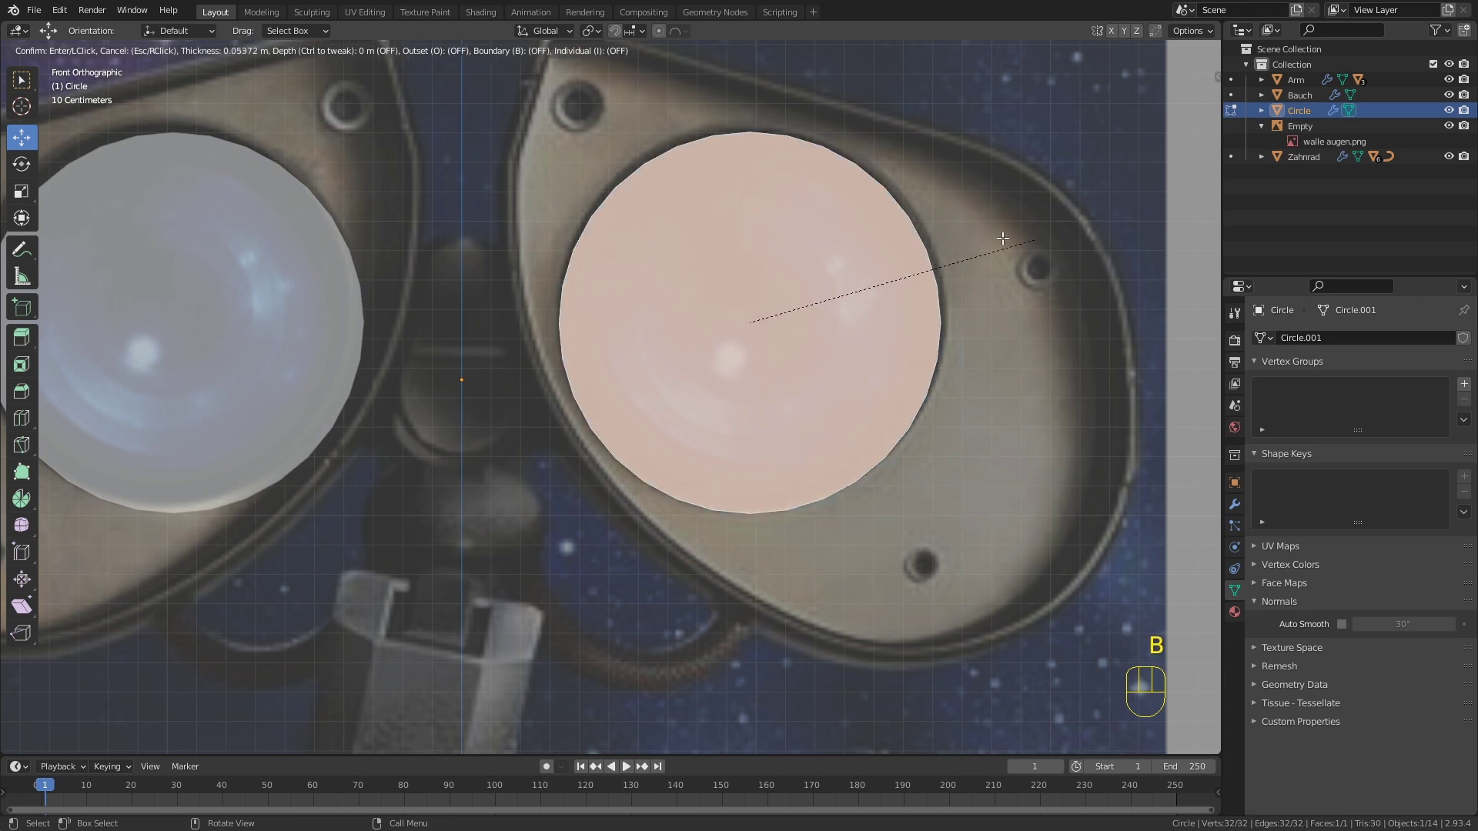
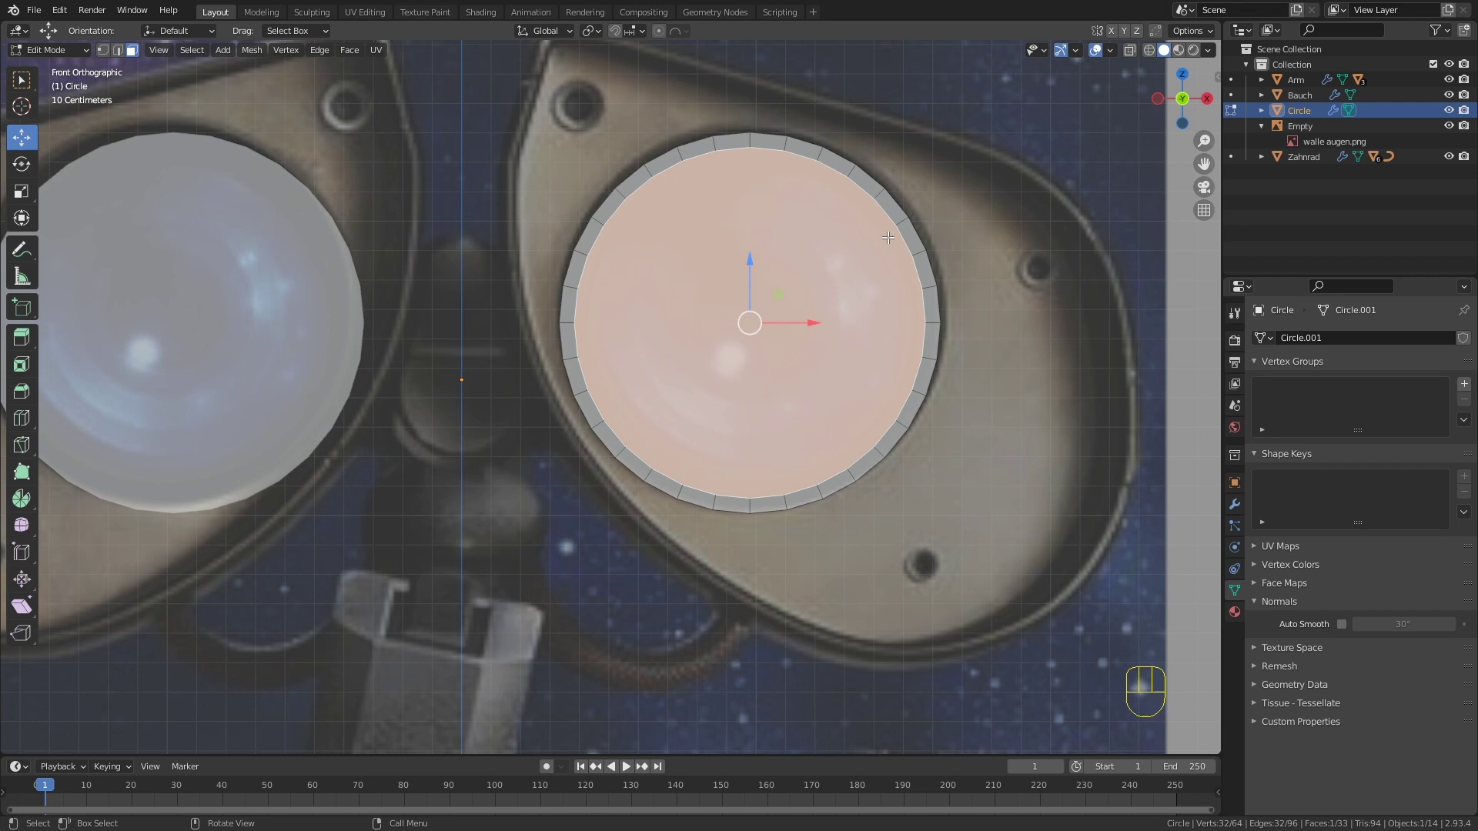
key(a)
key(s)
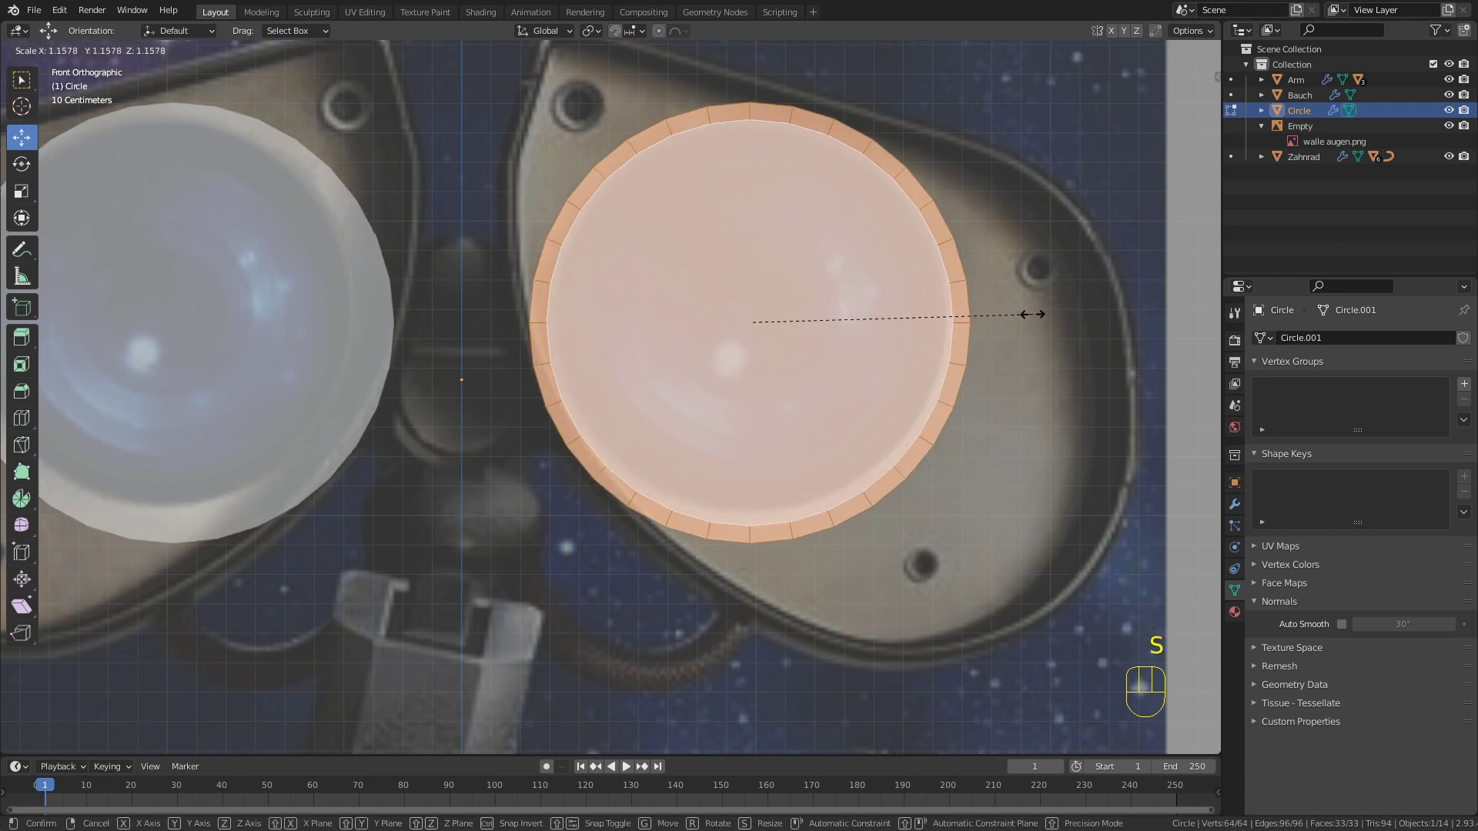
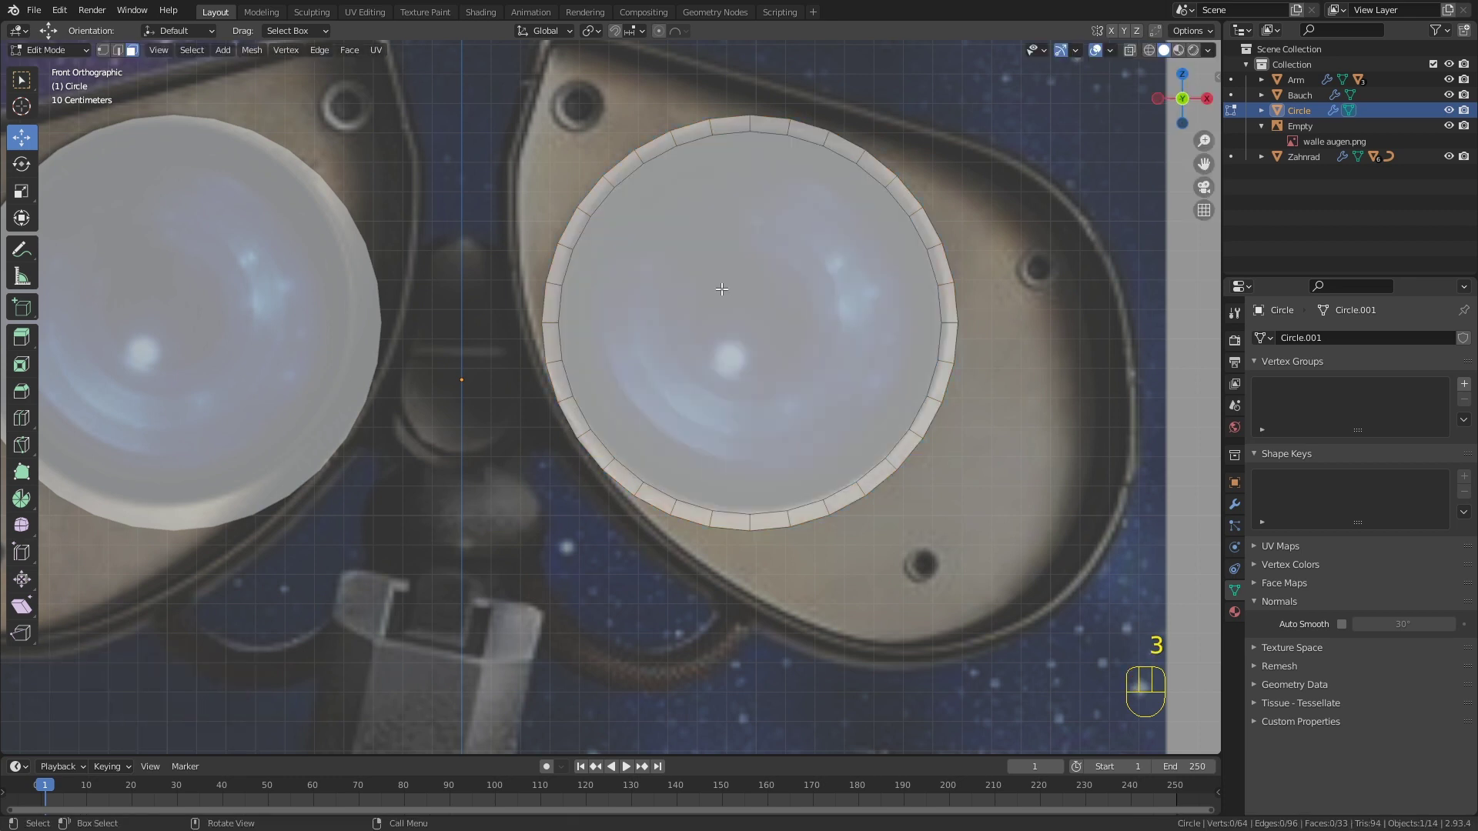
Step: Select the inner edge ring, invert to the disc geometry and hide it, leaving only the outline
key(2)
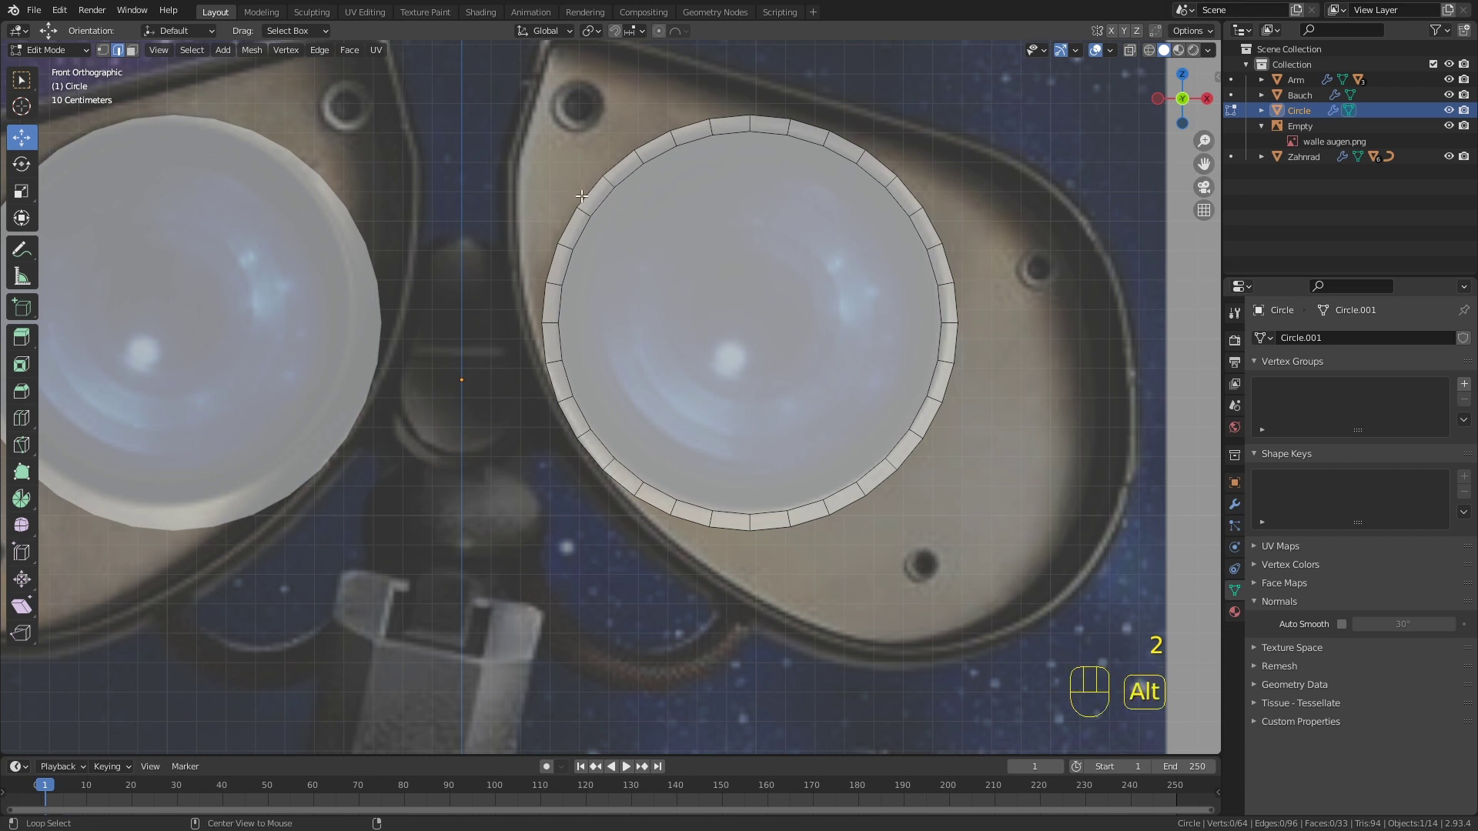
click(584, 192)
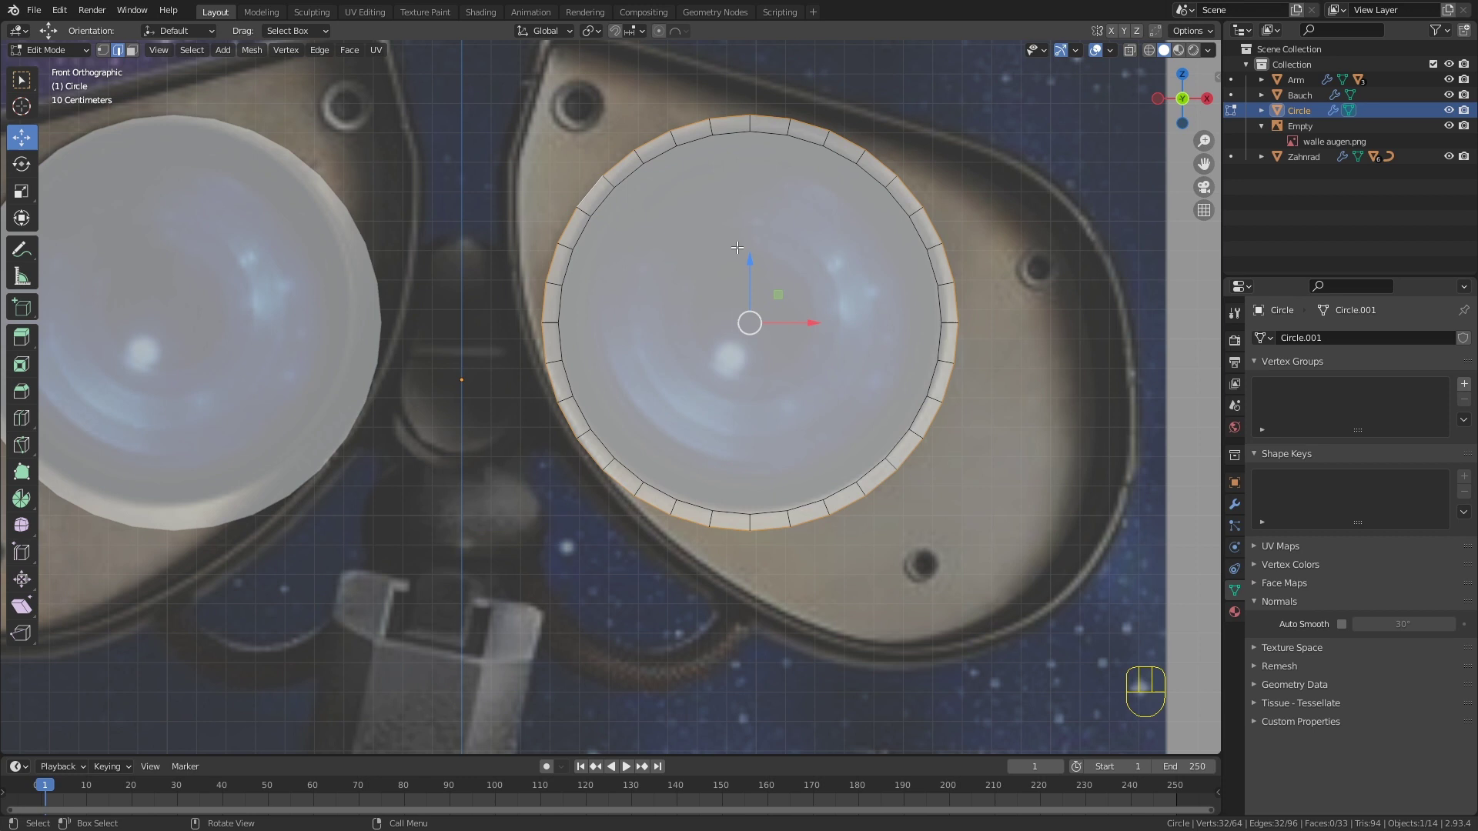
key(ctrl+i)
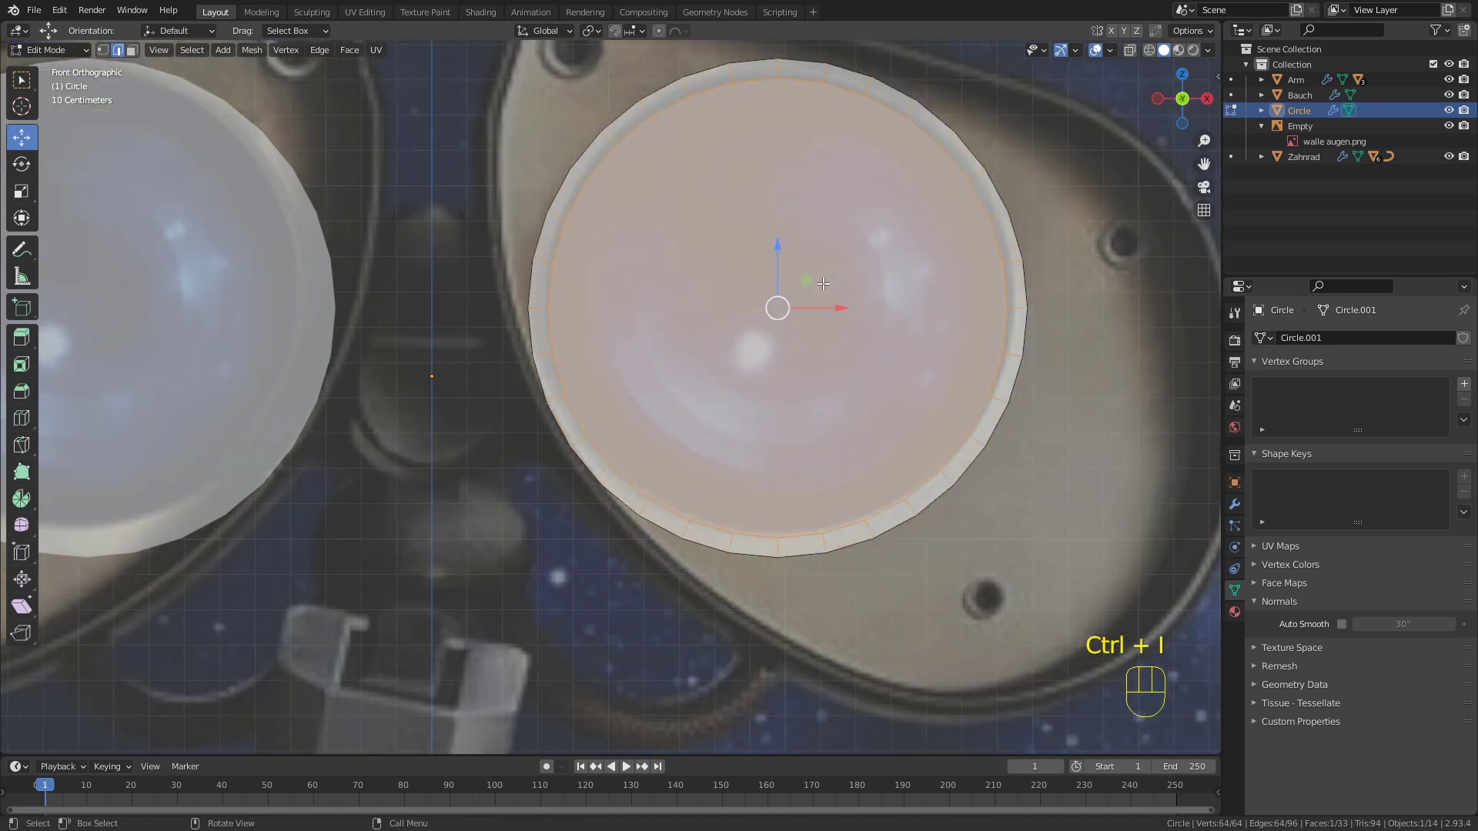
key(h)
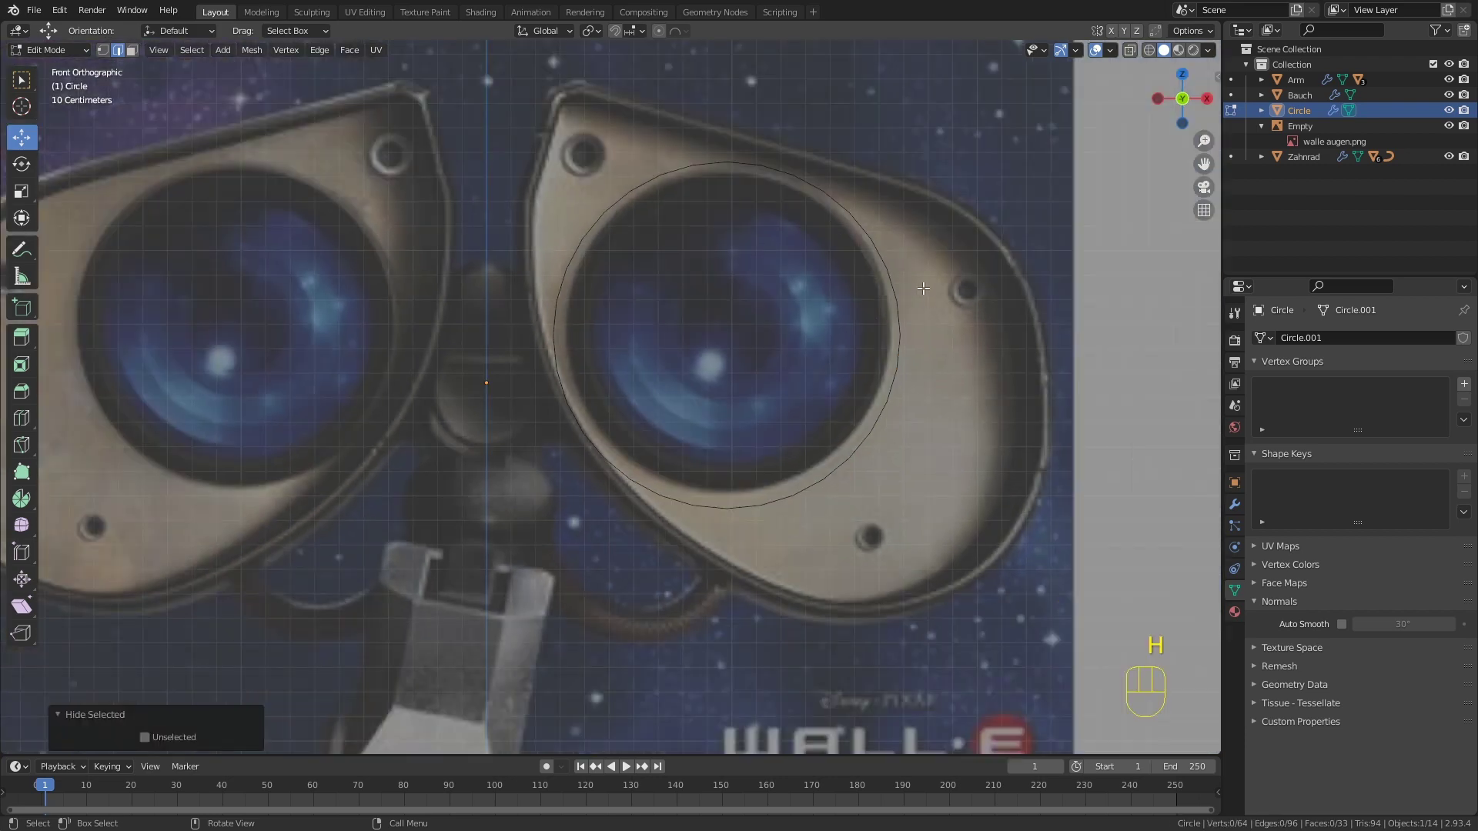
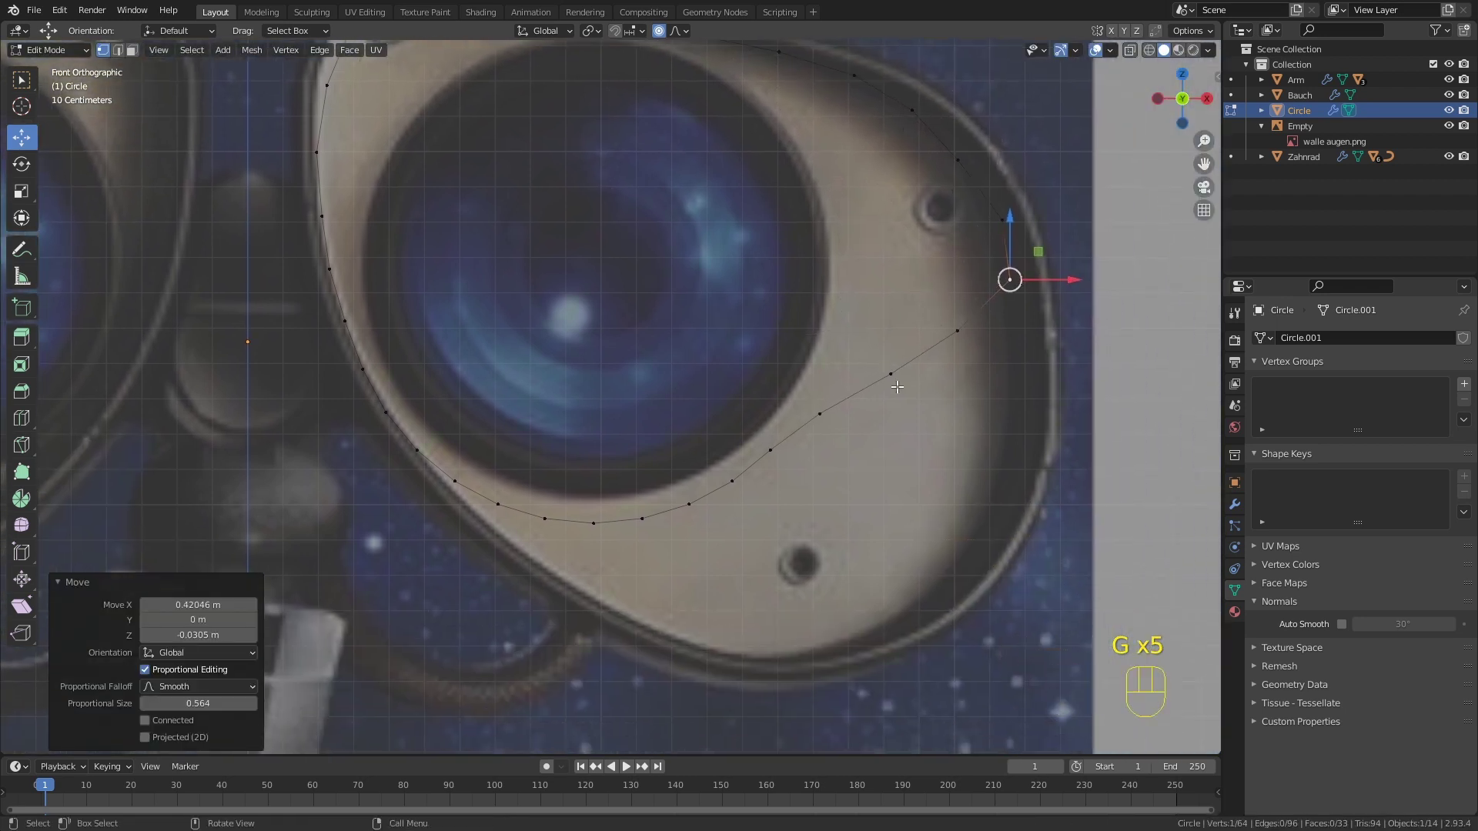
Step: Drag the outline vertices with proportional falloff to follow the eye housing's top and right edges
key(g)
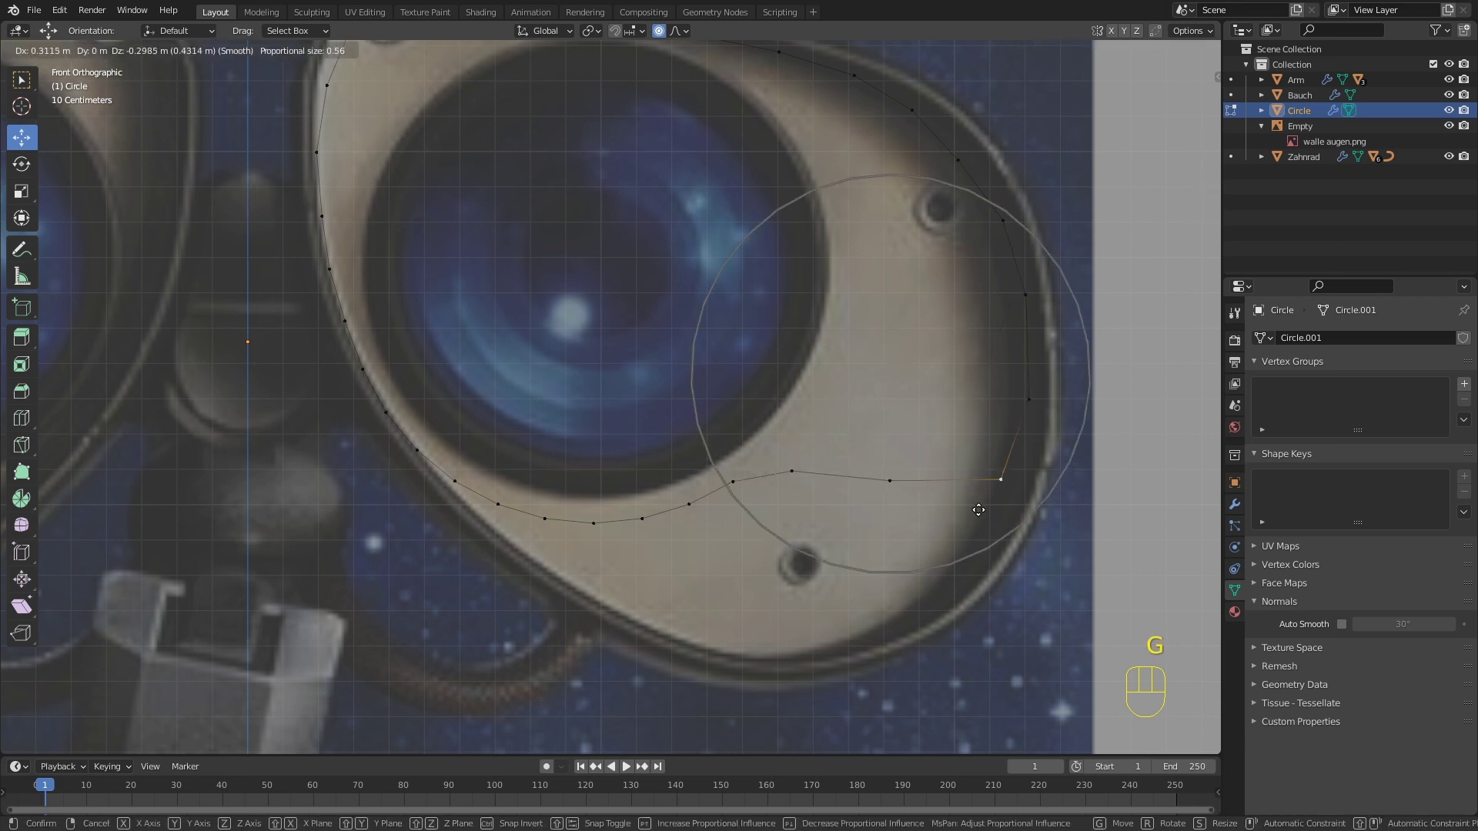
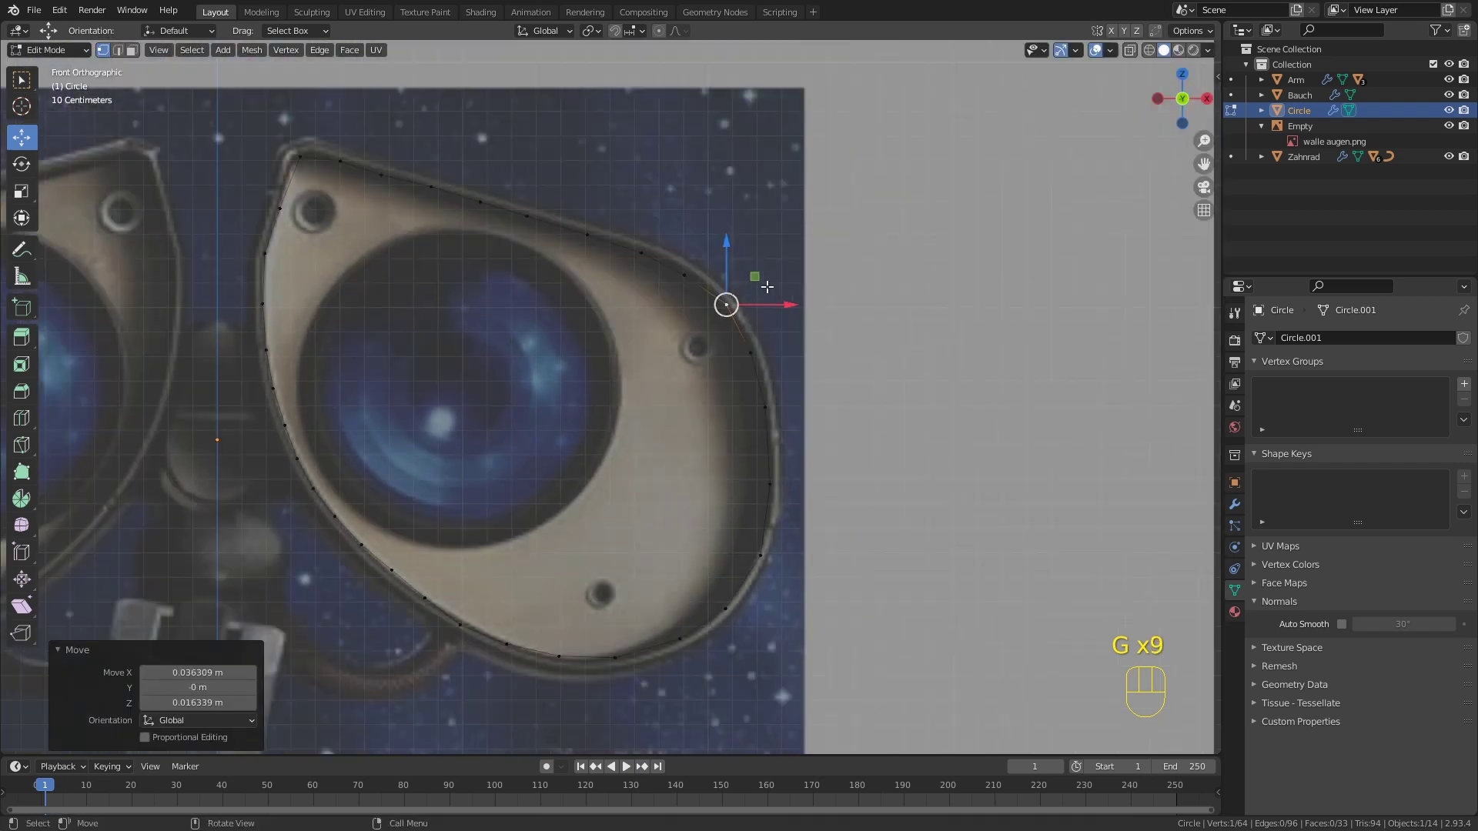
Step: Reveal the hidden eye disc and inset its face into a second rim
key(alt+h)
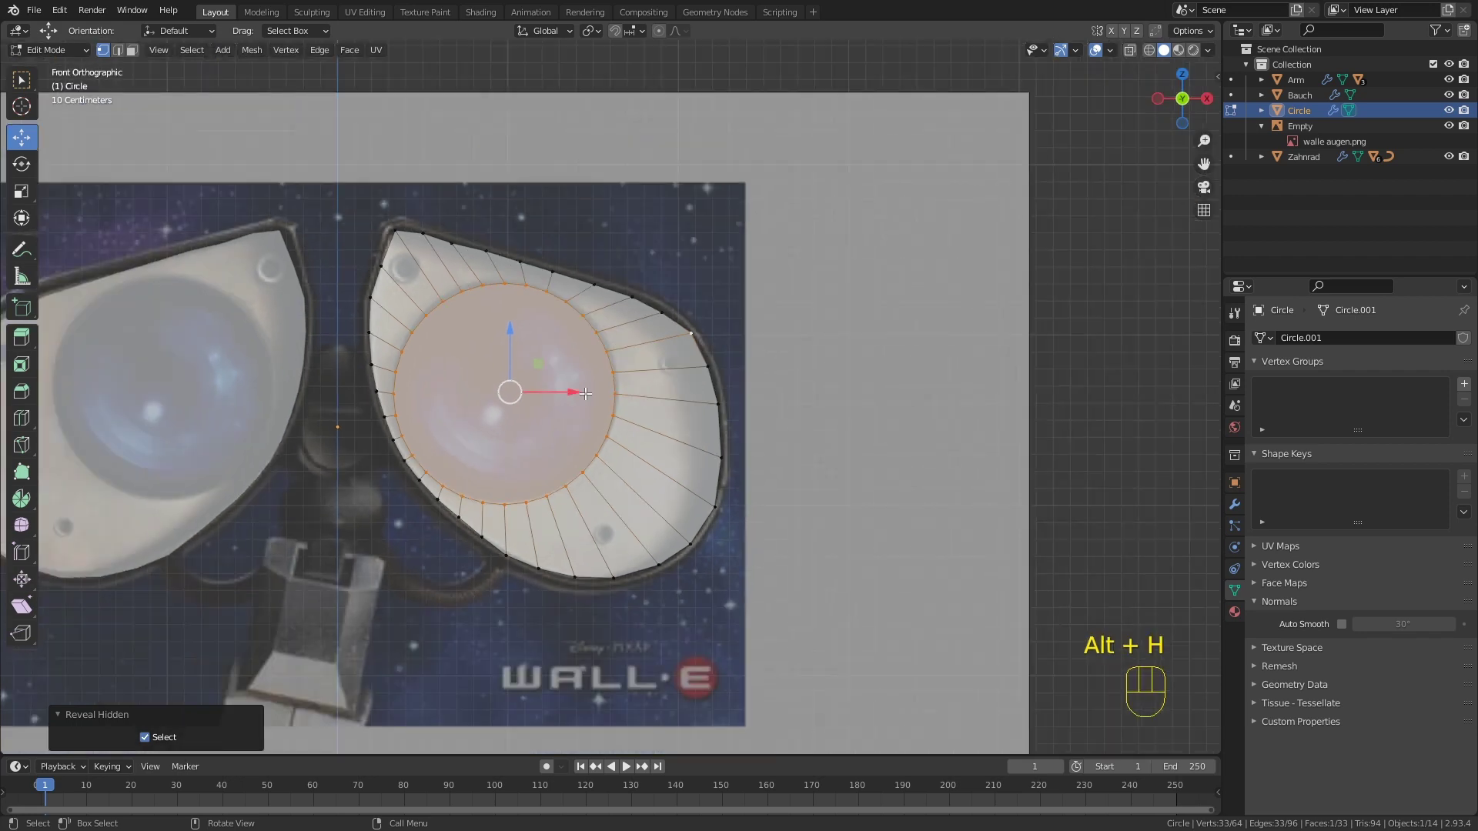
middle_click(591, 409)
middle_click(558, 380)
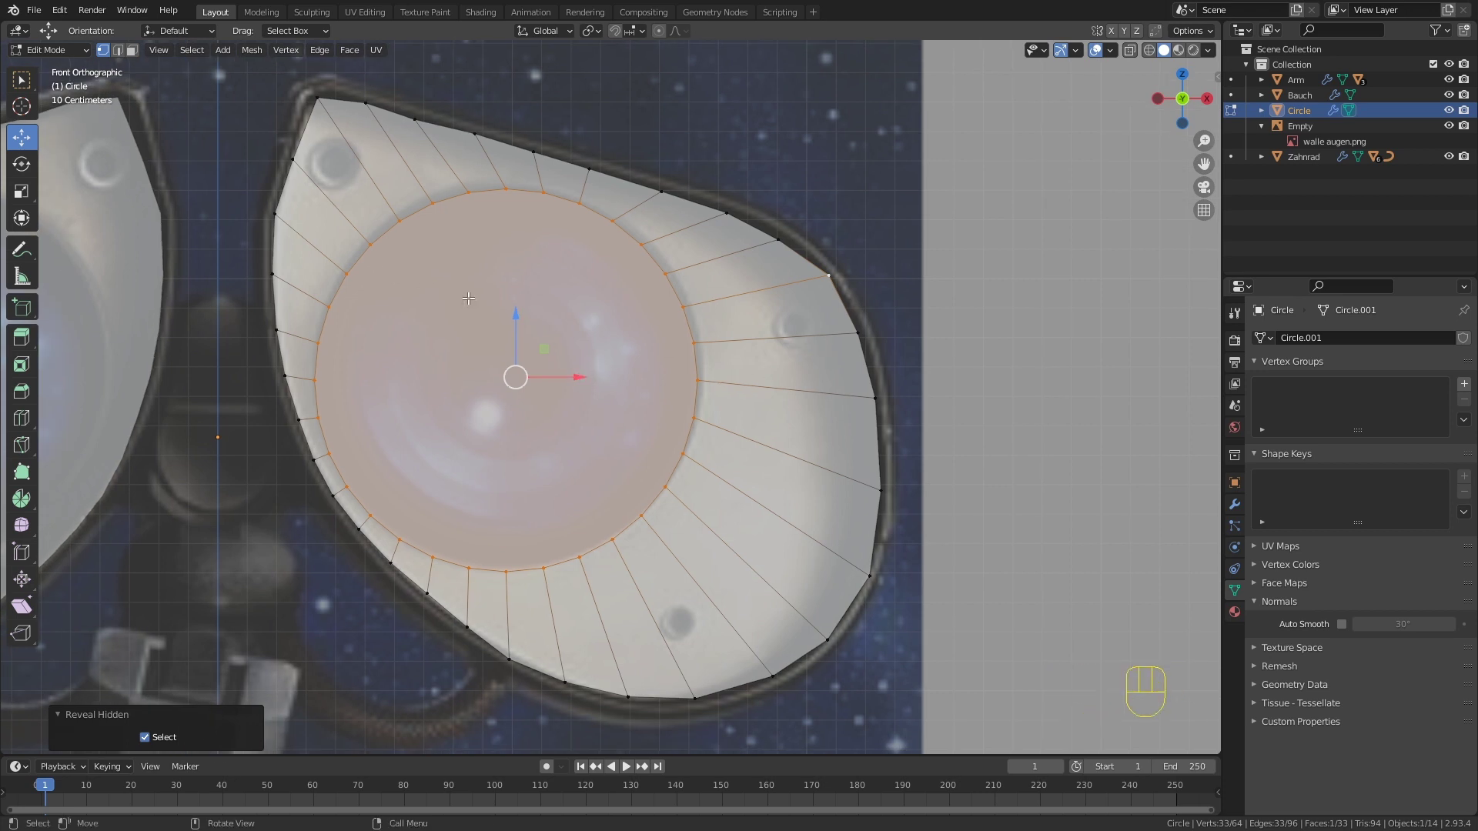
key(3)
key(i)
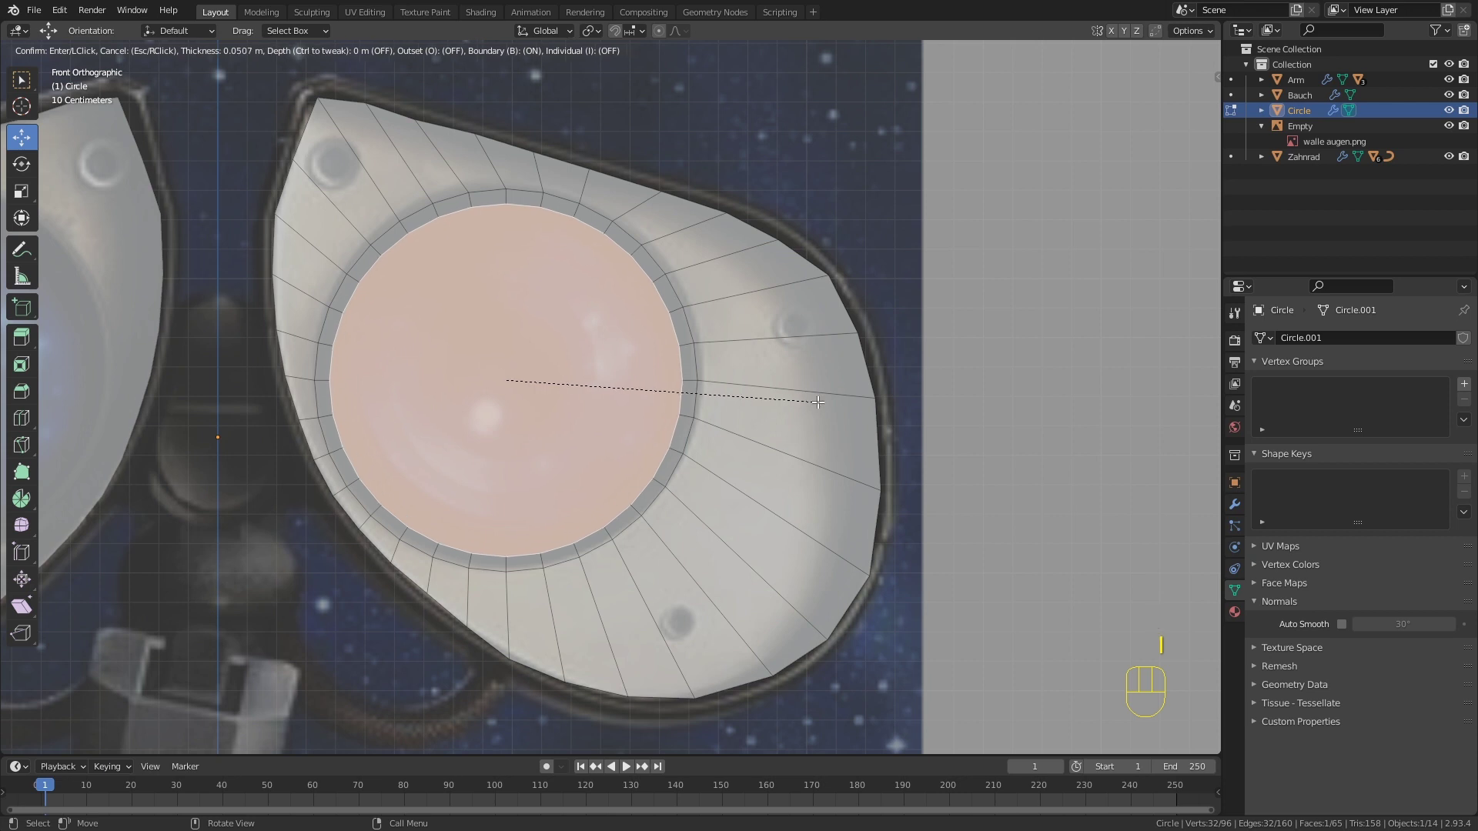
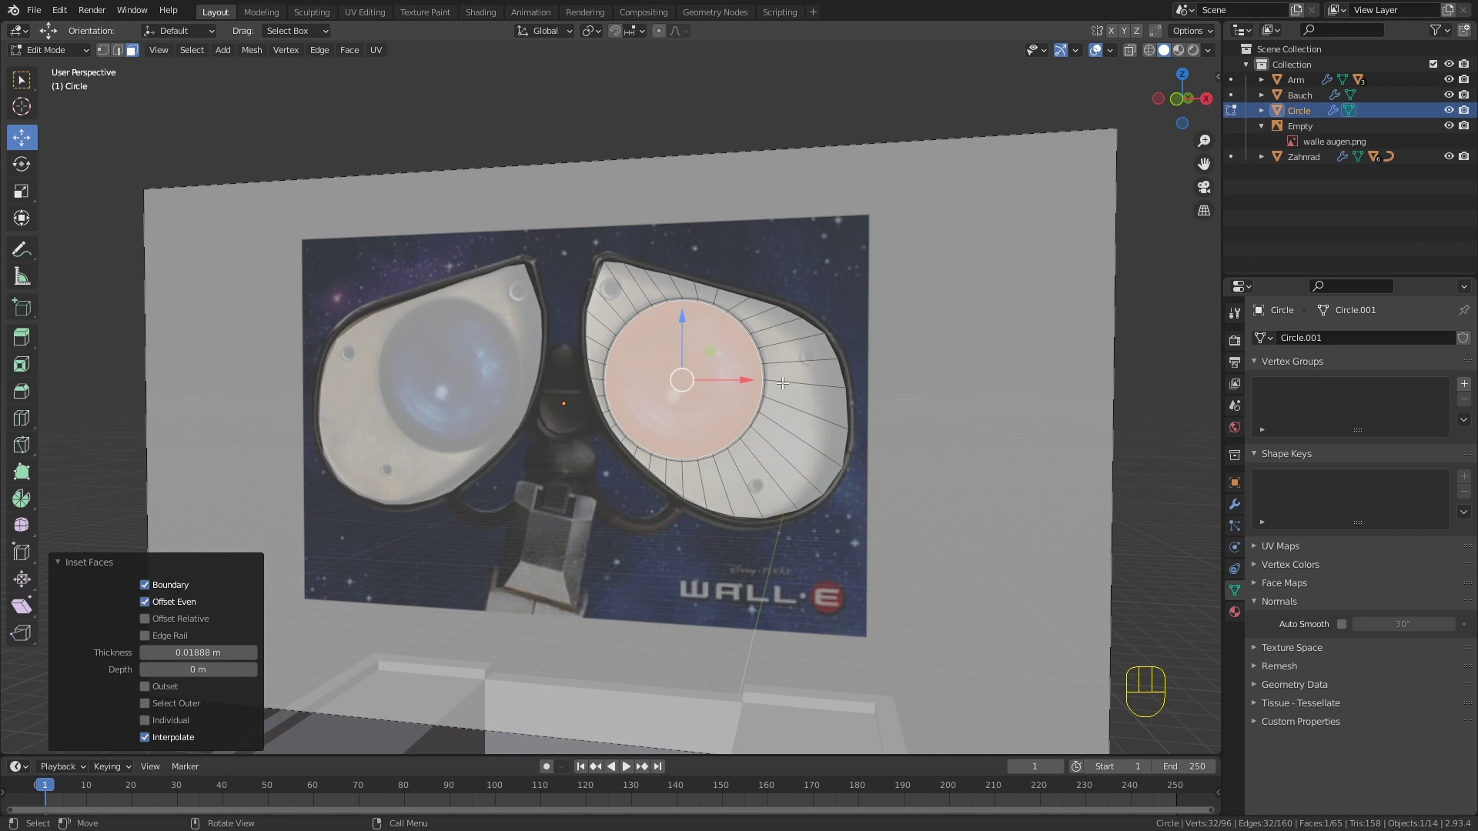
Step: Shrink the inner disc slightly and extrude it inward to sink it into a socket
key(s)
click(841, 391)
key(e)
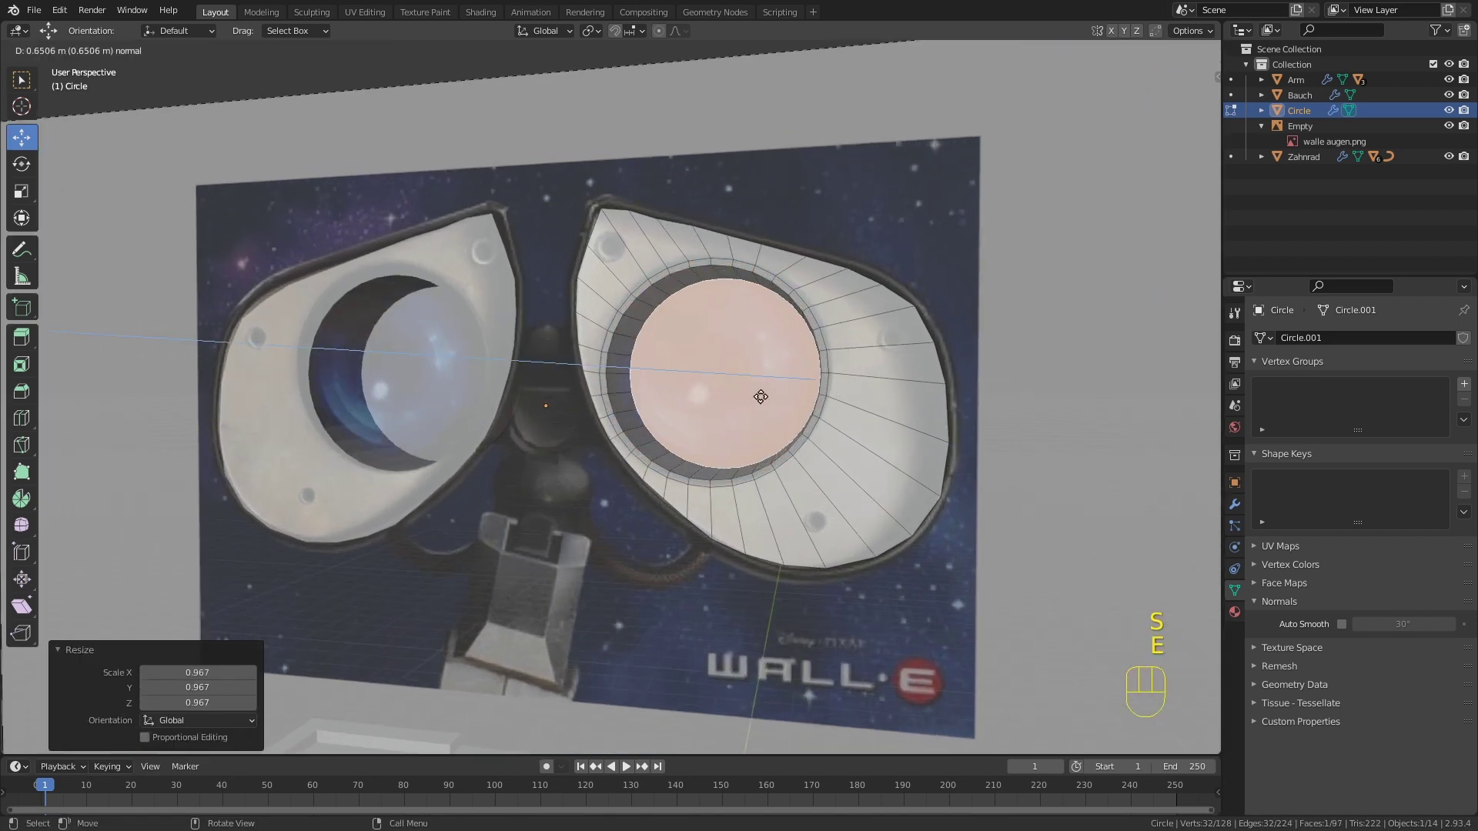
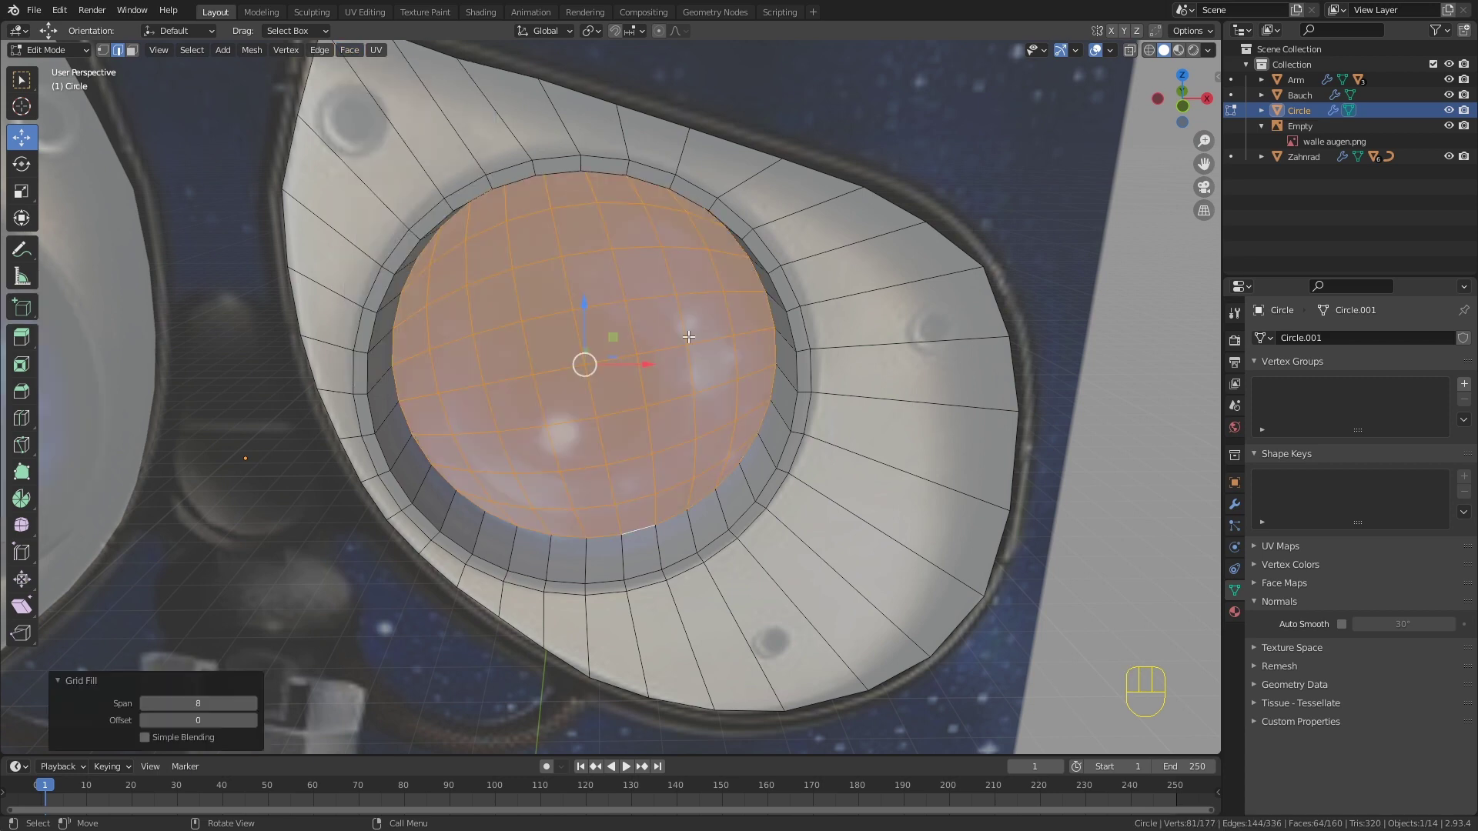
Step: Pull the grid's centre vertex forward with Sphere proportional falloff to dome the eyeball
drag(693, 341, 702, 310)
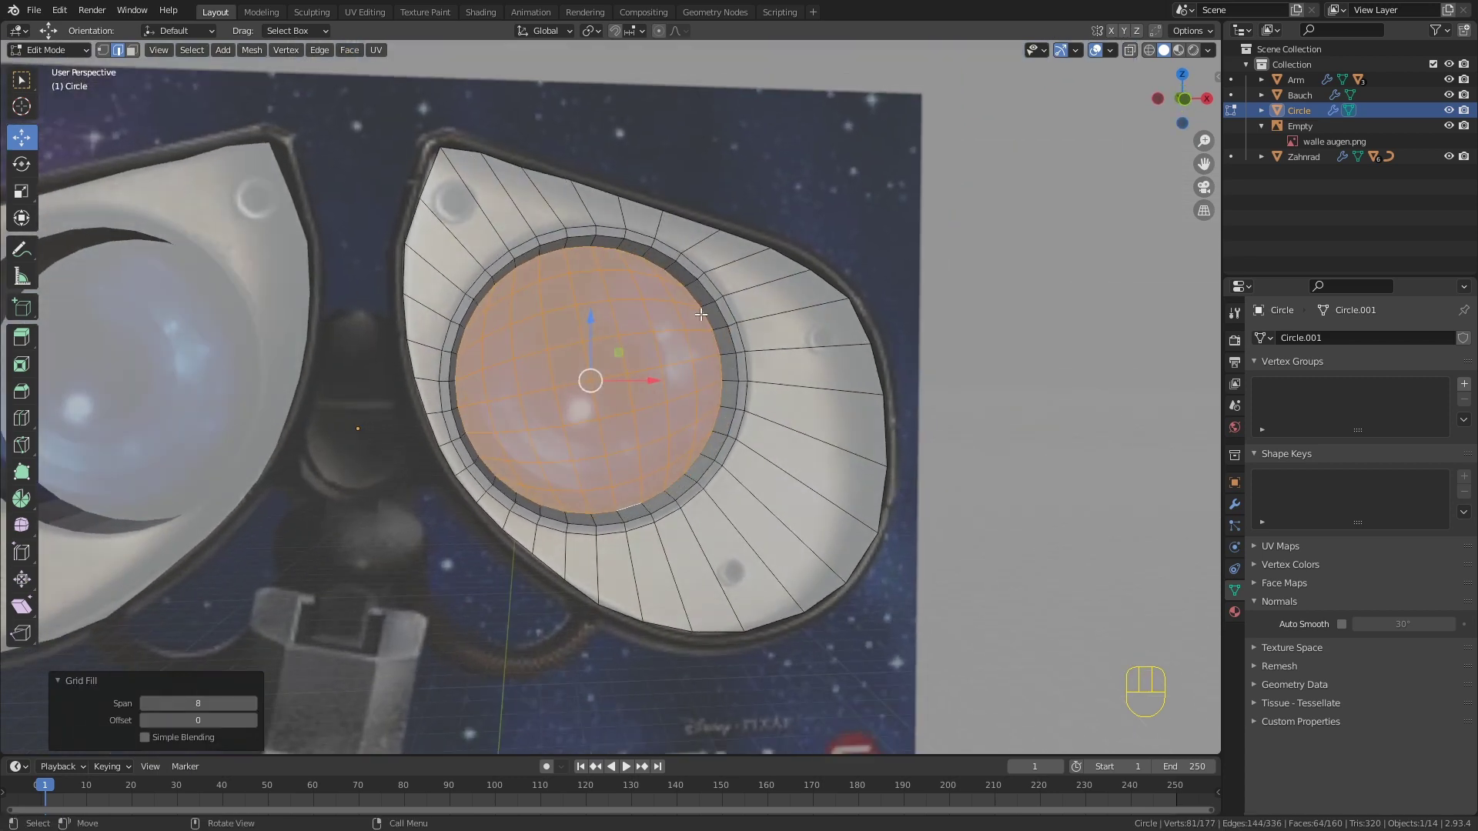
key(1)
drag(775, 345, 708, 348)
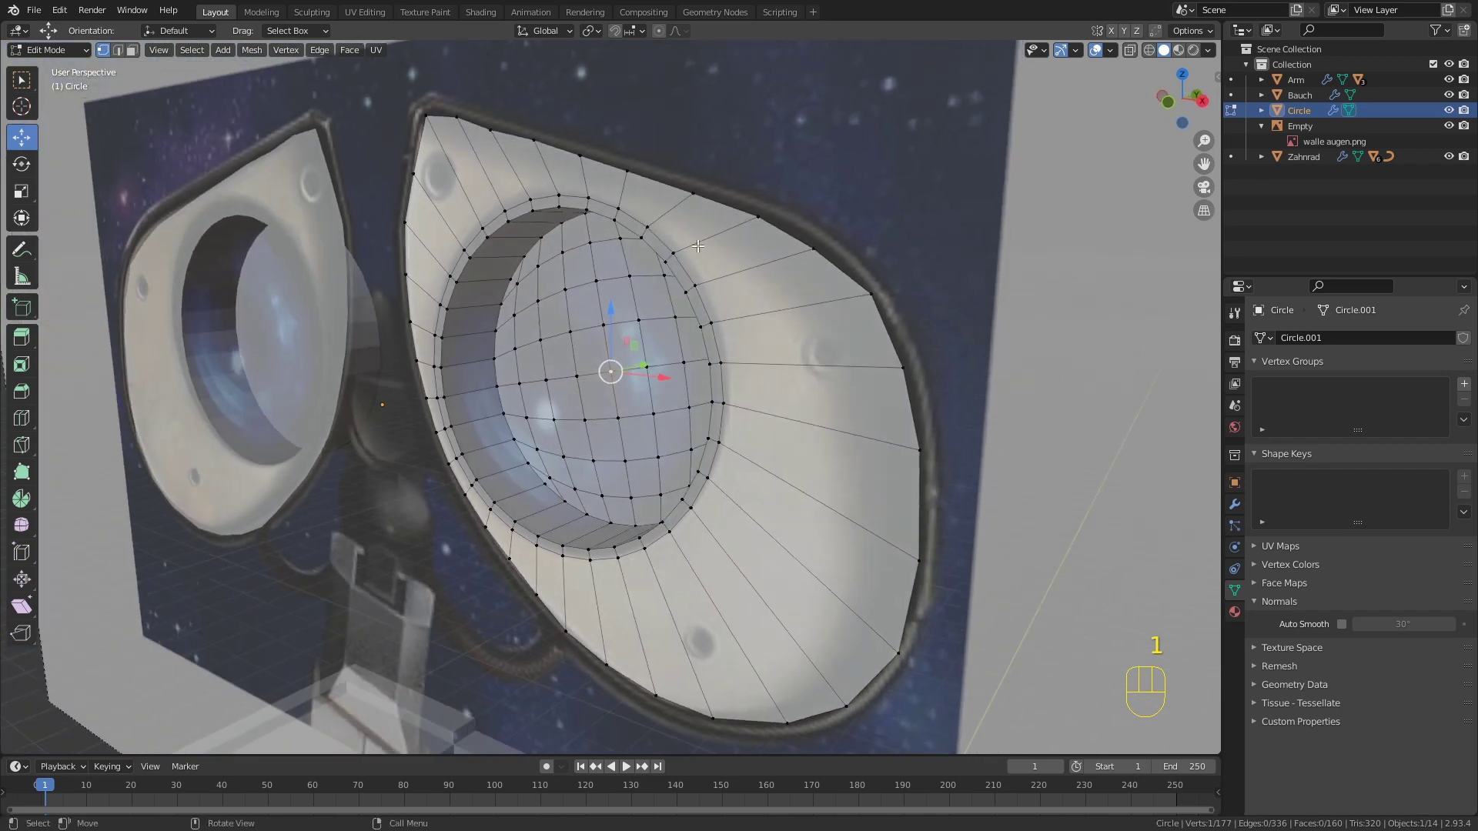
click(665, 32)
drag(682, 29, 705, 279)
drag(664, 343, 644, 349)
drag(669, 357, 619, 343)
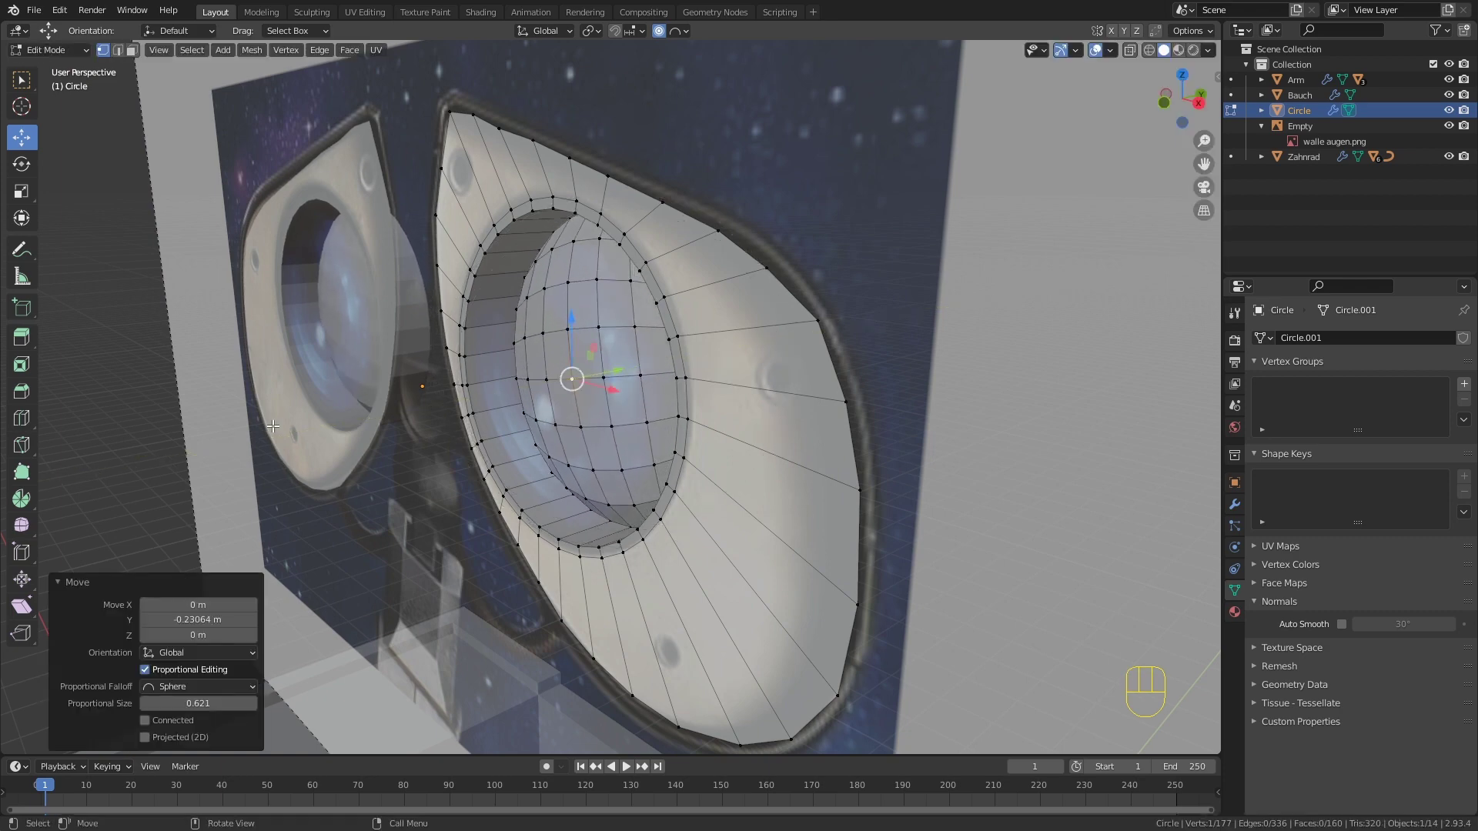
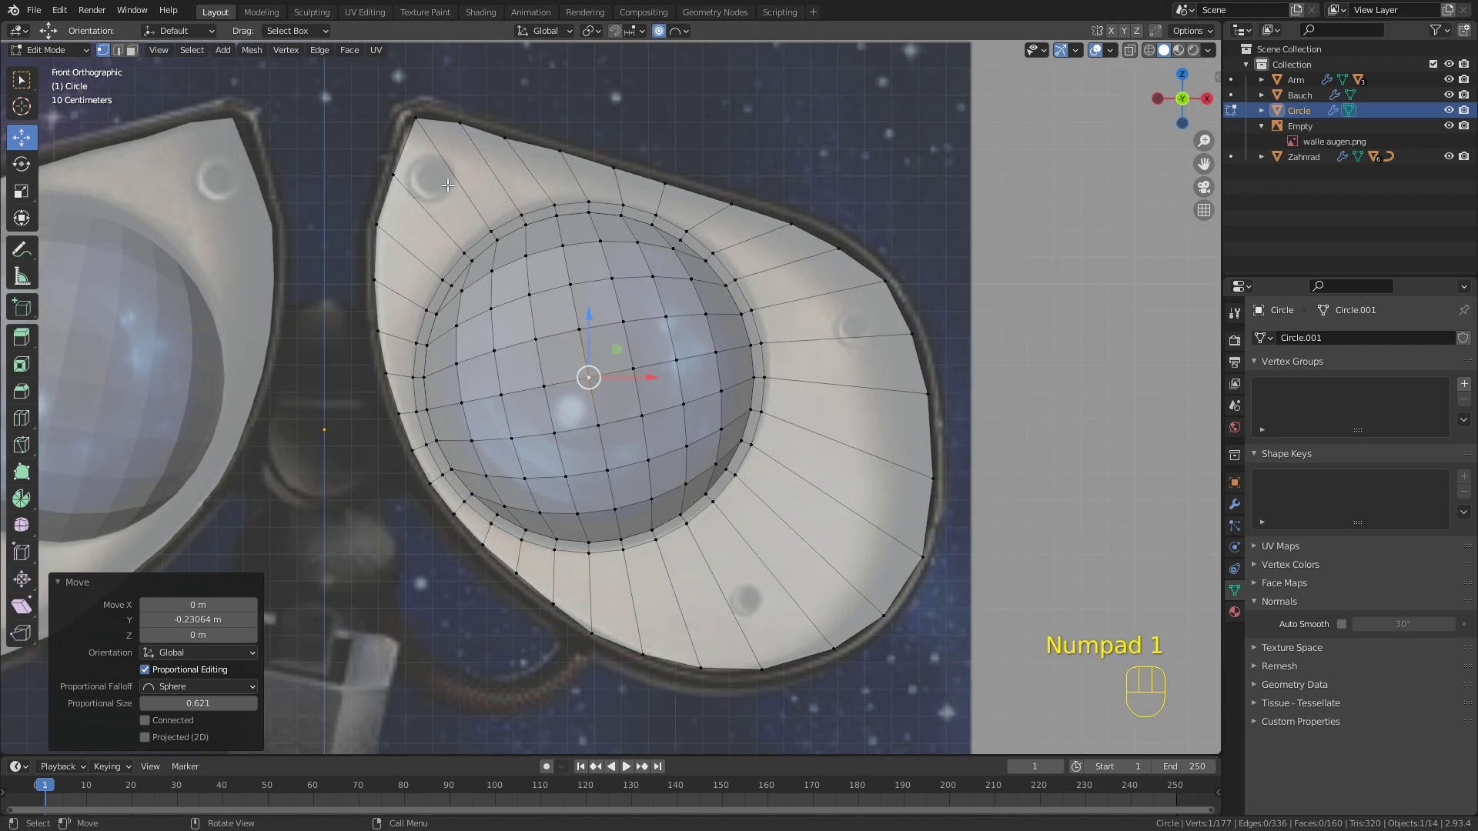
Step: Circle-select the eyeball faces and move them about 0.21 m along Y into the housing
key(3)
key(c)
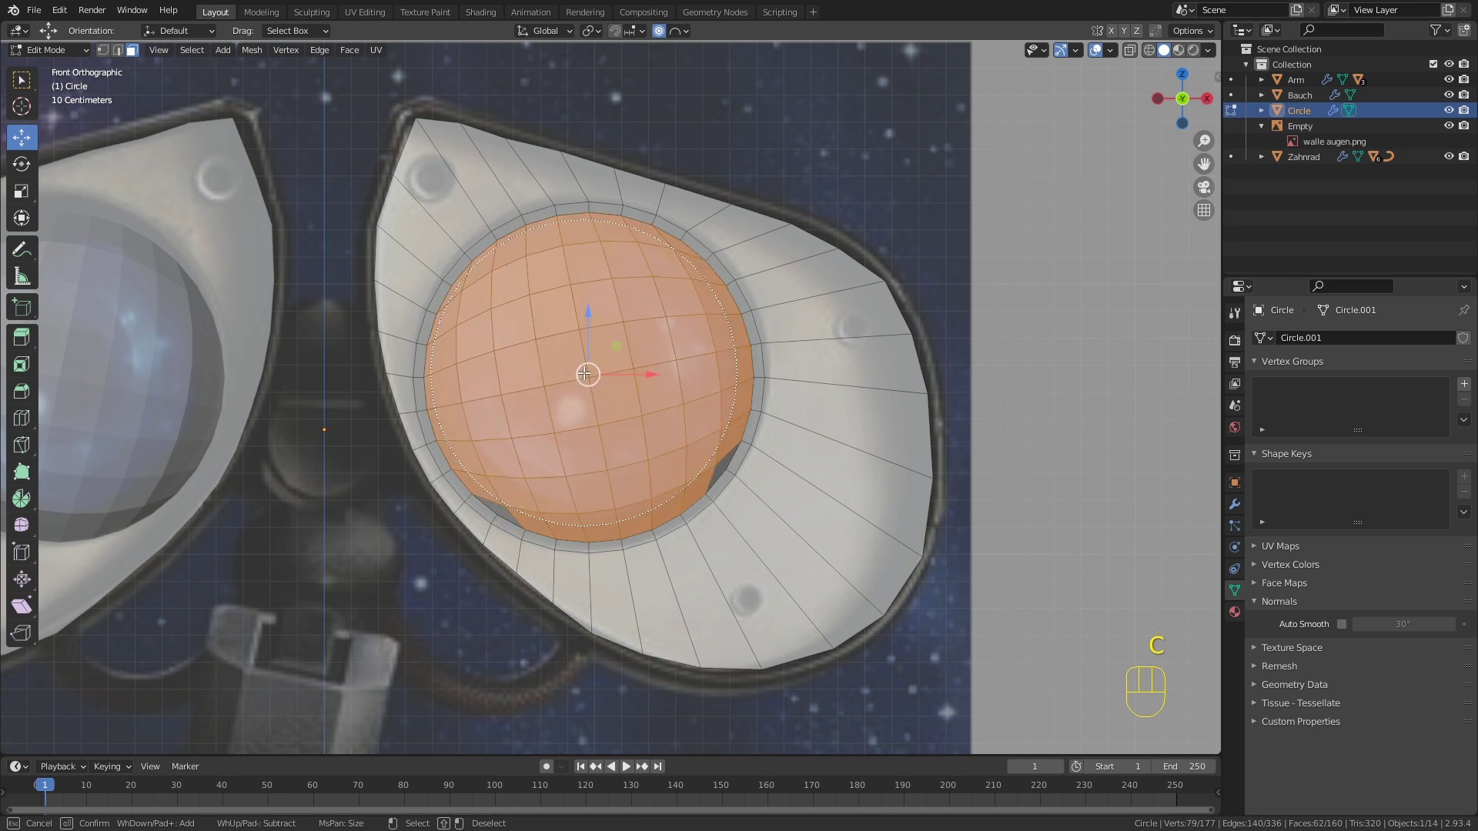
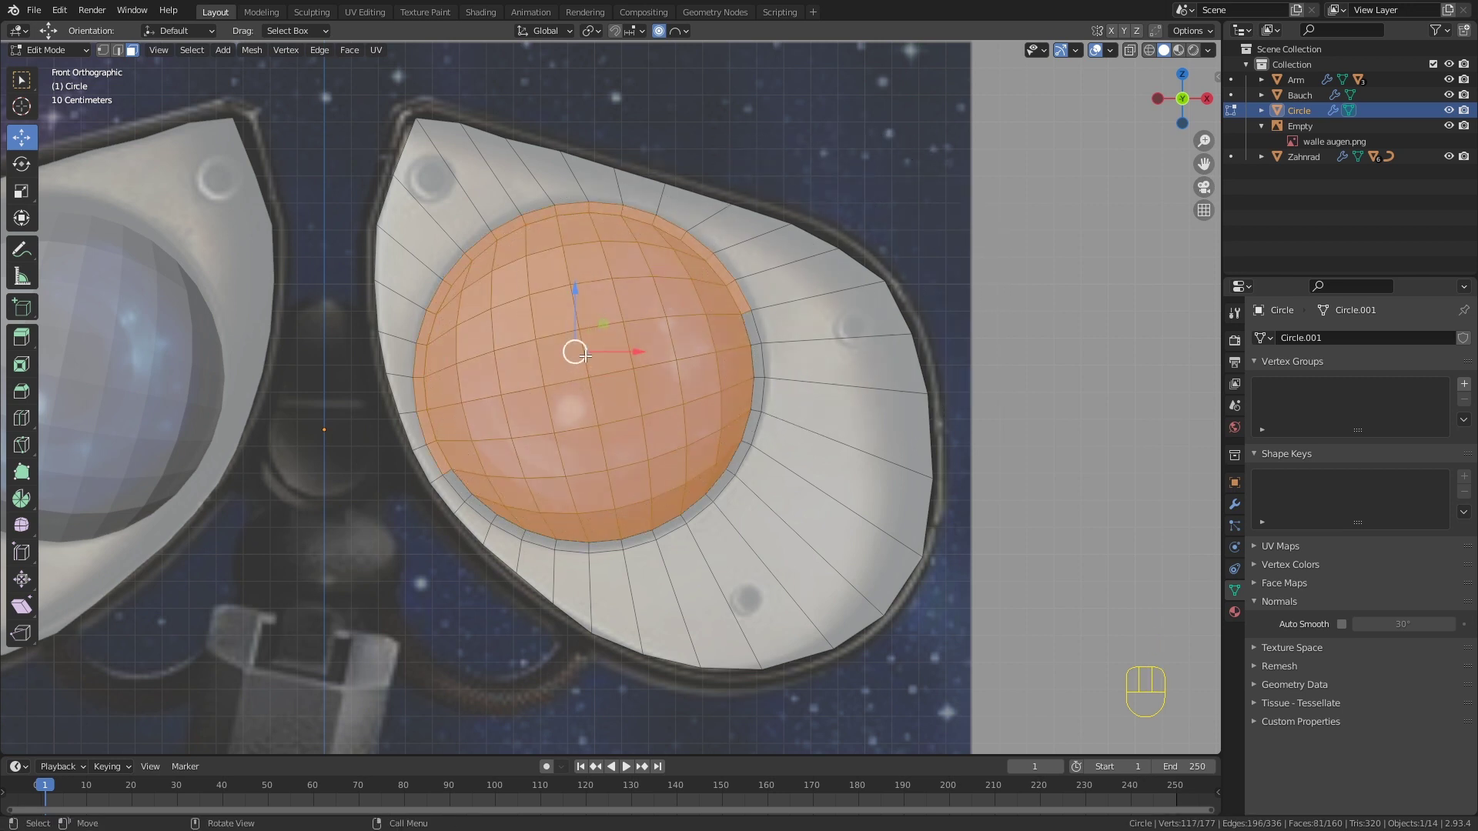
key(ctrl+z)
key(c)
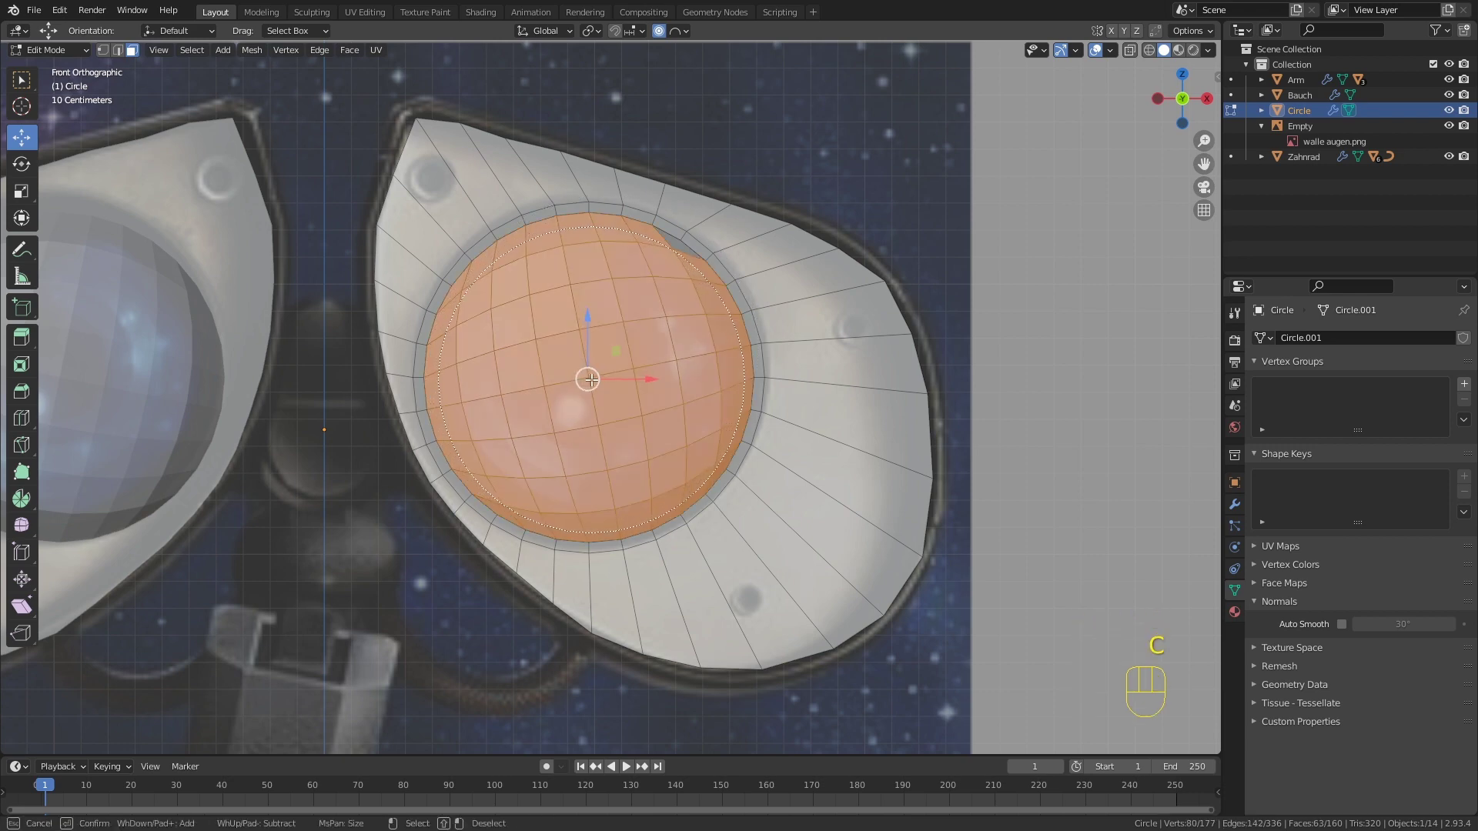
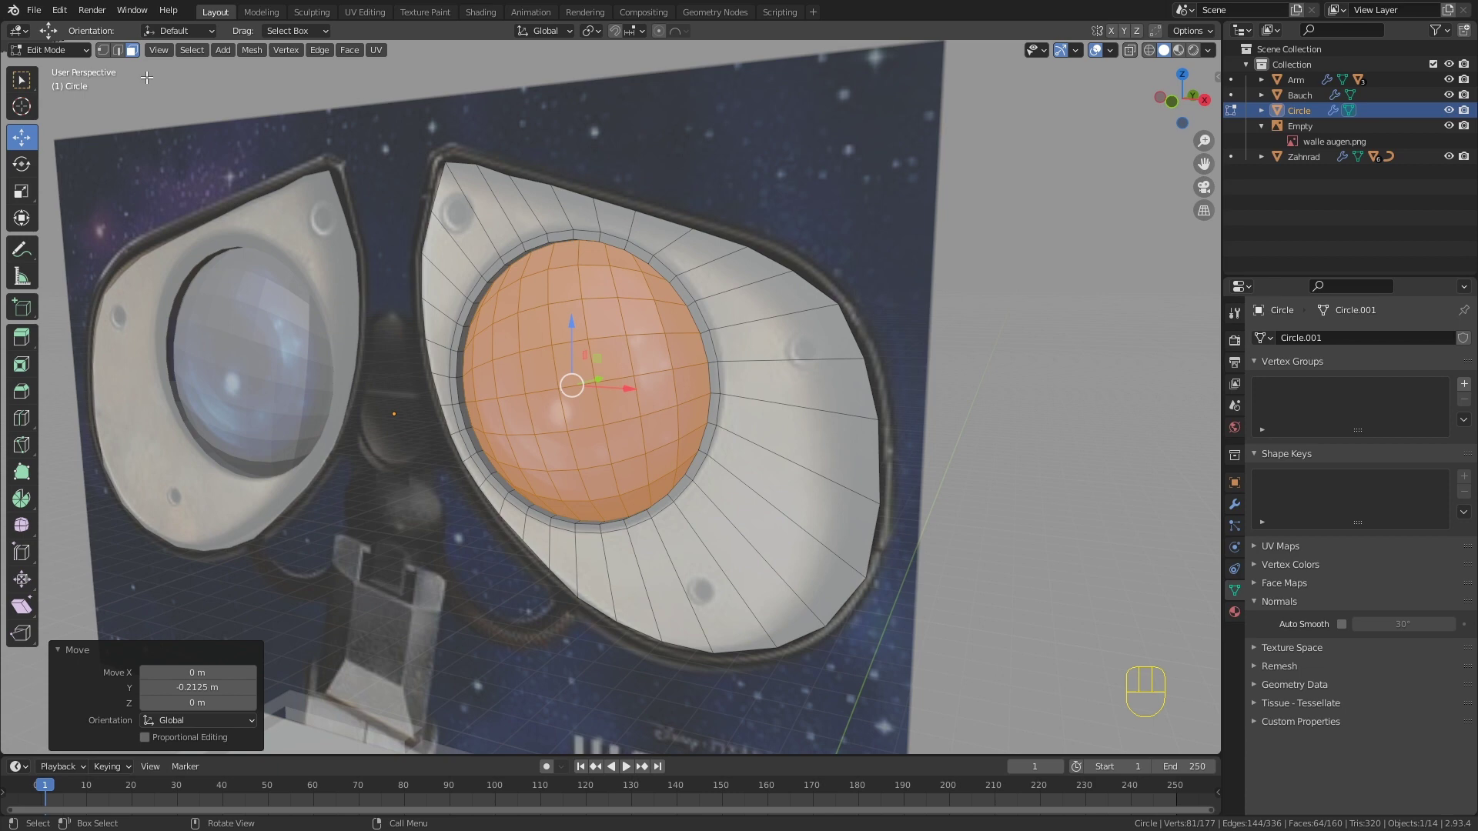
key(2)
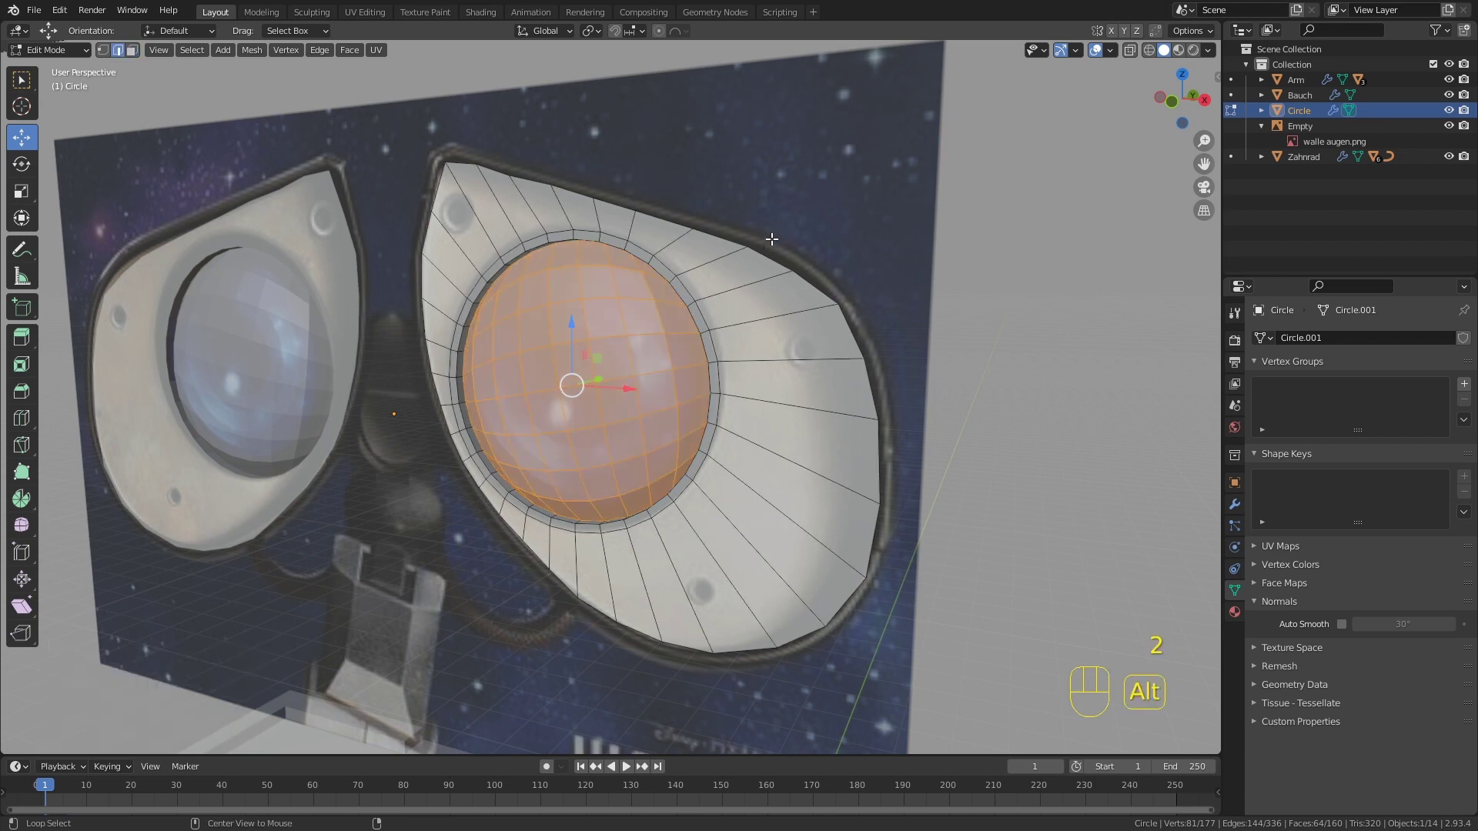
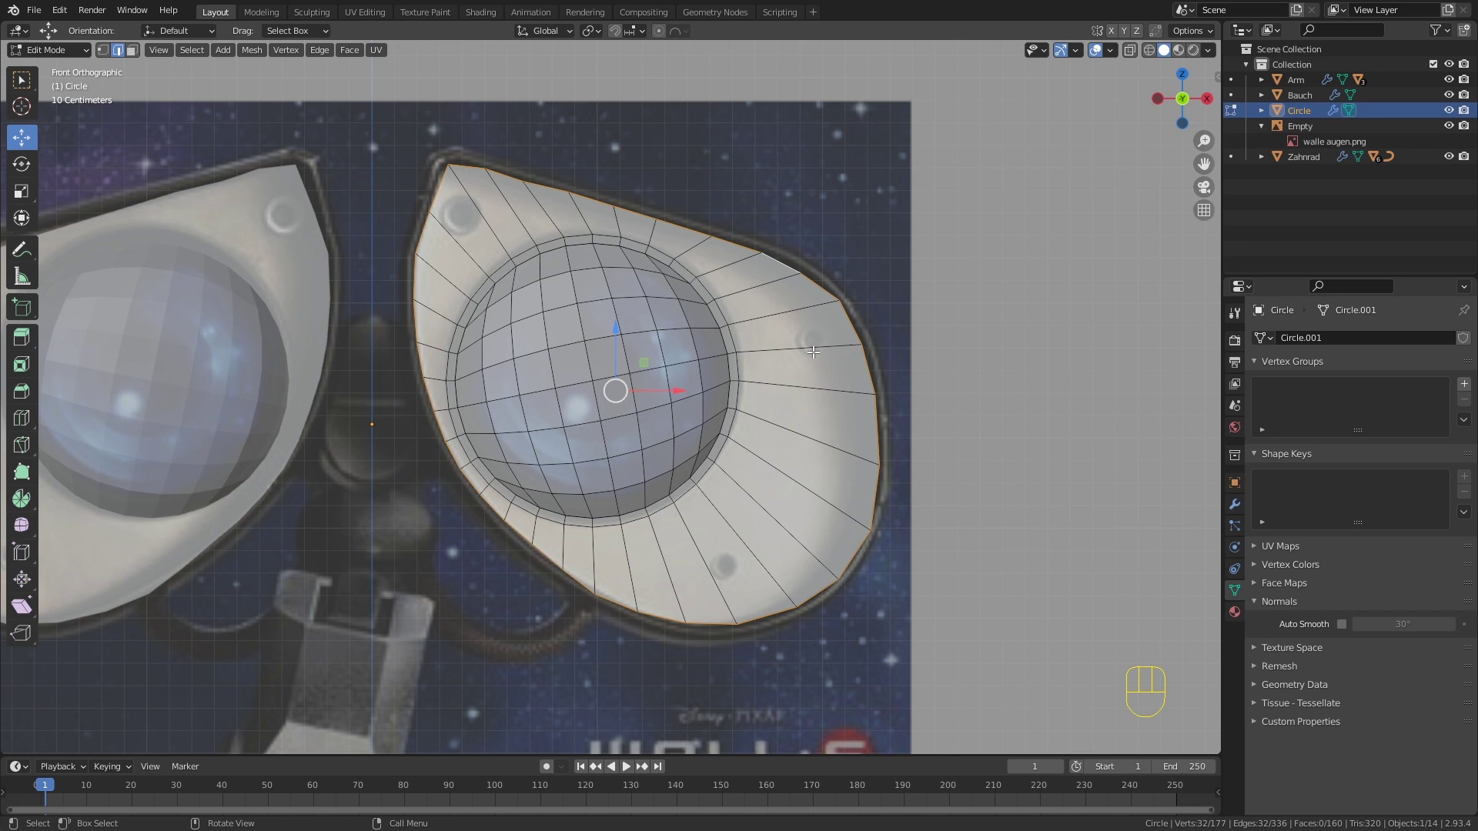
Step: Extrude the housing's outer border in place, widen it into a lip and nudge the top corner vertex
key(e)
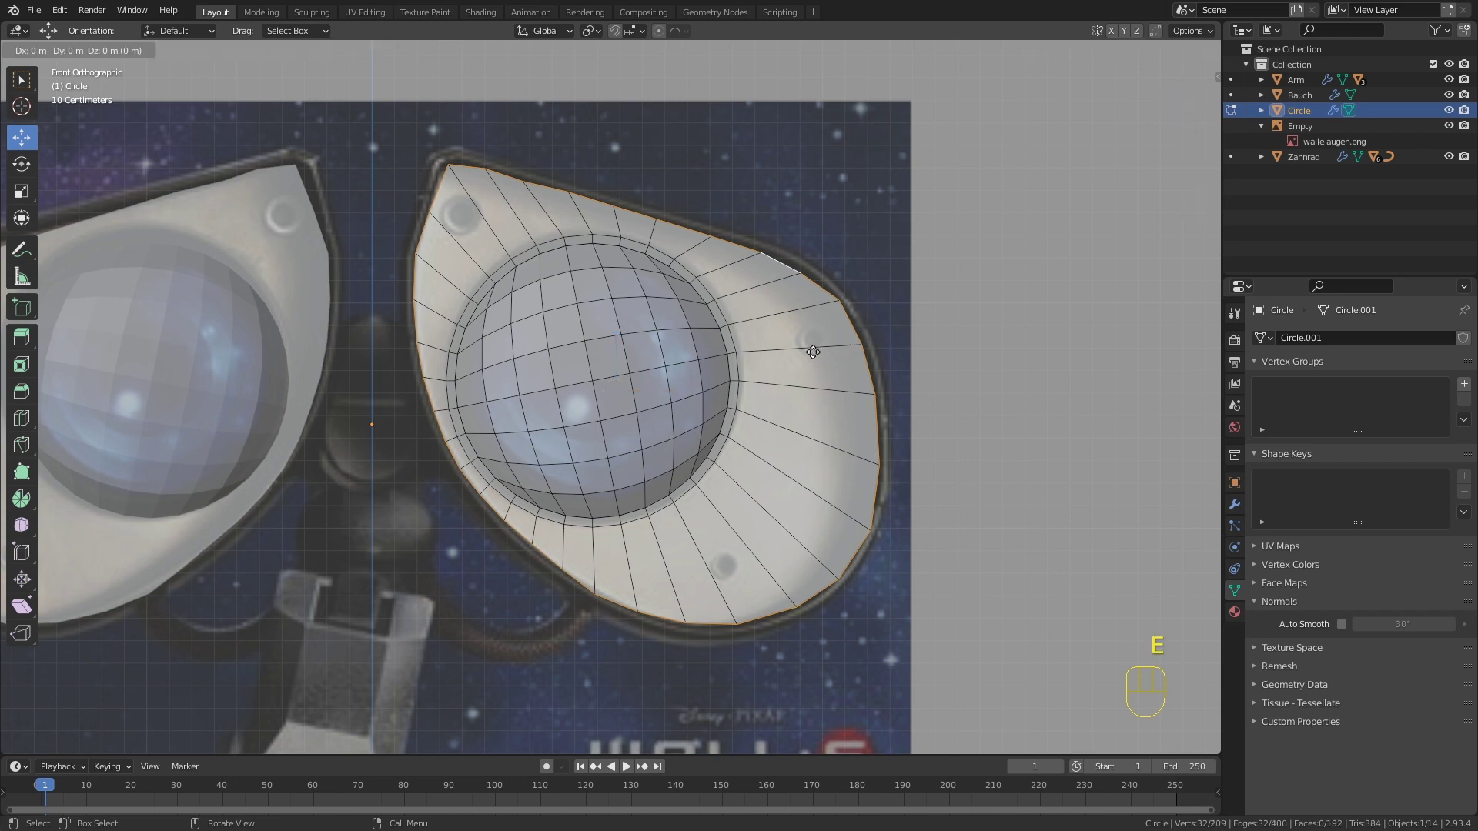
click(815, 348)
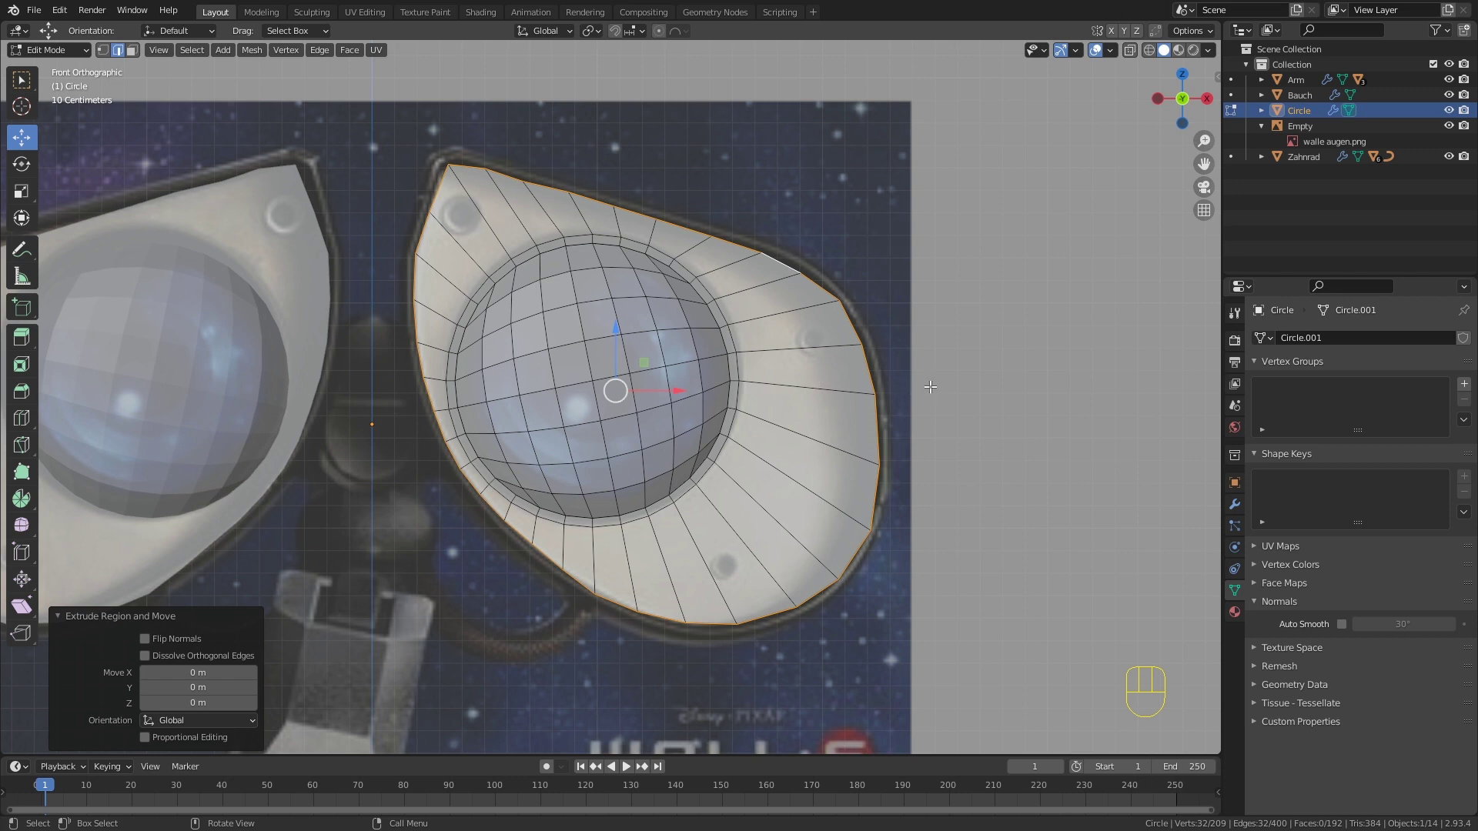
key(s)
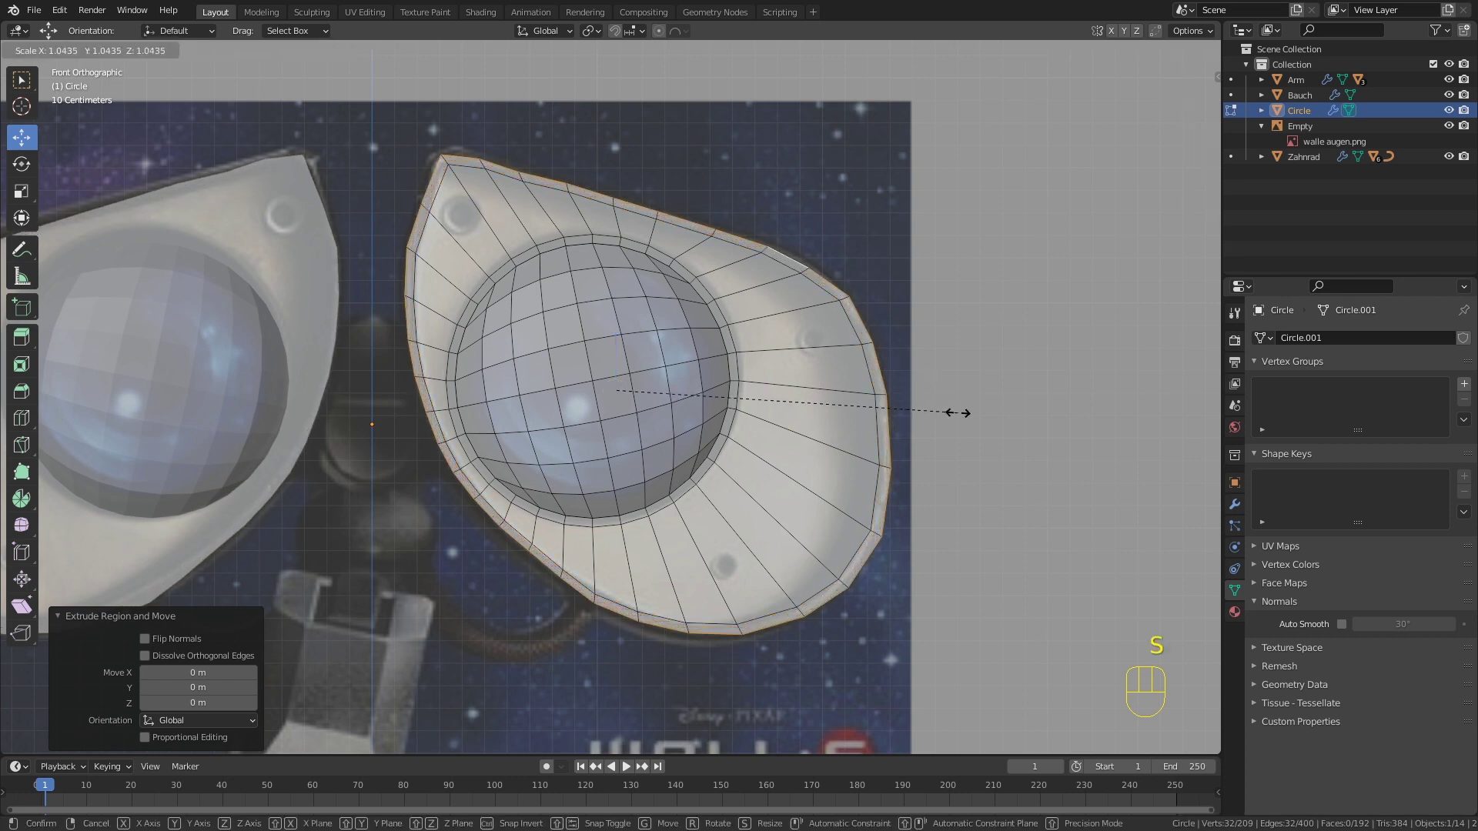
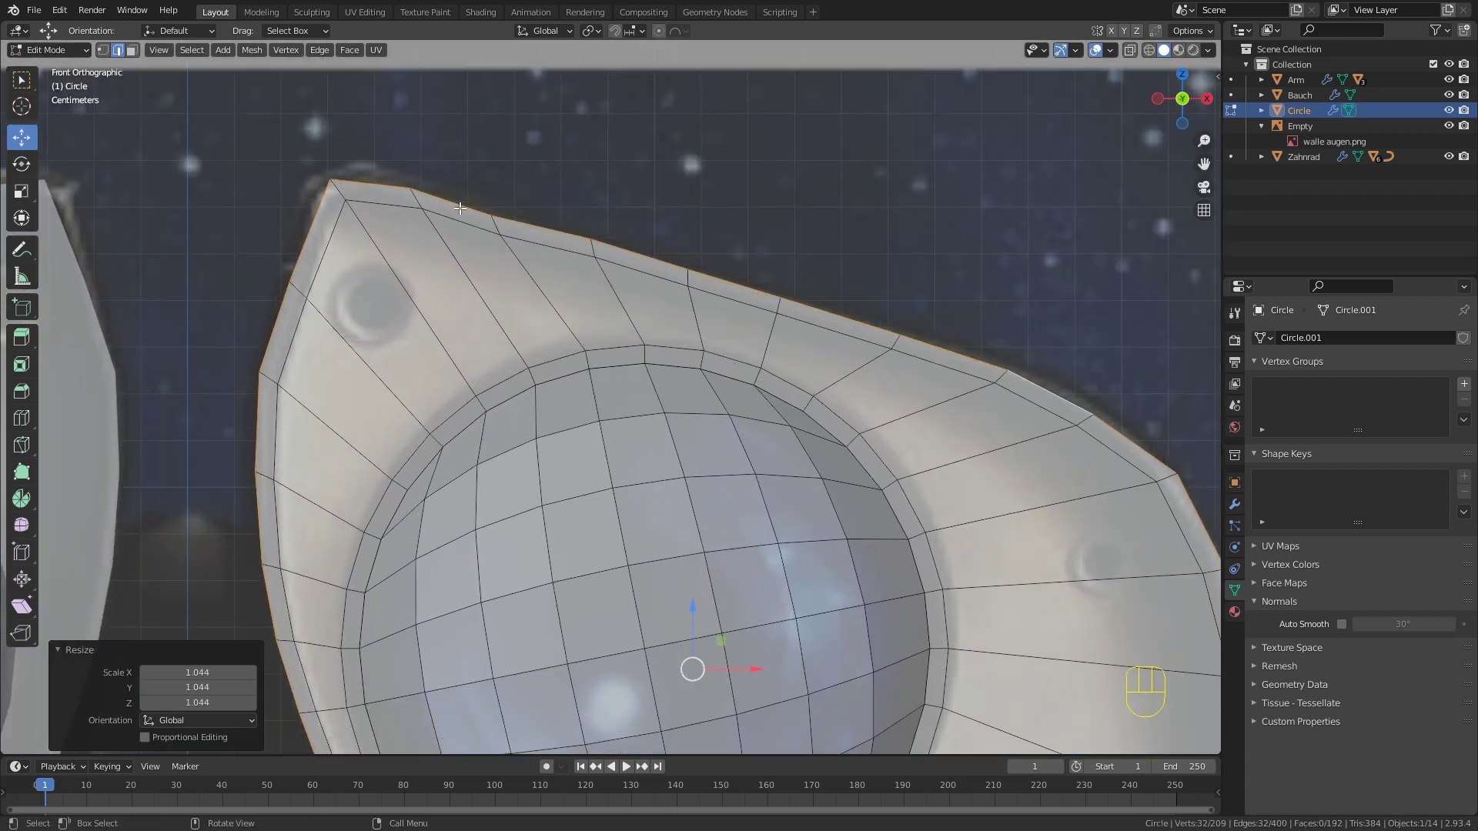
key(g)
click(518, 234)
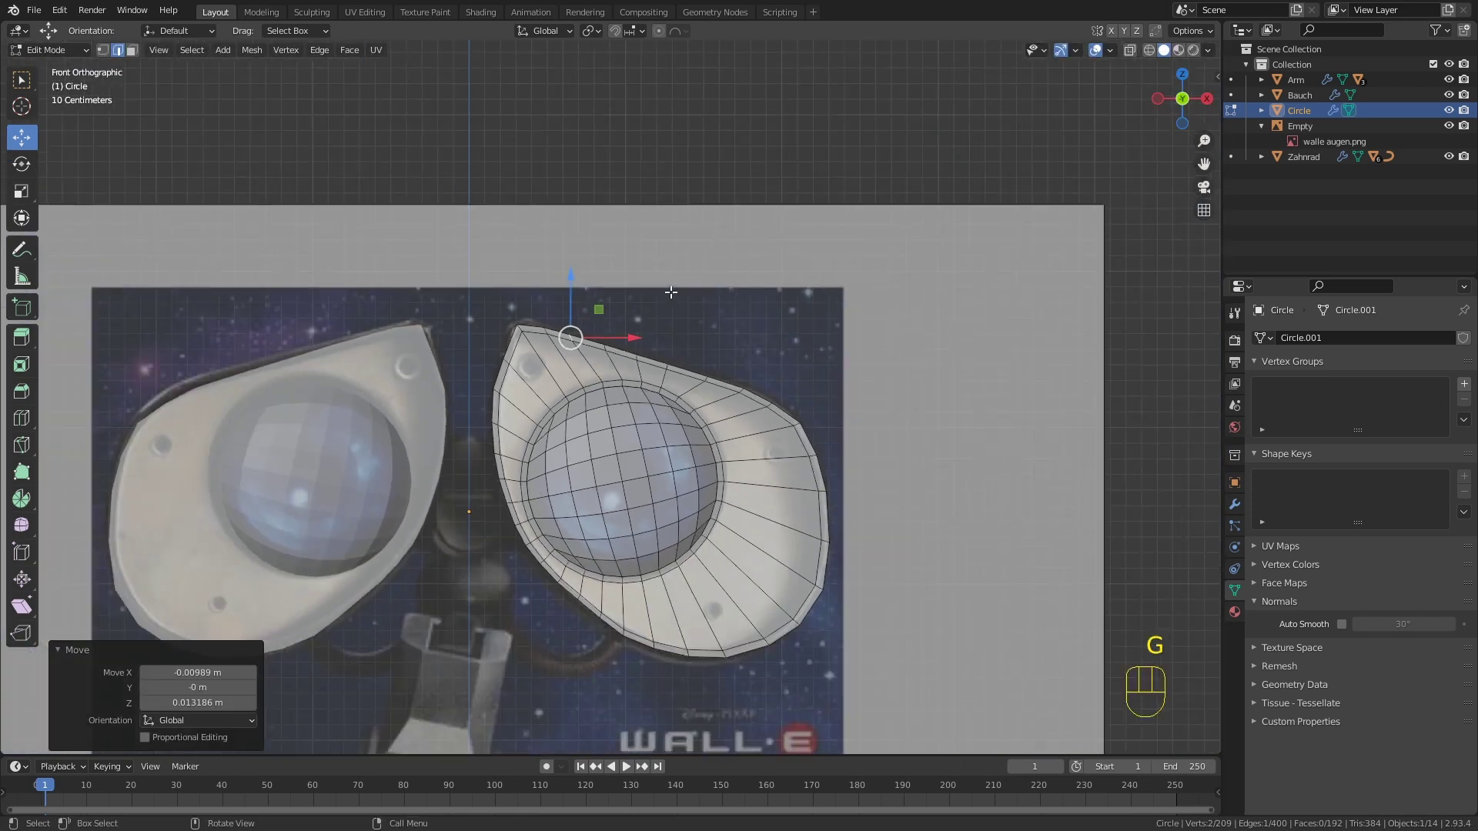
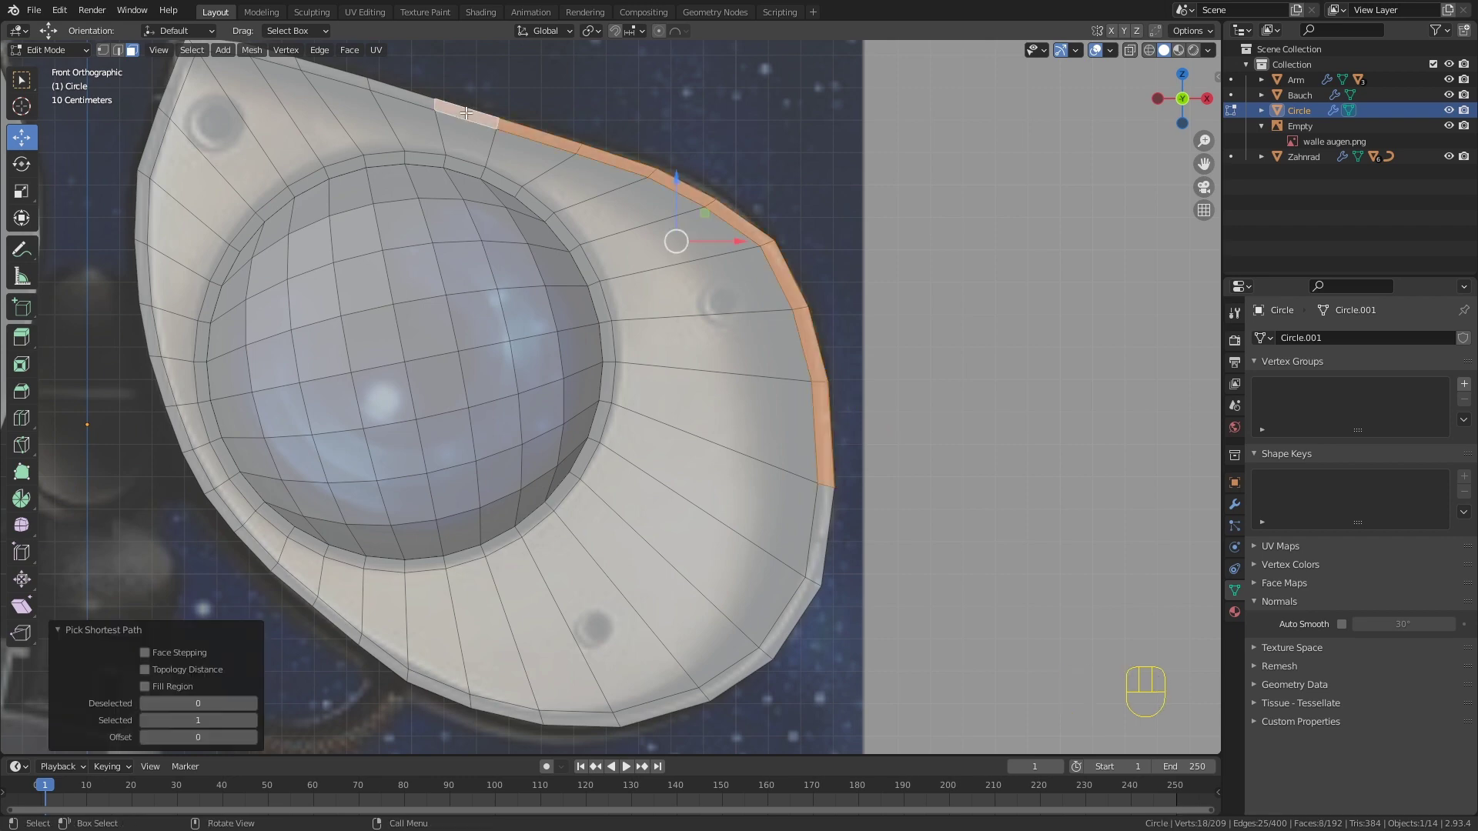
Step: Select the full outer rim edge loop and start extruding it about 0.12 m along normals
drag(448, 168, 680, 180)
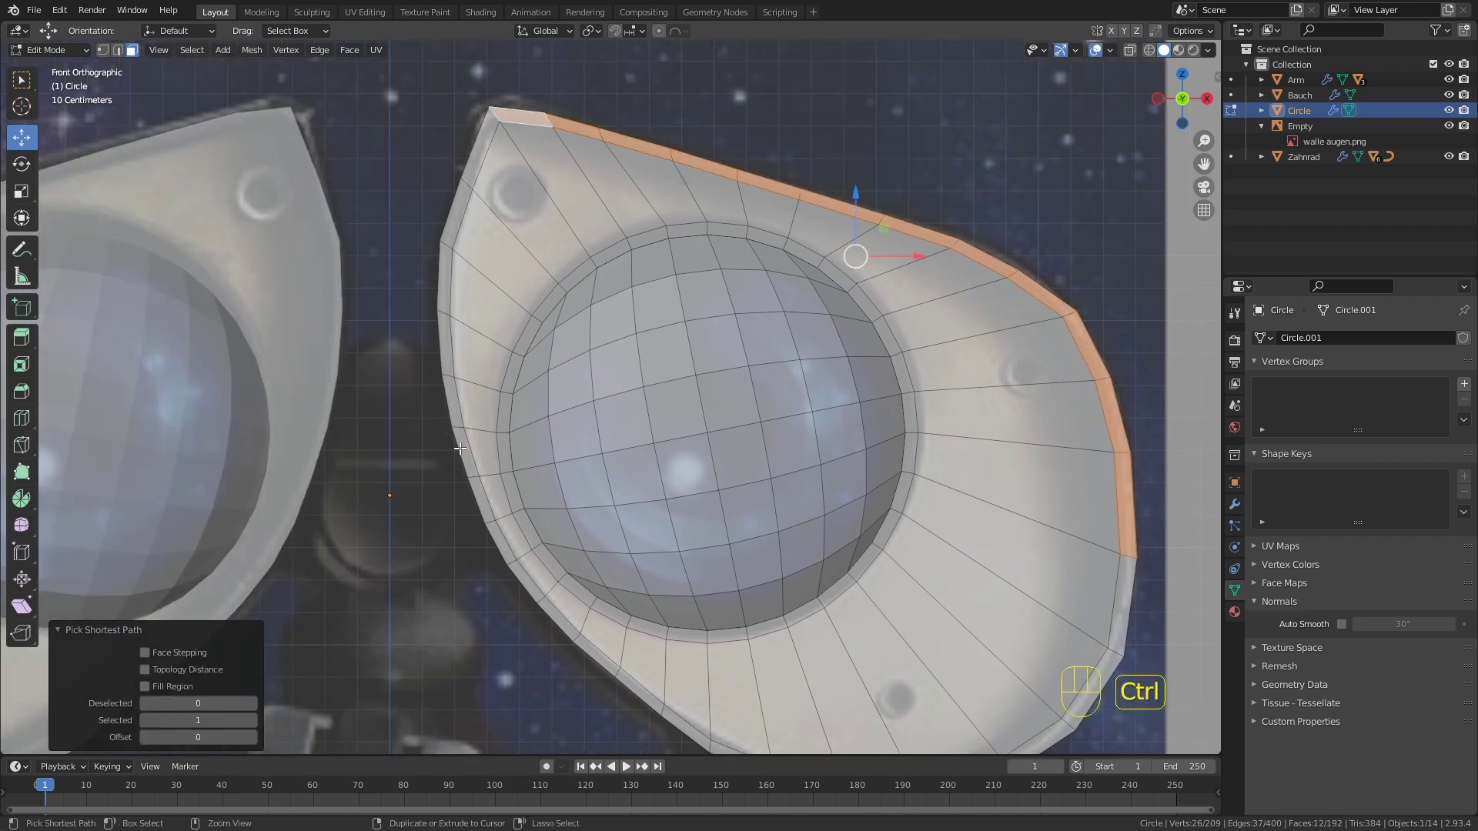
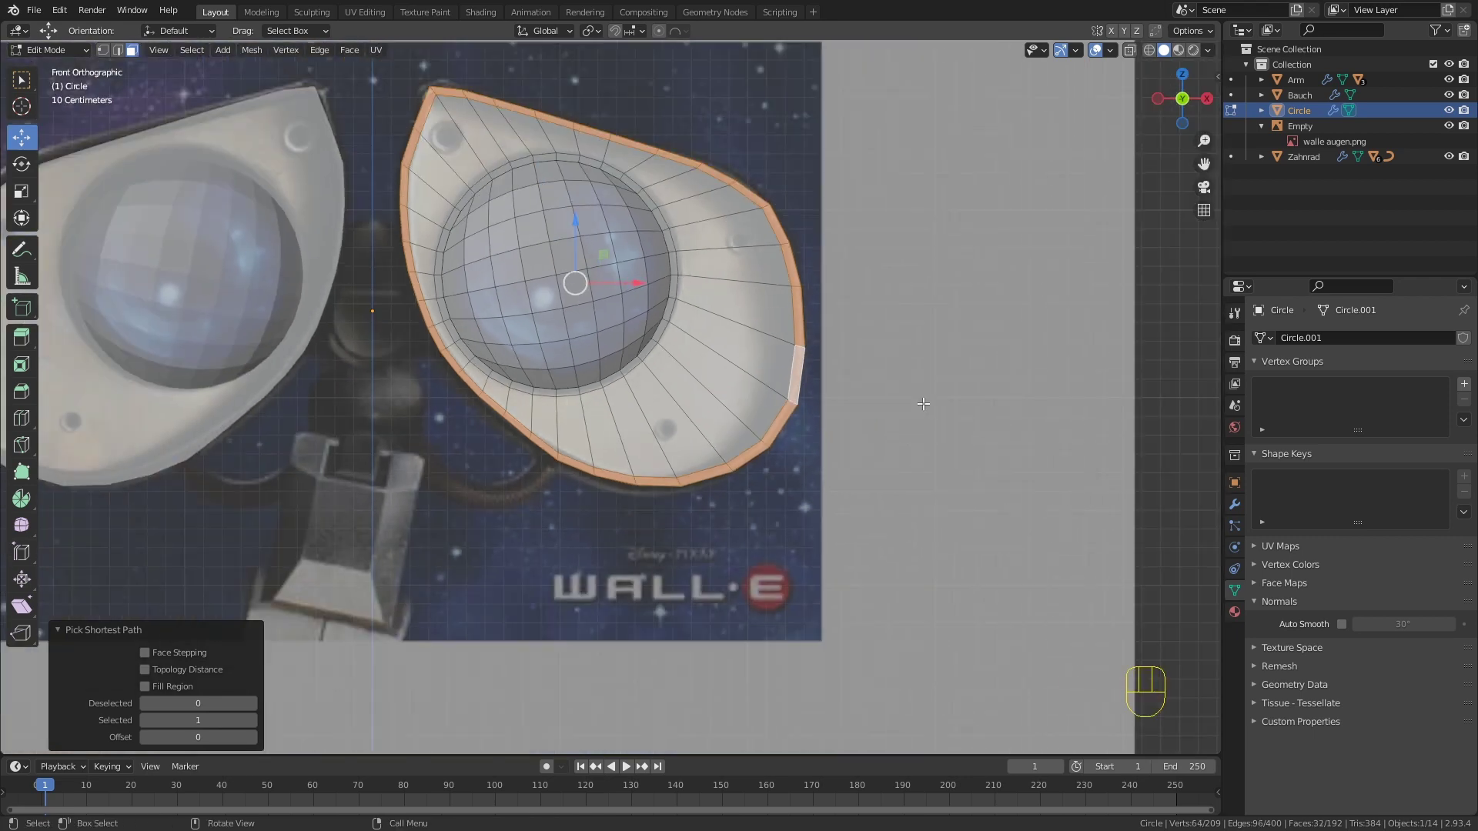
drag(723, 363, 639, 329)
middle_click(681, 347)
key(e)
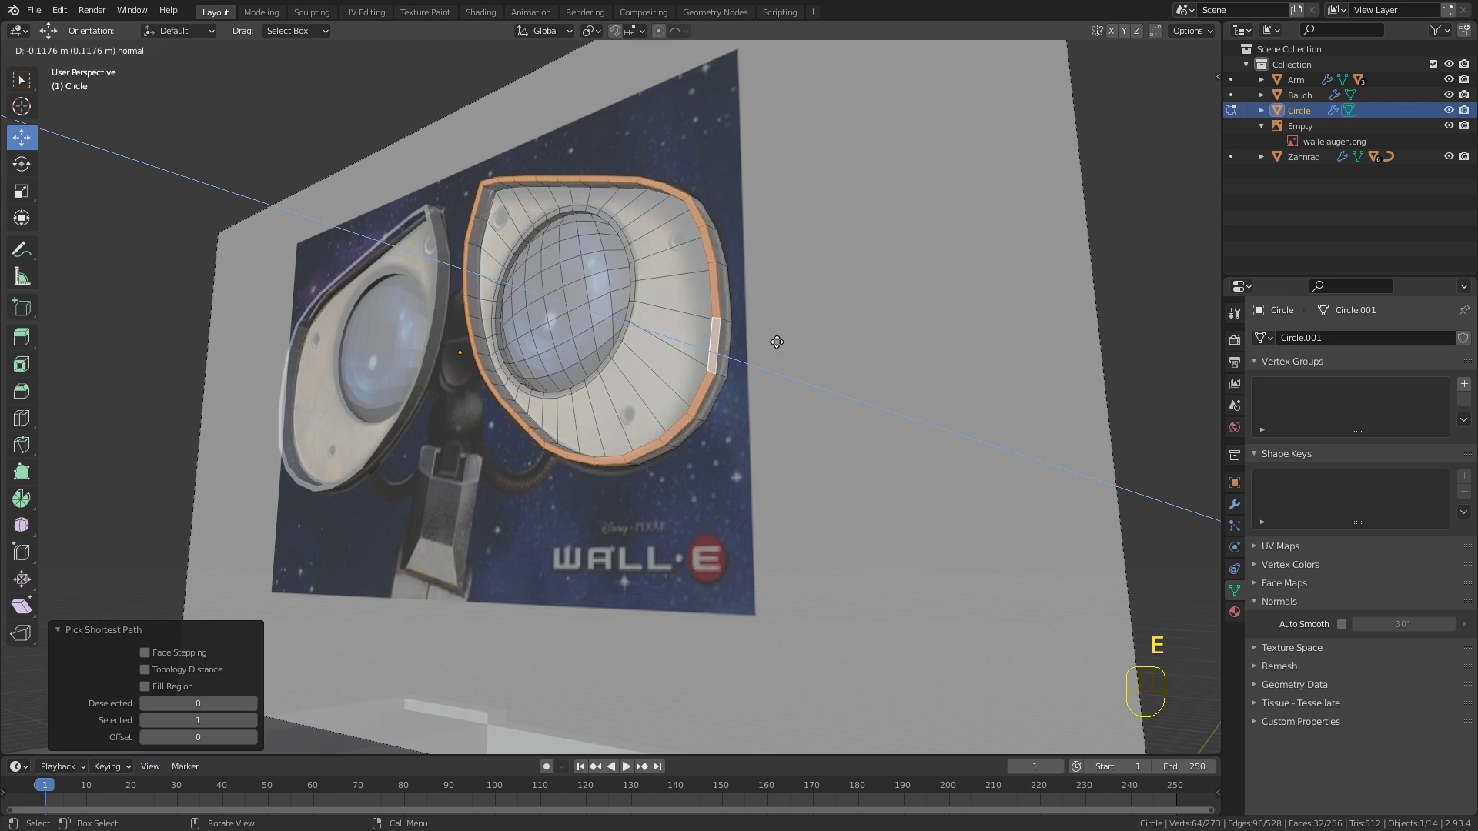
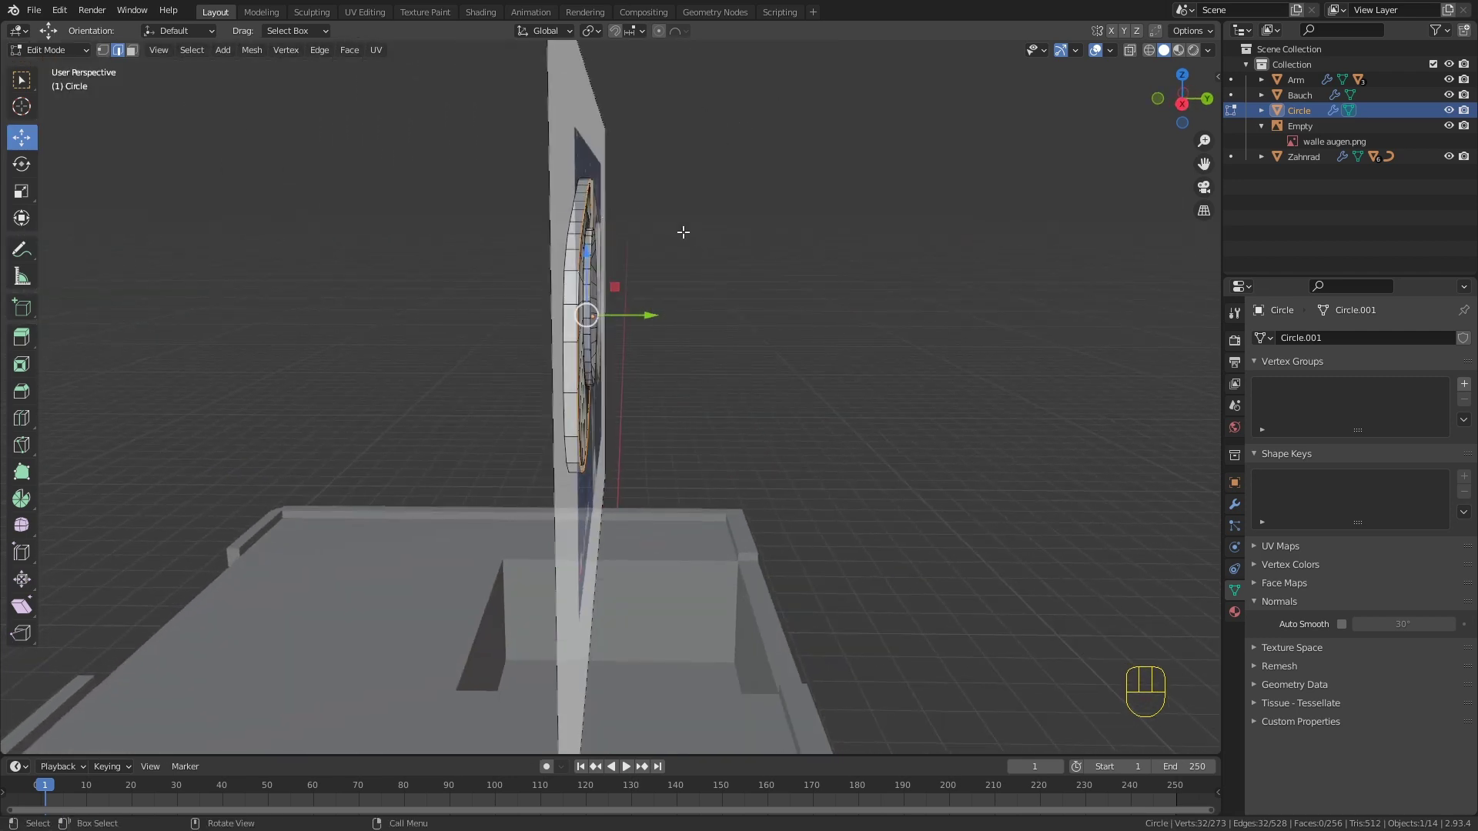
Step: Extrude the eye's outer ring about 1.08 m back along Y to form a deep back wall
key(e)
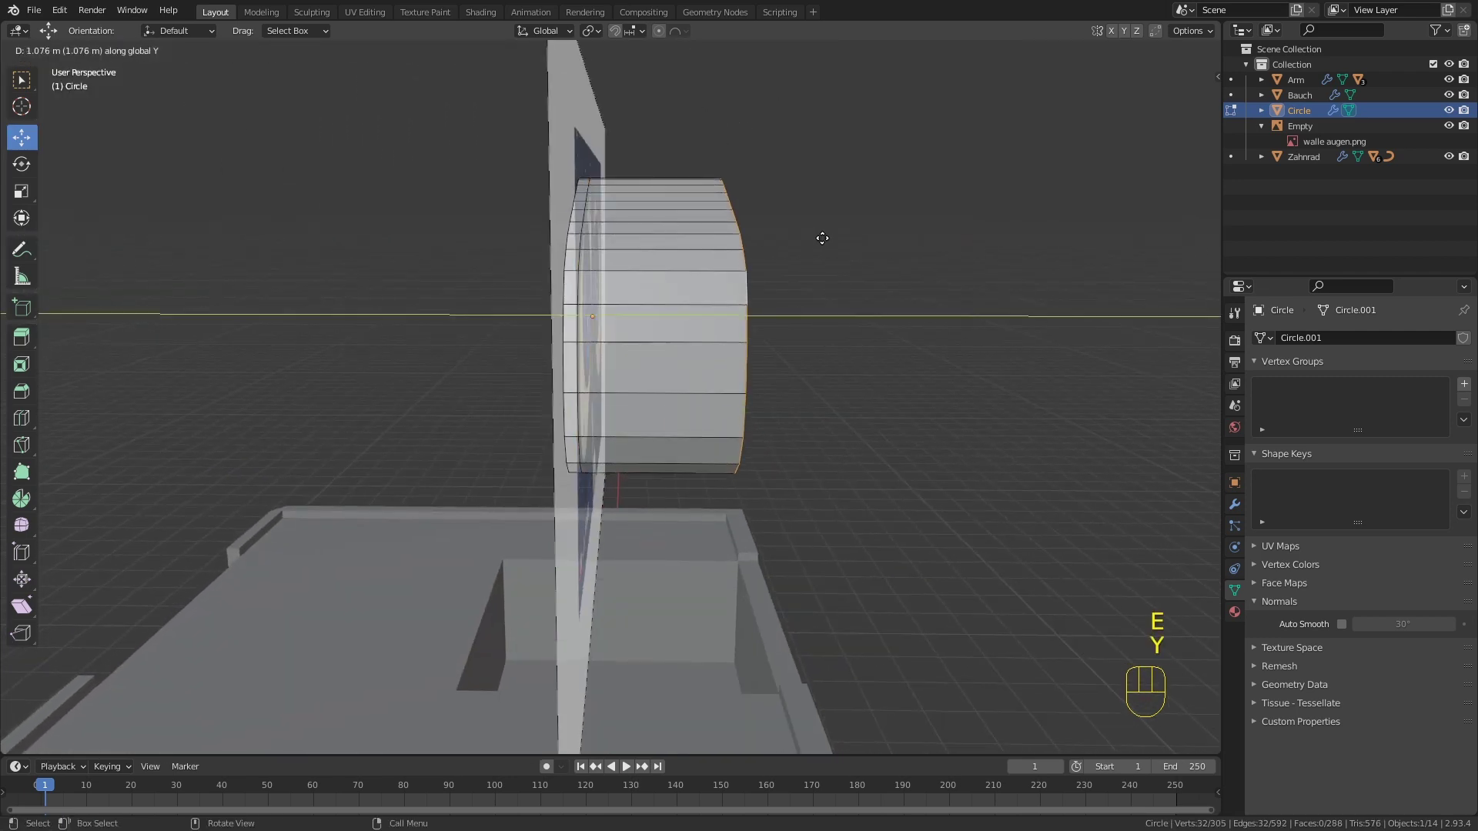
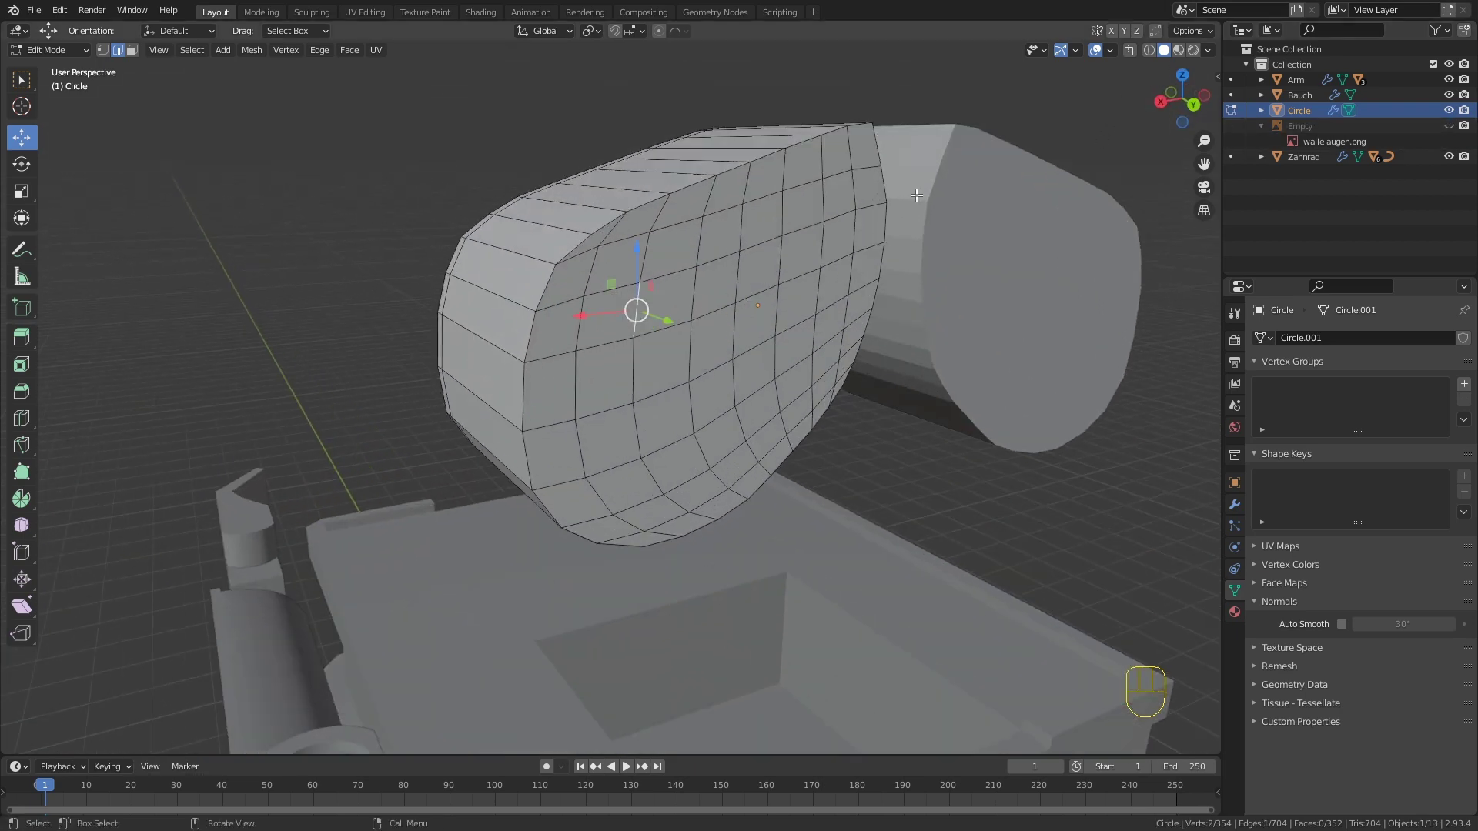
Step: Select a strip of back-wall faces and brush-move them with proportional falloff toward a teardrop outline
middle_click(799, 244)
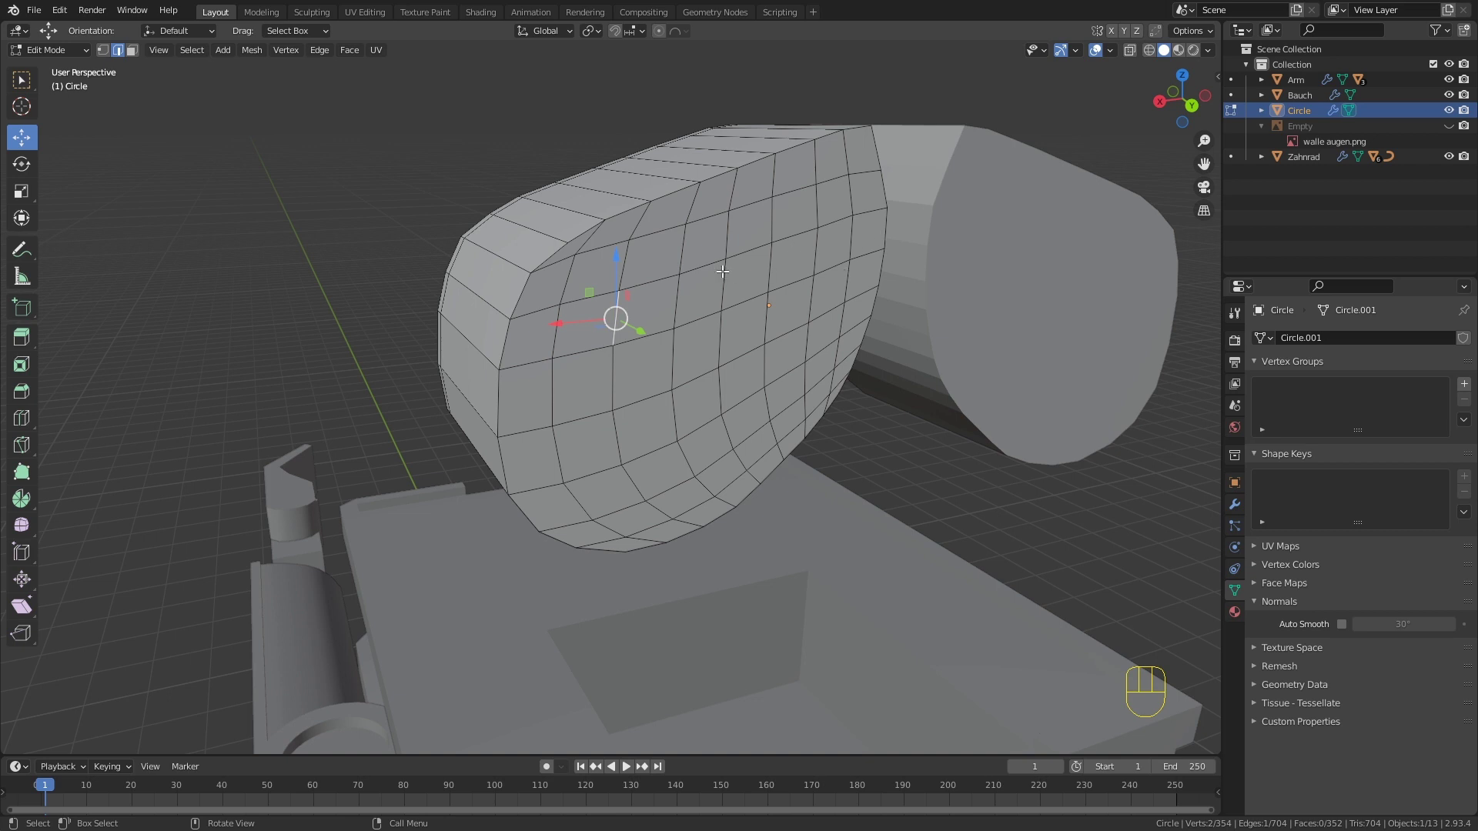
key(3)
drag(586, 314, 842, 236)
click(841, 235)
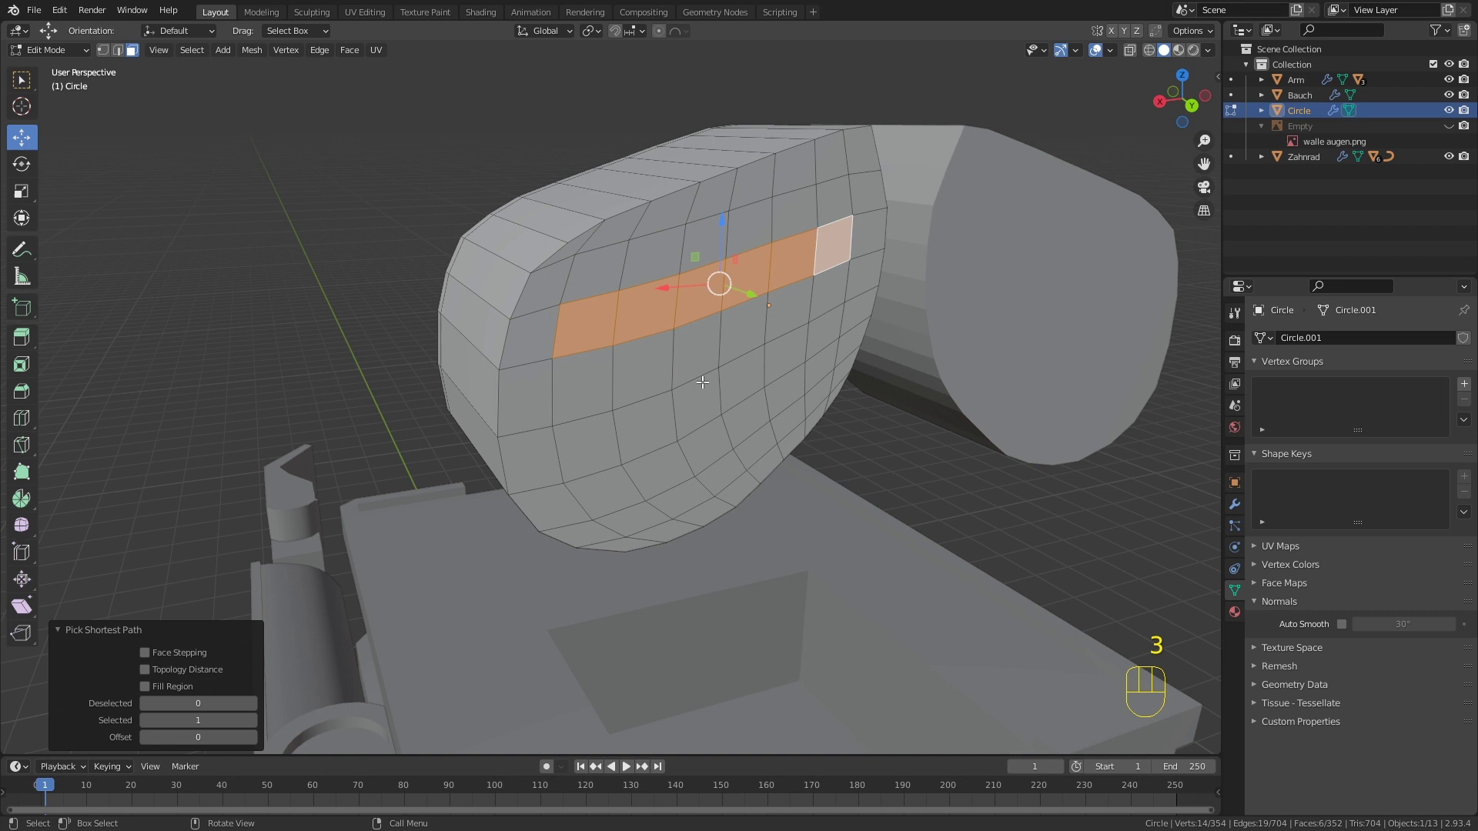
middle_click(711, 359)
key(c)
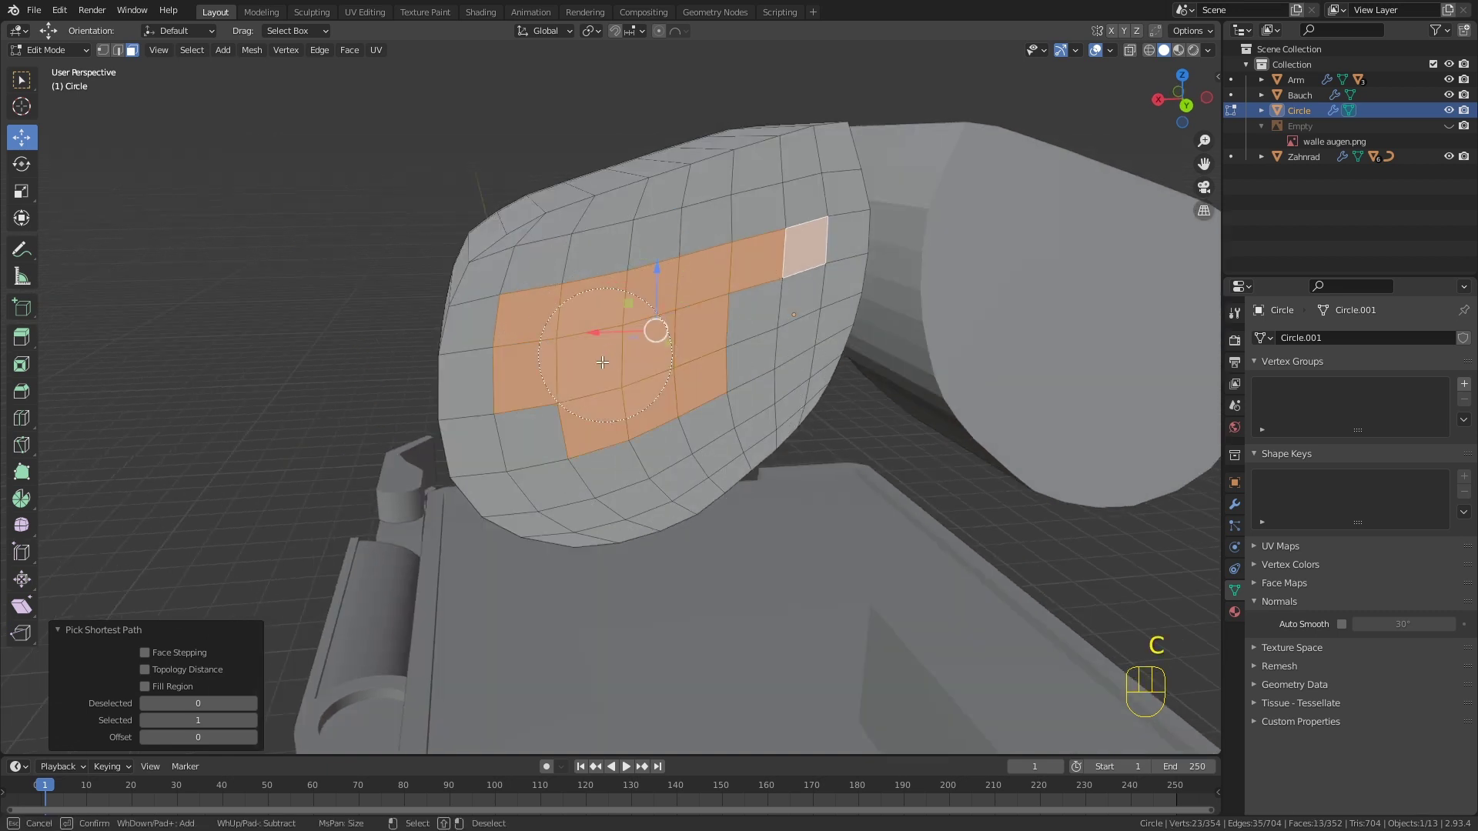
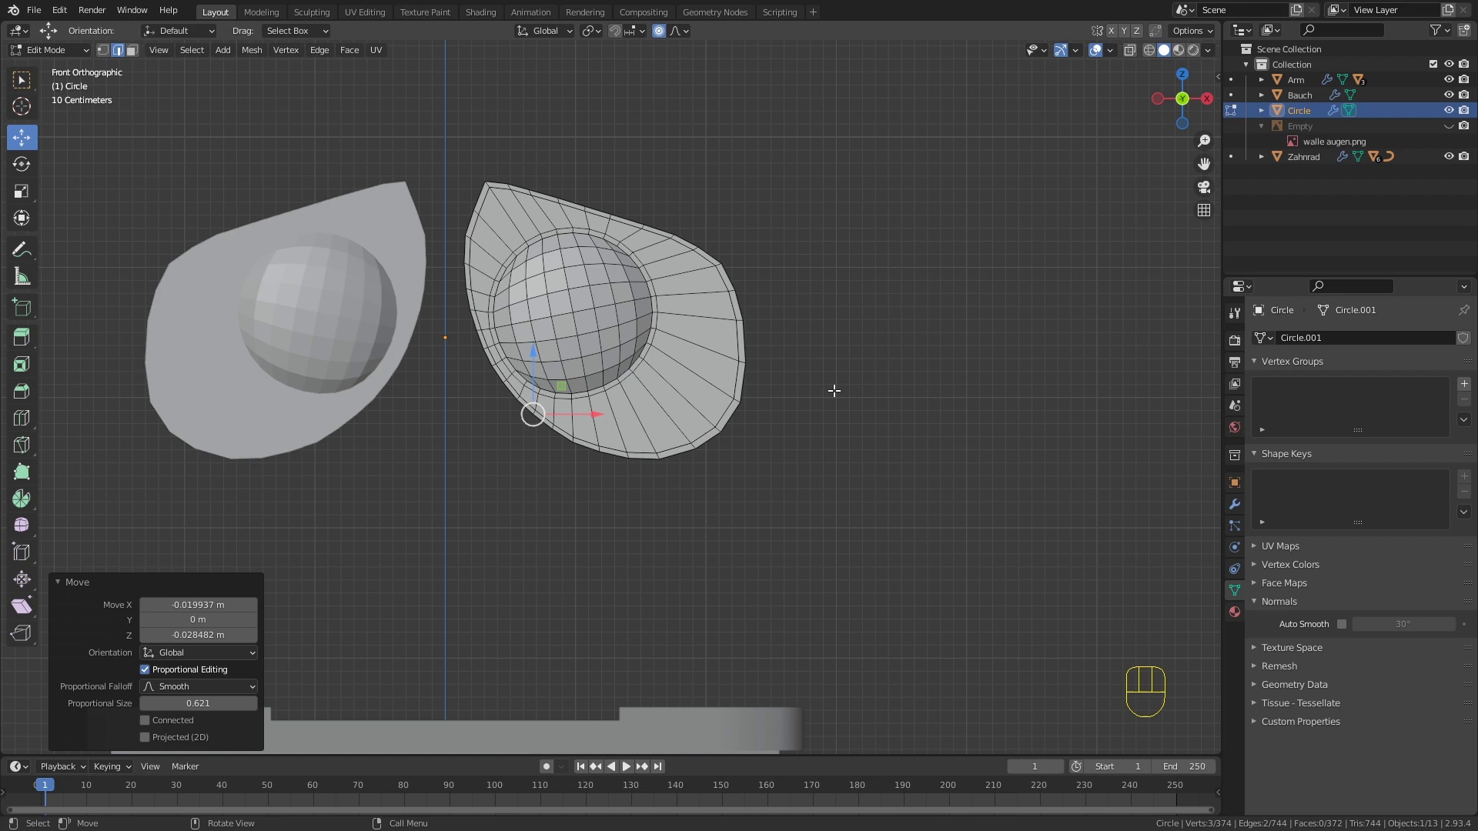
Step: Leave Edit Mode and orbit around the mirrored eye housings to view them from the side
middle_click(518, 243)
key(Tab)
drag(585, 257, 622, 260)
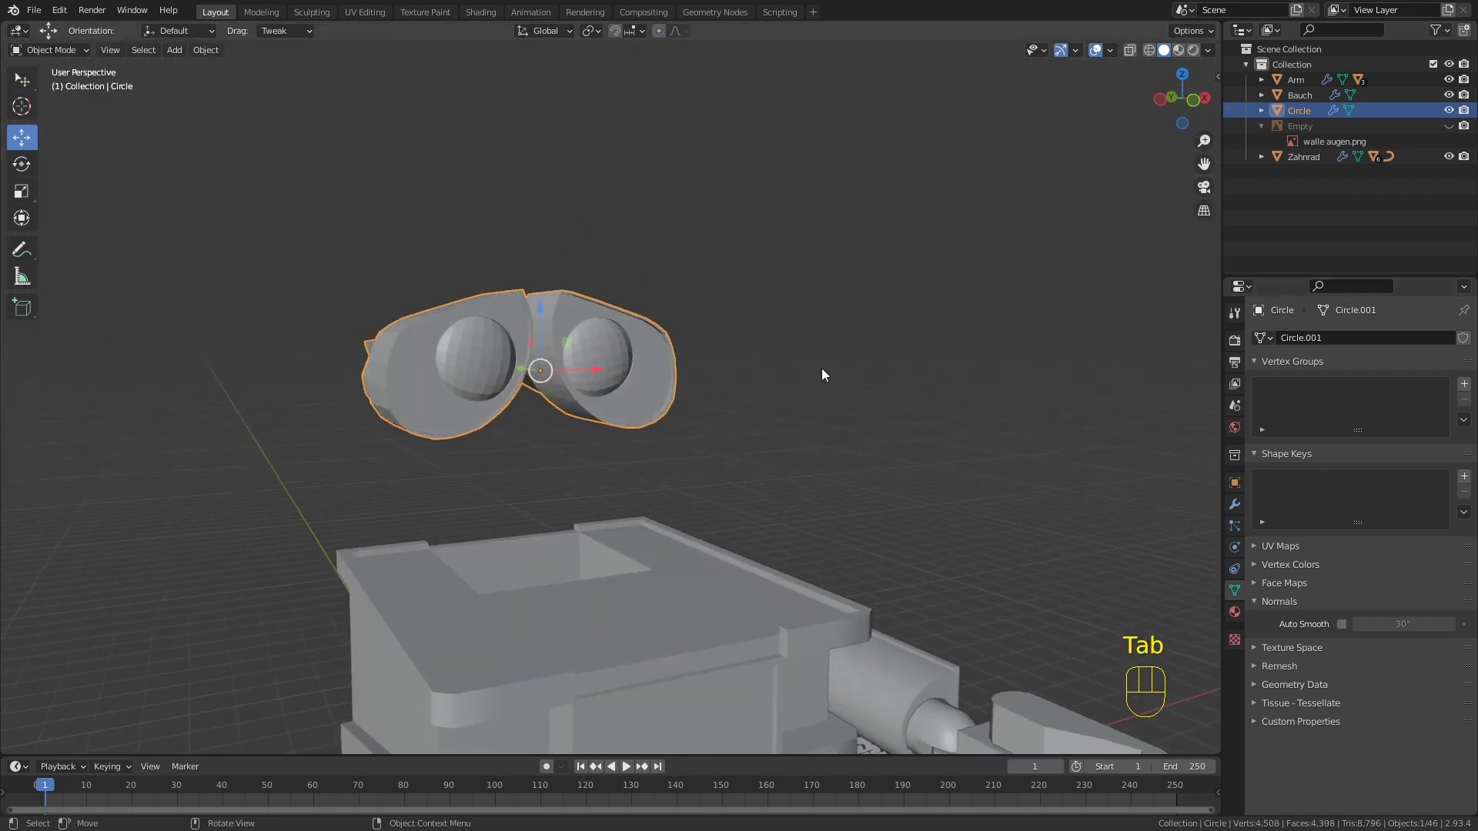
drag(655, 376, 1344, 635)
click(1344, 634)
drag(746, 341, 667, 335)
click(782, 298)
drag(703, 344, 640, 356)
click(641, 355)
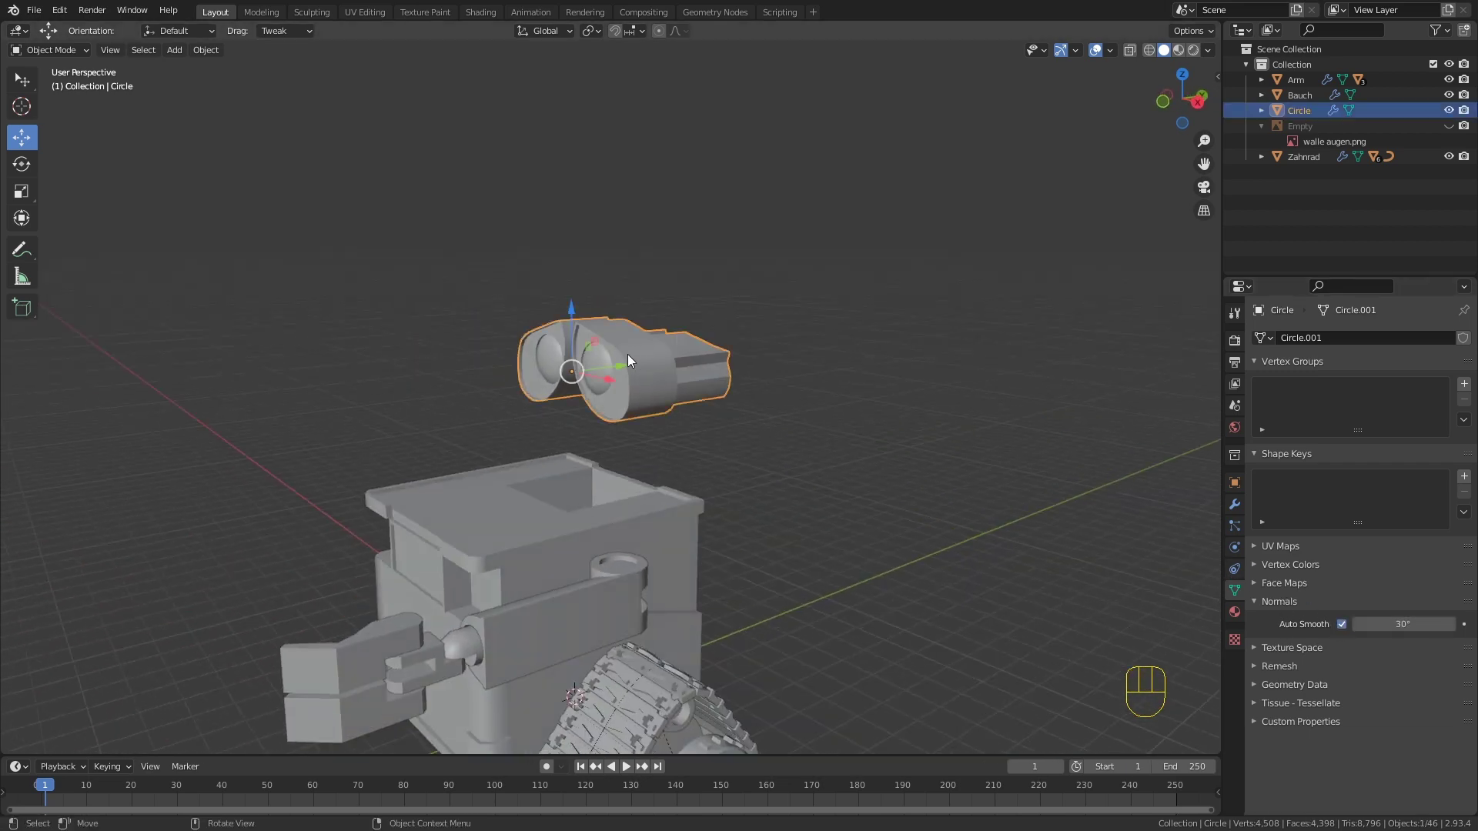
drag(623, 367, 501, 413)
drag(511, 416, 606, 405)
Step: Raise the eye object about 0.55 m above the body in front view and rename it Augen
key(KP_1)
click(556, 320)
drag(630, 354, 532, 348)
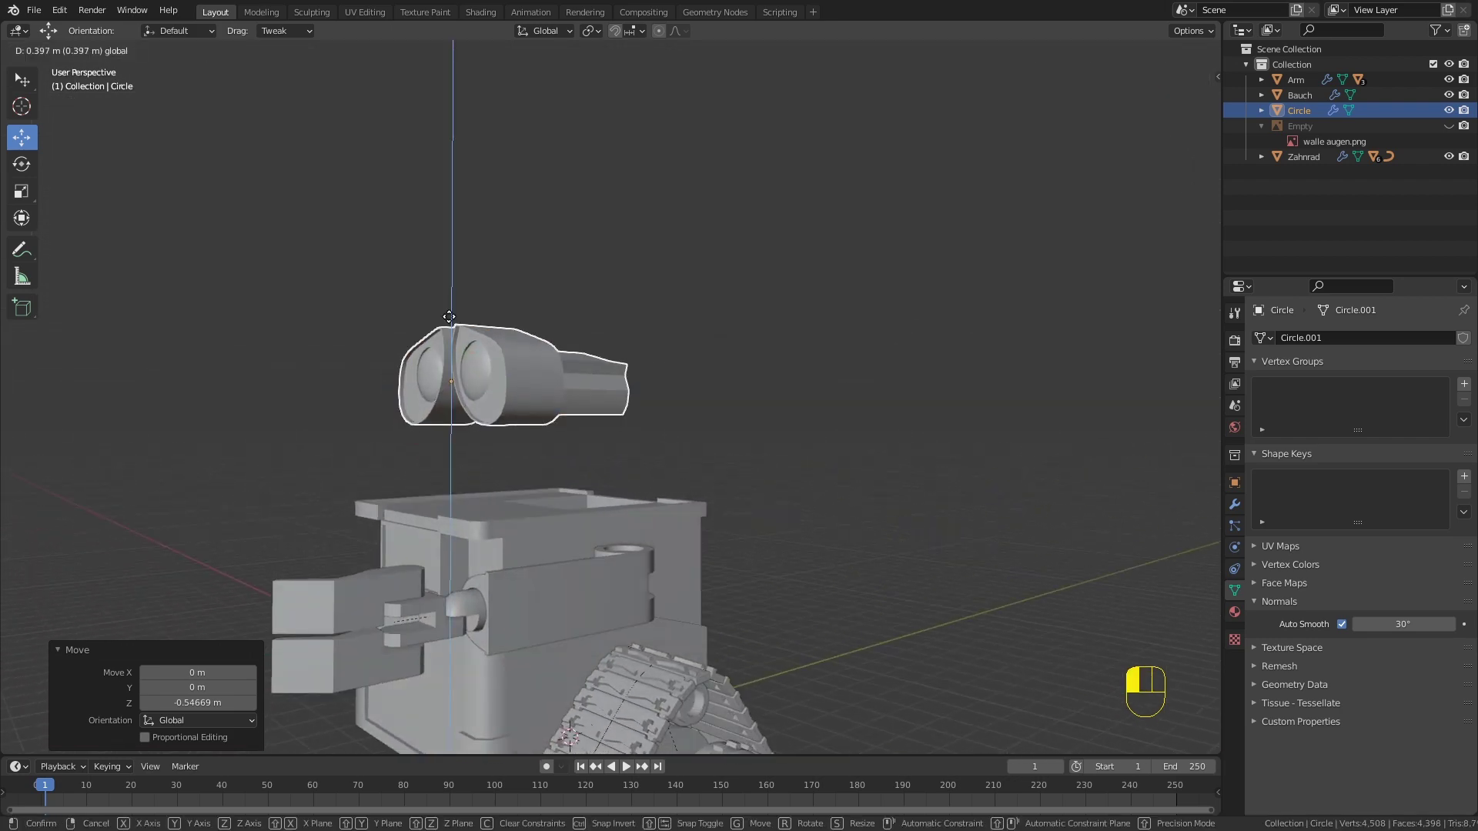
click(622, 323)
drag(661, 389, 770, 378)
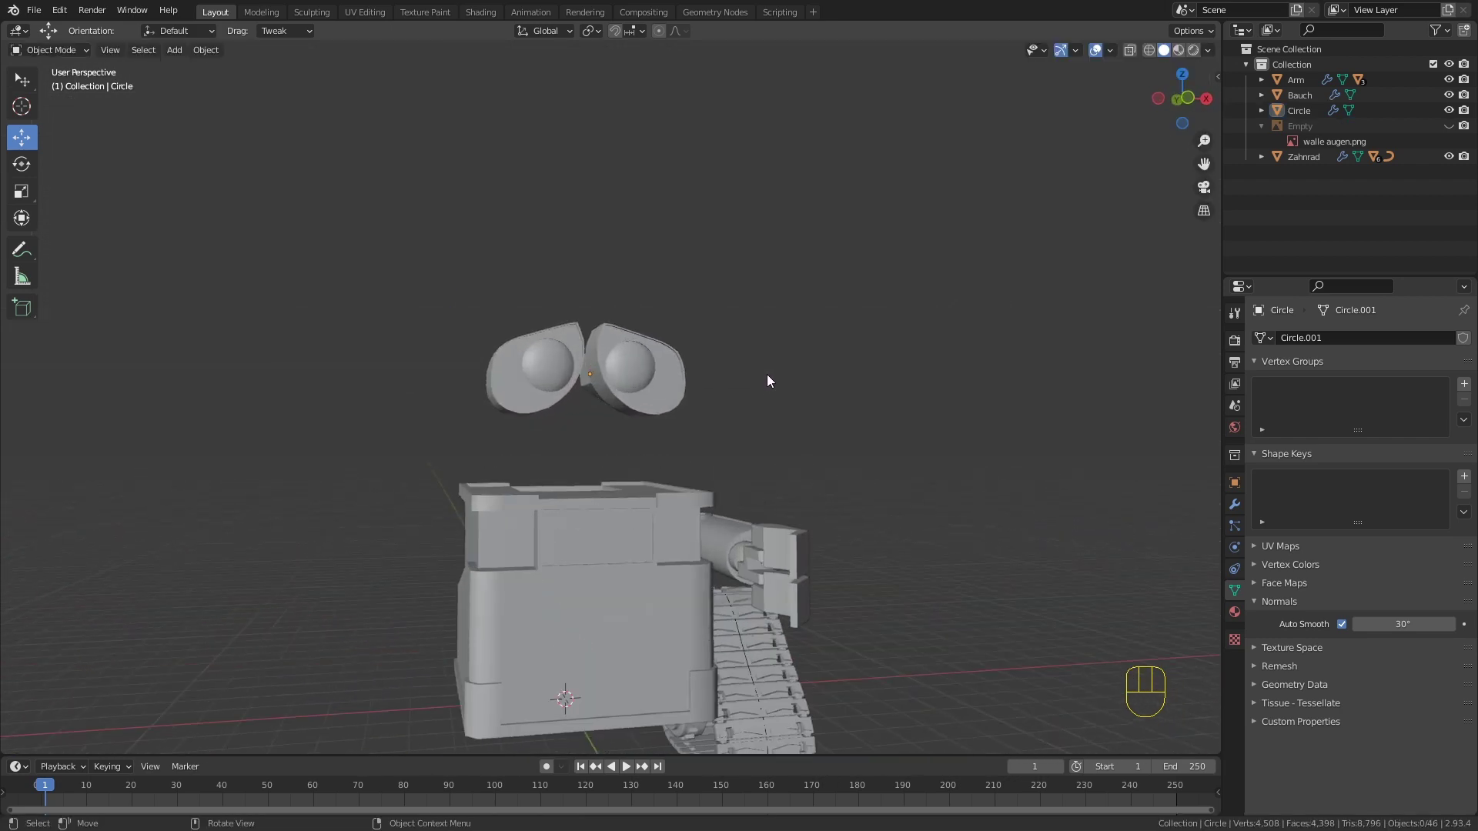
click(664, 334)
click(1302, 112)
drag(1303, 112, 903, 420)
middle_click(903, 419)
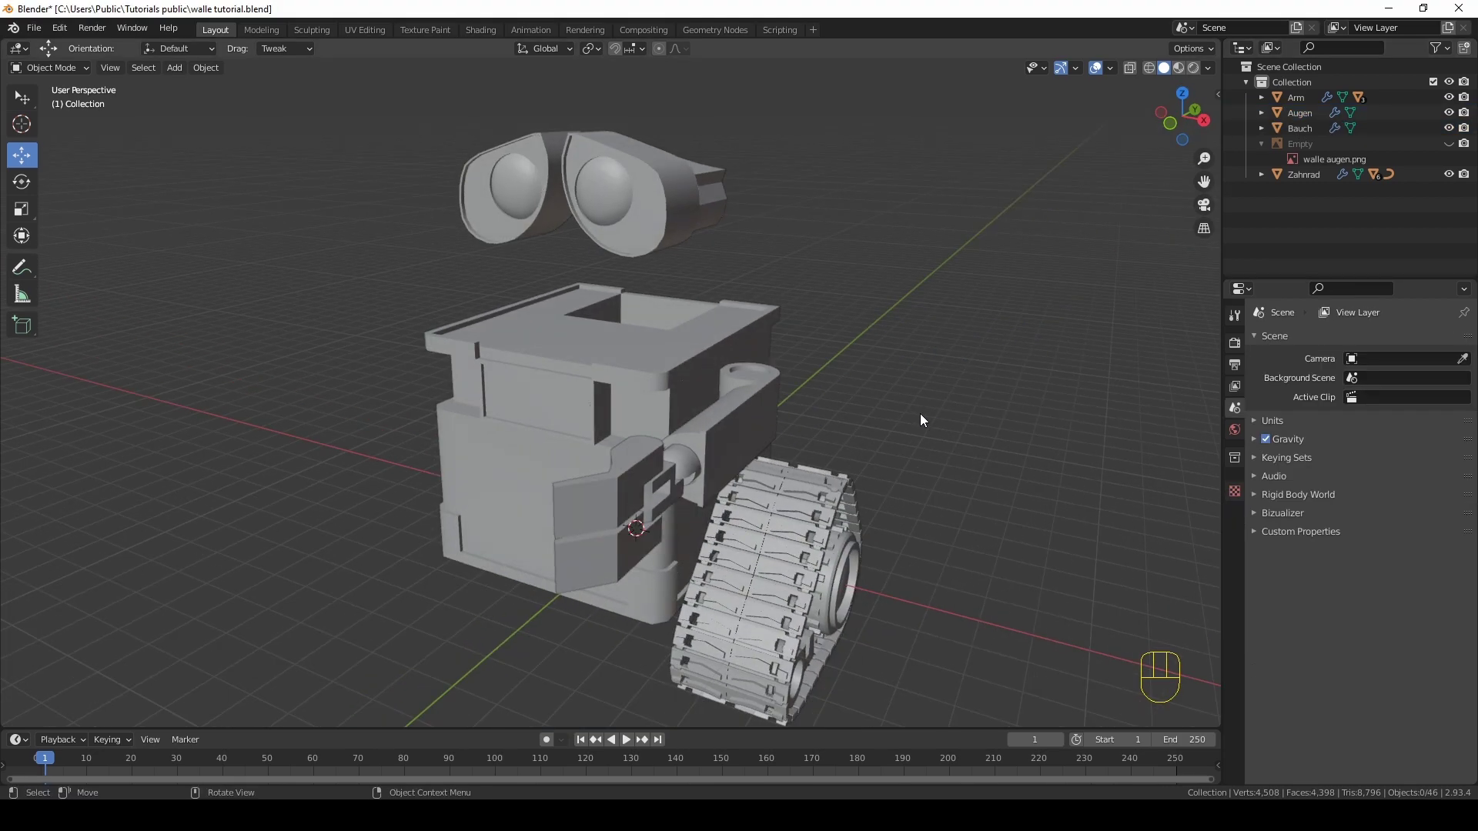
Step: Add a Cylinder mesh with 24 vertices as the neck
key(shift+a)
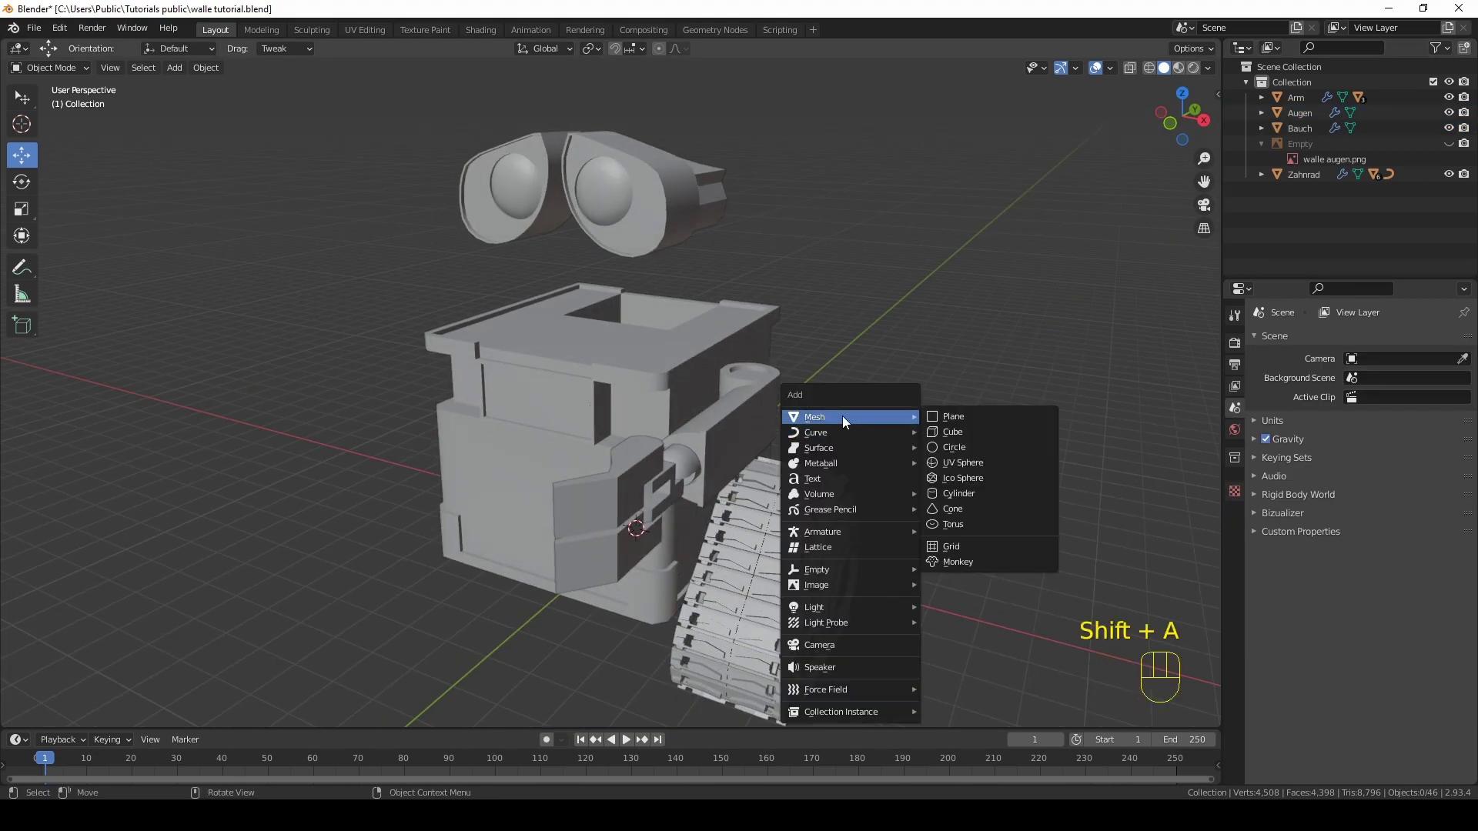
drag(892, 458, 909, 404)
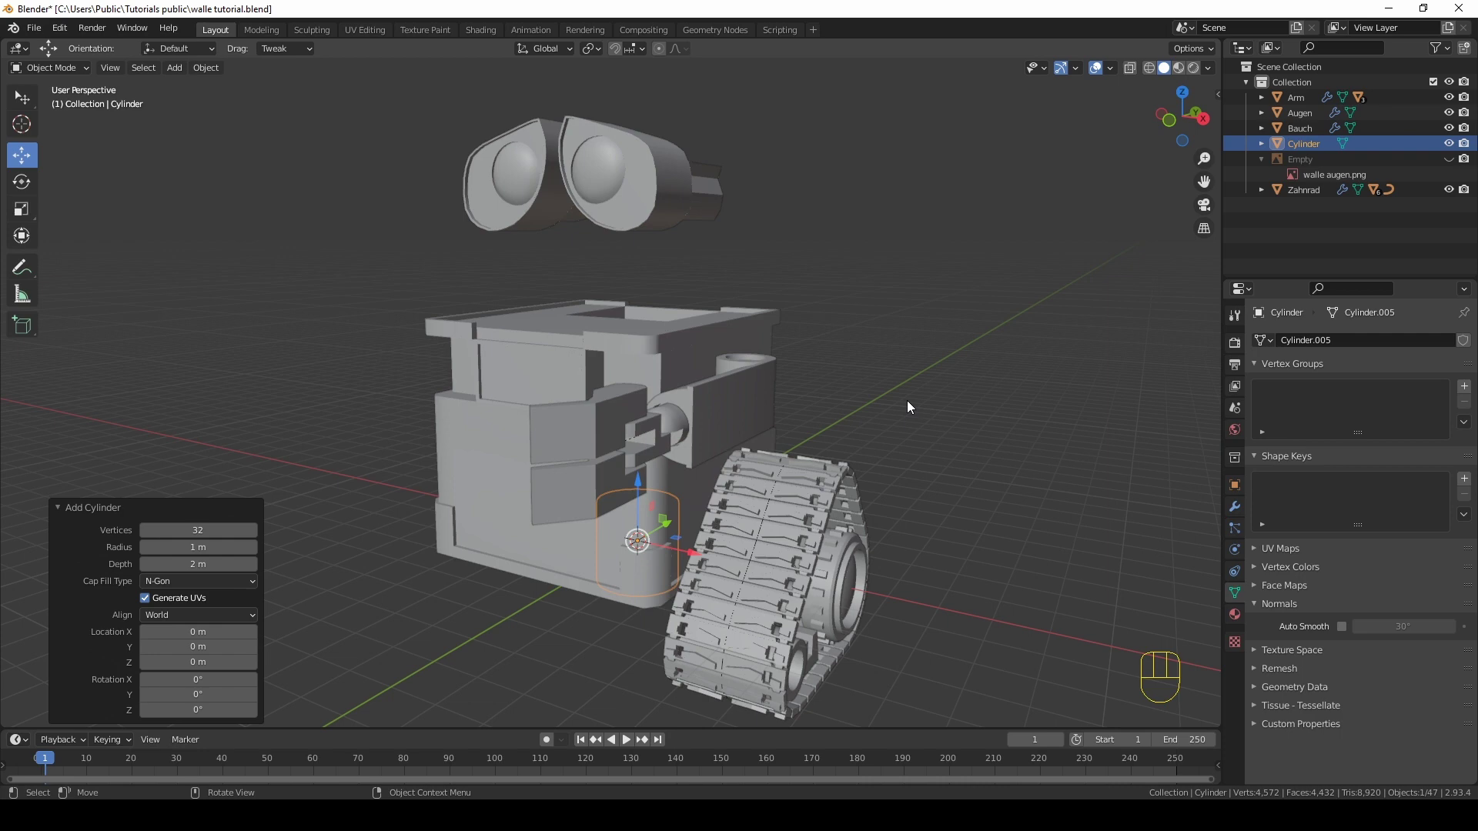
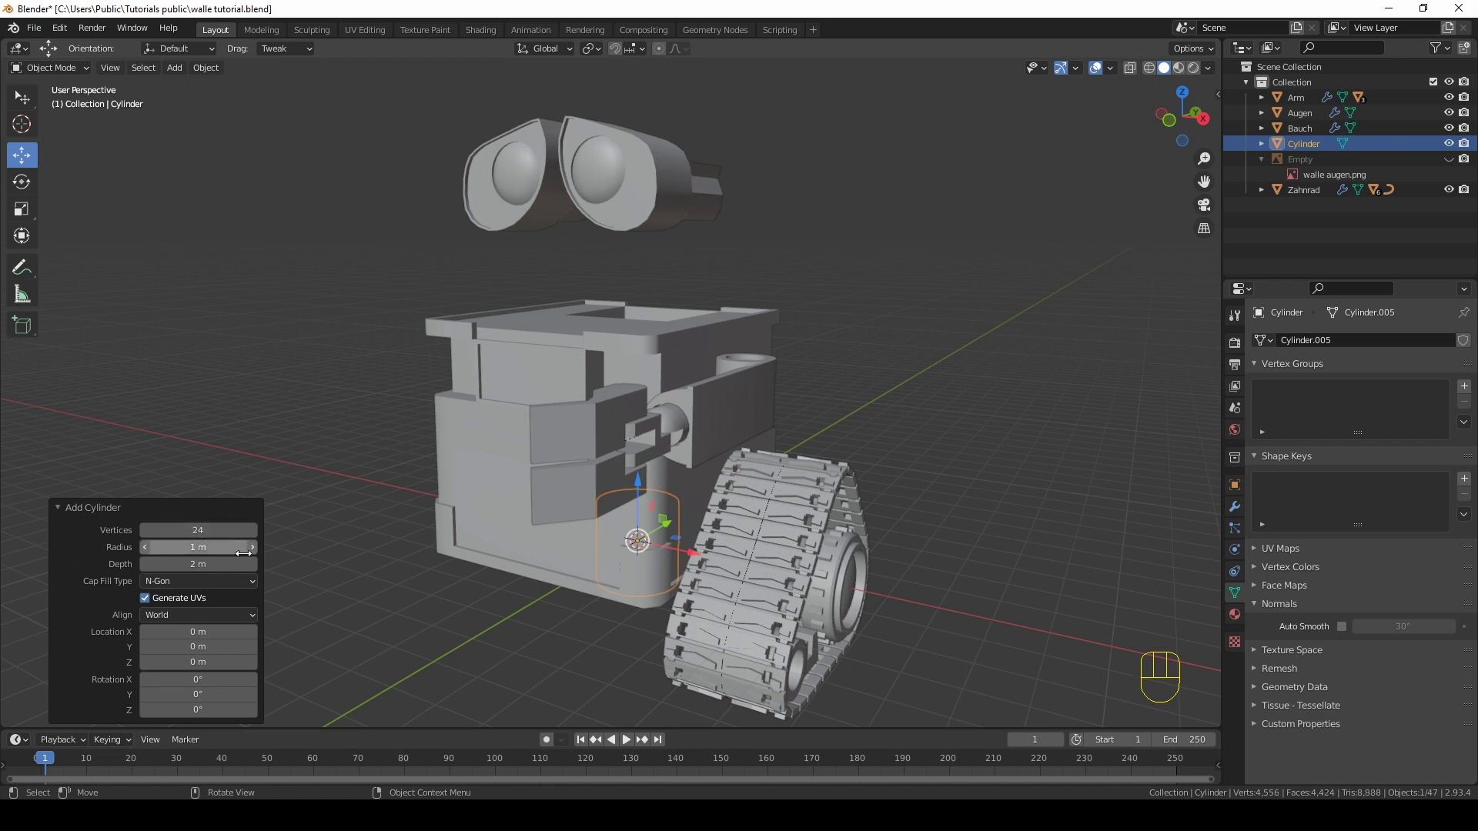
middle_click(403, 559)
click(420, 556)
drag(559, 617, 600, 602)
click(609, 596)
Step: Scale the neck cylinder to about 0.56 between Bauch and Augen and bevel its top rim
key(KP_1)
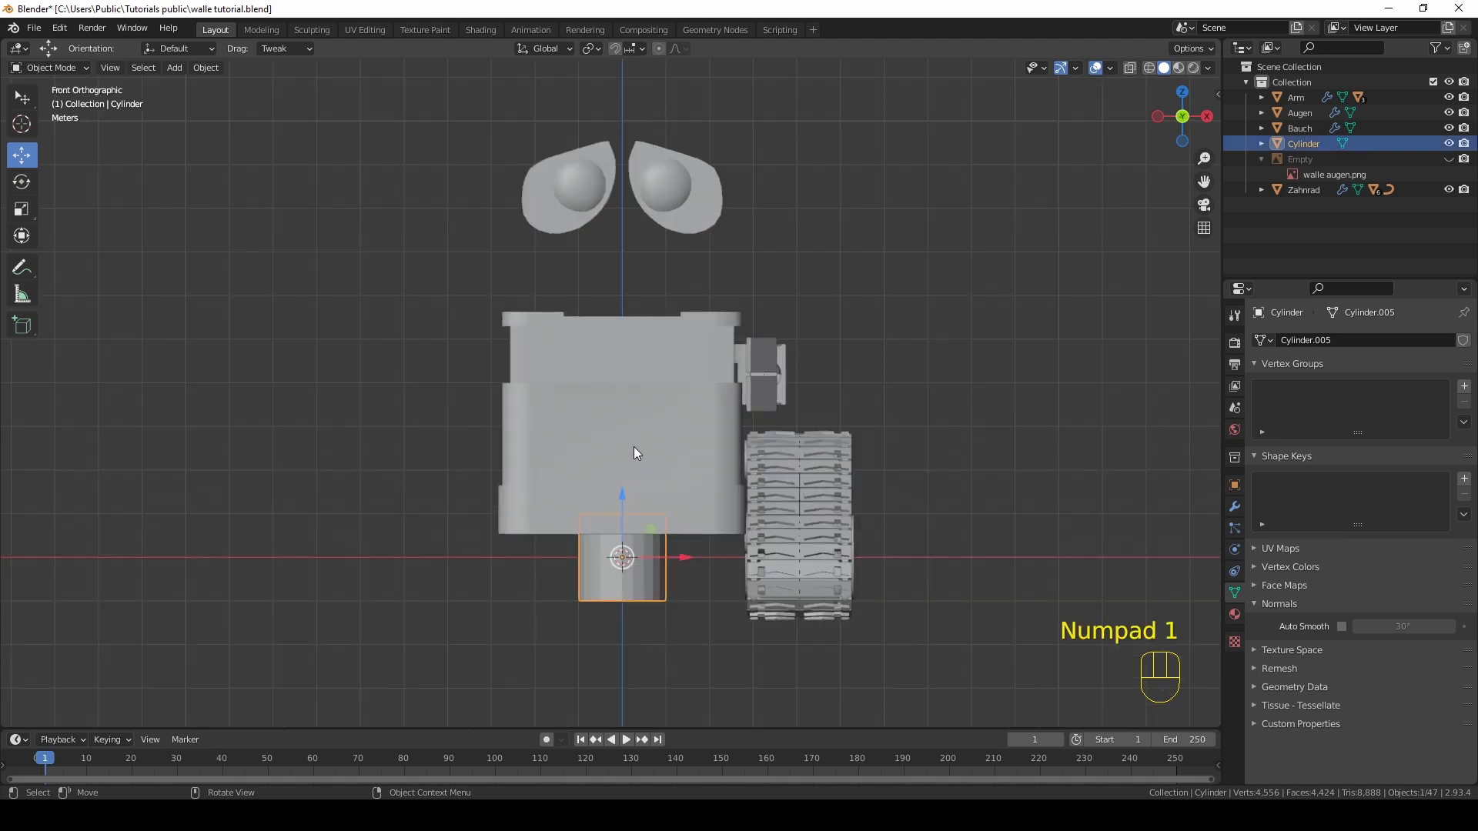
click(628, 490)
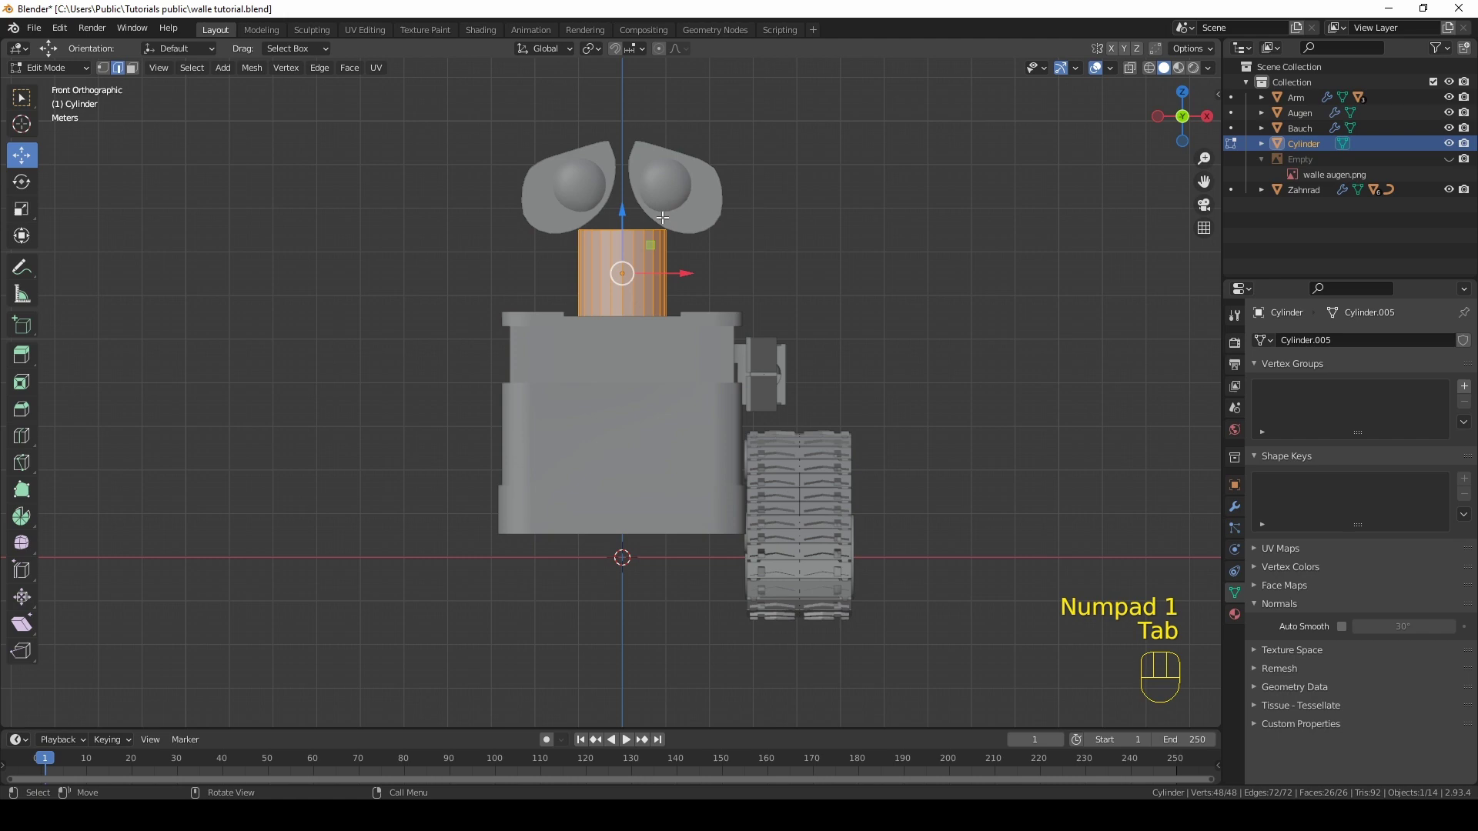
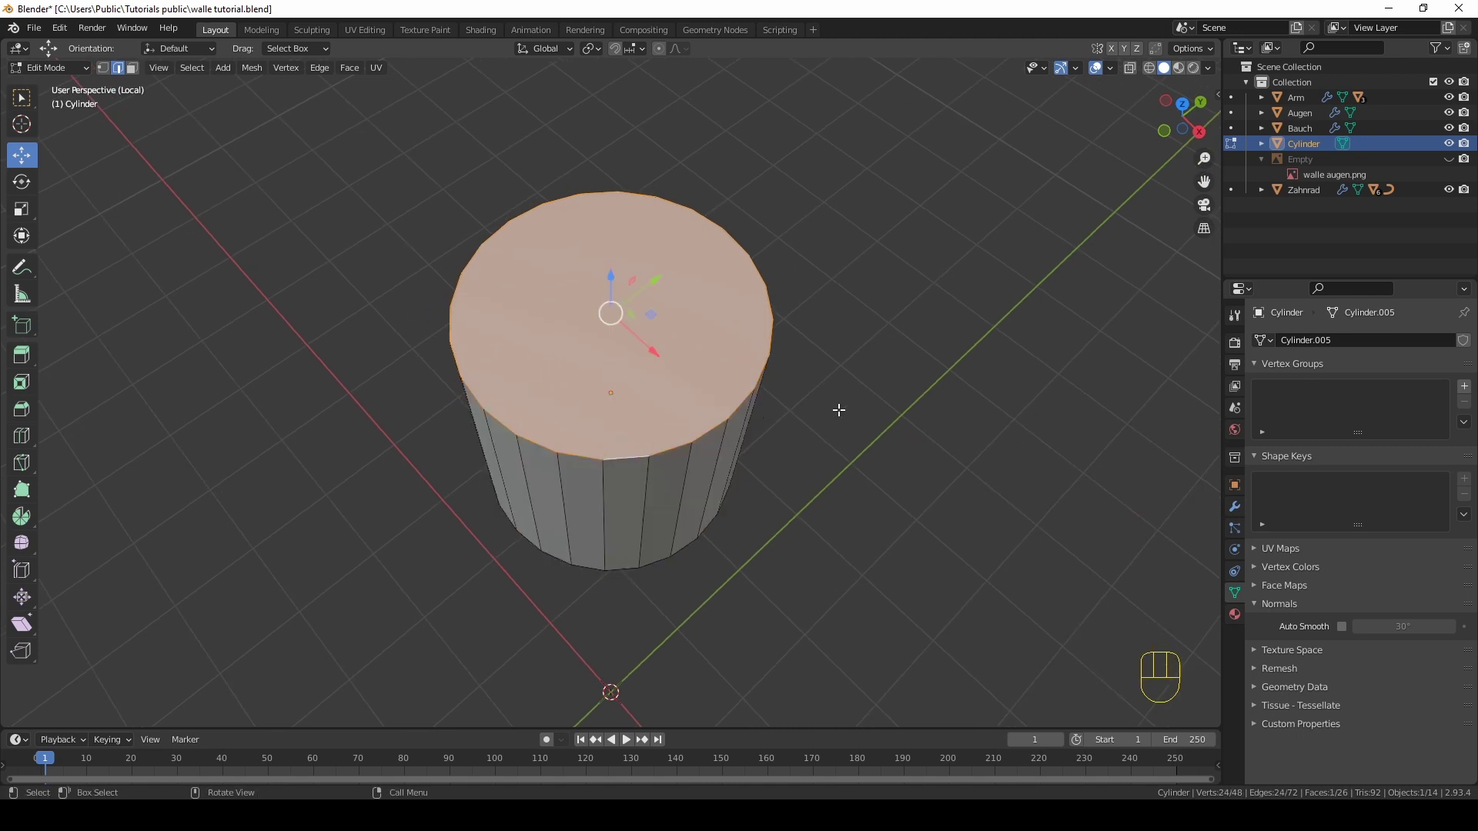
key(ctrl+b)
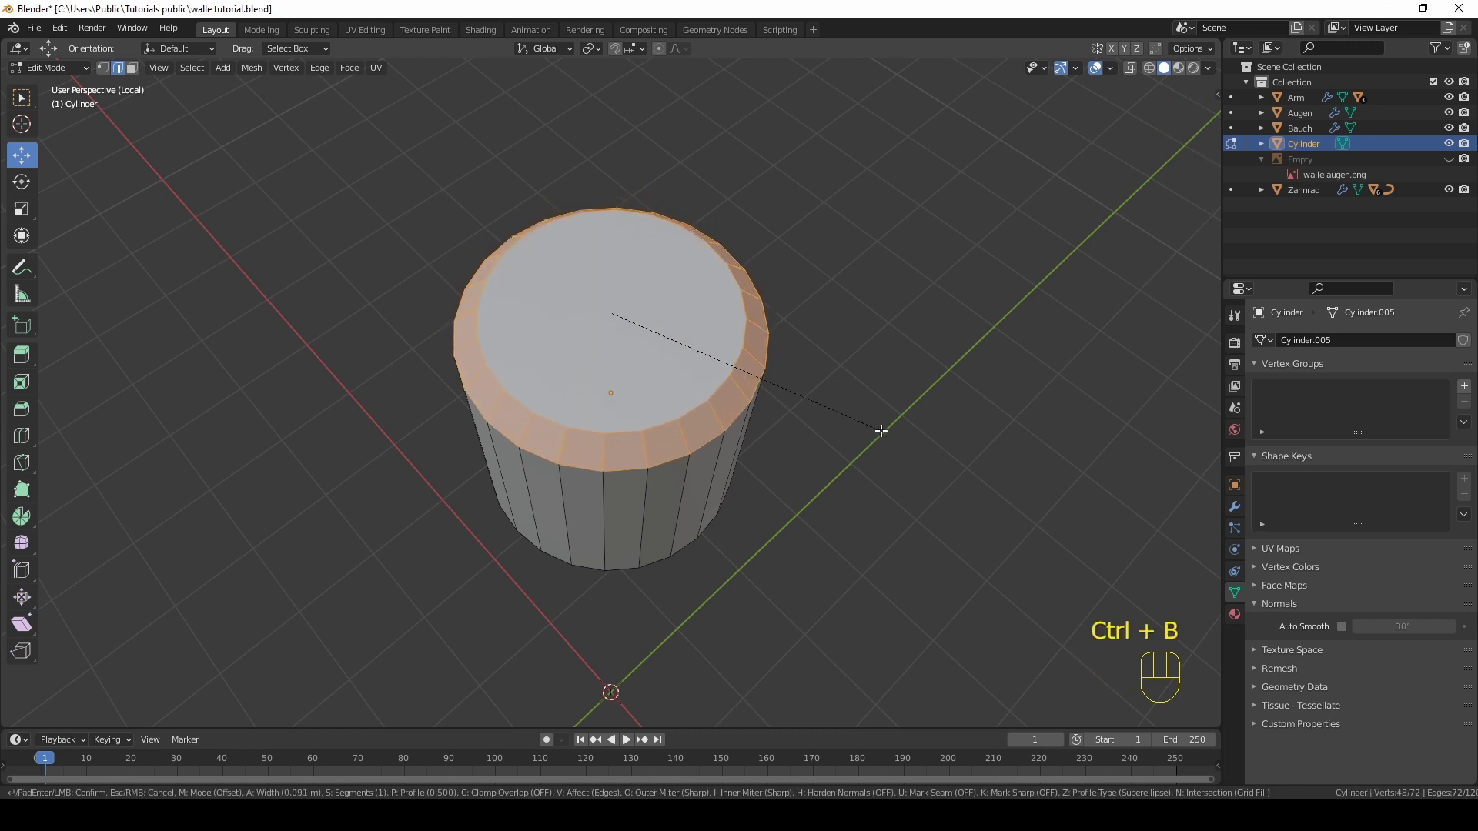
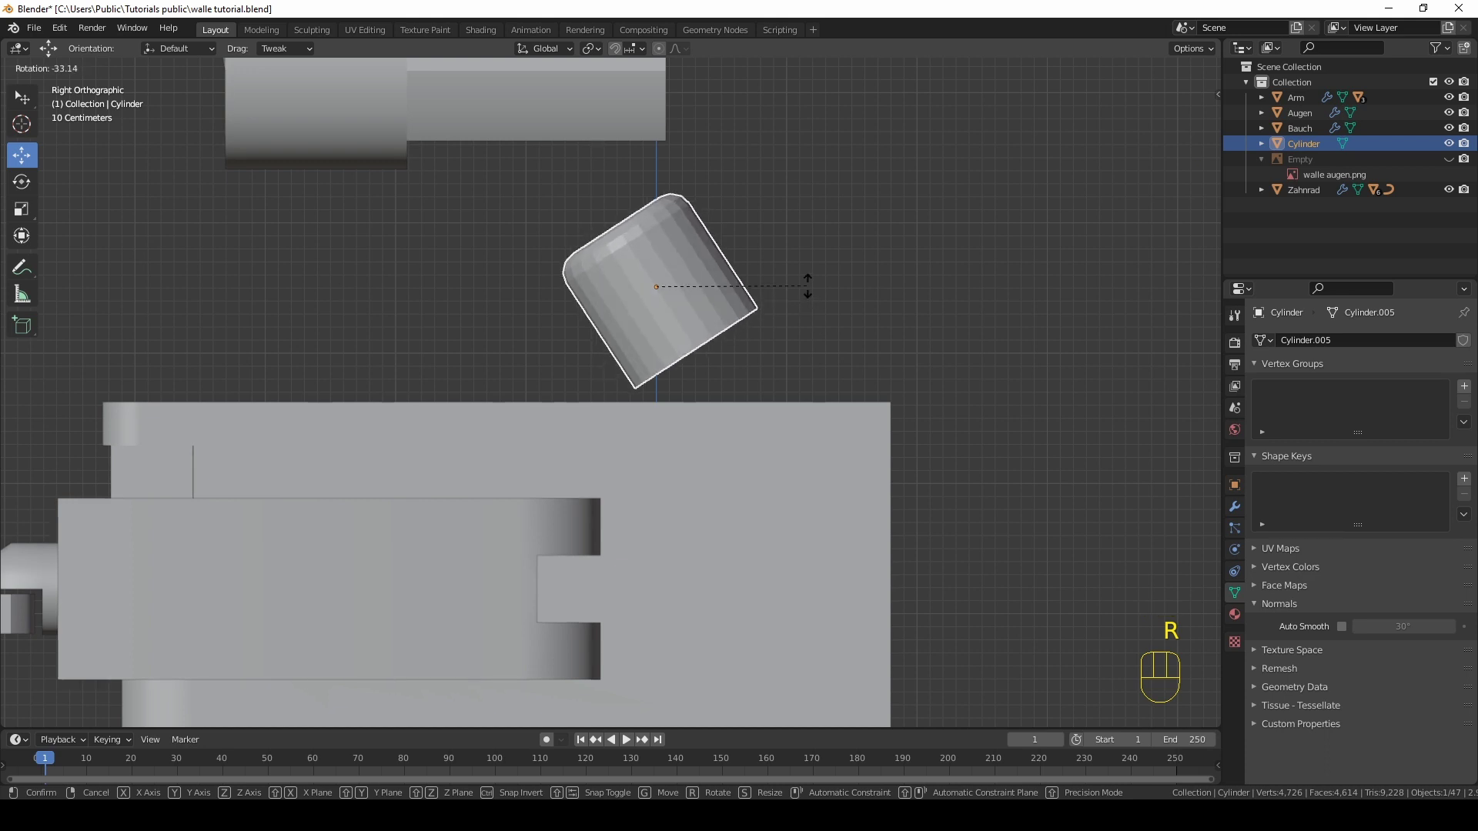
Step: Confirm the neck's tilt, lower it into Bauch's roof opening and return to Object Mode
click(806, 300)
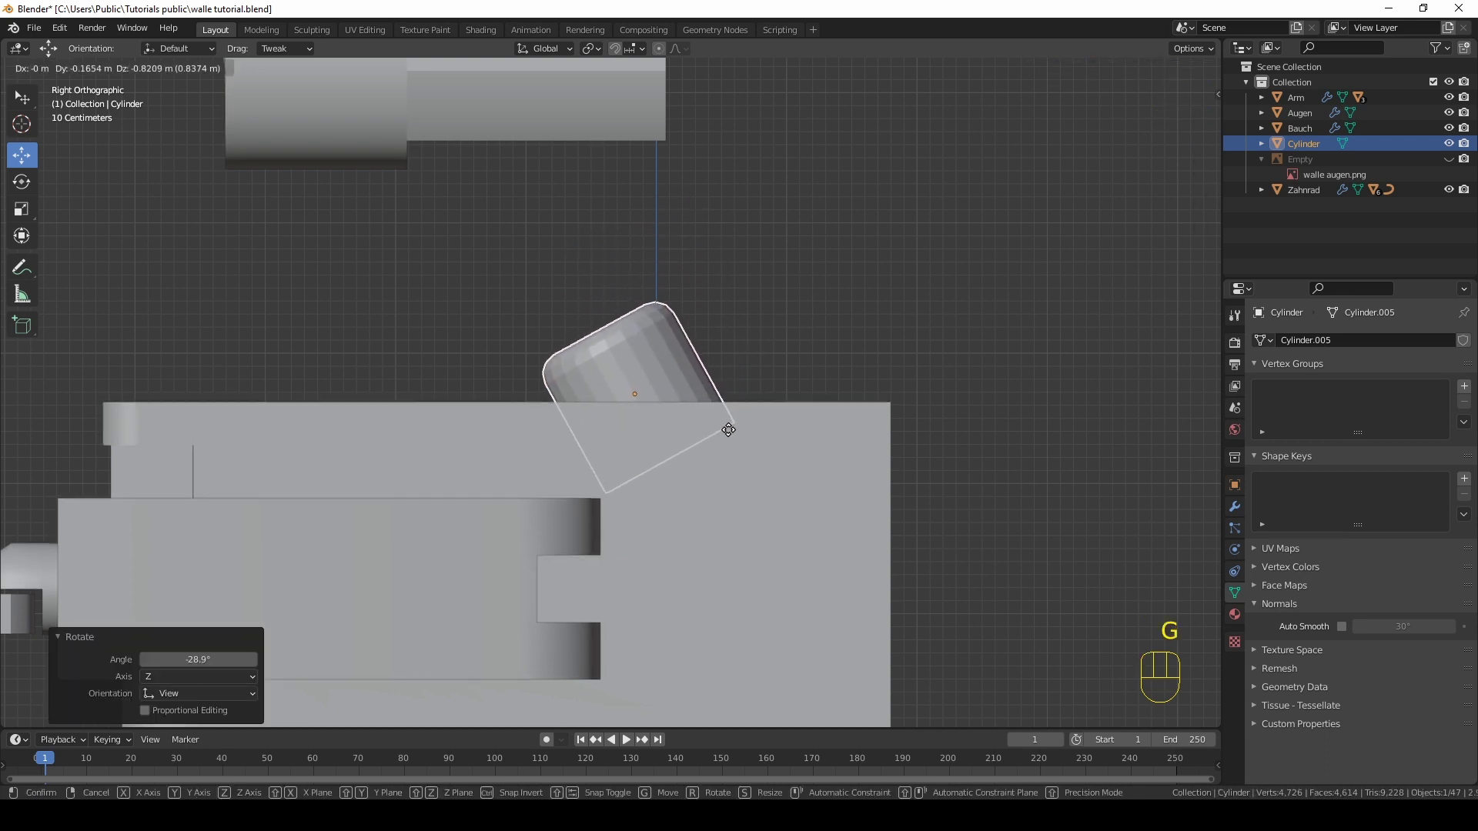
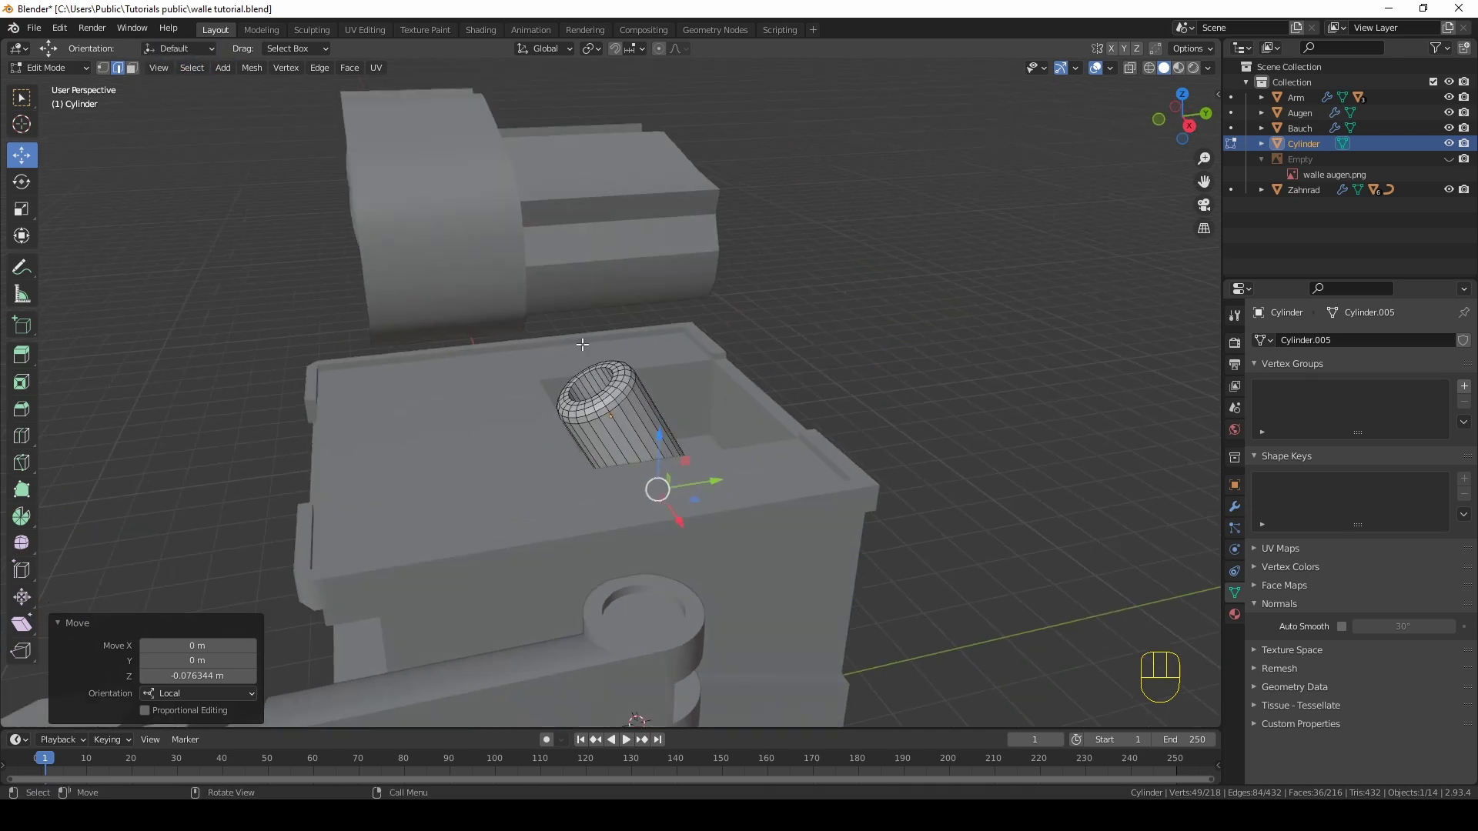
key(Tab)
drag(940, 356, 974, 325)
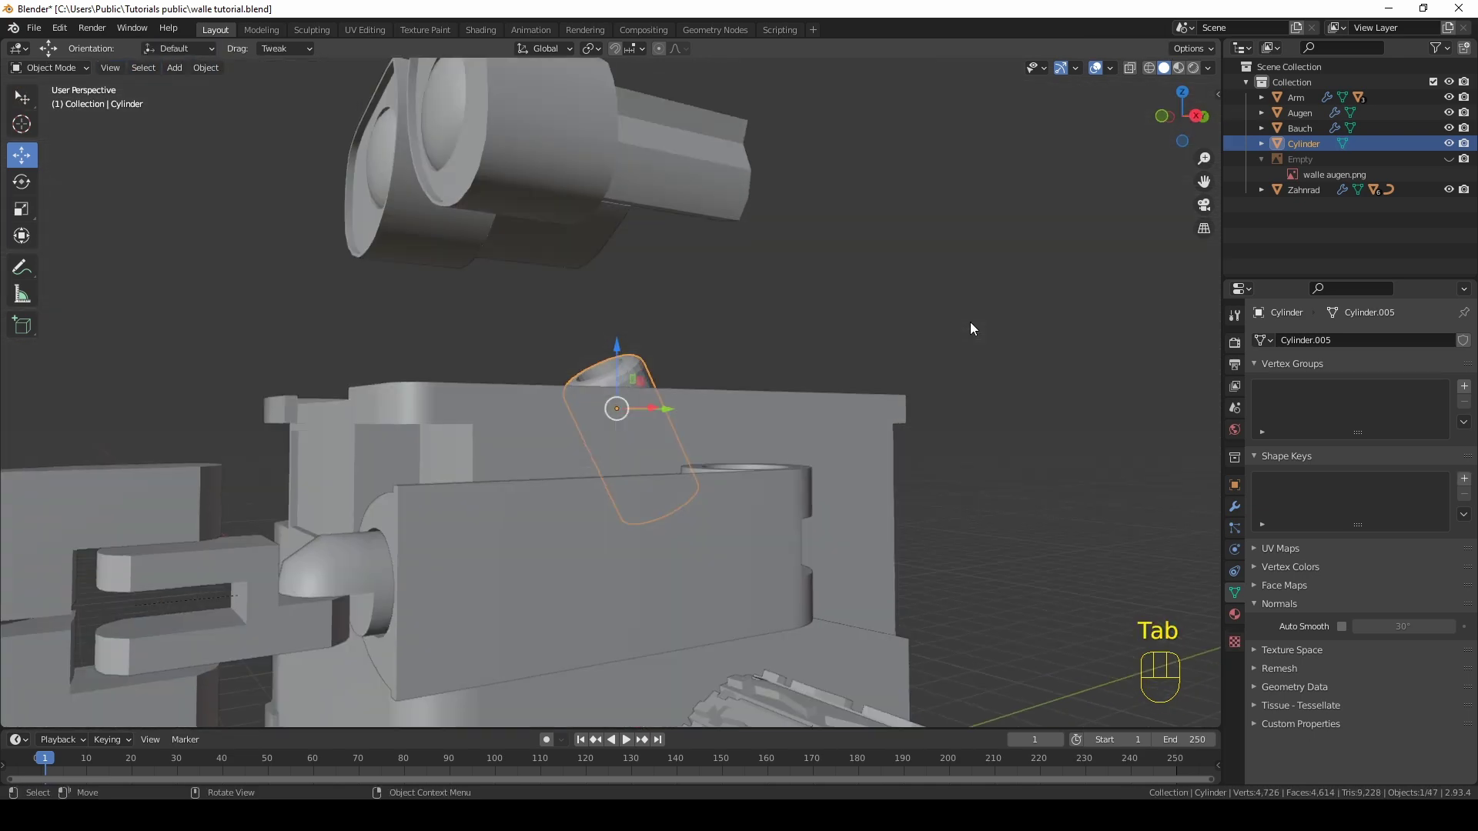
middle_click(881, 301)
key(shift+a)
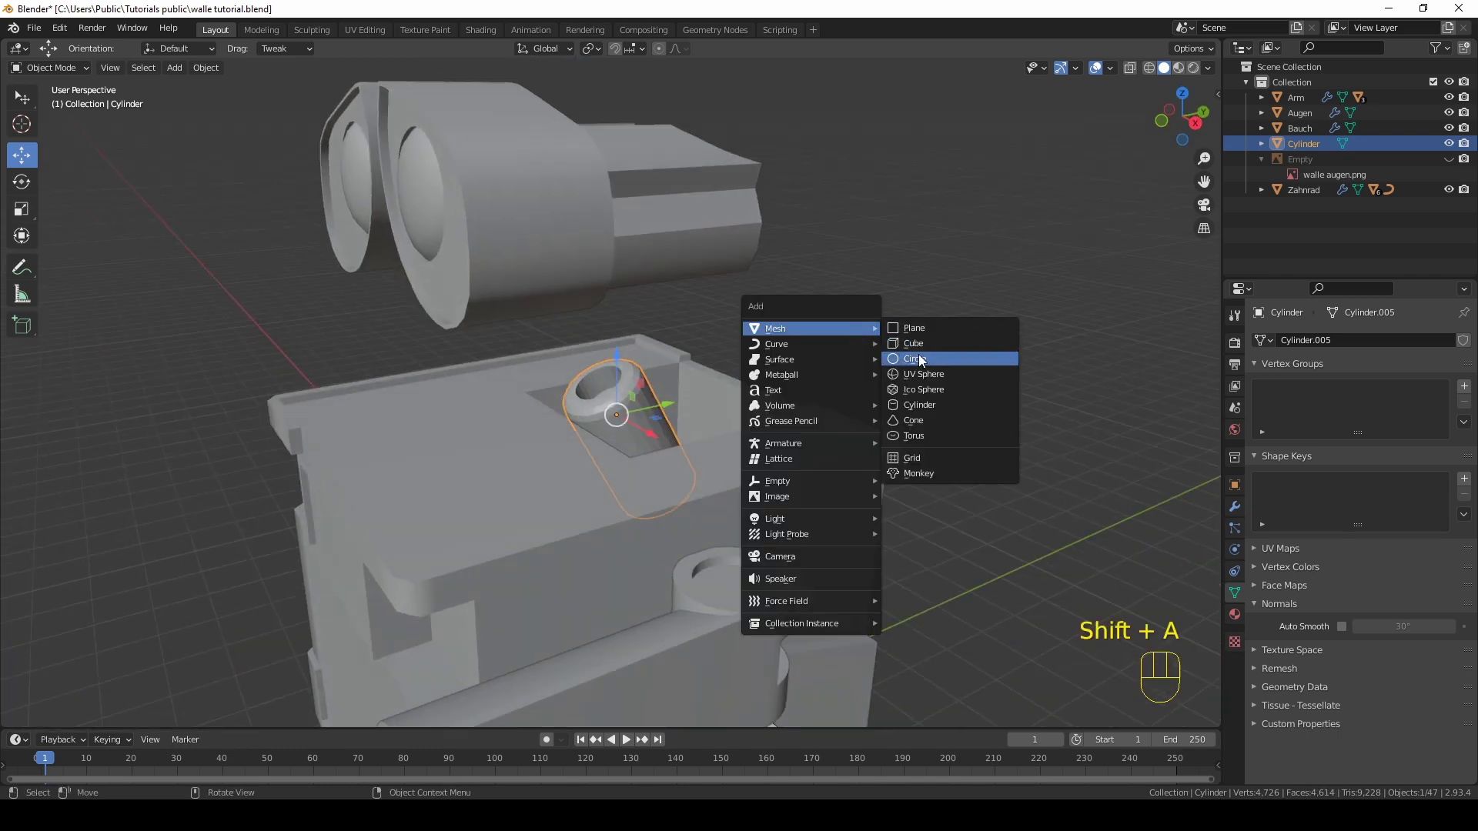
Step: Add a second cylinder, Cylinder.001, raise it about 7.07 m above the neck and rotate it sideways in Edit Mode
drag(819, 404, 835, 369)
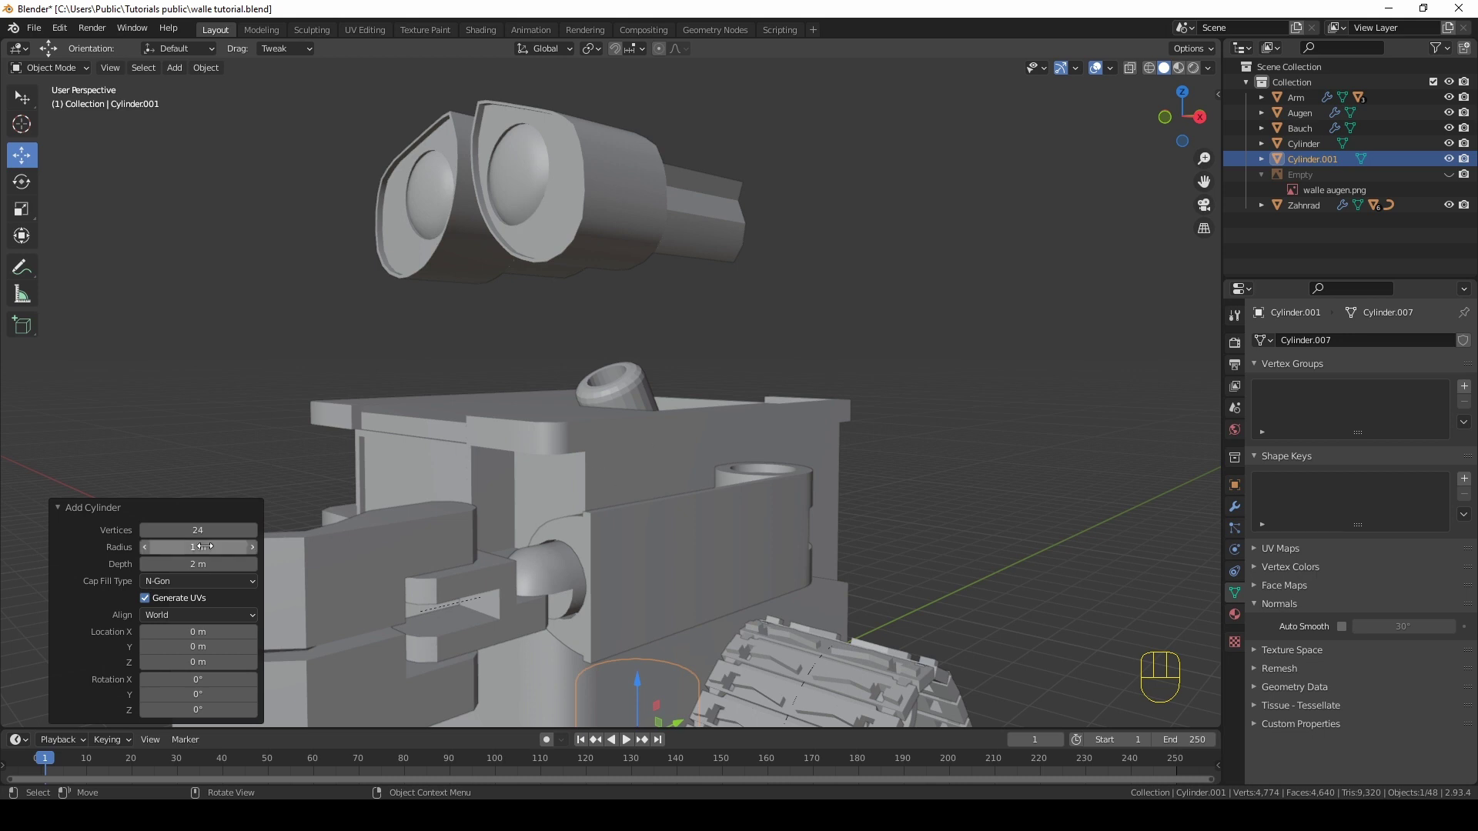
middle_click(758, 471)
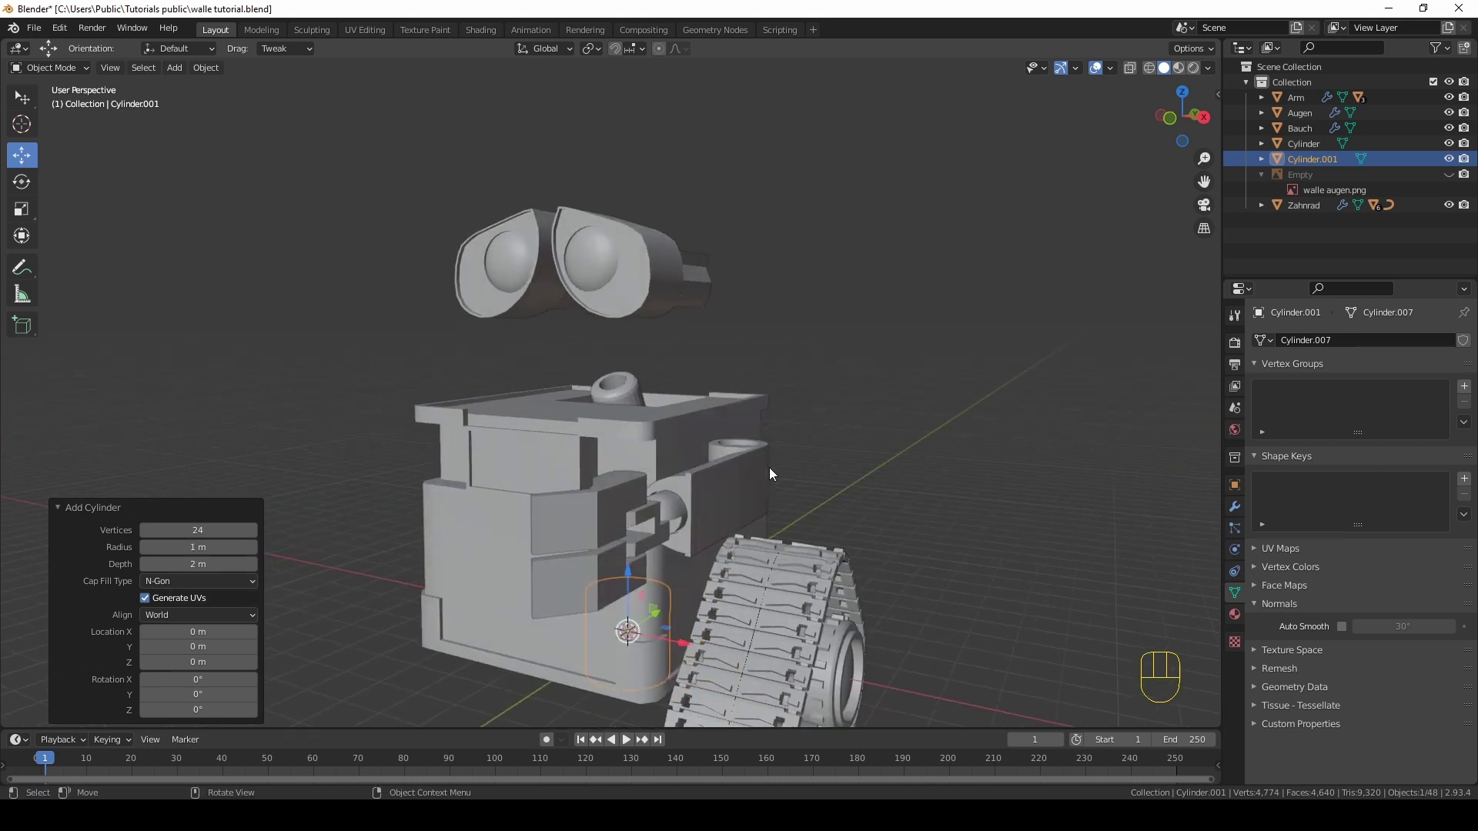
key(KP_1)
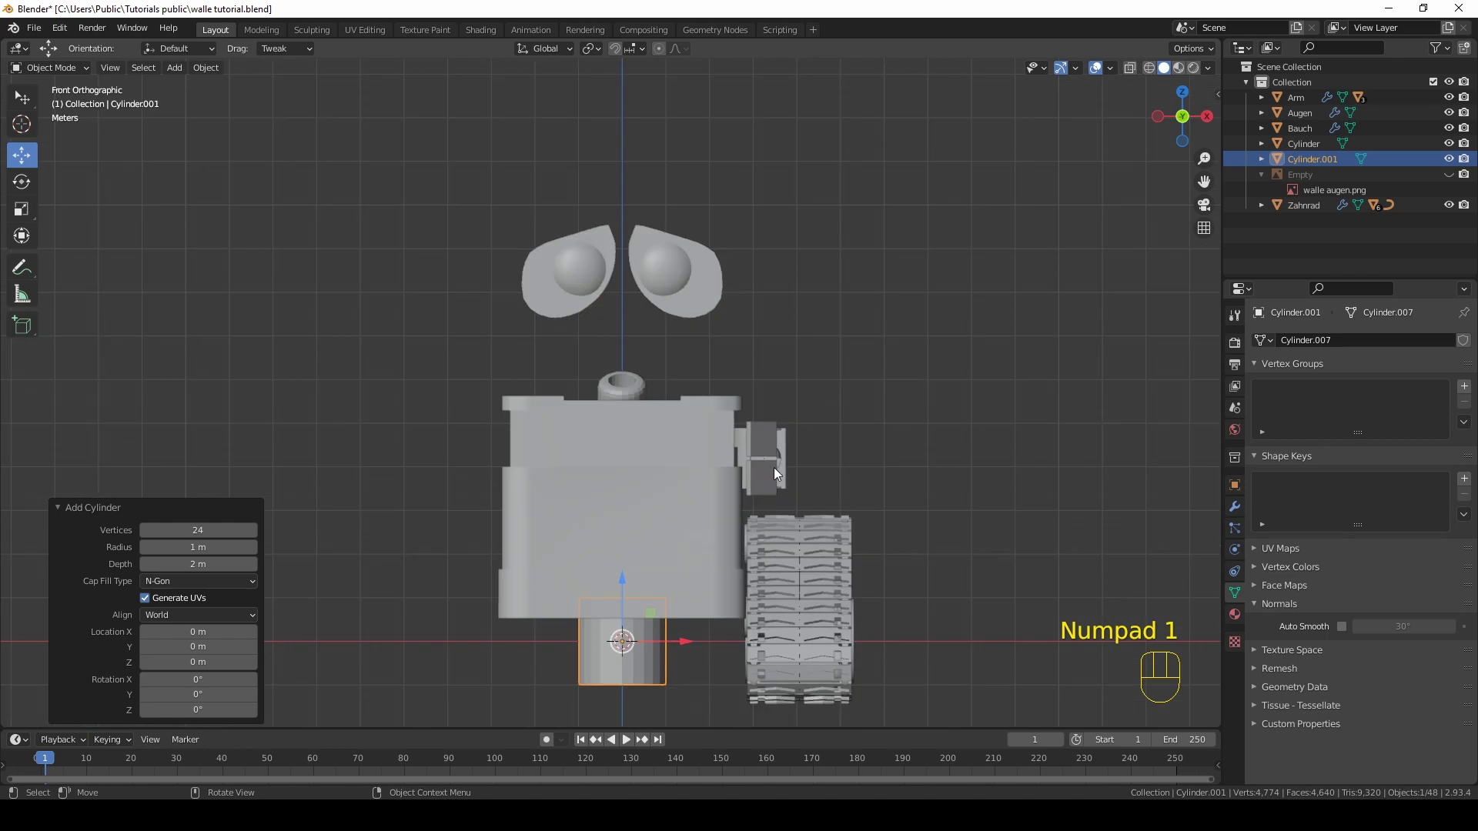
drag(621, 592, 628, 282)
drag(685, 263, 678, 327)
key(Tab)
key(r)
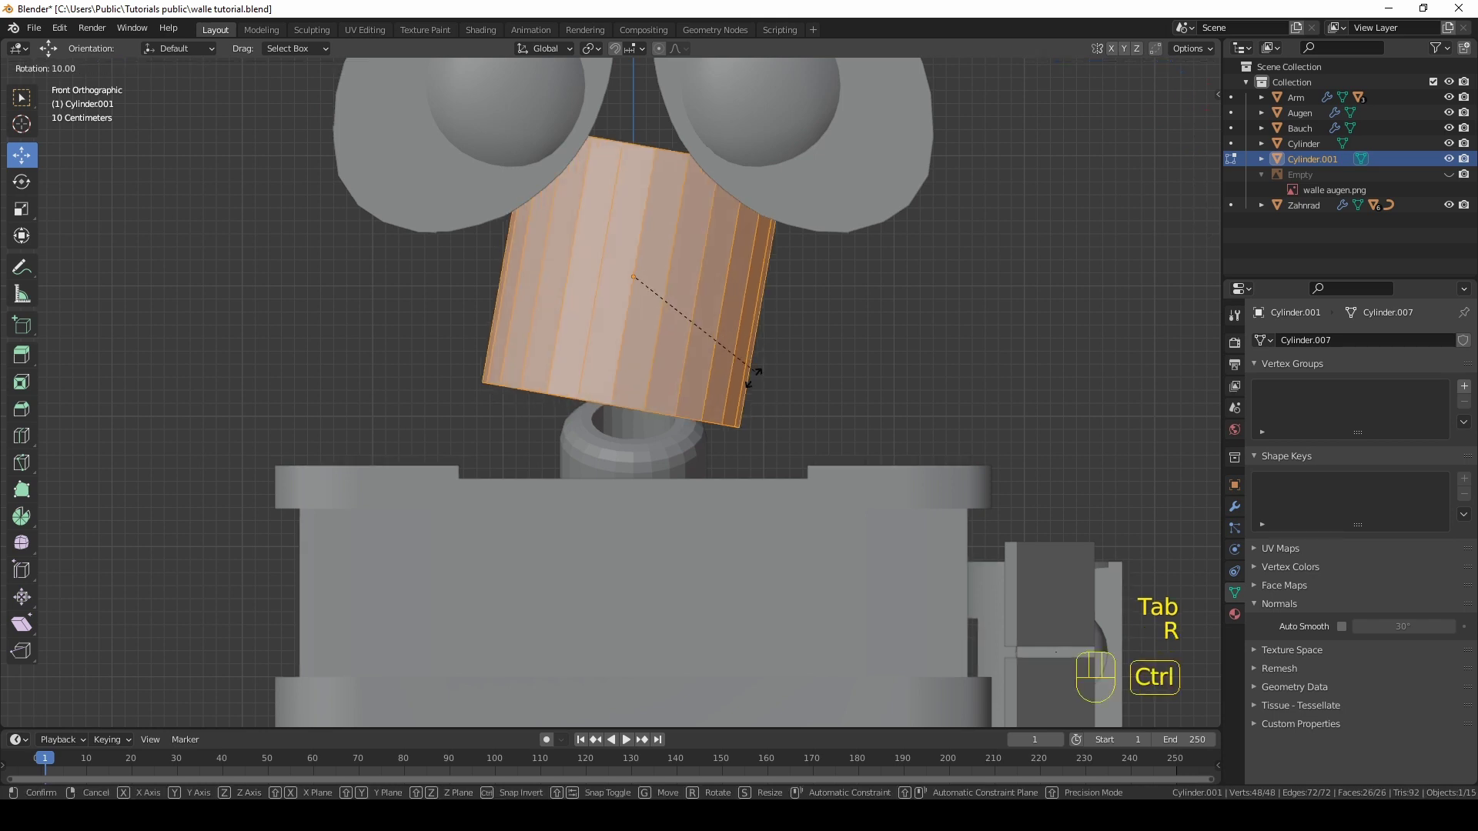
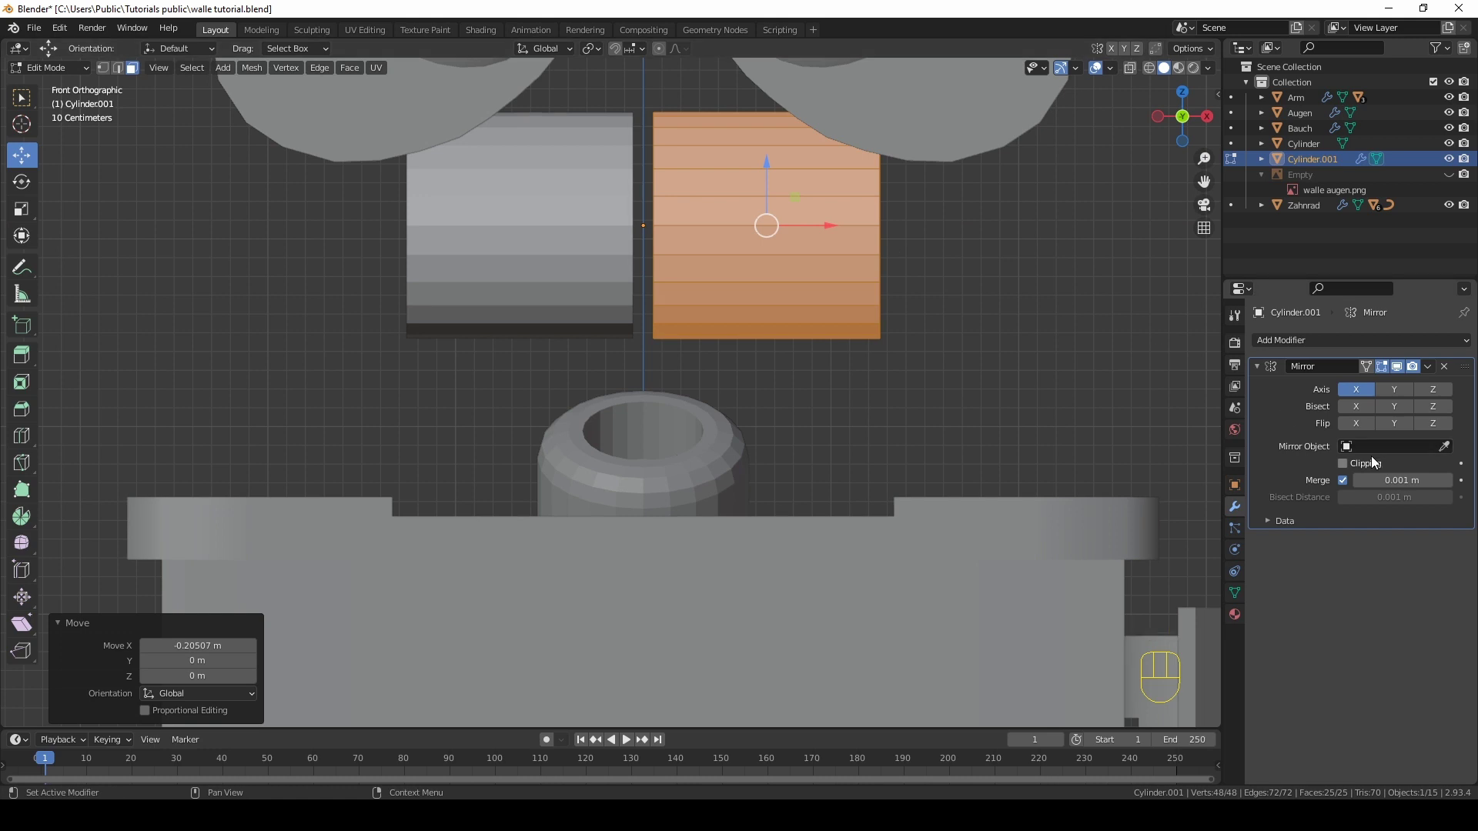
Step: Enable clipping on the X Mirror modifier and slide the half cylinder to meet its mirror
click(1375, 460)
drag(822, 223, 708, 229)
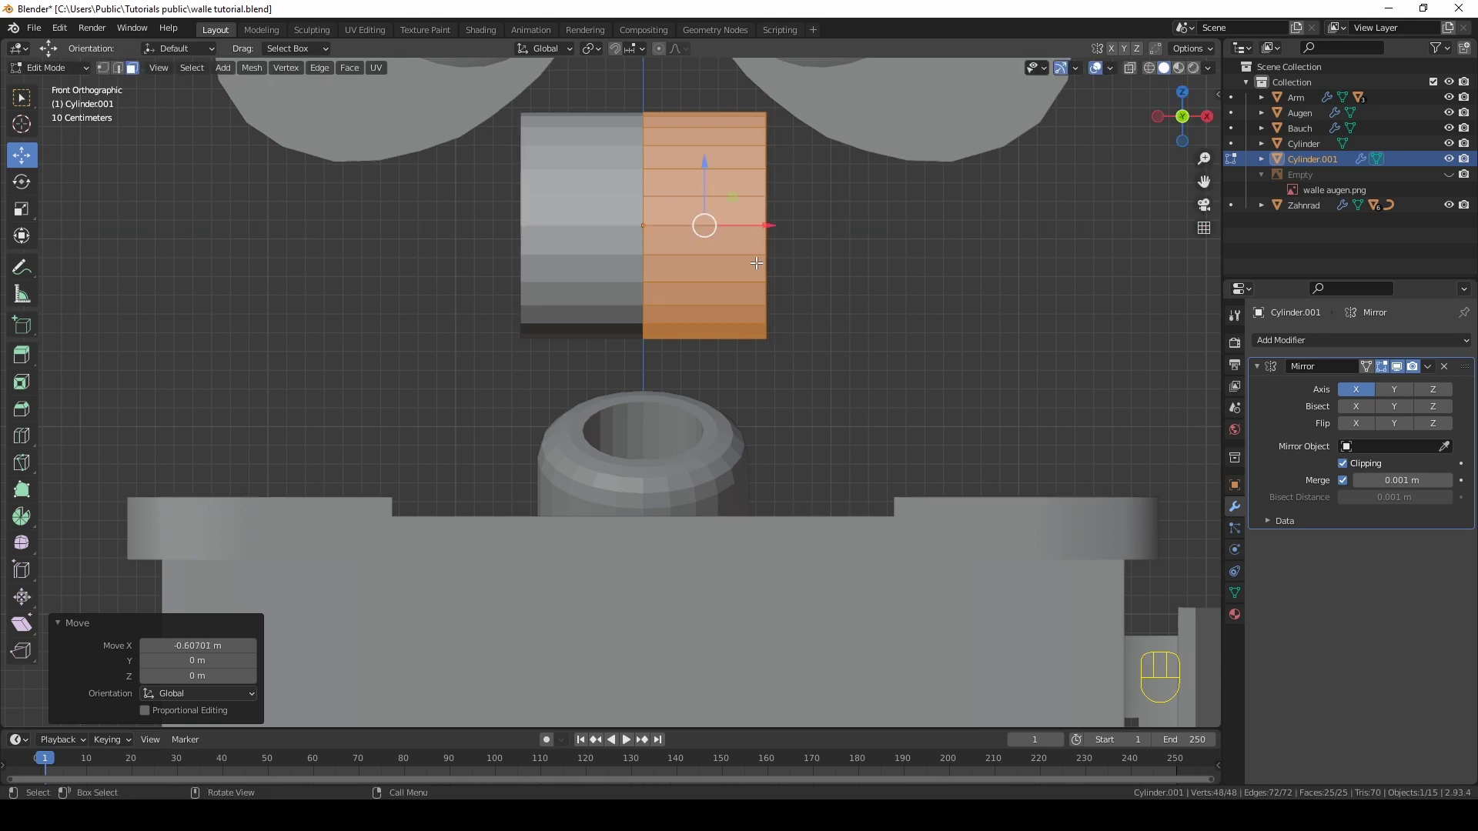
middle_click(732, 235)
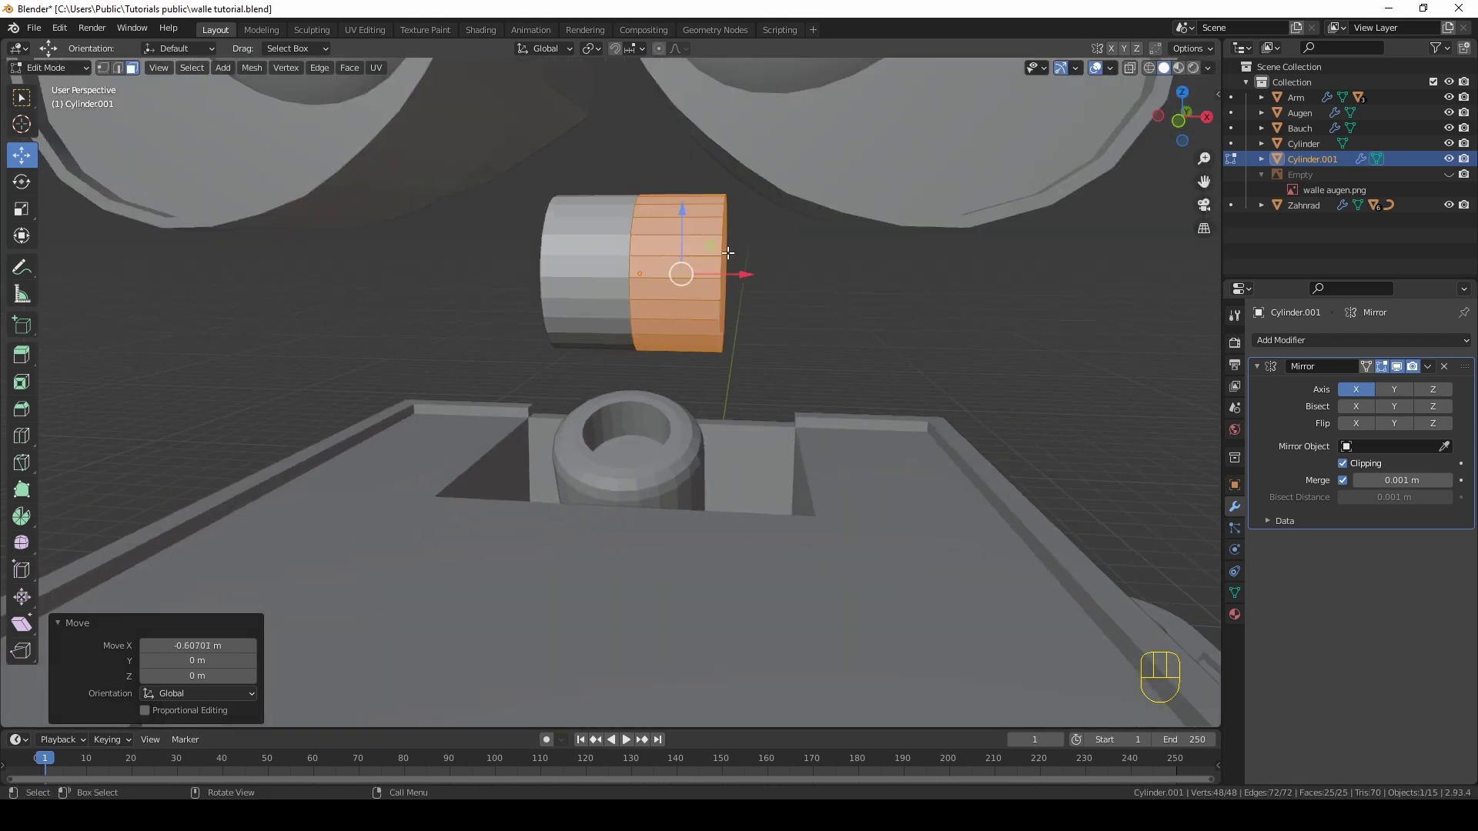
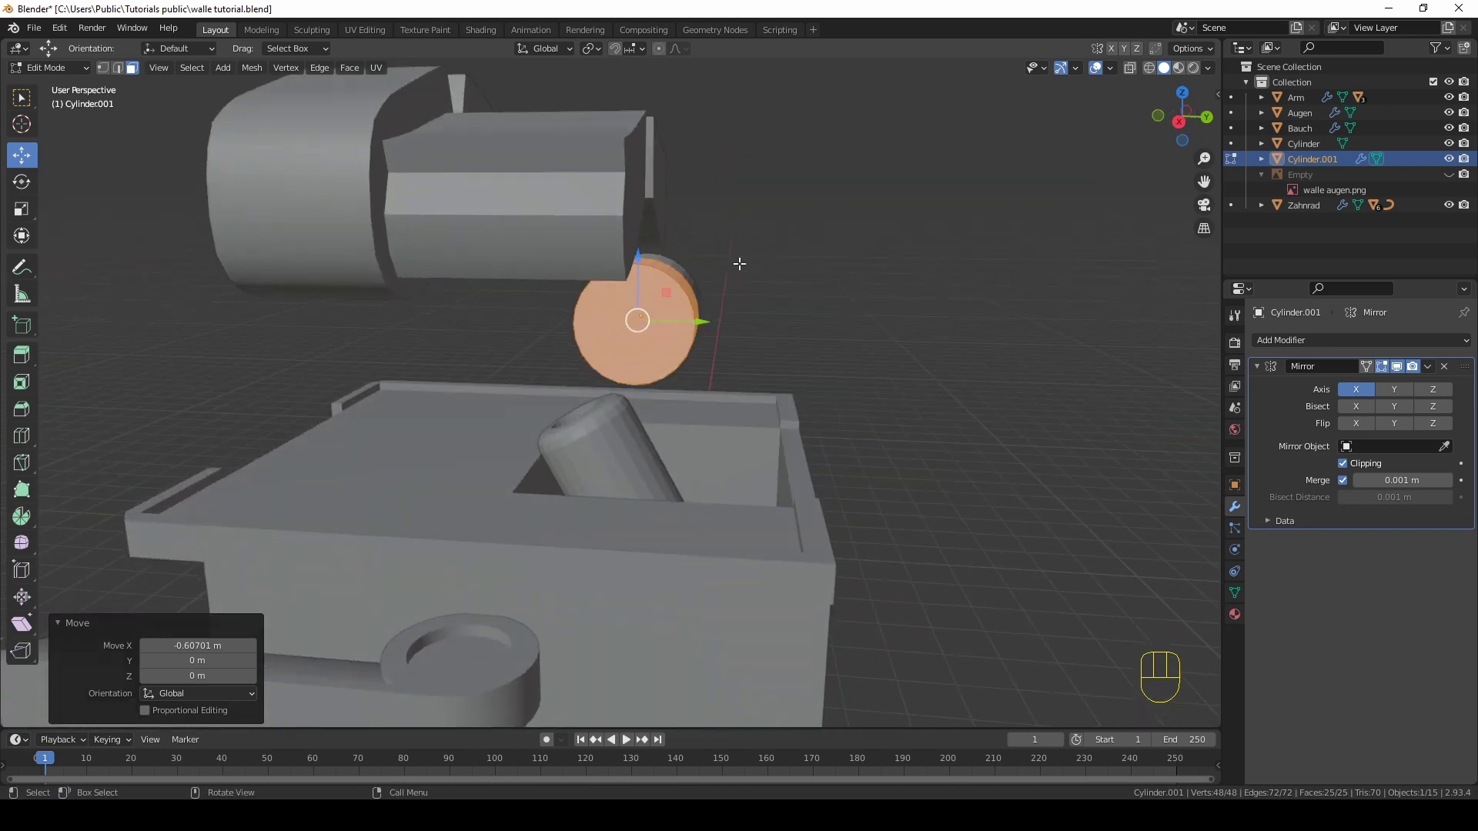
Step: Move Cylinder.001 in right view so it sits below the head
key(KP_3)
key(Tab)
key(g)
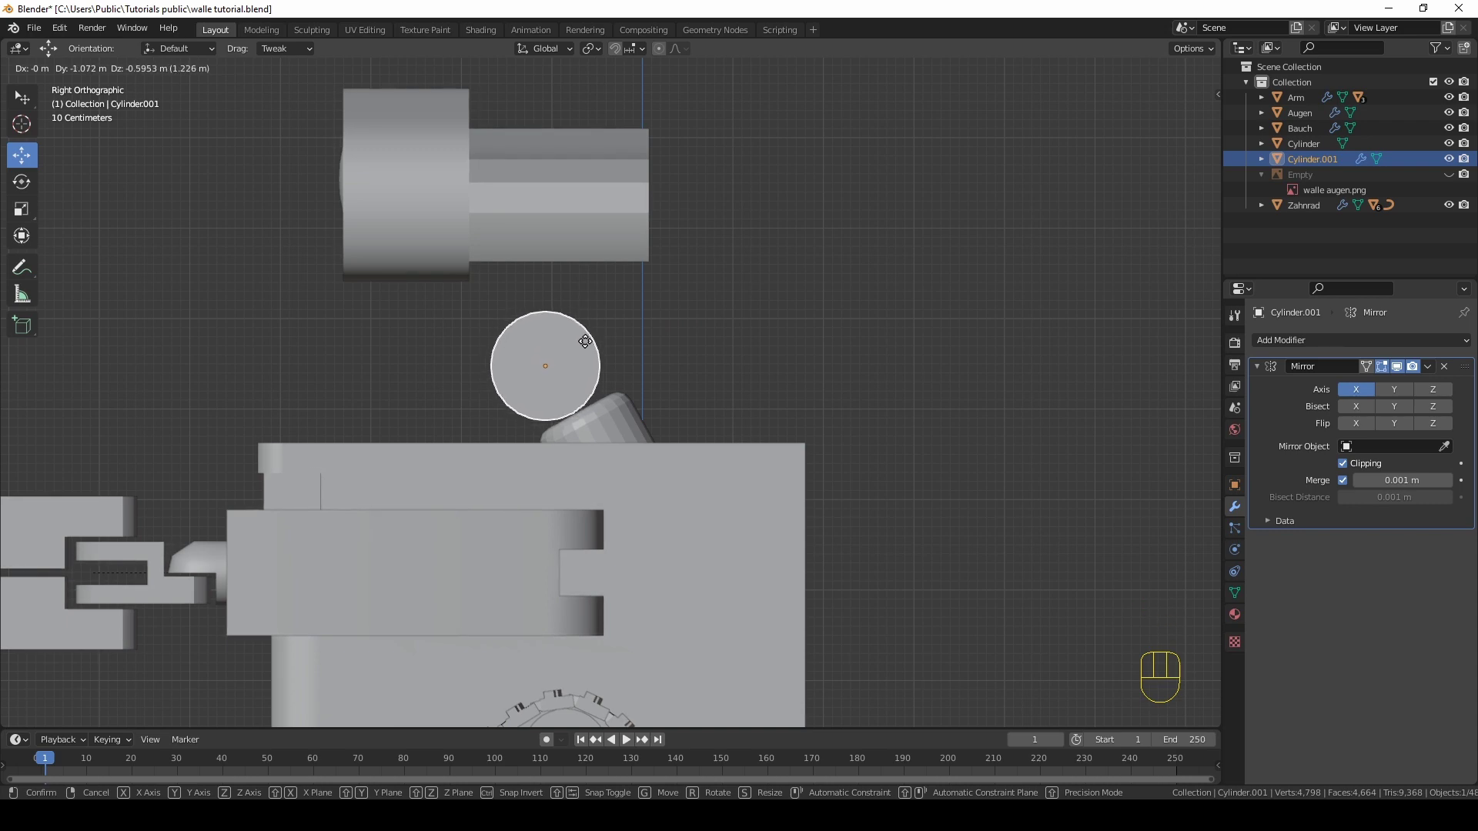
click(592, 344)
drag(571, 369, 731, 375)
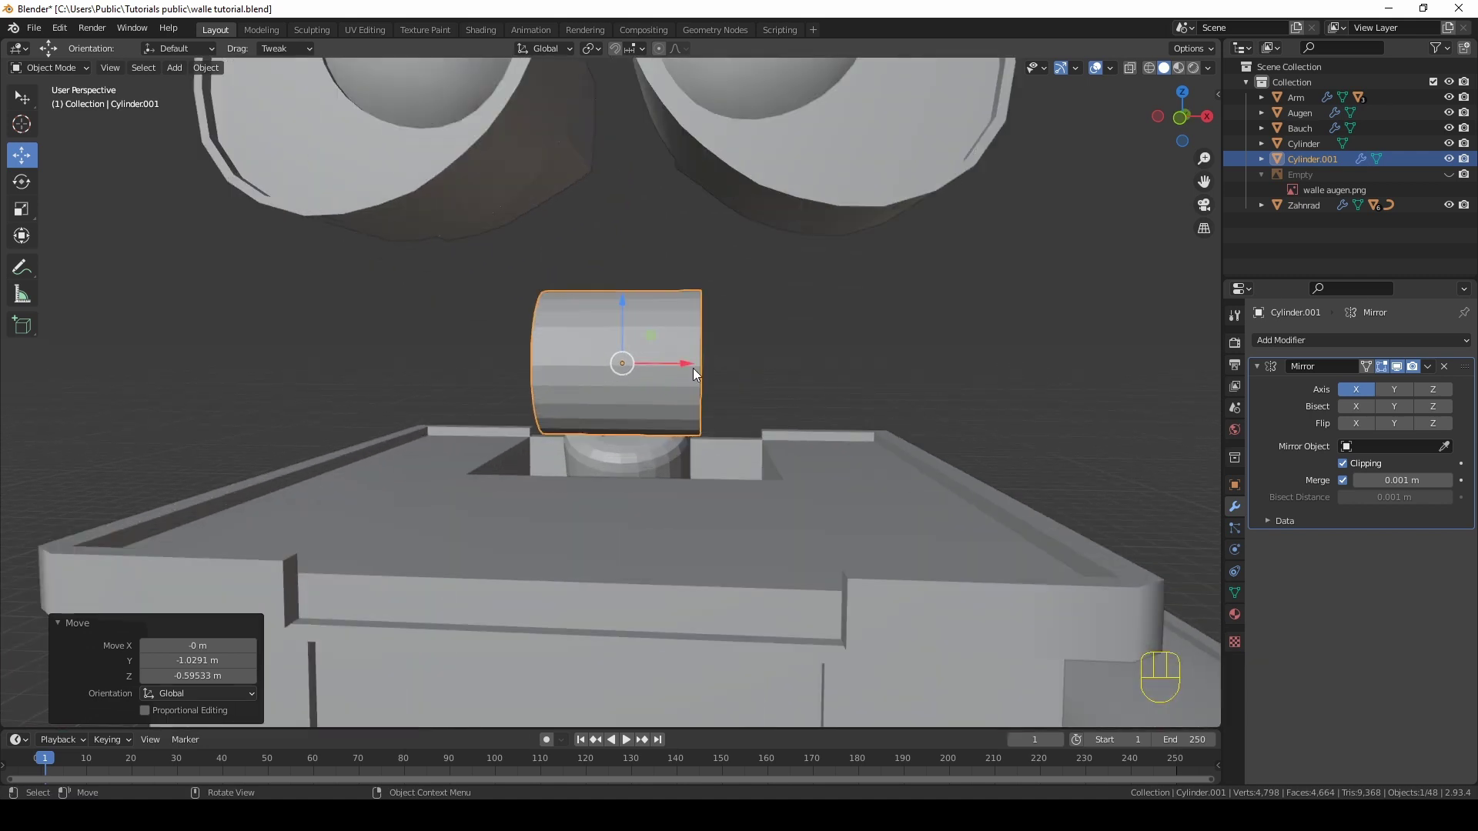
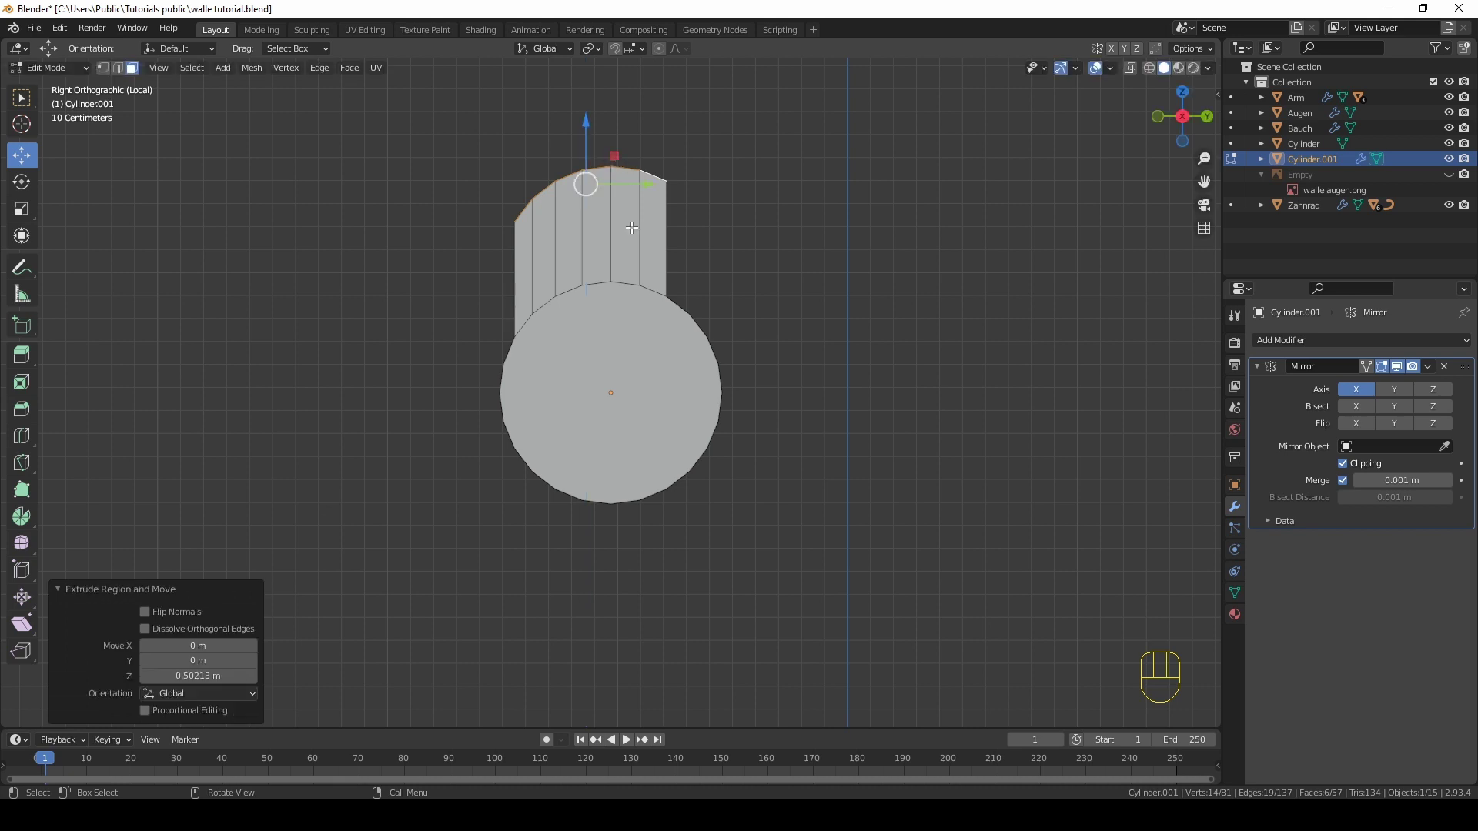
Step: Flatten the 0.5 m extruded top strip level by scaling it to 0 along Z
key(s)
key(z)
key(0)
key(Return)
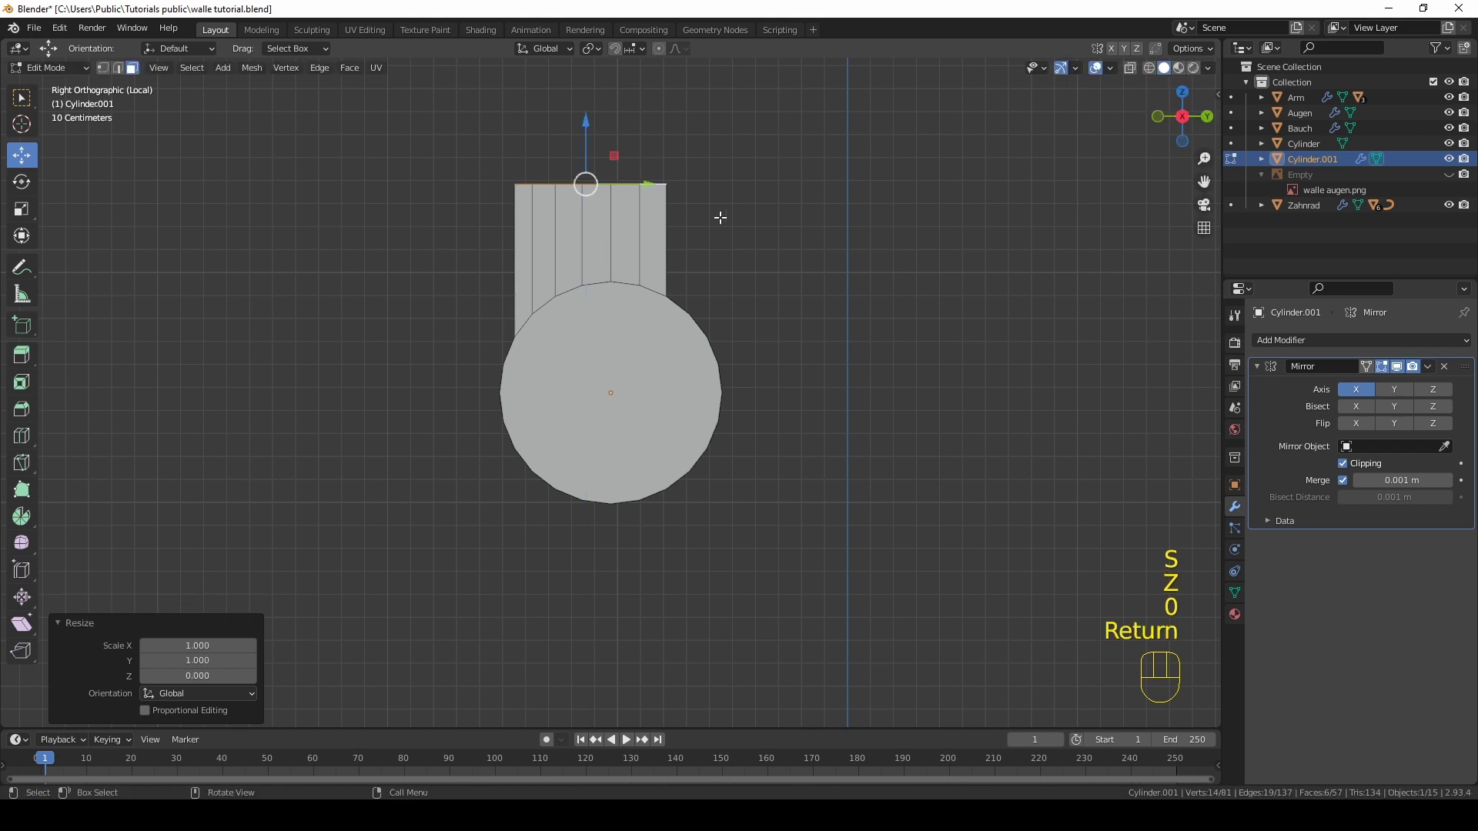
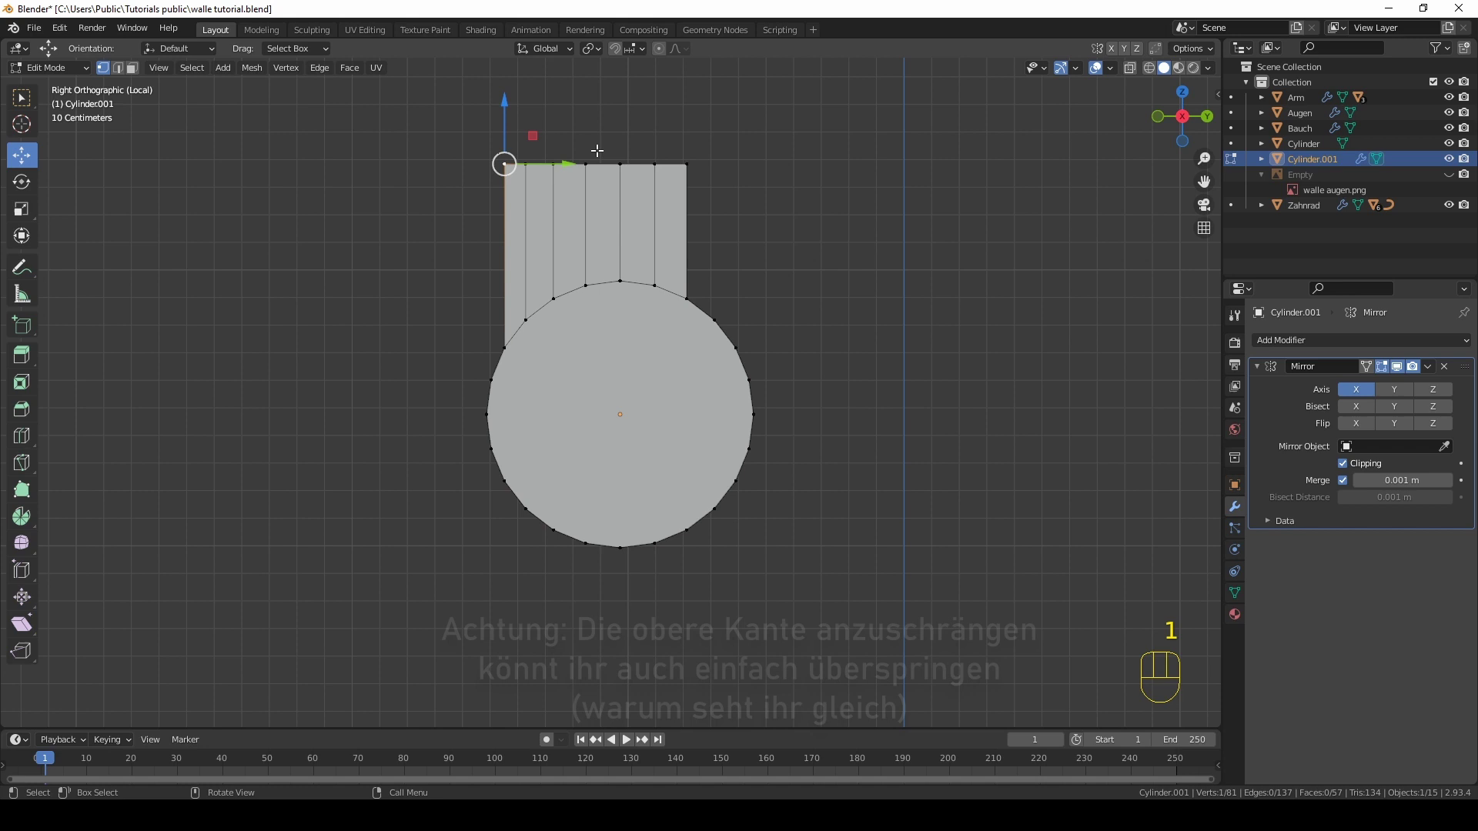
Step: With proportional editing on, move the block's front edge in right view to slope it
click(665, 51)
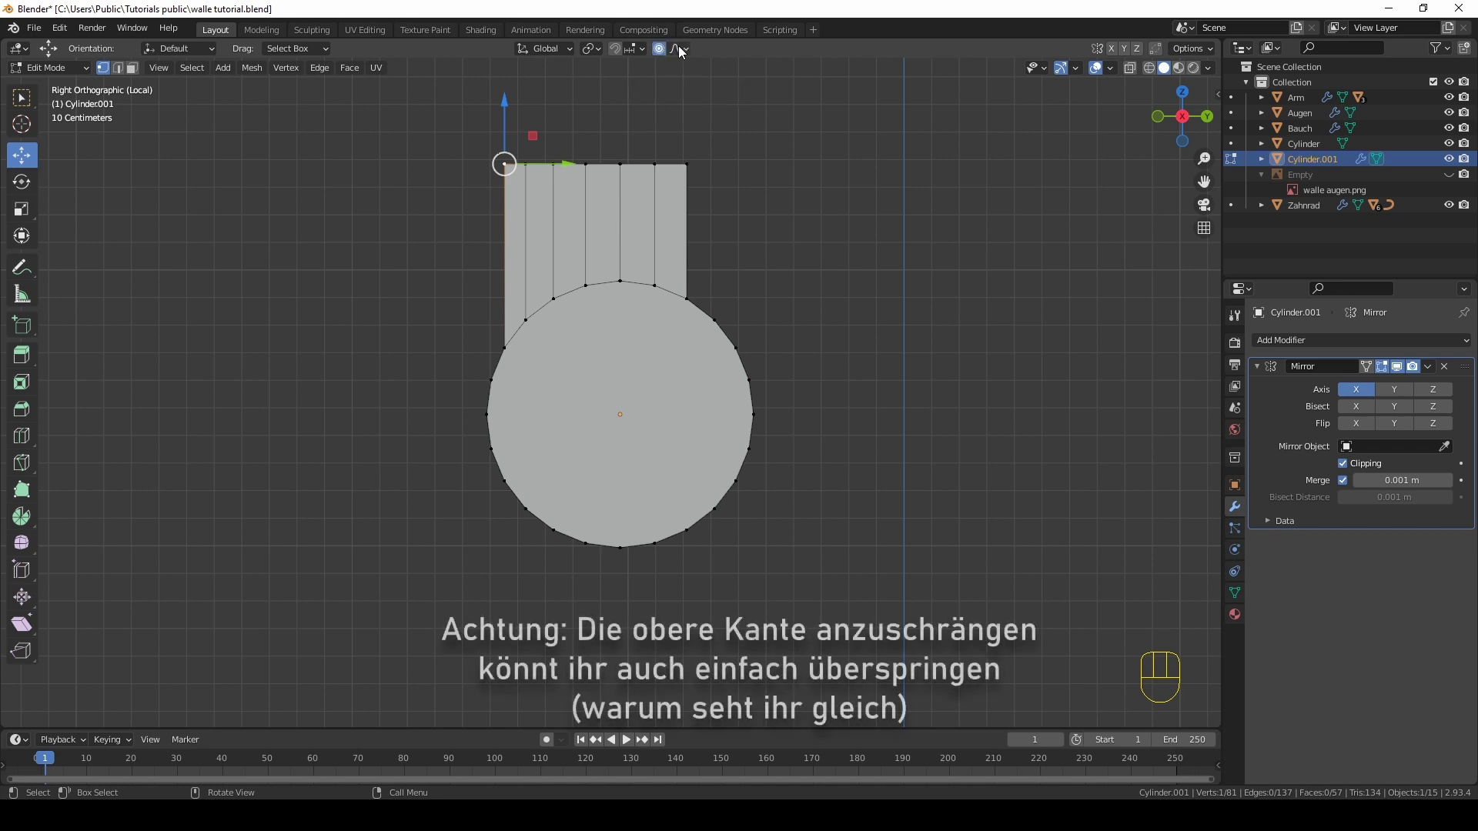
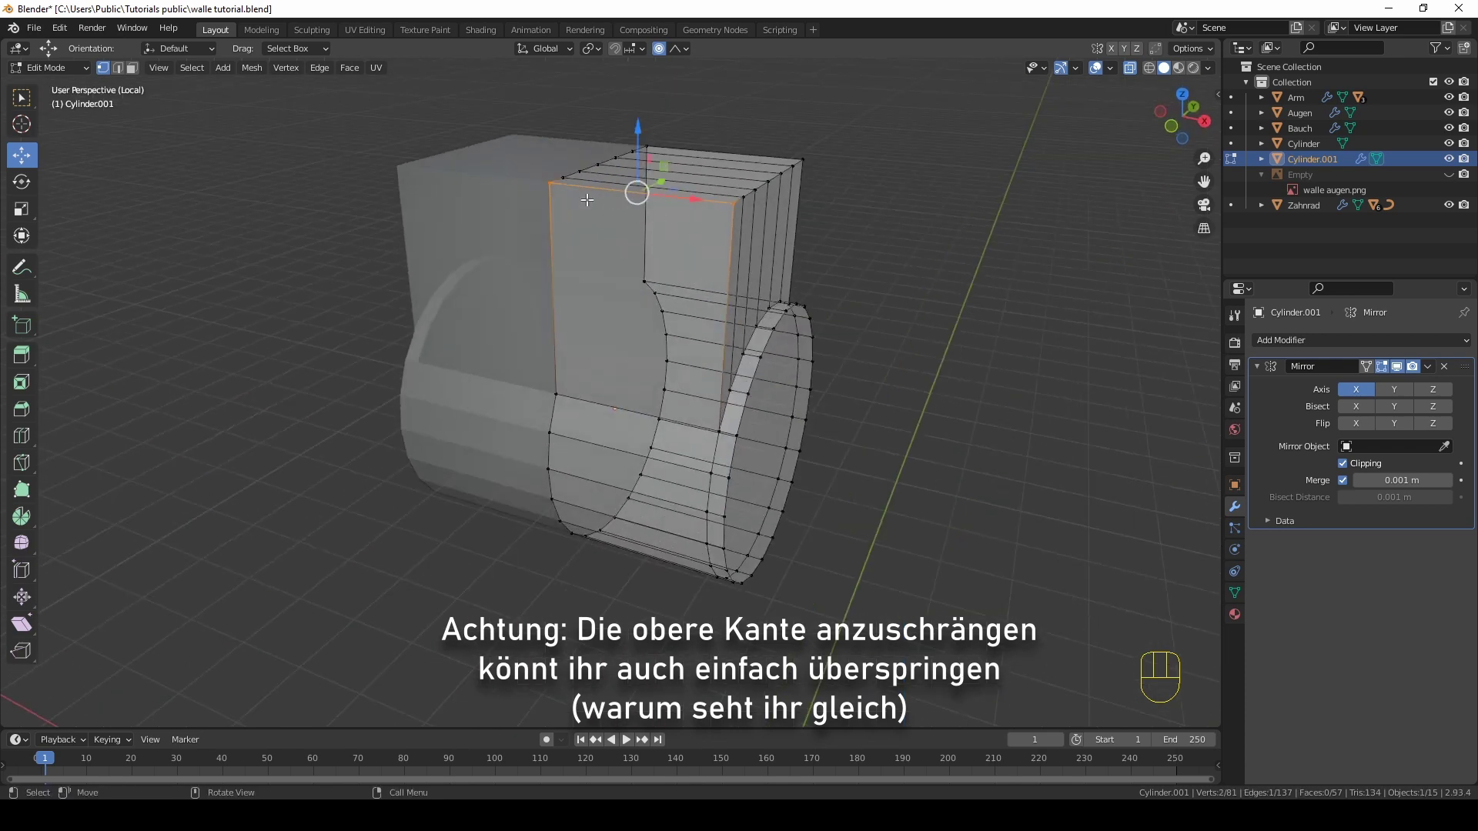
key(KP_3)
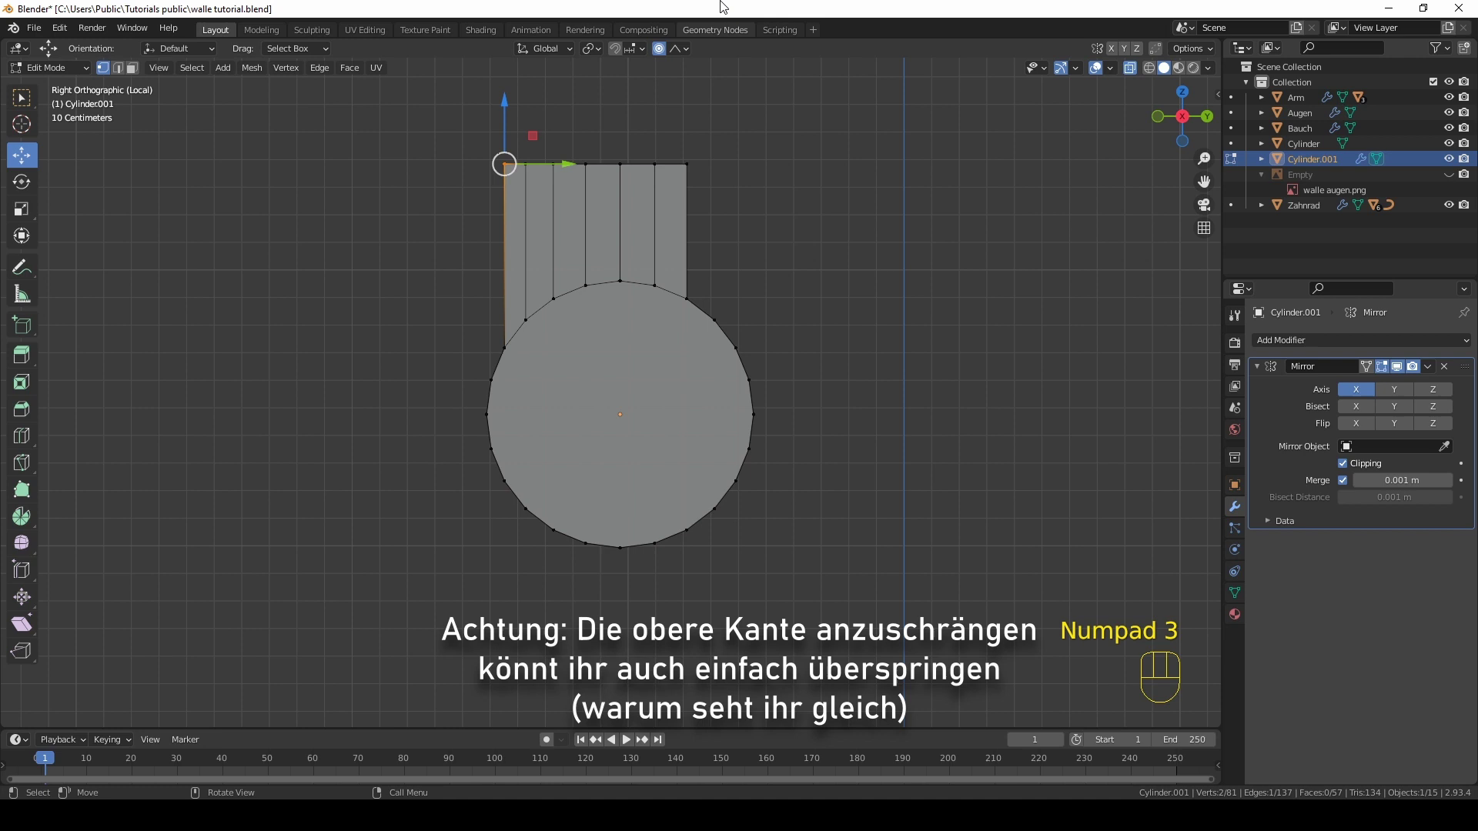
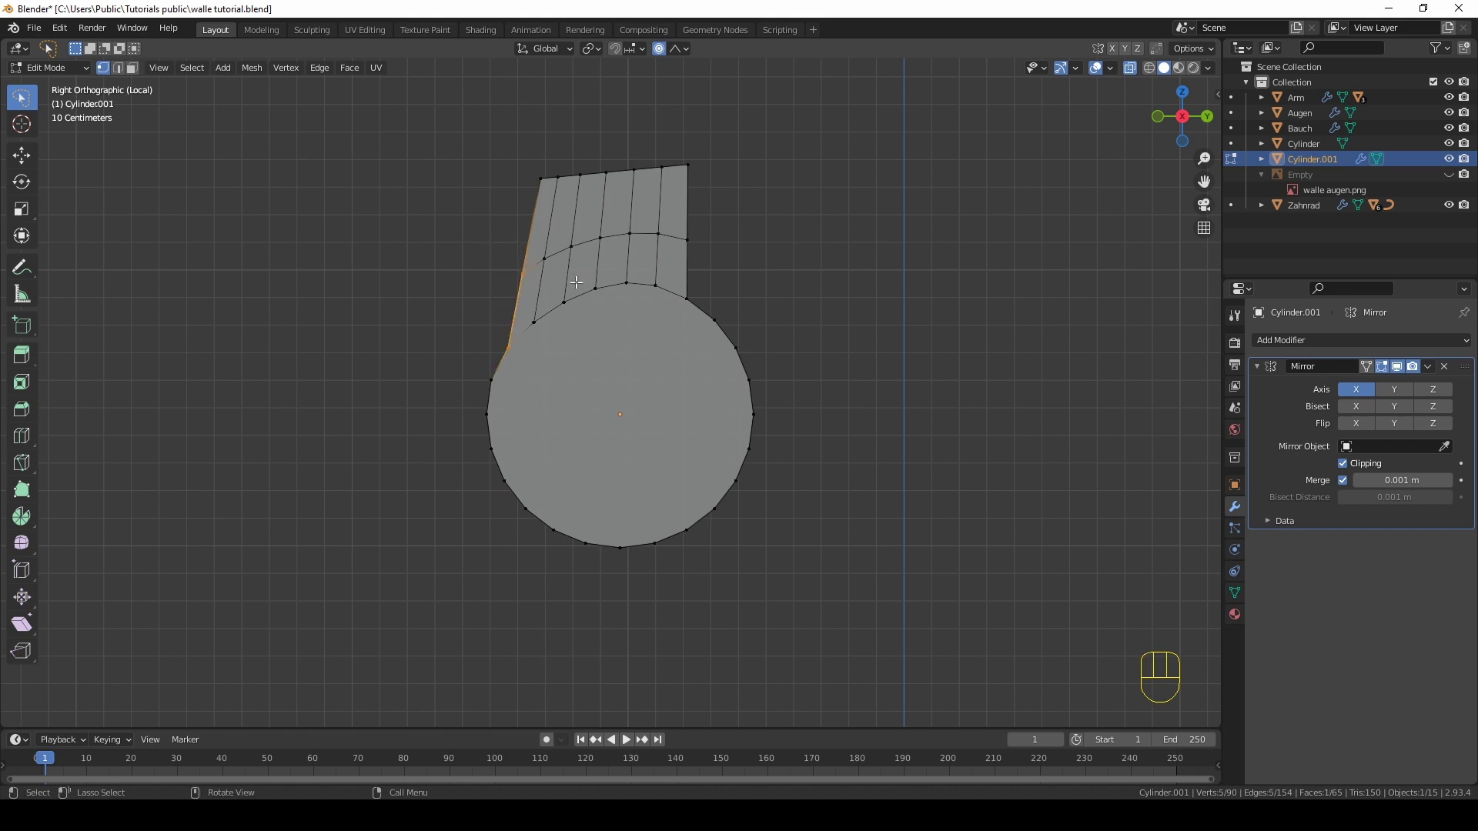
key(g)
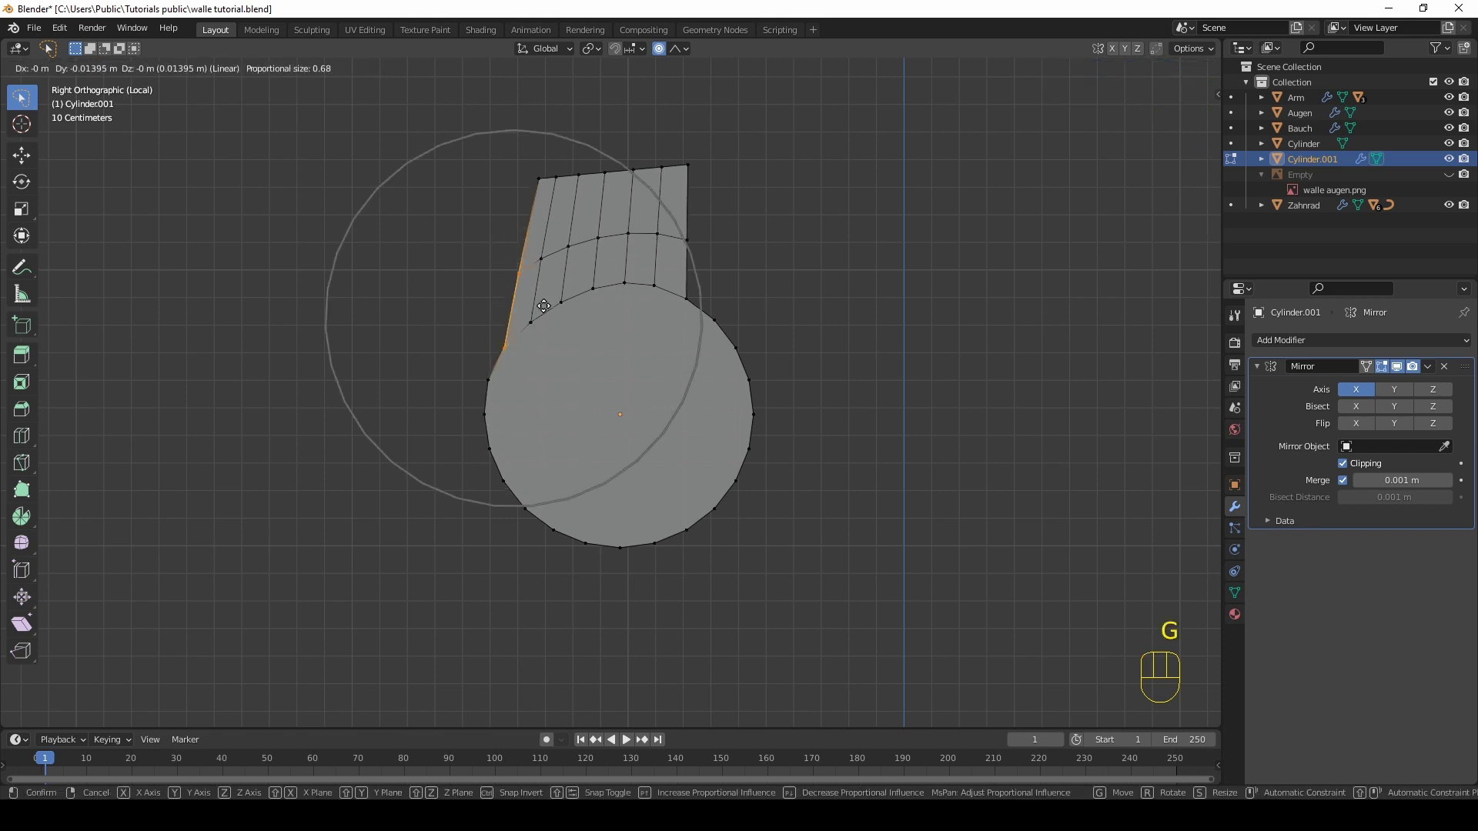
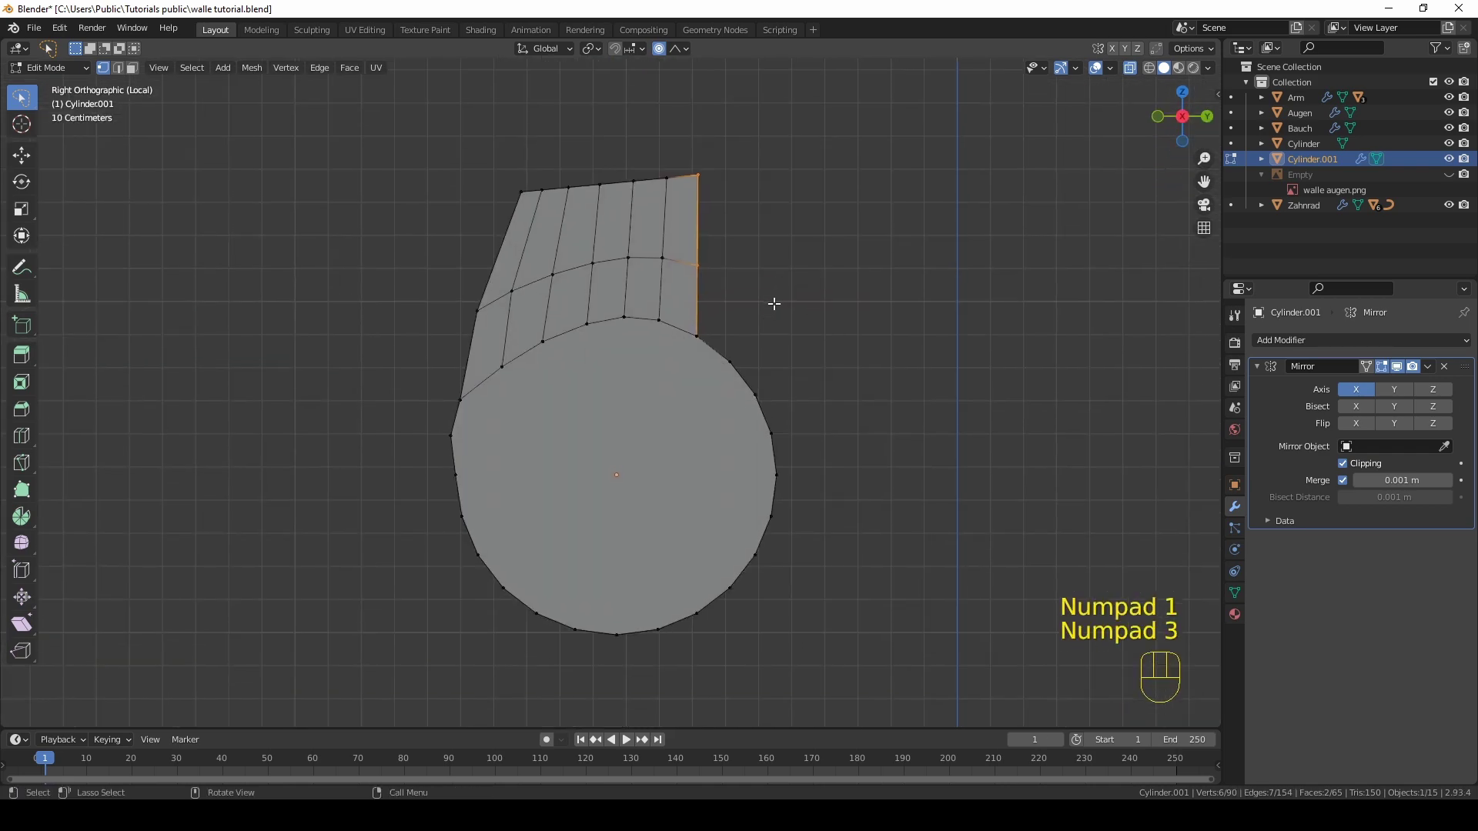
Step: Extrude the neck's rear edge backward twice in two horizontal sections
key(e)
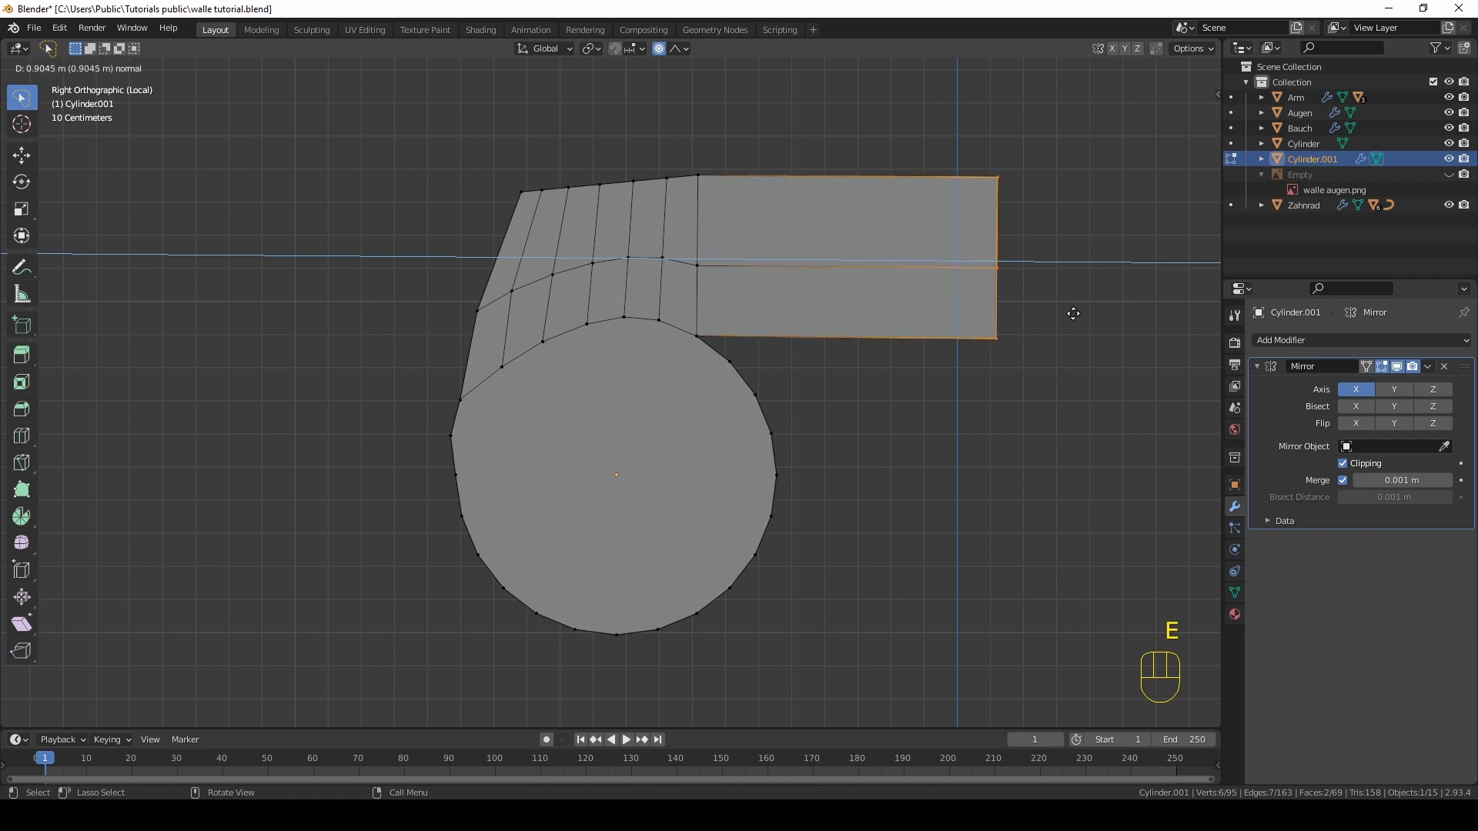
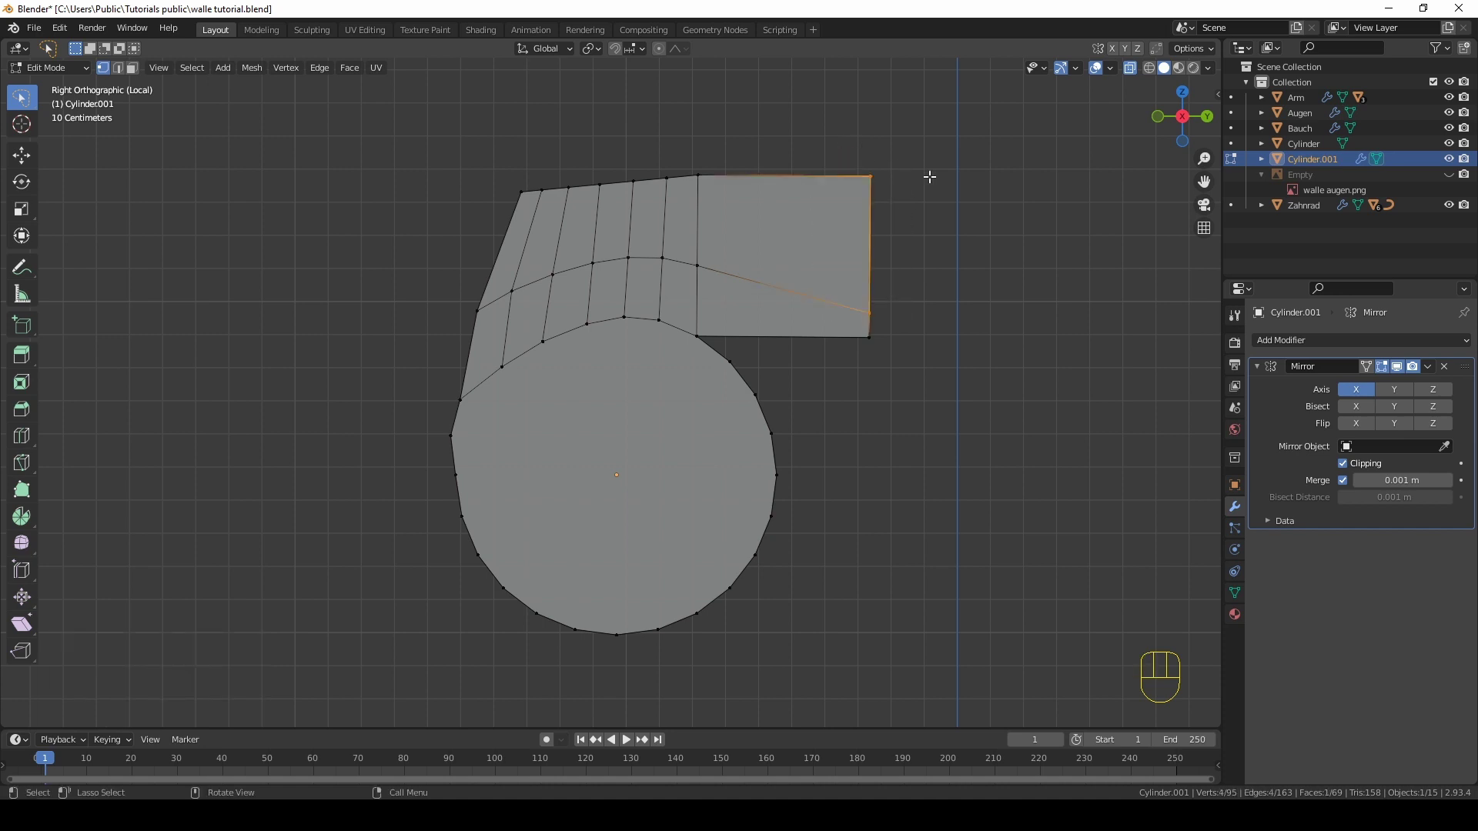
key(e)
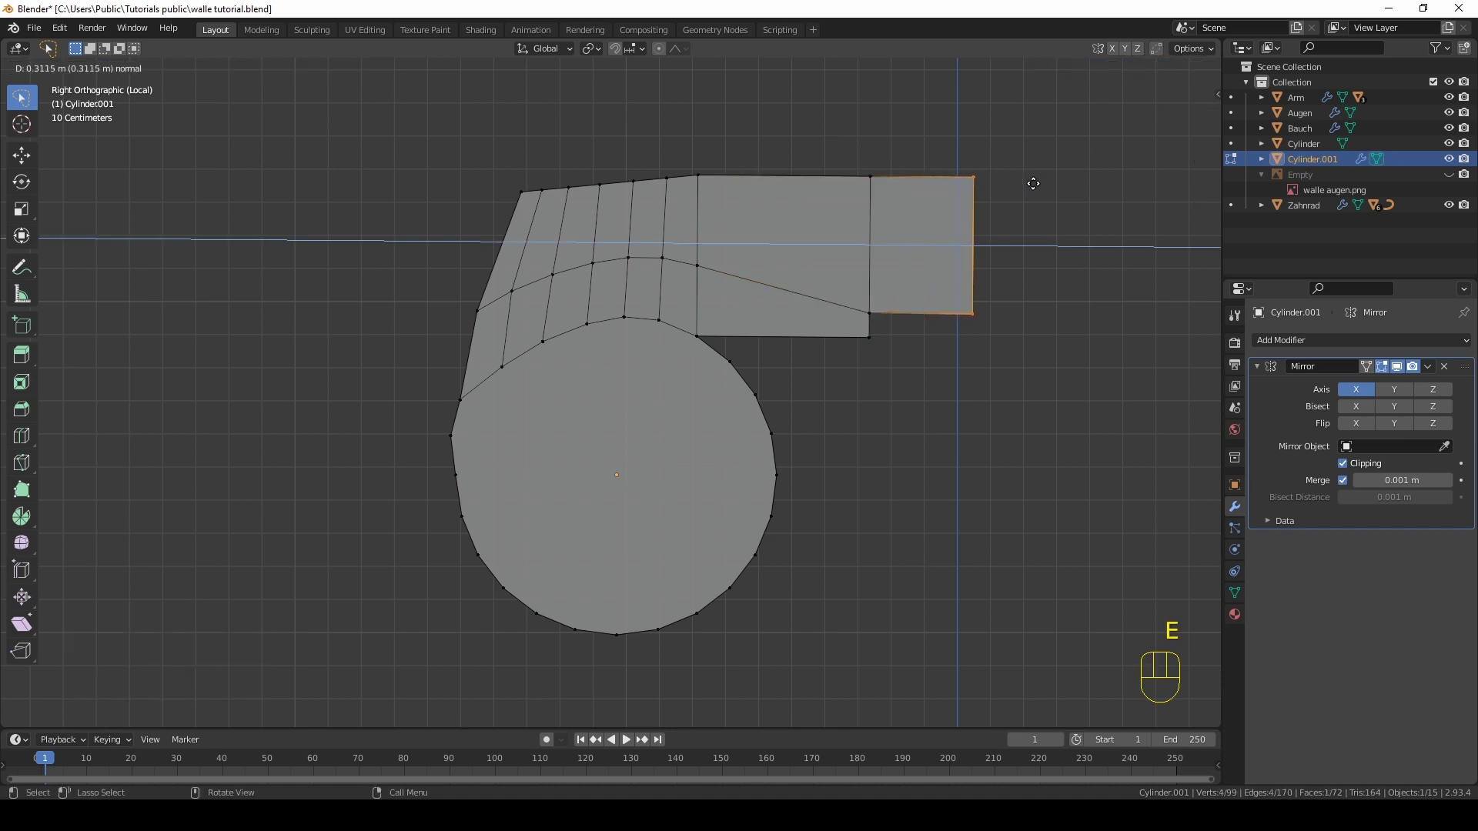
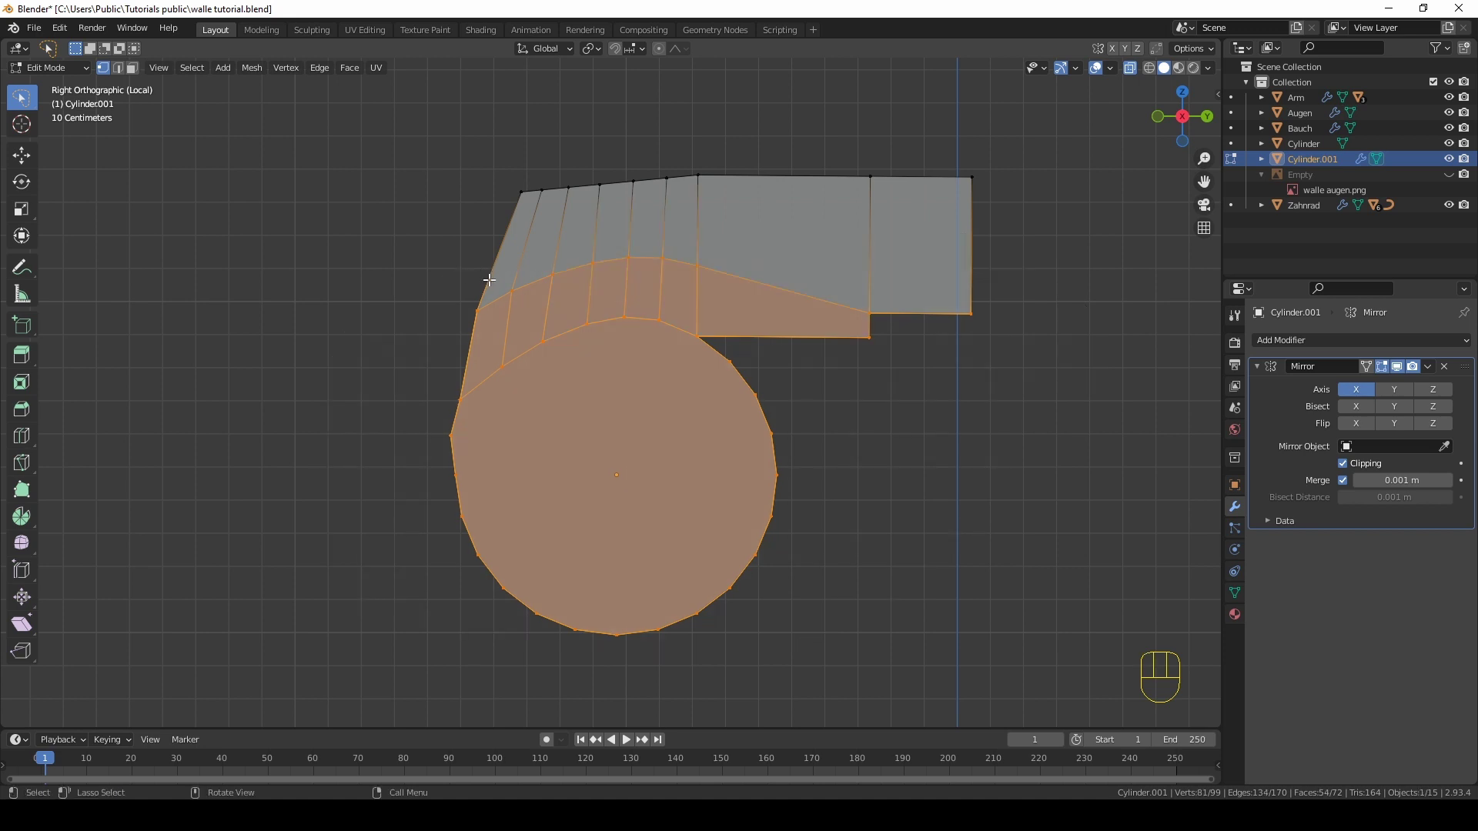
Step: Hide the neck's lower faces and raise the rear top vertex about 0.21 m with proportional editing
key(h)
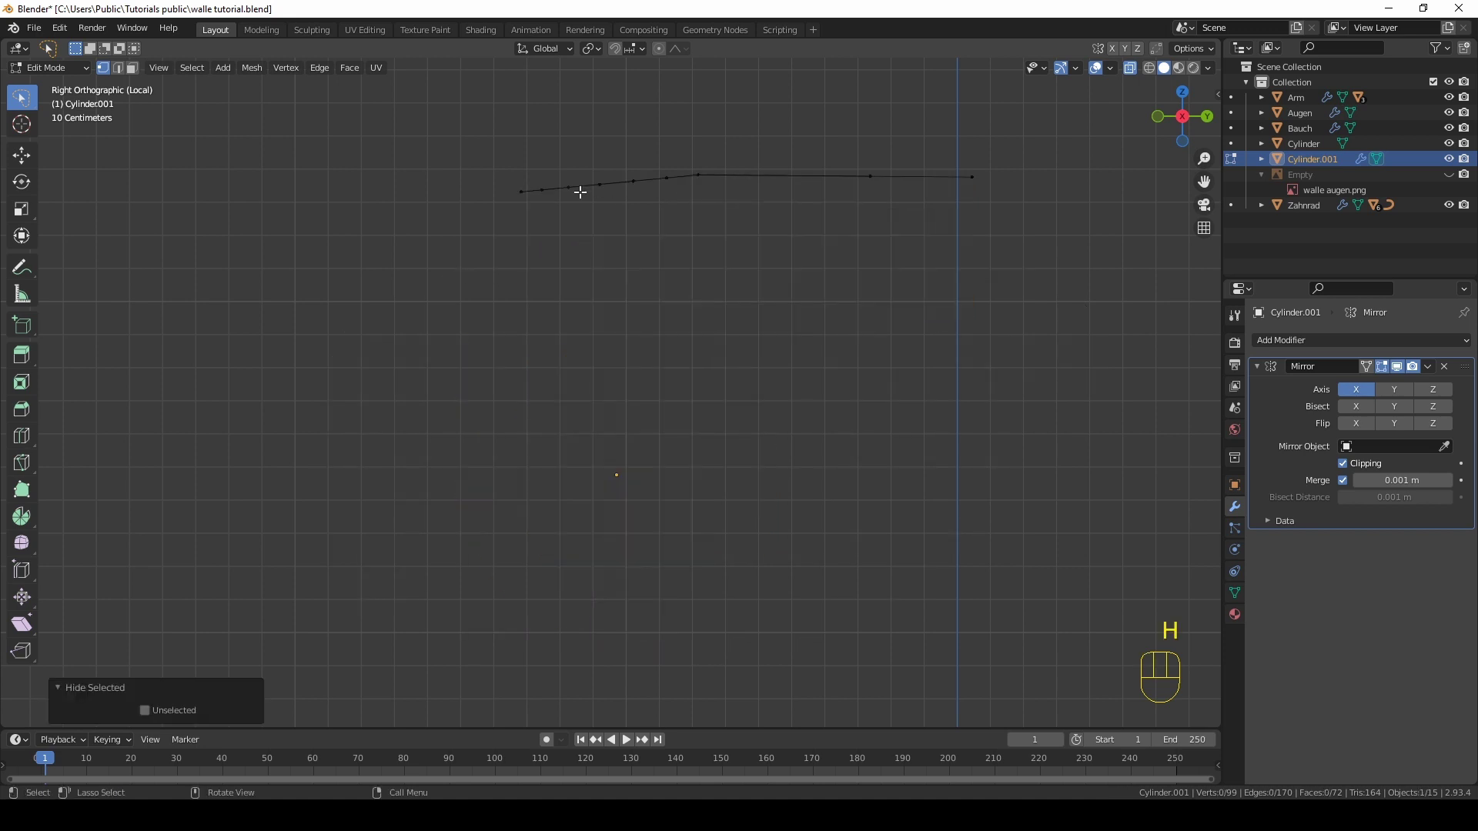
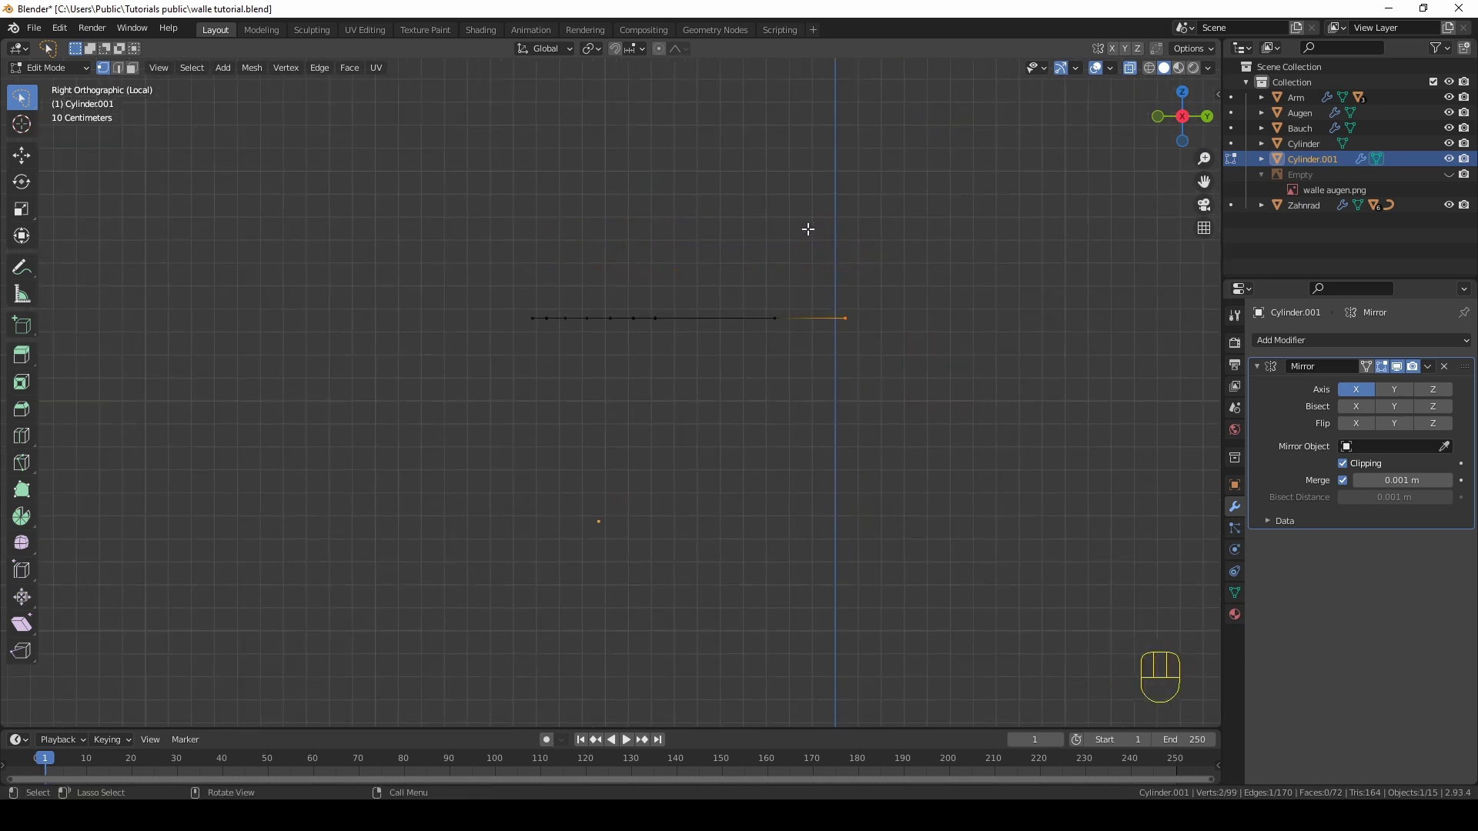
click(661, 54)
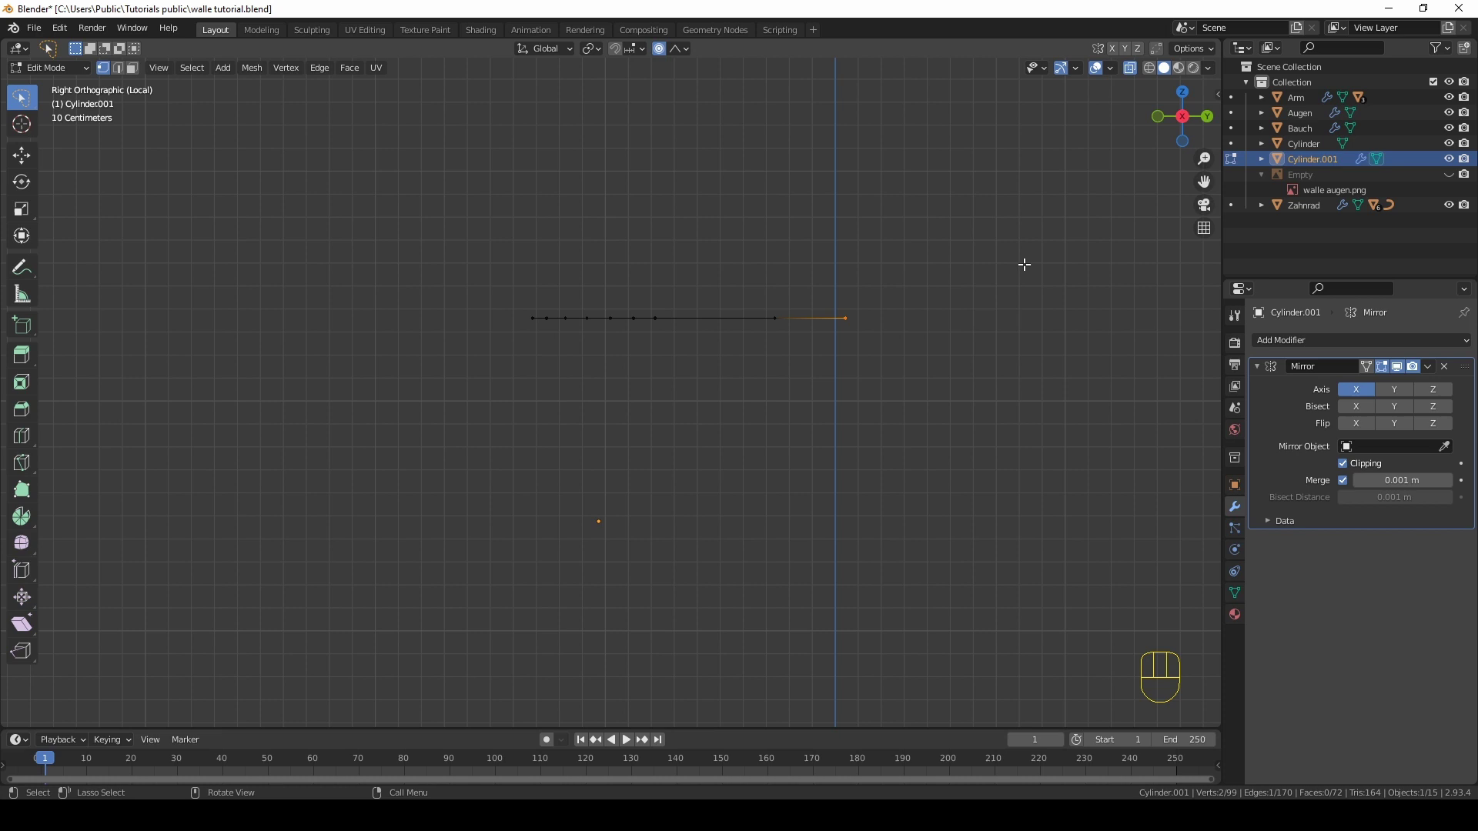
key(g)
key(z)
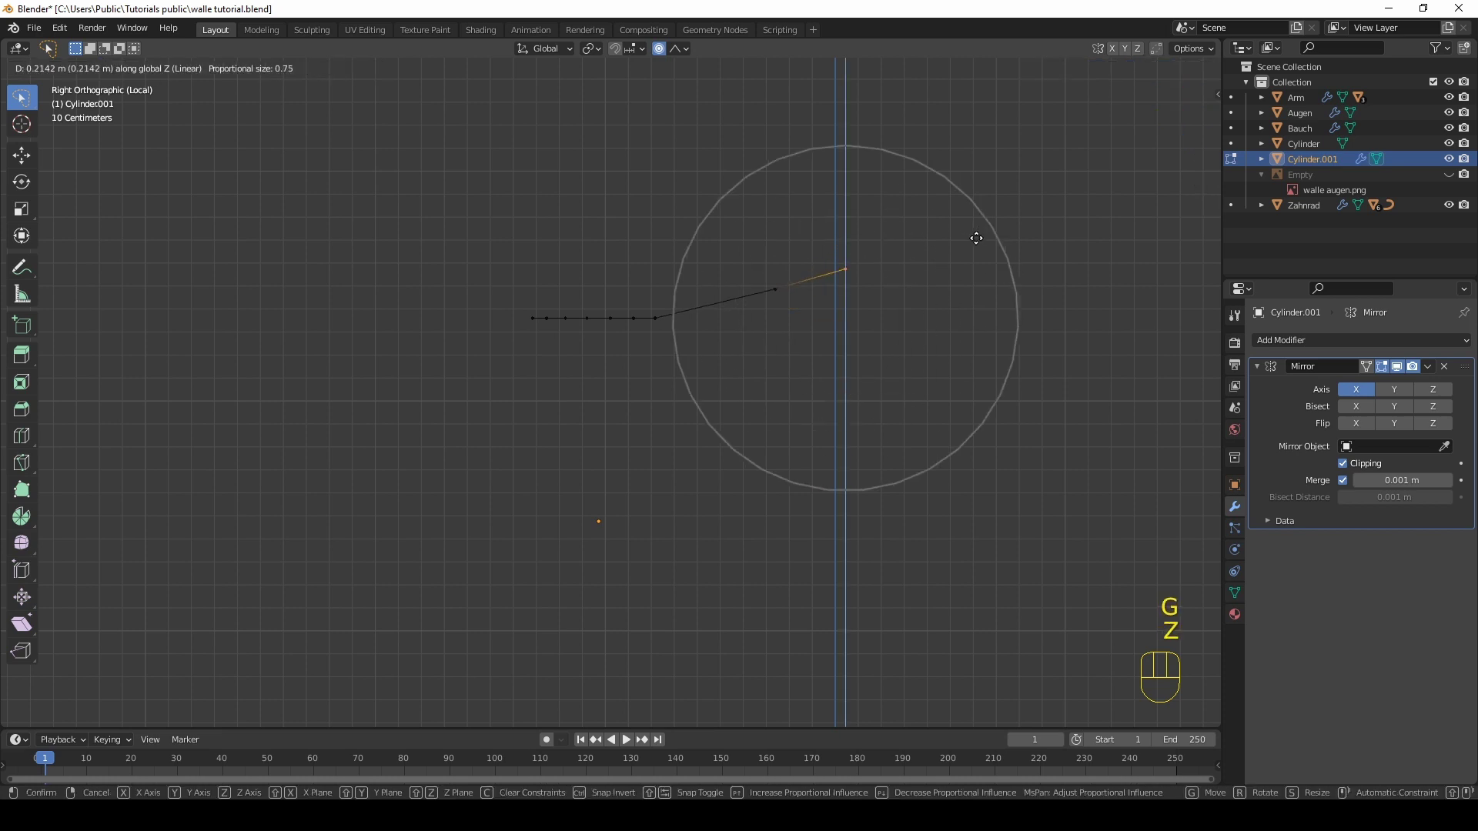
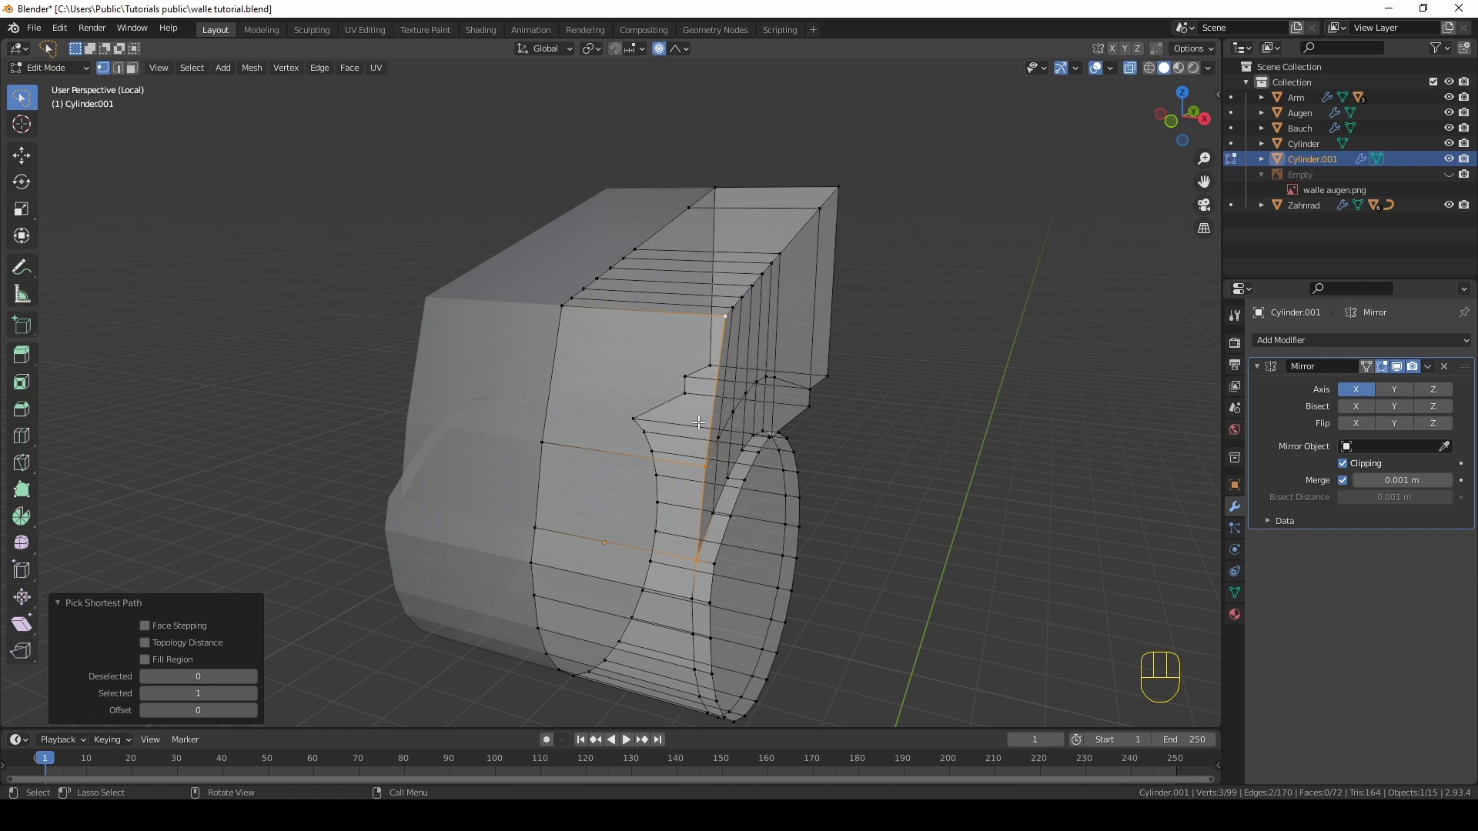
Step: Edge-slide a top vertex into place and add a lengthwise loop cut along the neck top
key(g)
key(g)
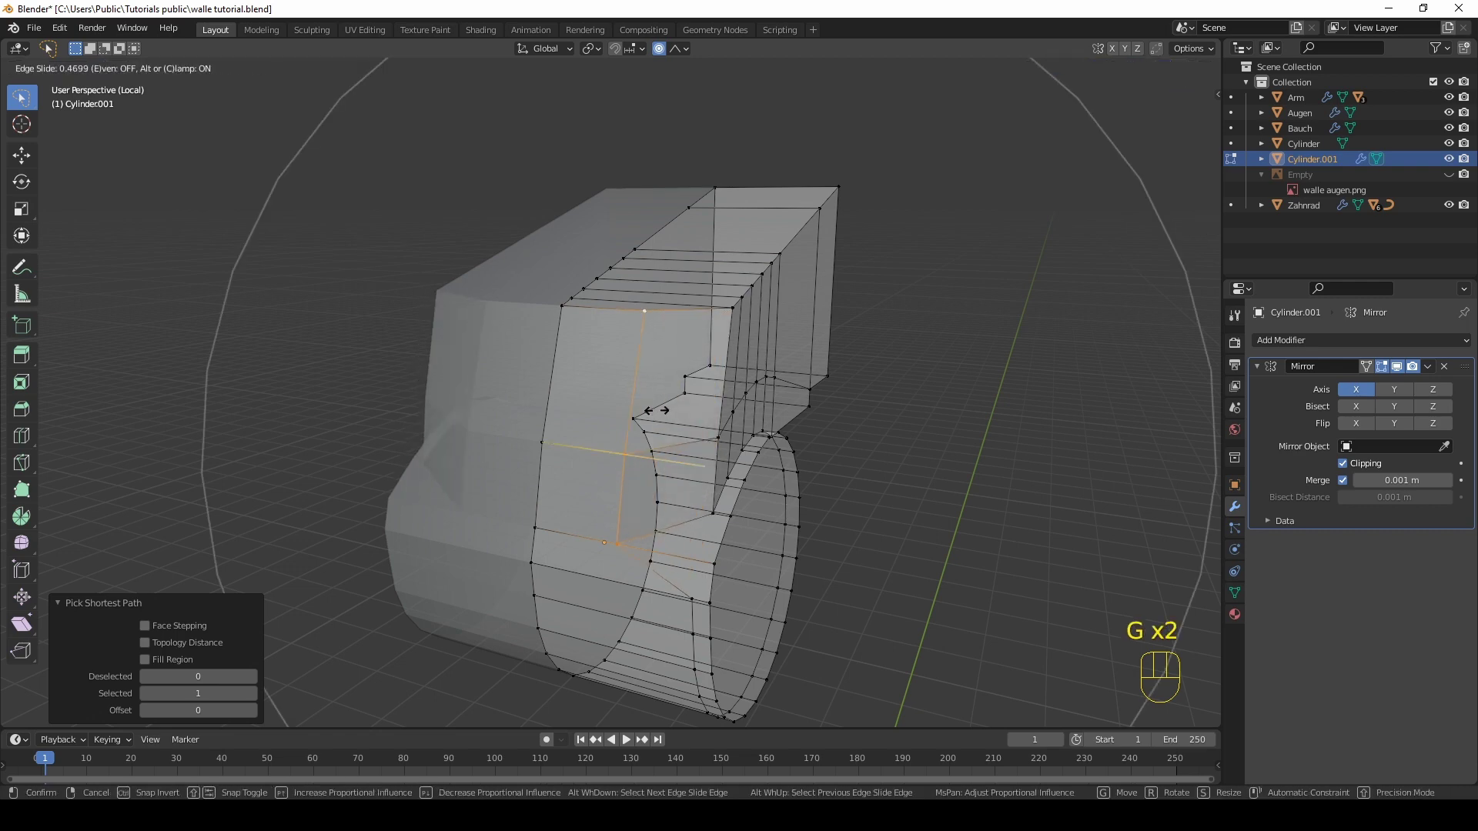
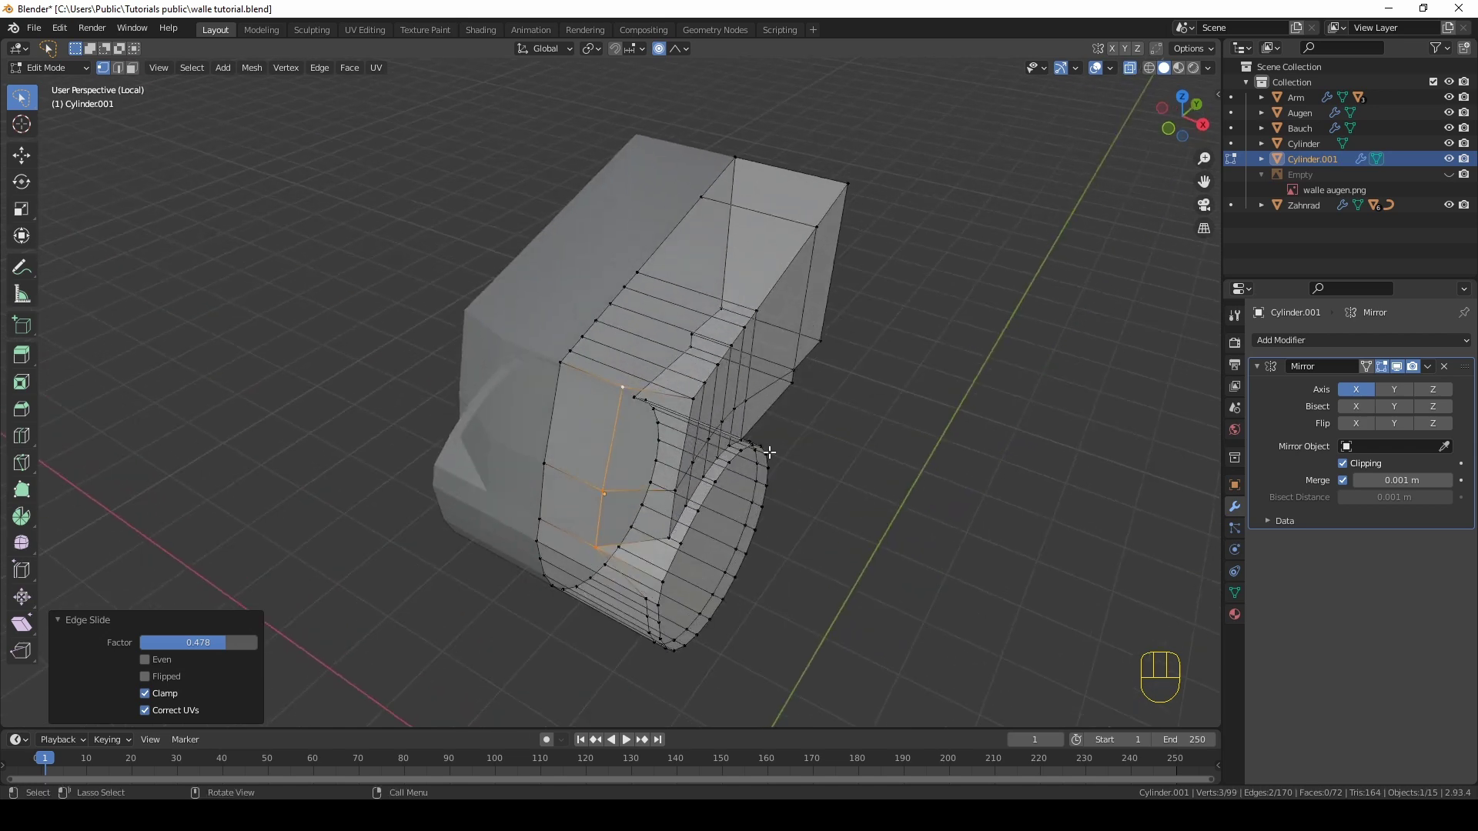
middle_click(756, 403)
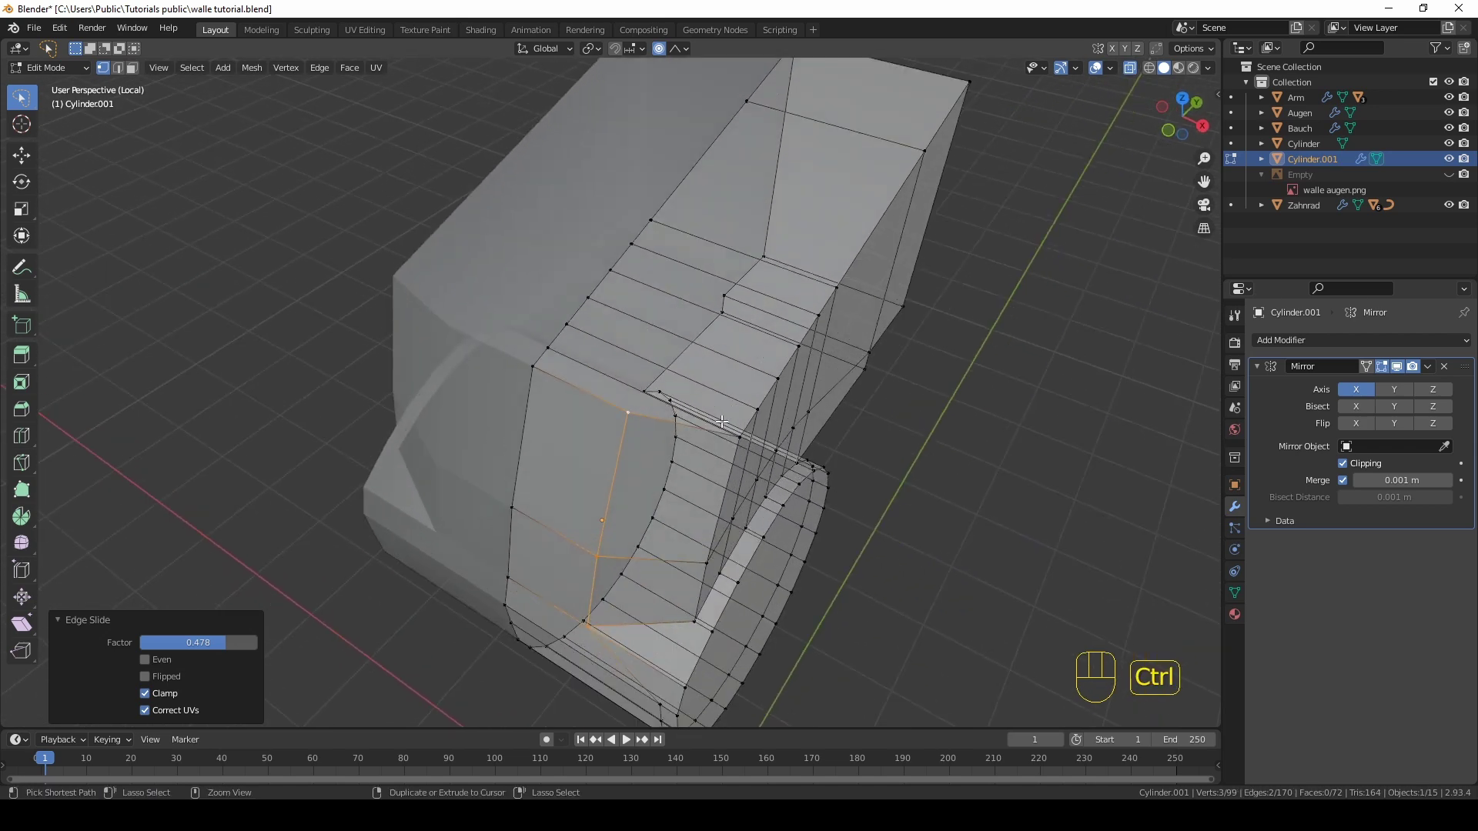
key(ctrl+r)
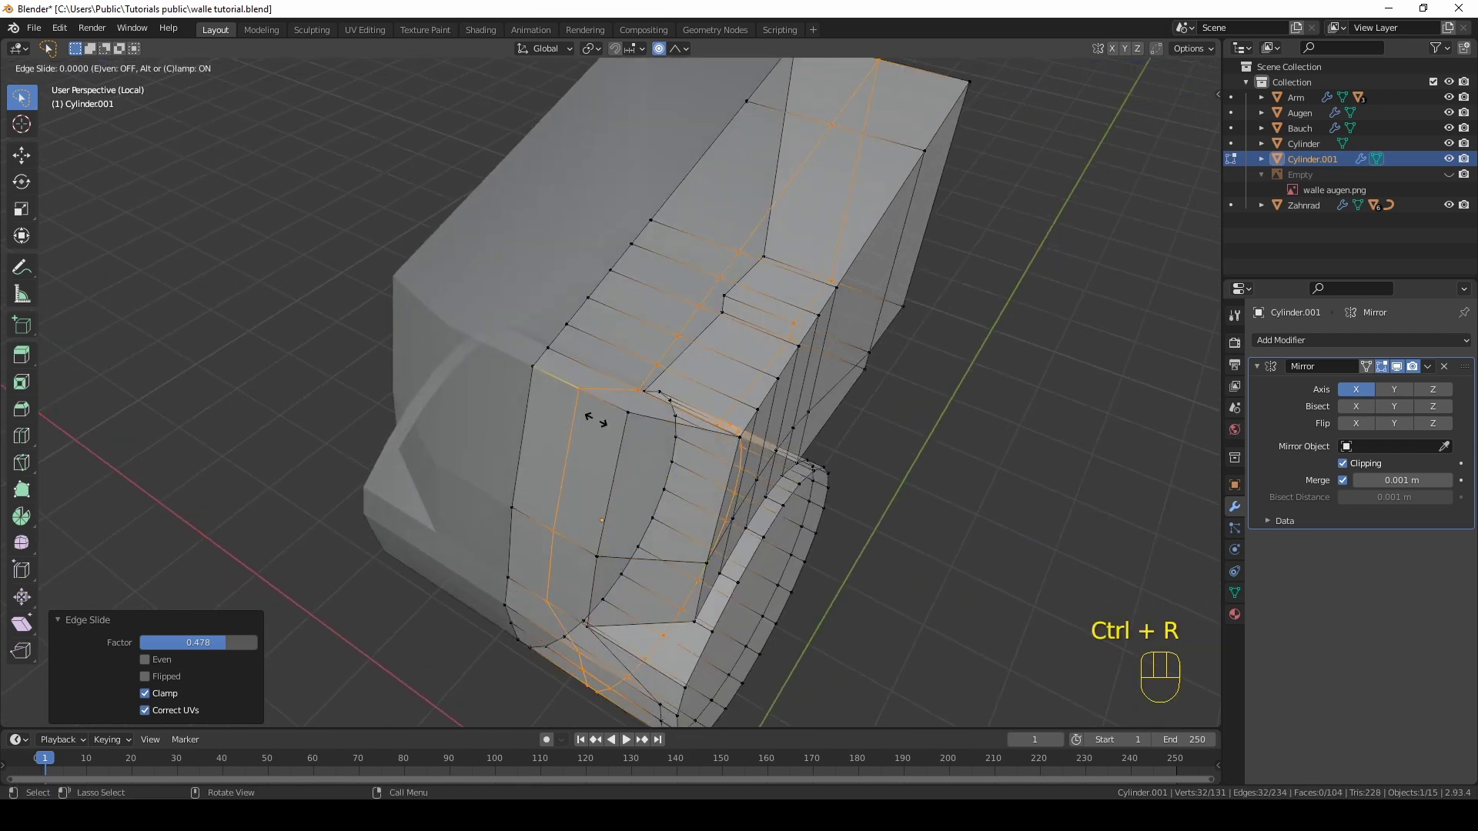
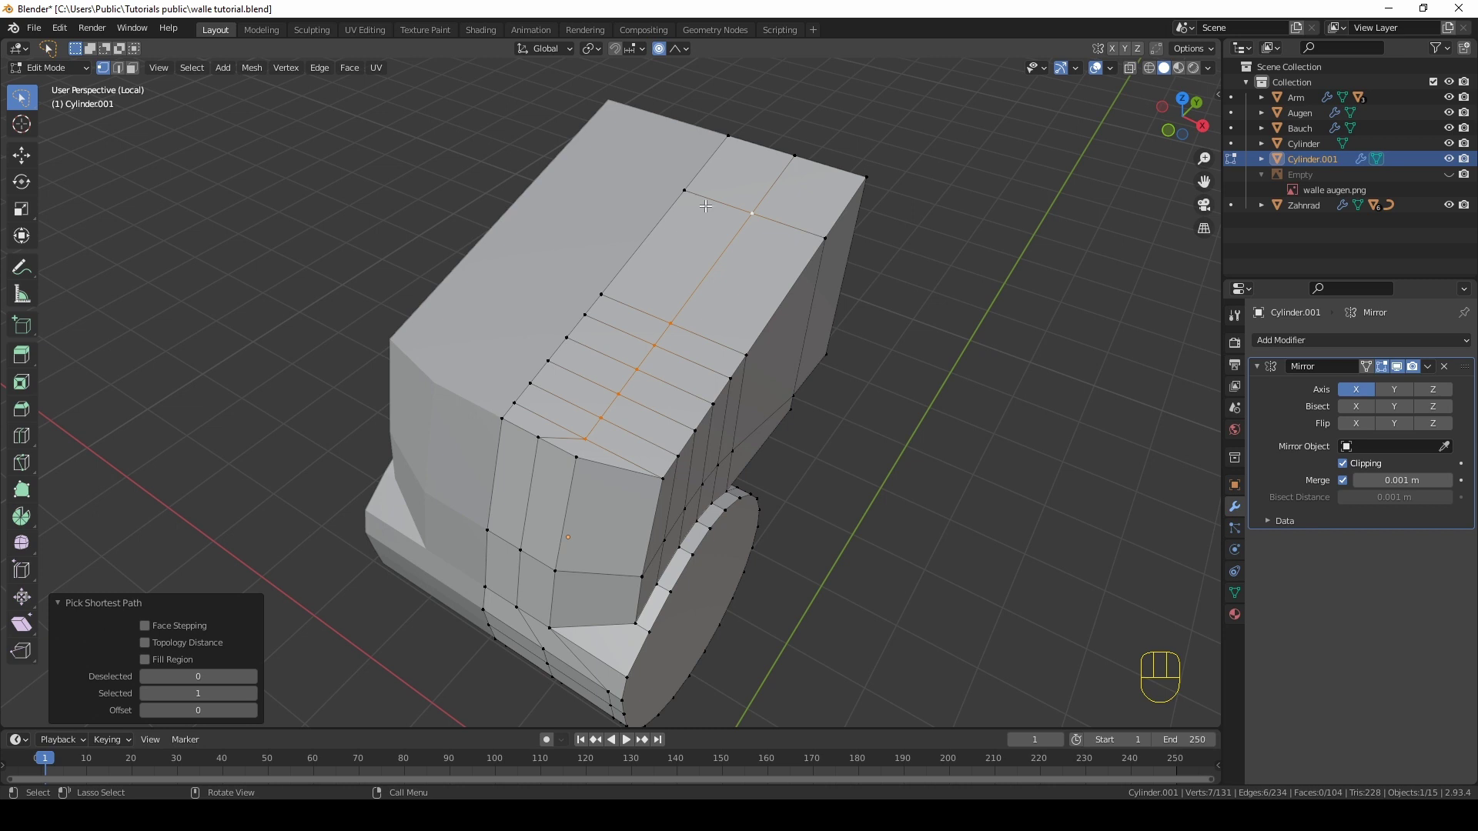
Step: Add a second lengthwise loop and slide it along the top surface into position
key(ctrl+r)
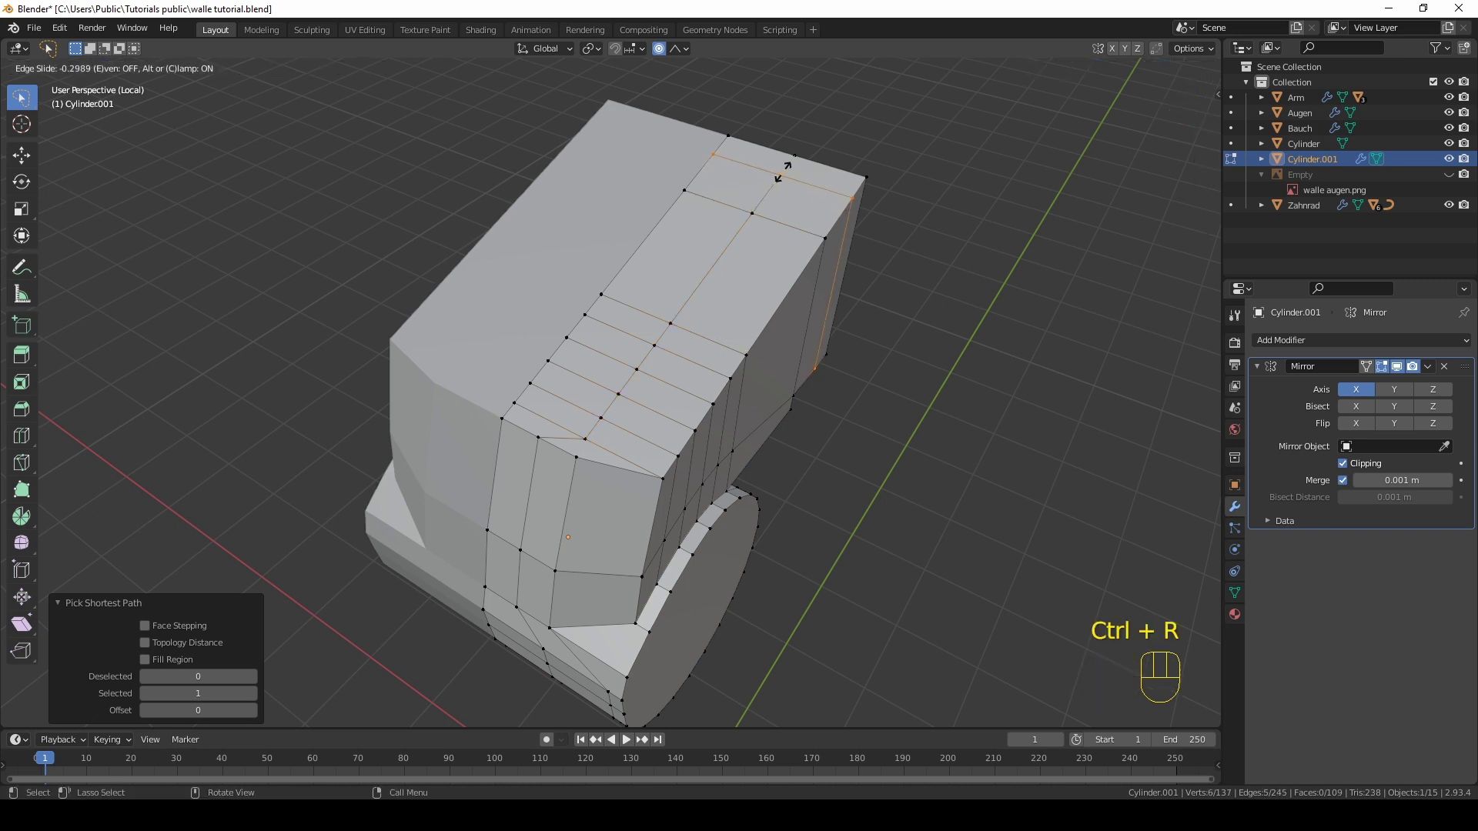
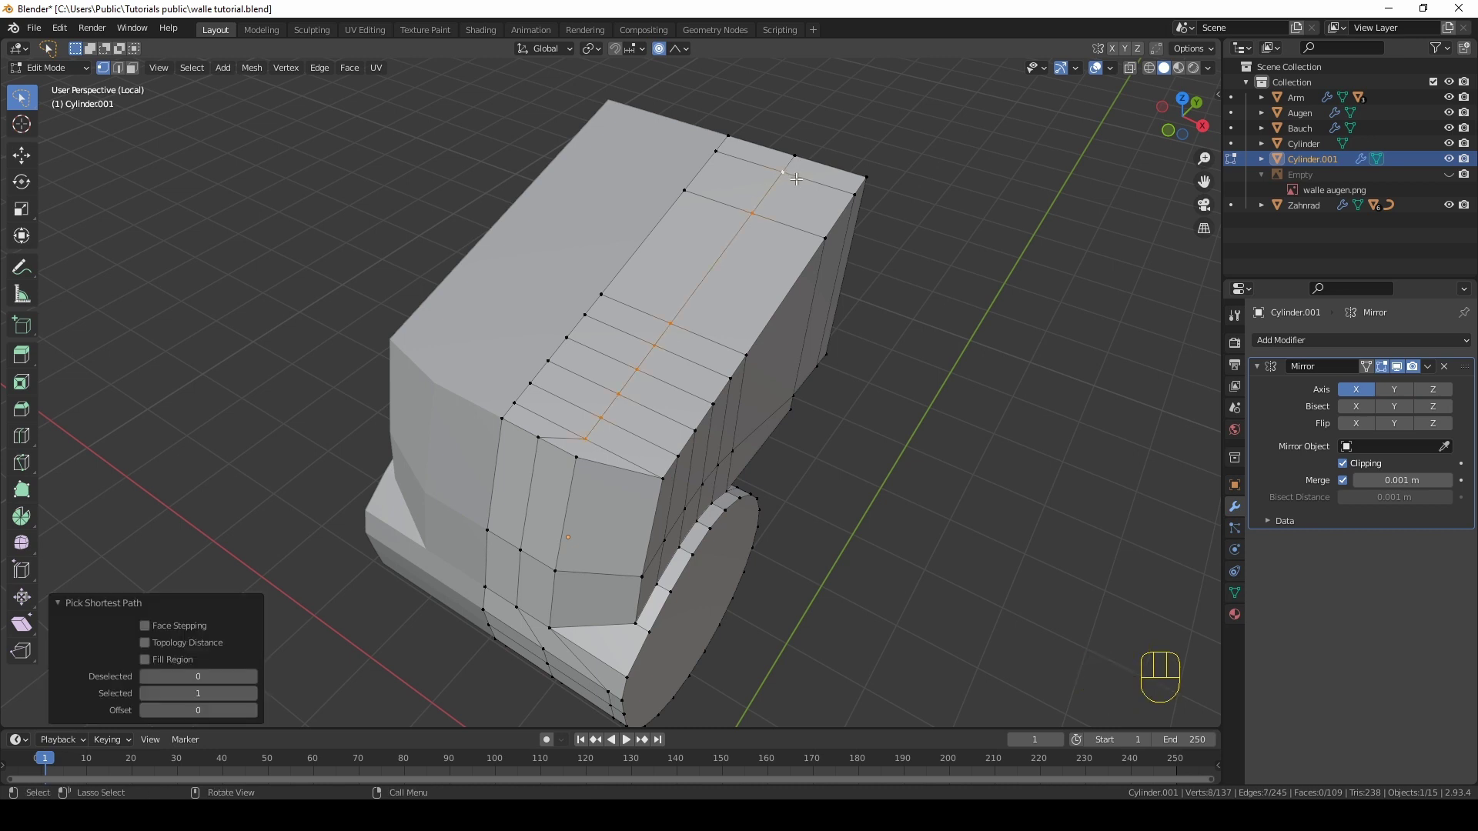
key(g)
key(g)
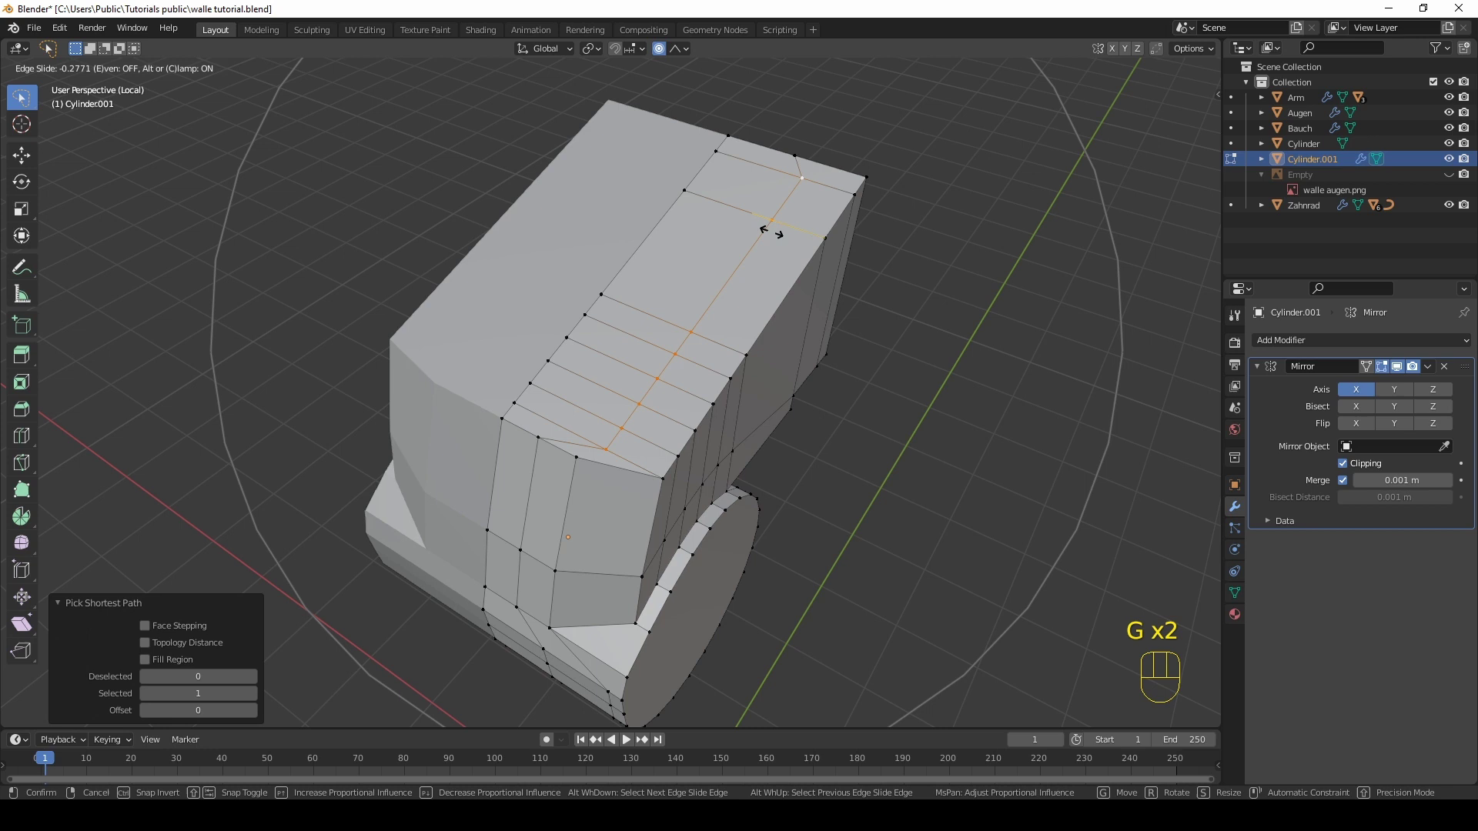
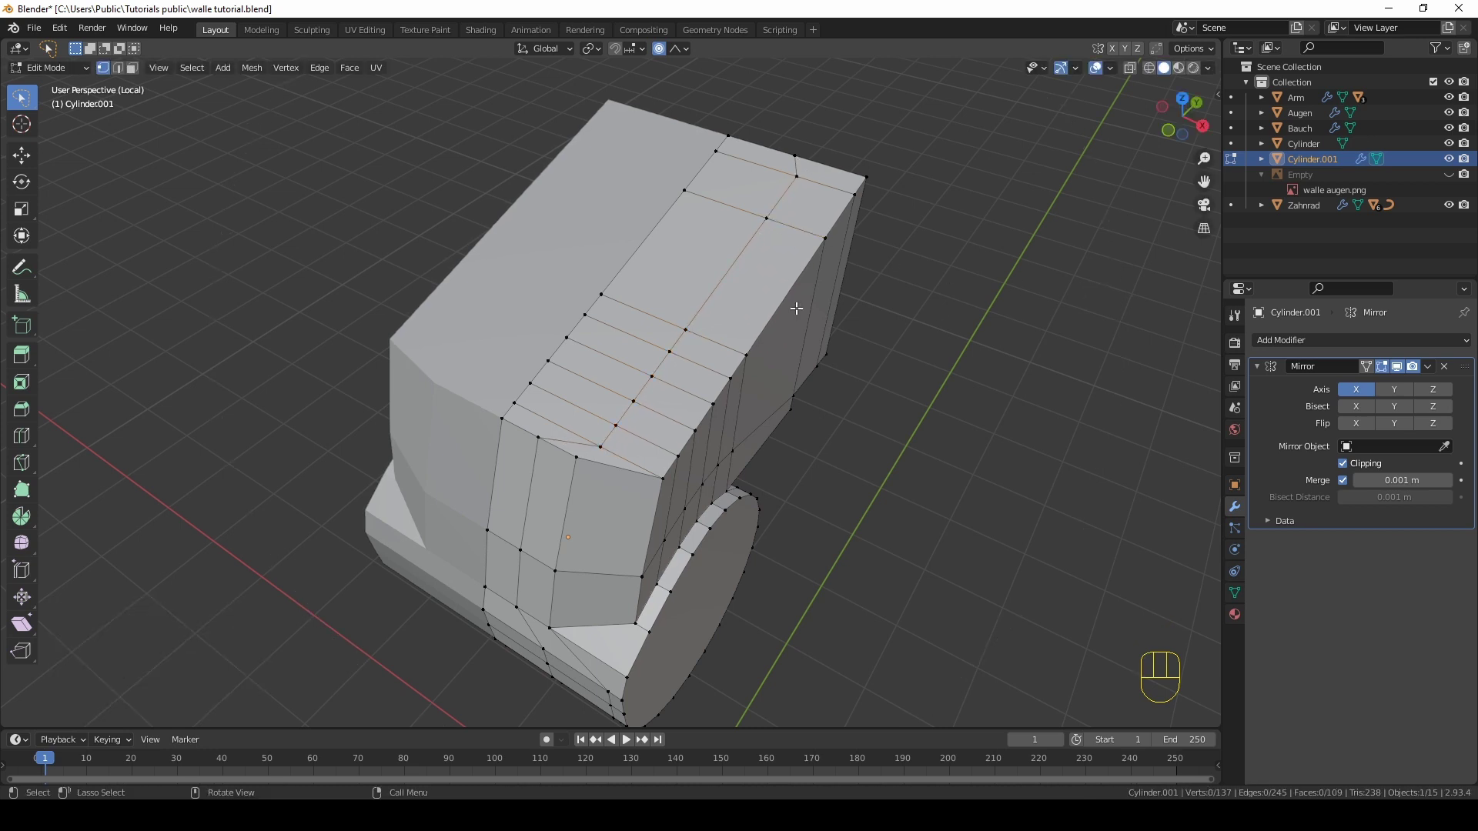
right_click(198, 105)
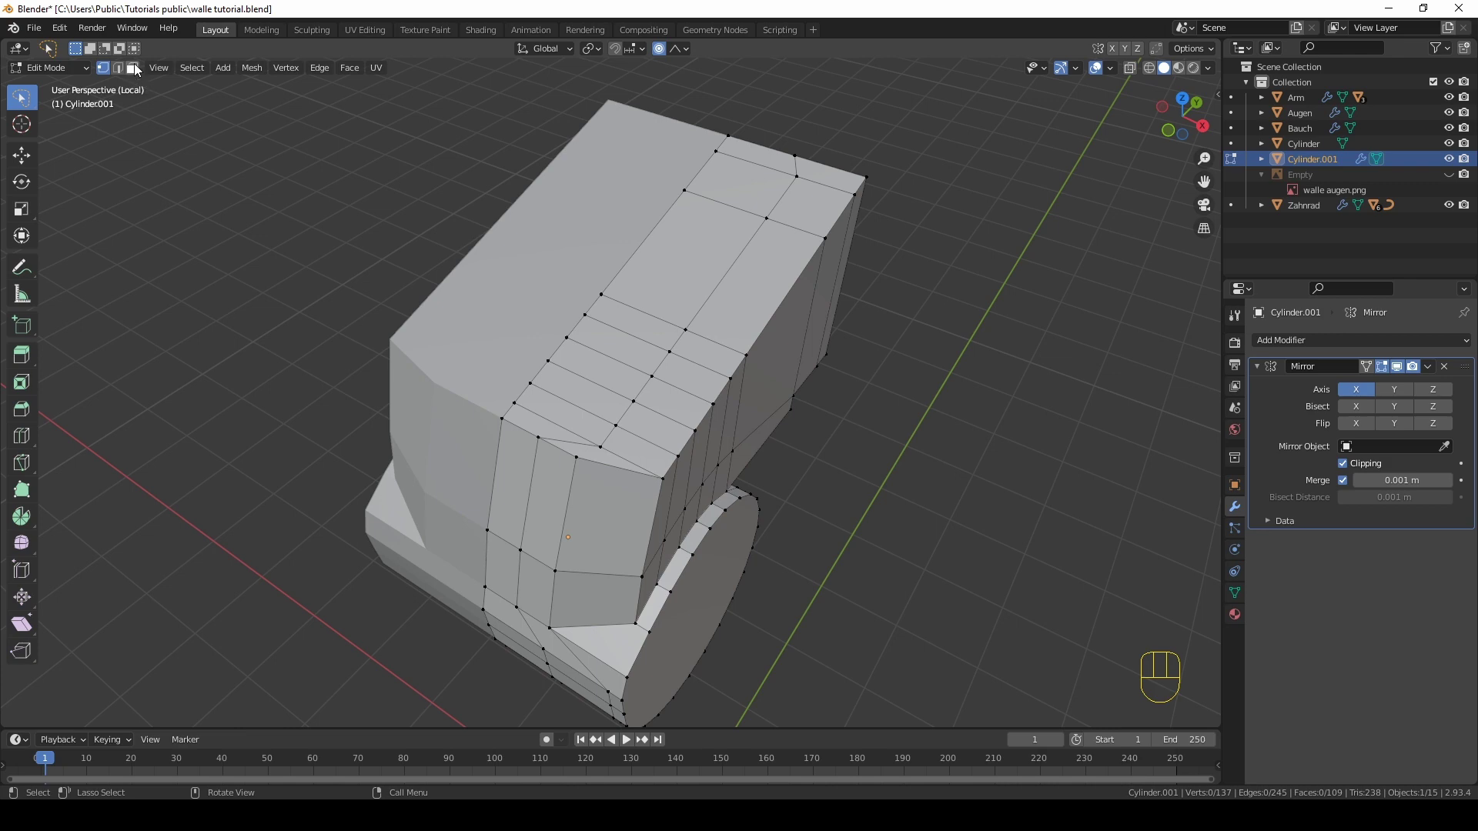
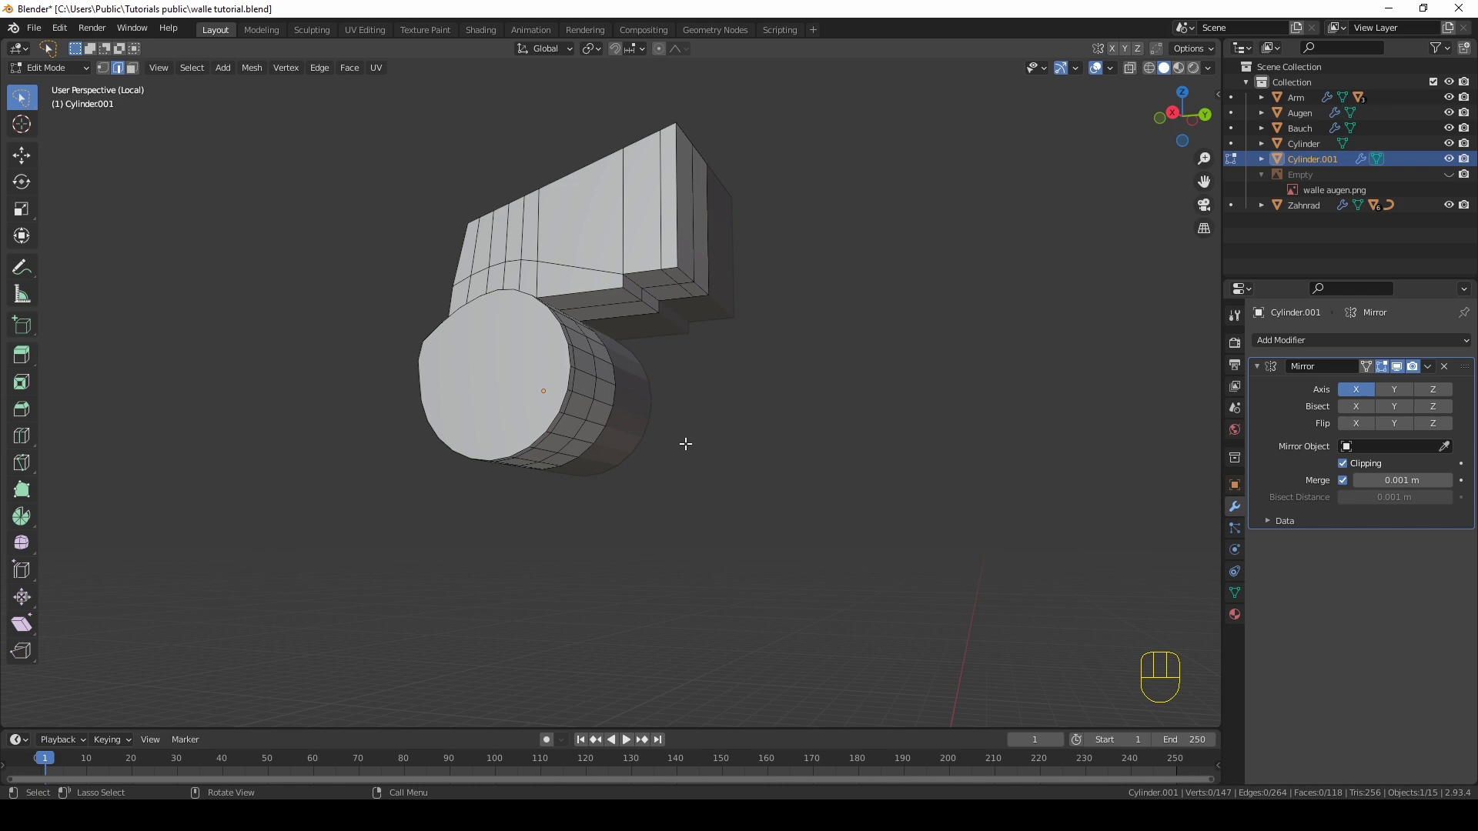
Step: Extrude the bracket's lower edge toward the round joint and edge-slide it to close the gap
key(KP_Divide)
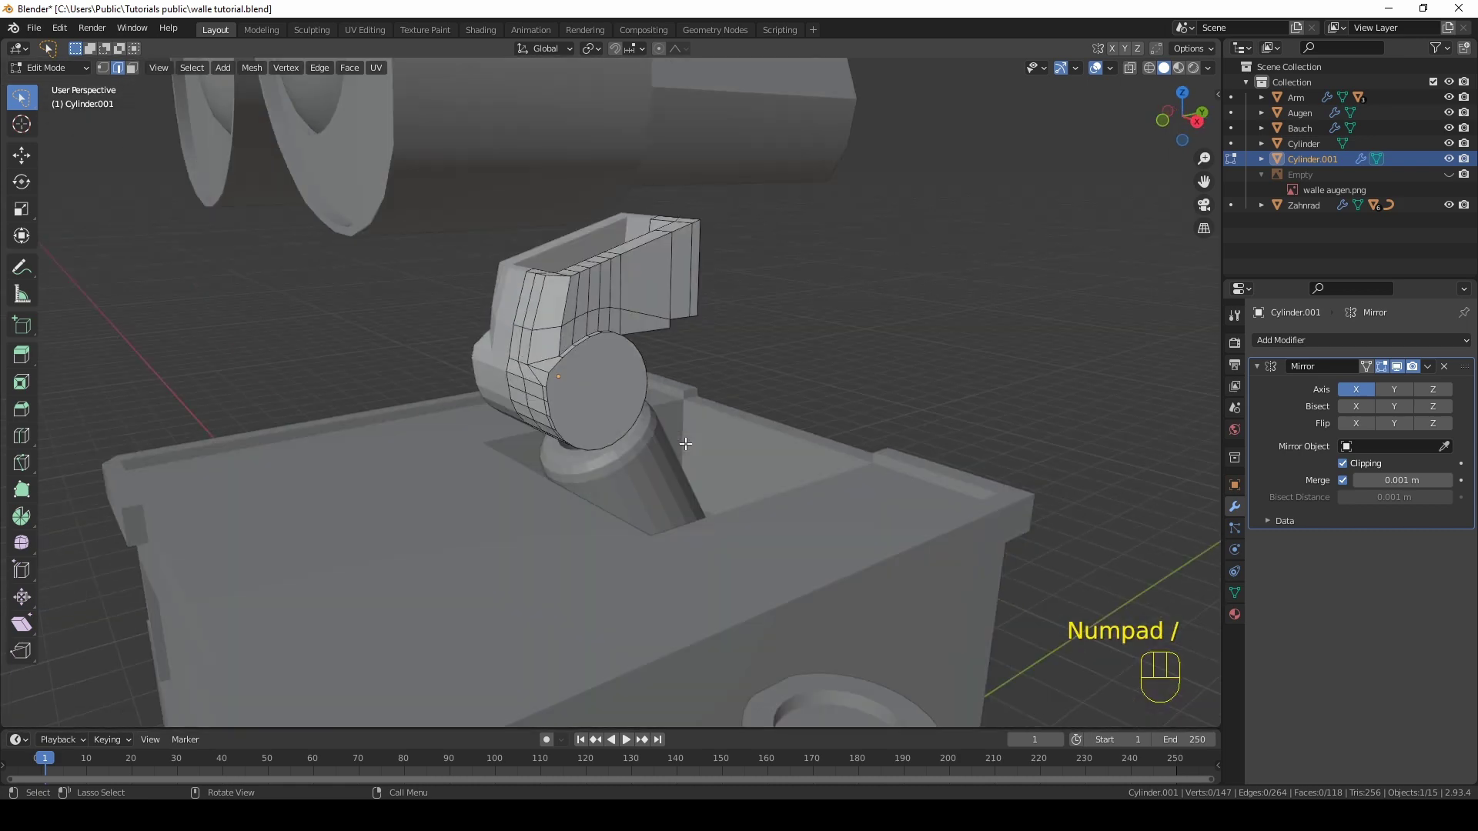
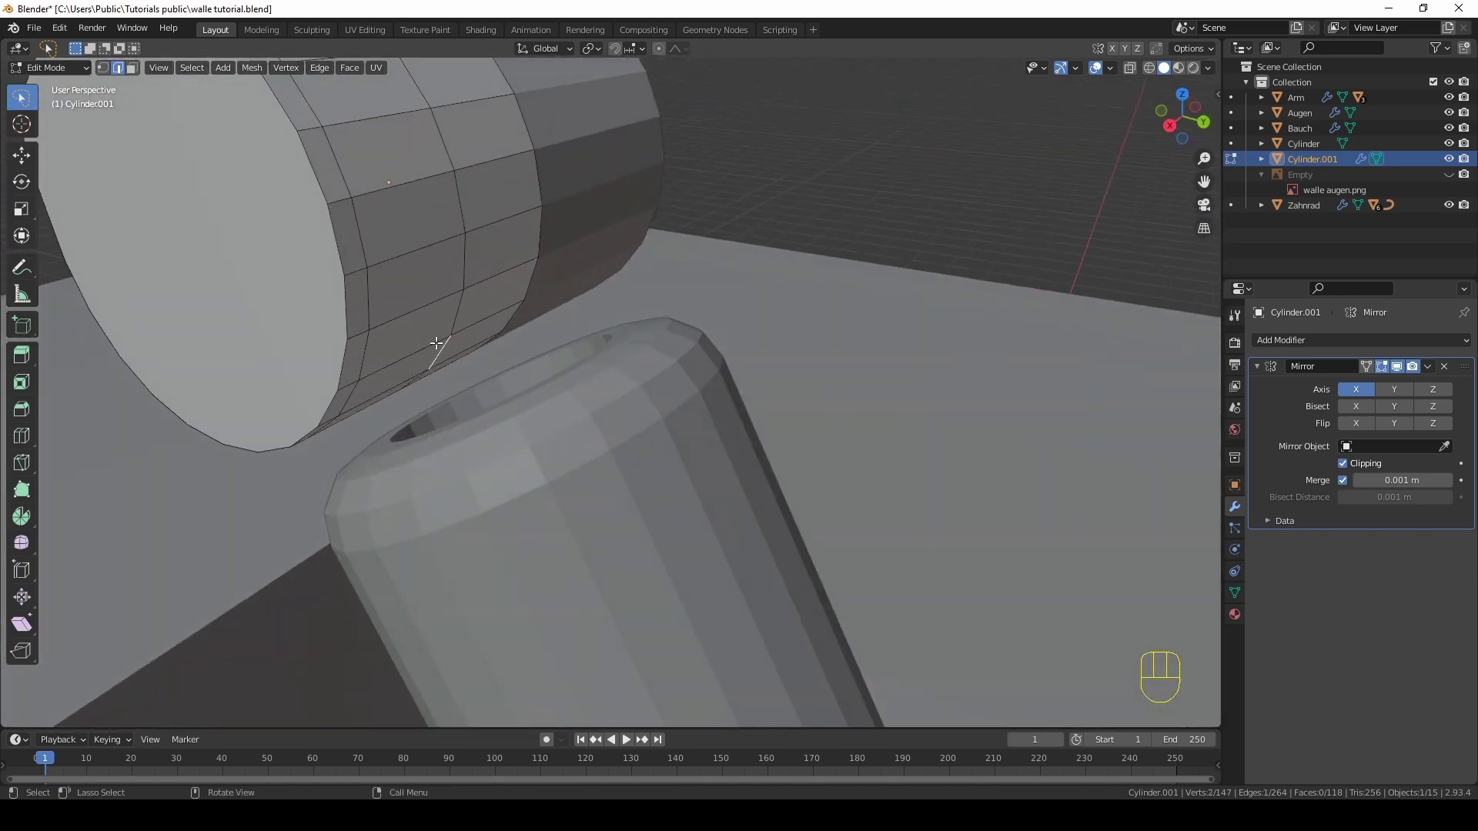
key(f)
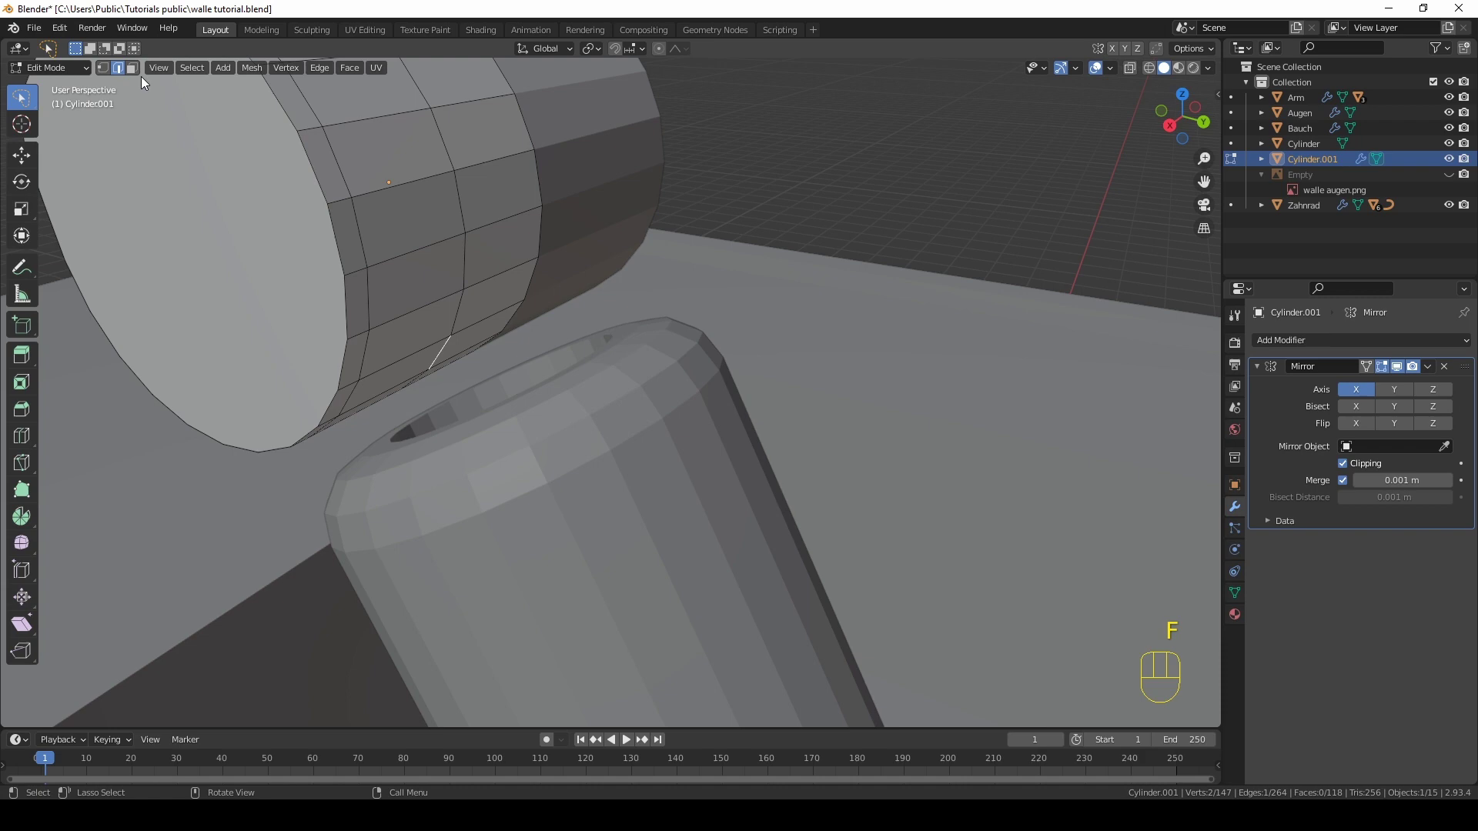
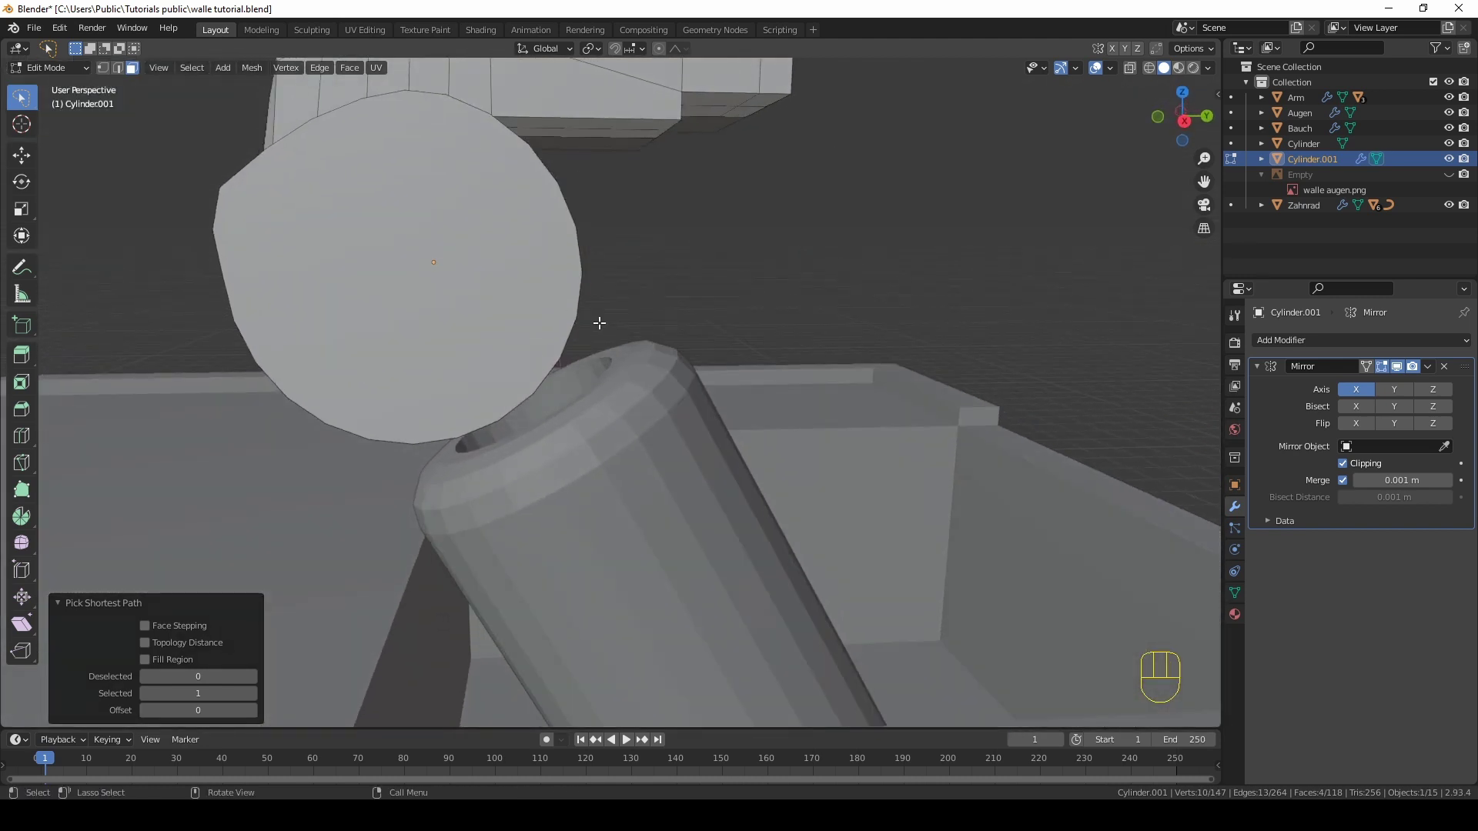
key(e)
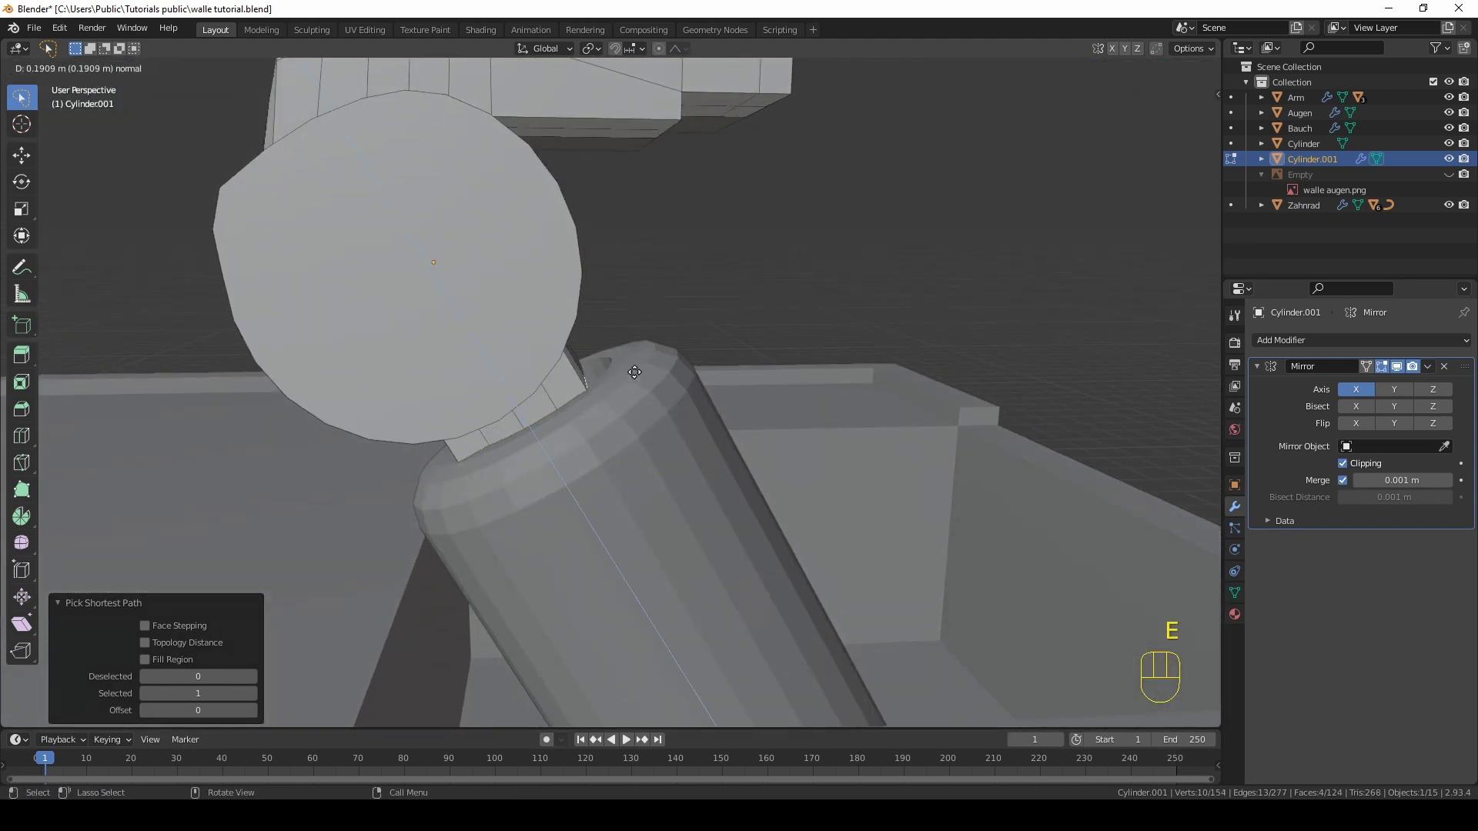
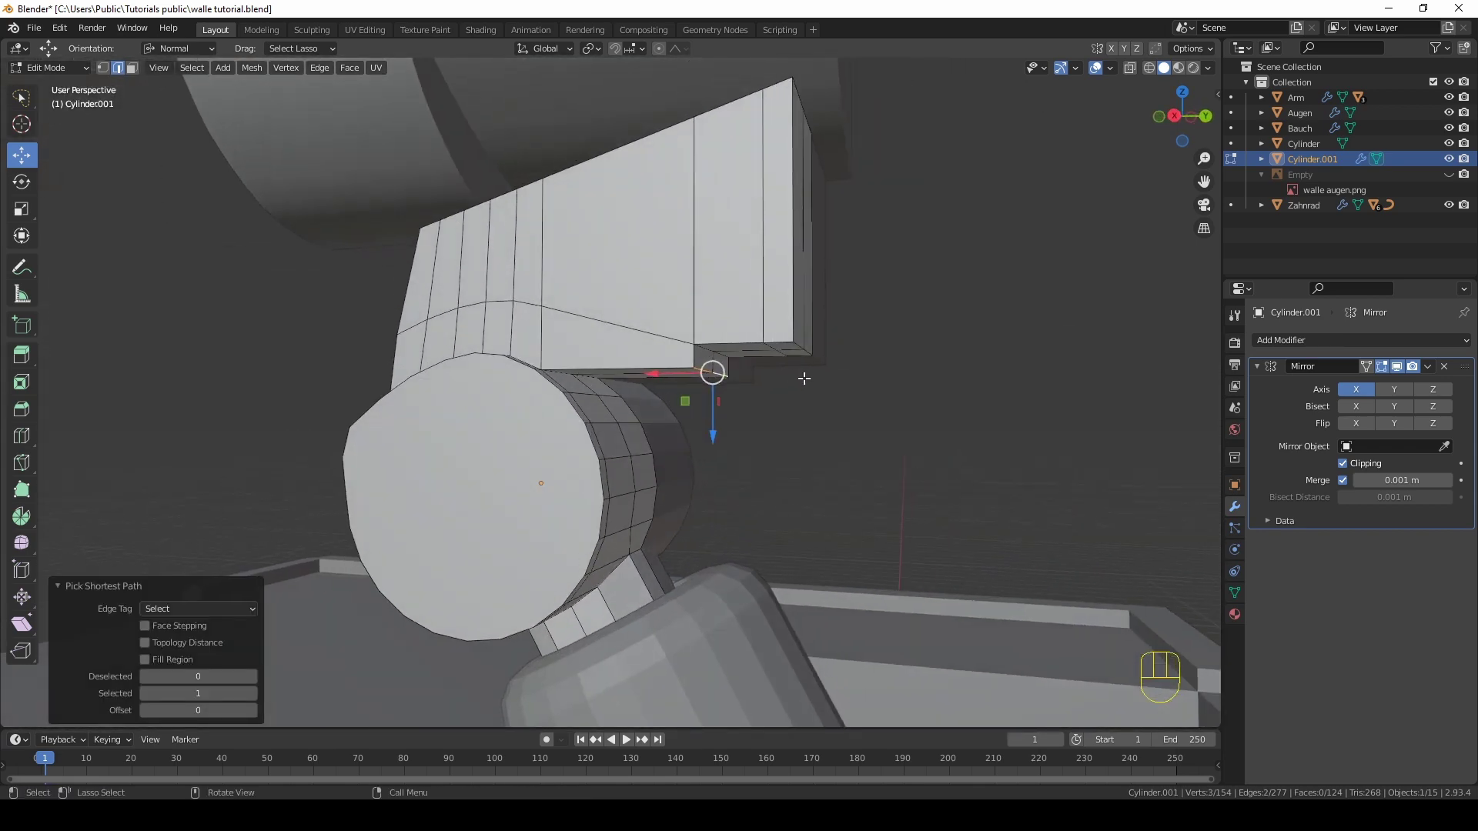
key(g)
key(g)
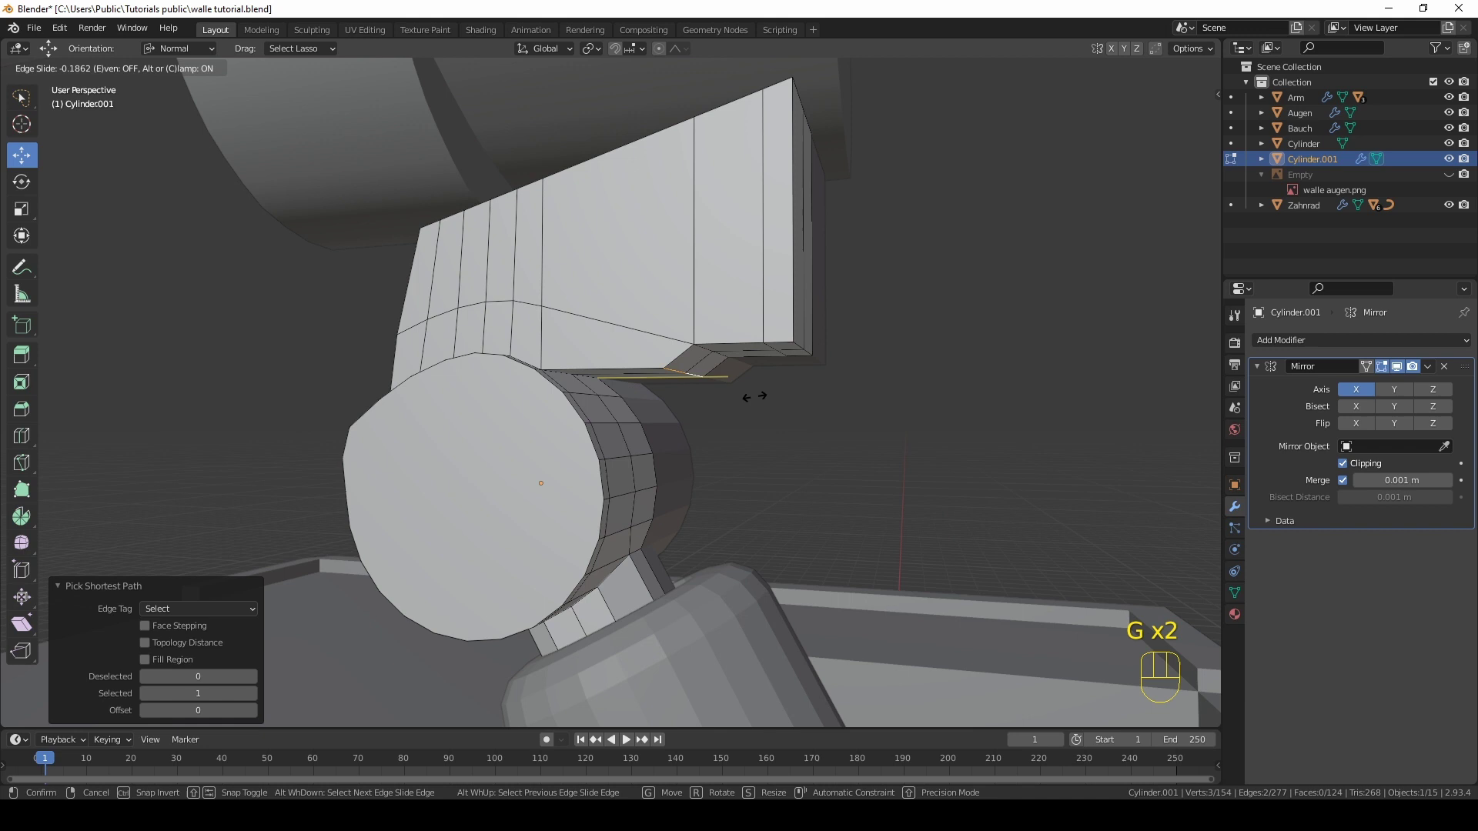
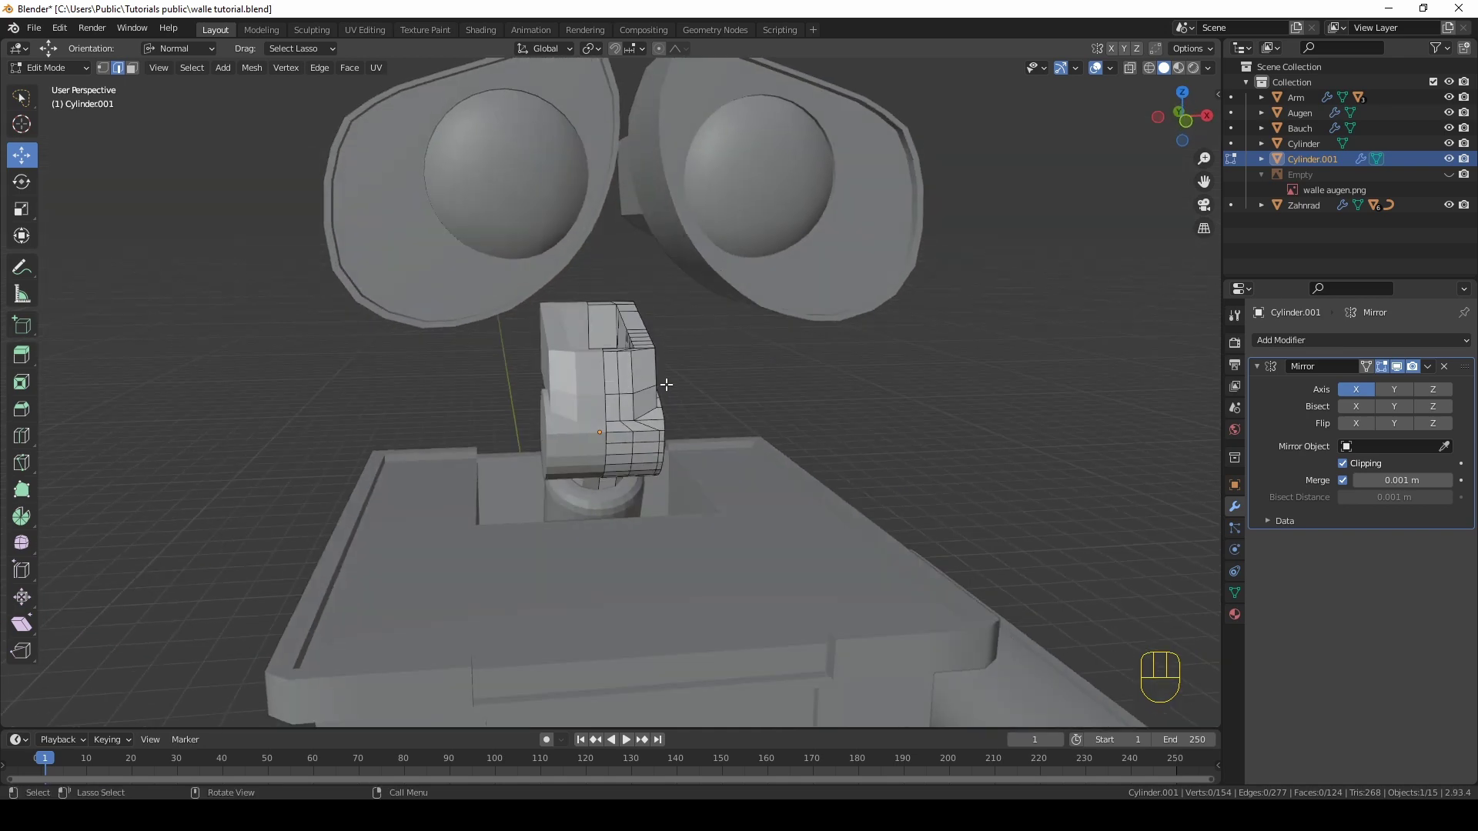
Step: Leave mesh editing and inspect the neck bracket around the joint from several angles
key(Tab)
middle_click(873, 437)
middle_click(779, 392)
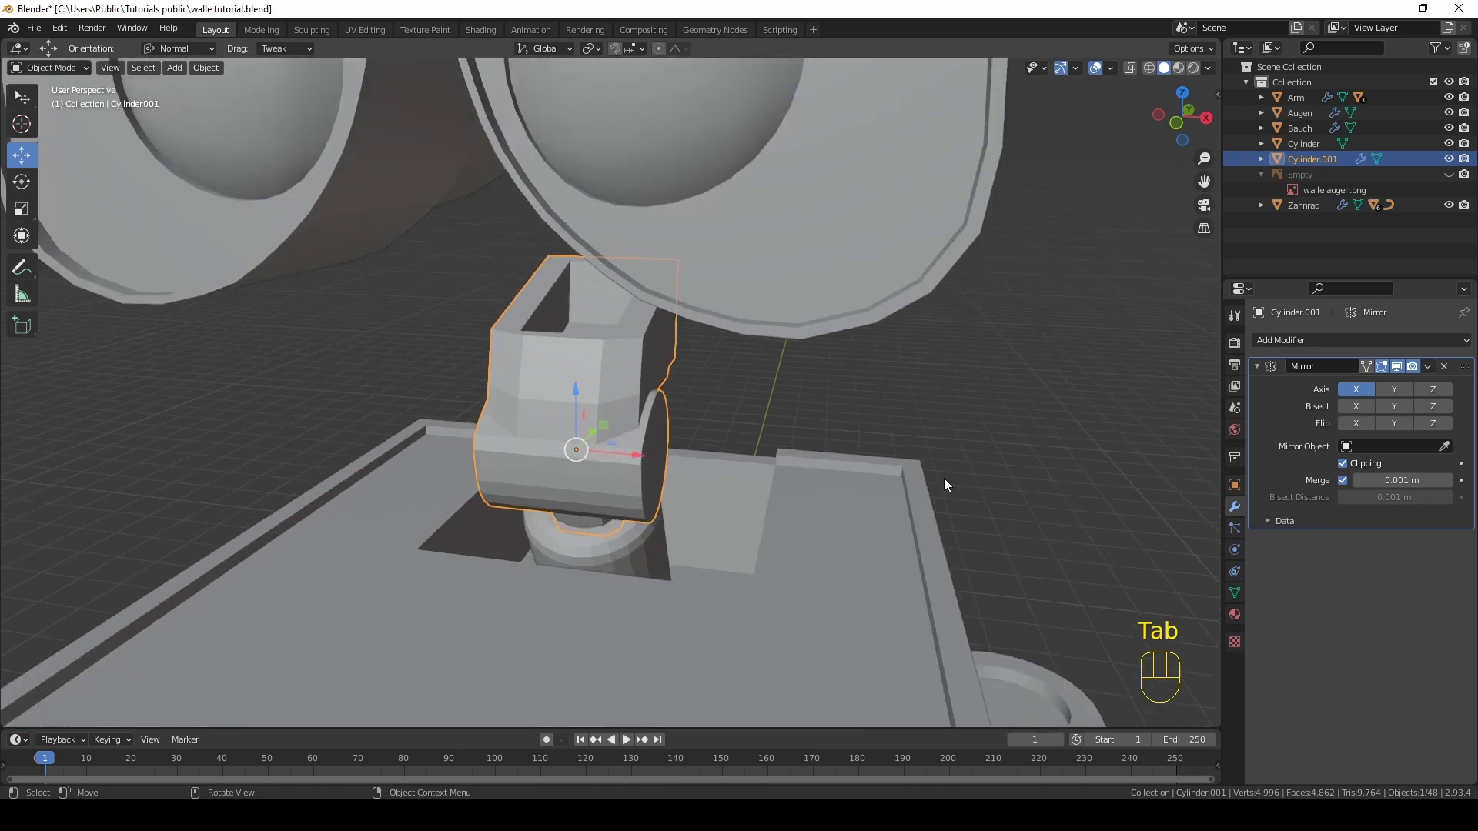
drag(611, 386, 578, 386)
click(1234, 594)
click(1350, 629)
drag(1009, 466, 929, 447)
click(930, 413)
drag(681, 381, 743, 366)
drag(658, 356, 709, 388)
drag(656, 484, 594, 470)
click(538, 480)
Step: Nudge individual bracket vertices along Y (about 0.017 m) to fit the cylinder, undoing a stray X move
key(Tab)
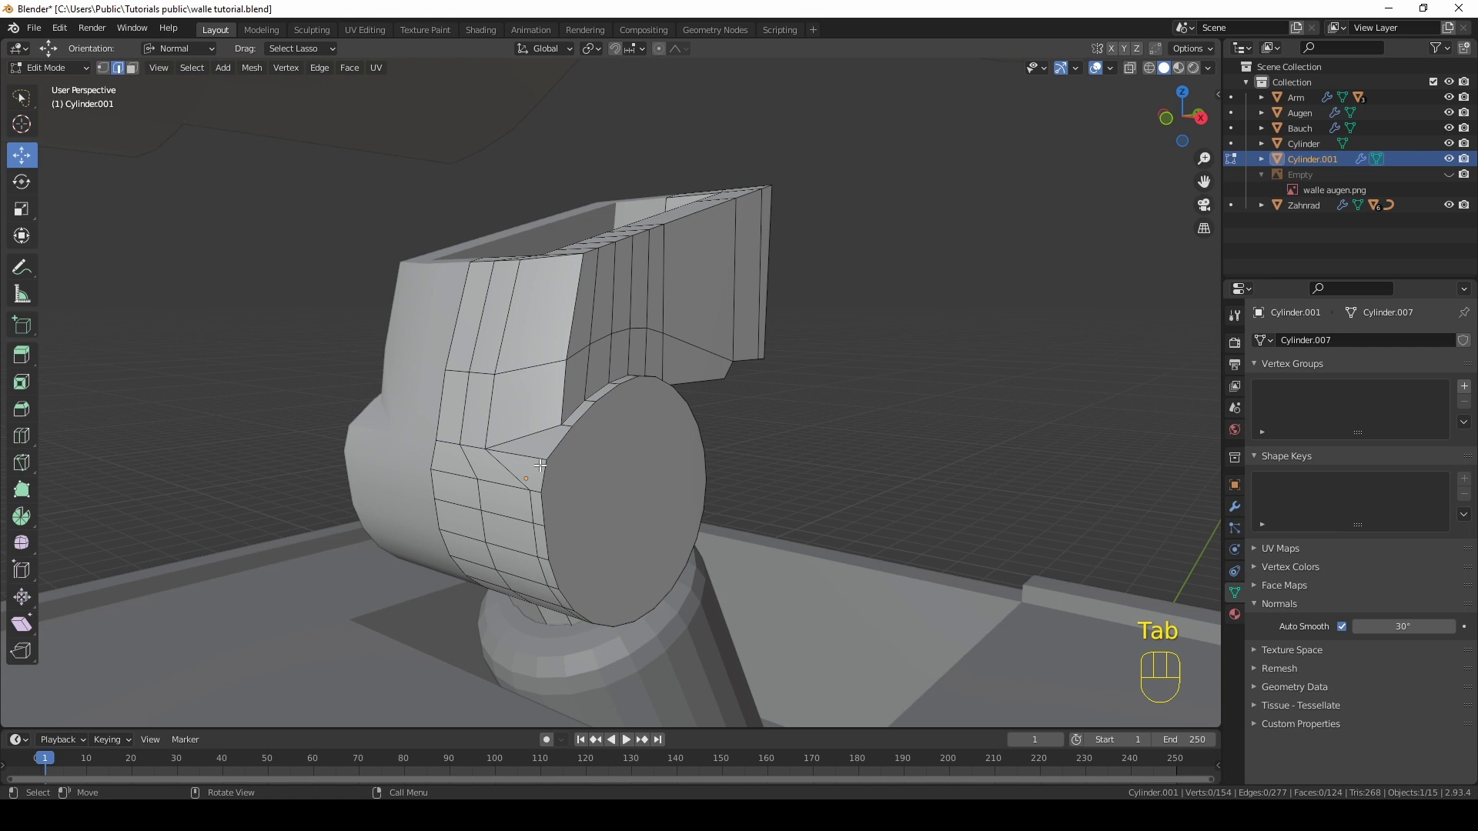
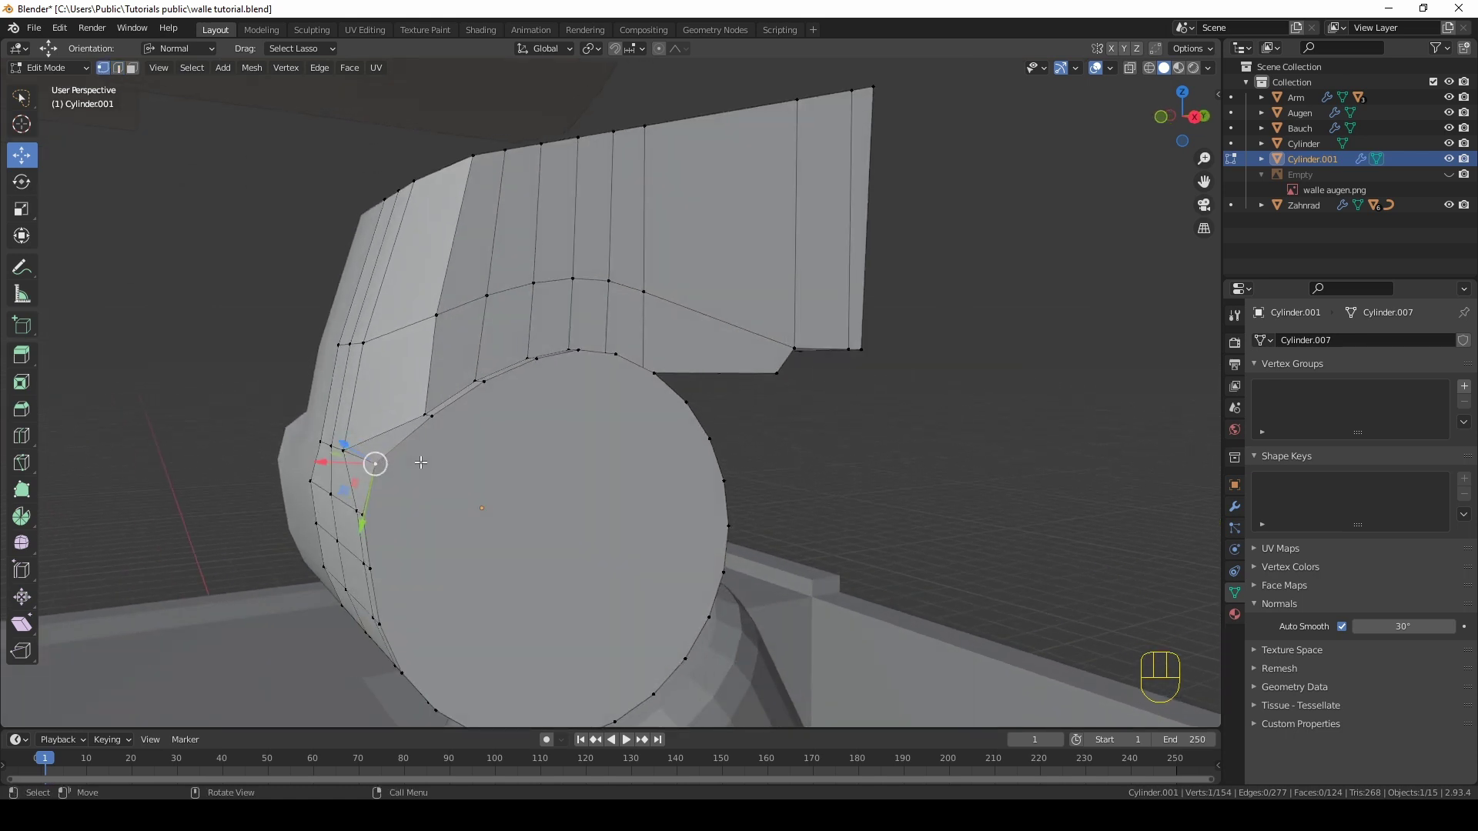
key(g)
key(y)
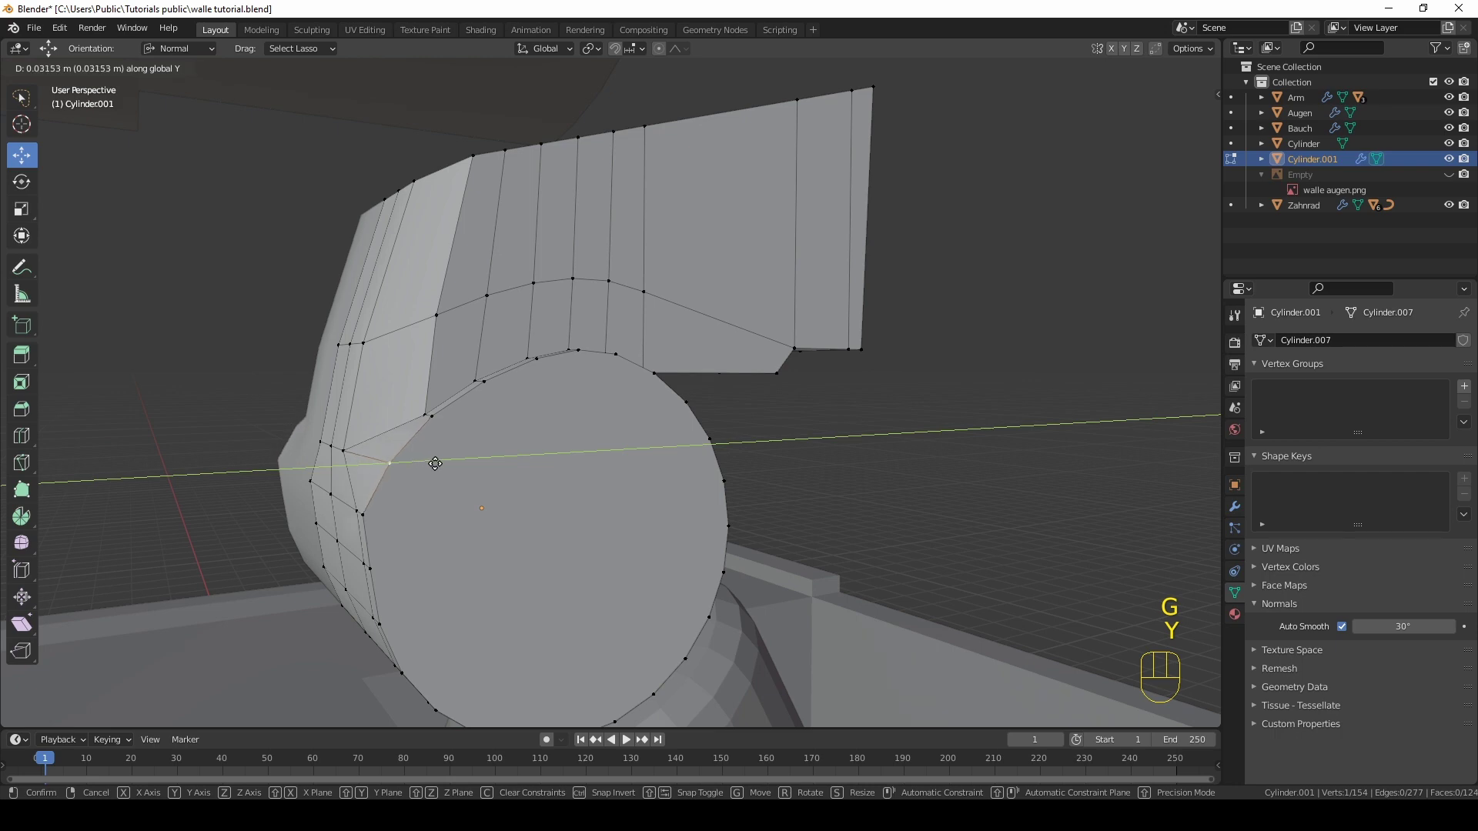
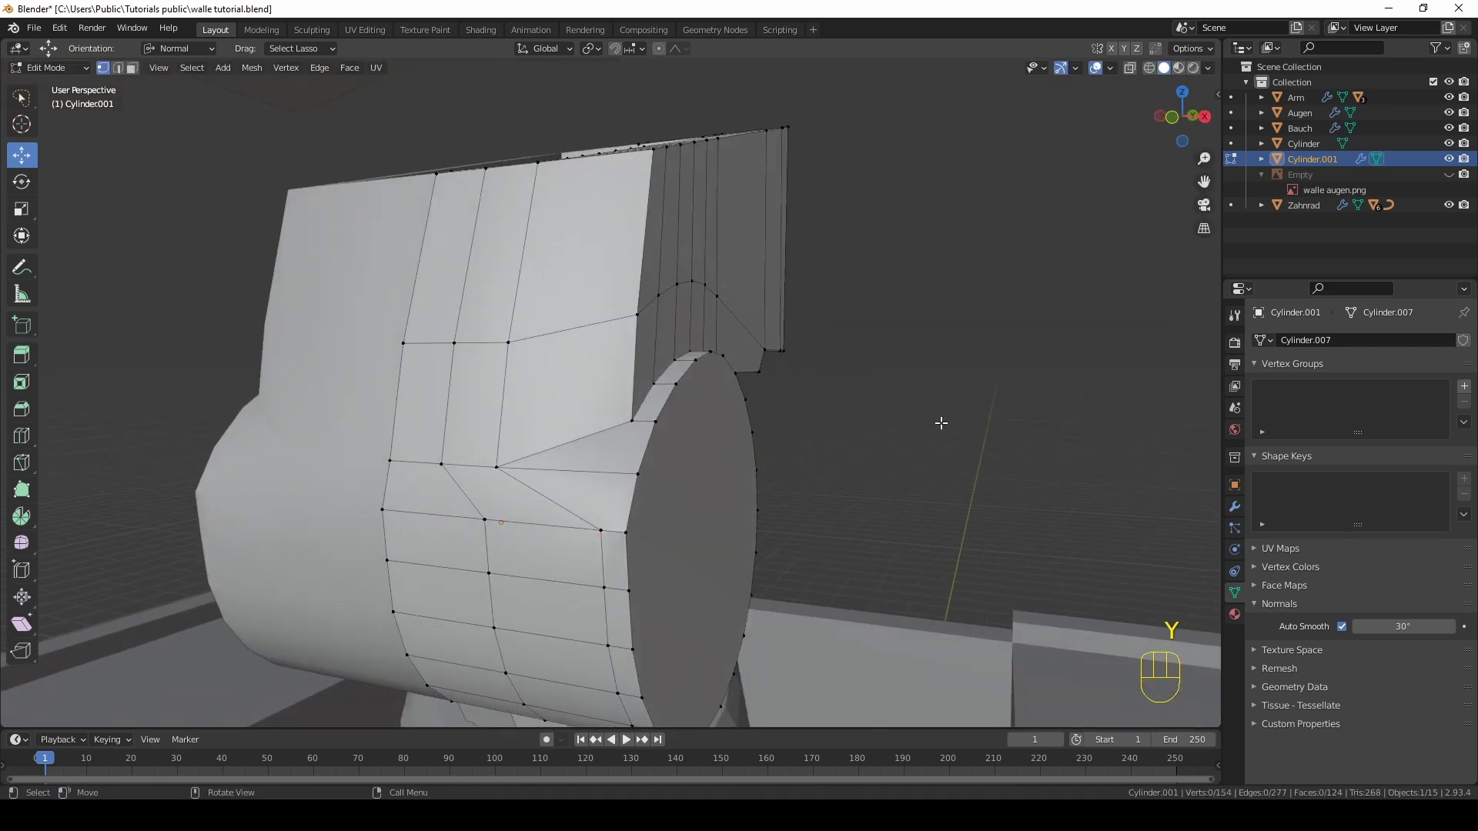
key(Tab)
drag(823, 455, 542, 472)
key(Tab)
key(ctrl+z)
key(g)
key(x)
right_click(508, 516)
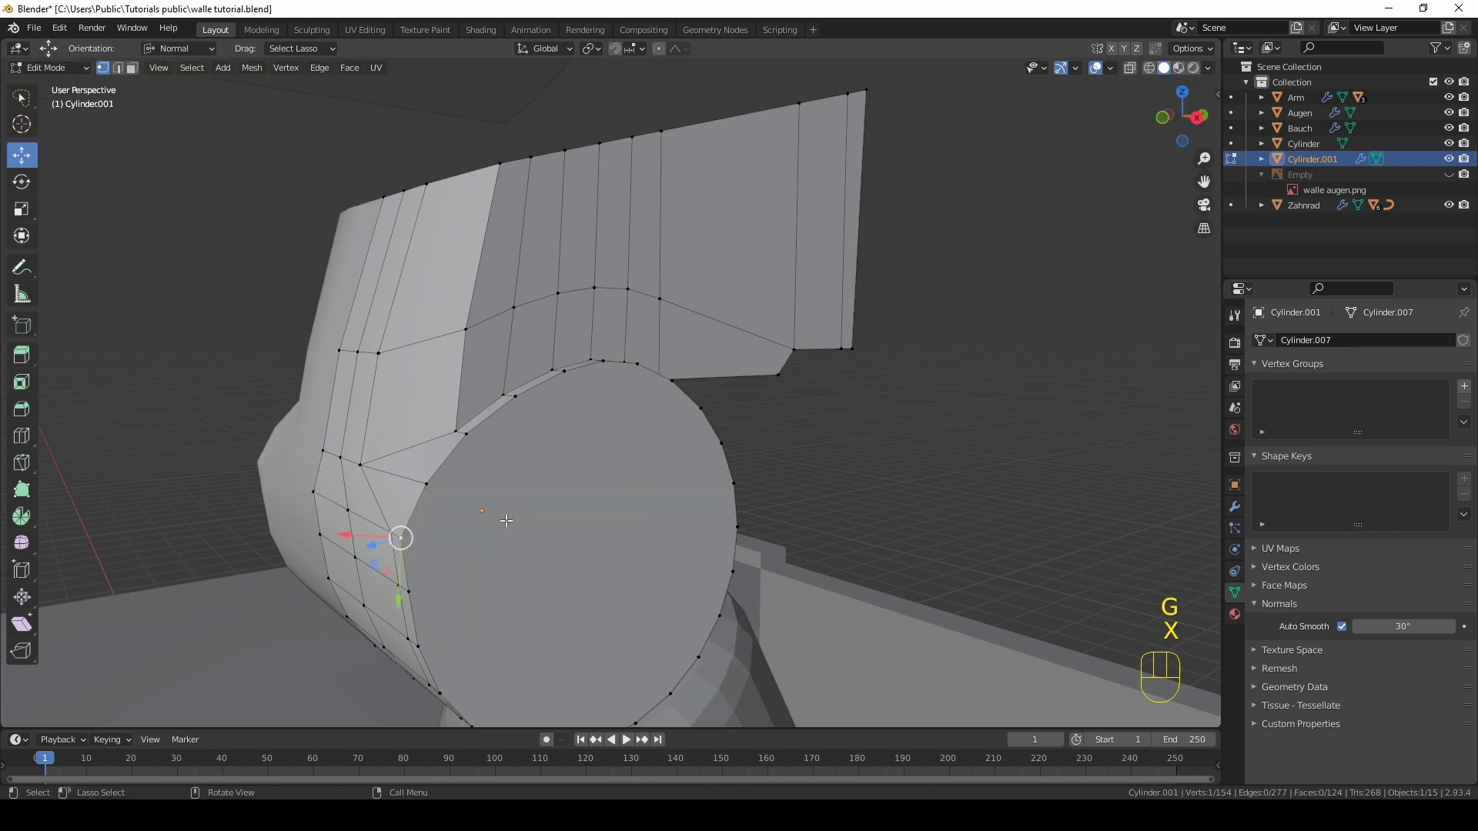
Step: Move a last vertex along Y and return to Object Mode to view the finished joint
key(g)
key(y)
click(515, 517)
drag(597, 521, 643, 519)
key(Tab)
click(855, 434)
drag(734, 443, 776, 432)
drag(739, 420, 650, 435)
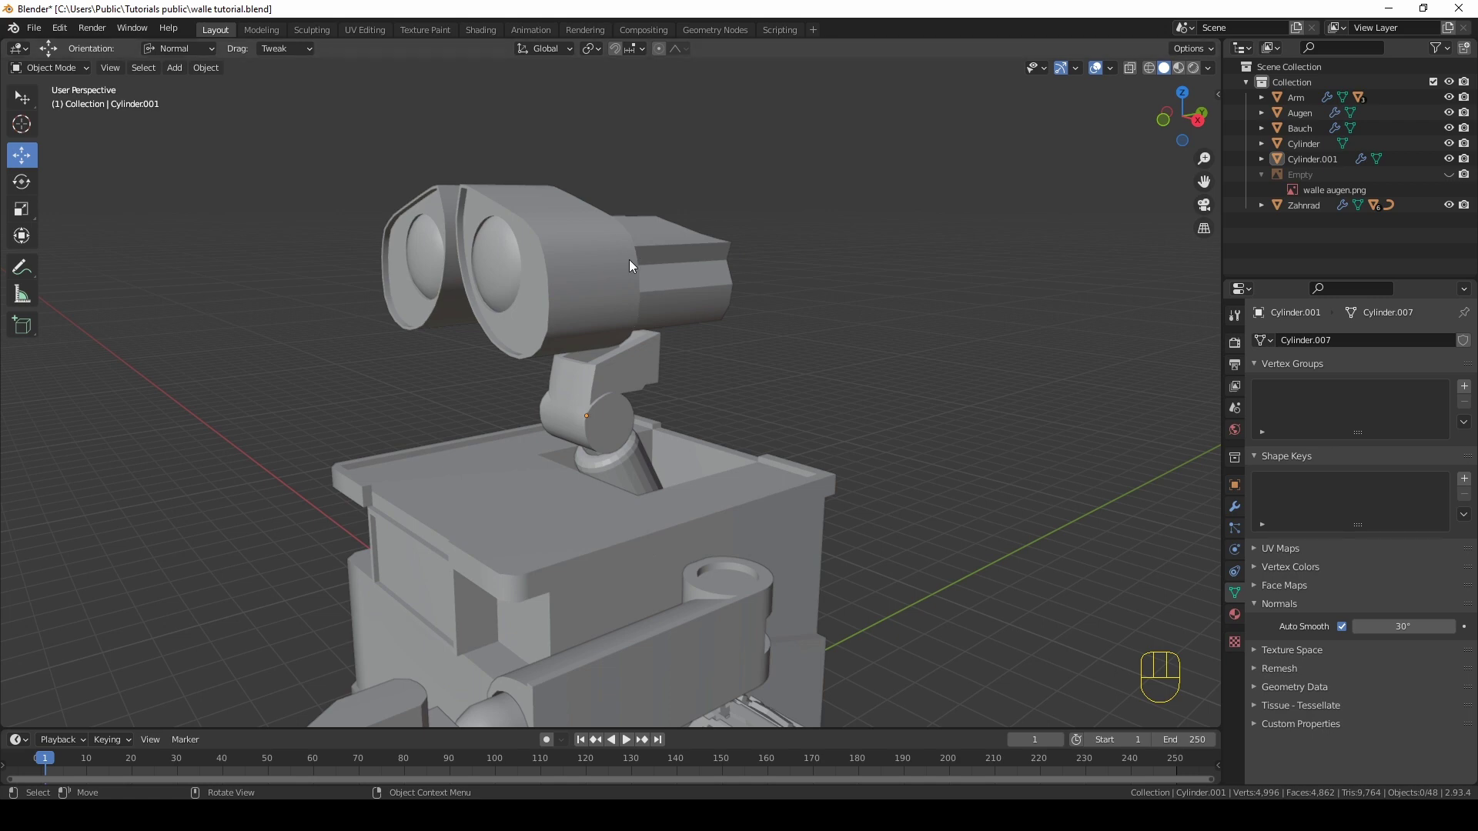
Step: From front orthographic view, add a cube between the eyes and shrink it to a small square
drag(642, 319, 722, 308)
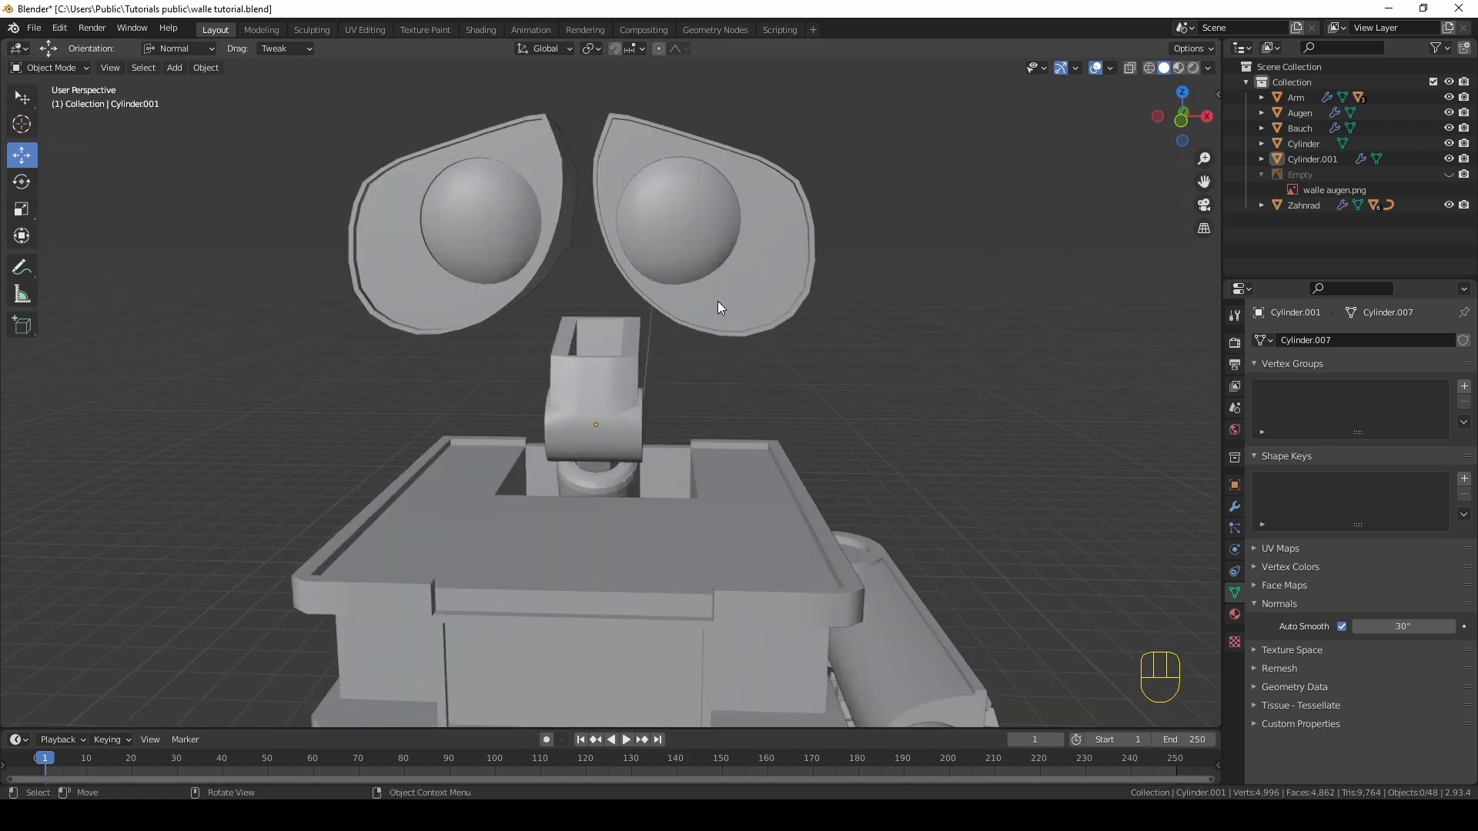
key(KP_1)
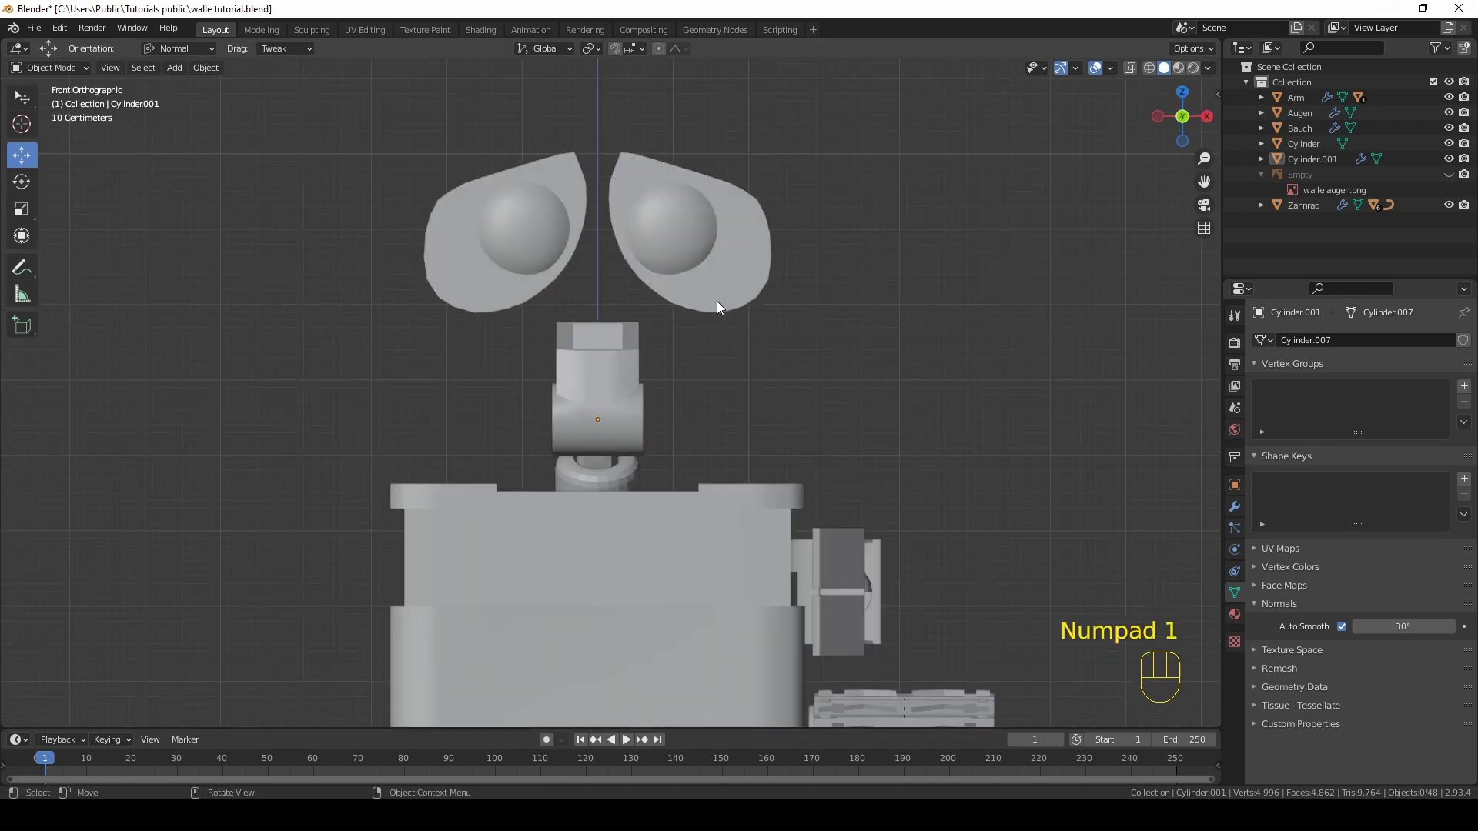
key(shift+a)
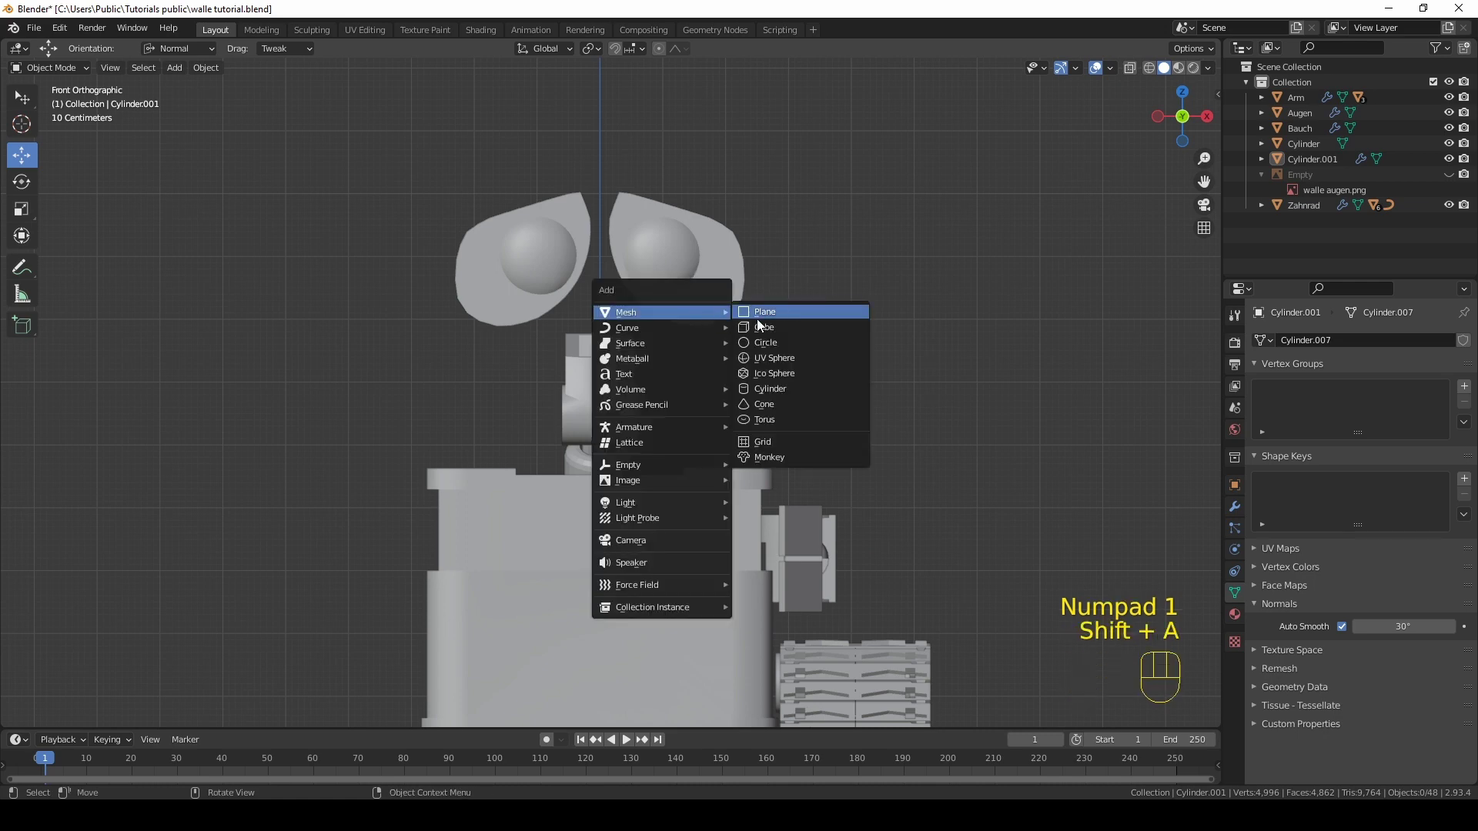
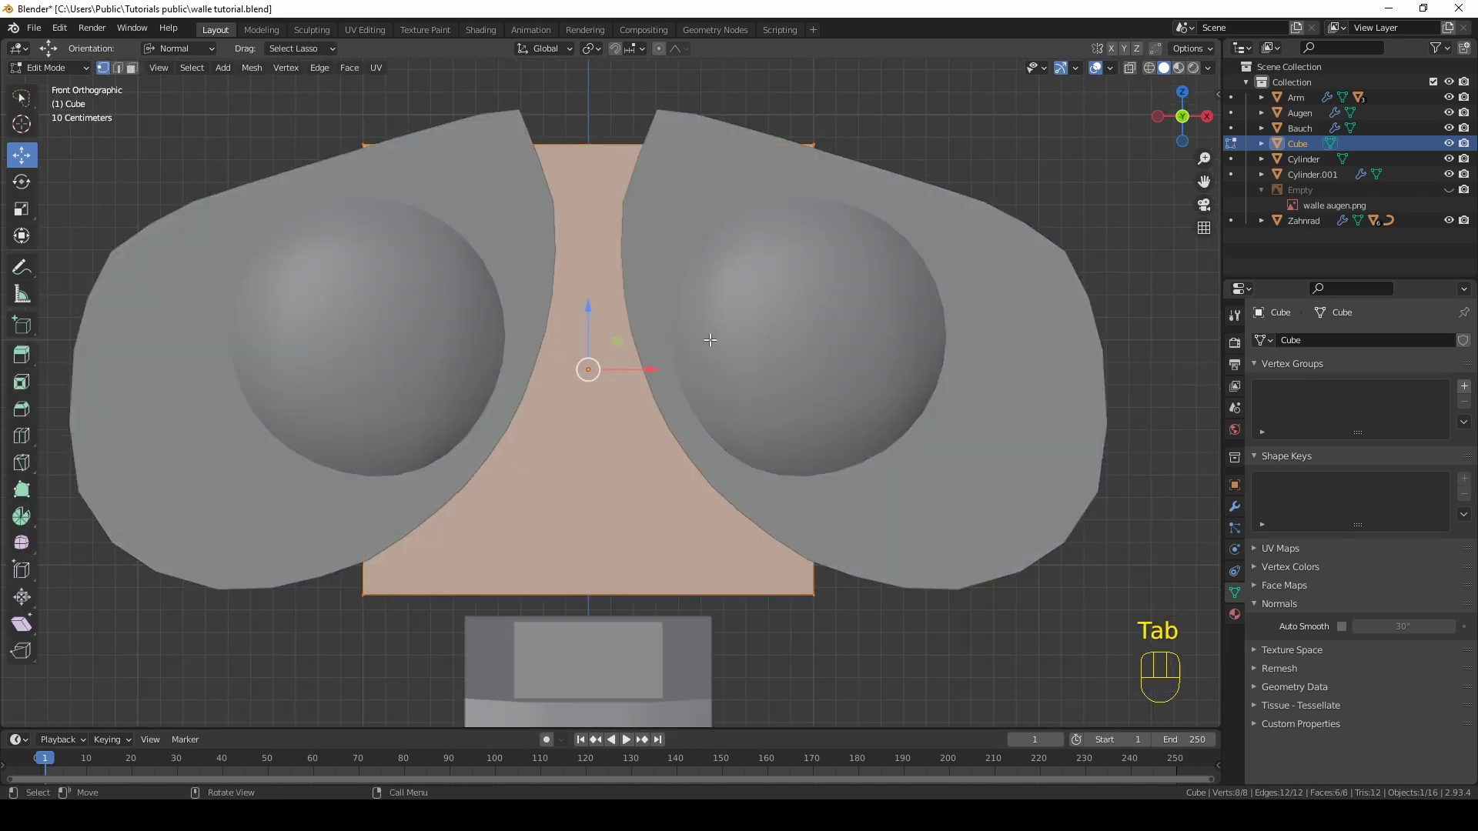
key(s)
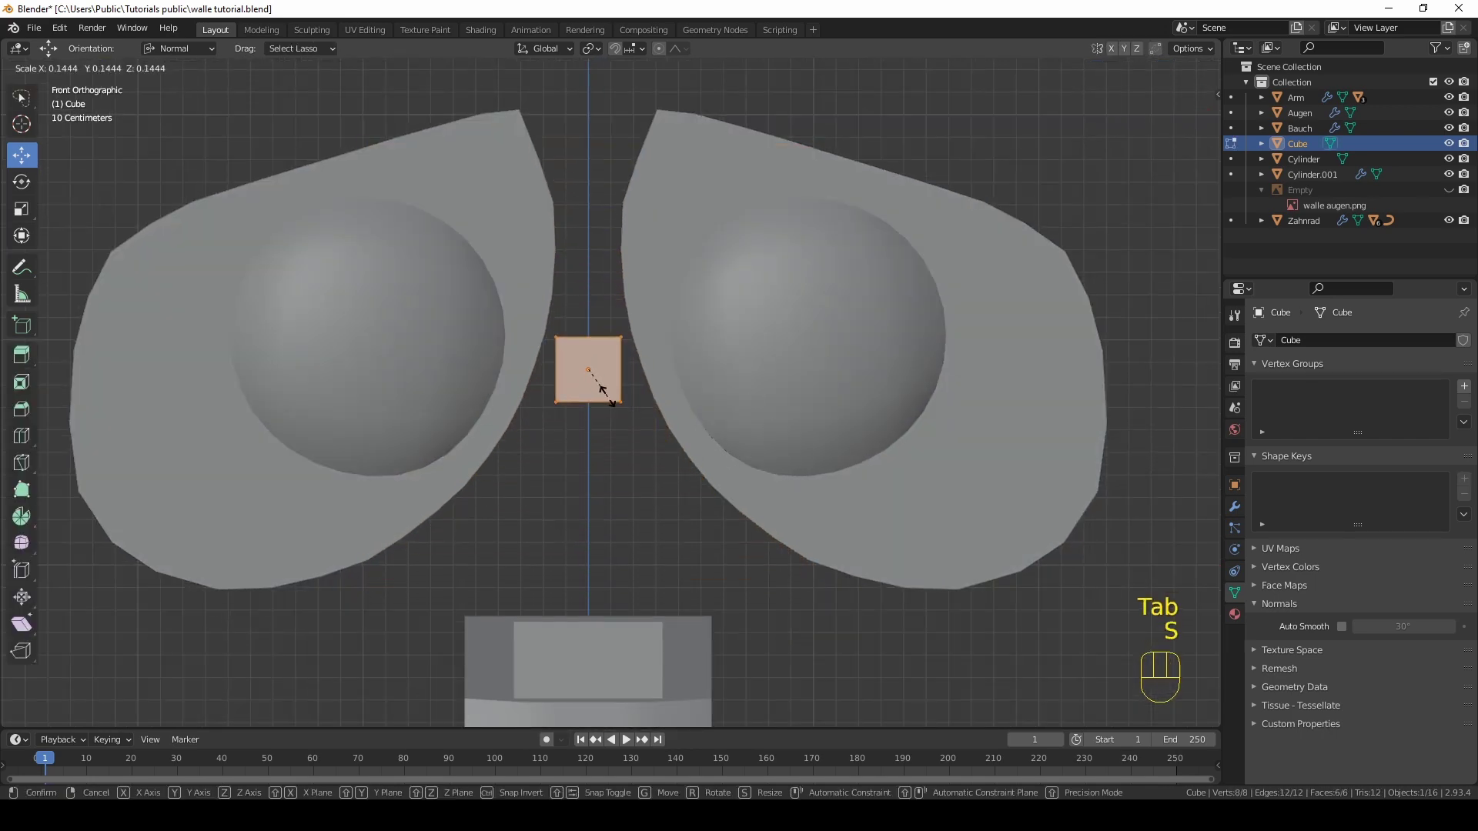
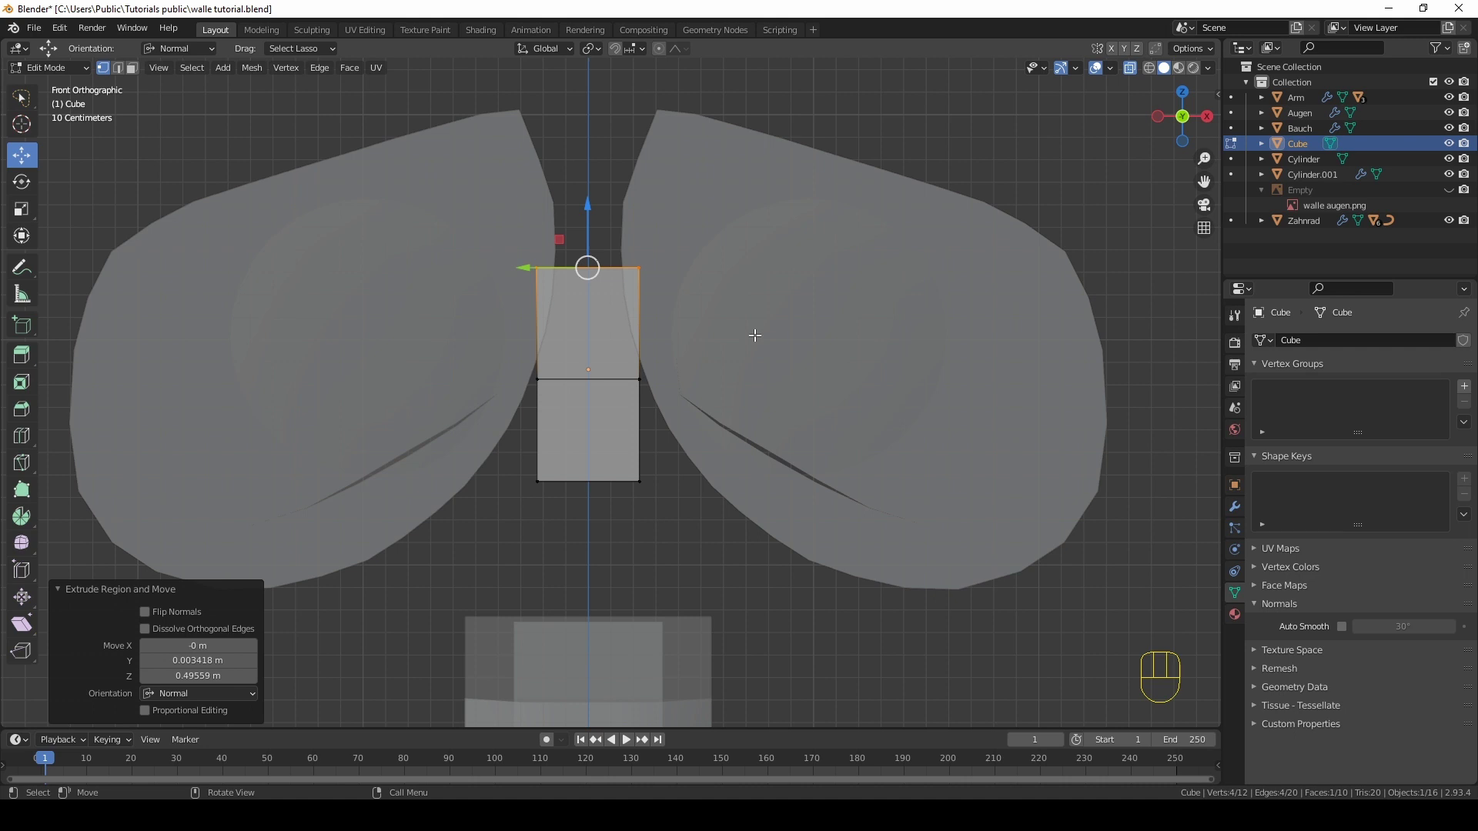
Step: Taper the column by scaling its top along X, add ring cuts below, and narrow its base proportionally
key(s)
key(x)
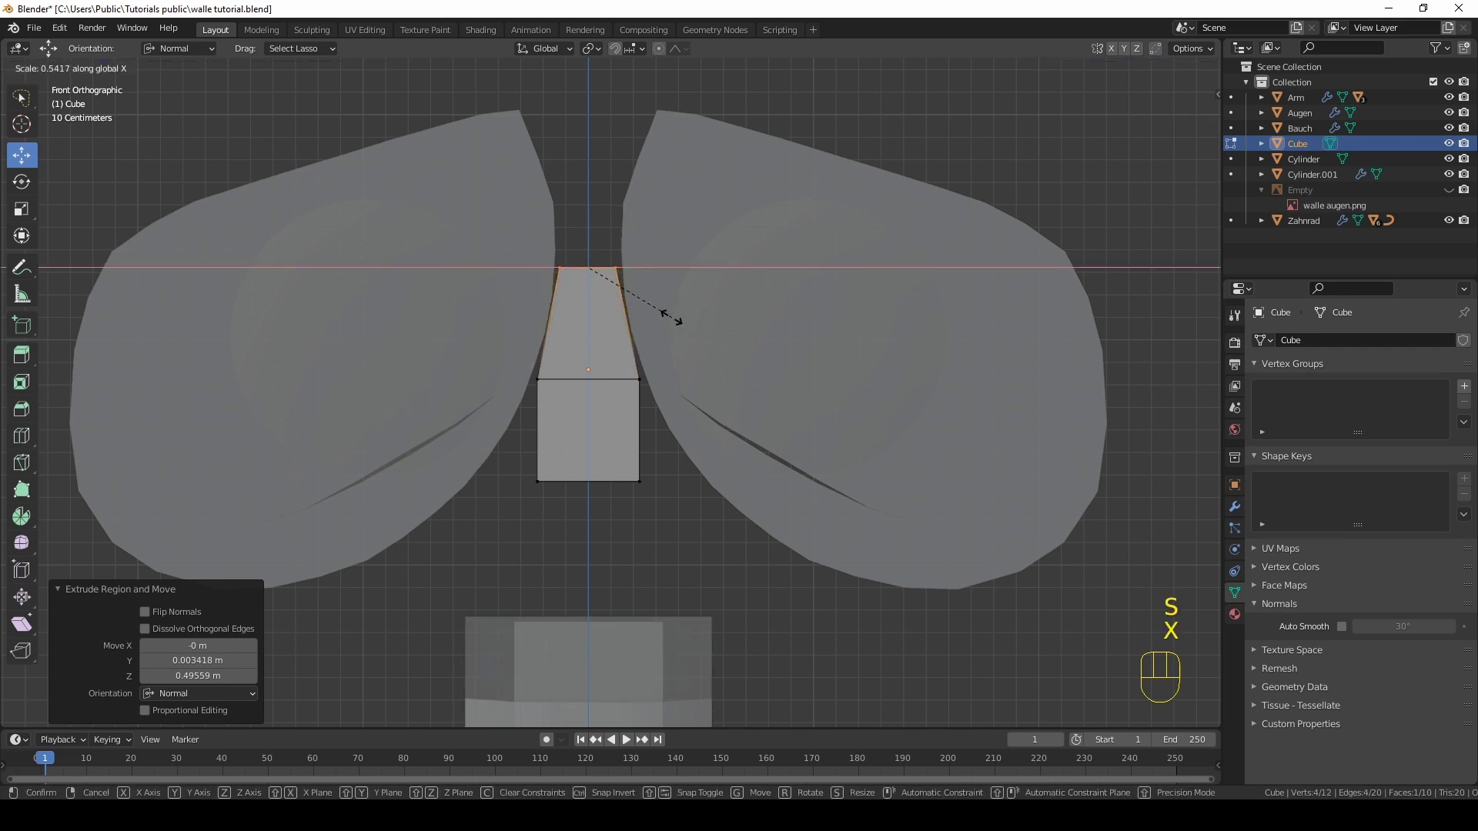
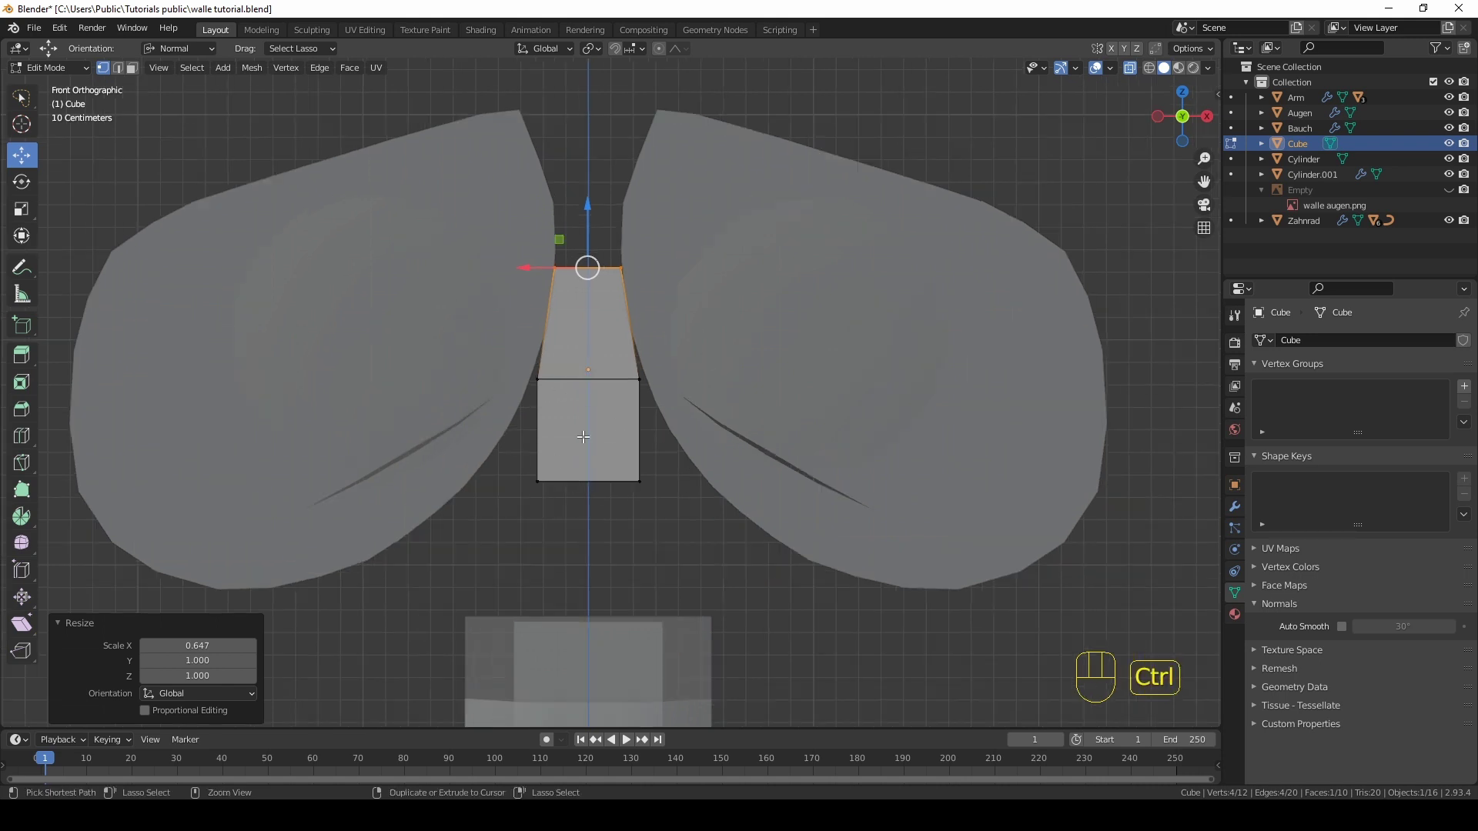
key(ctrl+r)
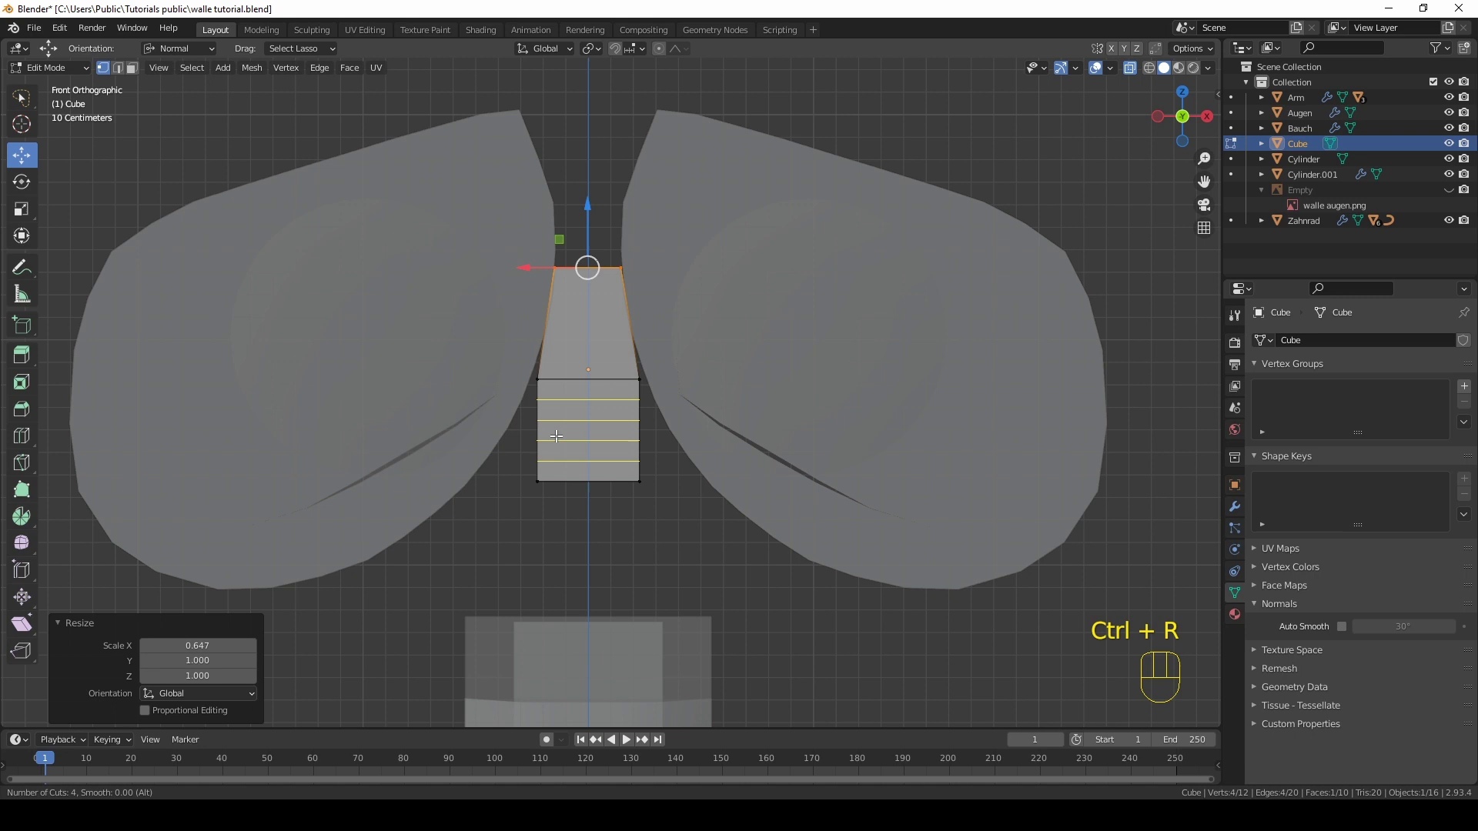
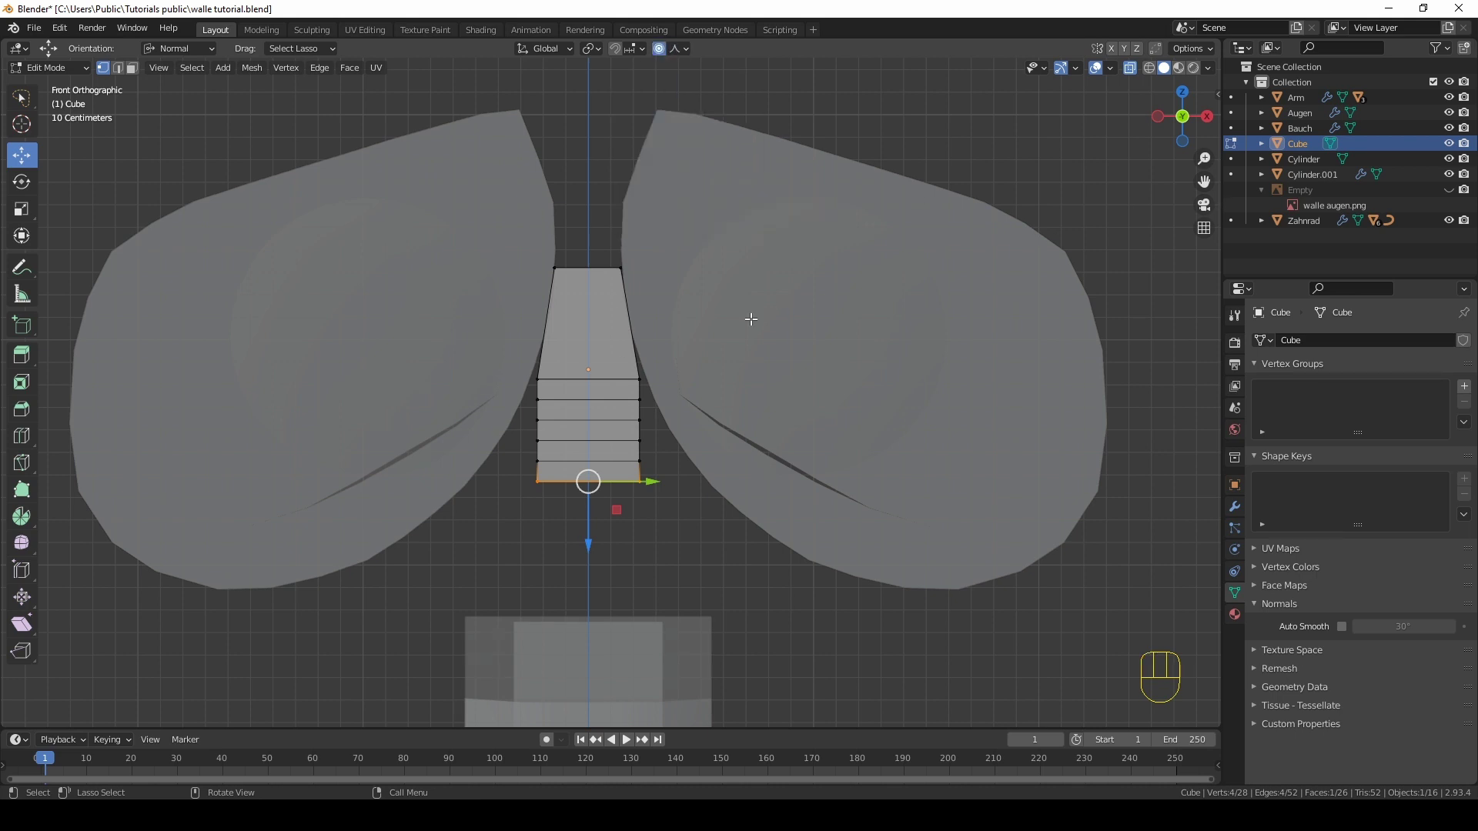
key(s)
key(x)
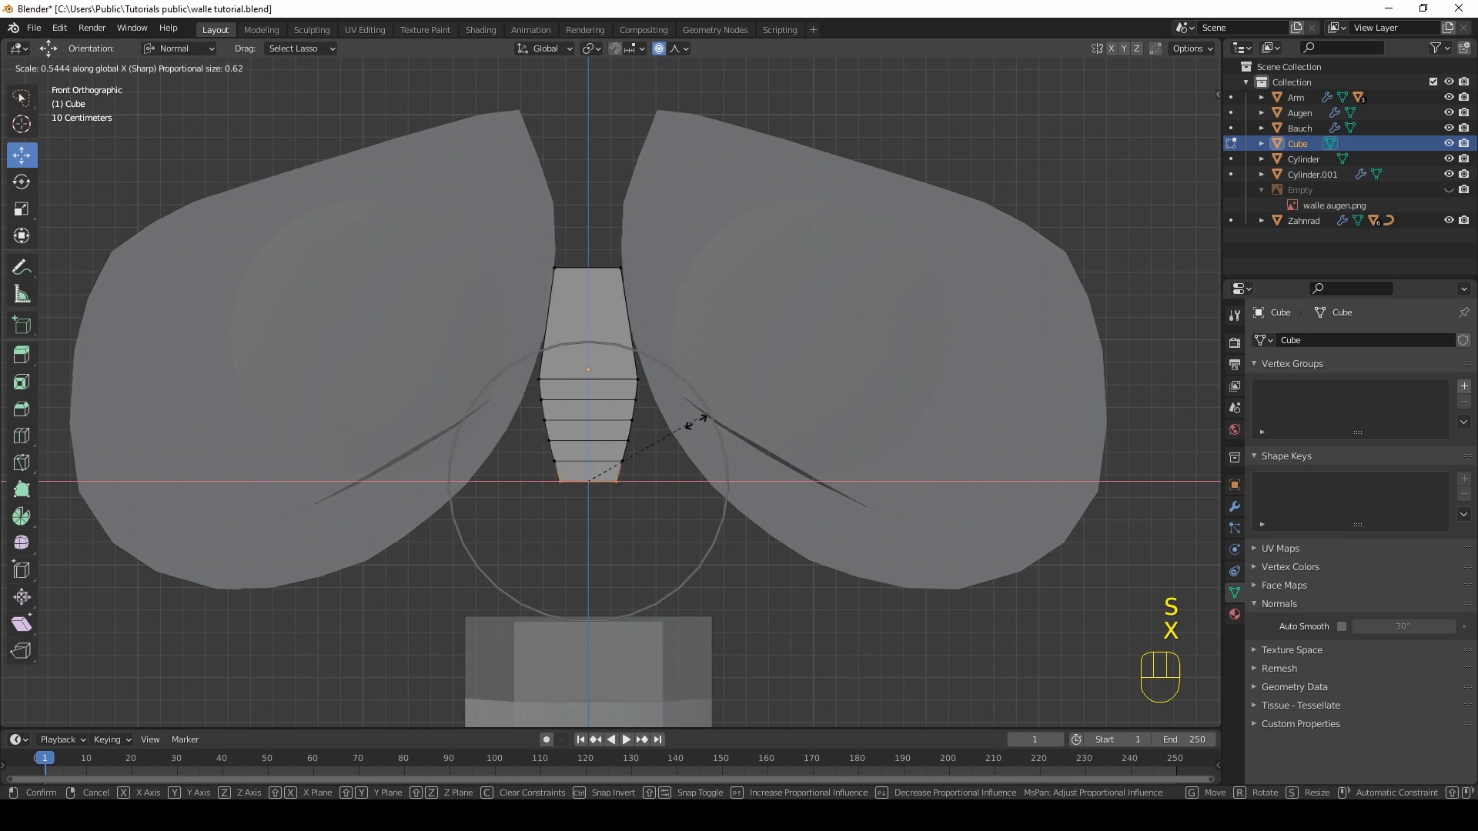
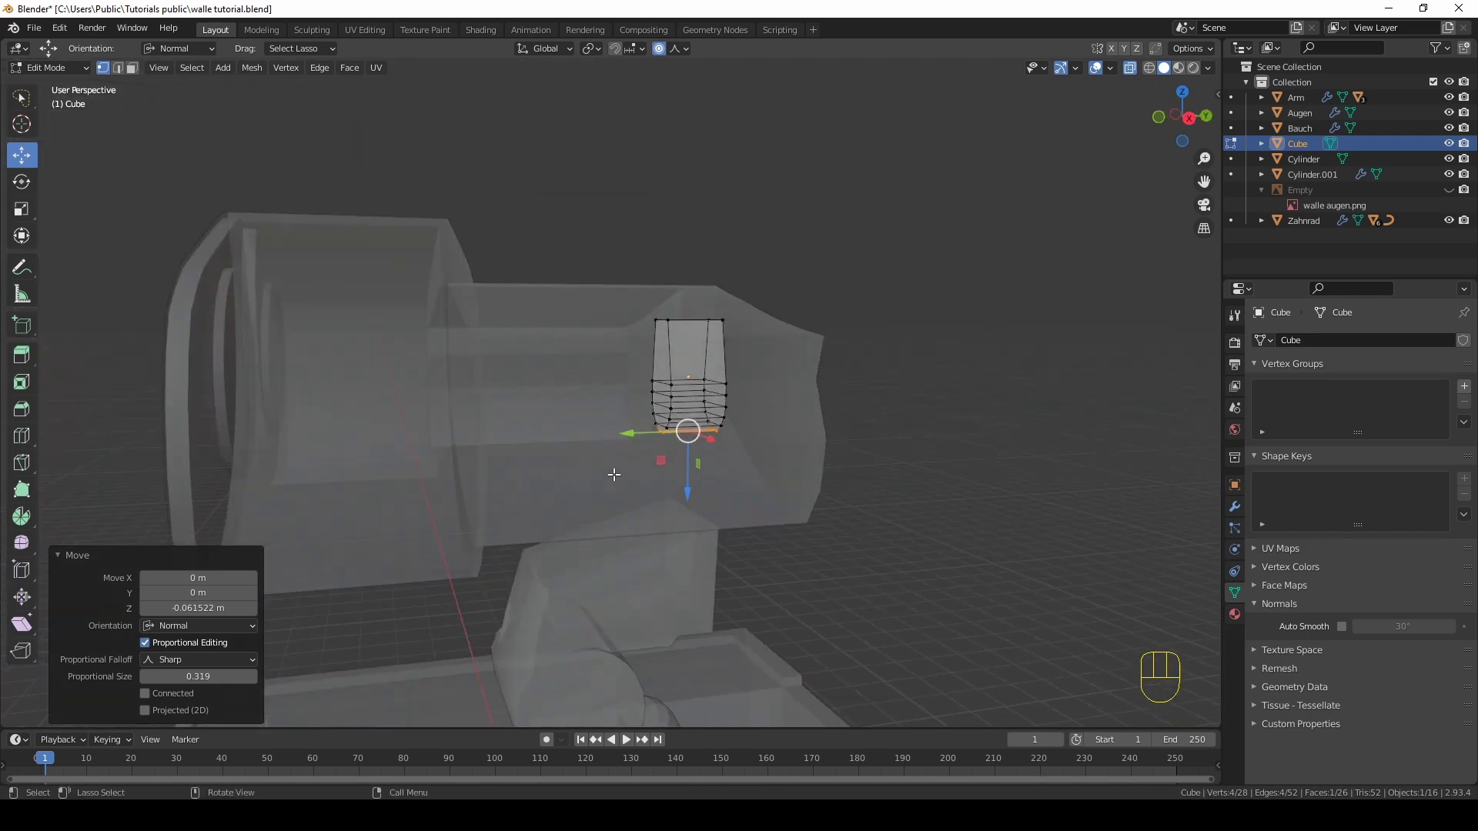
Step: From the right view, stretch the whole column along Y into a long block spanning the head
key(KP_3)
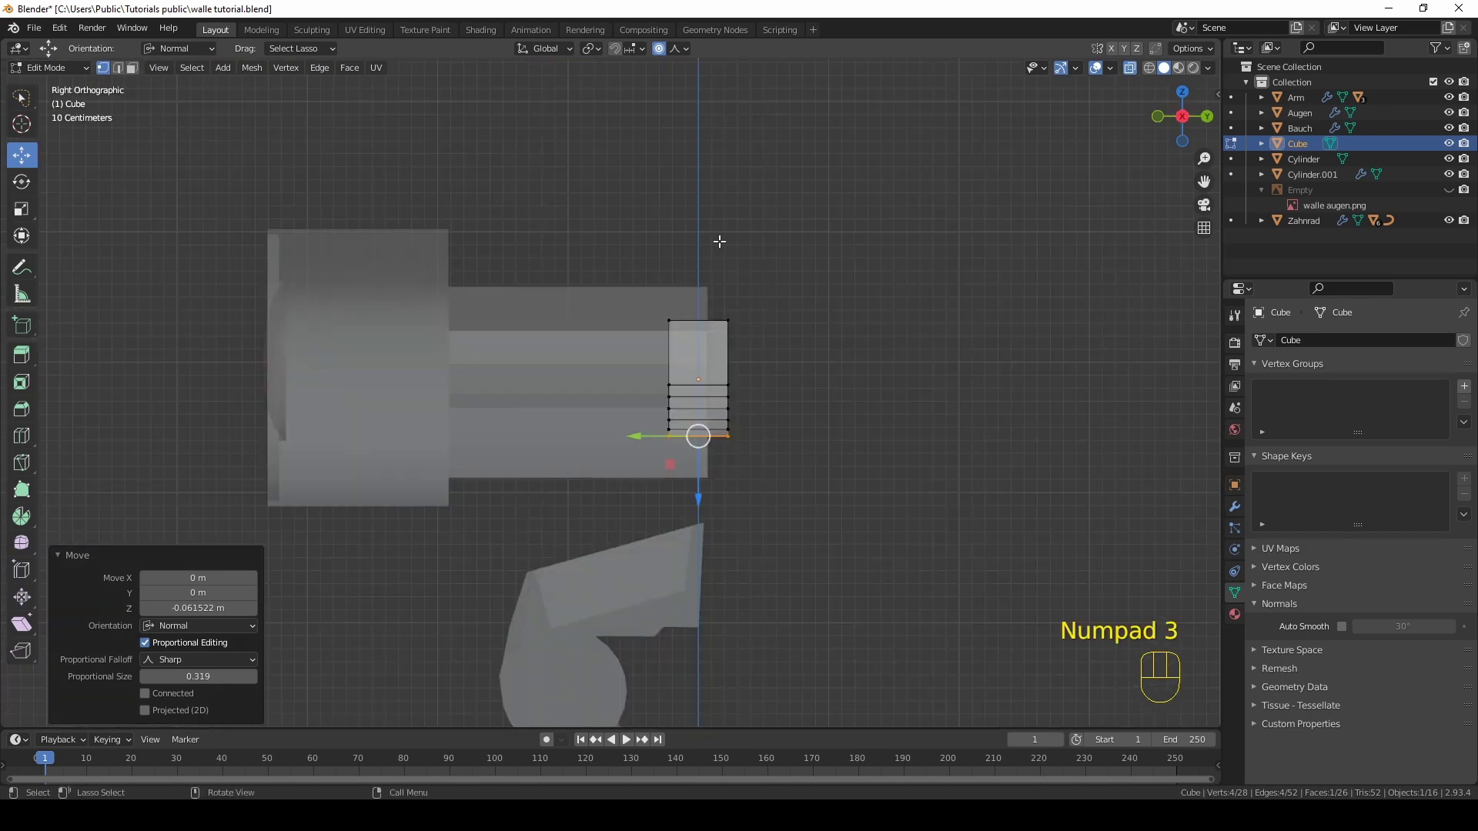
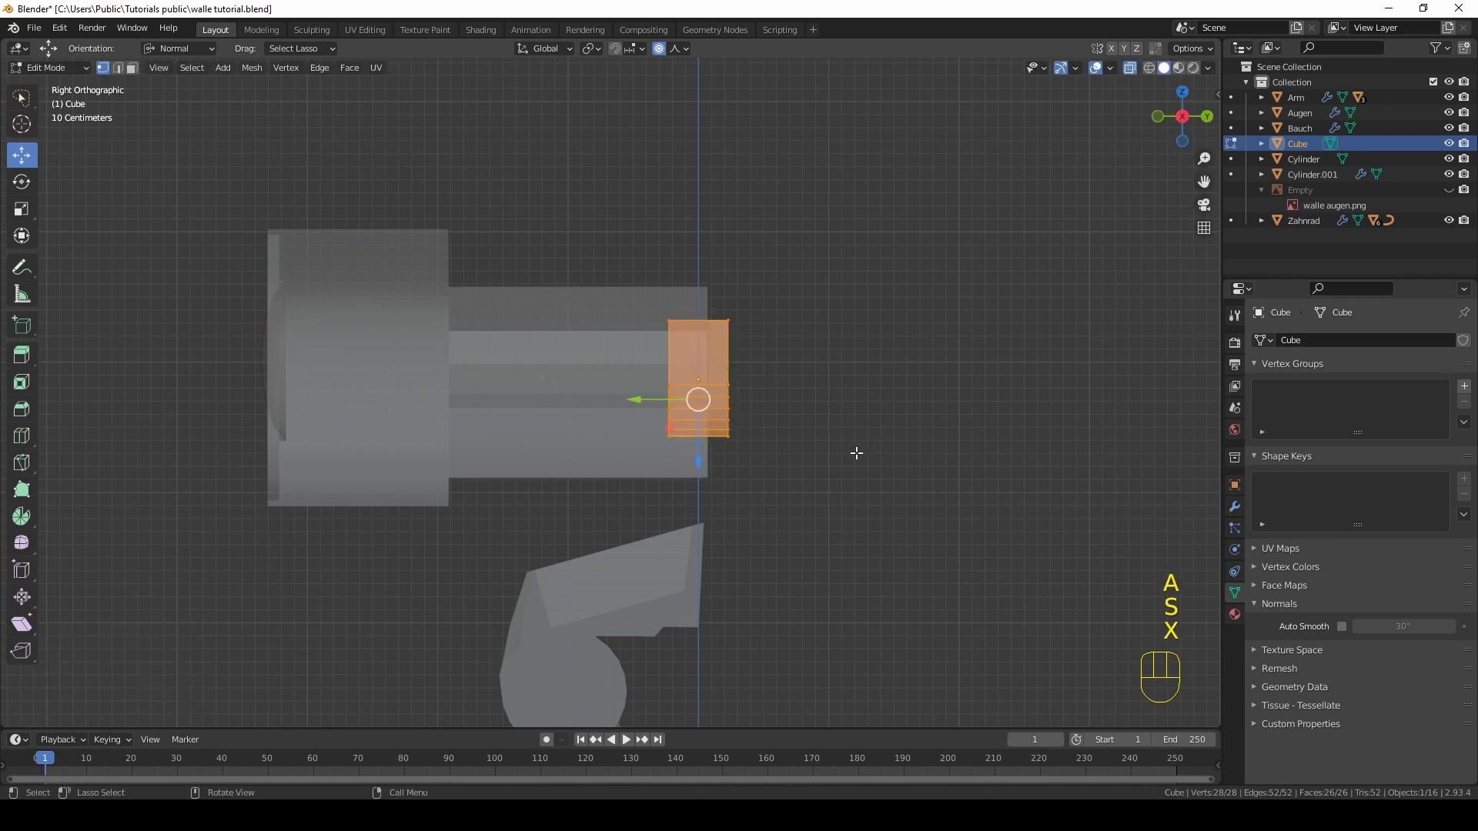
key(s)
key(y)
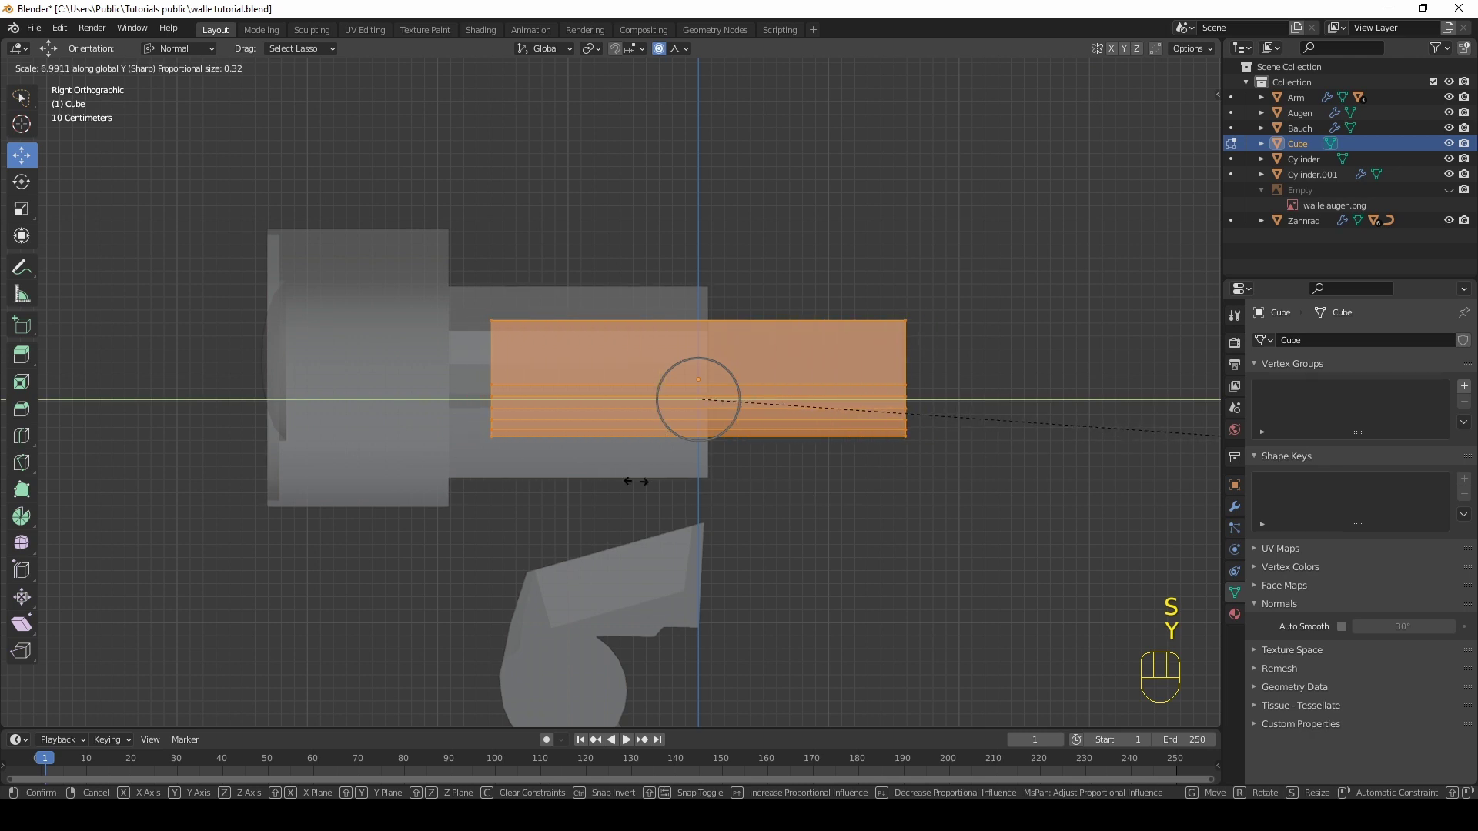
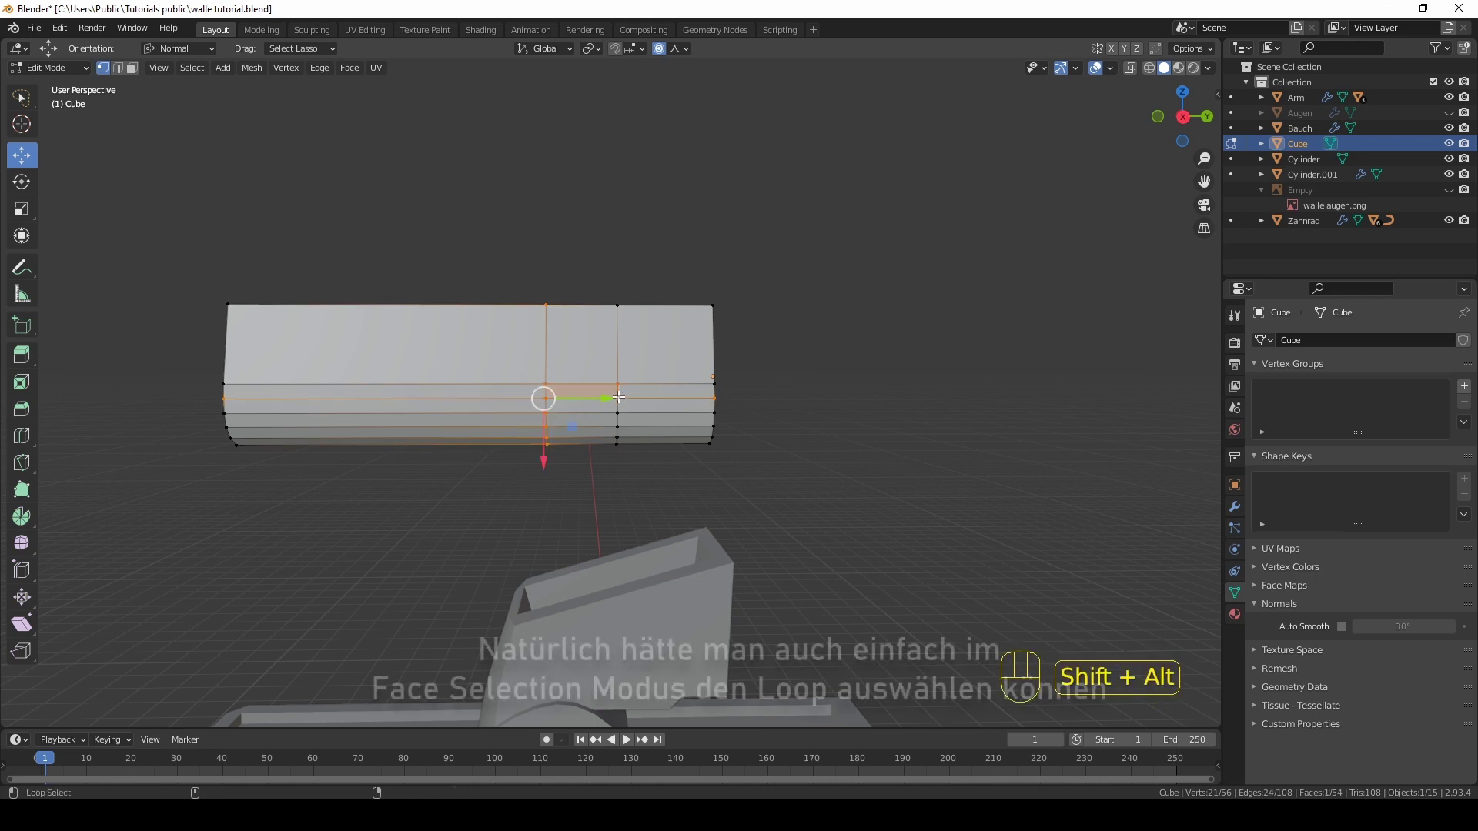
Step: Select the block's underside to extrude a flat panel downward
click(620, 394)
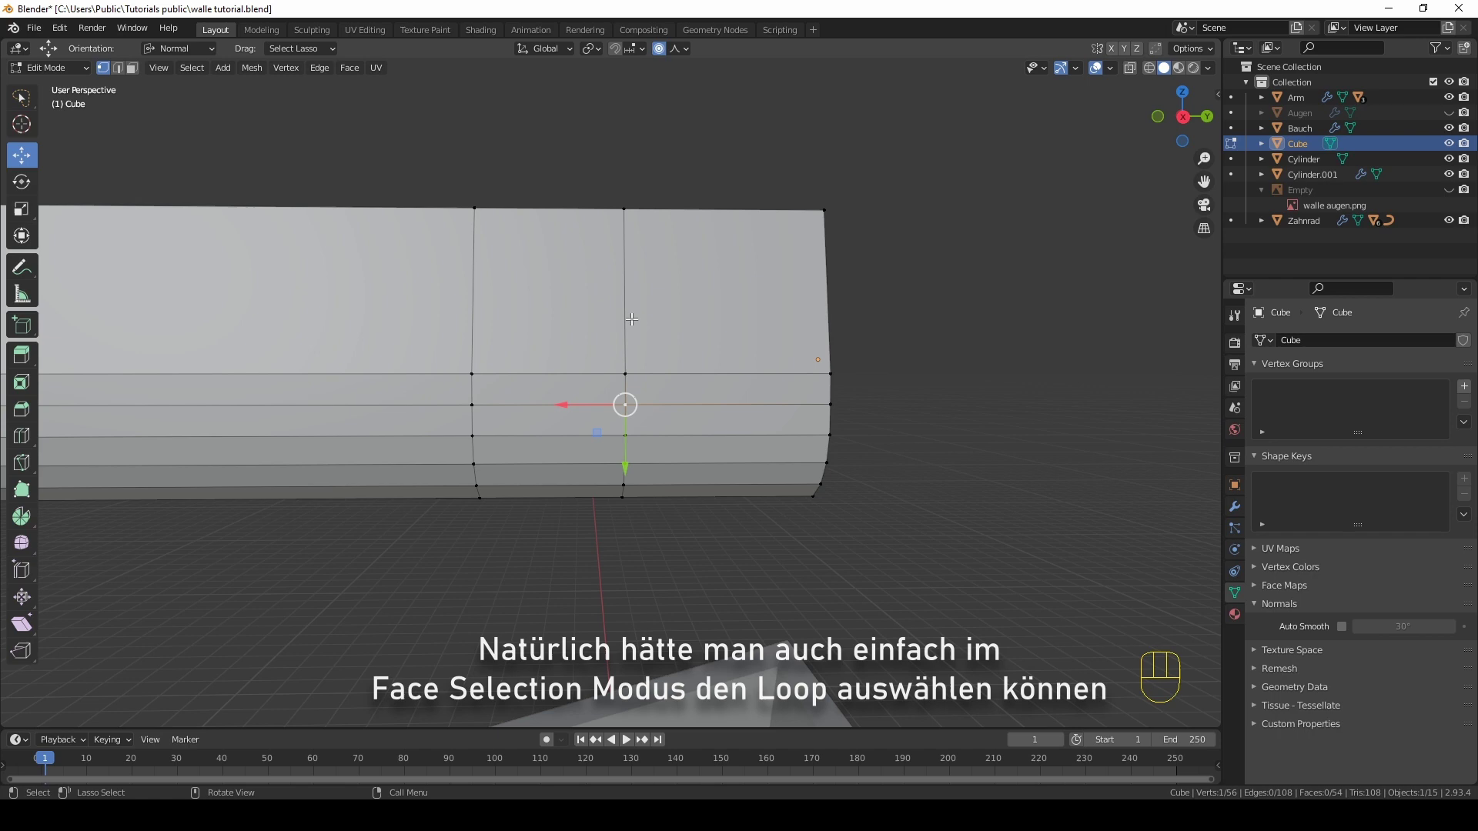
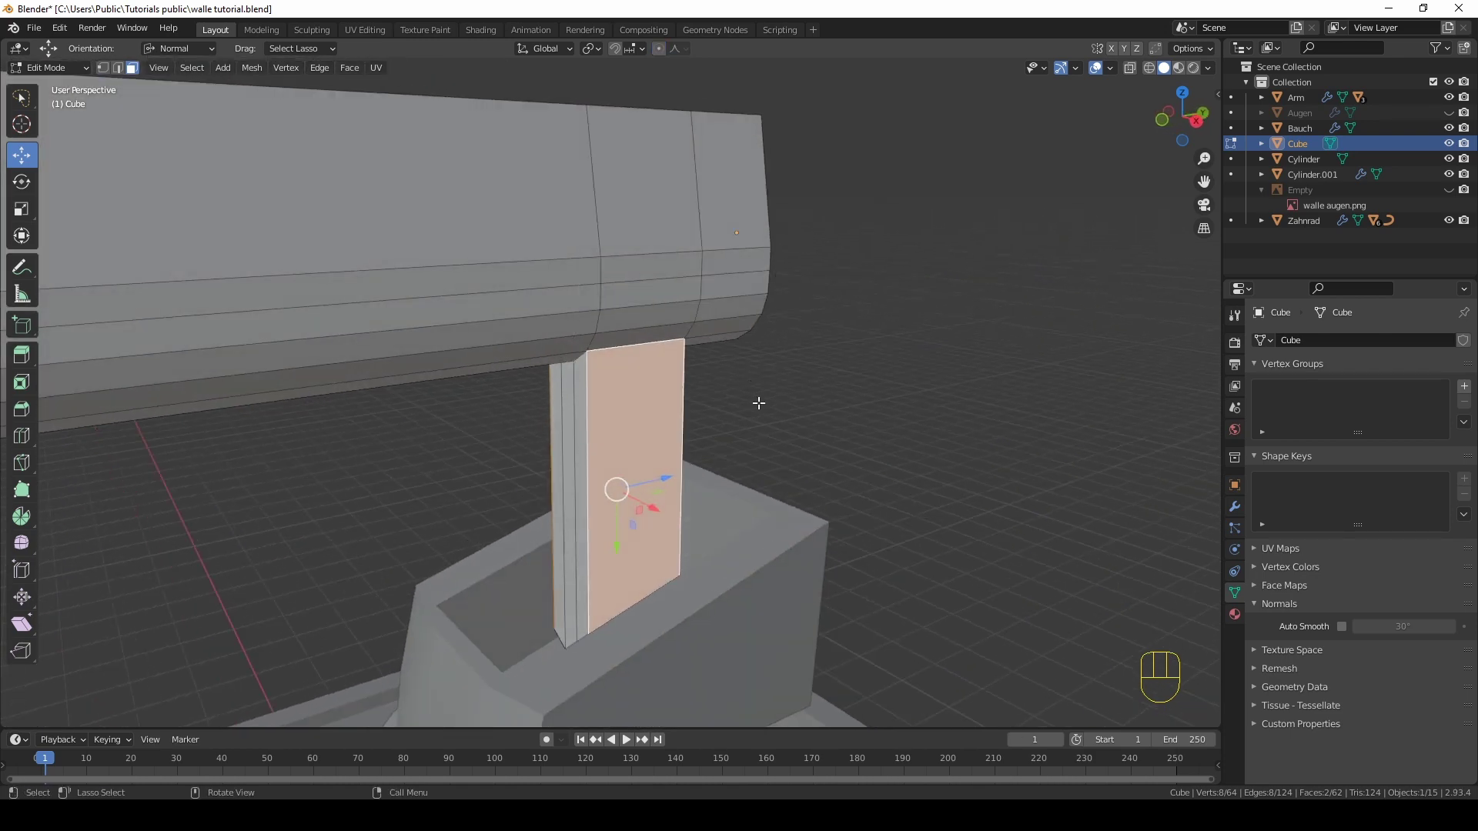
Step: Scale the neck face along Y to thin the column front-to-back
key(s)
key(y)
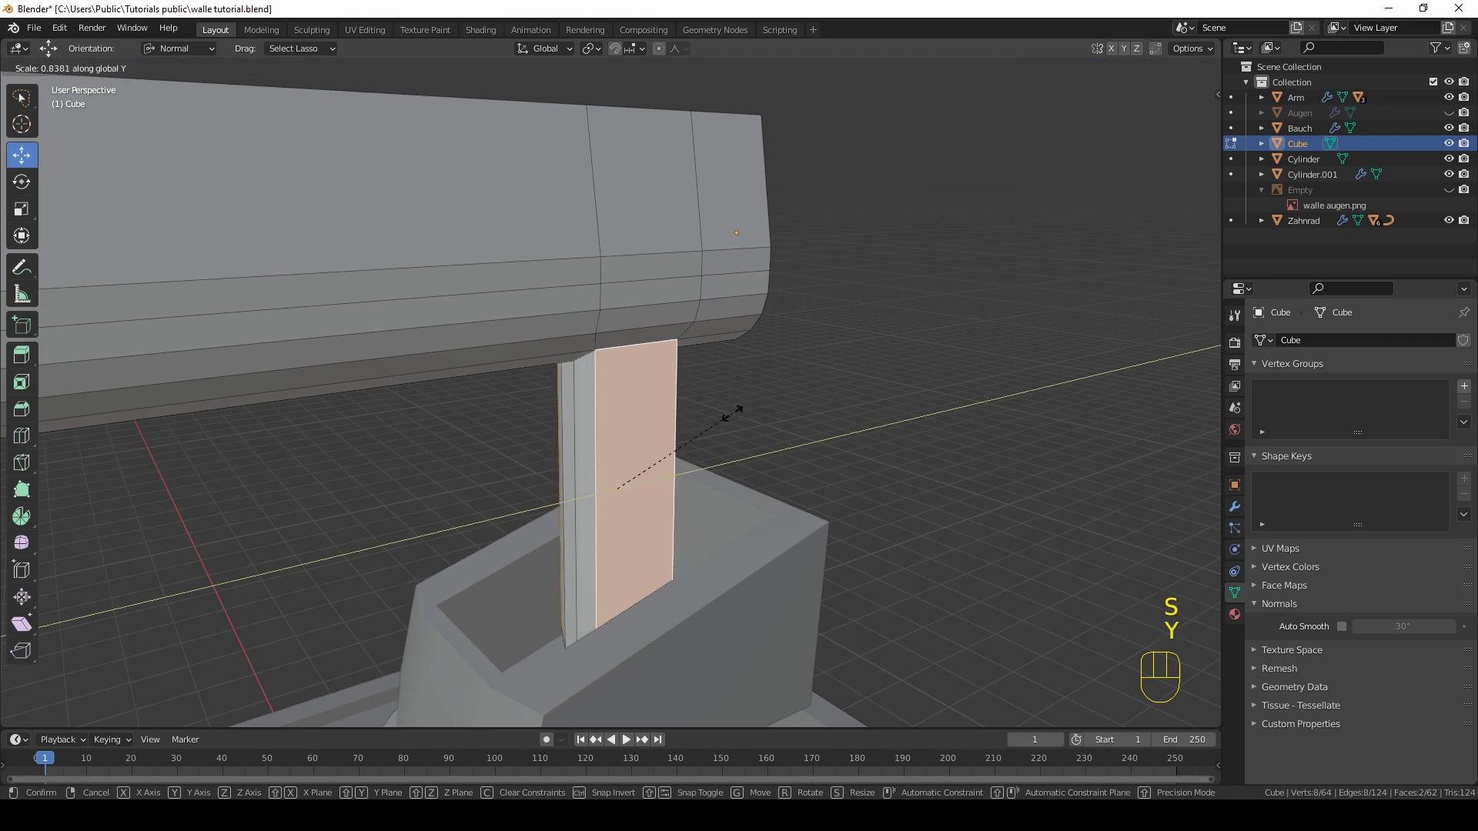
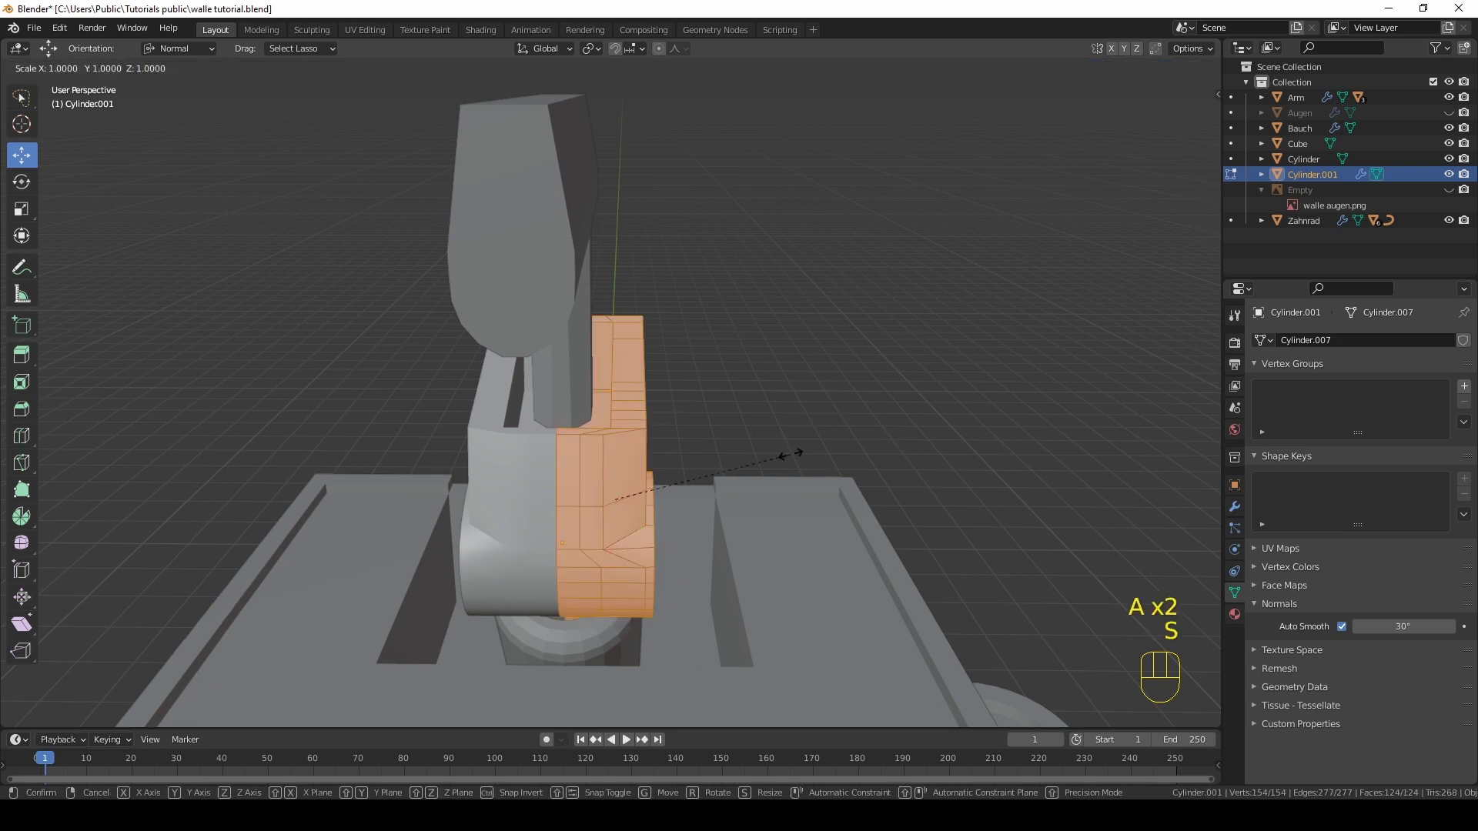
Step: Narrow the socket part along X and place the 3D cursor on the selected vertices
key(x)
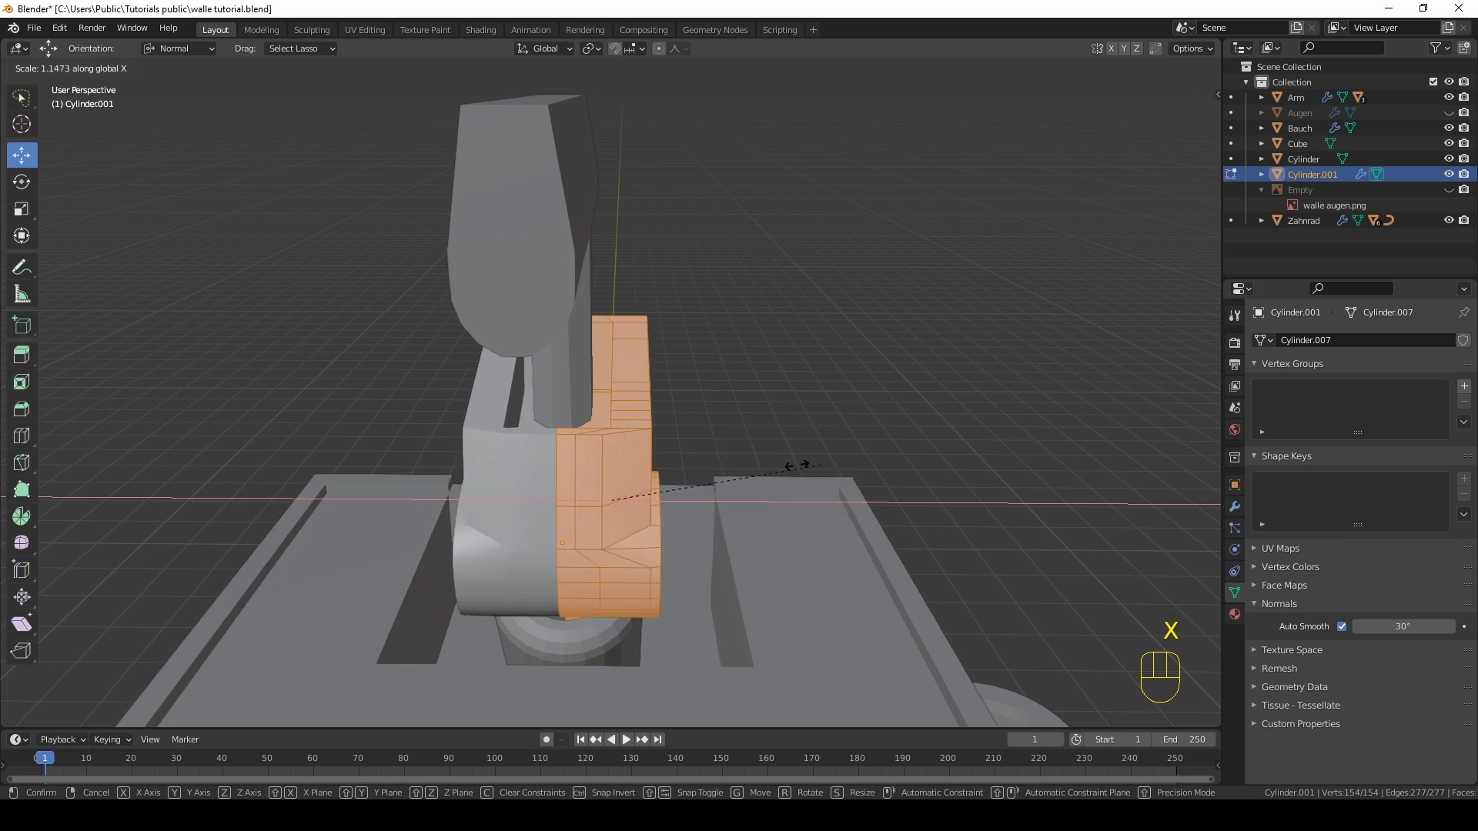
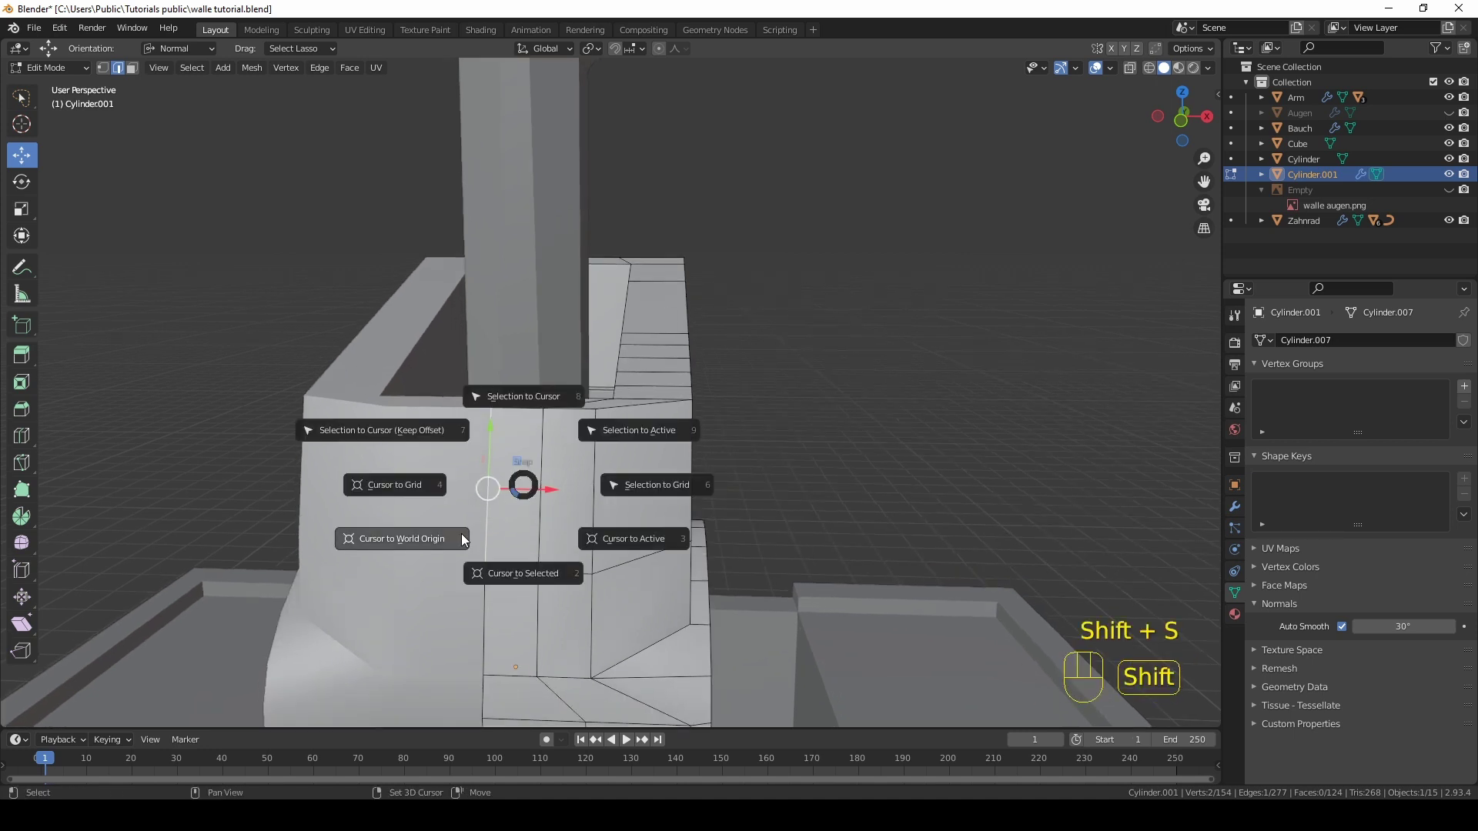
drag(568, 527, 515, 525)
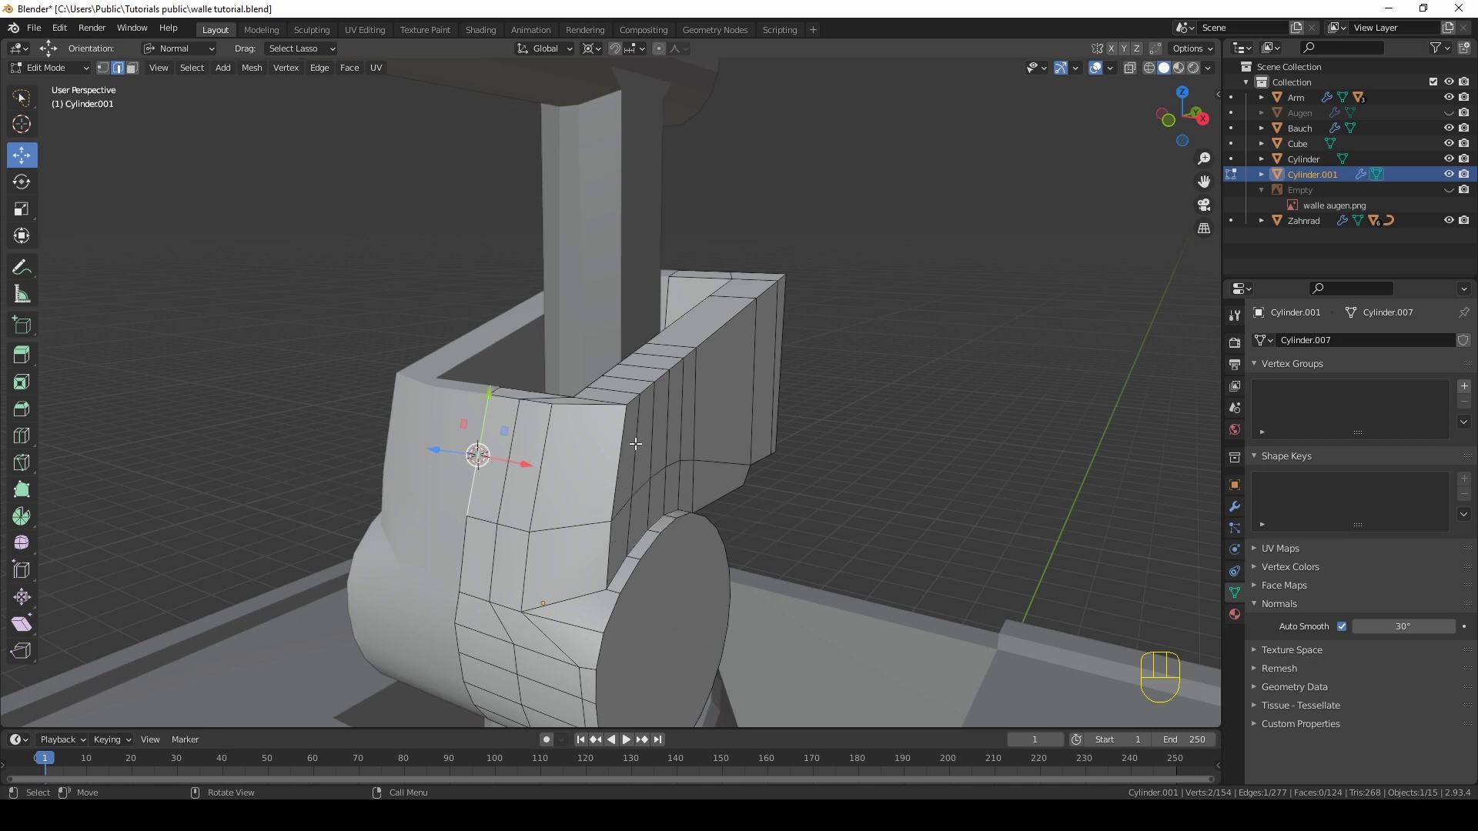
middle_click(644, 493)
middle_click(558, 469)
drag(536, 470, 521, 439)
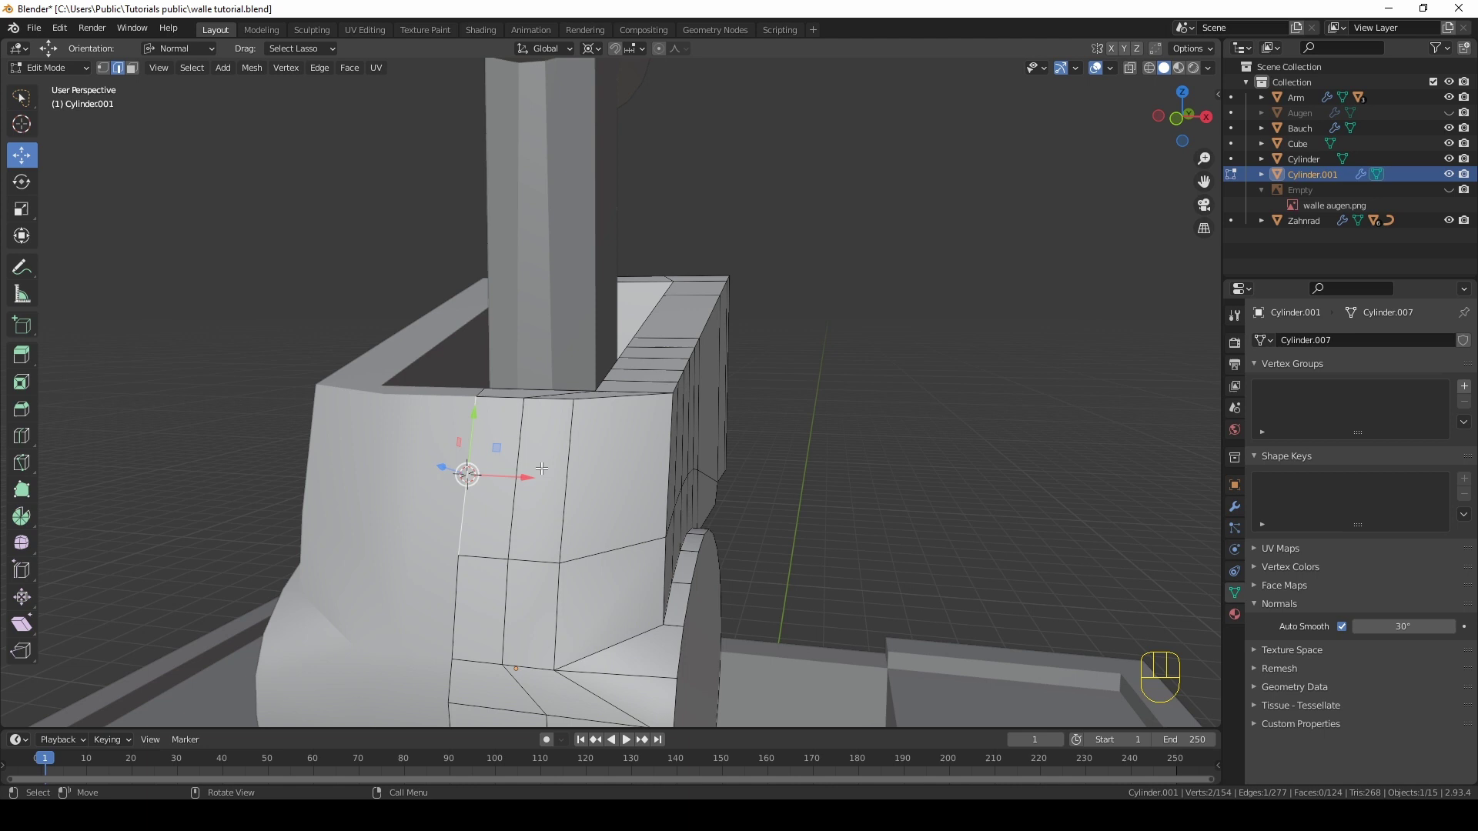
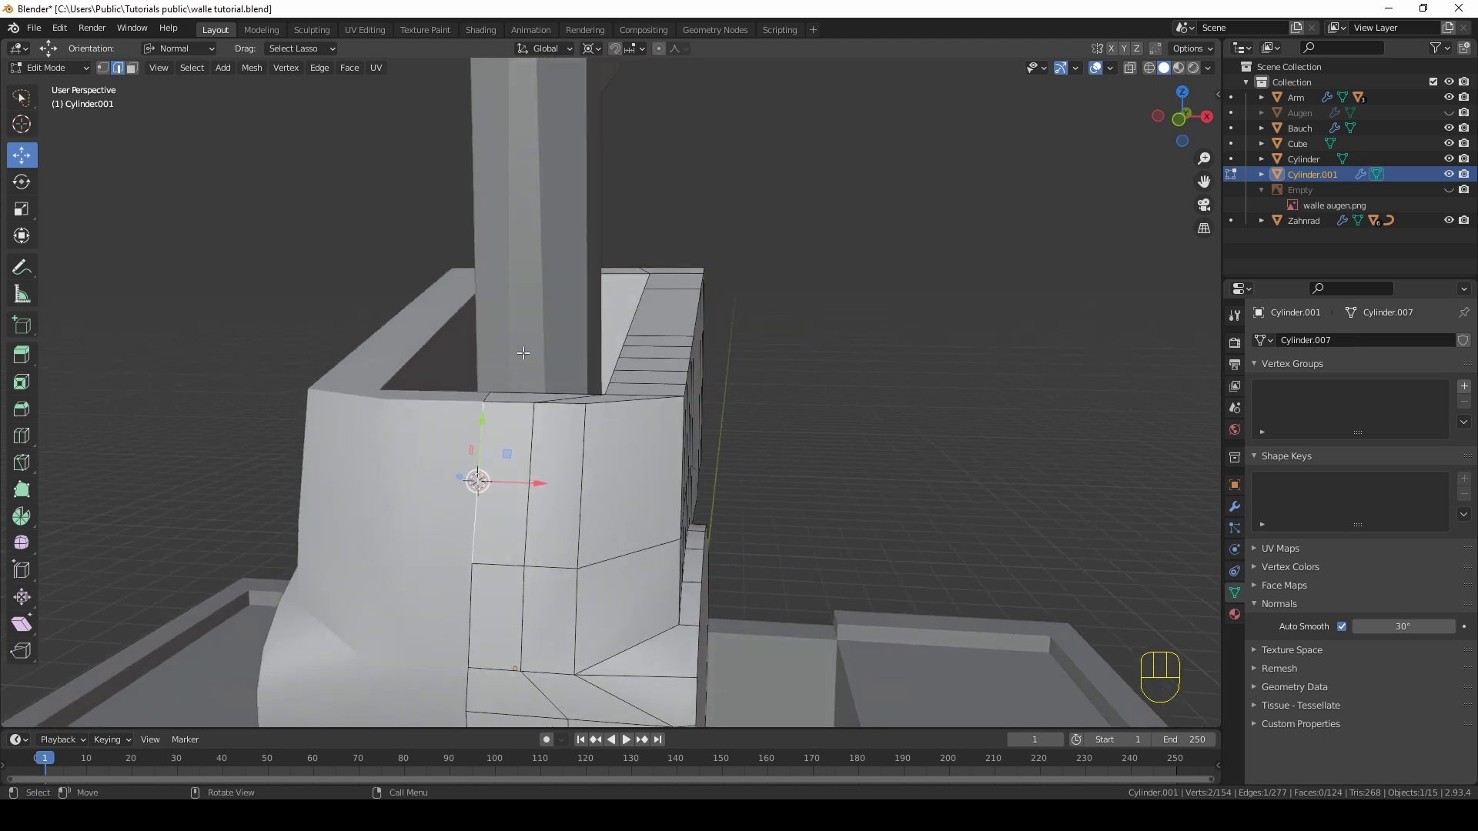
Step: Select the socket's side walls and shrink them along X to about 0.71 around the neck column
key(s)
key(a)
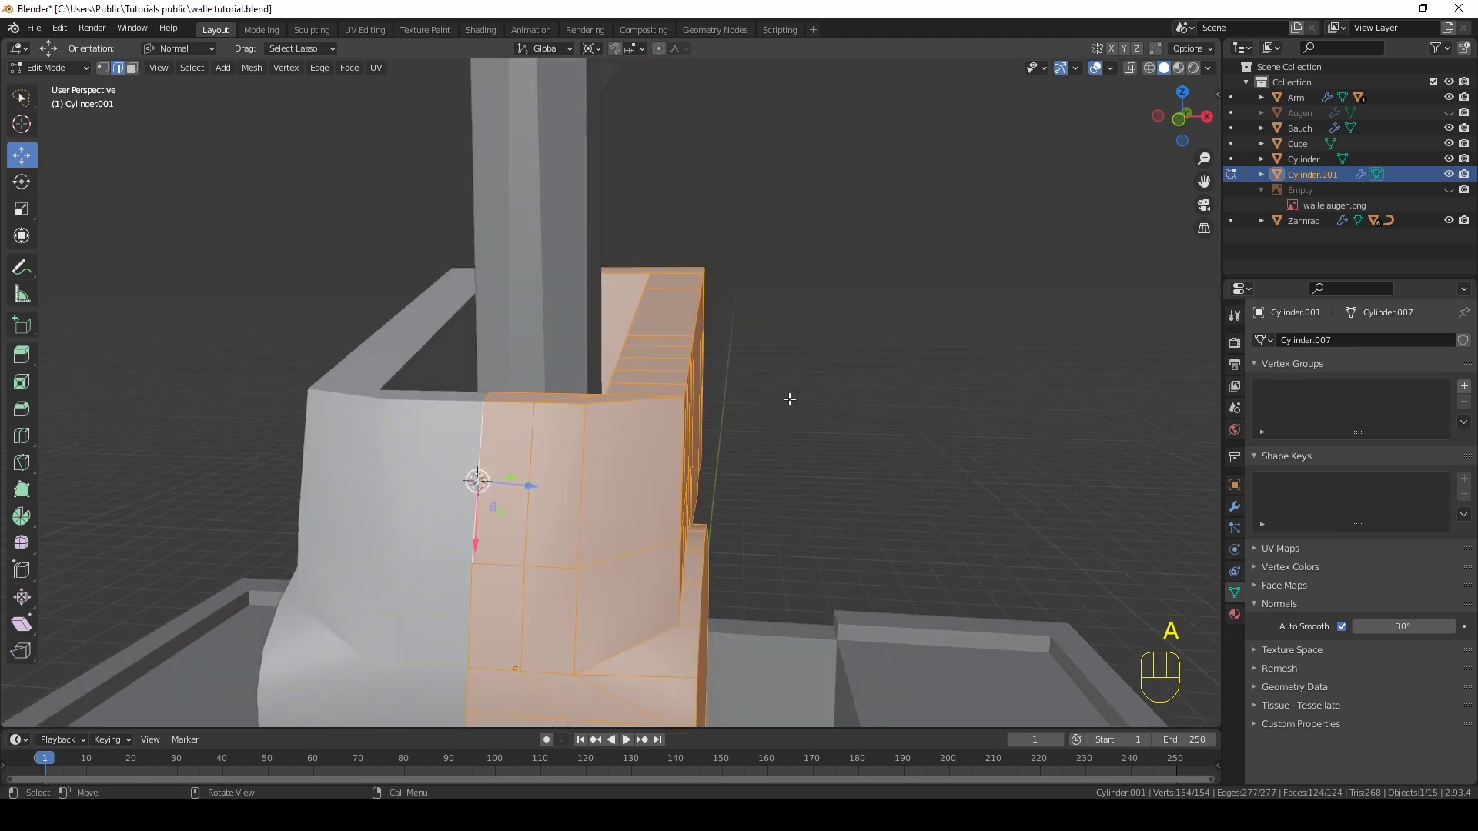
key(s)
key(x)
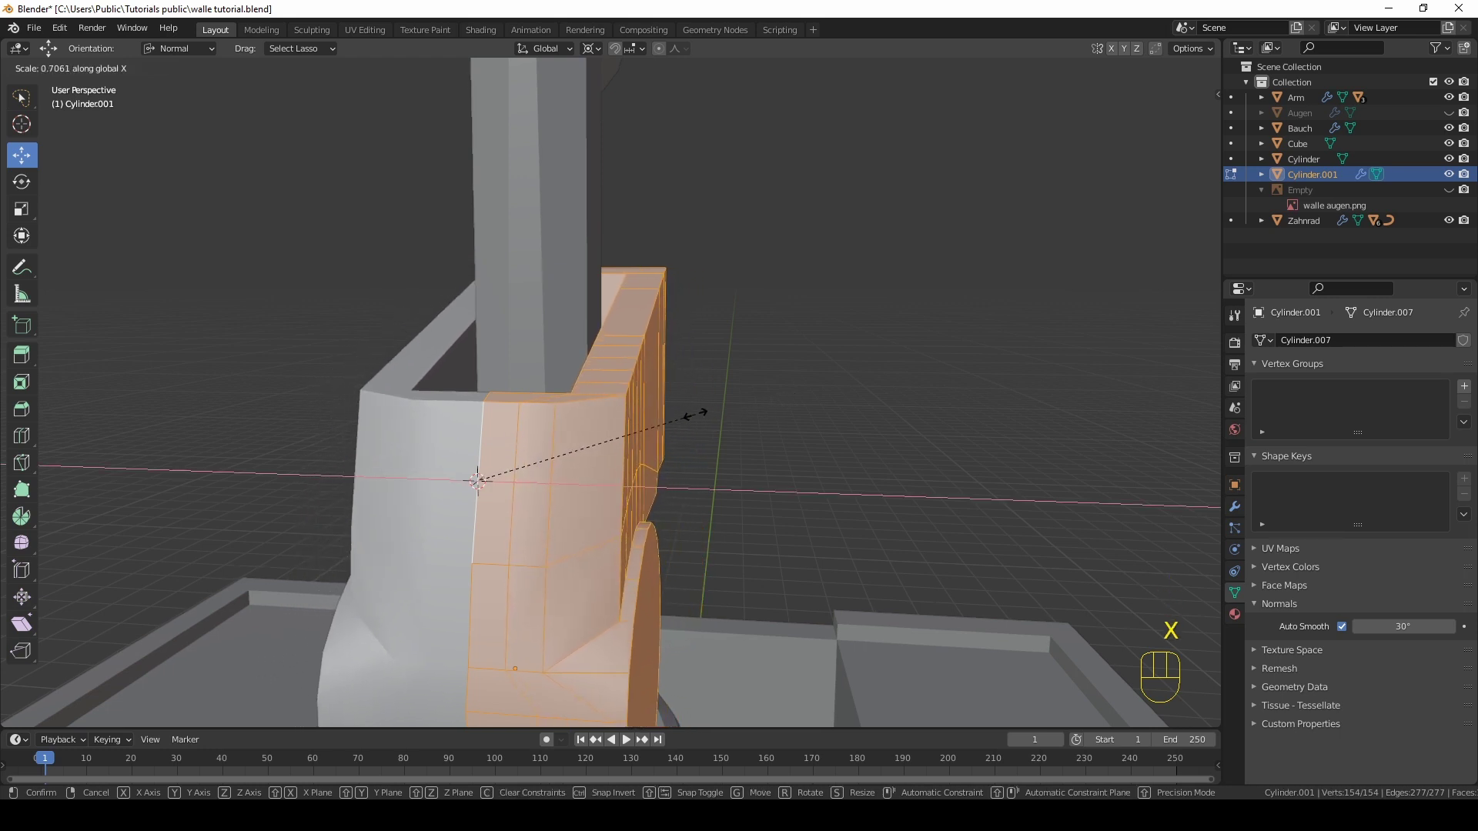
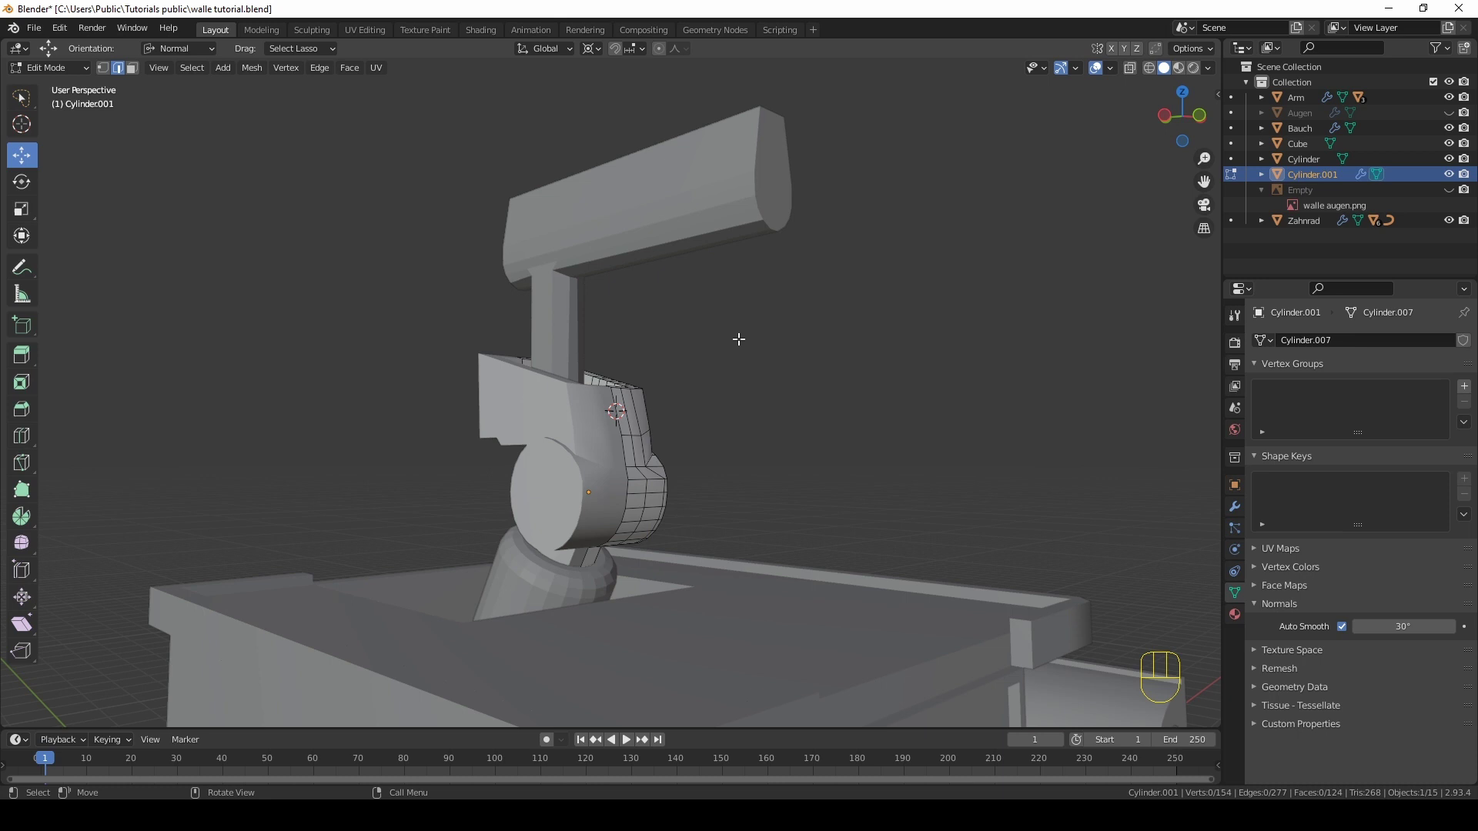
Step: Back in Object Mode, give the neck-and-head support piece smooth shading
key(Tab)
middle_click(710, 305)
click(660, 245)
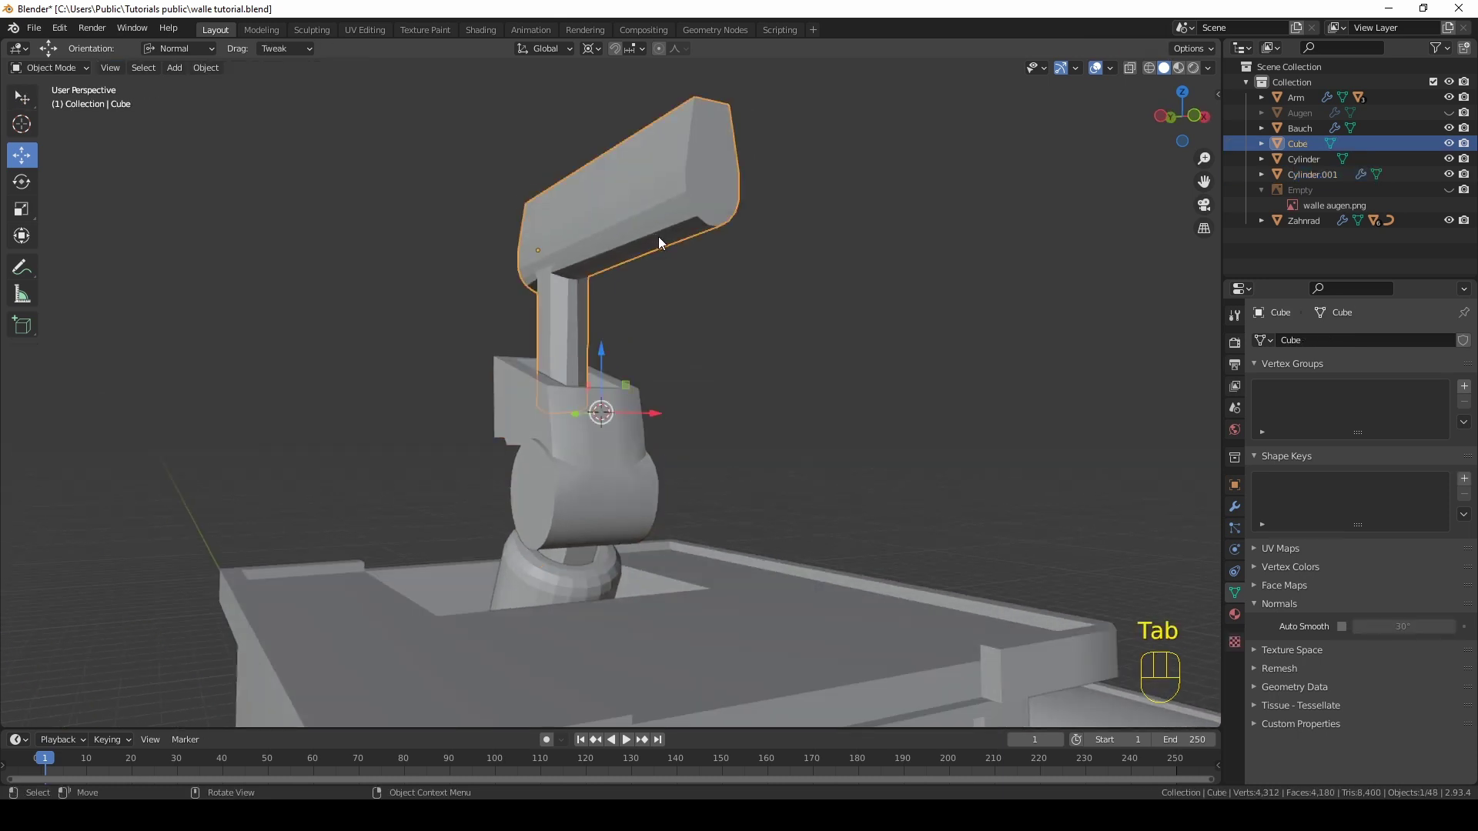
right_click(624, 223)
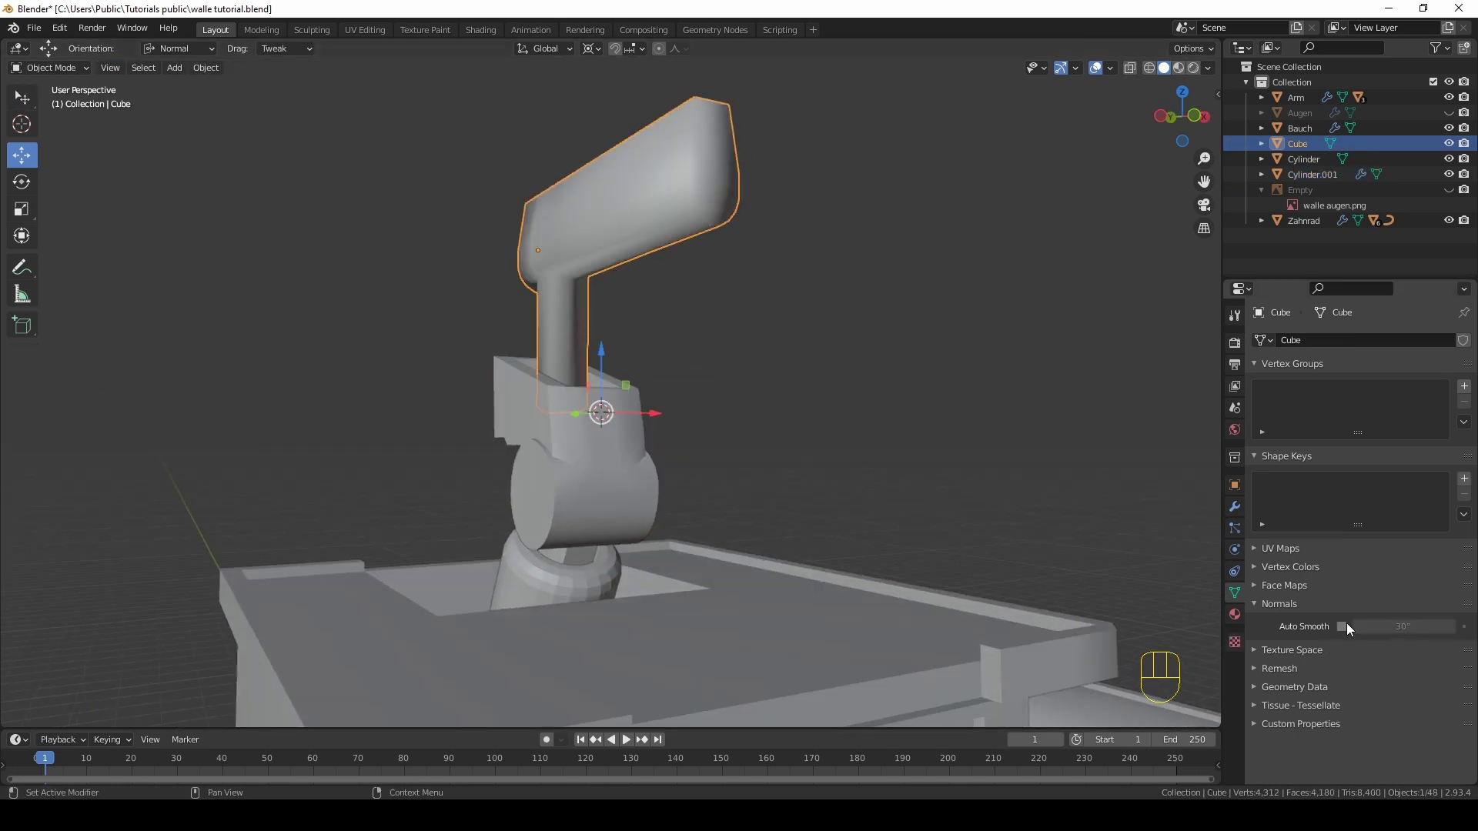
click(1348, 626)
drag(913, 421, 874, 431)
middle_click(782, 408)
Step: Unhide everything with Alt+H so the eyes return, then hide the reference image again
key(alt+h)
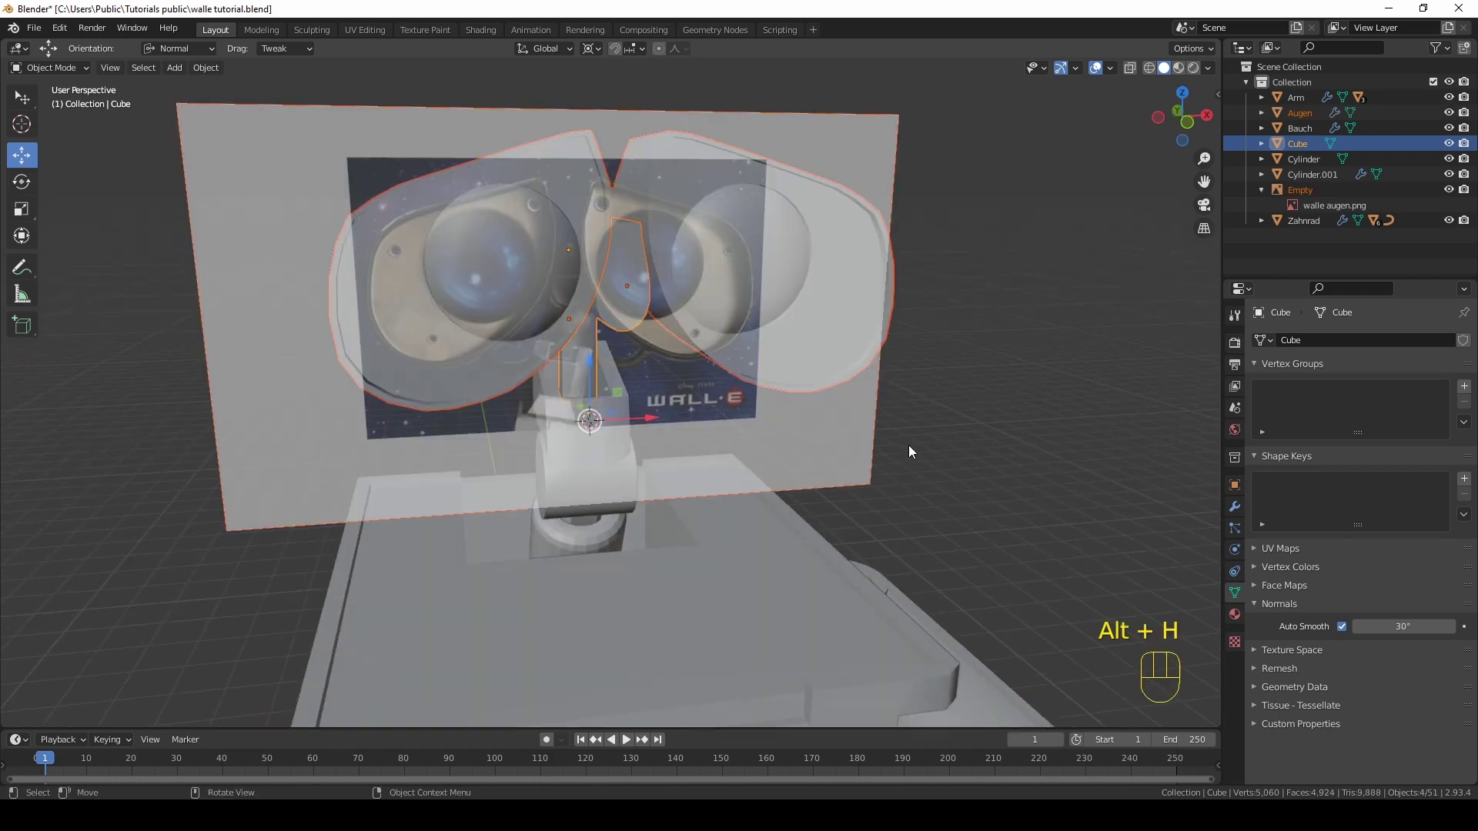
click(1304, 198)
drag(892, 180, 837, 231)
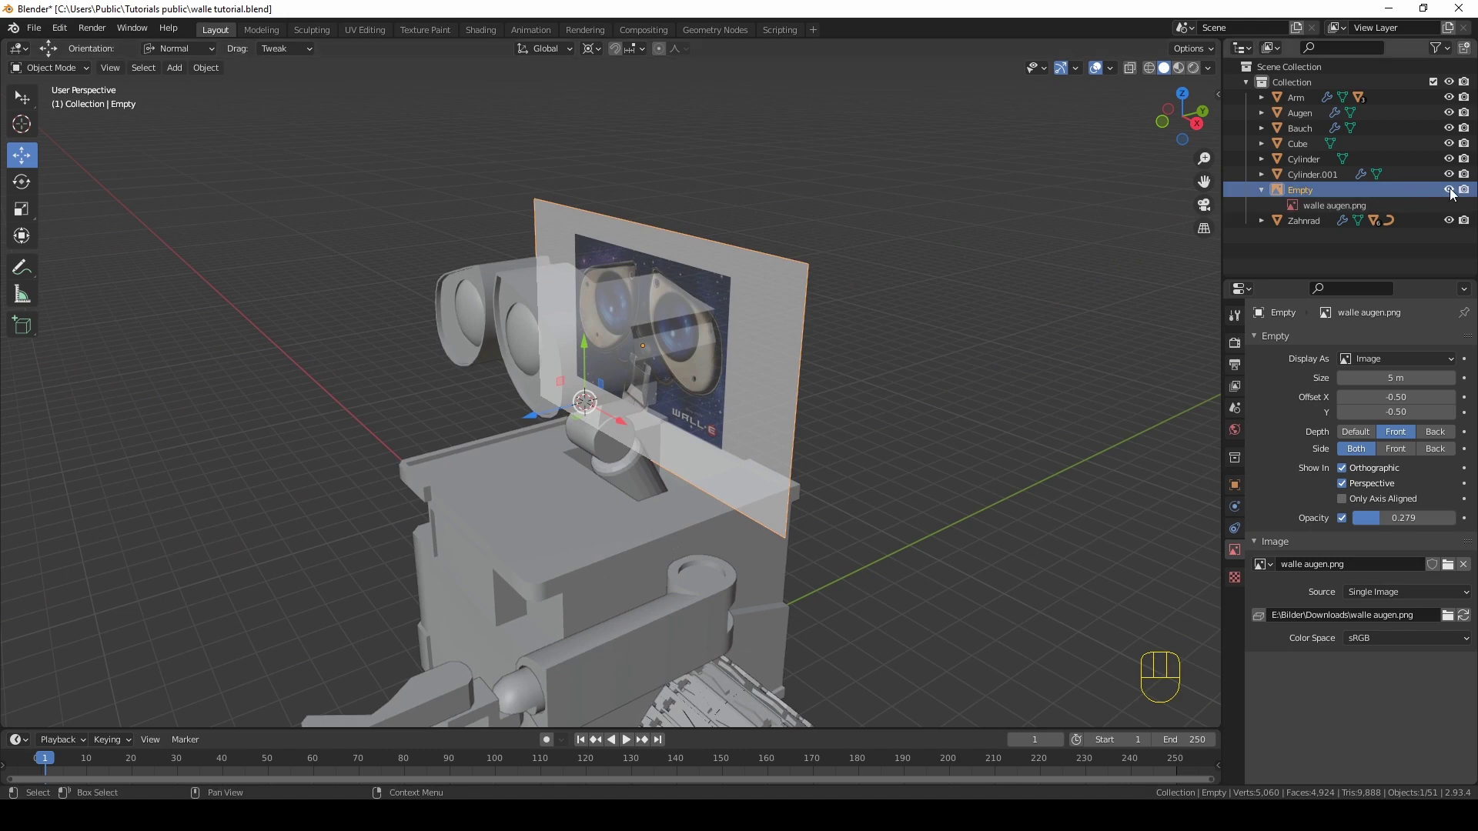
click(1456, 197)
drag(676, 444, 641, 418)
Step: Give the neck joint cylinder smooth shading as well
click(653, 497)
right_click(653, 497)
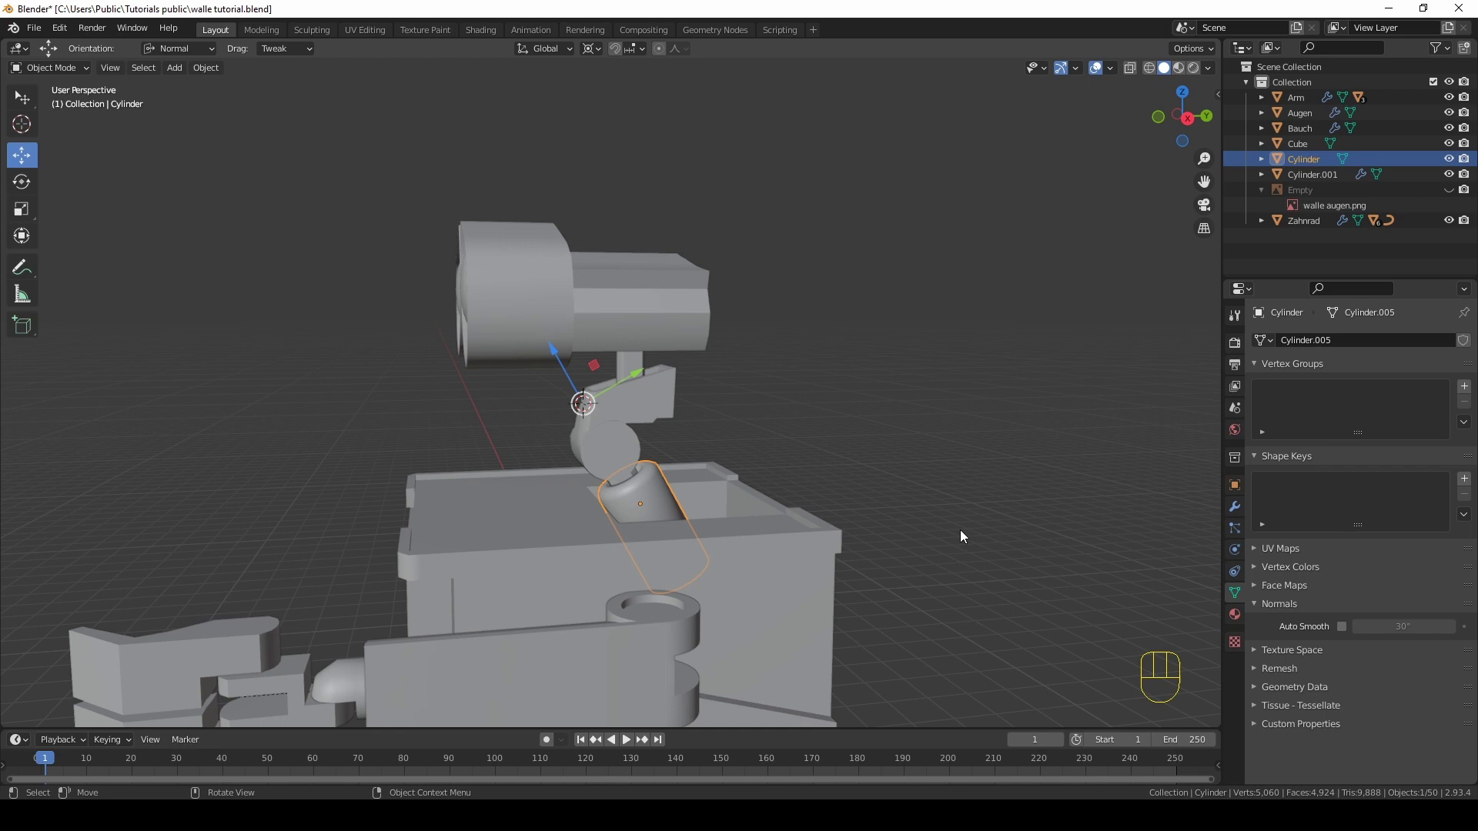
click(1345, 635)
middle_click(851, 415)
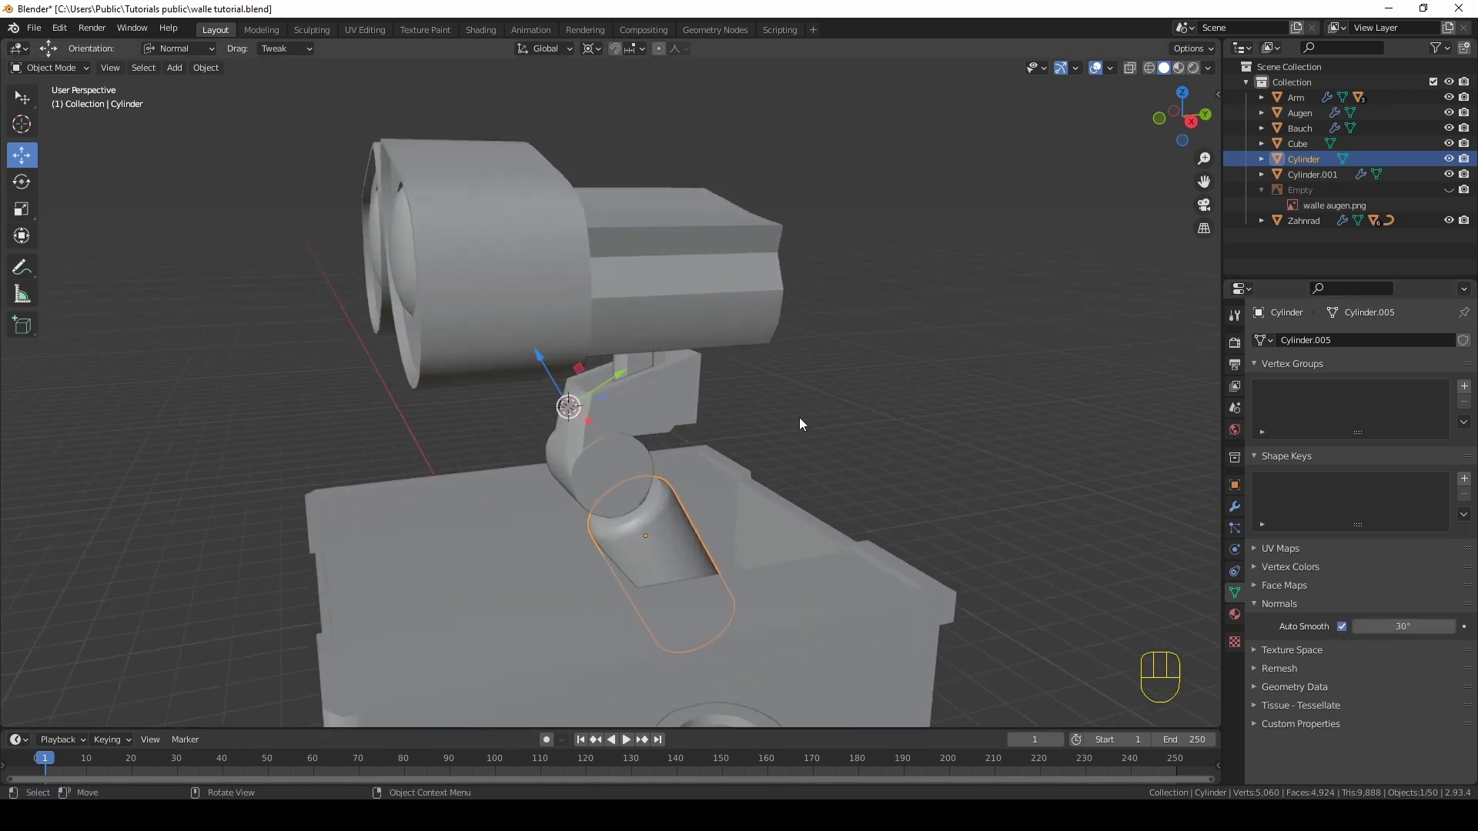
middle_click(553, 452)
Step: Orbit to inspect the neck socket from above, then the whole robot from the front
drag(537, 434, 551, 390)
drag(579, 395, 618, 387)
middle_click(584, 386)
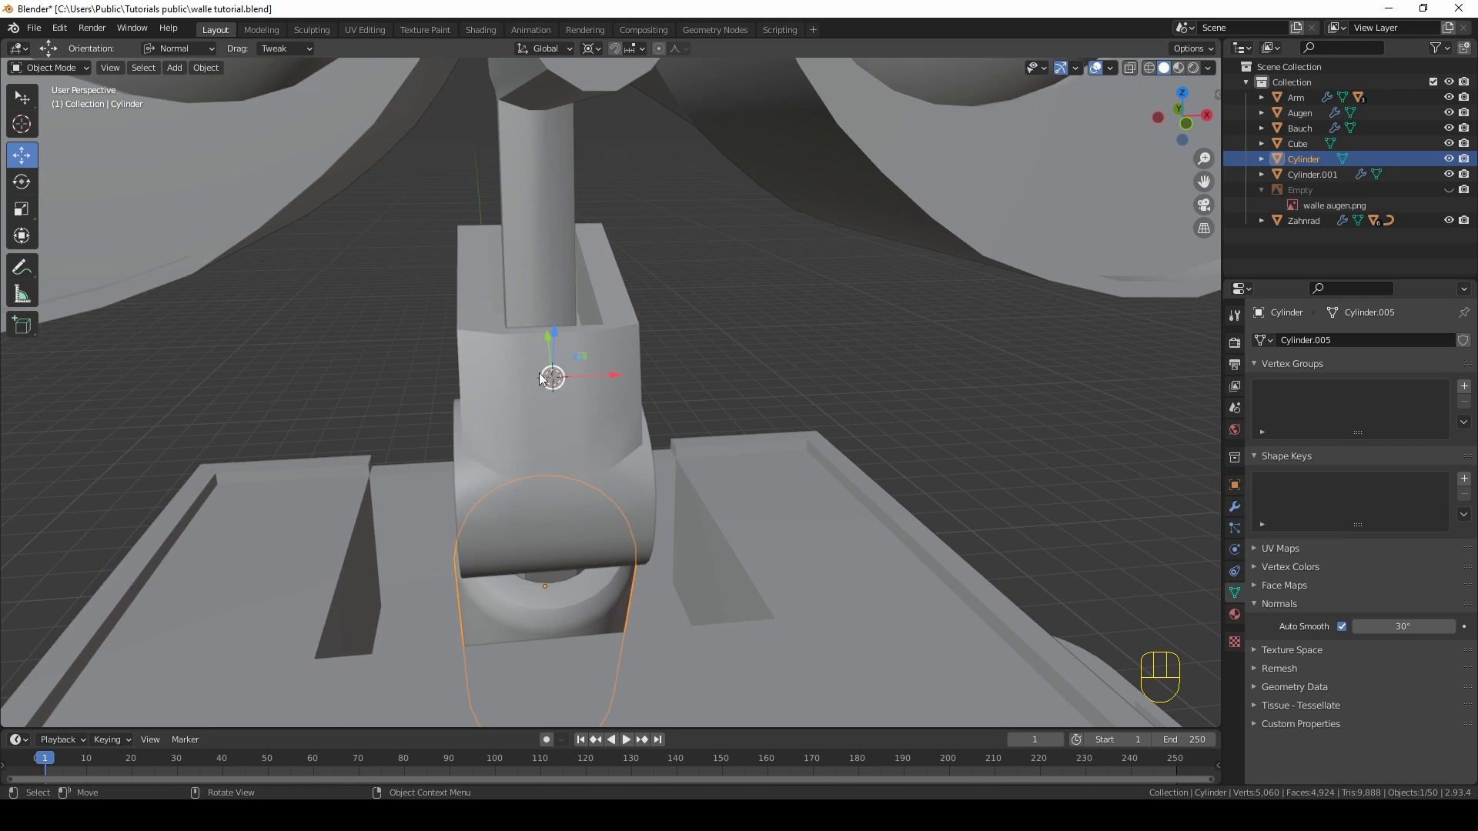
middle_click(567, 381)
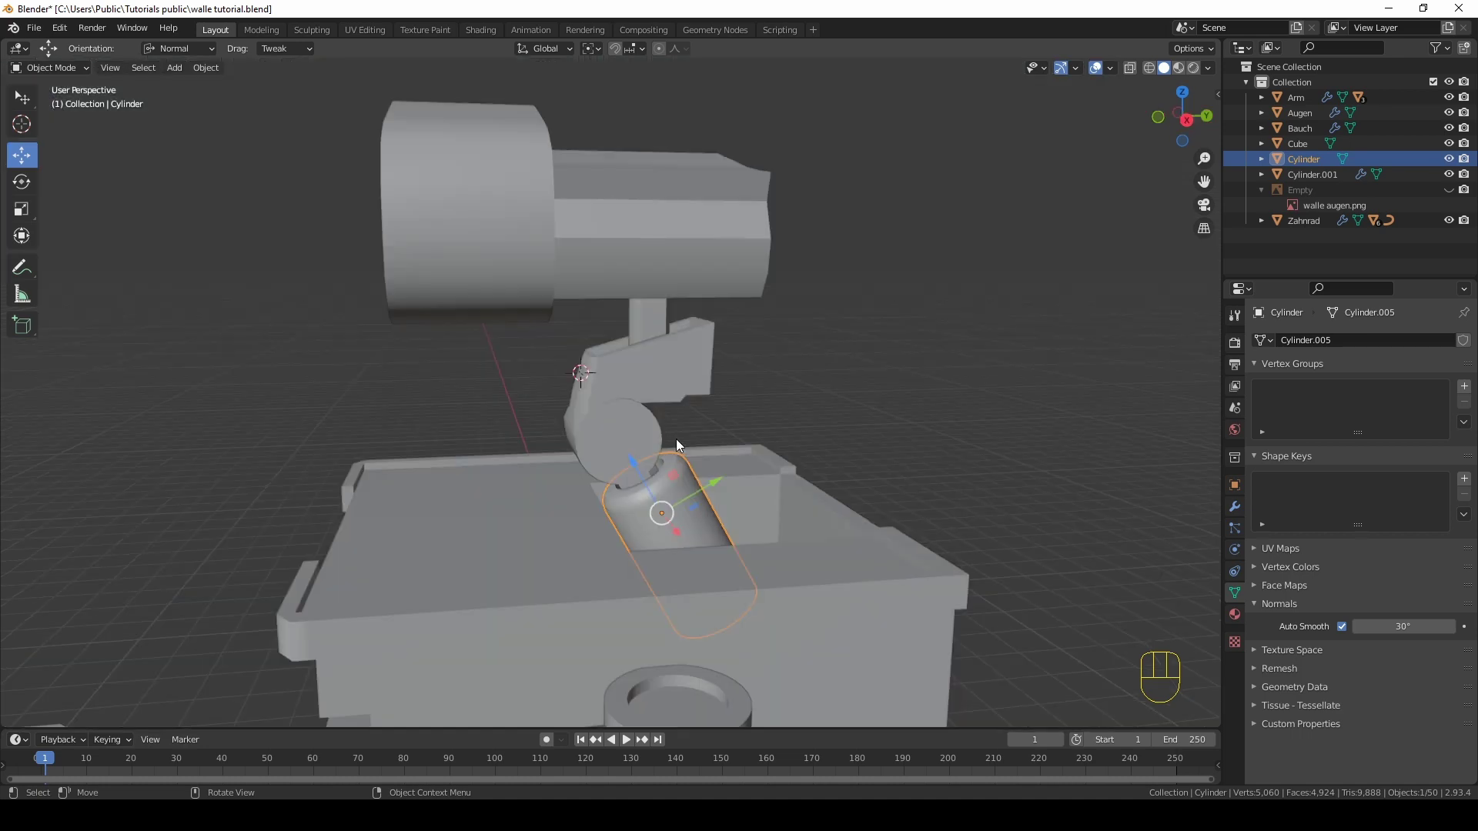
drag(680, 442, 711, 449)
drag(725, 431, 787, 420)
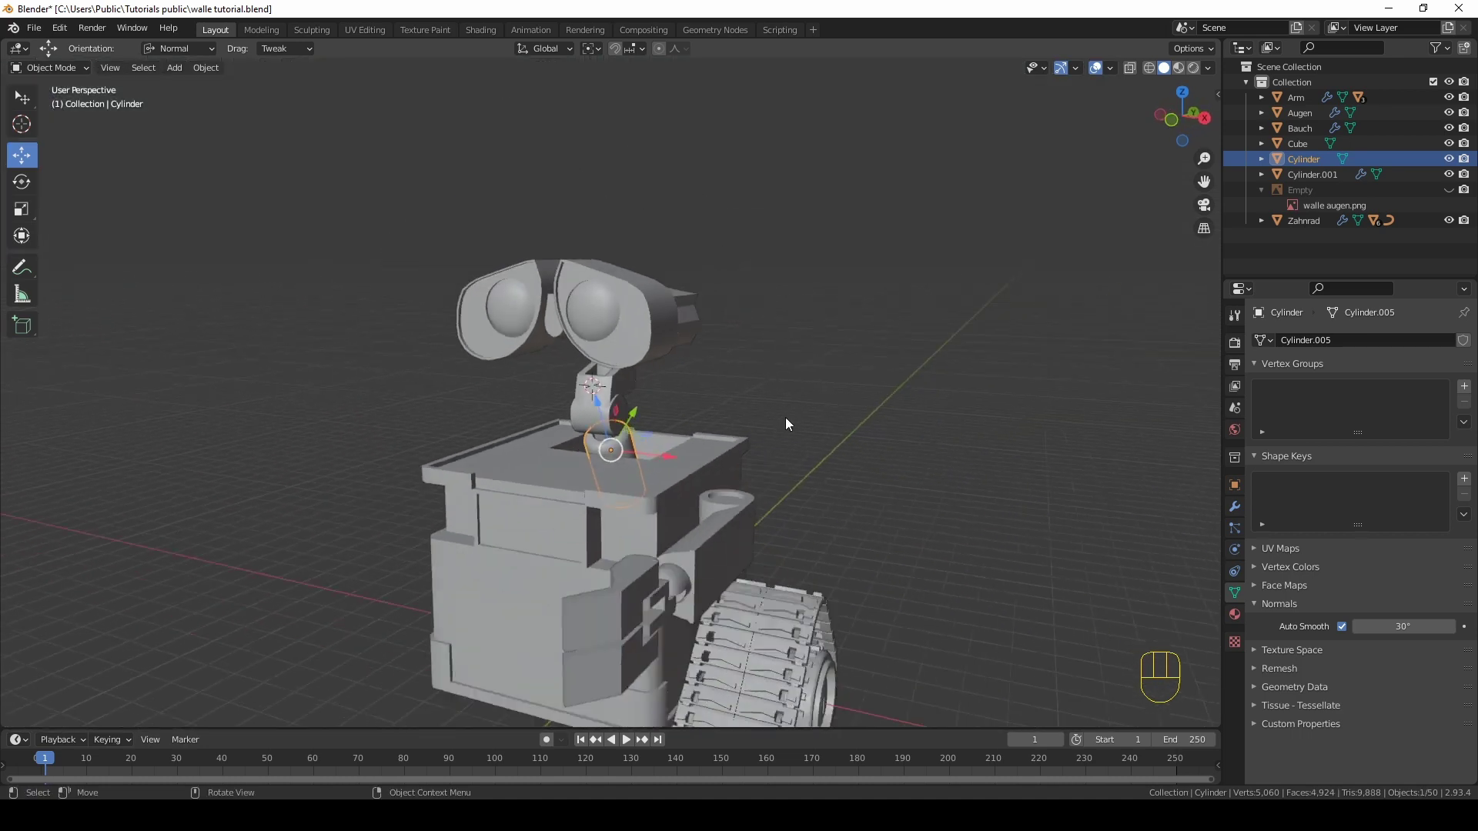
drag(790, 420, 800, 445)
drag(778, 417, 769, 373)
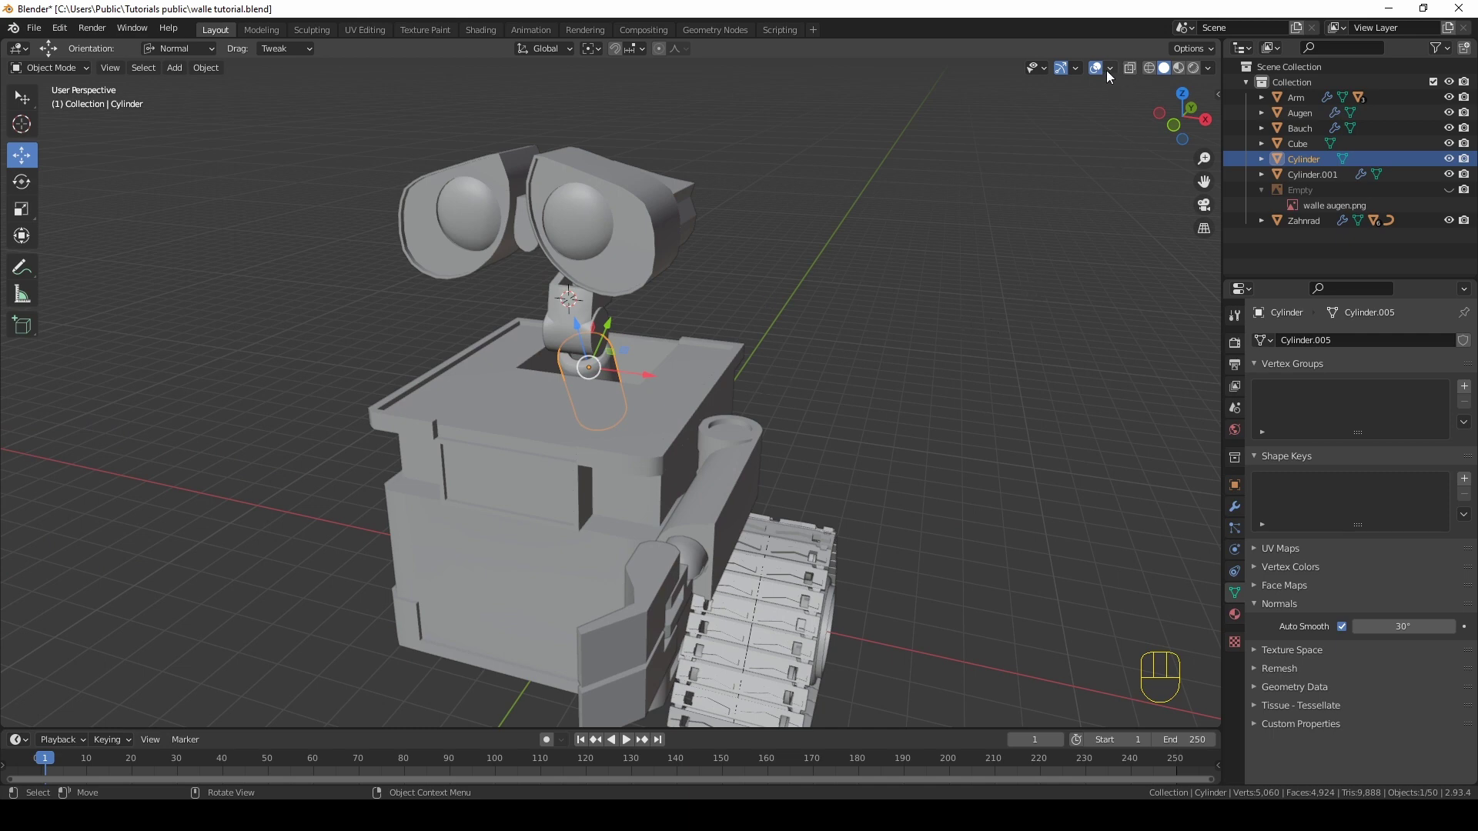
Step: Show face orientation colouring in the viewport and select the red eye pieces up close
drag(1113, 73, 882, 316)
drag(881, 316, 780, 267)
drag(779, 267, 626, 284)
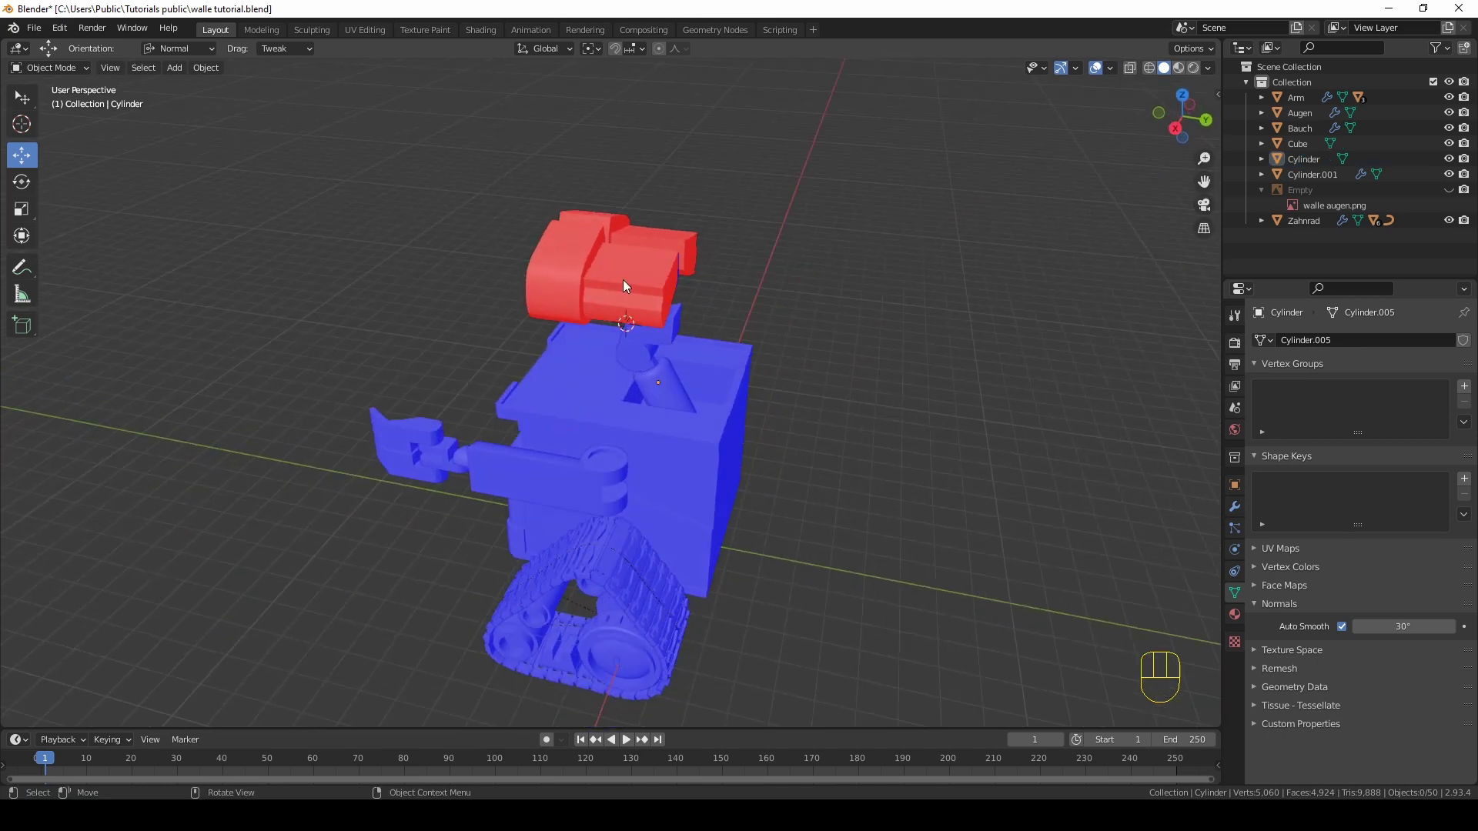
click(627, 283)
drag(647, 289, 734, 261)
drag(602, 281, 624, 327)
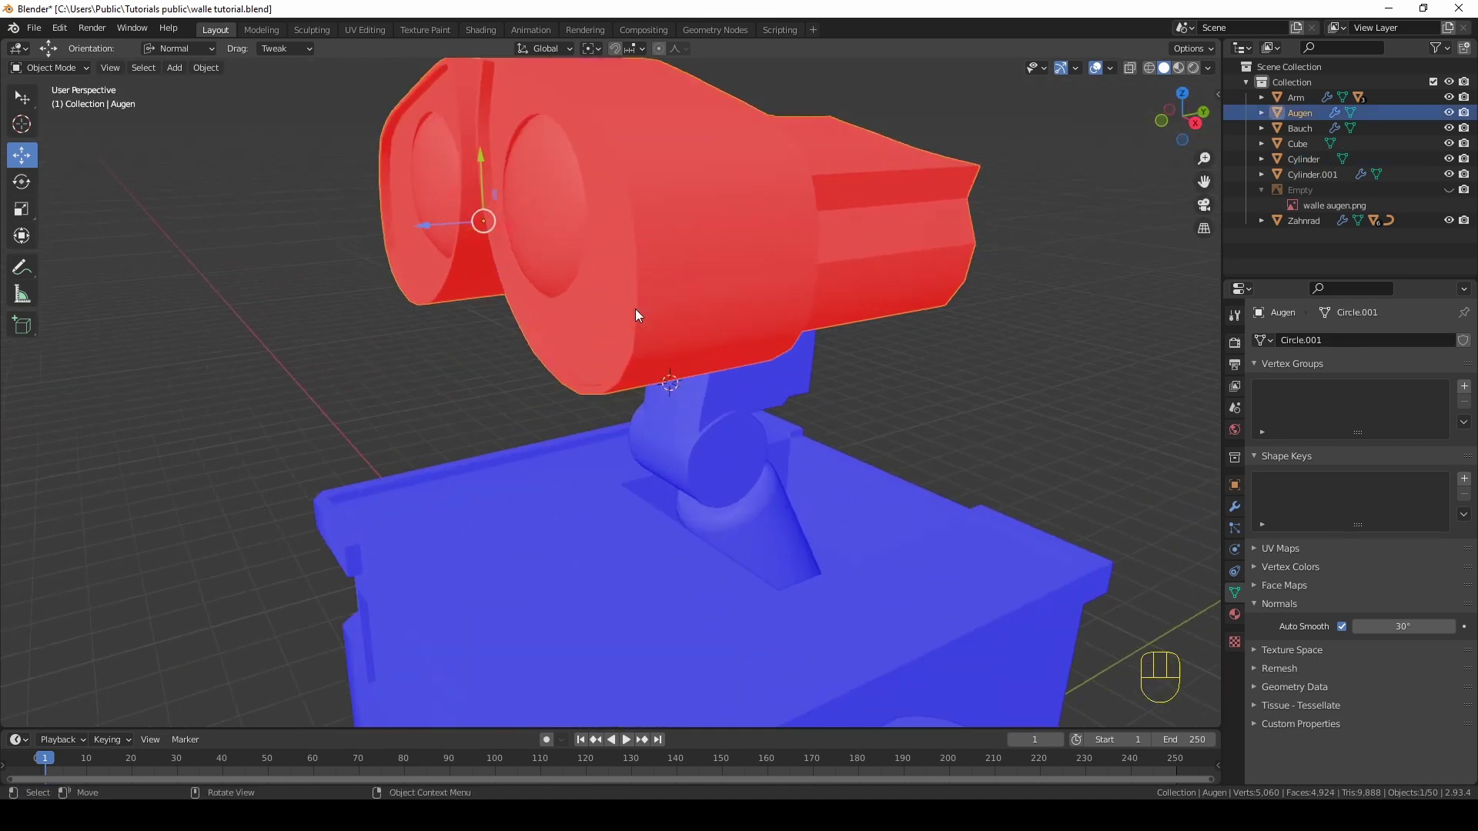
Step: Recalculate the eye mesh normals outward via F3 search and check the result from several sides
key(Tab)
key(a)
middle_click(702, 298)
key(F3)
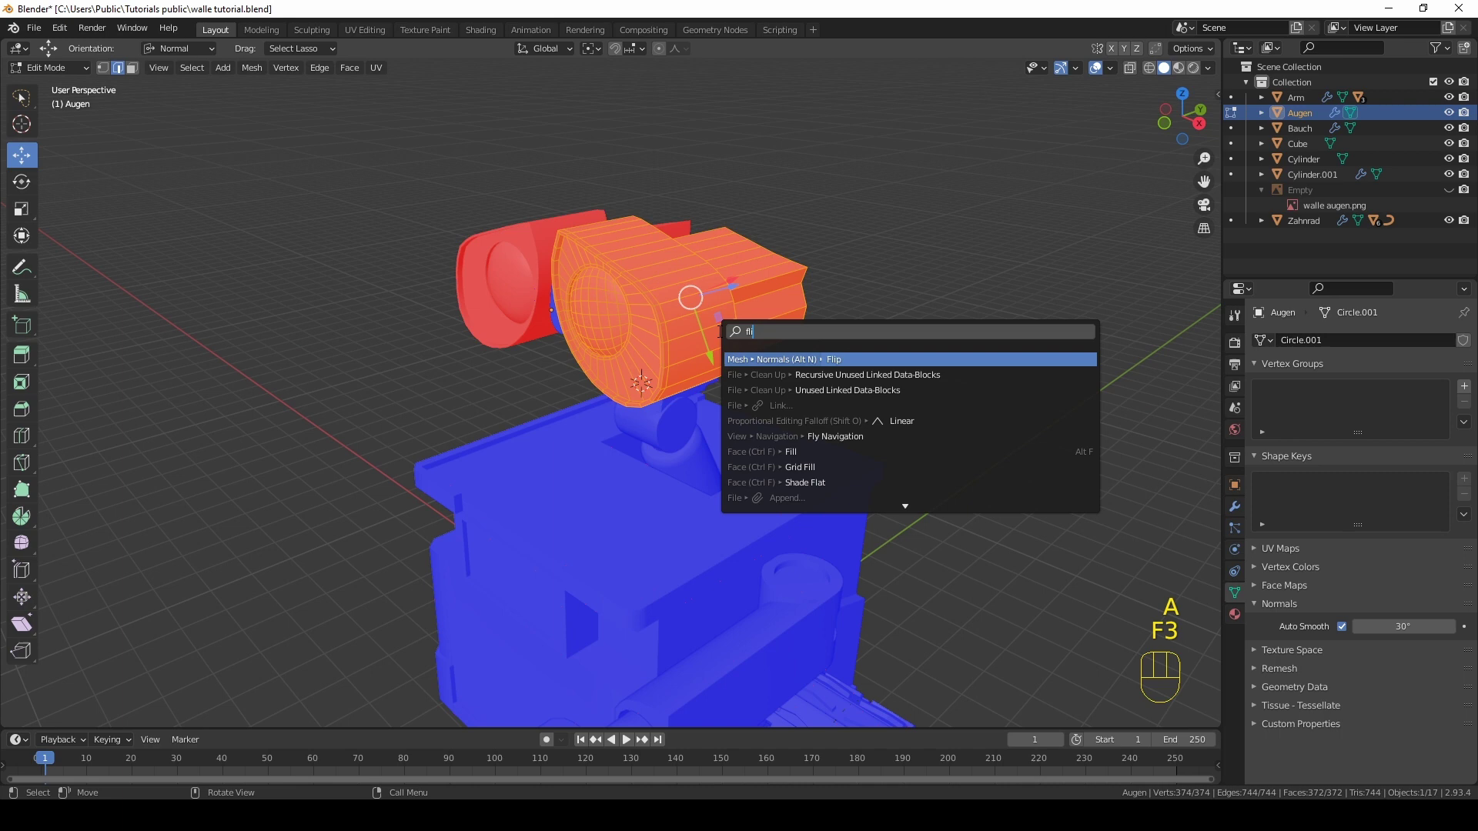
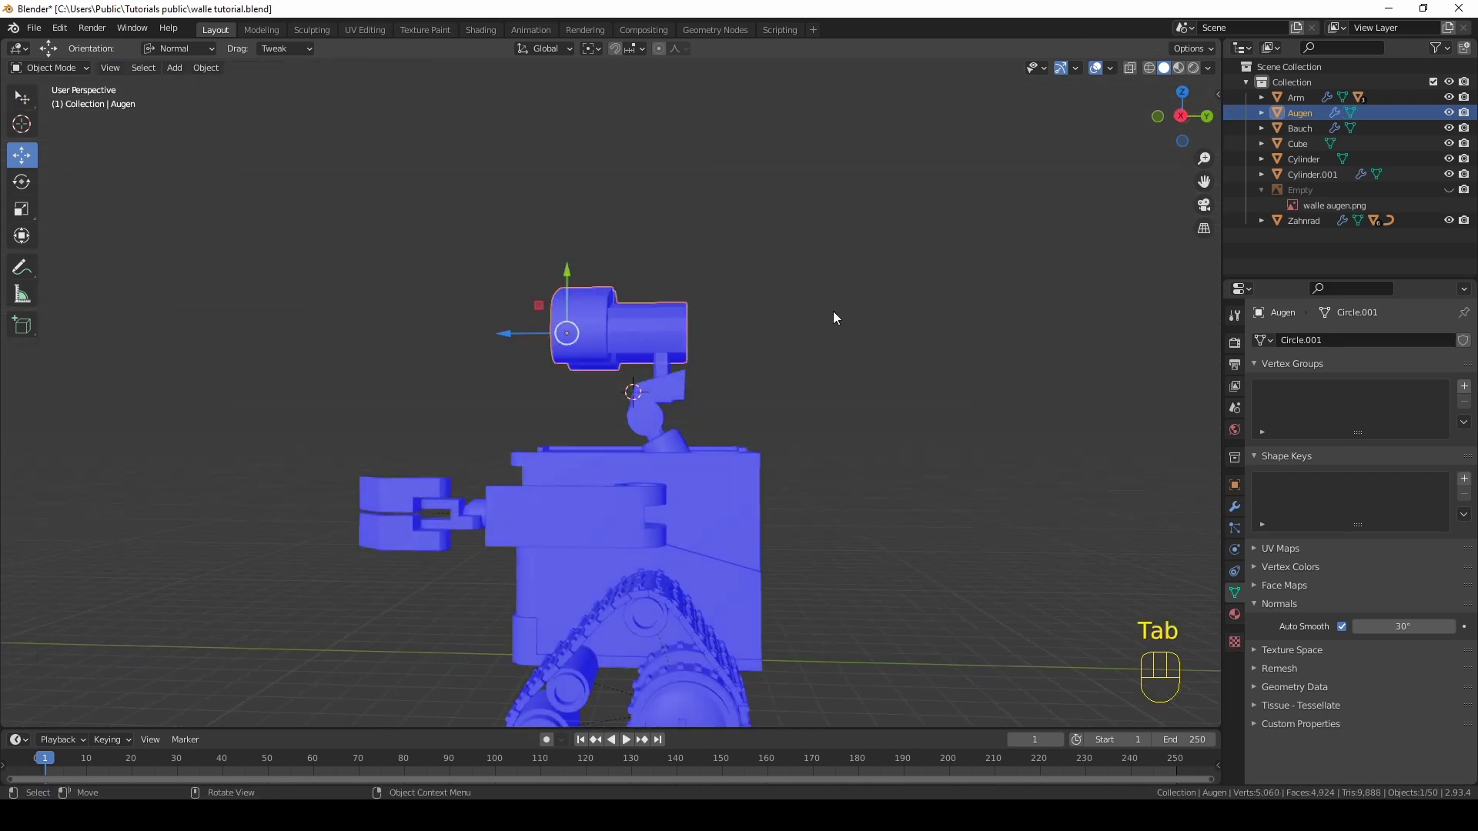
drag(767, 328, 646, 356)
drag(775, 354, 763, 361)
drag(637, 433, 762, 421)
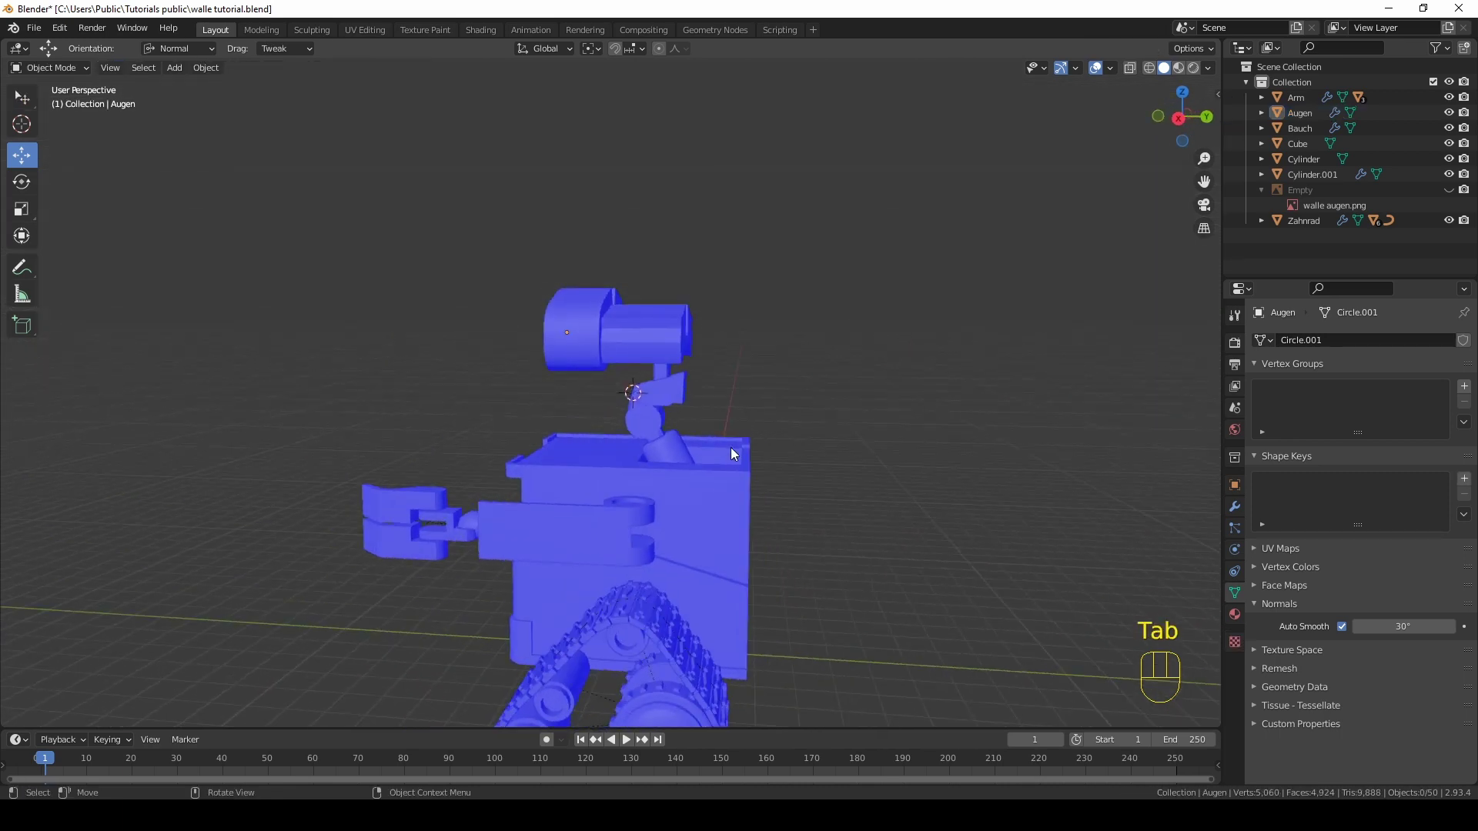
drag(684, 471, 691, 505)
drag(715, 507, 886, 466)
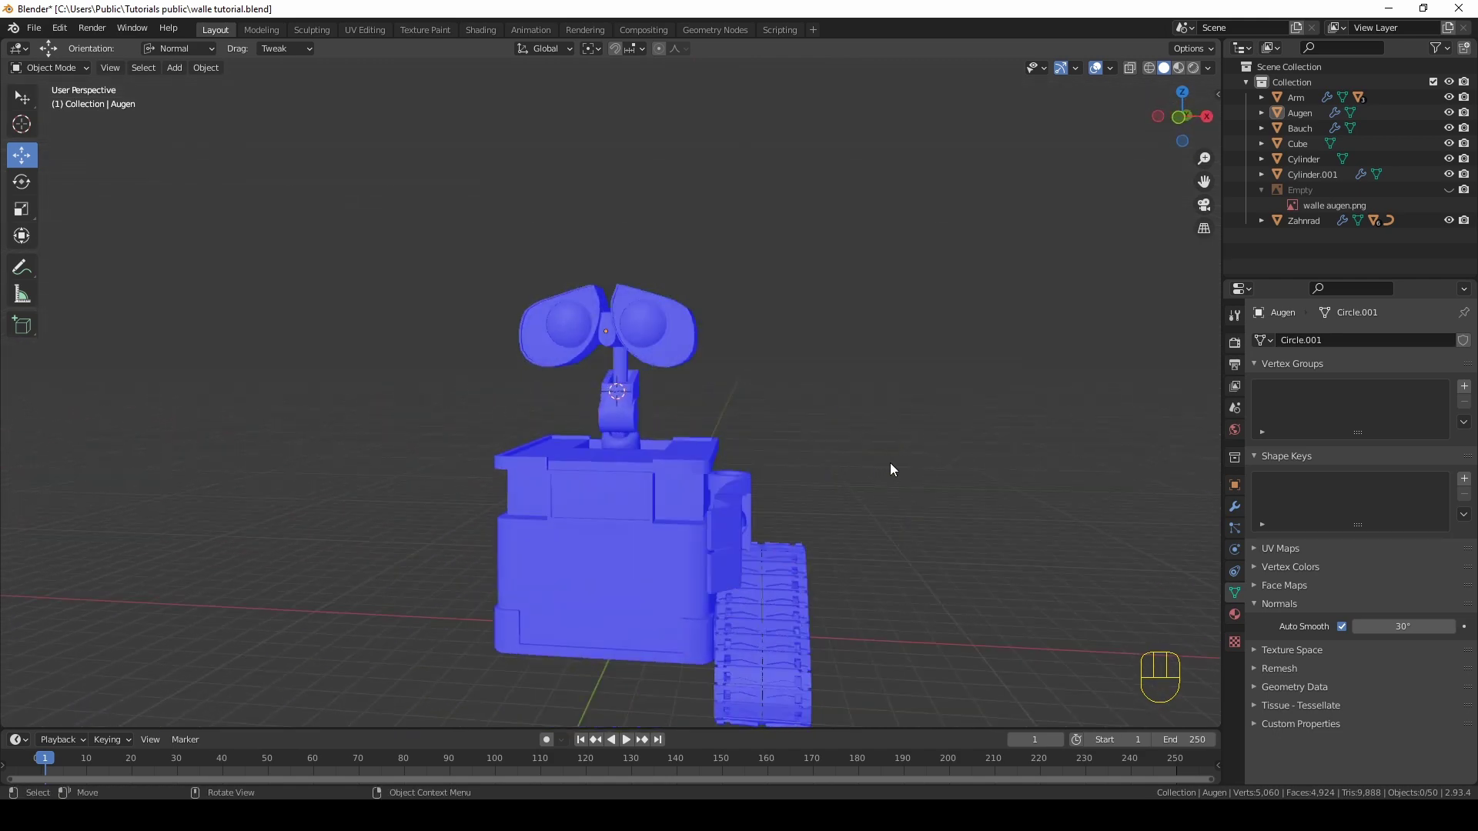
Step: Orbit around the body and tracks and select the arm on the robot's side
drag(811, 454, 832, 493)
click(816, 553)
drag(825, 518, 806, 558)
drag(800, 501, 724, 404)
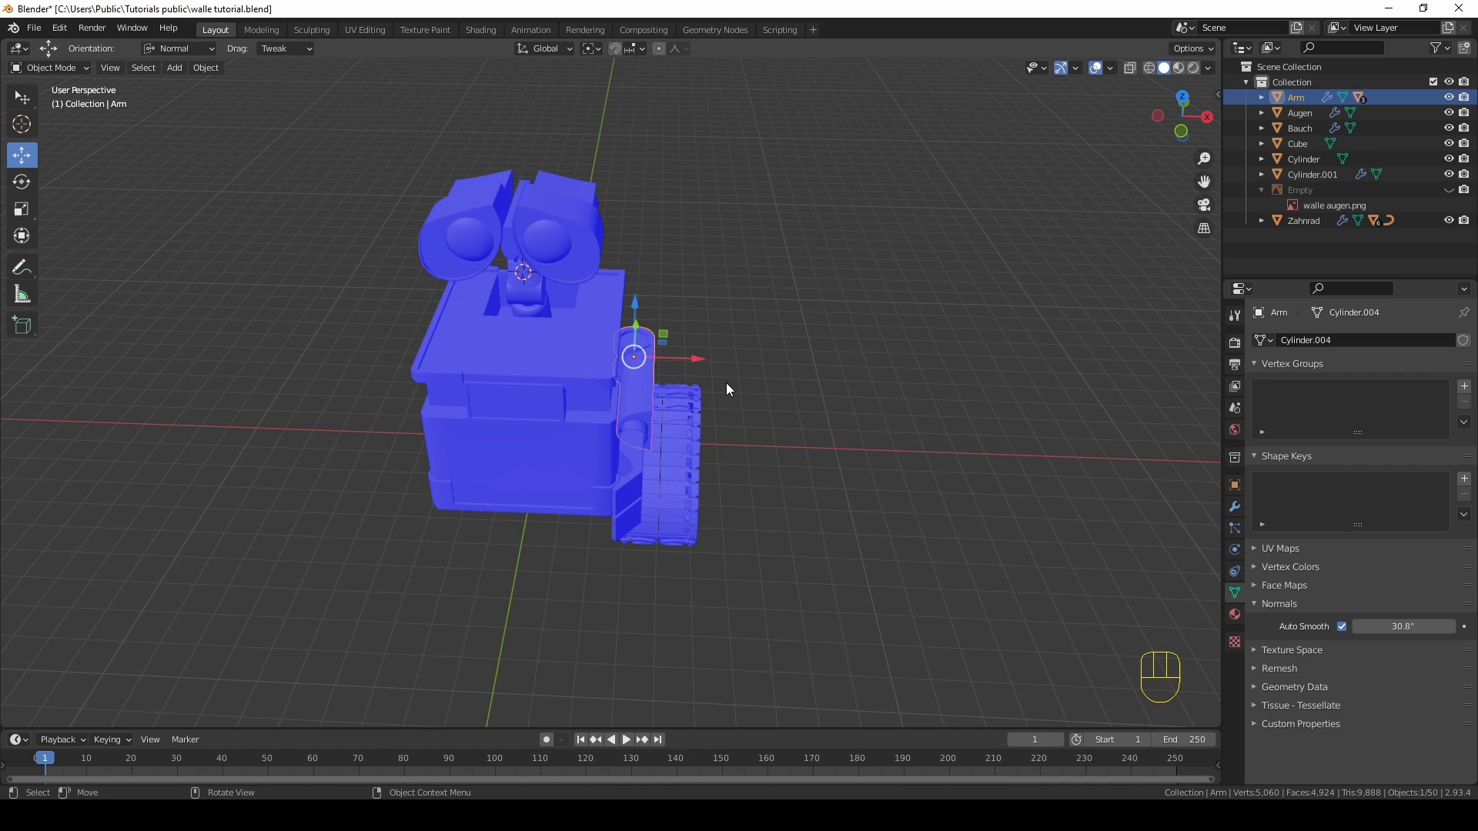
drag(779, 479, 729, 474)
drag(715, 508, 903, 421)
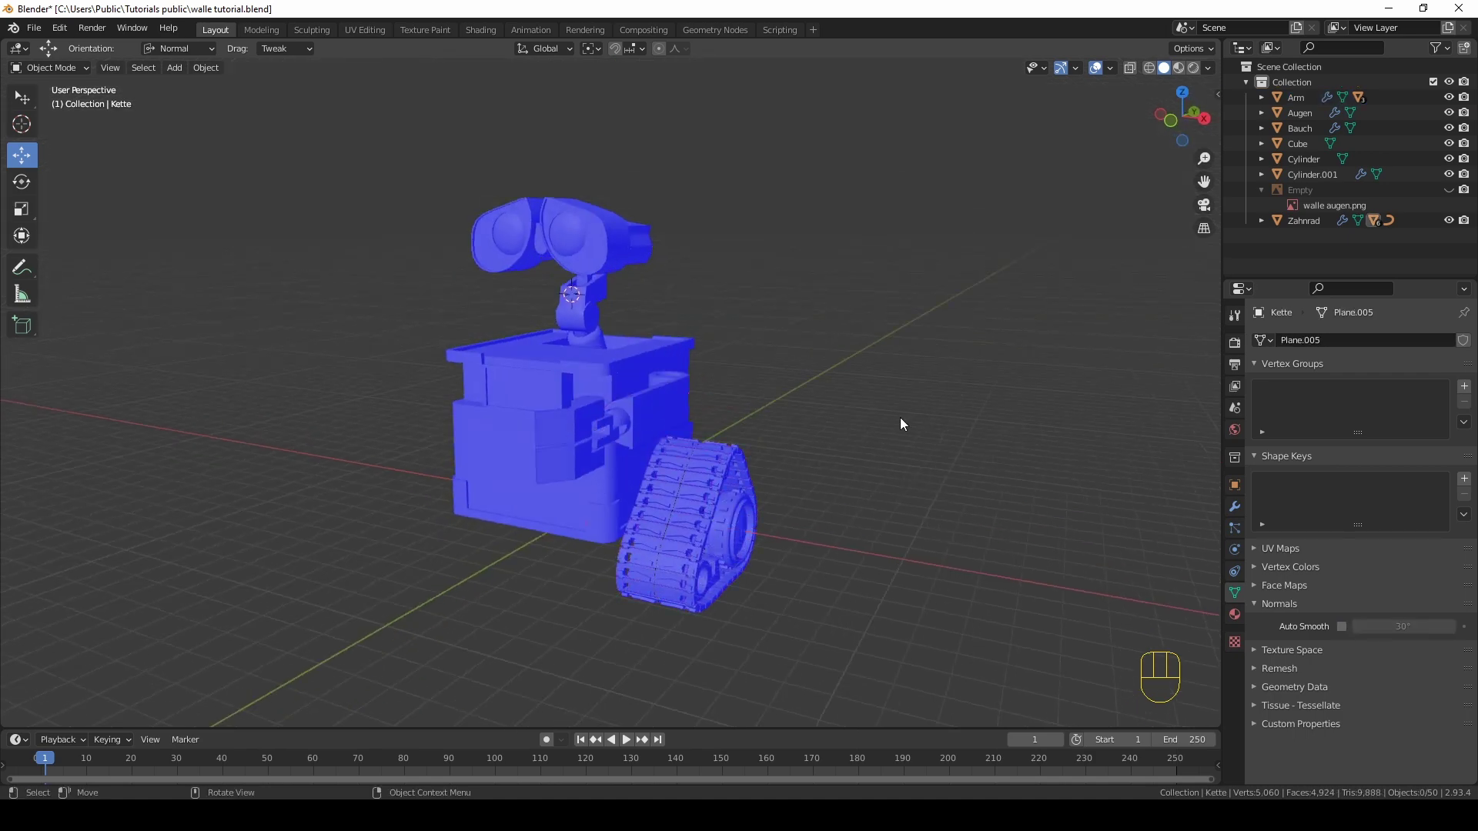
drag(857, 447, 824, 472)
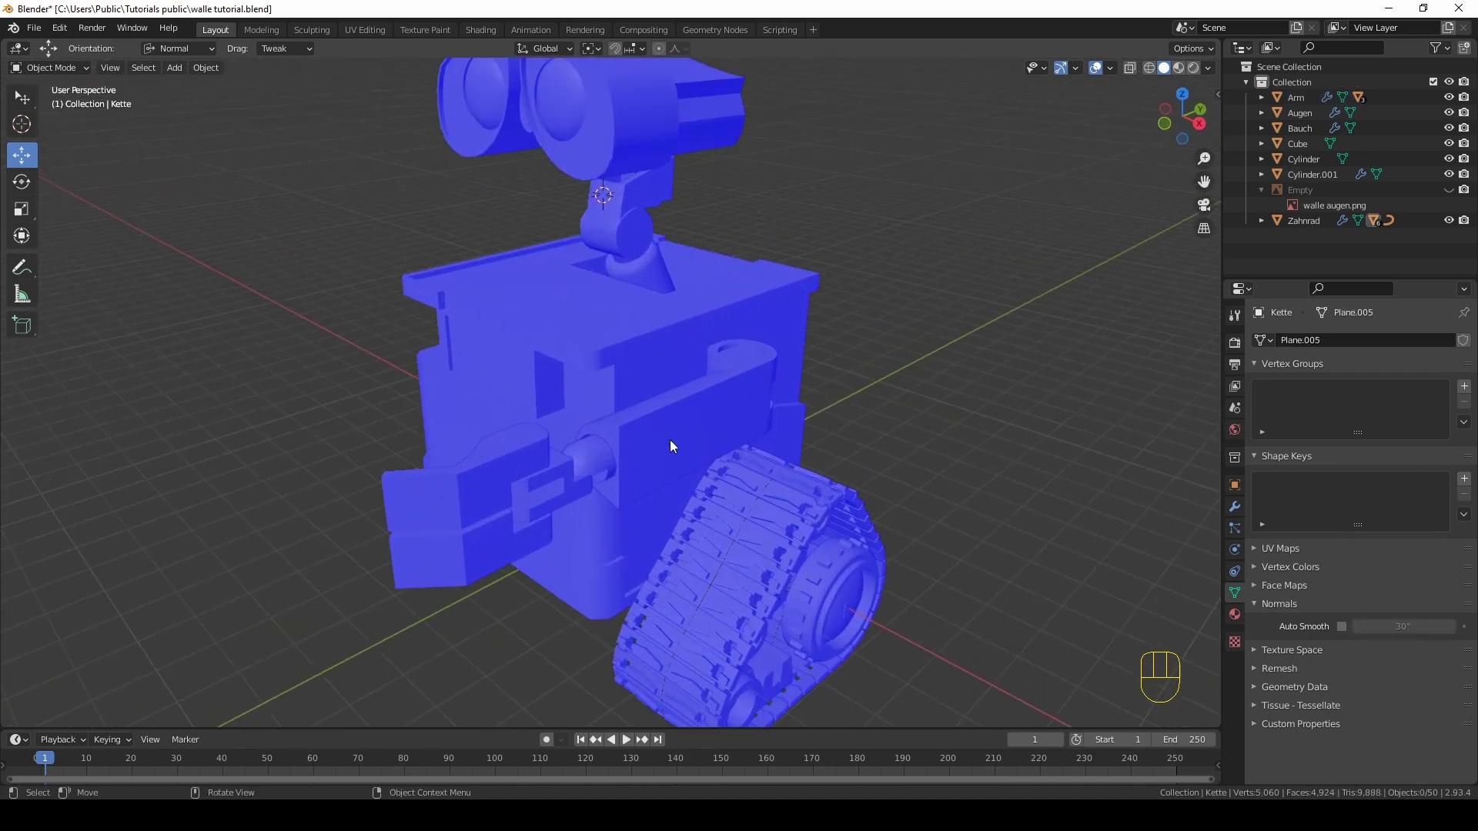
click(675, 444)
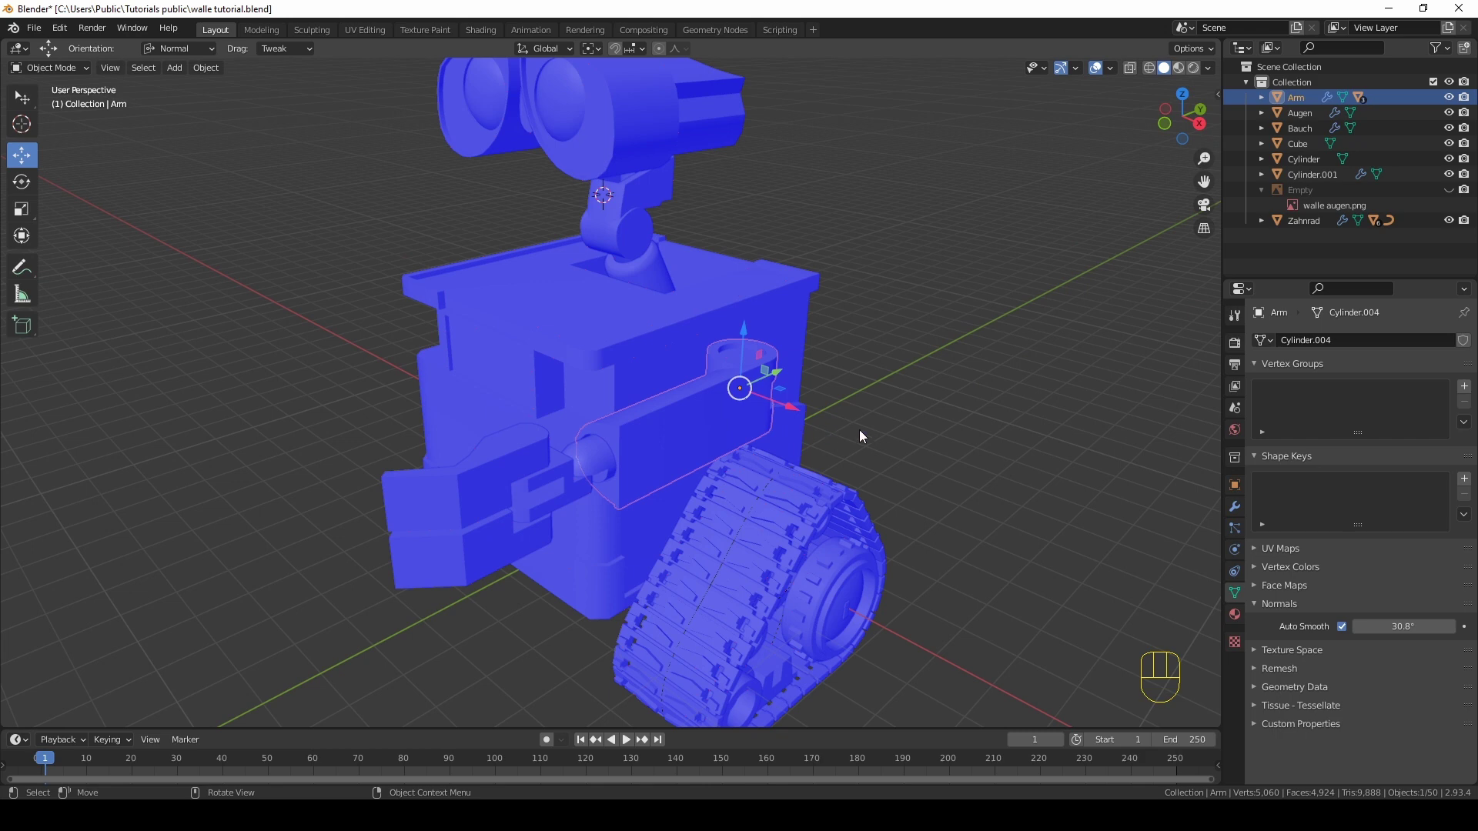
Step: Scale the arm to about 0.877, turn off face orientation, and nudge it into place against the body
middle_click(917, 411)
key(s)
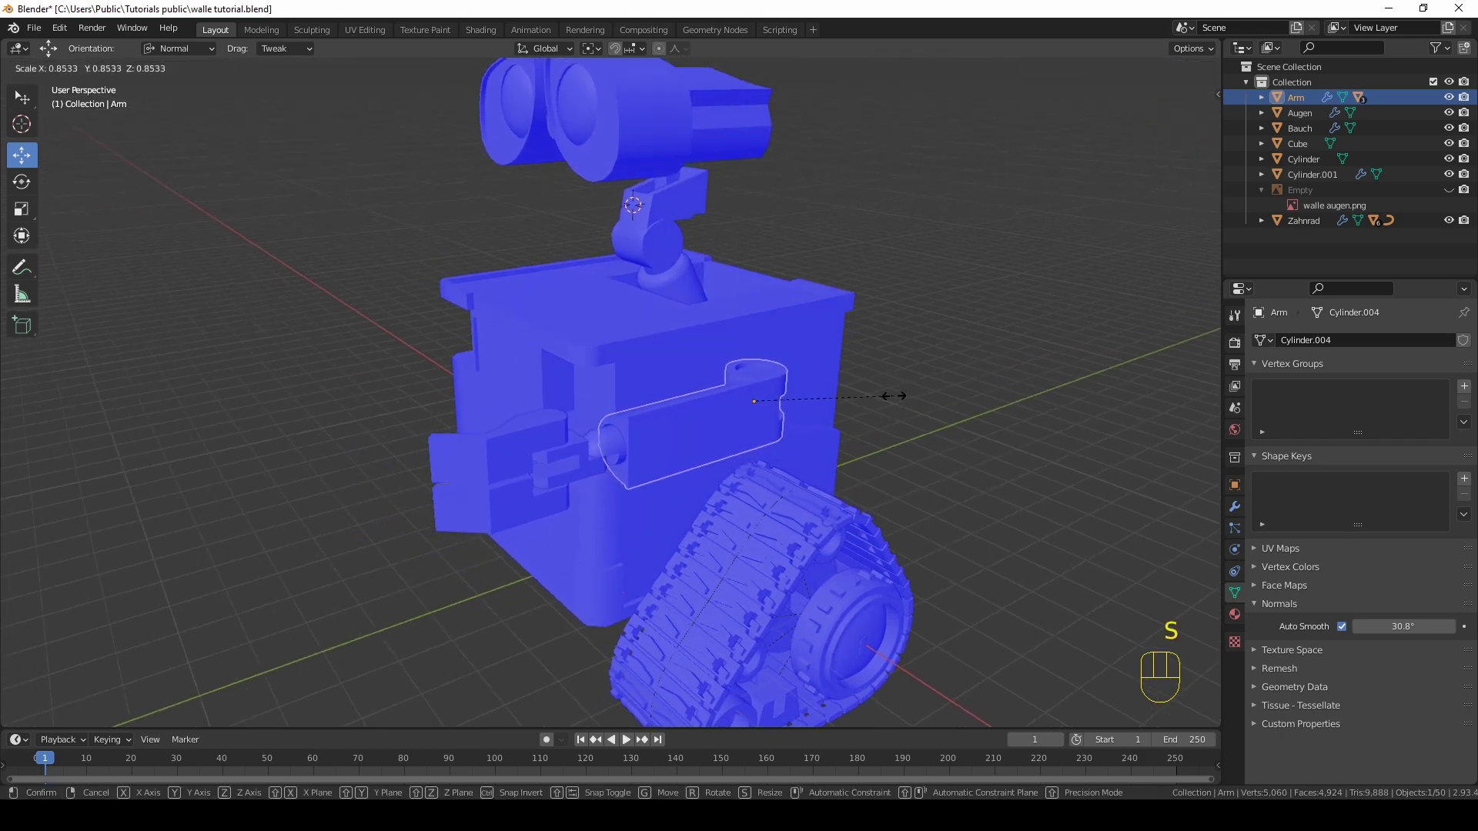
click(901, 400)
drag(868, 408, 836, 381)
drag(778, 374, 777, 356)
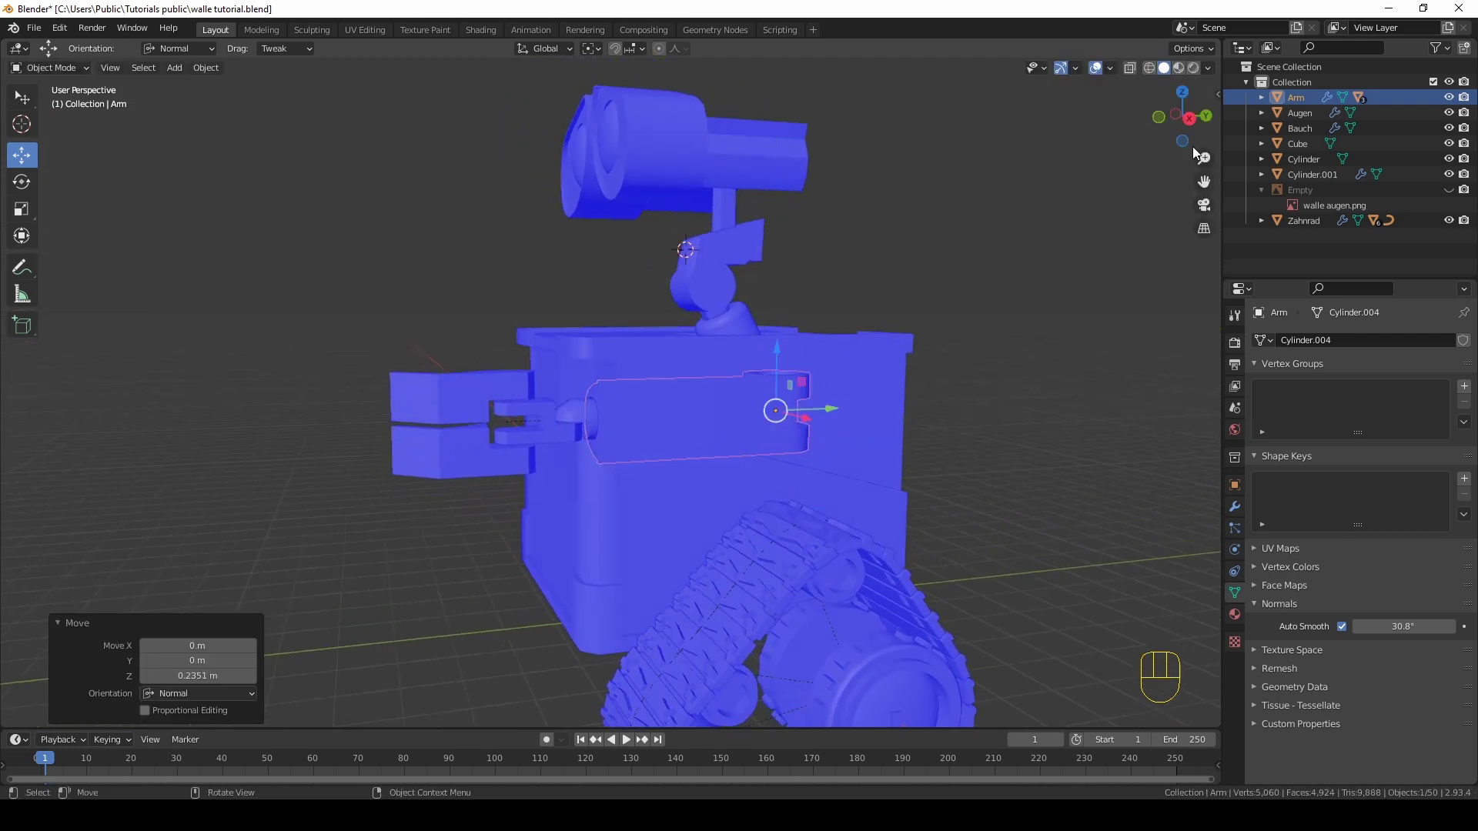
drag(1115, 73, 838, 370)
click(779, 356)
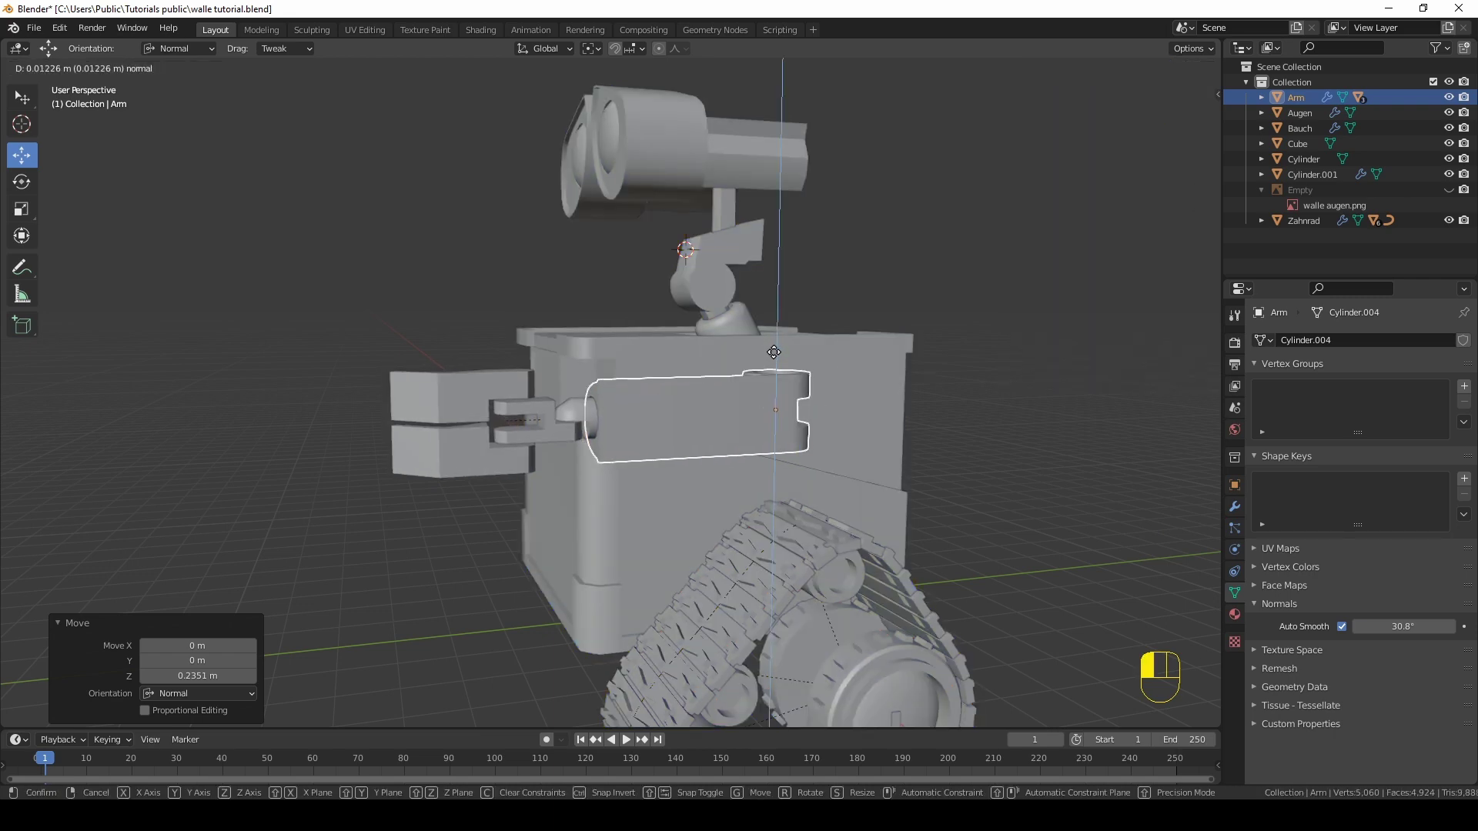
drag(905, 386, 696, 470)
drag(684, 477, 639, 492)
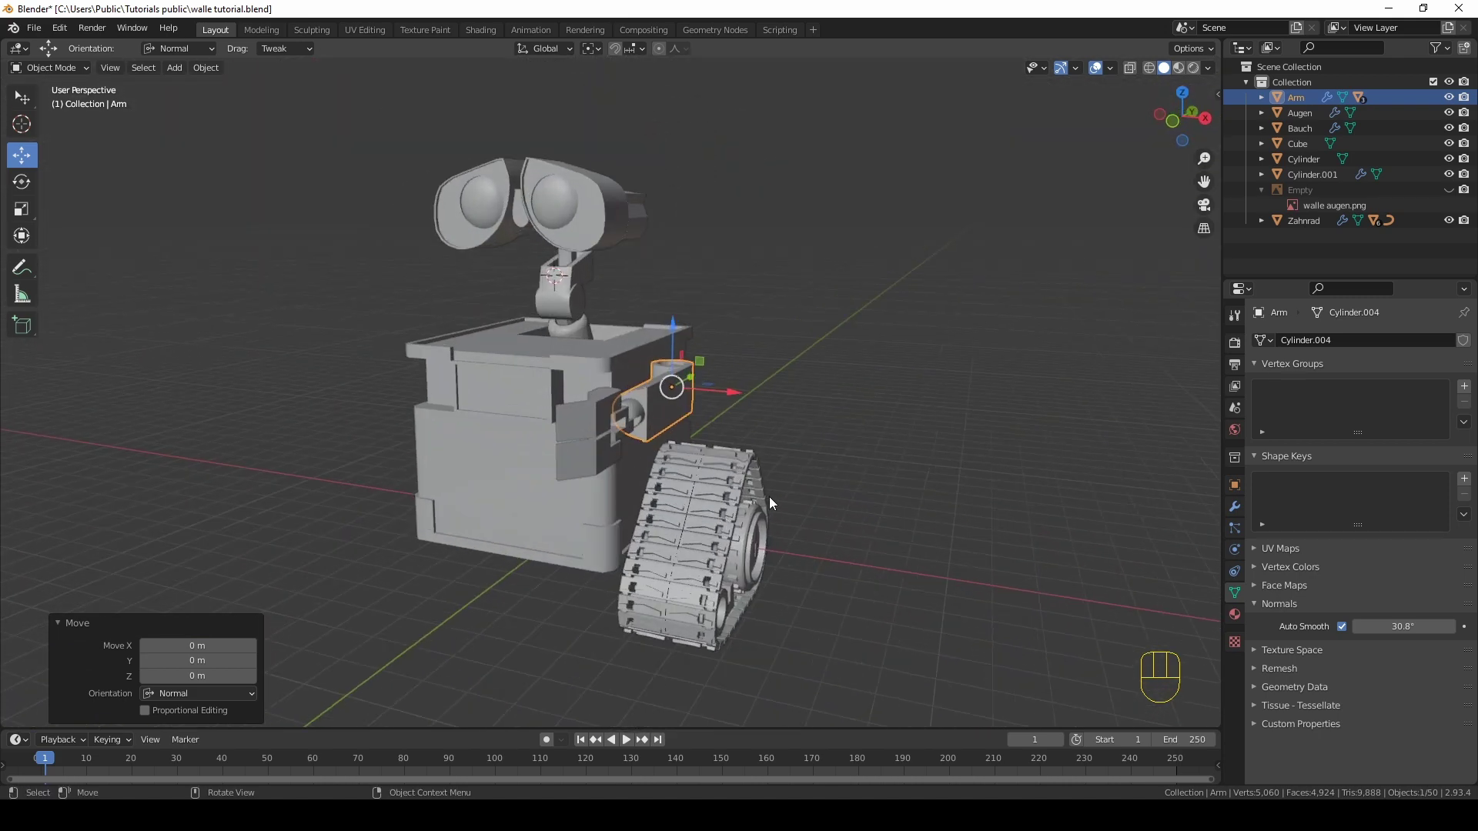
Step: Orbit down to the track wheel and select it
drag(759, 498, 688, 472)
drag(792, 464, 749, 367)
drag(788, 409, 846, 424)
click(654, 385)
drag(711, 425, 807, 393)
key(Tab)
middle_click(804, 394)
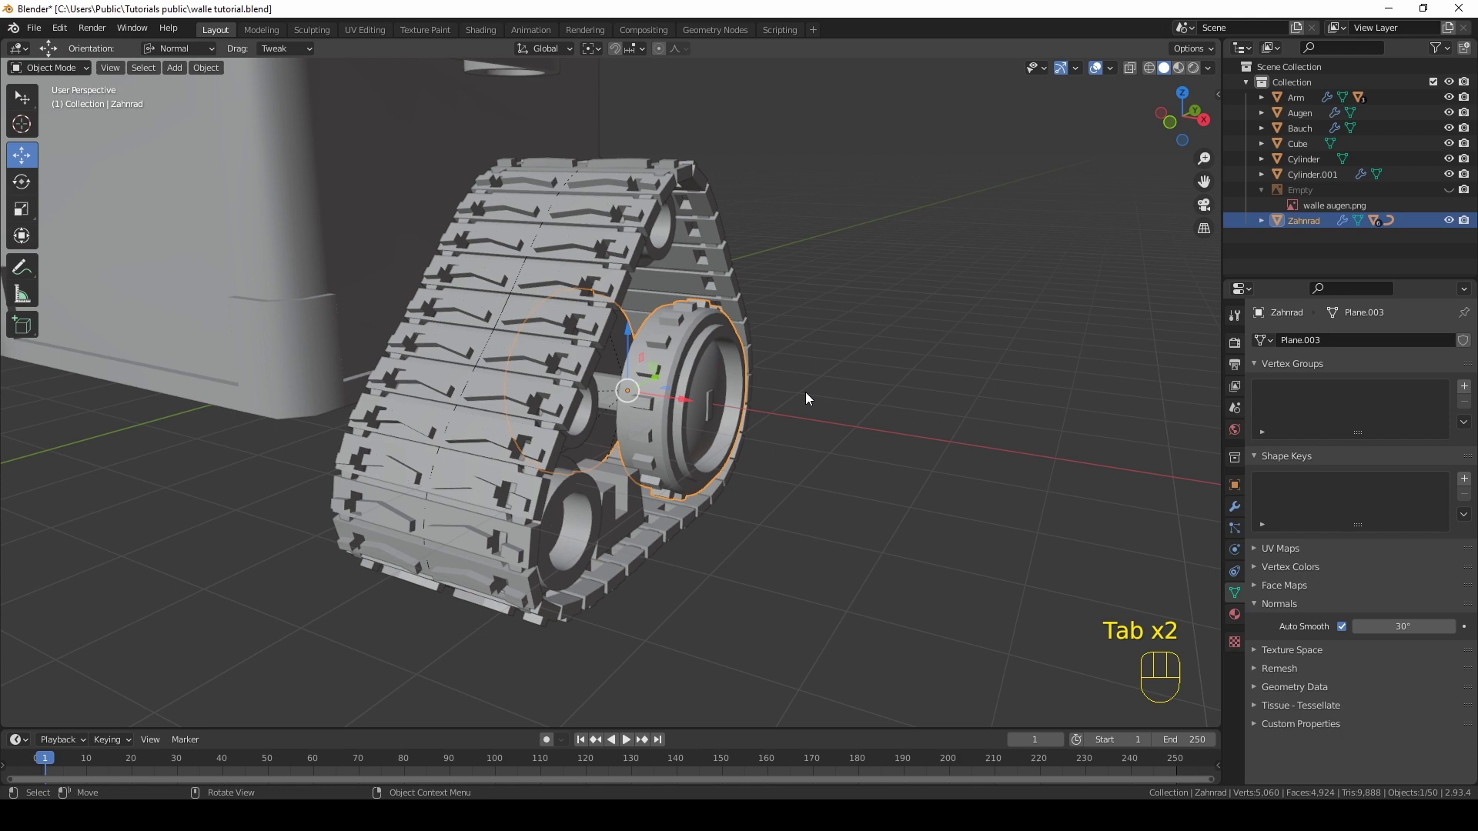
Step: In Edit Mode push all of the wheel's geometry slightly inward along its normals
key(Tab)
key(a)
click(743, 403)
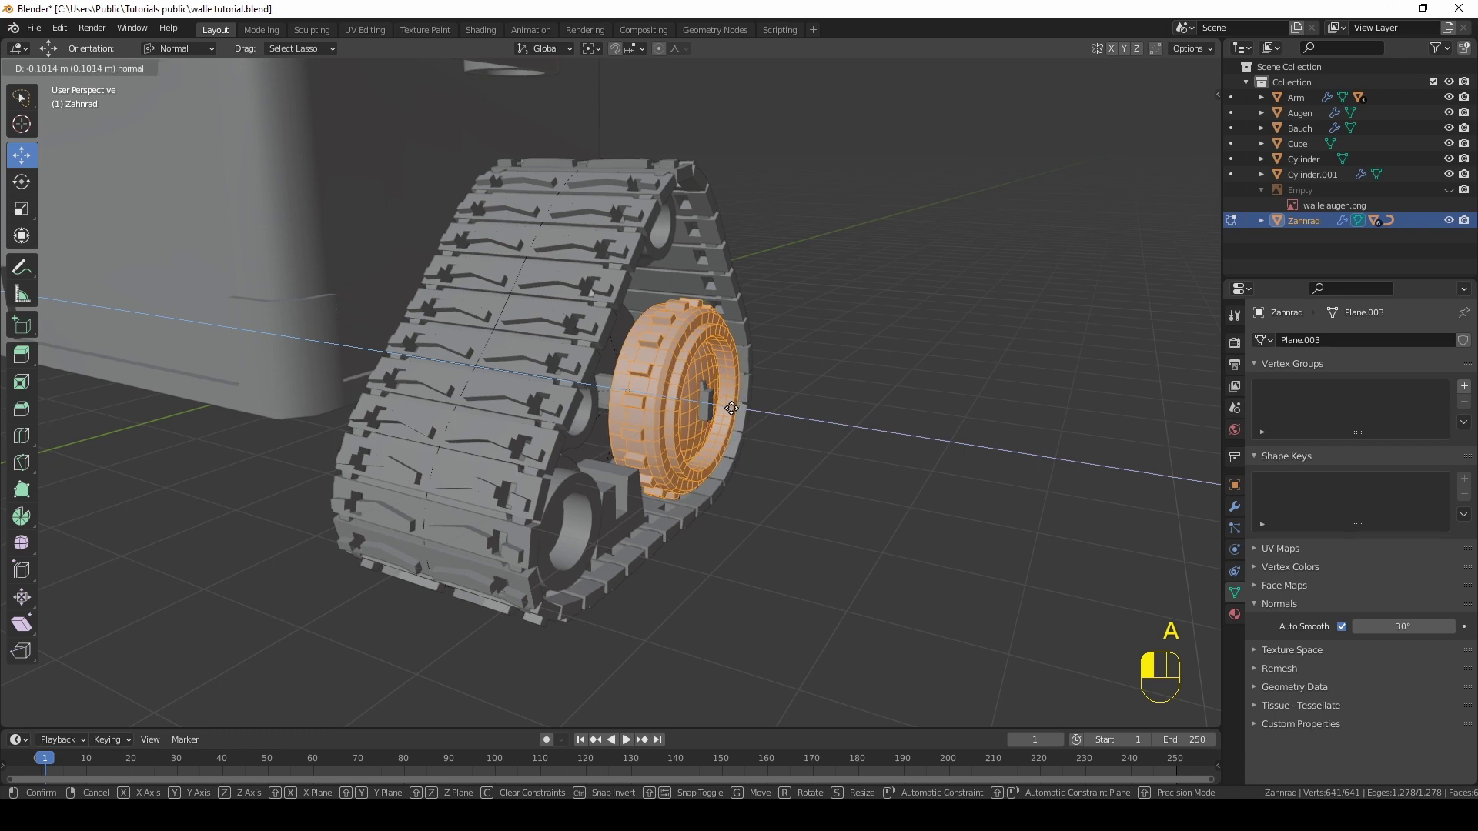
middle_click(739, 419)
drag(756, 415, 769, 423)
middle_click(704, 401)
key(Tab)
Step: Select the whole Kette track and scale it along X to about 0.89
middle_click(672, 435)
click(730, 398)
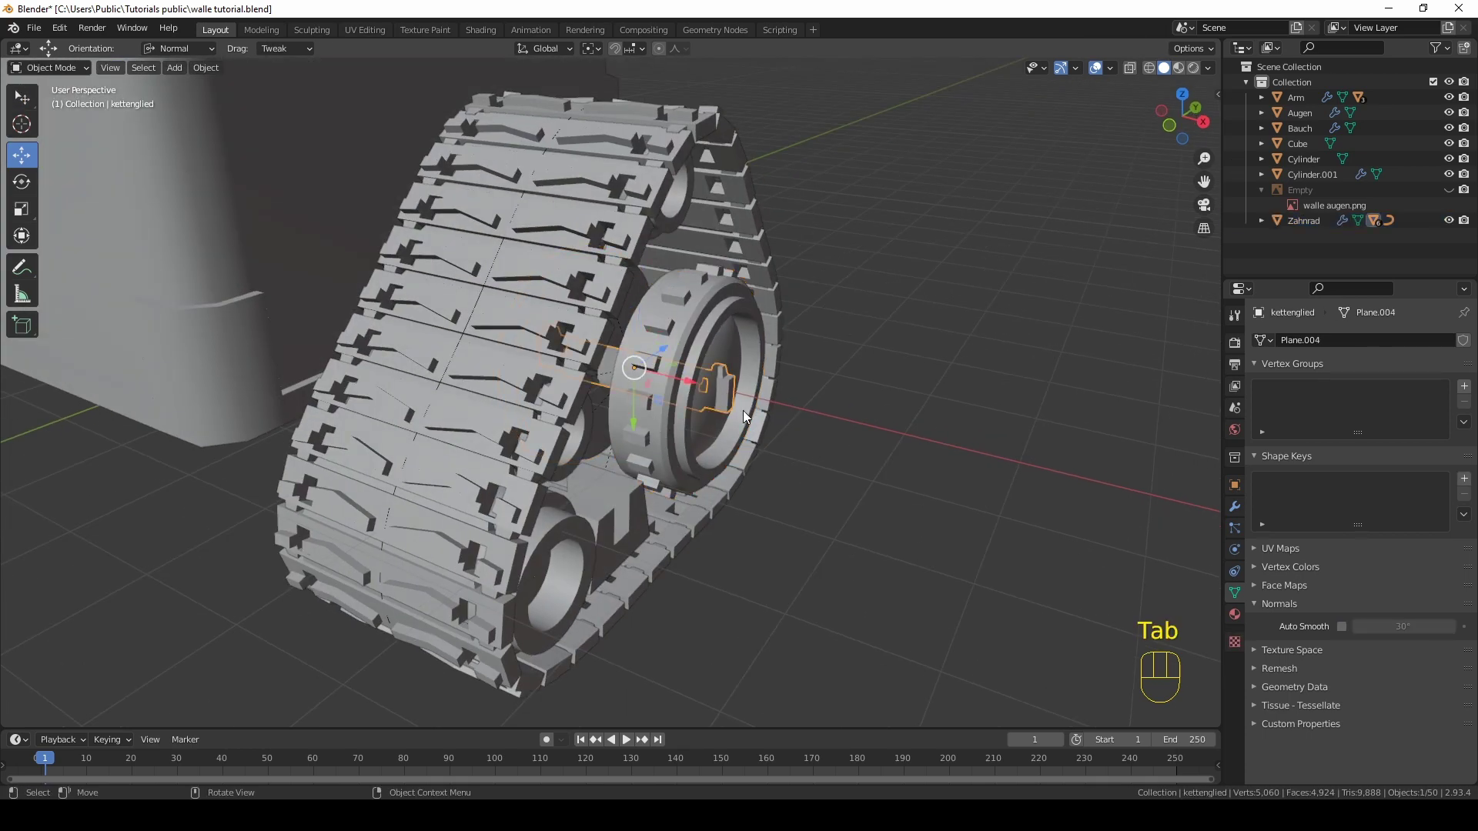
key(h)
drag(738, 430, 709, 422)
click(737, 441)
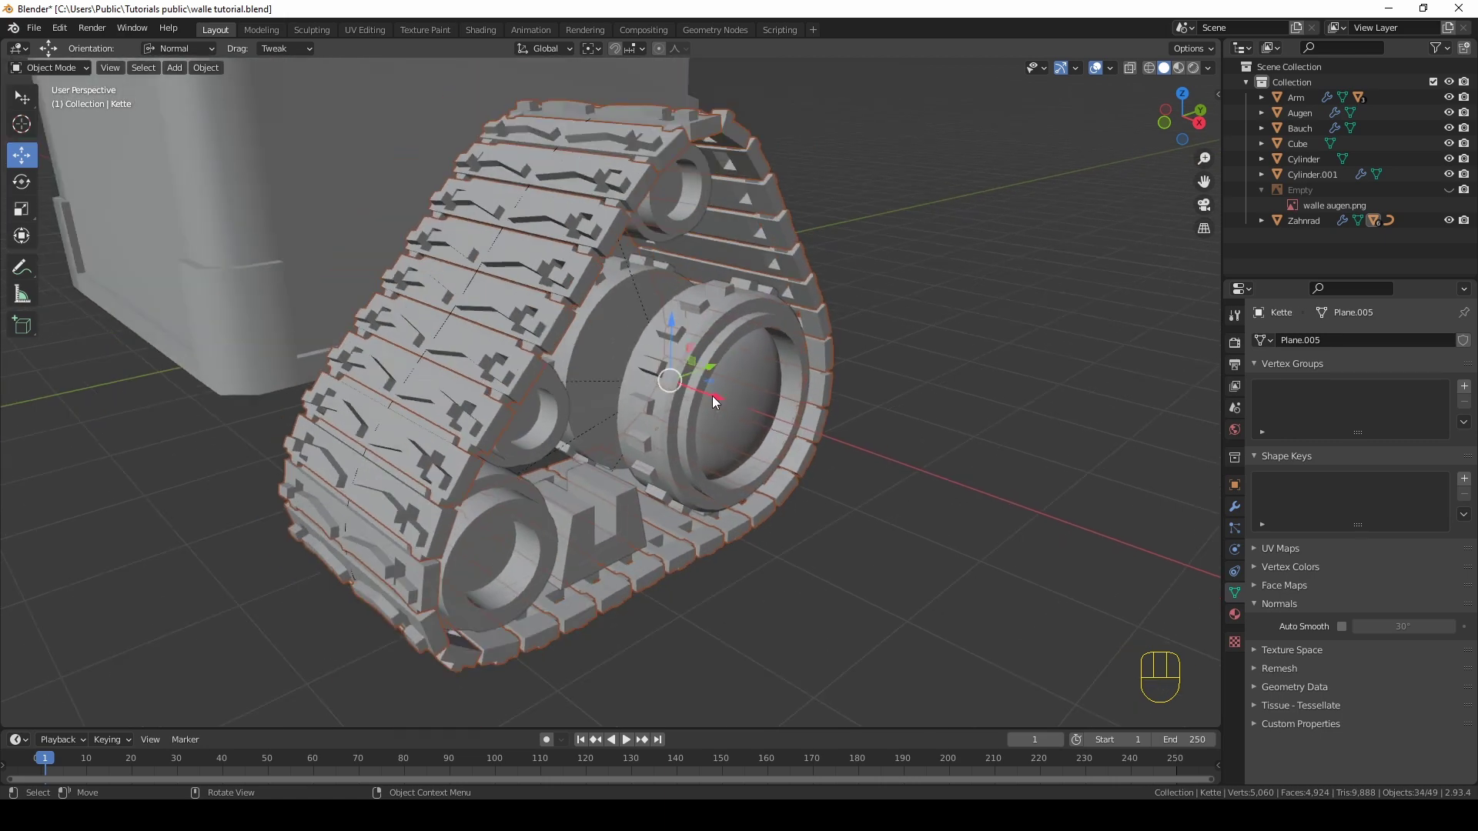
drag(732, 407, 759, 407)
middle_click(739, 397)
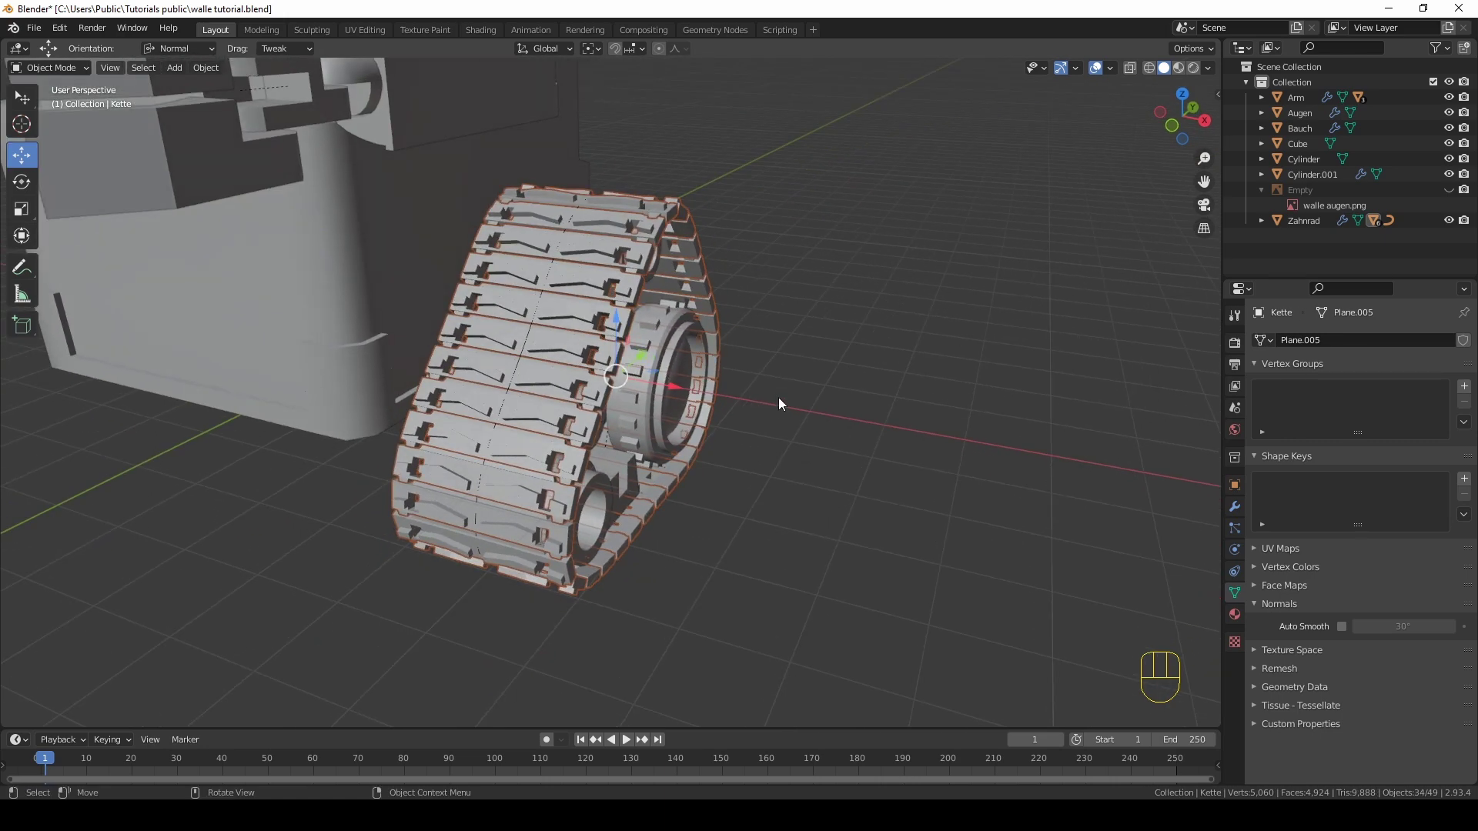
key(s)
key(x)
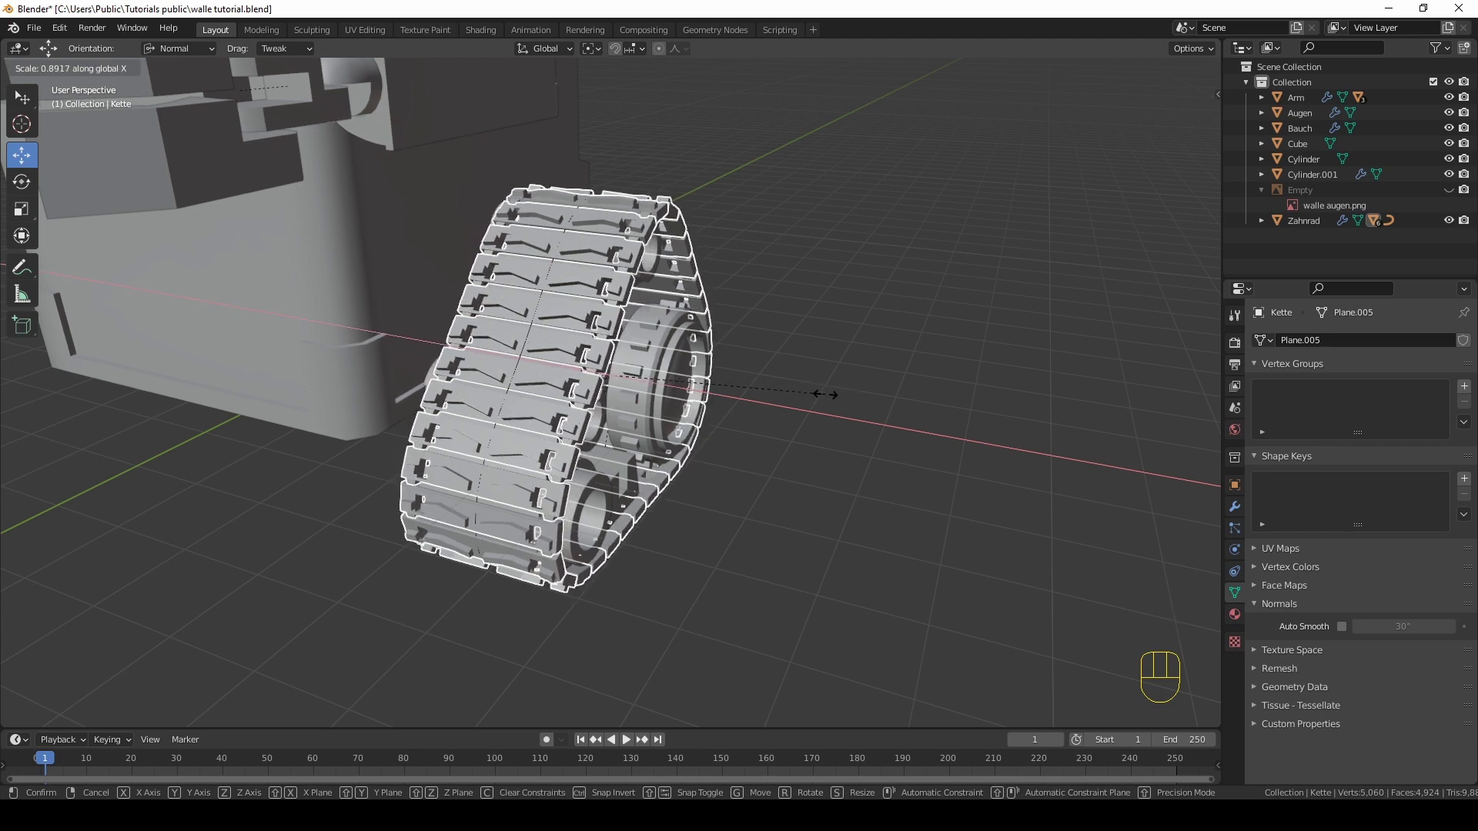
click(829, 398)
drag(814, 401, 741, 395)
click(836, 414)
Step: Save the project with Ctrl+S and orbit back up toward the eyes
drag(857, 456, 946, 450)
key(ctrl+s)
middle_click(673, 304)
drag(670, 340, 712, 421)
Step: Face the head, select the upper neck cylinder and rename it hals1
drag(777, 389, 812, 371)
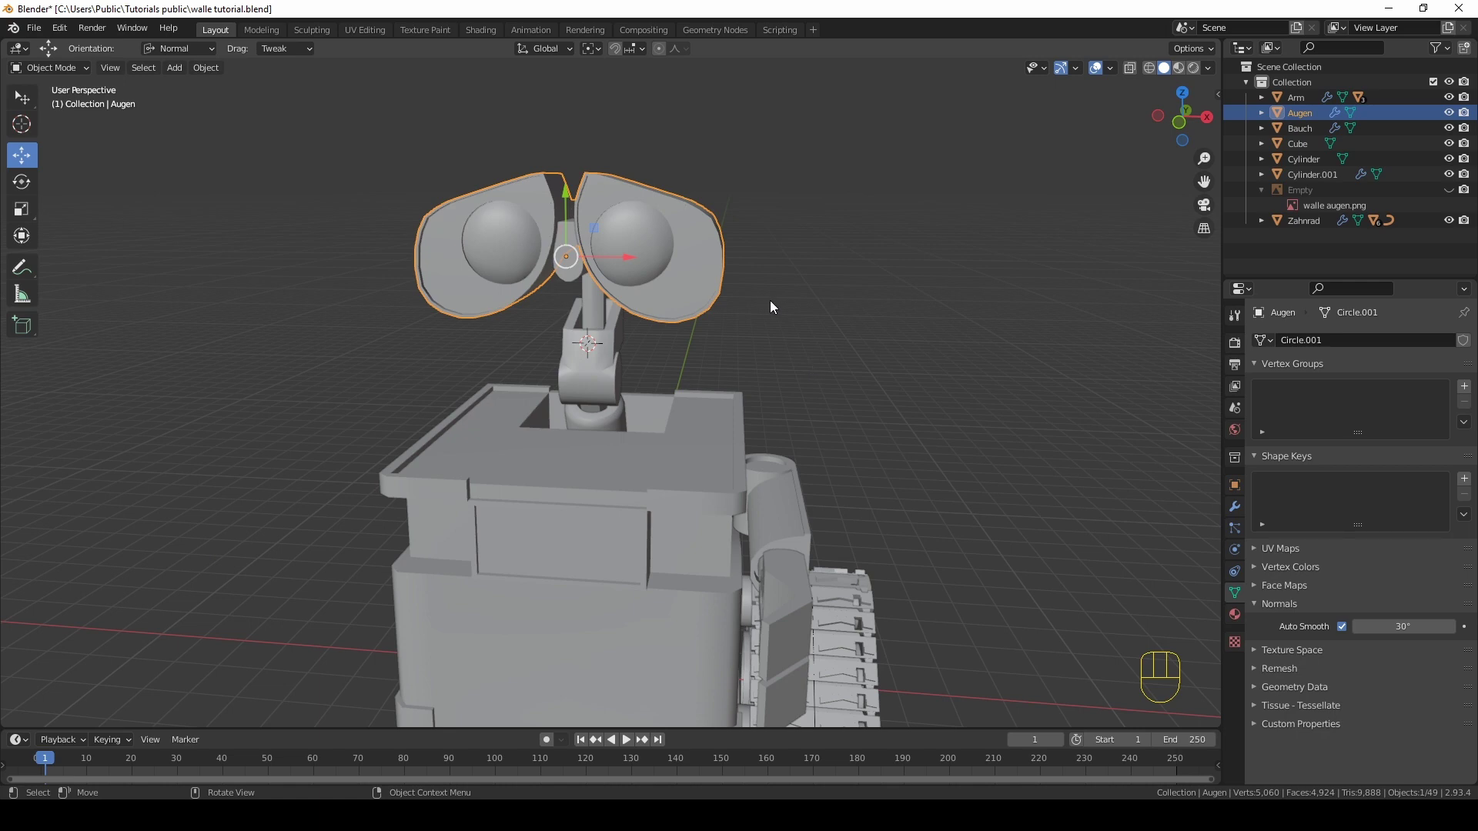
middle_click(746, 323)
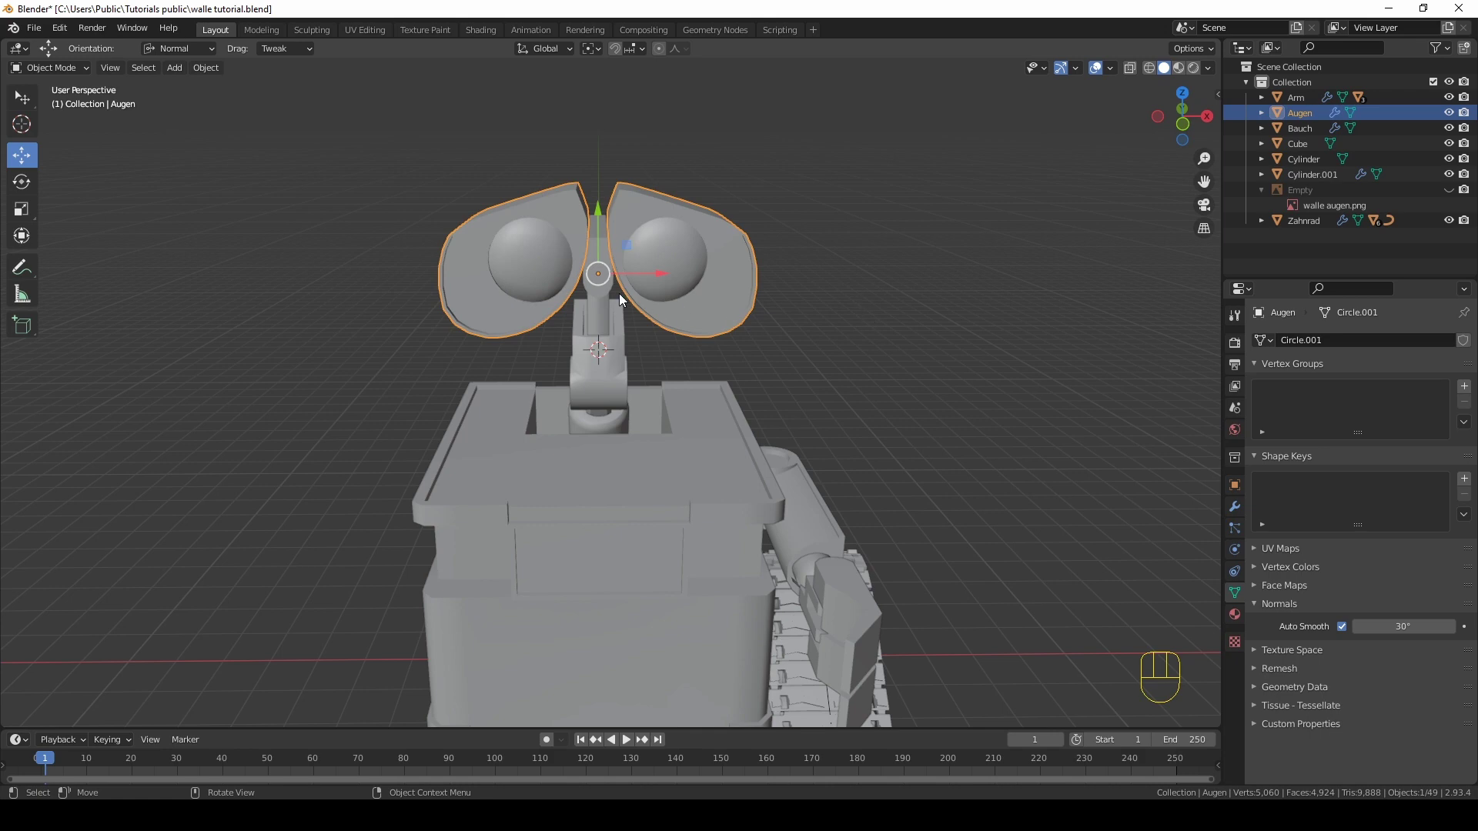
middle_click(868, 357)
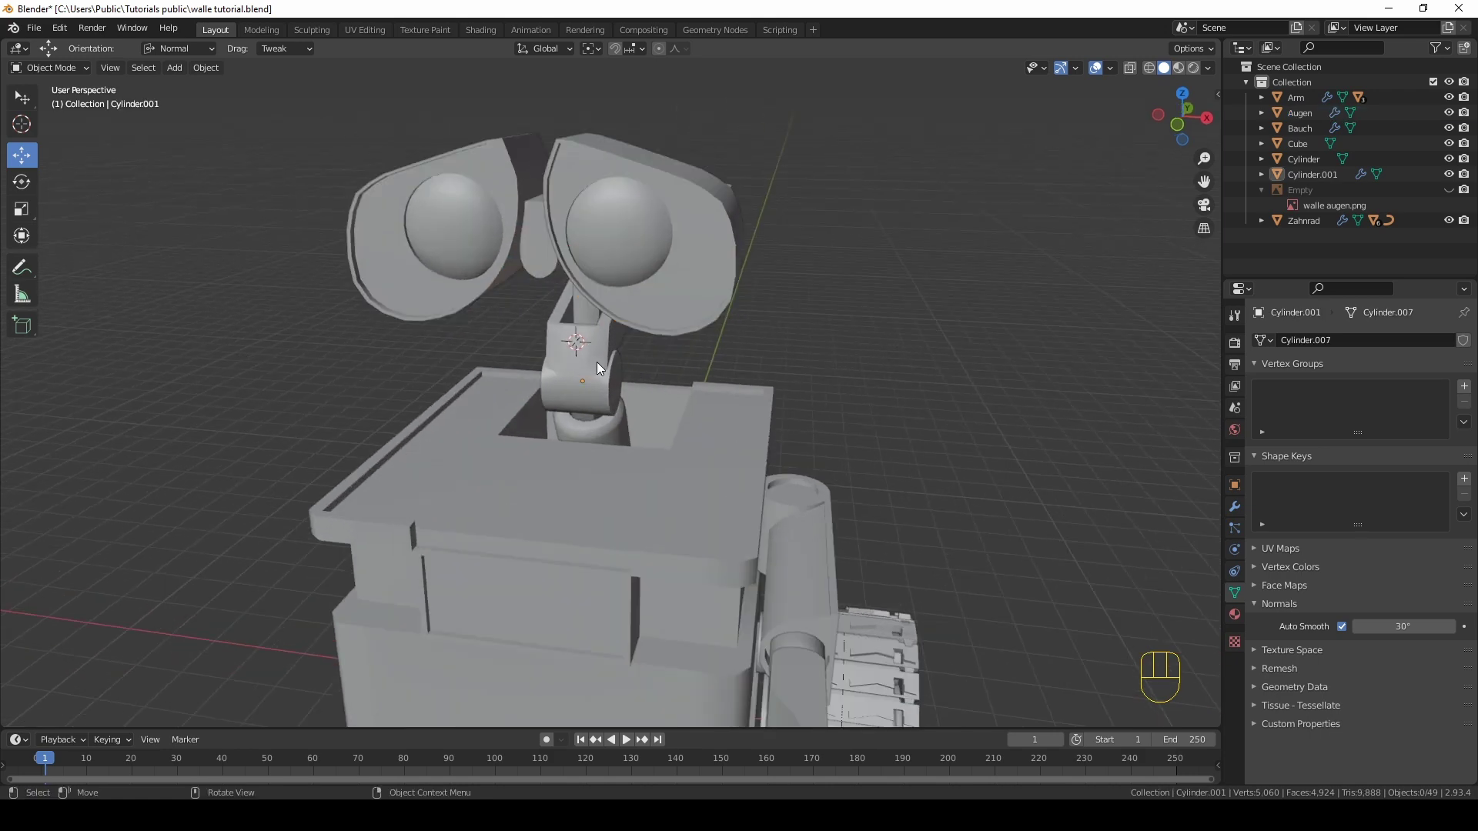
click(608, 369)
key(ctrl+z)
key(F2)
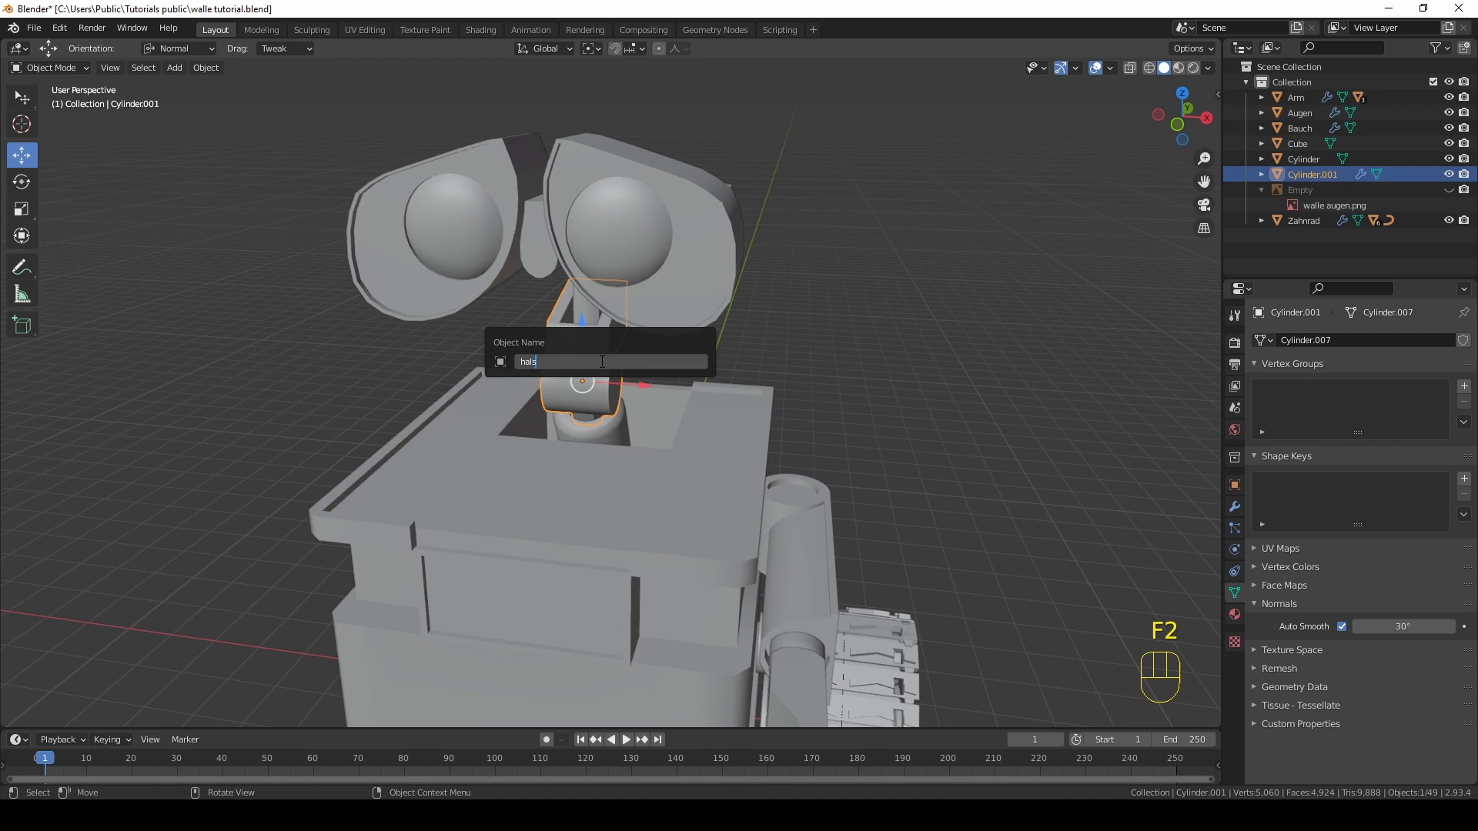
Step: Rename the lower neck cylinder to Nacken and the thin neck block to Hals2
click(606, 436)
key(F2)
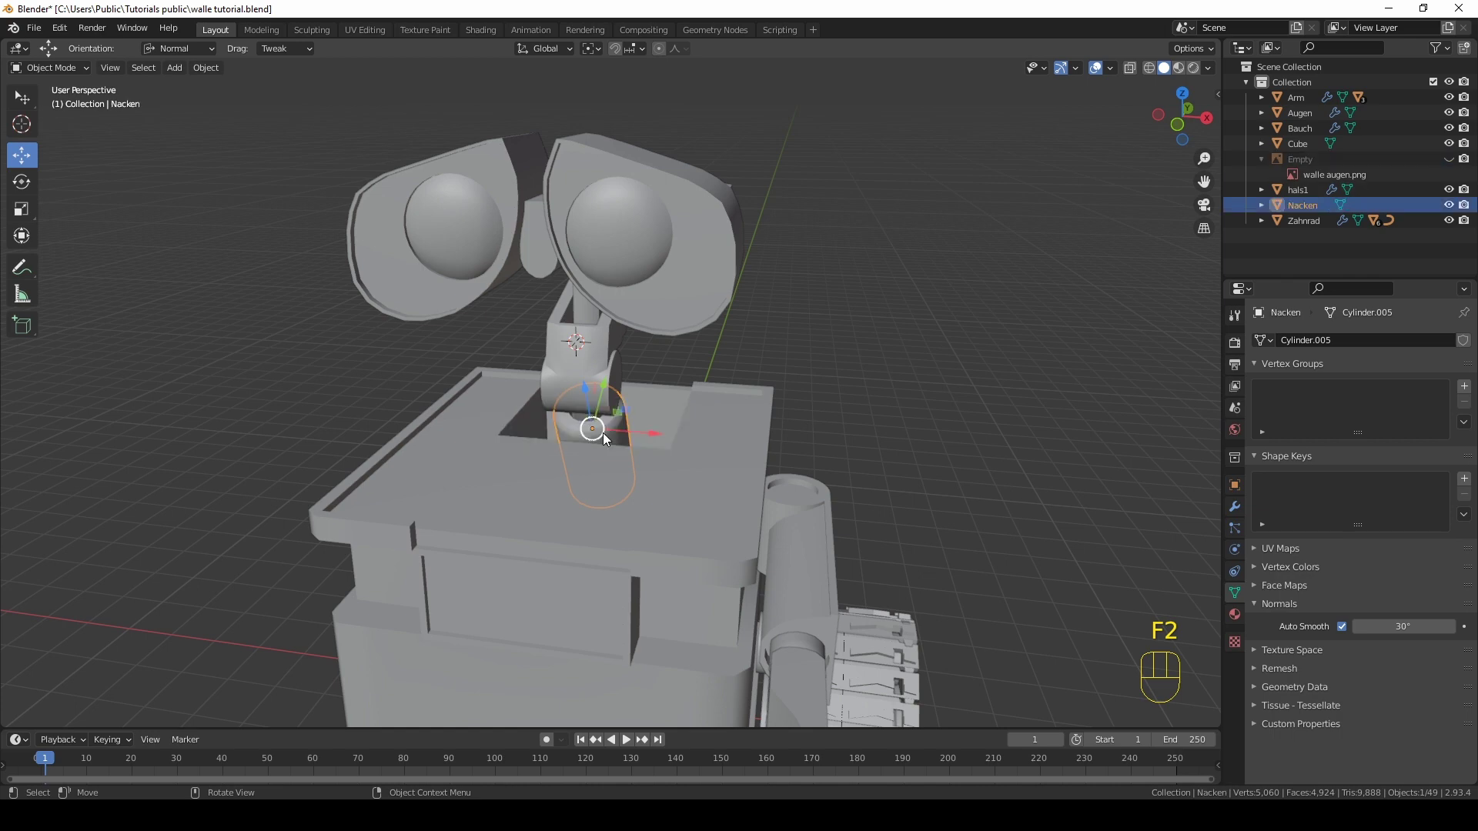
middle_click(830, 283)
drag(610, 274, 648, 290)
middle_click(648, 290)
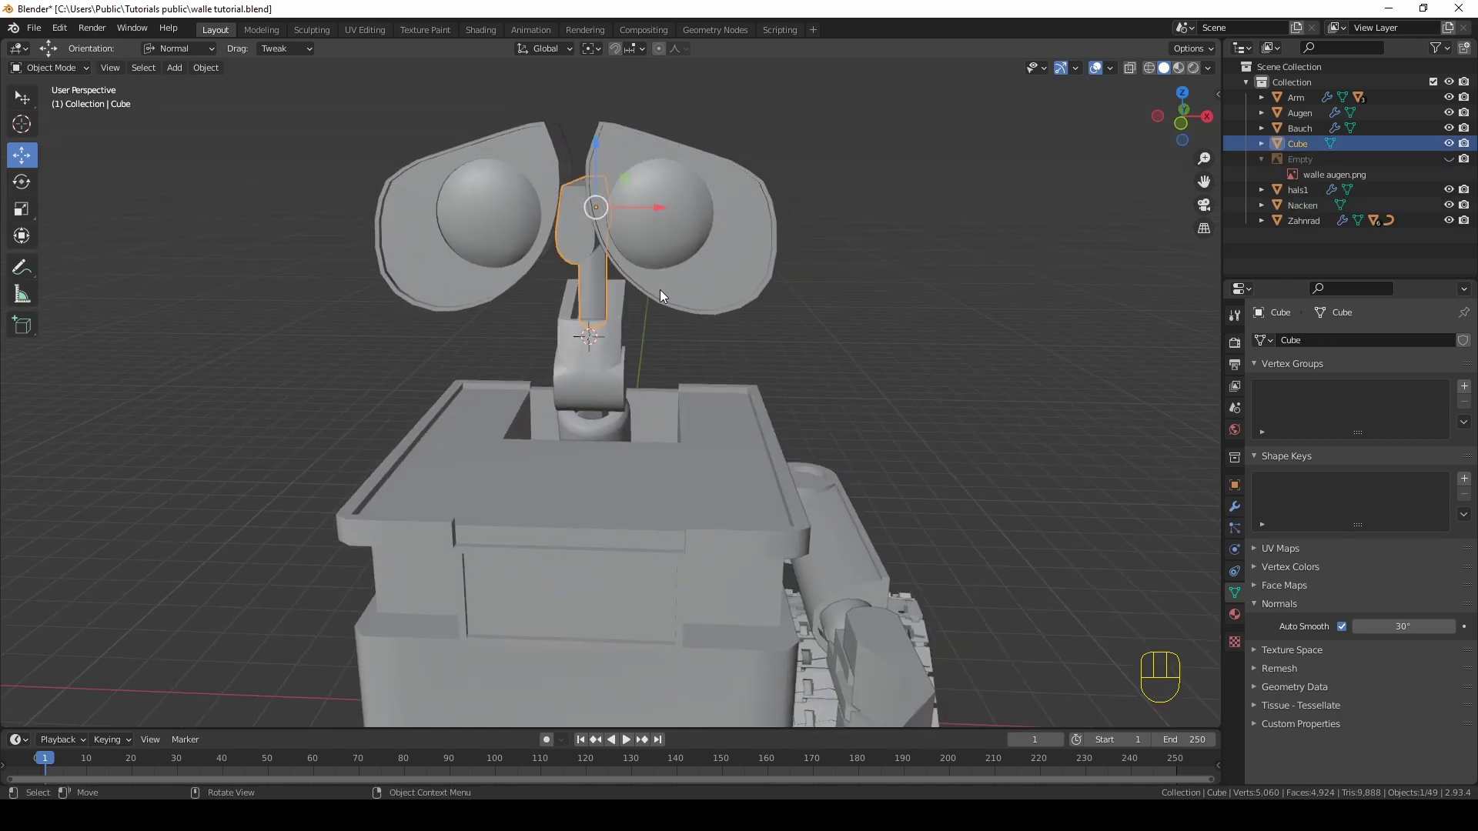
key(F2)
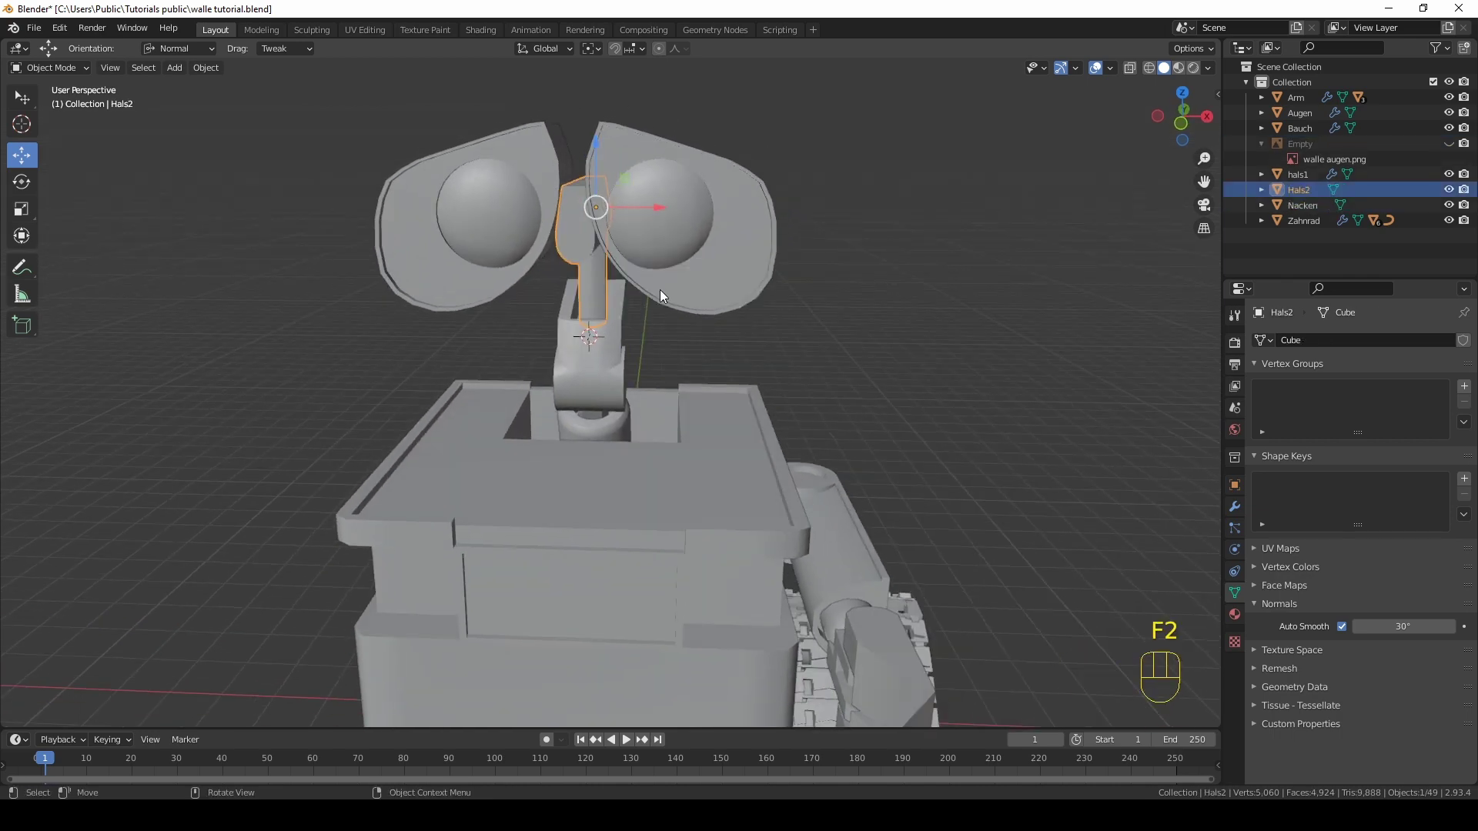
click(937, 329)
Step: Orbit around the robot to view its side and arm
drag(918, 330, 796, 311)
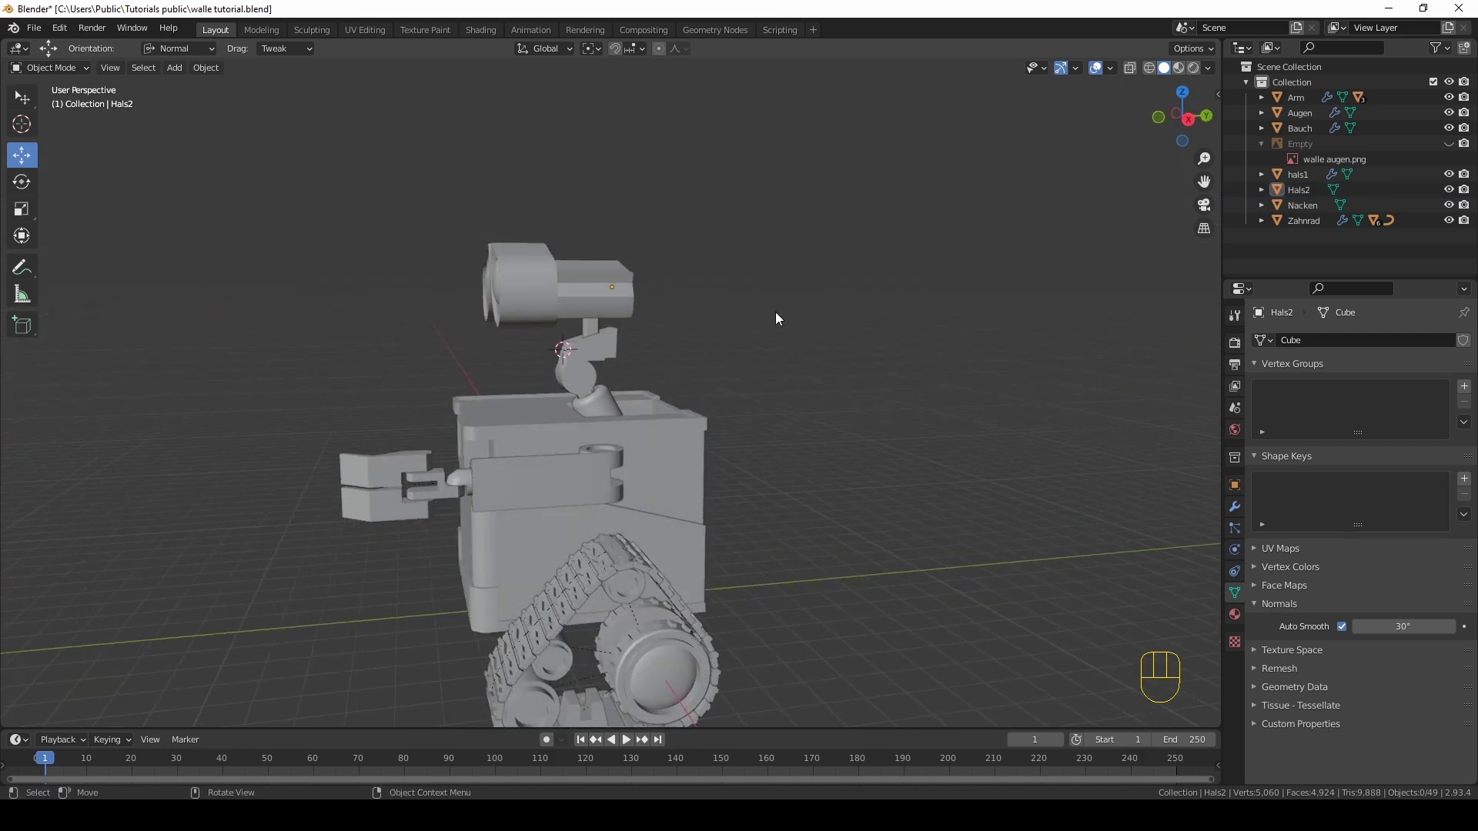
drag(776, 354, 668, 514)
drag(668, 513, 686, 497)
drag(696, 492, 728, 487)
drag(577, 528, 622, 501)
drag(579, 601, 590, 571)
middle_click(719, 464)
drag(819, 445, 728, 479)
drag(676, 533, 629, 475)
Step: Select the arm on the body's side and switch to front view with numpad 1
click(434, 533)
click(495, 568)
click(577, 520)
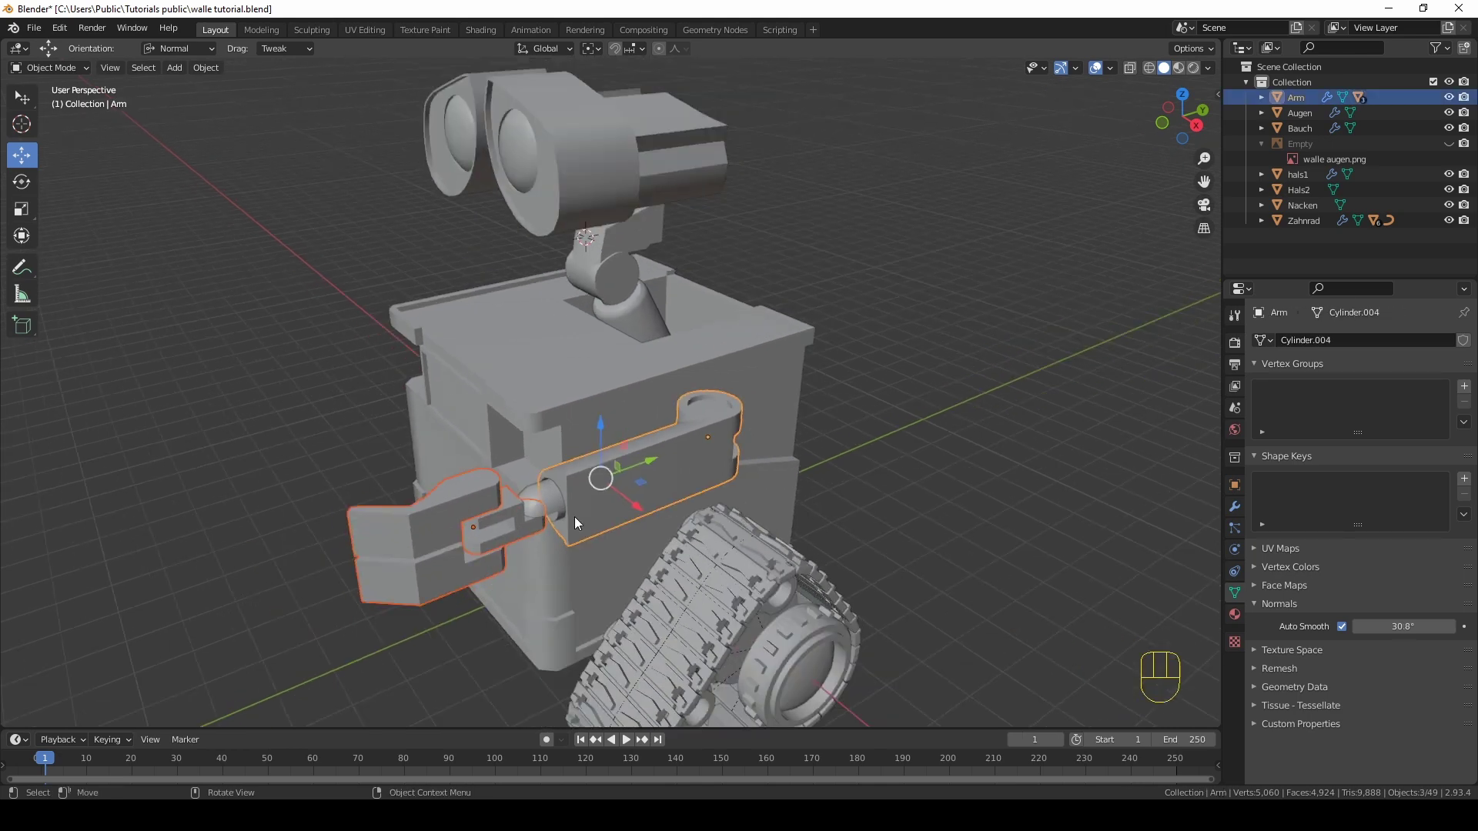
drag(587, 519, 605, 510)
key(KP_1)
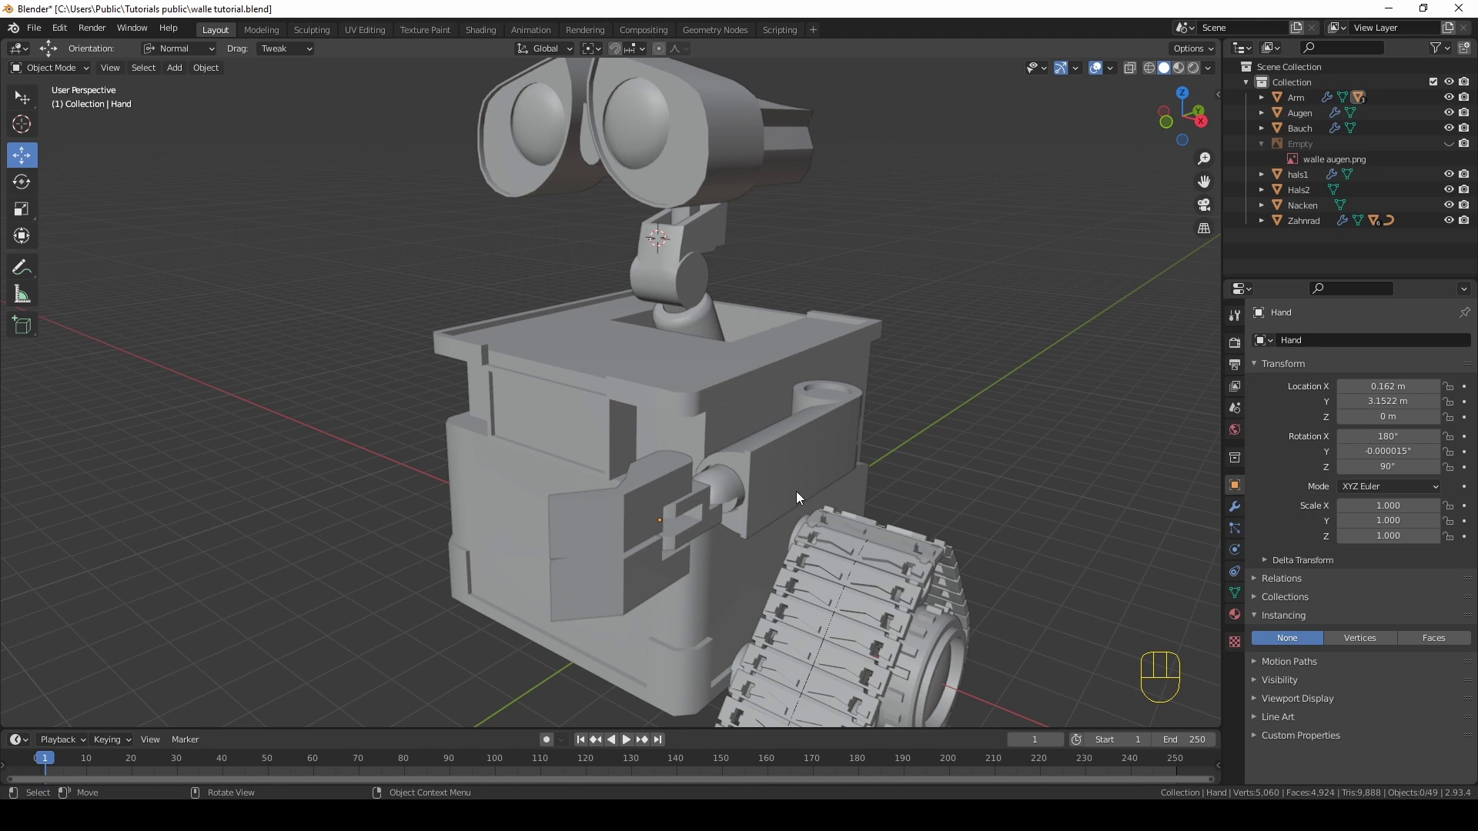
Step: Select all the arm's pieces in front view and duplicate them as a second arm
middle_click(766, 483)
click(768, 480)
click(725, 528)
click(740, 521)
click(652, 503)
middle_click(715, 524)
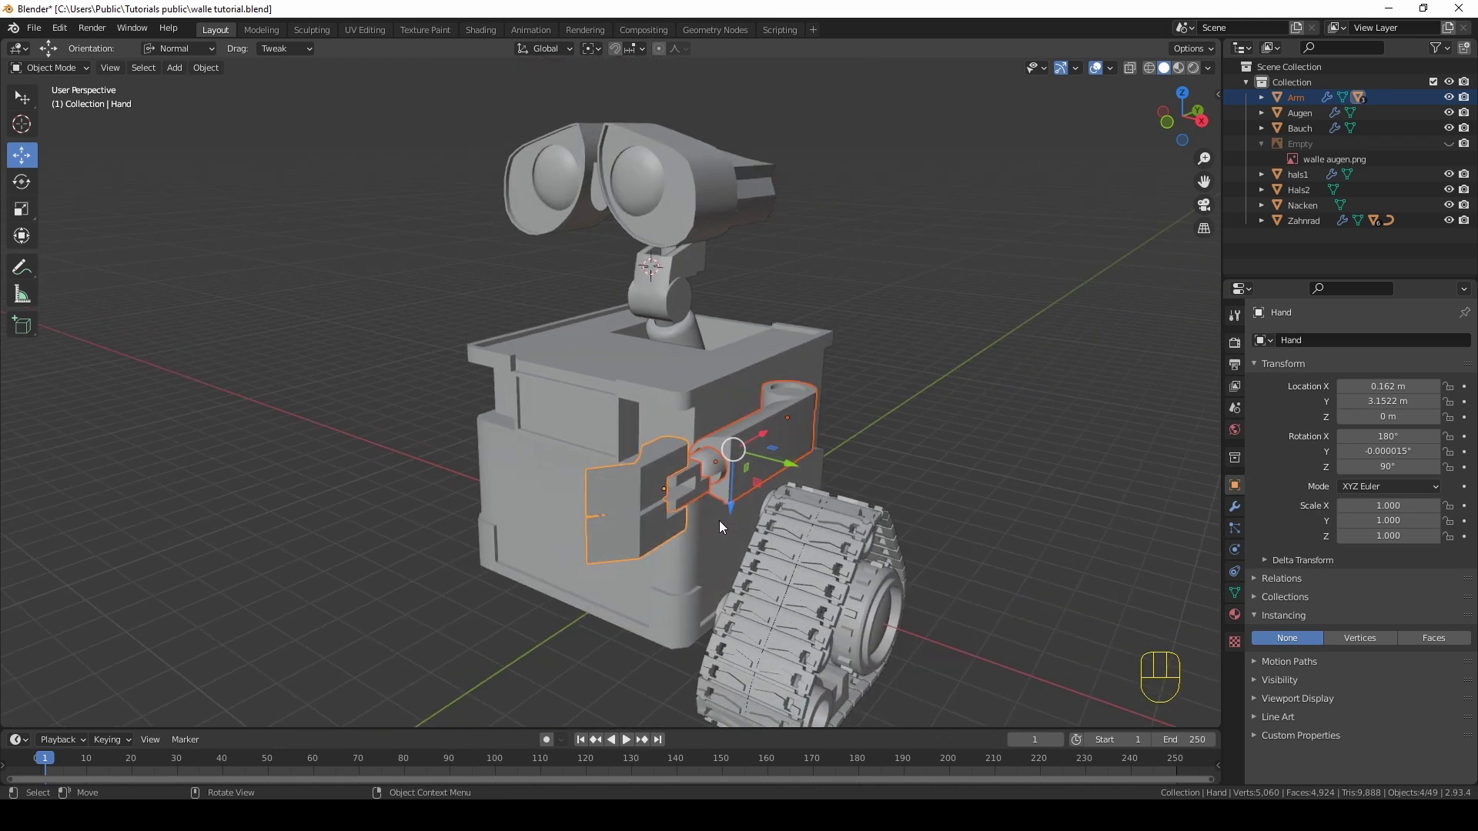
key(KP_1)
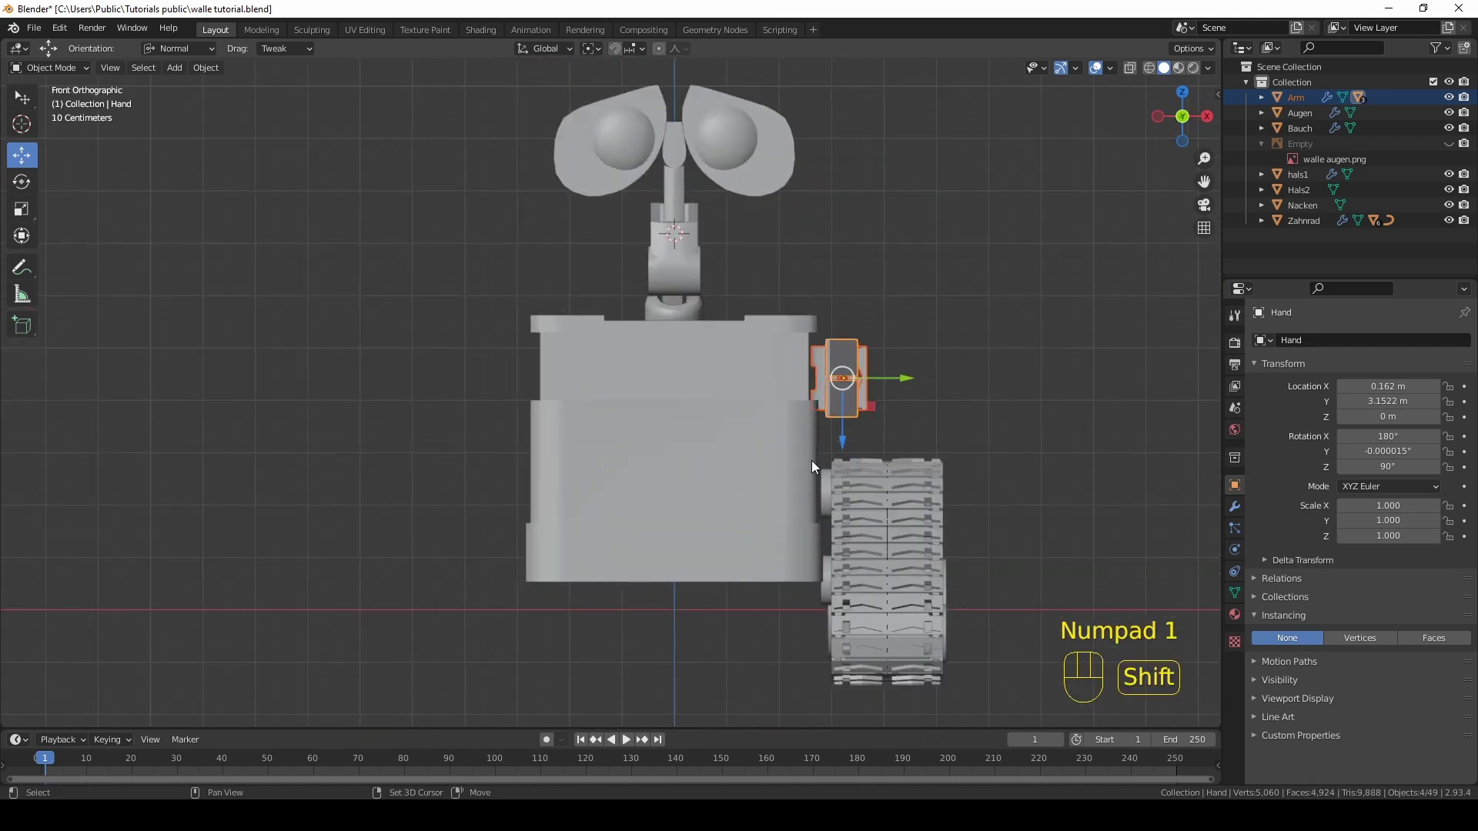
key(shift+d)
click(815, 463)
drag(914, 388, 570, 398)
click(590, 387)
click(360, 328)
drag(614, 436, 653, 427)
click(640, 472)
click(671, 495)
click(745, 486)
middle_click(763, 478)
key(KP_1)
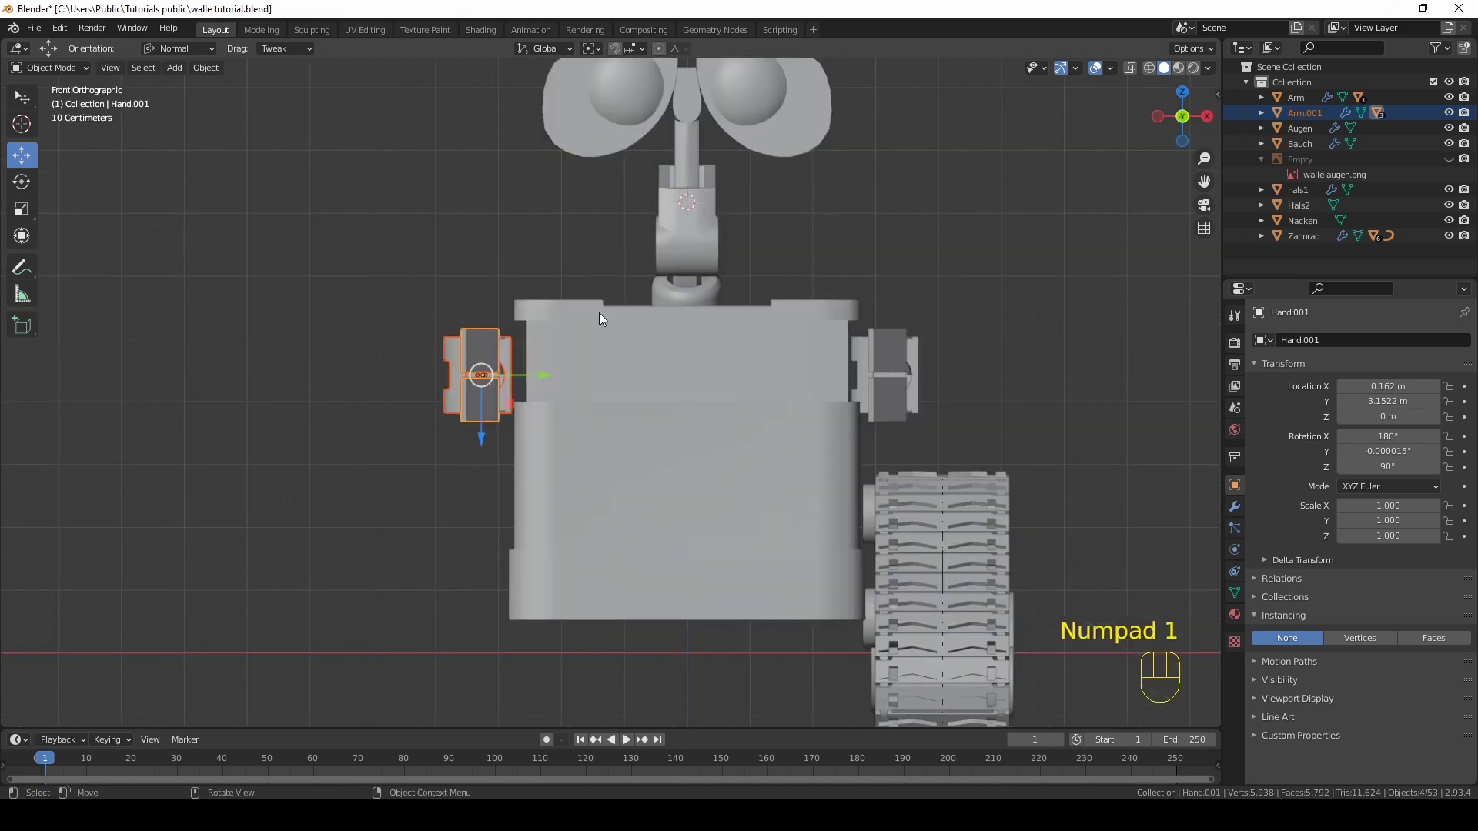
Step: Mirror the arm copy with S X -1 and place it on the robot's left side
drag(639, 349, 665, 361)
key(s)
key(x)
key(-)
key(1)
key(Return)
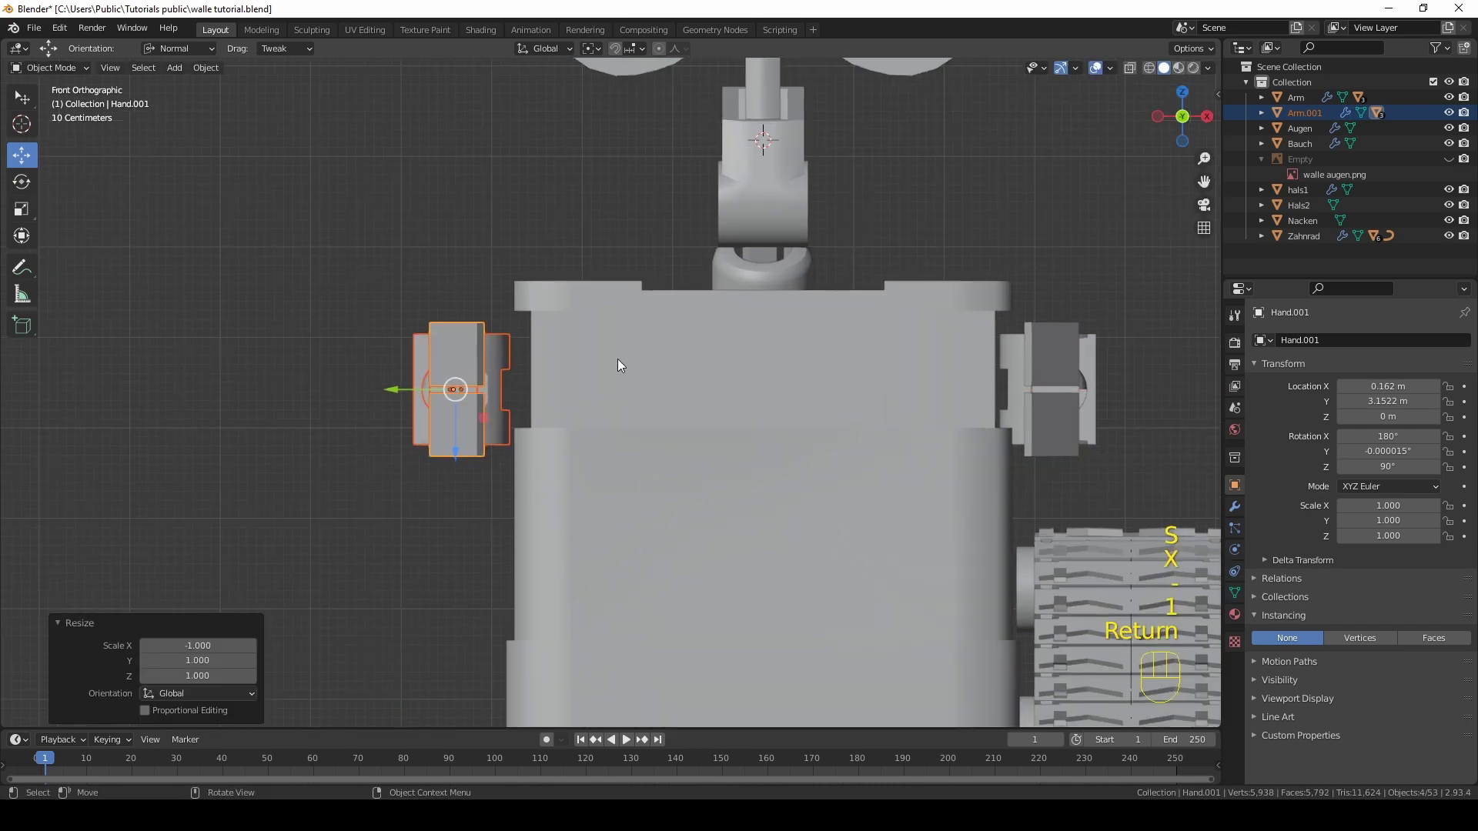
drag(585, 364, 592, 404)
click(477, 405)
drag(473, 409, 523, 425)
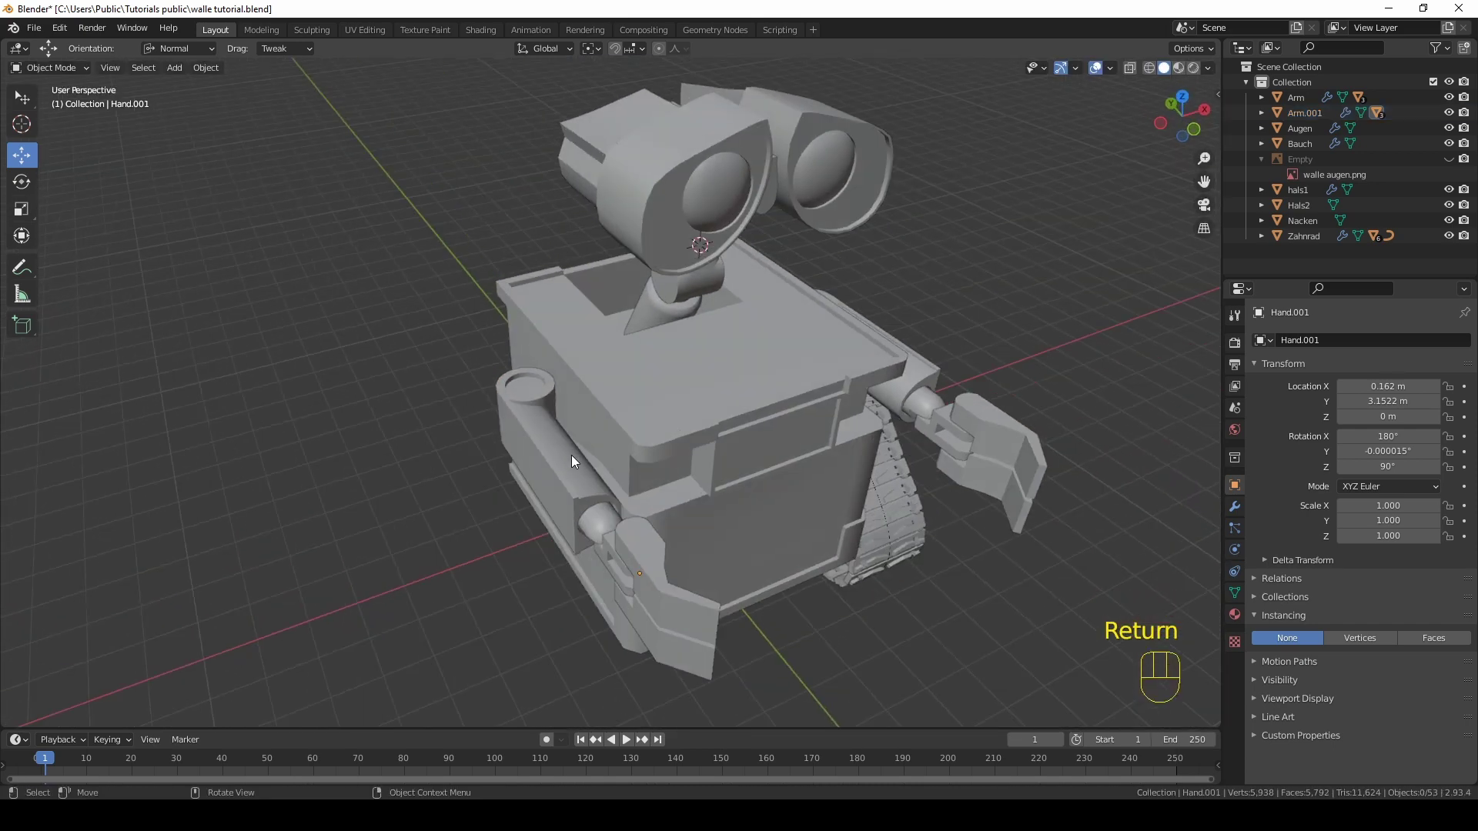
drag(1116, 74, 936, 364)
drag(849, 380, 917, 326)
drag(1115, 69, 538, 464)
click(538, 464)
middle_click(547, 464)
middle_click(644, 444)
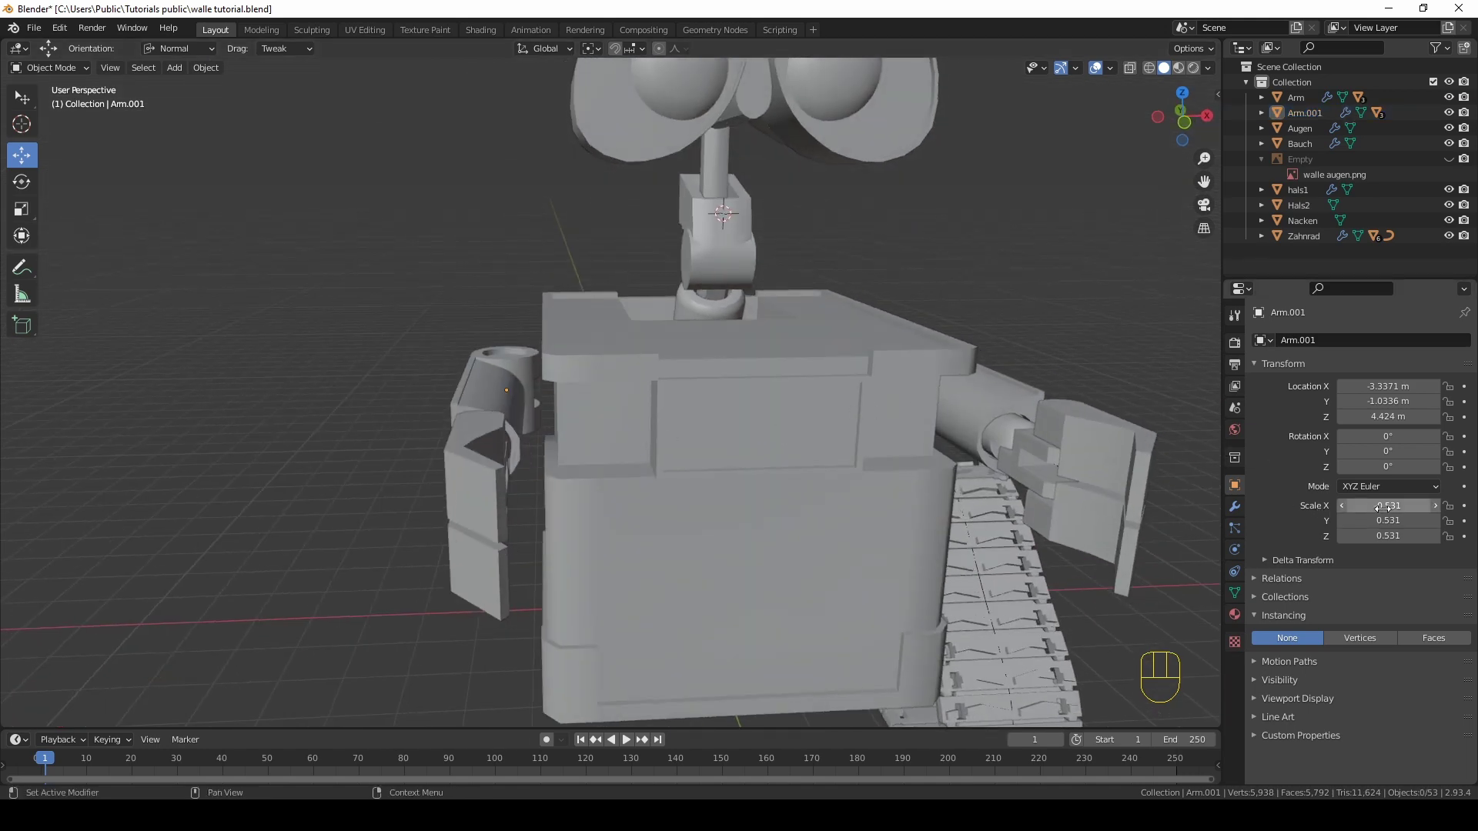
drag(458, 378, 482, 386)
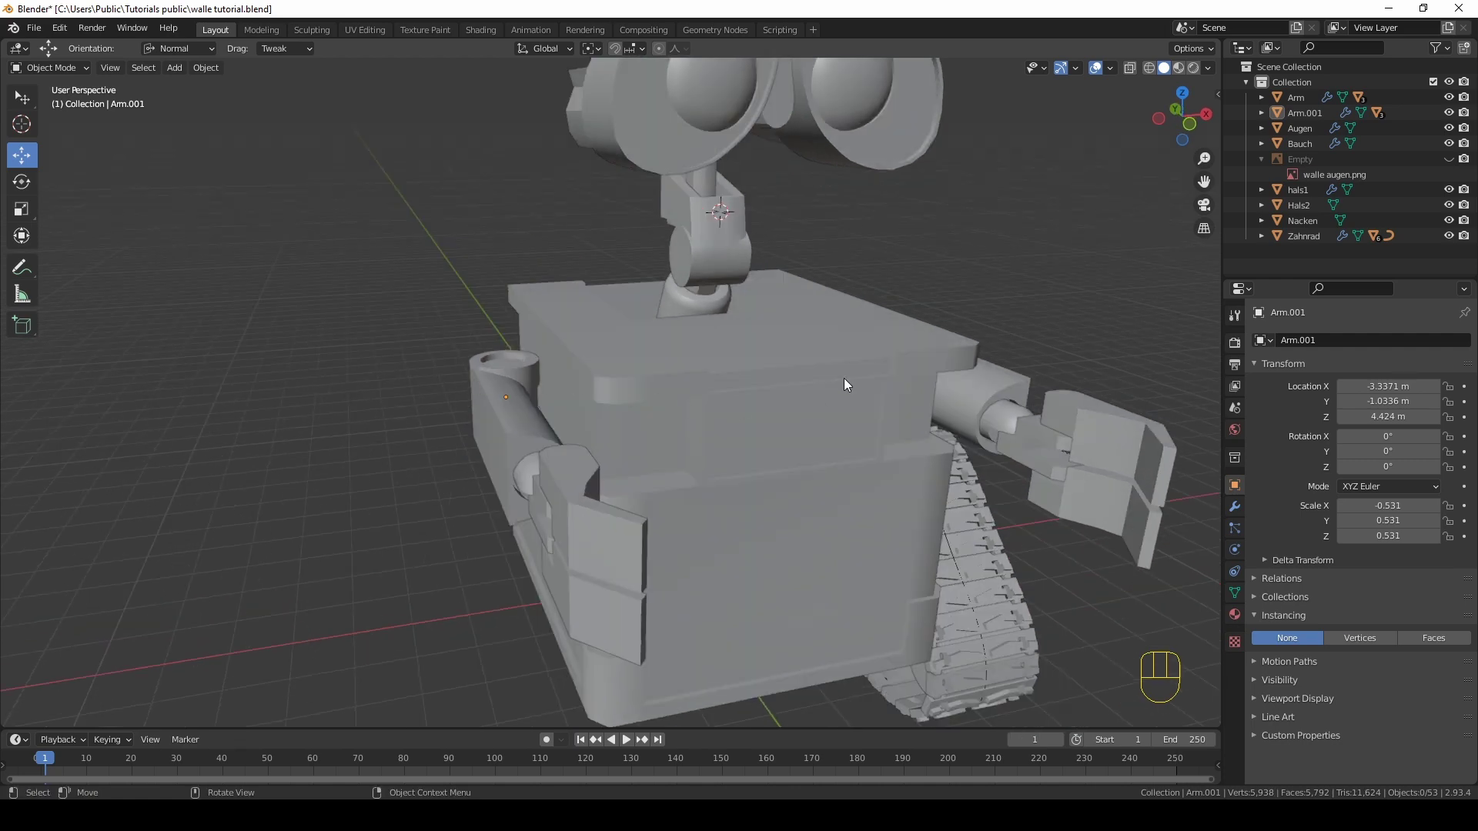
drag(593, 388, 552, 381)
Step: Apply the scale of Arm.001 and its wrist pieces and save the blend file
click(467, 387)
drag(598, 423, 623, 427)
key(ctrl+a)
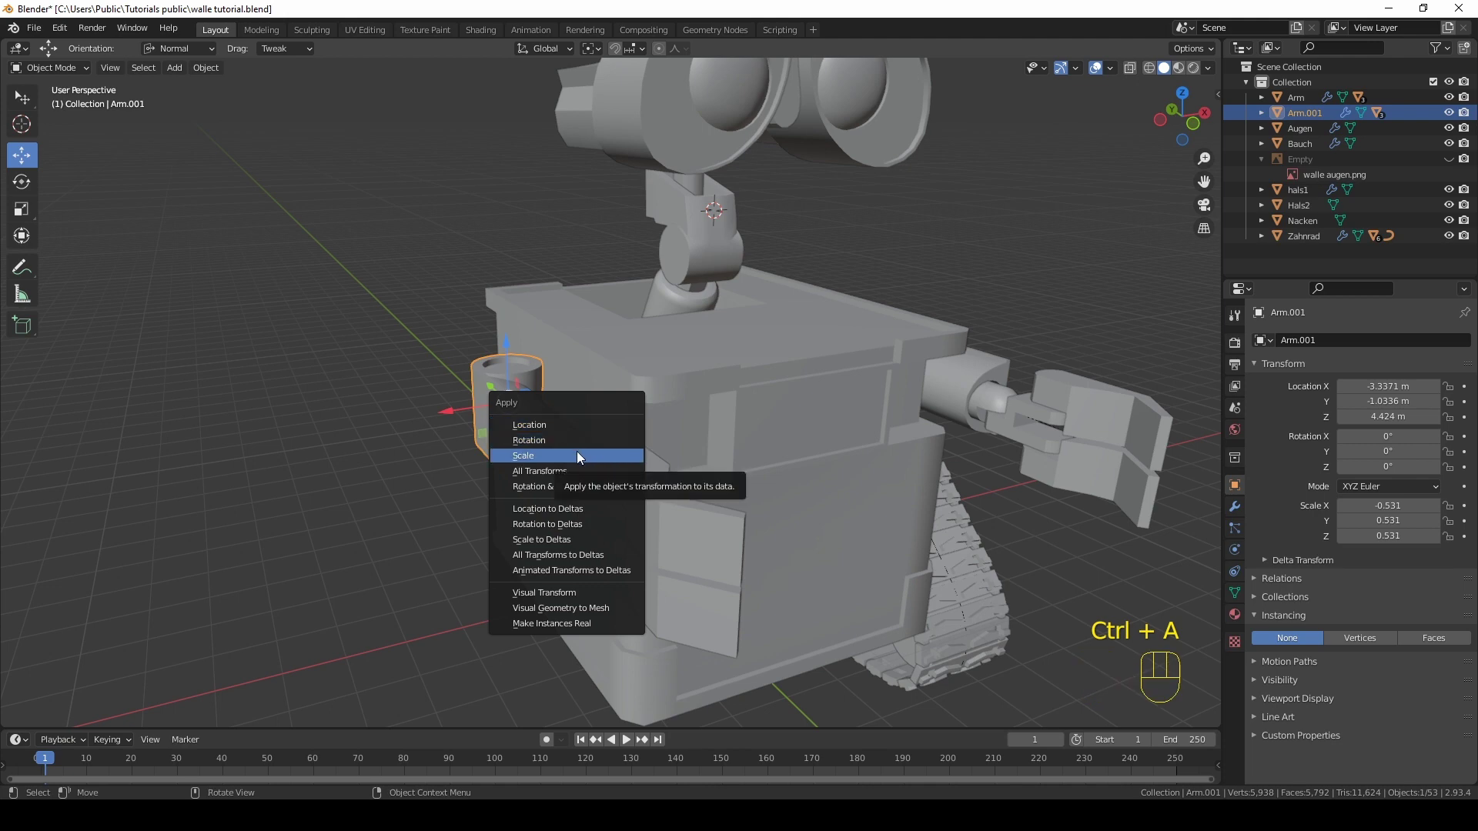
middle_click(615, 464)
click(588, 482)
middle_click(656, 468)
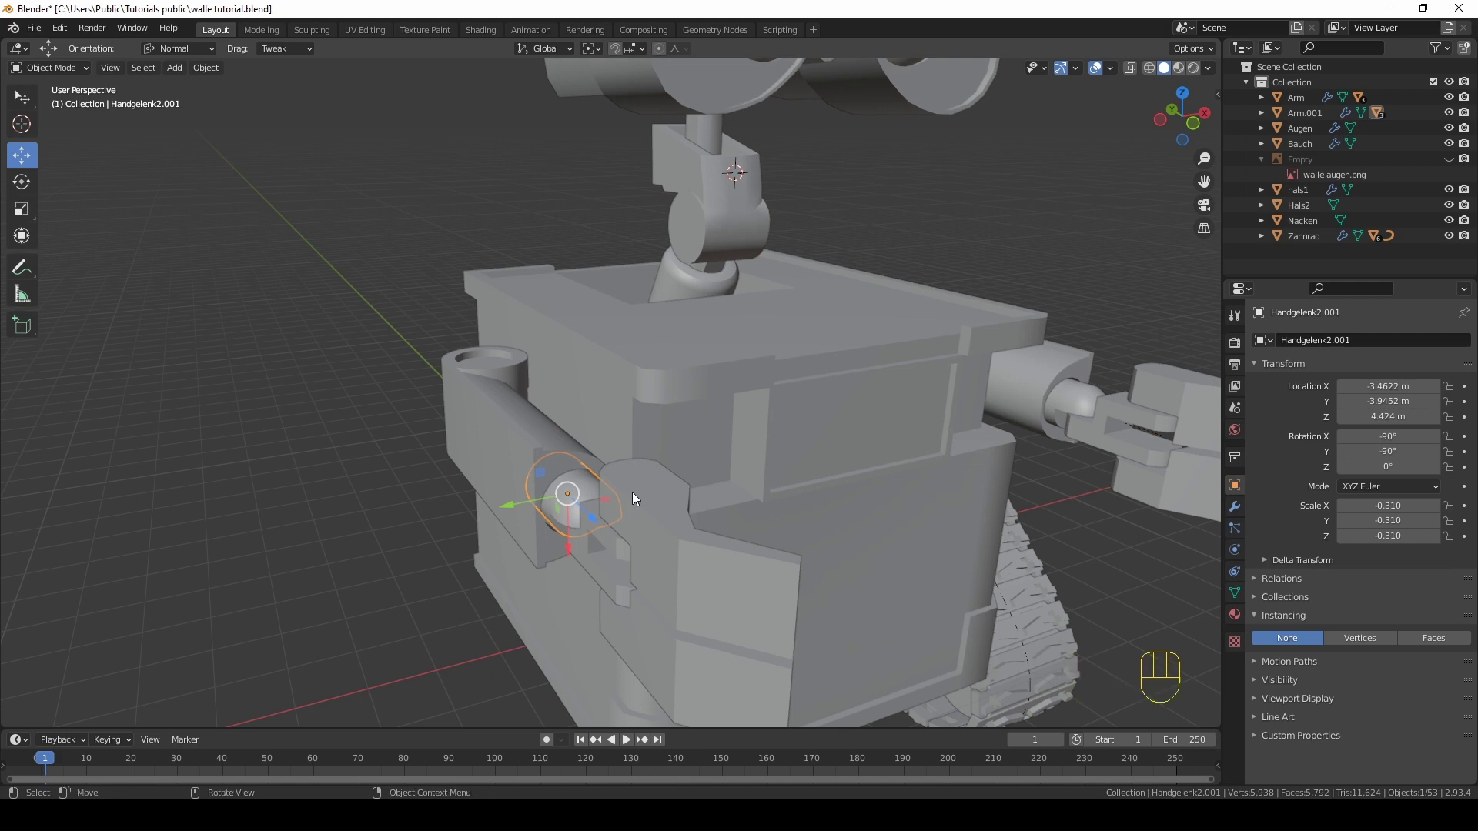
key(ctrl+a)
click(598, 551)
key(ctrl+s)
key(ctrl+a)
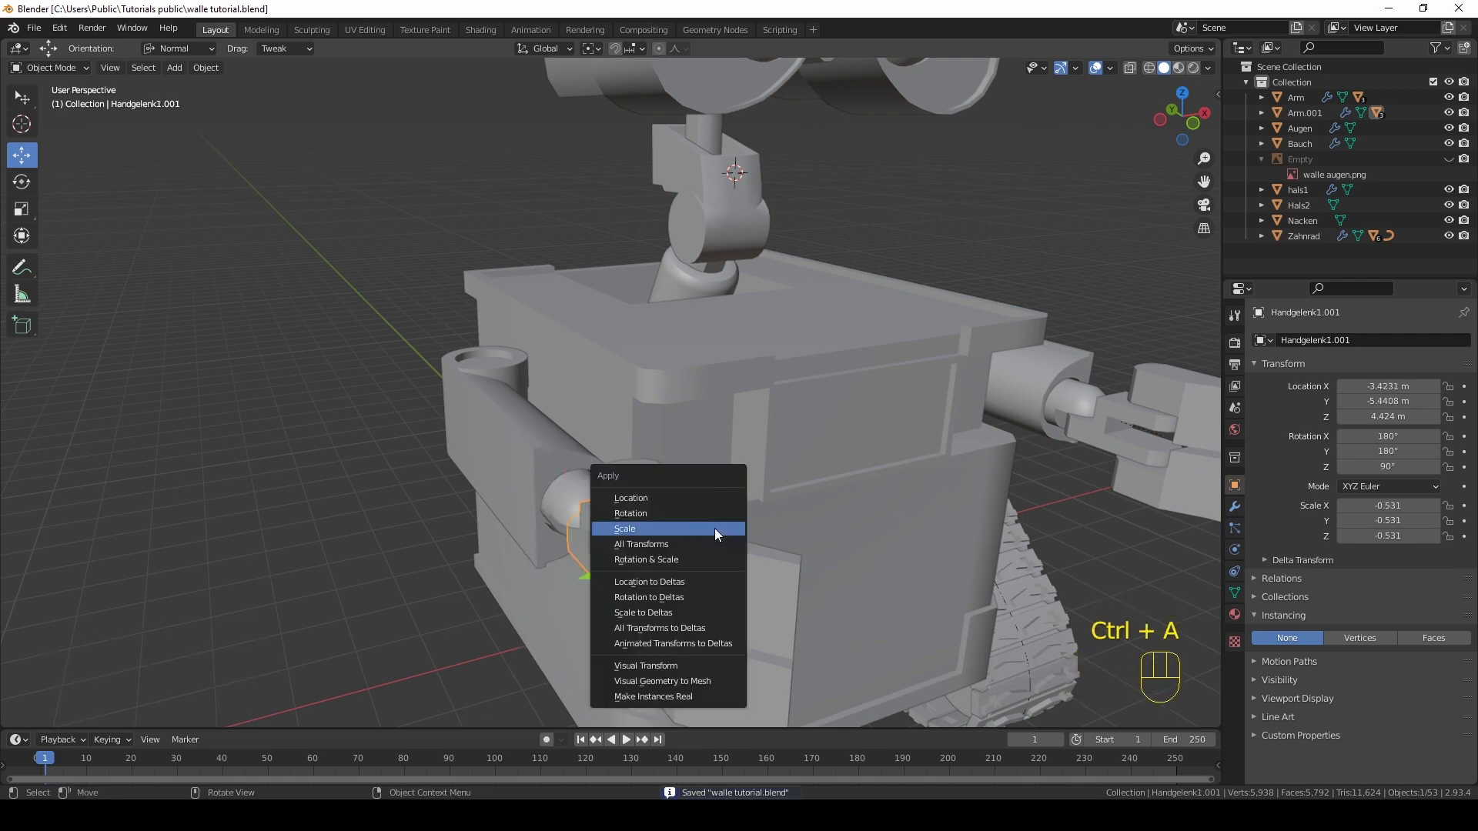
click(705, 571)
key(ctrl+a)
click(330, 436)
drag(684, 458, 639, 406)
drag(821, 419, 824, 451)
click(824, 451)
drag(832, 472, 780, 470)
drag(876, 439, 909, 424)
drag(941, 404, 909, 386)
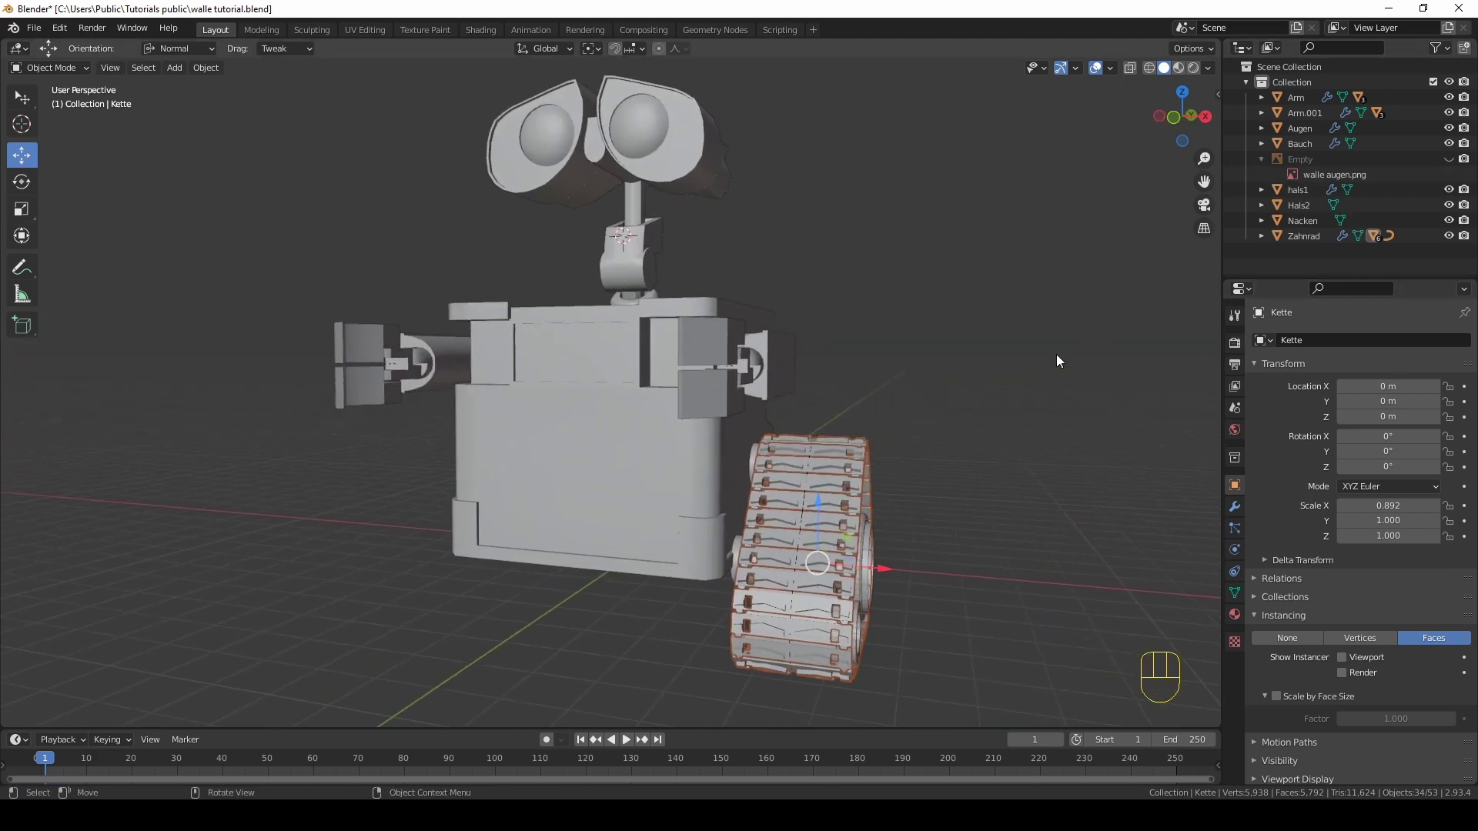
Step: Move the Rolle1 roller's mesh up about 0.32 m along Z in Edit Mode so it sits in the chain
key(KP_1)
drag(1015, 314, 1001, 331)
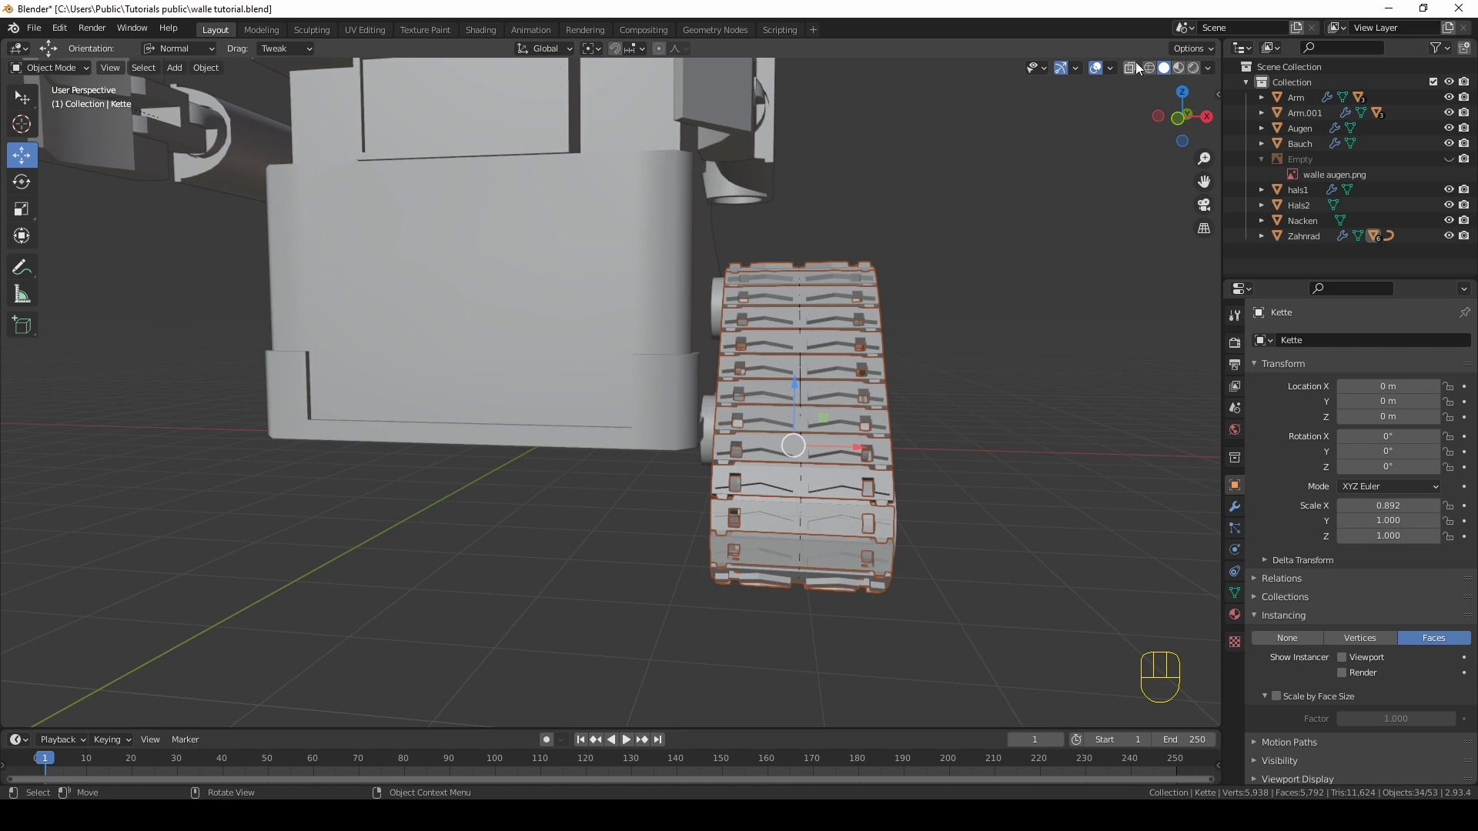
key(KP_1)
key(KP_1)
click(740, 421)
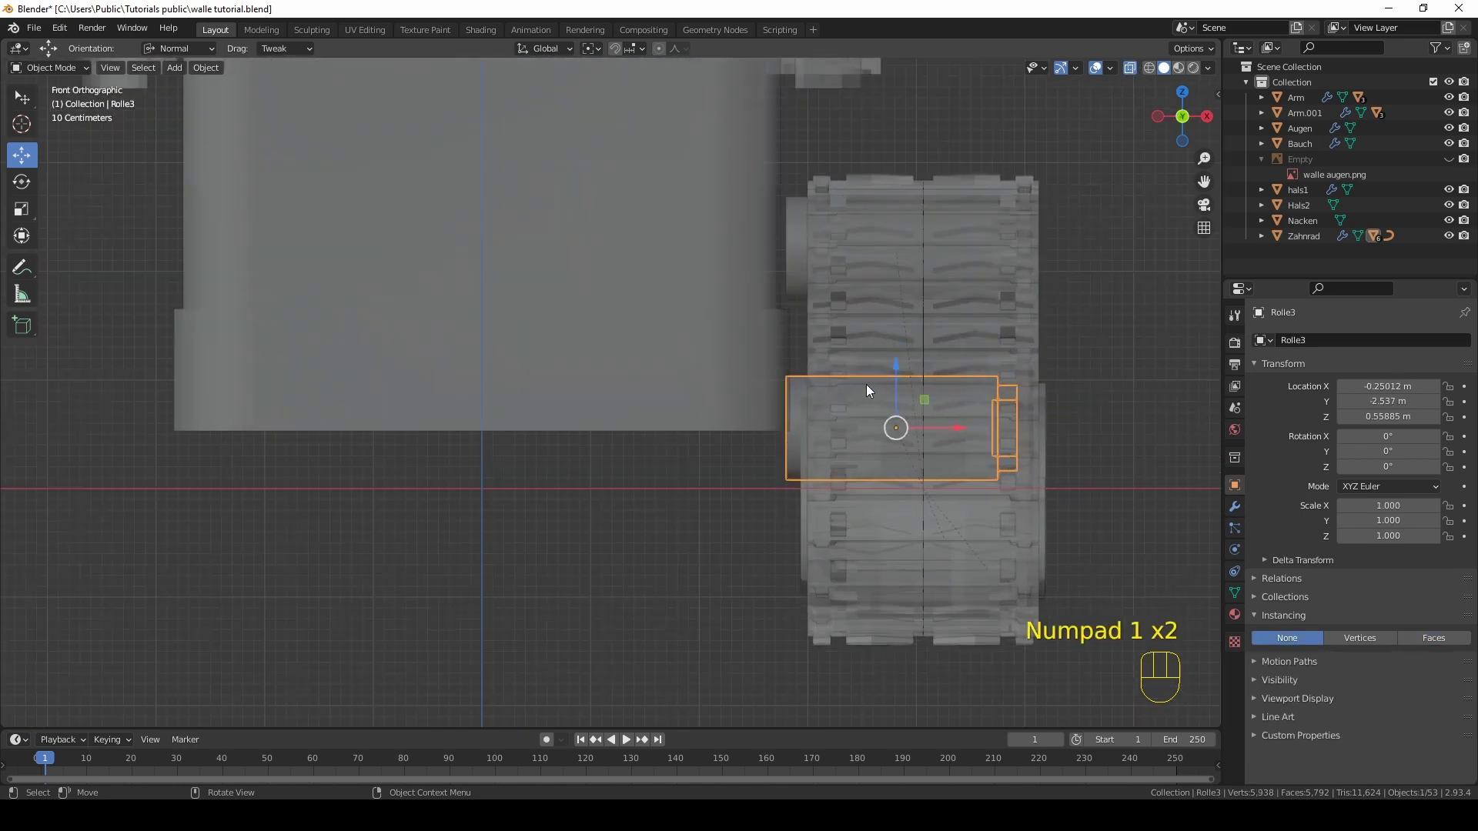
key(Tab)
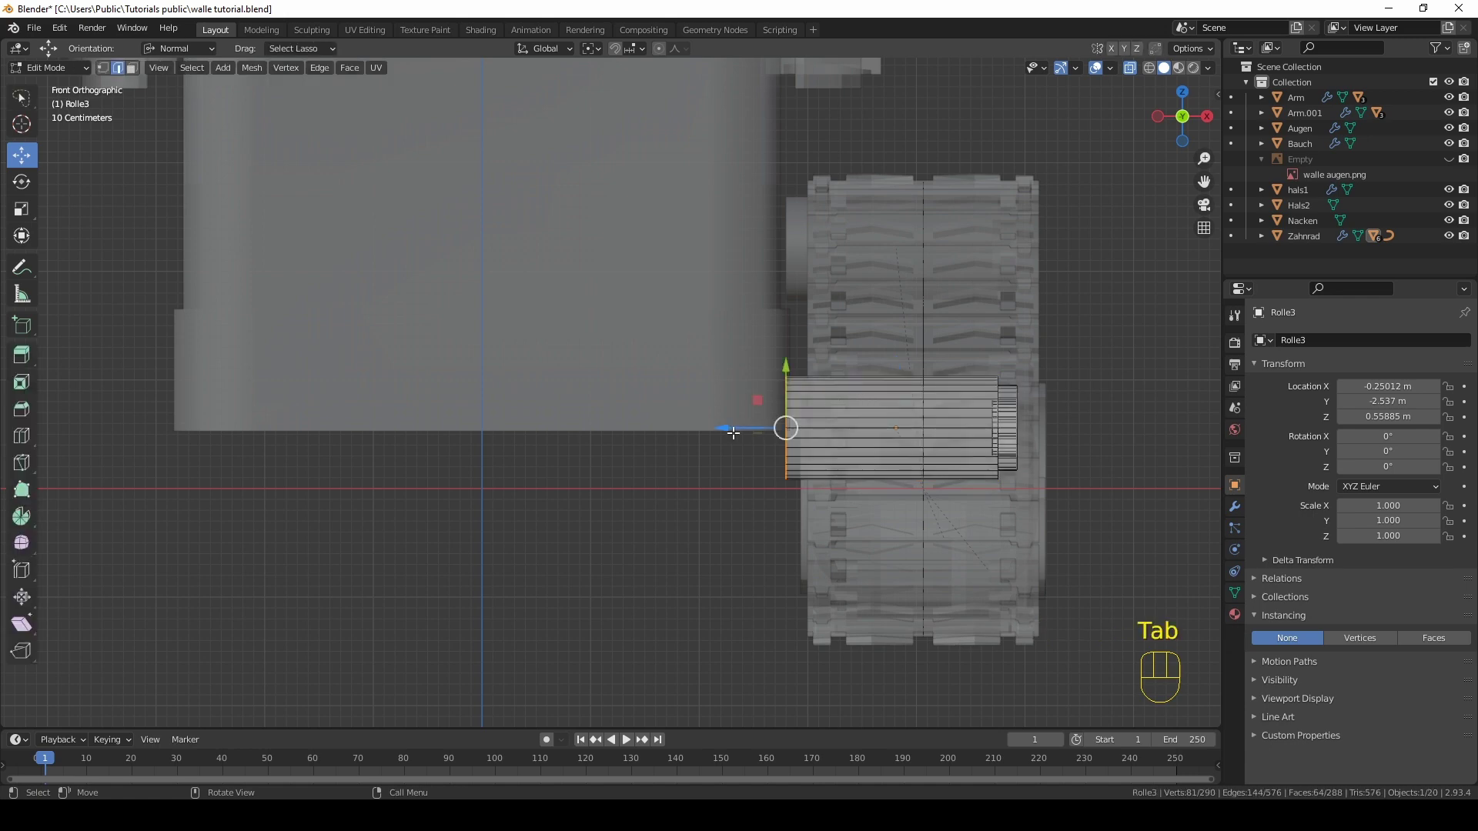
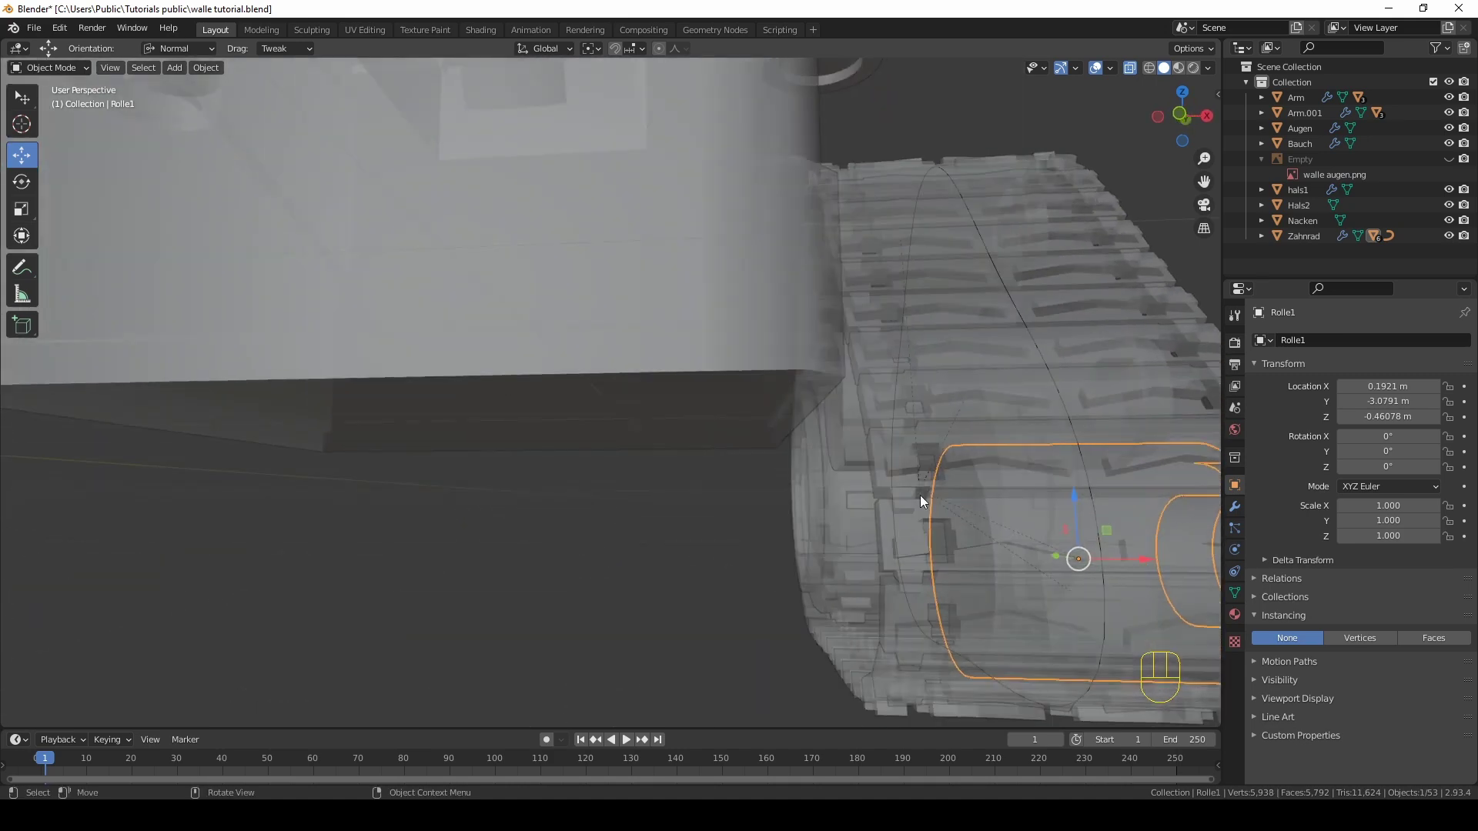
key(Tab)
drag(901, 561, 844, 561)
key(KP_1)
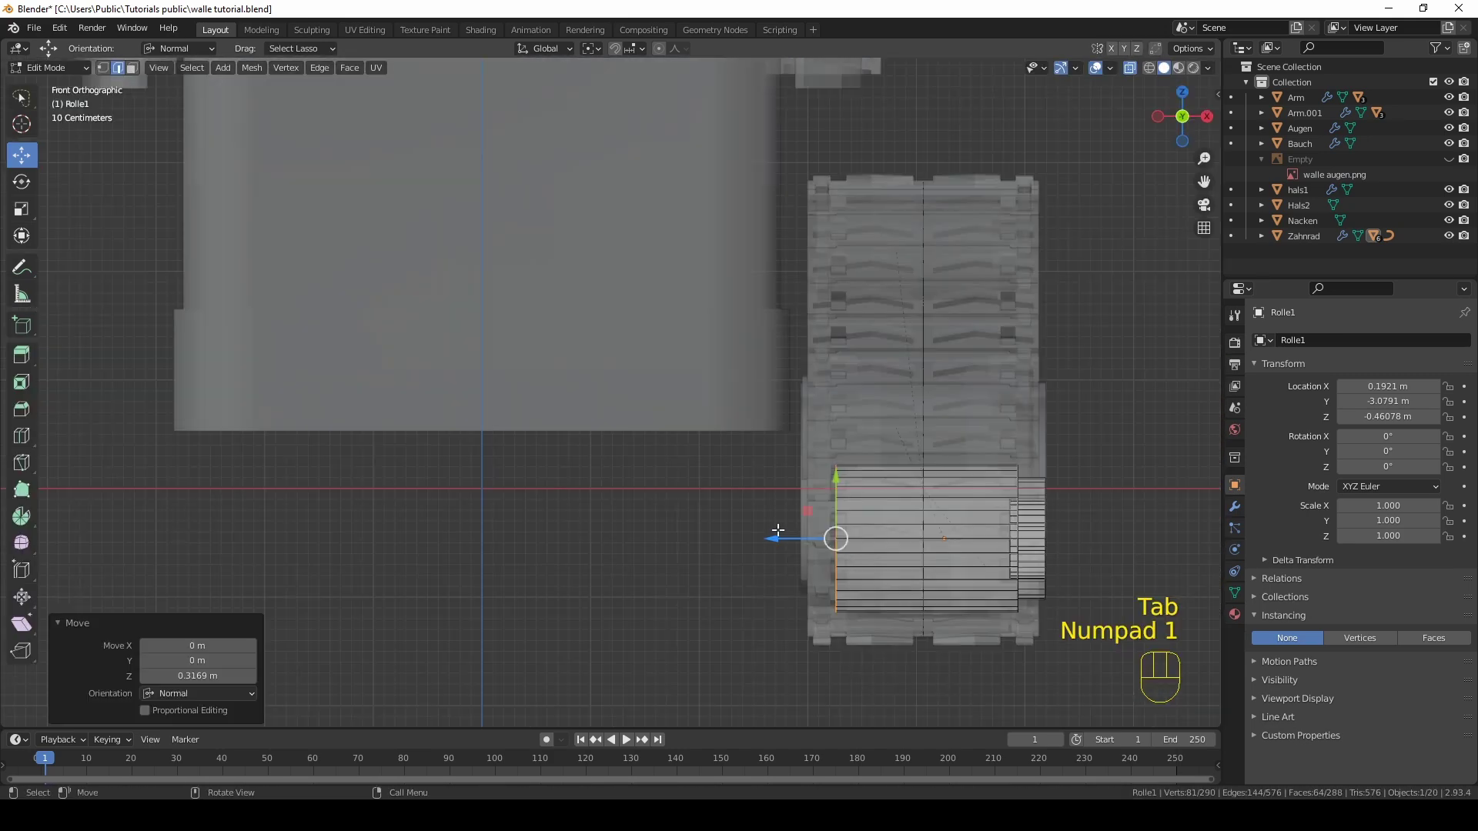
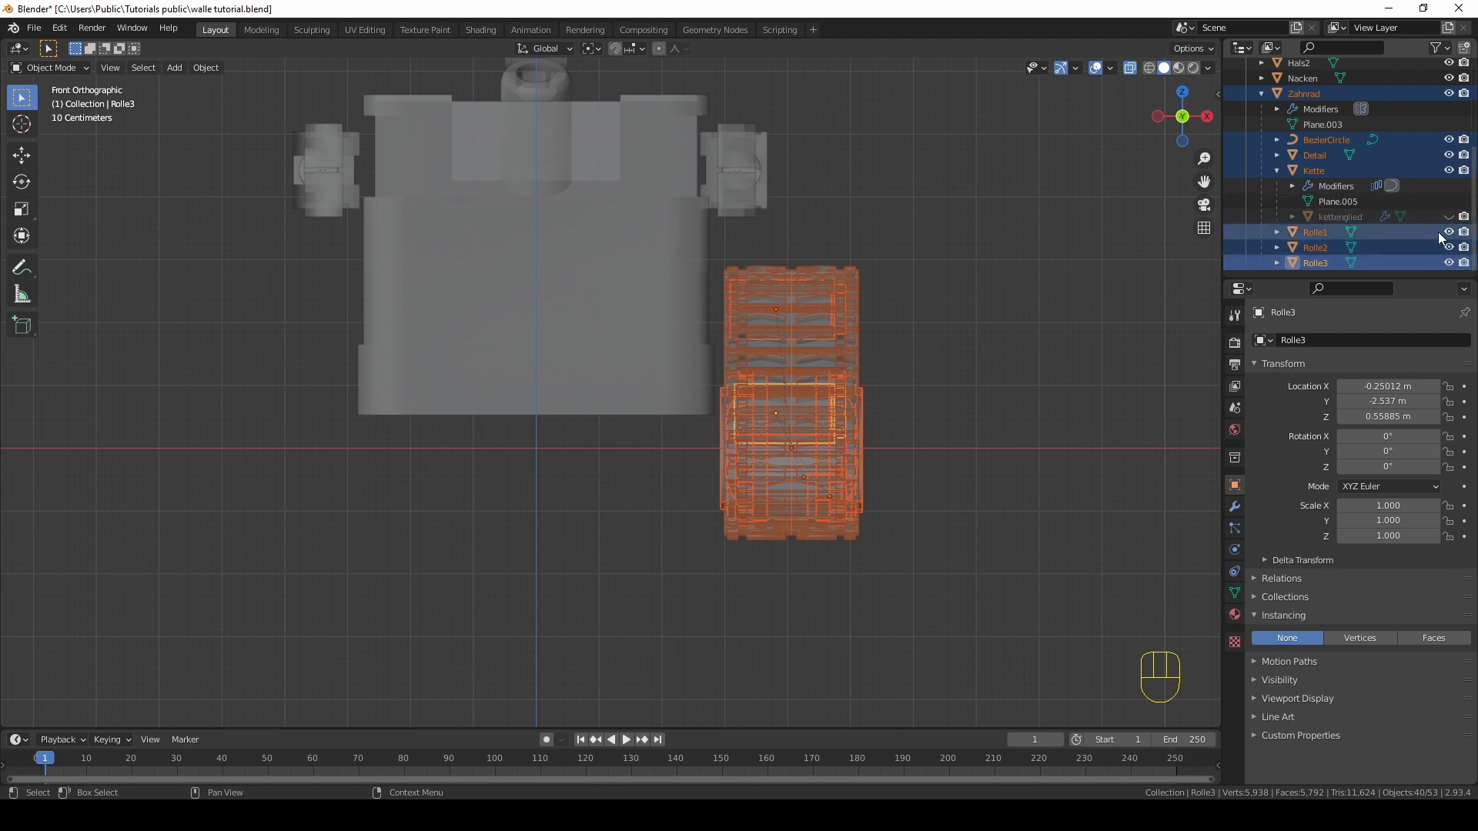
Step: Duplicate the track assembly with its chain link and place it on the robot's other side
click(1453, 222)
drag(998, 636, 722, 270)
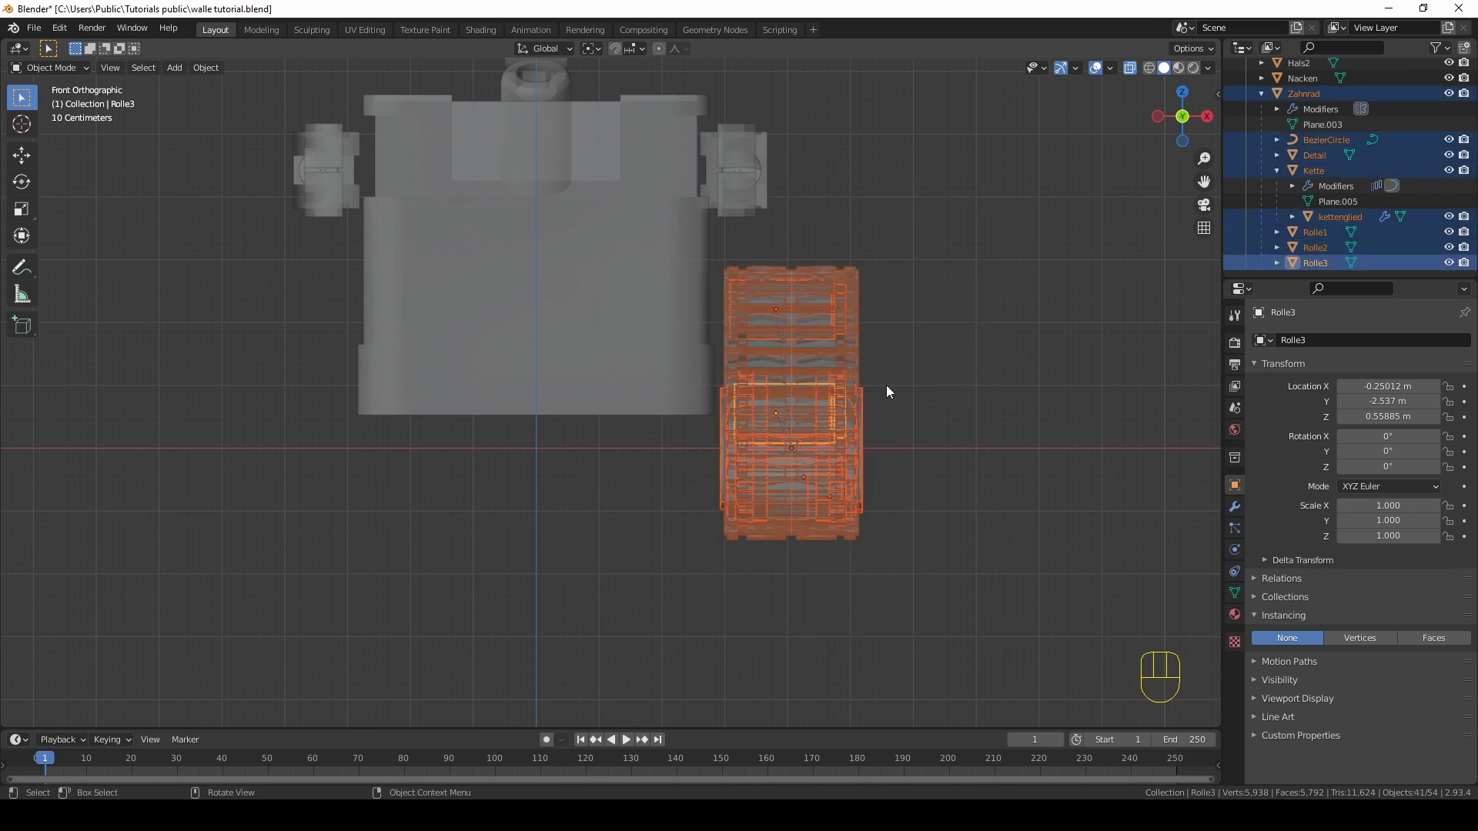
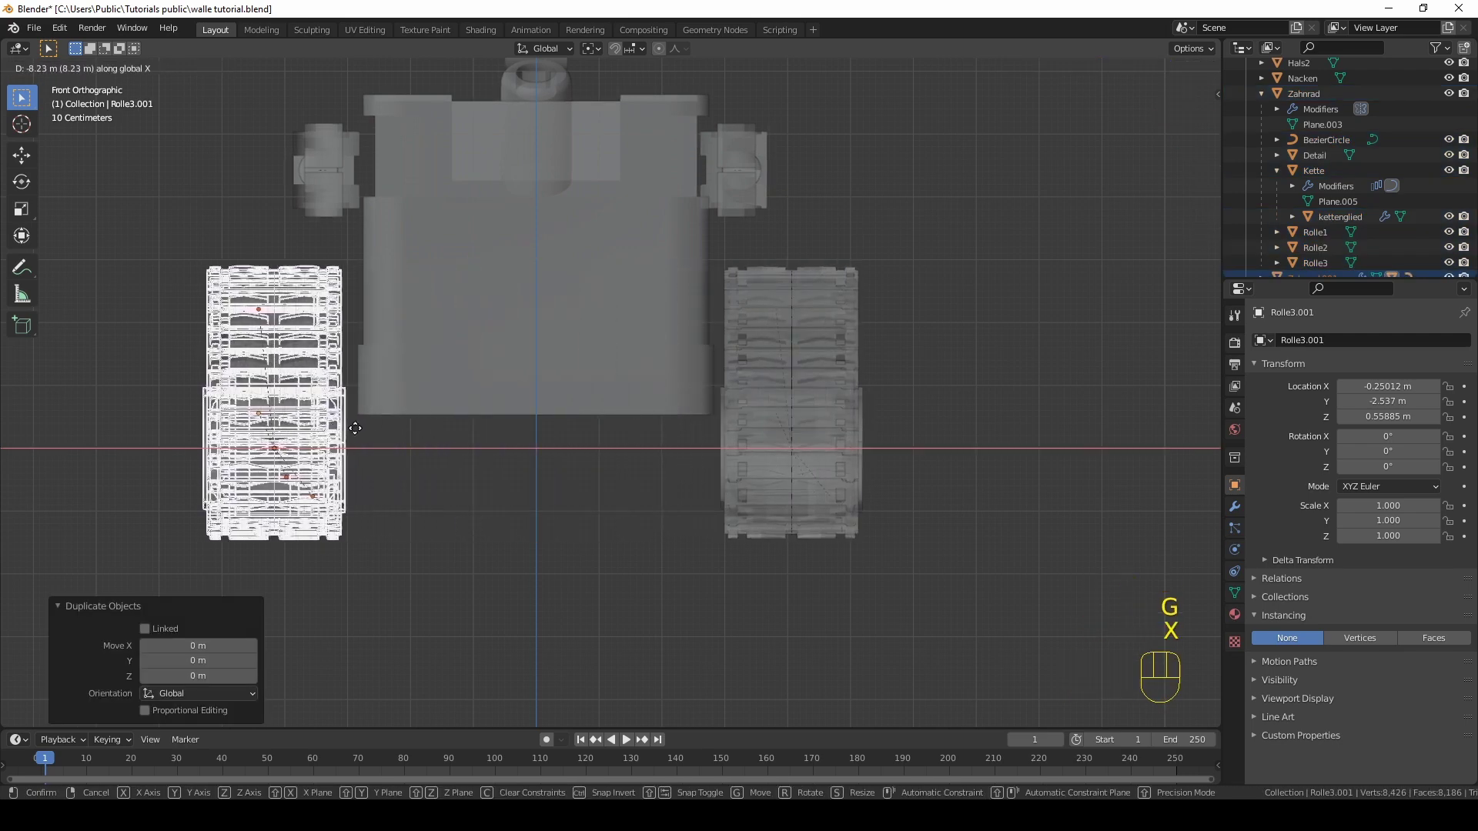
click(365, 433)
drag(396, 447, 488, 449)
drag(528, 452, 627, 446)
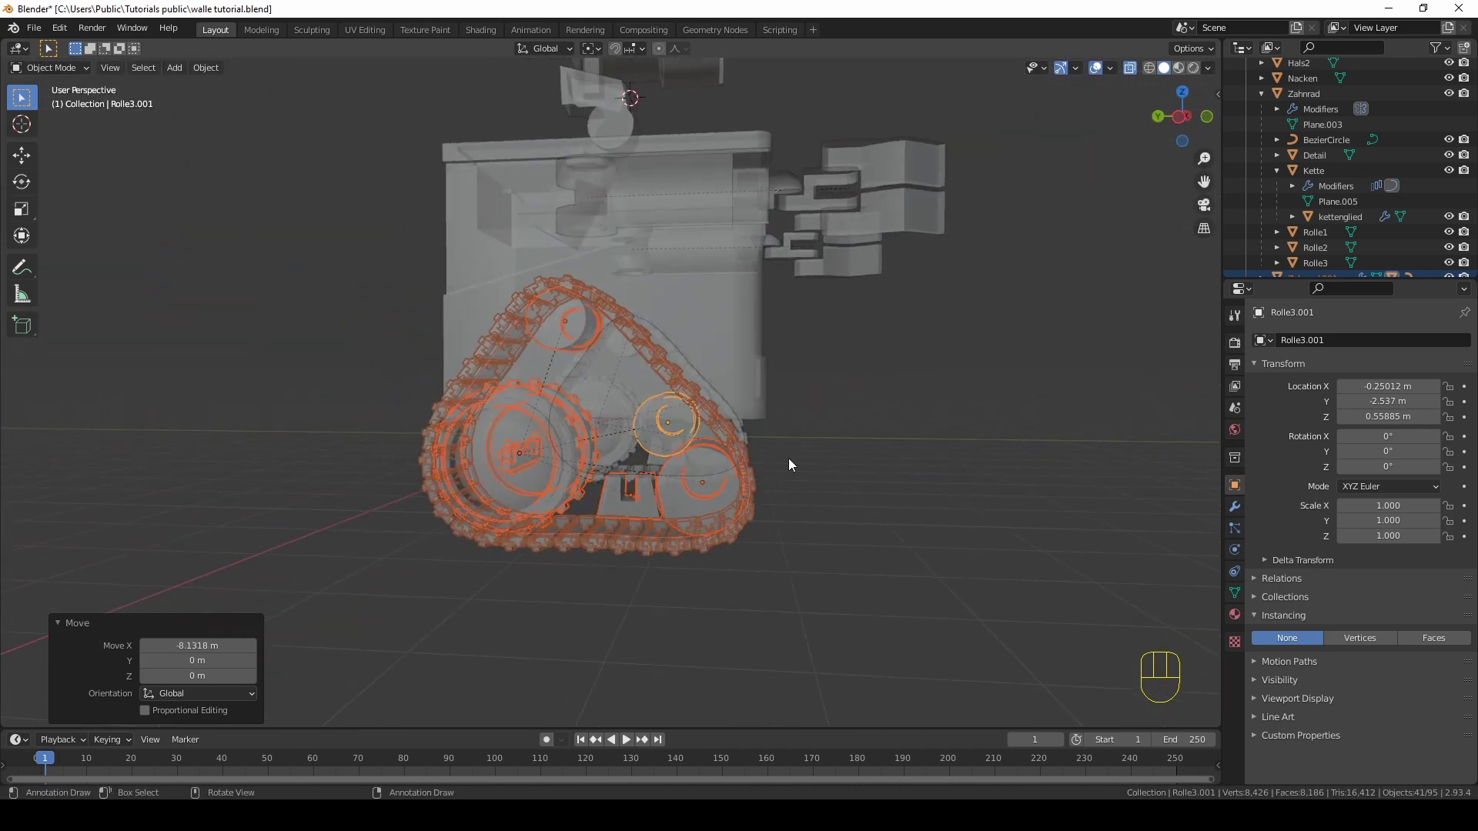
drag(789, 462, 628, 481)
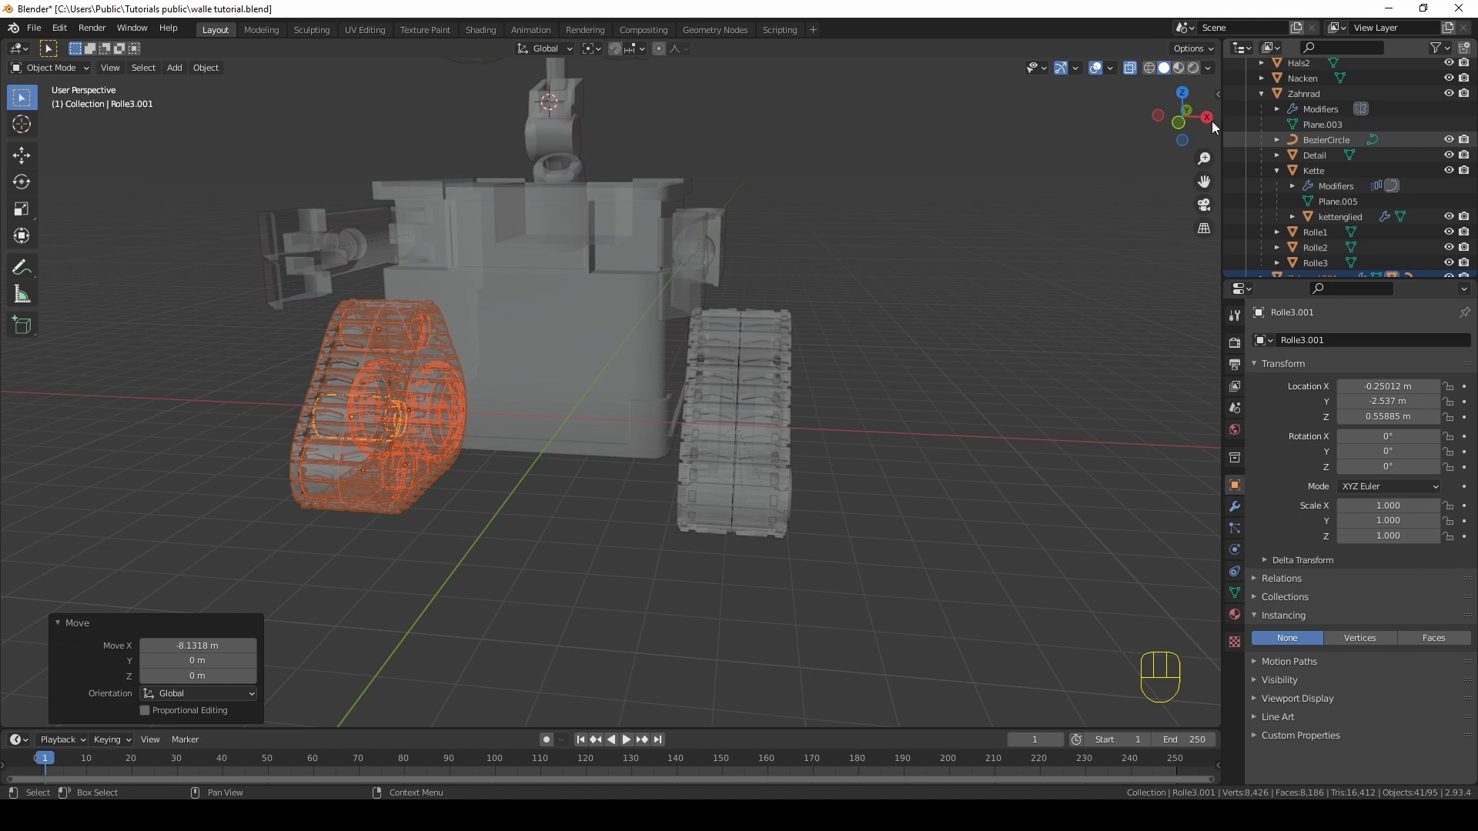
drag(1132, 66, 682, 348)
drag(681, 349, 772, 312)
key(KP_1)
Step: Mirror the duplicated track with S X -1 and apply the scale of Rolle3.001 and its parts
drag(472, 332, 674, 317)
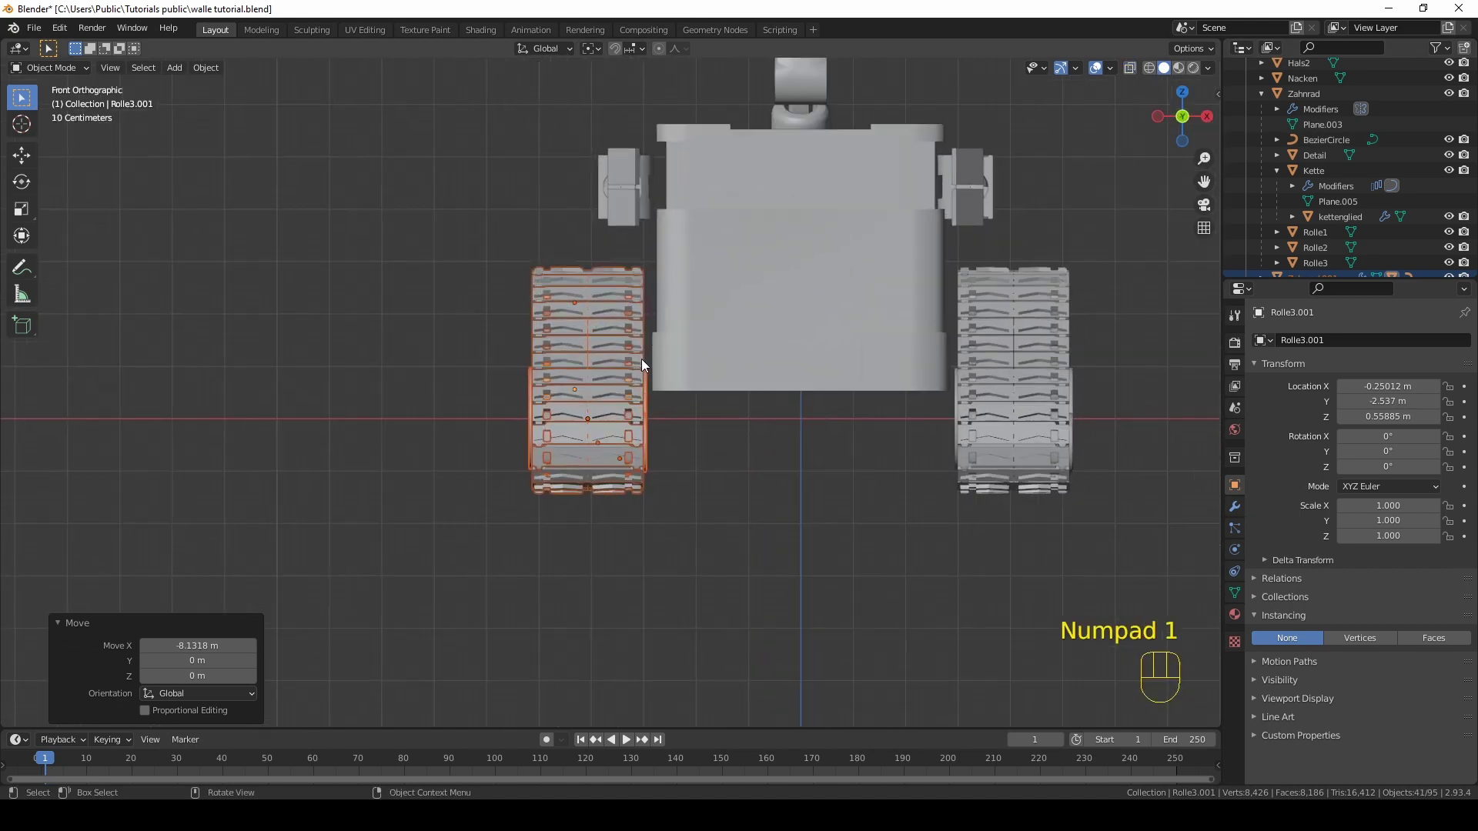
key(s)
key(x)
key(-)
key(1)
key(Return)
drag(701, 336, 834, 363)
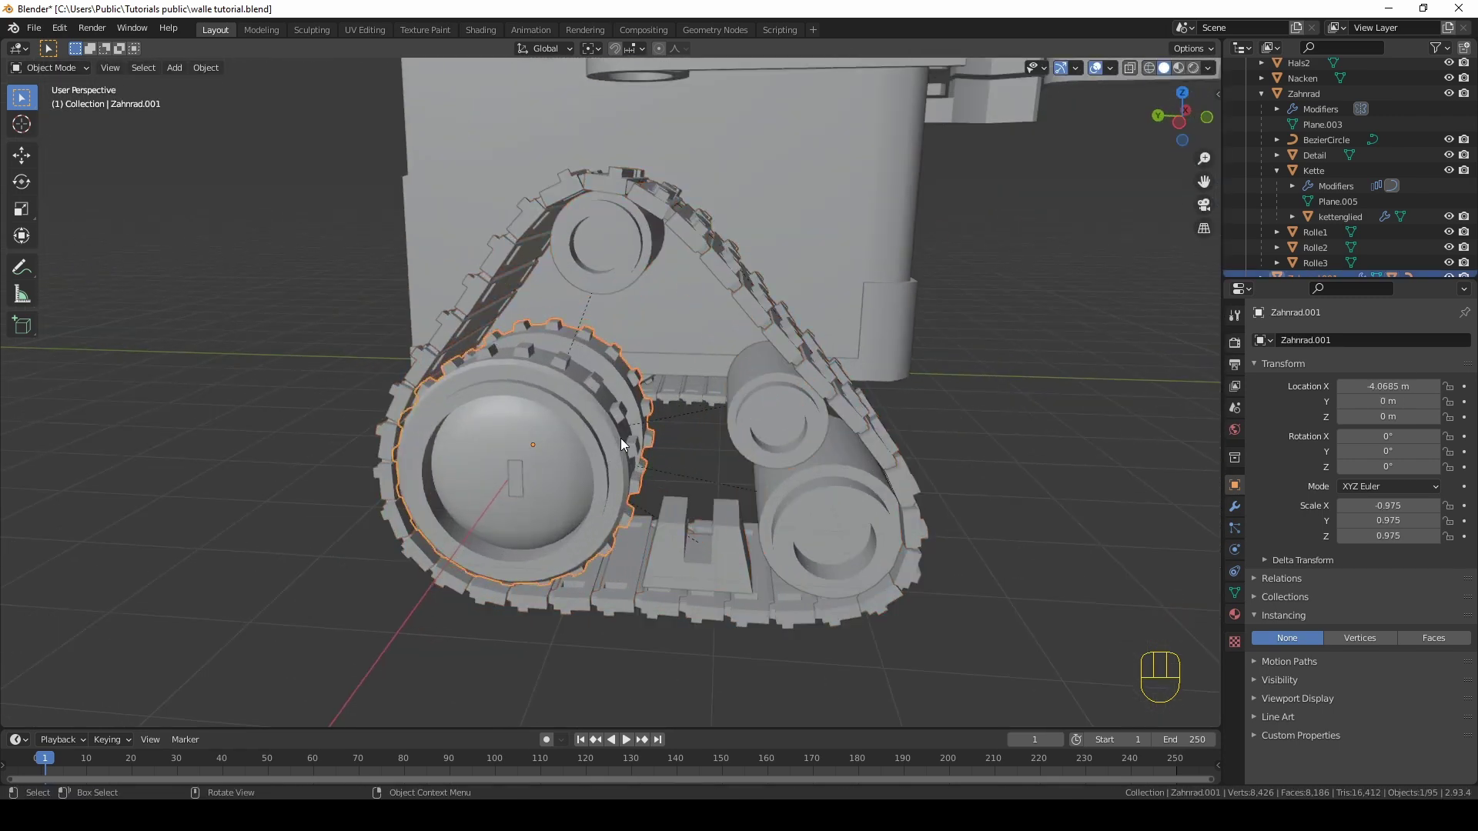
key(ctrl+a)
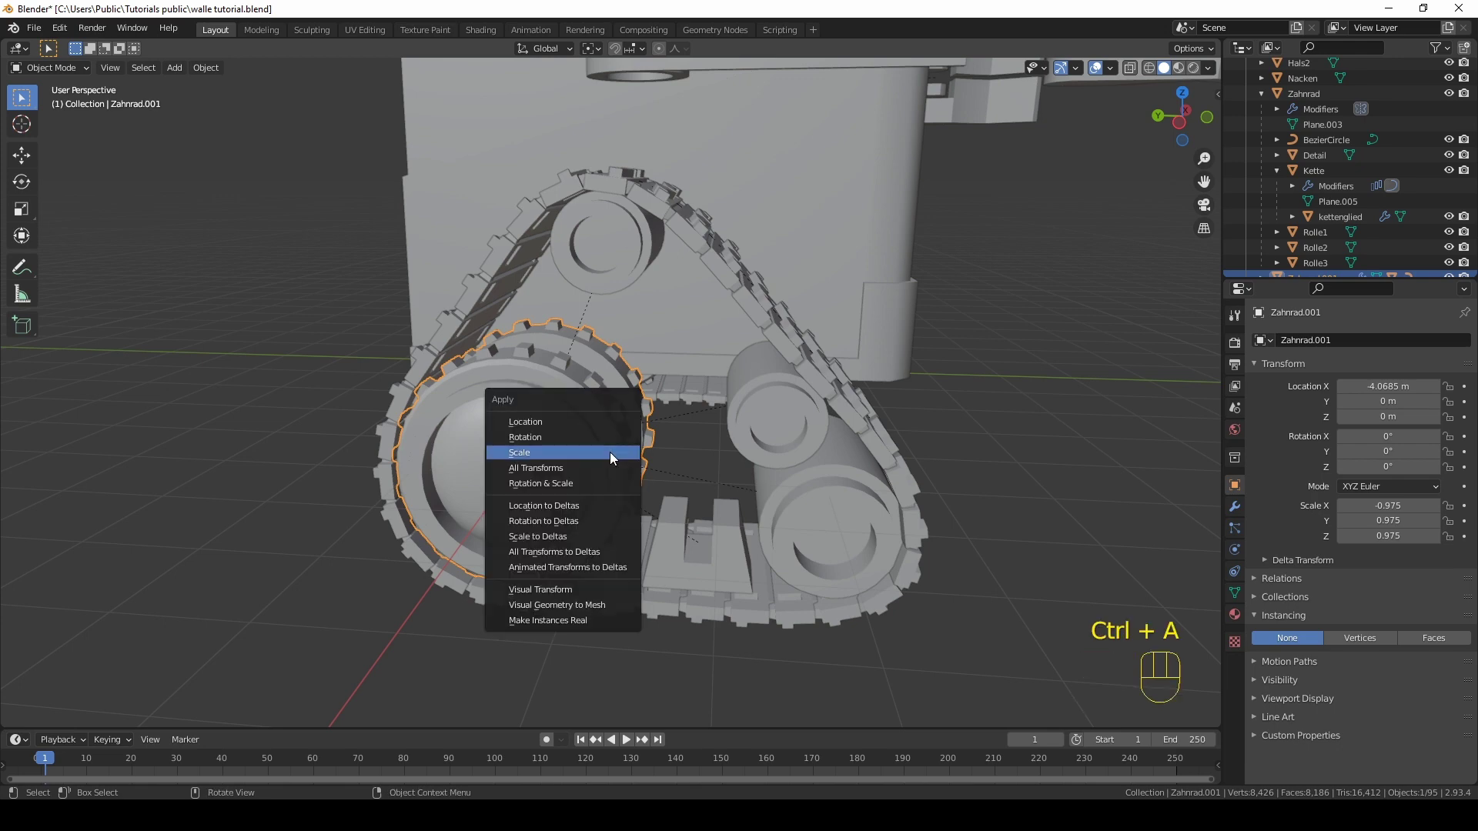
drag(786, 435, 852, 451)
drag(852, 451, 764, 457)
key(KP_1)
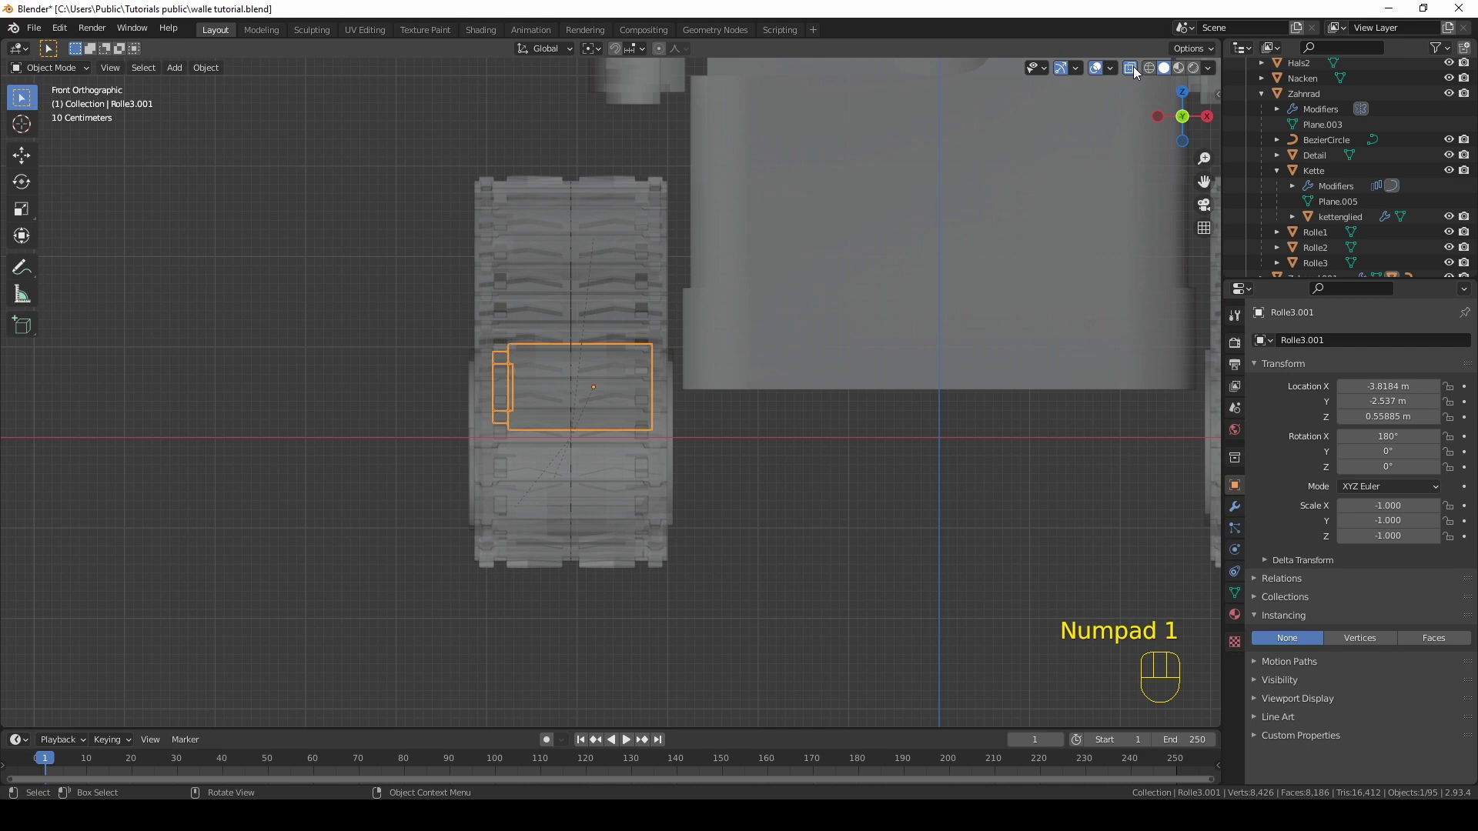
drag(552, 576, 680, 165)
drag(606, 341, 632, 351)
key(ctrl+a)
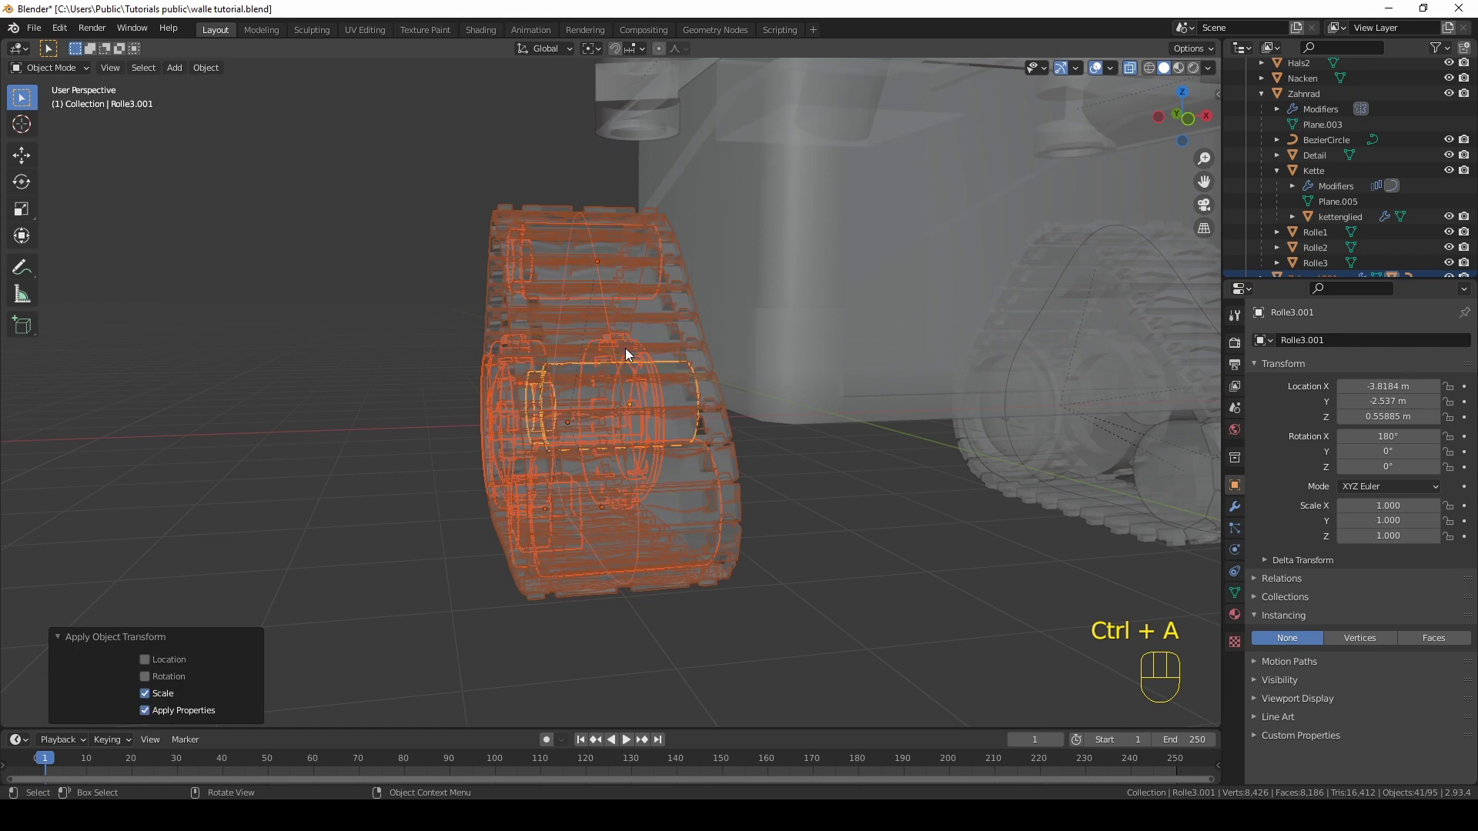
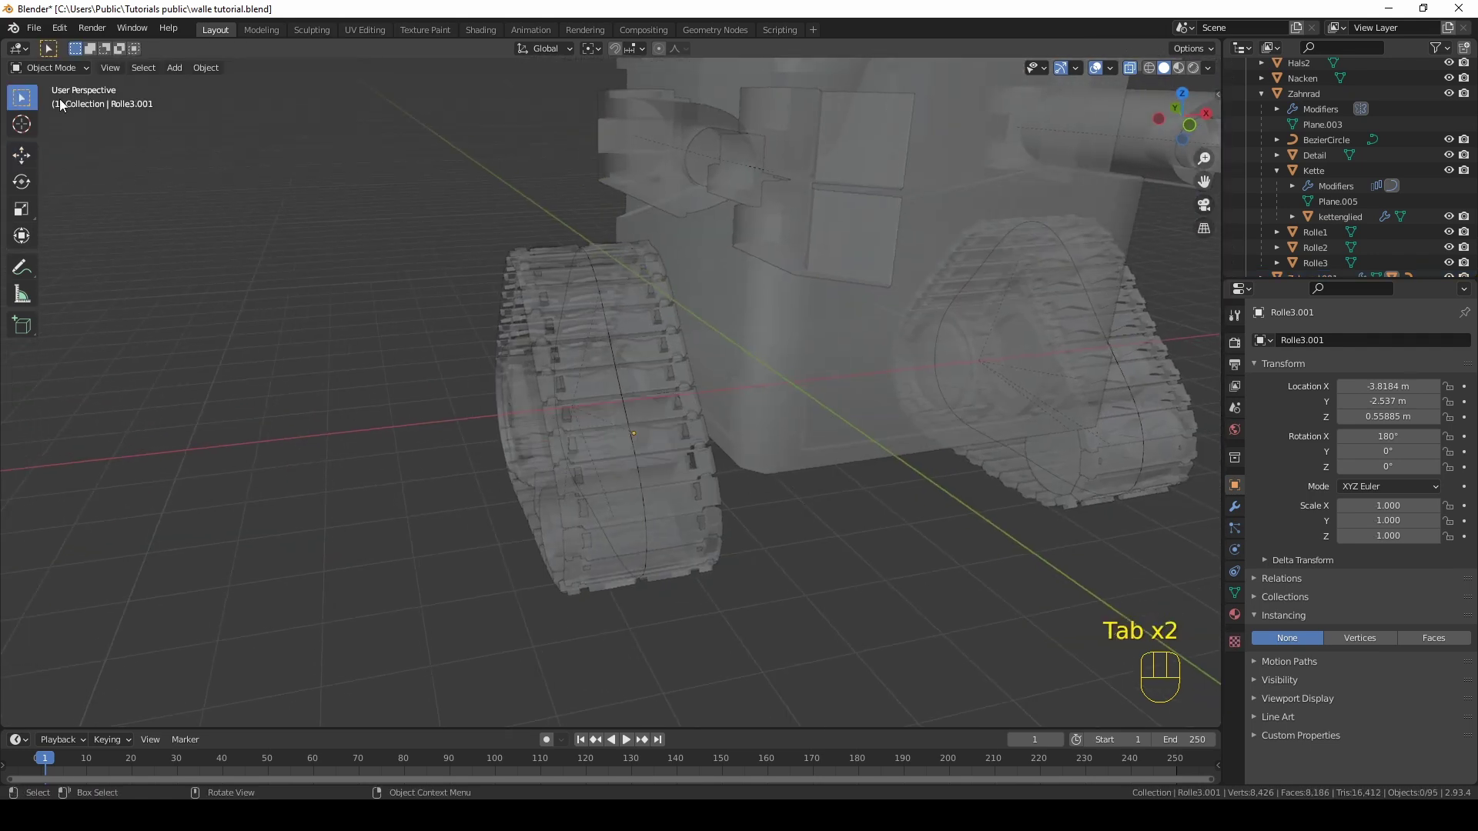
Step: Enable Face Orientation in Overlays to reveal inverted normals on the mirrored track and Arm.001
middle_click(898, 338)
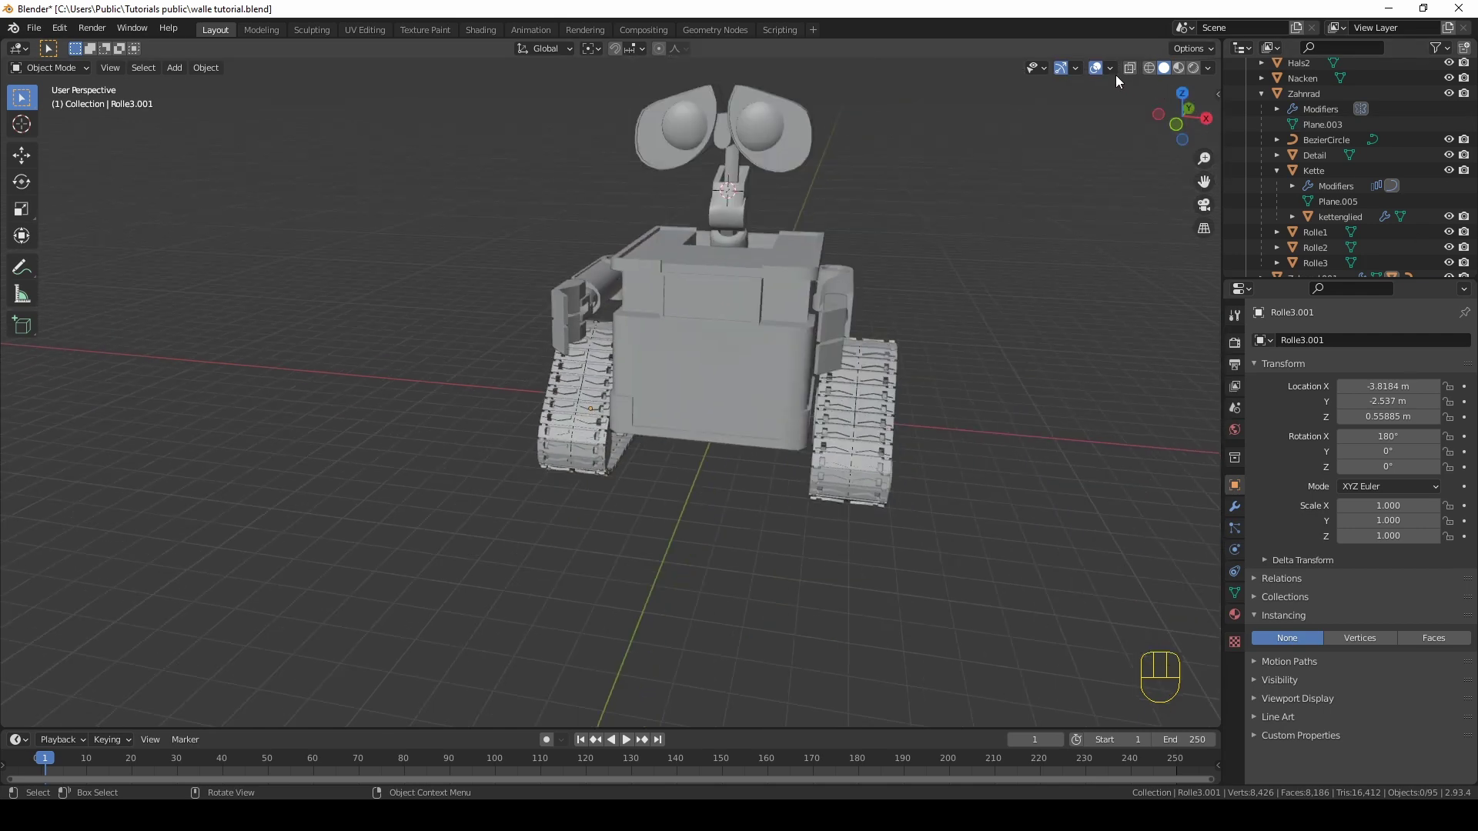
drag(1117, 79, 766, 372)
drag(753, 375, 815, 372)
Step: Flip the normals of the mirrored hand so its faces point outward
click(647, 262)
drag(752, 226, 678, 329)
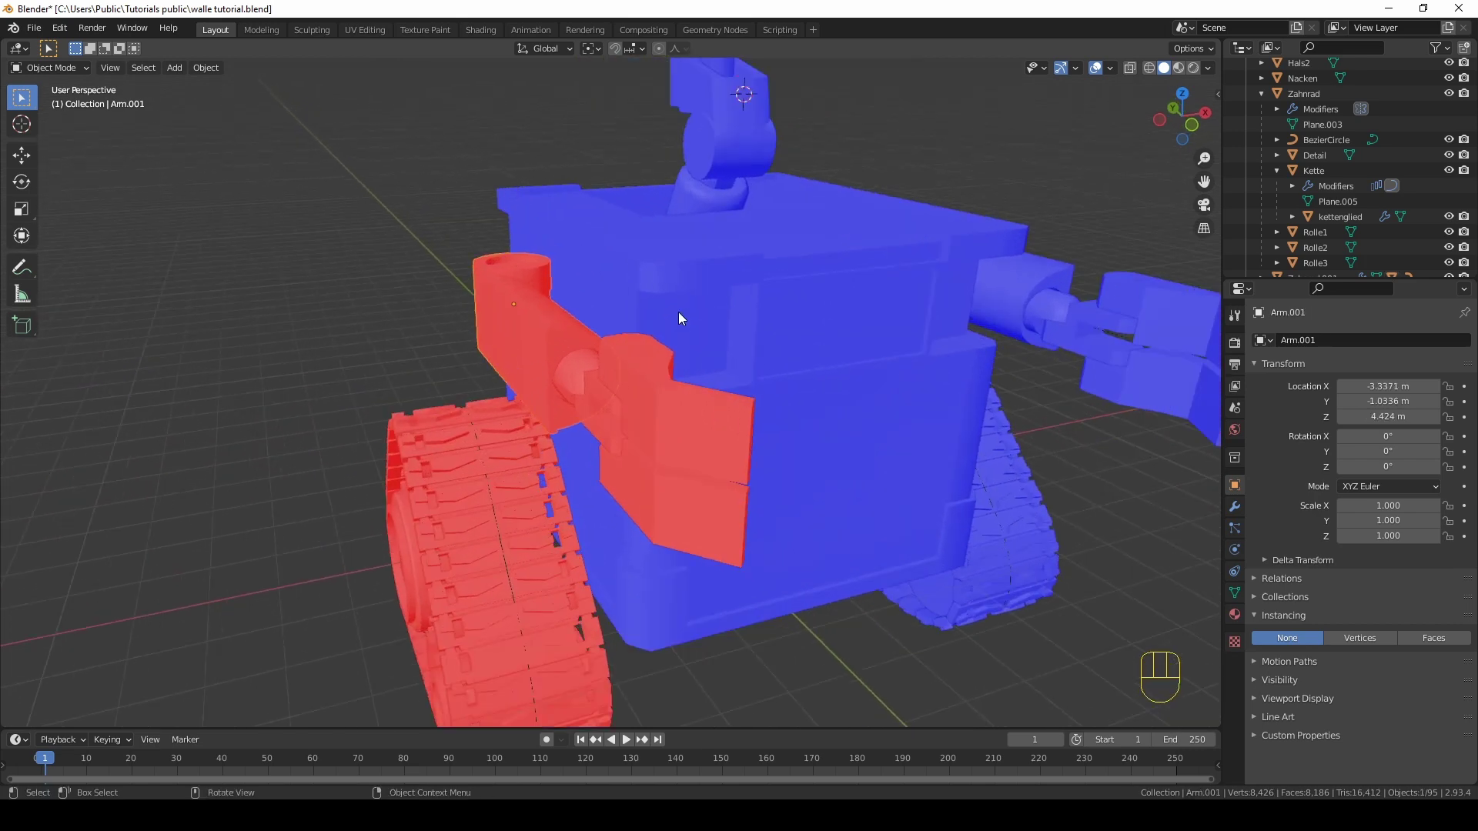
middle_click(692, 321)
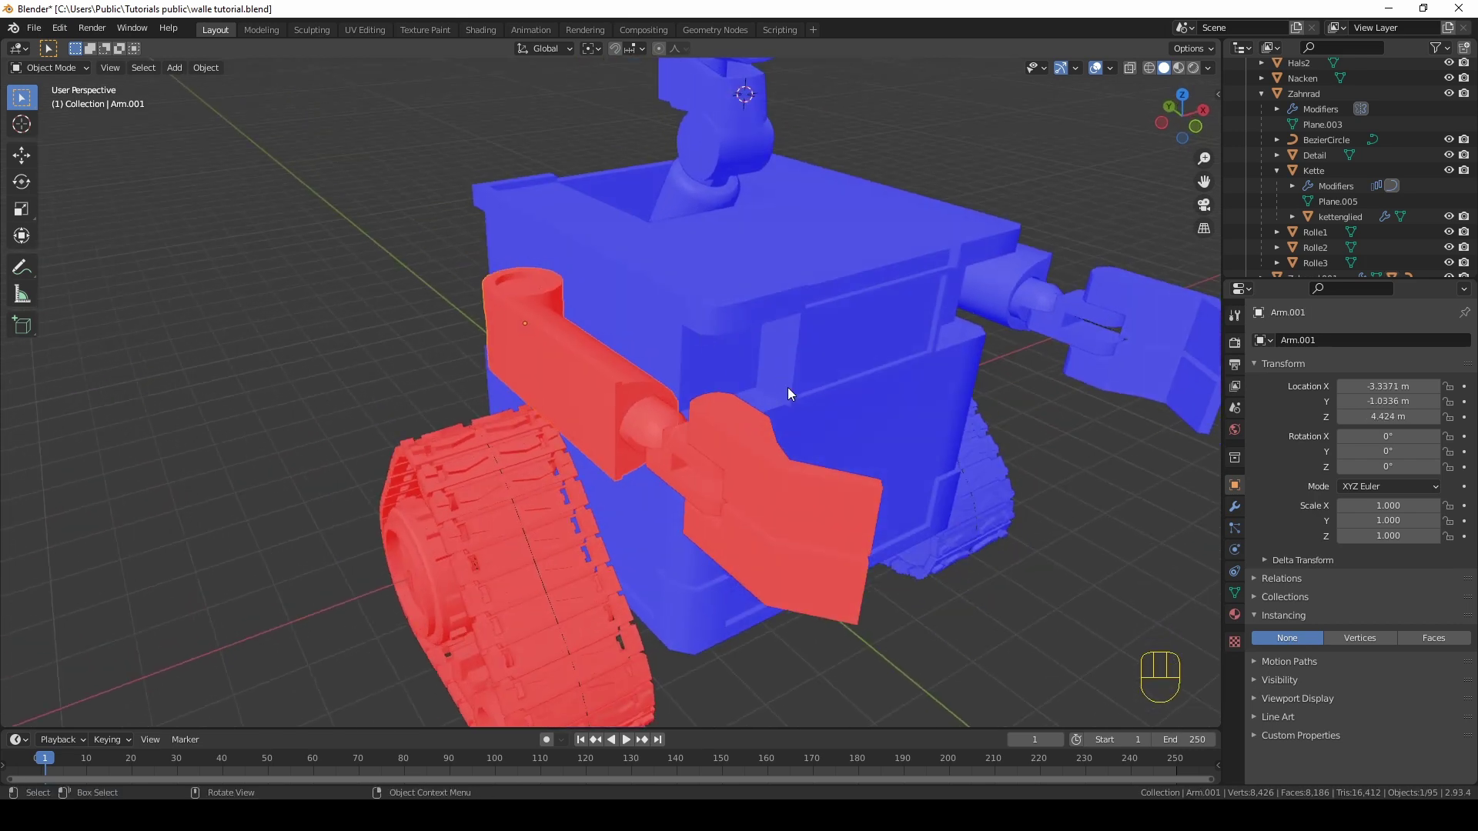
drag(729, 467, 708, 456)
drag(585, 421, 627, 418)
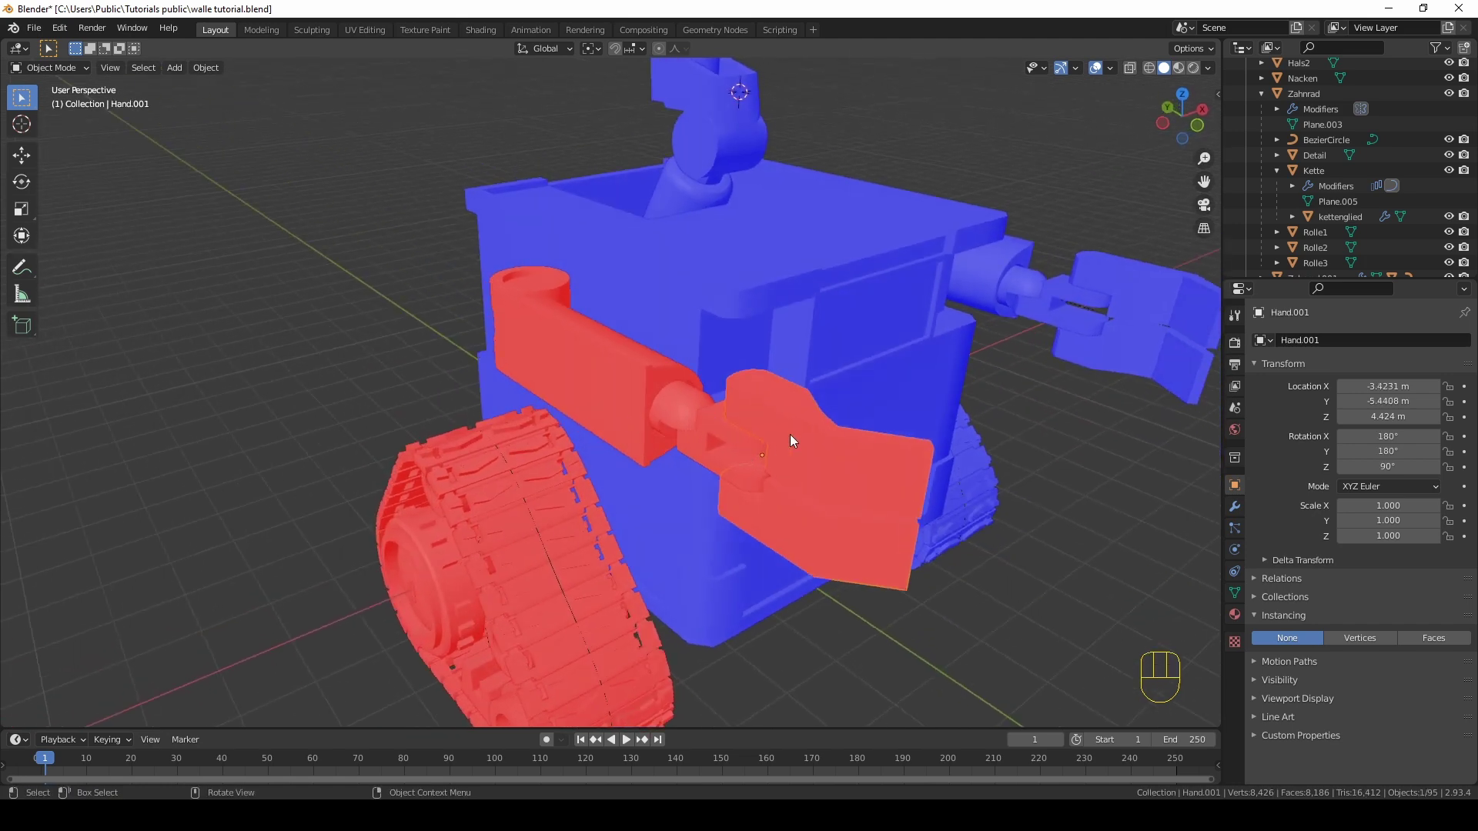
key(Tab)
key(a)
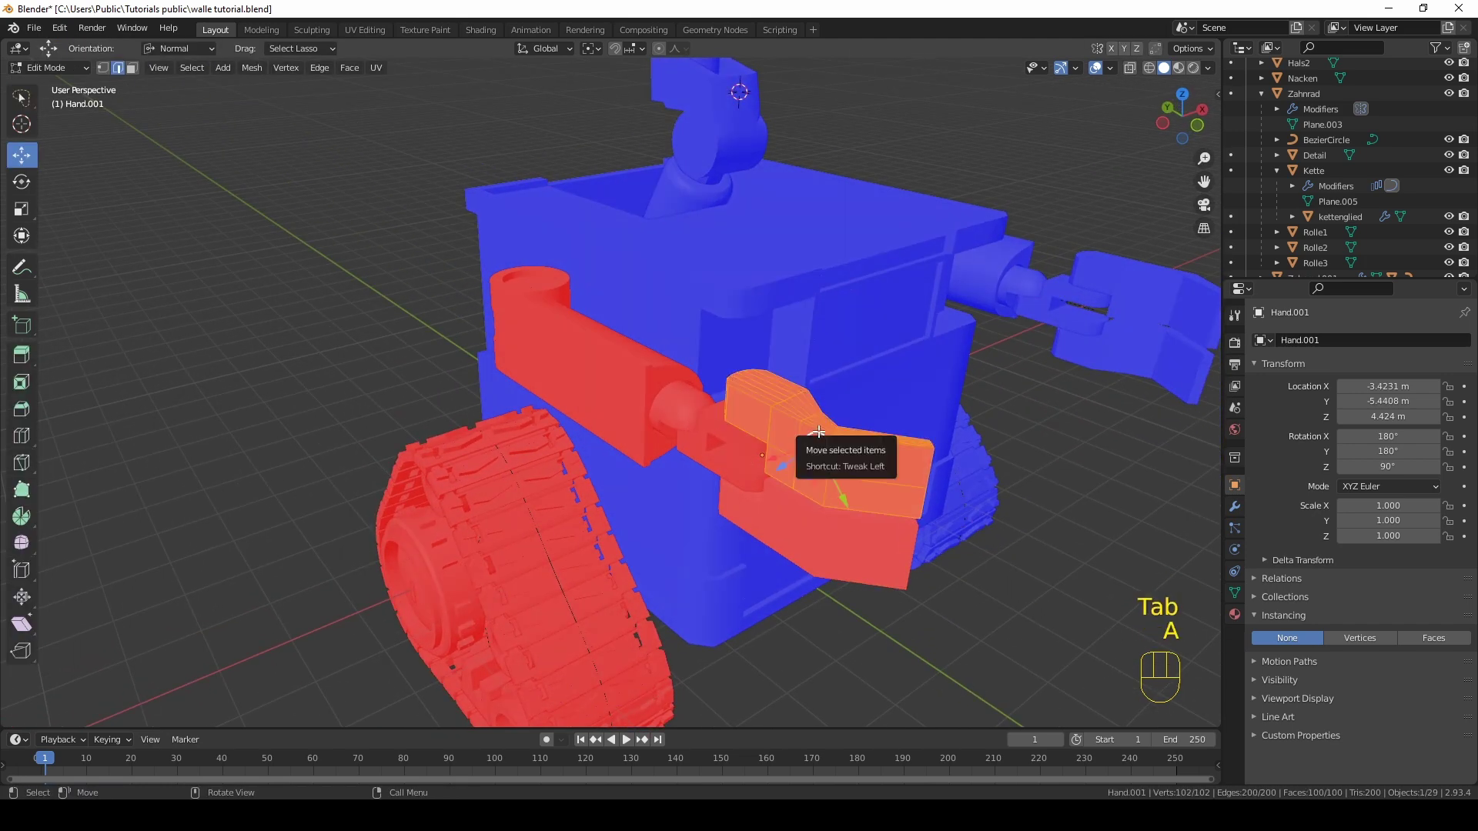
key(F3)
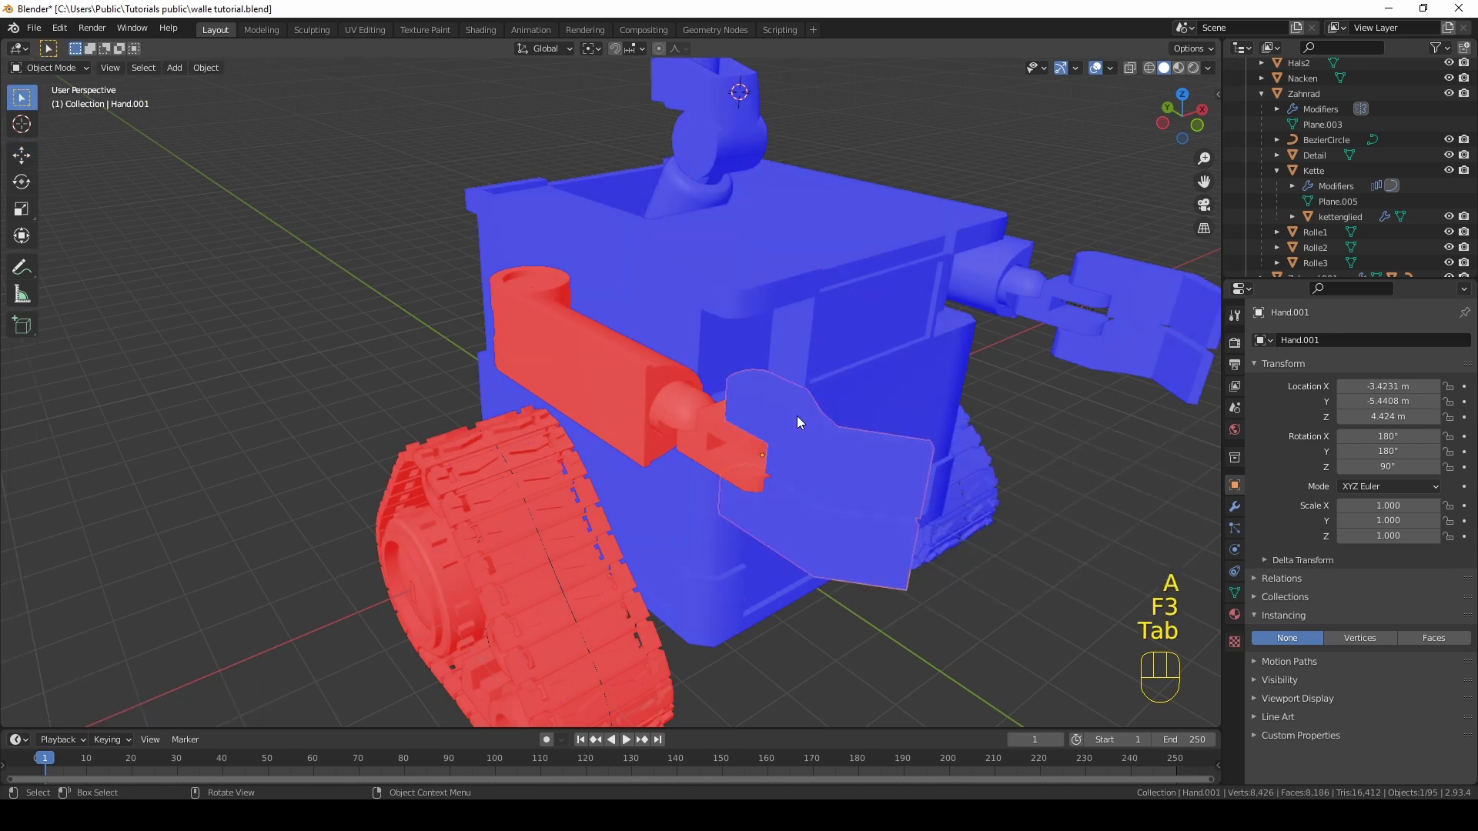
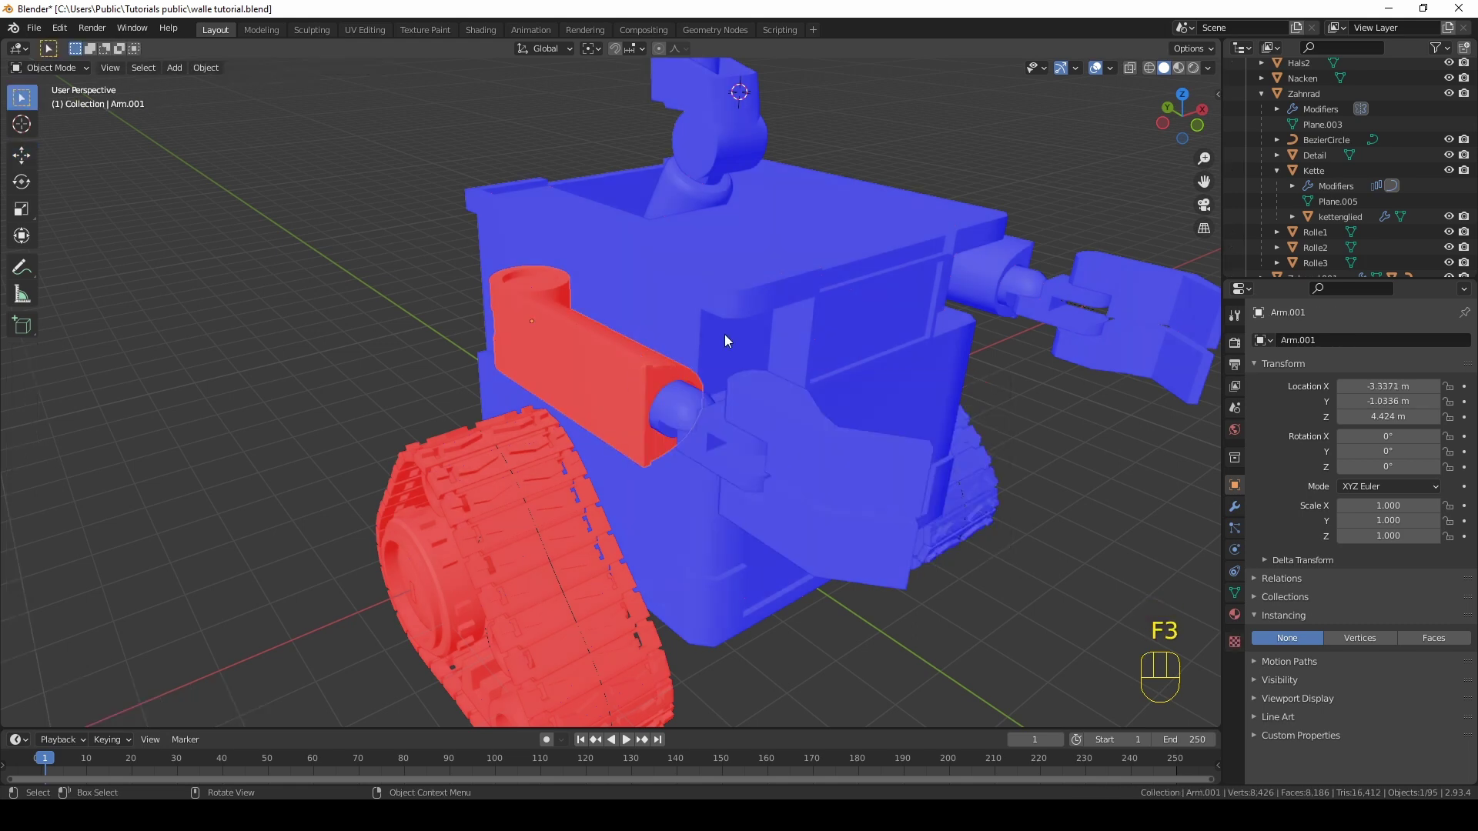
Step: Flip the normals of Arm.001 so the whole second arm faces outward
key(Tab)
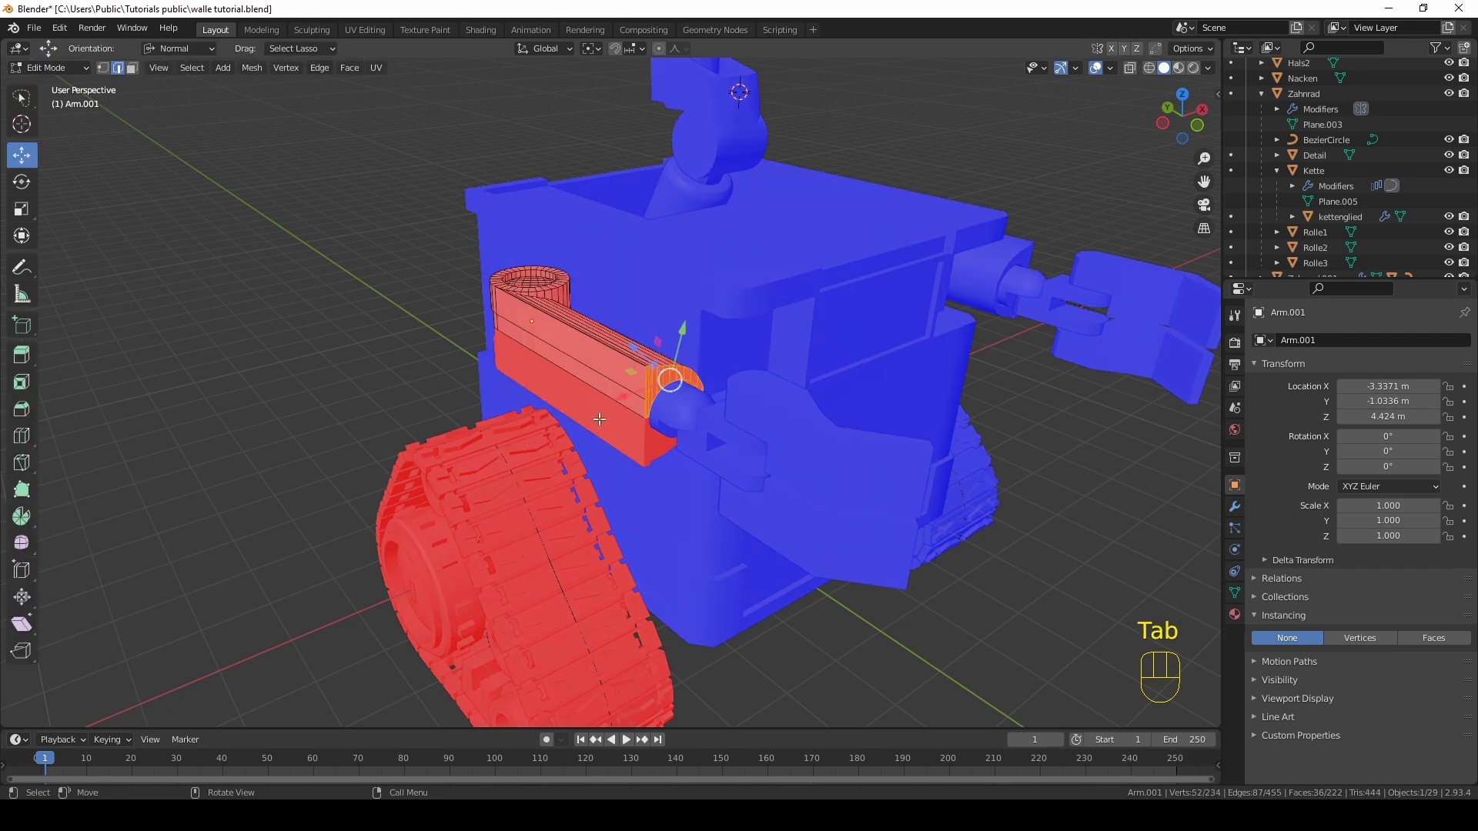
key(a)
key(F3)
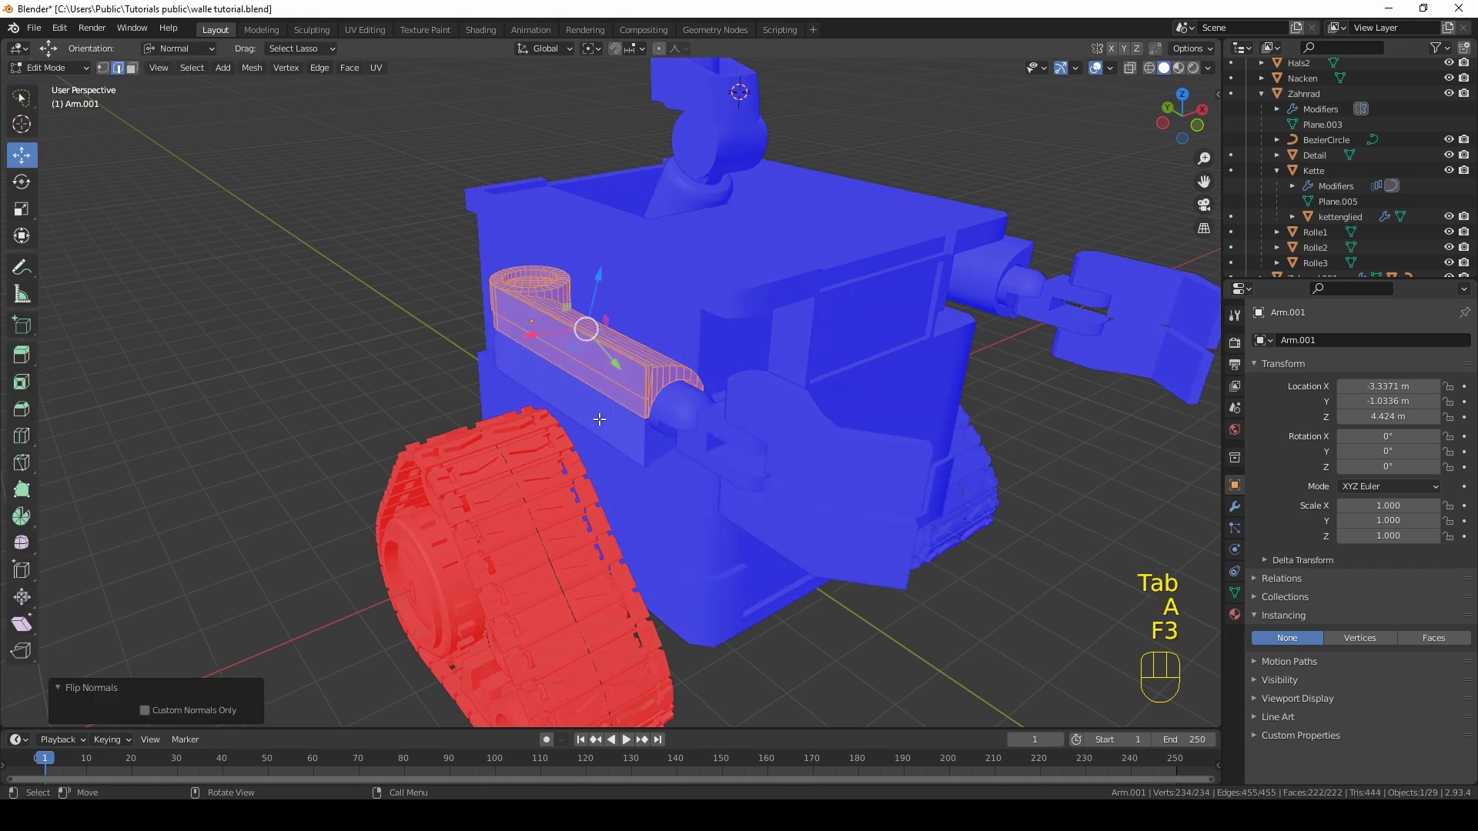
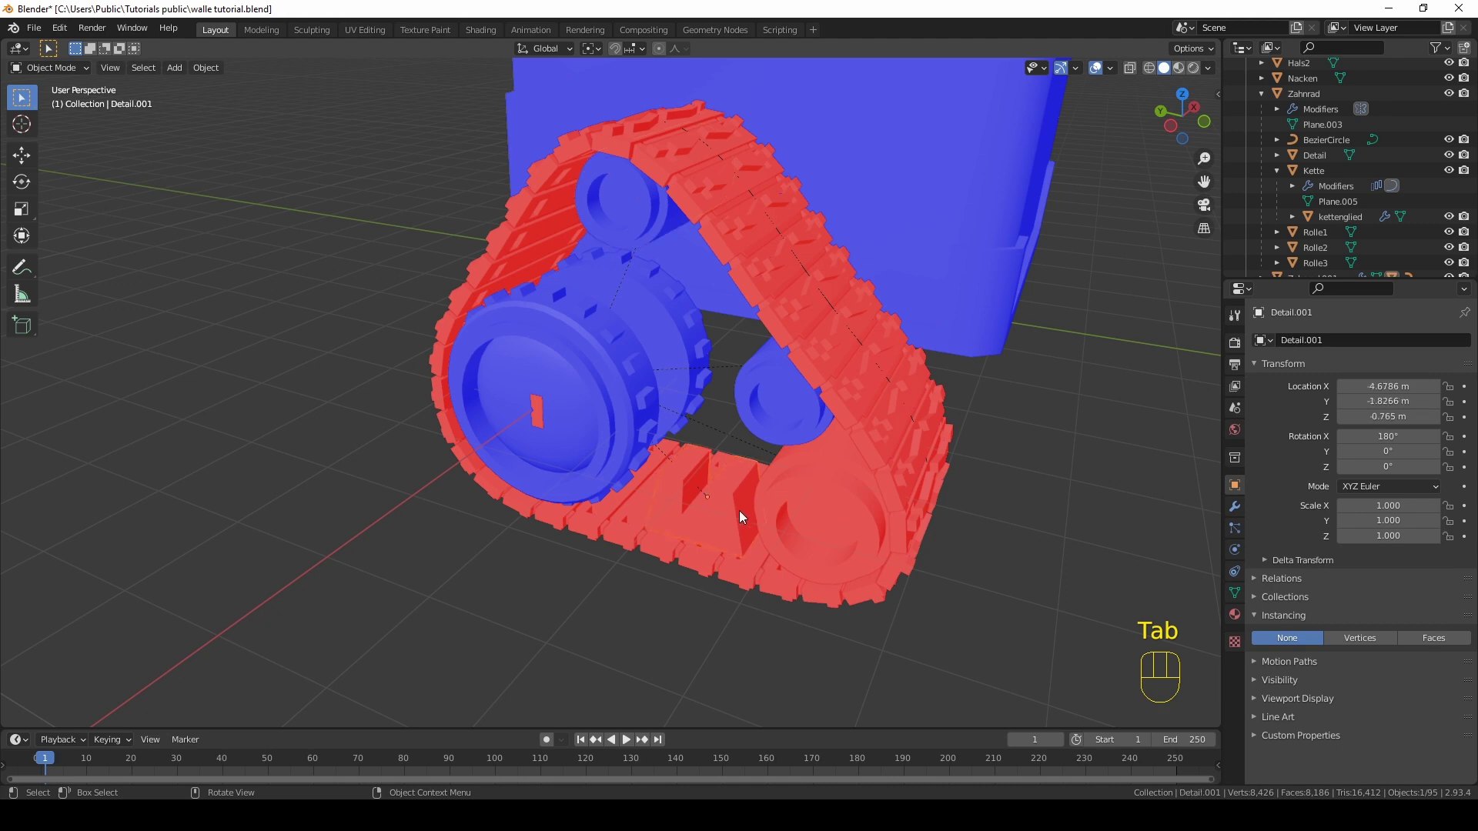
Step: Flip the normals of the remaining mirrored arm pieces via F3 search in Edit Mode
key(F3)
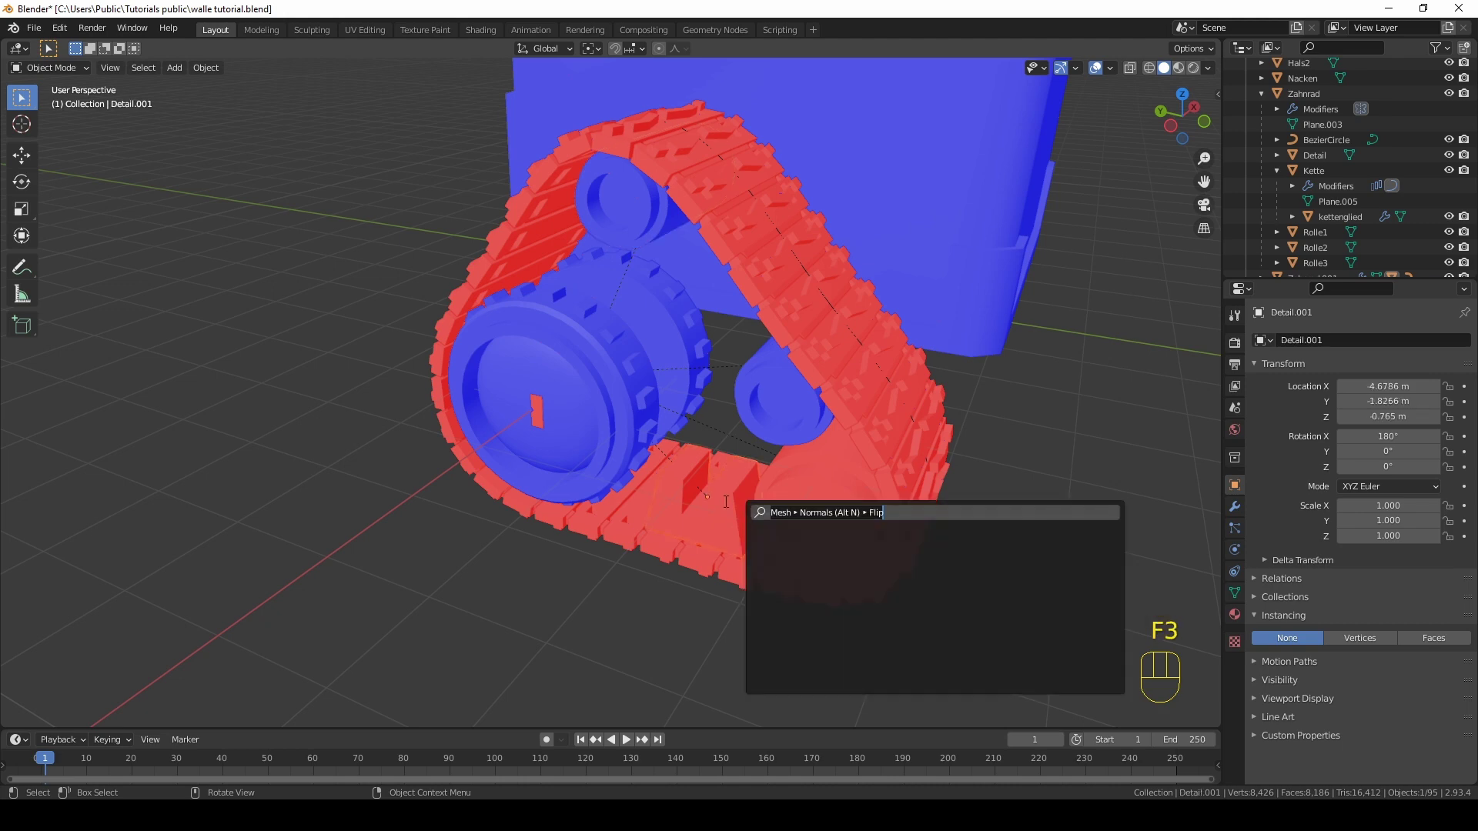
key(Tab)
key(Tab)
key(a)
key(F3)
key(Tab)
key(Tab)
key(a)
key(F3)
key(Tab)
Step: Flip the normals of kettenglied.001 so the mirrored track chain faces outward
middle_click(830, 387)
drag(600, 390, 541, 381)
click(643, 345)
middle_click(647, 364)
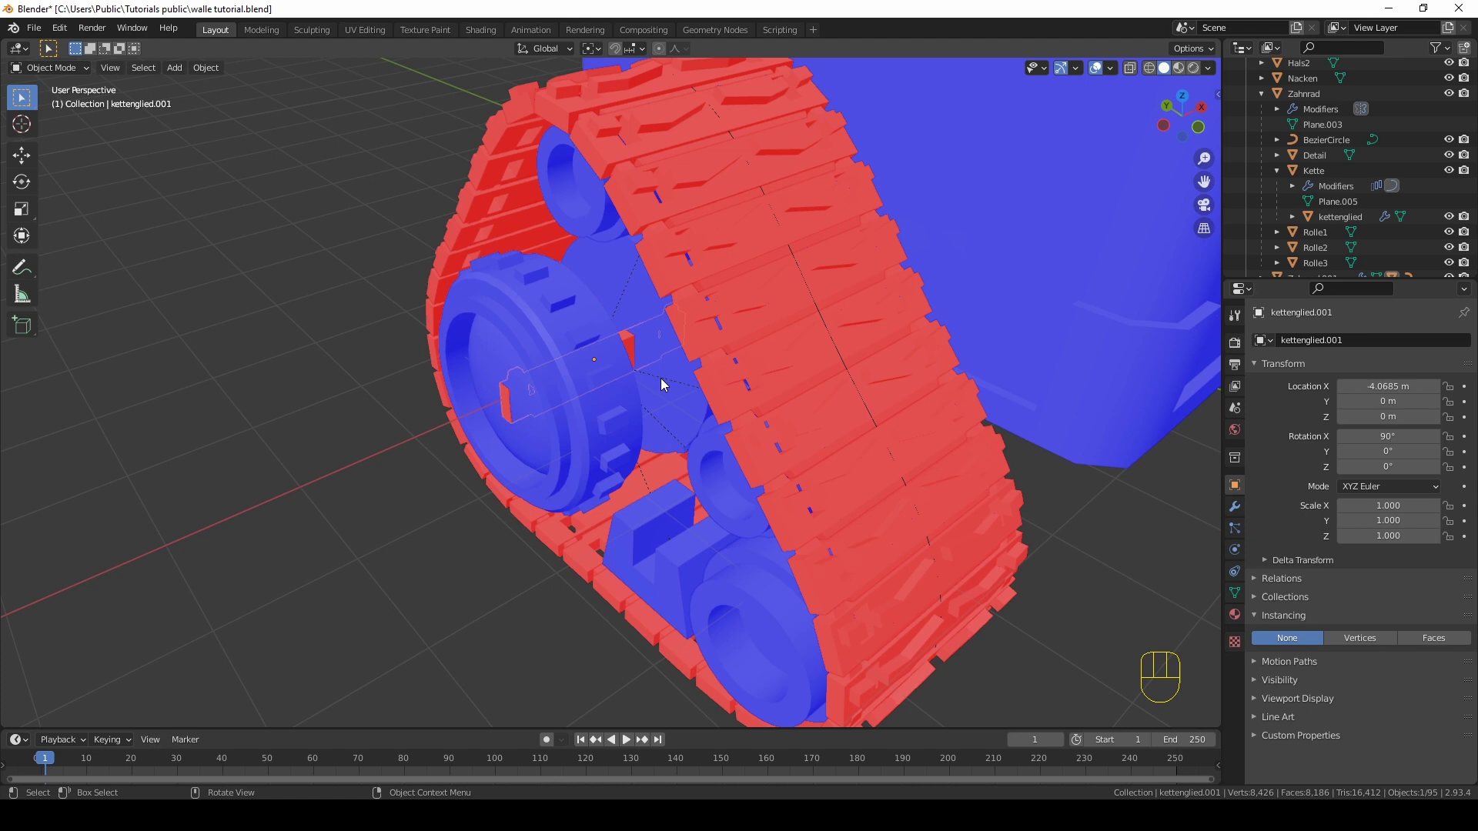
key(Tab)
key(F3)
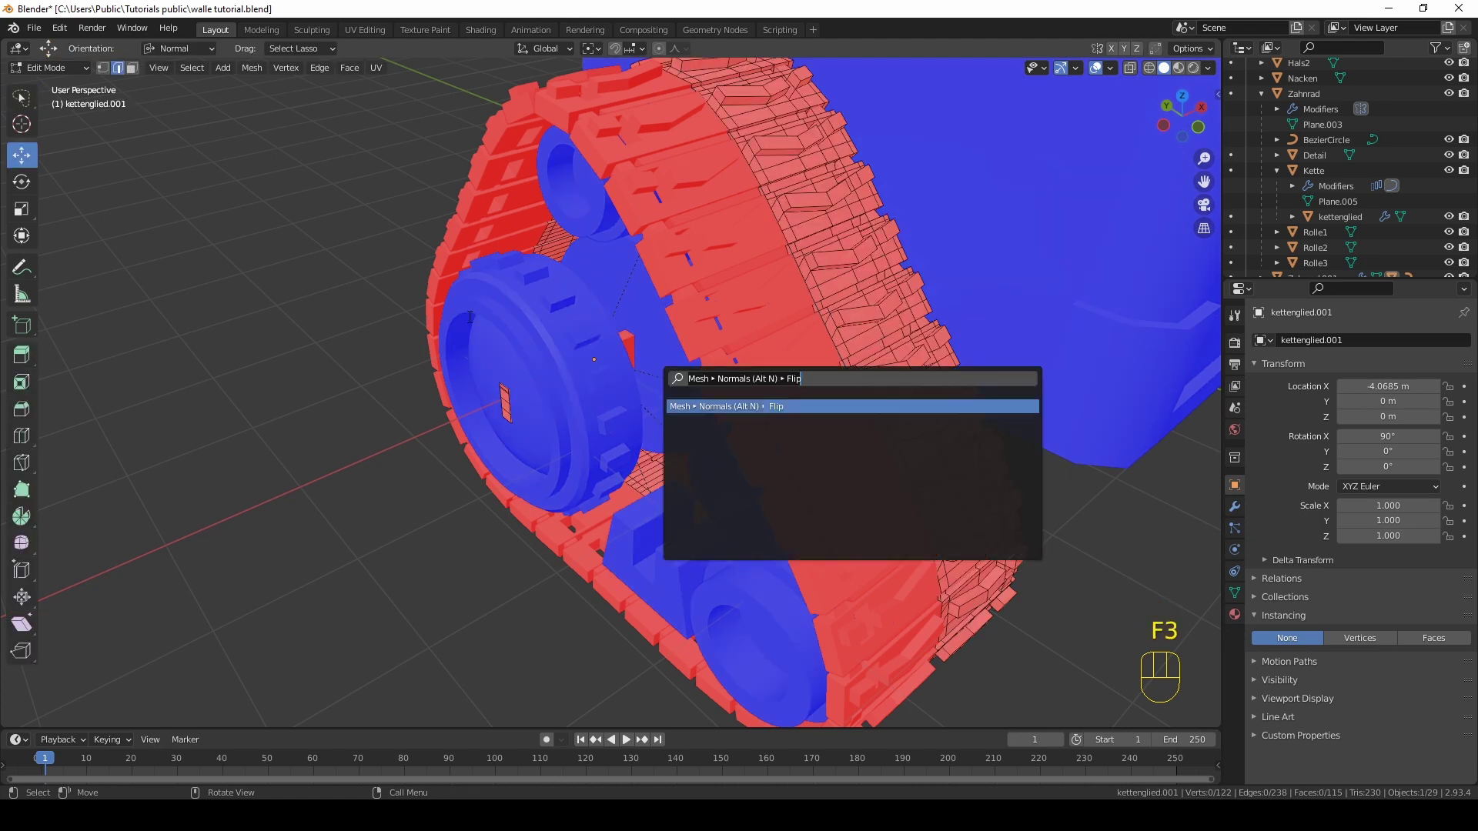
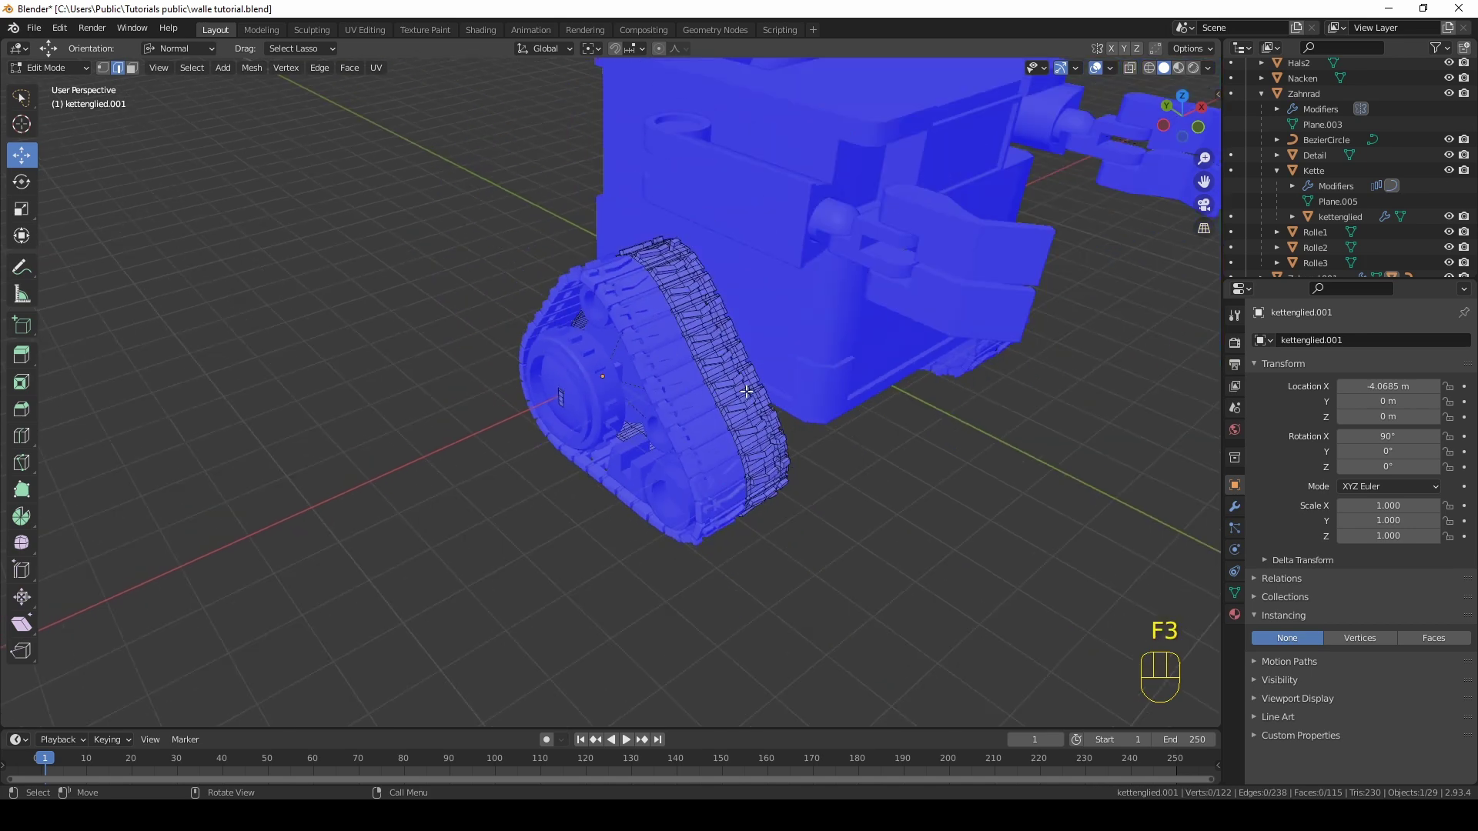
key(Tab)
drag(615, 363, 671, 339)
drag(572, 343, 545, 333)
Step: Turn off Face Orientation, check the robot all around, and select the Augen eye housings to enlarge them
key(h)
drag(918, 312, 758, 298)
middle_click(1060, 450)
middle_click(984, 460)
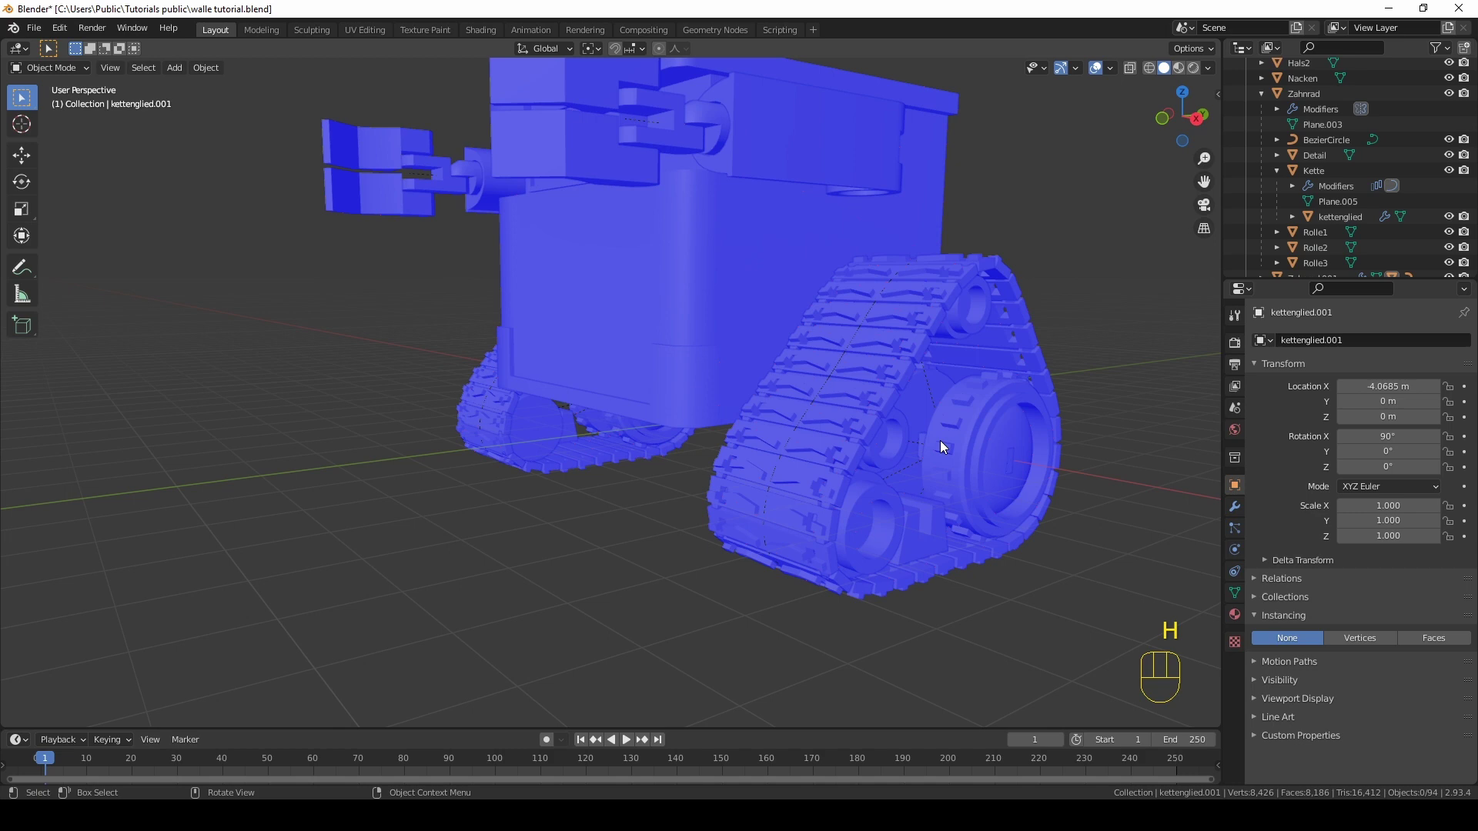
click(927, 444)
click(926, 452)
middle_click(1006, 467)
key(h)
click(1036, 469)
drag(1114, 74, 722, 331)
middle_click(759, 344)
drag(804, 303, 734, 379)
drag(744, 368, 821, 347)
click(884, 334)
drag(887, 337, 922, 338)
drag(922, 322, 961, 323)
middle_click(750, 317)
key(Tab)
middle_click(762, 269)
key(KP_1)
middle_click(657, 314)
key(s)
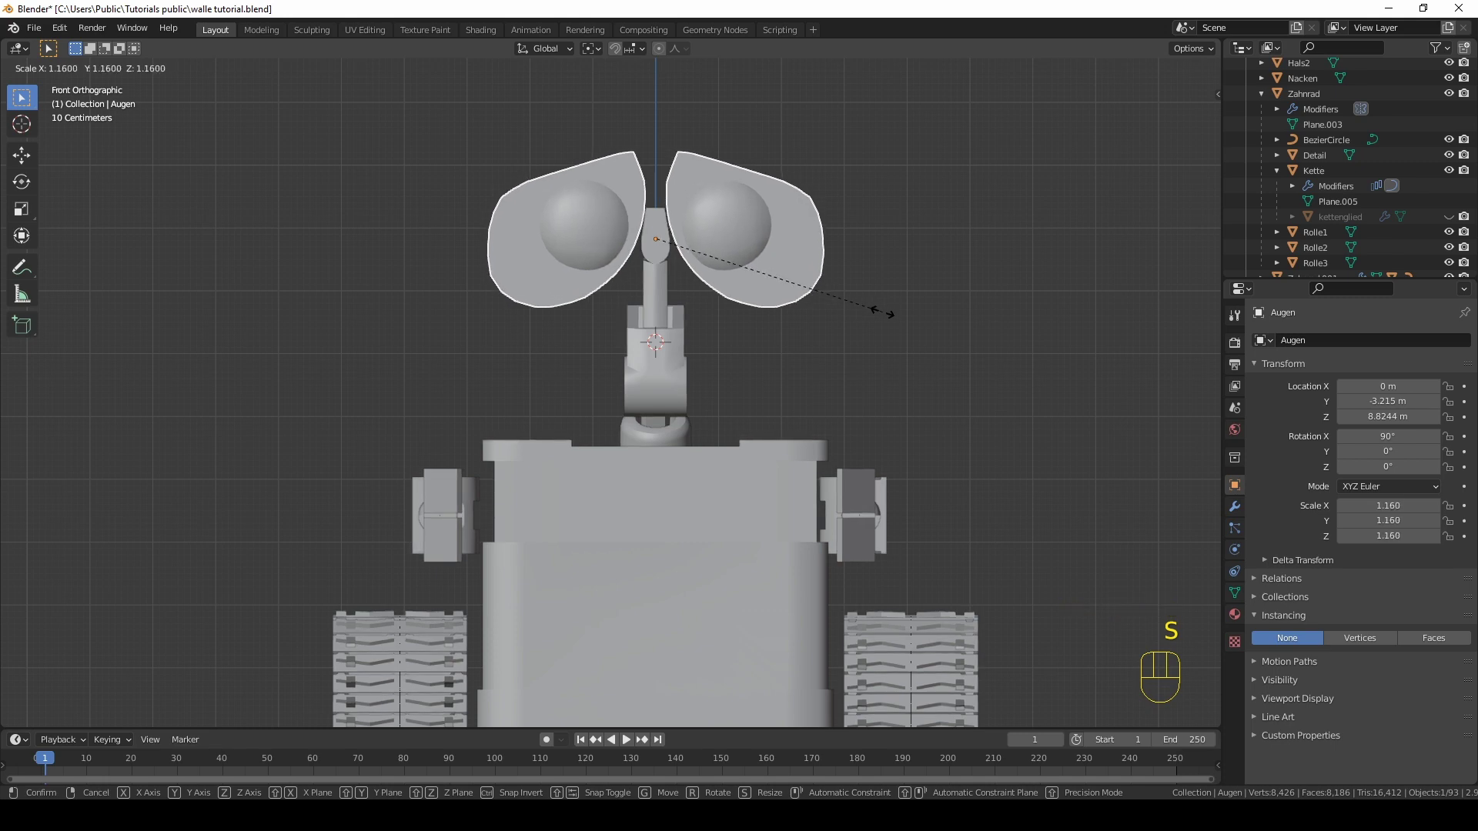
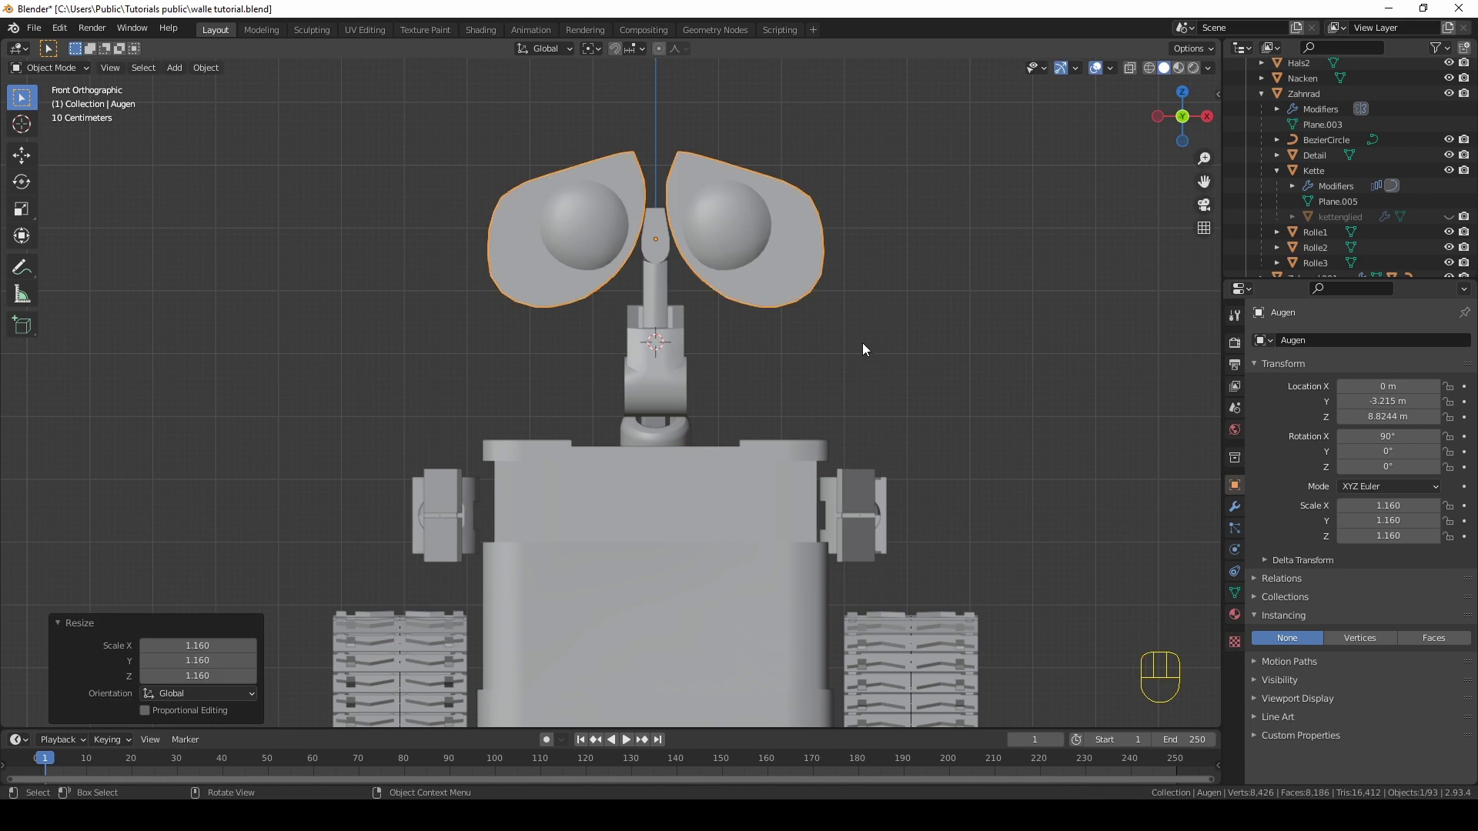
key(g)
key(z)
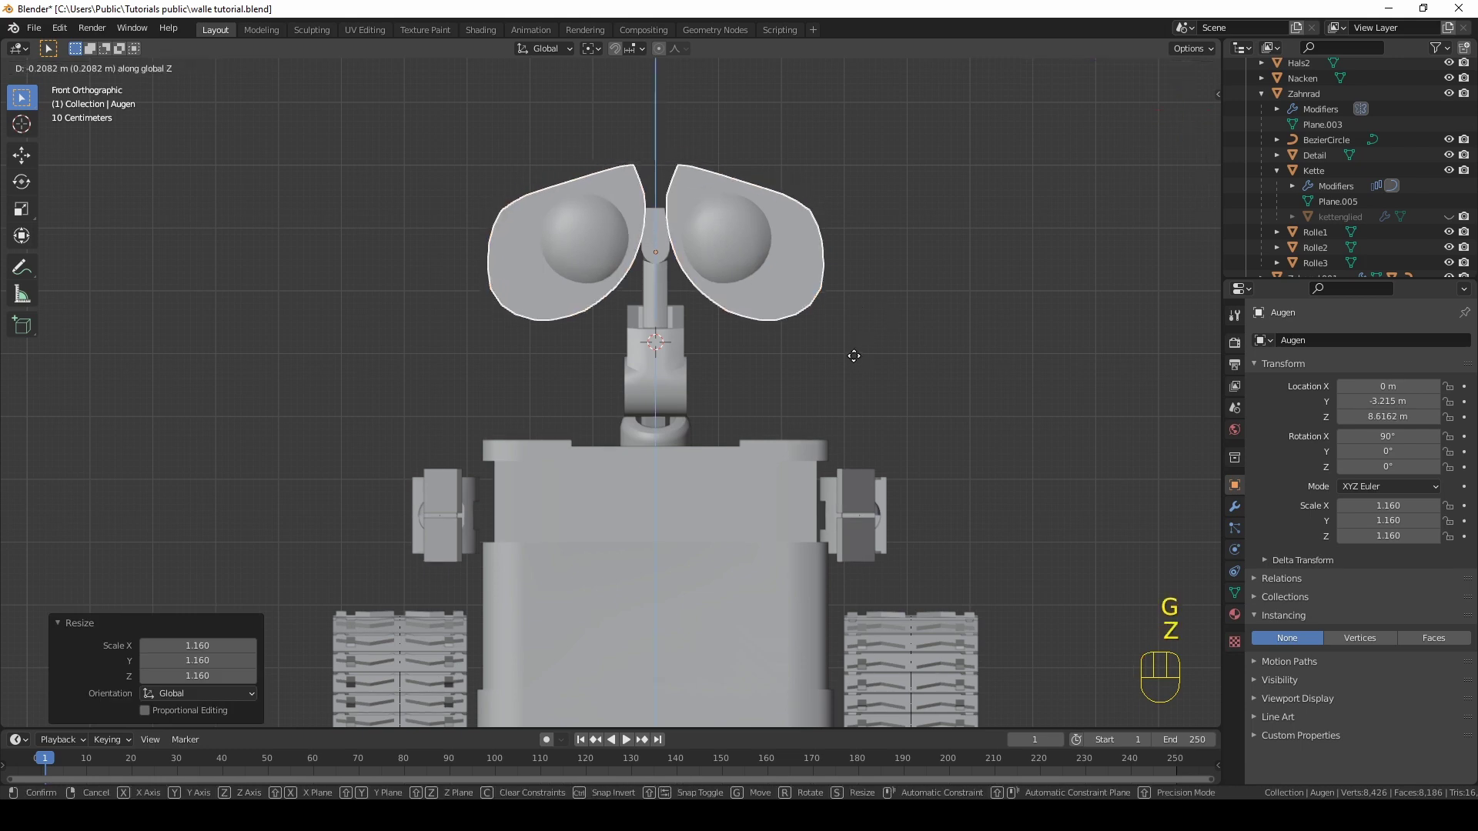
click(857, 359)
drag(866, 366, 939, 361)
click(1014, 370)
click(996, 395)
drag(948, 392, 809, 389)
click(647, 323)
middle_click(710, 342)
drag(732, 341, 833, 433)
drag(834, 433, 886, 433)
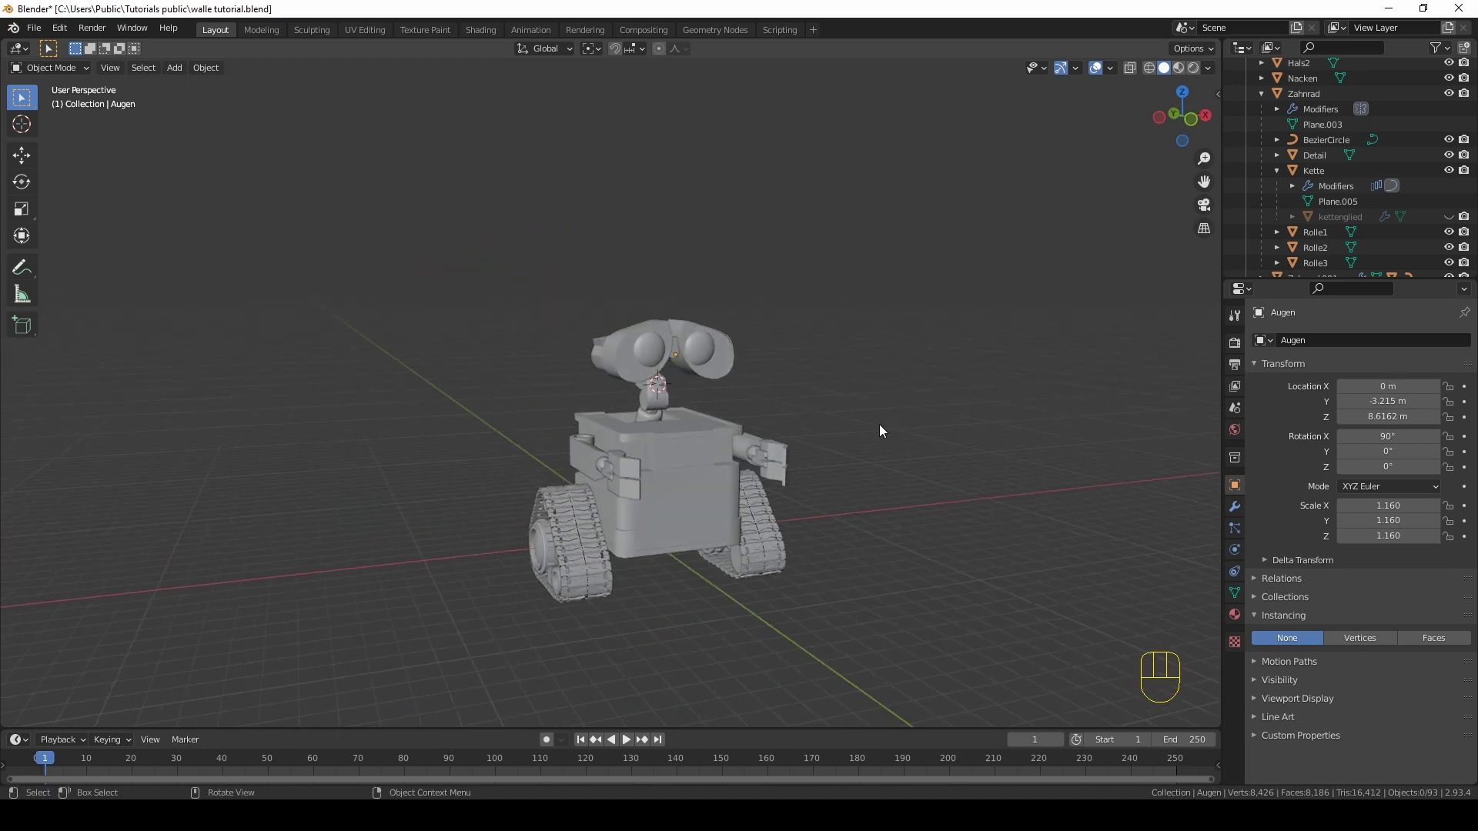
drag(887, 424, 905, 425)
drag(909, 441, 874, 444)
drag(865, 450, 817, 427)
drag(846, 444, 651, 440)
drag(575, 489, 600, 478)
drag(595, 474, 603, 484)
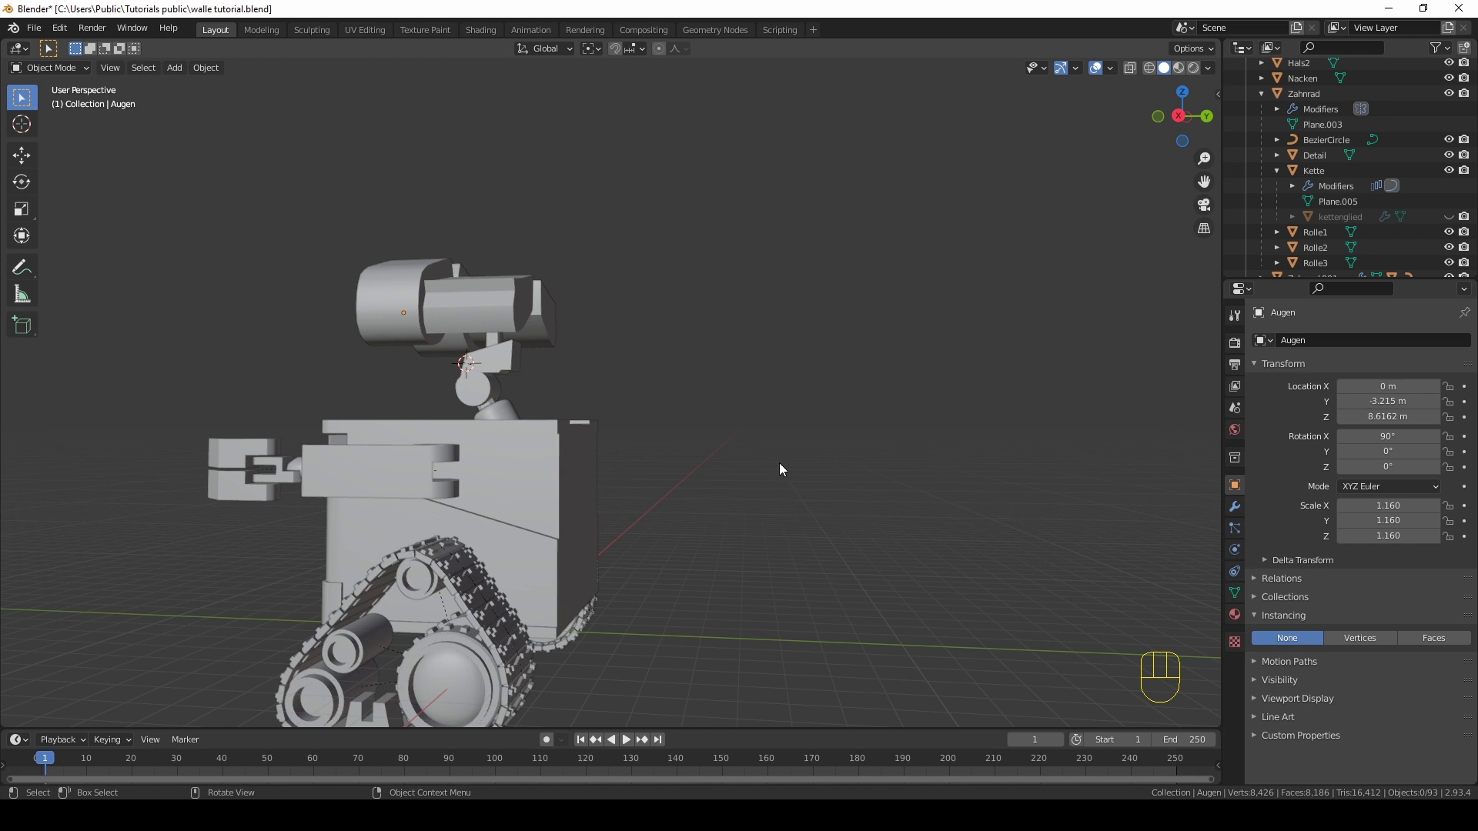
drag(678, 467, 715, 469)
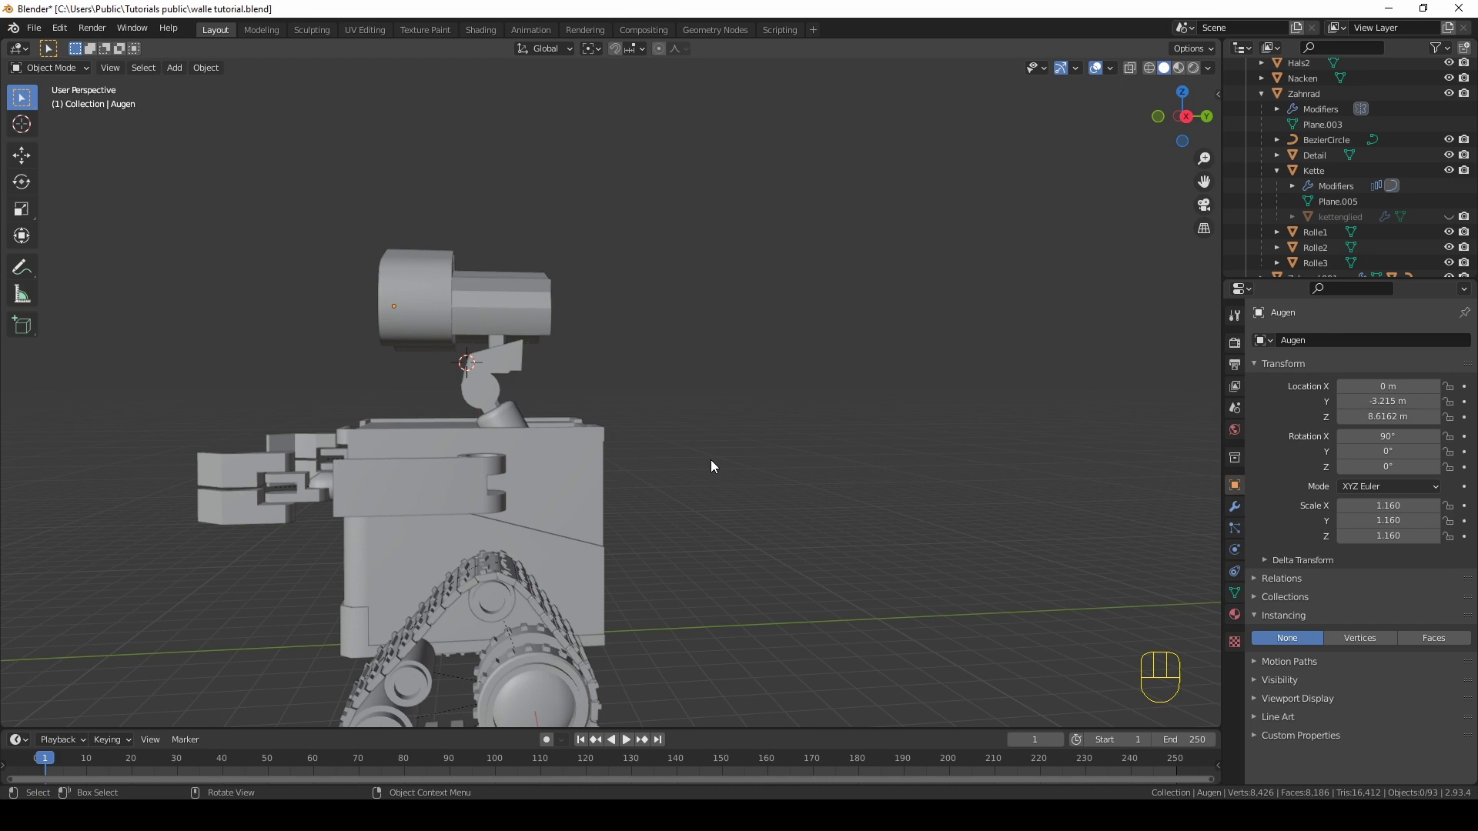
drag(702, 471, 780, 467)
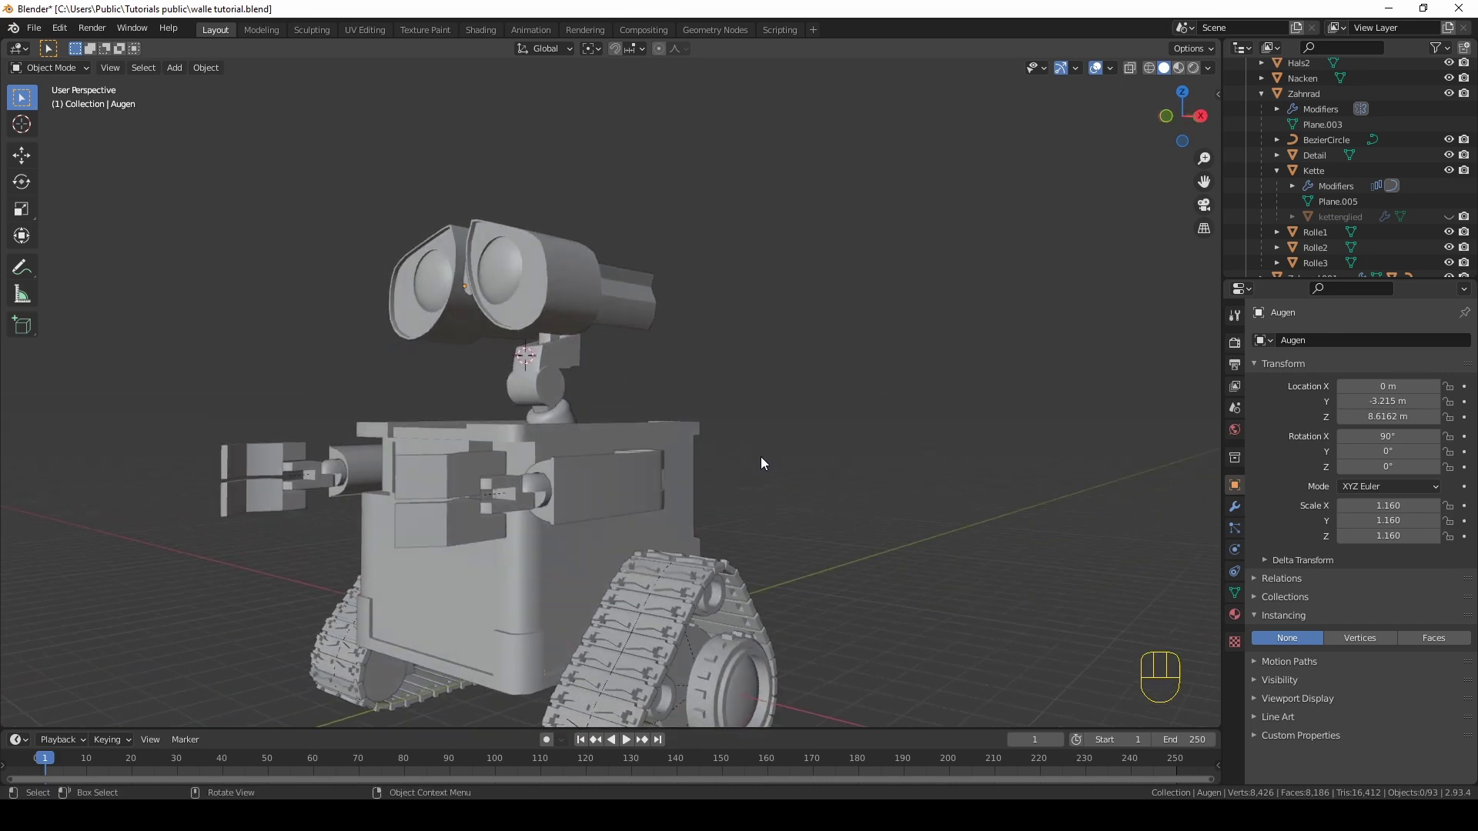
middle_click(753, 459)
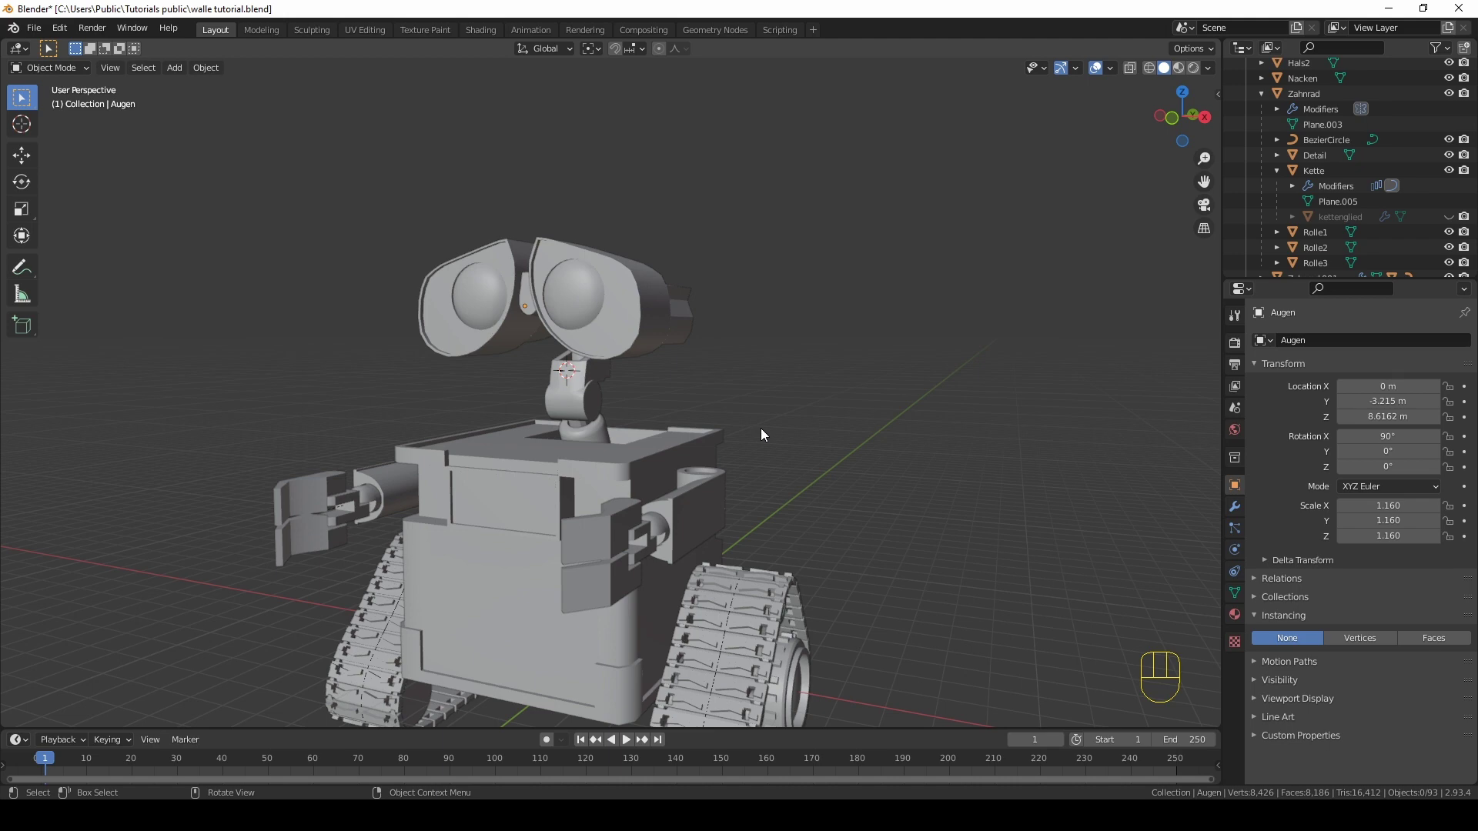
middle_click(689, 447)
Step: Create a new material on the body (Bauch) and set its Base Color to a yellow shade
drag(717, 493, 708, 408)
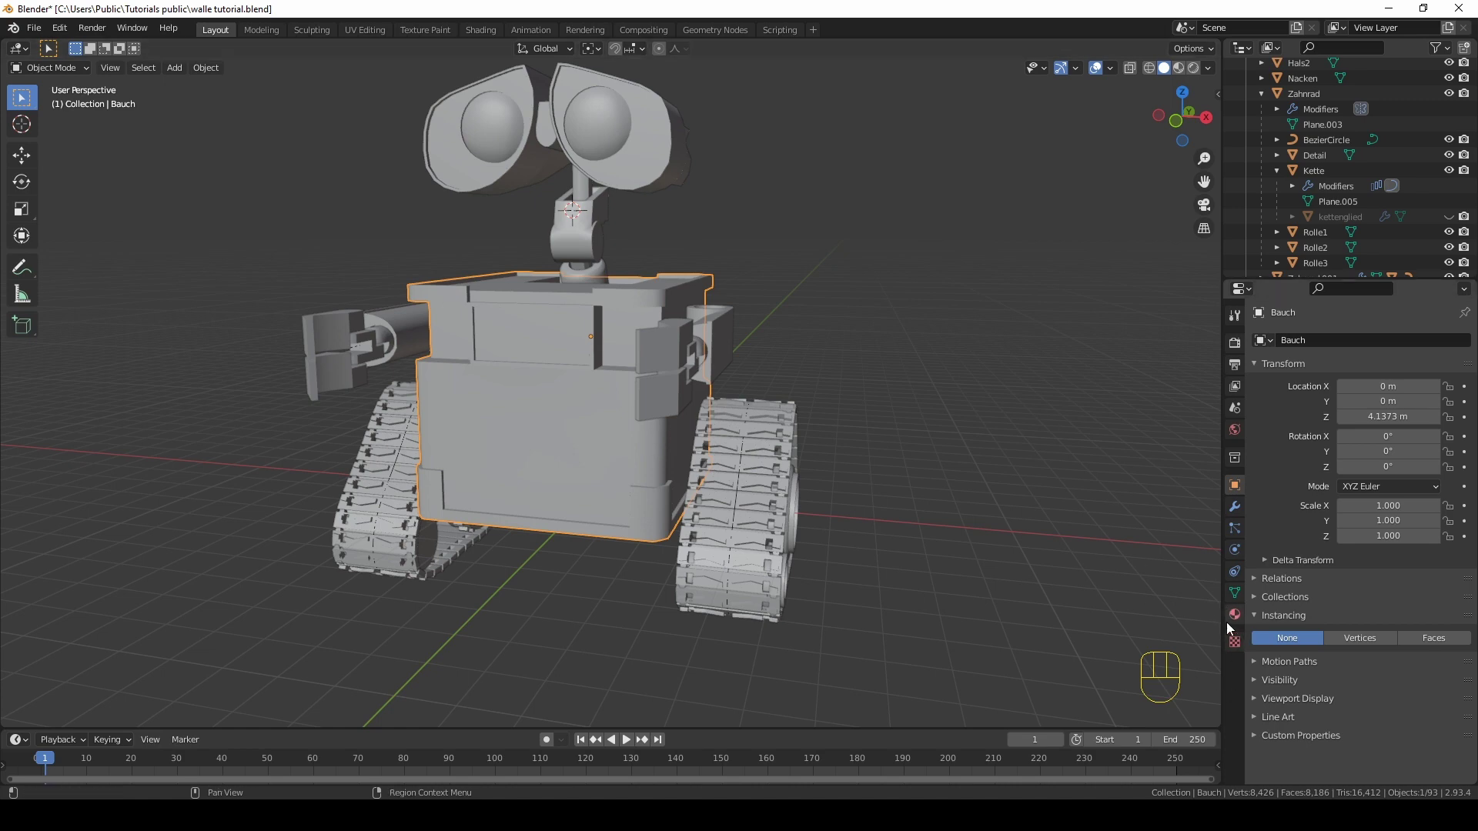
click(1230, 626)
click(1351, 411)
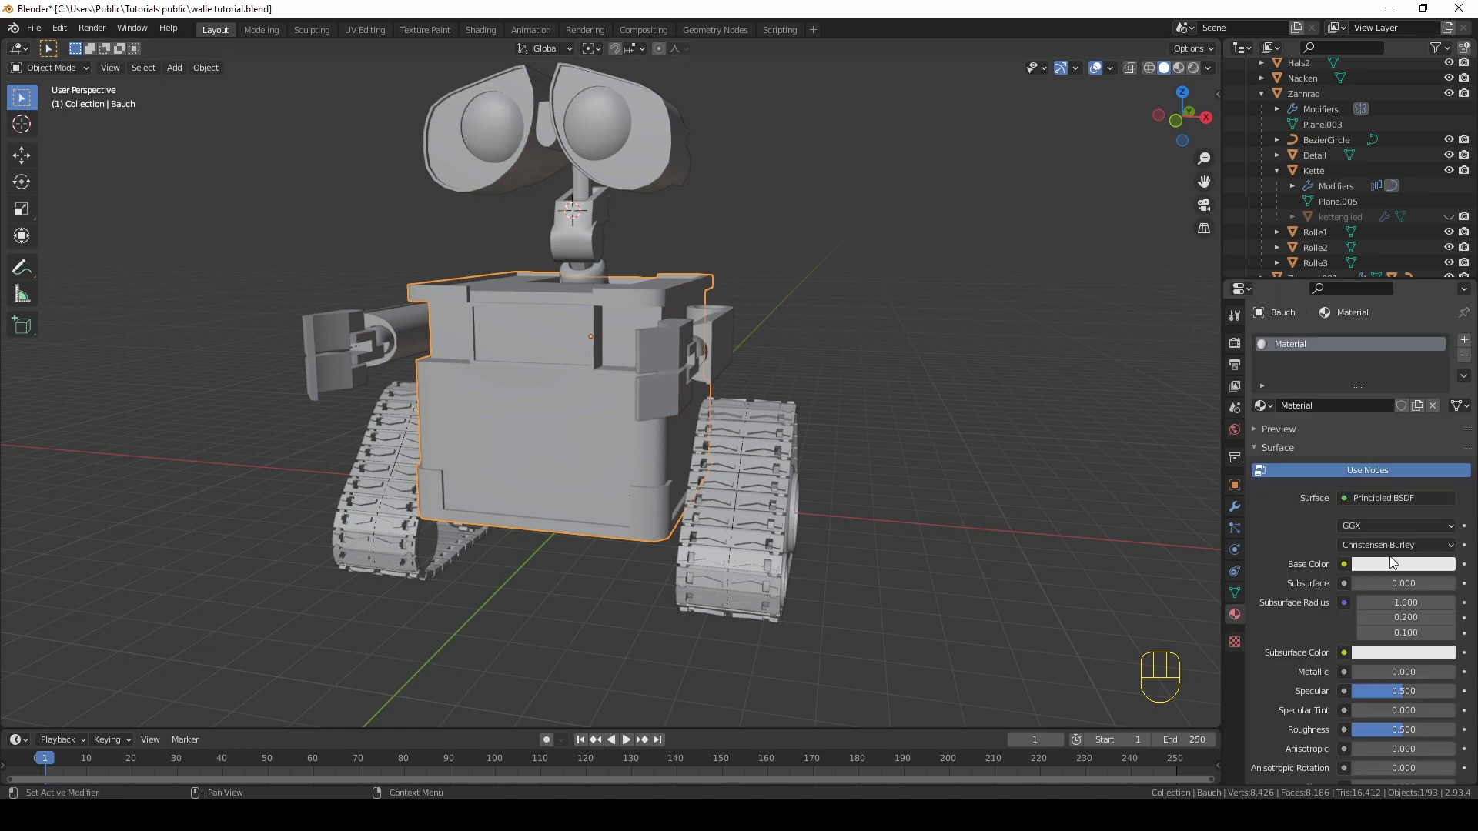
click(1395, 576)
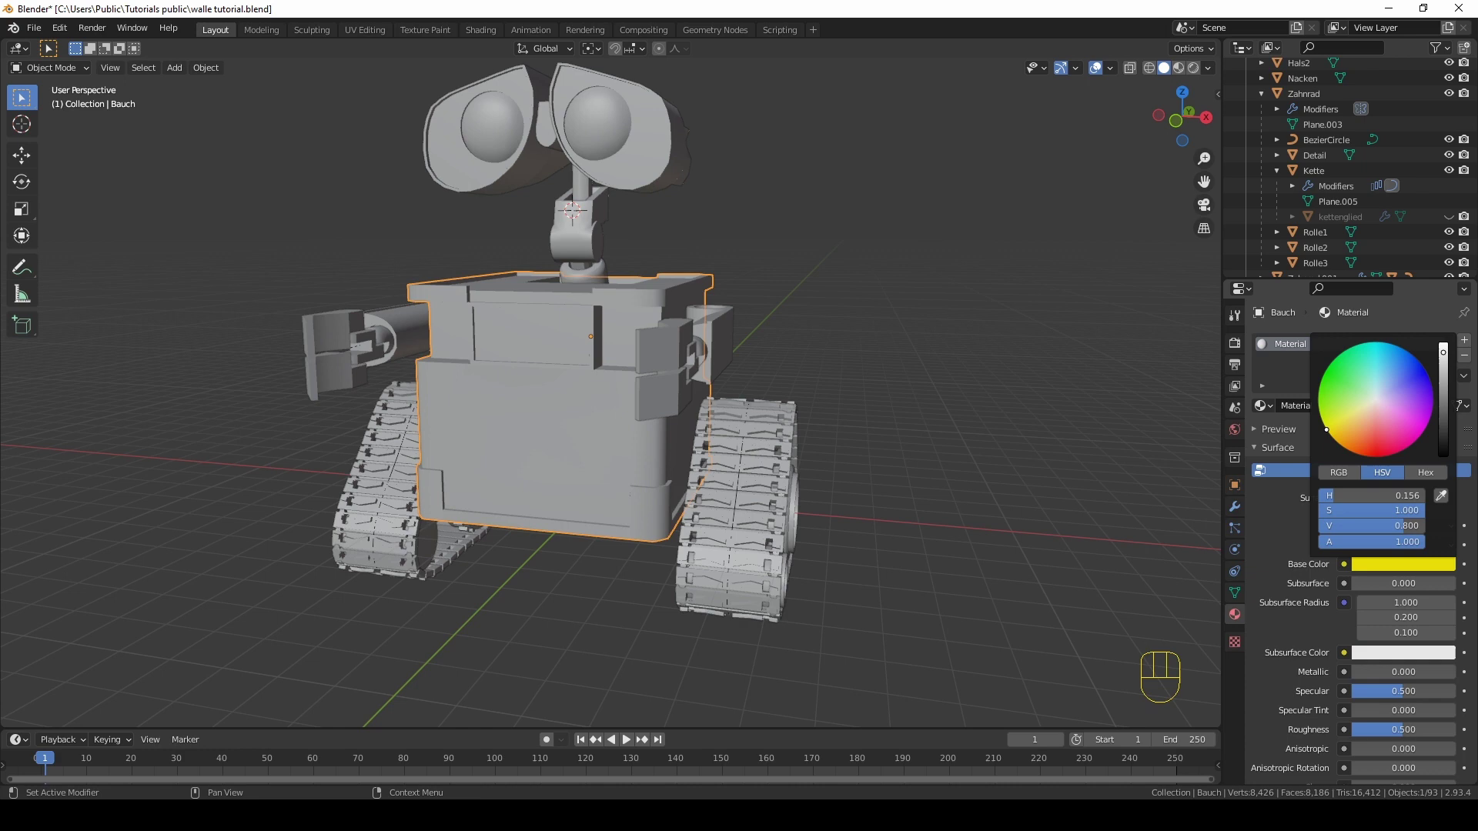
drag(1185, 78, 993, 273)
middle_click(993, 272)
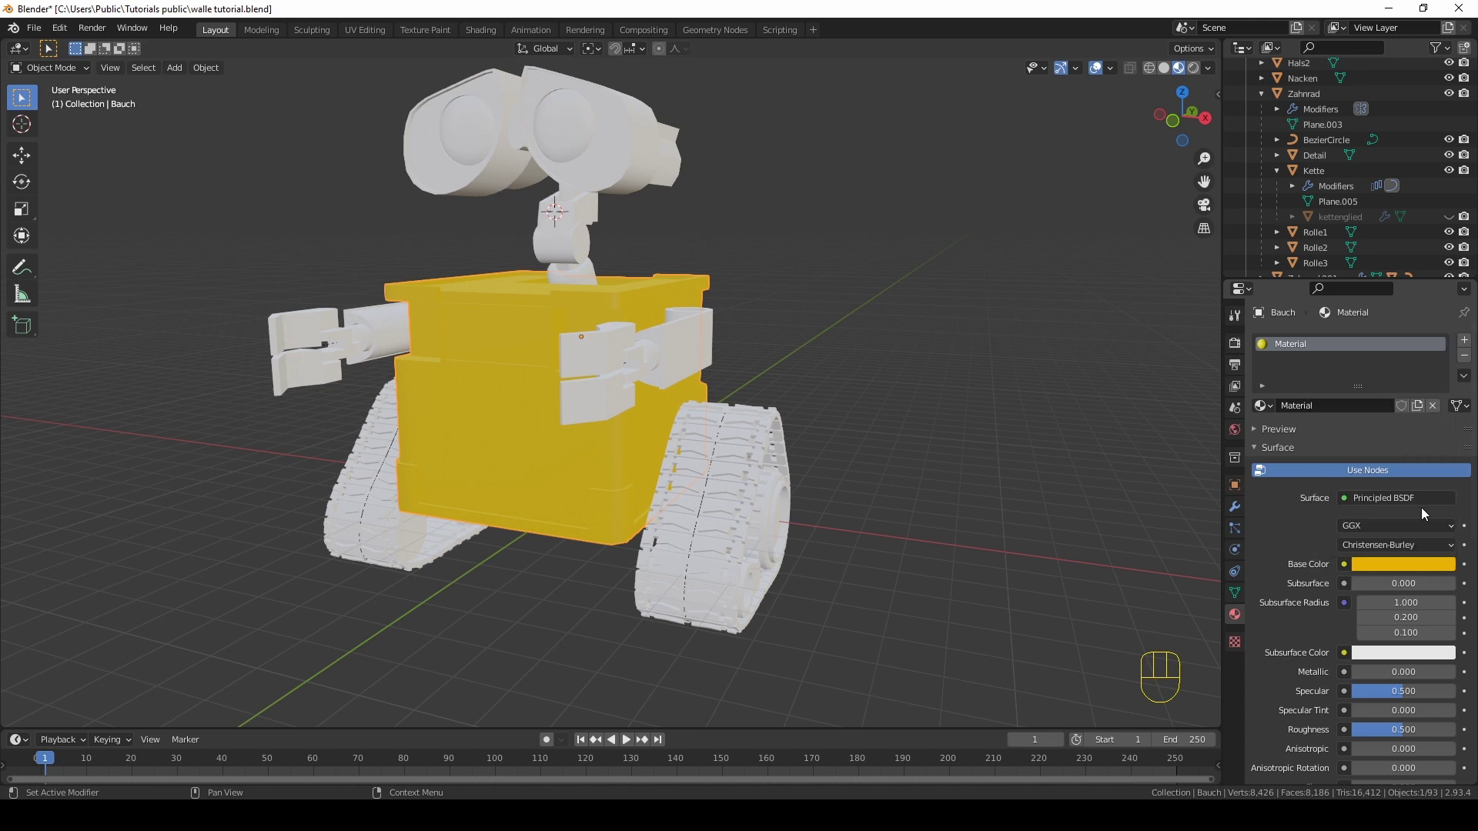
drag(1409, 565, 1430, 374)
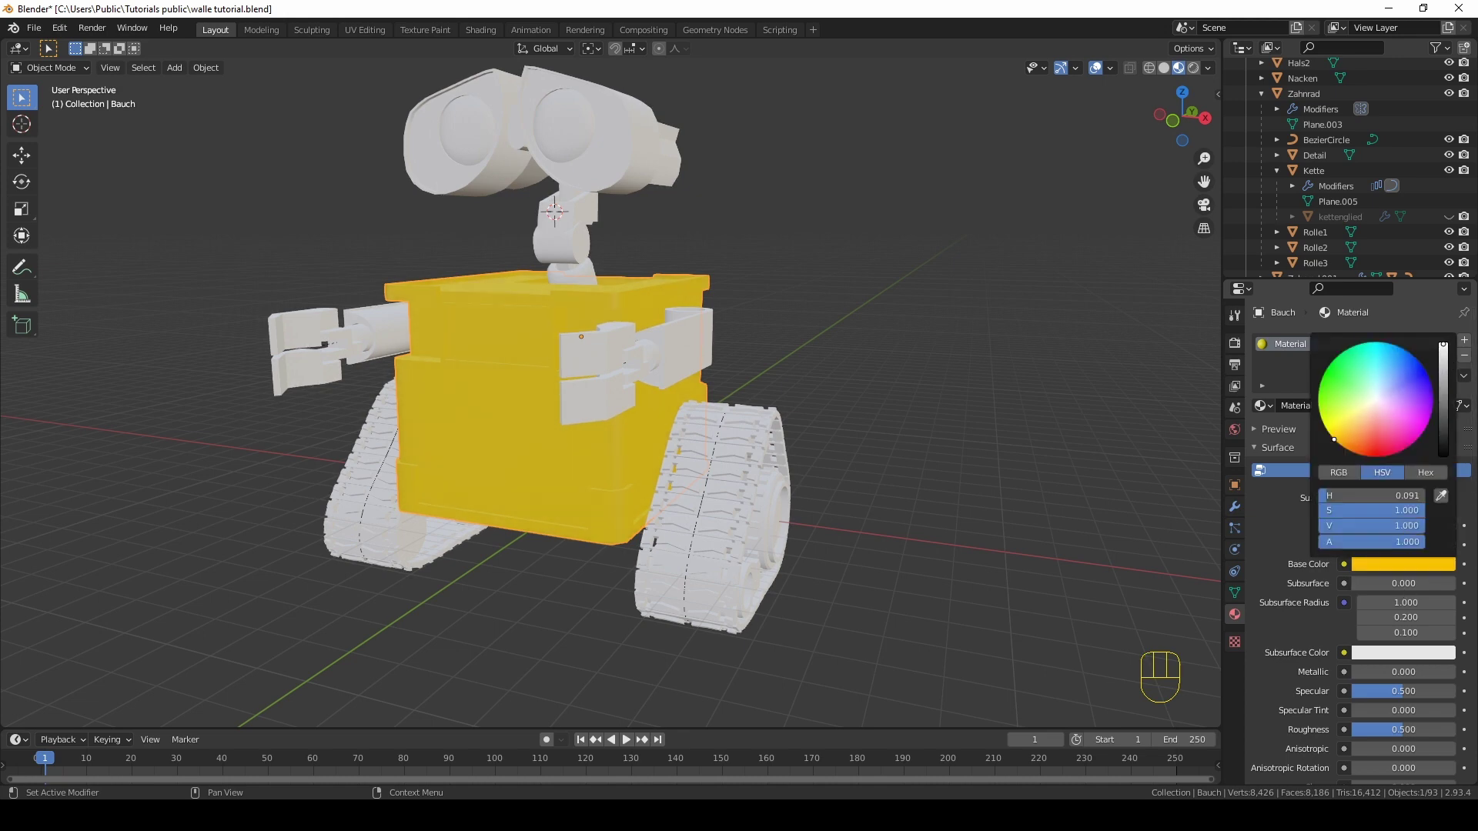
Step: Orbit around the yellow body to check the colour from its side
click(1309, 347)
drag(1308, 347, 1308, 347)
drag(1309, 347, 1248, 309)
middle_click(692, 356)
drag(752, 348, 773, 354)
middle_click(755, 374)
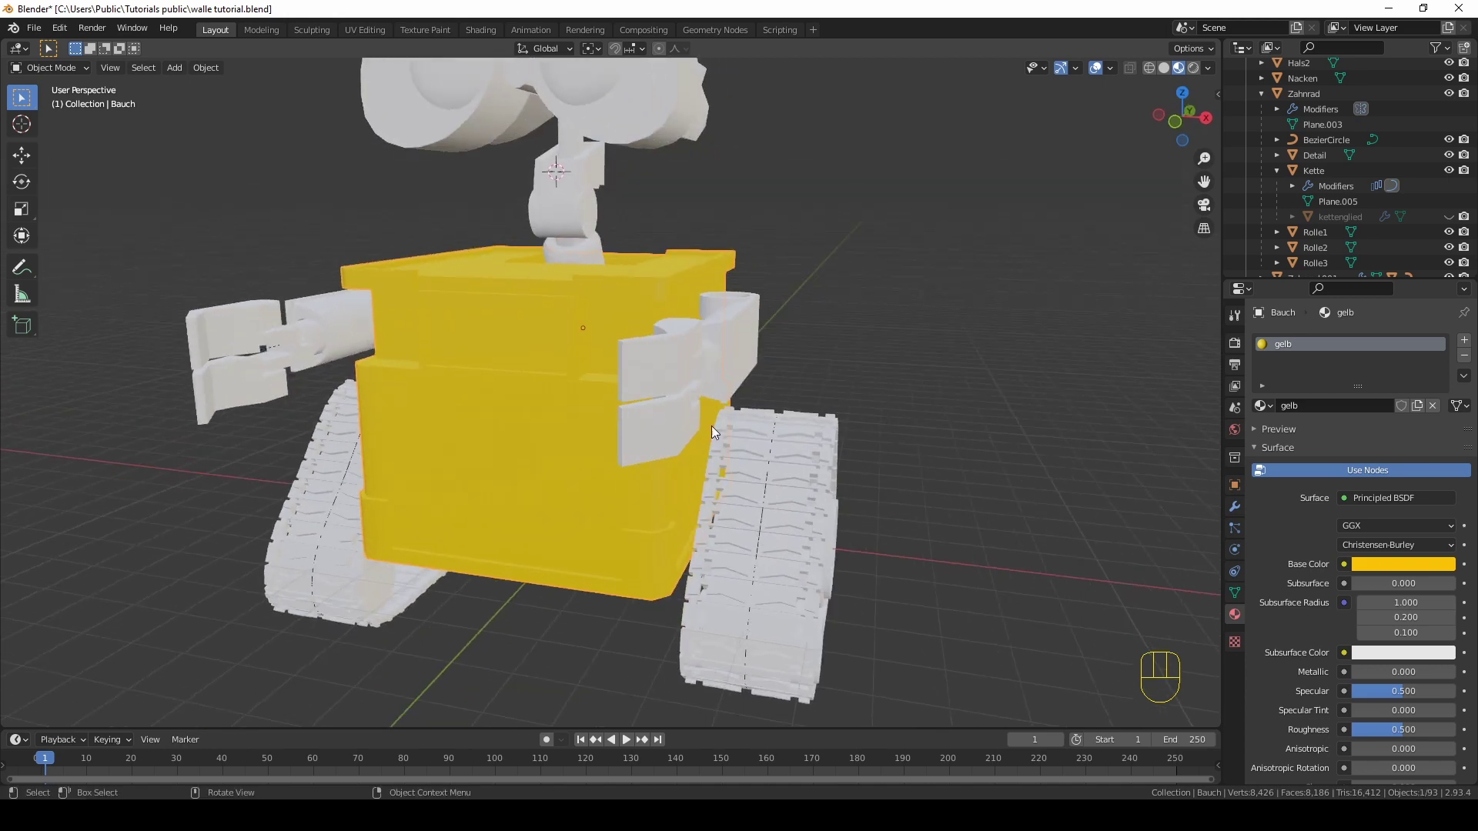
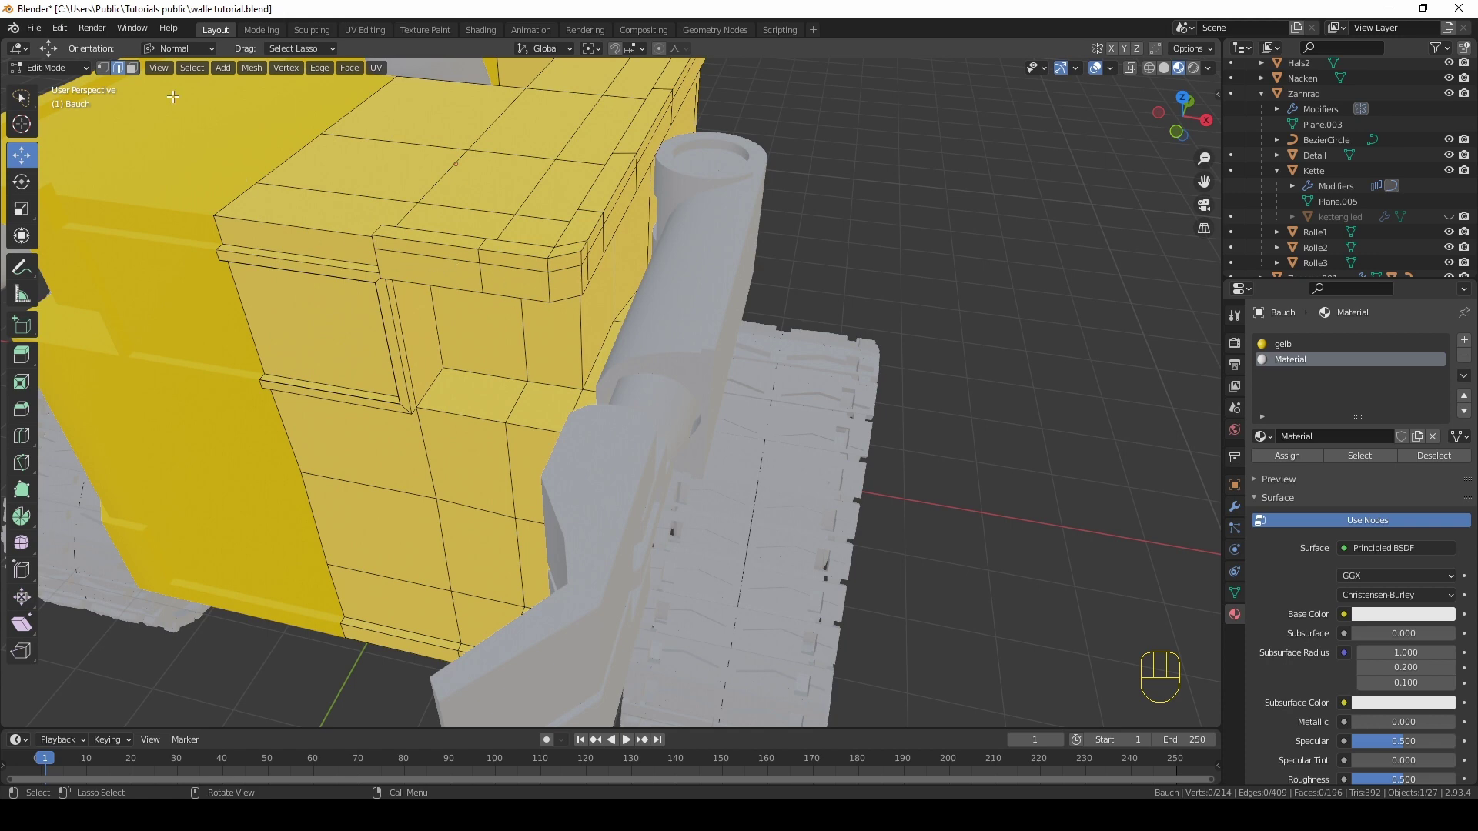
Step: View the body's top rim and switch to the second material slot for the grey grau material
drag(137, 78, 168, 94)
middle_click(477, 204)
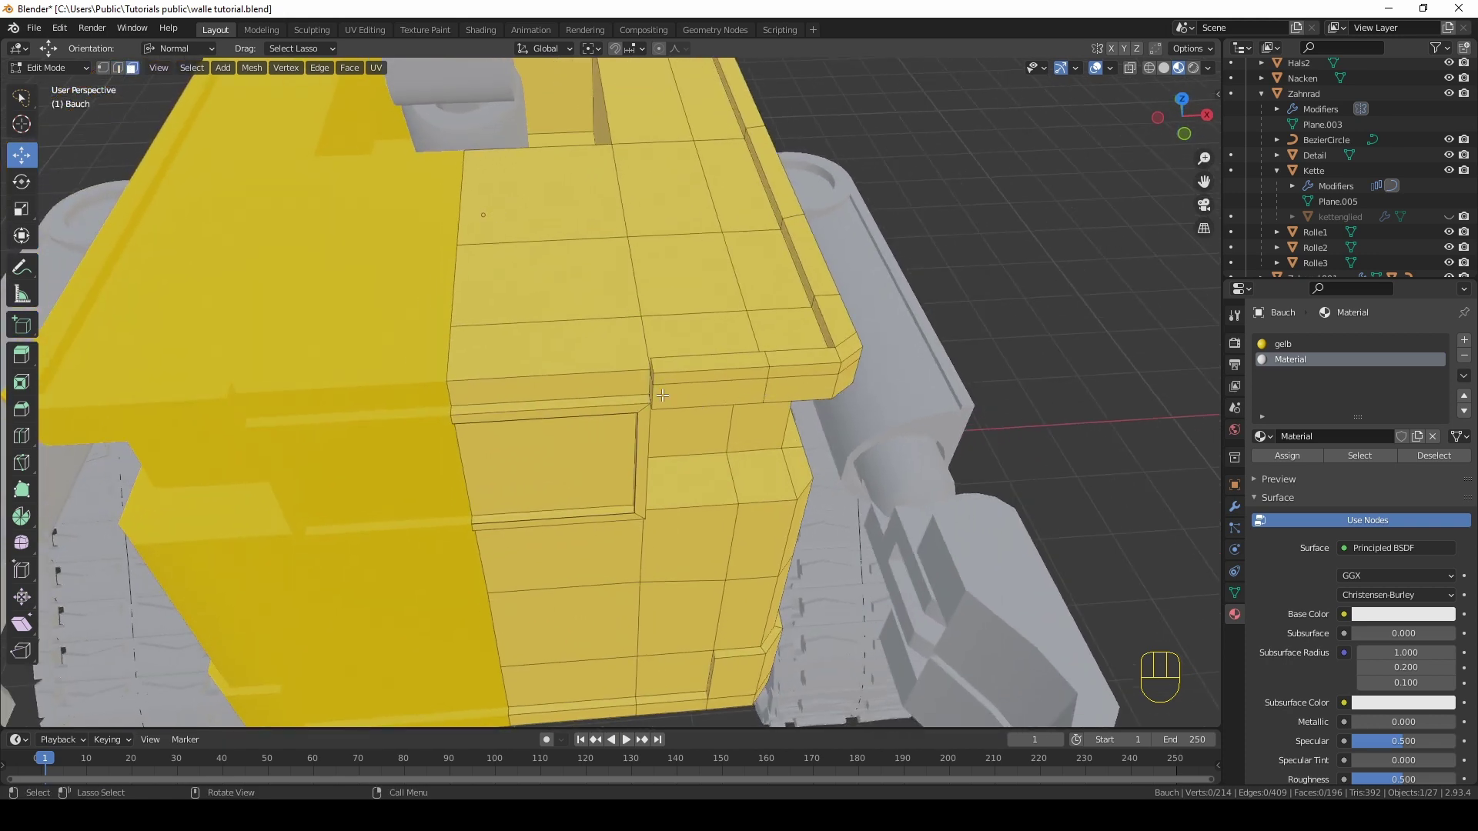
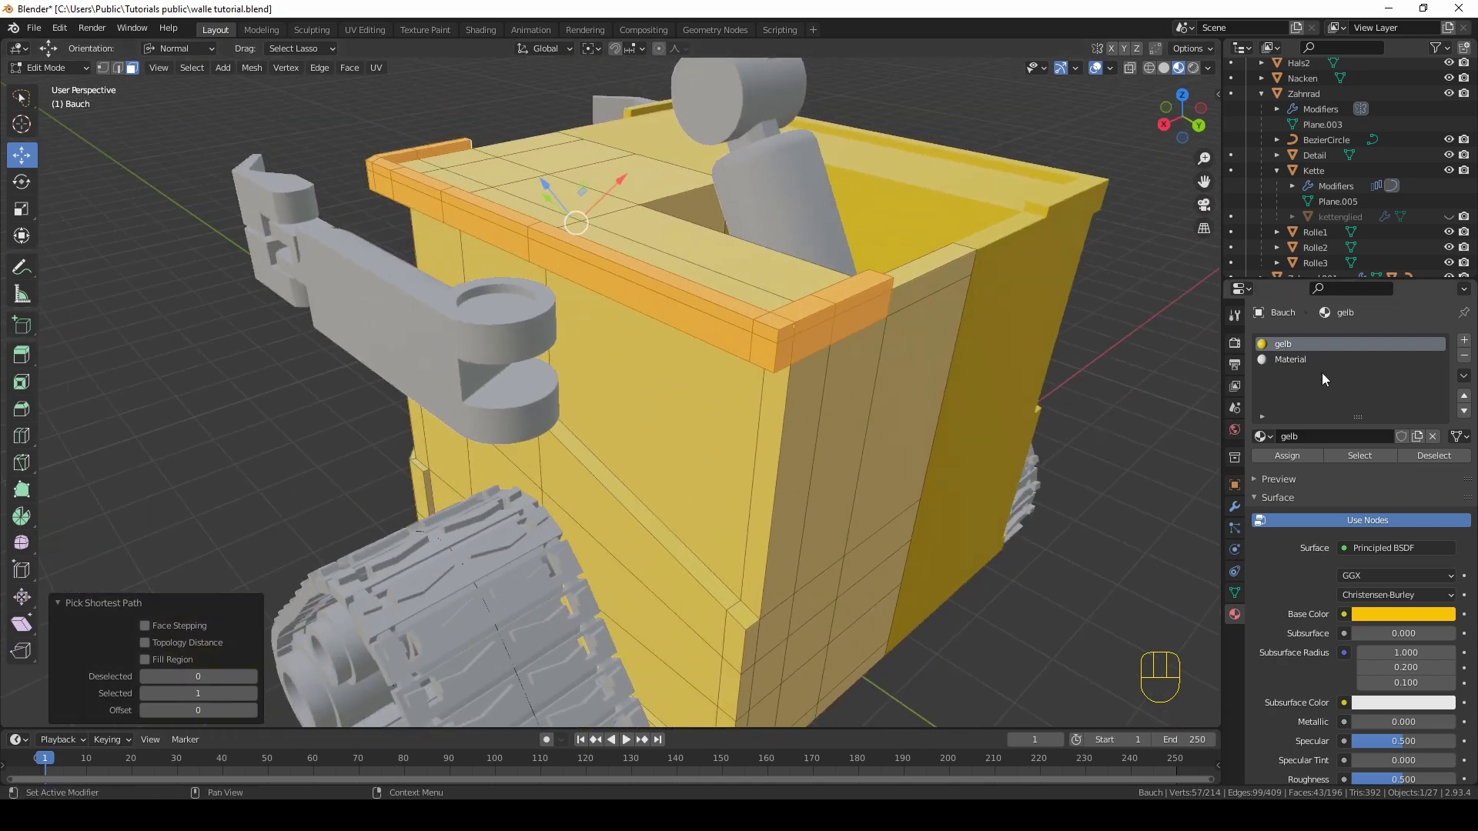
click(1305, 366)
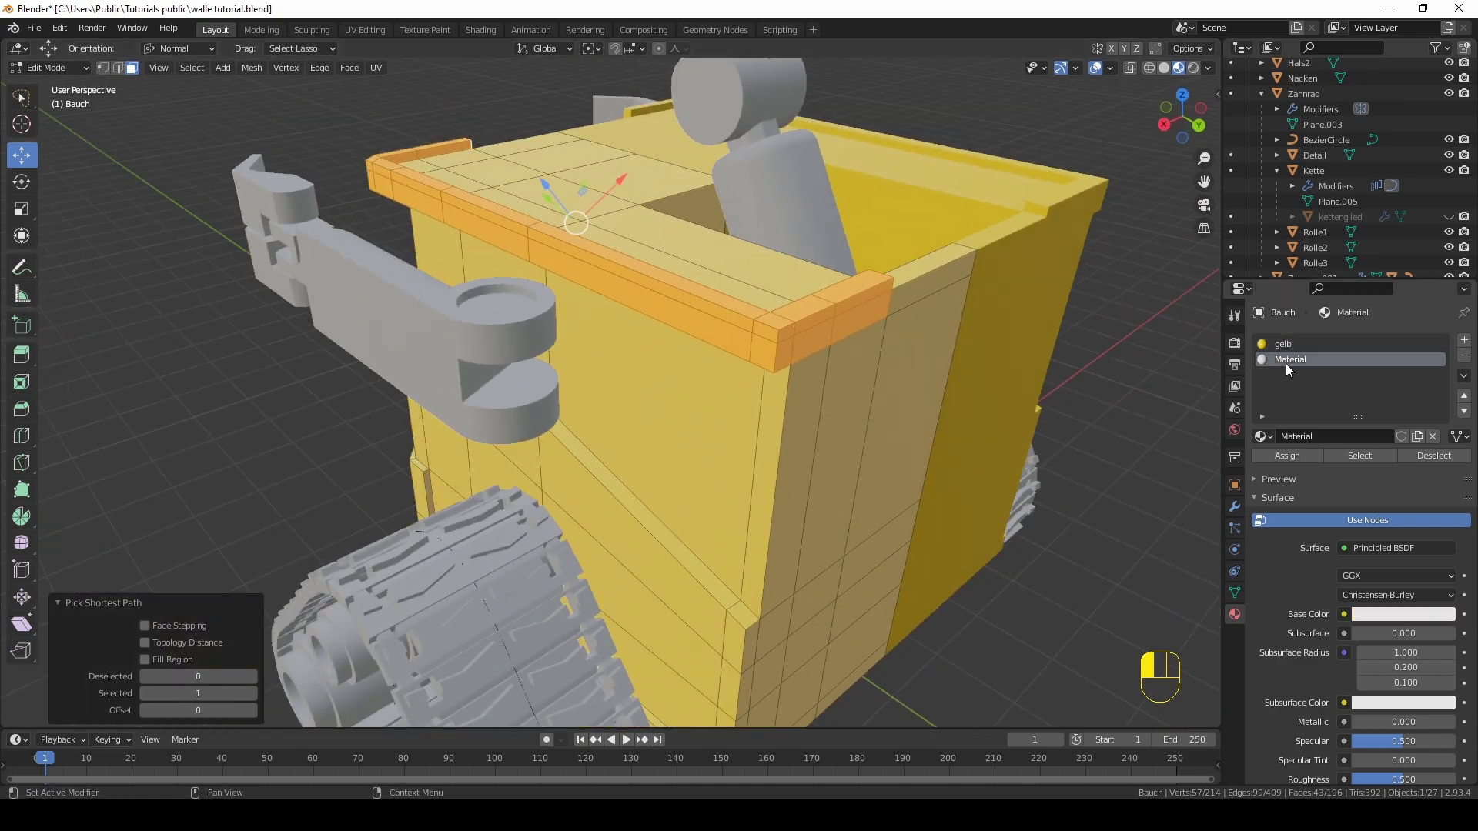
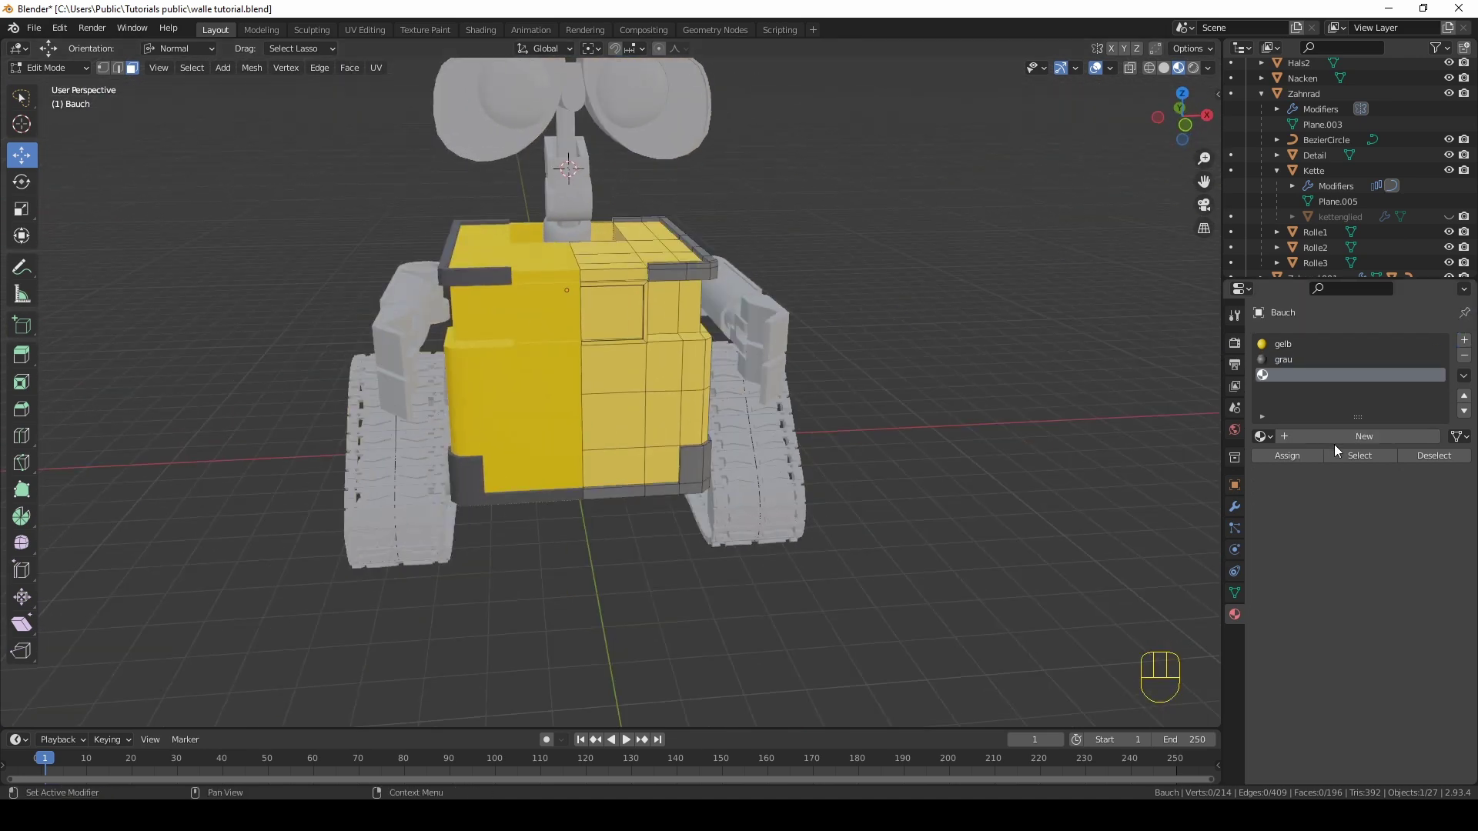
Step: Create a new material in the empty slot for the silber arms and eye housings
click(1337, 439)
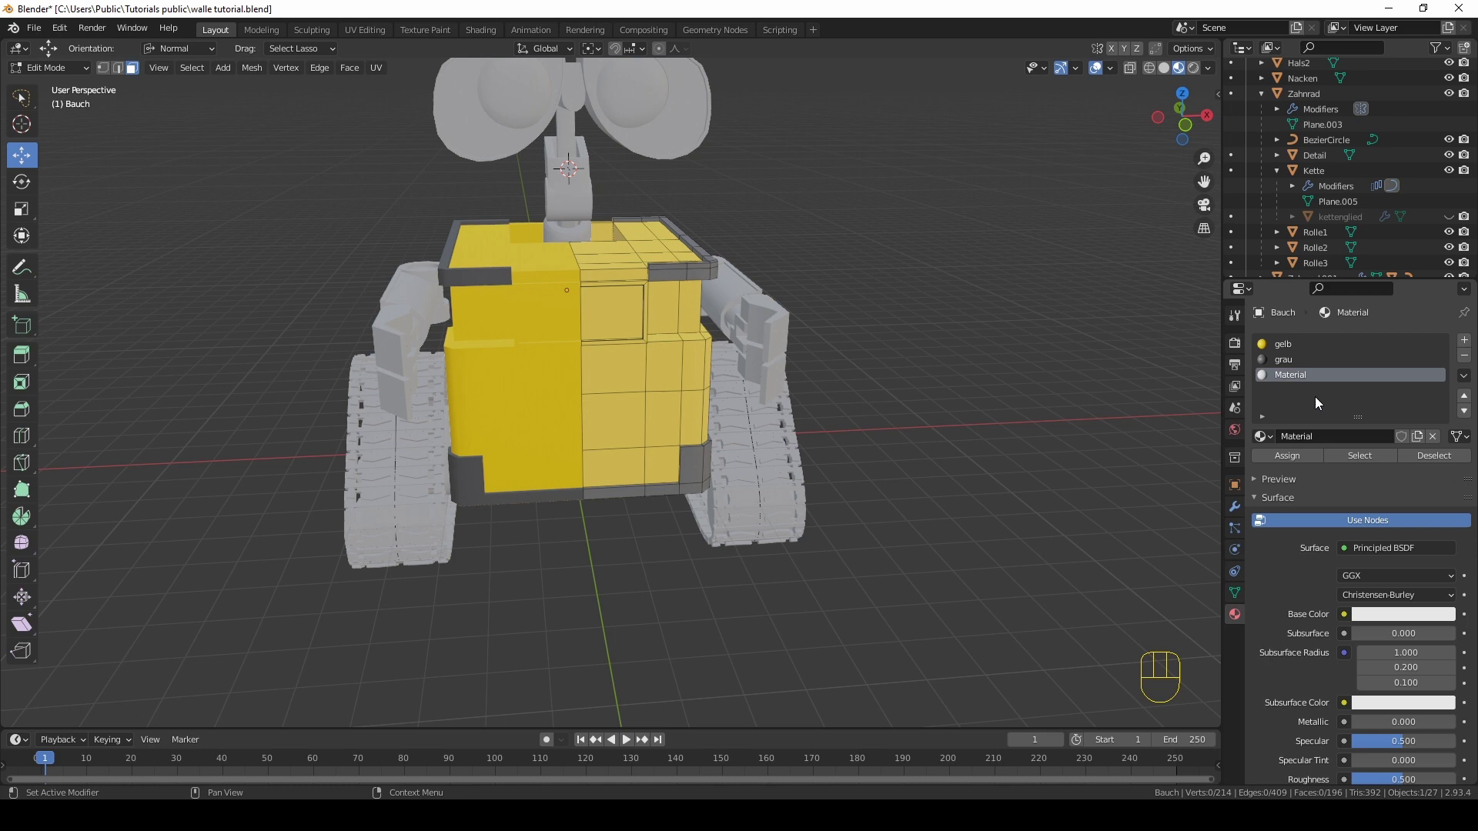
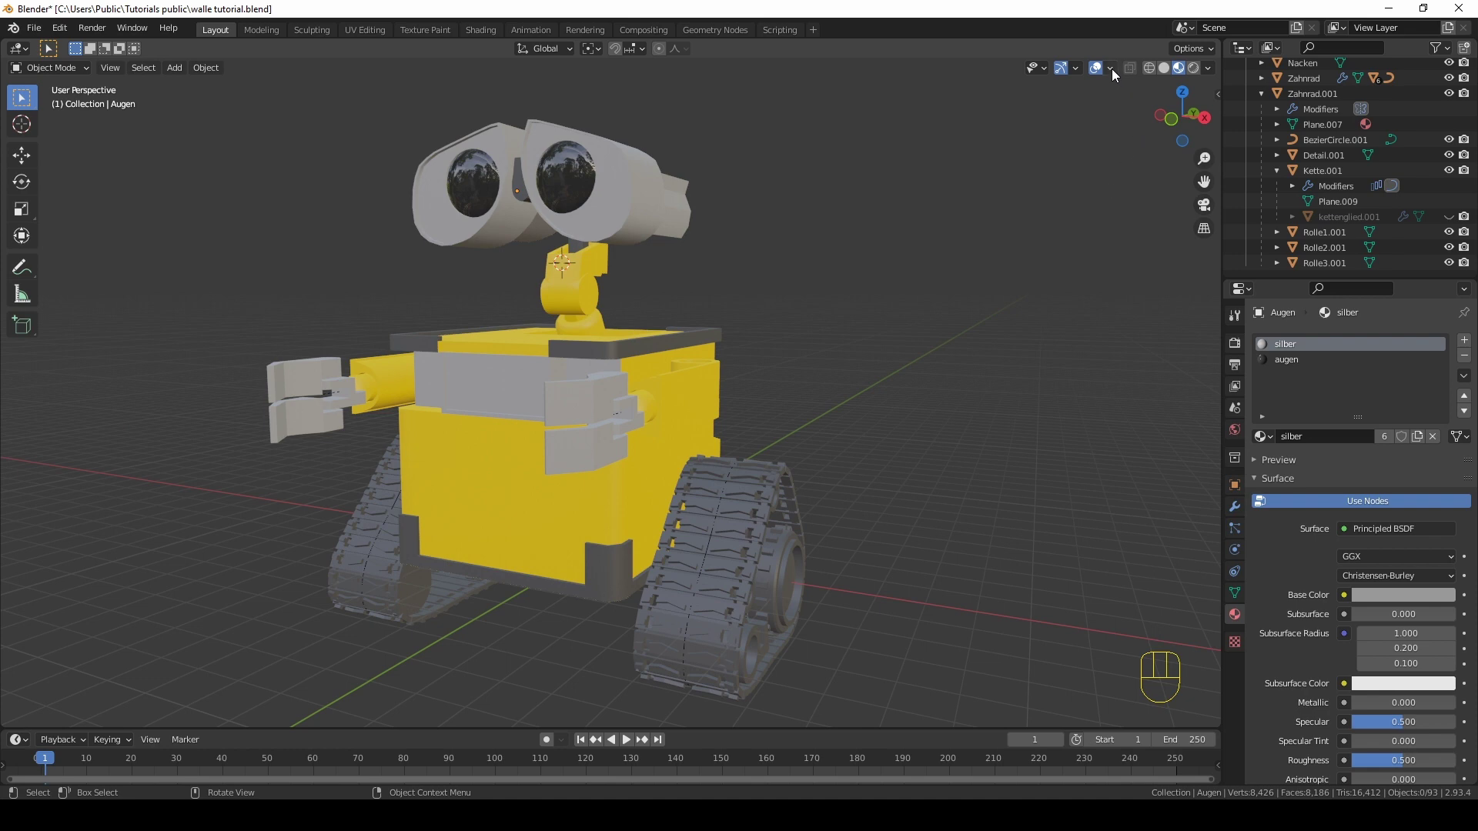
Step: Navigate to the neck joint and select the hals1 cylinder
drag(1119, 77, 872, 319)
drag(832, 265, 967, 258)
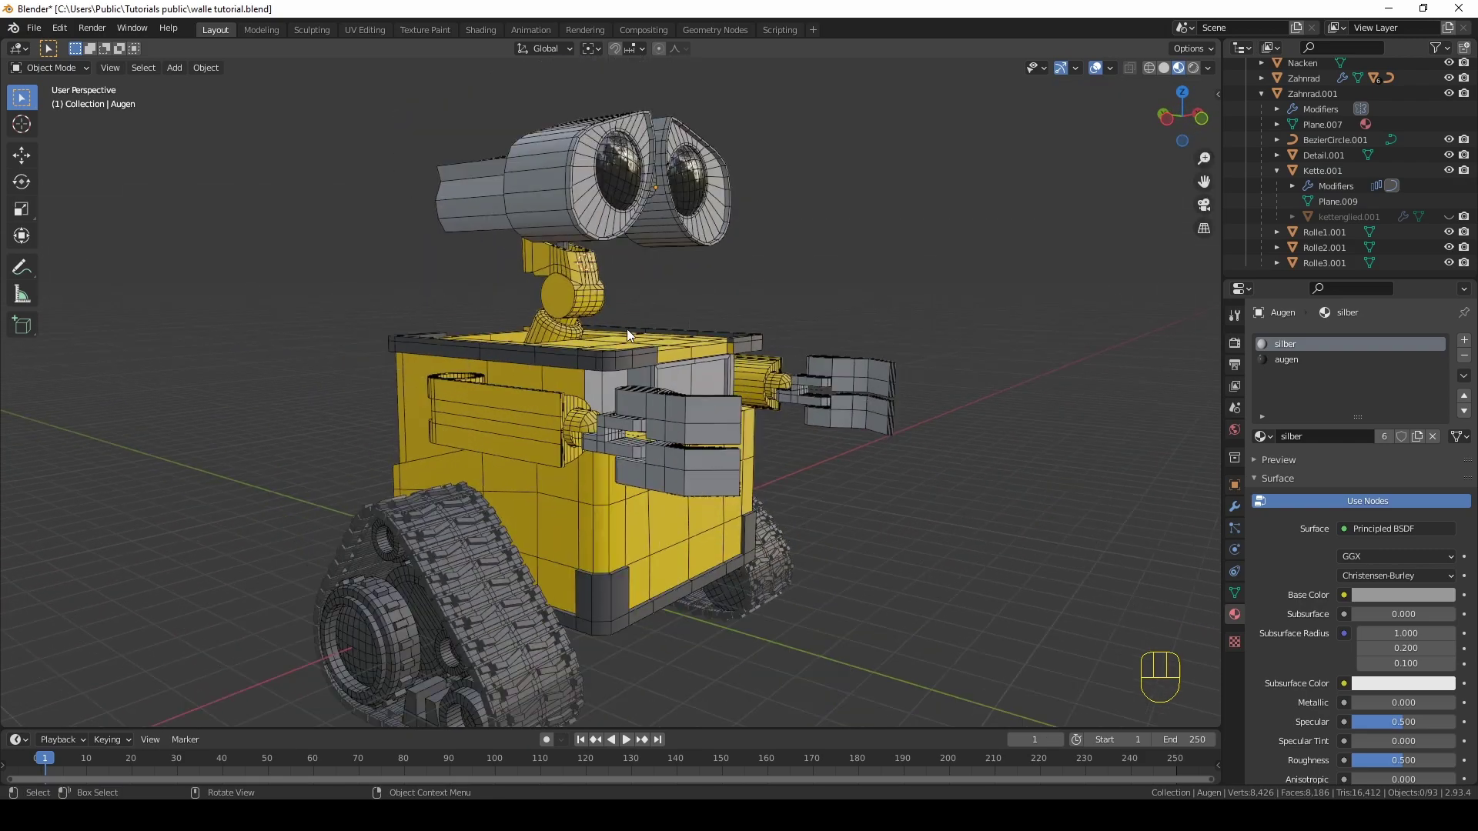
drag(625, 379, 463, 359)
drag(838, 386, 606, 366)
drag(628, 410, 718, 449)
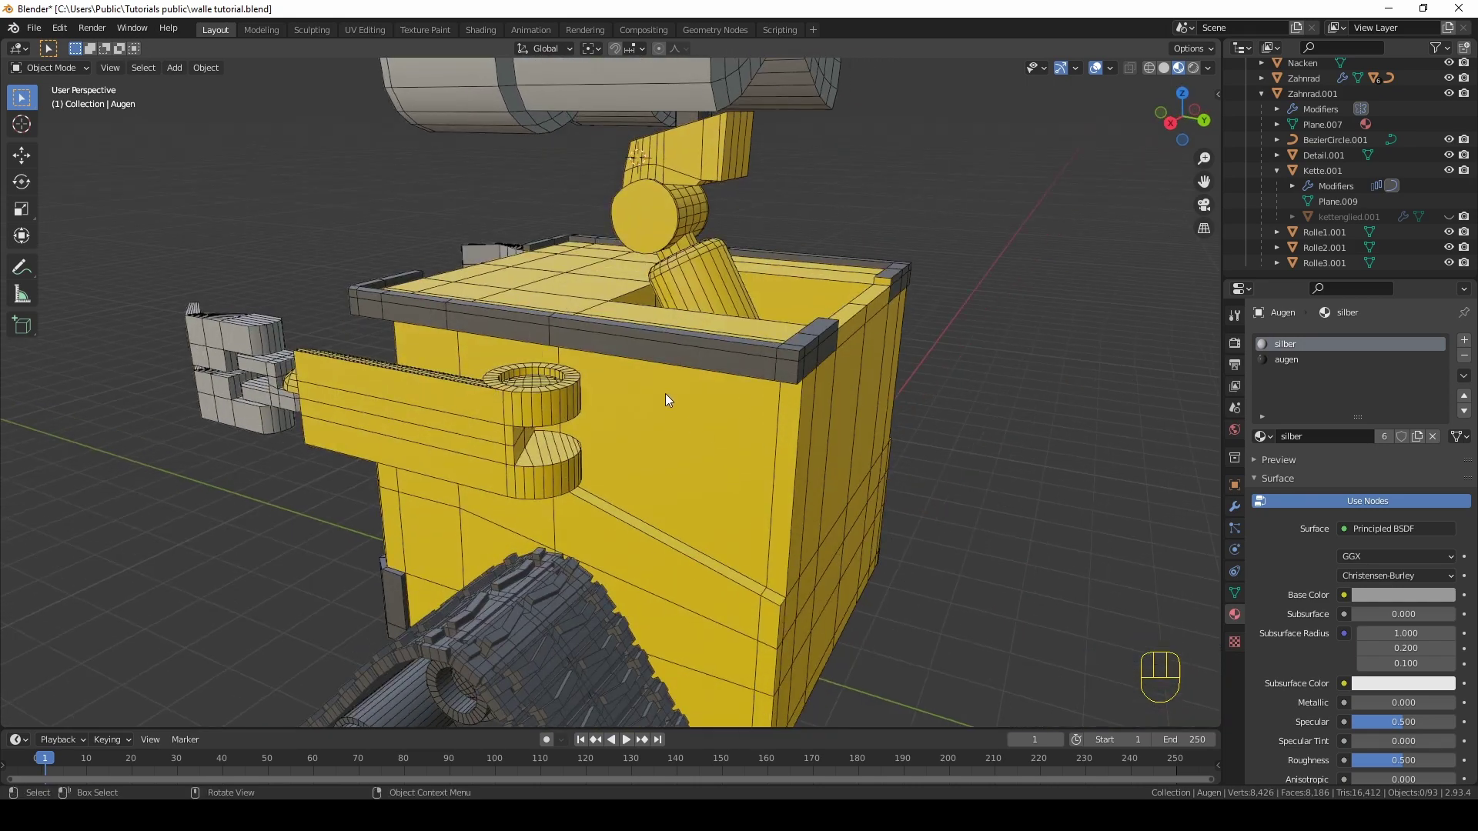
drag(684, 397, 736, 392)
click(626, 219)
drag(654, 230, 690, 231)
drag(665, 299, 669, 400)
Step: In Edit Mode delete hals1's end face, leaving the open edge ring ready for Grid Fill
key(Tab)
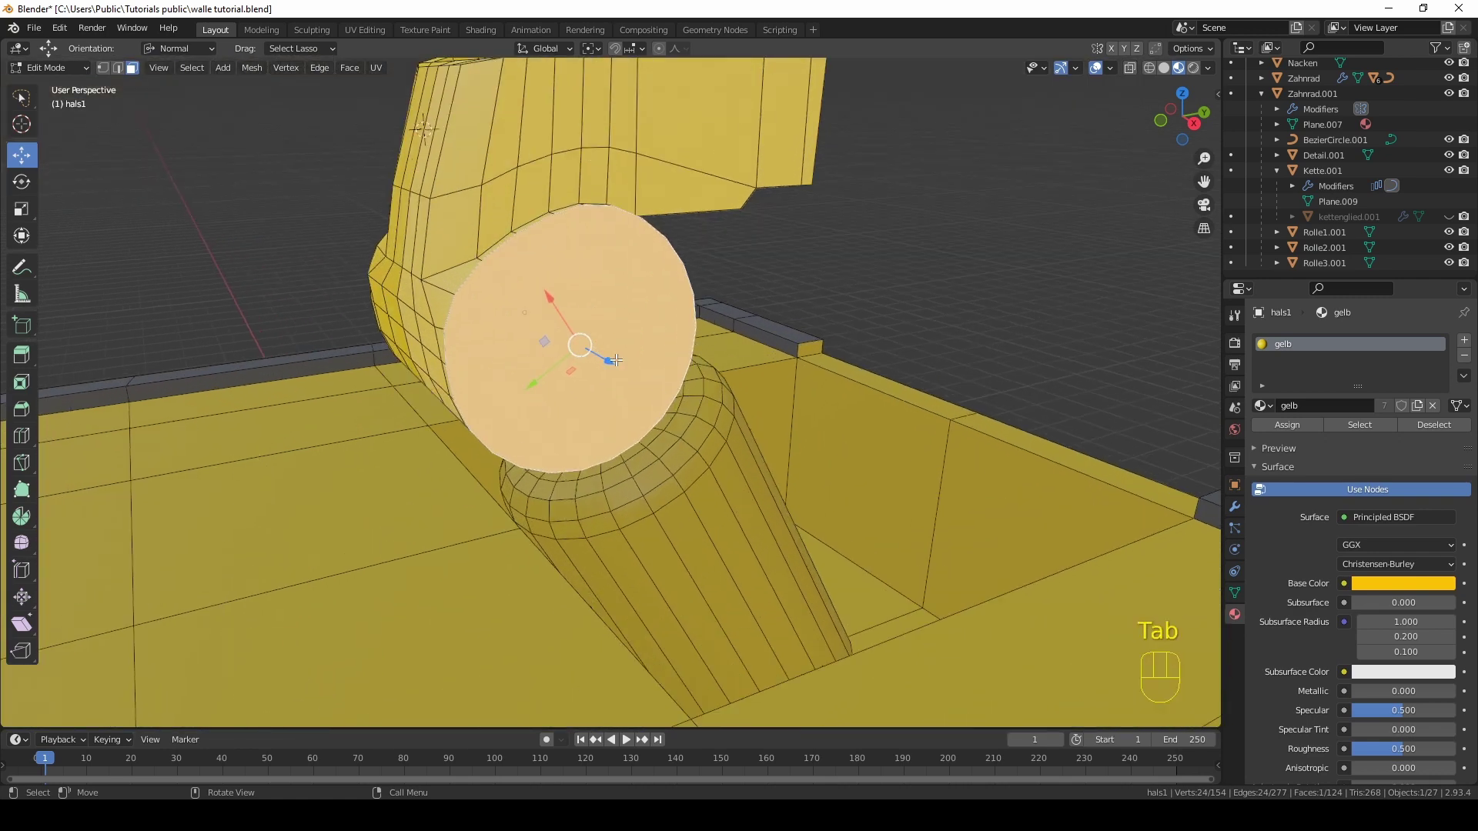
key(x)
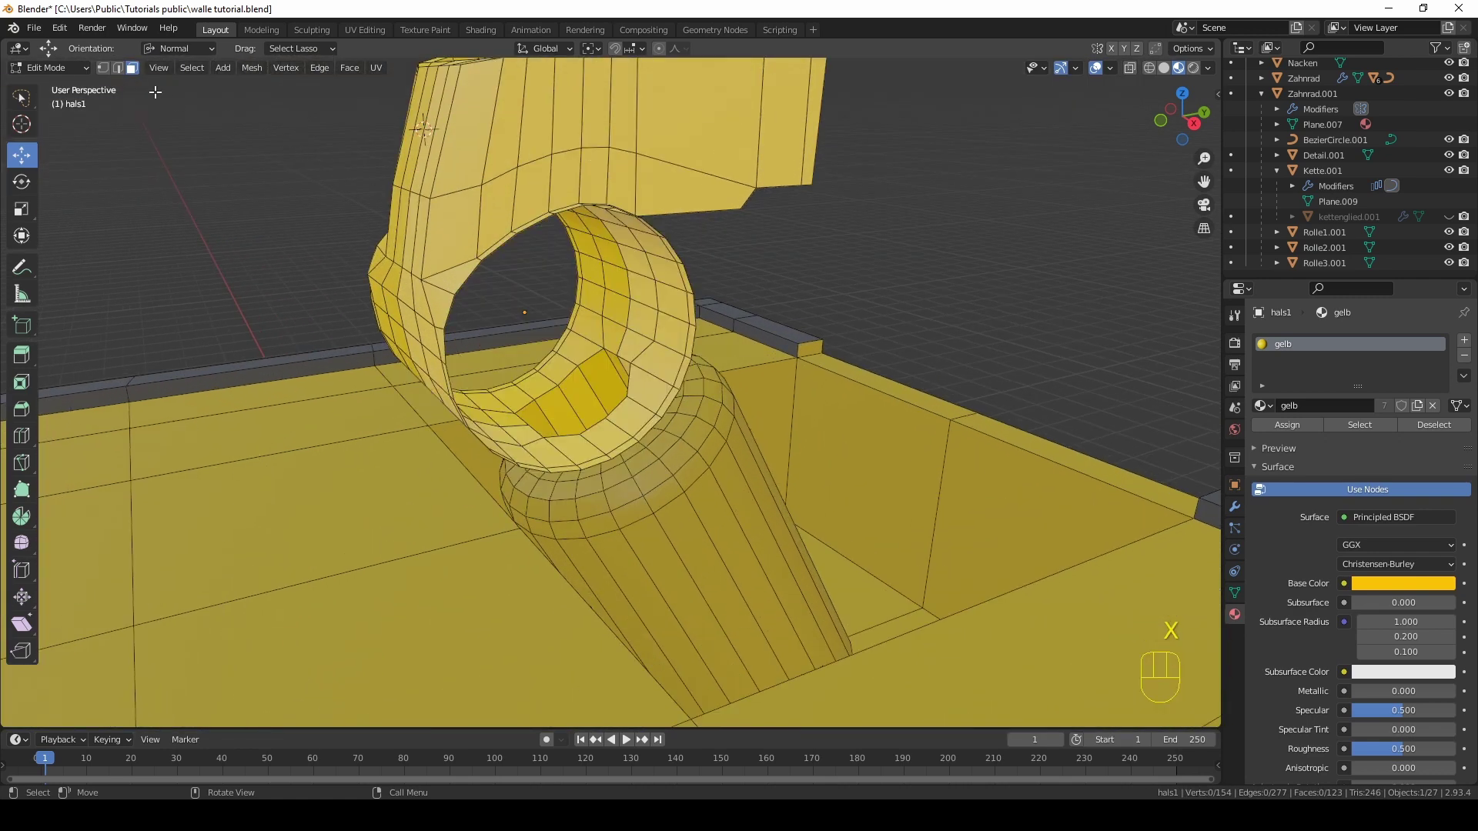
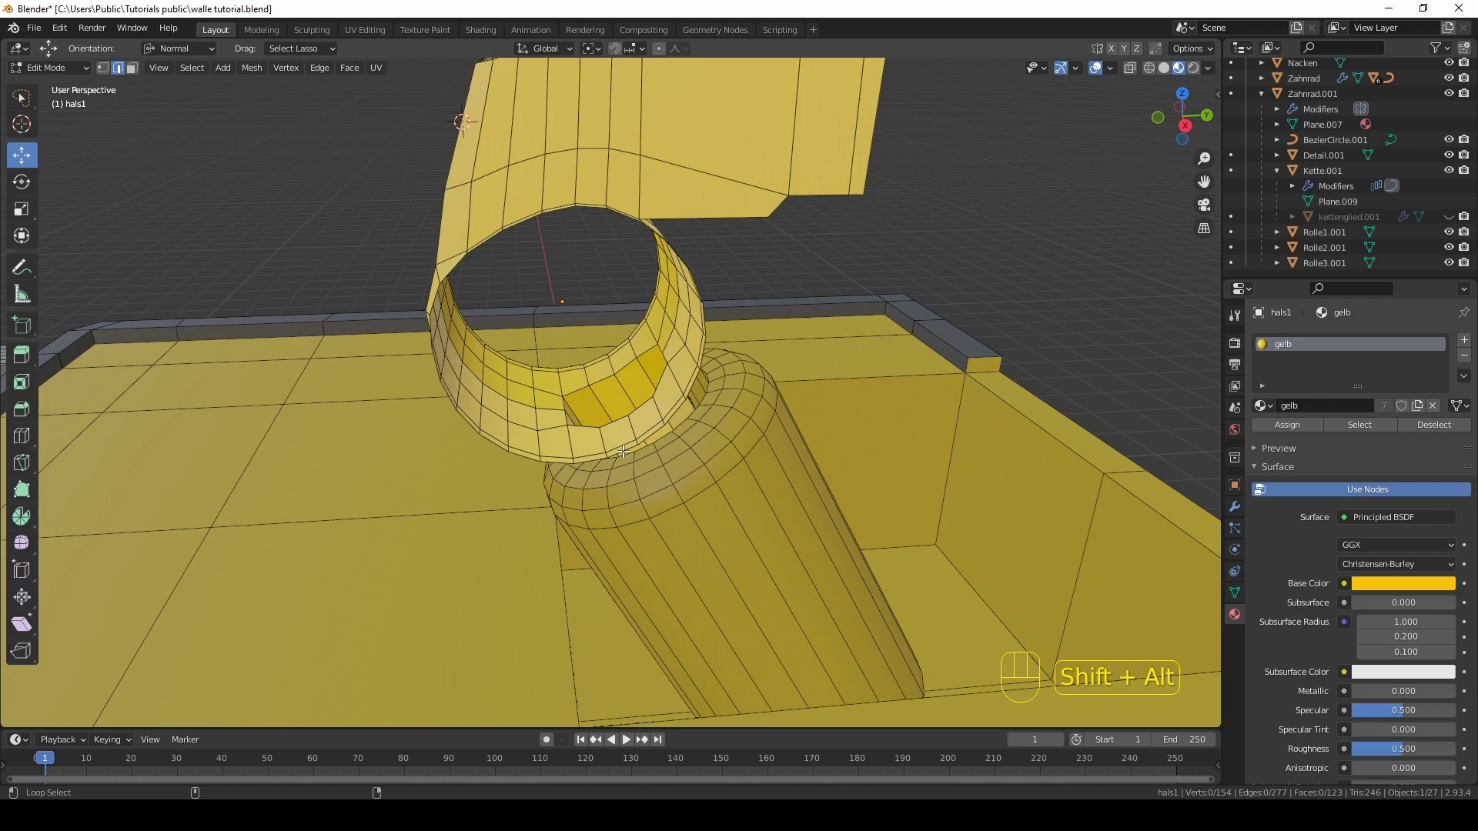
drag(345, 76, 397, 257)
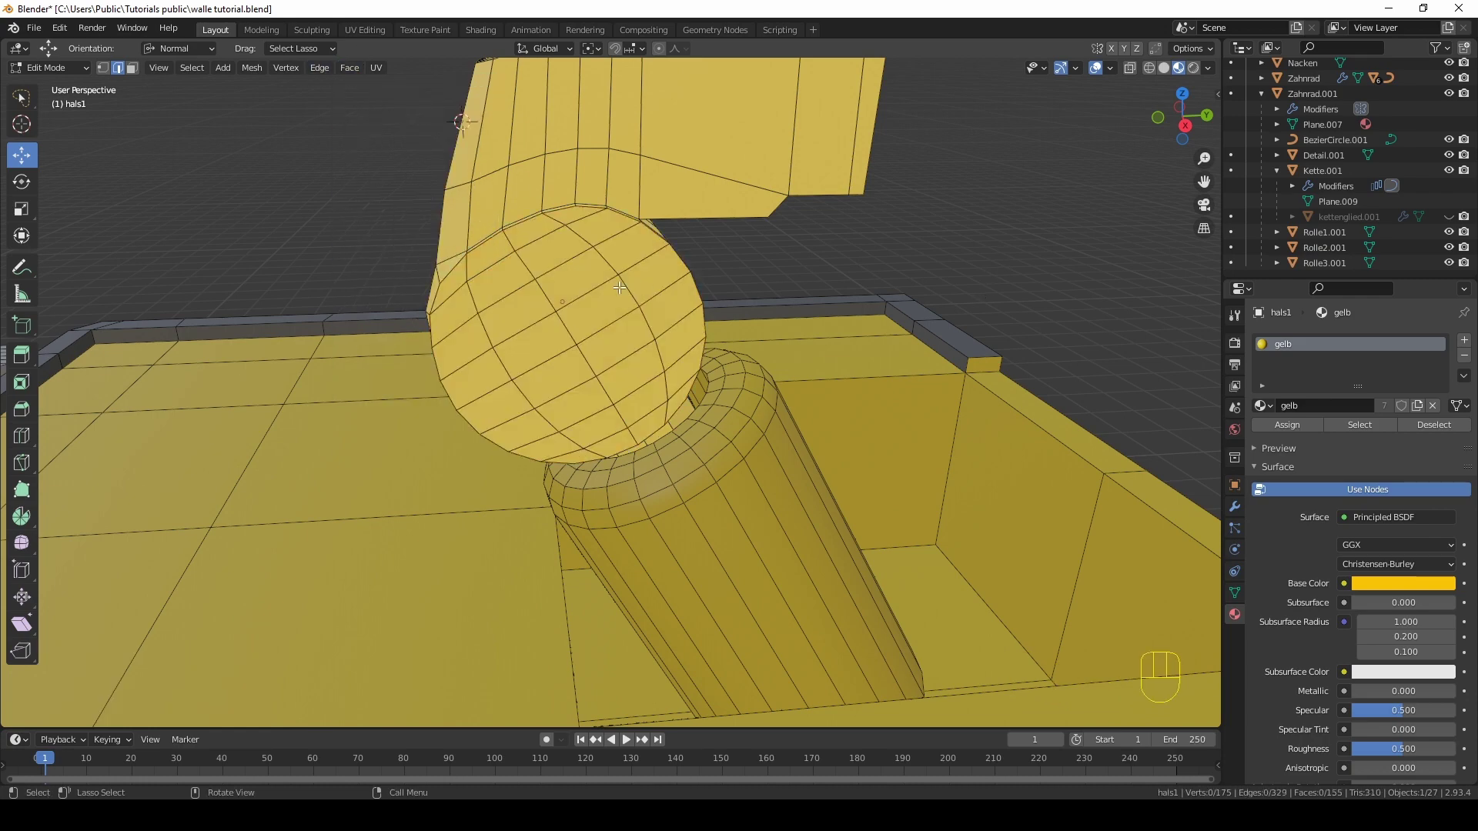